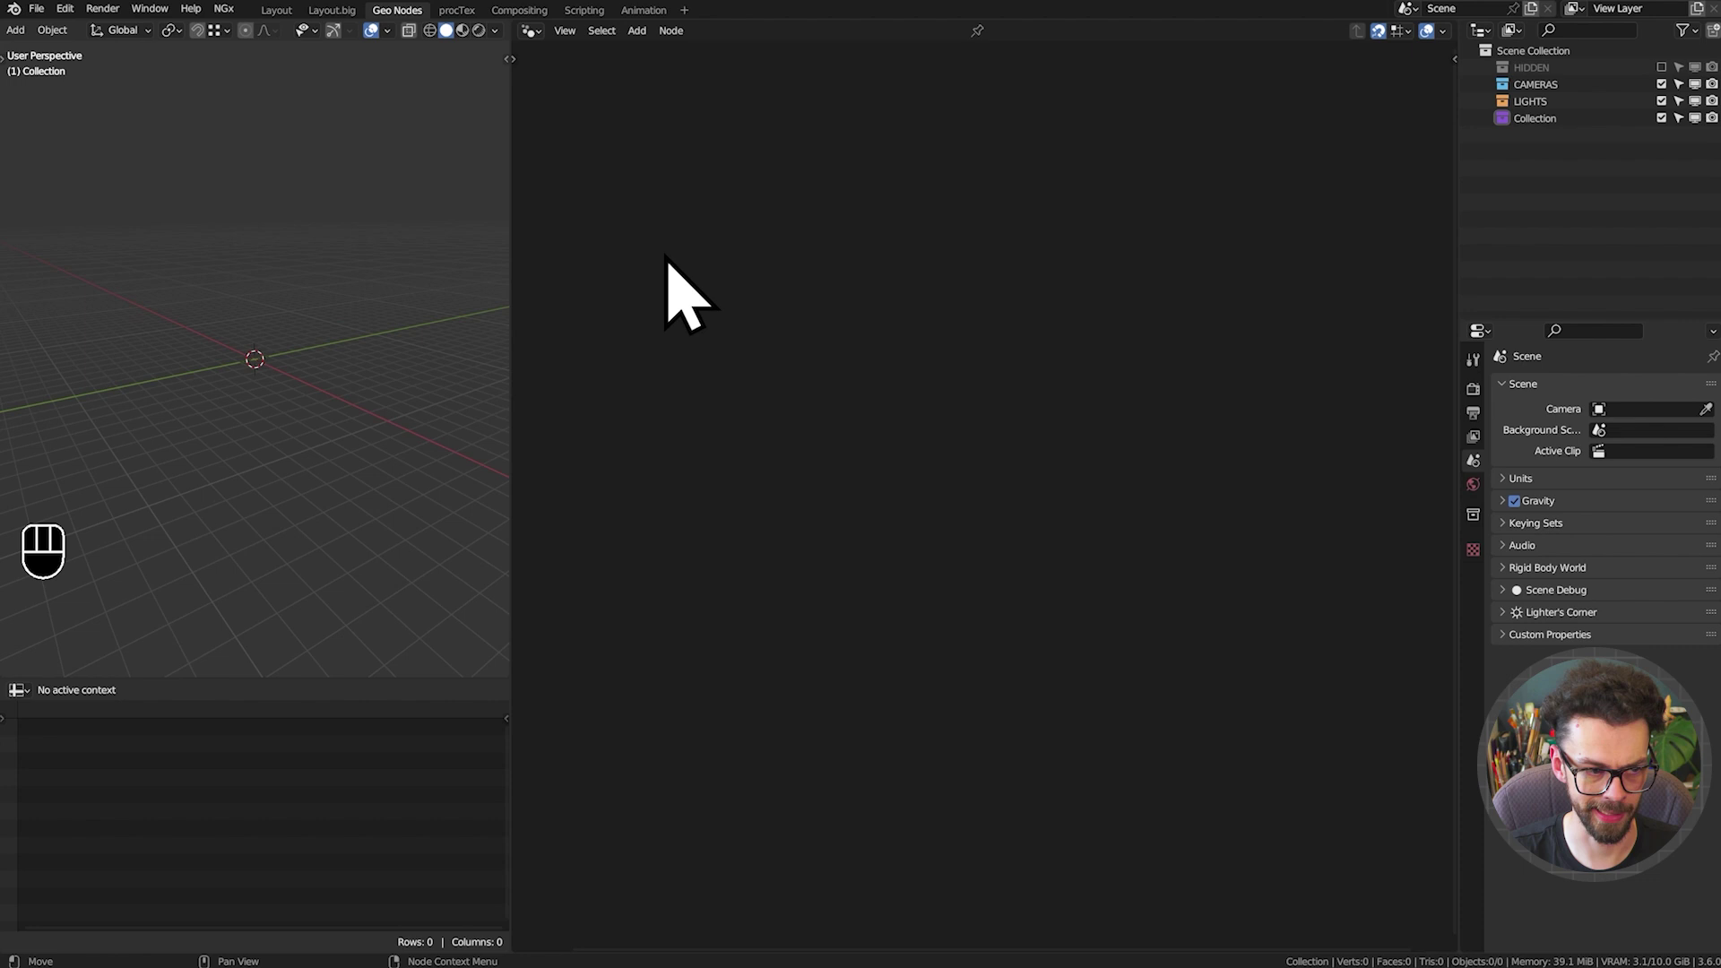
# Add a Suzanne monkey head to the scene and frame it from the front
pyautogui.middleClick(166, 298)
pyautogui.scroll(3)
pyautogui.press('shift+a')
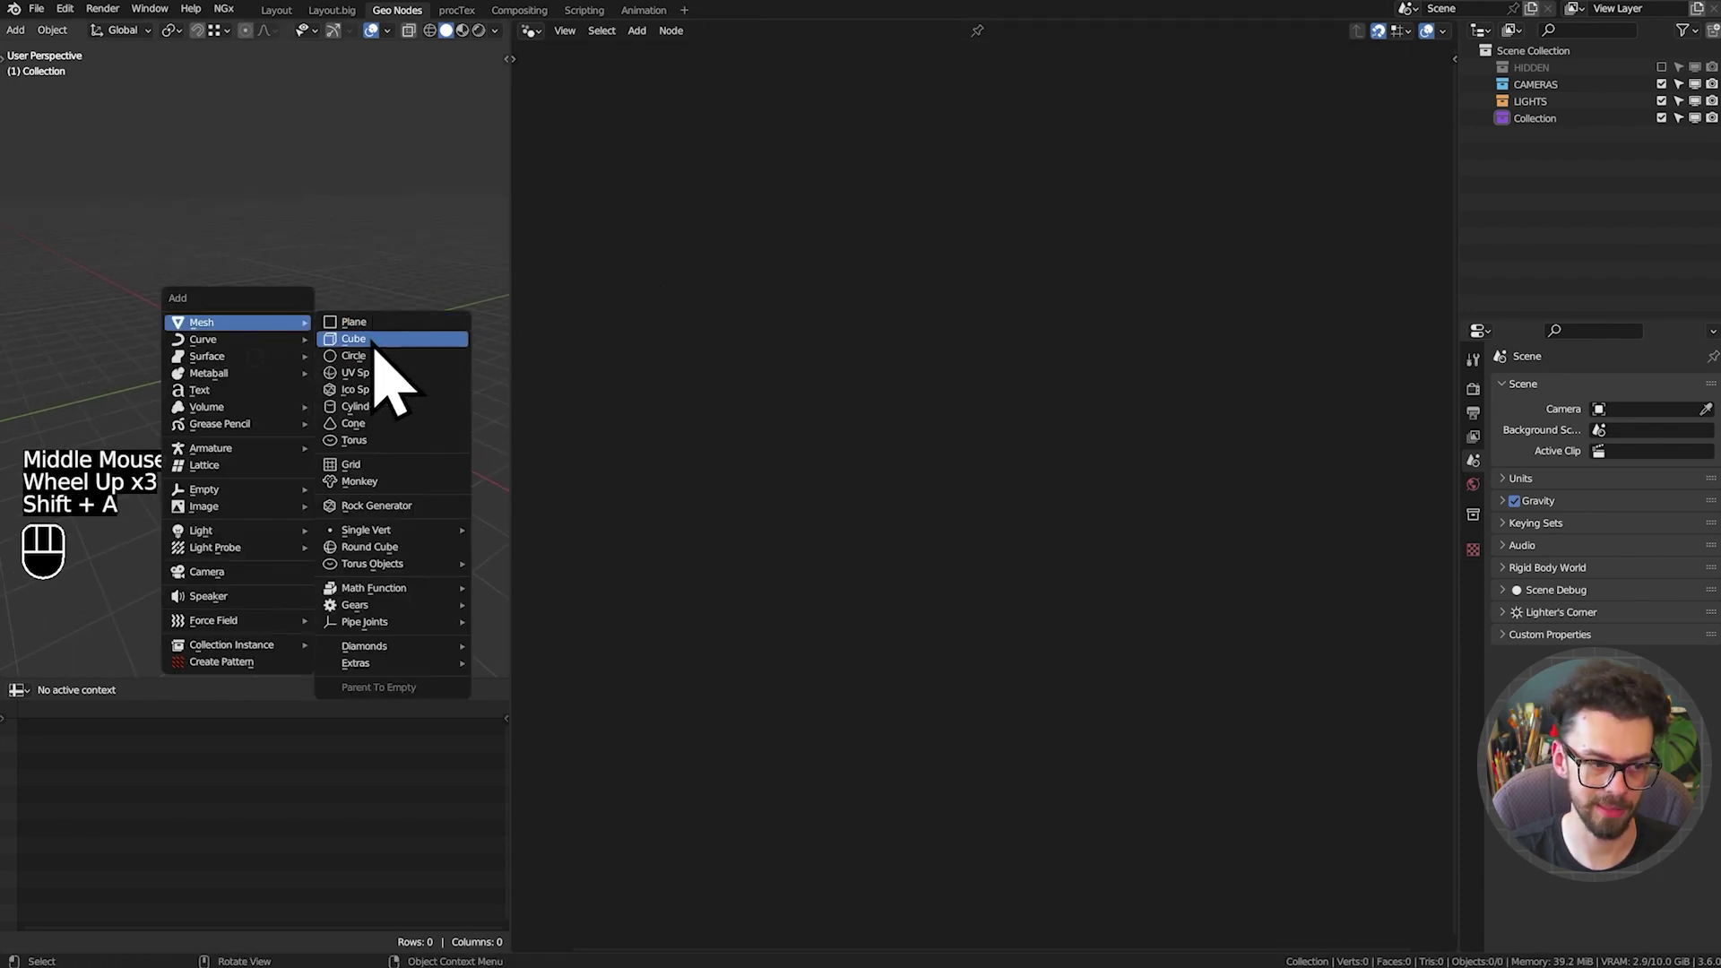
pyautogui.press('KP_1')
pyautogui.scroll(3)
pyautogui.moveTo(285, 400); pyautogui.dragTo(307, 342)
pyautogui.moveTo(311, 338); pyautogui.dragTo(356, 317)
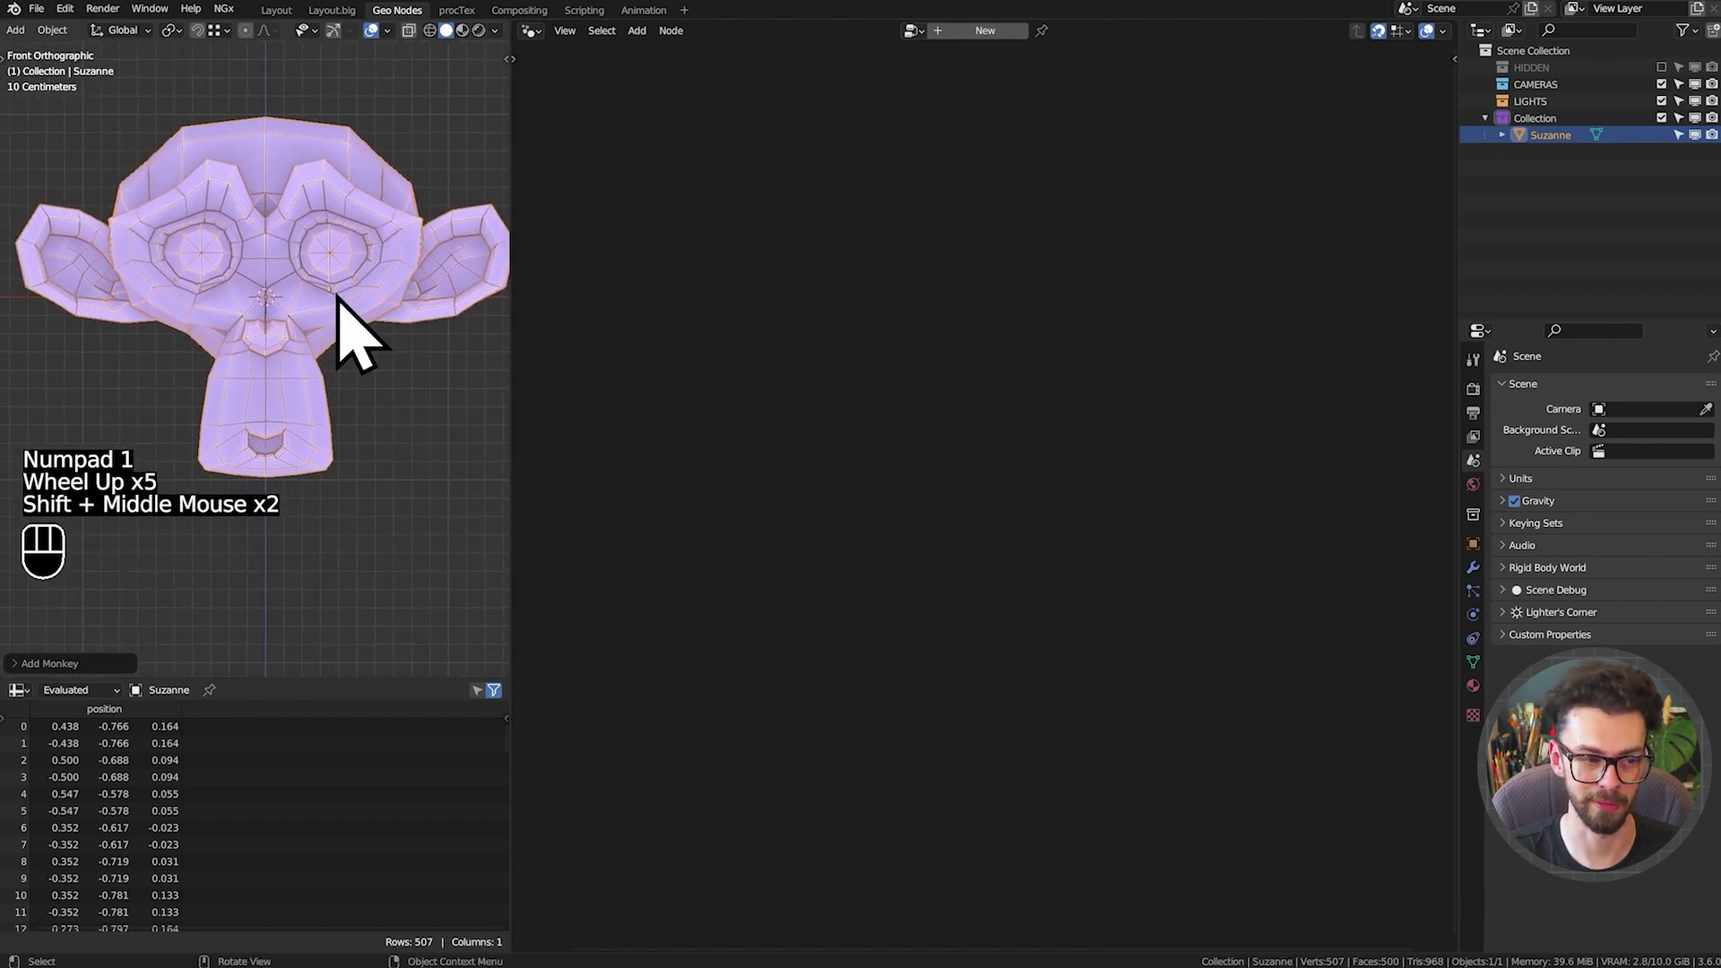
# Give Suzanne a Subdivision Surface modifier with Levels 2
pyautogui.click(1495, 598)
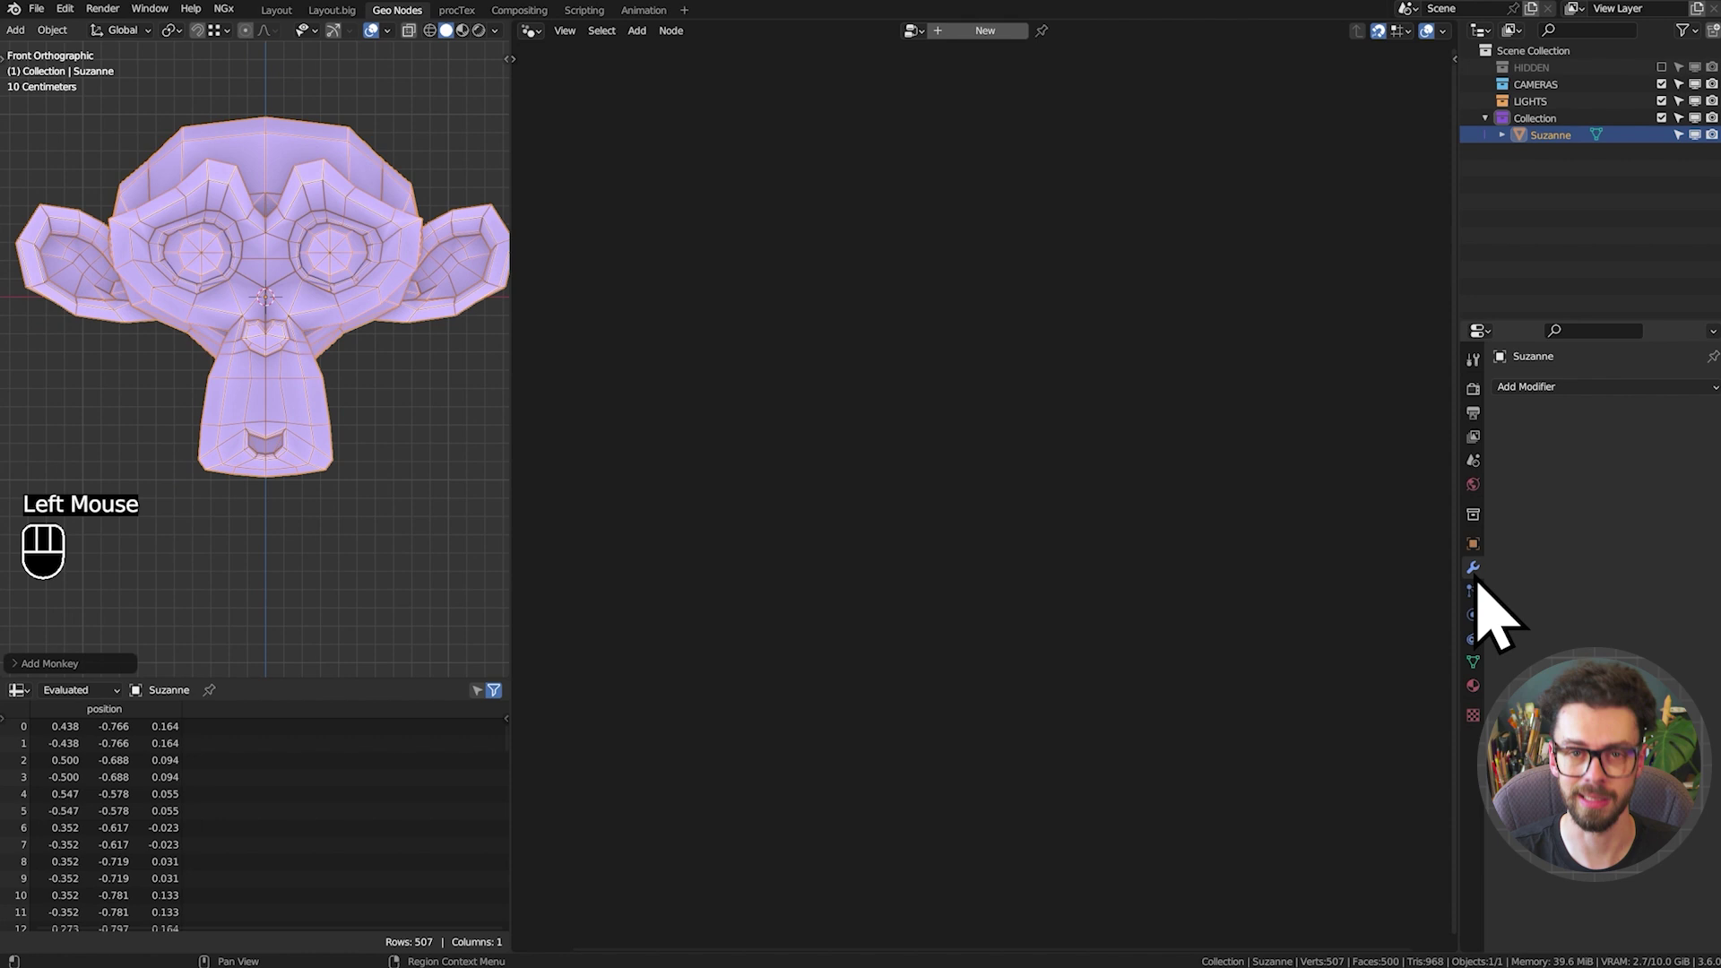
pyautogui.moveTo(1629, 410); pyautogui.dragTo(1445, 713)
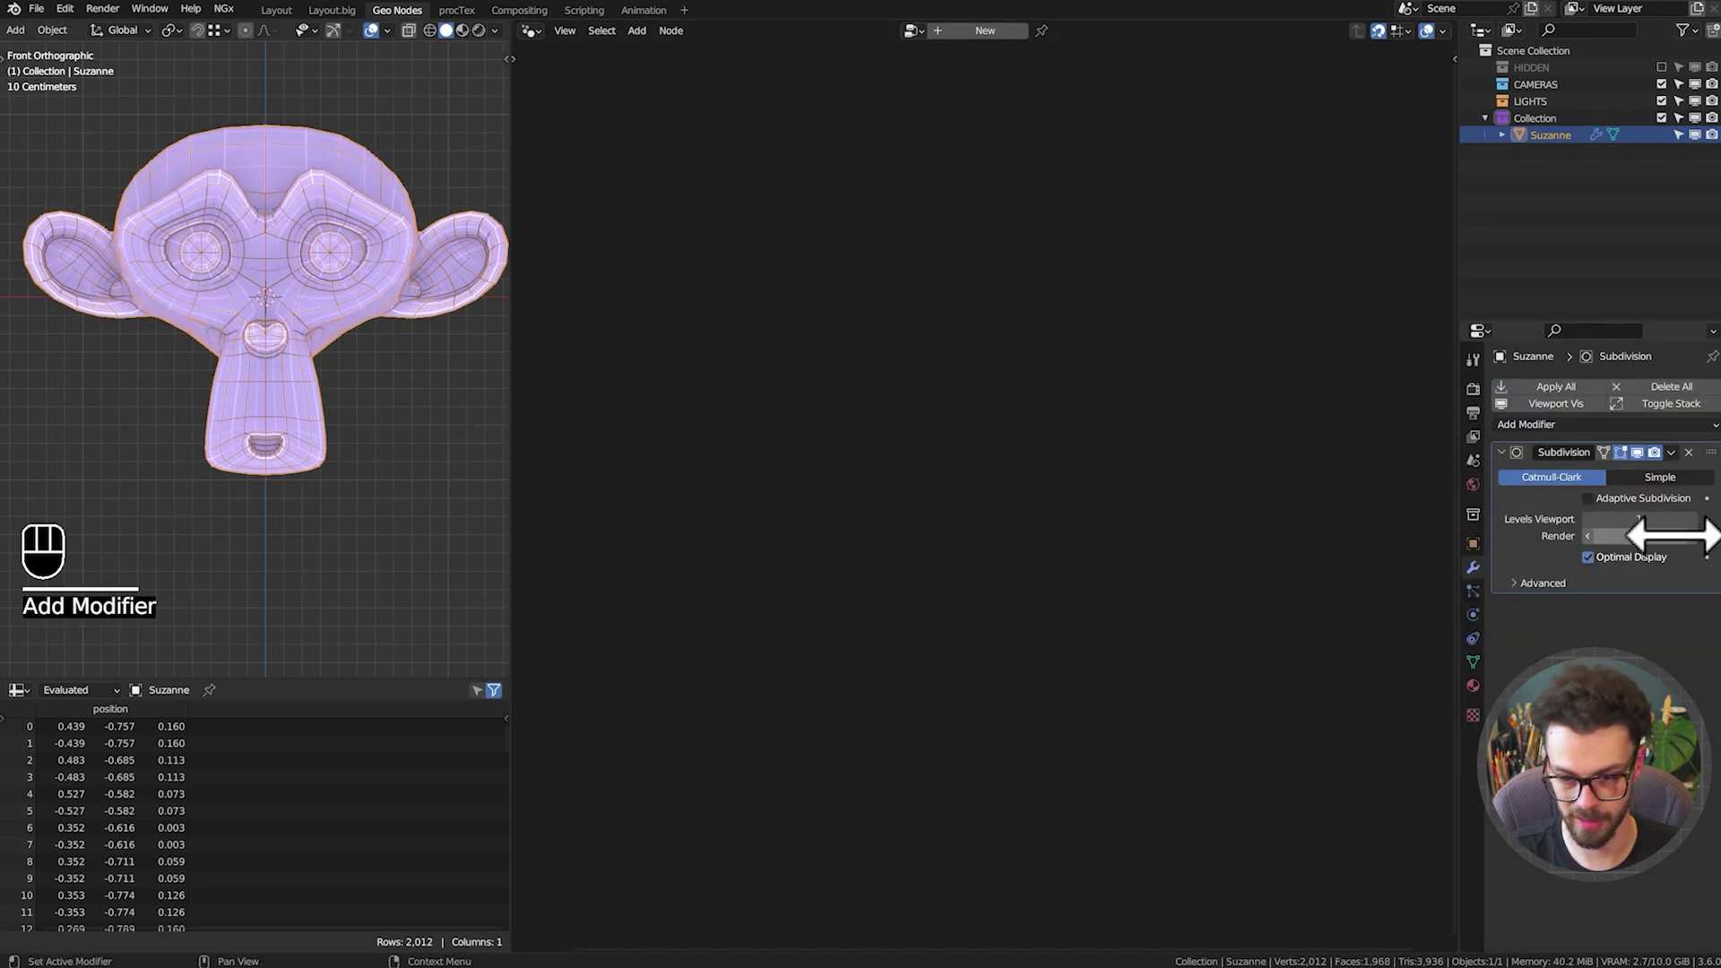
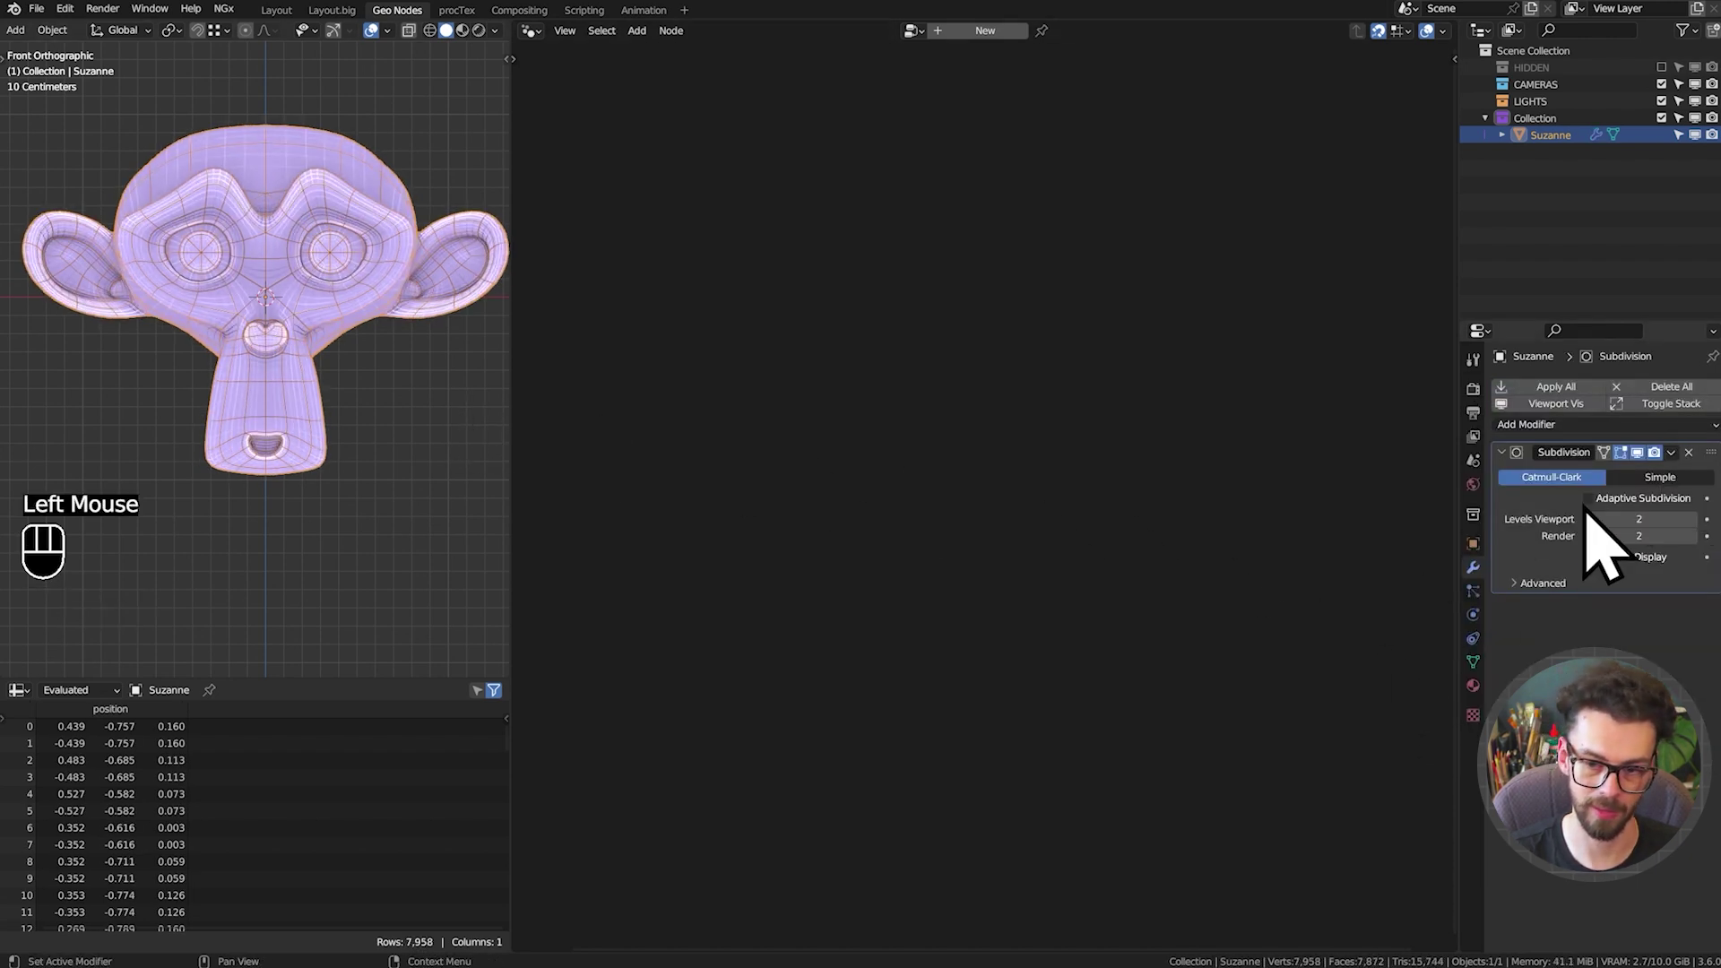
pyautogui.click(1520, 482)
# Create a new Geometry Nodes tree on Suzanne
pyautogui.click(997, 57)
pyautogui.moveTo(270, 322); pyautogui.dragTo(299, 361)
pyautogui.press('z')
pyautogui.press('z')
pyautogui.click(1491, 525)
# Switch the render engine to Eevee and orbit around the monkey head
pyautogui.click(1685, 498)
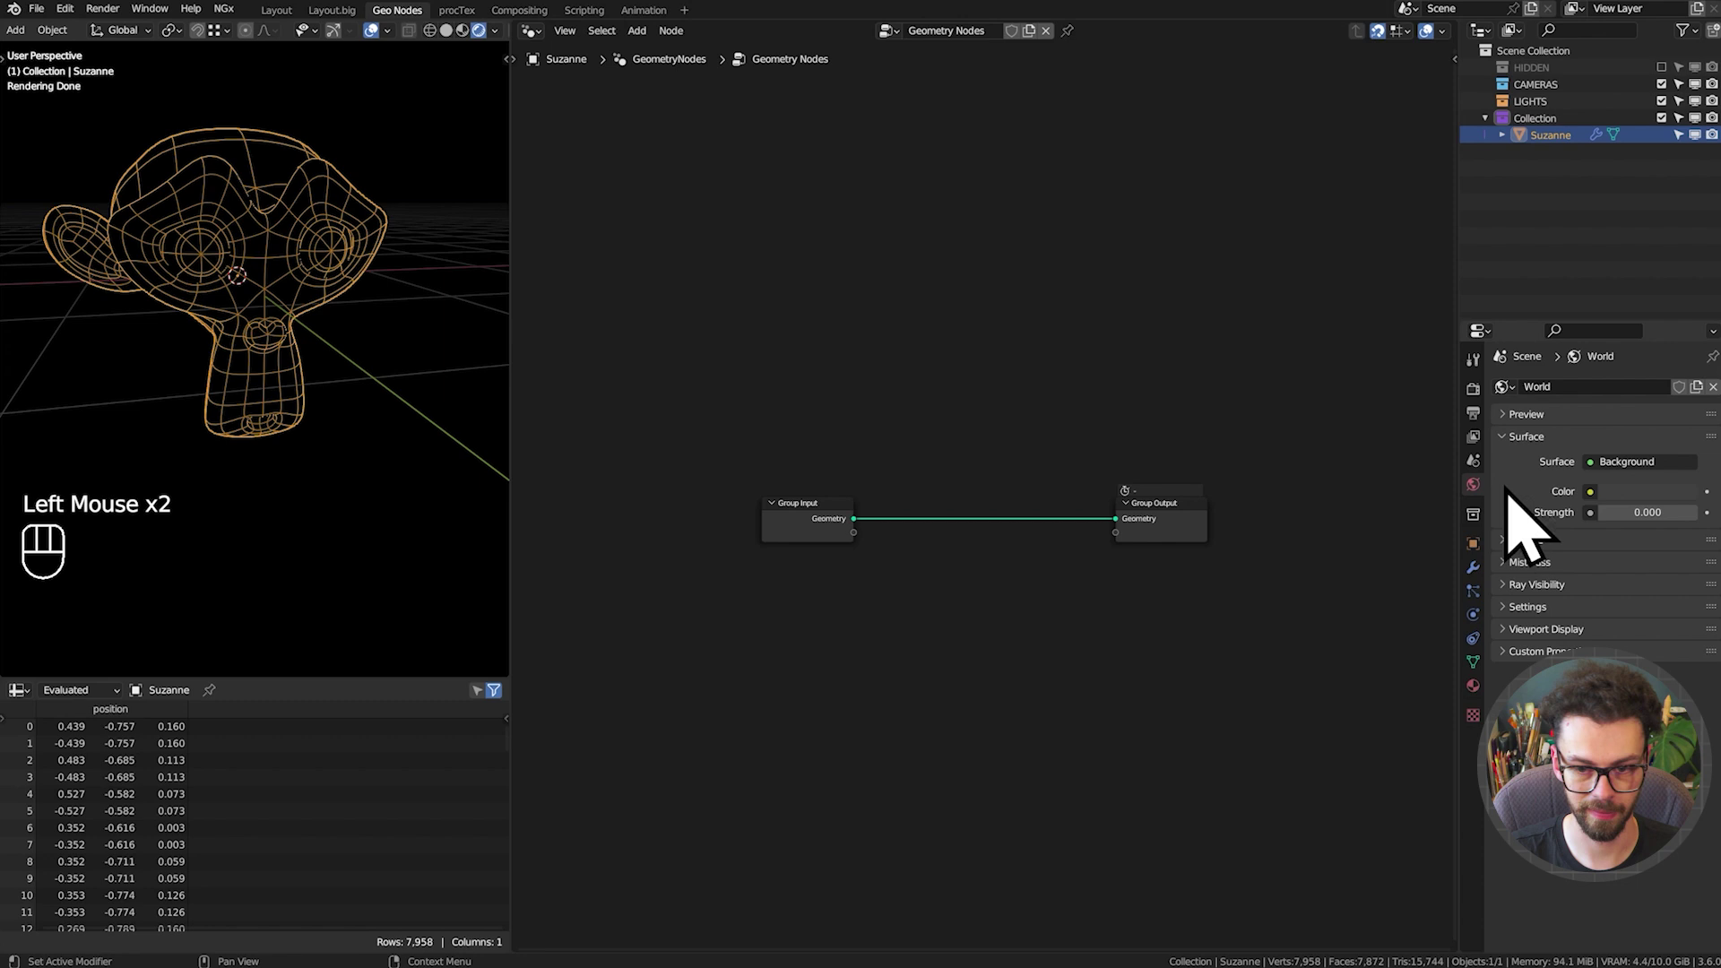
pyautogui.click(1499, 417)
pyautogui.moveTo(1671, 415); pyautogui.dragTo(1660, 471)
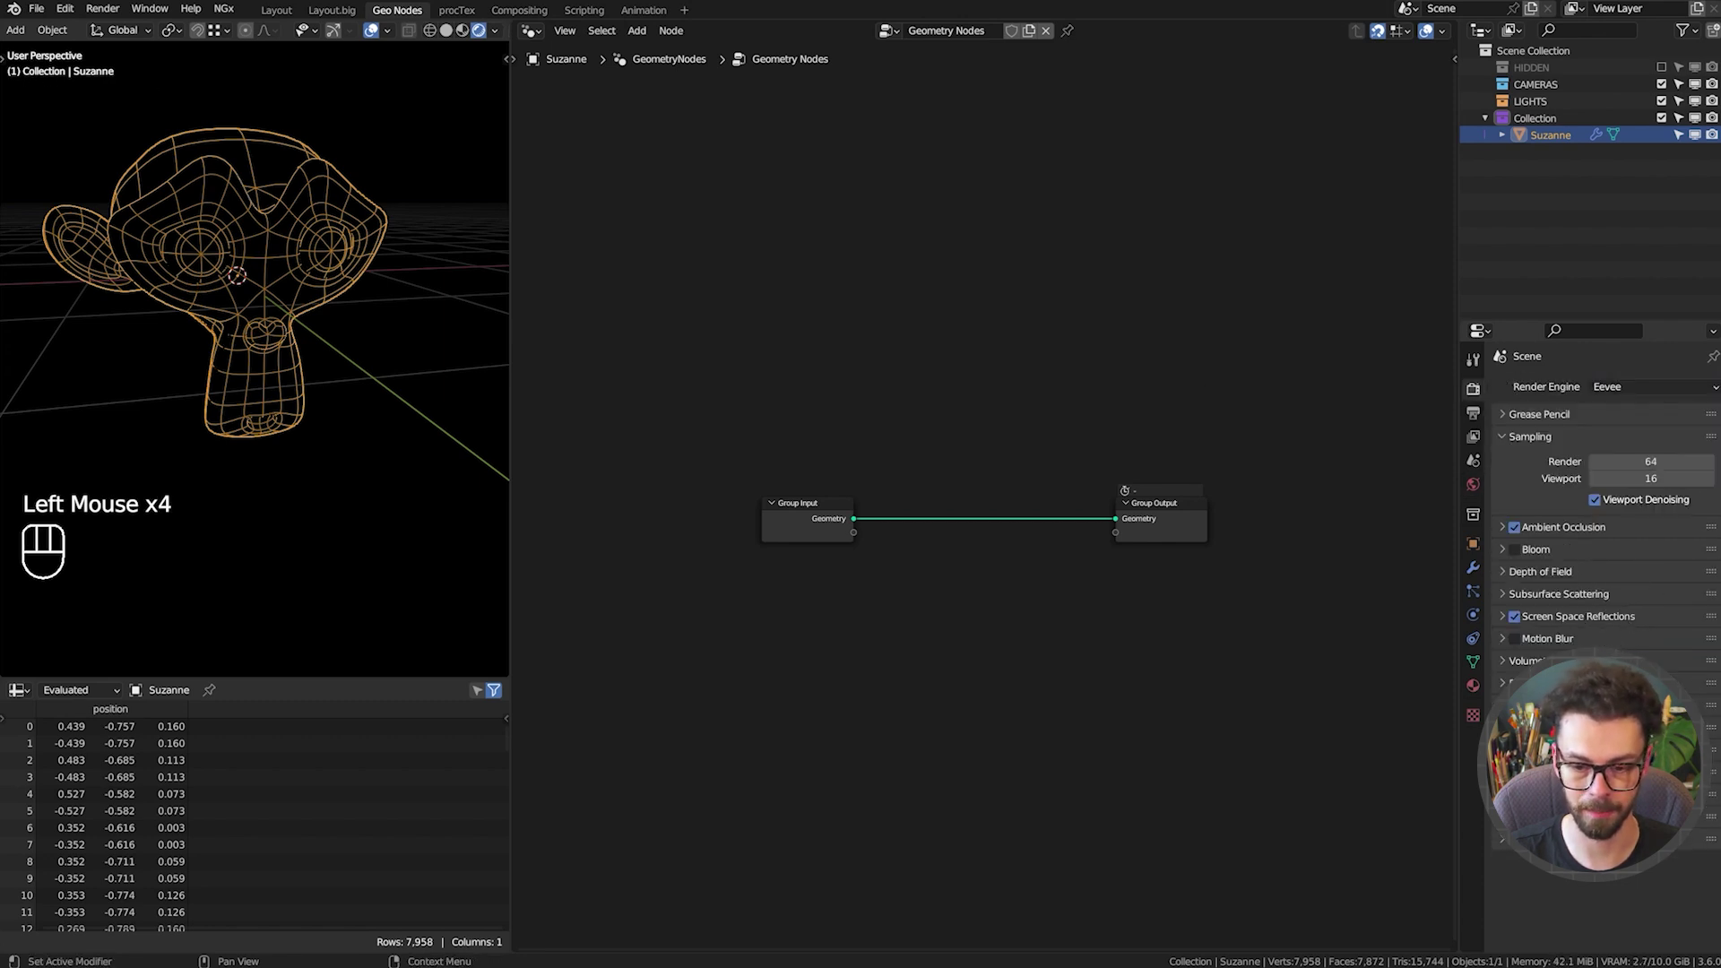
pyautogui.moveTo(405, 51); pyautogui.dragTo(222, 457)
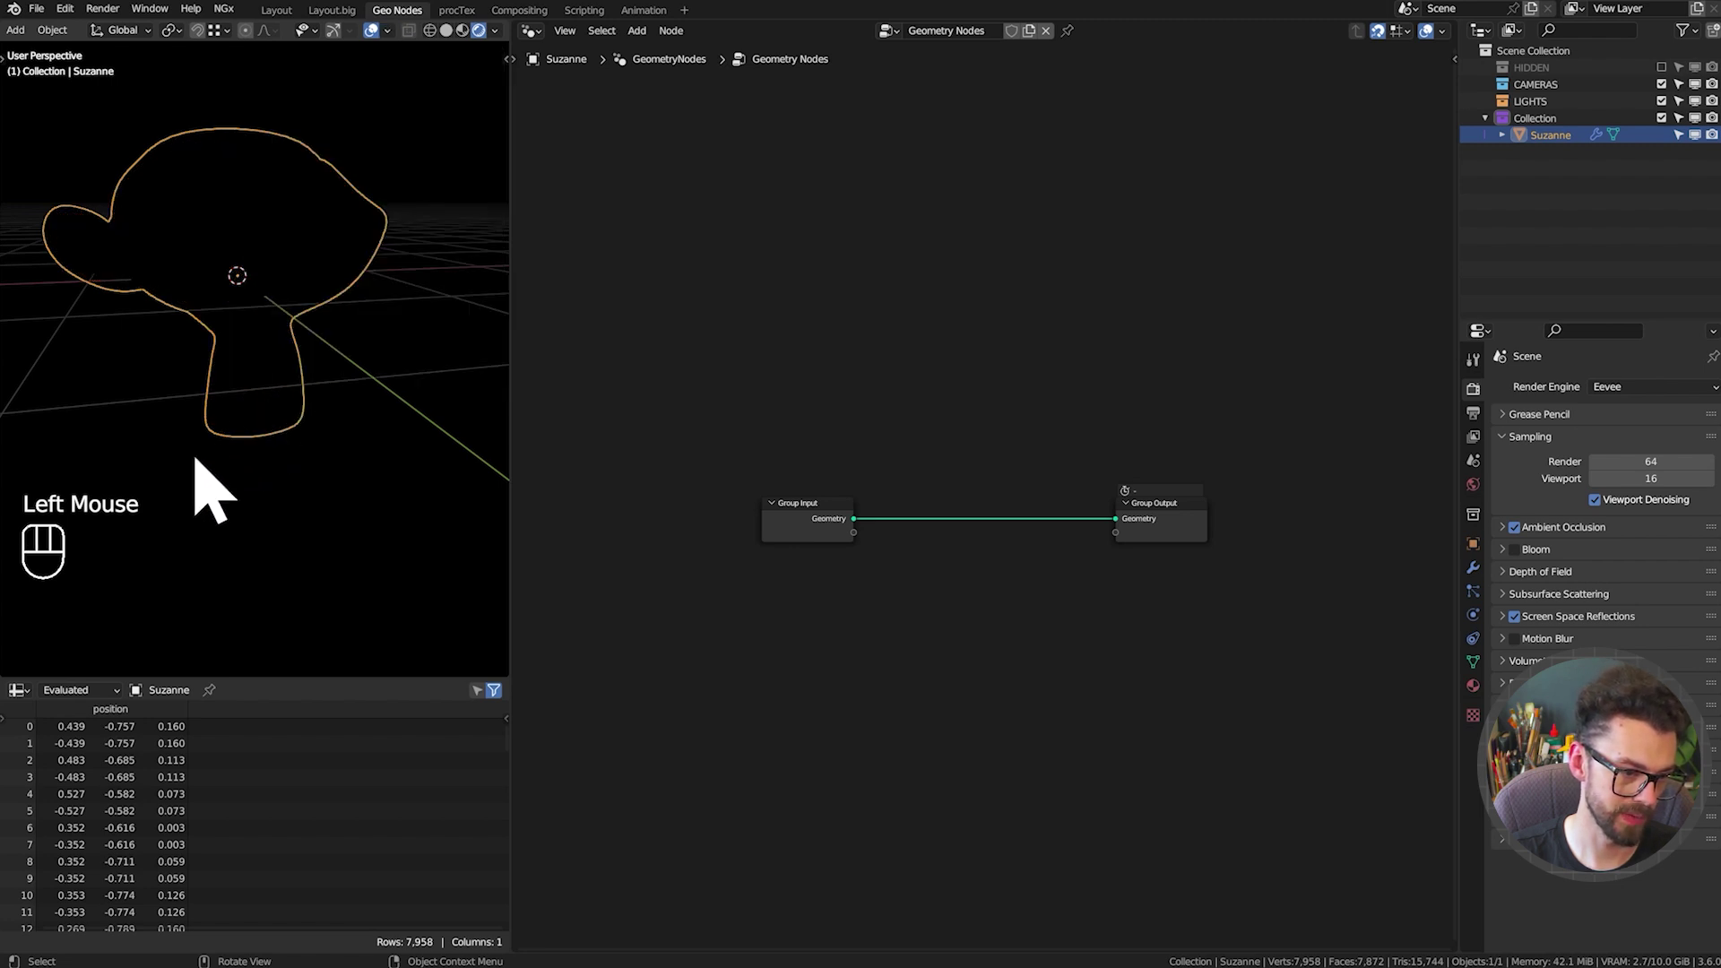
pyautogui.middleClick(379, 277)
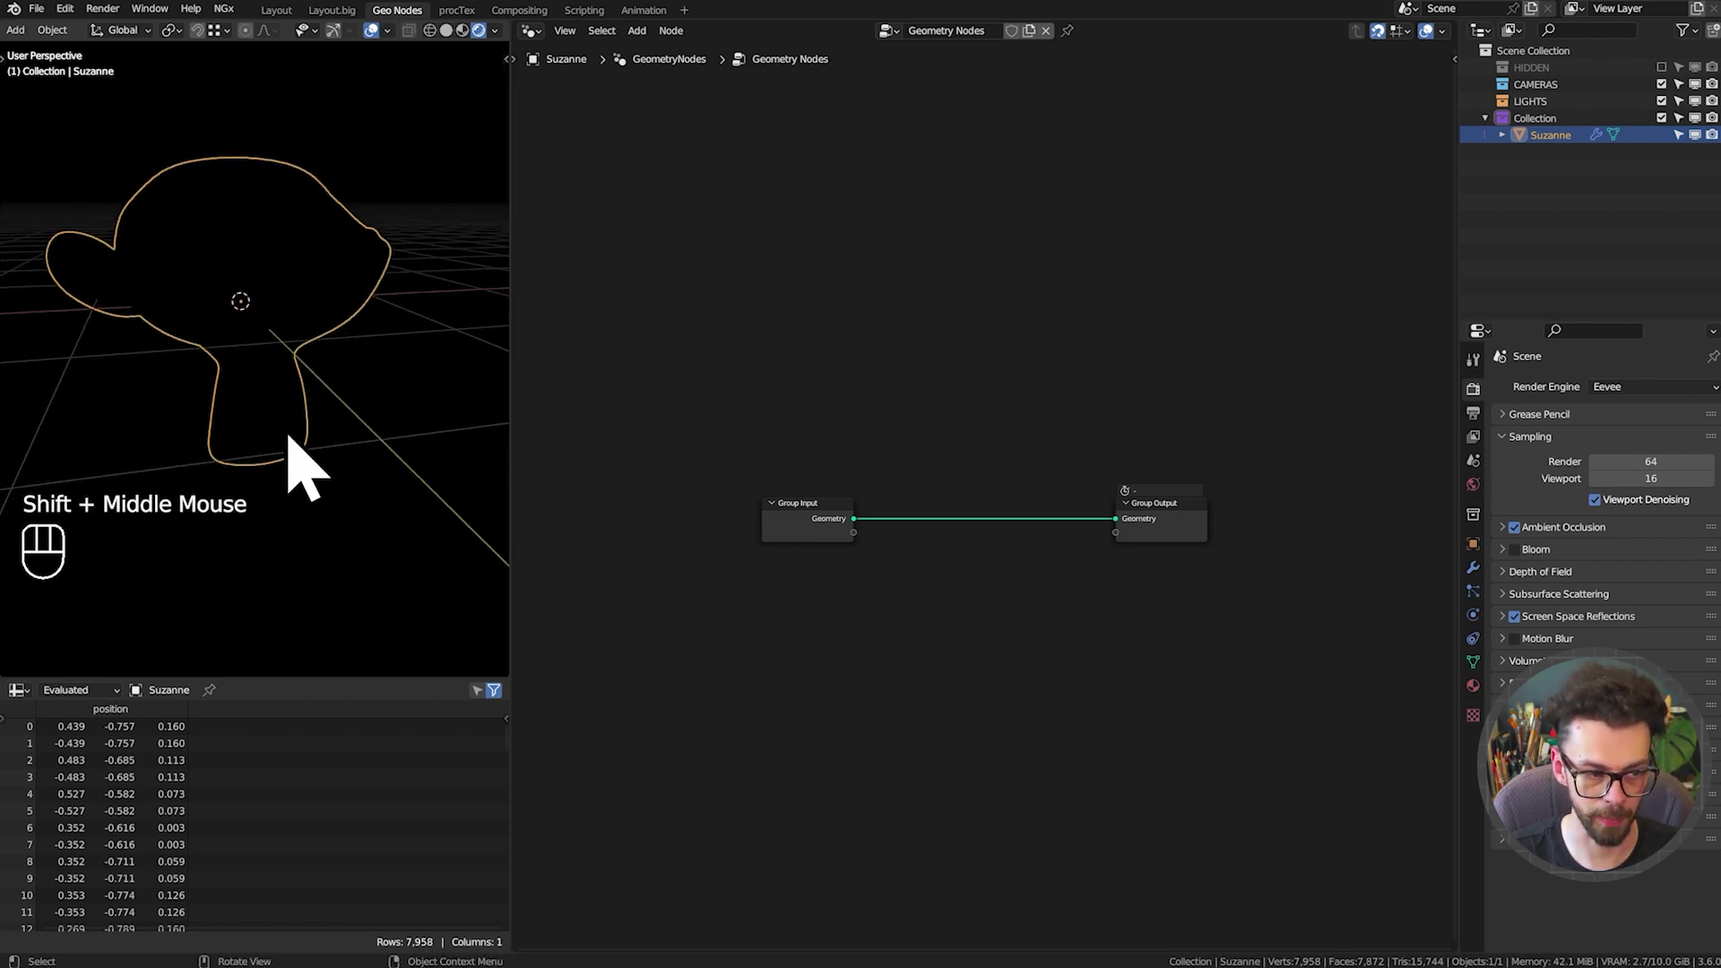
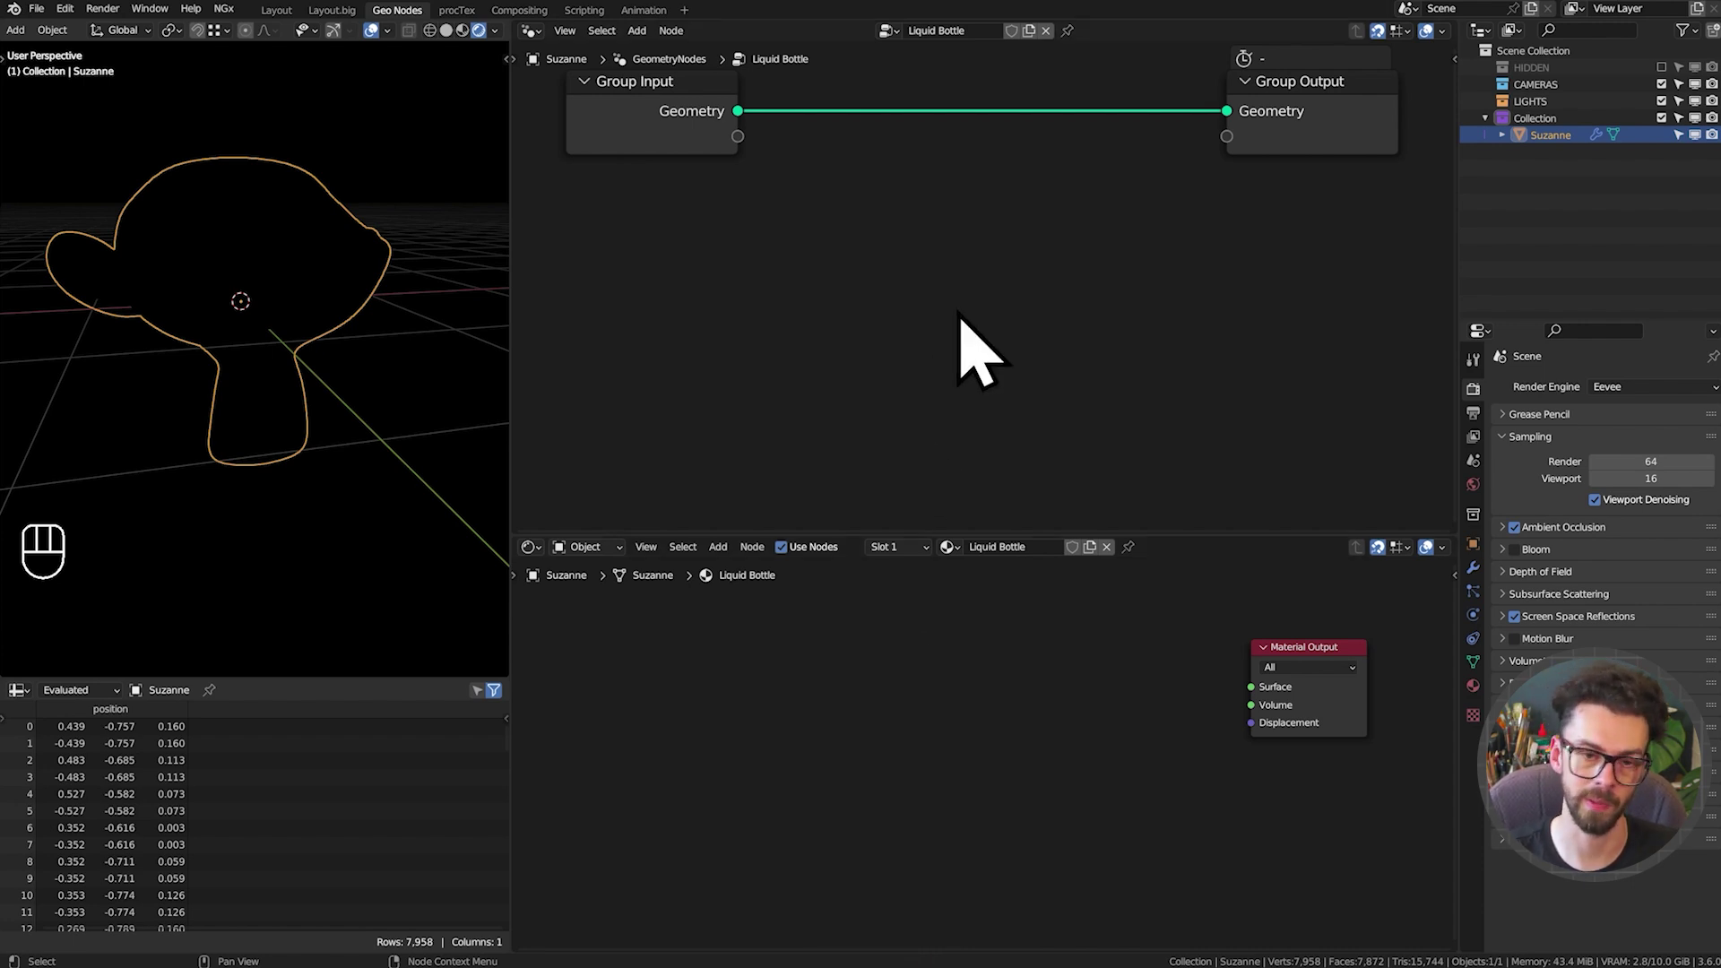
# Insert a Set Material node on the geometry link assigning the Liquid Bottle material
pyautogui.moveTo(991, 220); pyautogui.dragTo(989, 253)
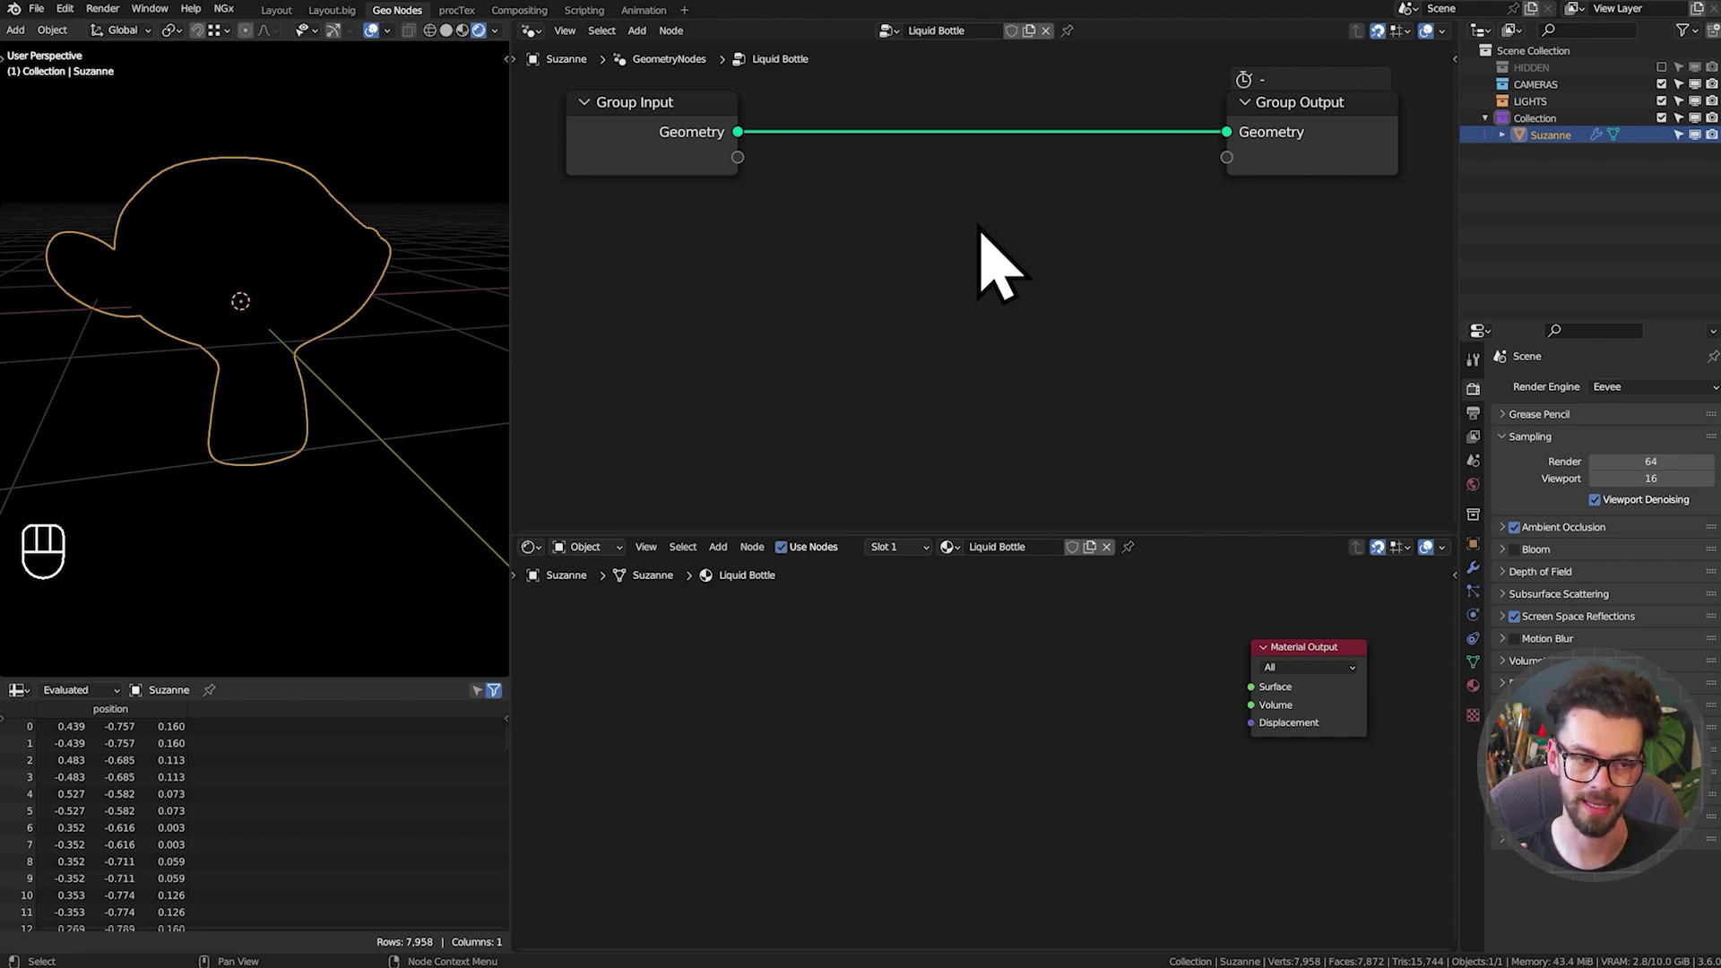
pyautogui.middleClick(995, 204)
pyautogui.middleClick(1000, 235)
pyautogui.middleClick(1003, 272)
pyautogui.press('shift+a')
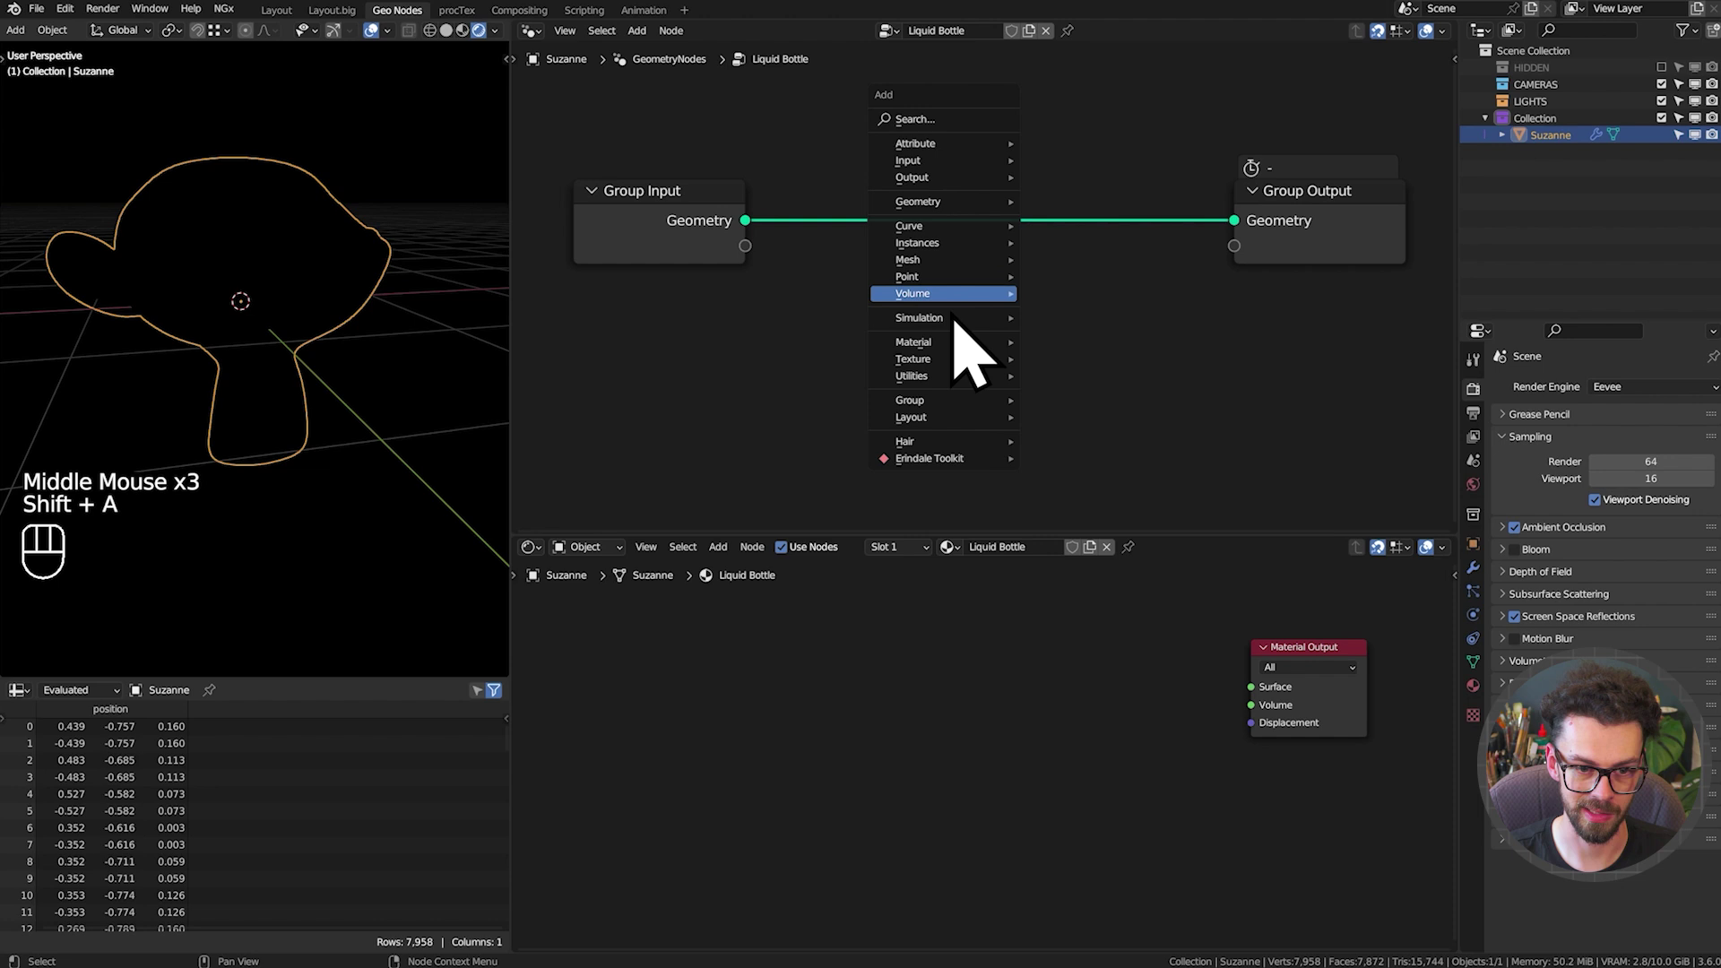
pyautogui.moveTo(999, 267); pyautogui.dragTo(1069, 349)
pyautogui.click(1061, 214)
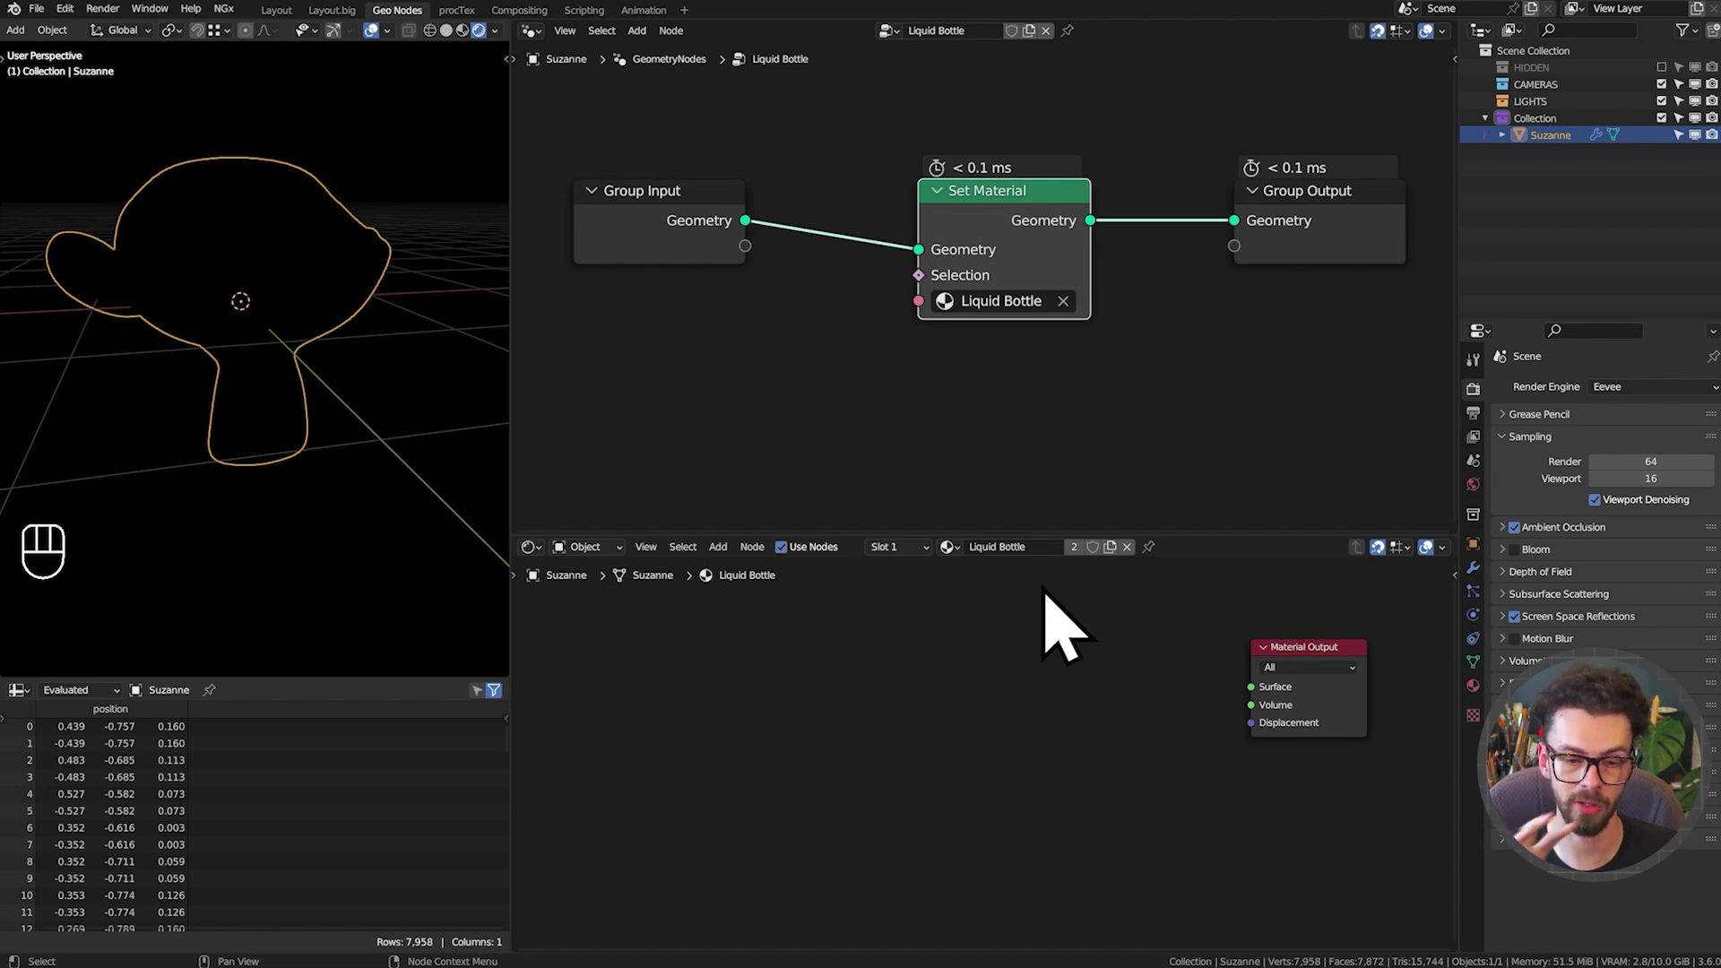
# Check the material in the properties panel and rearrange the node tree to make room
pyautogui.click(1486, 729)
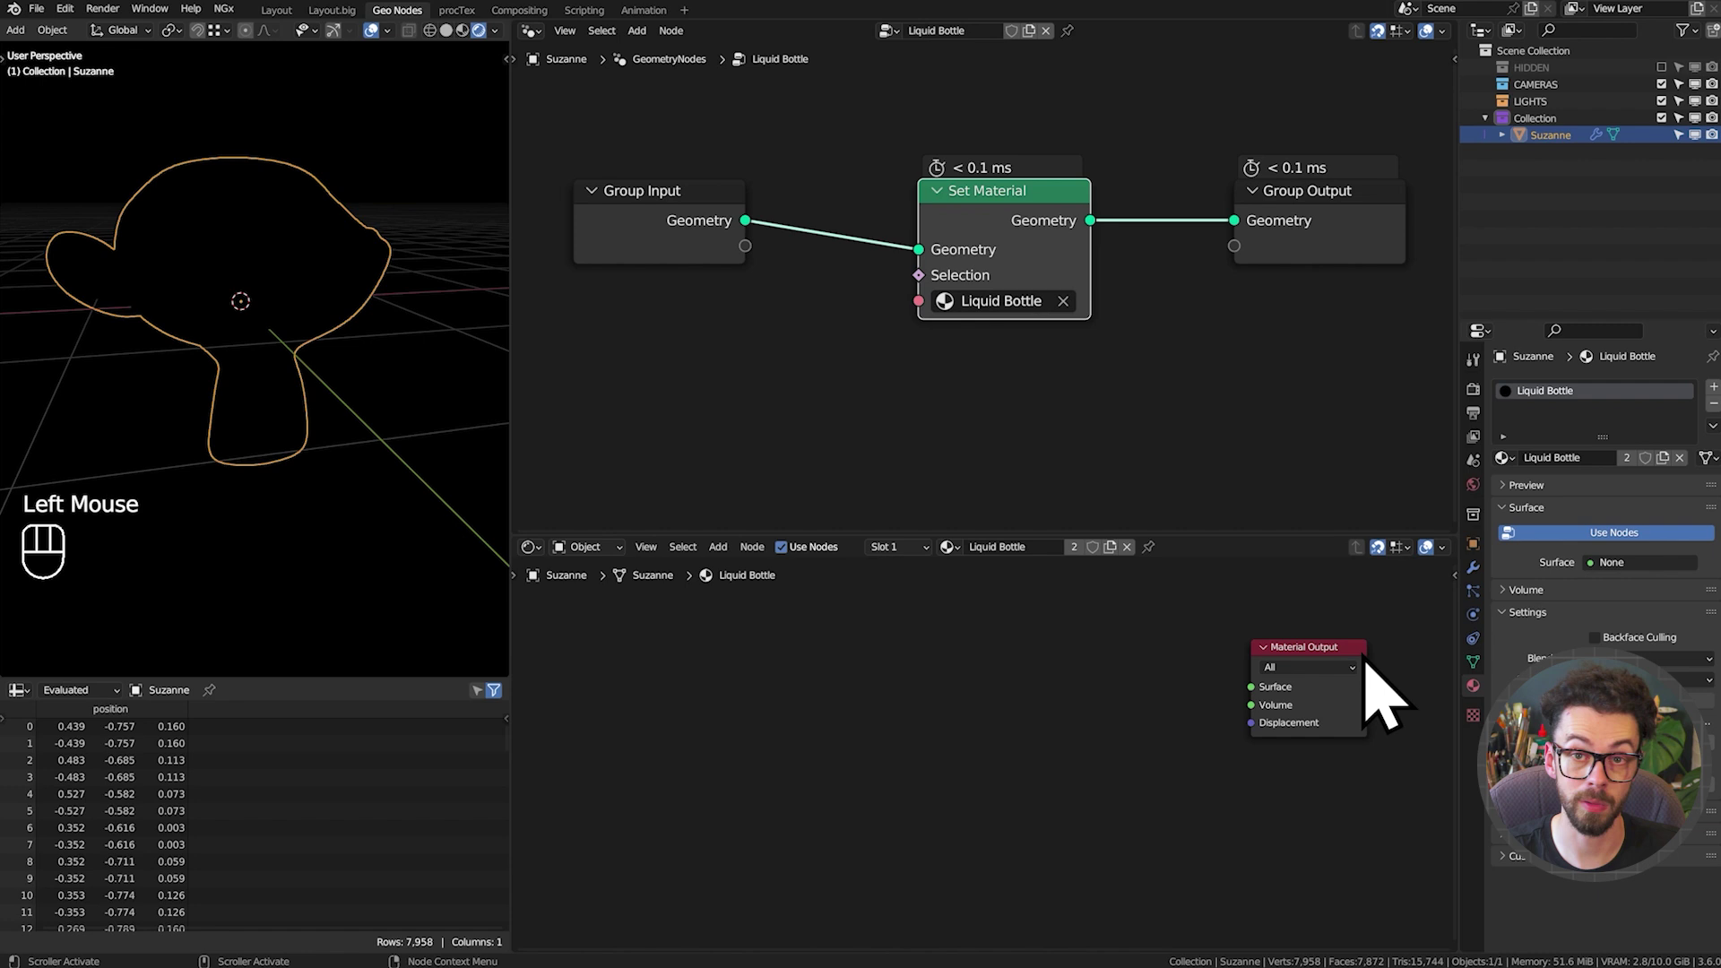
pyautogui.click(1492, 596)
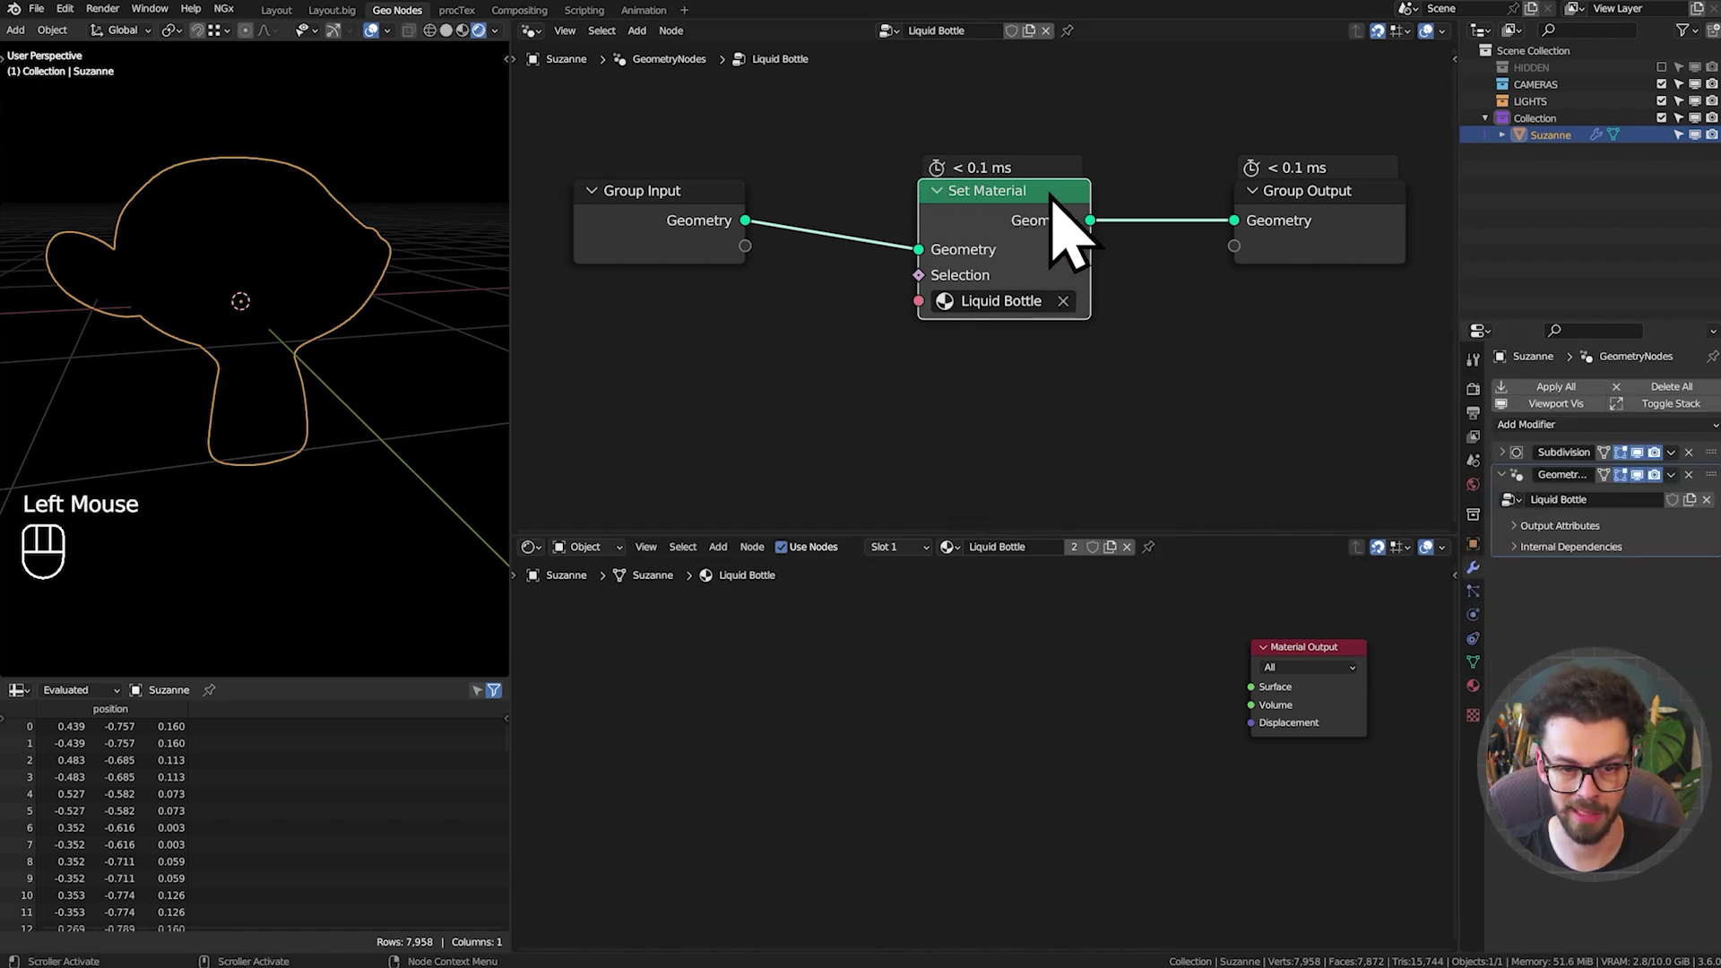
pyautogui.moveTo(1071, 216); pyautogui.dragTo(961, 232)
pyautogui.scroll(-3)
pyautogui.middleClick(1157, 318)
pyautogui.moveTo(993, 179); pyautogui.dragTo(1144, 393)
pyautogui.press('g')
pyautogui.click(1167, 335)
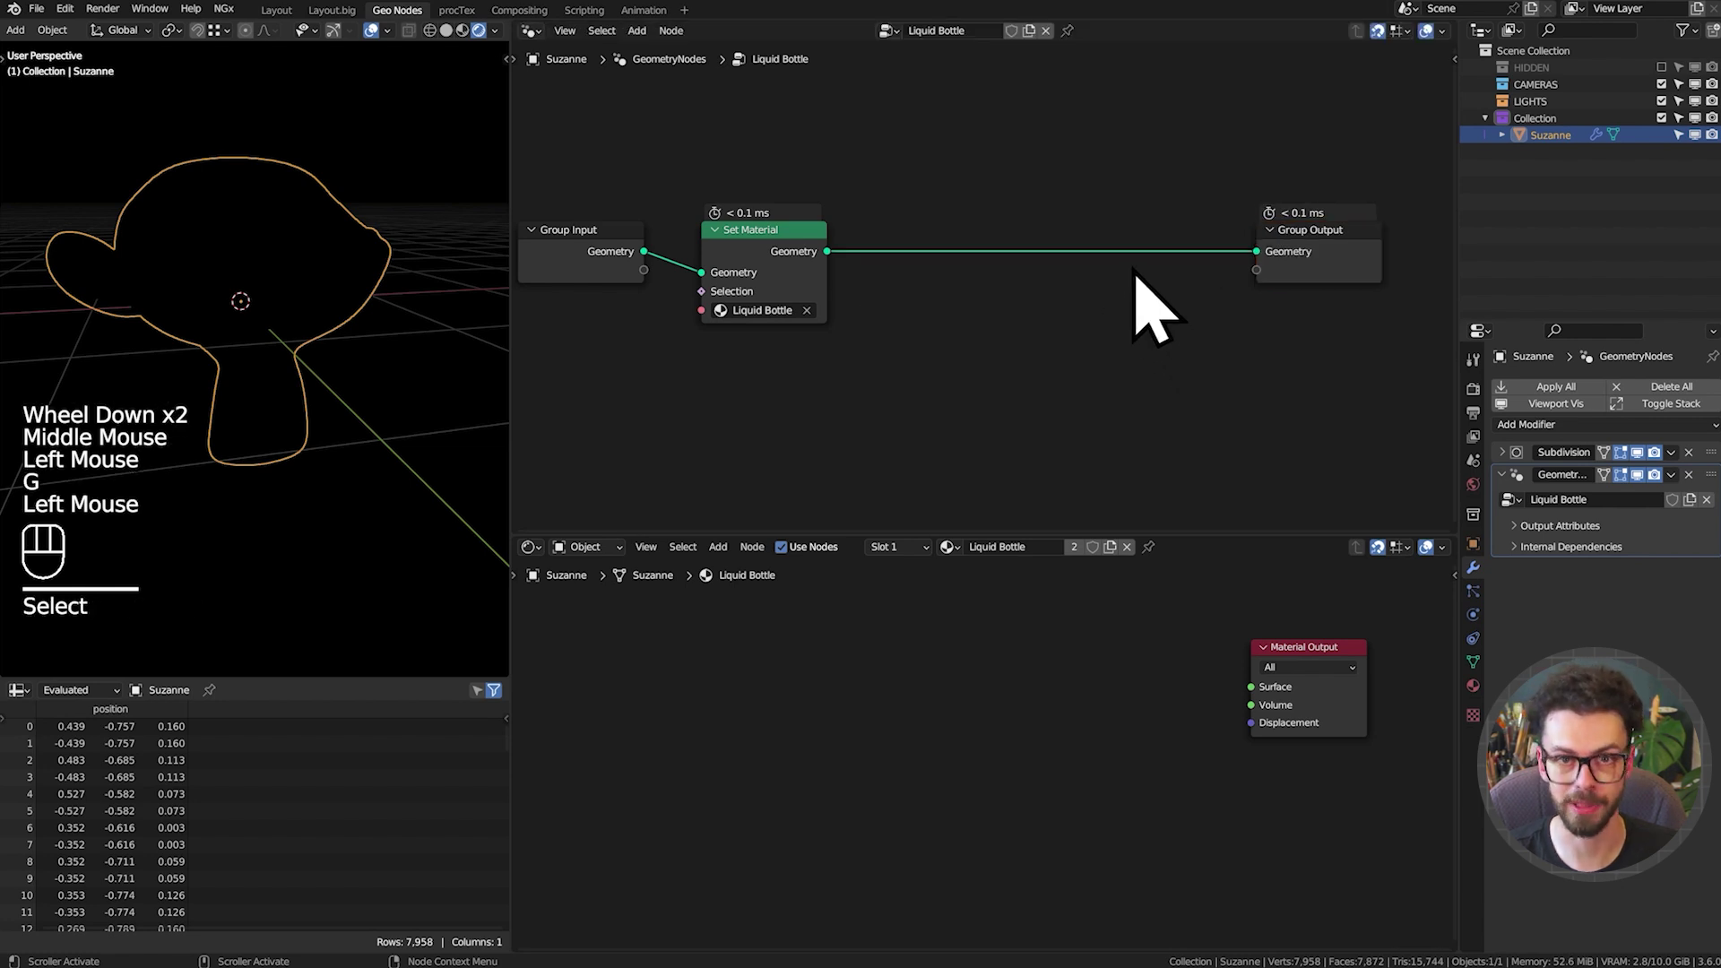
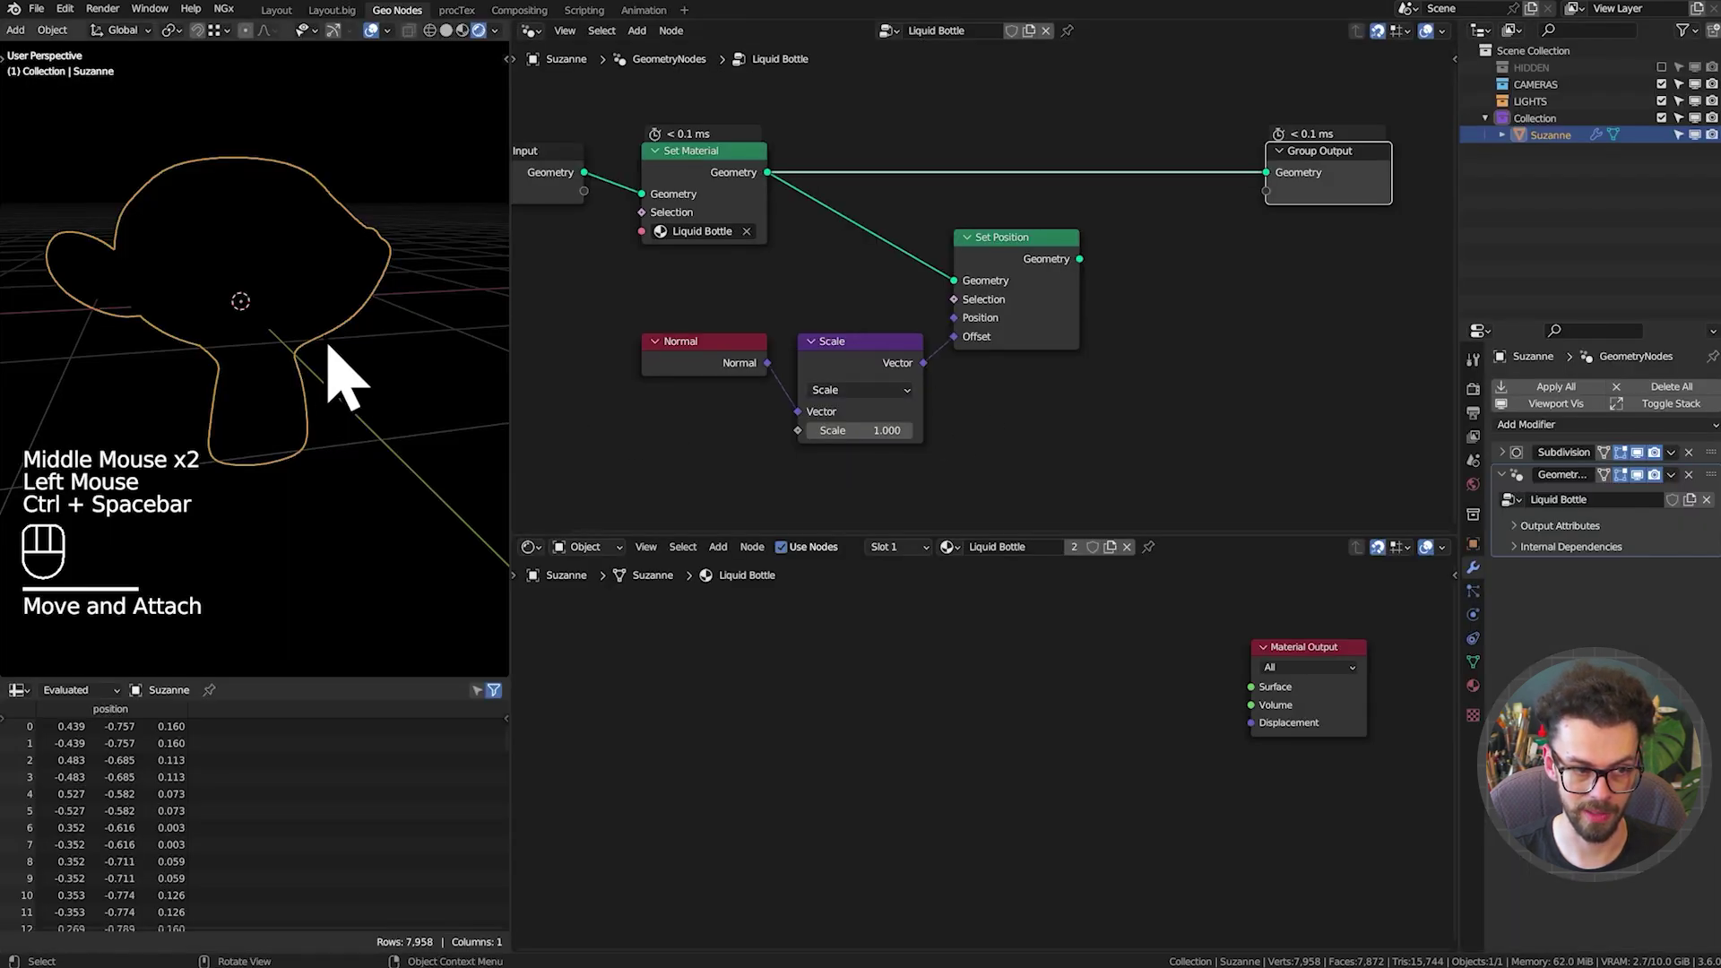
# Route the Set Position result, offset along normals scaled -0.030, into the group output
pyautogui.press('z')
pyautogui.middleClick(1031, 470)
pyautogui.scroll(3)
pyautogui.press('ctrl+shift+alt+z')
pyautogui.click(1073, 269)
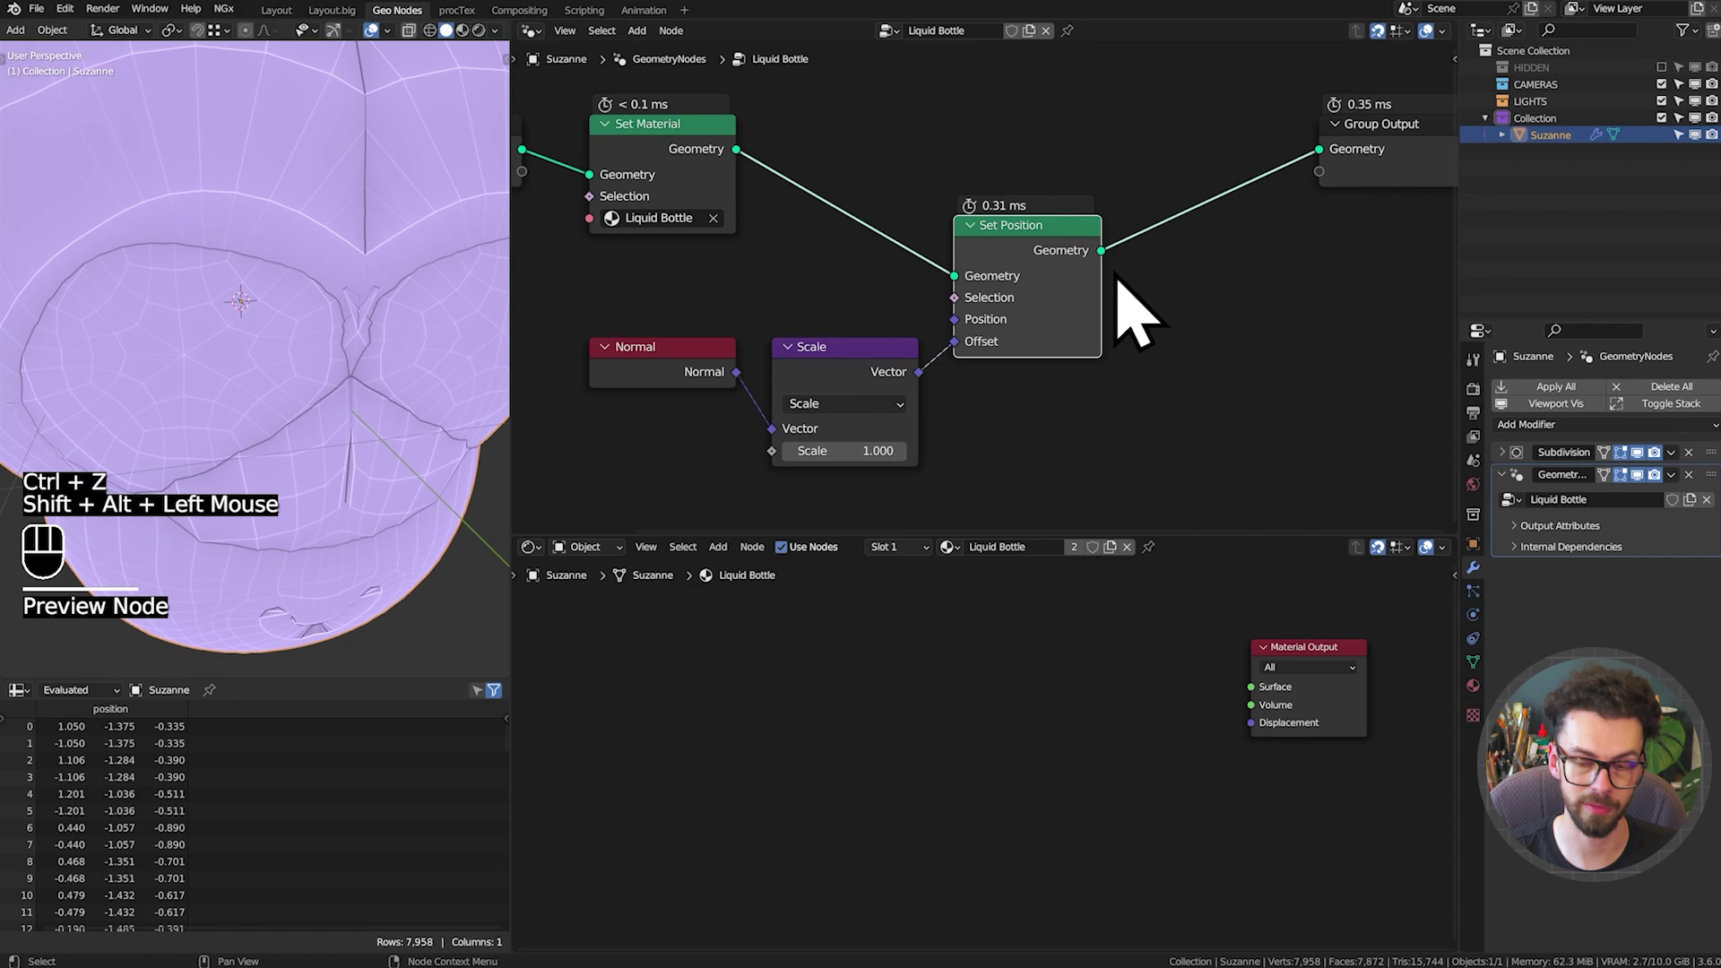
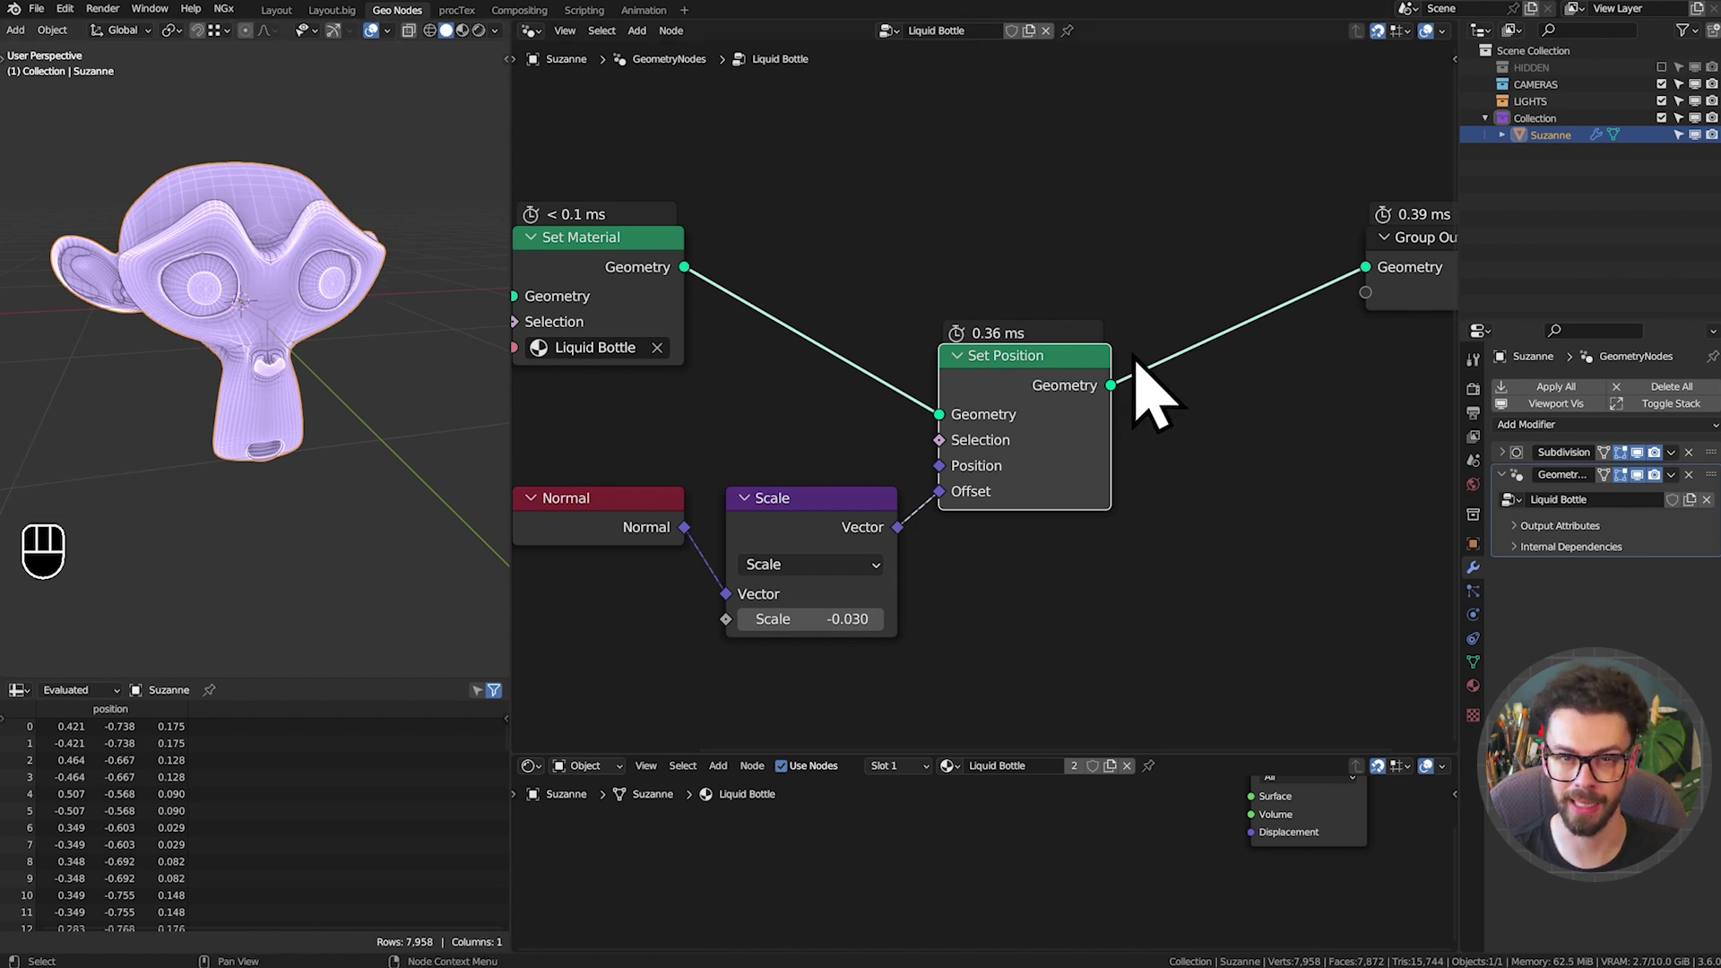
pyautogui.press('shift+a')
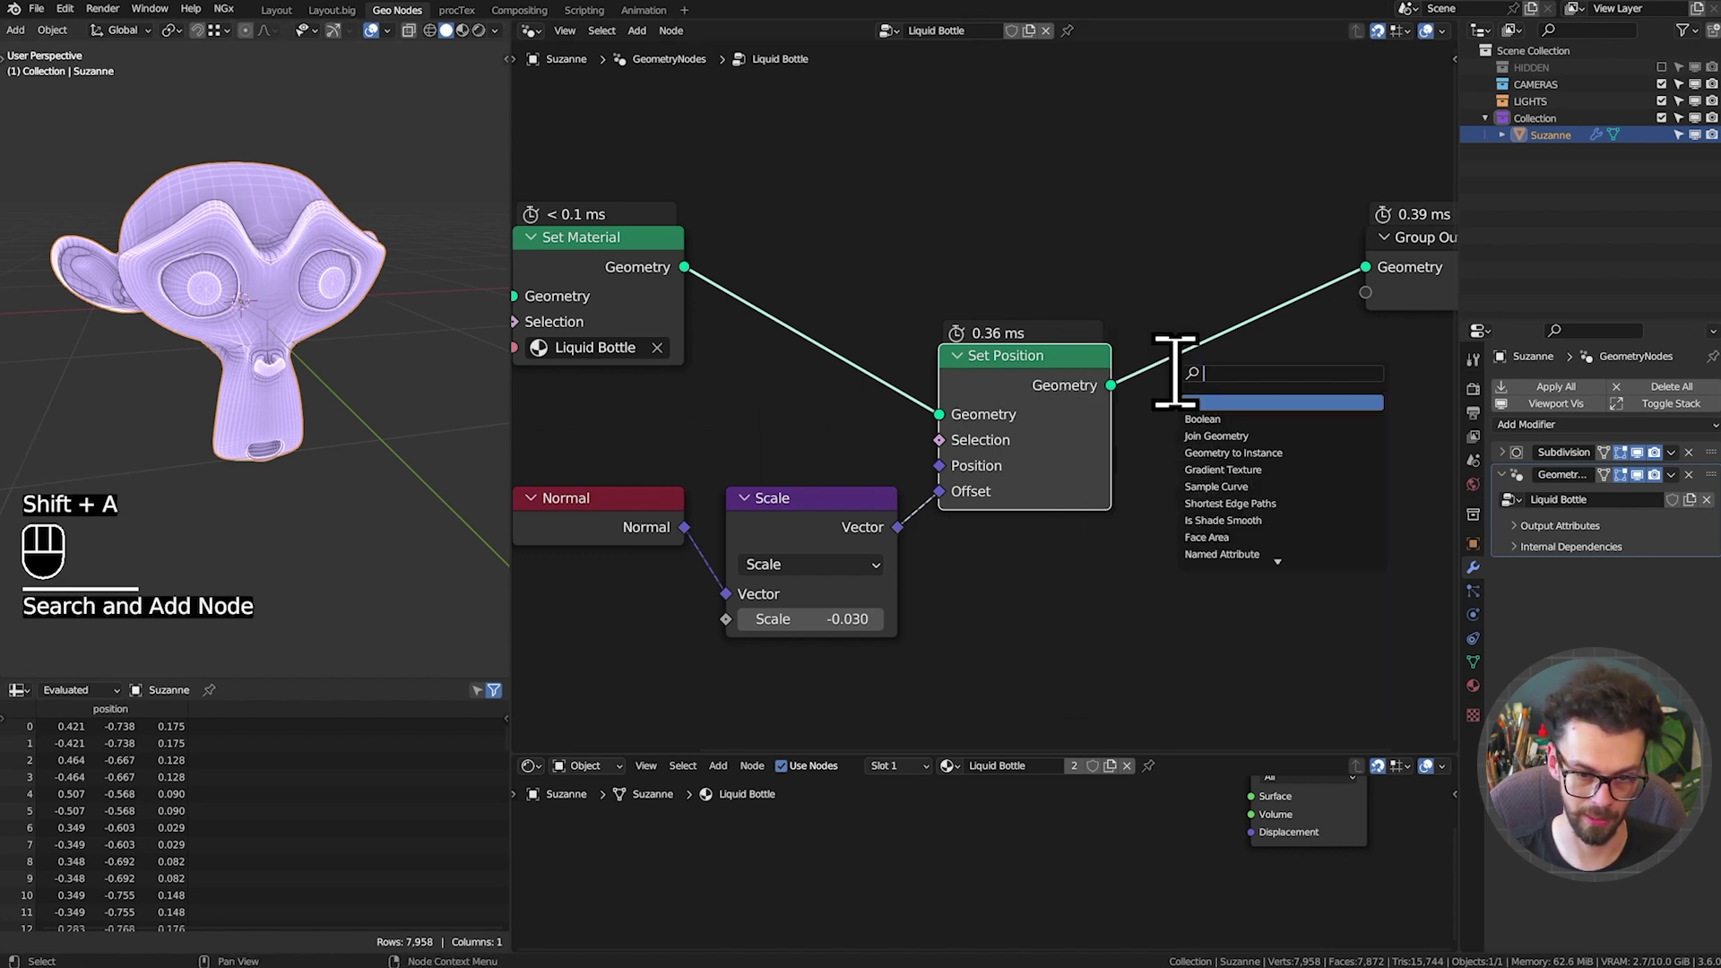
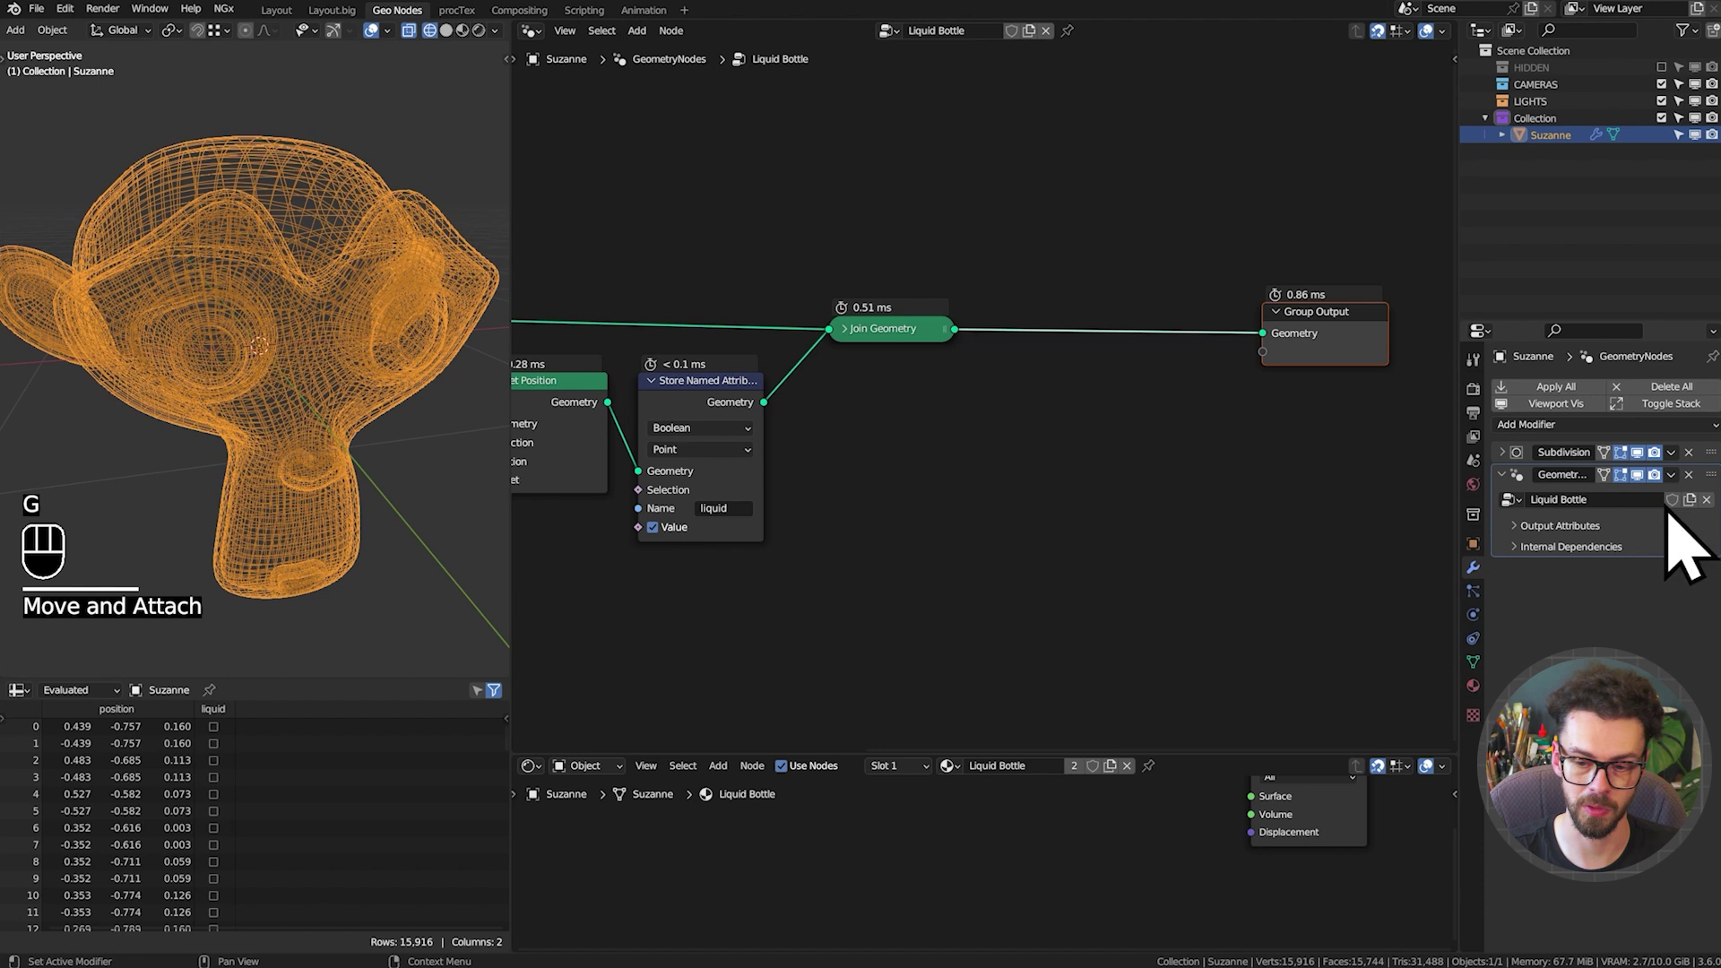
# Store a red Color attribute named colour on the geometry before the output
pyautogui.scroll(3)
pyautogui.moveTo(1124, 325); pyautogui.dragTo(1034, 338)
pyautogui.press('shift+a')
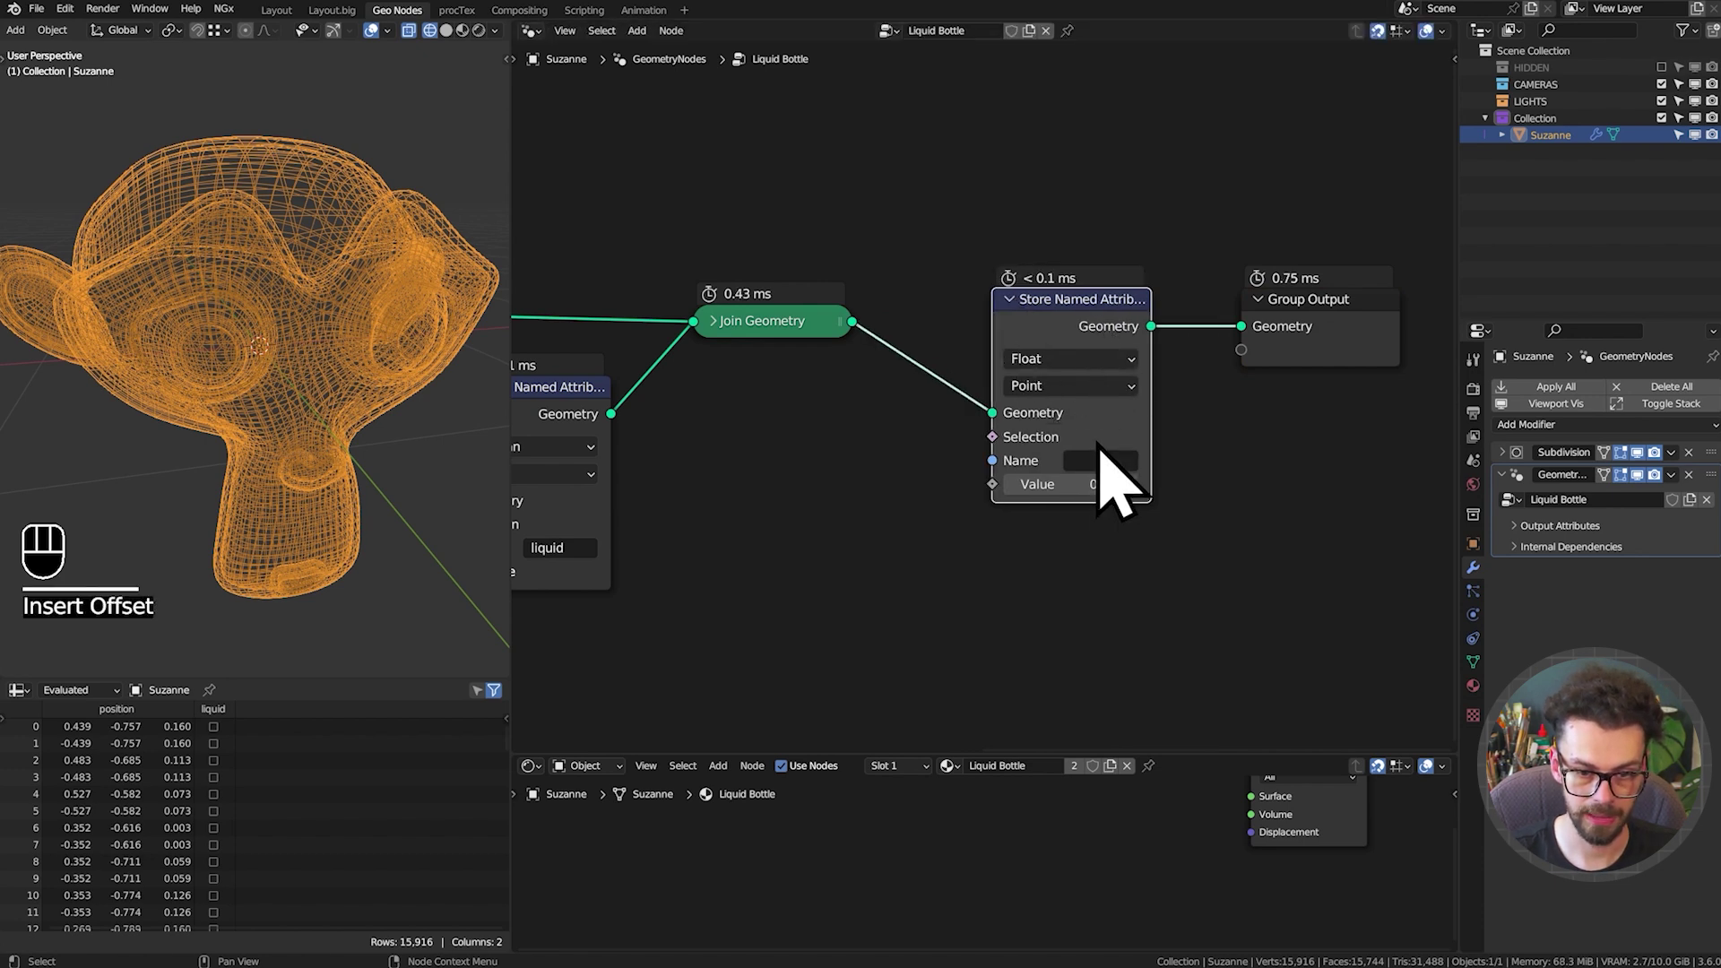
pyautogui.moveTo(1119, 487); pyautogui.dragTo(1120, 490)
pyautogui.moveTo(1082, 388); pyautogui.dragTo(1108, 483)
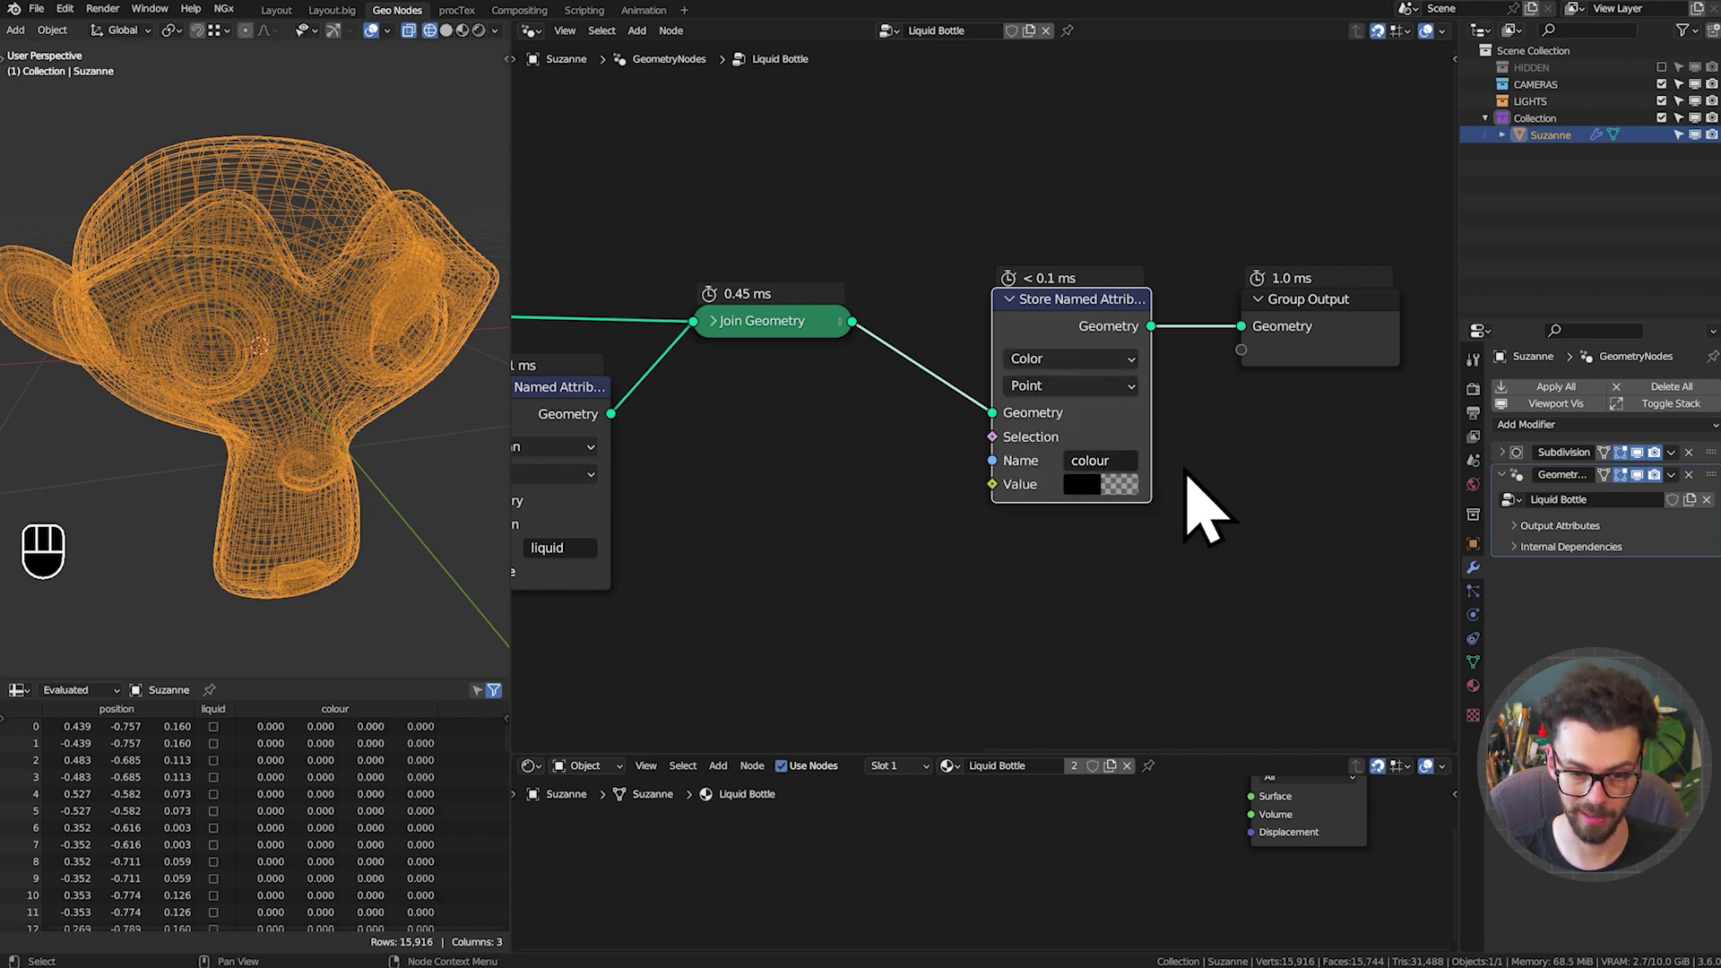
pyautogui.click(1131, 513)
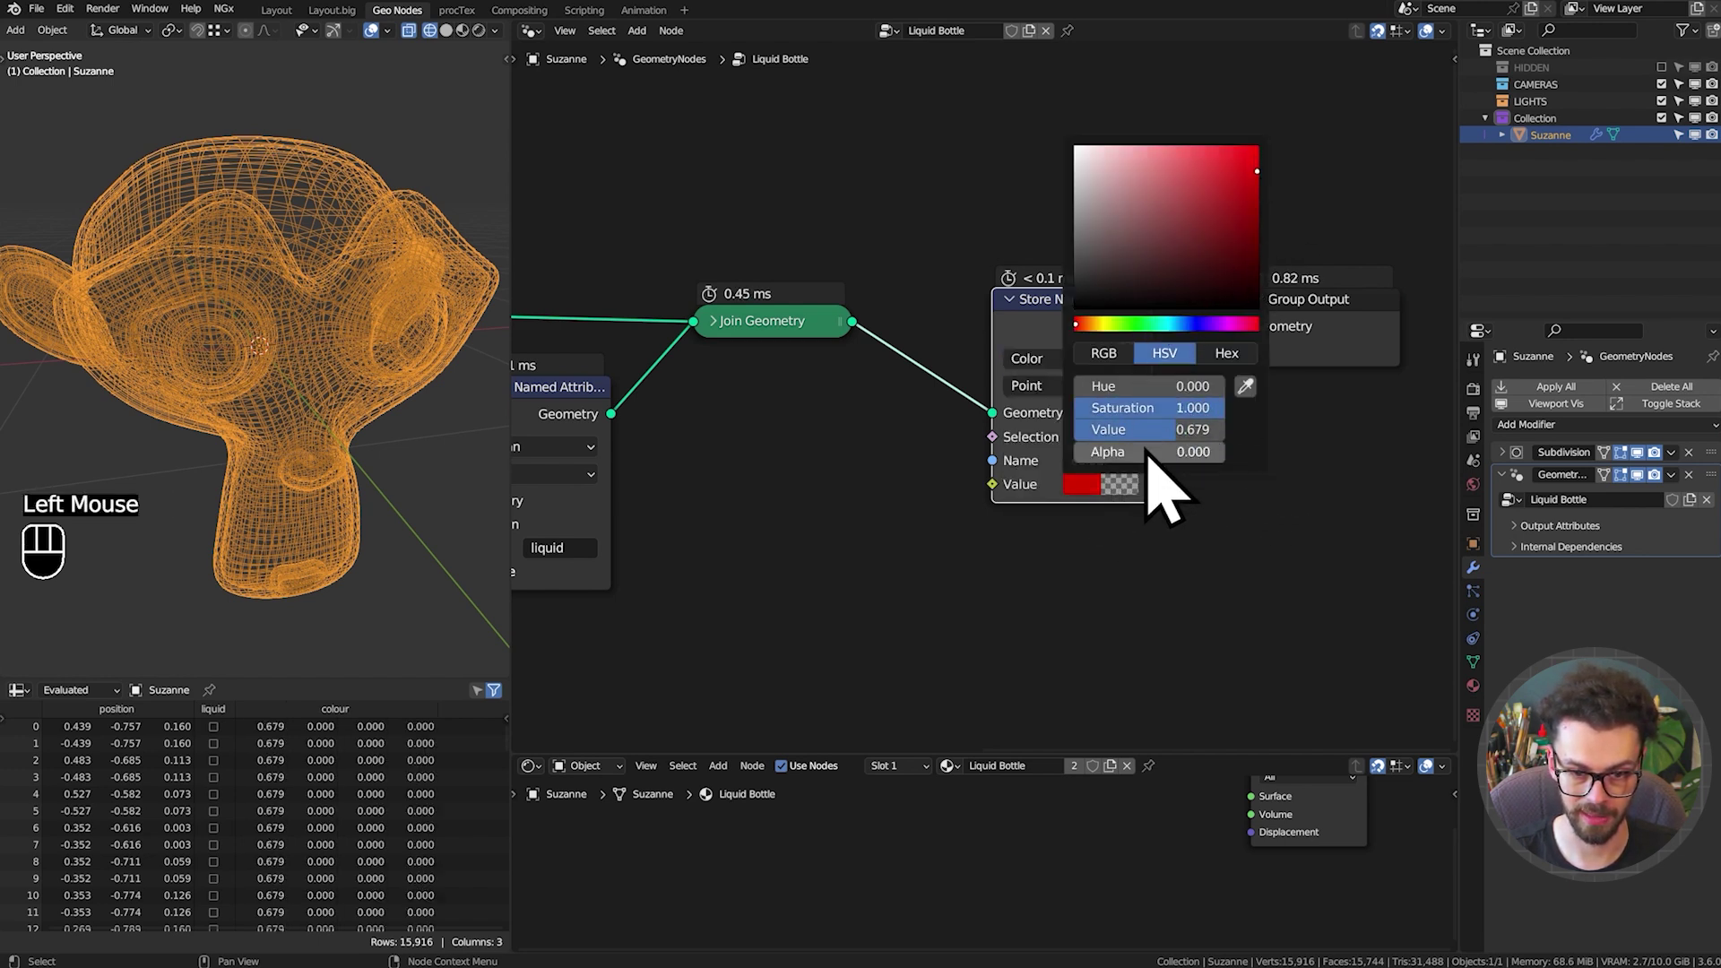
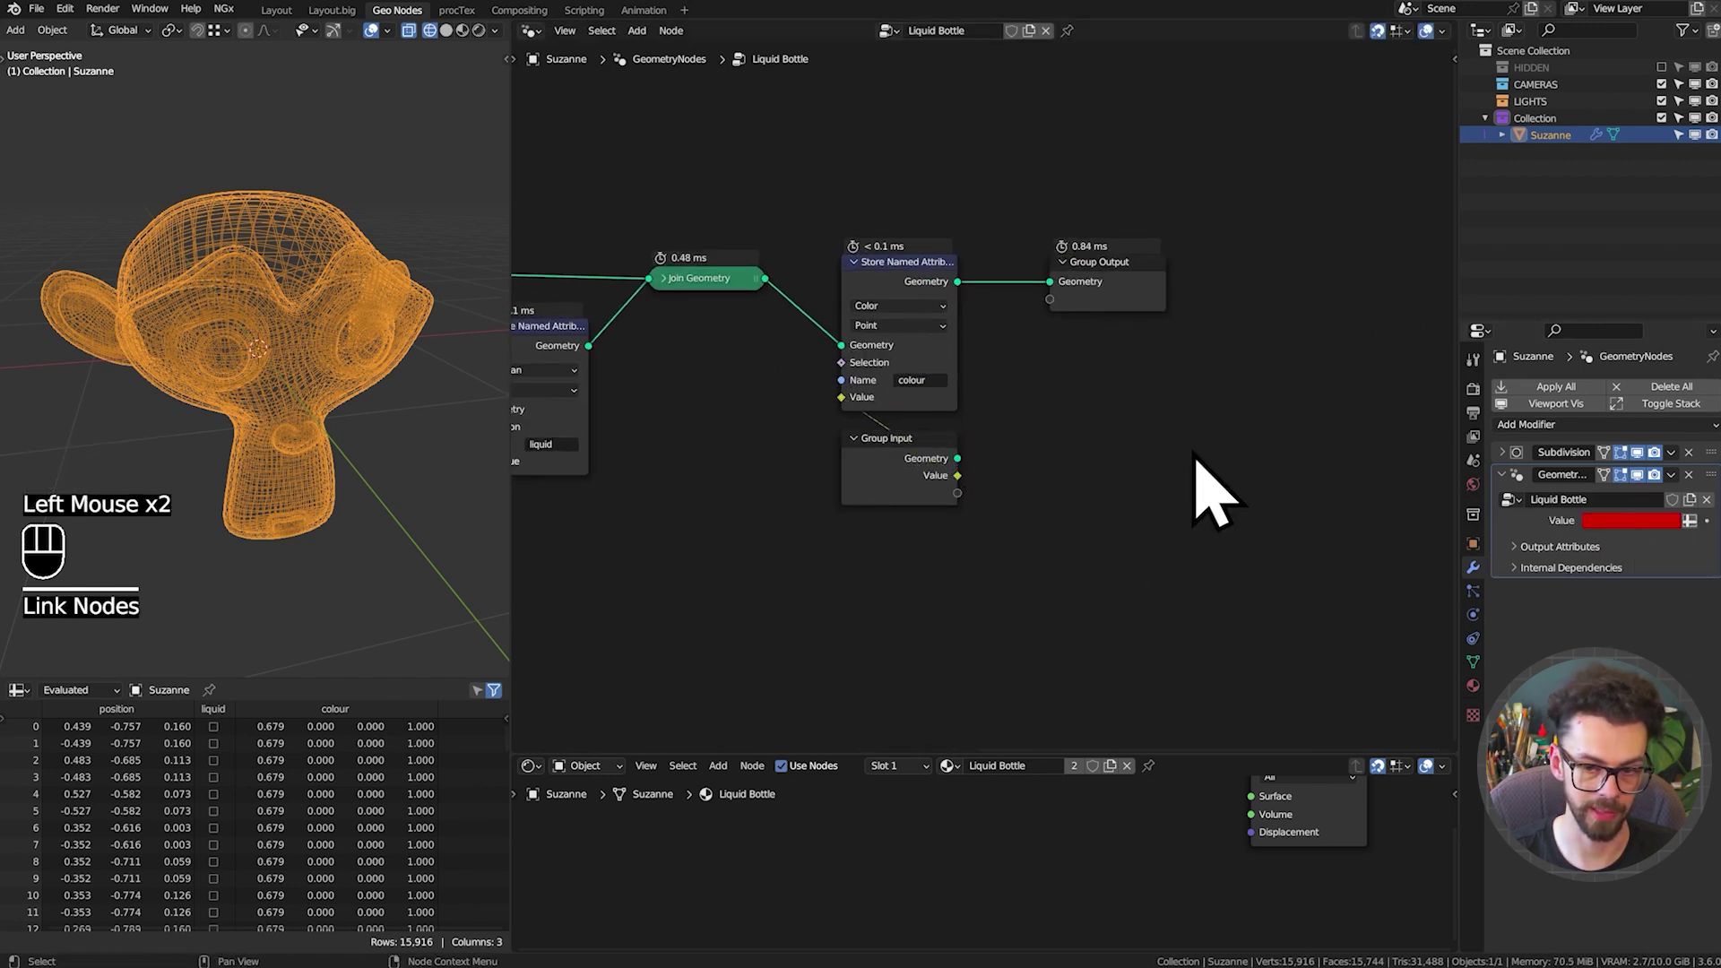
# Expose the colour as a Colour group input, save the file and enlarge the shader editor
pyautogui.press('n')
pyautogui.click(1467, 205)
pyautogui.click(1350, 118)
pyautogui.moveTo(1350, 118); pyautogui.dragTo(1366, 141)
pyautogui.press('ctrl+s')
pyautogui.press('n')
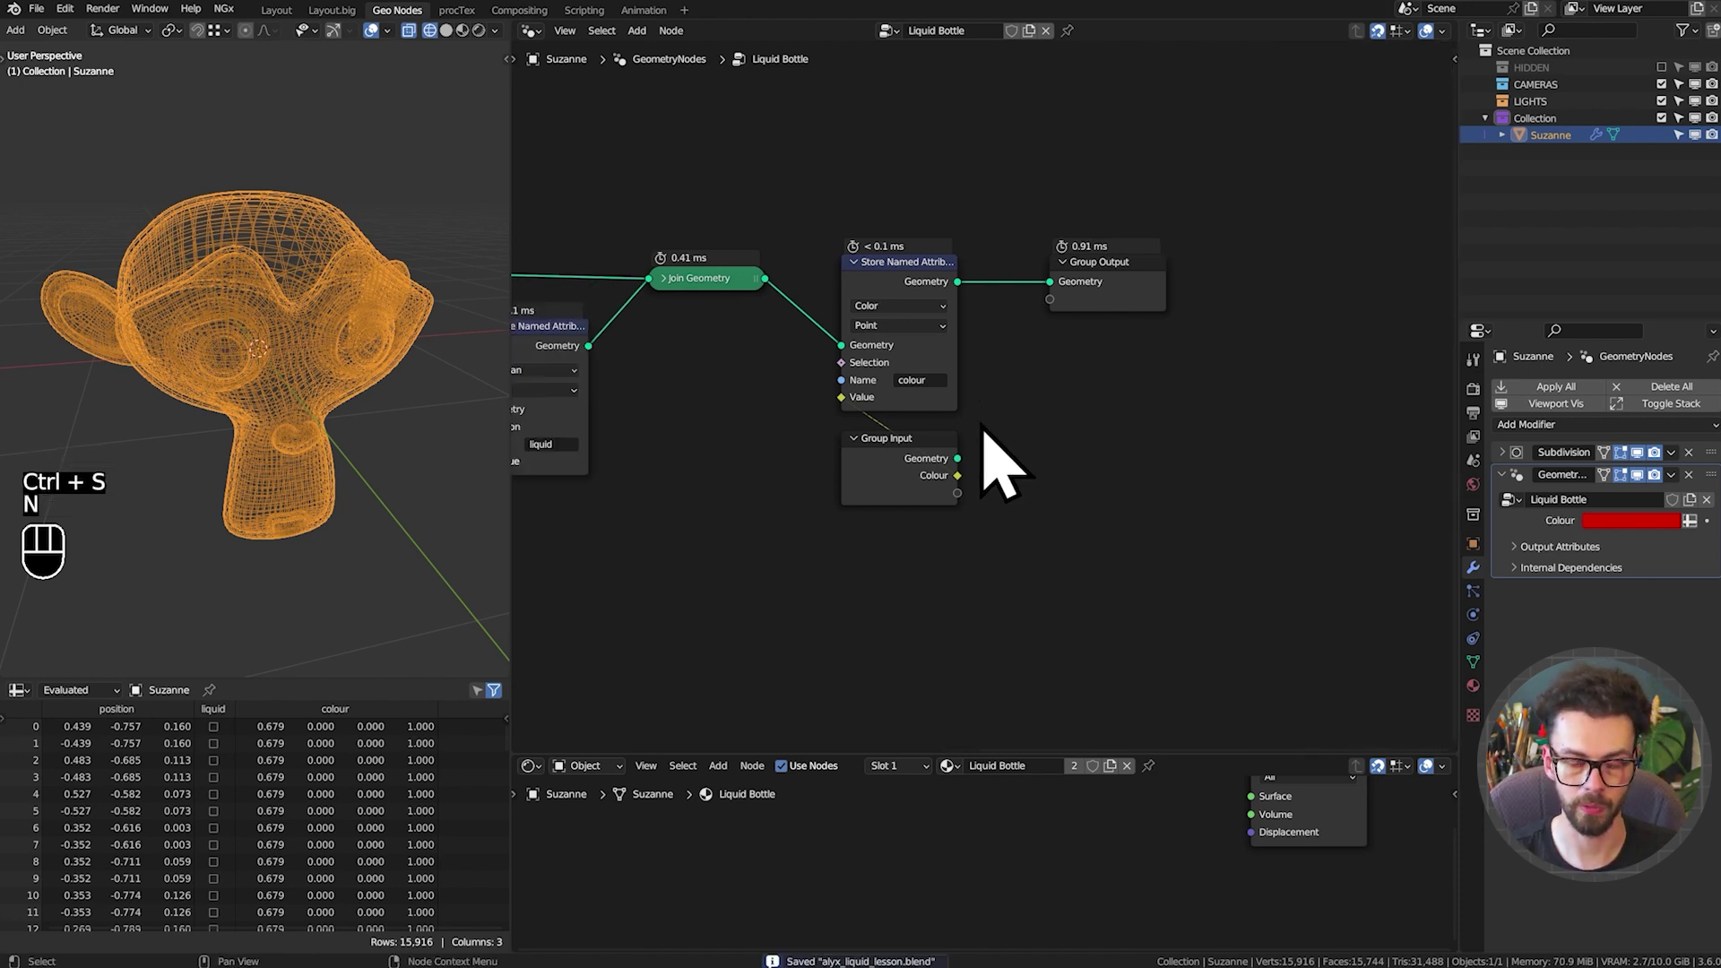
pyautogui.moveTo(1040, 539); pyautogui.dragTo(1182, 582)
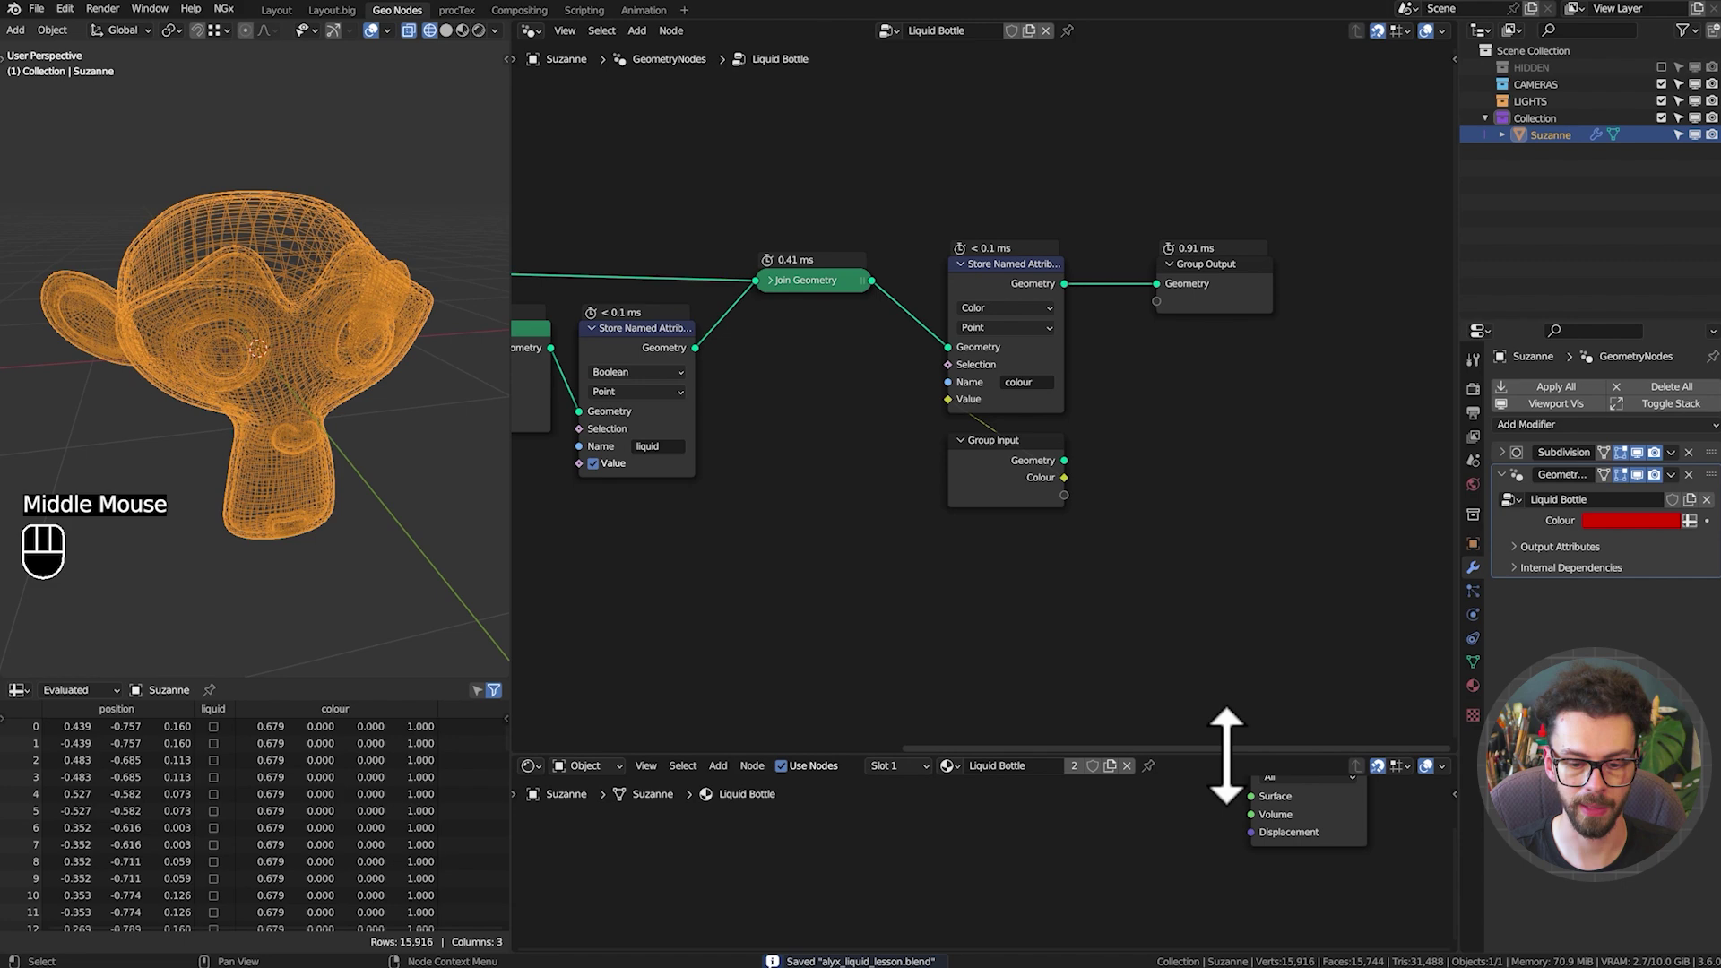
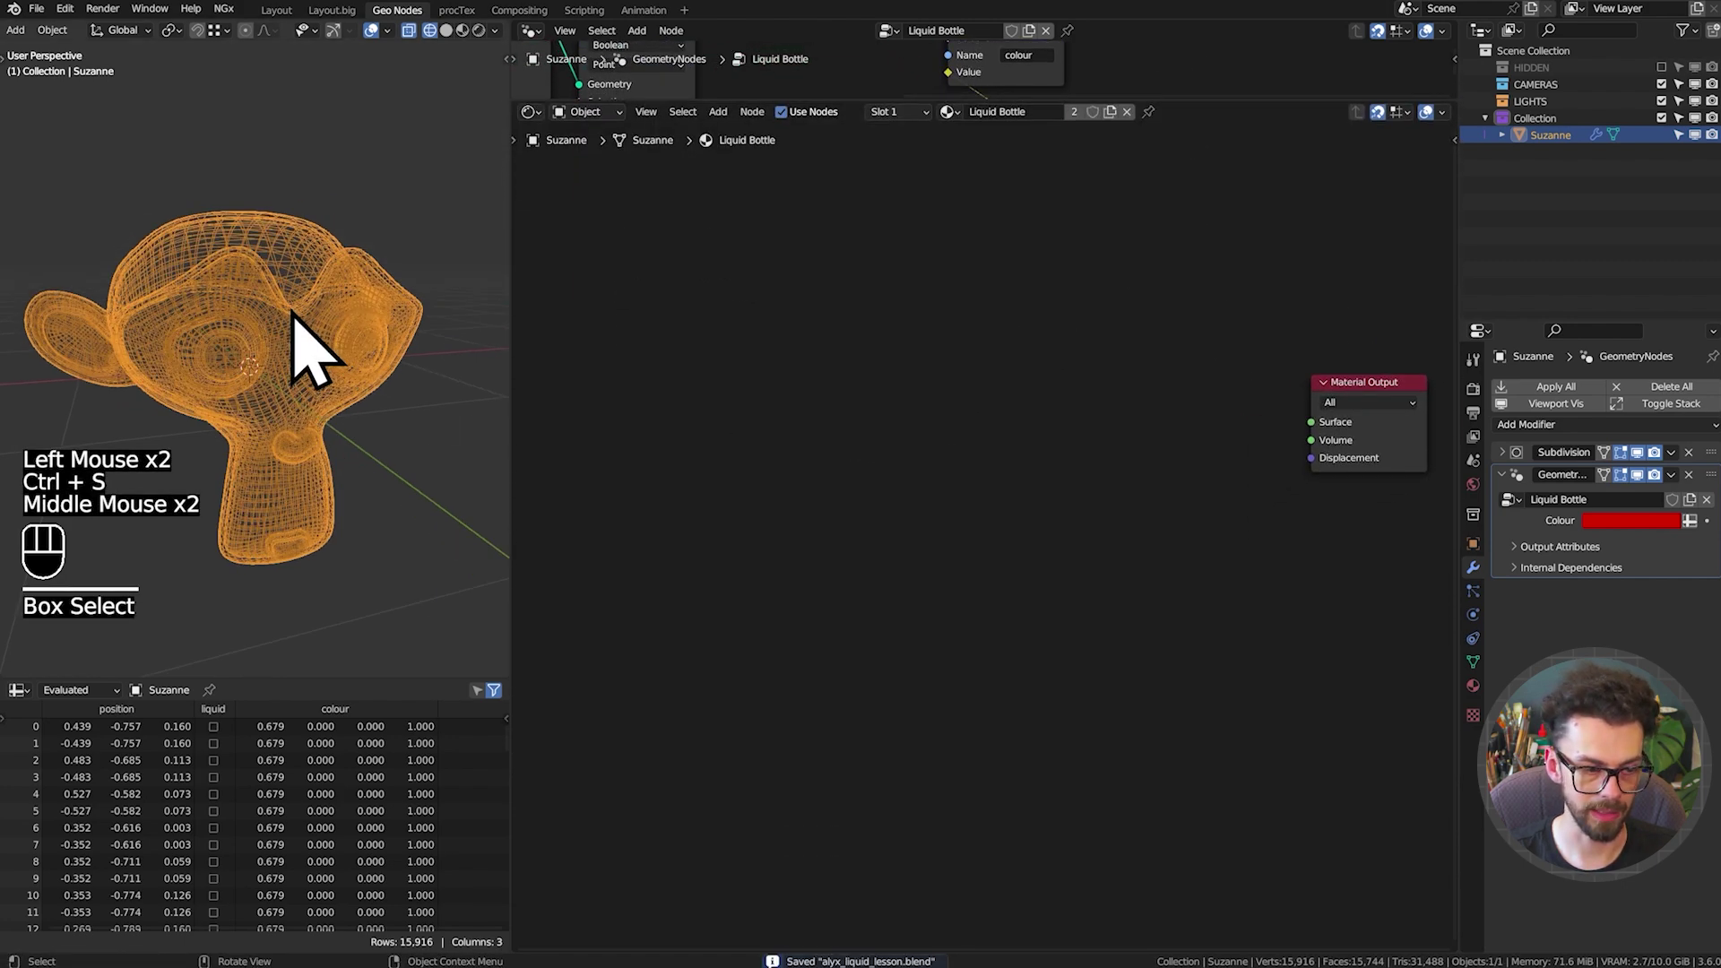
# Add an Attribute node reading the colour attribute in the Liquid Bottle material
pyautogui.press('z')
pyautogui.press('z')
pyautogui.moveTo(888, 367); pyautogui.dragTo(894, 364)
pyautogui.click(893, 364)
pyautogui.press('shift+a')
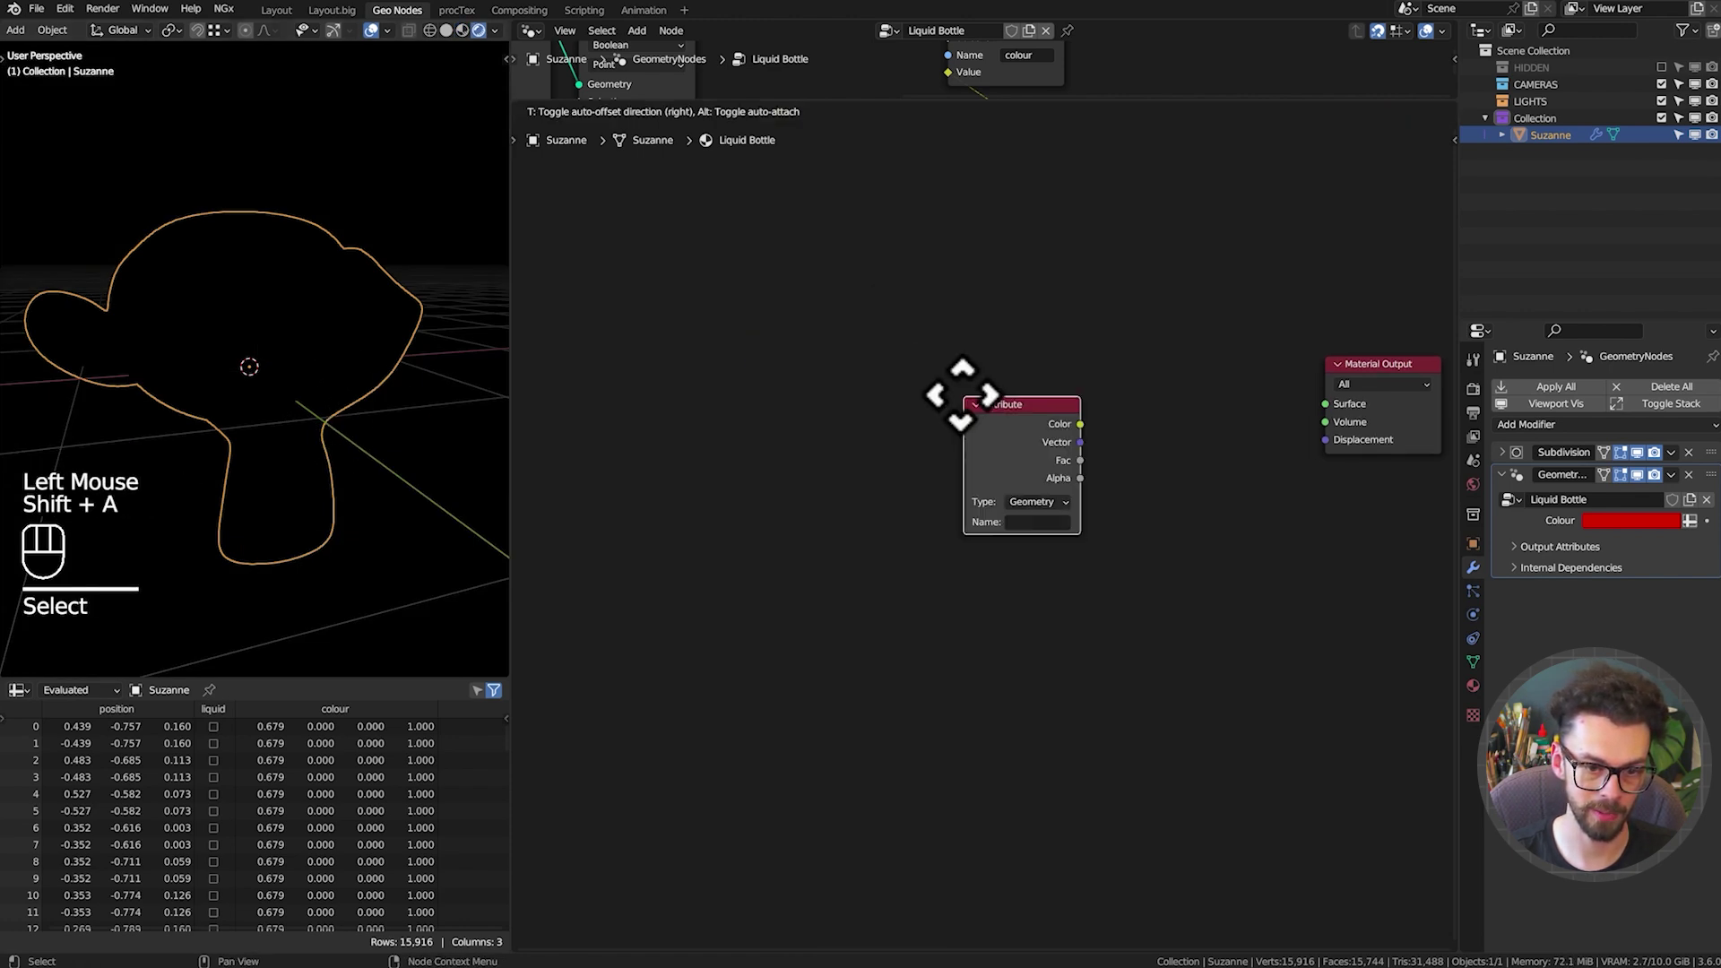
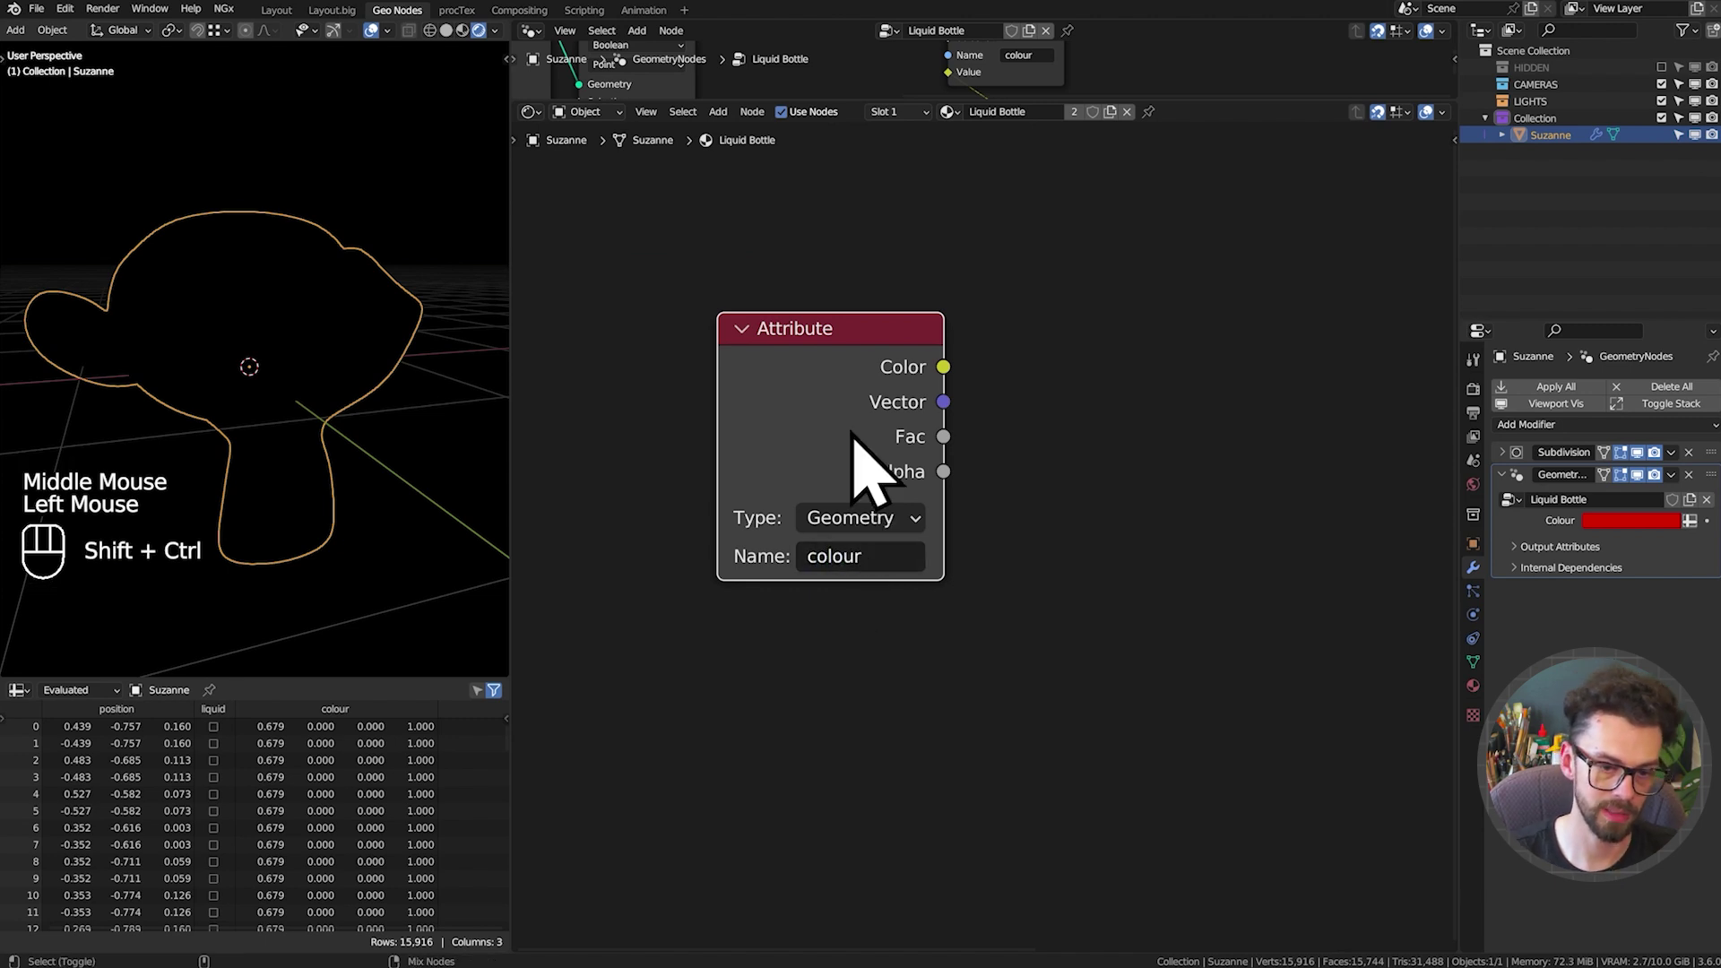
pyautogui.click(883, 425)
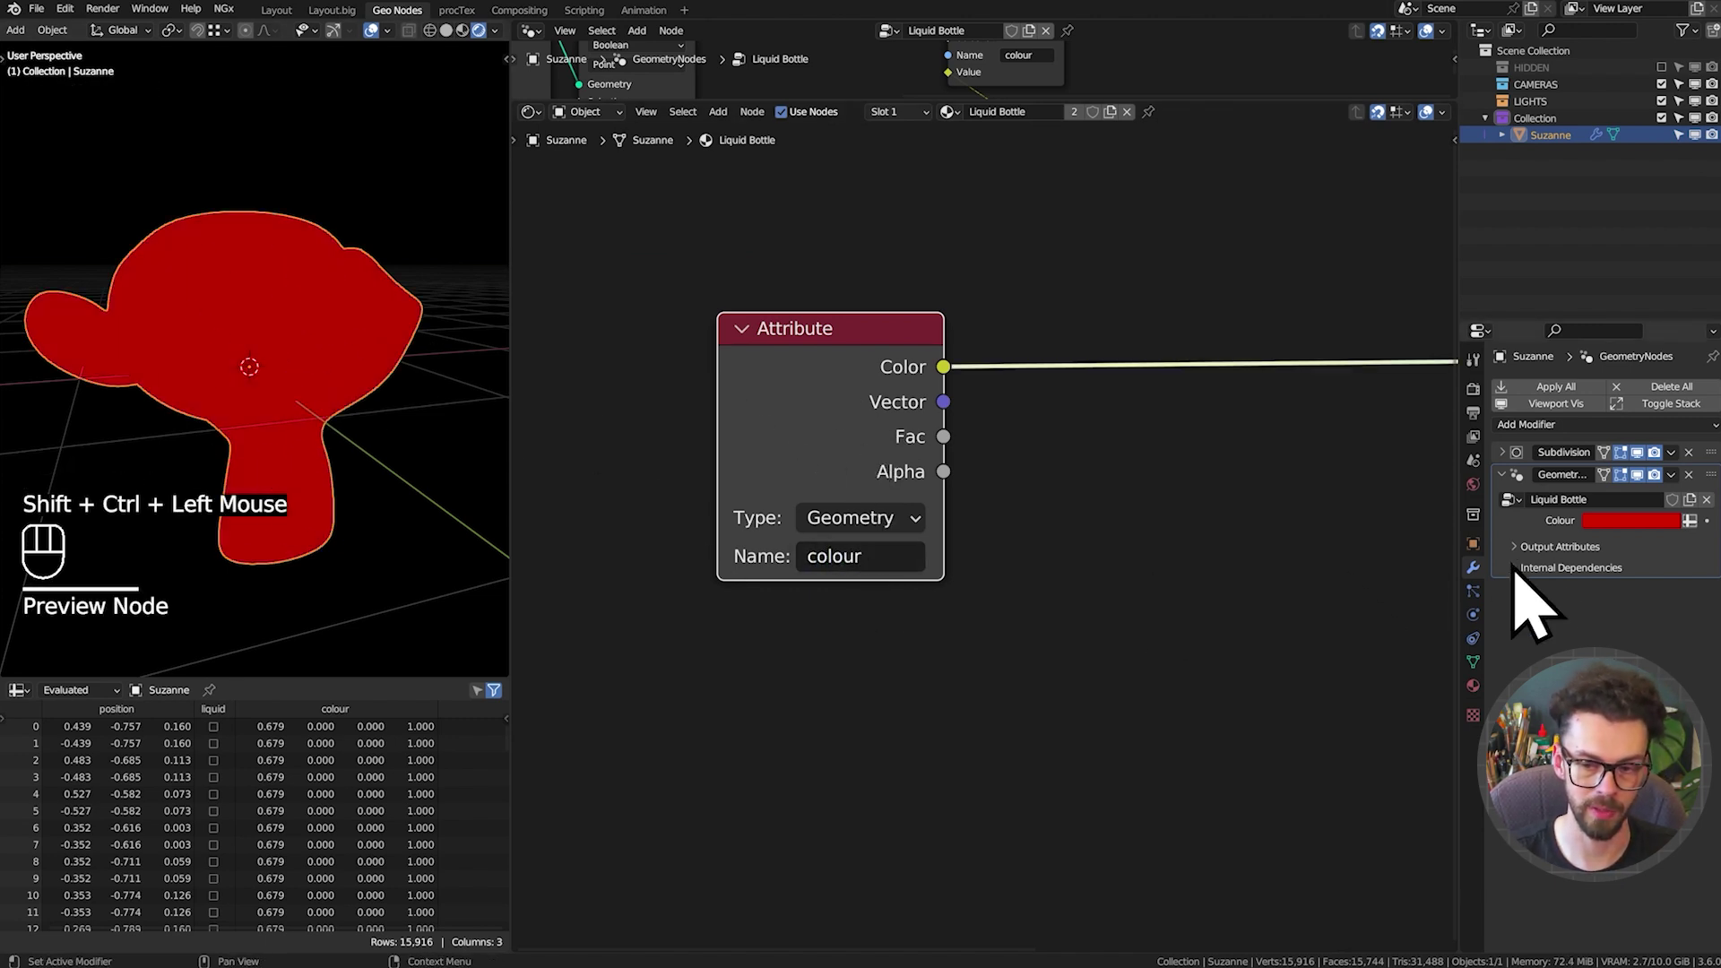
# Darken and desaturate the modifier's Colour input to a muted red
pyautogui.click(1618, 550)
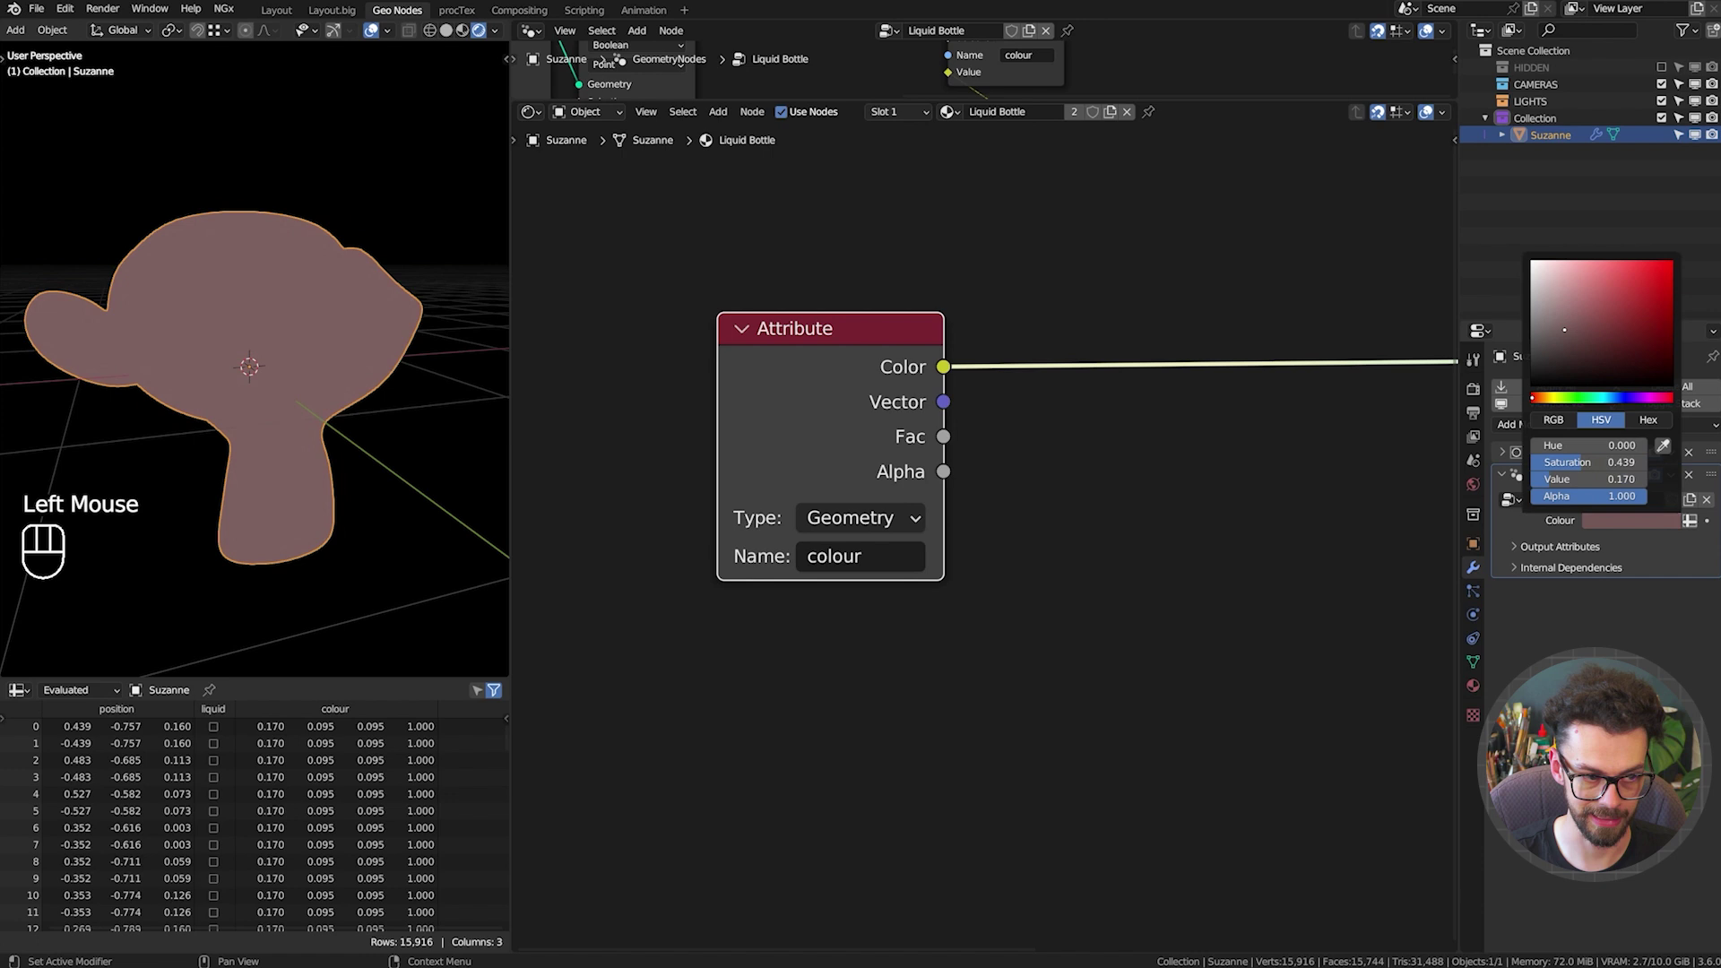
pyautogui.moveTo(1483, 425); pyautogui.dragTo(1459, 432)
pyautogui.moveTo(1639, 545); pyautogui.dragTo(1635, 487)
pyautogui.click(1504, 402)
pyautogui.click(1293, 507)
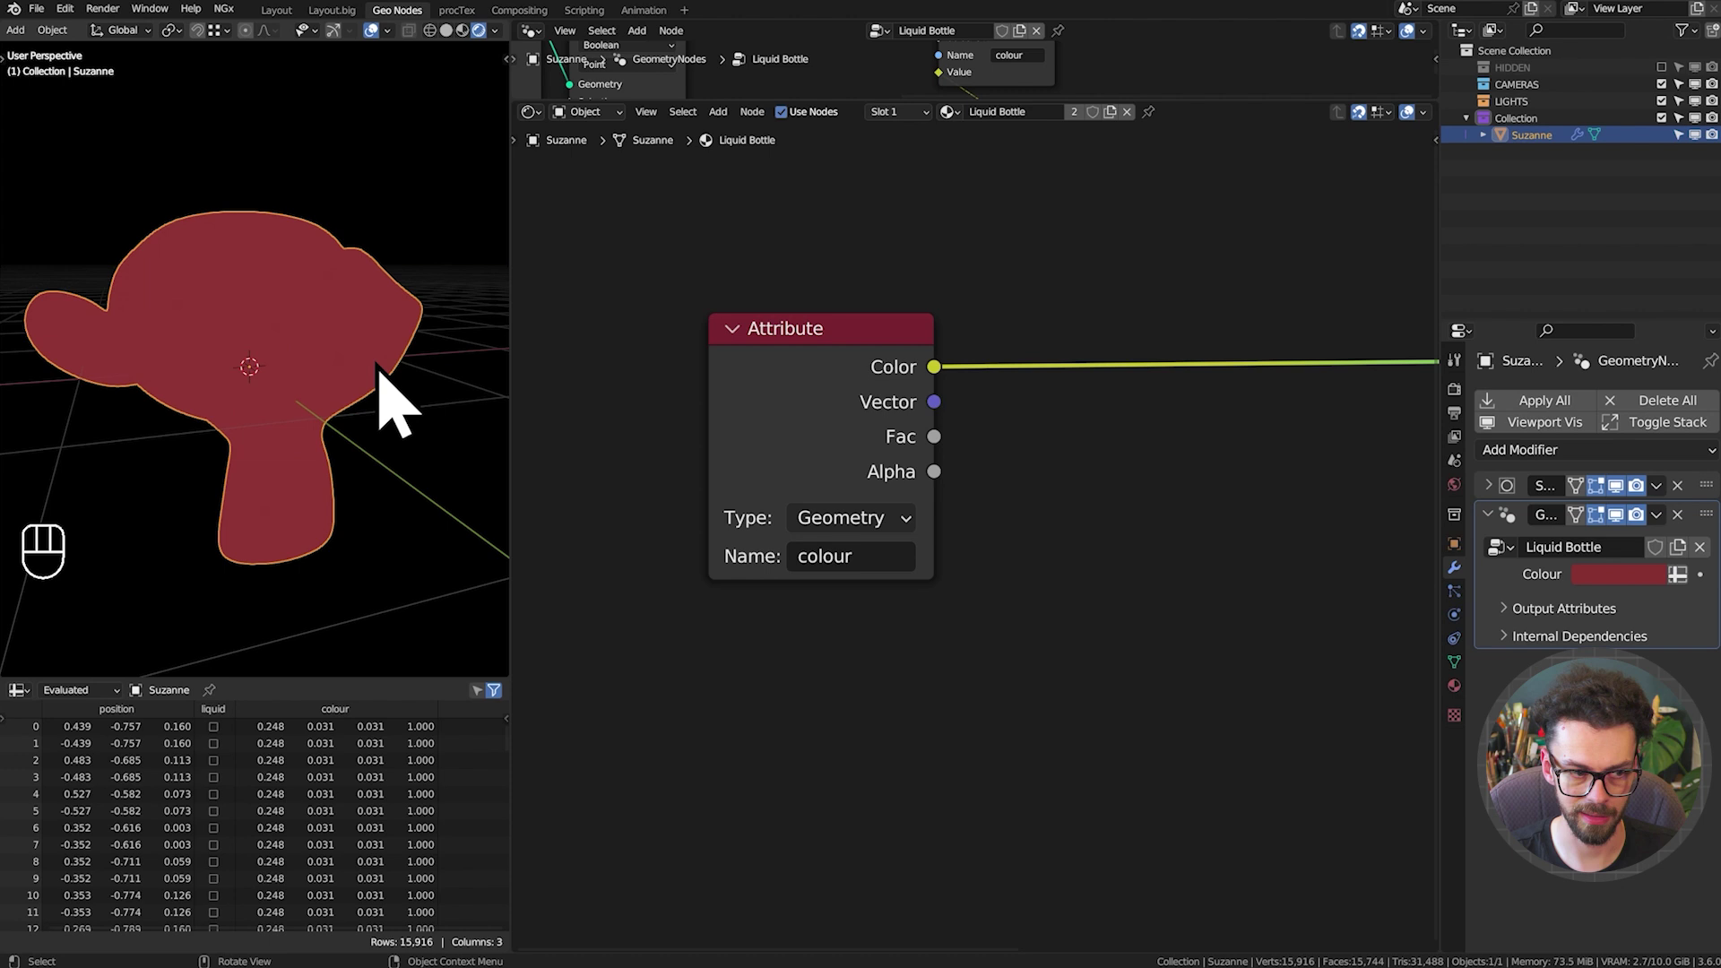
# Delete an unneeded node from the shader tree
pyautogui.scroll(-3)
pyautogui.middleClick(826, 401)
pyautogui.middleClick(822, 493)
pyautogui.middleClick(849, 474)
pyautogui.press('Delete')
pyautogui.press('x')
pyautogui.click(934, 495)
# Add a Texture Coordinate node to the material and view the bottle from the front
pyautogui.press('shift+a')
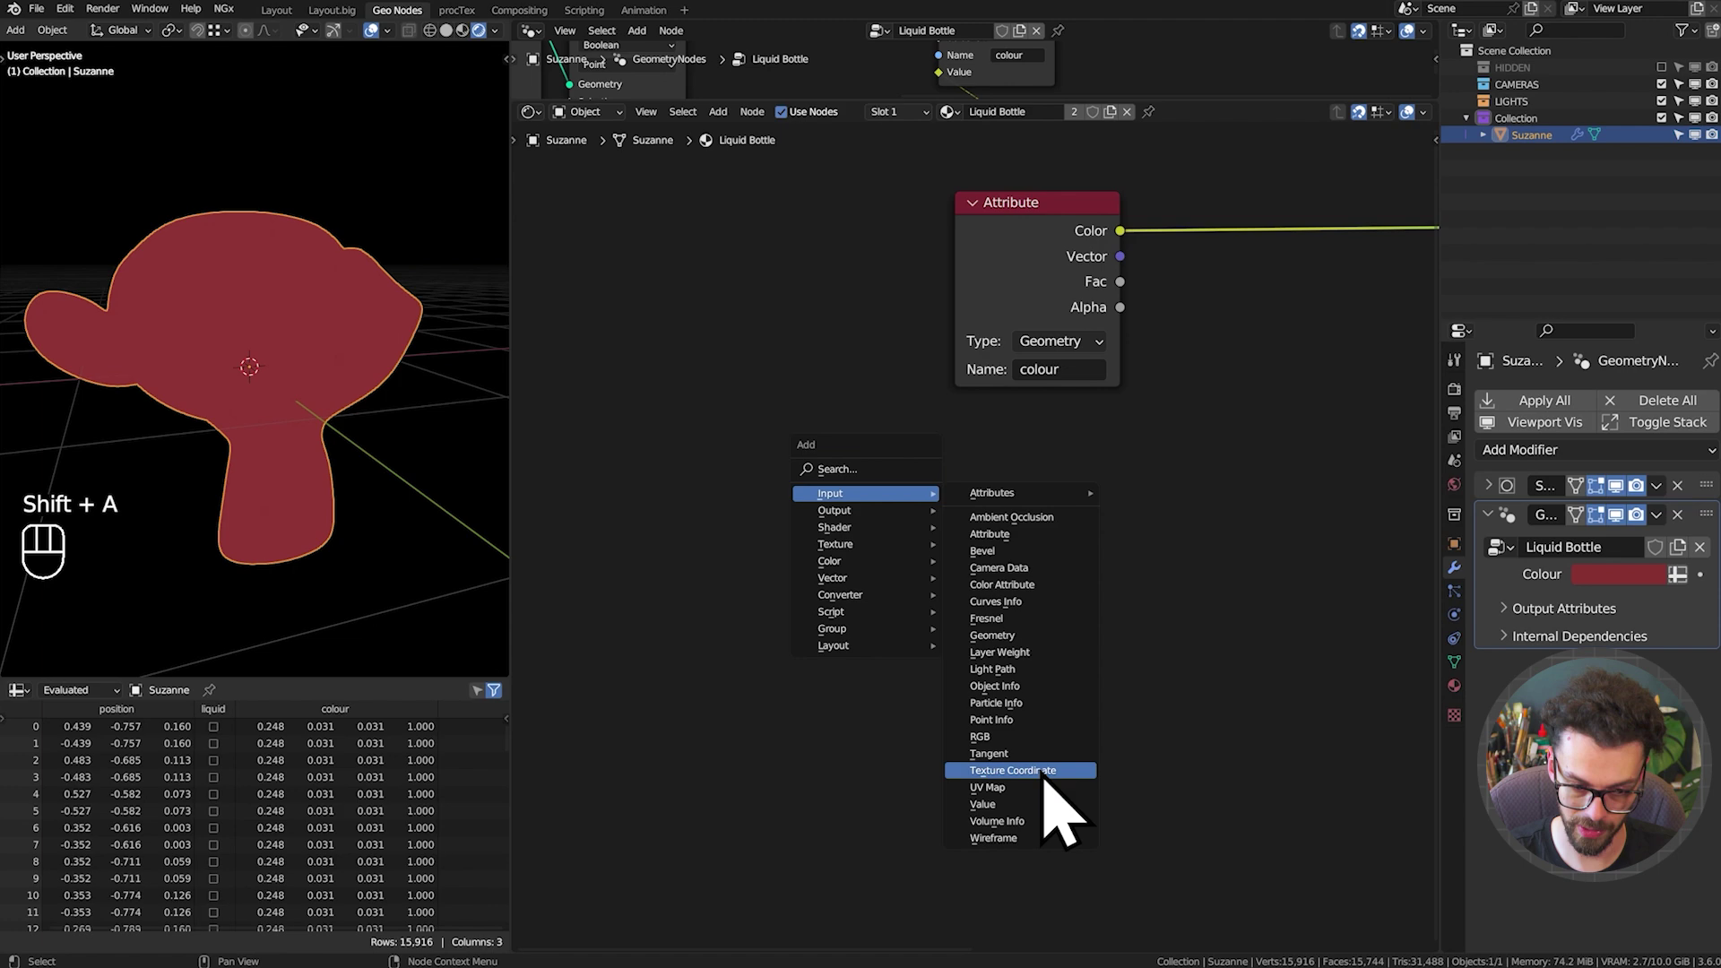
pyautogui.doubleClick(806, 605)
pyautogui.click(807, 591)
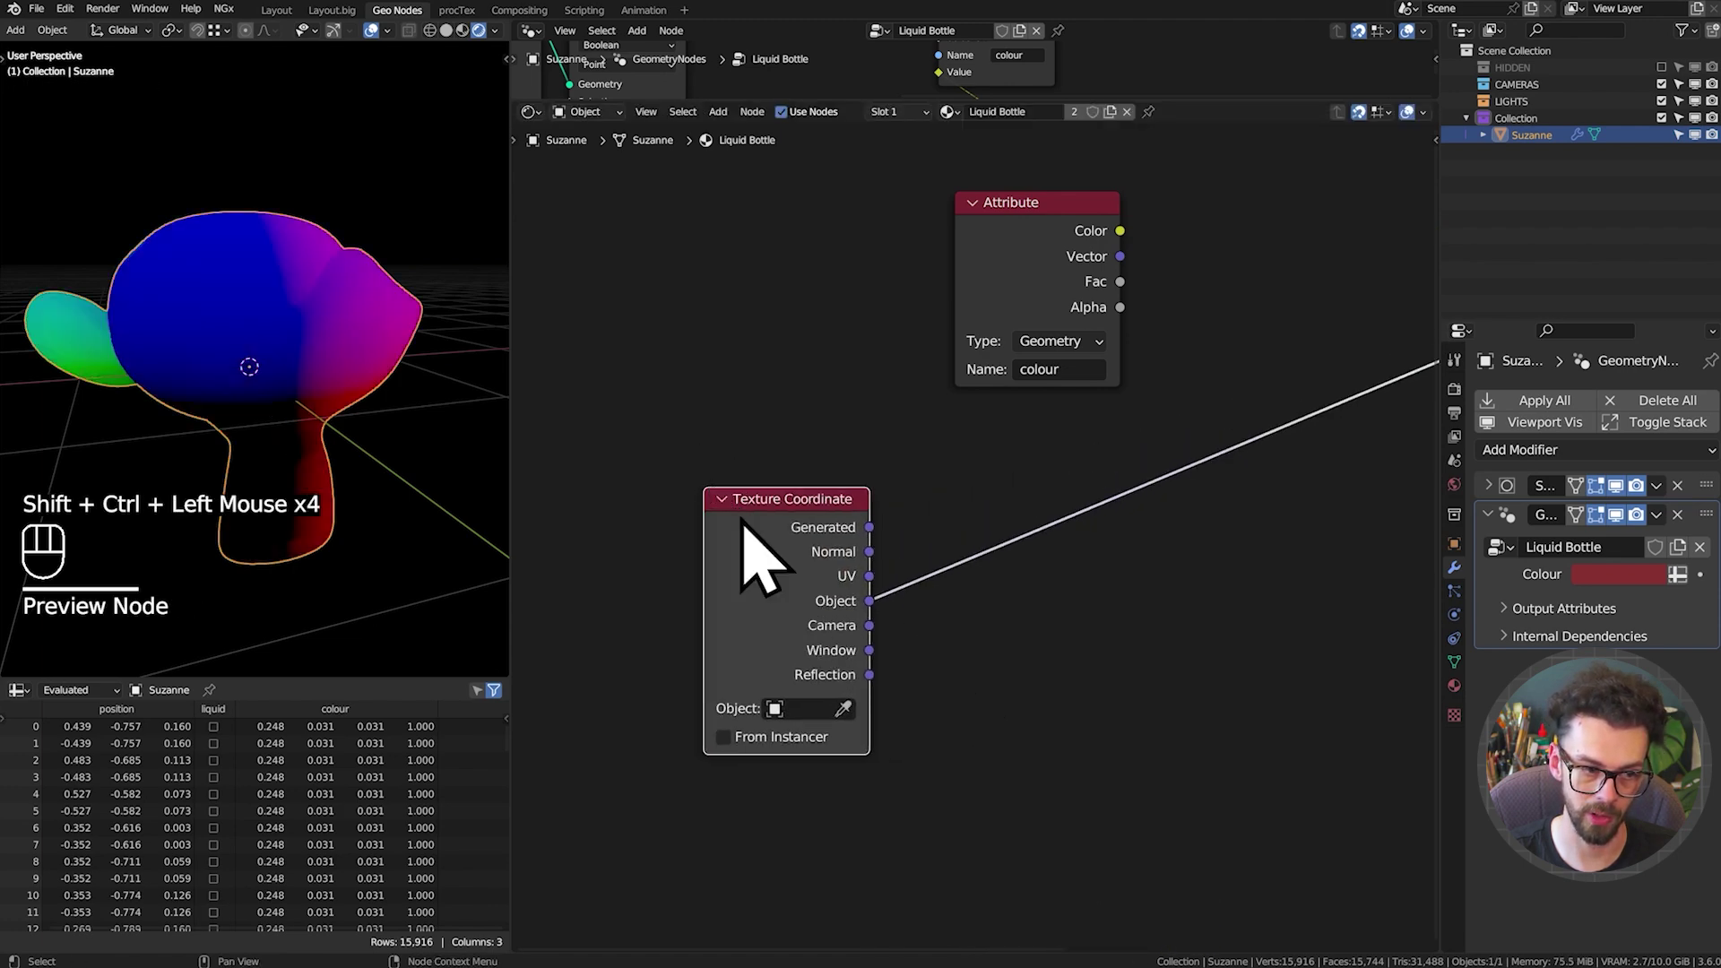
pyautogui.click(300, 405)
pyautogui.press('g')
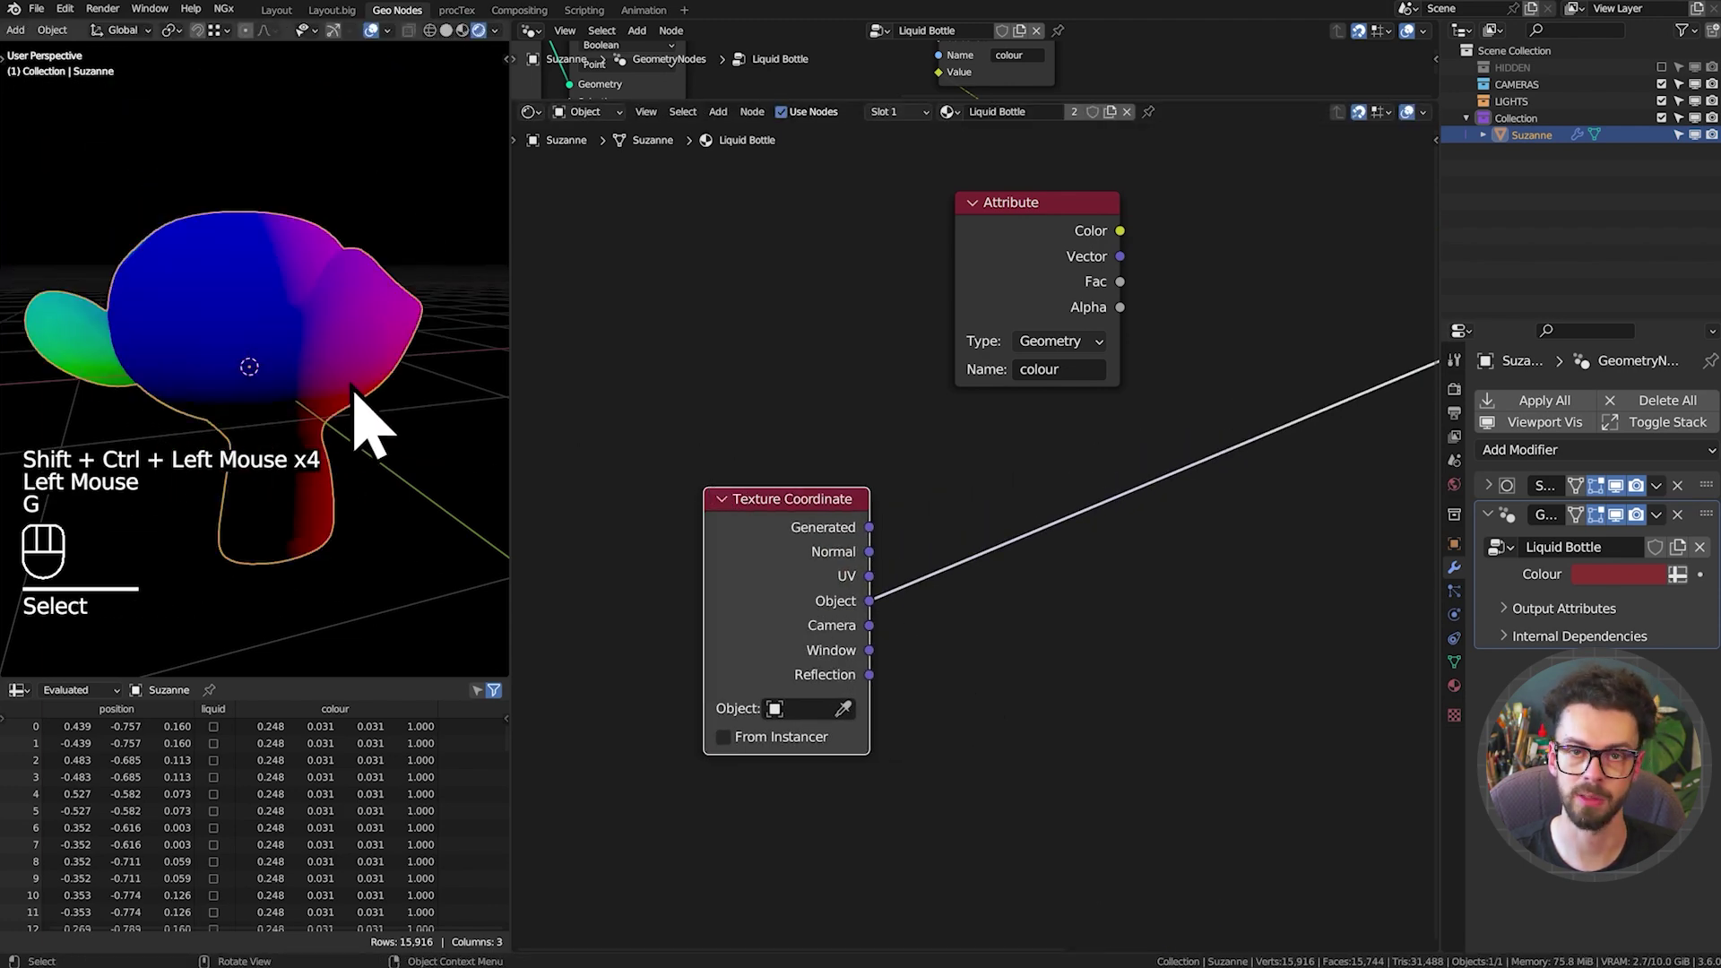
pyautogui.press('r')
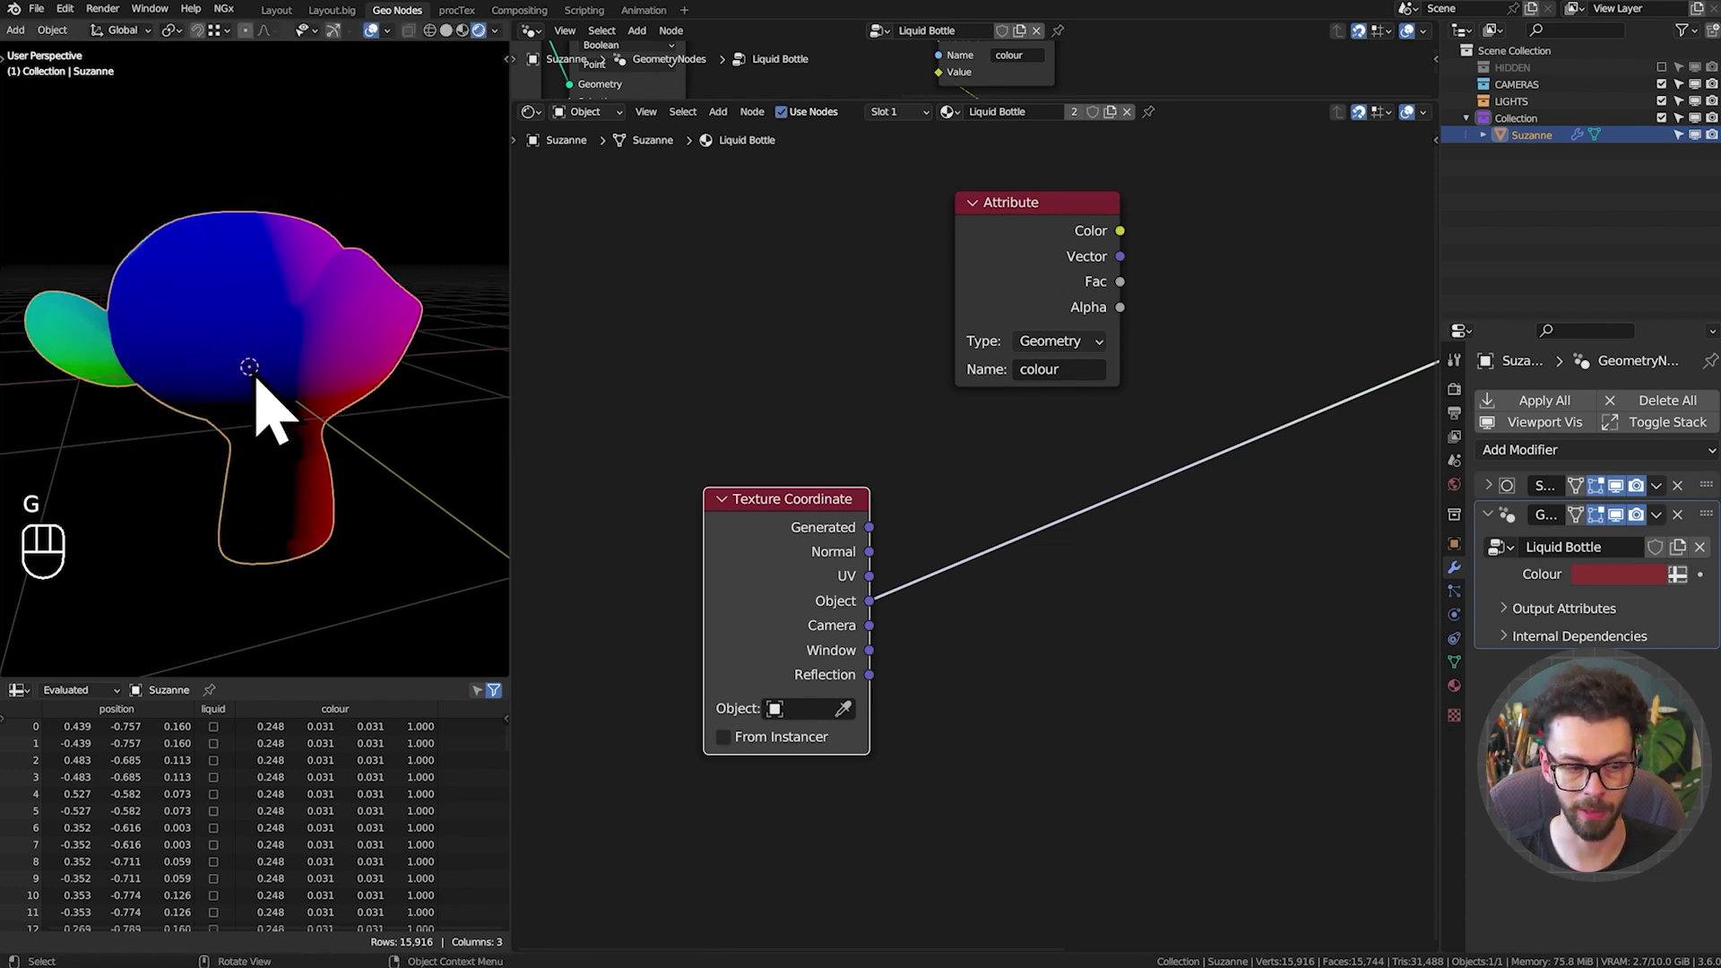
pyautogui.middleClick(373, 421)
pyautogui.press('KP_1')
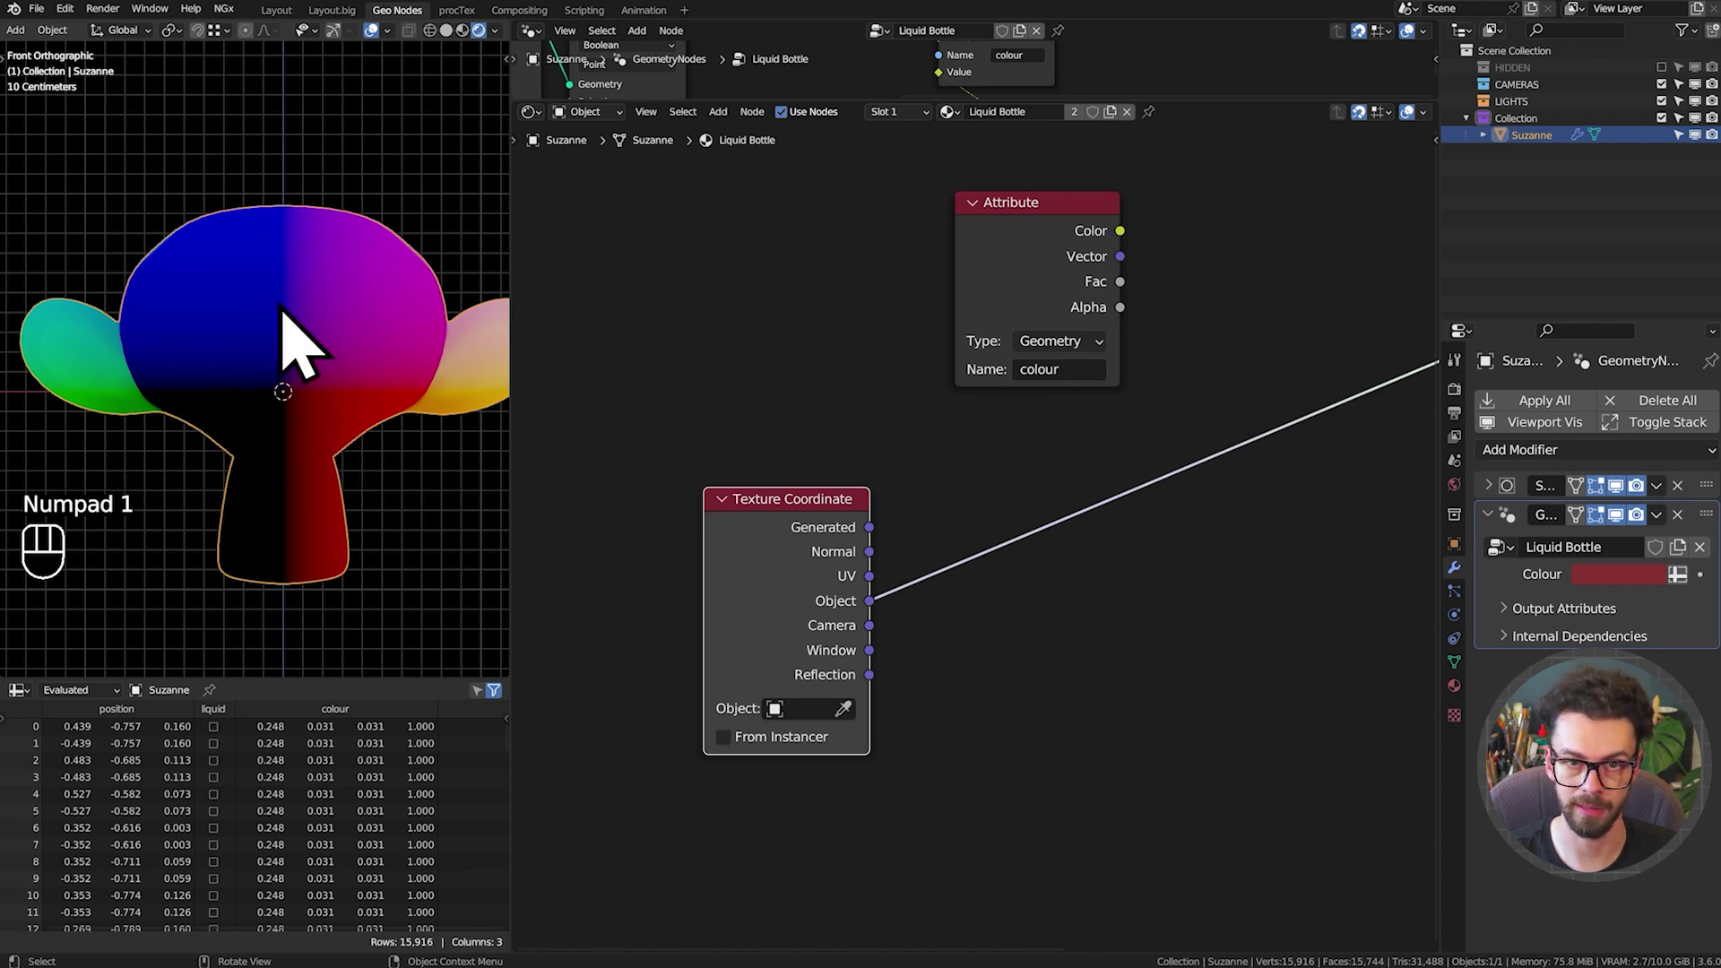
pyautogui.middleClick(1077, 601)
# Feed Object coordinates into a Vector Math Dot Product with (0, 0, 1), hiding unused sockets
pyautogui.press('q')
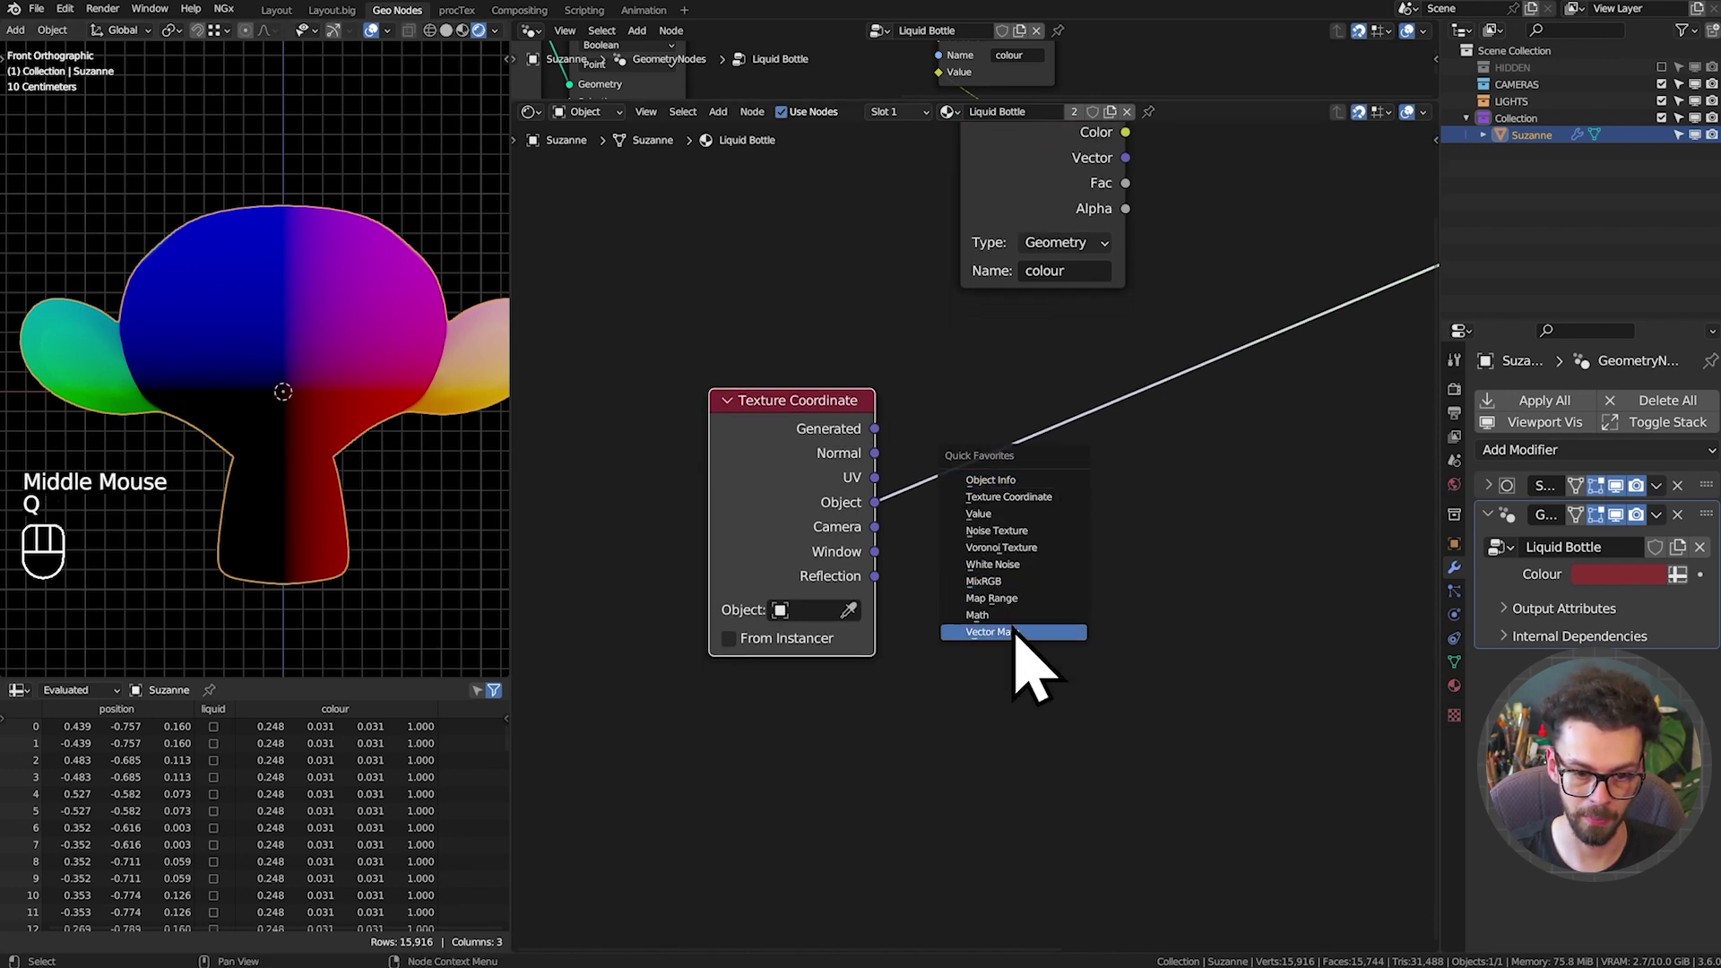
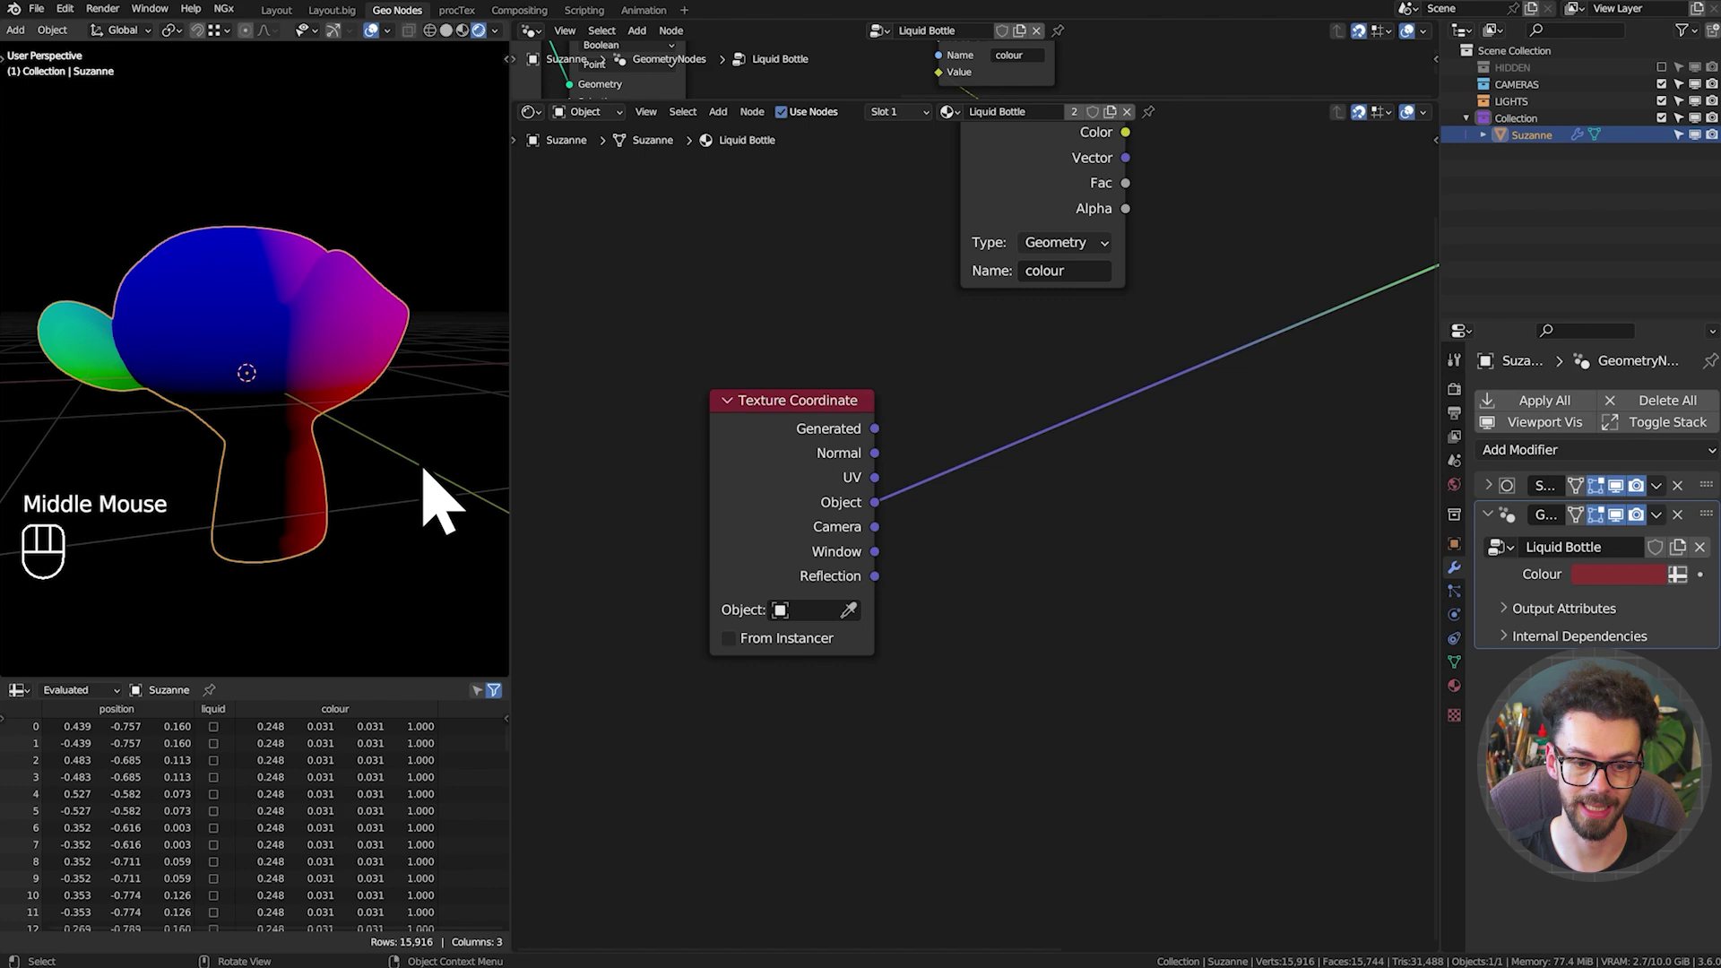
pyautogui.click(365, 418)
pyautogui.press('Tab')
pyautogui.press('a')
pyautogui.press('g')
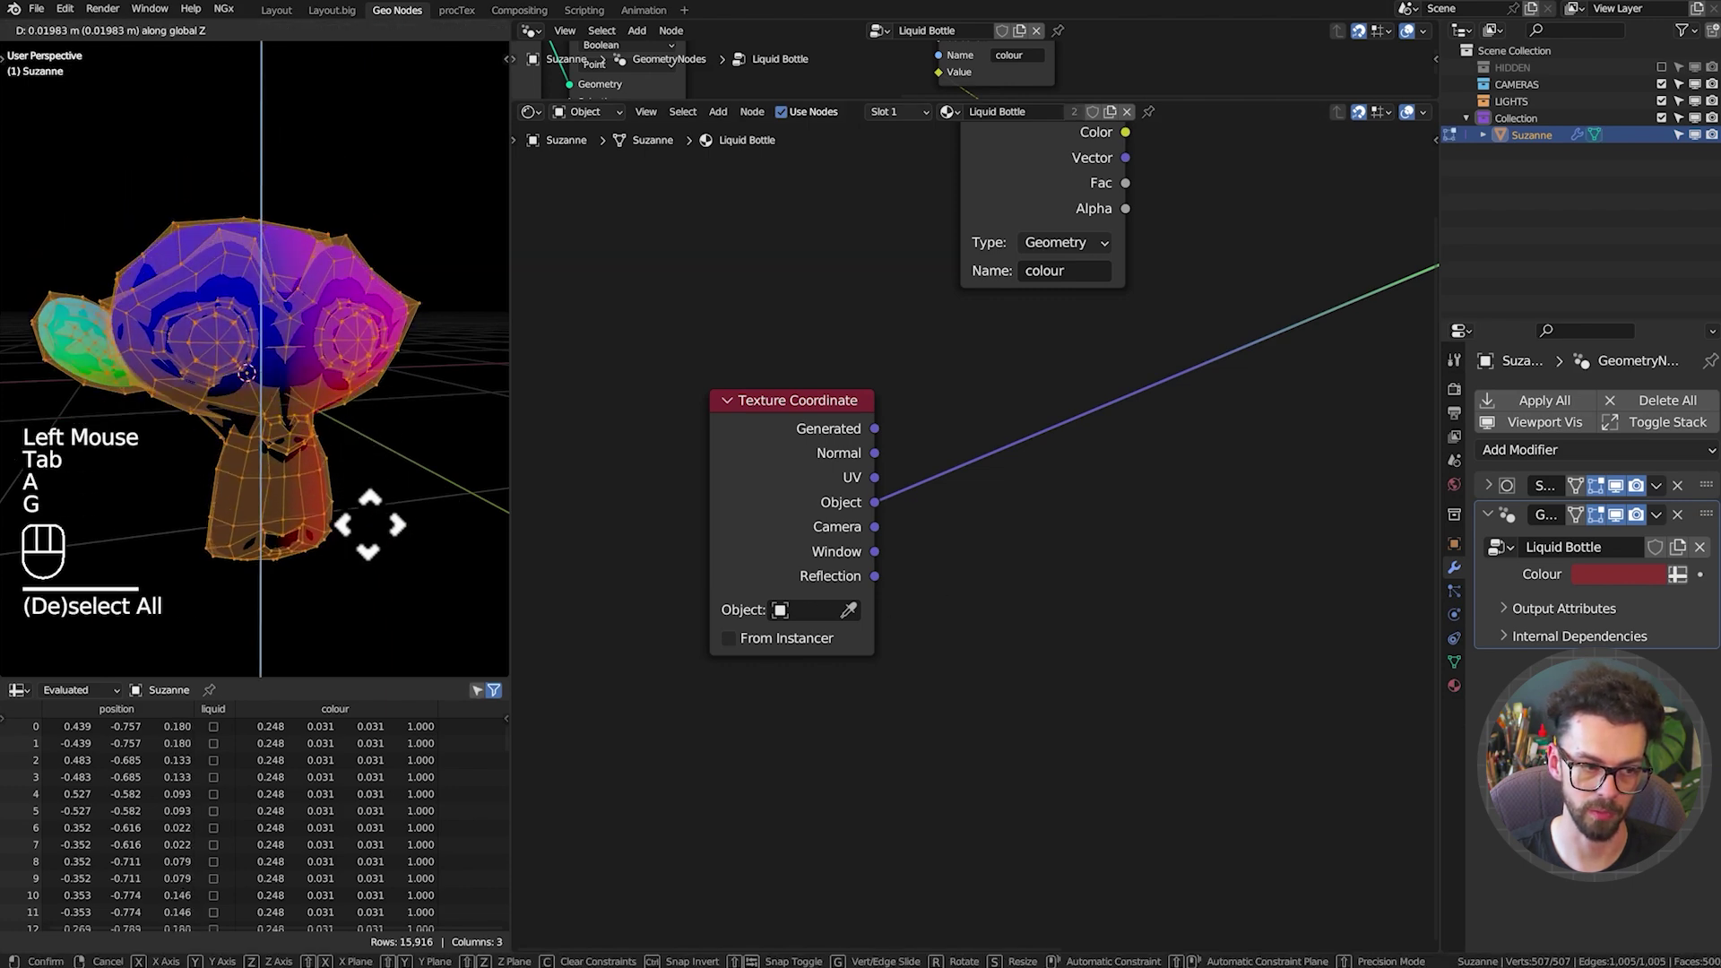
pyautogui.press('Tab')
pyautogui.scroll(3)
pyautogui.moveTo(858, 495); pyautogui.dragTo(919, 379)
pyautogui.click(1067, 585)
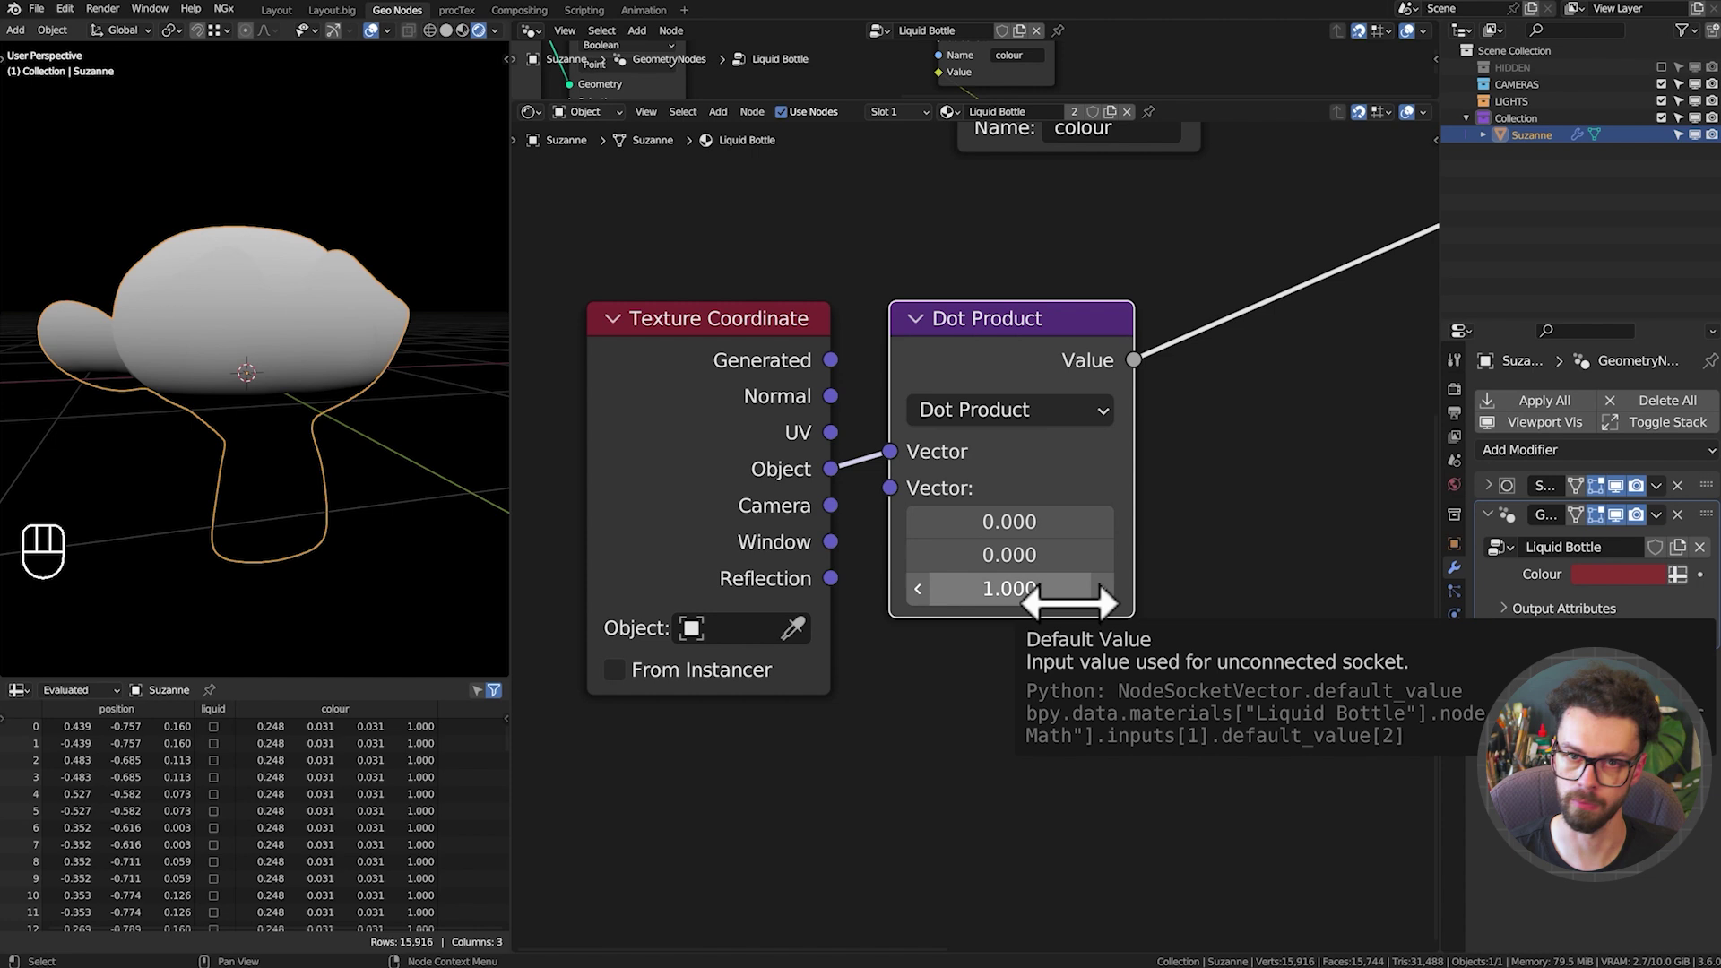
pyautogui.click(764, 445)
pyautogui.press('ctrl+h')
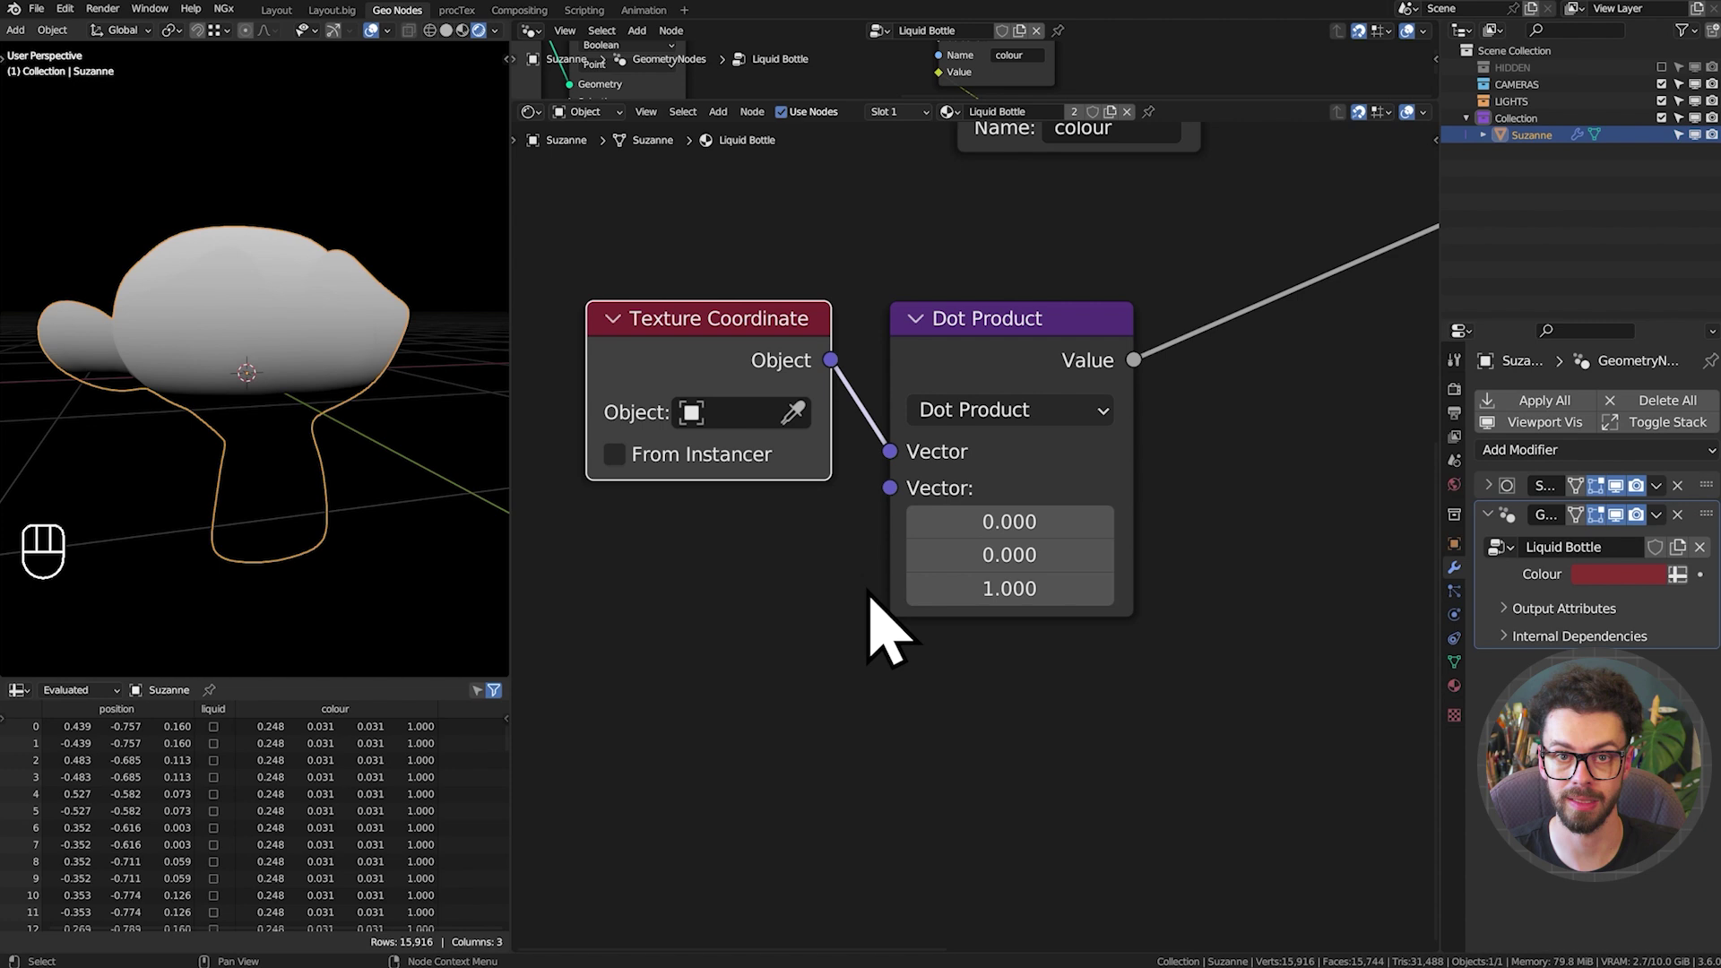
# Add a Math Less Than node after the dot product with threshold 0
pyautogui.scroll(-3)
pyautogui.middleClick(1073, 470)
pyautogui.moveTo(948, 496); pyautogui.dragTo(1001, 468)
pyautogui.press('s')
pyautogui.click(1054, 461)
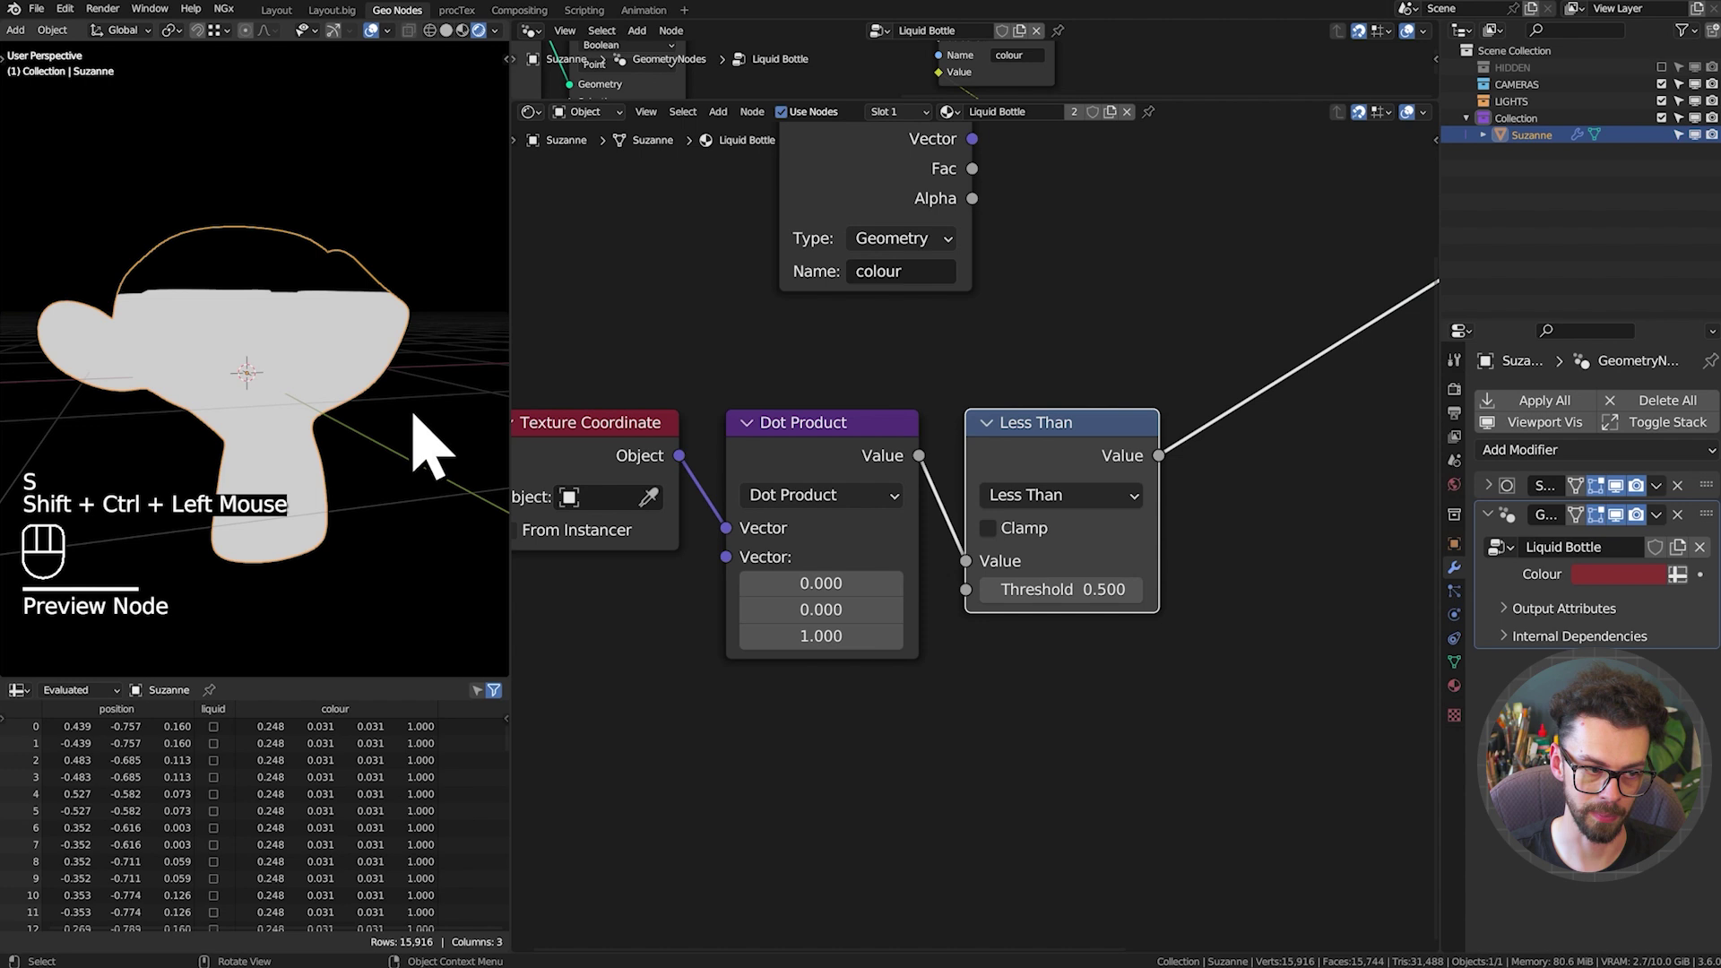
pyautogui.click(1134, 584)
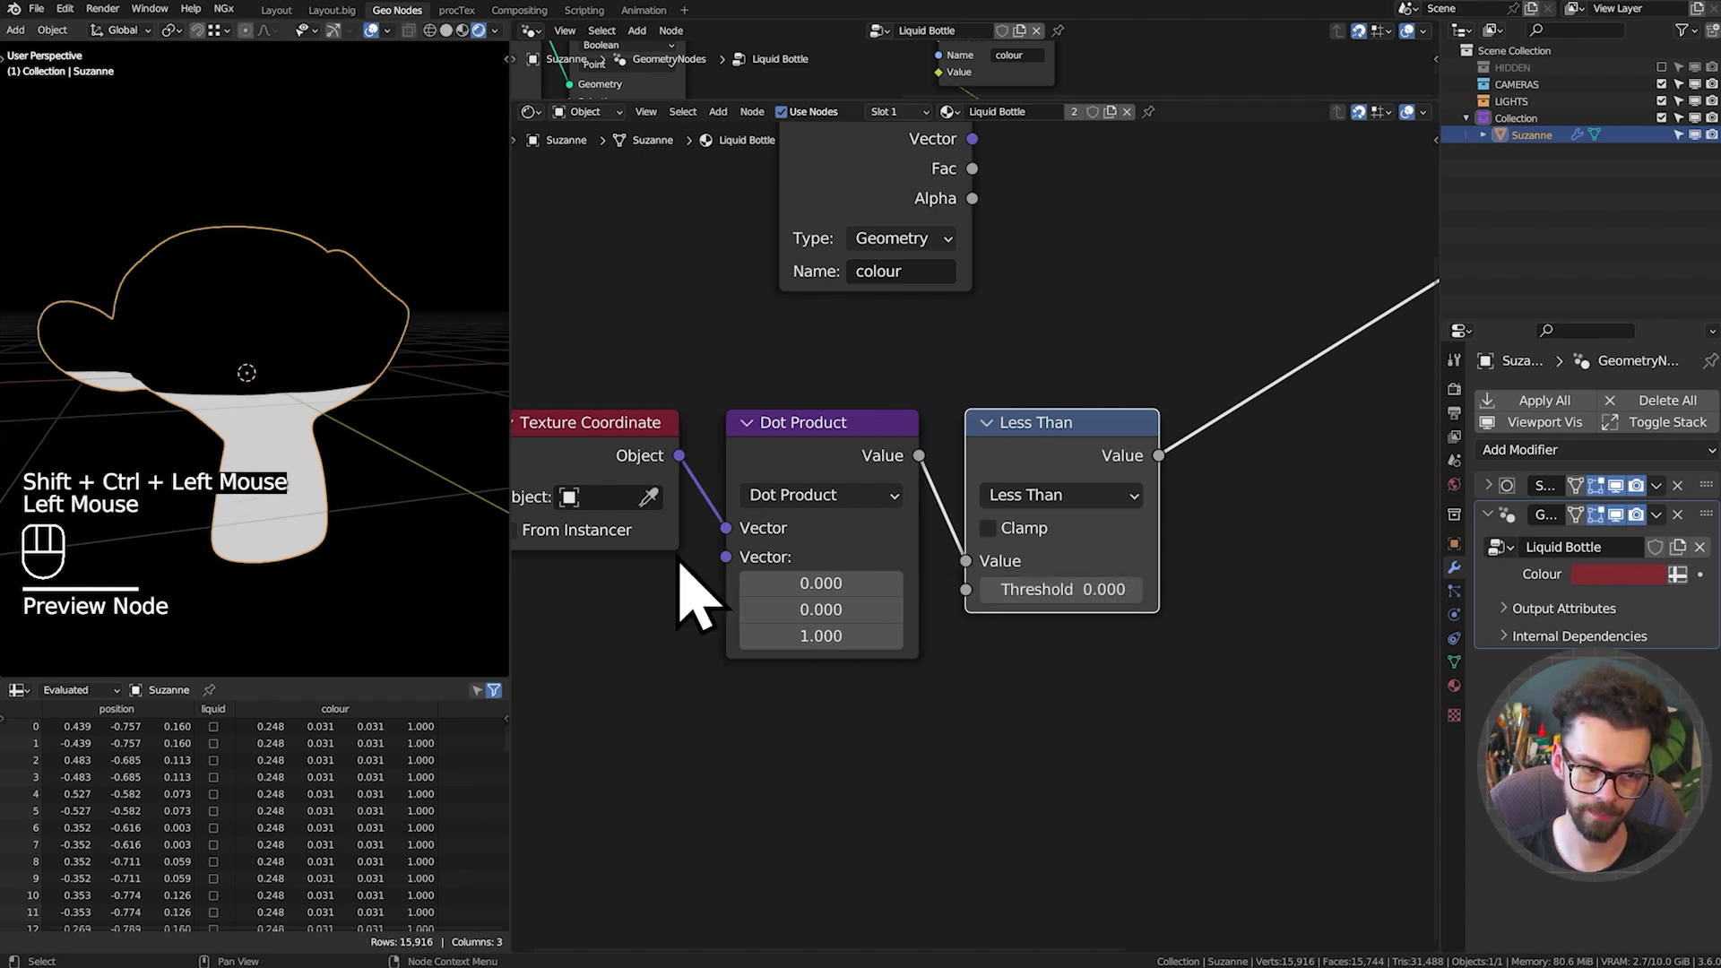
# Arrange the nodes so the Less Than chain leads toward the Material Output
pyautogui.moveTo(308, 435); pyautogui.dragTo(297, 459)
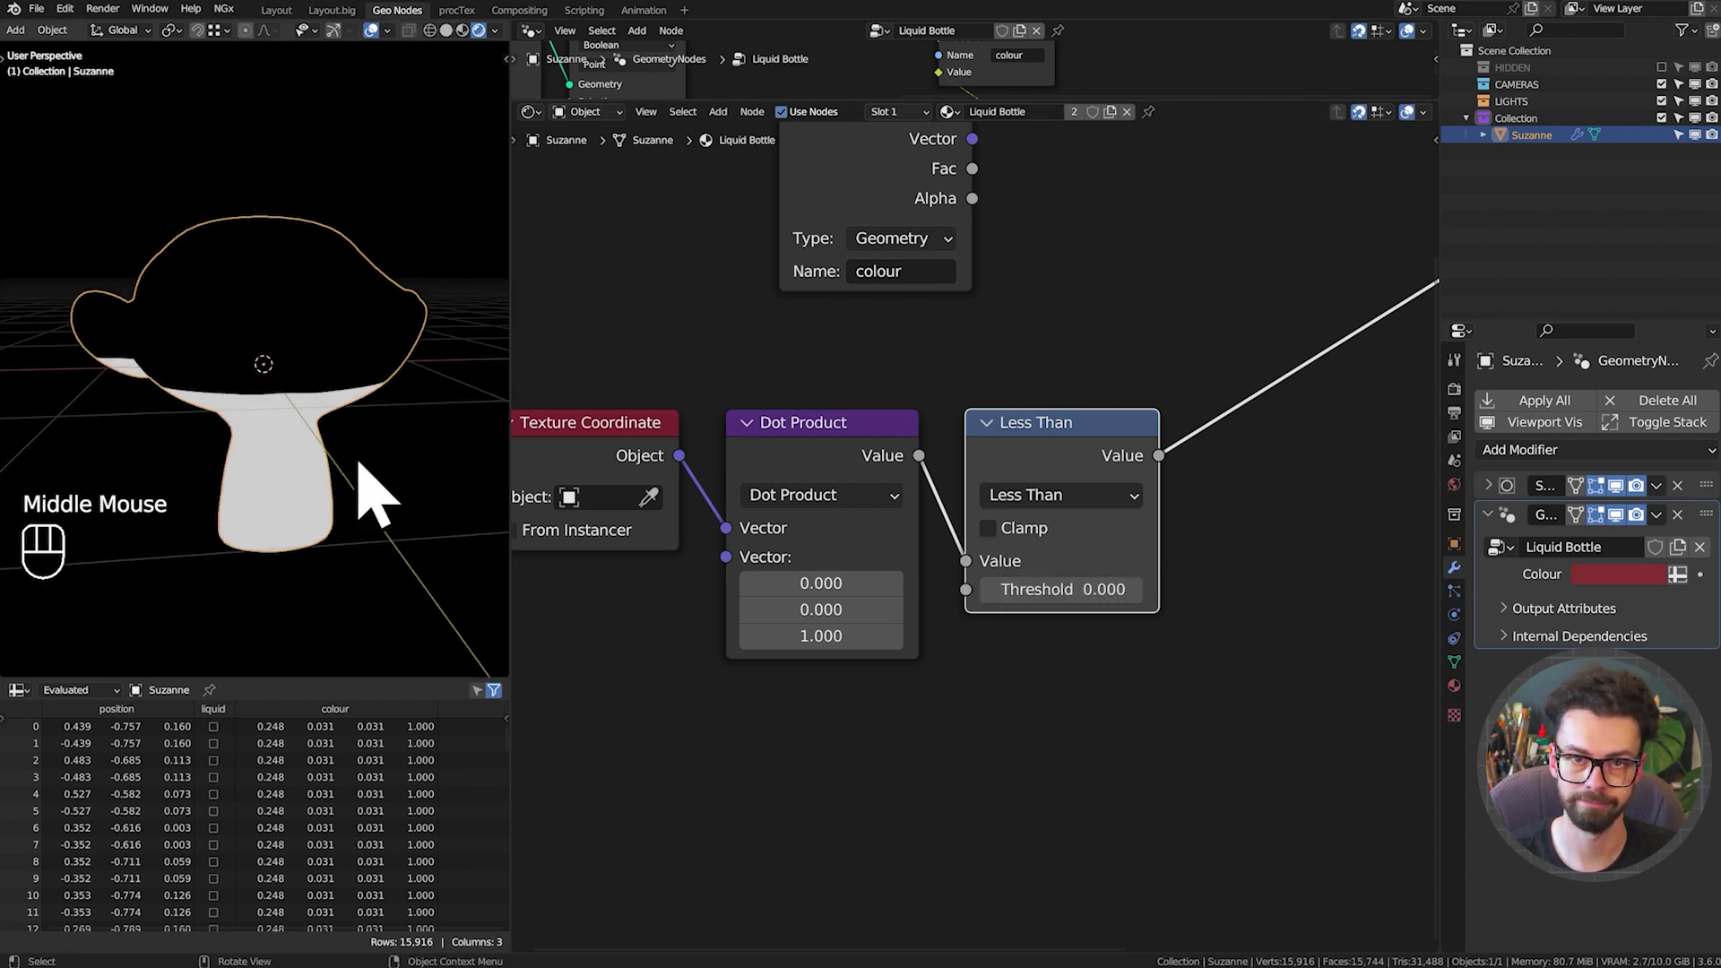
pyautogui.scroll(-3)
pyautogui.scroll(-3)
pyautogui.middleClick(1048, 526)
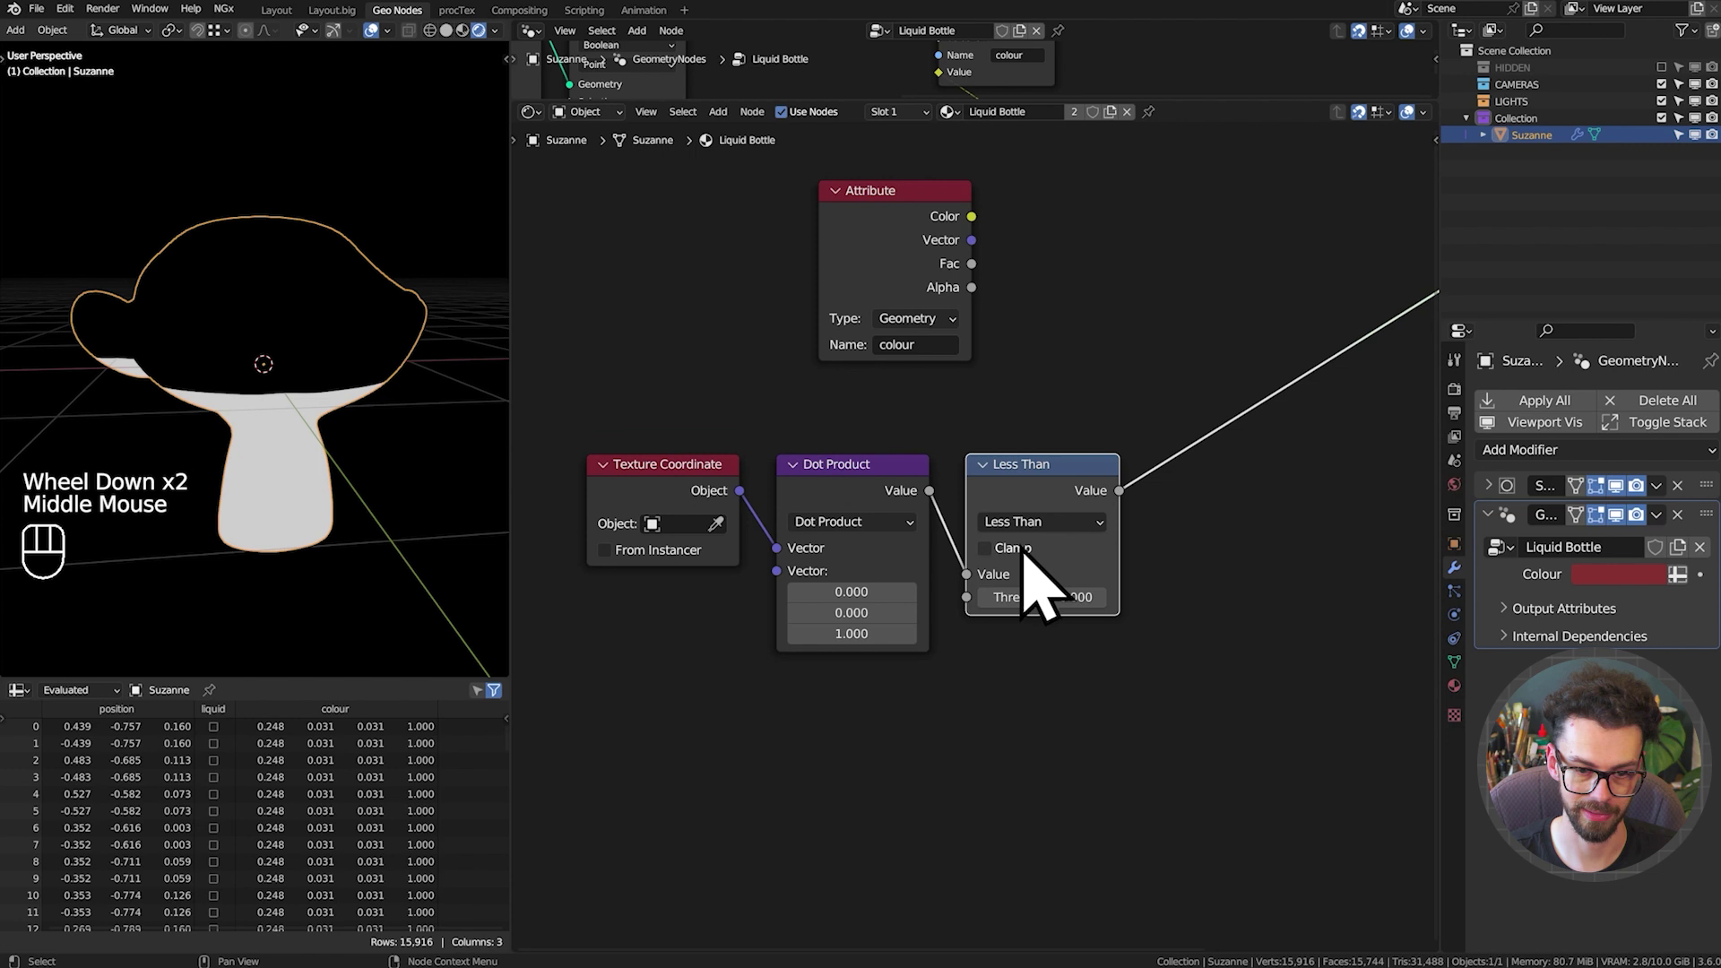
pyautogui.middleClick(1076, 649)
pyautogui.click(1216, 705)
pyautogui.middleClick(1091, 532)
pyautogui.press('g')
pyautogui.scroll(-3)
pyautogui.moveTo(1122, 537); pyautogui.dragTo(1142, 499)
pyautogui.middleClick(1134, 494)
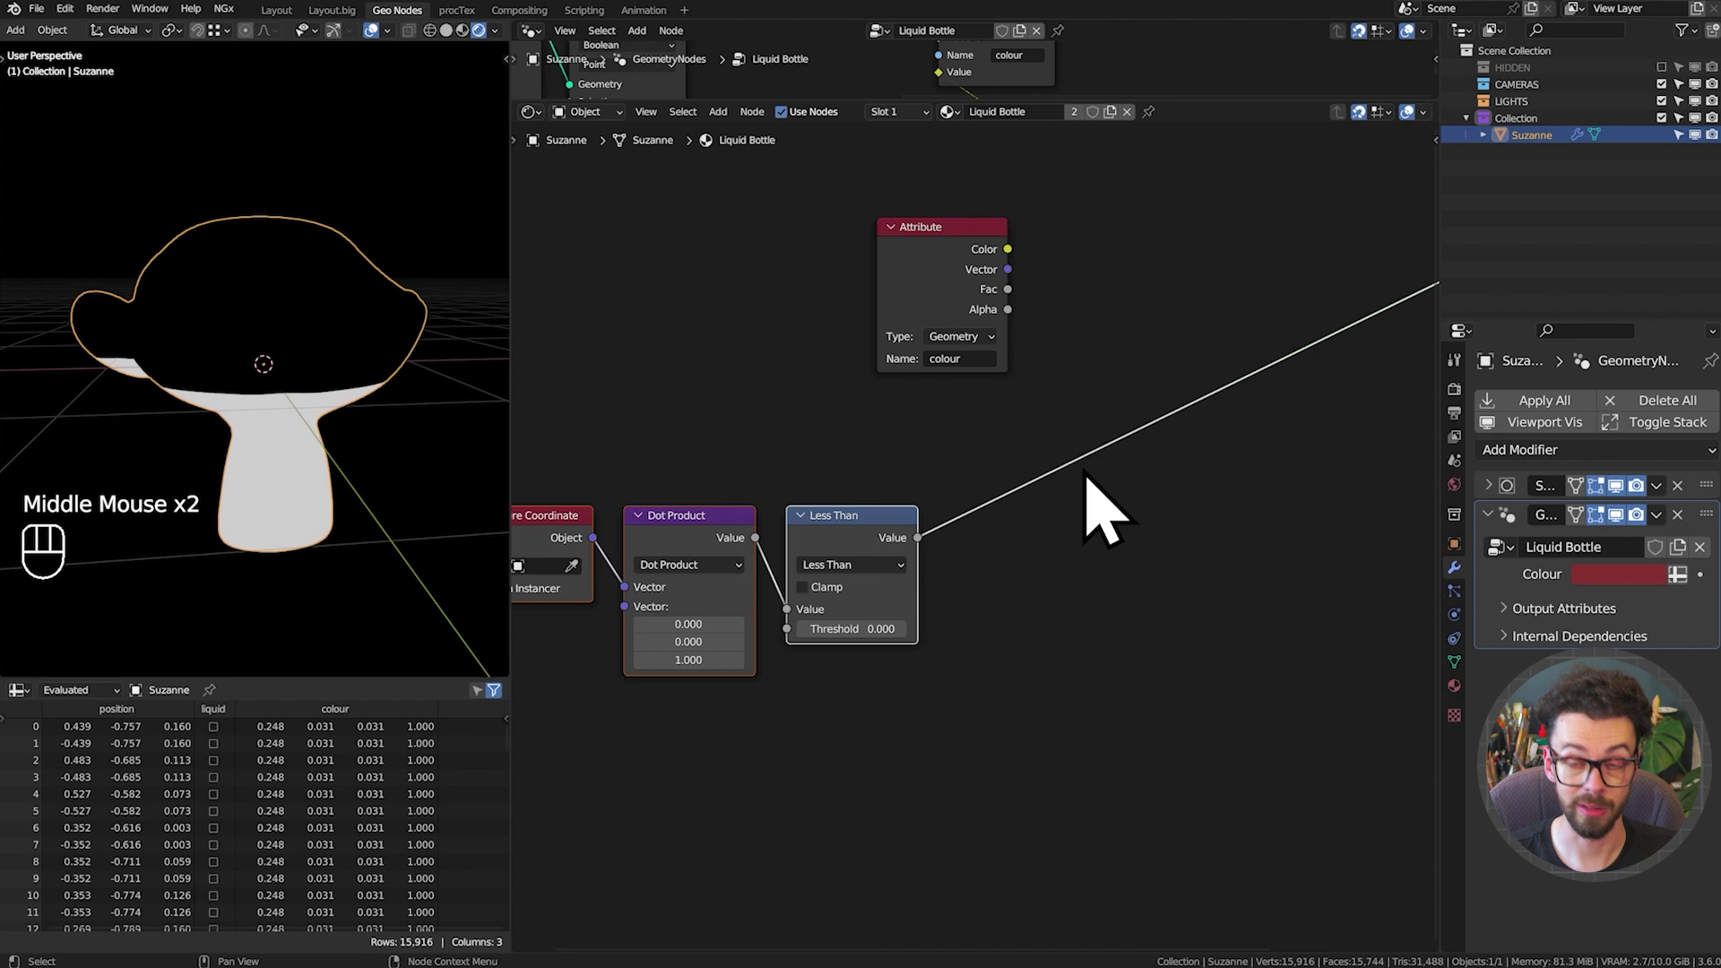
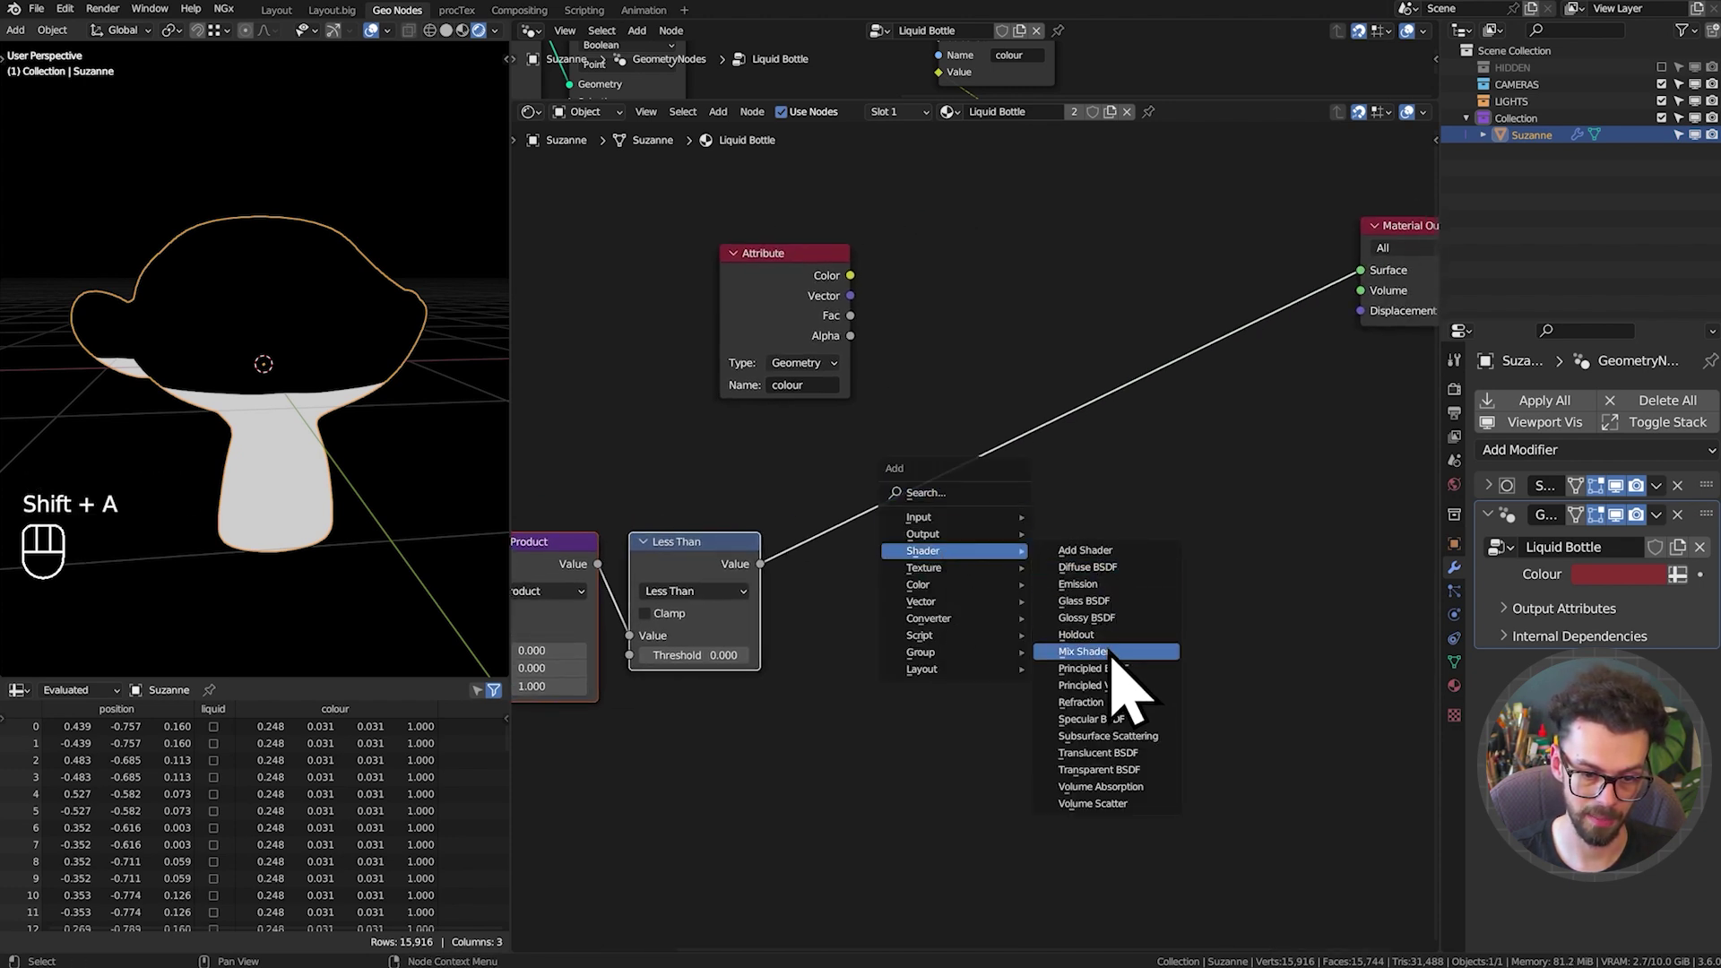
# Place a Mix Shader on the output link, Less Than as factor and a Transparent BSDF in the first shader
pyautogui.scroll(3)
pyautogui.scroll(3)
pyautogui.moveTo(685, 606); pyautogui.dragTo(1066, 515)
pyautogui.moveTo(1088, 503); pyautogui.dragTo(1171, 468)
pyautogui.click(1253, 427)
pyautogui.moveTo(1116, 618); pyautogui.dragTo(1111, 590)
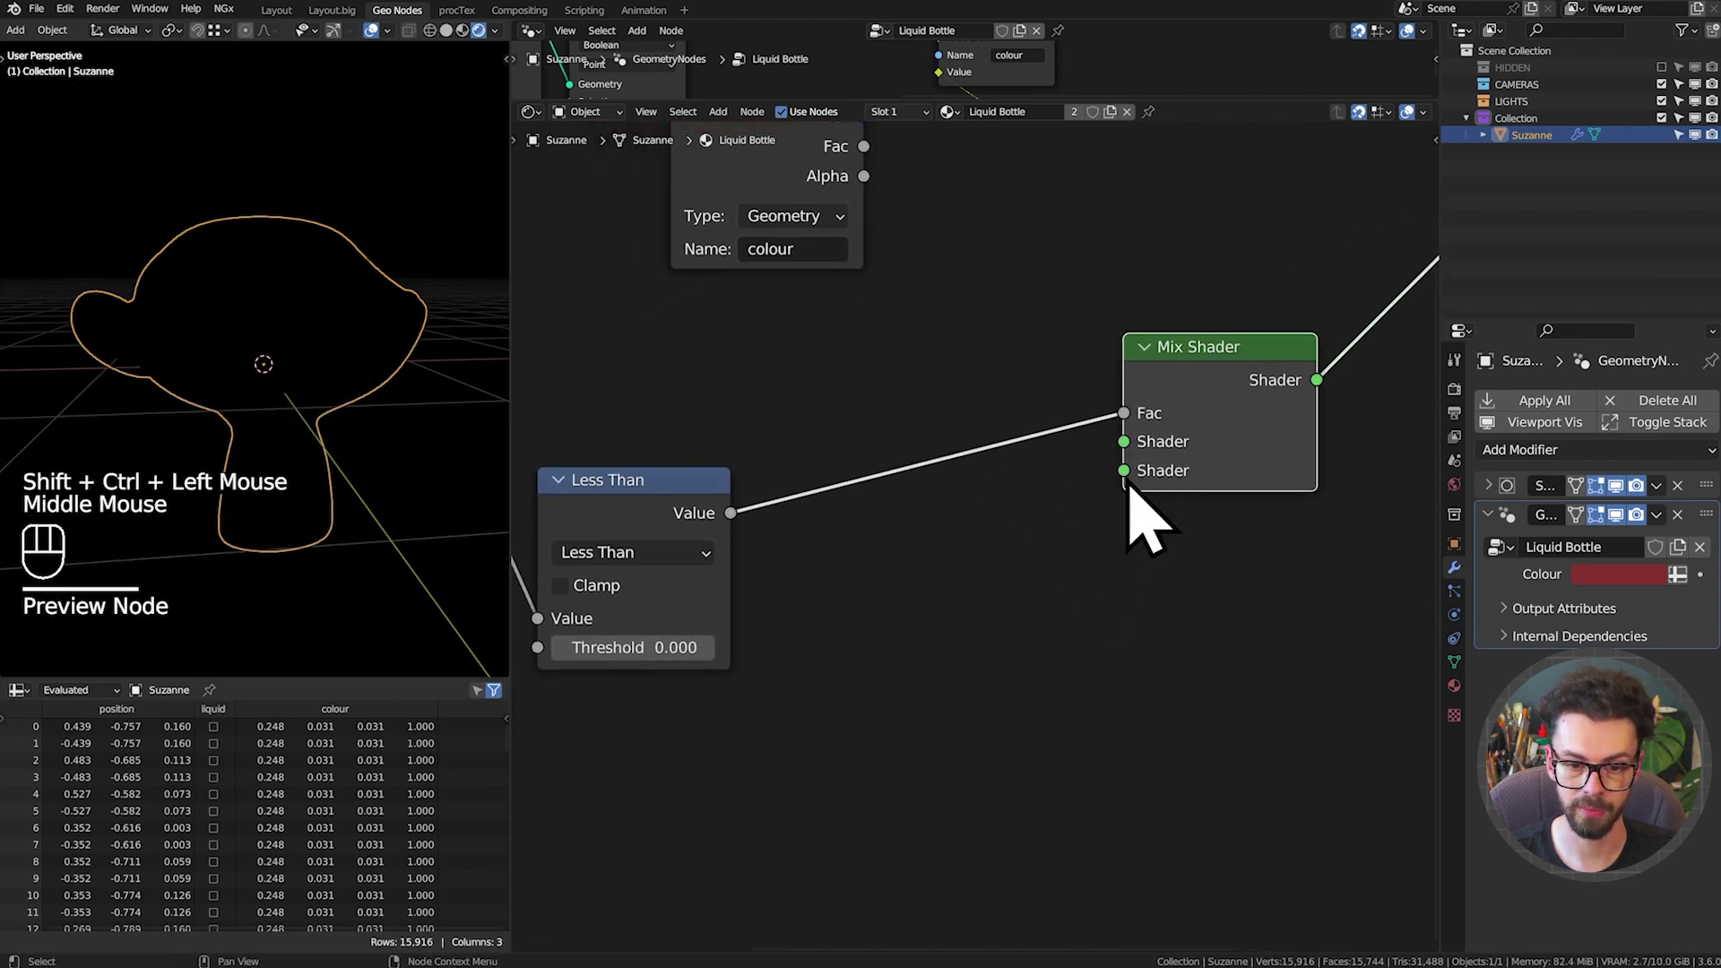
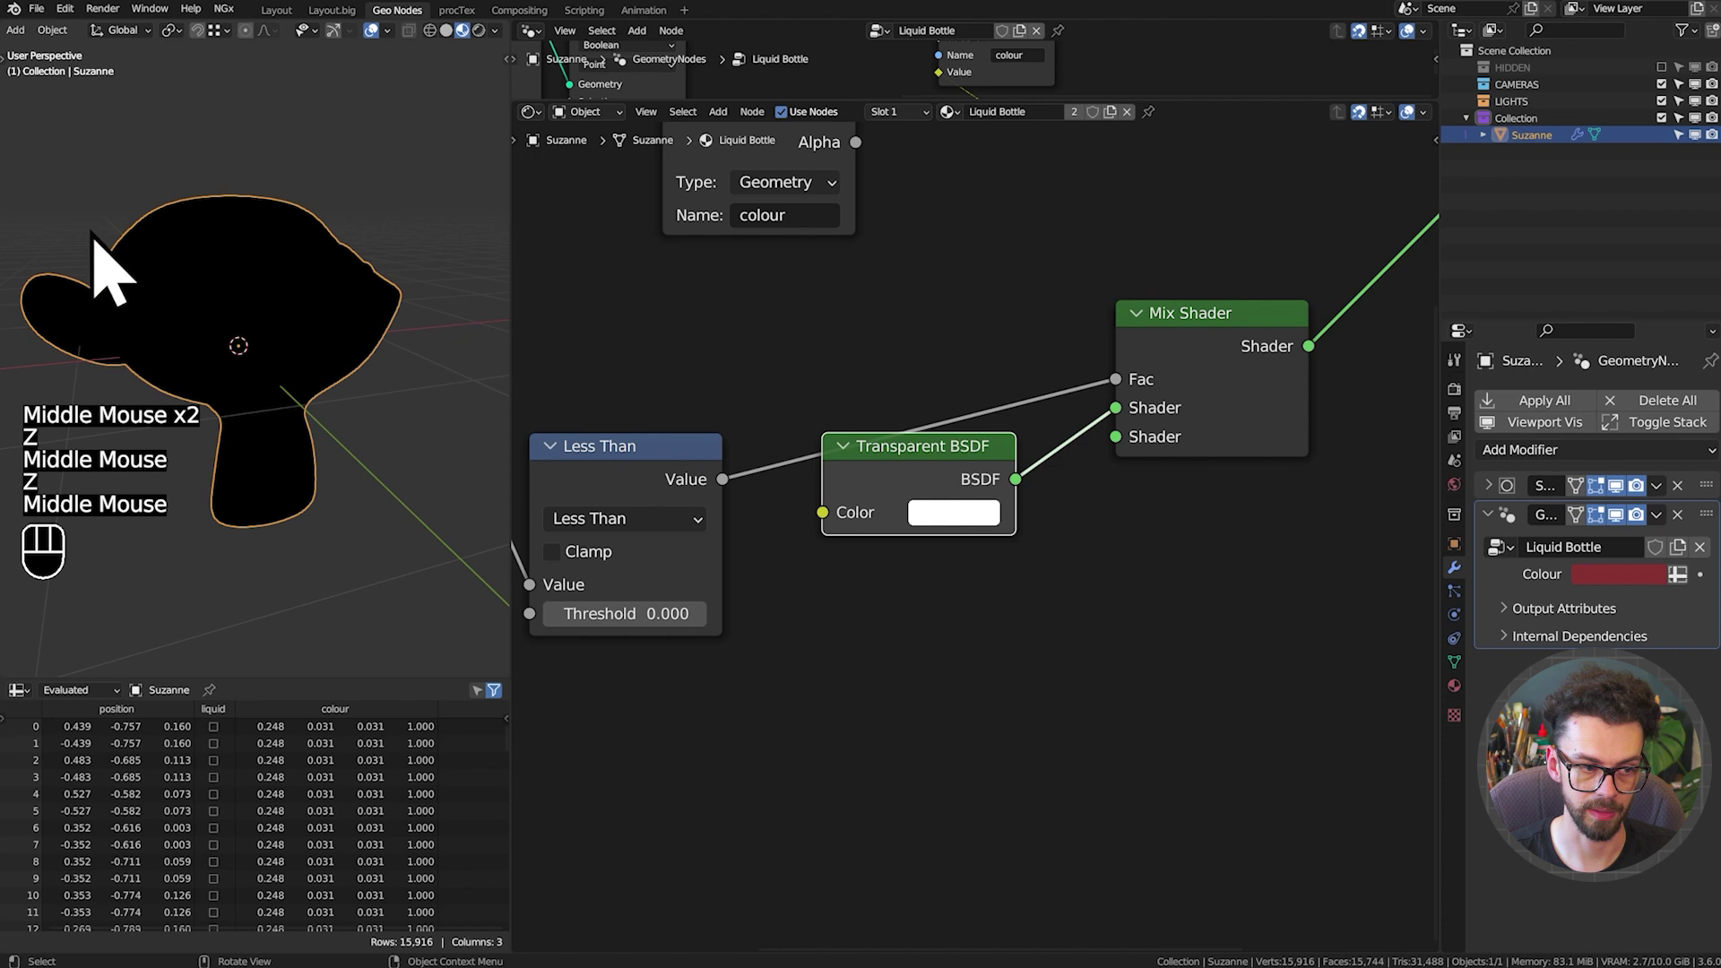
pyautogui.moveTo(232, 310); pyautogui.dragTo(237, 283)
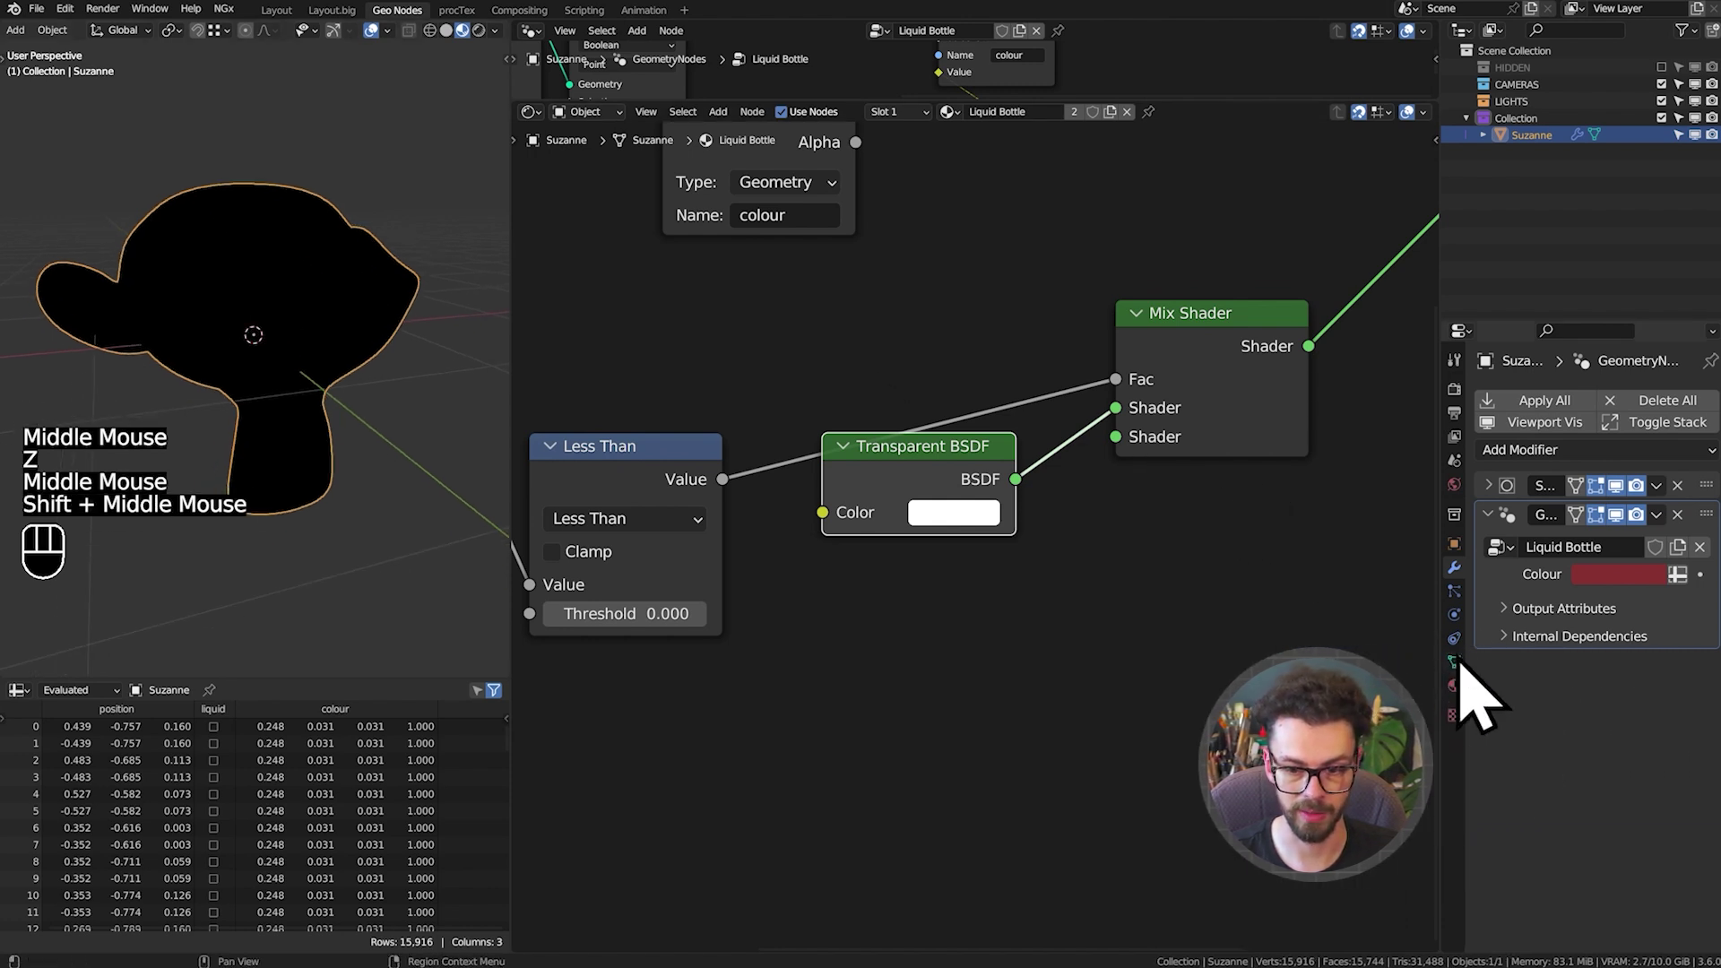
# Set the material's Blend Mode to Alpha Clip at the 0.5 threshold
pyautogui.click(1468, 706)
pyautogui.scroll(-3)
pyautogui.click(1521, 930)
pyautogui.scroll(-3)
pyautogui.scroll(-3)
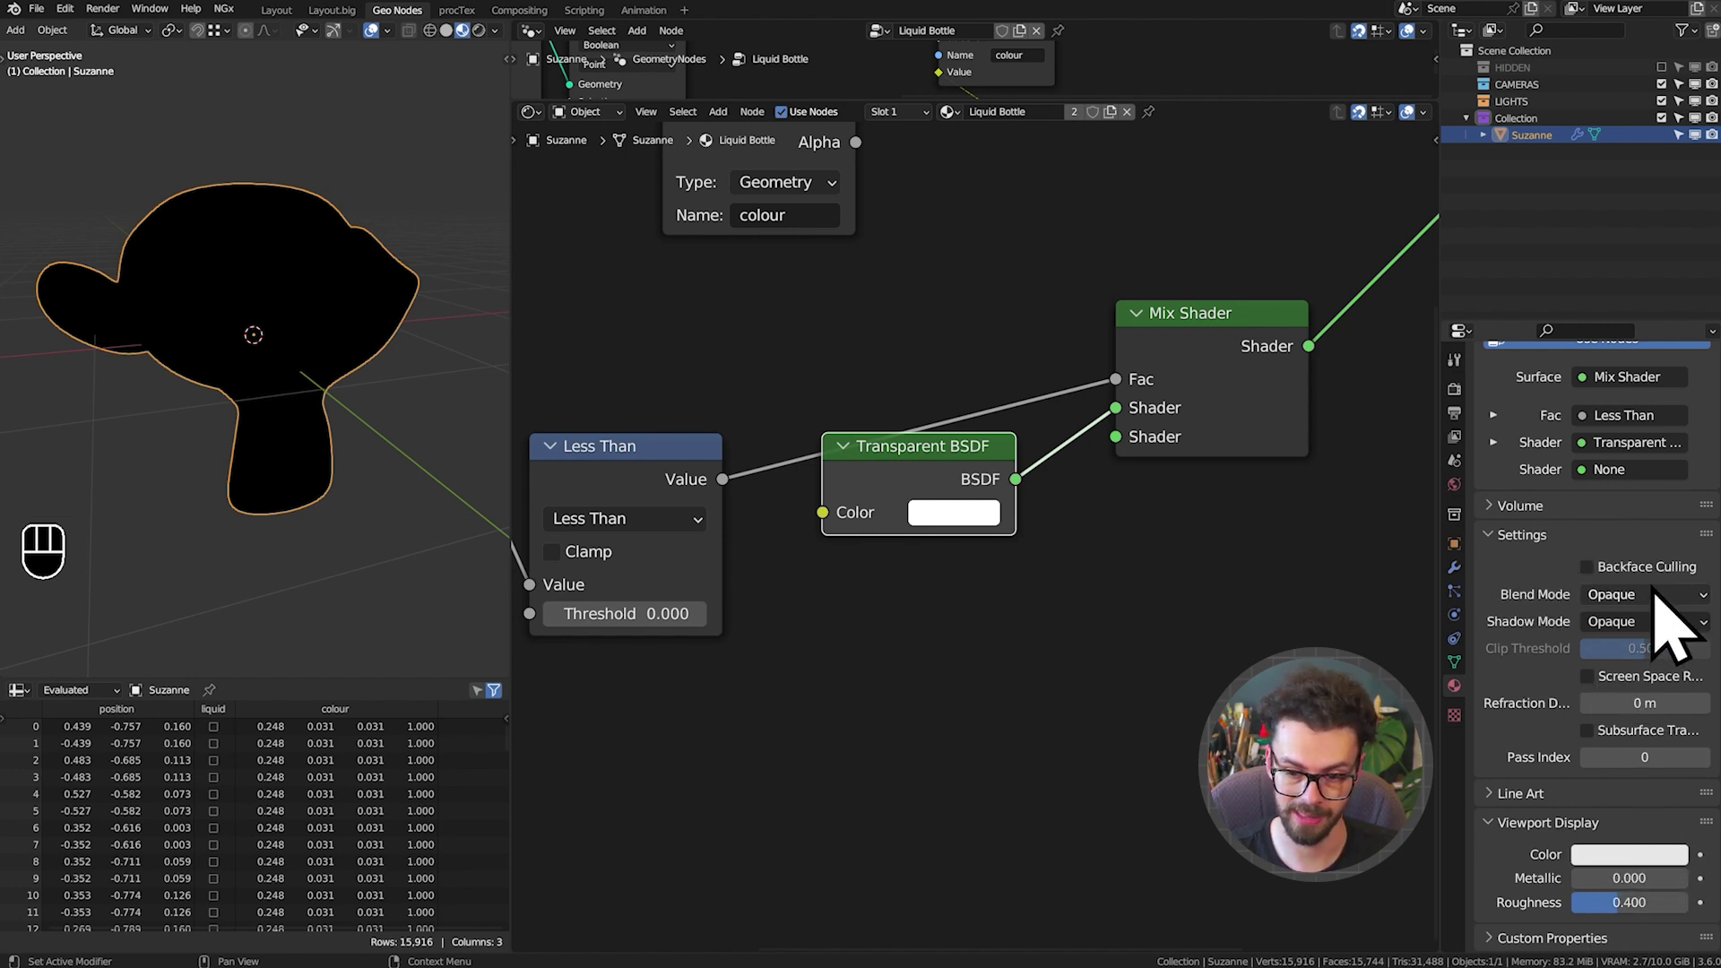
pyautogui.moveTo(1641, 633); pyautogui.dragTo(1684, 672)
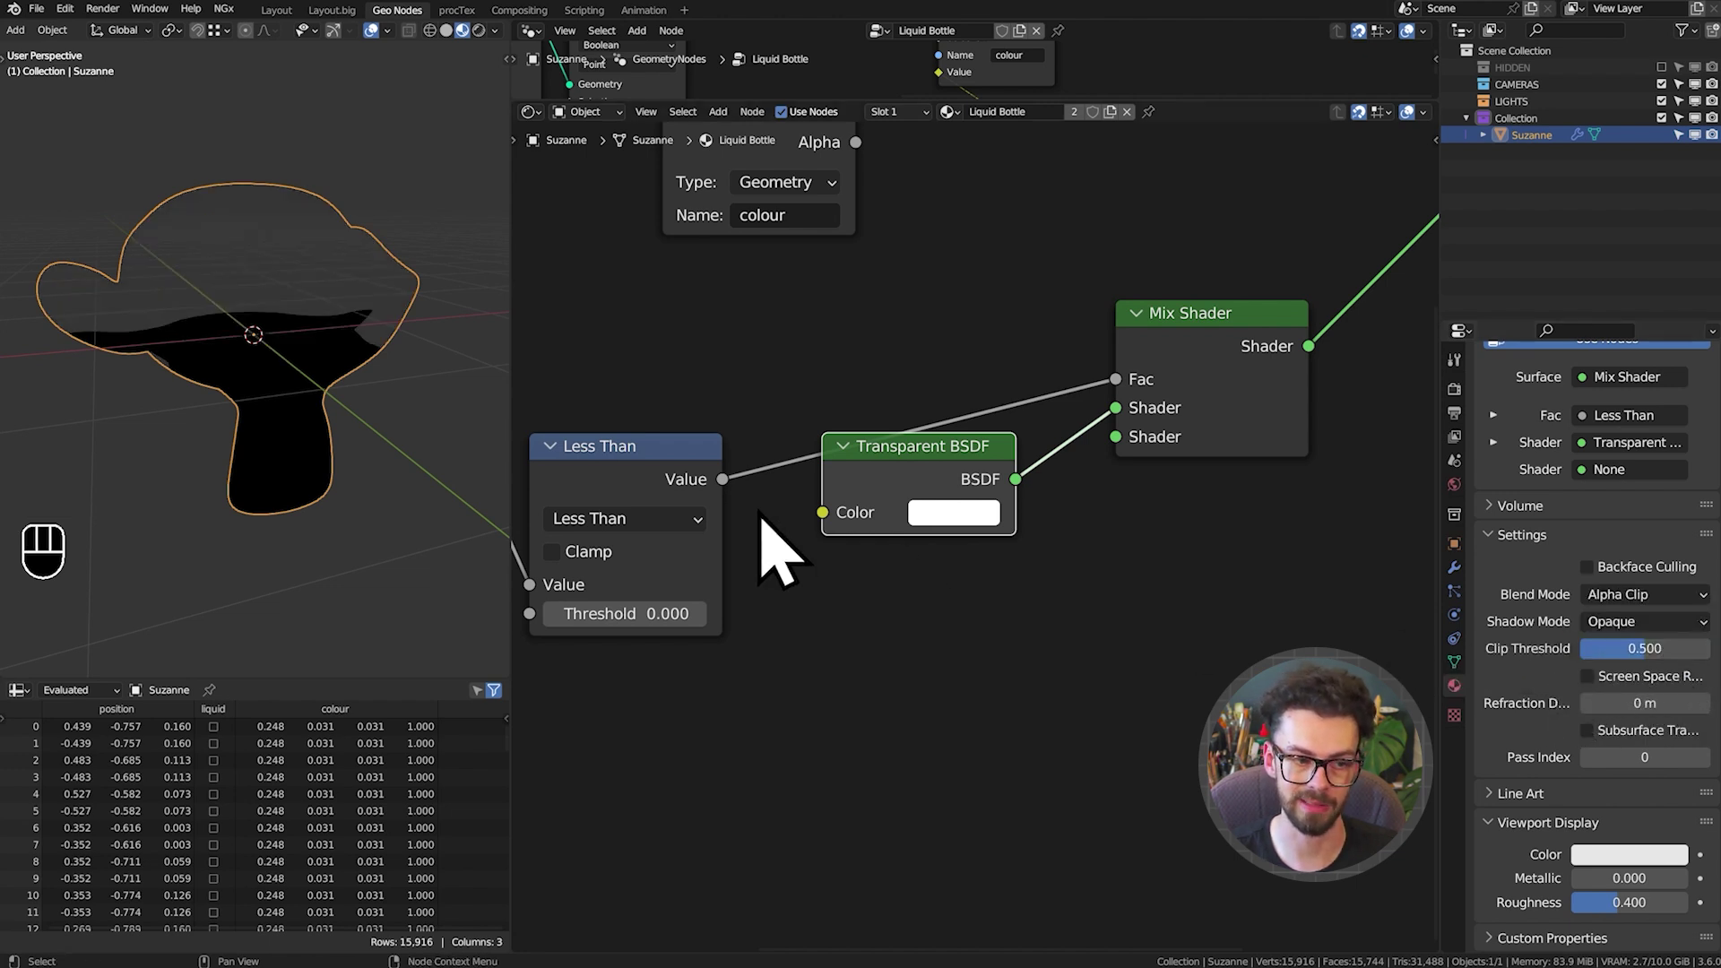
# Inspect the cutaway in the viewport and reframe the shader node tree
pyautogui.moveTo(277, 434); pyautogui.dragTo(281, 398)
pyautogui.middleClick(853, 590)
pyautogui.scroll(-3)
pyautogui.middleClick(912, 539)
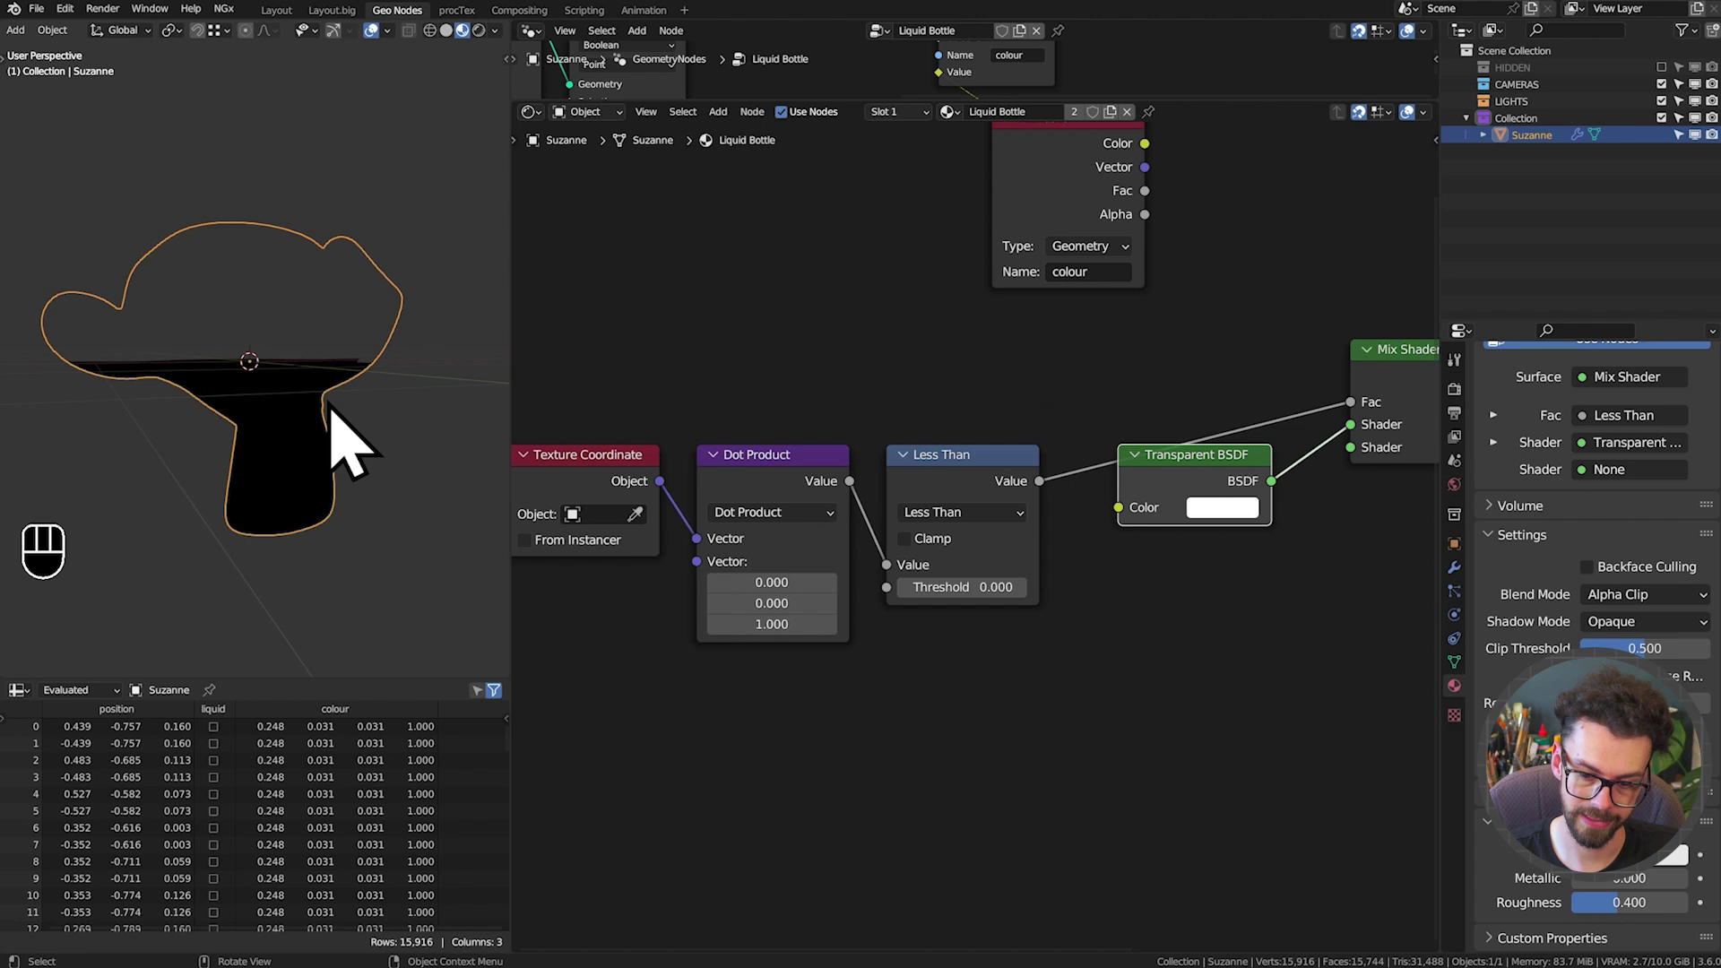
pyautogui.scroll(-3)
pyautogui.moveTo(1039, 495); pyautogui.dragTo(781, 476)
pyautogui.scroll(3)
pyautogui.scroll(3)
pyautogui.moveTo(319, 399); pyautogui.dragTo(332, 438)
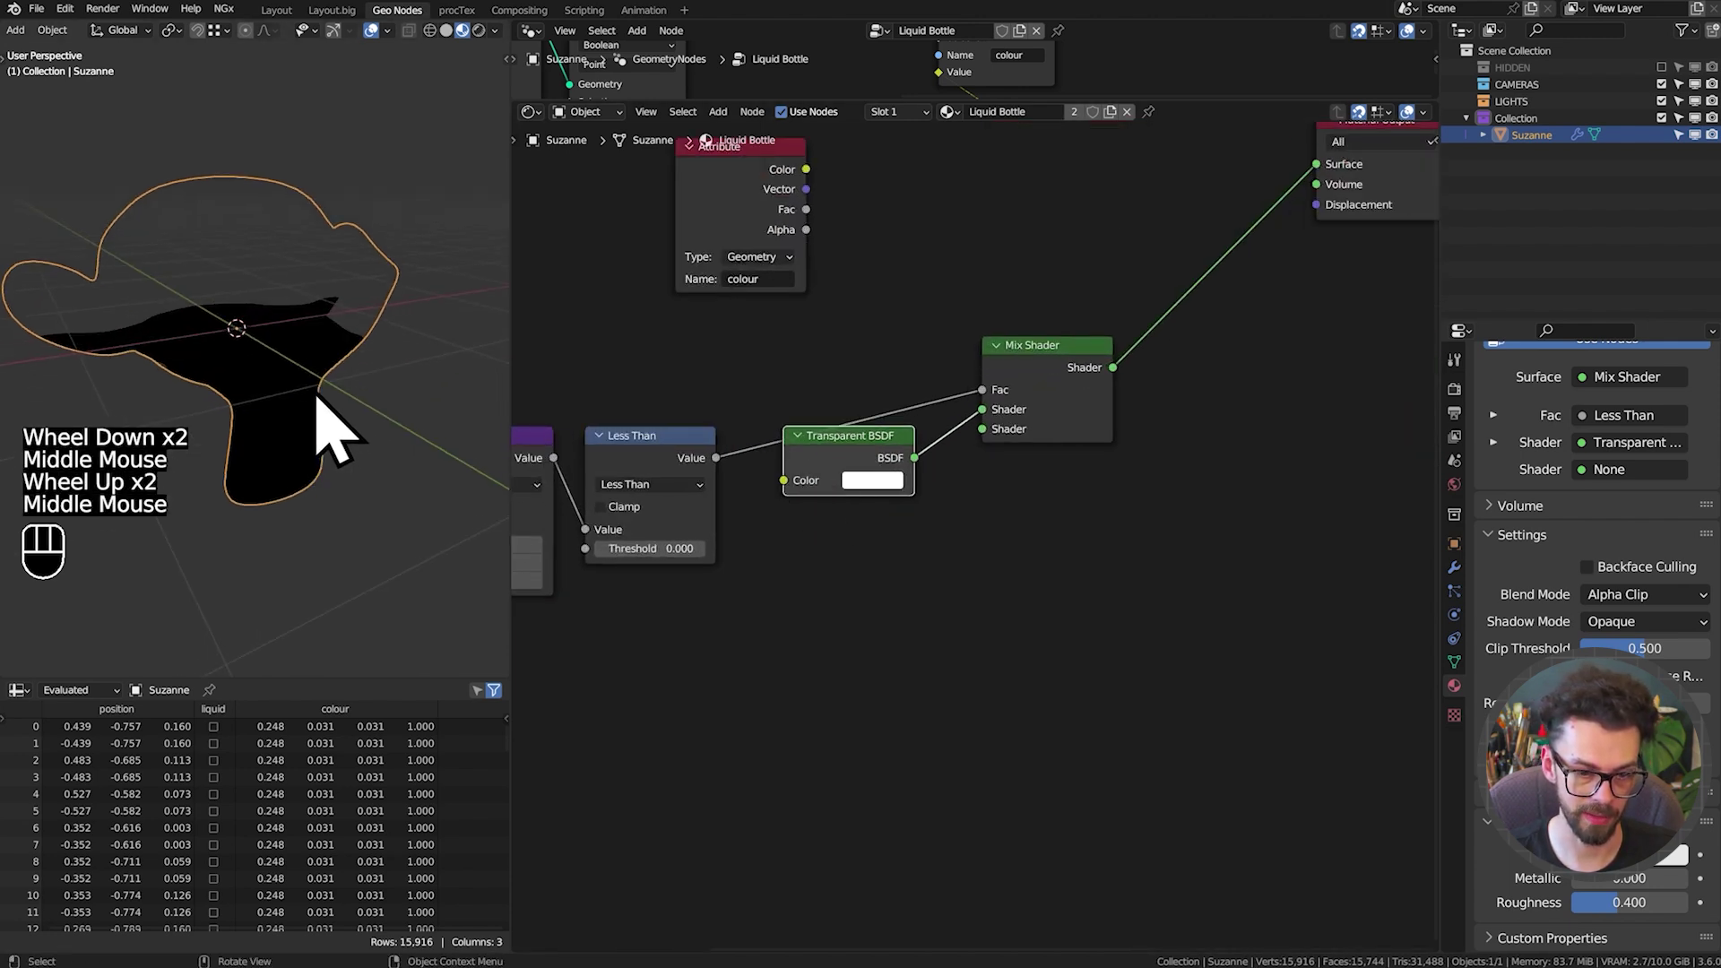
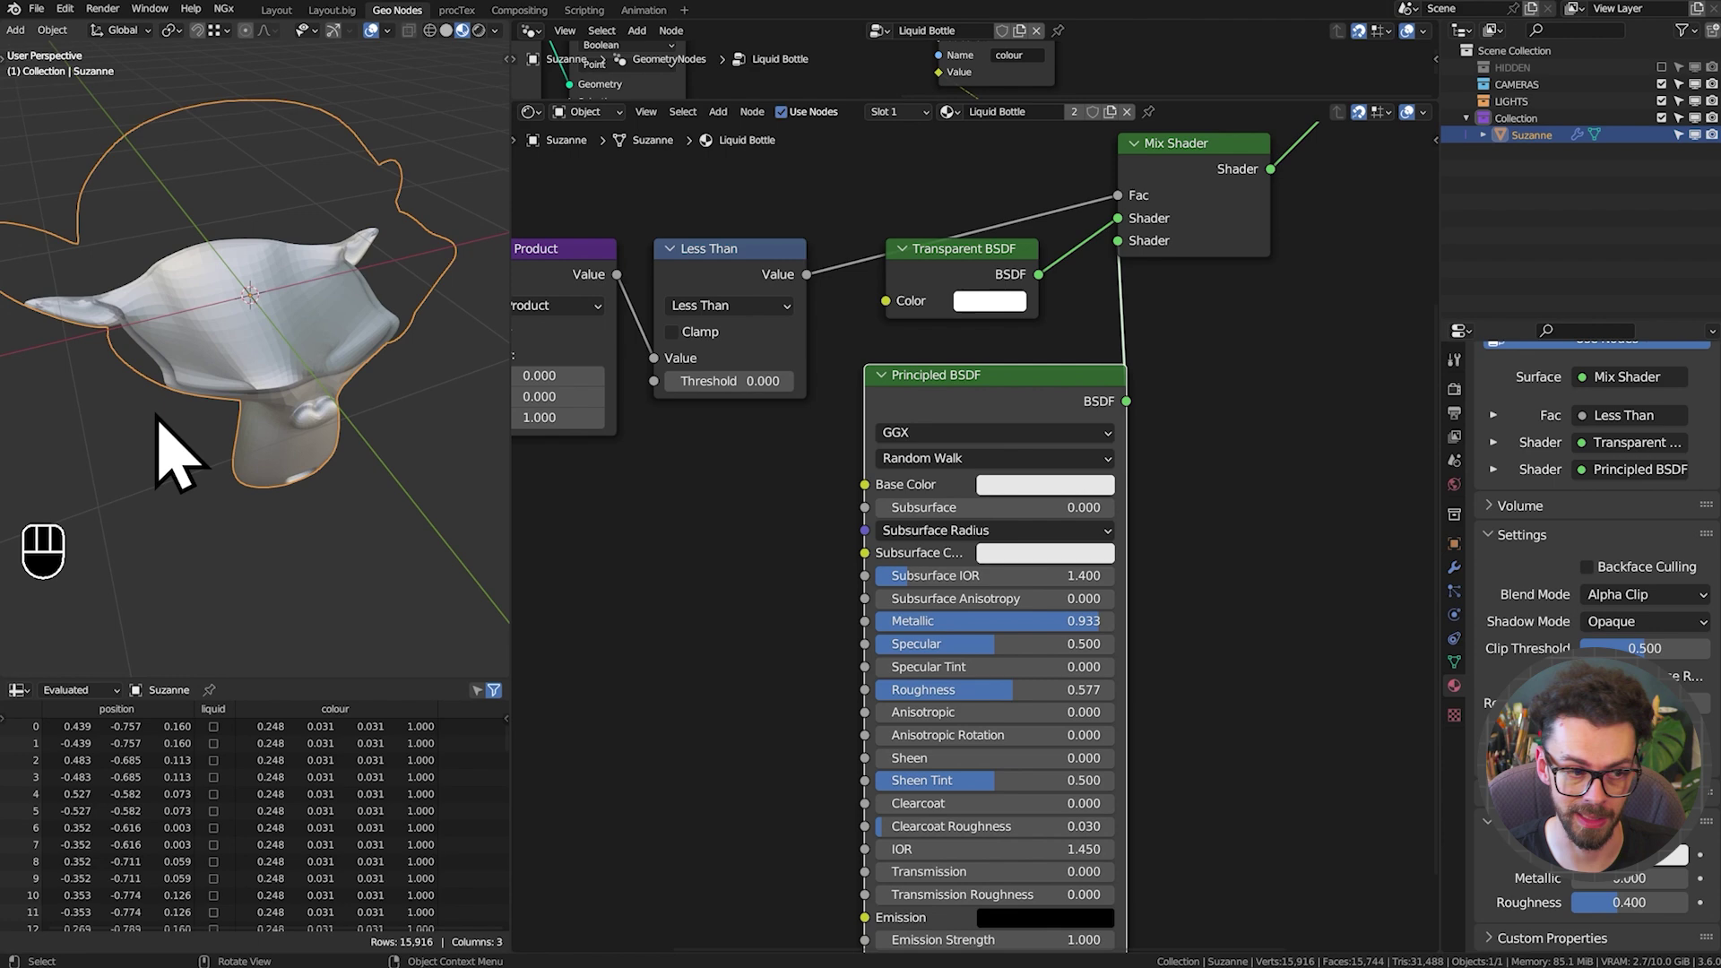
# Orbit the viewport to inspect the transparent cutaway on Suzanne's head
pyautogui.moveTo(319, 360); pyautogui.dragTo(323, 360)
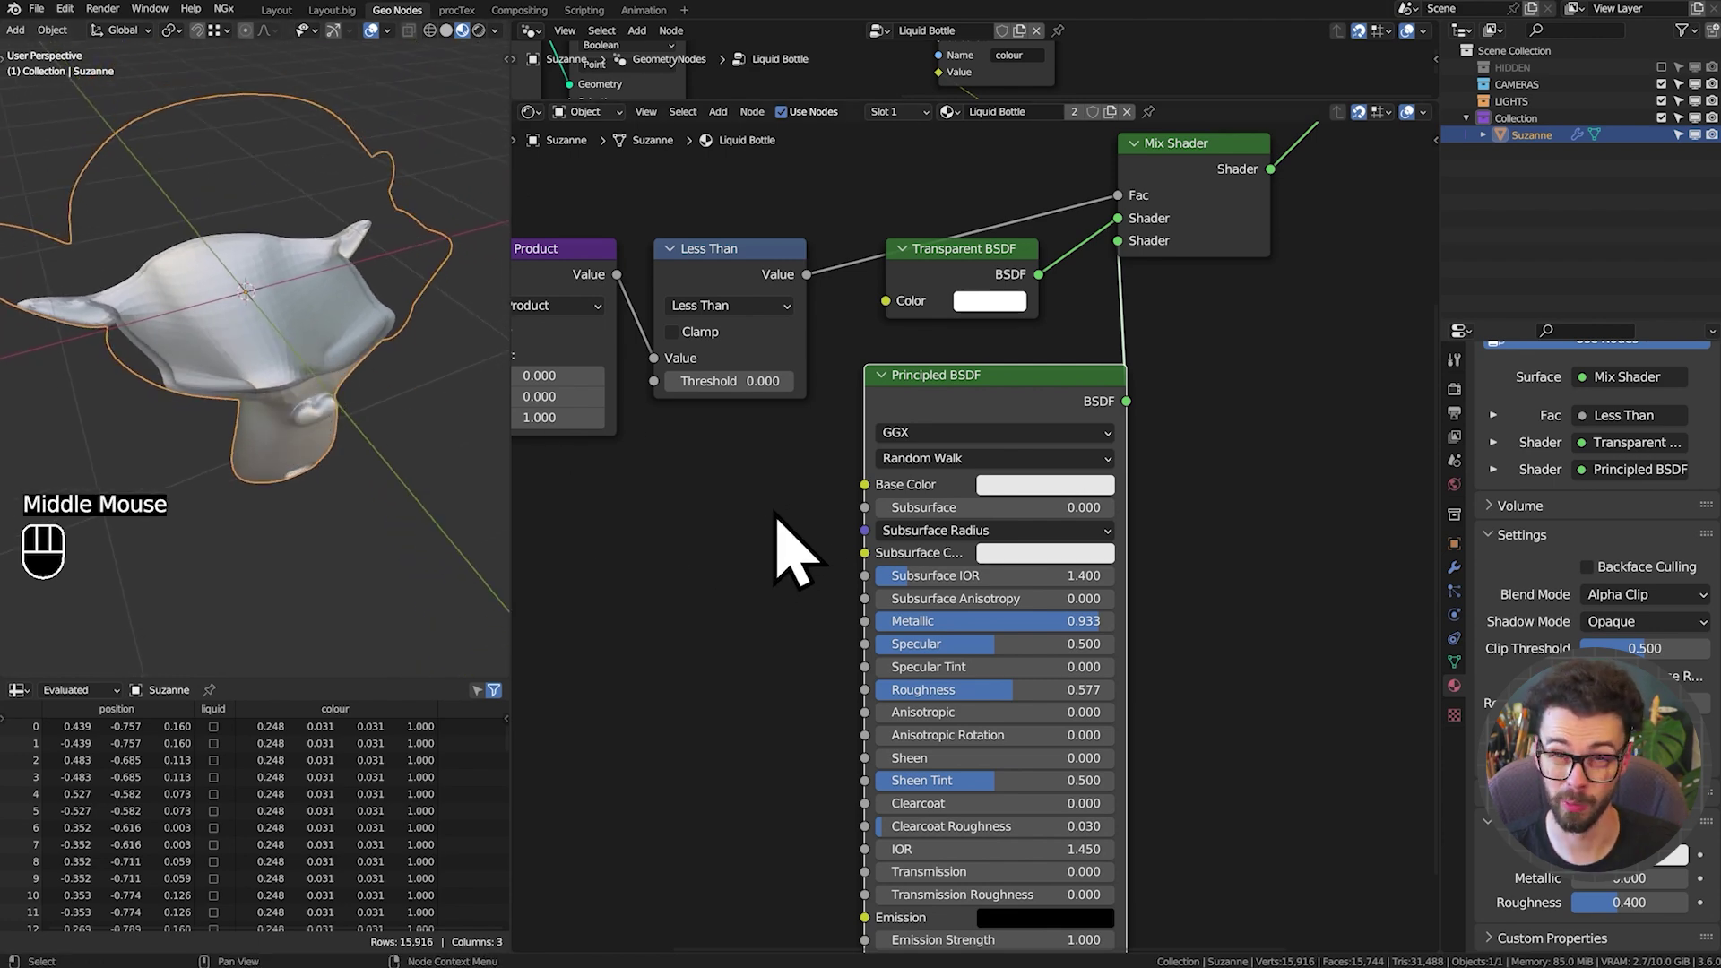
pyautogui.scroll(-3)
pyautogui.middleClick(308, 425)
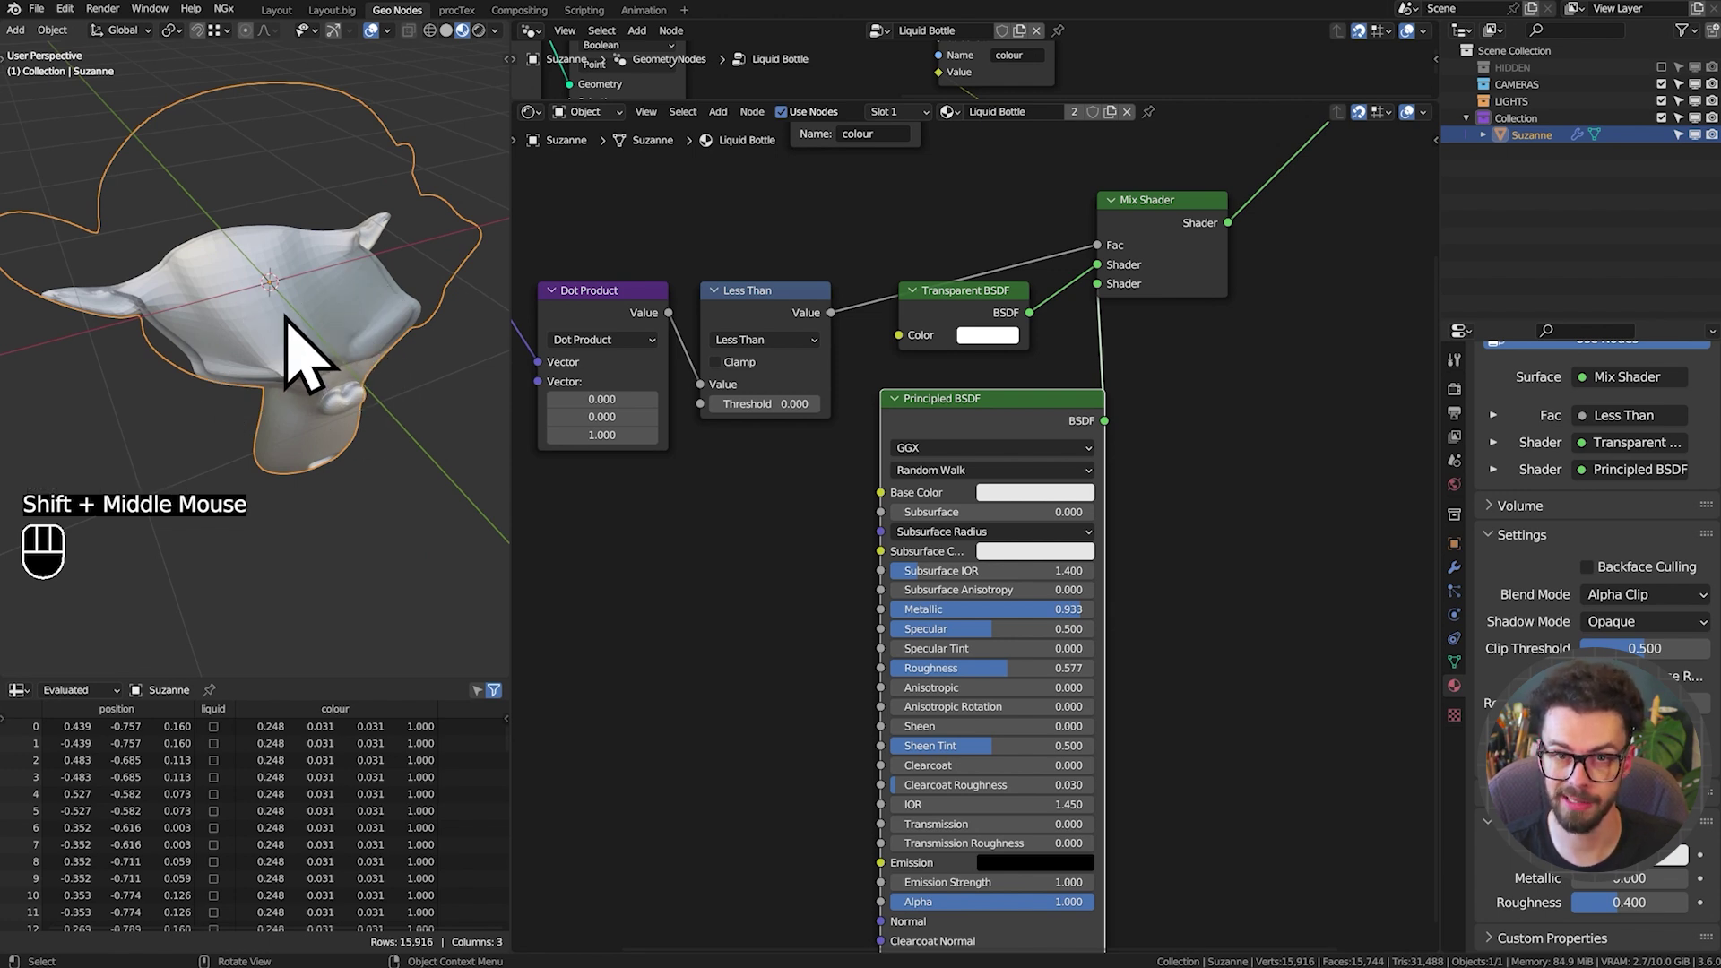
pyautogui.middleClick(303, 336)
pyautogui.middleClick(314, 319)
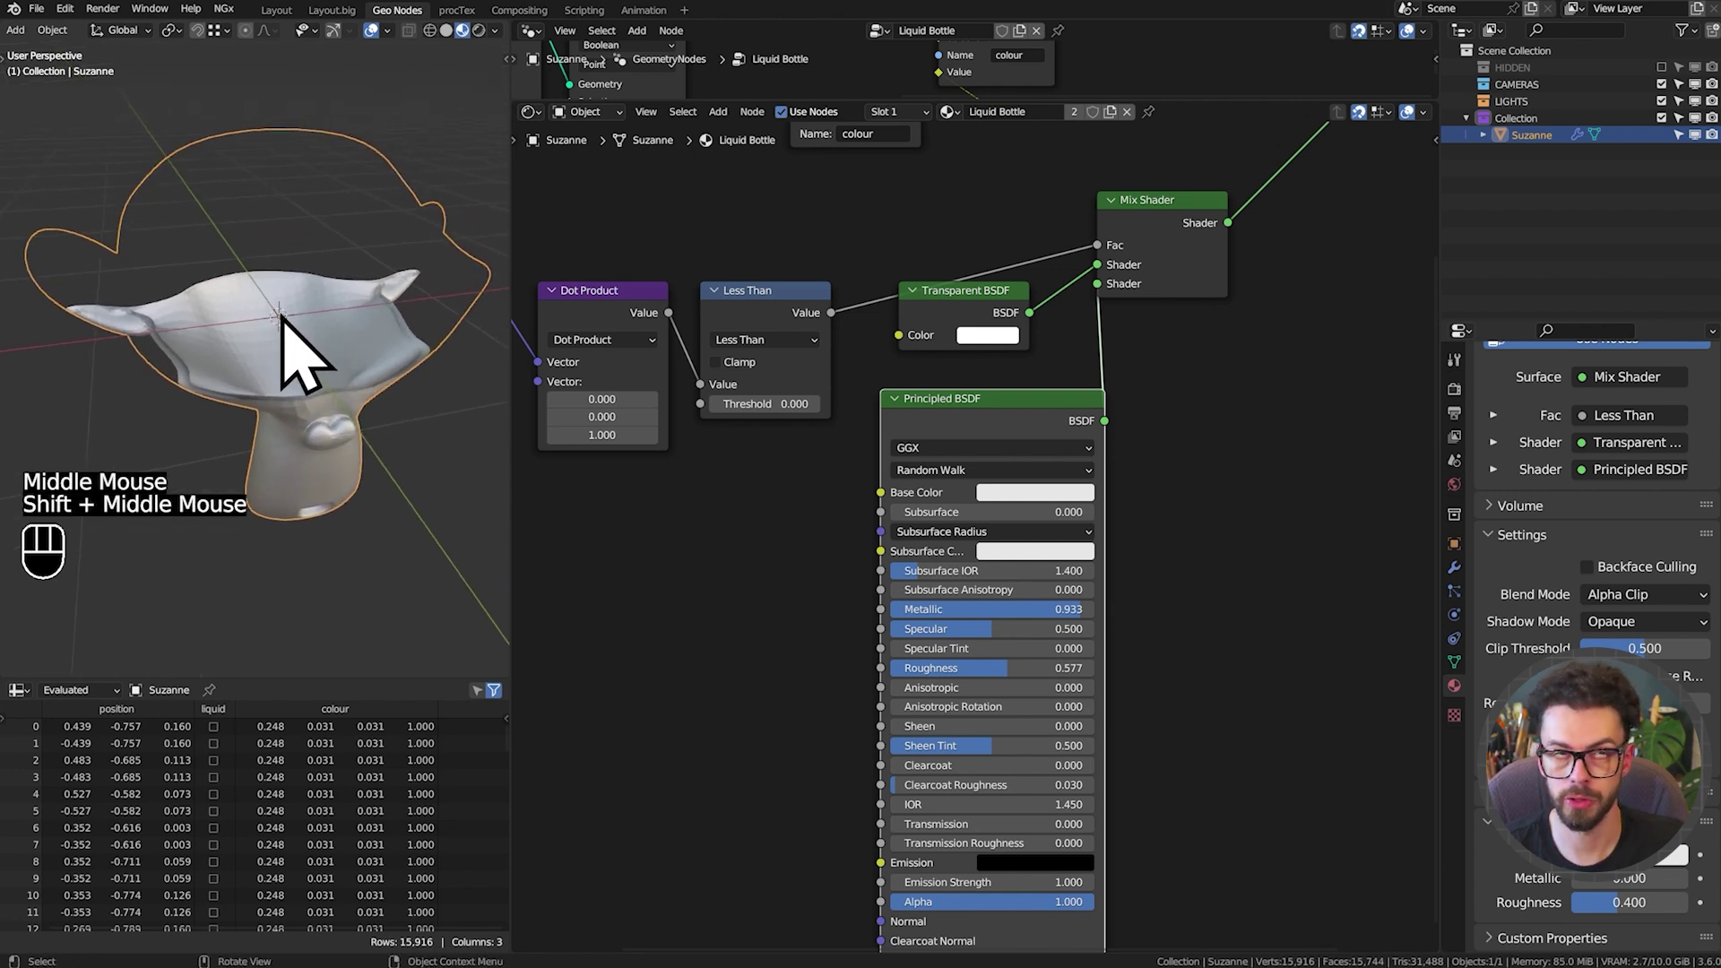
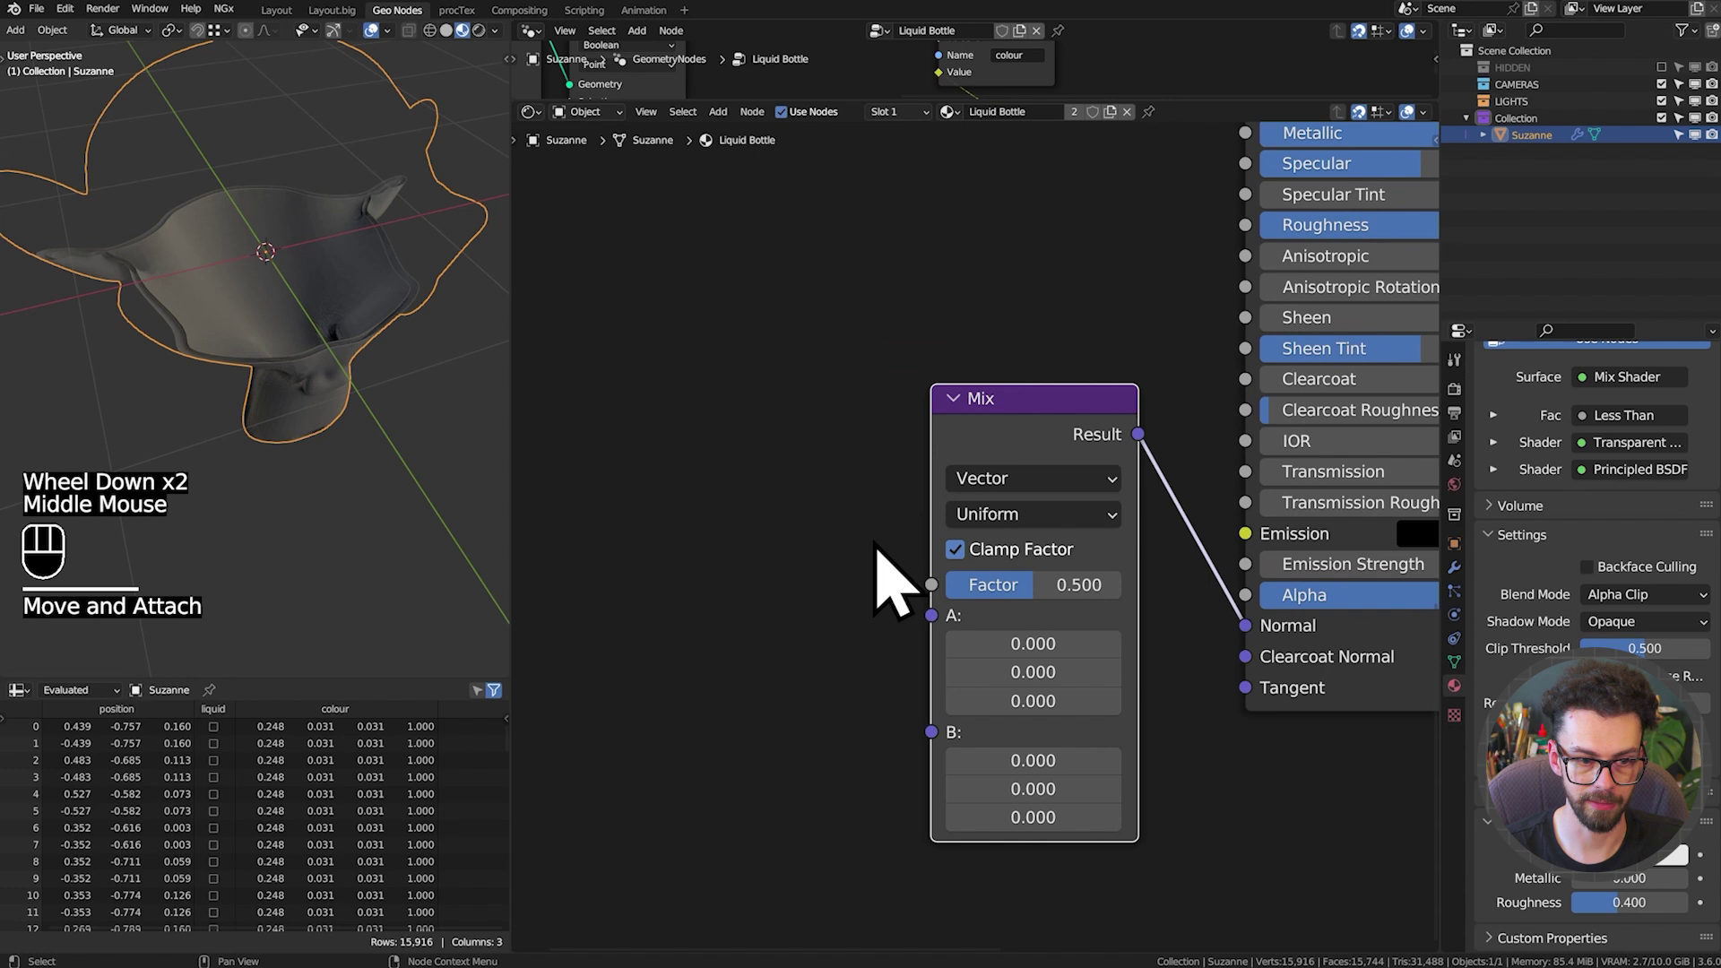
# Wire Geometry Backfacing into the vector Mix Factor and the surface Normal into its A input
pyautogui.moveTo(948, 625); pyautogui.dragTo(802, 522)
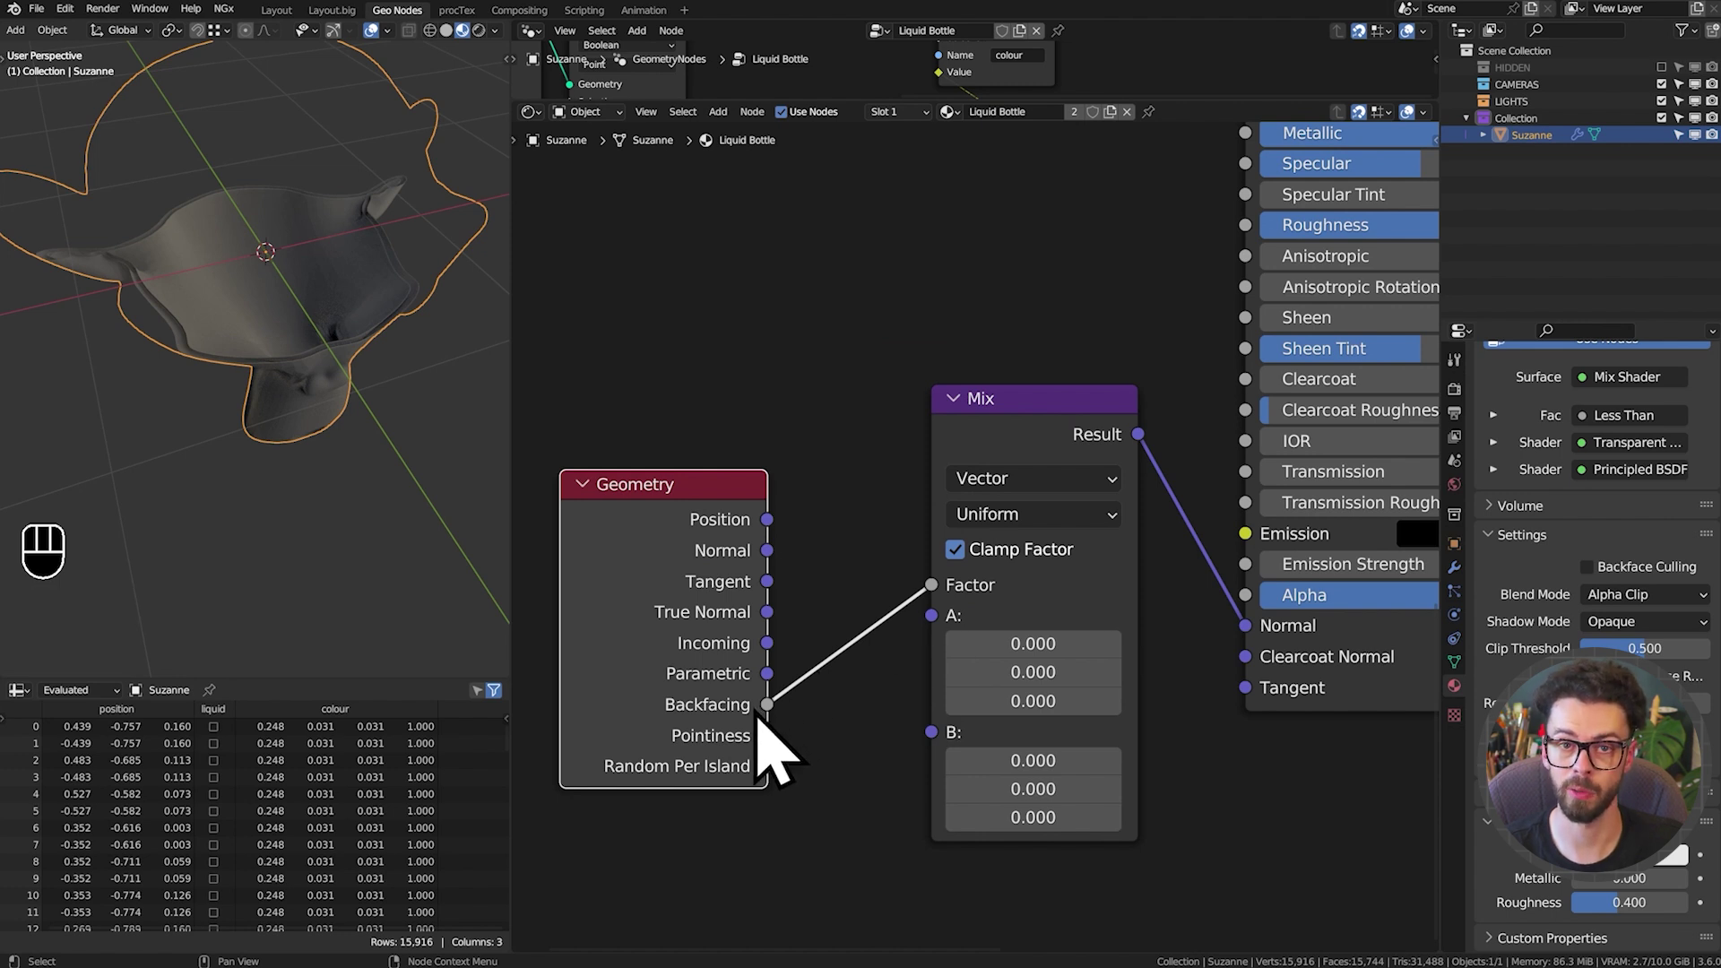
pyautogui.middleClick(797, 732)
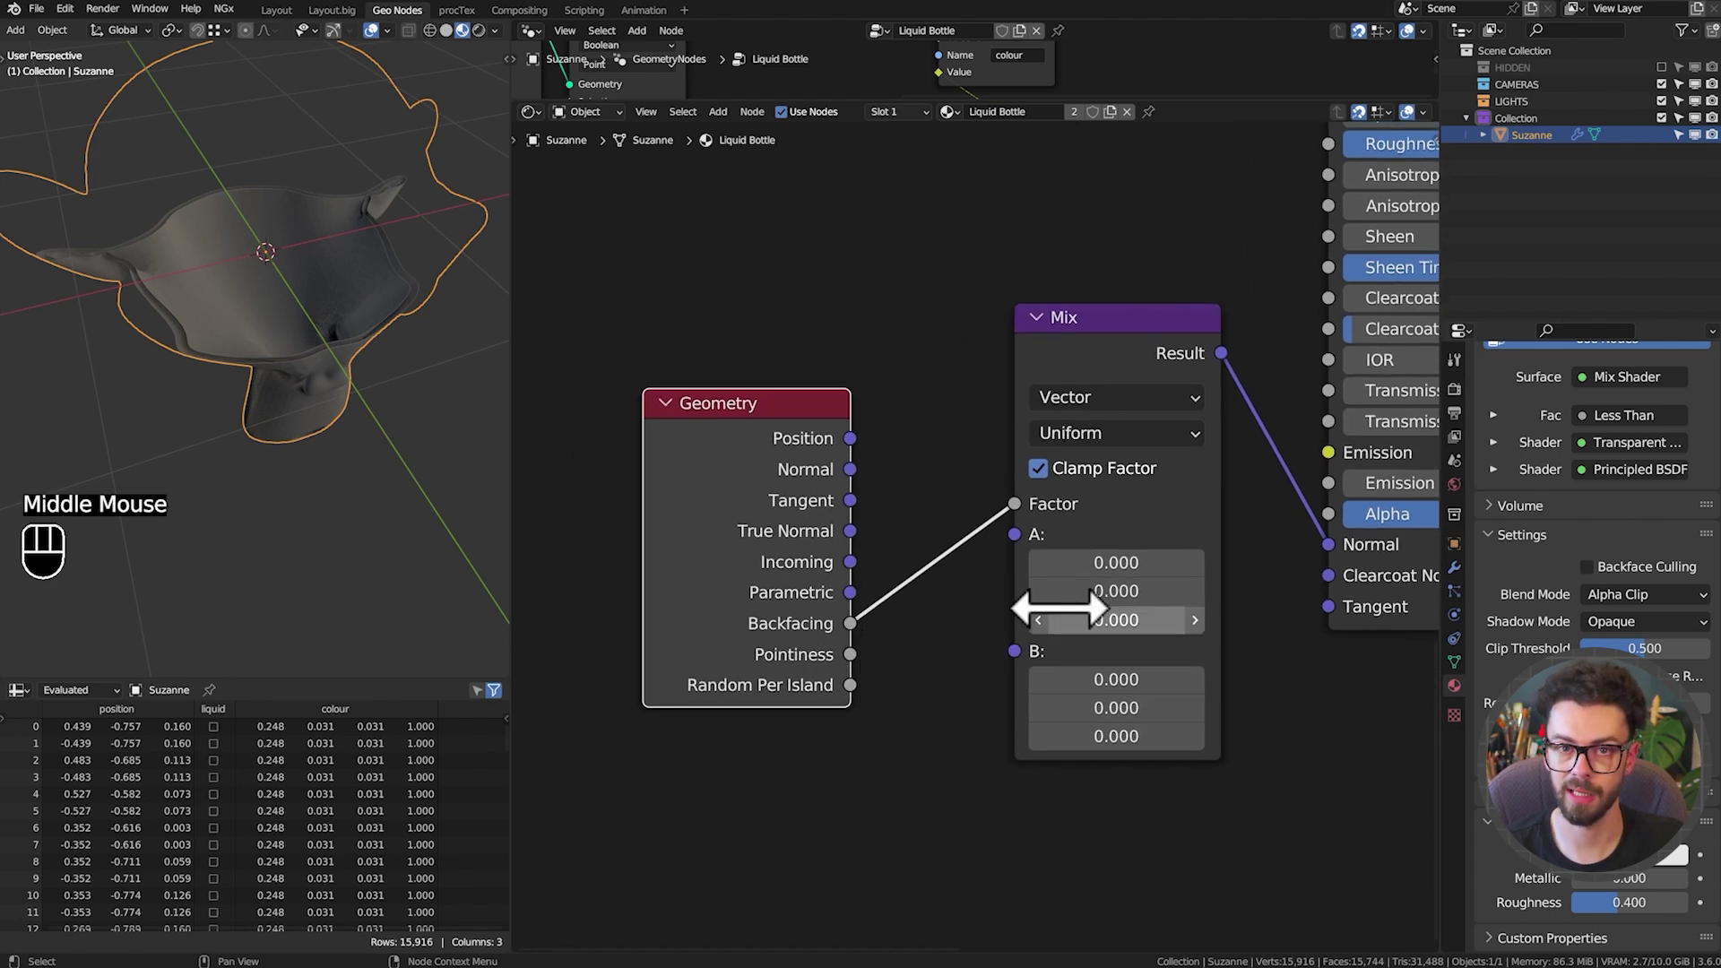
pyautogui.middleClick(935, 609)
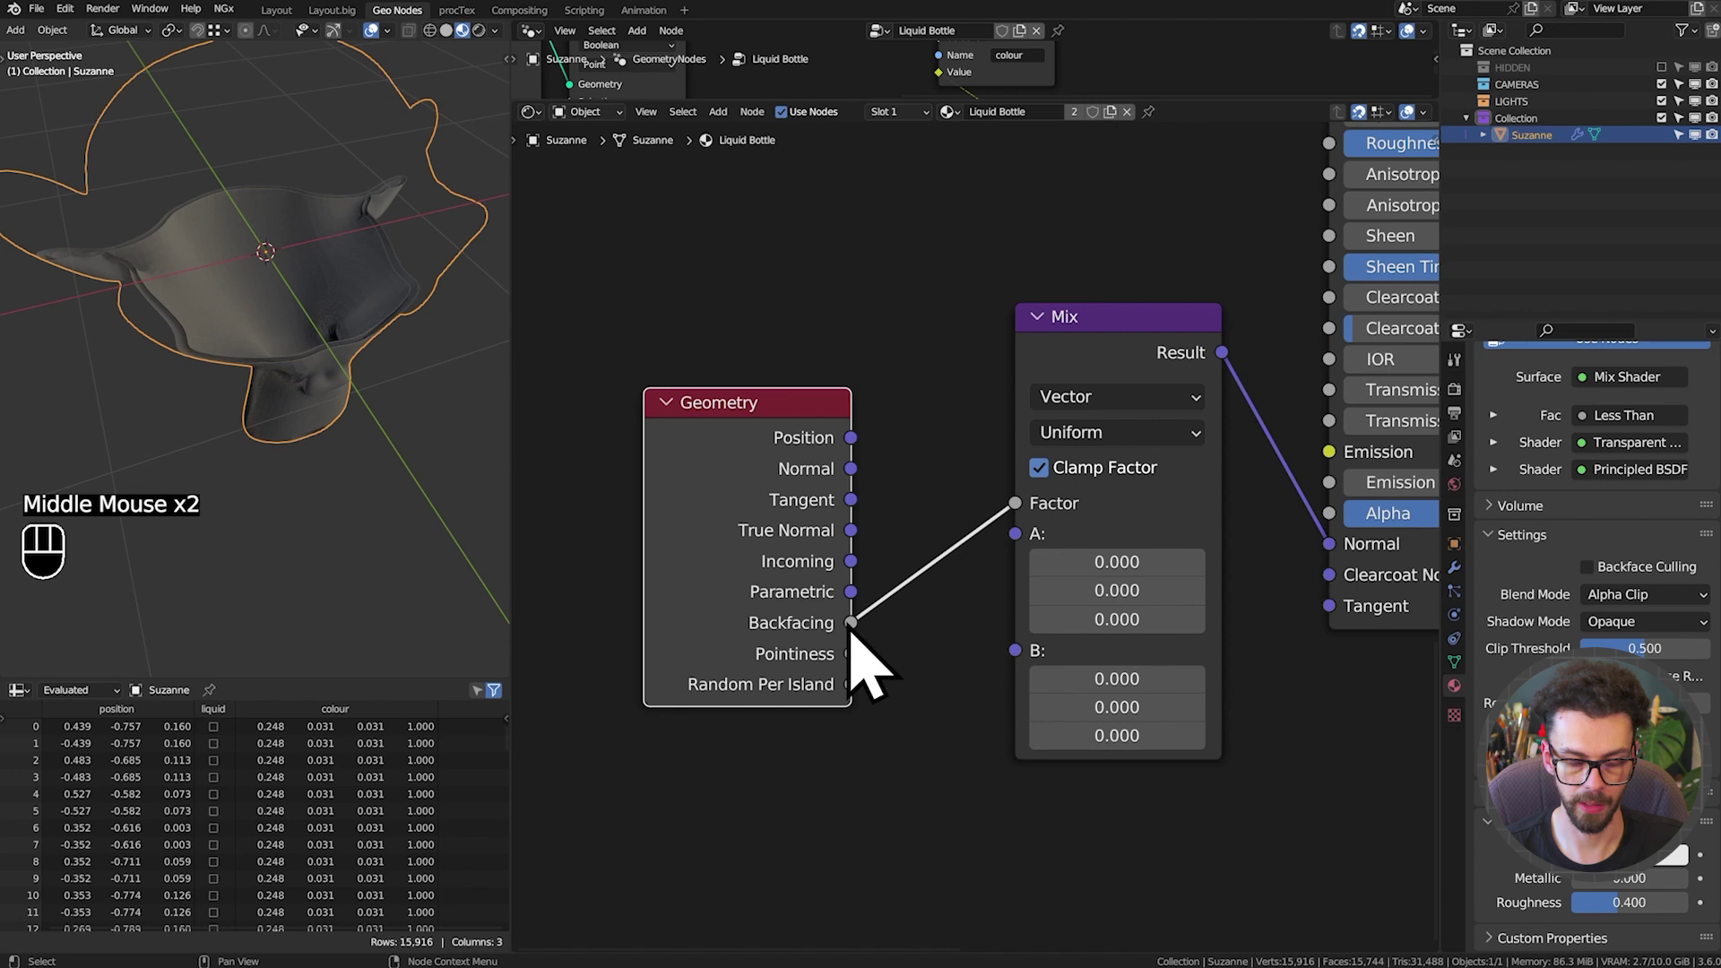
pyautogui.moveTo(273, 483); pyautogui.dragTo(295, 459)
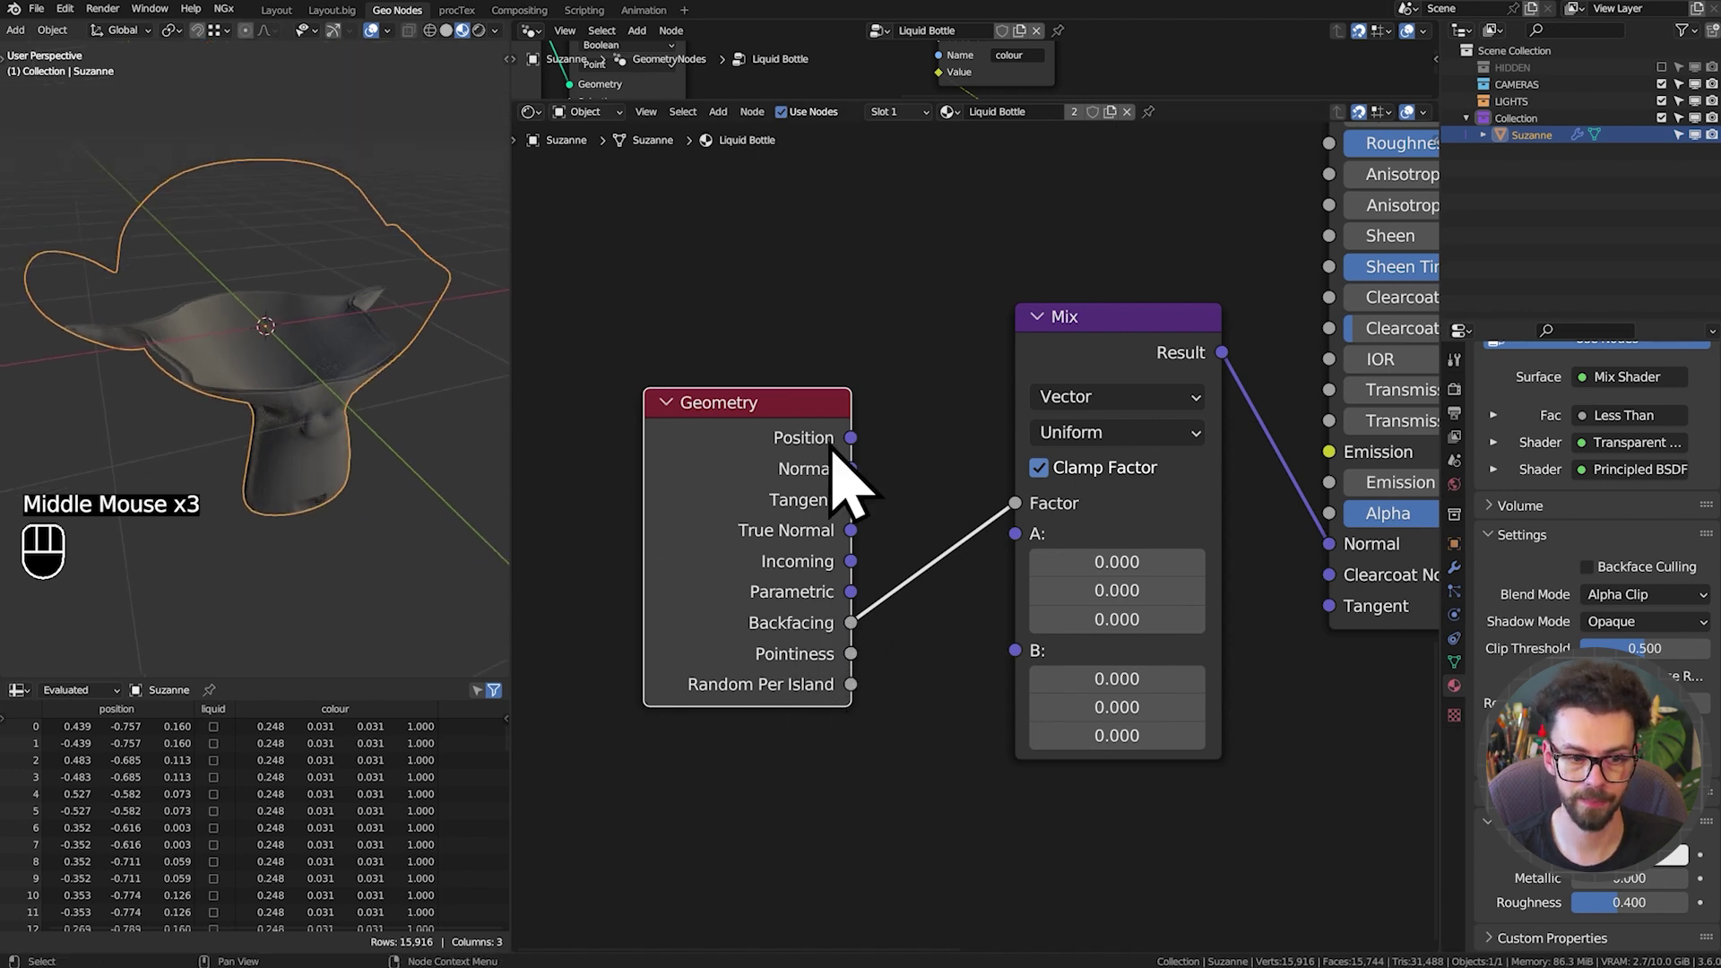
pyautogui.moveTo(870, 490); pyautogui.dragTo(1026, 574)
pyautogui.middleClick(342, 485)
pyautogui.scroll(3)
pyautogui.moveTo(353, 466); pyautogui.dragTo(313, 382)
pyautogui.click(344, 415)
pyautogui.rightClick(330, 365)
pyautogui.moveTo(283, 381); pyautogui.dragTo(287, 394)
# Hide the Geometry node's unused outputs and set the Mix B vector to (0, 0, 1)
pyautogui.click(744, 509)
pyautogui.press('ctrl+h')
pyautogui.click(792, 432)
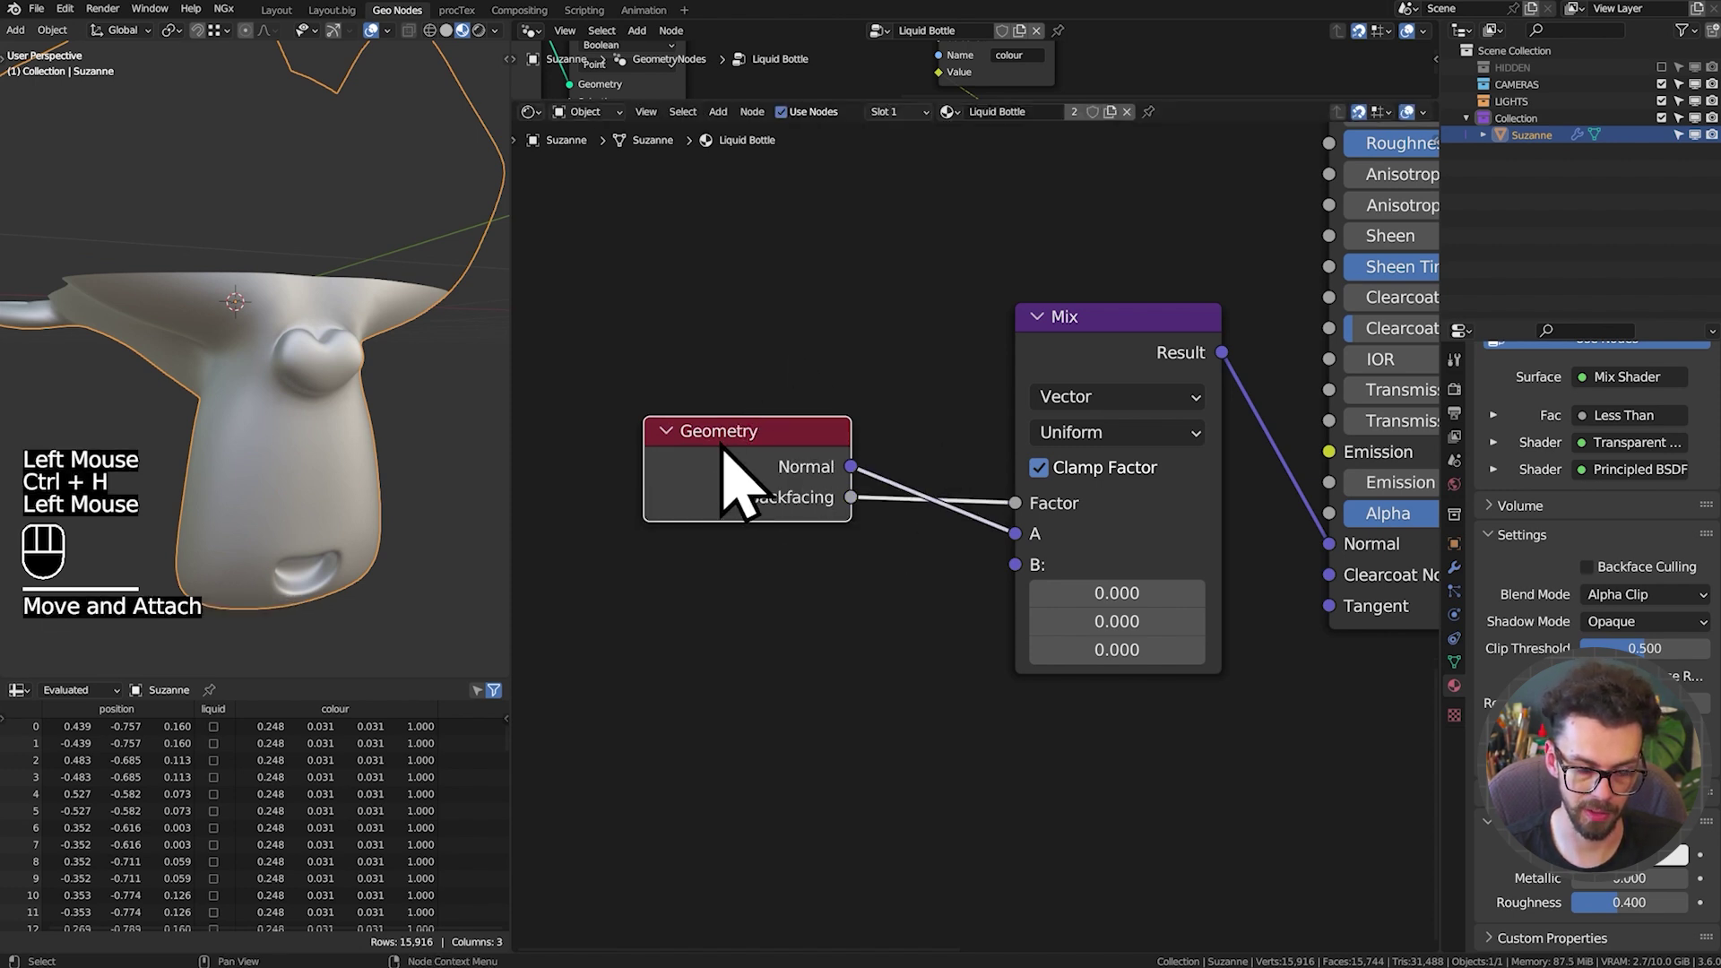
pyautogui.moveTo(310, 403); pyautogui.dragTo(303, 440)
pyautogui.scroll(-3)
pyautogui.moveTo(335, 420); pyautogui.dragTo(369, 479)
pyautogui.middleClick(380, 486)
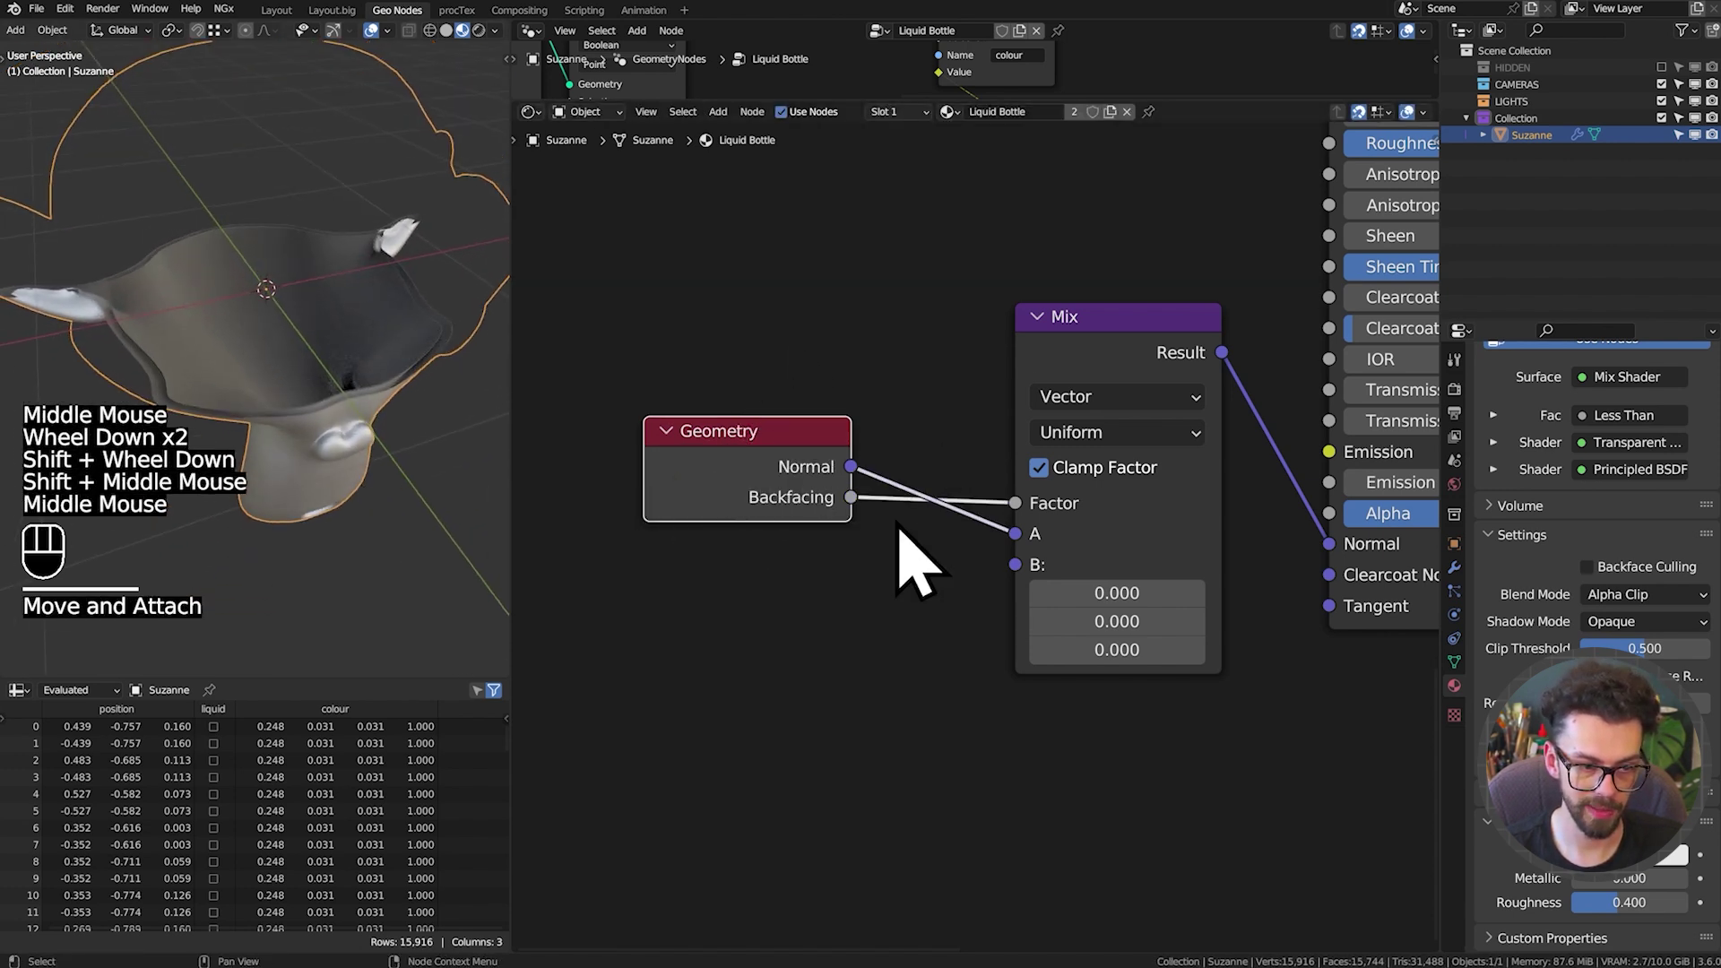
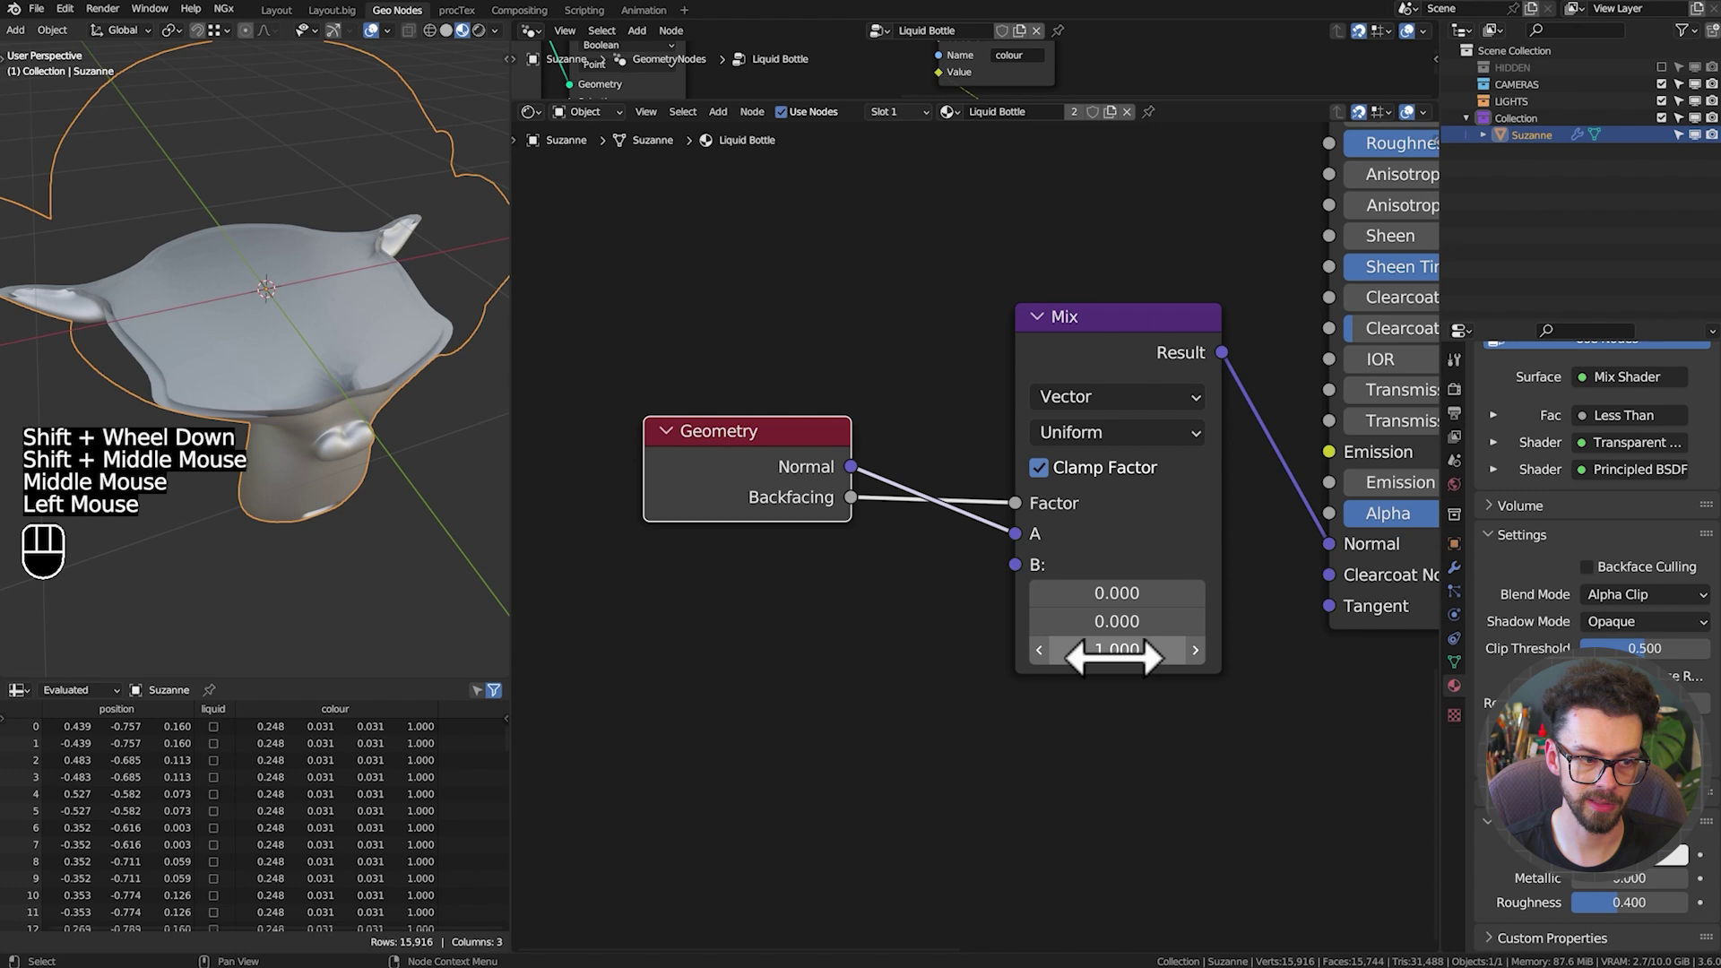
pyautogui.moveTo(233, 287); pyautogui.dragTo(437, 311)
# Orbit around and freely rotate Suzanne to check the liquid's switched backface normal
pyautogui.moveTo(142, 374); pyautogui.dragTo(495, 332)
pyautogui.middleClick(447, 373)
pyautogui.moveTo(29, 354); pyautogui.dragTo(168, 431)
pyautogui.scroll(-3)
pyautogui.moveTo(224, 428); pyautogui.dragTo(262, 463)
pyautogui.moveTo(400, 246); pyautogui.dragTo(190, 365)
pyautogui.moveTo(373, 208); pyautogui.dragTo(356, 254)
pyautogui.moveTo(214, 346); pyautogui.dragTo(277, 352)
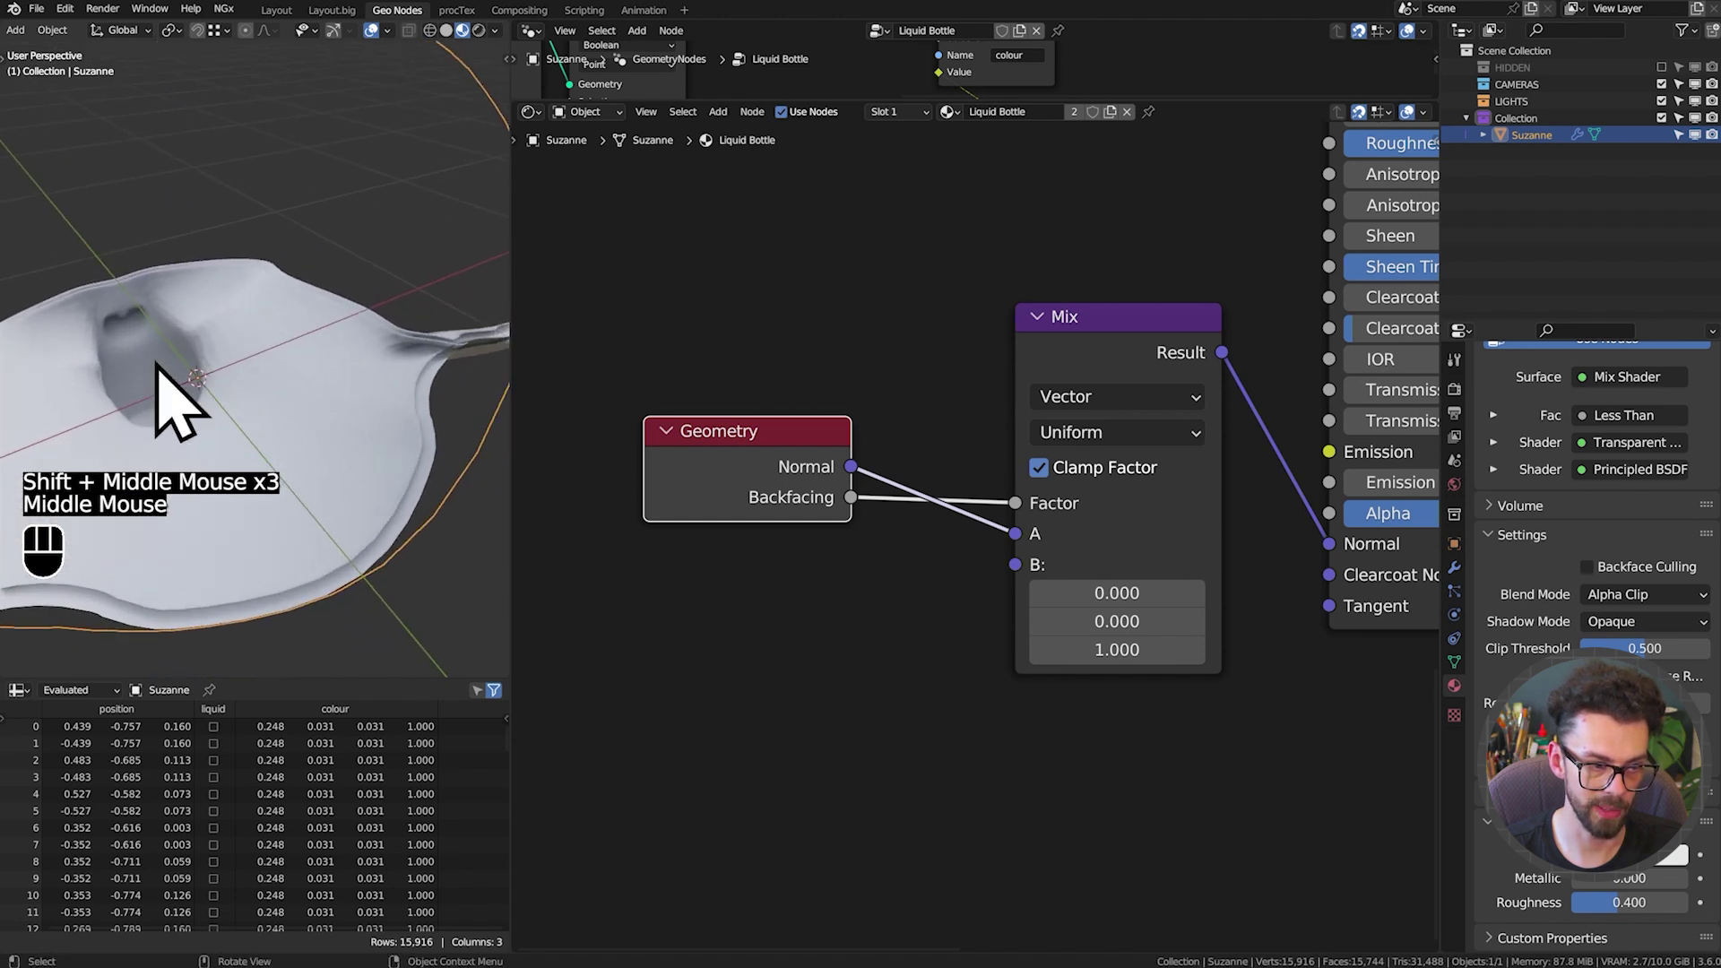
pyautogui.scroll(-3)
pyautogui.moveTo(281, 396); pyautogui.dragTo(375, 385)
pyautogui.scroll(-3)
pyautogui.moveTo(187, 462); pyautogui.dragTo(458, 265)
pyautogui.moveTo(243, 358); pyautogui.dragTo(348, 391)
pyautogui.scroll(-3)
pyautogui.moveTo(208, 375); pyautogui.dragTo(345, 348)
pyautogui.scroll(3)
pyautogui.moveTo(250, 356); pyautogui.dragTo(243, 360)
pyautogui.moveTo(268, 251); pyautogui.dragTo(213, 296)
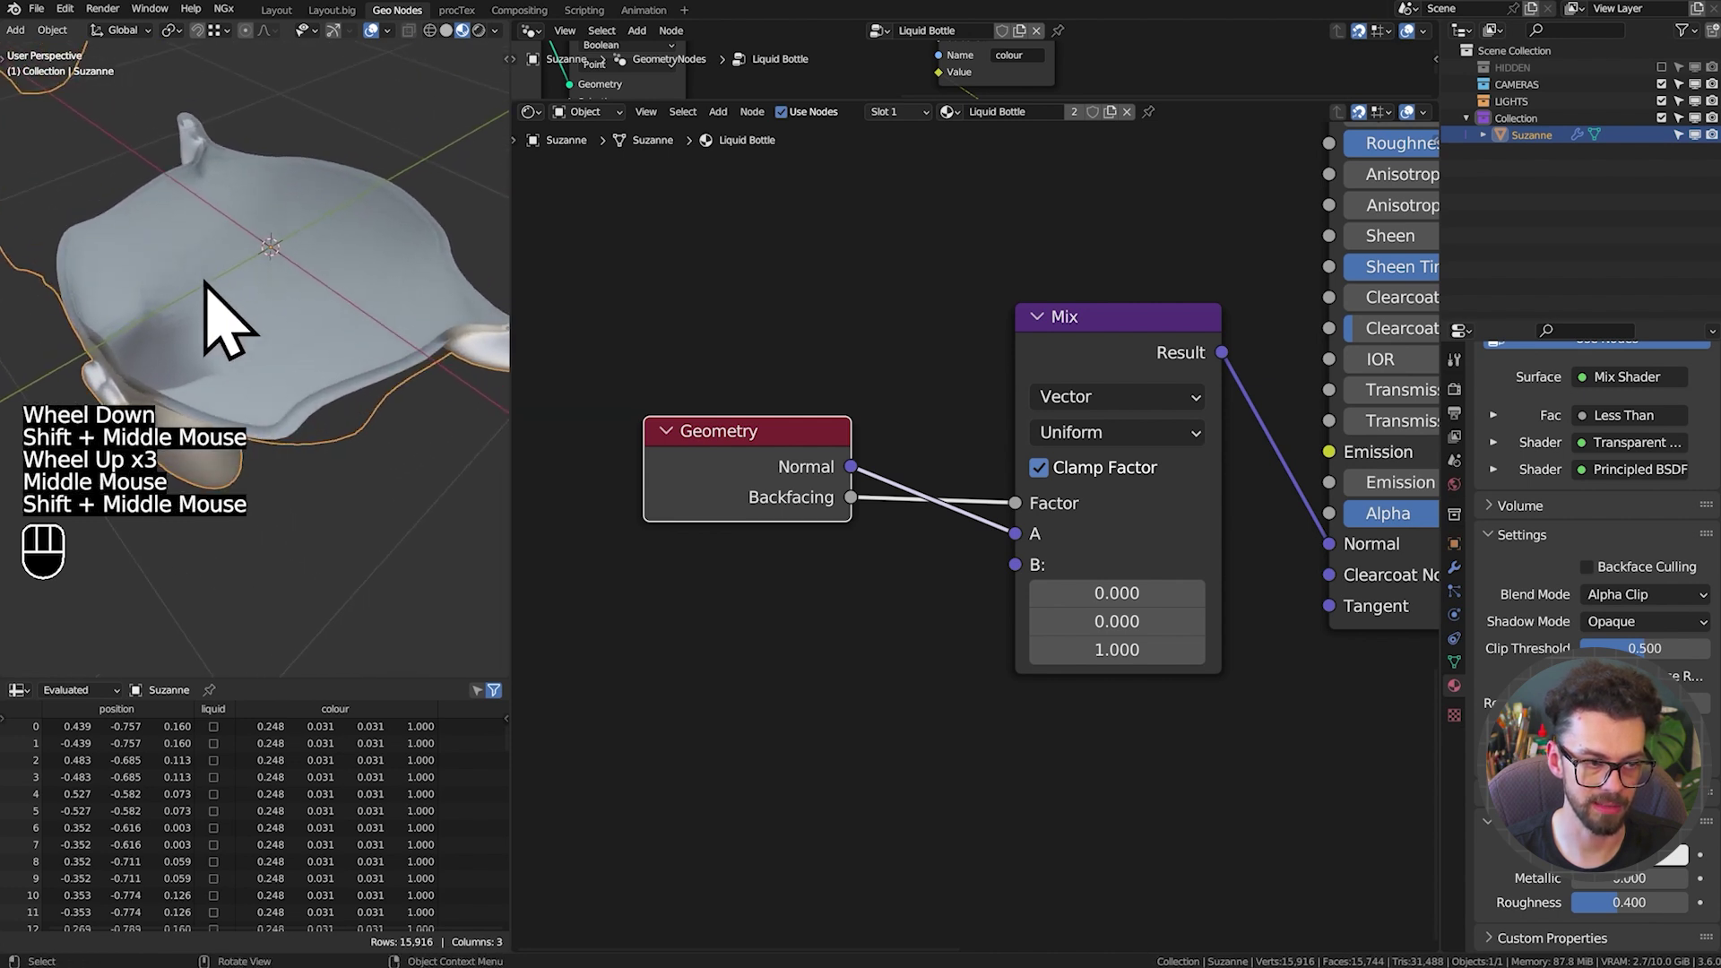
pyautogui.scroll(-3)
pyautogui.press('r')
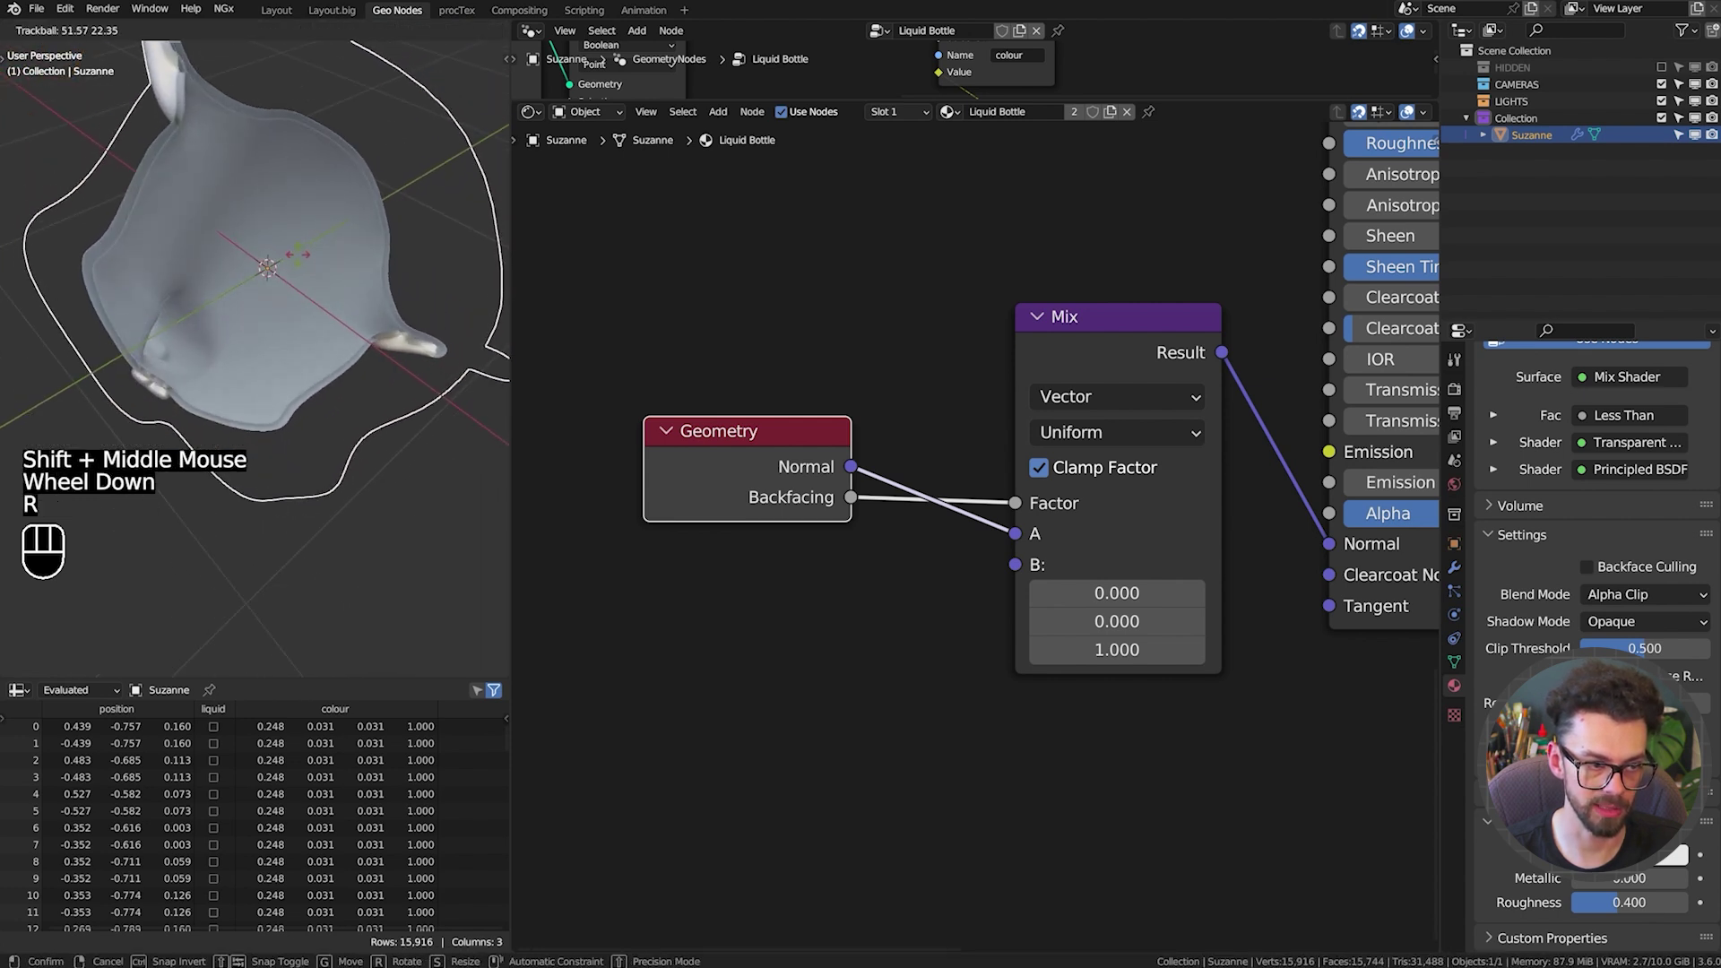
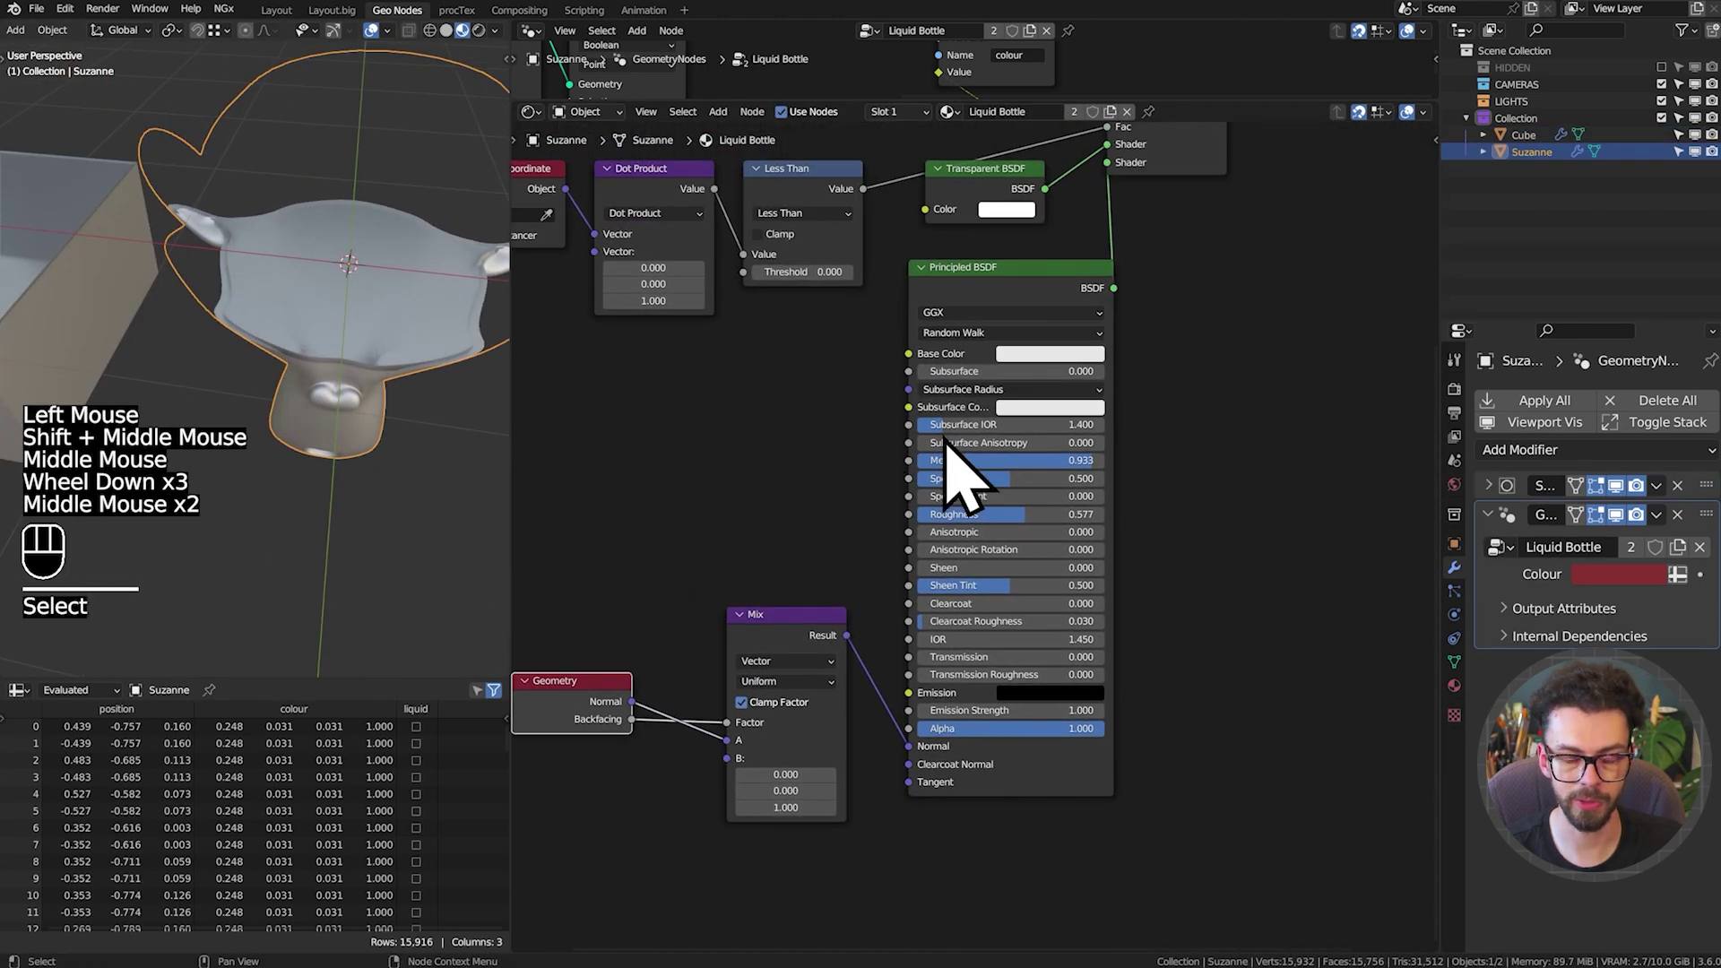
# Give the 3D view more room, fit all nodes in the node editor and reframe Suzanne
pyautogui.moveTo(555, 358); pyautogui.dragTo(776, 380)
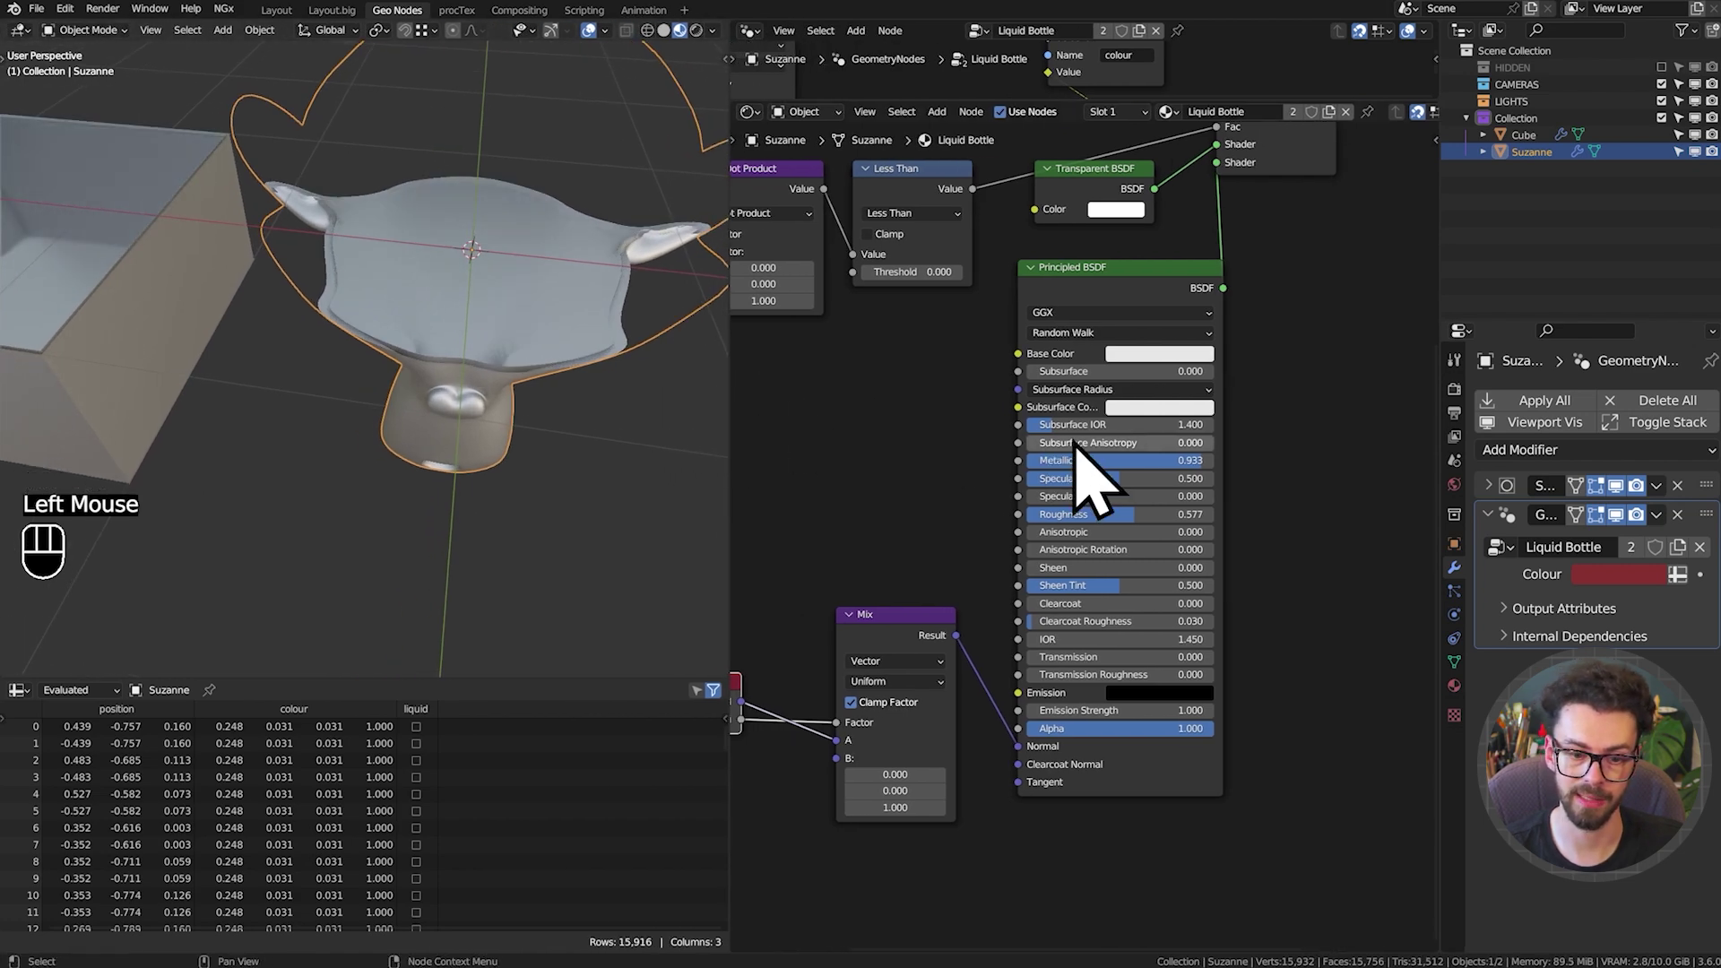
pyautogui.moveTo(922, 535); pyautogui.dragTo(1035, 481)
pyautogui.moveTo(875, 535); pyautogui.dragTo(995, 685)
pyautogui.press('g')
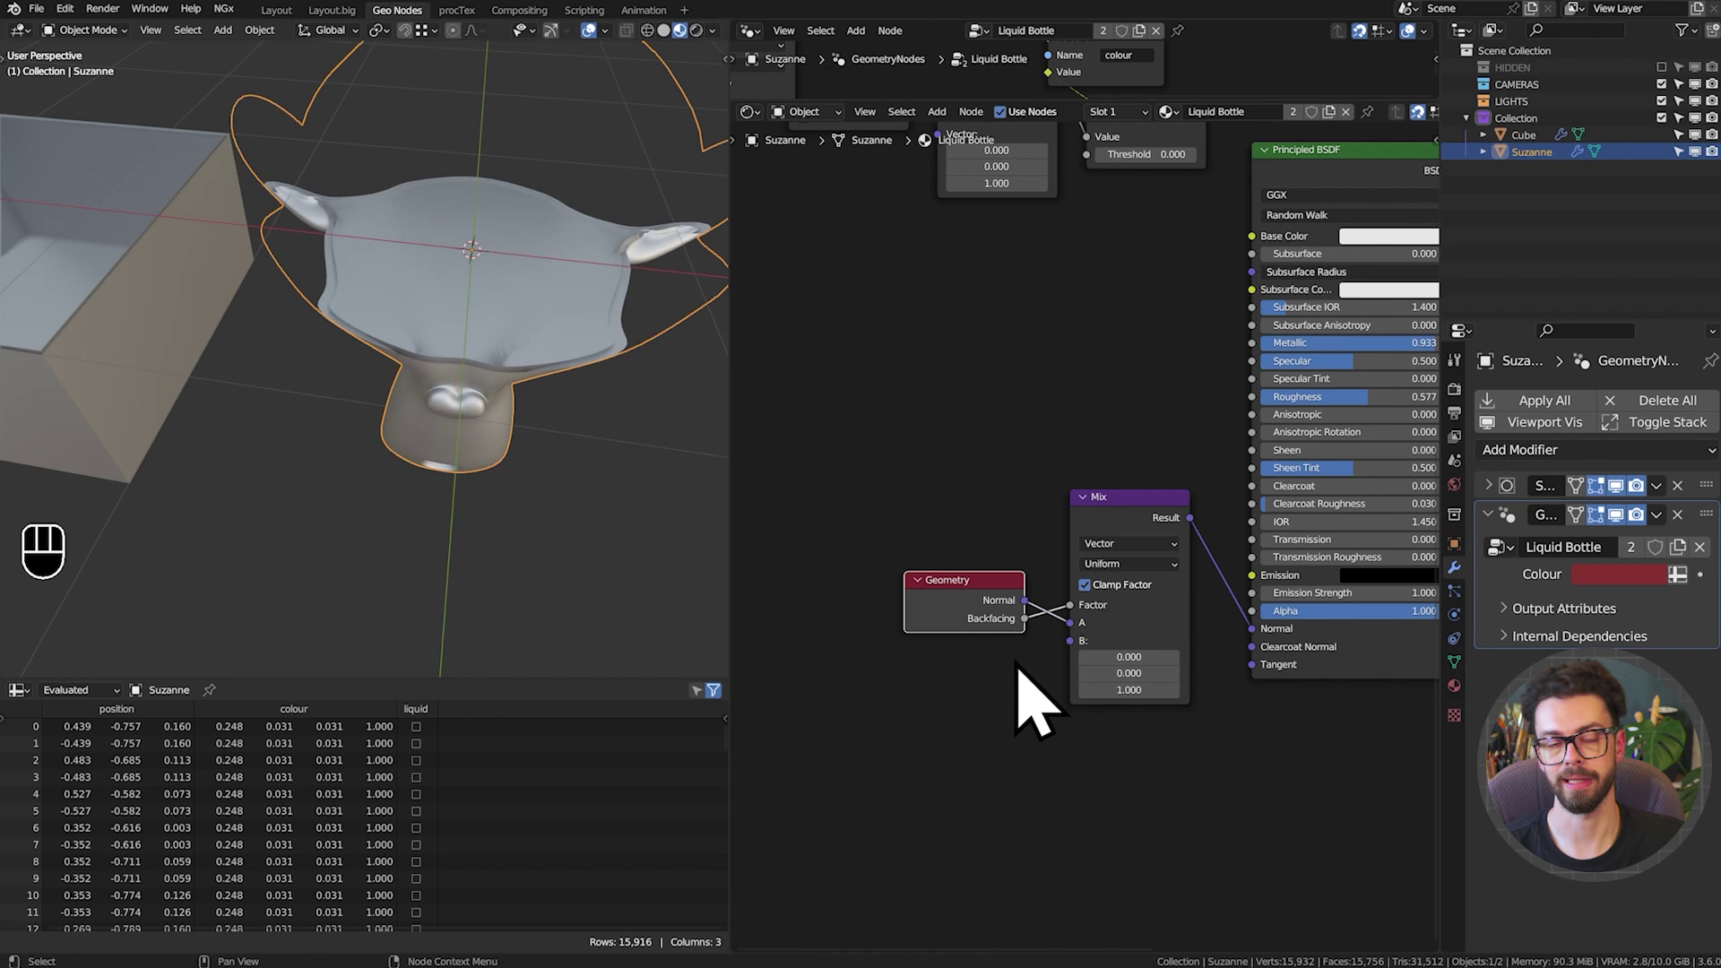
pyautogui.moveTo(528, 361); pyautogui.dragTo(541, 390)
pyautogui.moveTo(529, 344); pyautogui.dragTo(536, 432)
pyautogui.scroll(-3)
pyautogui.moveTo(526, 424); pyautogui.dragTo(523, 367)
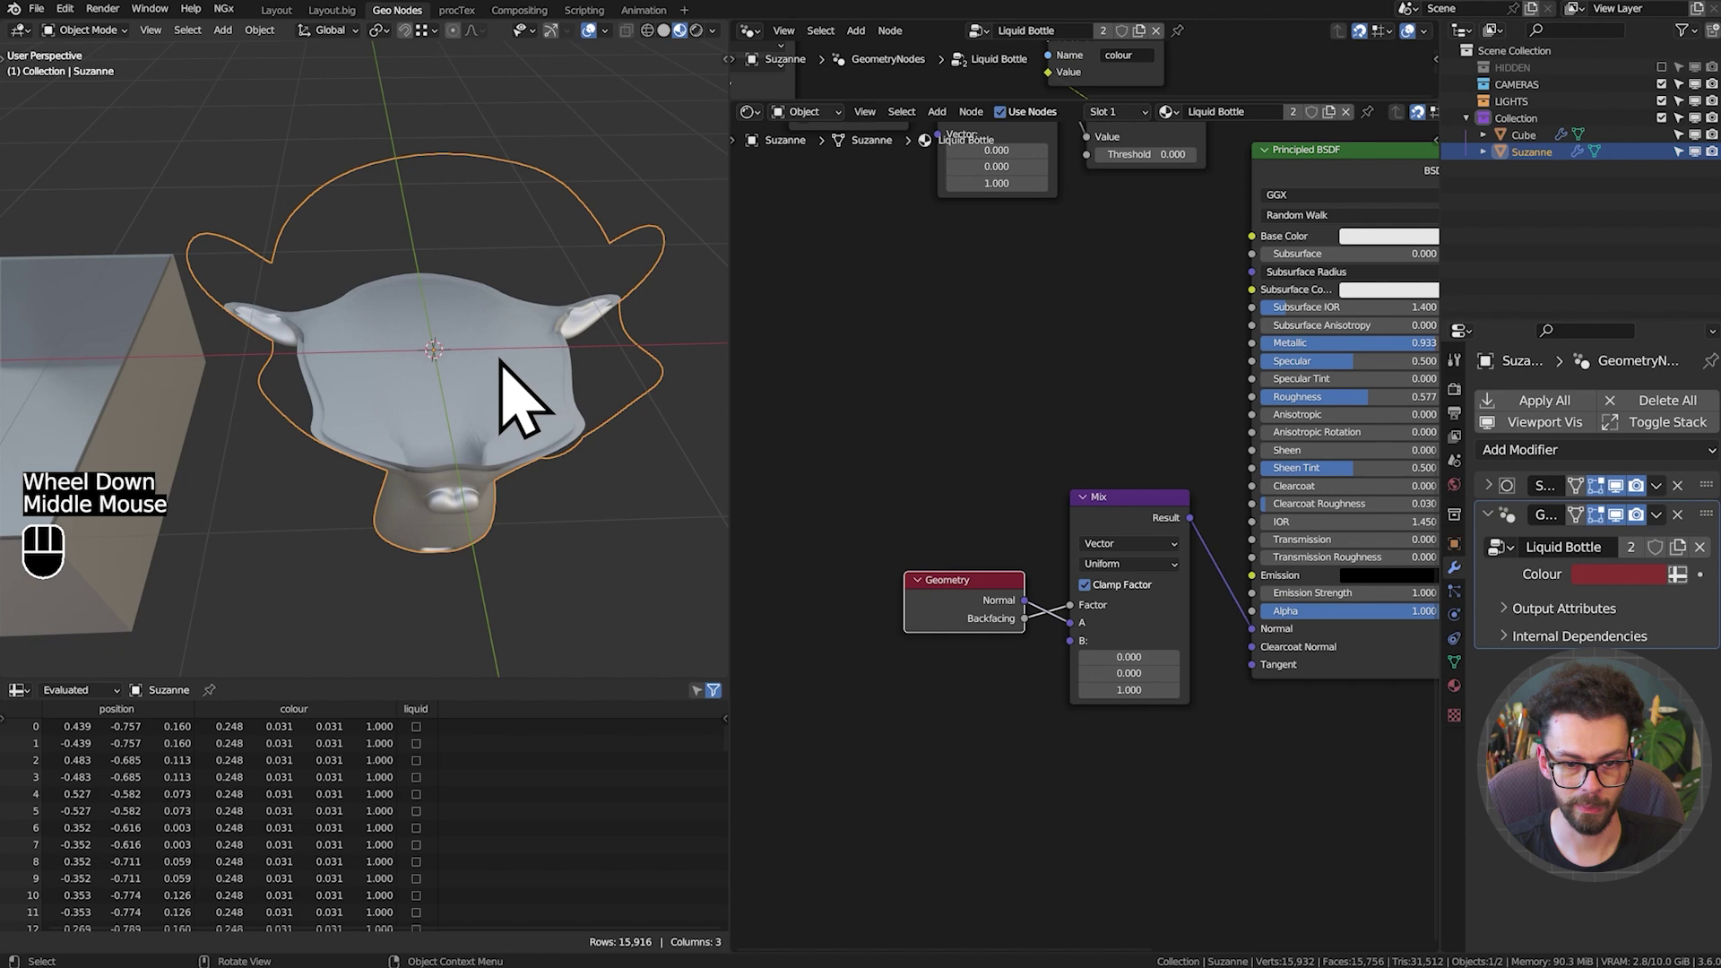
pyautogui.middleClick(1207, 389)
pyautogui.middleClick(1027, 437)
# Tidy the node layout and add a Vector Math node set to Dot Product after the Mix
pyautogui.click(1141, 361)
pyautogui.press('x')
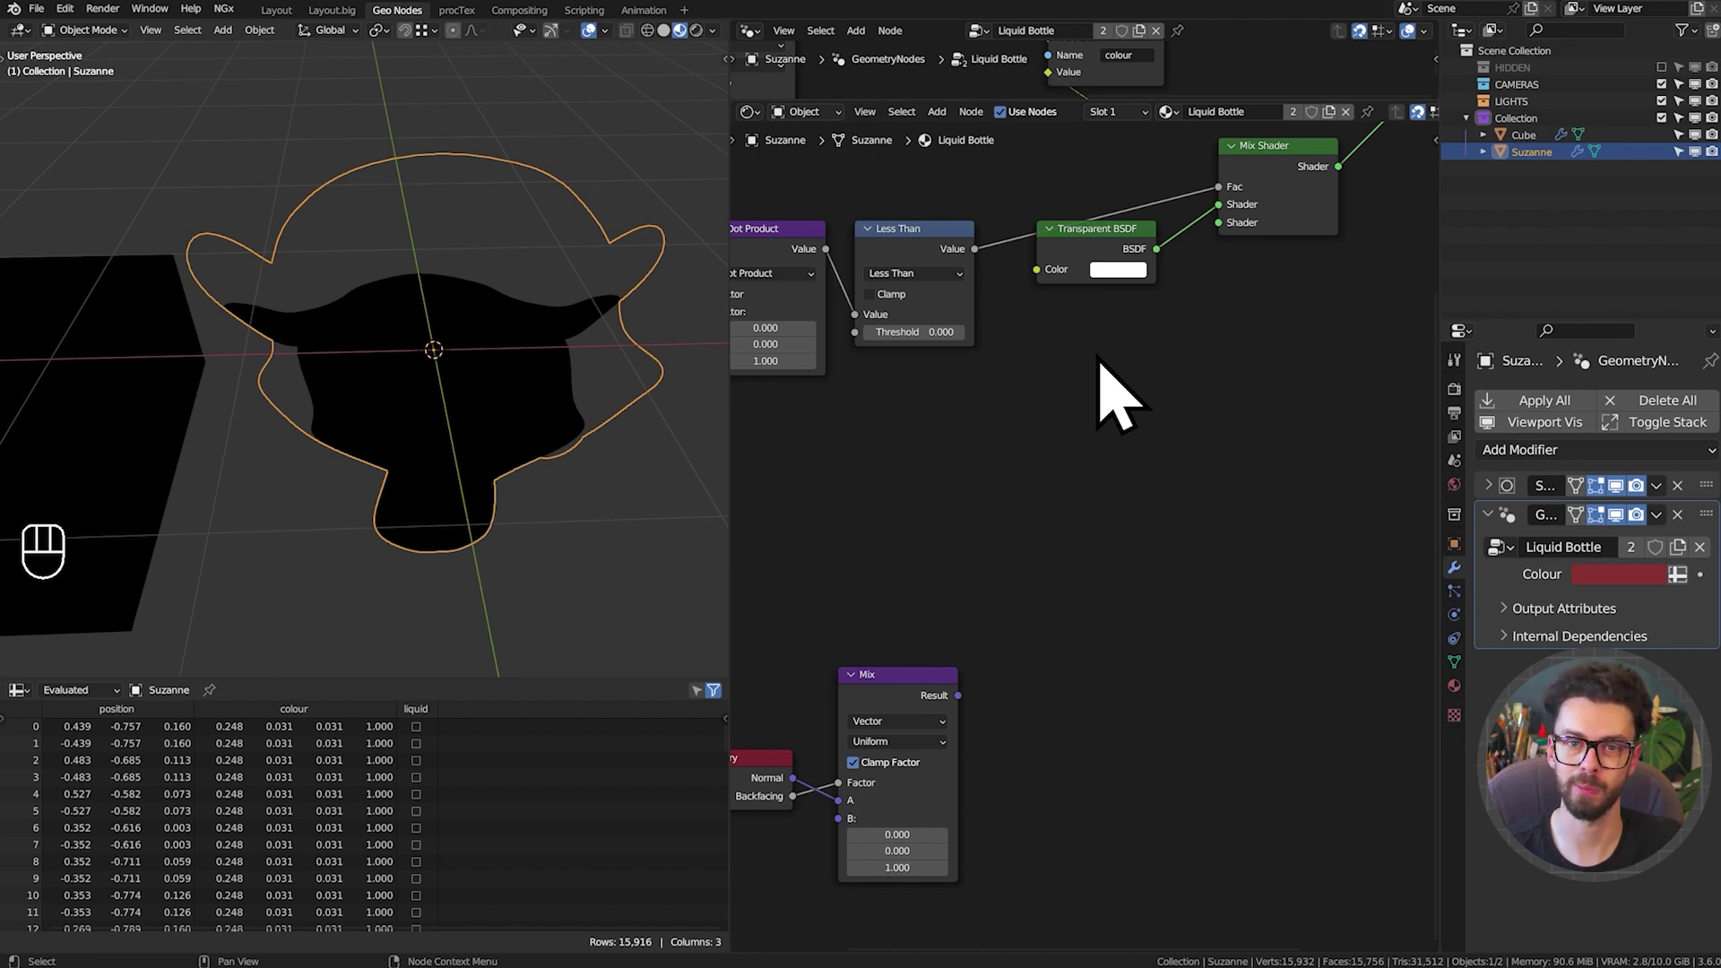
pyautogui.moveTo(1033, 627); pyautogui.dragTo(1158, 561)
pyautogui.middleClick(1157, 575)
pyautogui.moveTo(773, 416); pyautogui.dragTo(527, 472)
pyautogui.middleClick(762, 520)
pyautogui.click(831, 550)
pyautogui.press('g')
pyautogui.click(923, 523)
# Feed the vector Mix result into the Dot Product's first Vector and arrange the nodes
pyautogui.moveTo(308, 470); pyautogui.dragTo(246, 428)
pyautogui.scroll(-3)
pyautogui.moveTo(343, 424); pyautogui.dragTo(295, 367)
pyautogui.scroll(3)
pyautogui.moveTo(1030, 548); pyautogui.dragTo(976, 498)
pyautogui.moveTo(905, 472); pyautogui.dragTo(1050, 451)
pyautogui.middleClick(924, 581)
pyautogui.click(673, 557)
# Duplicate the Geometry node, connect its Incoming to the Dot Product's second Vector and preview the result
pyautogui.press('shift+d')
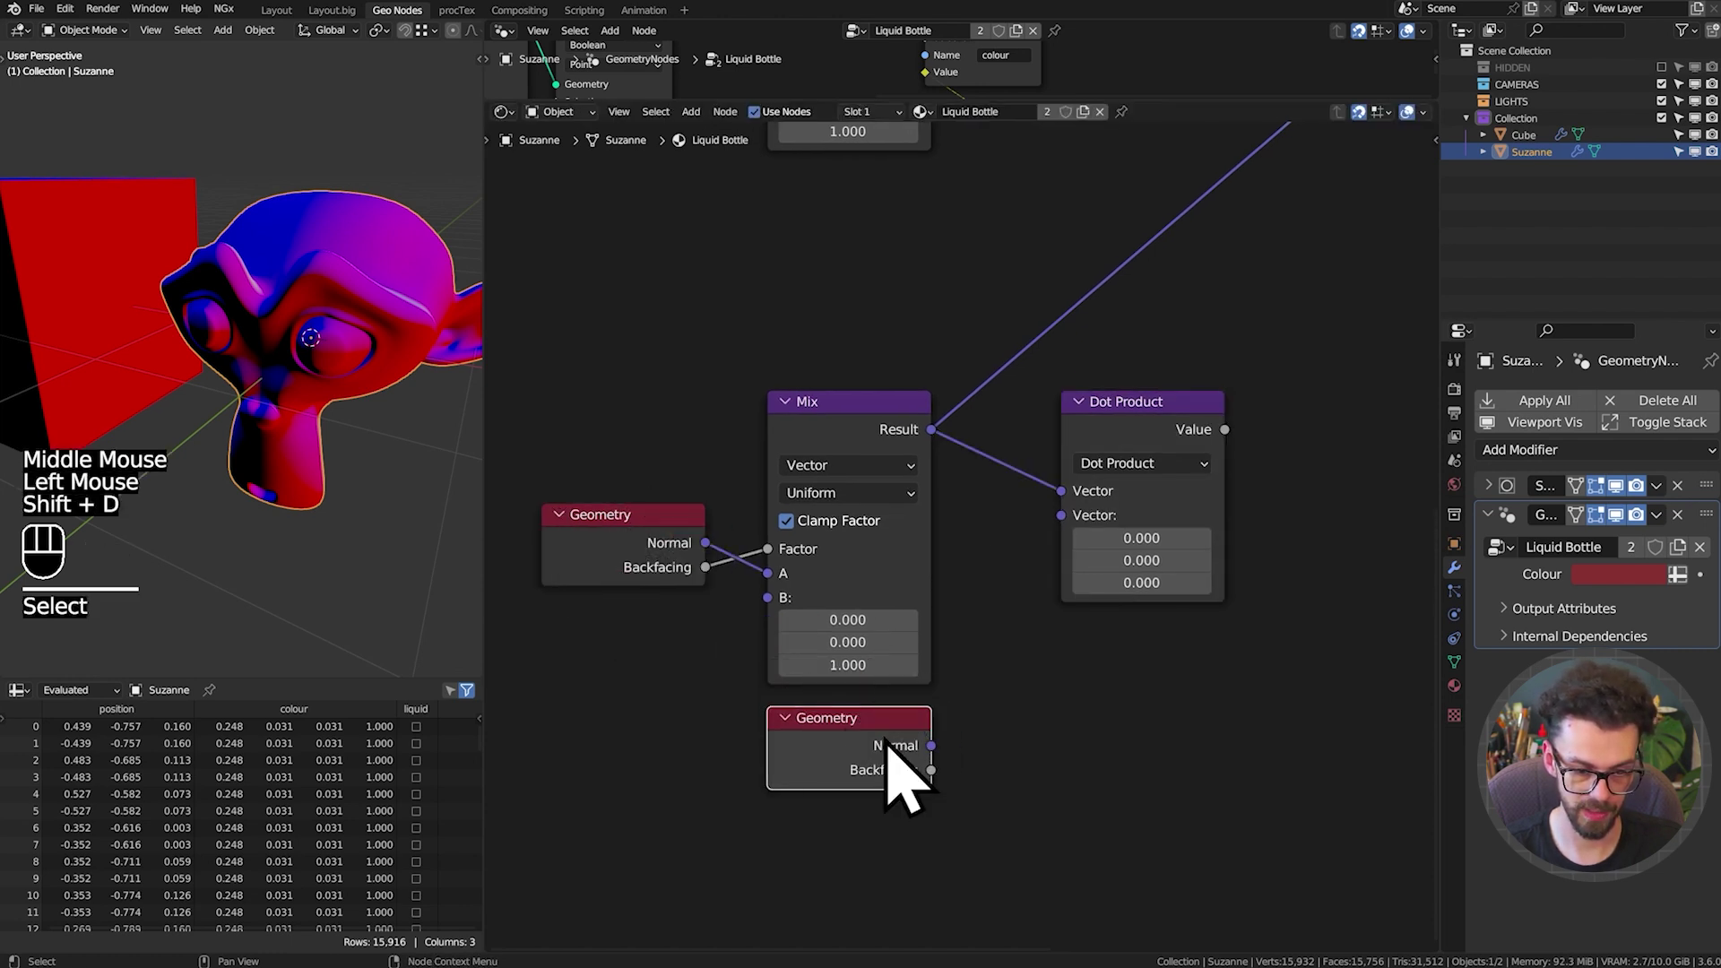
pyautogui.press('ctrl+h')
pyautogui.middleClick(1050, 786)
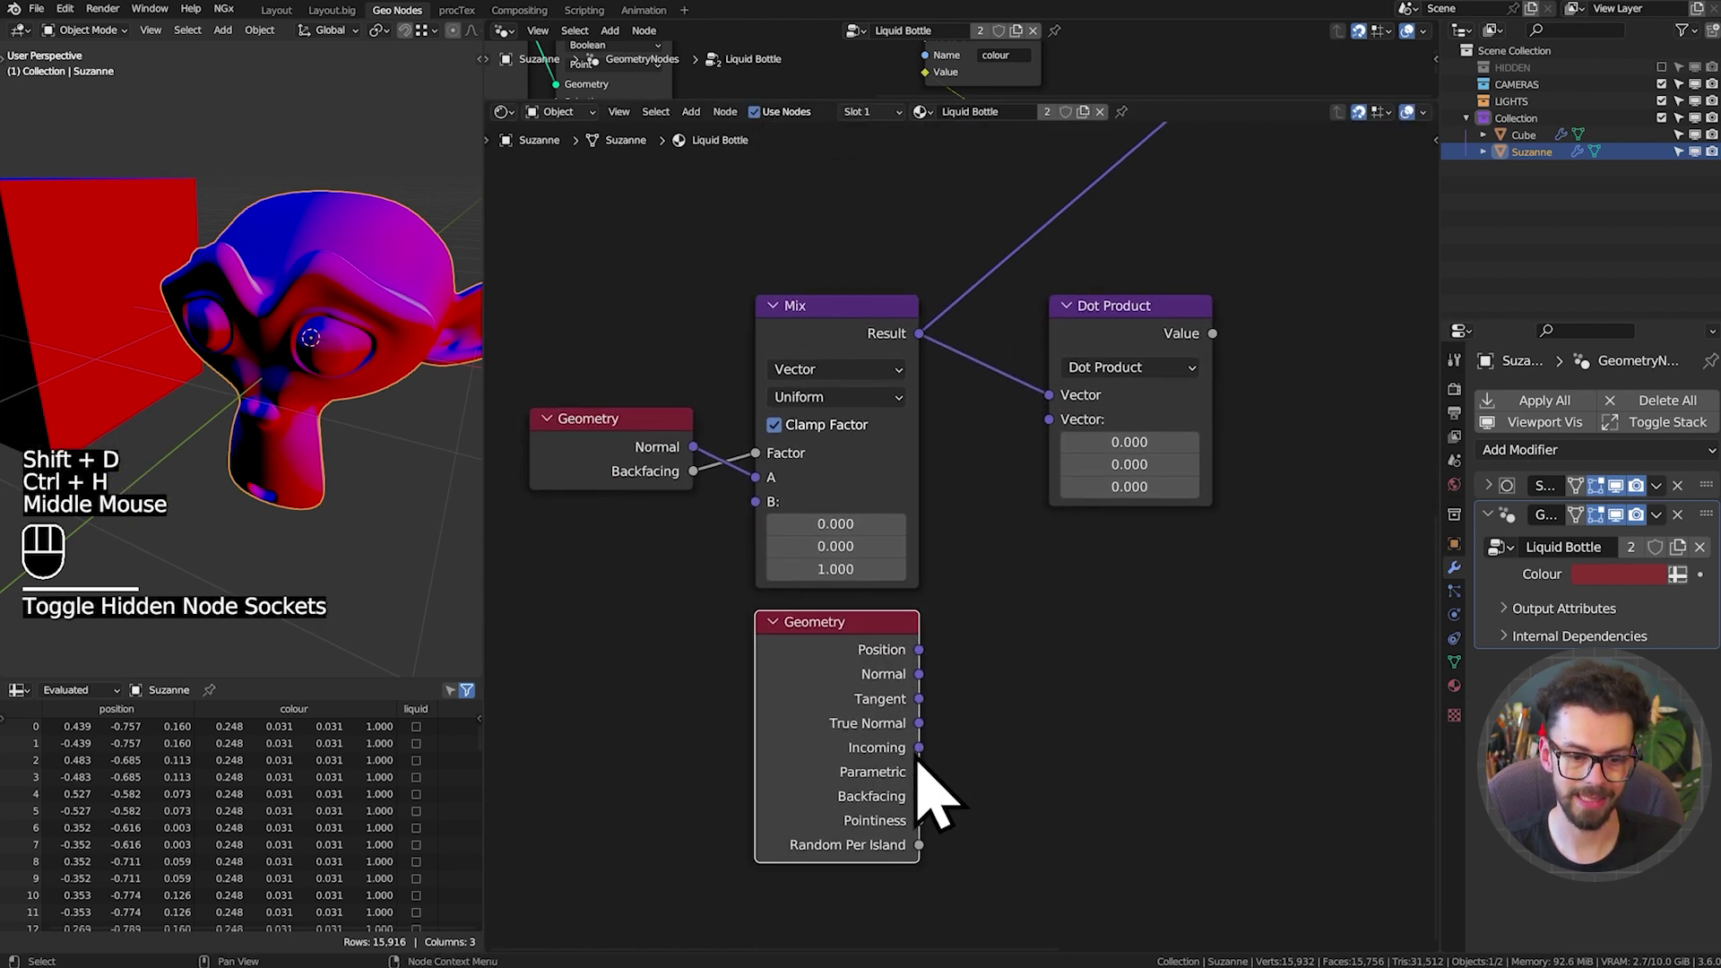
pyautogui.moveTo(935, 775); pyautogui.dragTo(1087, 443)
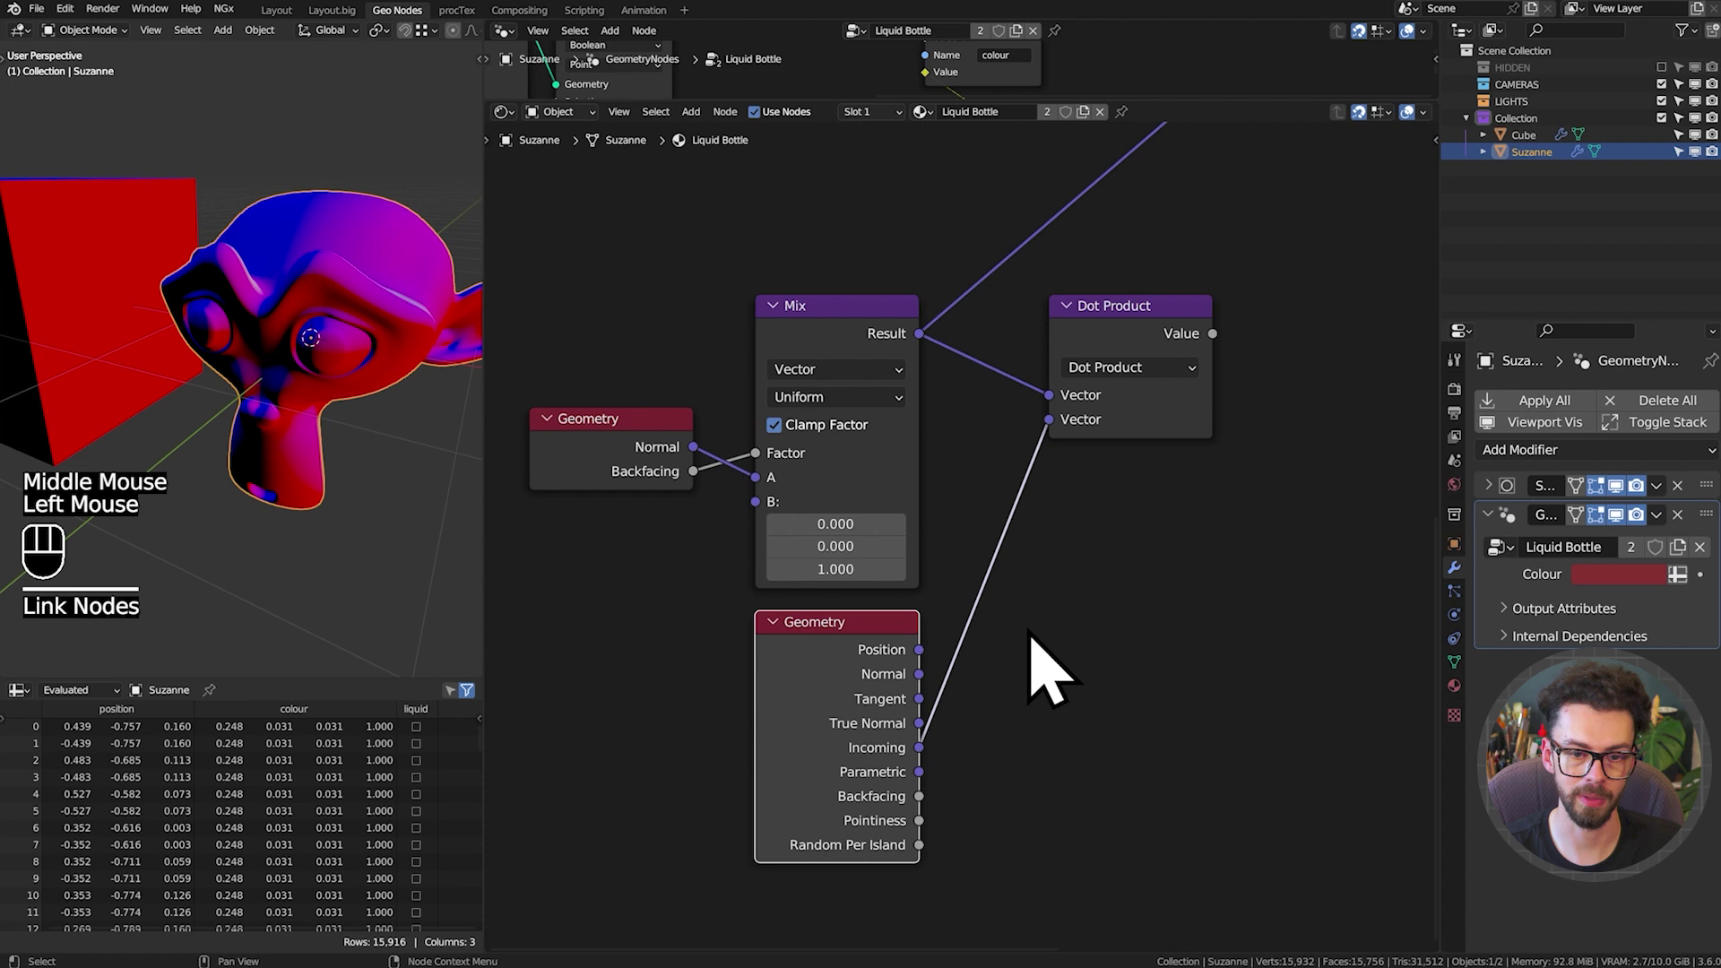
pyautogui.middleClick(1212, 314)
pyautogui.click(899, 798)
pyautogui.click(899, 798)
pyautogui.doubleClick(900, 798)
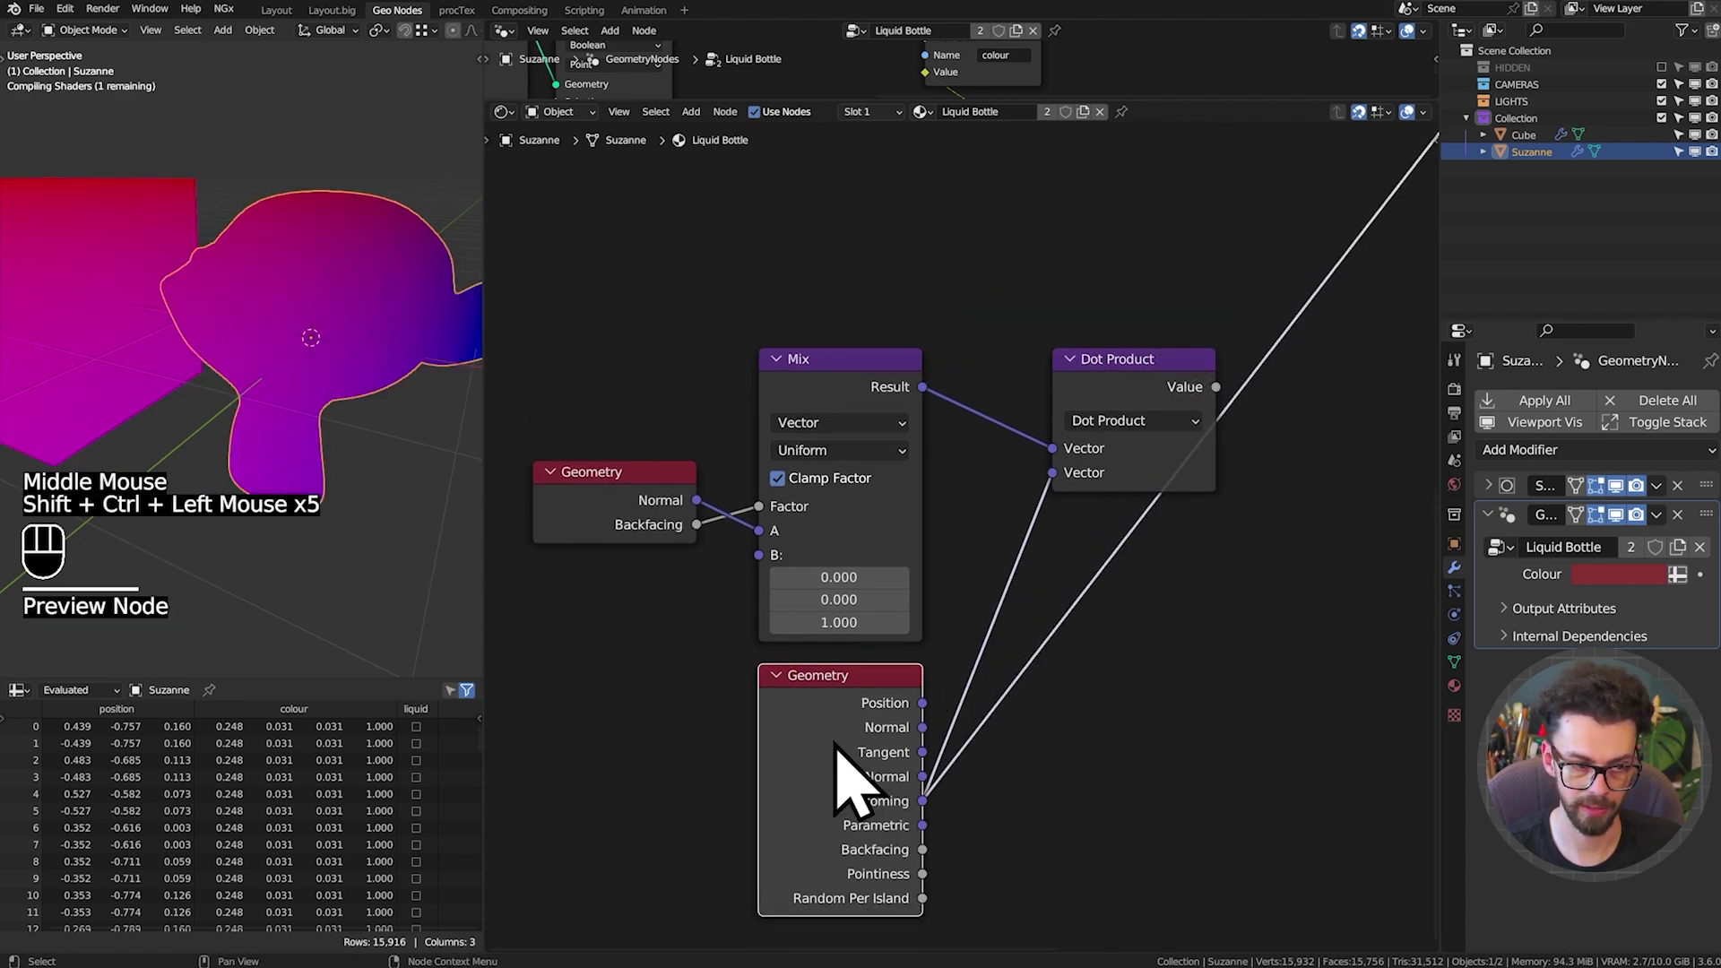
# Orbit around Suzanne from many angles to inspect the dot-product facing preview
pyautogui.moveTo(243, 406); pyautogui.dragTo(293, 381)
pyautogui.middleClick(206, 361)
pyautogui.middleClick(288, 339)
pyautogui.middleClick(303, 345)
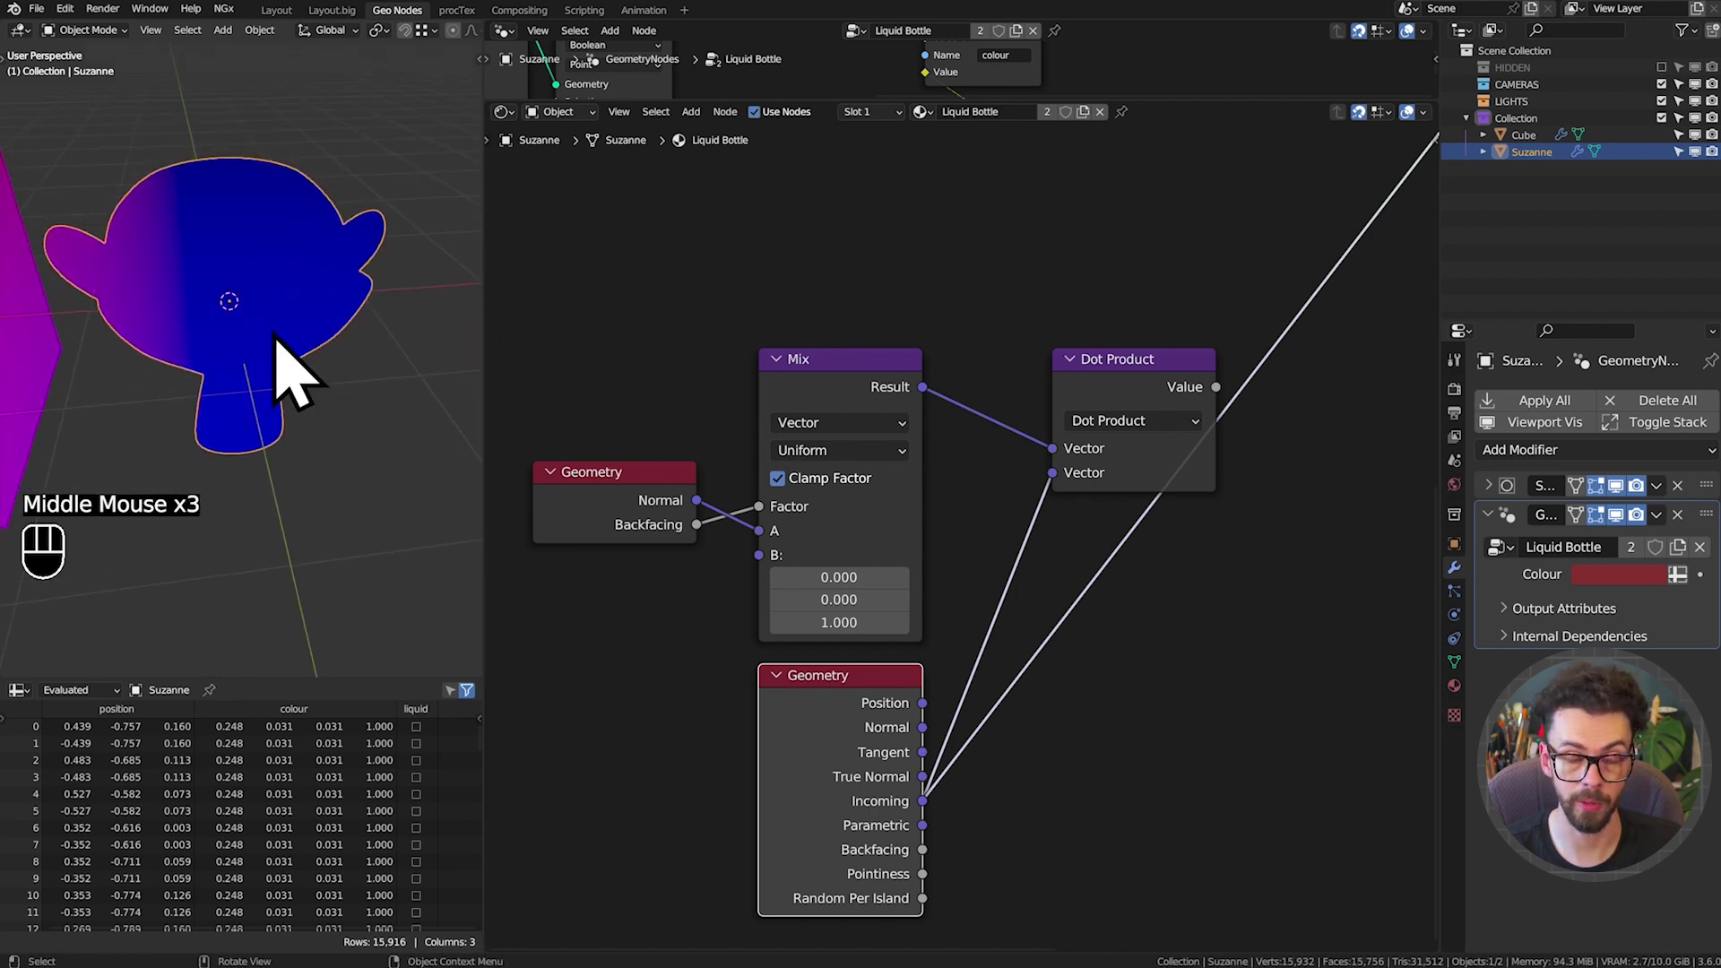
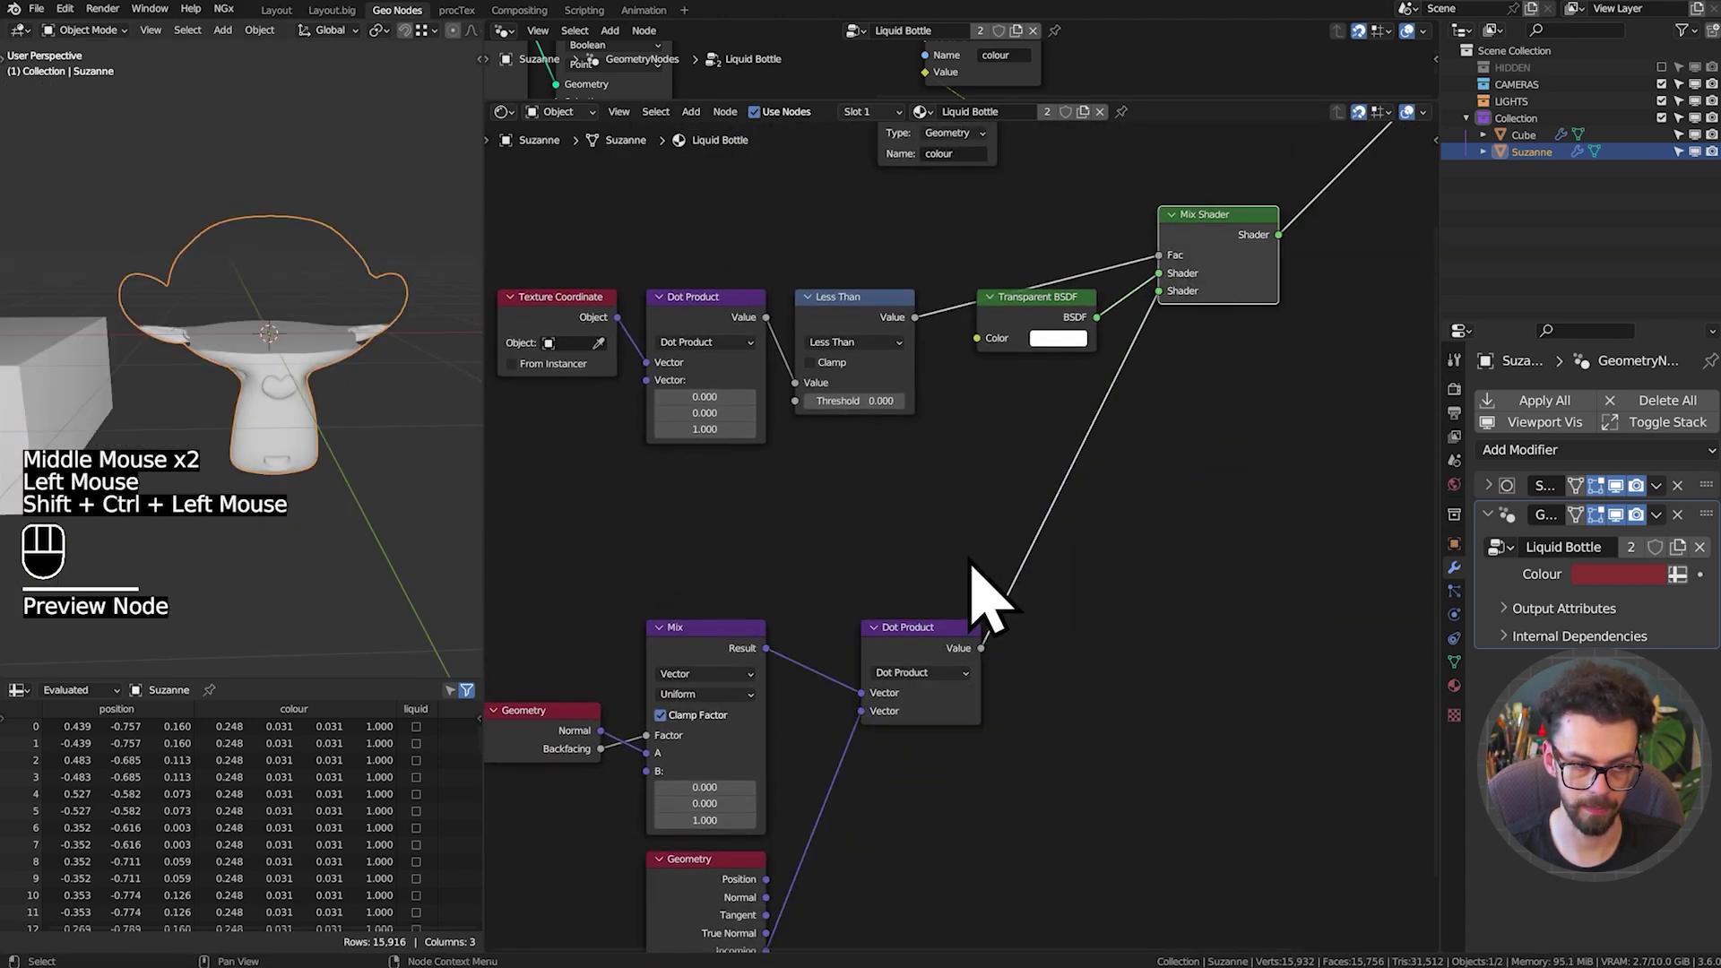
pyautogui.moveTo(301, 390); pyautogui.dragTo(407, 497)
pyautogui.moveTo(391, 448); pyautogui.dragTo(340, 307)
pyautogui.scroll(3)
pyautogui.scroll(3)
pyautogui.moveTo(266, 336); pyautogui.dragTo(355, 307)
pyautogui.scroll(-3)
pyautogui.moveTo(231, 417); pyautogui.dragTo(306, 402)
pyautogui.moveTo(198, 381); pyautogui.dragTo(455, 251)
pyautogui.middleClick(239, 346)
pyautogui.moveTo(396, 289); pyautogui.dragTo(258, 362)
pyautogui.moveTo(335, 343); pyautogui.dragTo(250, 359)
pyautogui.moveTo(356, 309); pyautogui.dragTo(335, 292)
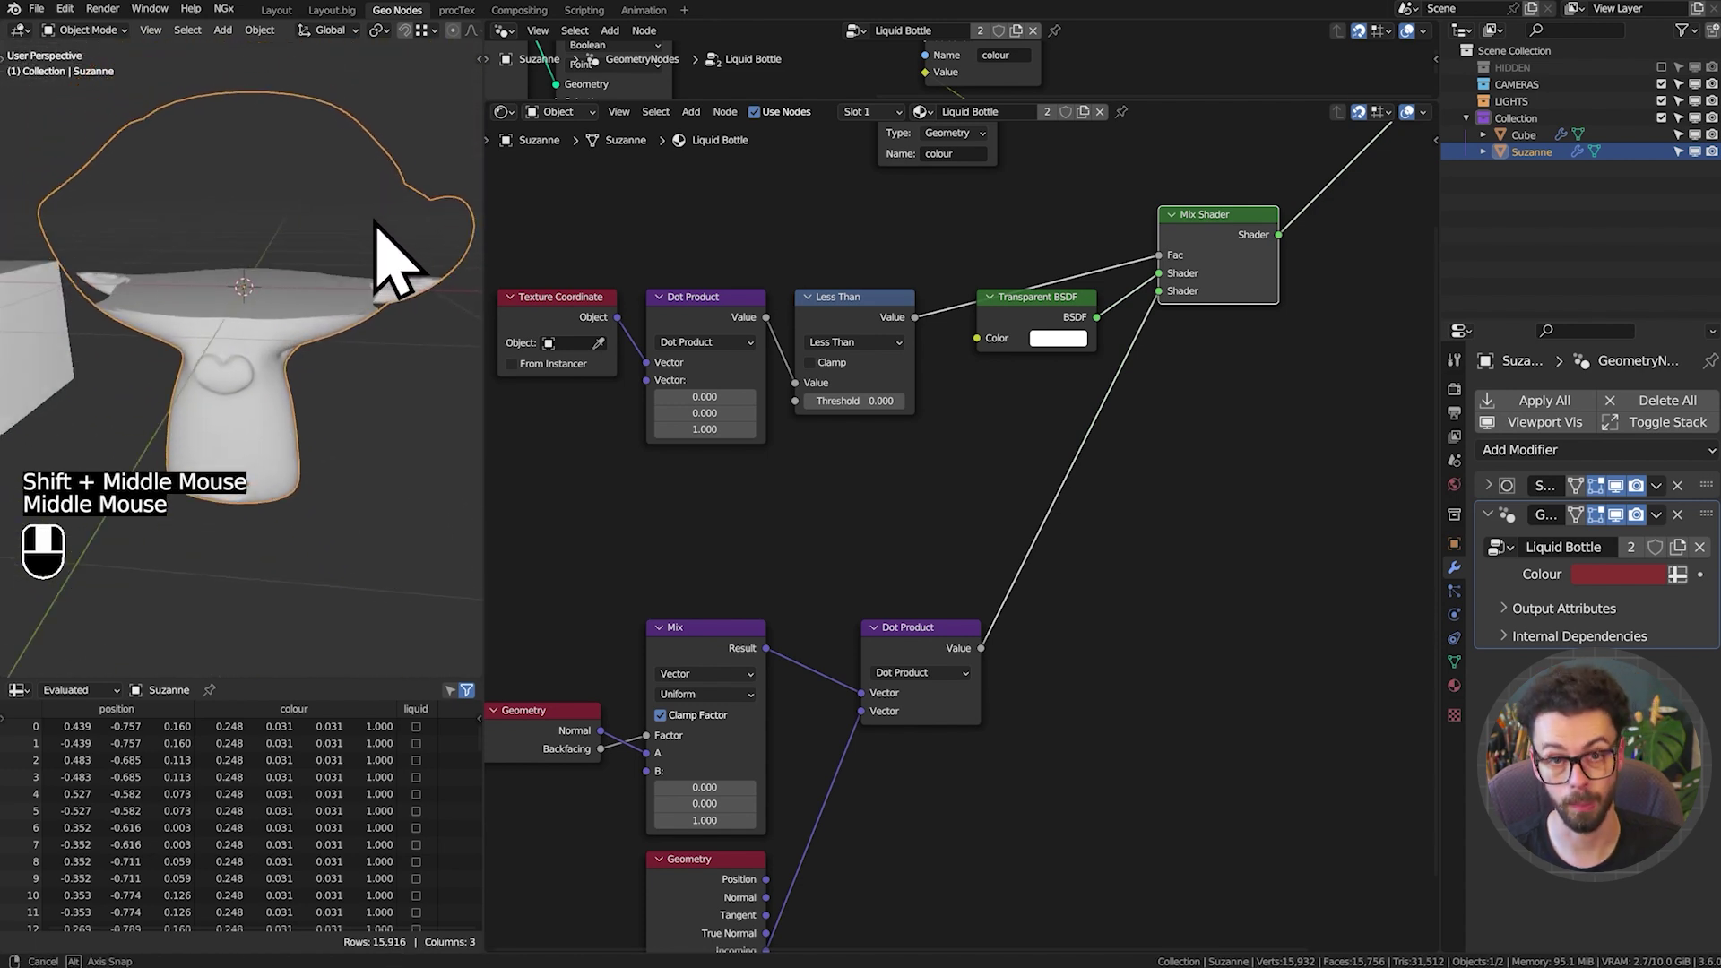
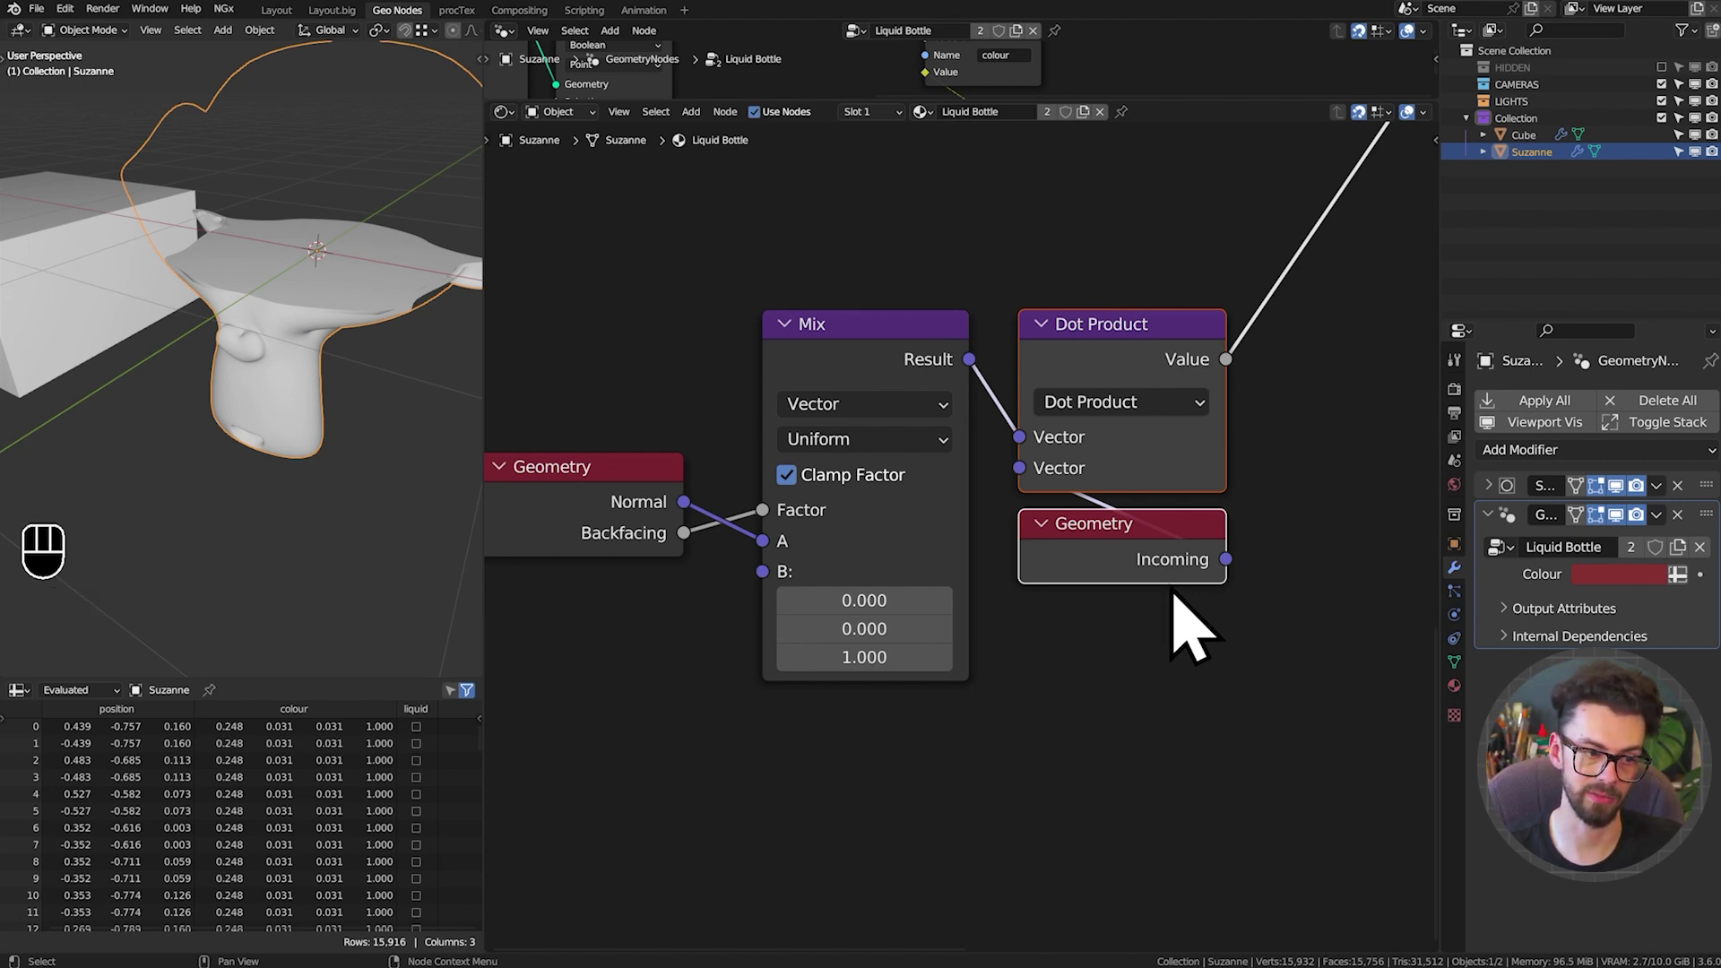
pyautogui.scroll(-3)
pyautogui.moveTo(311, 393); pyautogui.dragTo(327, 343)
pyautogui.scroll(3)
pyautogui.moveTo(332, 389); pyautogui.dragTo(271, 394)
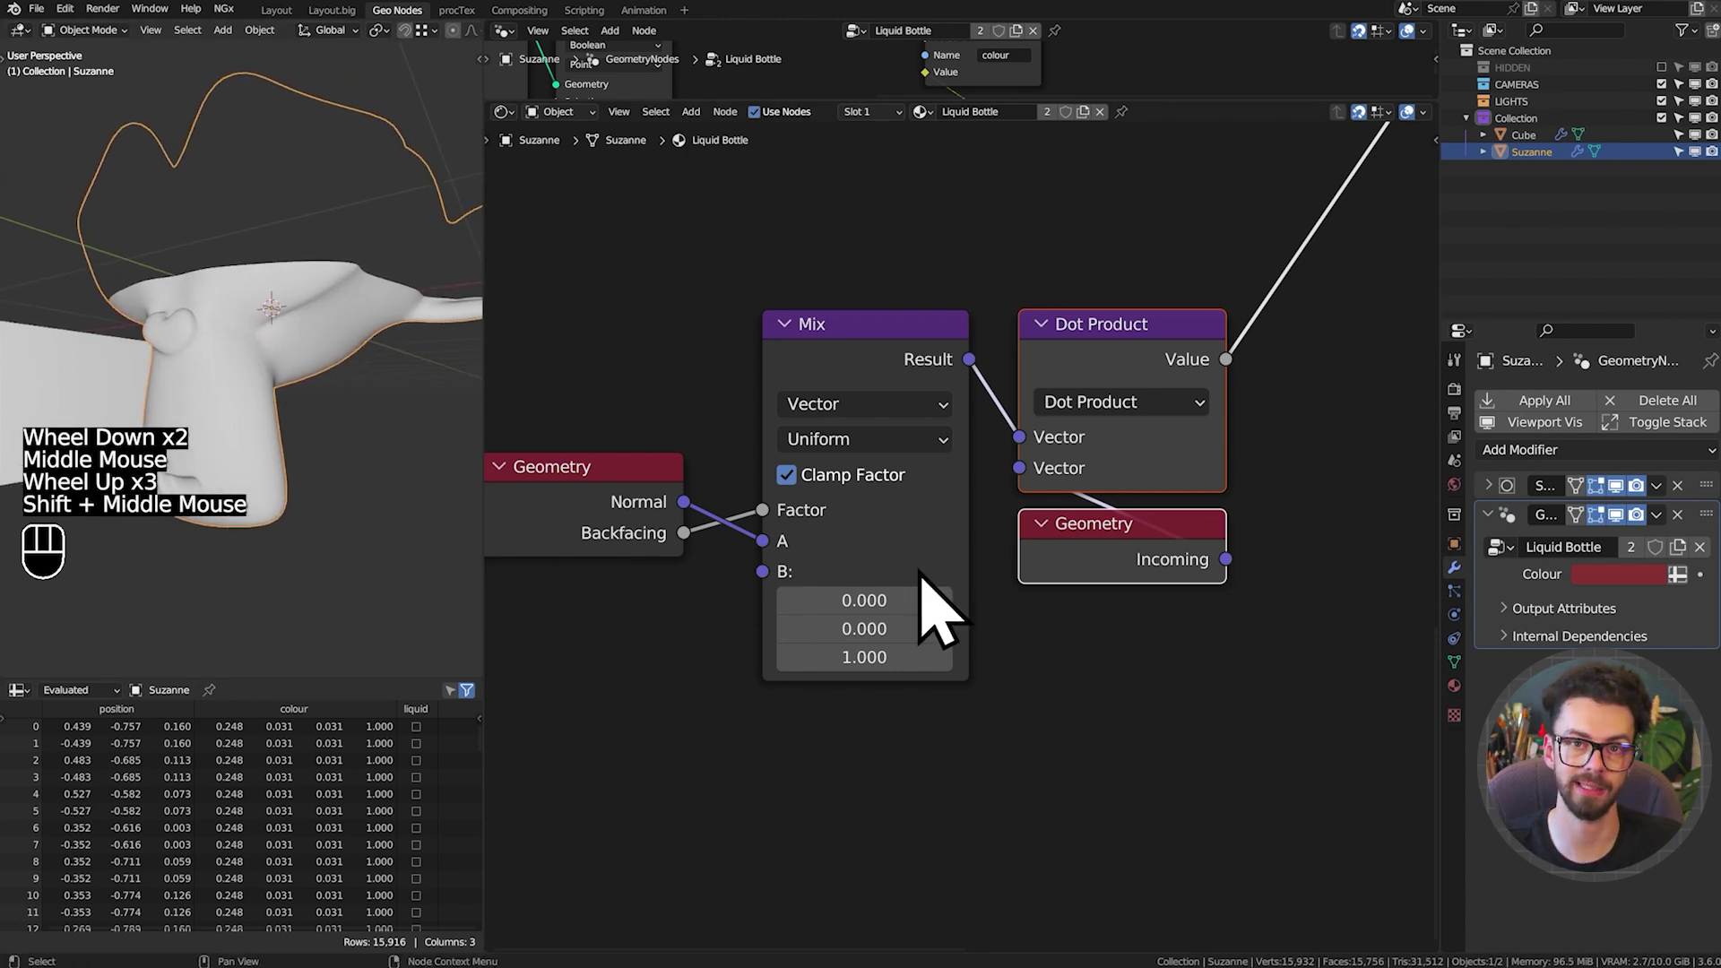
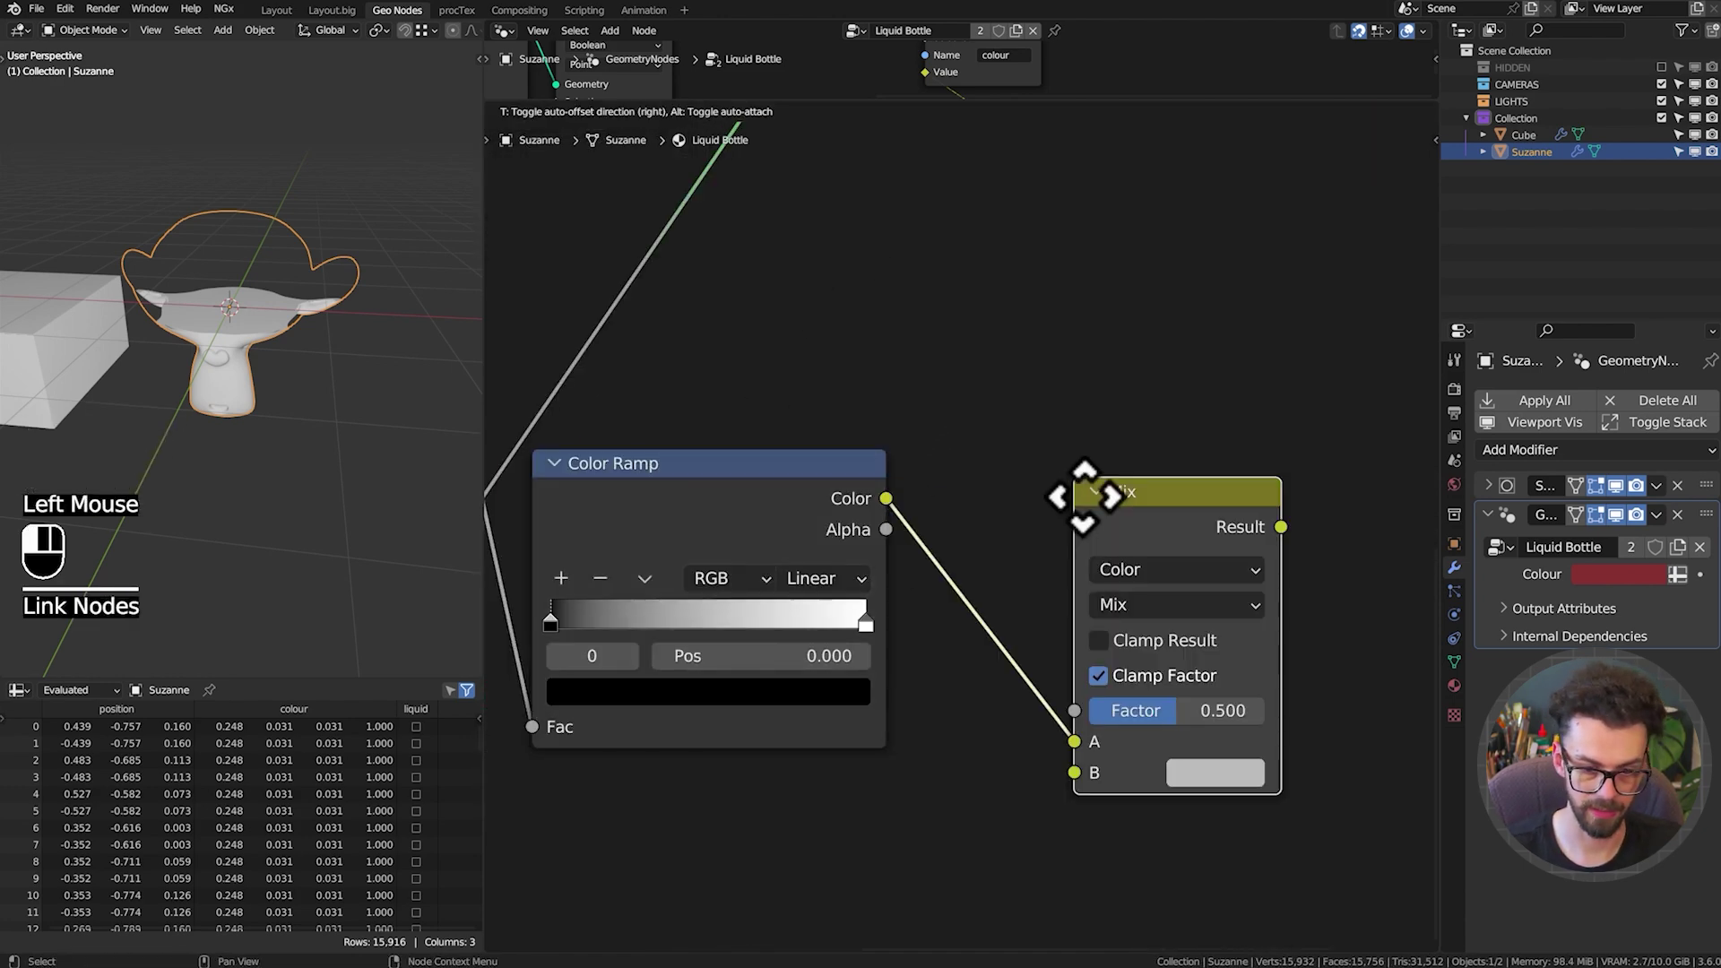
# Add a Multiply MixRGB after the Color Ramp and an Attribute node reading 'colour' for its B input
pyautogui.scroll(-3)
pyautogui.moveTo(1086, 587); pyautogui.dragTo(1149, 498)
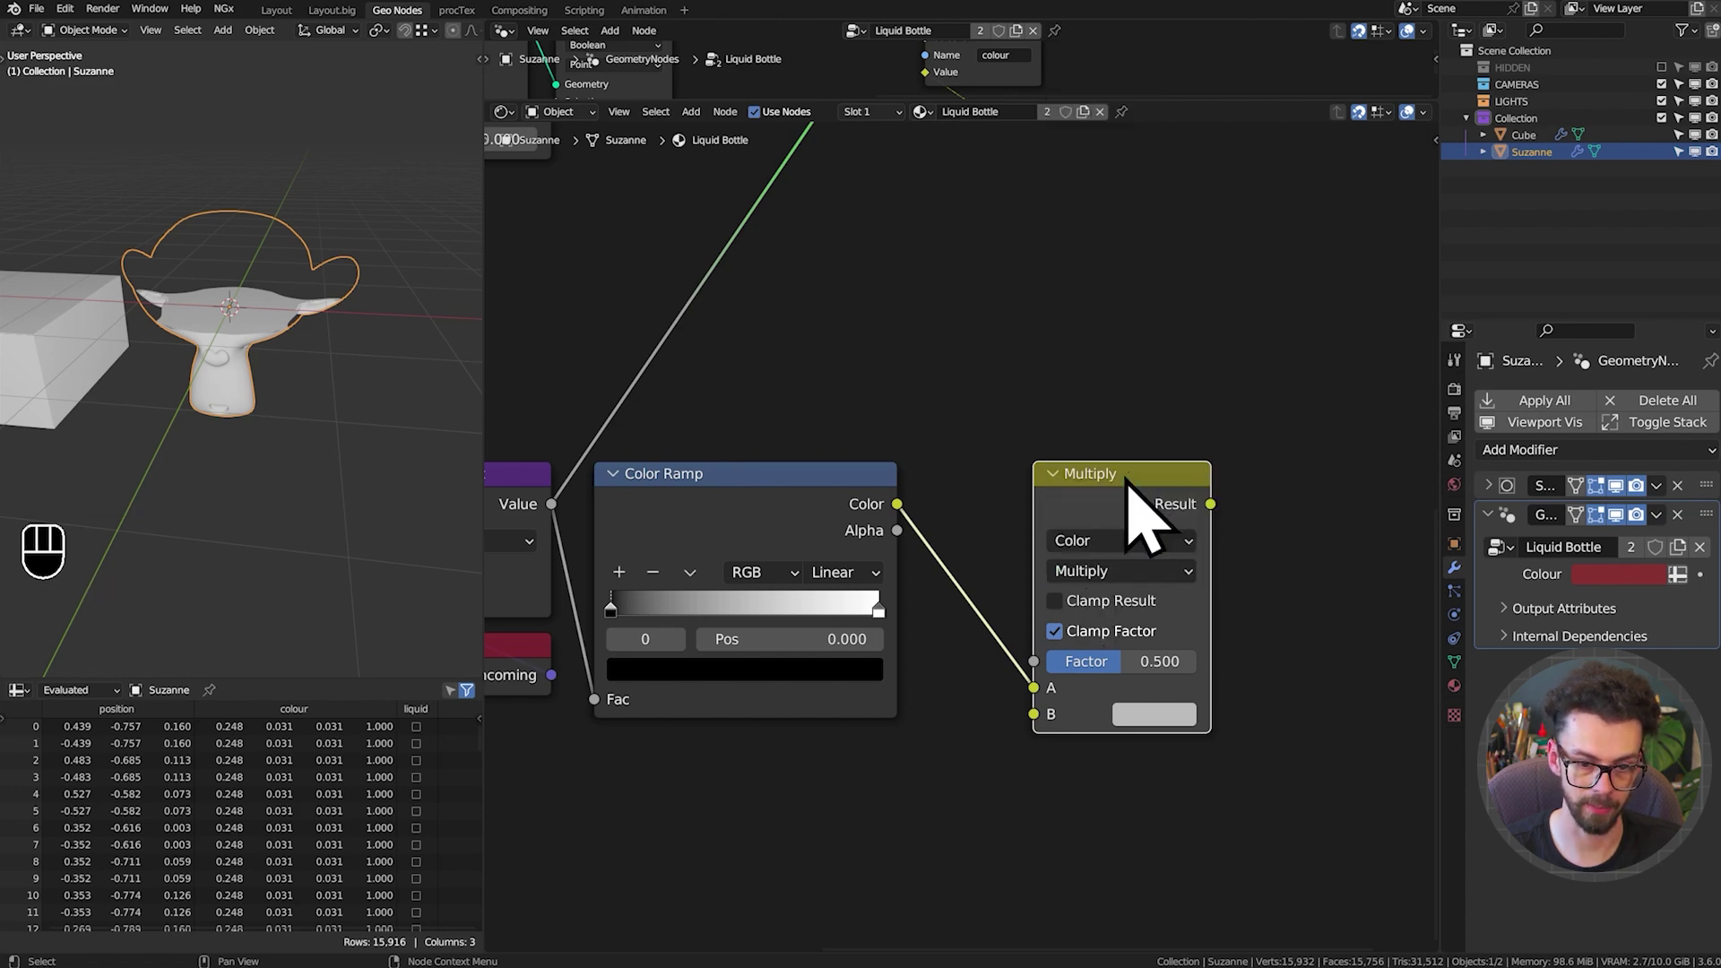
pyautogui.middleClick(885, 391)
pyautogui.scroll(-3)
pyautogui.middleClick(993, 517)
pyautogui.click(954, 288)
pyautogui.middleClick(1070, 488)
pyautogui.press('g')
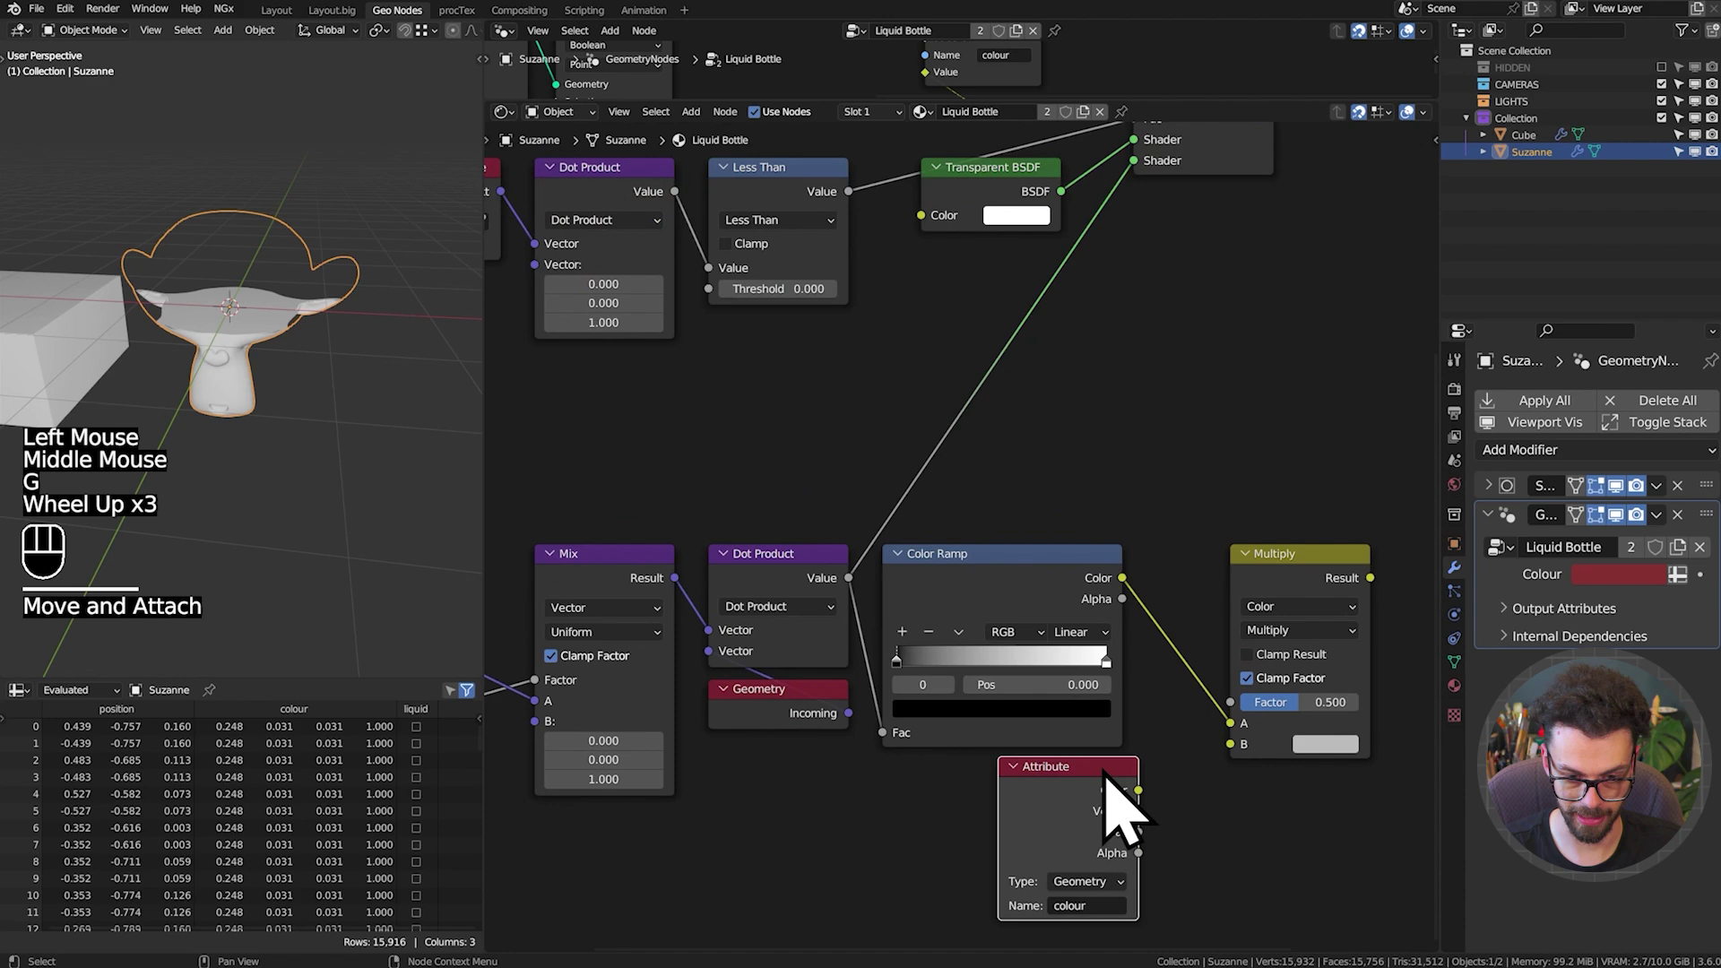
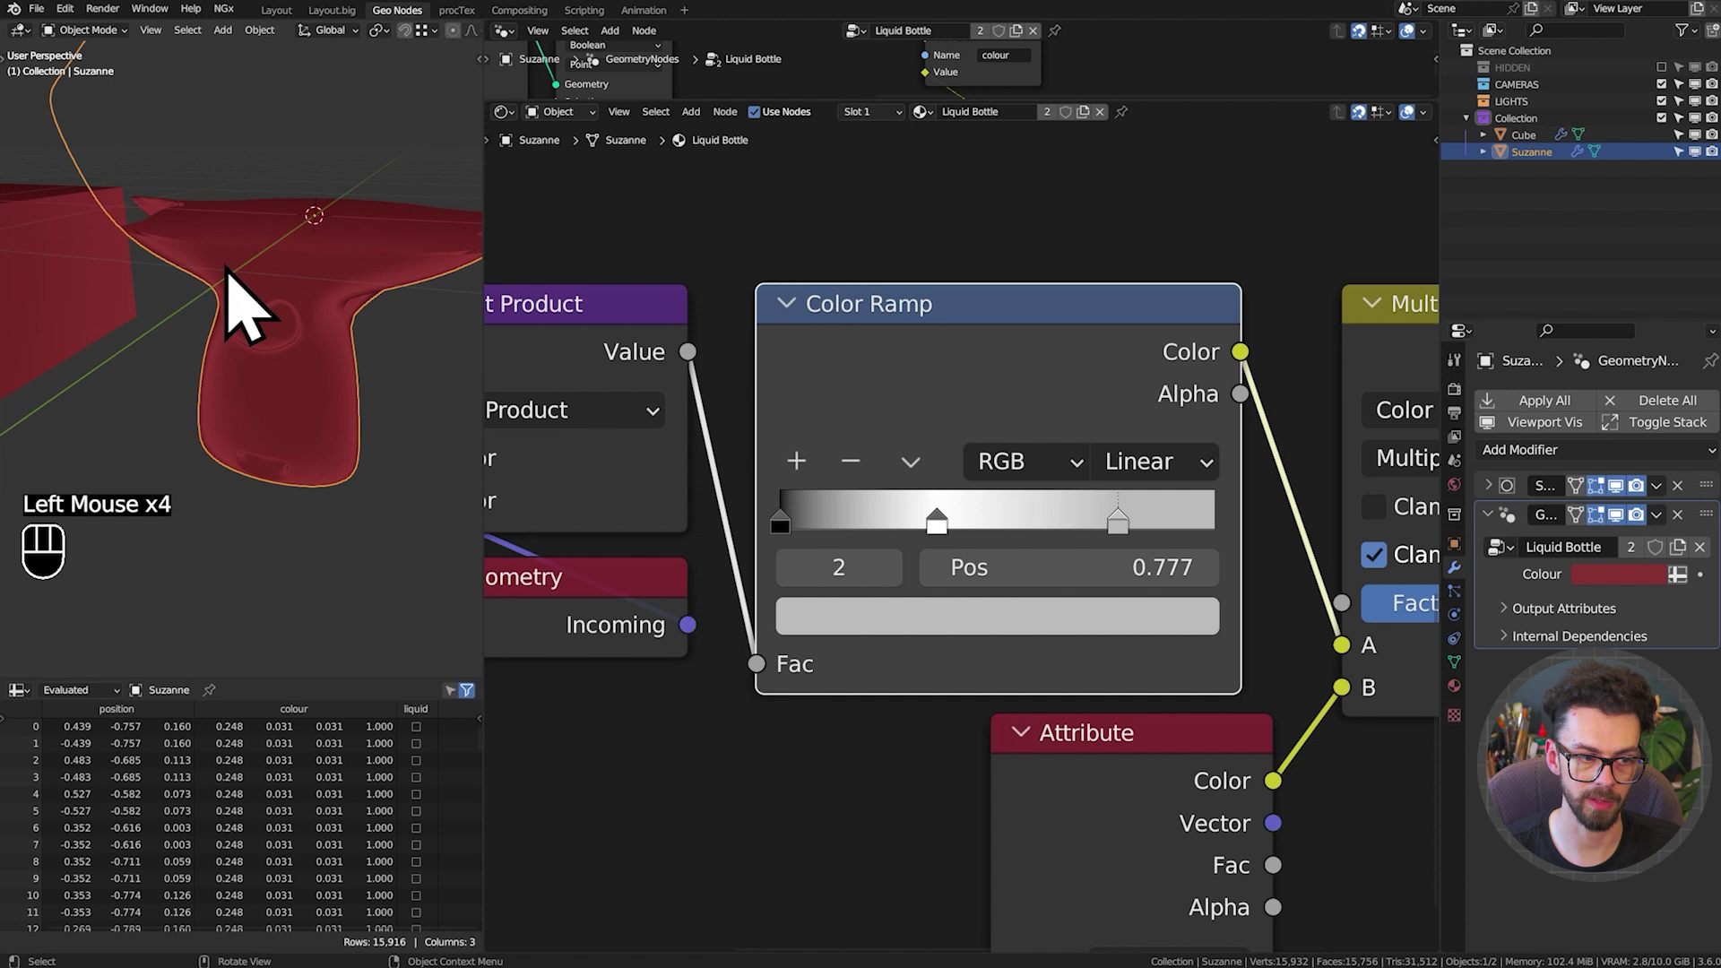
# Reposition the Color Ramp stops and give them grey brightness values
pyautogui.moveTo(1171, 486); pyautogui.dragTo(1218, 659)
pyautogui.middleClick(255, 336)
pyautogui.moveTo(788, 541); pyautogui.dragTo(874, 544)
pyautogui.click(895, 653)
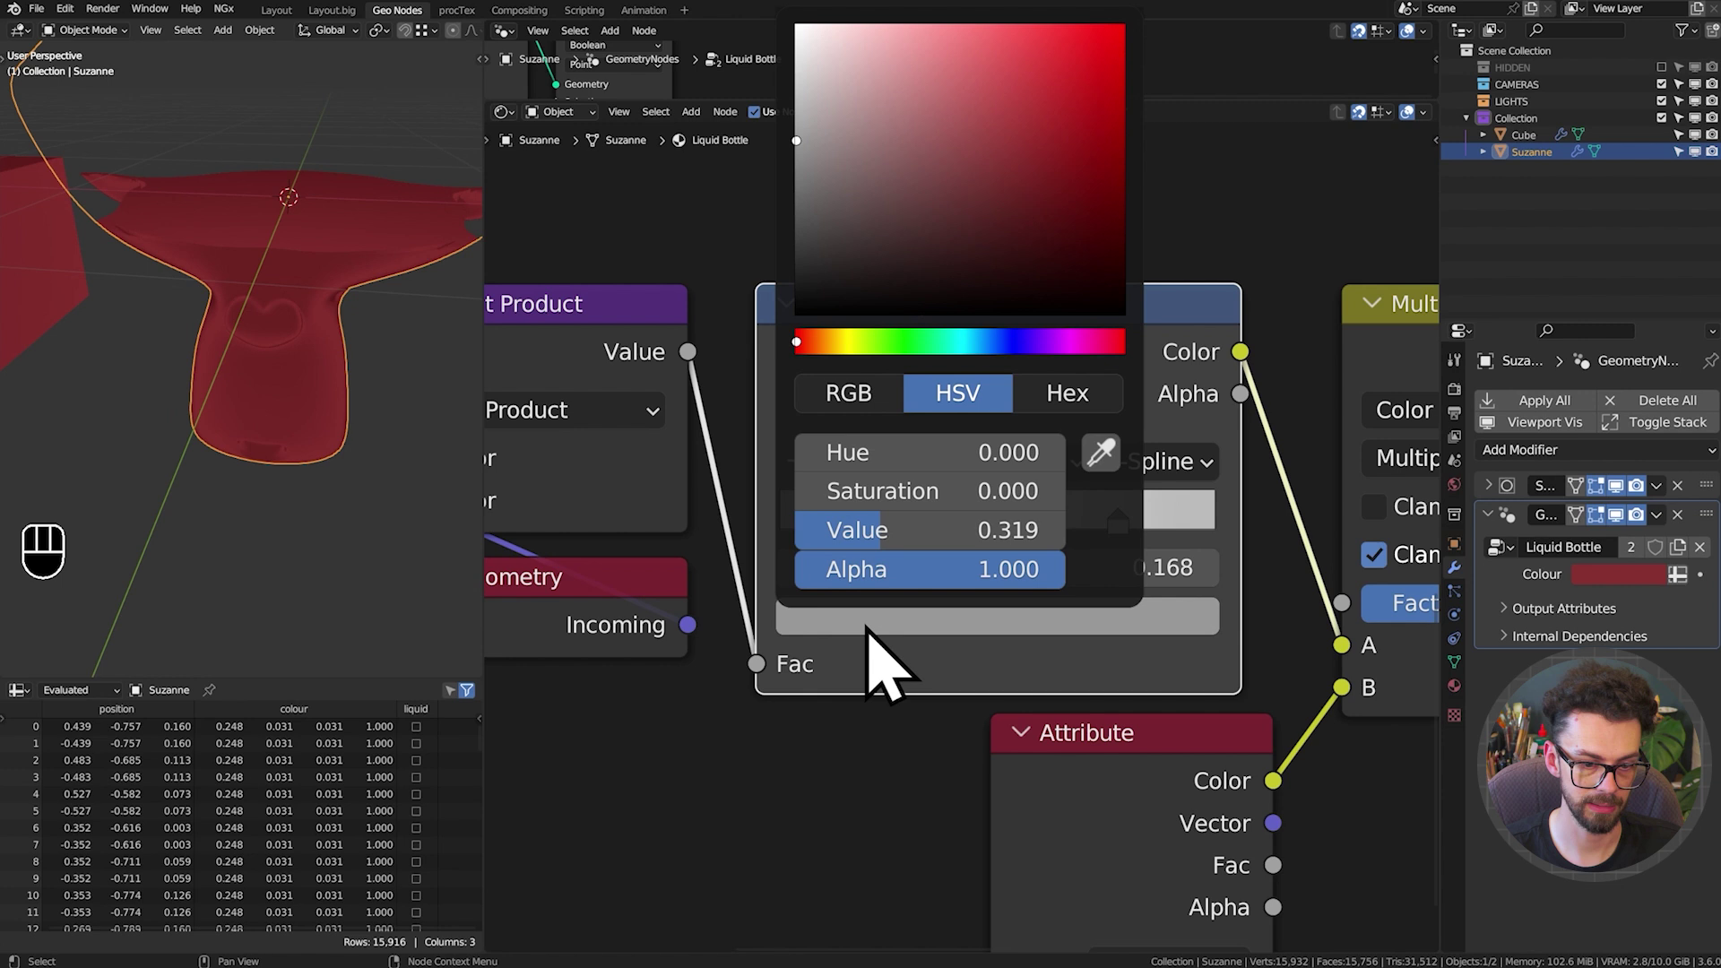
pyautogui.click(1122, 543)
pyautogui.moveTo(1137, 552); pyautogui.dragTo(1101, 554)
pyautogui.moveTo(960, 545); pyautogui.dragTo(906, 541)
pyautogui.click(900, 550)
pyautogui.click(900, 544)
# Set the ramp interpolation to B-Spline and the Multiply Factor to 1
pyautogui.scroll(-3)
pyautogui.click(1092, 557)
pyautogui.scroll(-3)
pyautogui.click(1072, 627)
pyautogui.click(892, 560)
pyautogui.click(900, 625)
pyautogui.click(754, 733)
# Fine-tune the three ramp stops and reconnect the Multiply result toward the shader
pyautogui.scroll(-3)
pyautogui.moveTo(277, 401); pyautogui.dragTo(244, 411)
pyautogui.moveTo(163, 419); pyautogui.dragTo(208, 417)
pyautogui.middleClick(194, 387)
pyautogui.press('r')
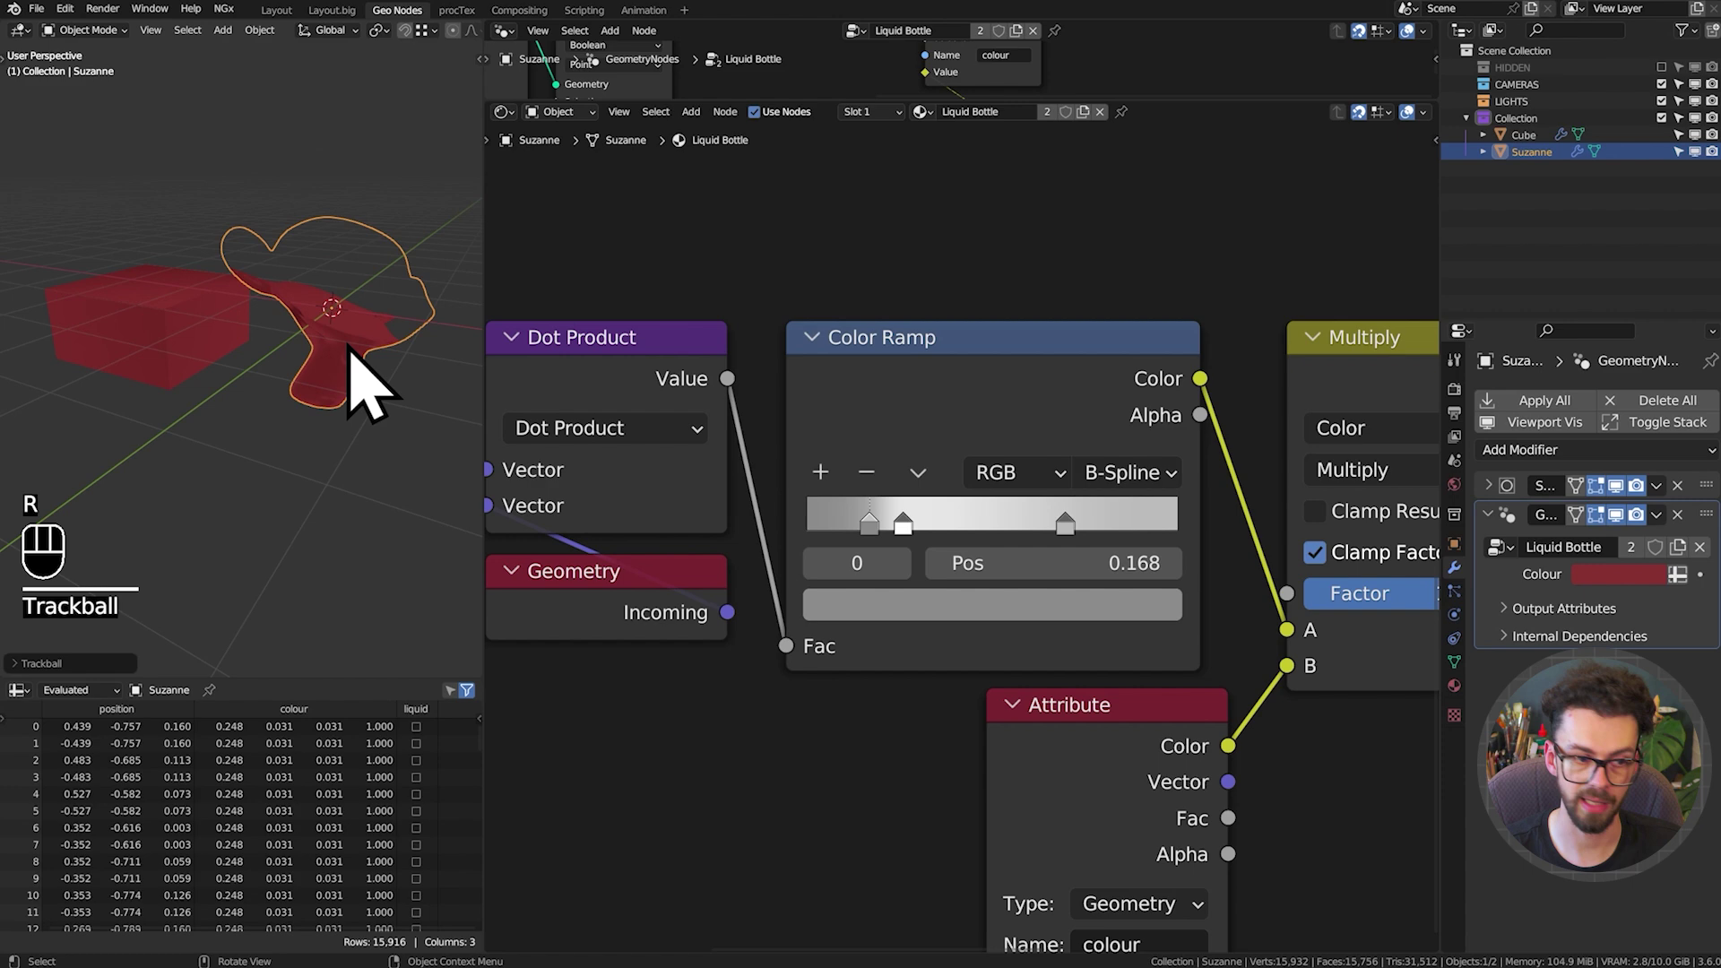
pyautogui.scroll(-3)
pyautogui.moveTo(1054, 453); pyautogui.dragTo(1078, 492)
# Label the frame around the colour nodes 'LIQUID SHADER' and save the file
pyautogui.moveTo(1069, 484); pyautogui.dragTo(1072, 499)
pyautogui.moveTo(581, 435); pyautogui.dragTo(1305, 800)
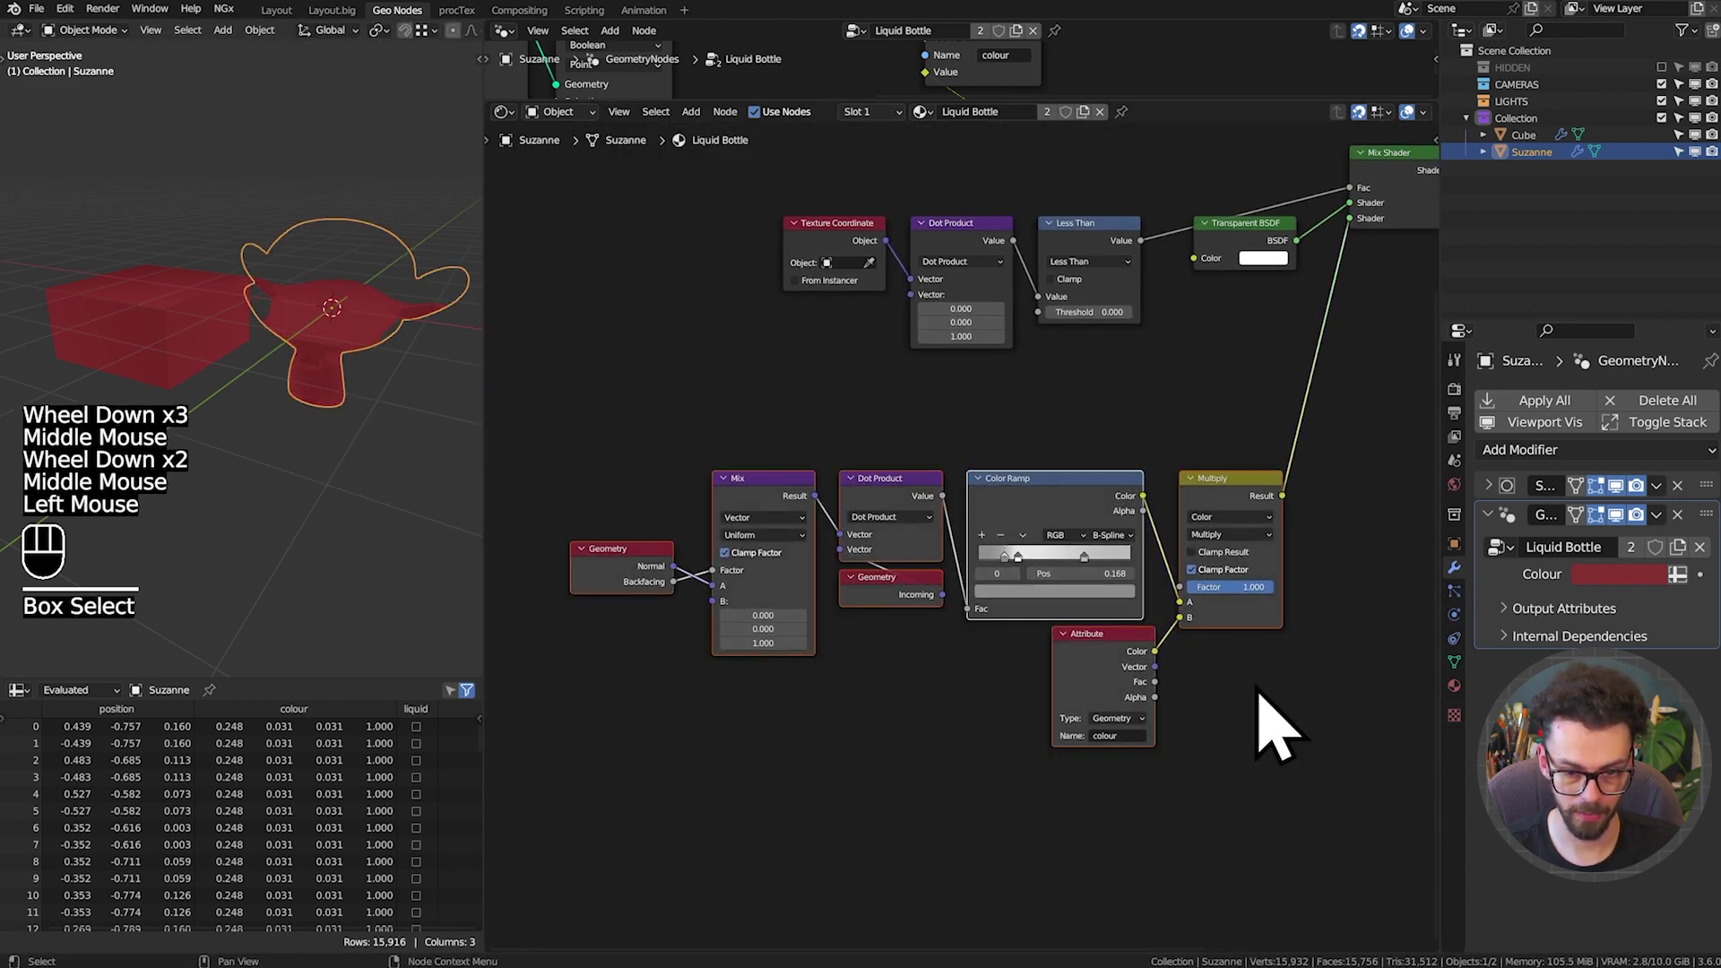
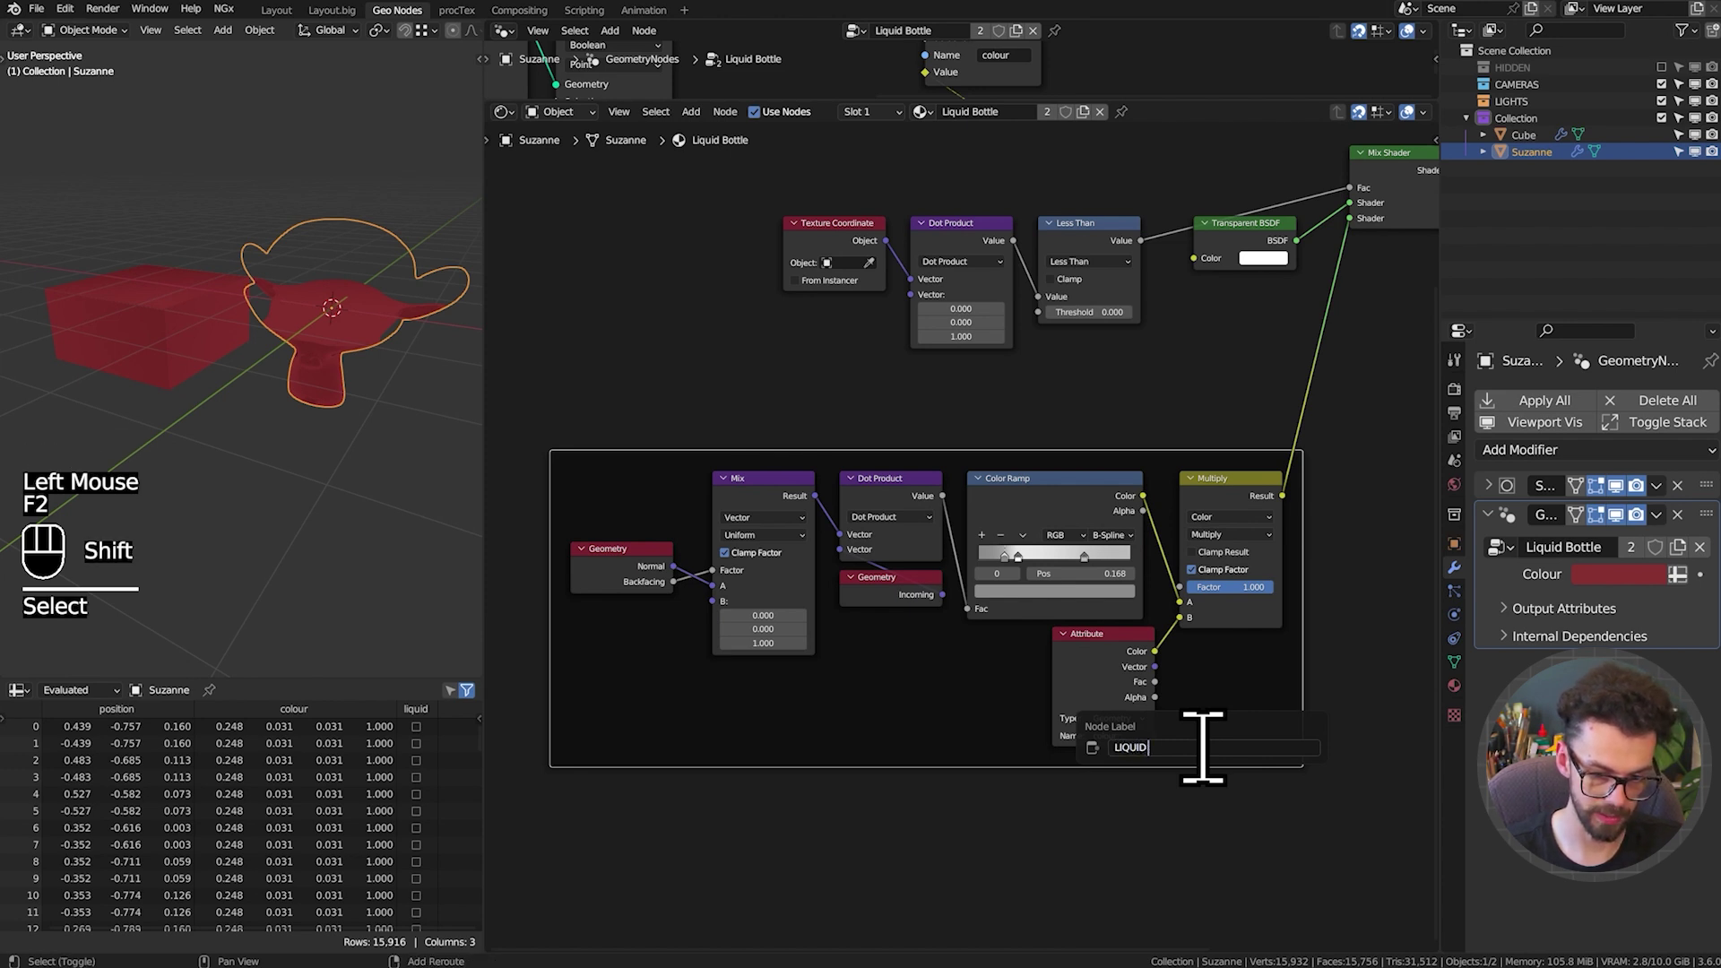
pyautogui.press('ctrl+s')
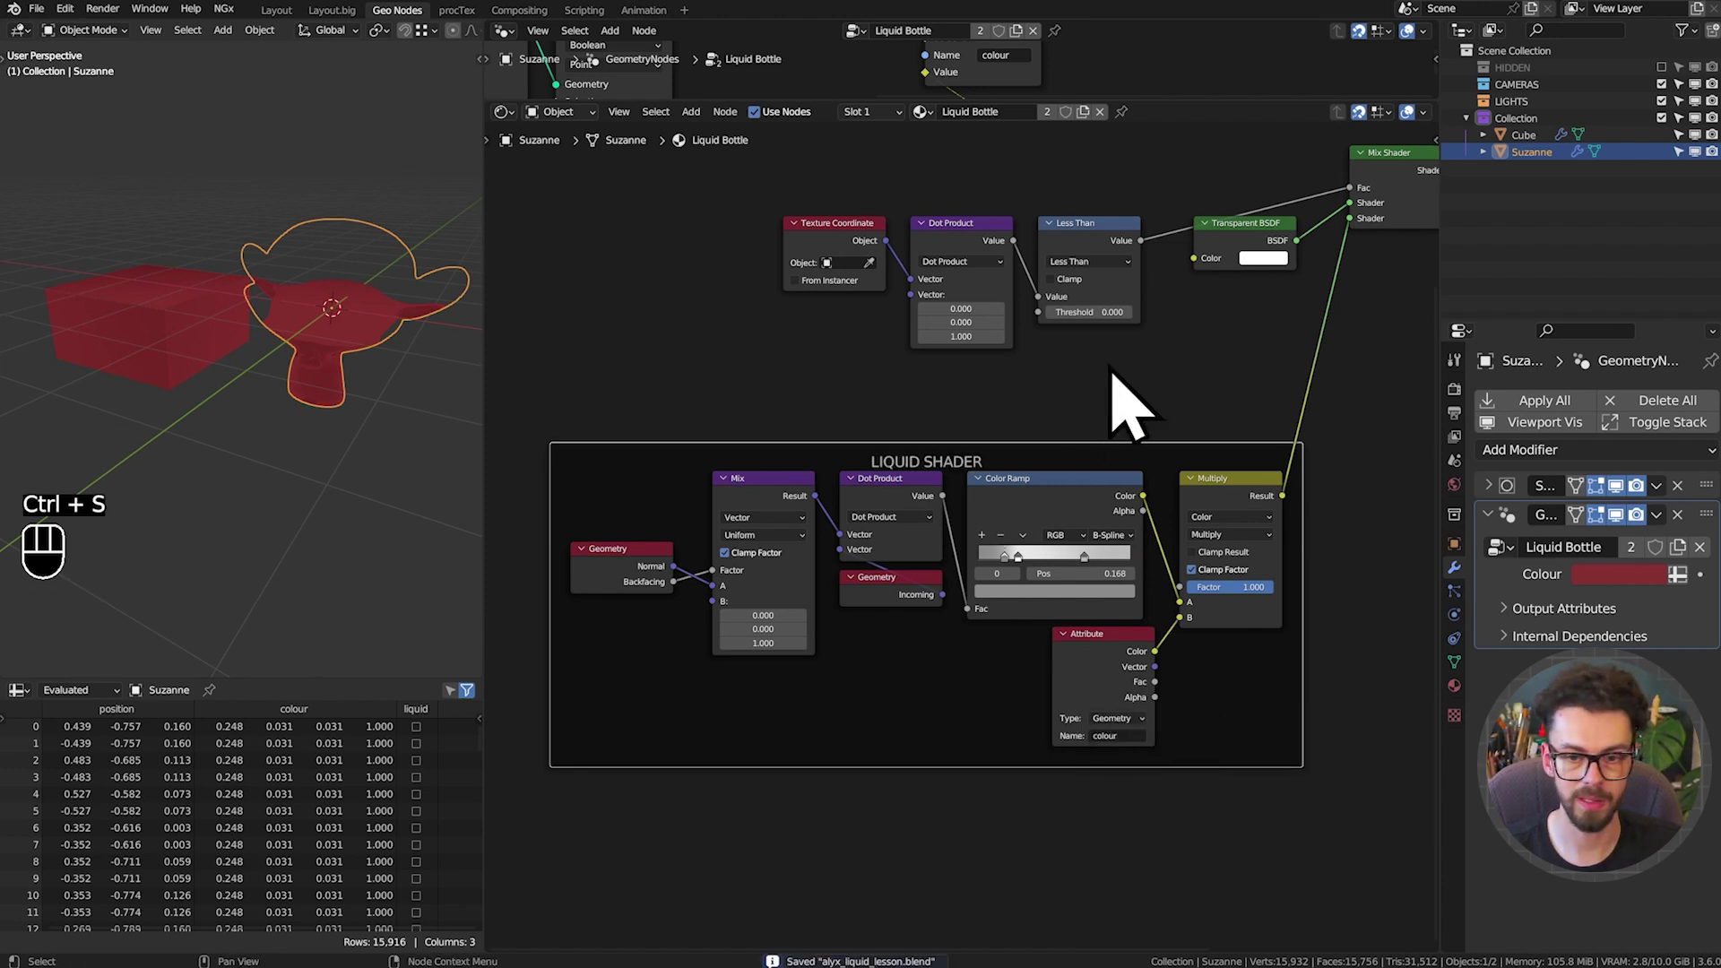
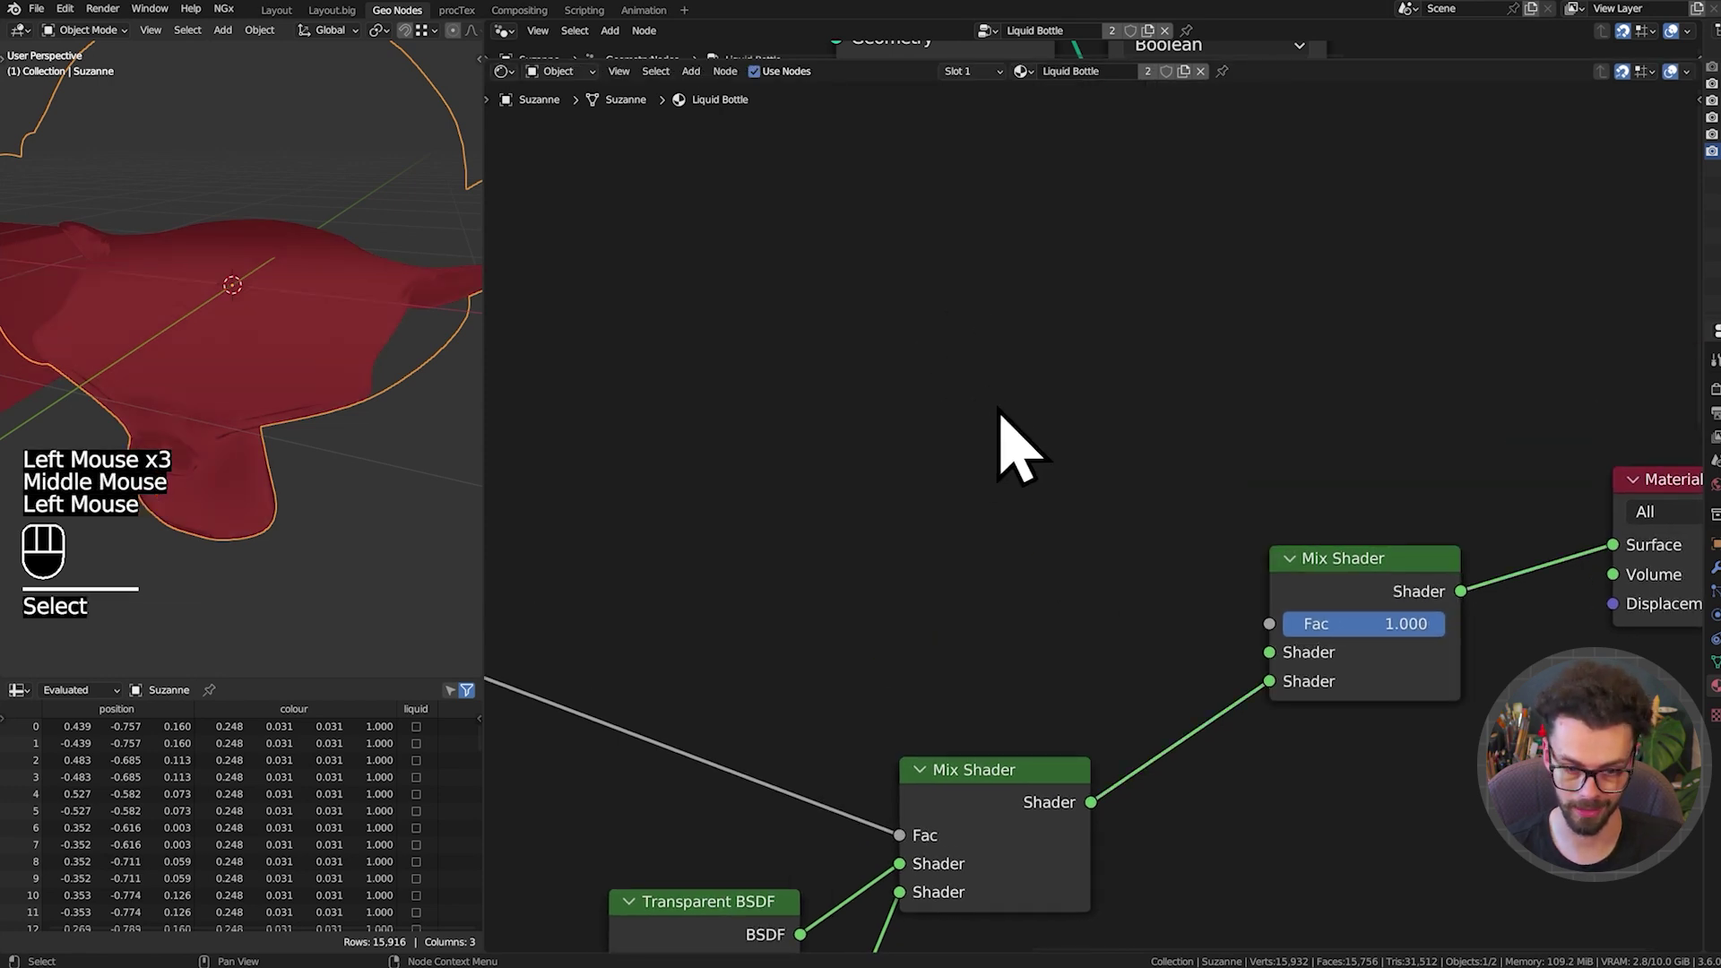
# Add an Attribute node named 'liquid' and feed its Fac into the final Mix Shader's factor, hiding unused sockets
pyautogui.press('shift+a')
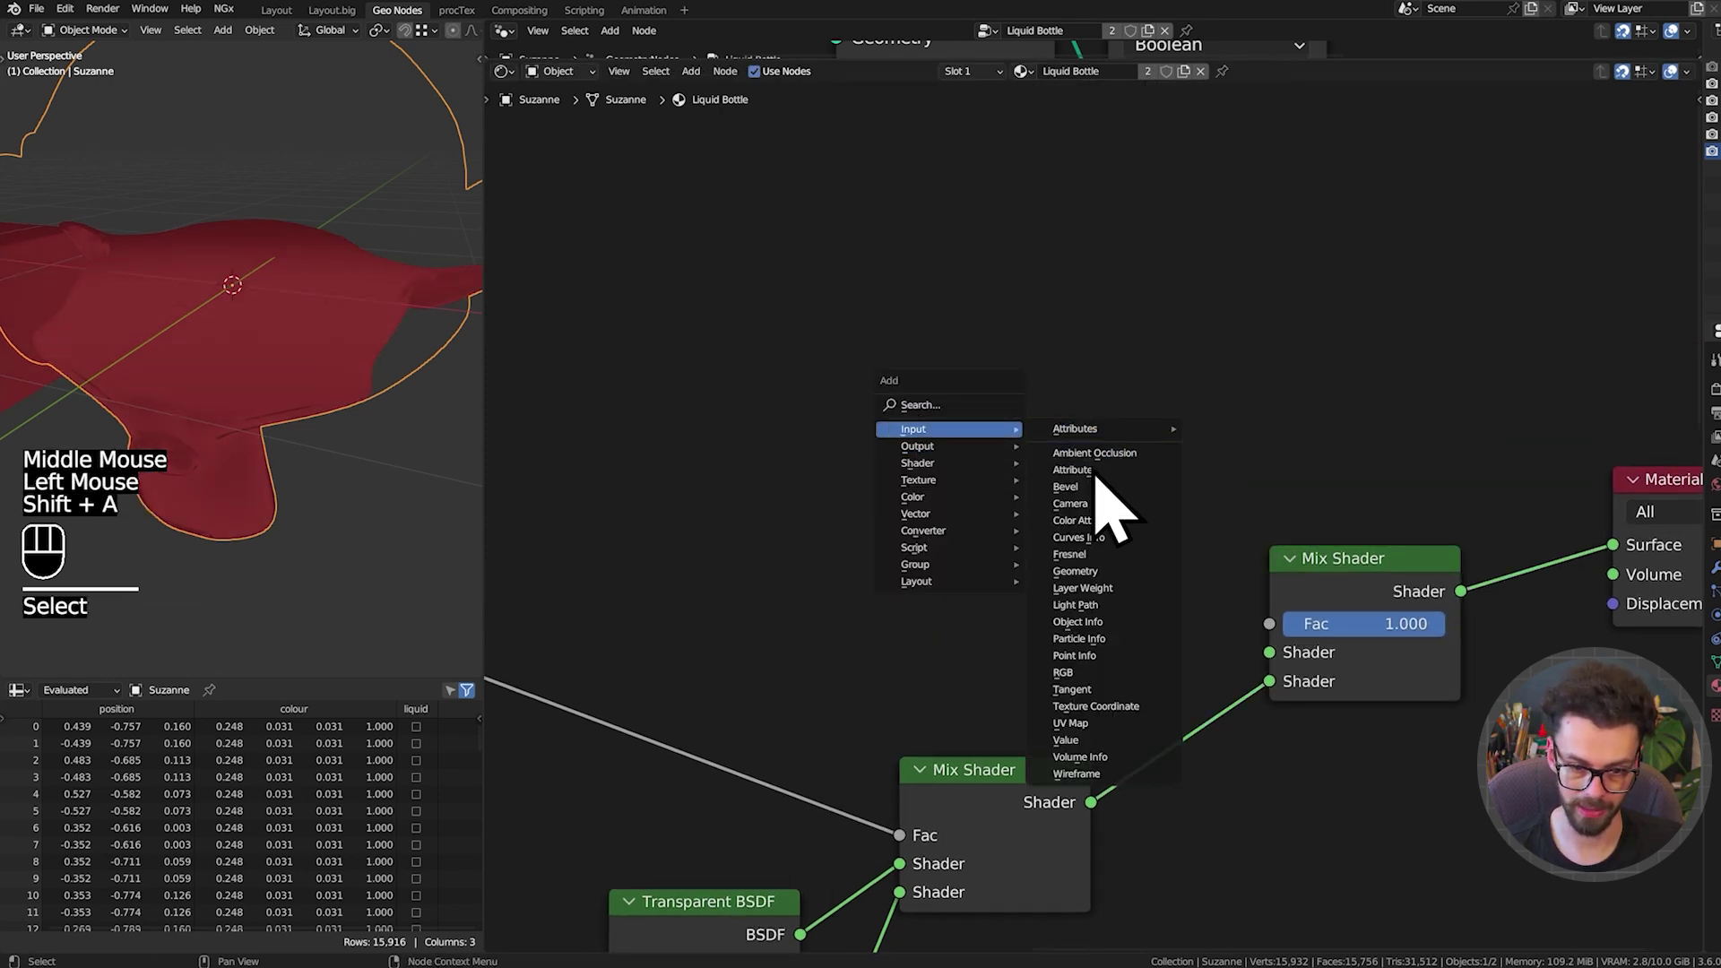
pyautogui.moveTo(1077, 548); pyautogui.dragTo(1078, 535)
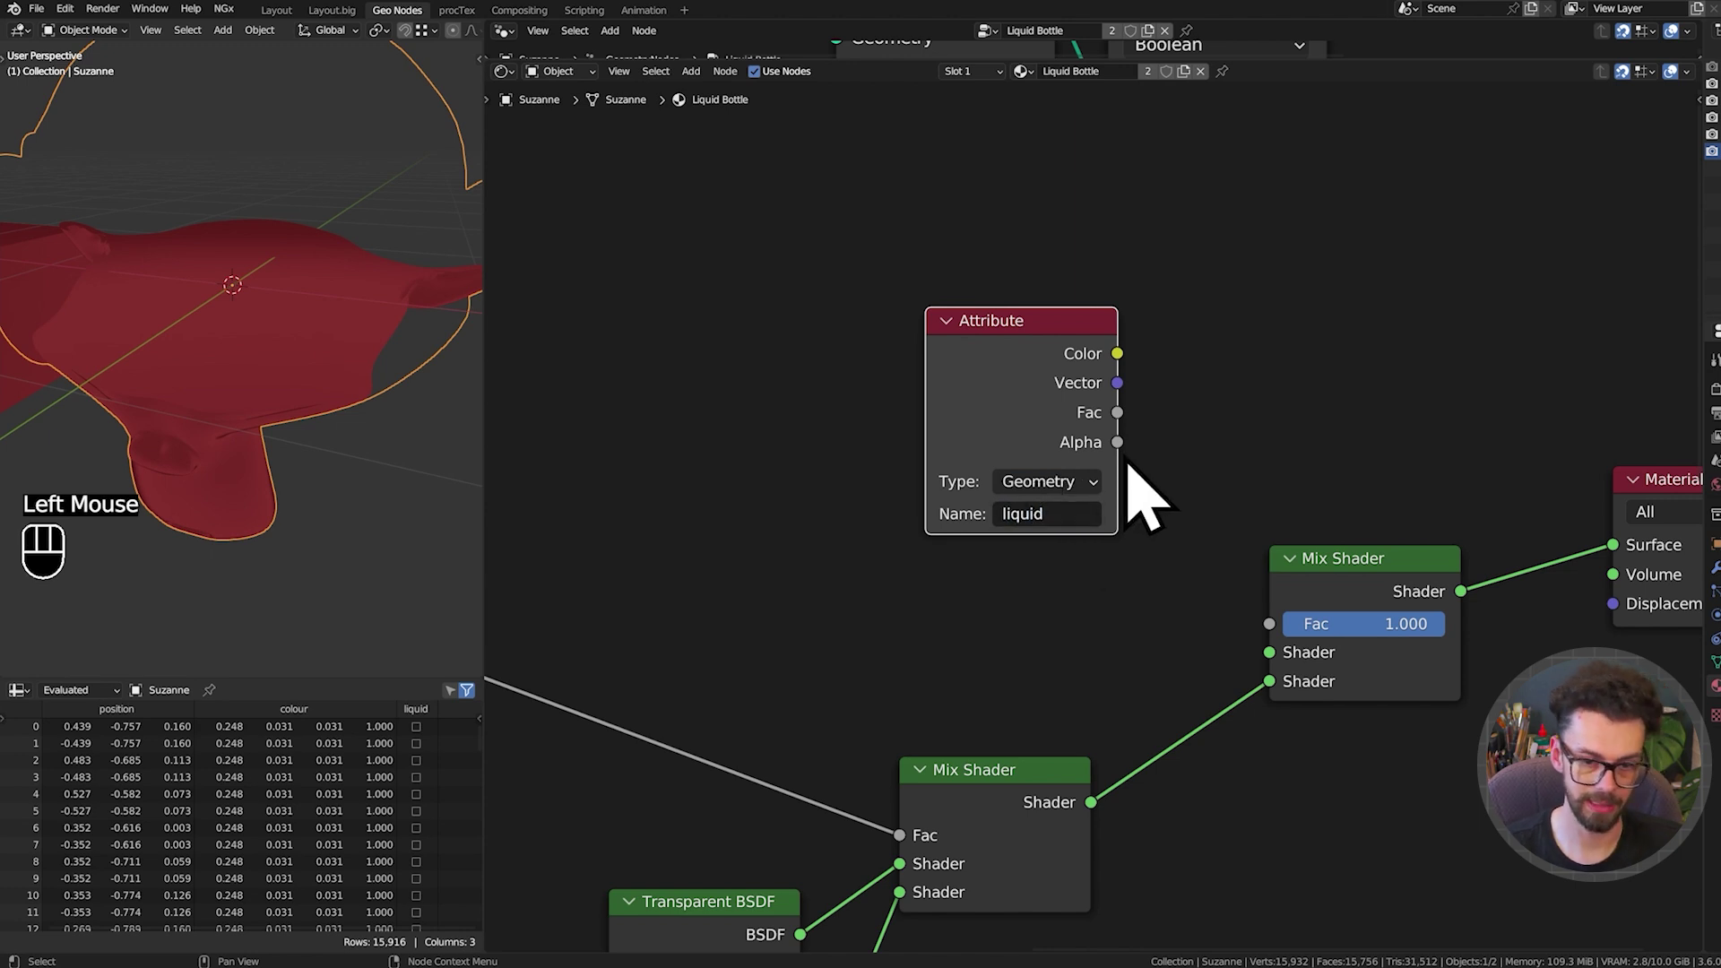
pyautogui.moveTo(1136, 439); pyautogui.dragTo(1283, 648)
pyautogui.click(1059, 467)
pyautogui.press('ctrl+h')
pyautogui.moveTo(1043, 407); pyautogui.dragTo(1387, 462)
pyautogui.press('alt+s')
pyautogui.moveTo(1292, 709); pyautogui.dragTo(1299, 681)
# Add another Mix Shader feeding the outer Mix Shader's first shader input
pyautogui.scroll(-3)
pyautogui.moveTo(298, 463); pyautogui.dragTo(314, 398)
pyautogui.middleClick(221, 432)
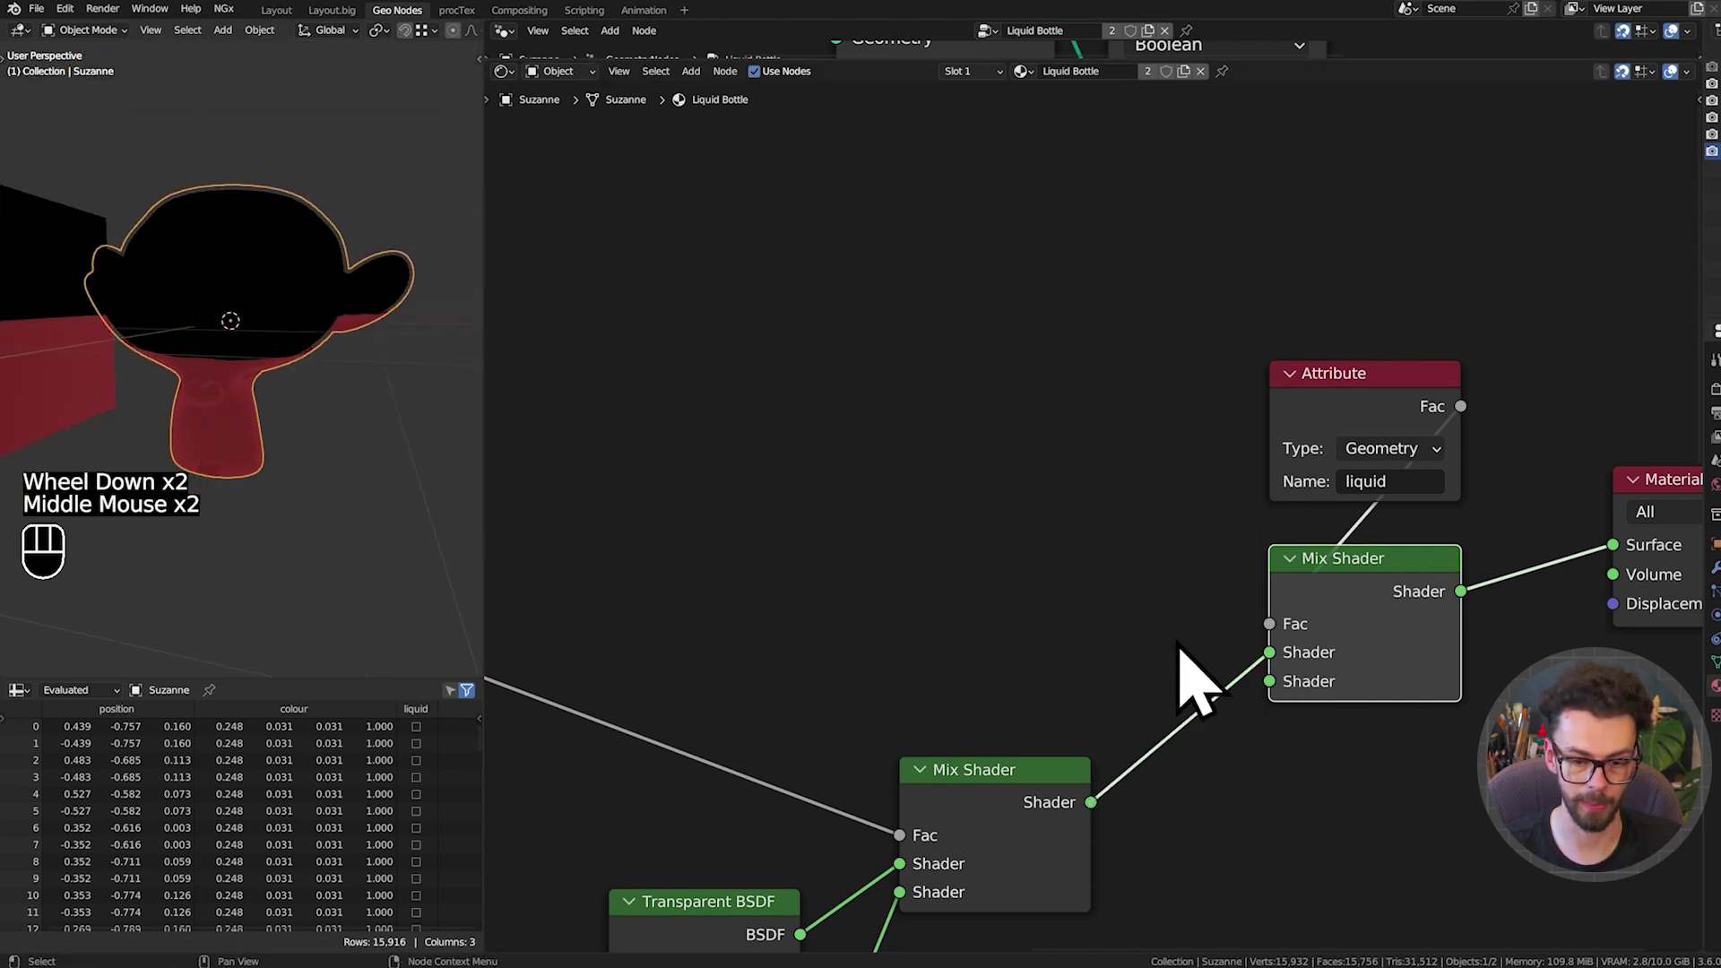
pyautogui.click(1290, 676)
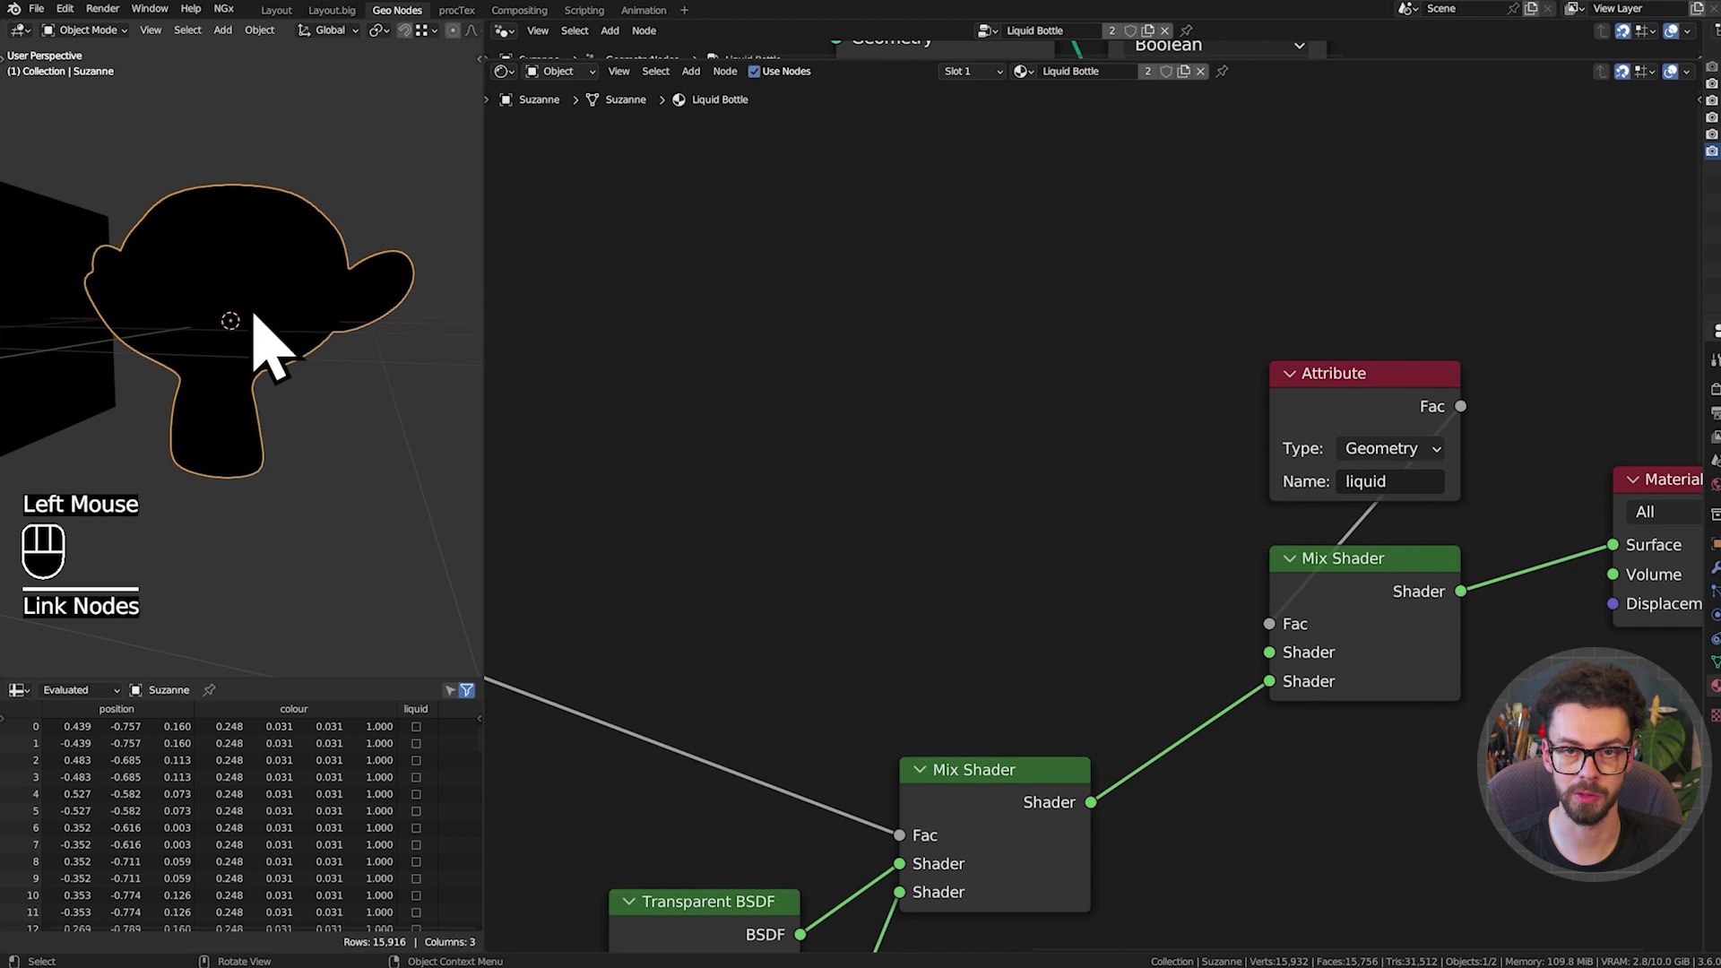
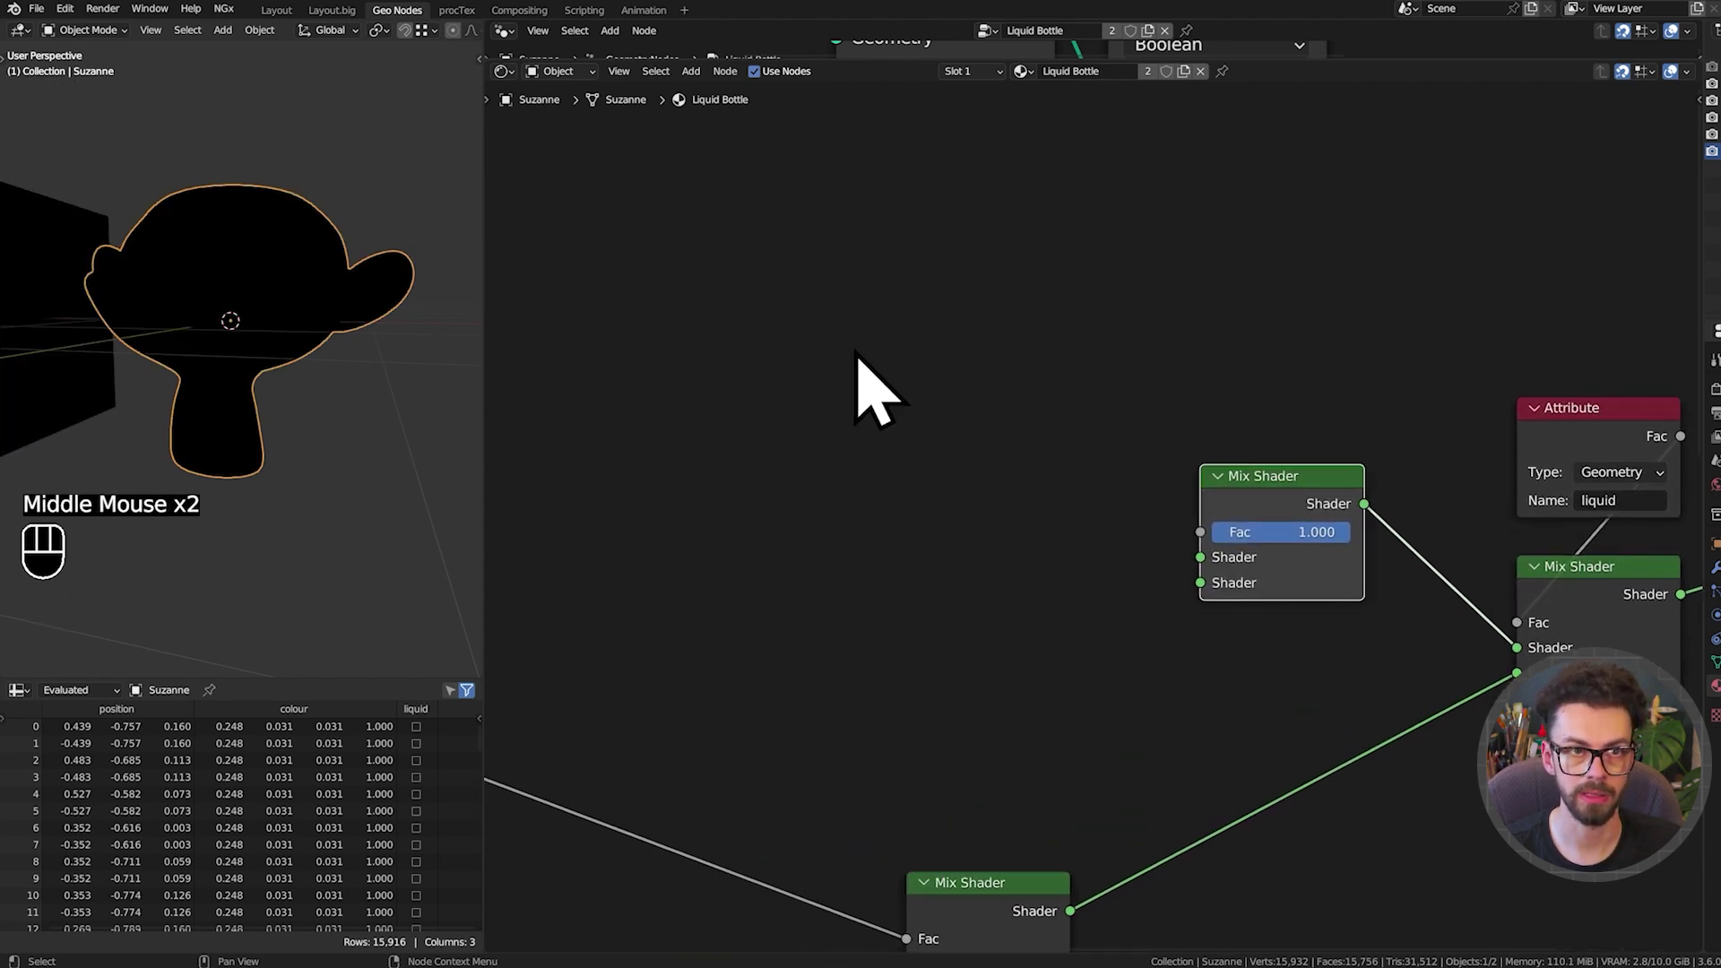
pyautogui.middleClick(878, 371)
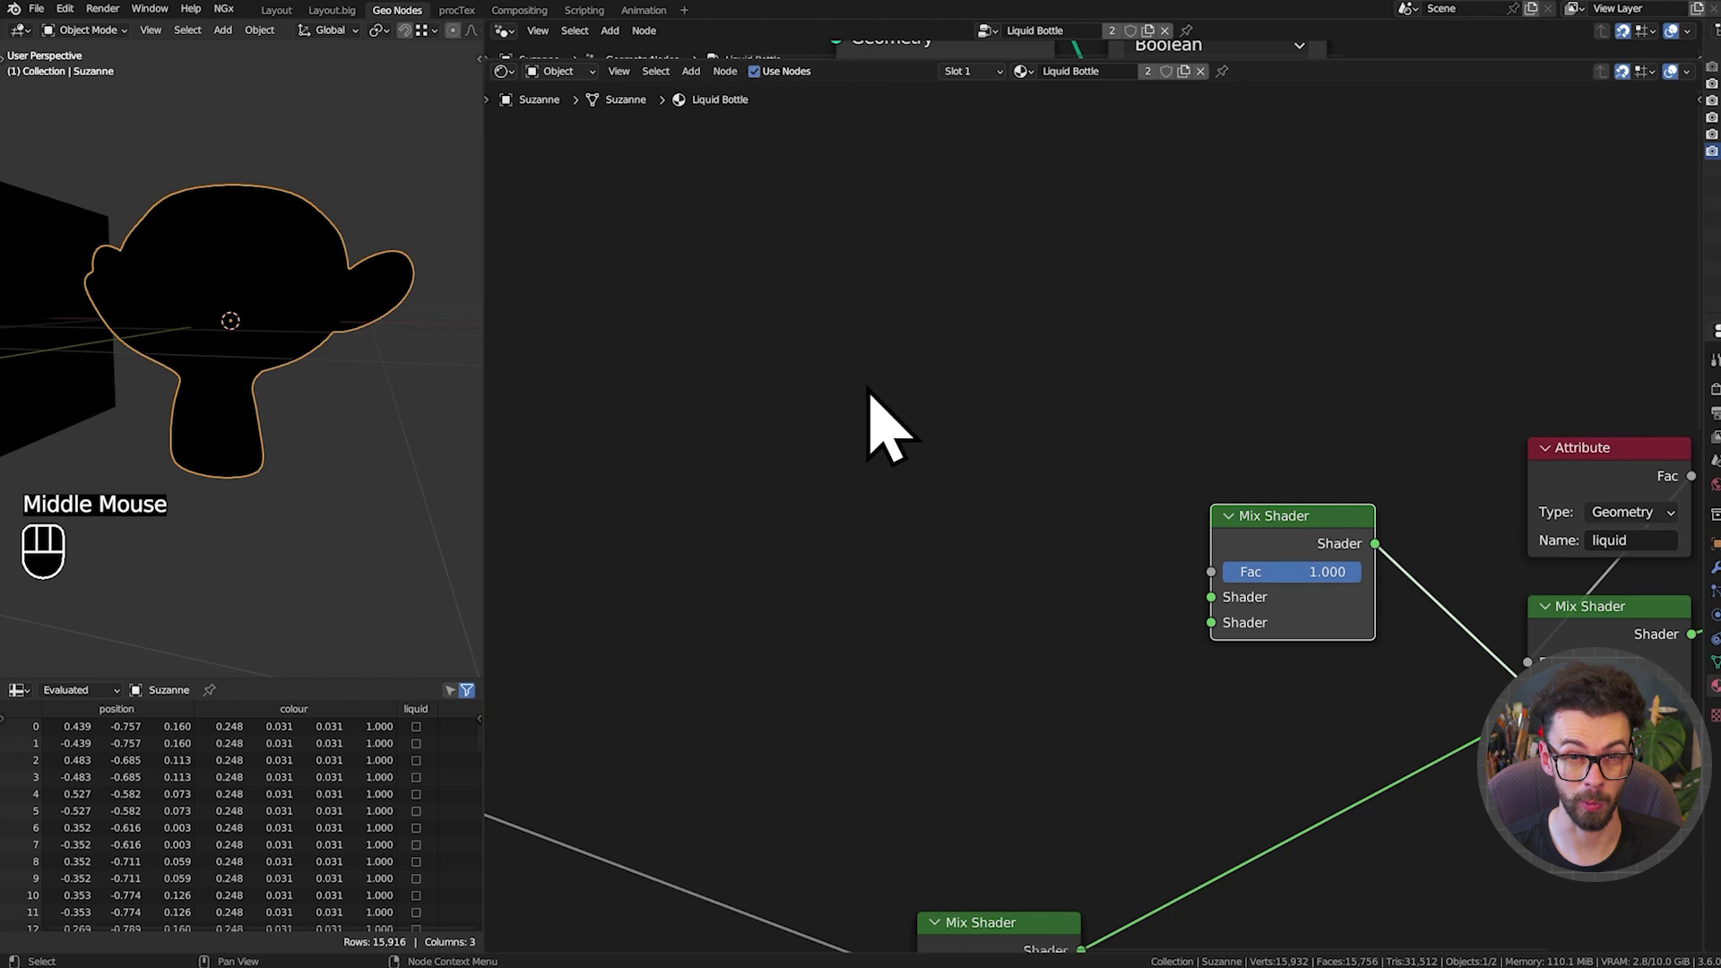
# Add a Geometry node and a Dot Product of its Normal with (0, 0, 1)
pyautogui.press('shift+a')
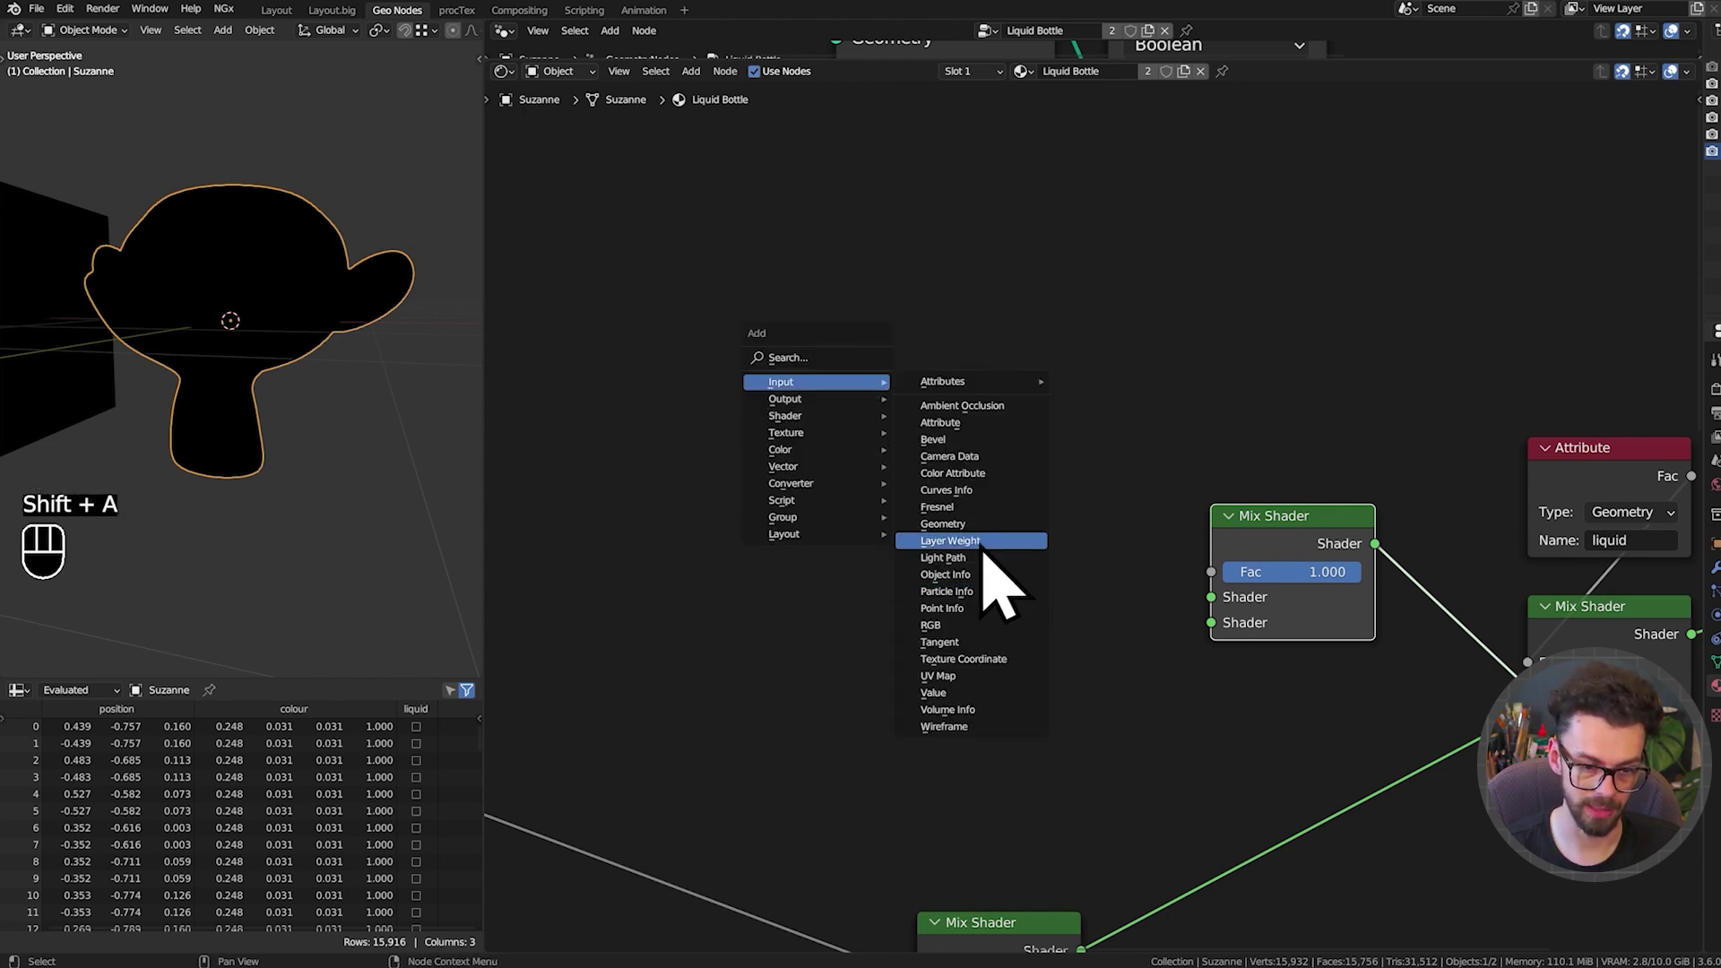
pyautogui.scroll(3)
pyautogui.moveTo(796, 330); pyautogui.dragTo(858, 254)
pyautogui.click(959, 255)
pyautogui.click(733, 273)
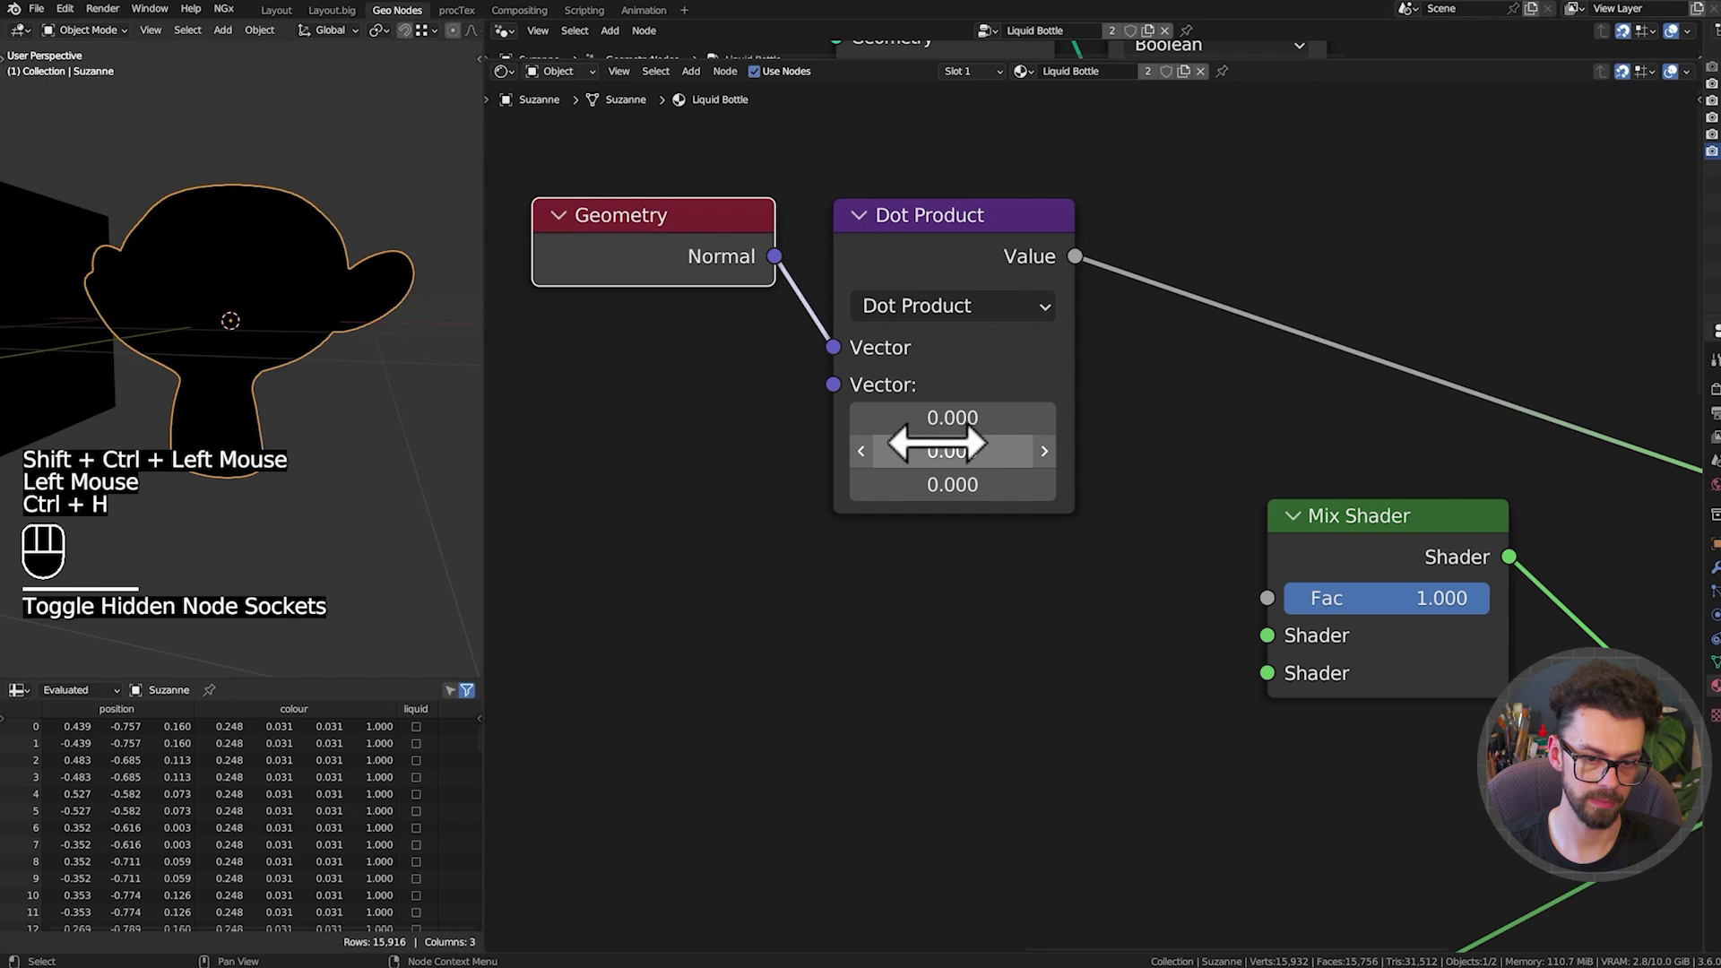
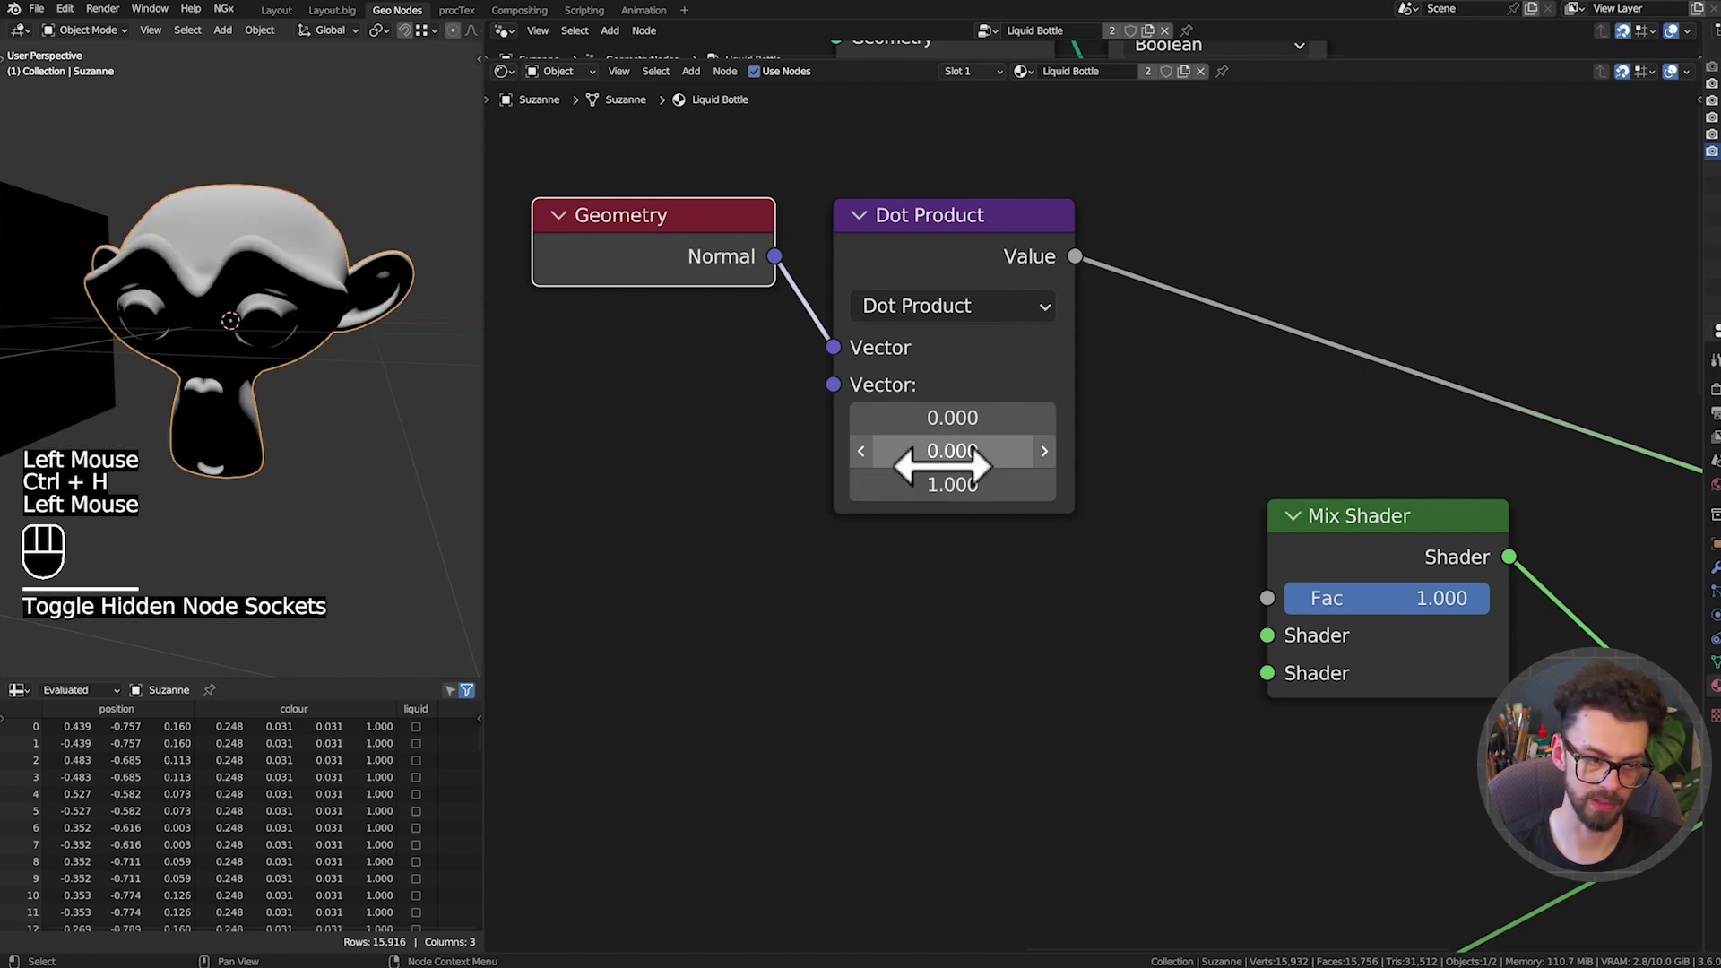
pyautogui.scroll(-3)
pyautogui.middleClick(907, 401)
pyautogui.click(850, 512)
# Pass the dot product through a Greater Than 0.8 comparison into the new Mix Shader's factor
pyautogui.press('g')
pyautogui.moveTo(1000, 440); pyautogui.dragTo(1063, 433)
pyautogui.moveTo(1189, 548); pyautogui.dragTo(1189, 548)
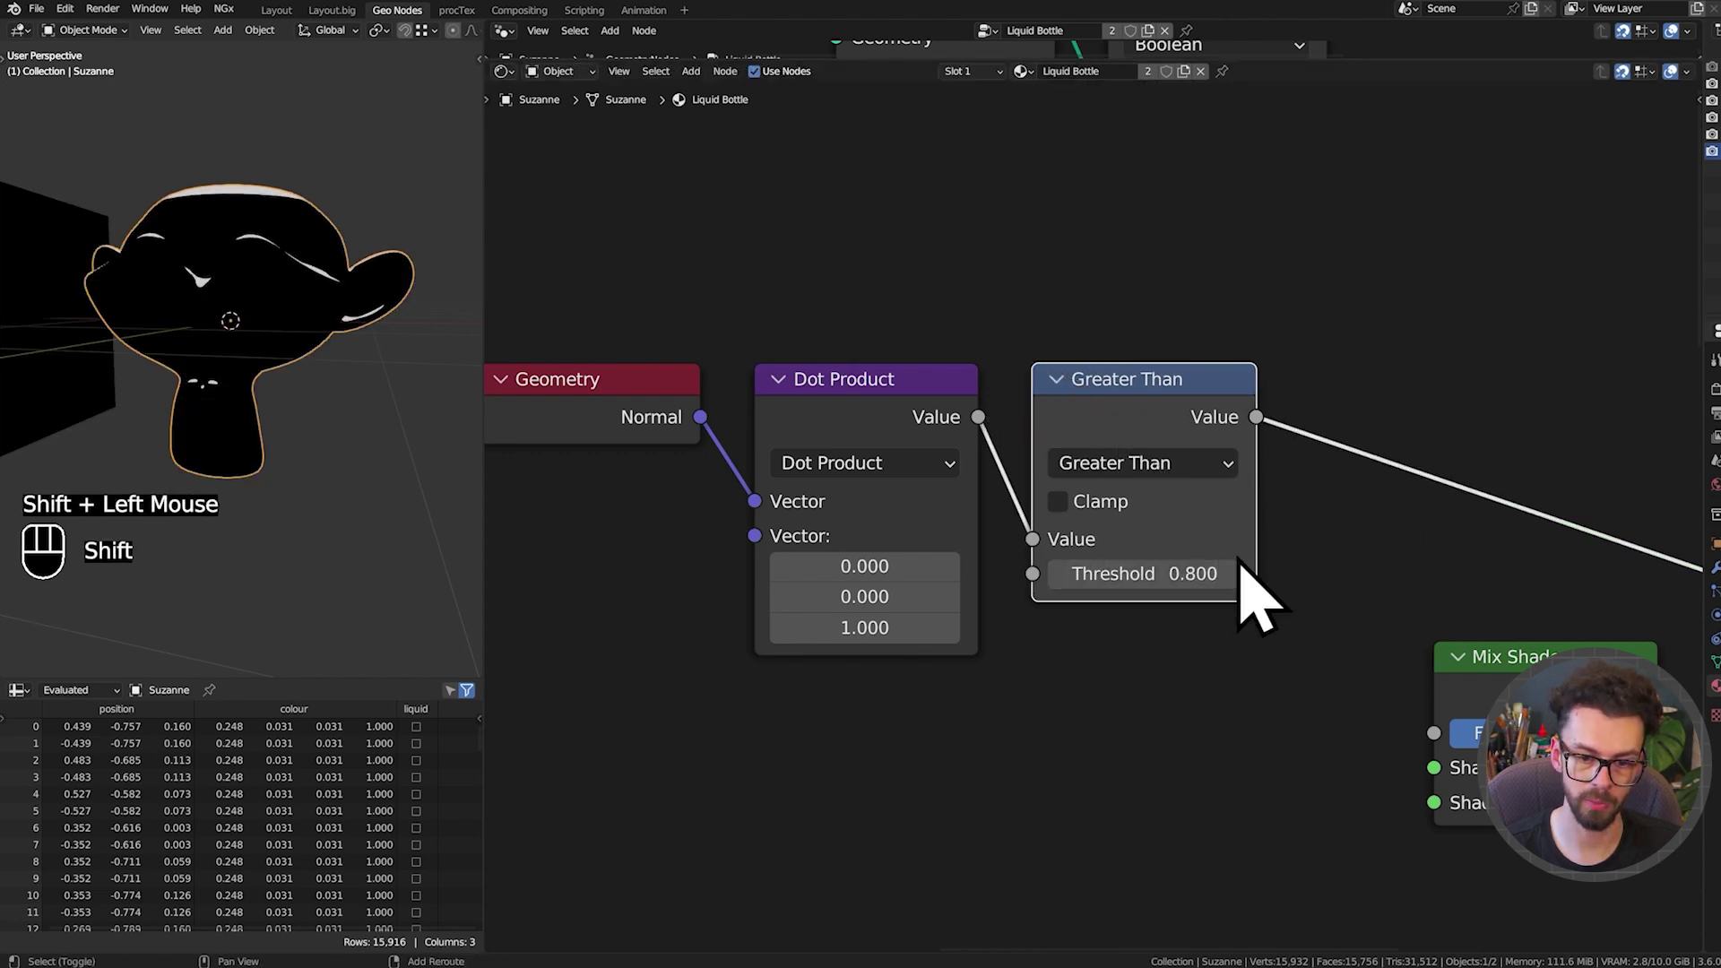
pyautogui.moveTo(1265, 435); pyautogui.dragTo(1462, 757)
pyautogui.scroll(-3)
pyautogui.moveTo(1191, 642); pyautogui.dragTo(1171, 580)
pyautogui.click(1157, 601)
pyautogui.press('g')
pyautogui.middleClick(1069, 505)
pyautogui.click(1386, 540)
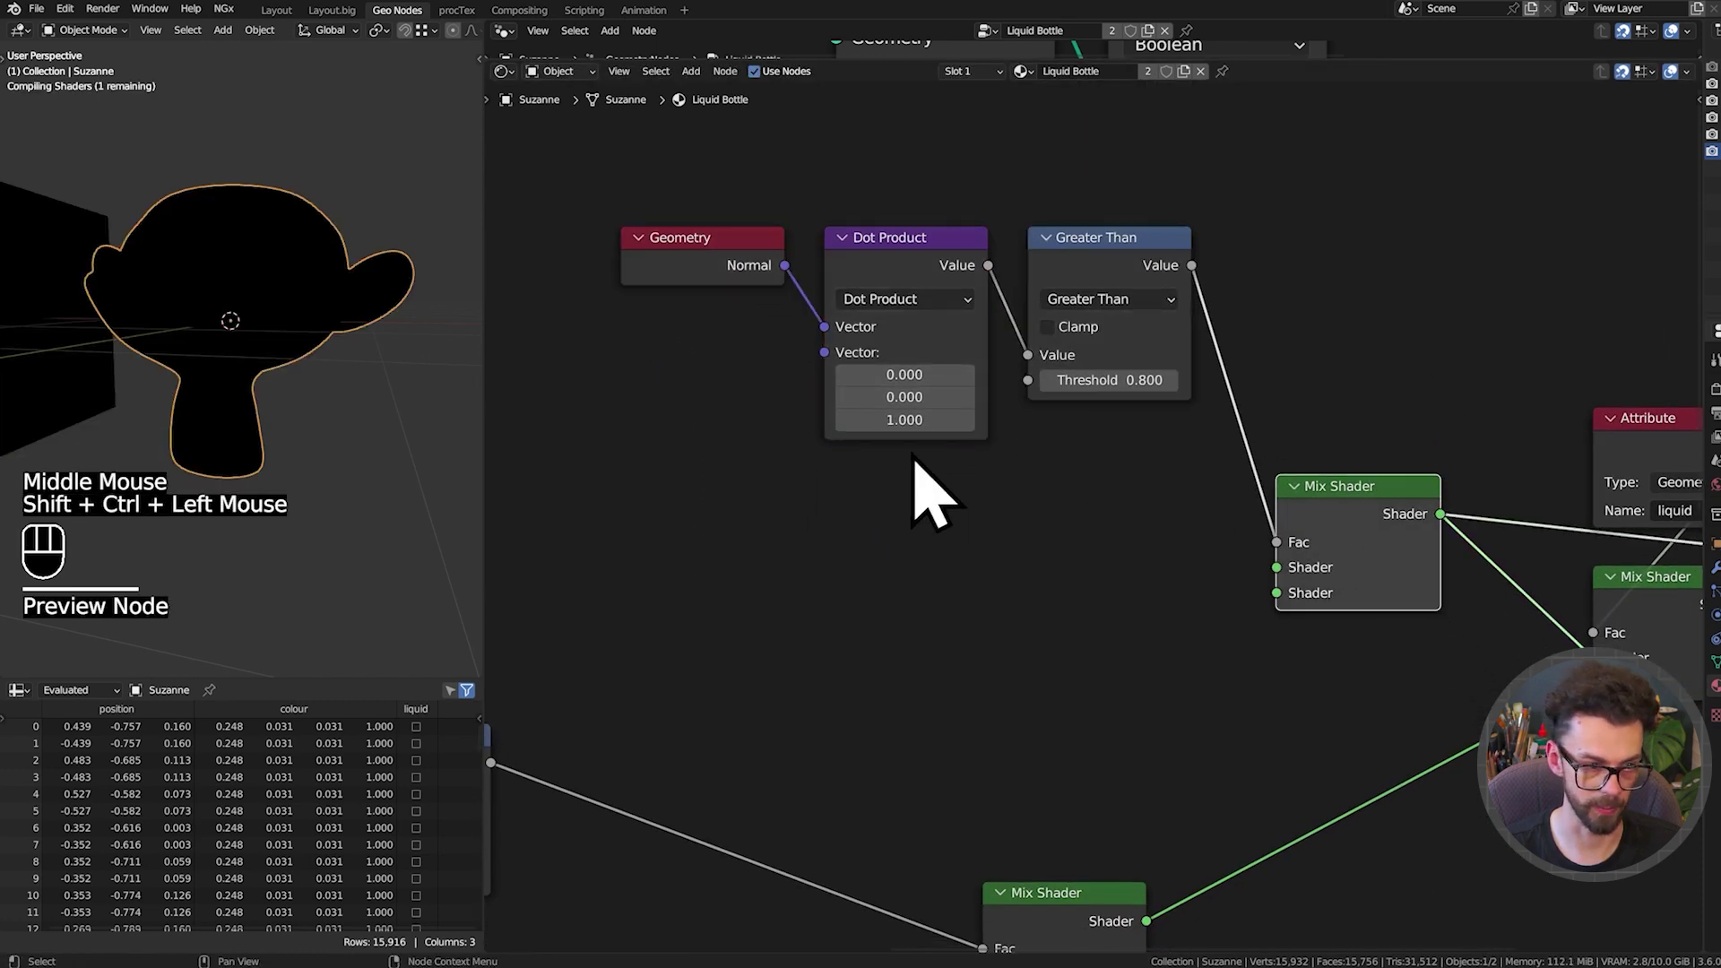
# Add a white Emission at strength 3 and plug it into the glow mix
pyautogui.moveTo(1300, 617); pyautogui.dragTo(1221, 685)
pyautogui.press('s')
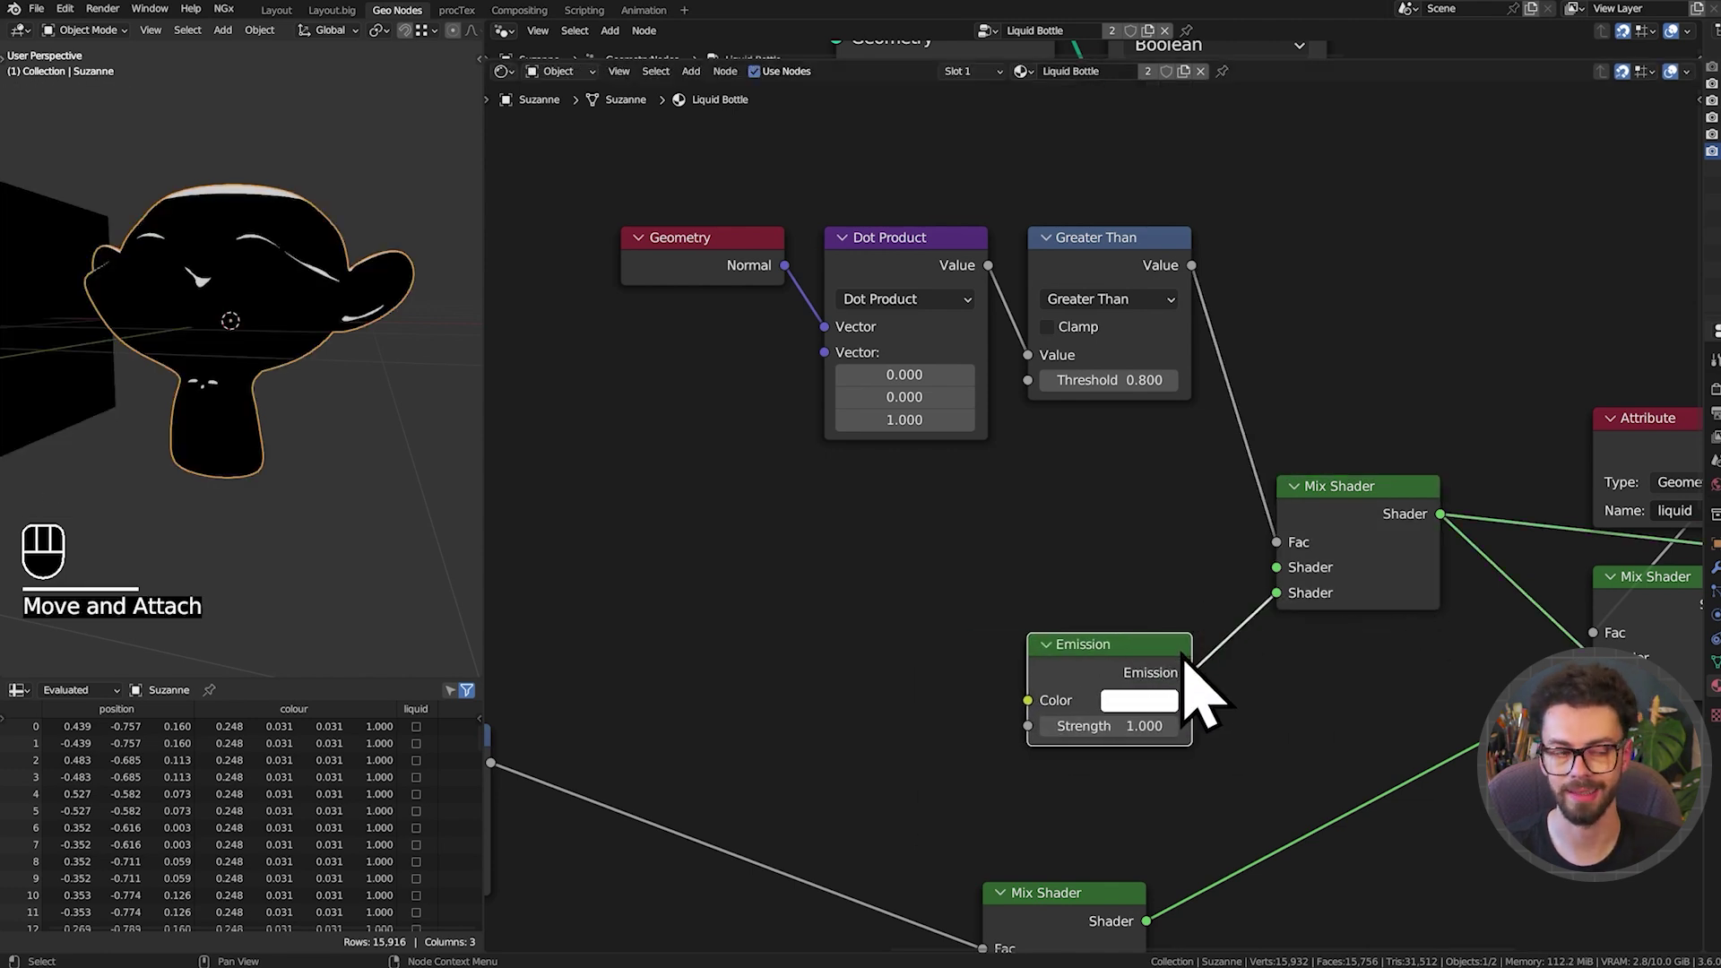
pyautogui.click(1179, 718)
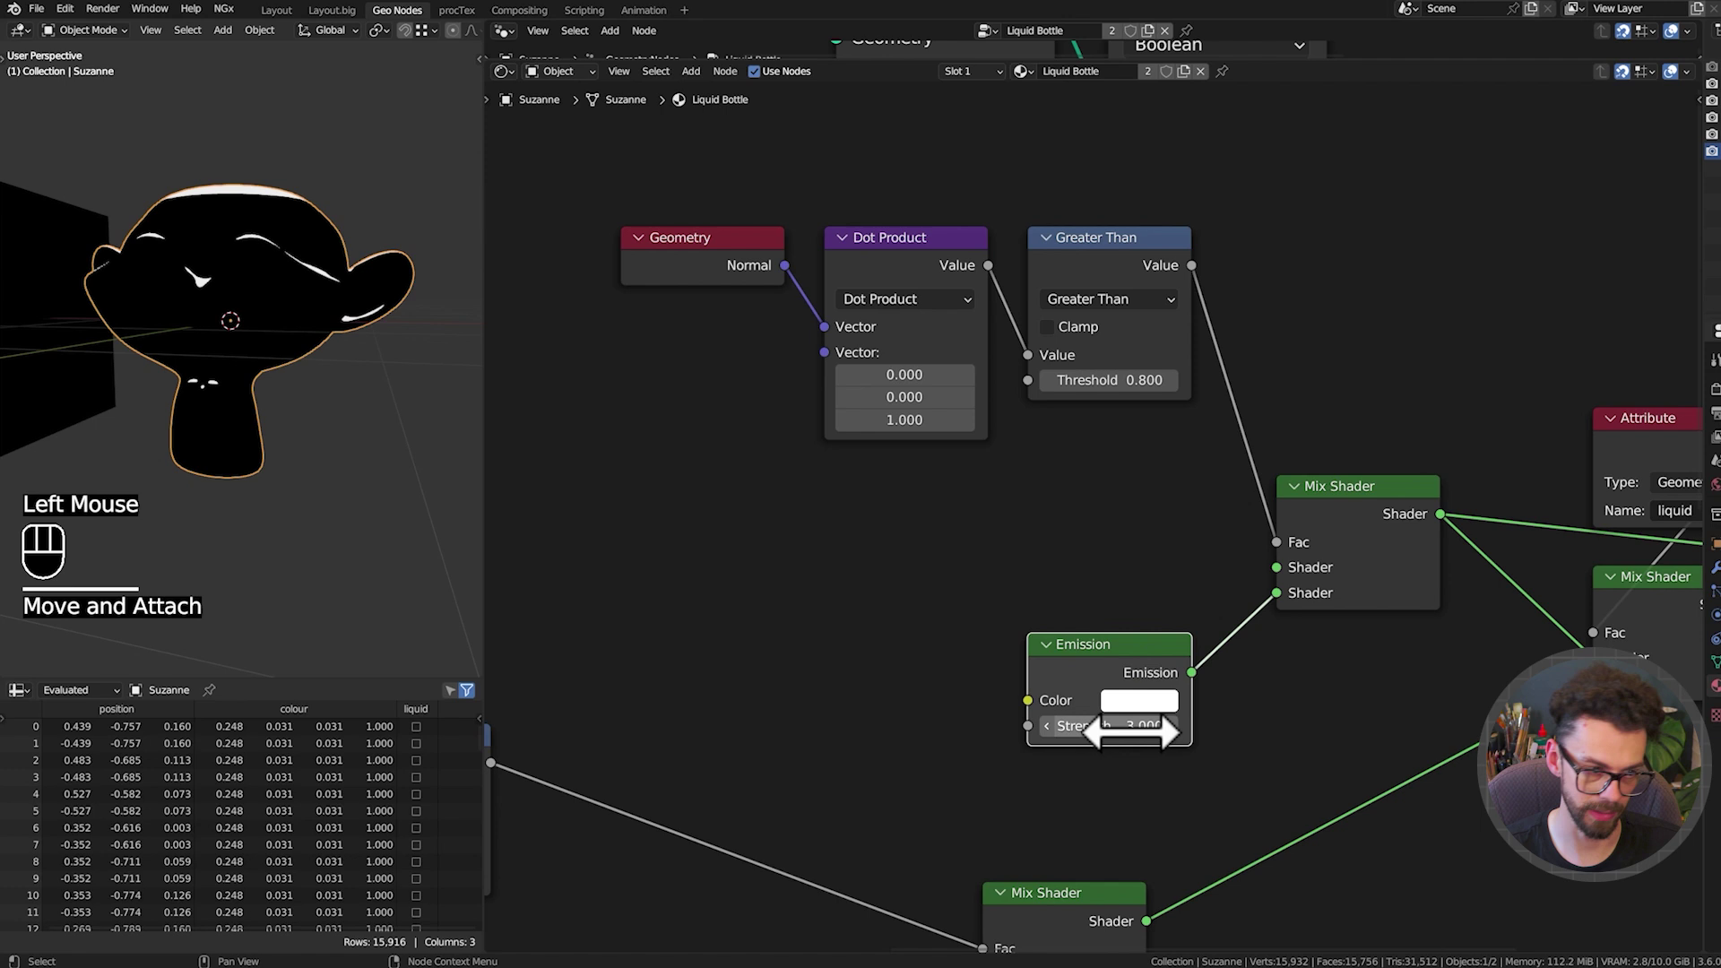
pyautogui.middleClick(366, 345)
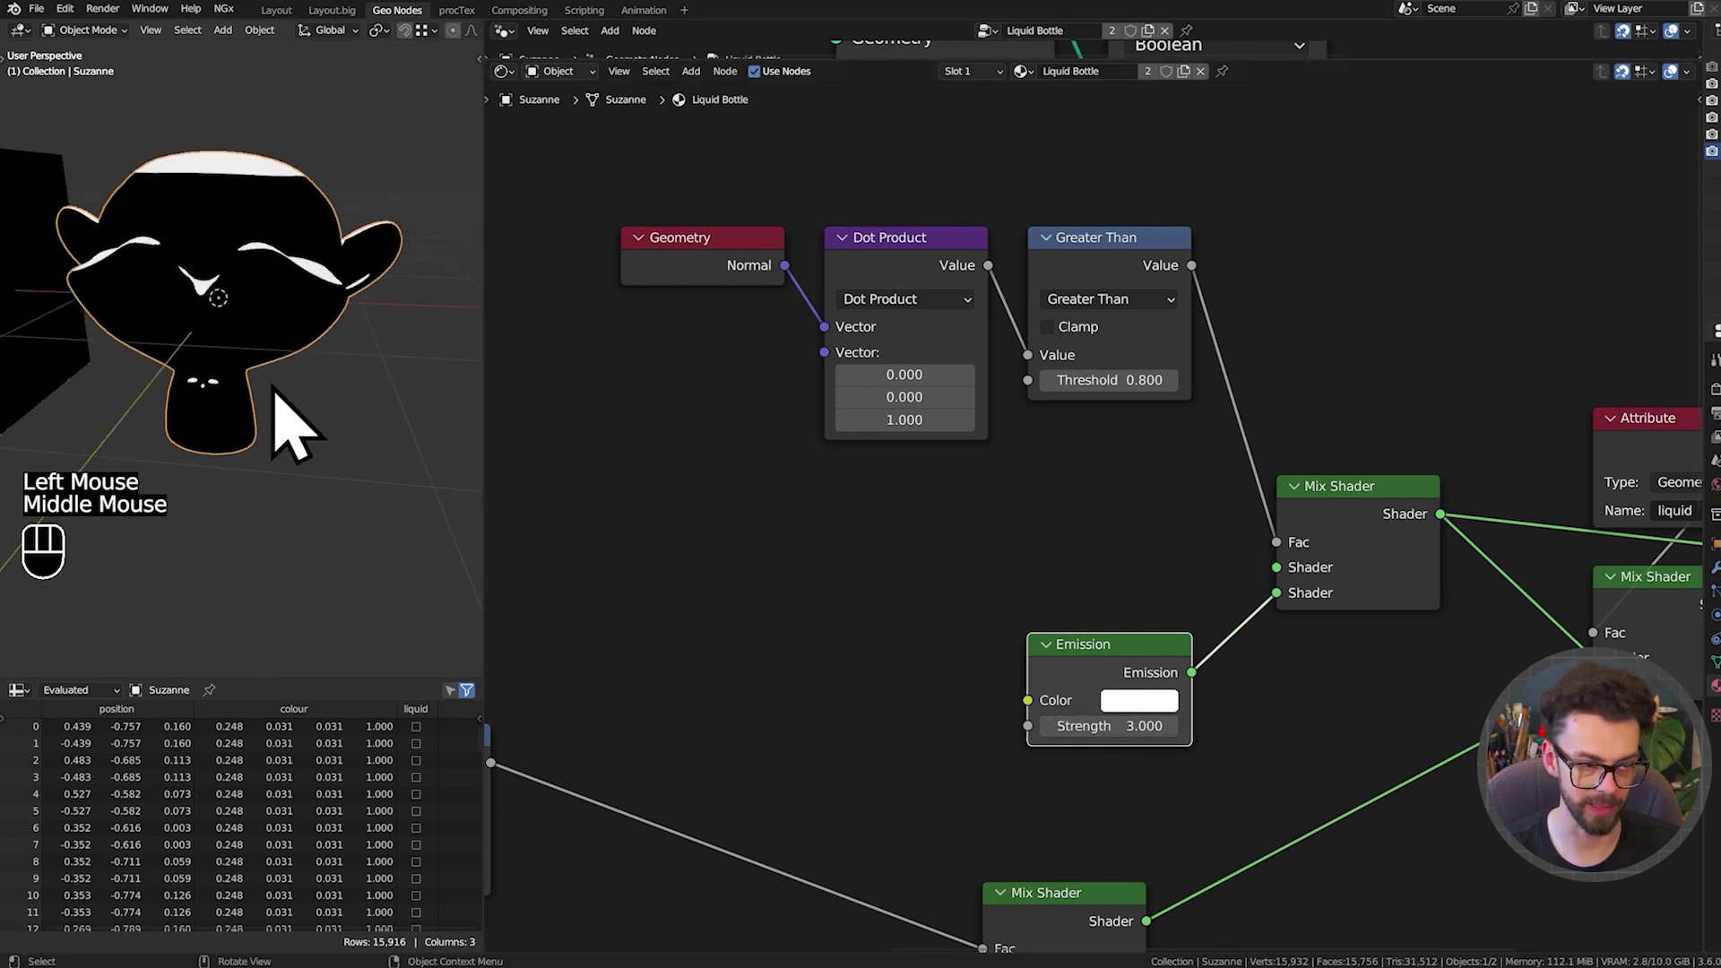
pyautogui.click(1026, 579)
pyautogui.middleClick(1026, 580)
pyautogui.press('g')
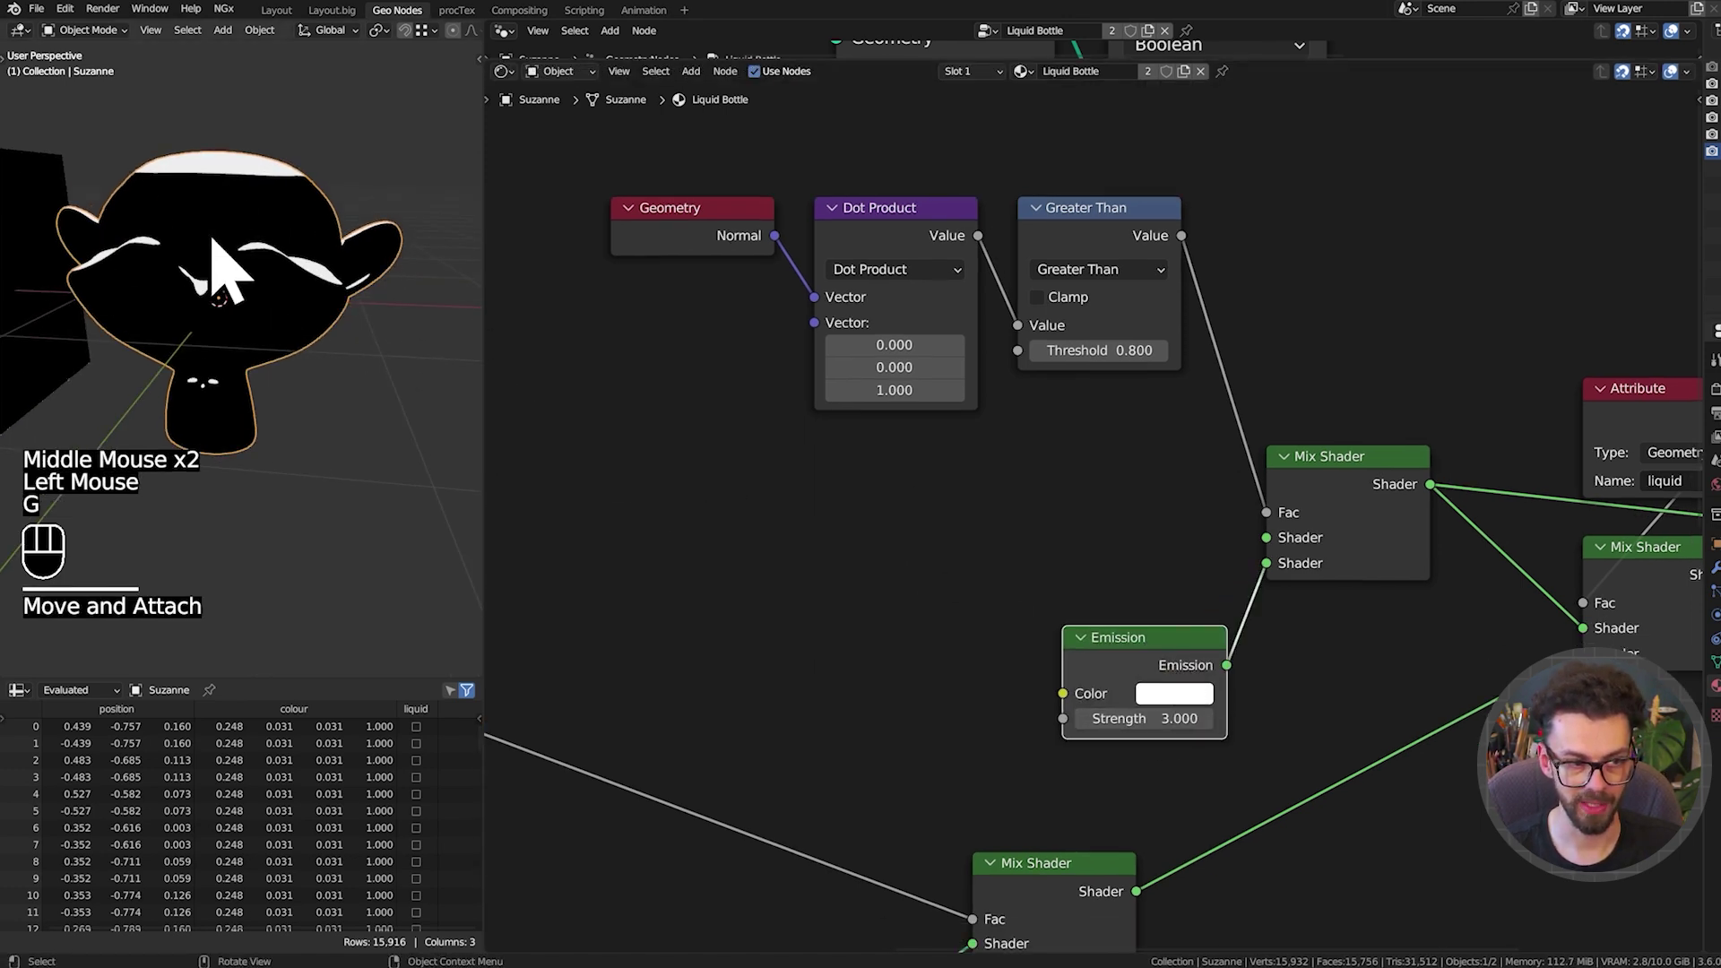
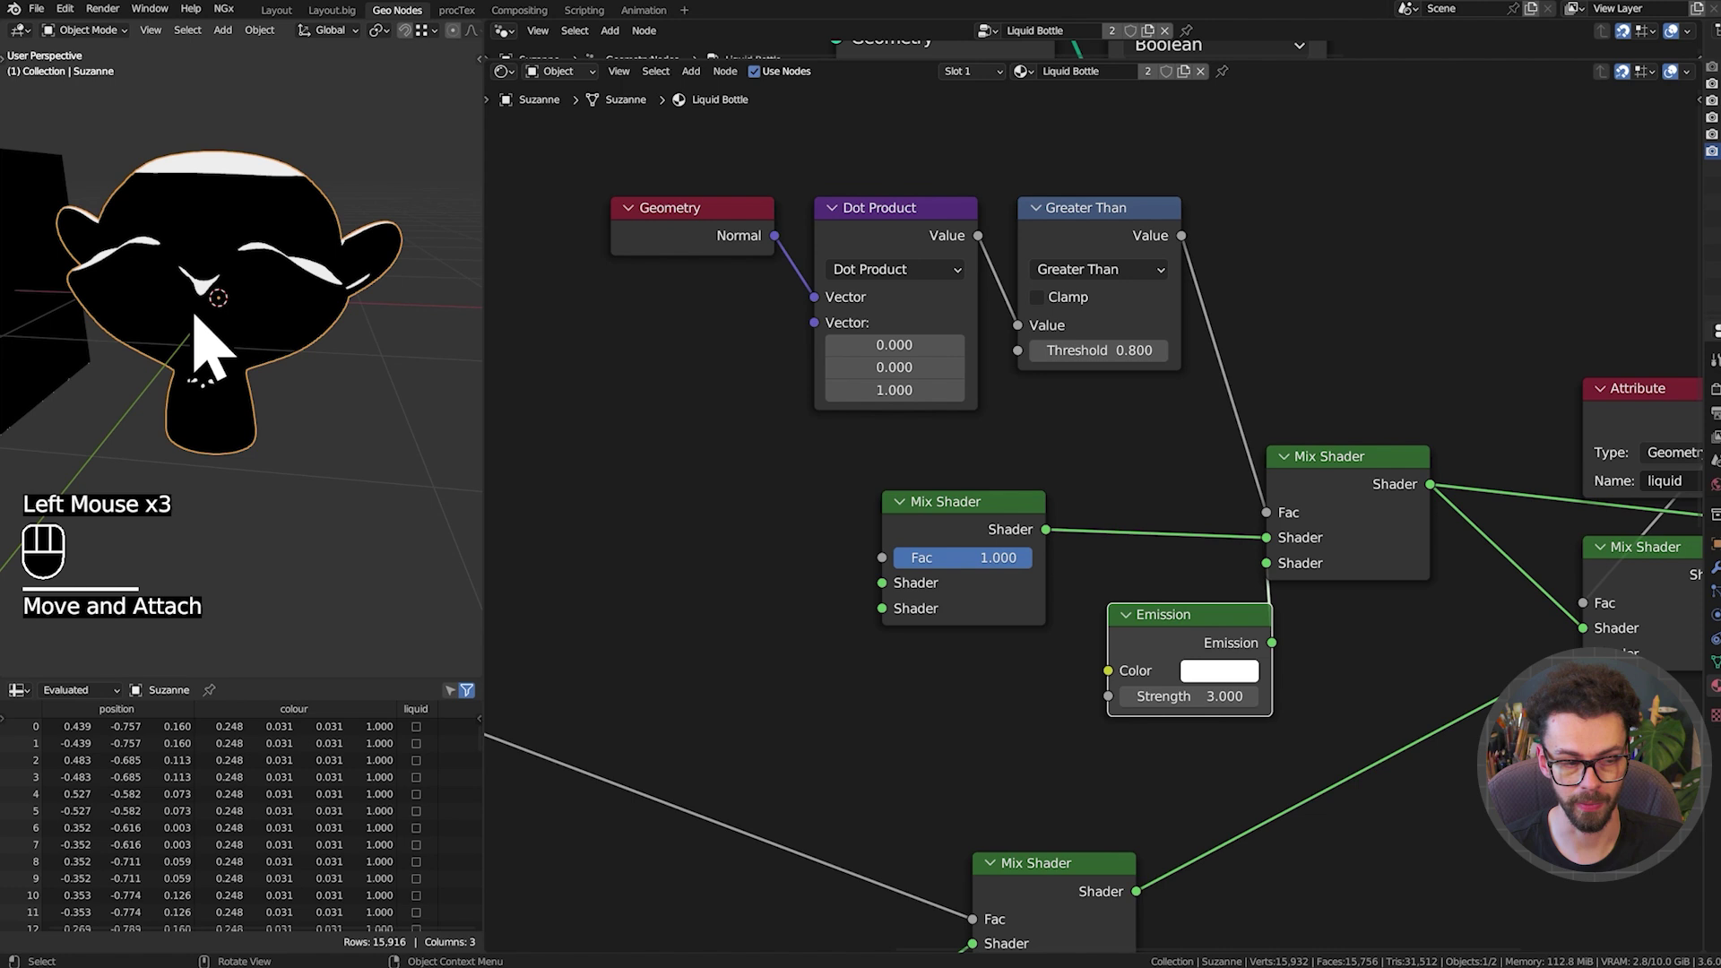
# Duplicate a Mix Shader and plug it into the glow mix as the rim mix
pyautogui.moveTo(211, 329); pyautogui.dragTo(221, 307)
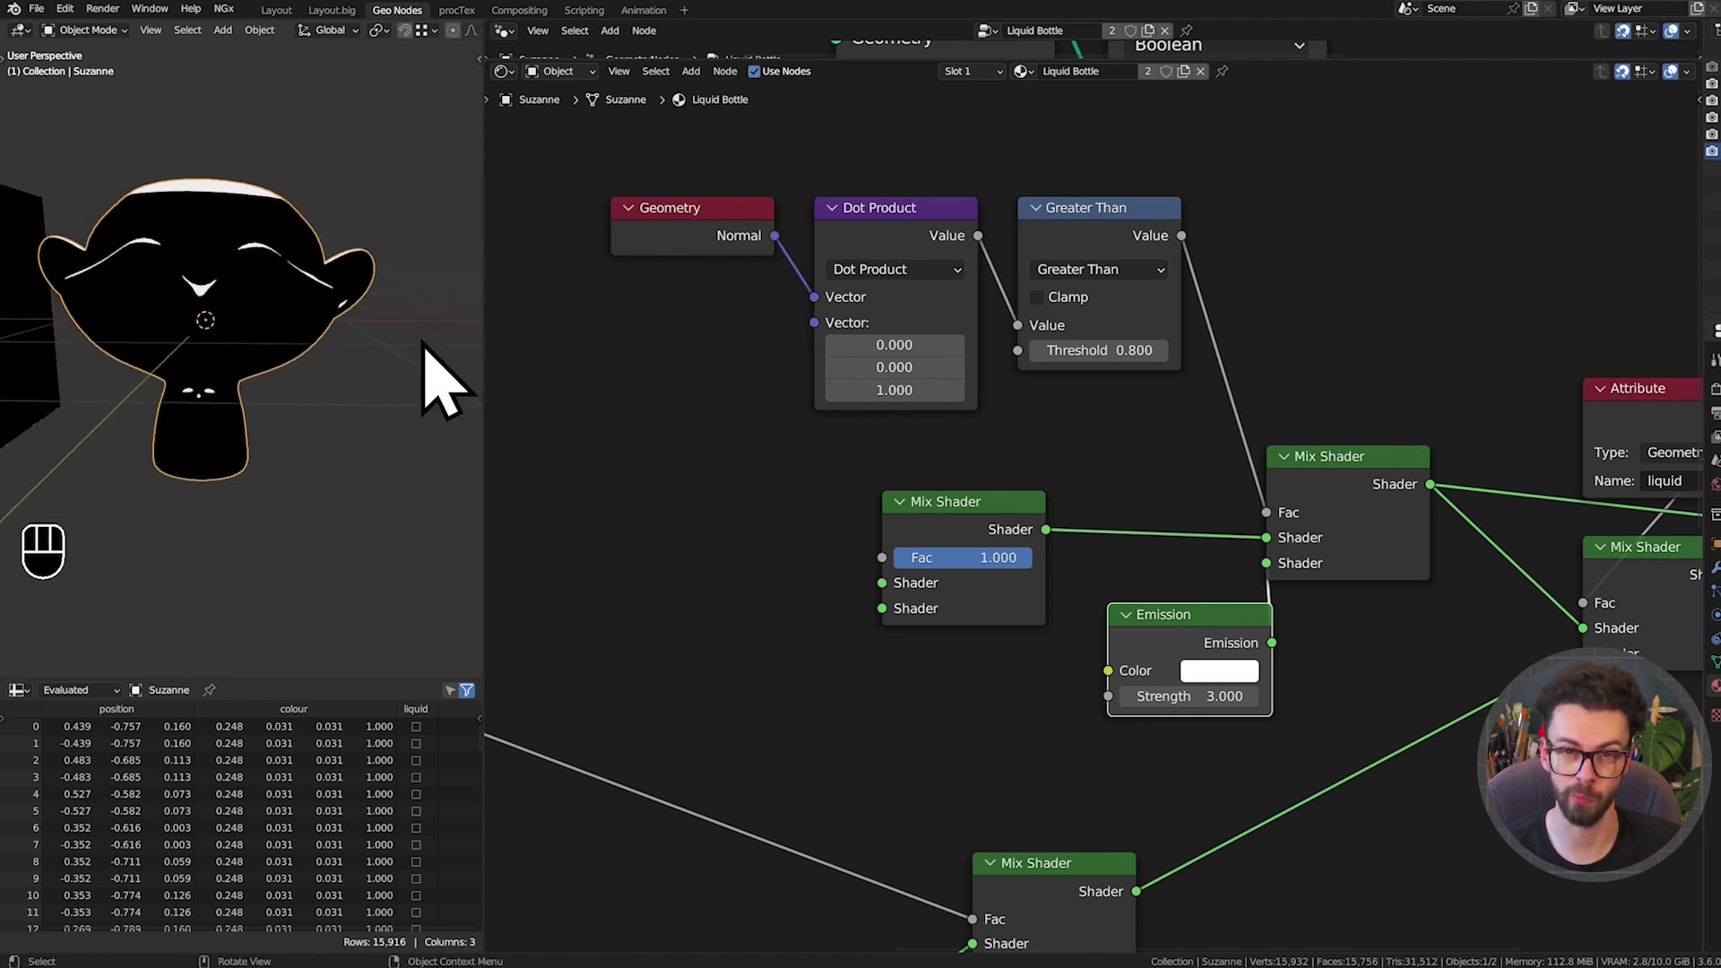
pyautogui.middleClick(924, 569)
pyautogui.middleClick(1020, 553)
pyautogui.moveTo(1063, 541); pyautogui.dragTo(1075, 535)
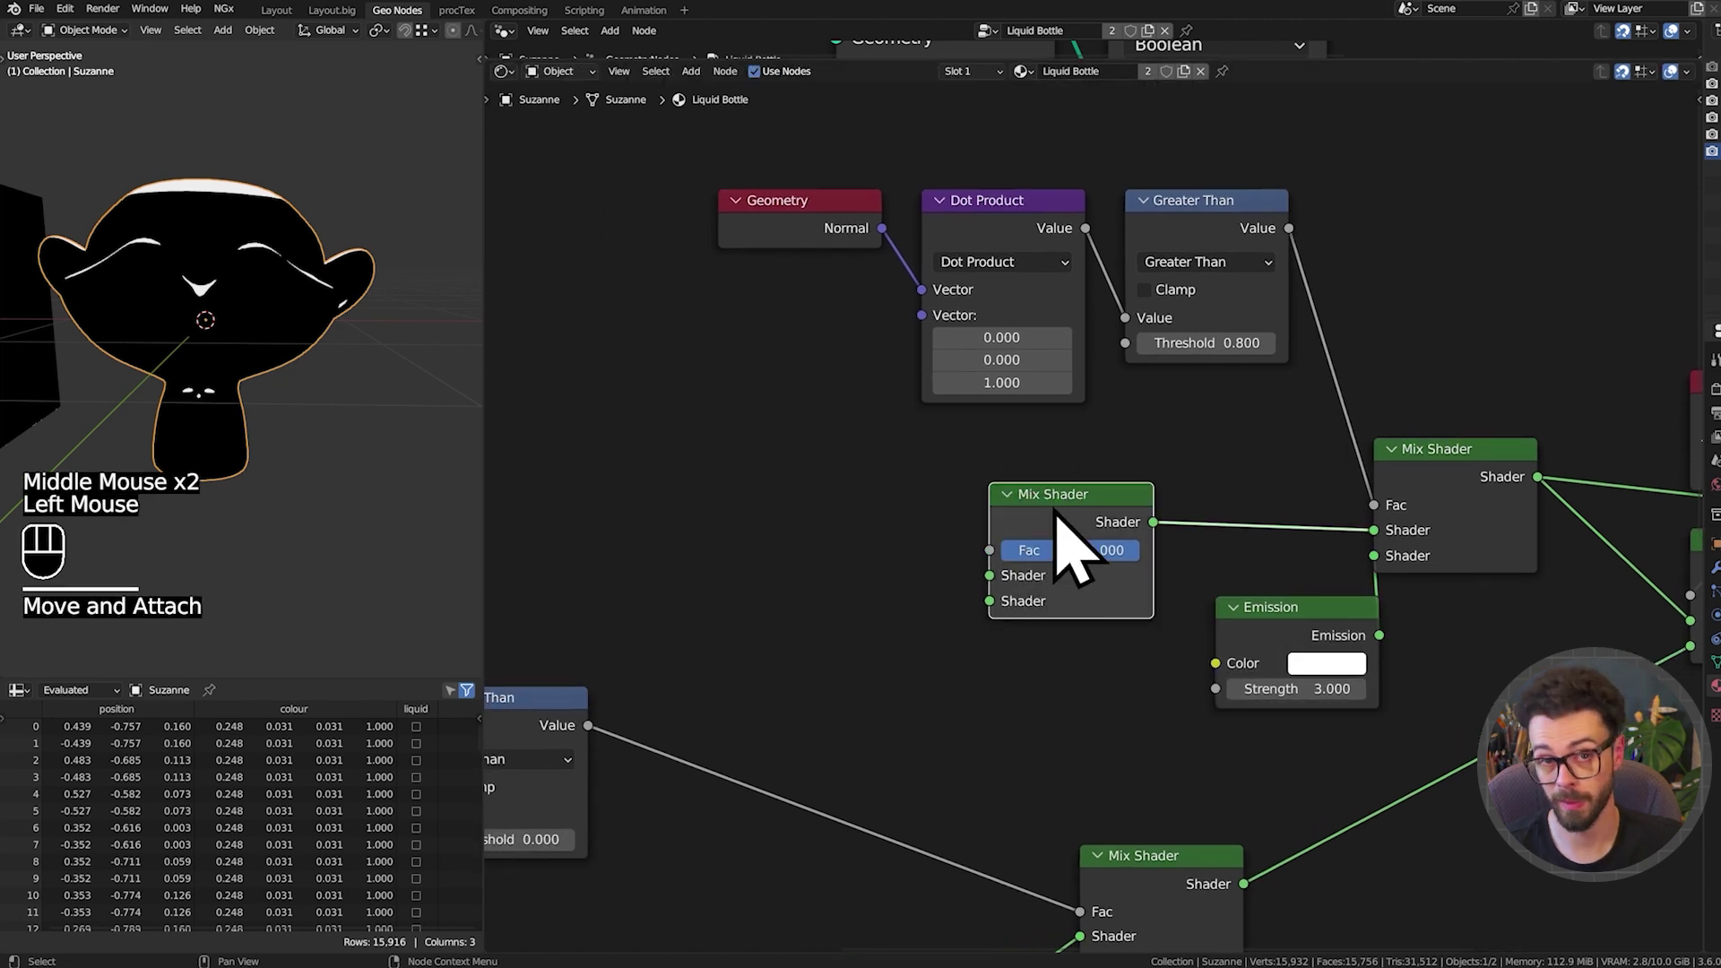
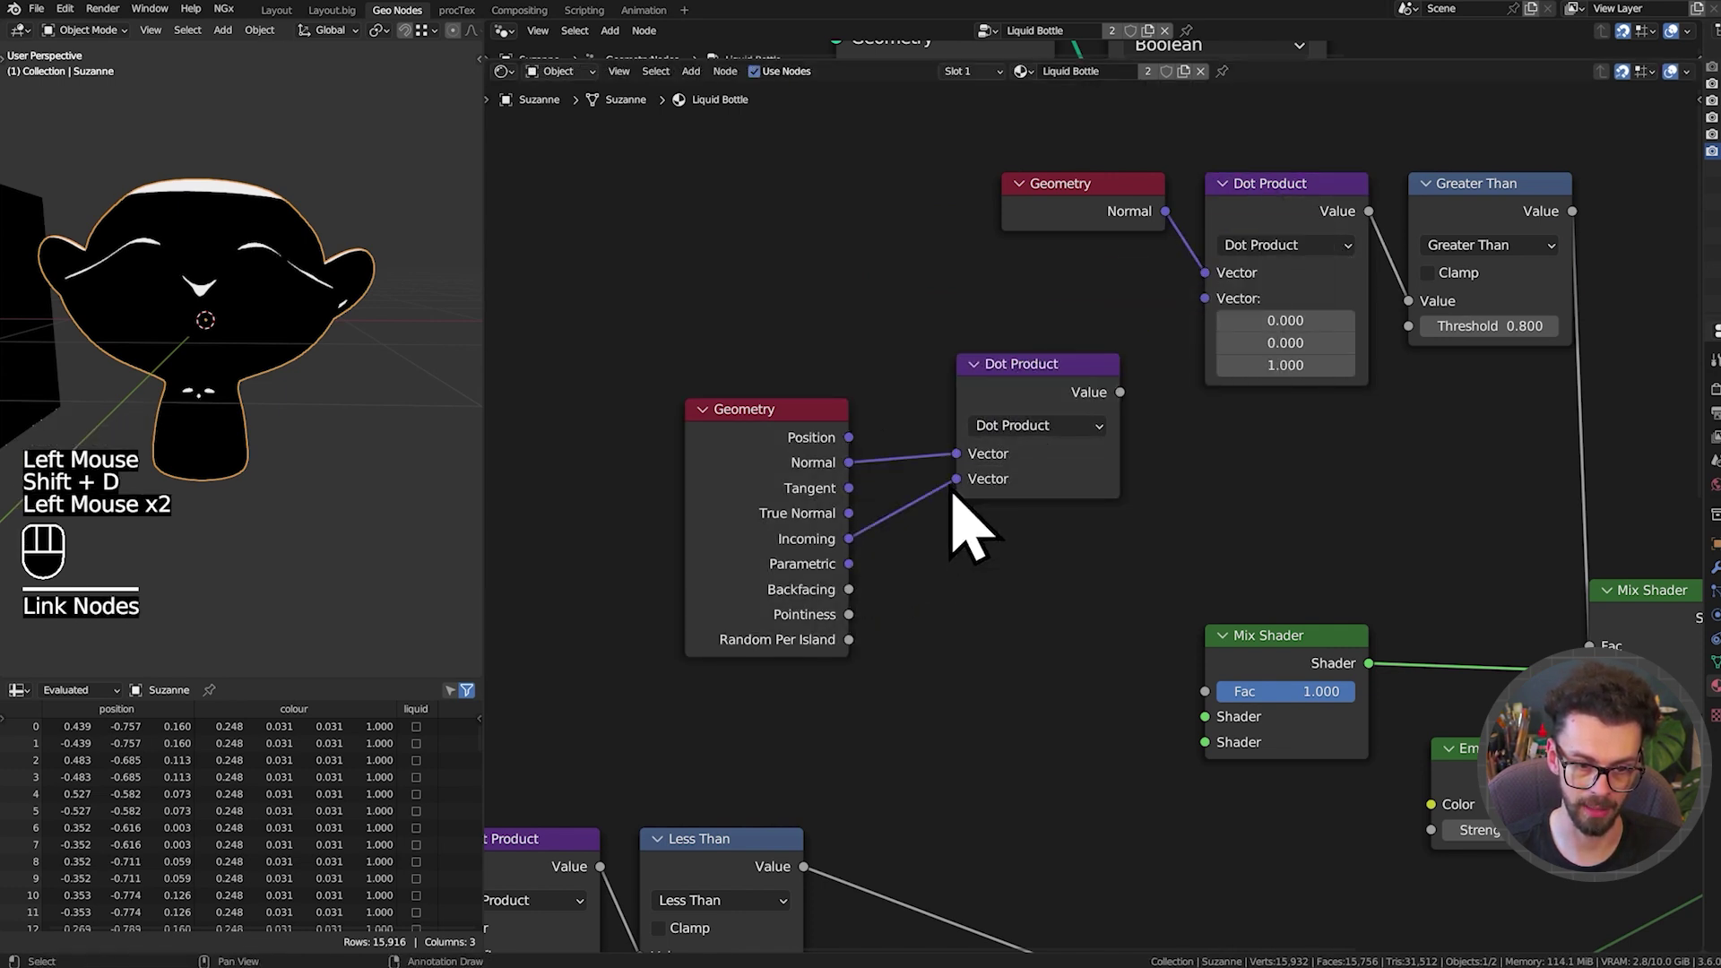
pyautogui.click(776, 465)
# Add a Geometry node and a Dot Product of its Normal with Incoming, hiding unused outputs
pyautogui.press('ctrl+h')
pyautogui.moveTo(1085, 390); pyautogui.dragTo(1003, 452)
pyautogui.click(983, 449)
pyautogui.scroll(-3)
pyautogui.moveTo(349, 373); pyautogui.dragTo(274, 364)
pyautogui.scroll(3)
pyautogui.scroll(-3)
pyautogui.moveTo(322, 335); pyautogui.dragTo(257, 329)
pyautogui.moveTo(252, 334); pyautogui.dragTo(294, 356)
pyautogui.middleClick(924, 499)
pyautogui.middleClick(973, 486)
pyautogui.click(694, 481)
# Feed the dot product through a Less Than 0.28 comparison into the rim mix's factor
pyautogui.press('g')
pyautogui.moveTo(875, 433); pyautogui.dragTo(914, 428)
pyautogui.press('s')
pyautogui.click(982, 429)
pyautogui.moveTo(1023, 512); pyautogui.dragTo(1013, 528)
pyautogui.moveTo(198, 351); pyautogui.dragTo(151, 345)
pyautogui.middleClick(902, 488)
pyautogui.middleClick(872, 524)
pyautogui.click(905, 455)
pyautogui.press('shift+a')
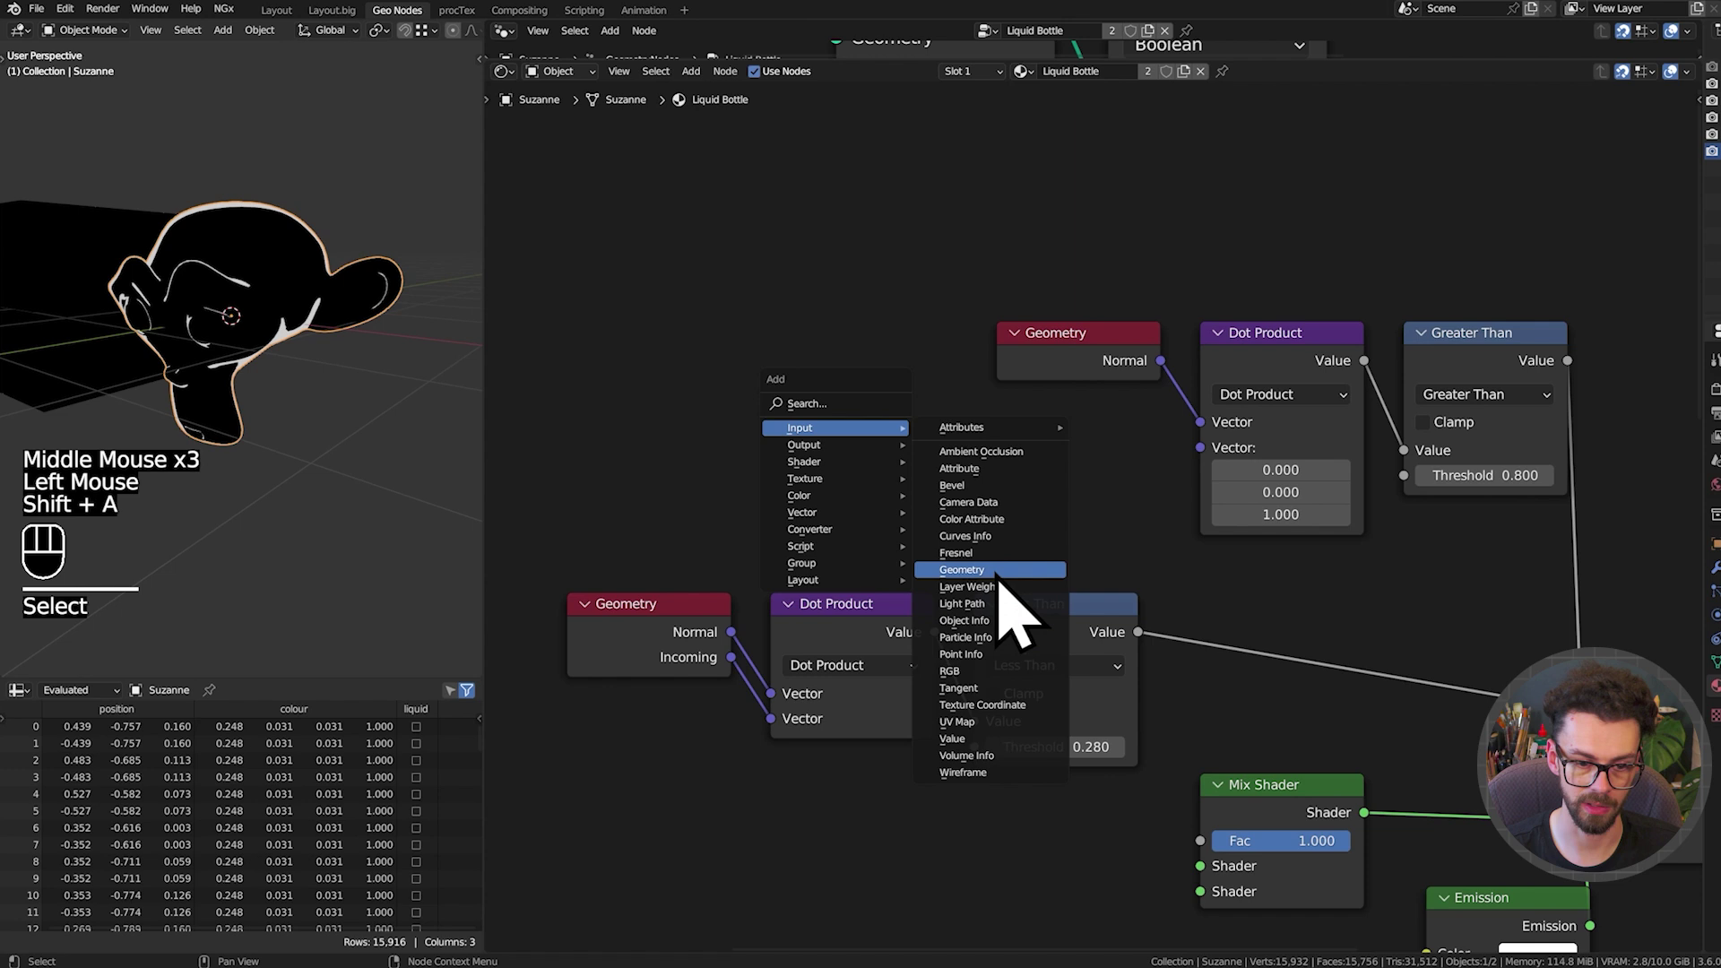
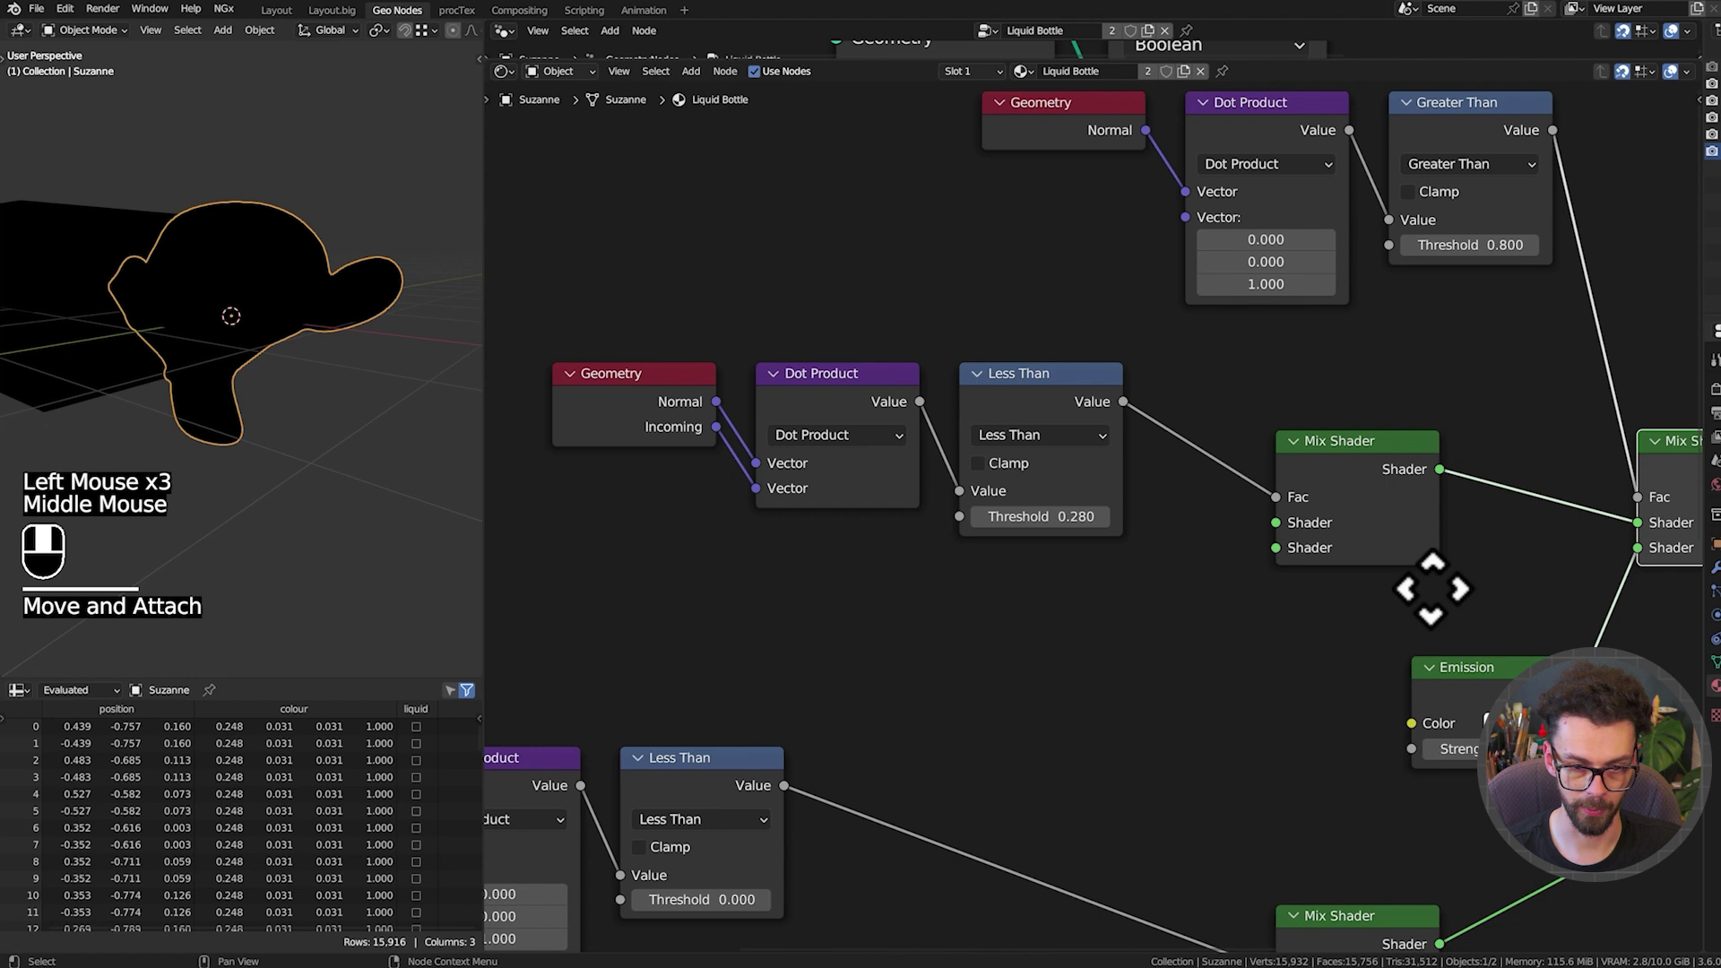
# Plug a Transparent BSDF into the rim mix's top shader and a copied Emission into the bottom
pyautogui.middleClick(1318, 554)
pyautogui.moveTo(1317, 555); pyautogui.dragTo(1142, 582)
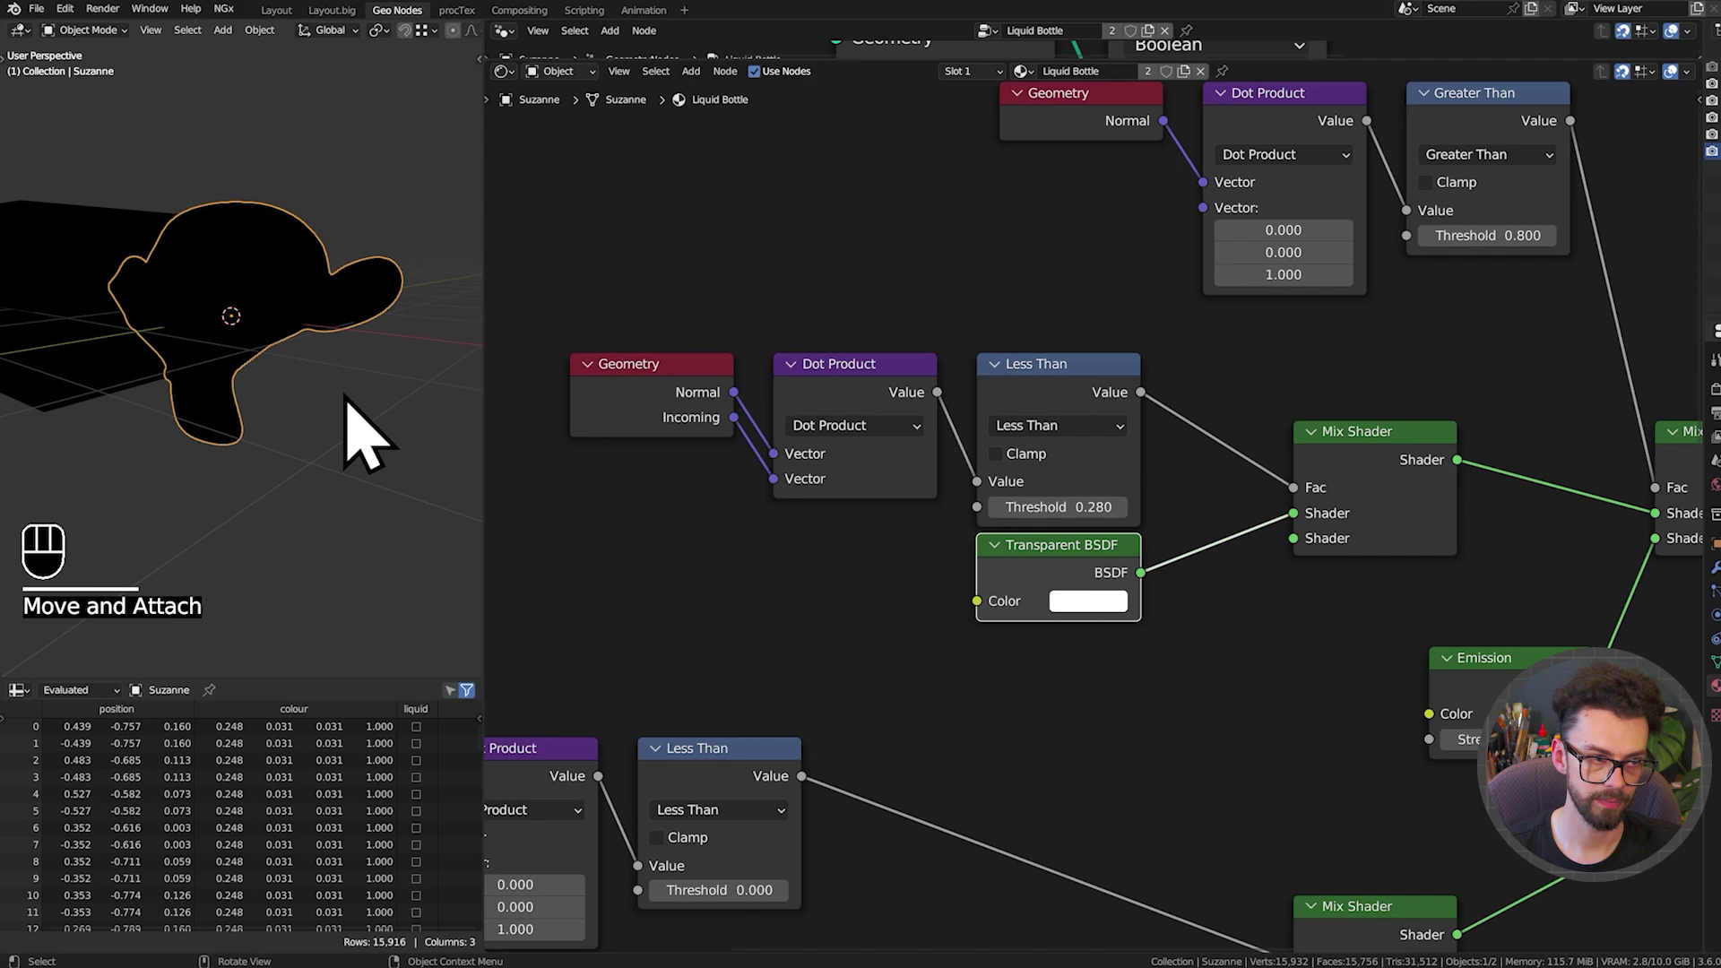
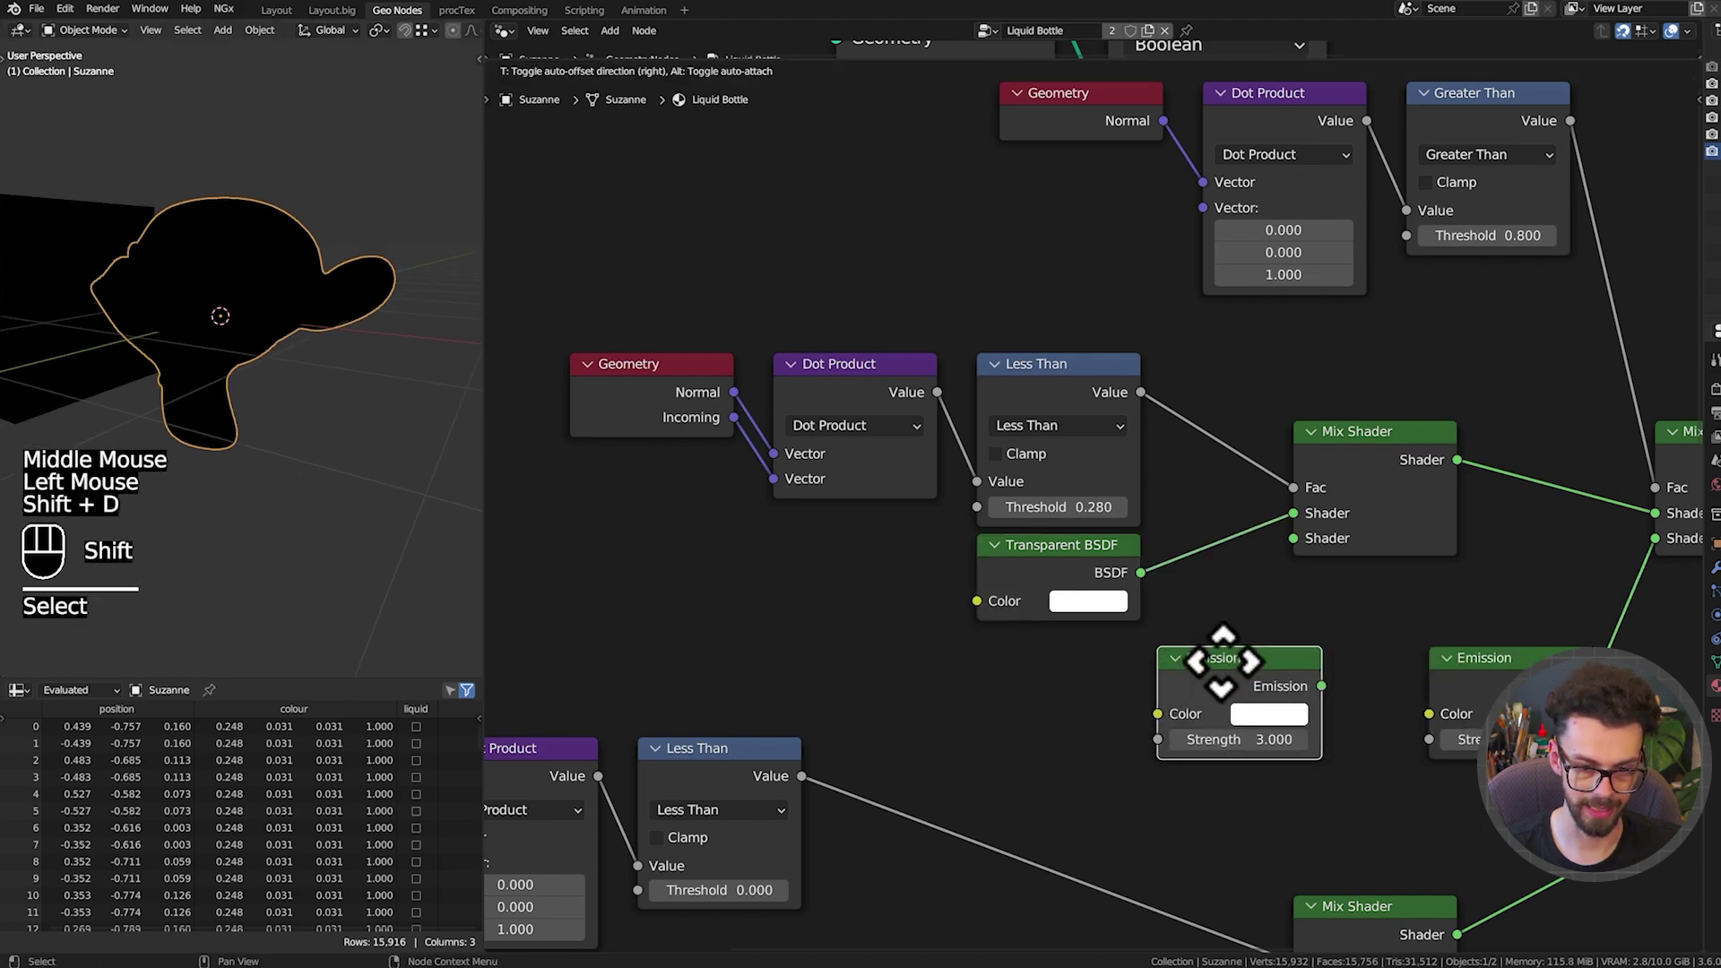
pyautogui.moveTo(1161, 718); pyautogui.dragTo(1308, 578)
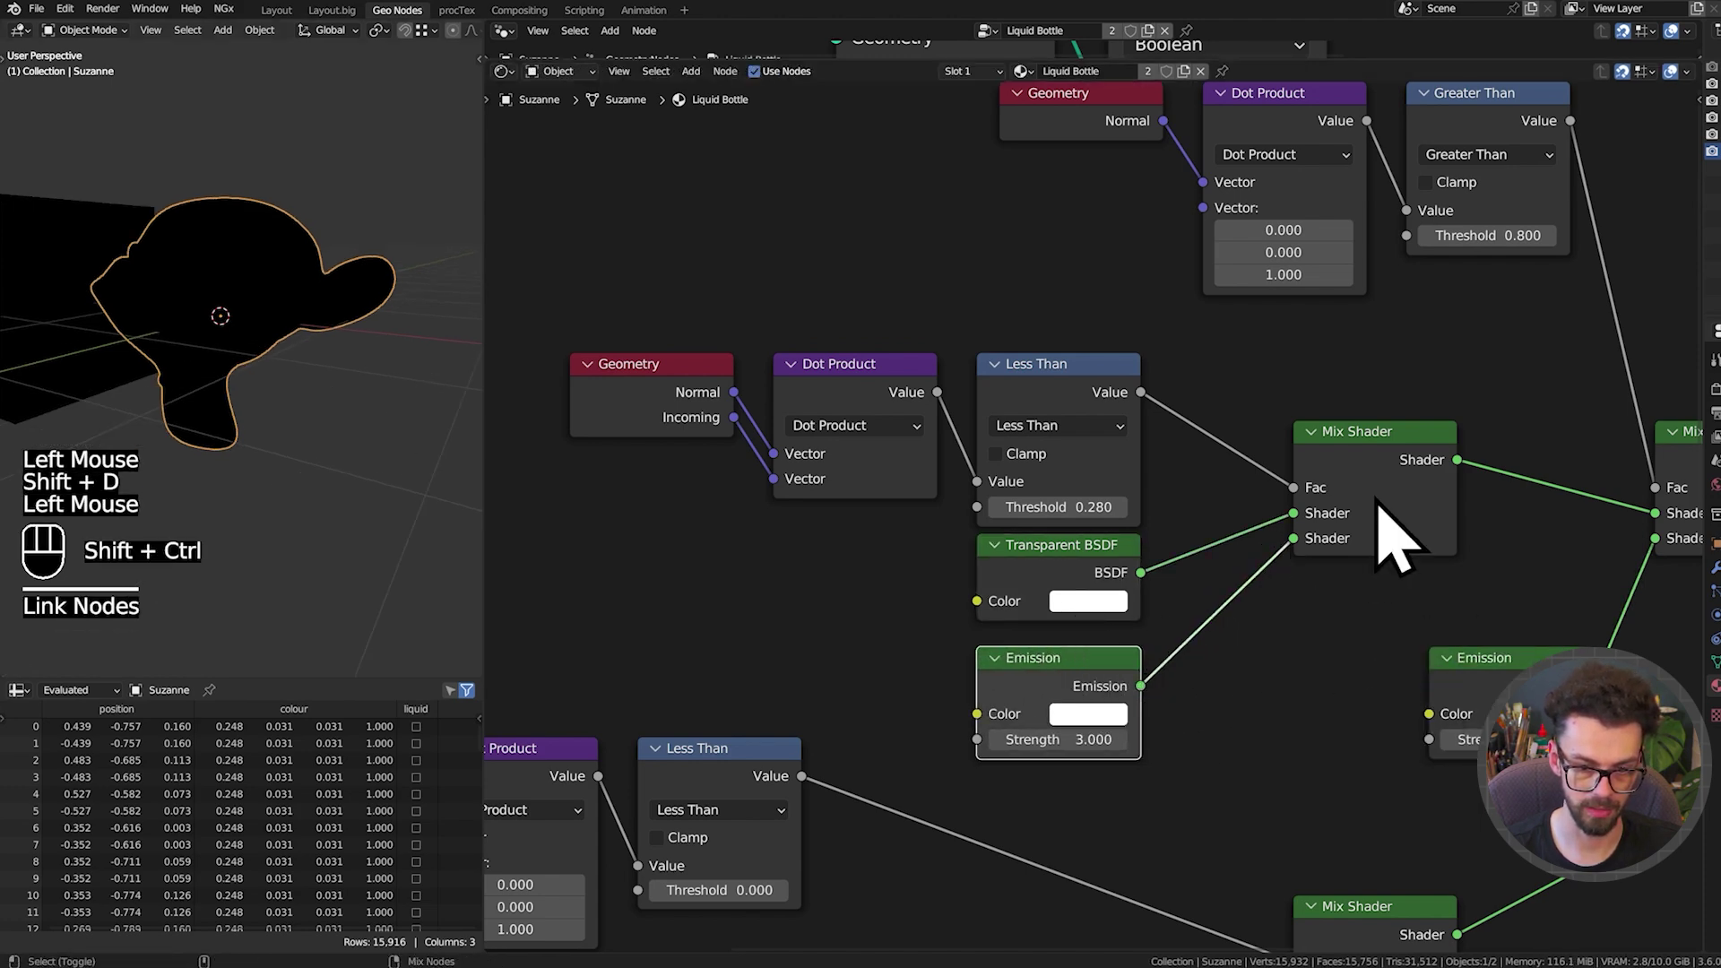
pyautogui.click(1388, 471)
pyautogui.moveTo(267, 422); pyautogui.dragTo(322, 416)
pyautogui.scroll(3)
# Give the rim Emission a pale cyan colour and strength 1
pyautogui.click(1104, 790)
pyautogui.click(1094, 800)
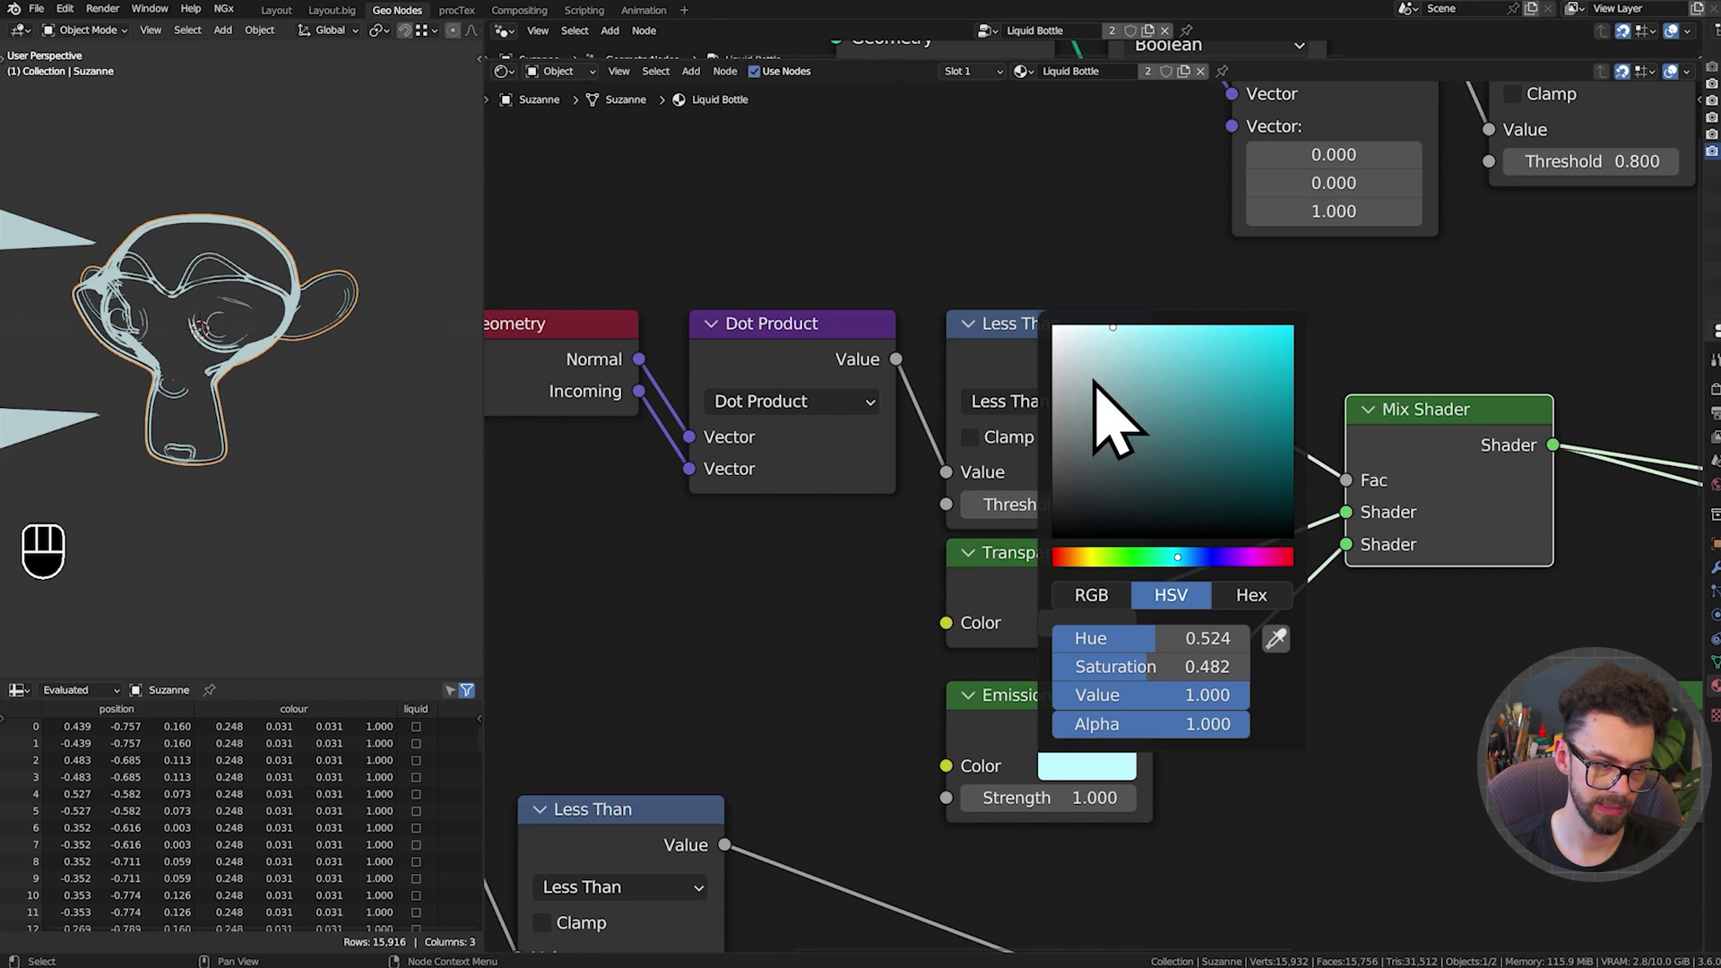
pyautogui.click(1311, 810)
pyautogui.middleClick(1245, 665)
pyautogui.scroll(-3)
pyautogui.middleClick(1217, 717)
pyautogui.middleClick(1213, 719)
pyautogui.moveTo(1341, 664); pyautogui.dragTo(1439, 507)
pyautogui.press('g')
pyautogui.middleClick(1468, 555)
pyautogui.click(1413, 543)
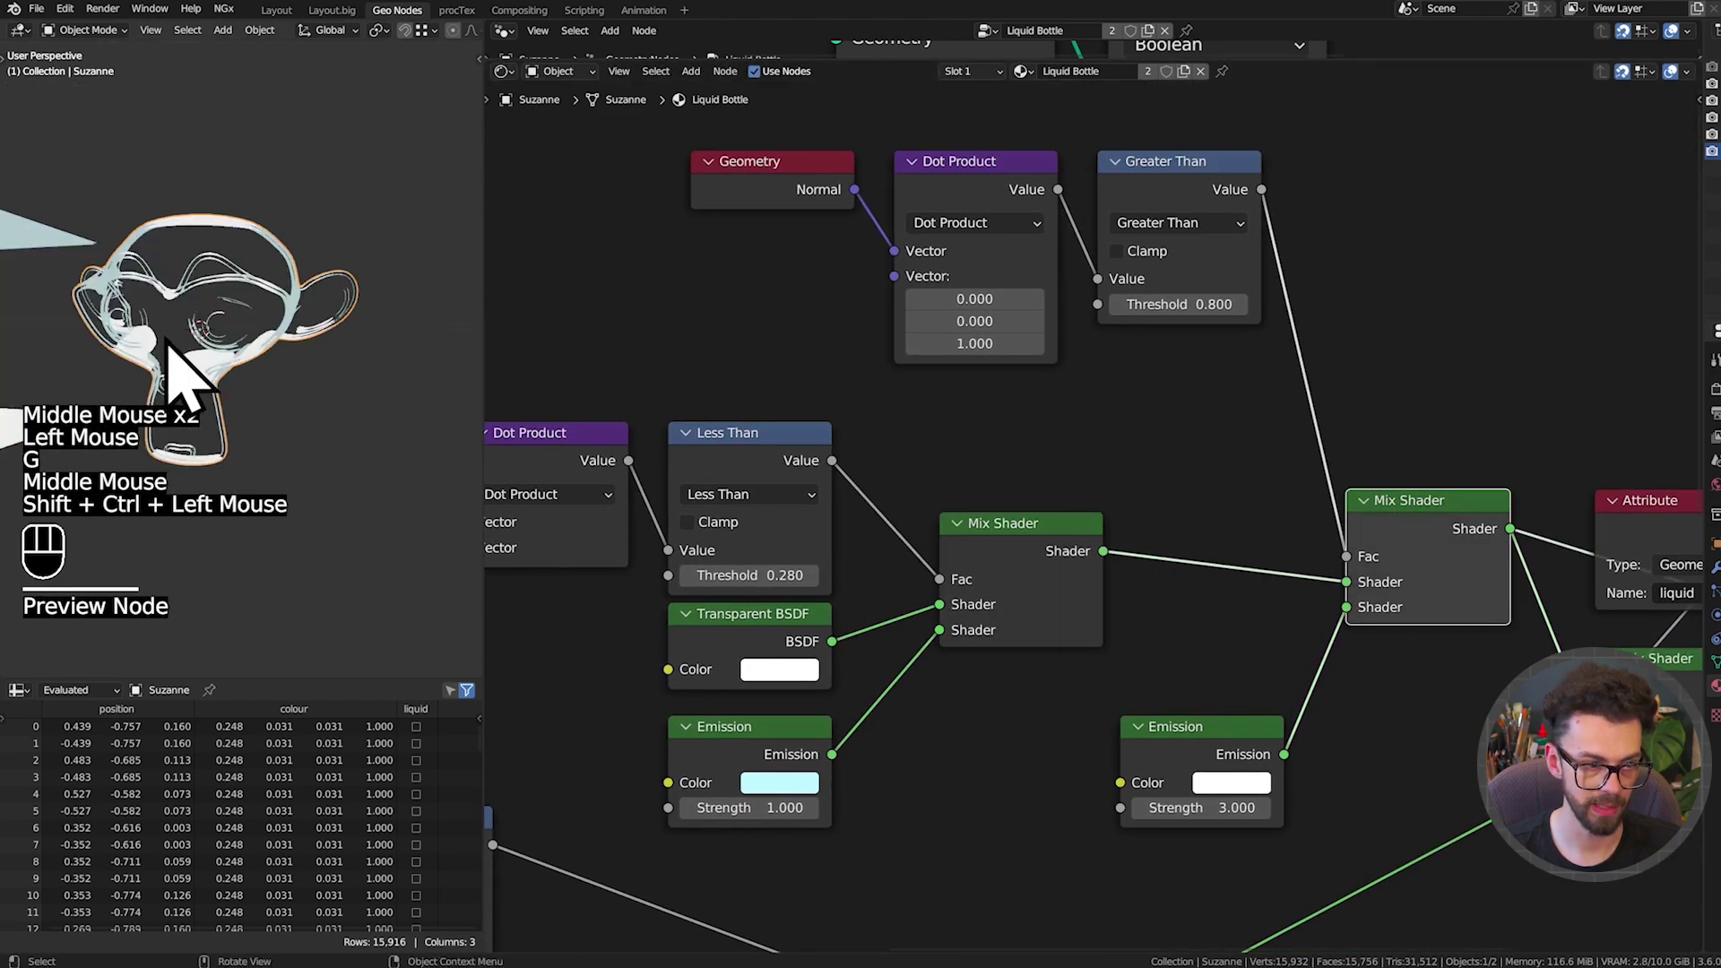
# Arrange the rim mix nodes feeding the glow mix and bring the shader tree into view
pyautogui.moveTo(174, 318); pyautogui.dragTo(130, 322)
pyautogui.scroll(-3)
pyautogui.moveTo(1149, 507); pyautogui.dragTo(239, 354)
pyautogui.click(1285, 630)
pyautogui.moveTo(349, 355); pyautogui.dragTo(309, 374)
pyautogui.moveTo(308, 374); pyautogui.dragTo(318, 373)
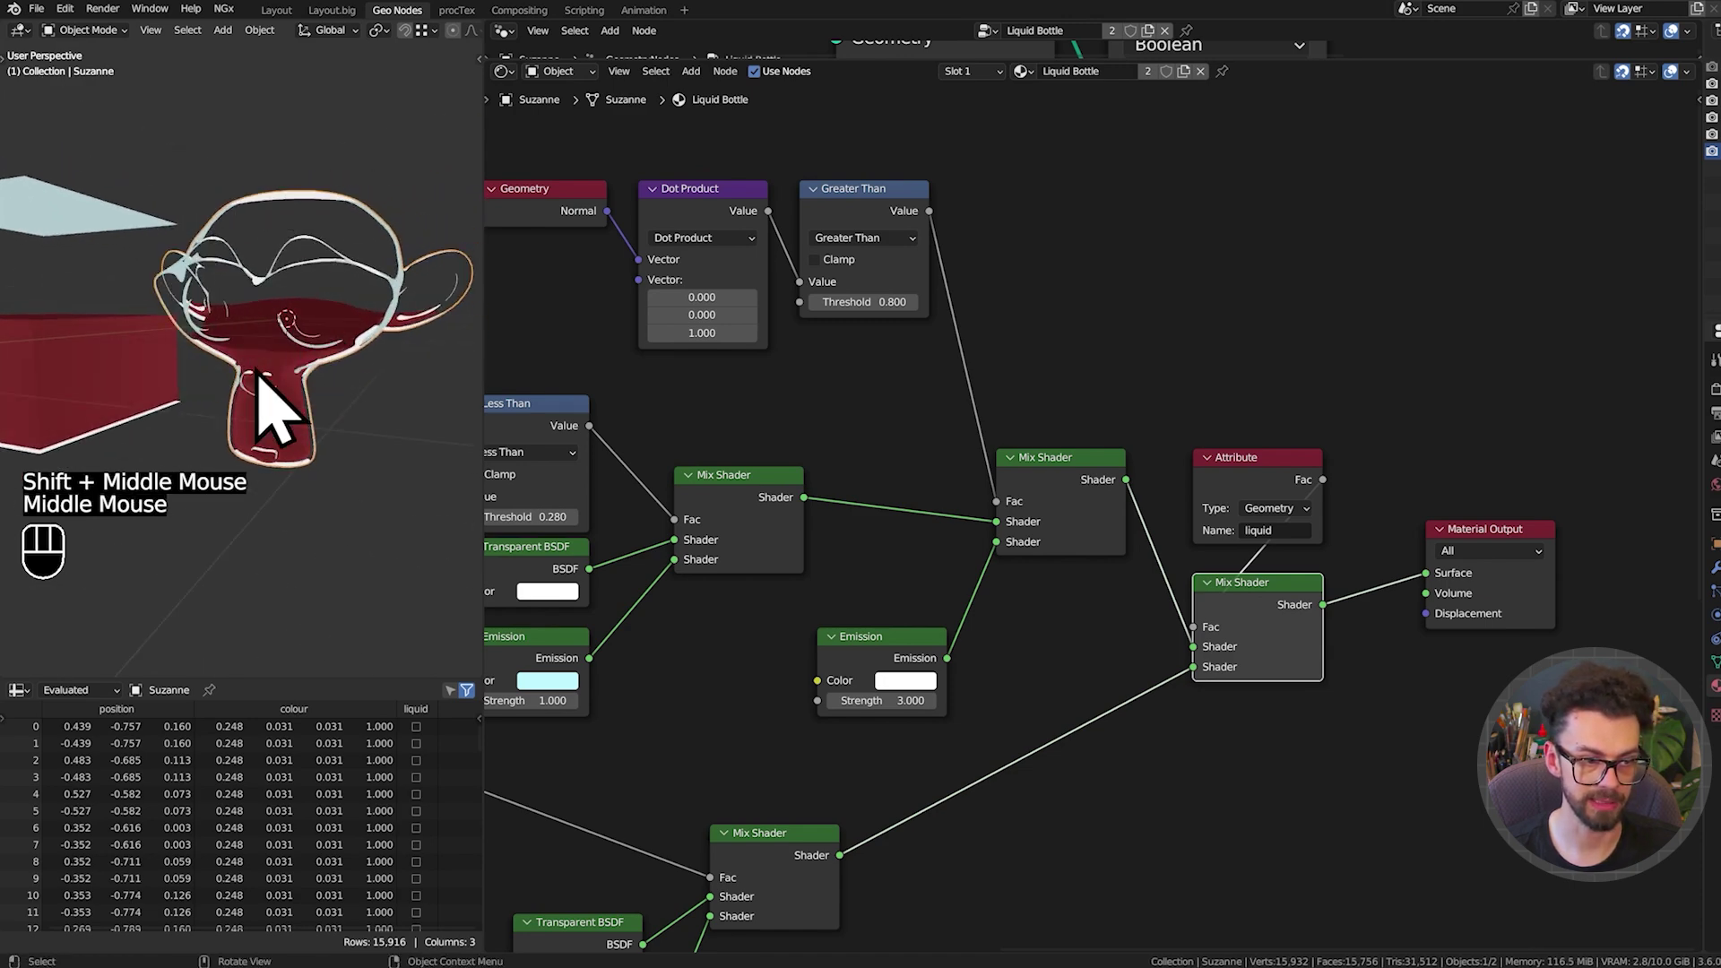
pyautogui.middleClick(796, 430)
pyautogui.scroll(-3)
pyautogui.middleClick(1091, 431)
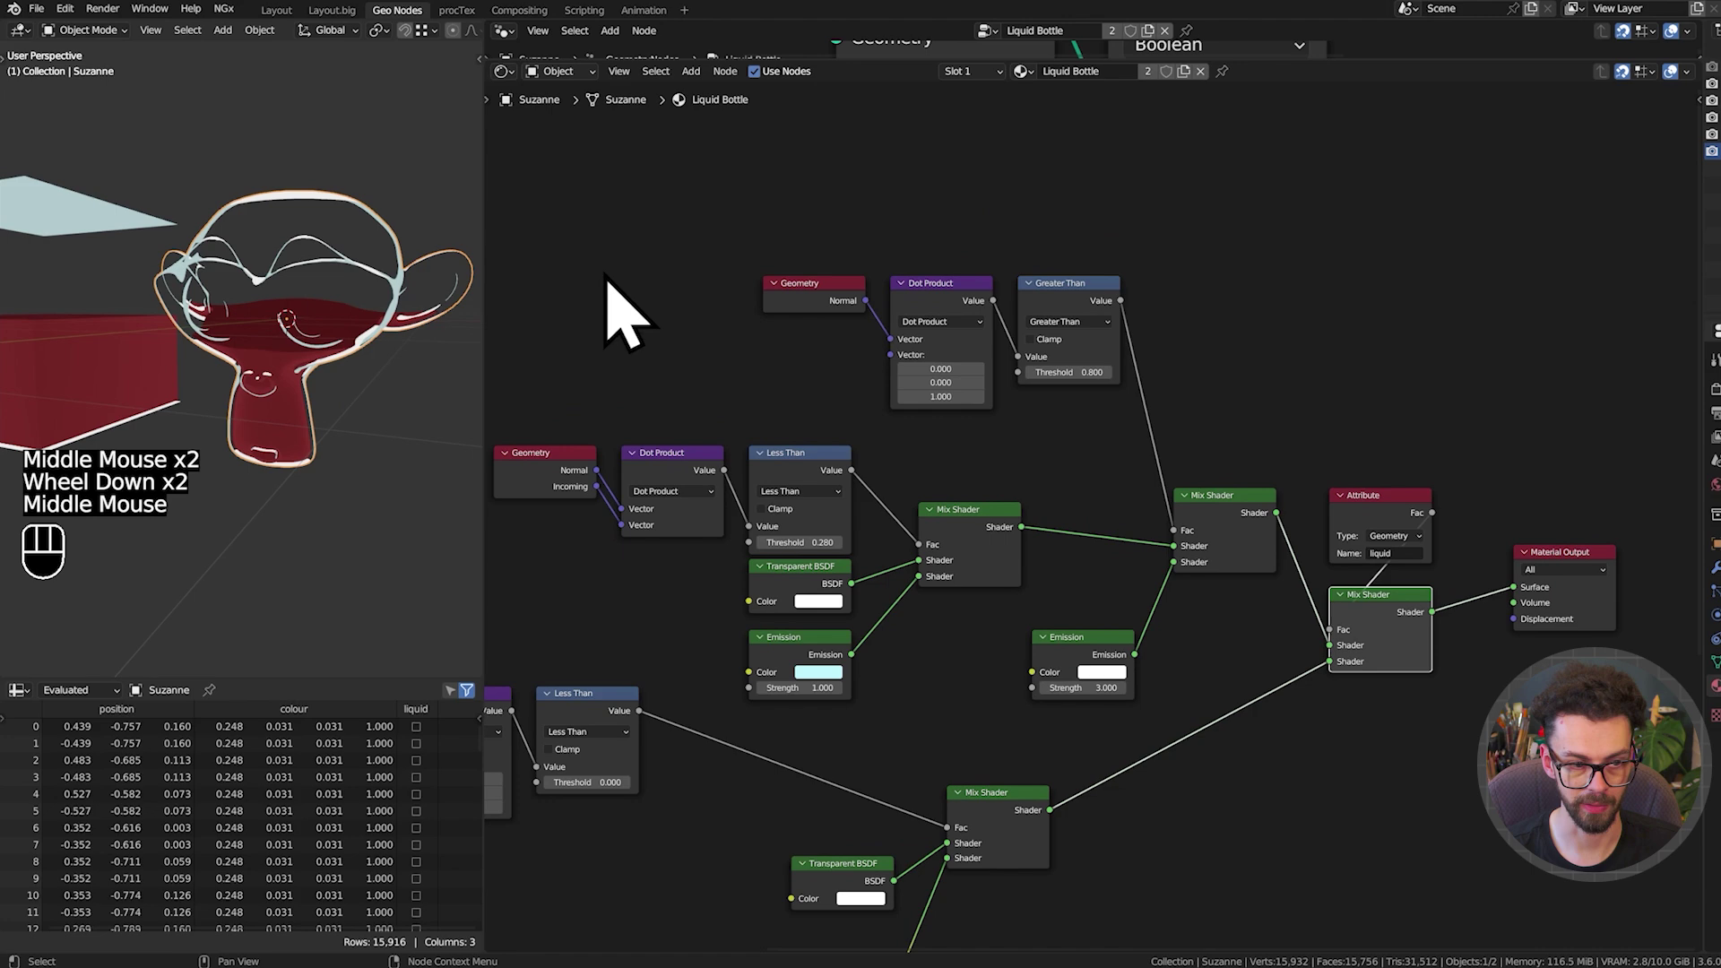
pyautogui.moveTo(619, 289); pyautogui.dragTo(1222, 688)
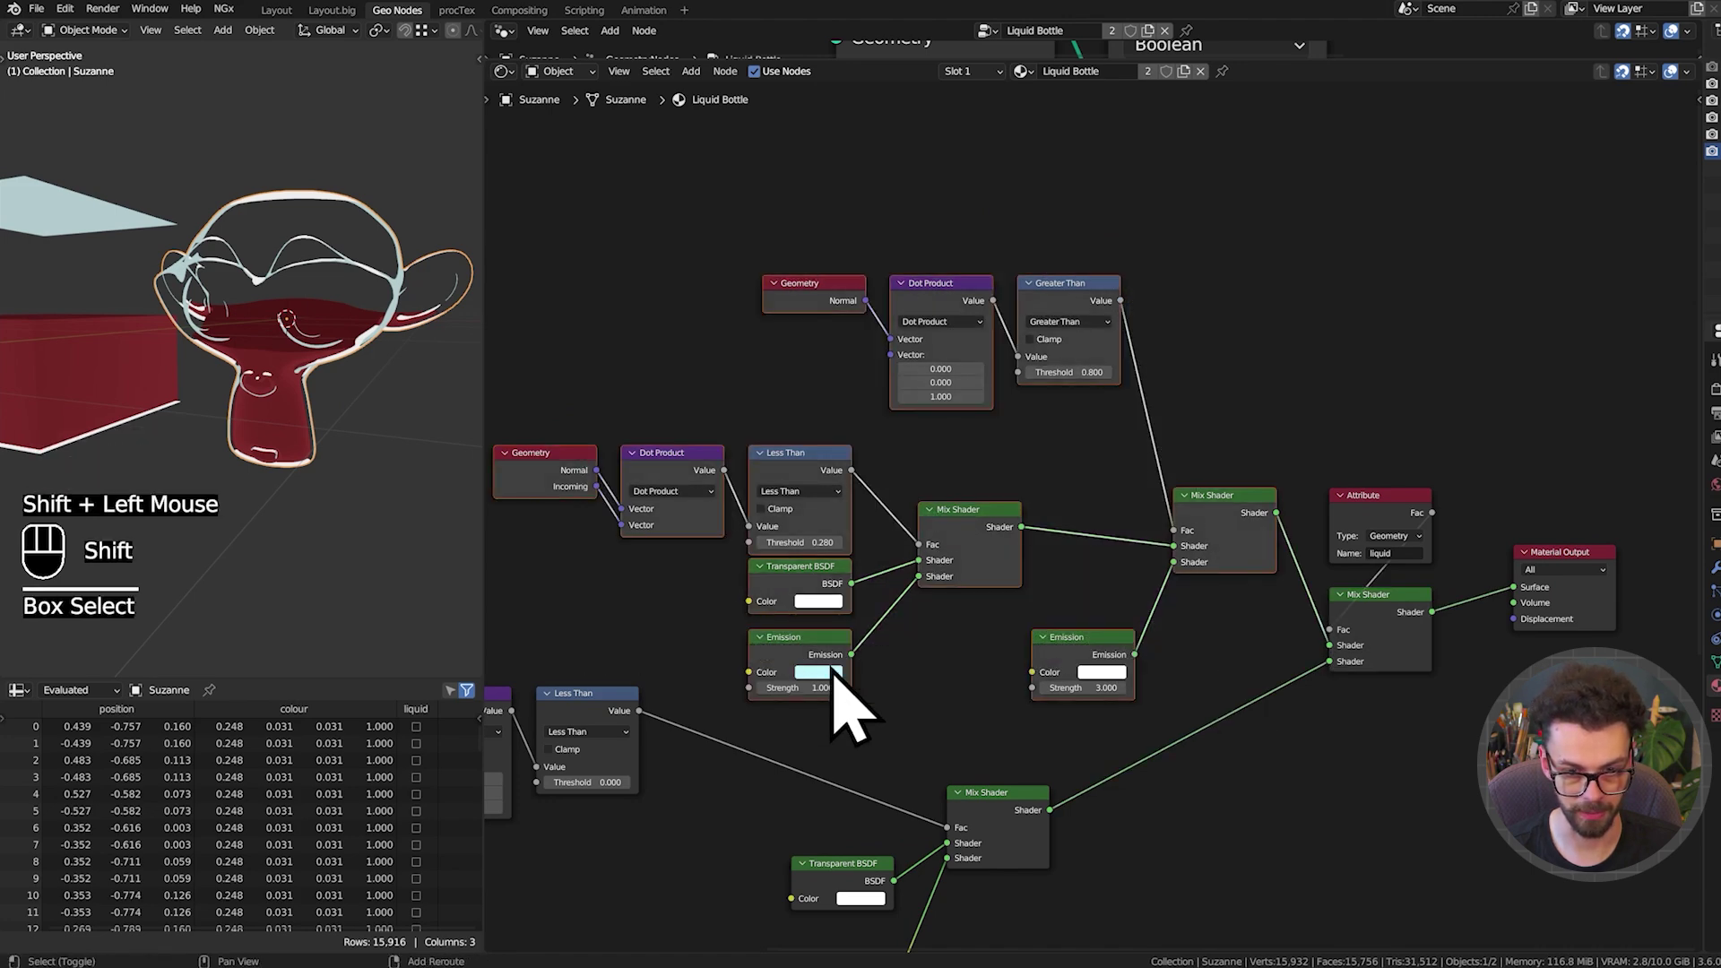
# Box-select the top-glow and rim mask nodes, wrap them in a frame (Ctrl+J) and start labelling it
pyautogui.press('g')
pyautogui.moveTo(1005, 480); pyautogui.dragTo(1148, 657)
pyautogui.scroll(-3)
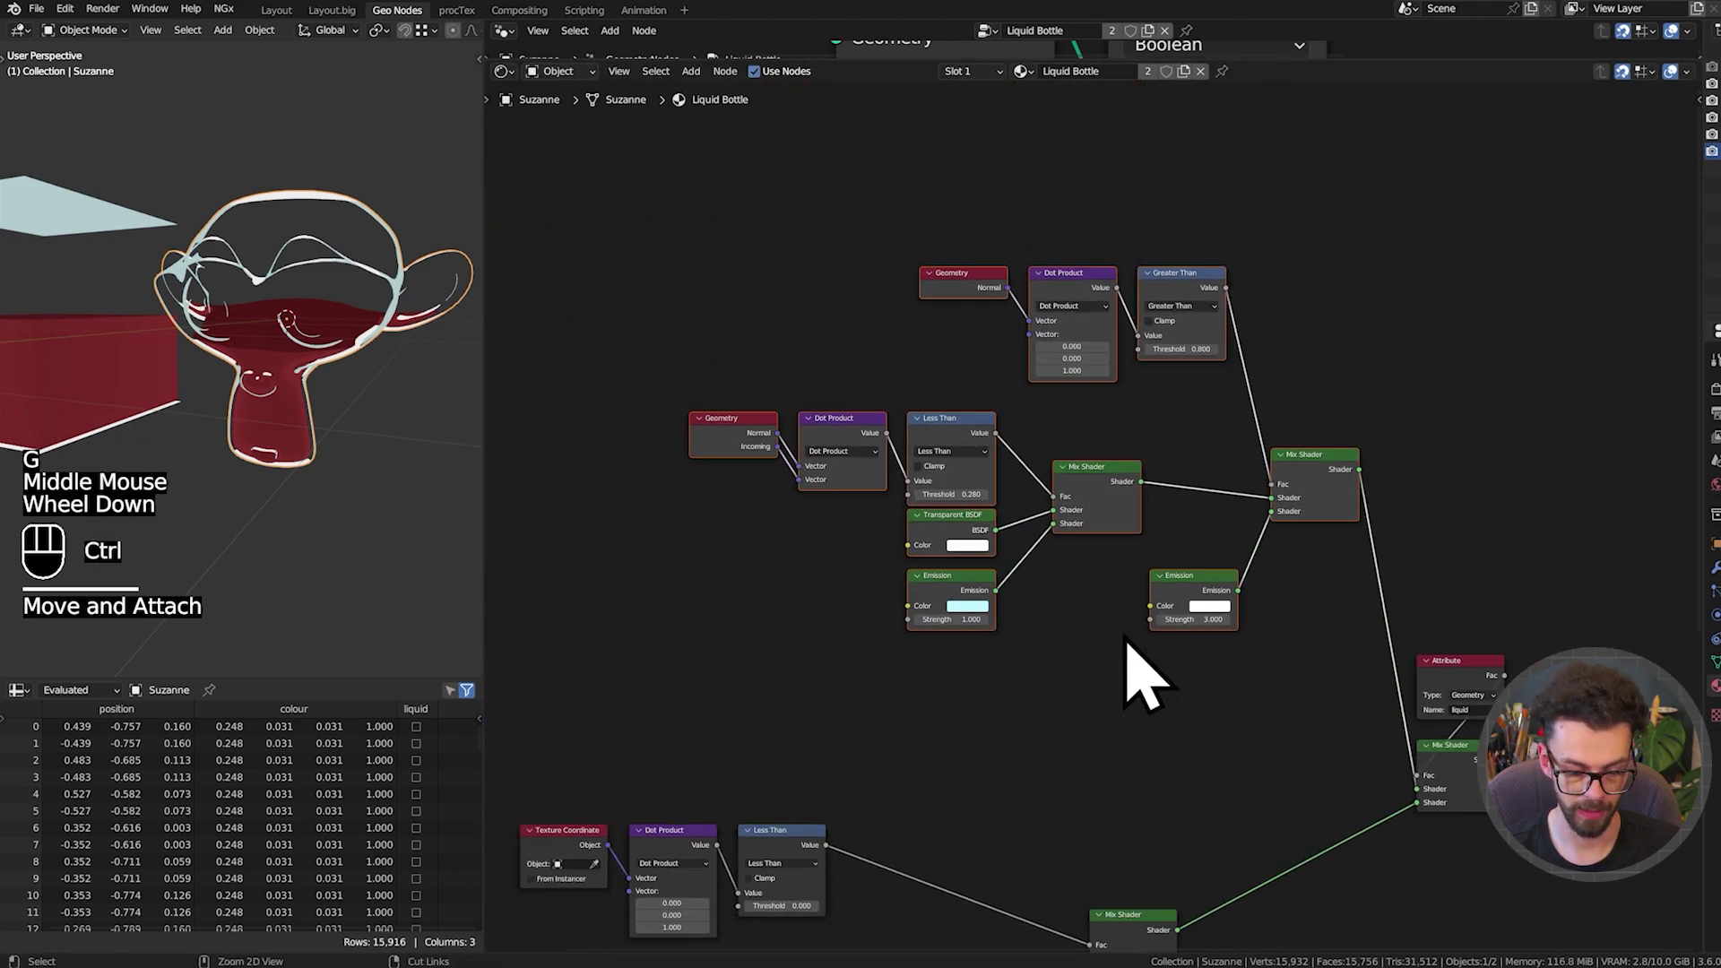
pyautogui.press('ctrl+j')
pyautogui.doubleClick(1128, 676)
pyautogui.press('F2')
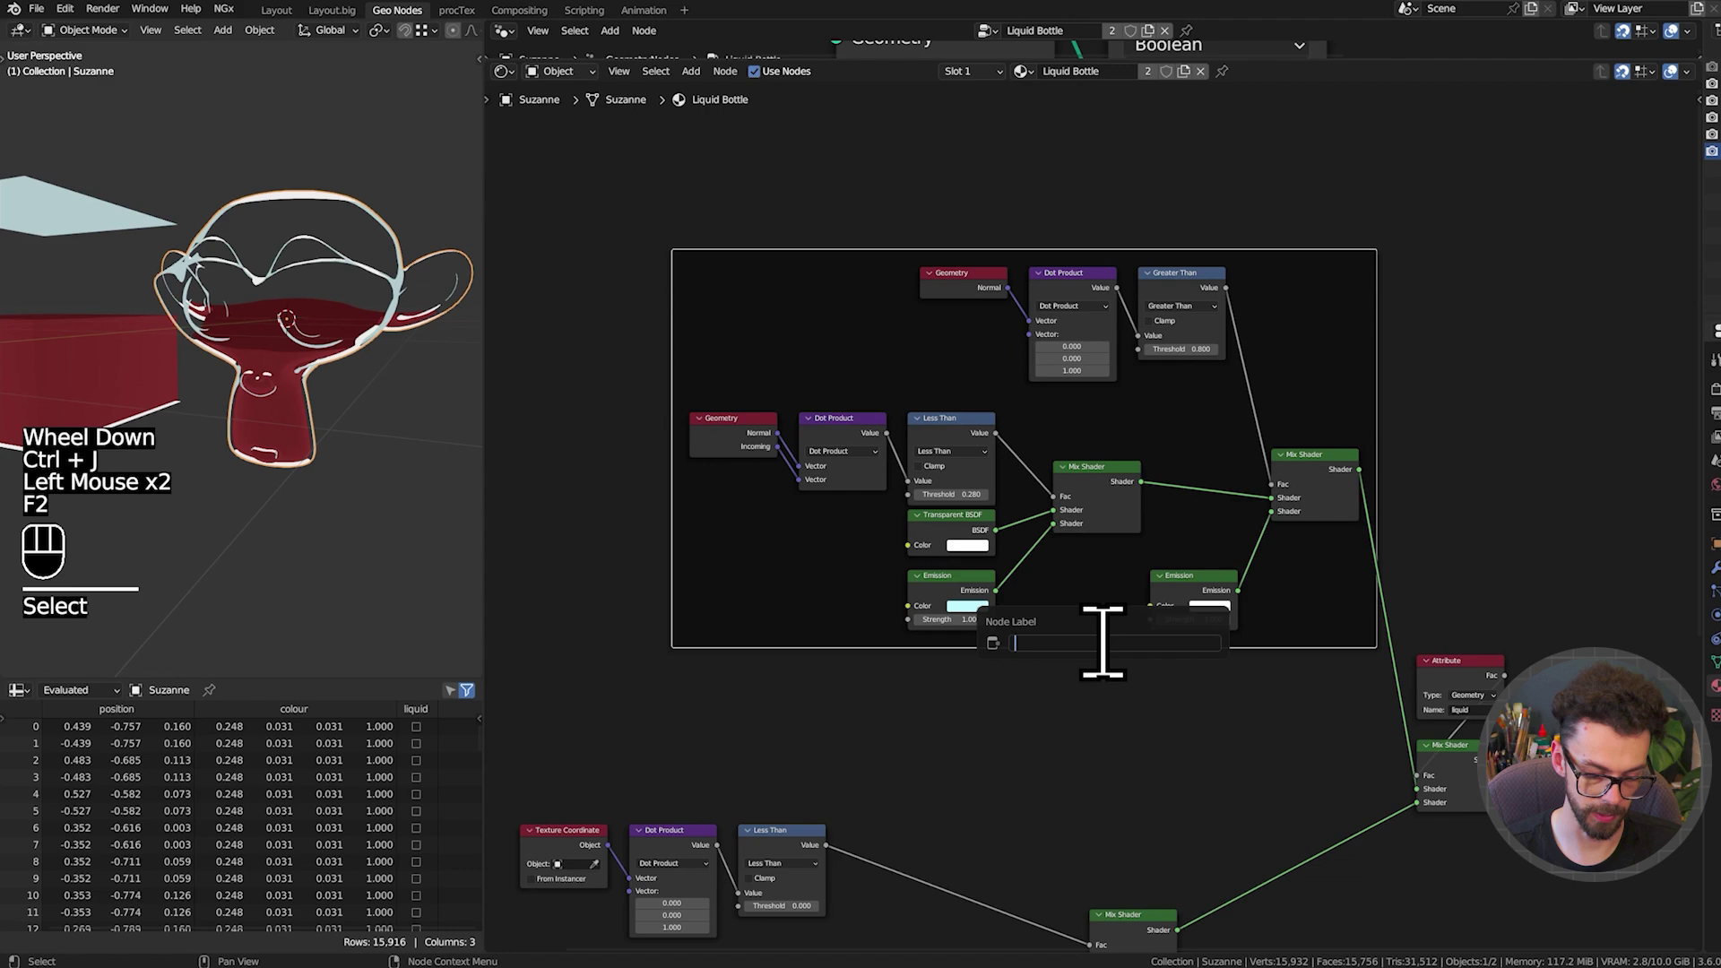
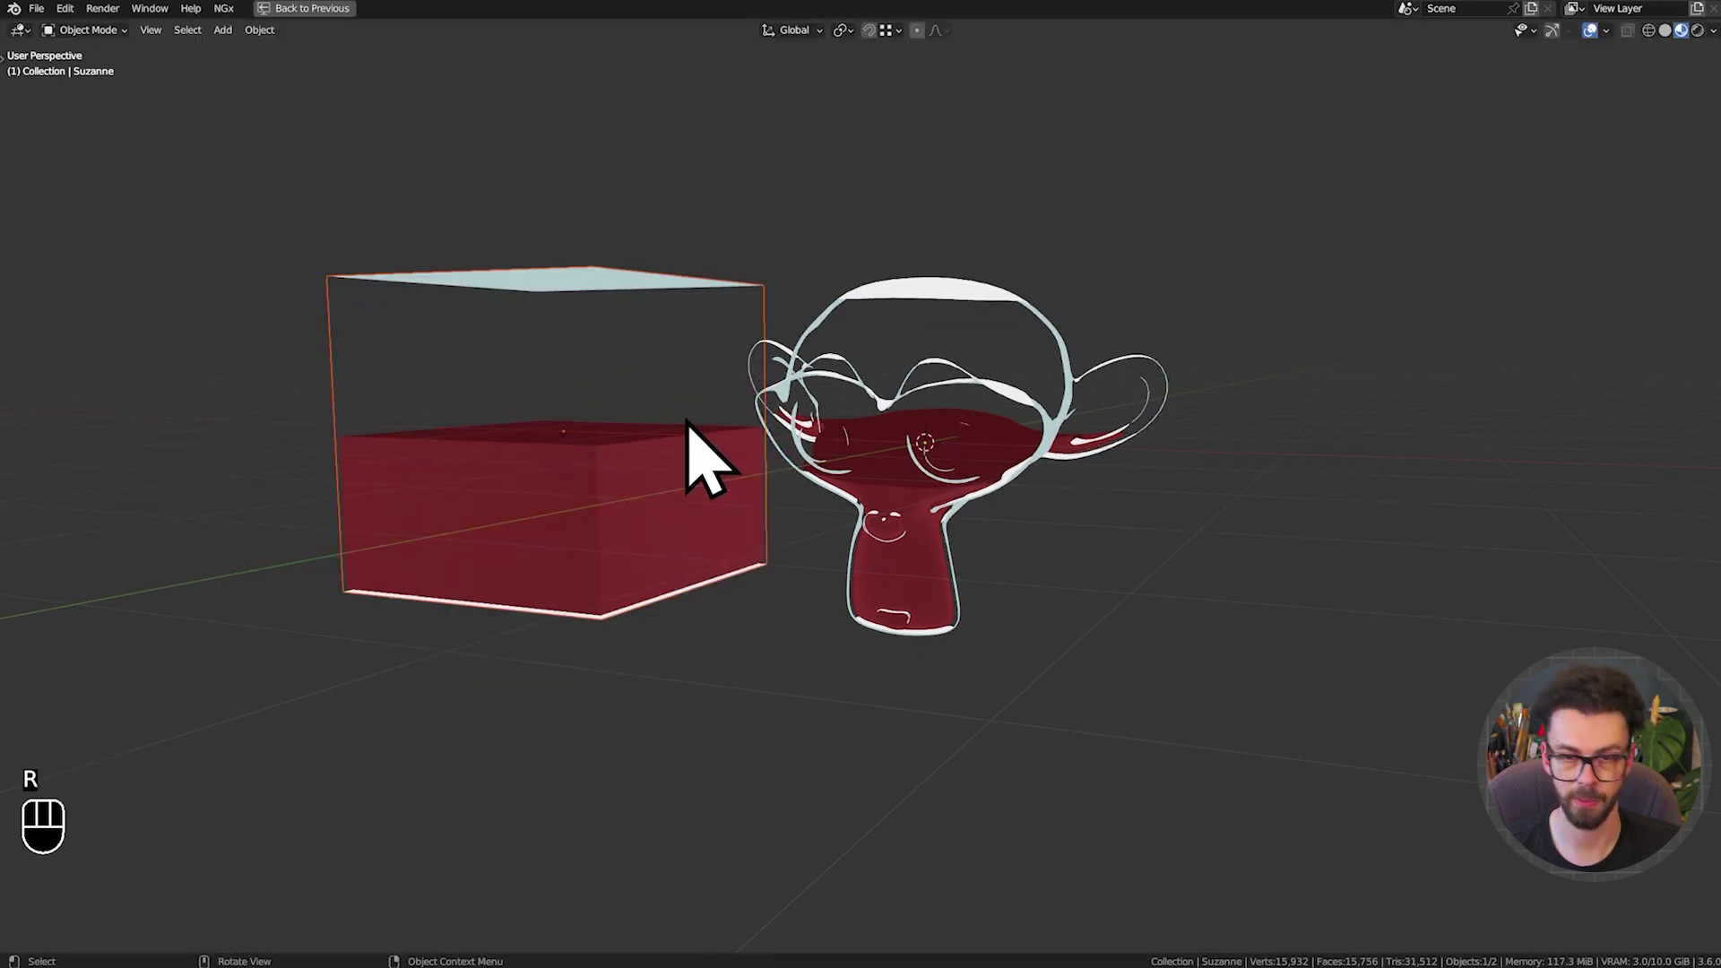
# Select the Suzanne bottle in front view and move it to watch the red liquid shift
pyautogui.click(892, 409)
pyautogui.press('g')
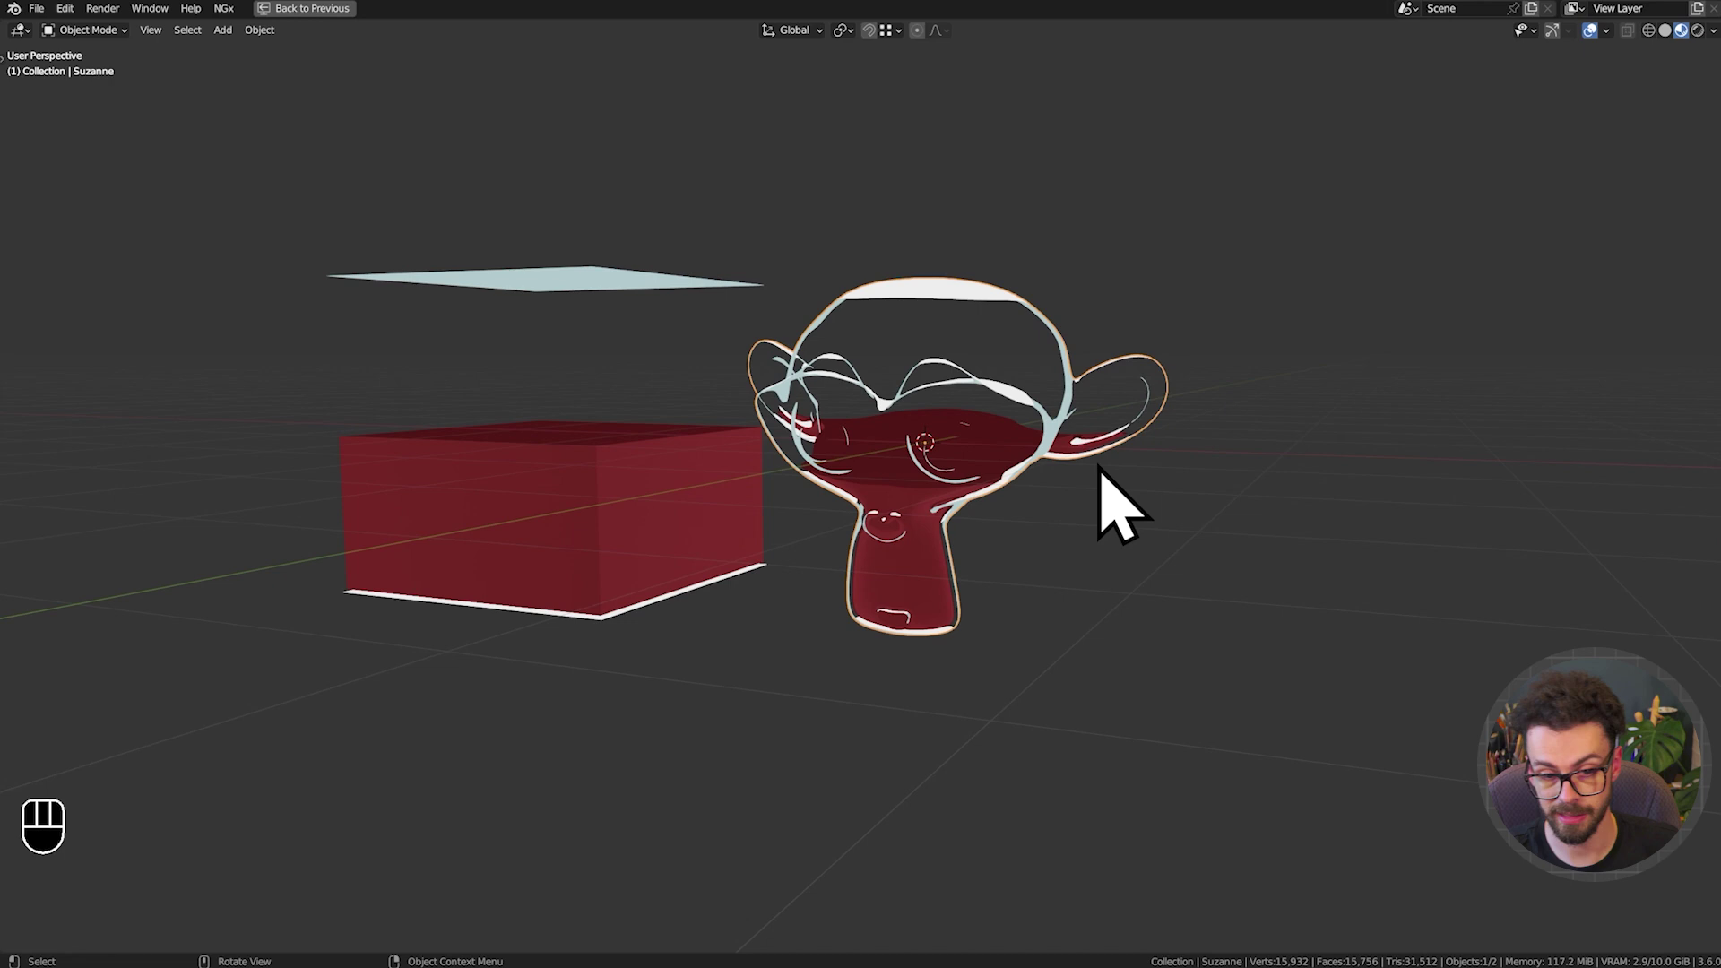
pyautogui.press('KP_1')
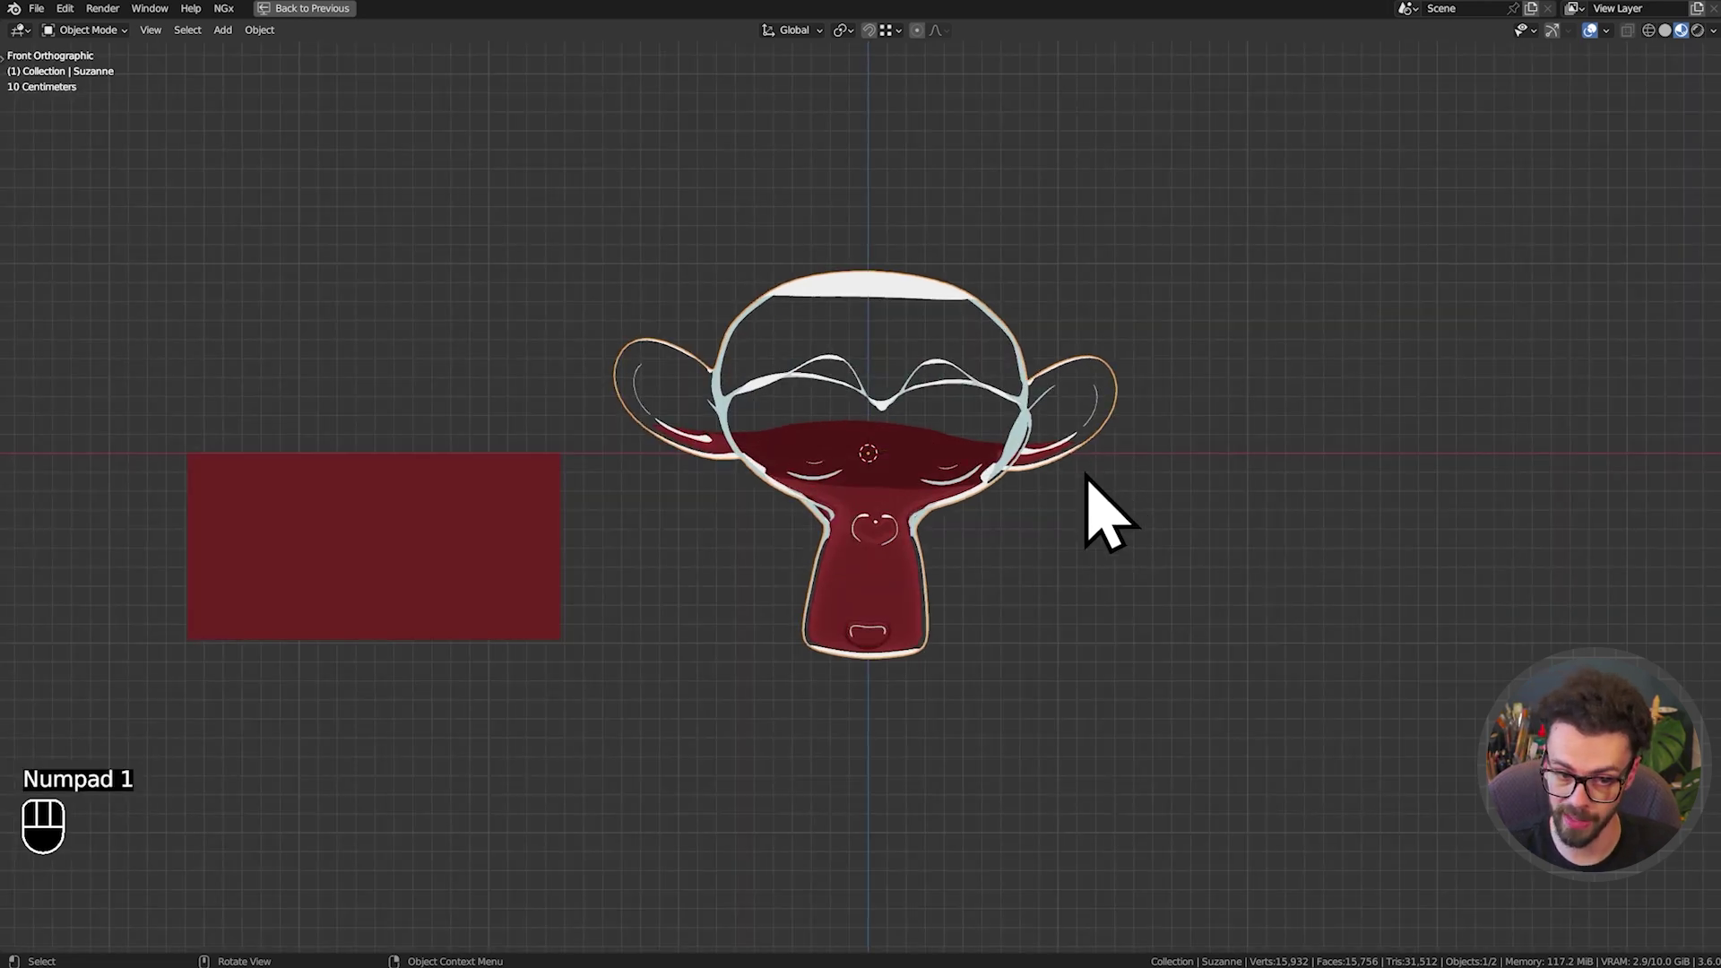
pyautogui.moveTo(1030, 510); pyautogui.dragTo(1022, 601)
pyautogui.press('g')
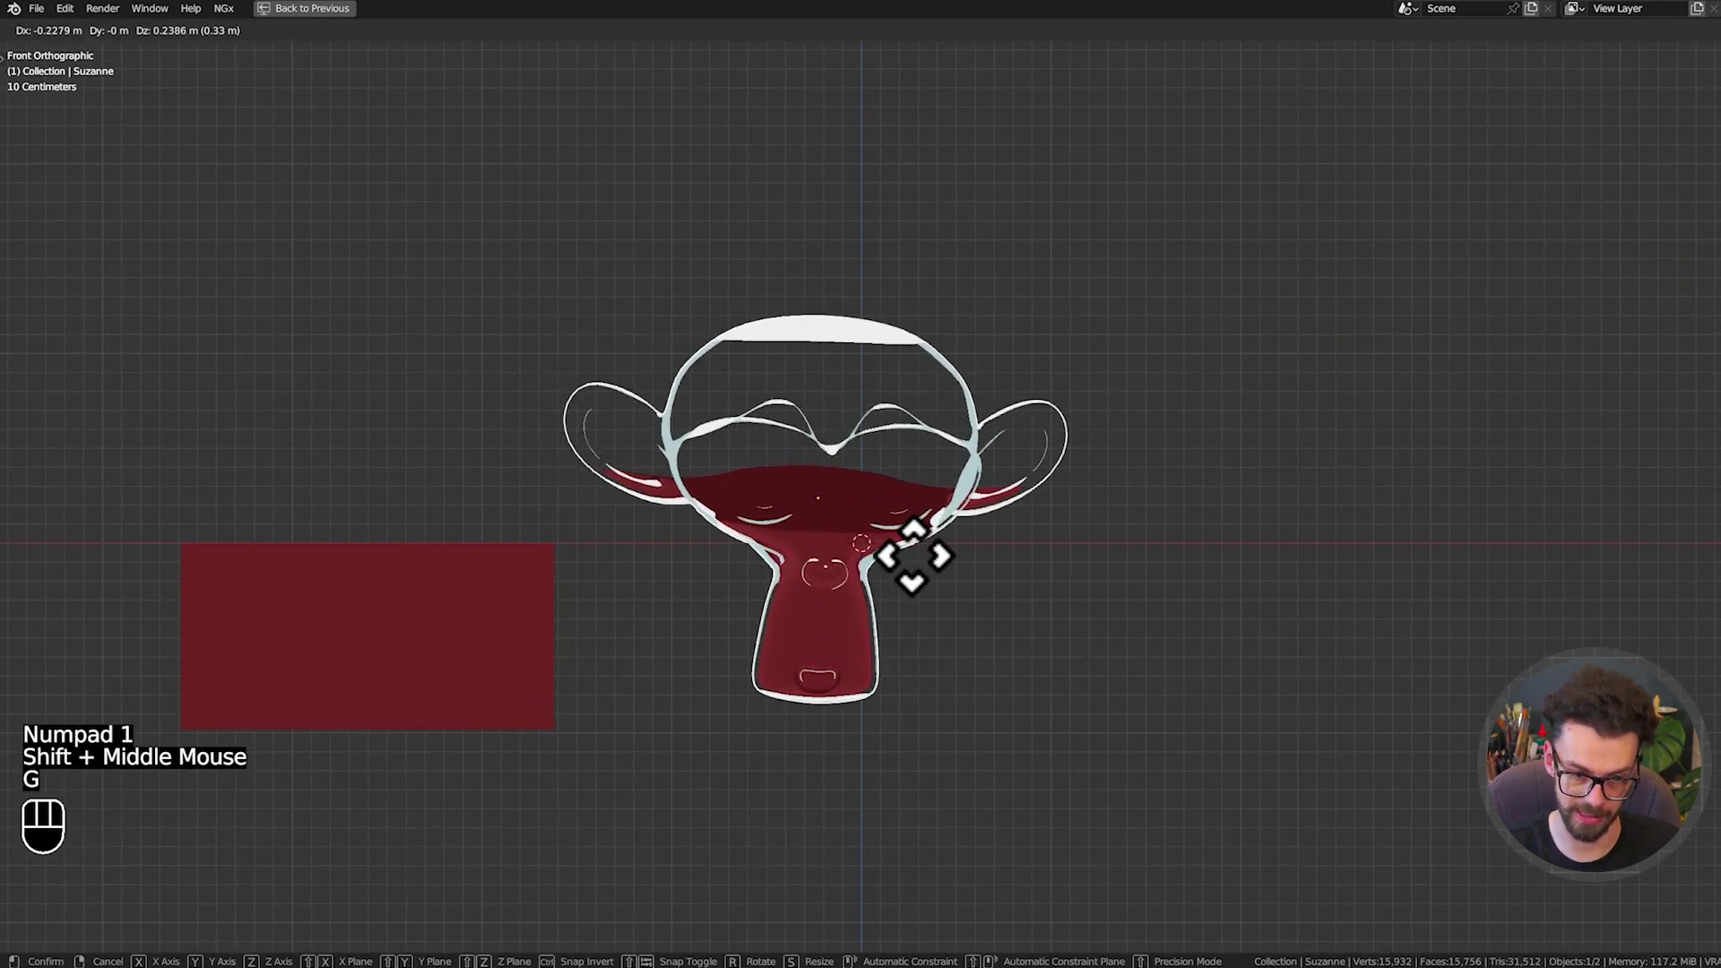
pyautogui.moveTo(948, 575); pyautogui.dragTo(911, 607)
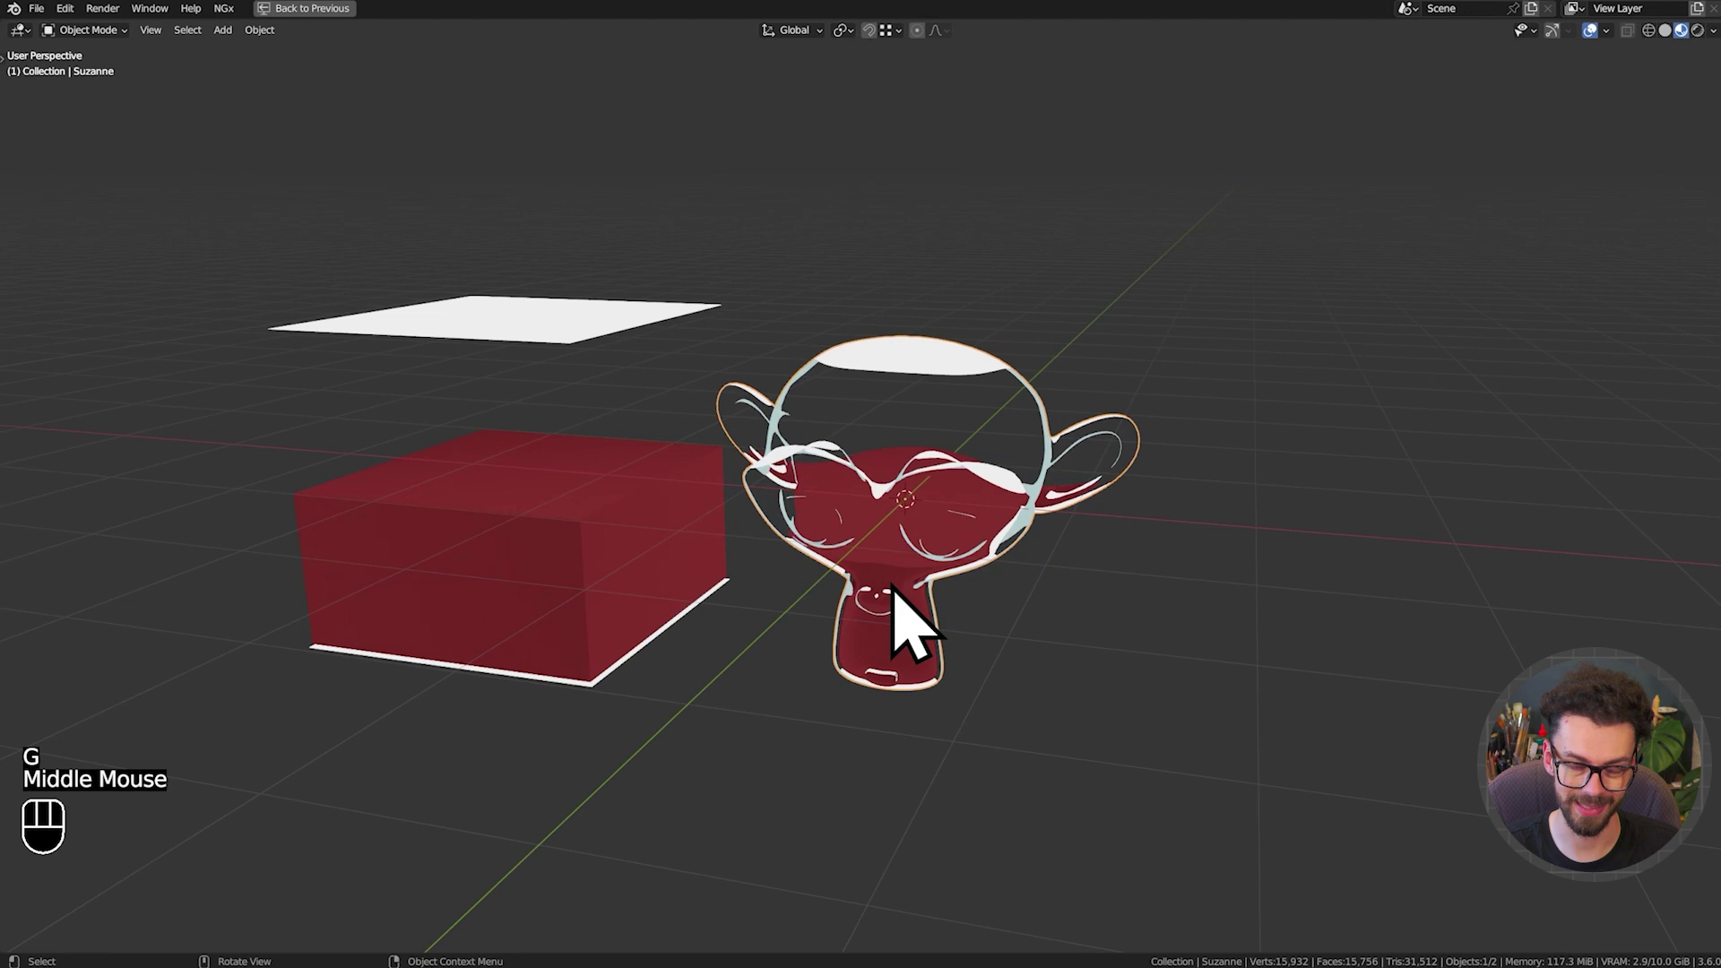
# Trackball-rotate Suzanne to check the liquid, then return to the Geometry Nodes layout
pyautogui.moveTo(912, 607); pyautogui.dragTo(924, 585)
pyautogui.press('g')
pyautogui.press('r')
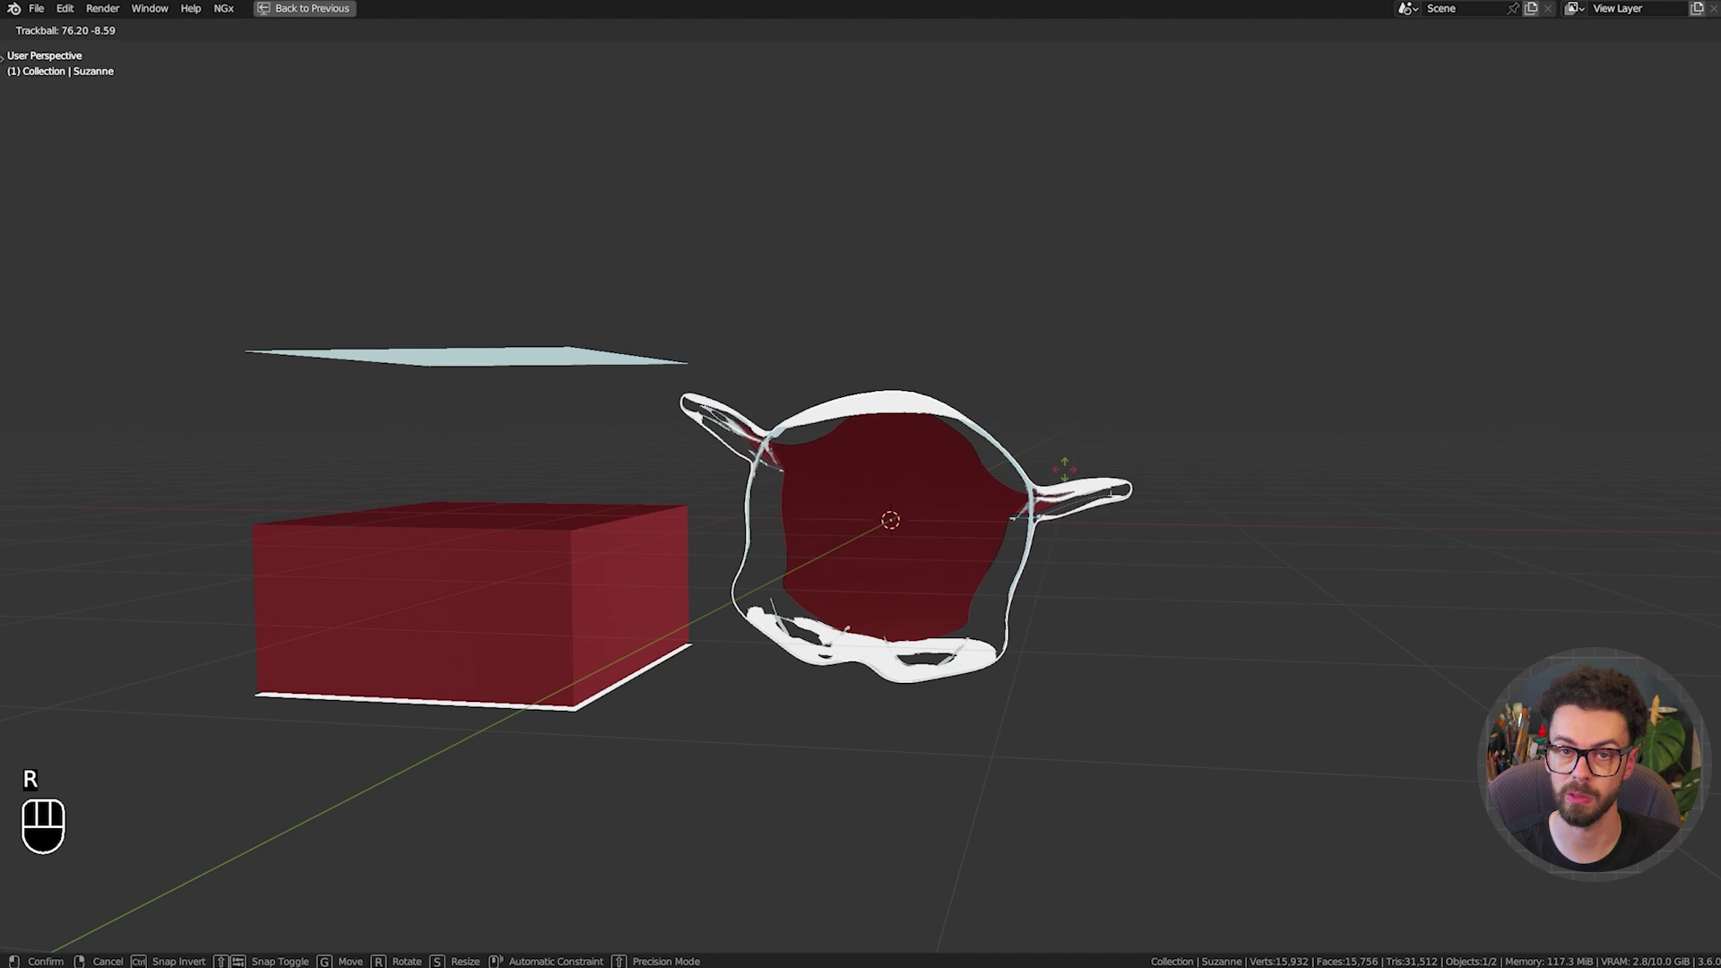
pyautogui.press('ctrl+space')
# Move the Group Input node further left to clear space in the Liquid Bottle tree
pyautogui.scroll(-3)
pyautogui.moveTo(753, 399); pyautogui.dragTo(1139, 419)
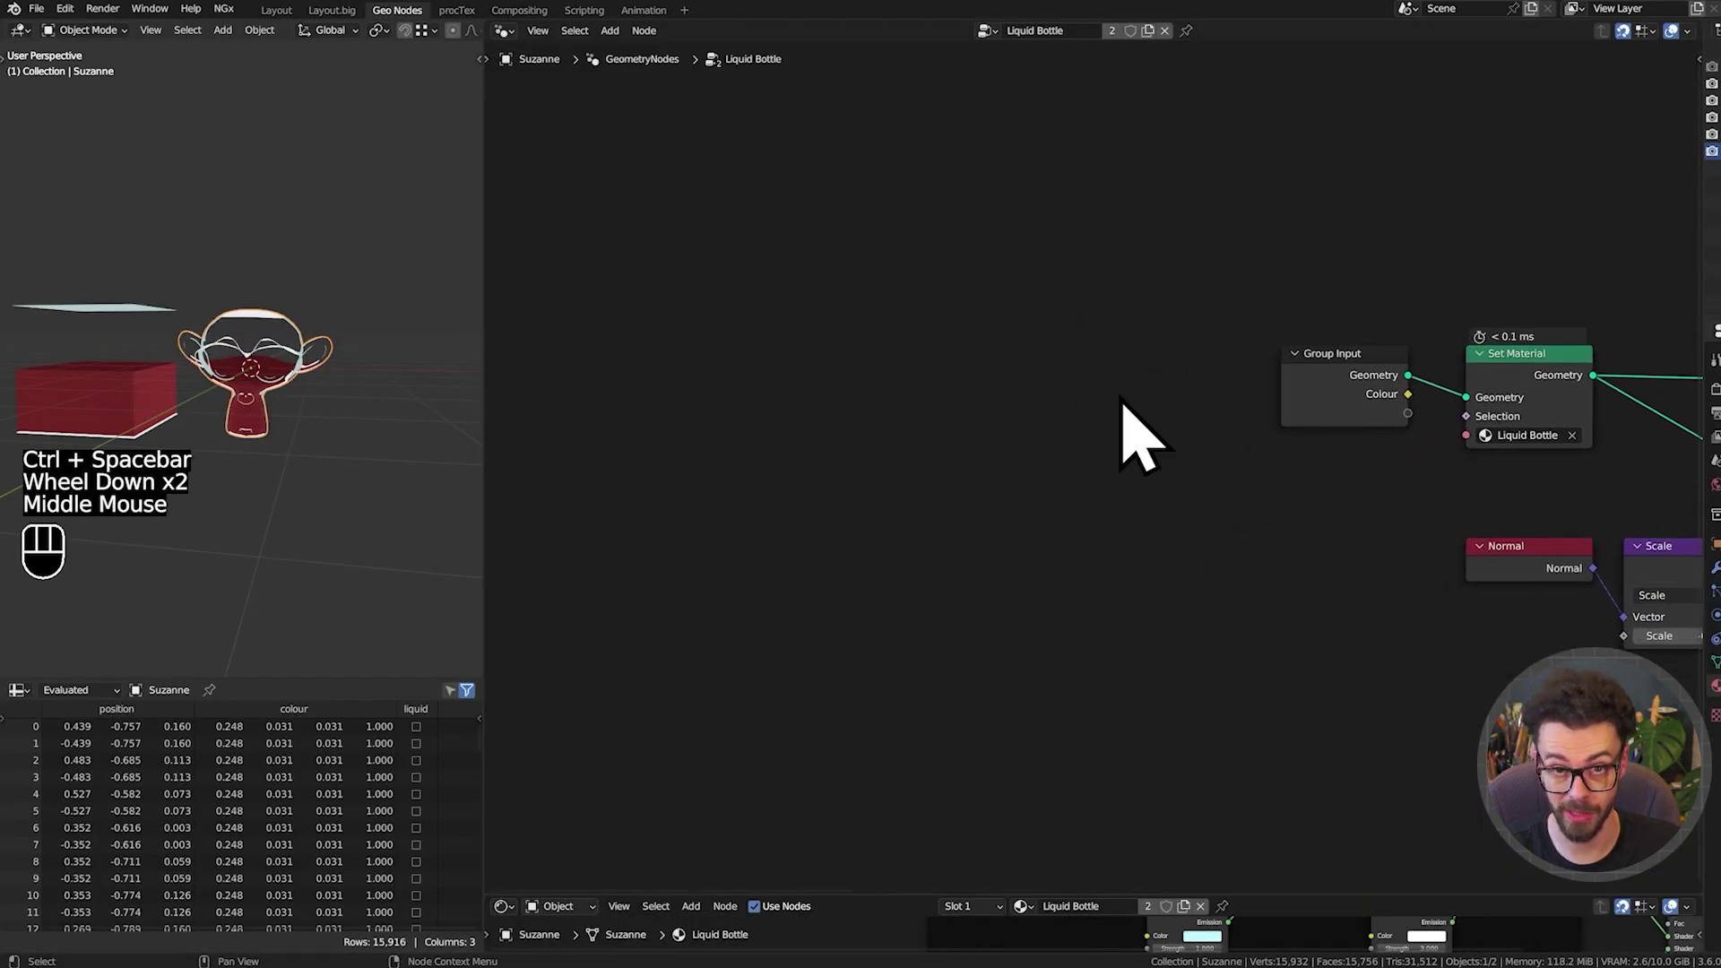
pyautogui.click(1182, 323)
pyautogui.click(1394, 407)
pyautogui.press('g')
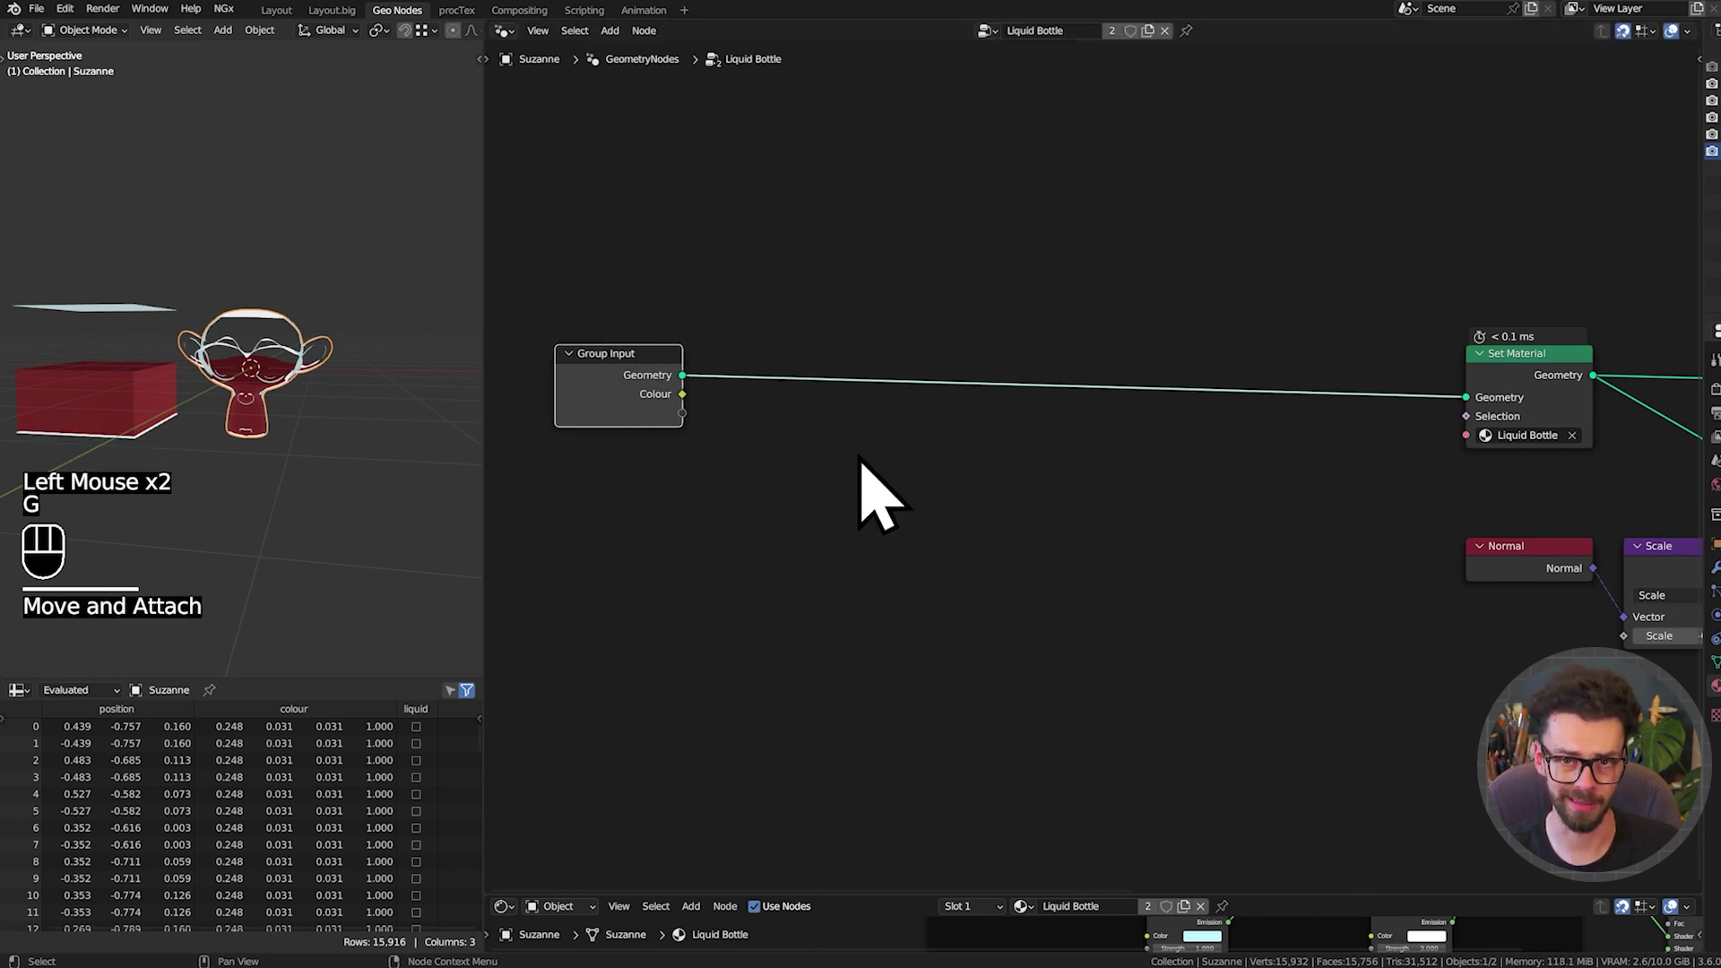
pyautogui.moveTo(866, 380); pyautogui.dragTo(950, 382)
pyautogui.click(718, 399)
pyautogui.middleClick(1065, 411)
# Add a Simulation Zone, sketch annotations, and briefly move Suzanne to illustrate sloshing
pyautogui.press('shift+a')
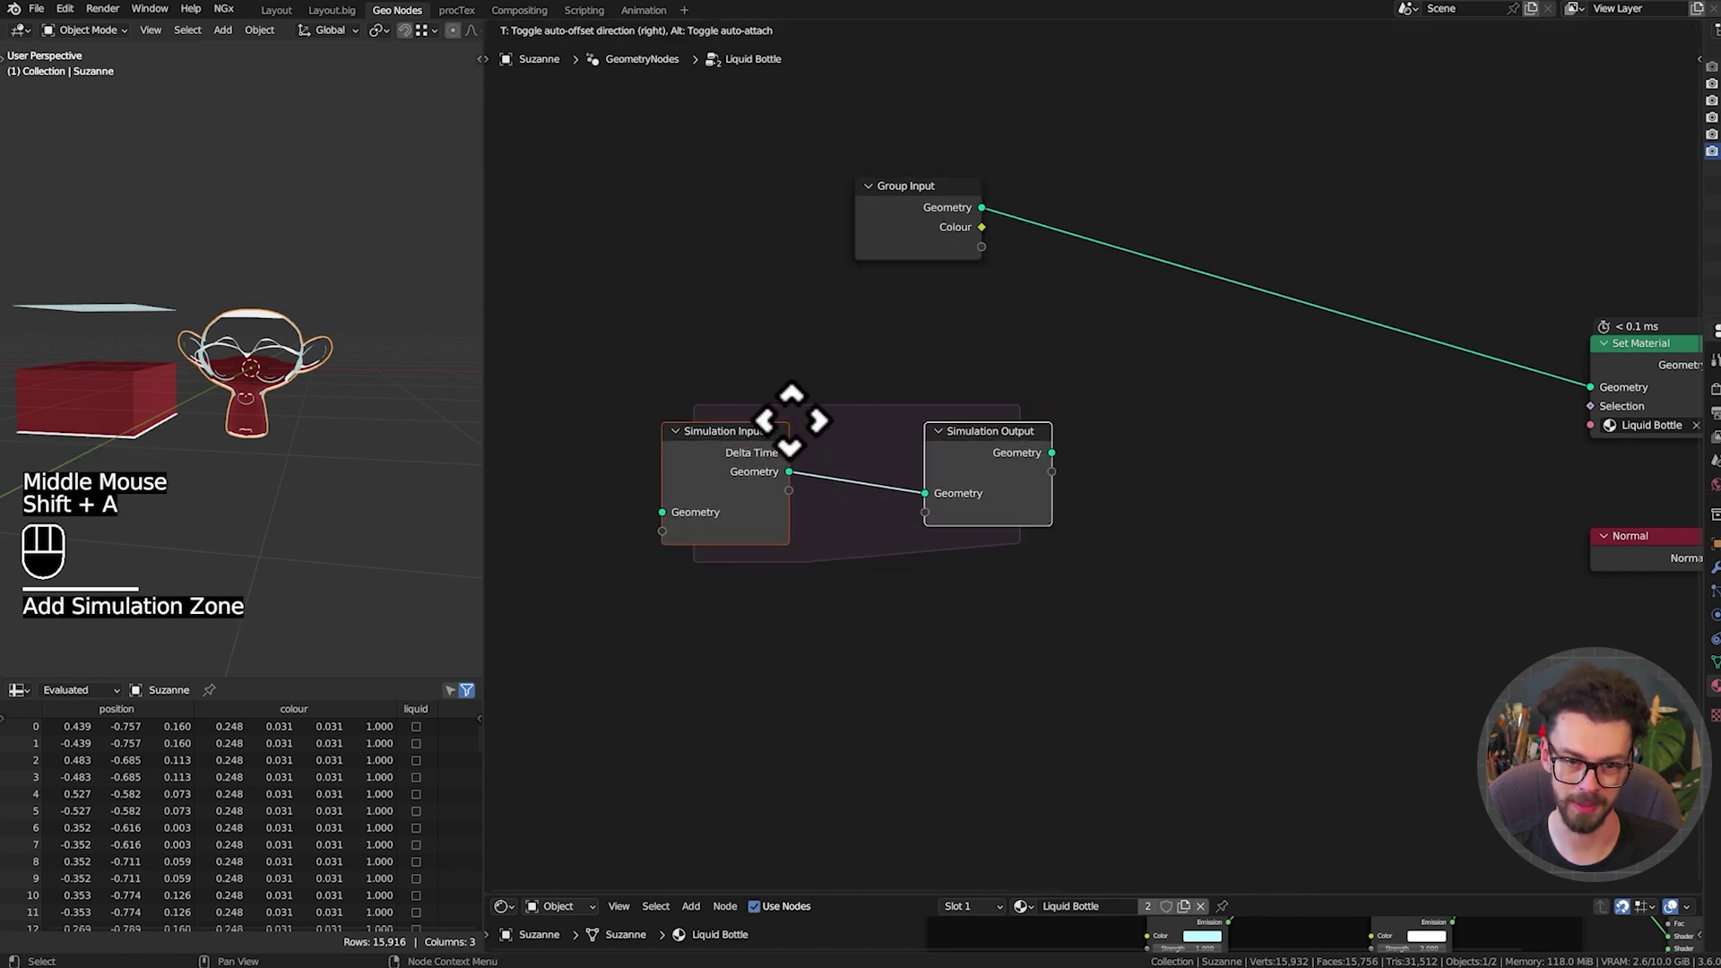
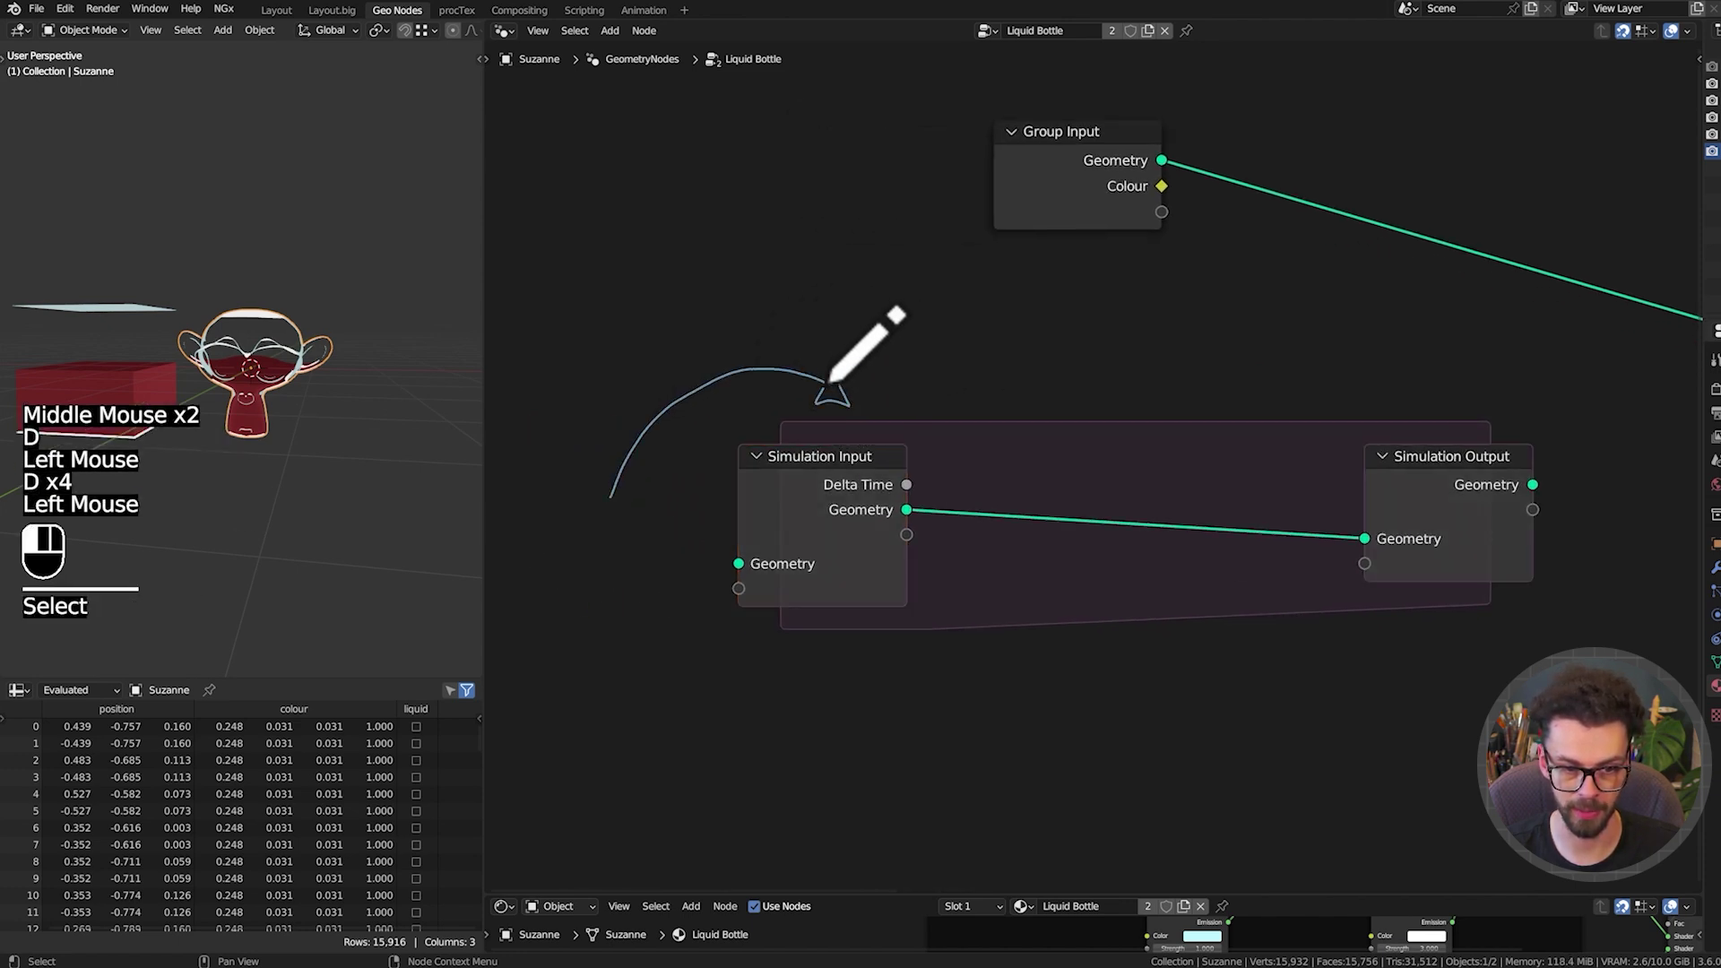
pyautogui.press('d')
pyautogui.press('d')
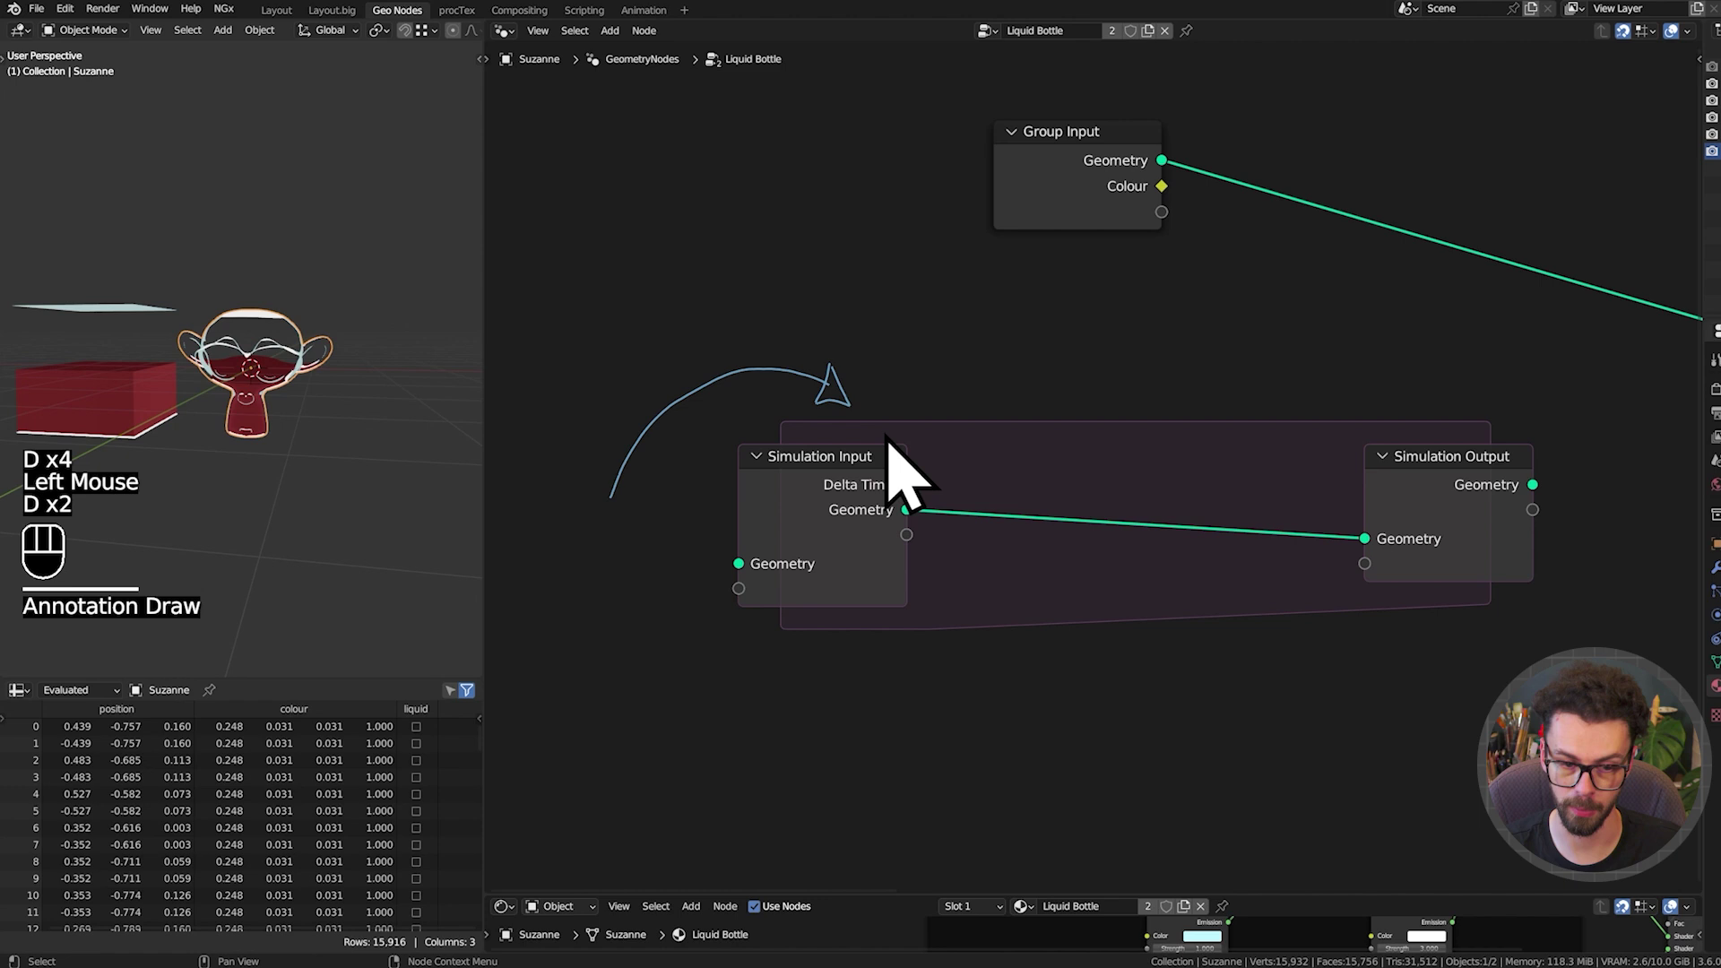
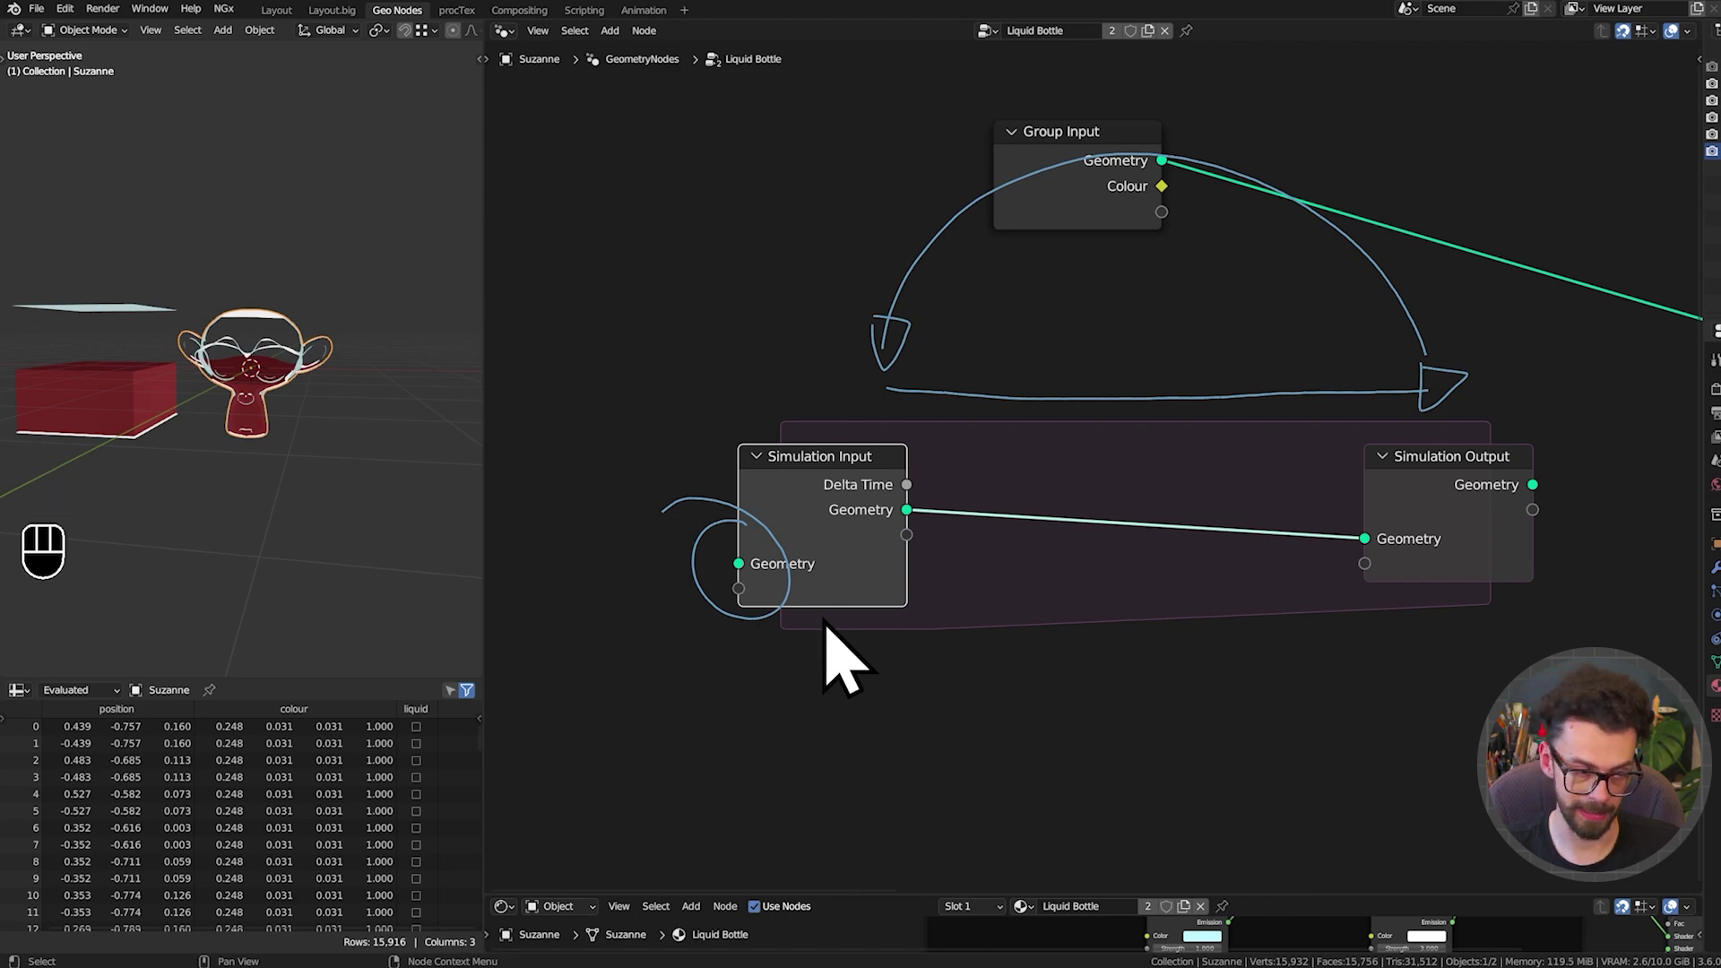
pyautogui.press('ctrl+space')
pyautogui.click(964, 556)
pyautogui.press('g')
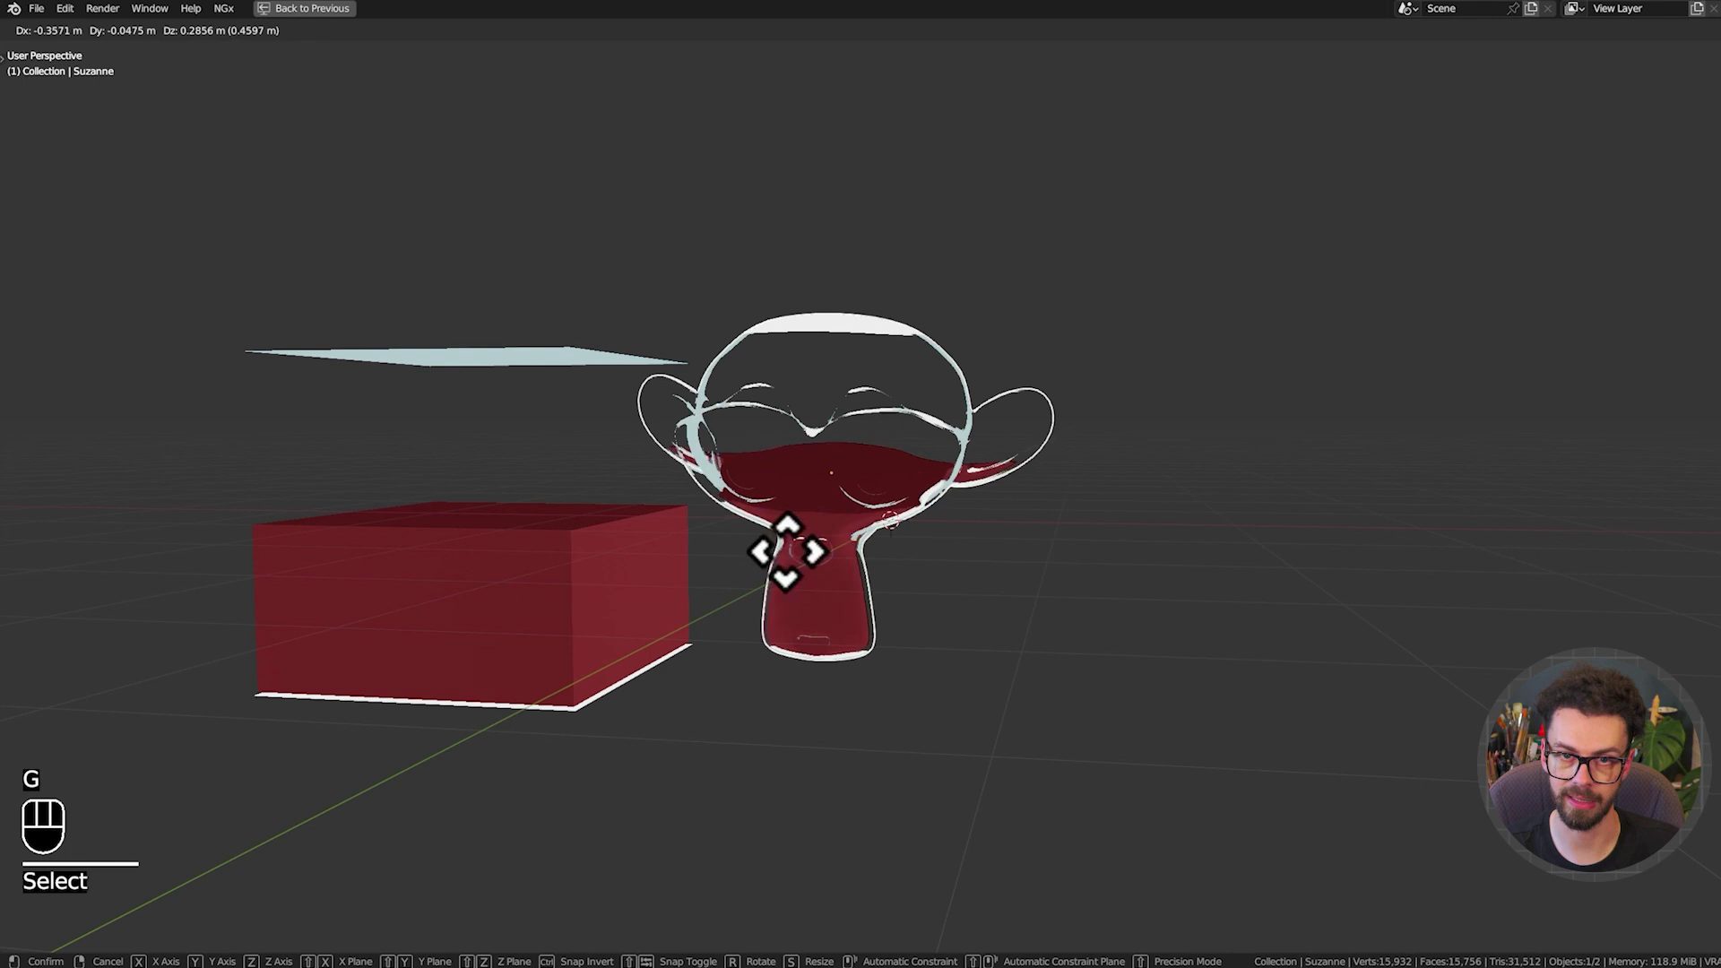
pyautogui.press('ctrl+space')
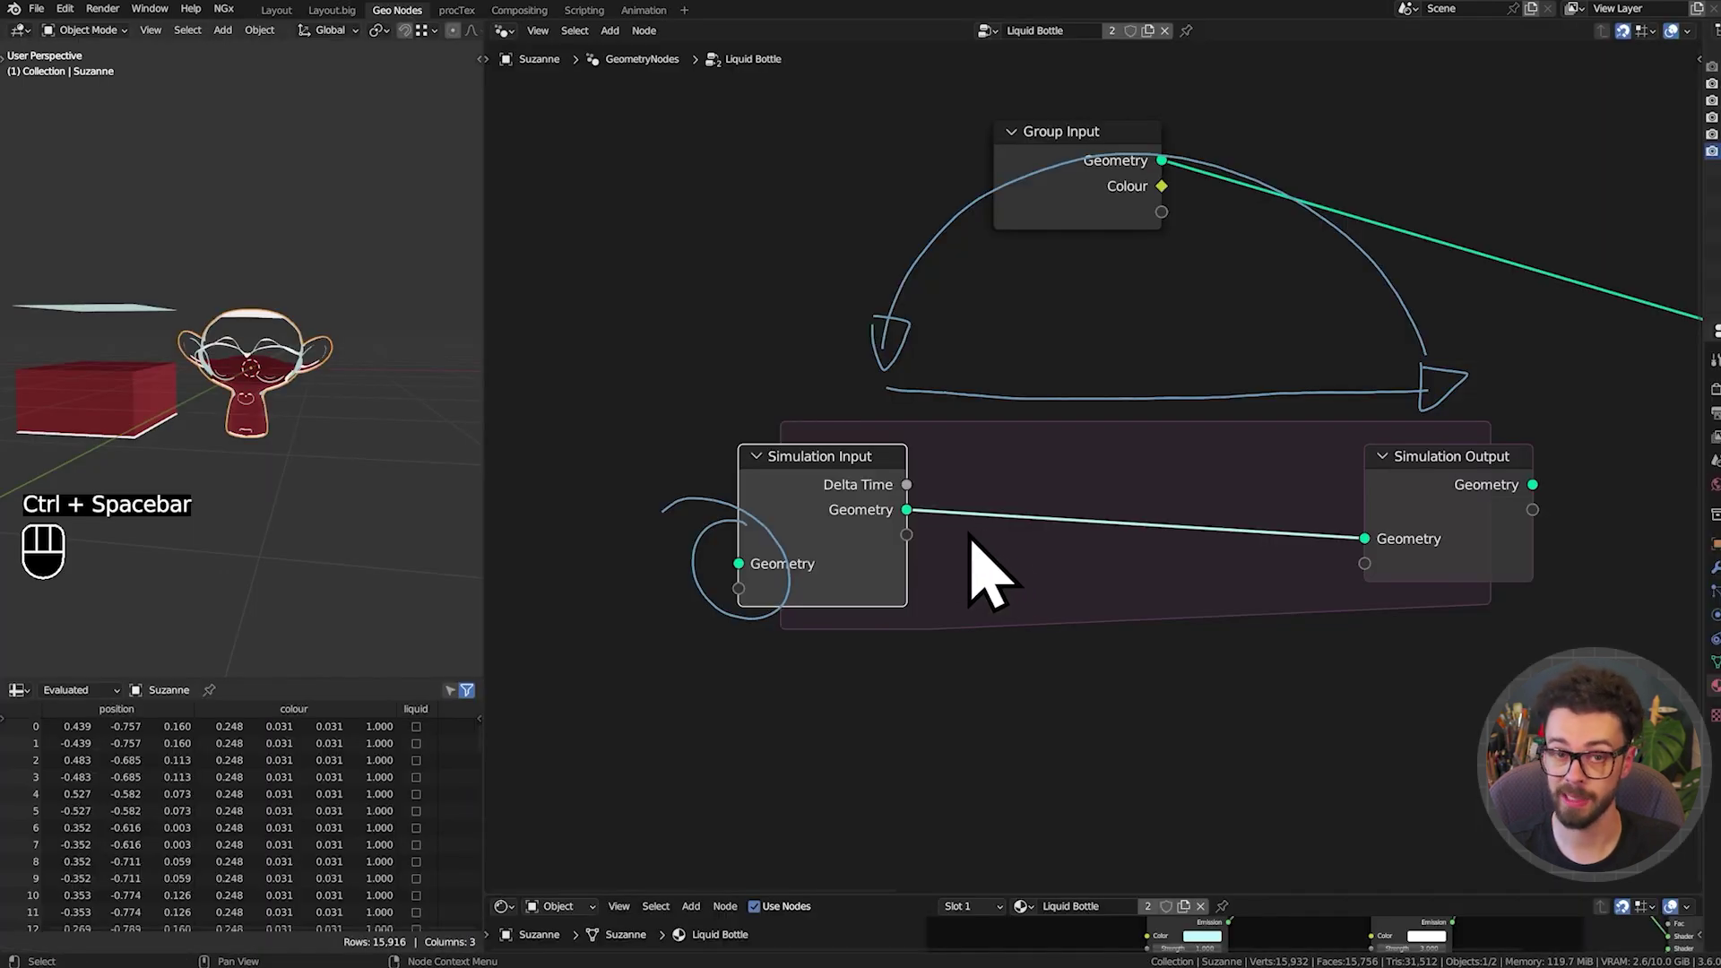
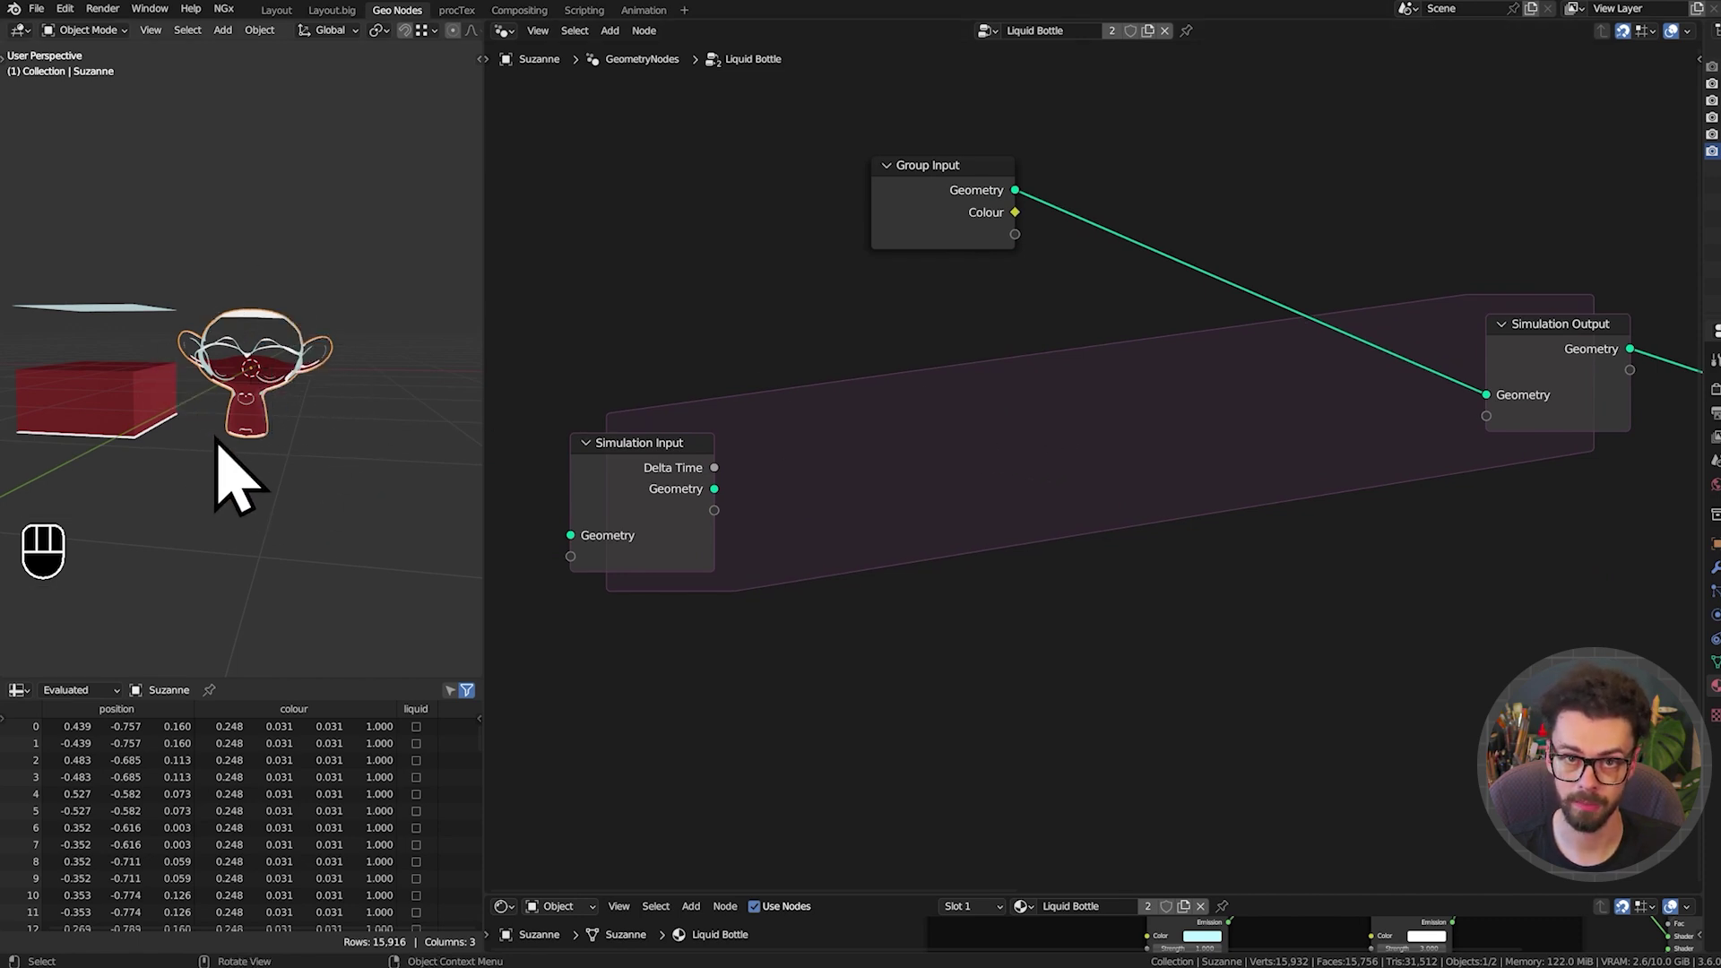
# Link Group Input geometry into the Simulation Output and start moving Suzanne
pyautogui.moveTo(289, 493); pyautogui.dragTo(356, 346)
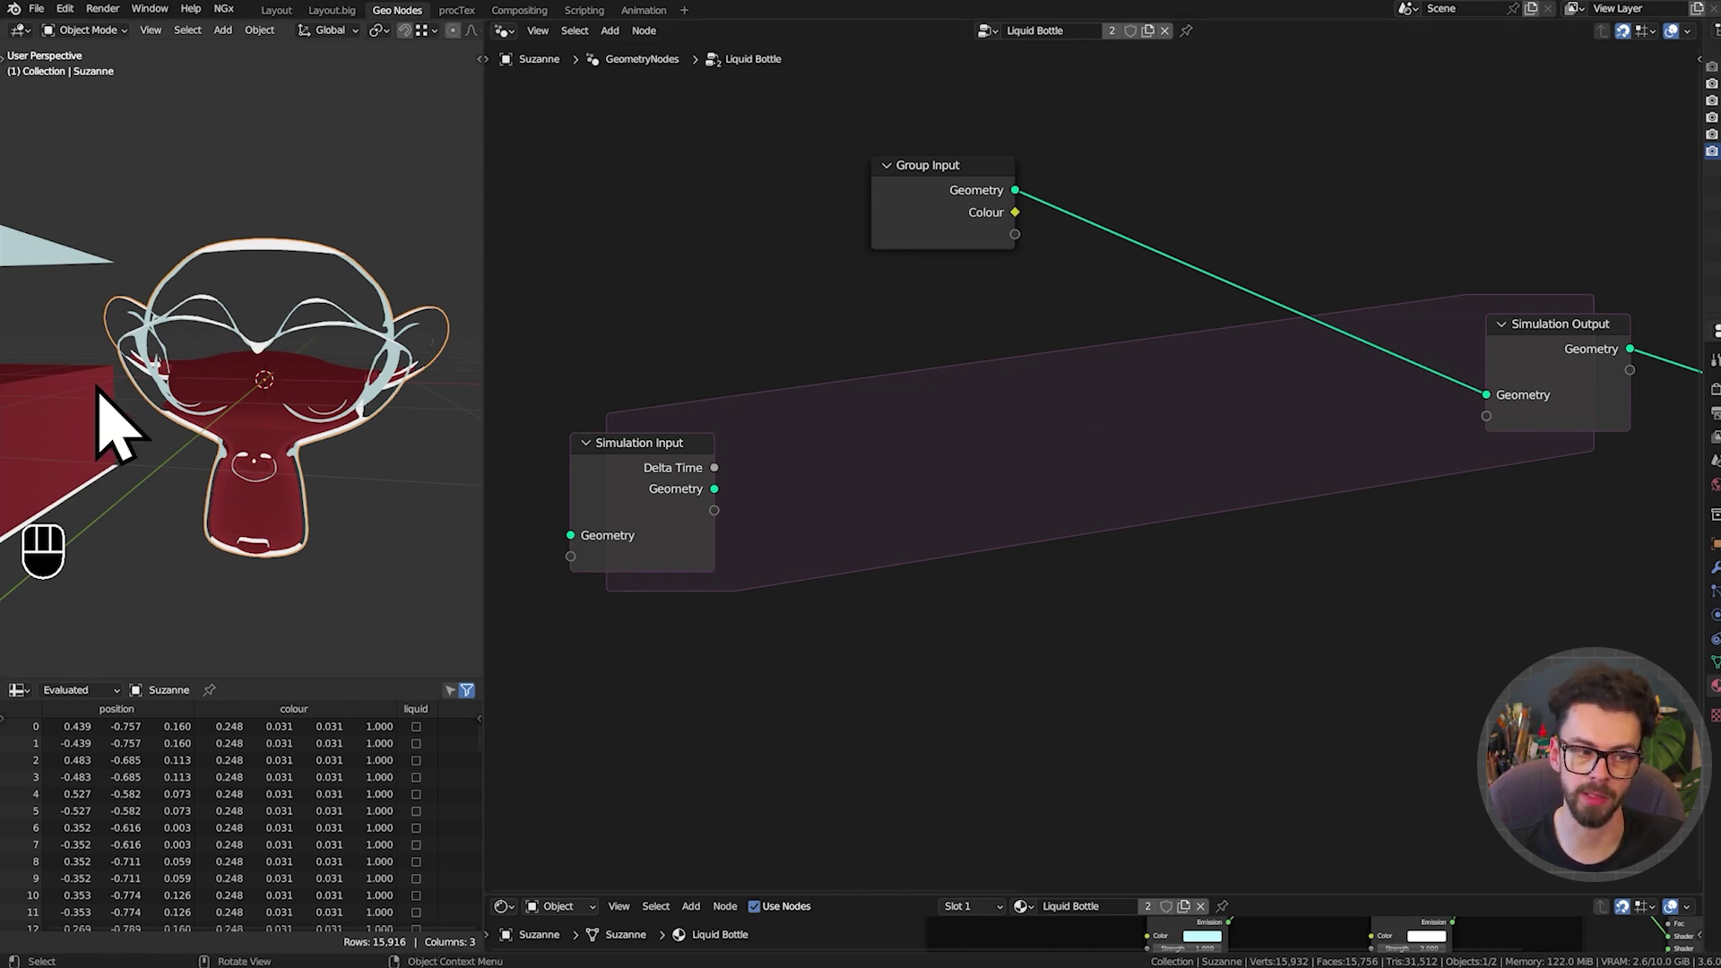
pyautogui.press('g')
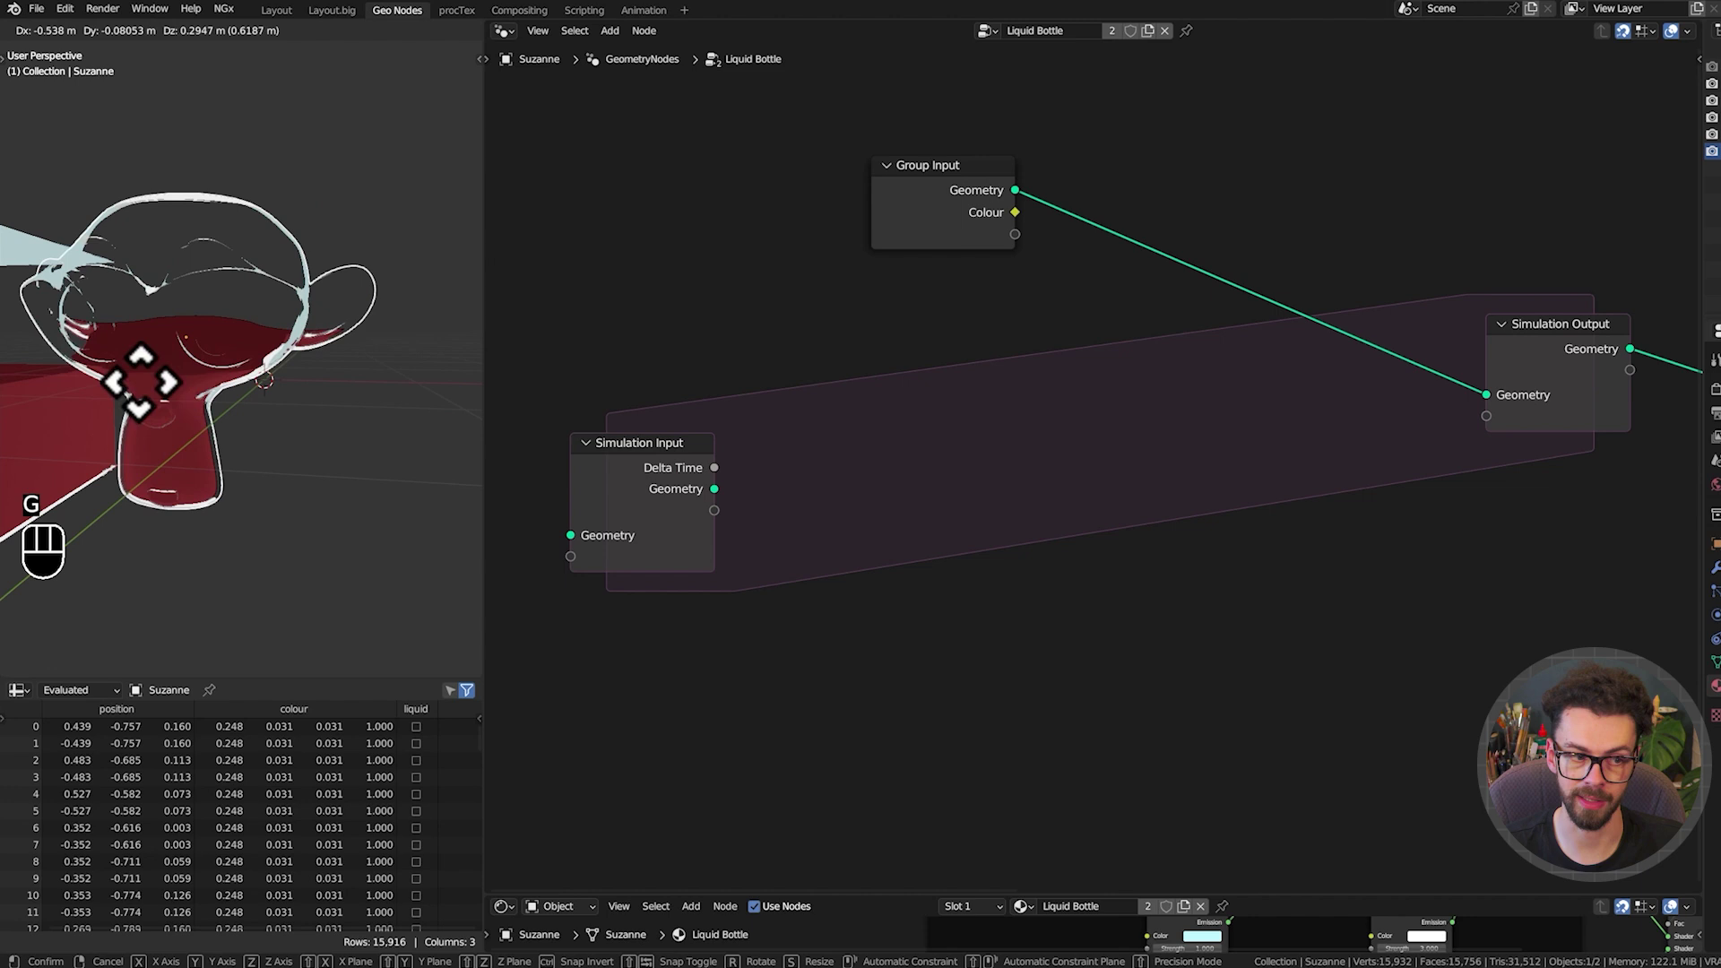
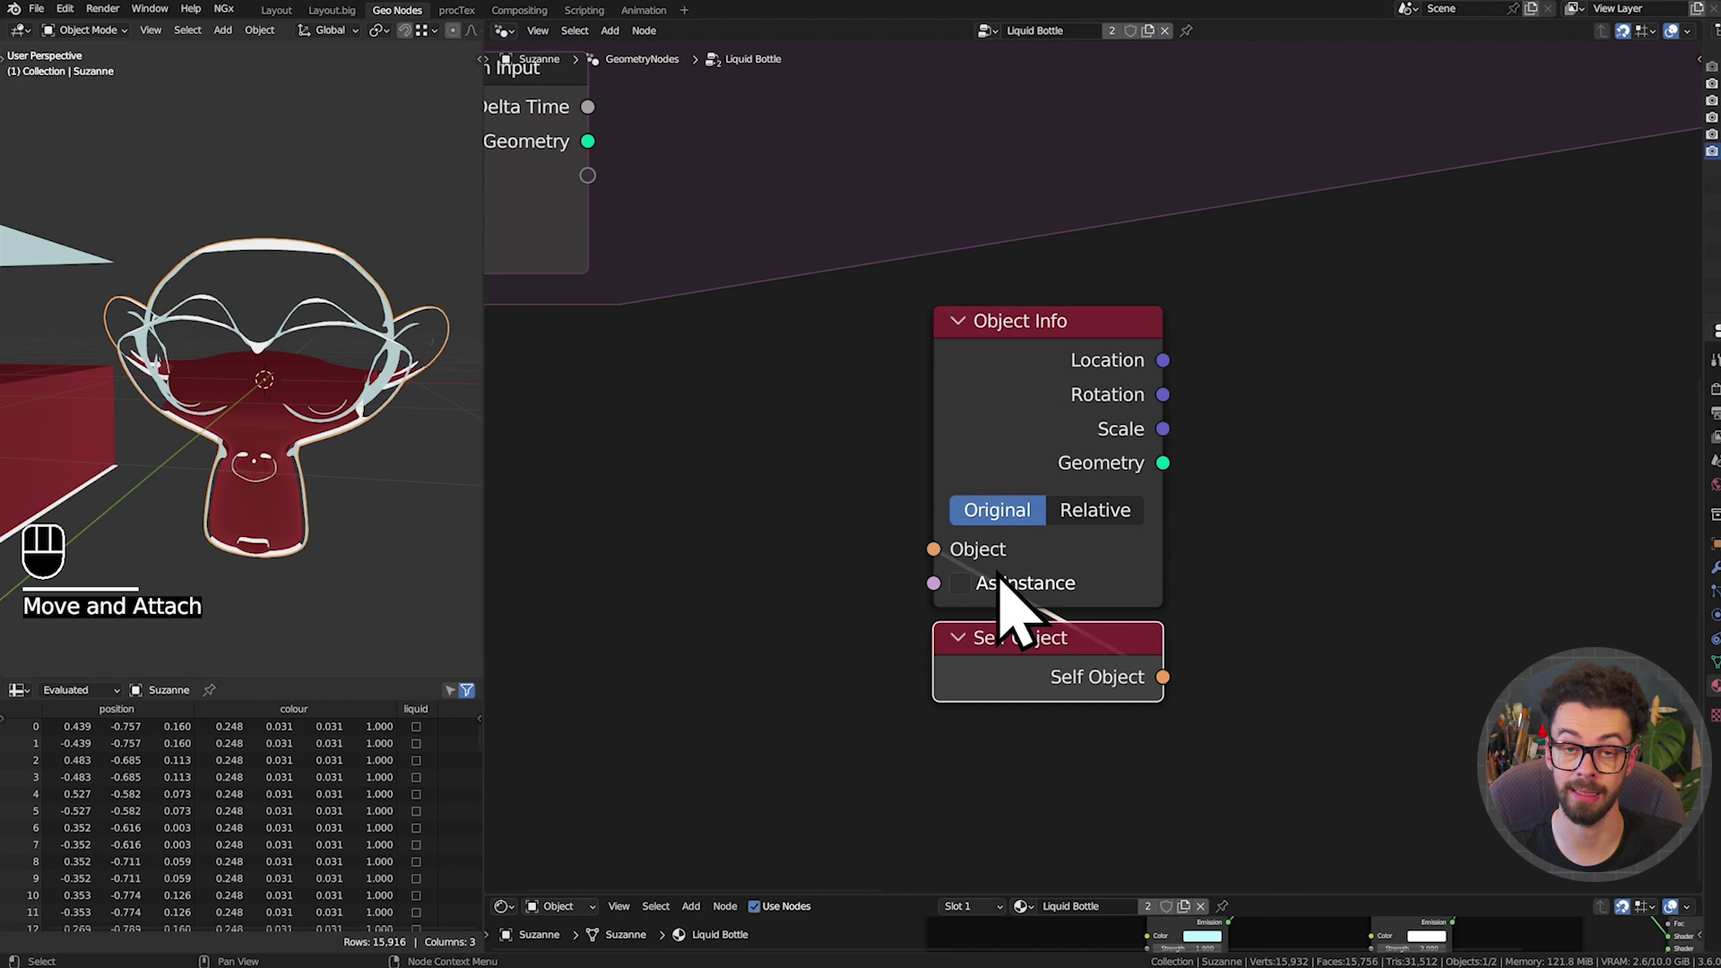
# Attach a Viewer to Object Info and preview its Location output in the viewport
pyautogui.click(1253, 452)
pyautogui.press('Left')
pyautogui.rightClick(1203, 491)
pyautogui.scroll(-3)
pyautogui.moveTo(1169, 435); pyautogui.dragTo(1161, 415)
pyautogui.click(1029, 174)
pyautogui.middleClick(956, 571)
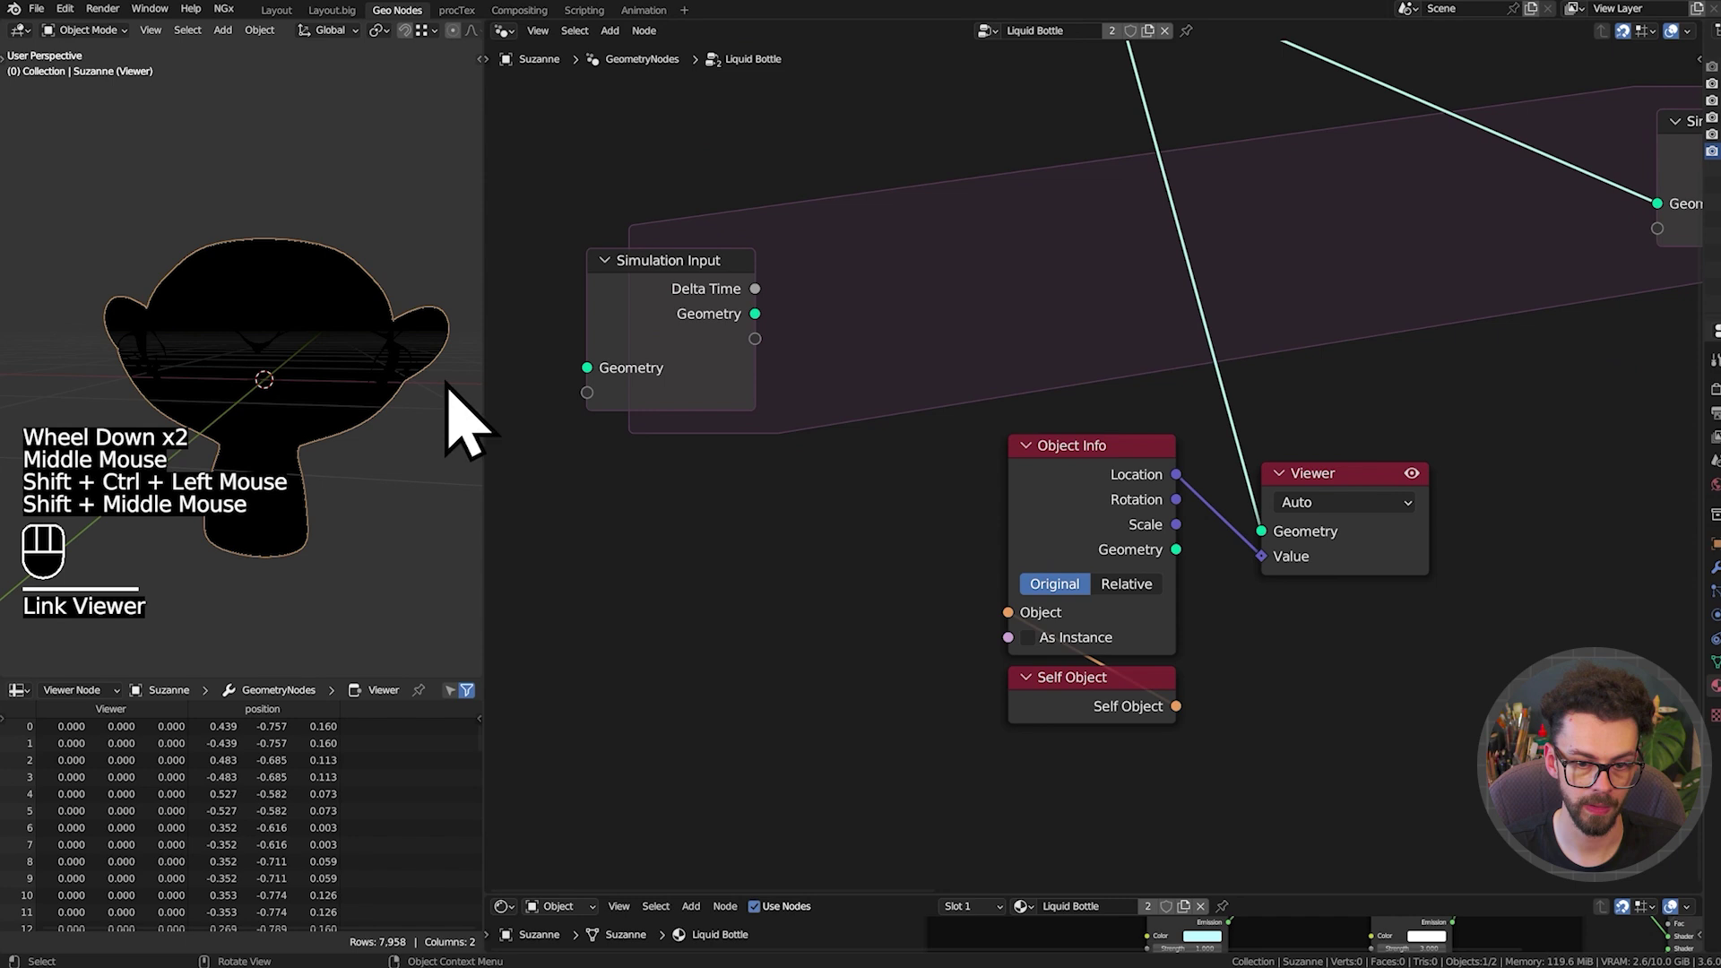
pyautogui.click(346, 359)
pyautogui.press('g')
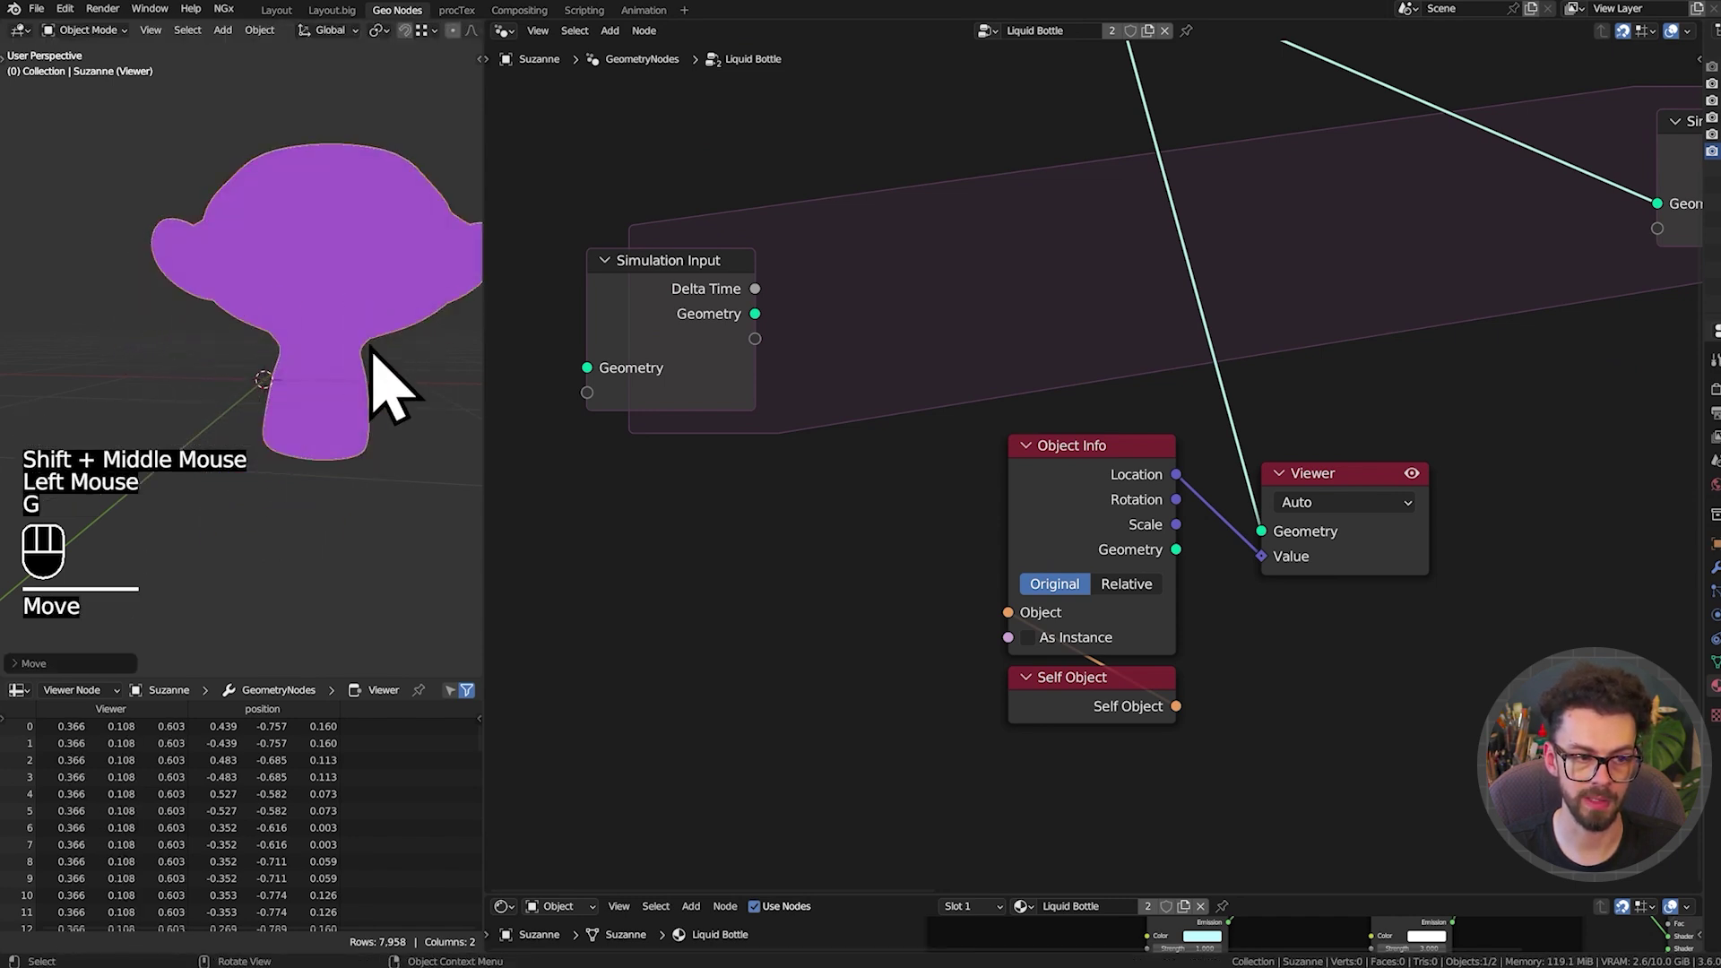
# Compare the Object Info location in Relative space, then switch back to Original
pyautogui.click(1147, 614)
pyautogui.press('g')
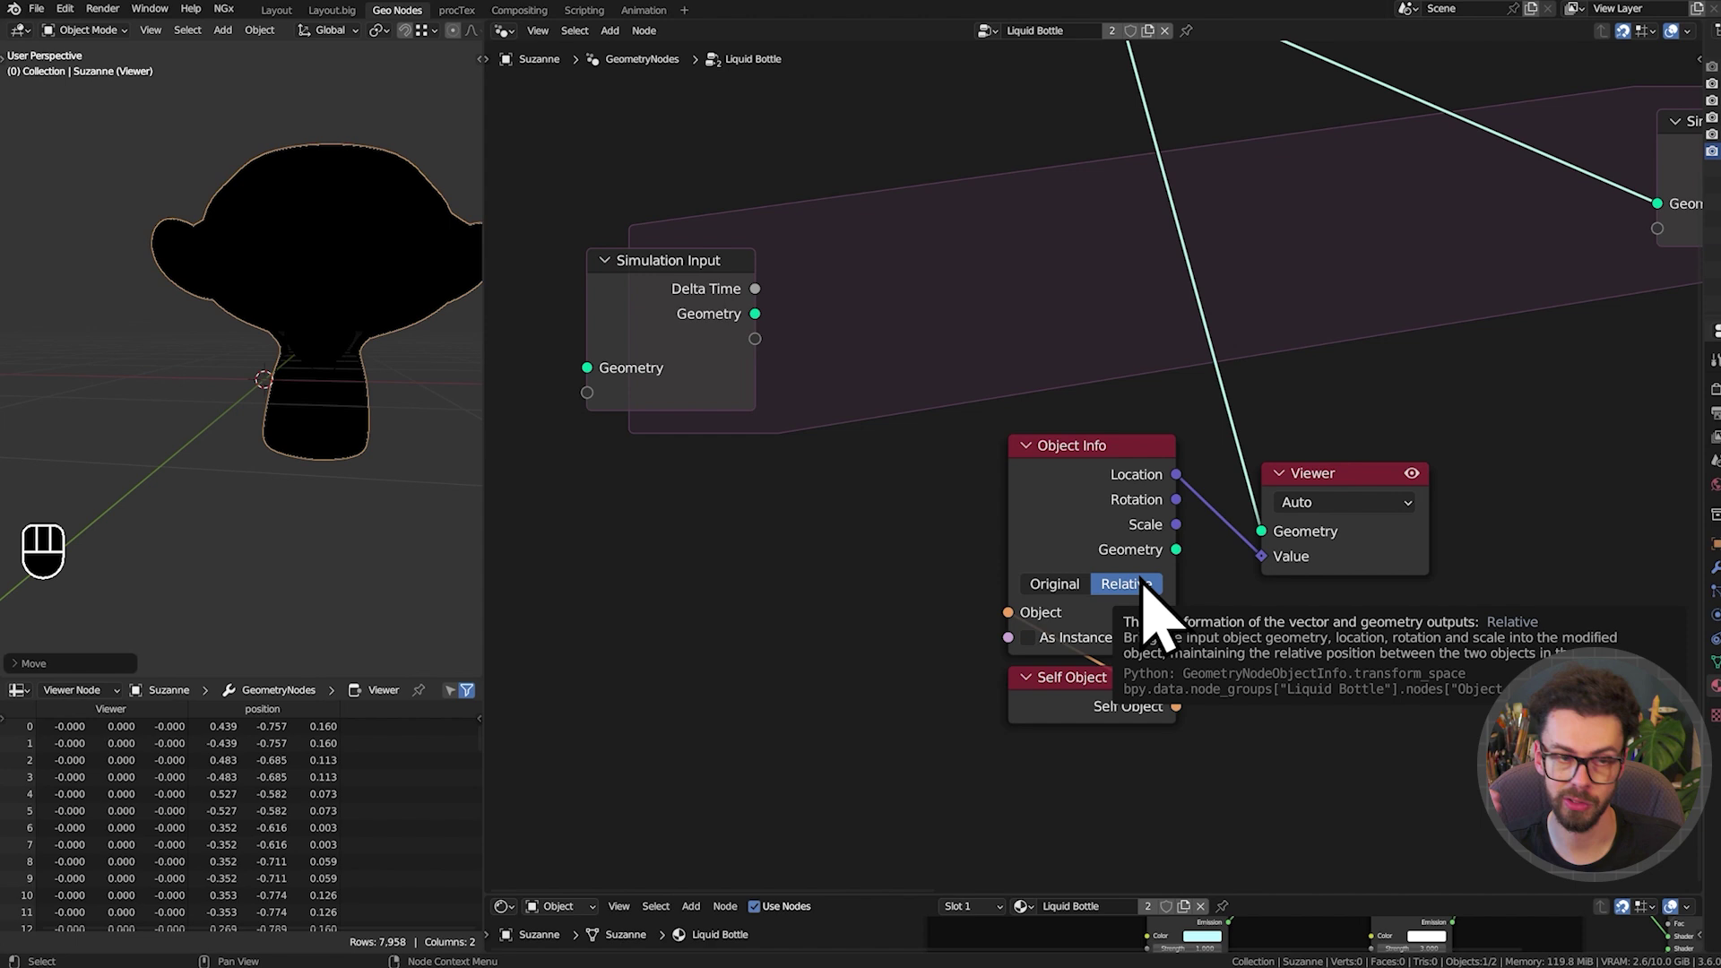
pyautogui.moveTo(1141, 714); pyautogui.dragTo(1144, 738)
pyautogui.click(1144, 738)
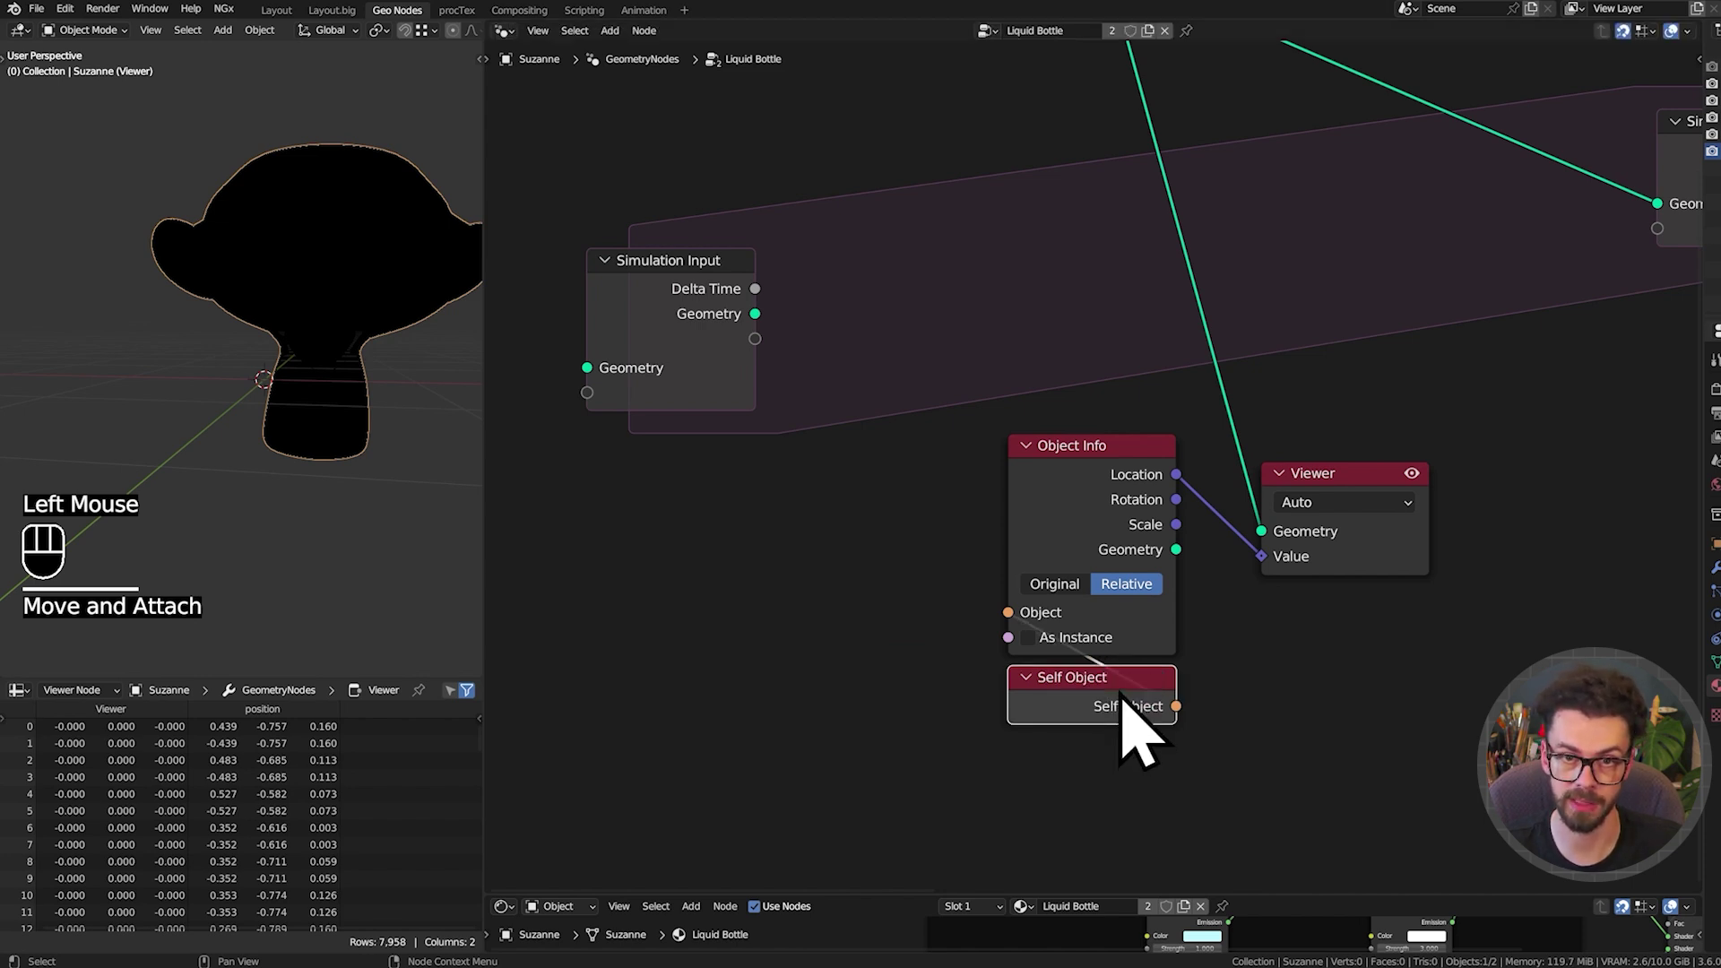
pyautogui.click(1092, 612)
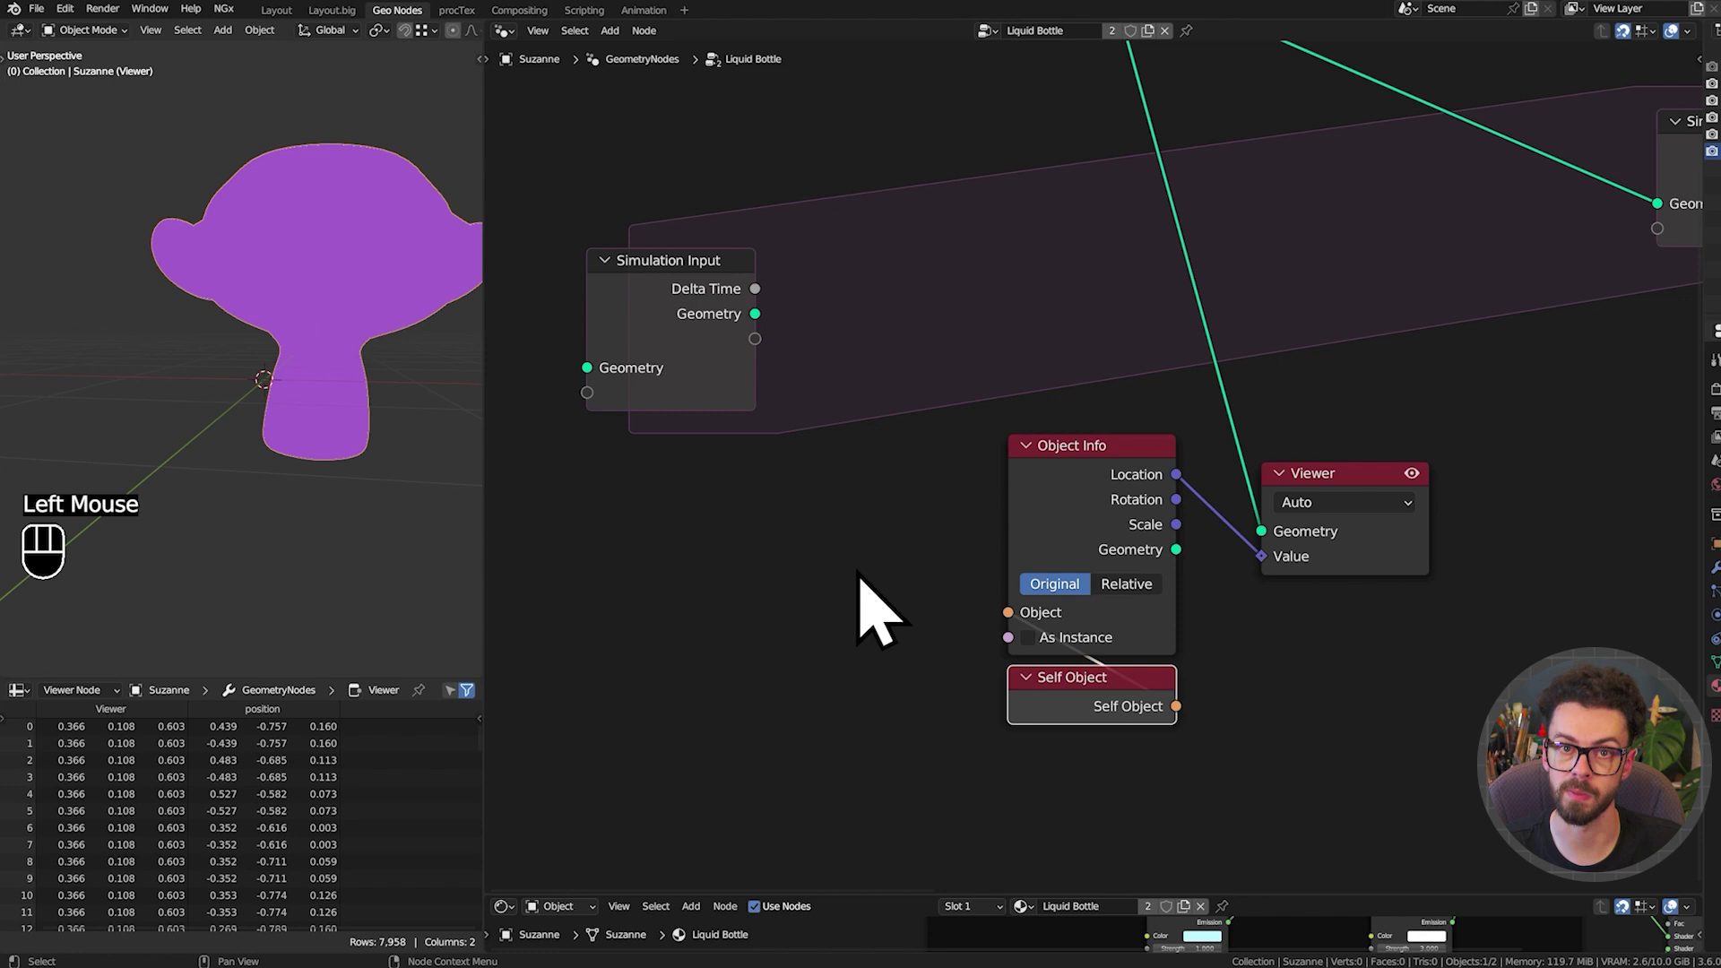
# Check Suzanne's location values in the N-panel transform and hide it again
pyautogui.press('n')
pyautogui.click(497, 94)
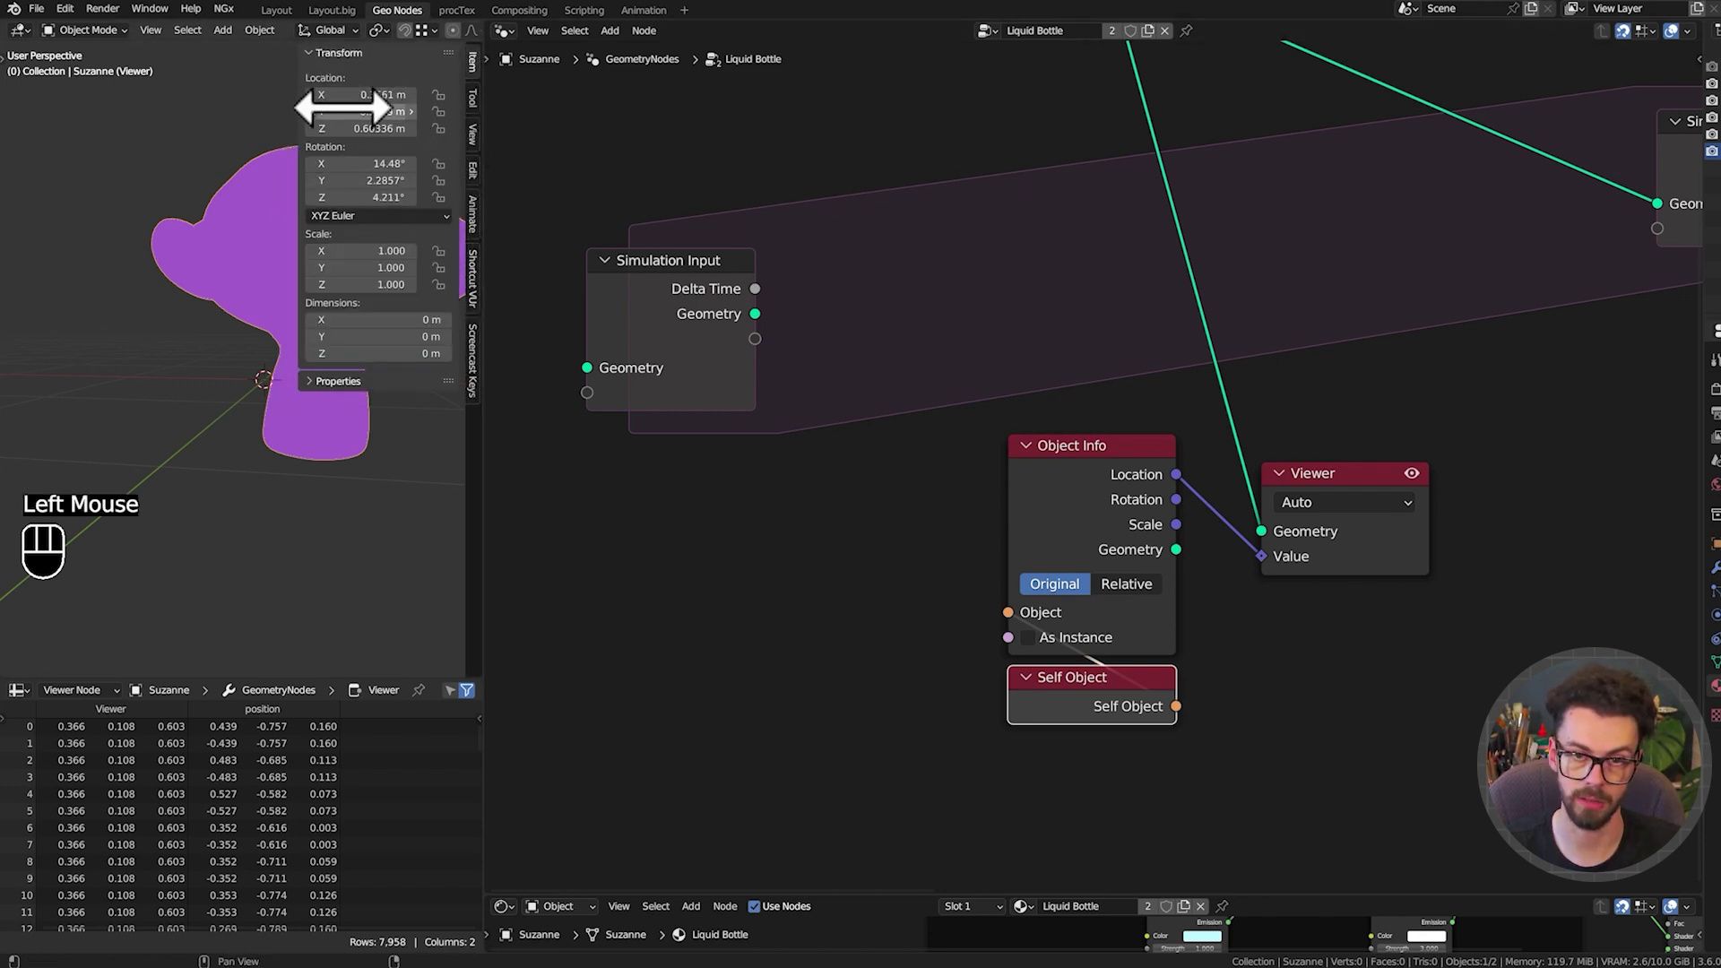
pyautogui.press('n')
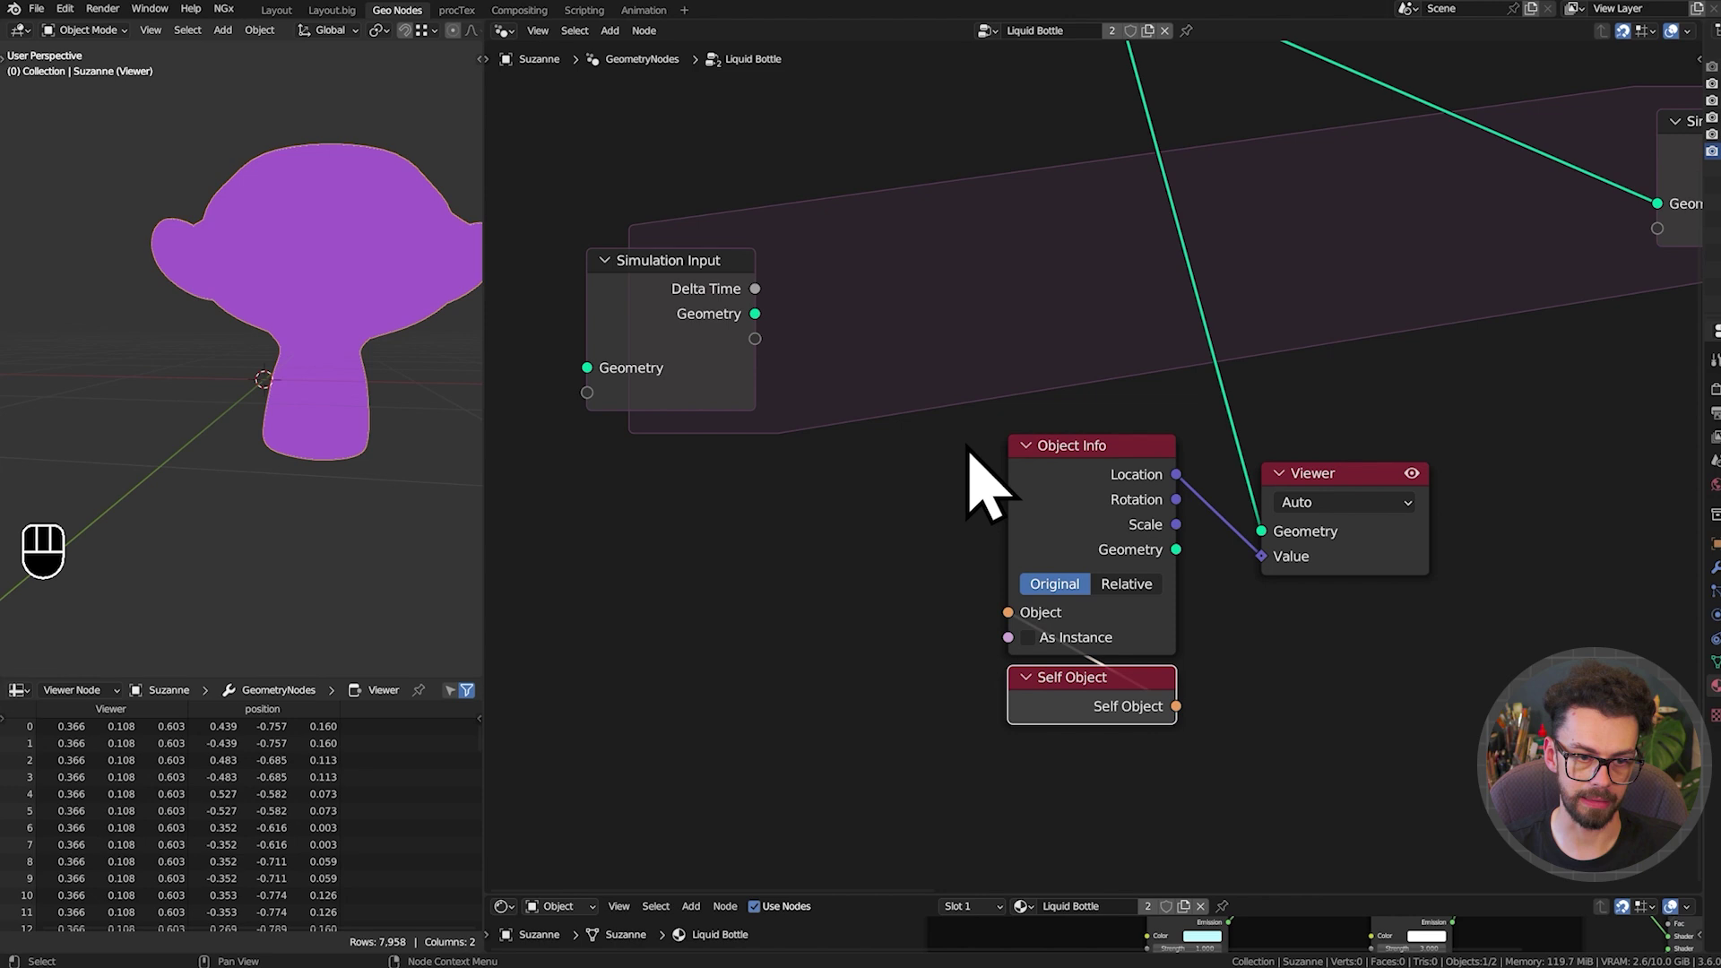
pyautogui.scroll(-3)
pyautogui.moveTo(947, 485); pyautogui.dragTo(913, 559)
pyautogui.middleClick(913, 553)
# Reposition the Object Info and Self Object nodes and frame the whole node setup
pyautogui.moveTo(934, 499); pyautogui.dragTo(1145, 786)
pyautogui.press('g')
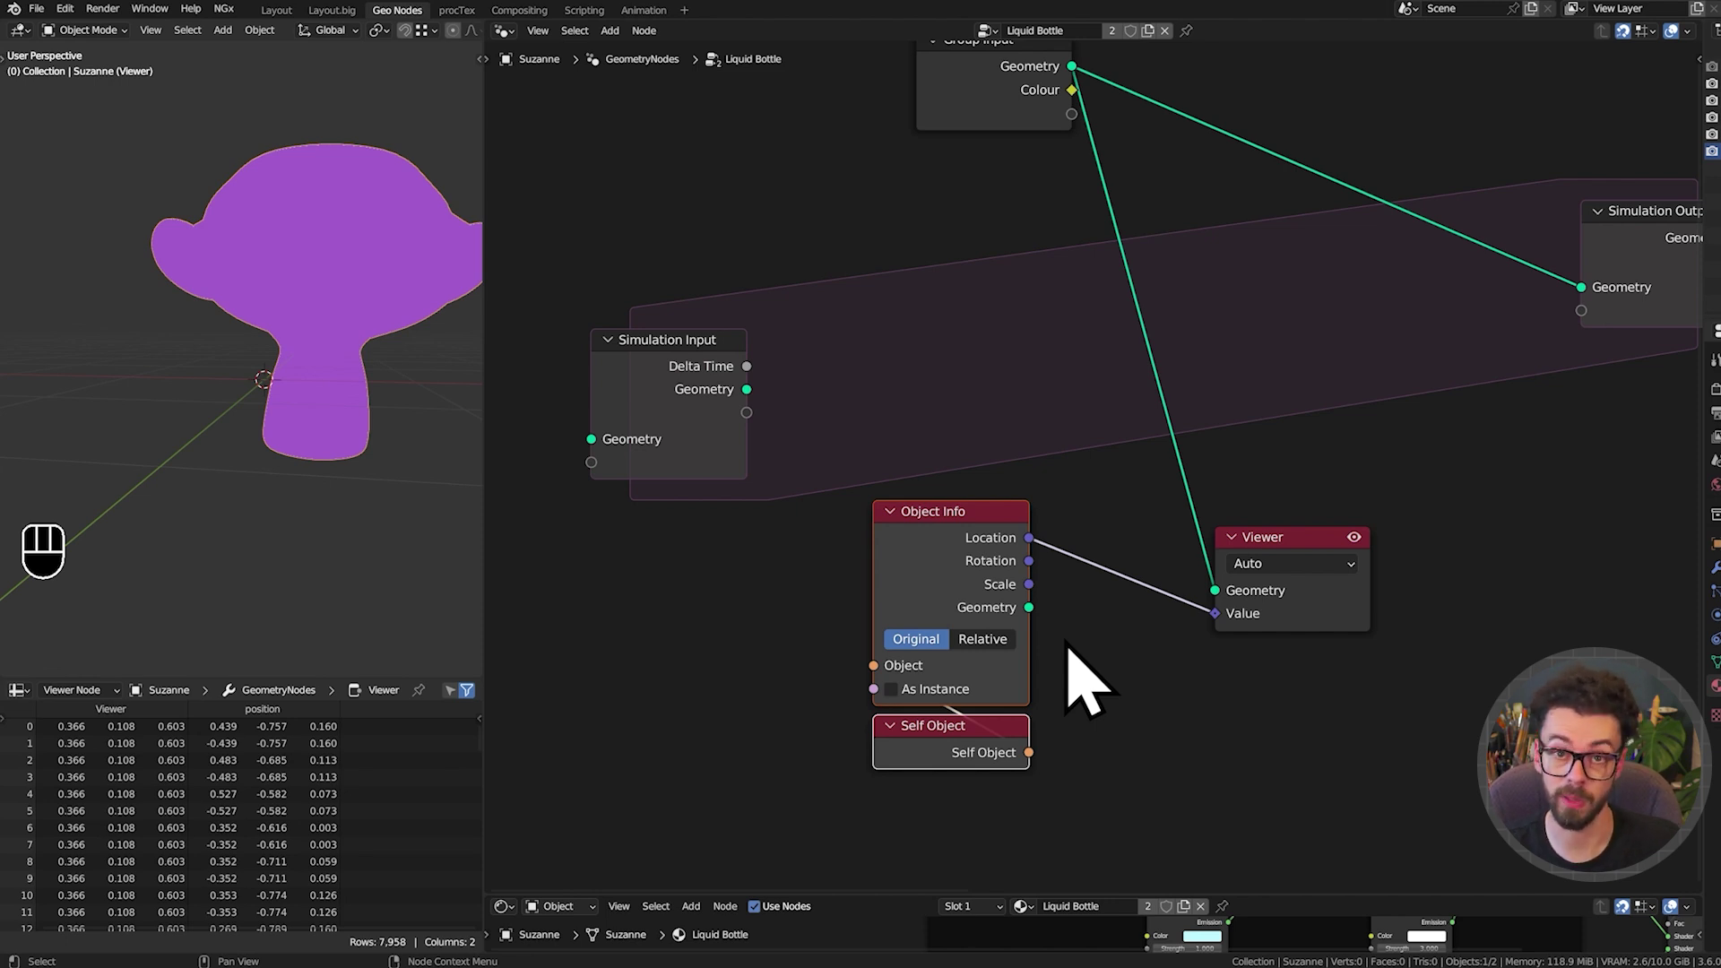
pyautogui.moveTo(1162, 581); pyautogui.dragTo(1117, 649)
pyautogui.middleClick(1127, 639)
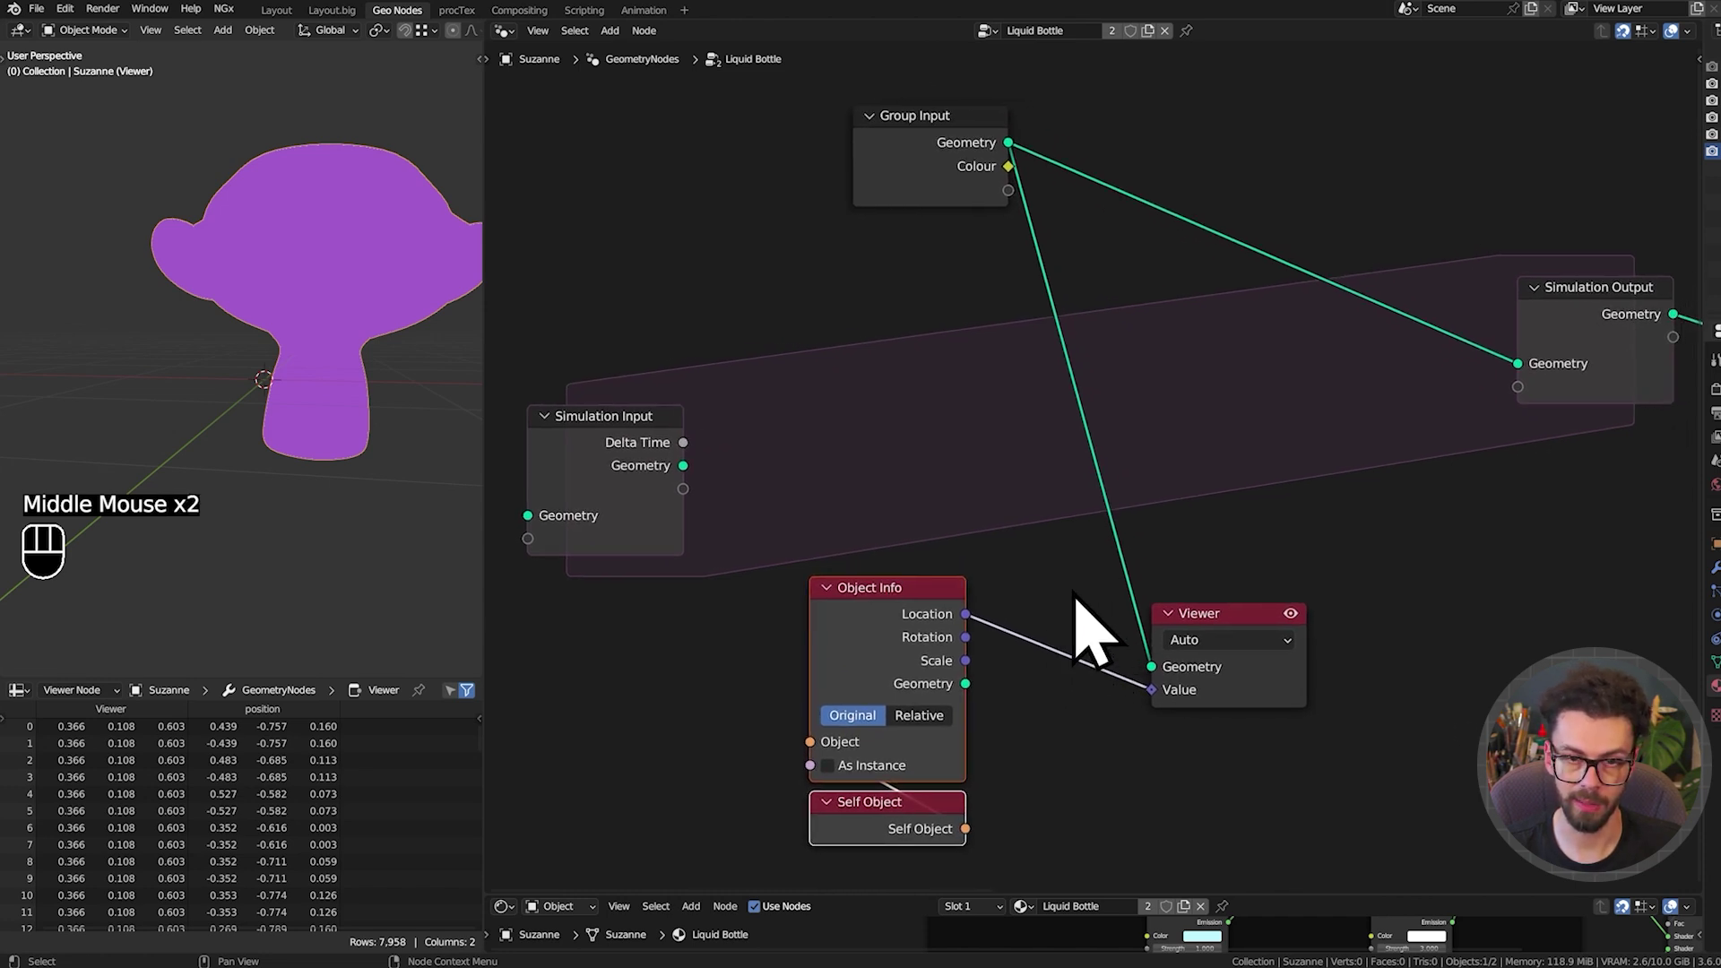
pyautogui.moveTo(988, 642); pyautogui.dragTo(1479, 368)
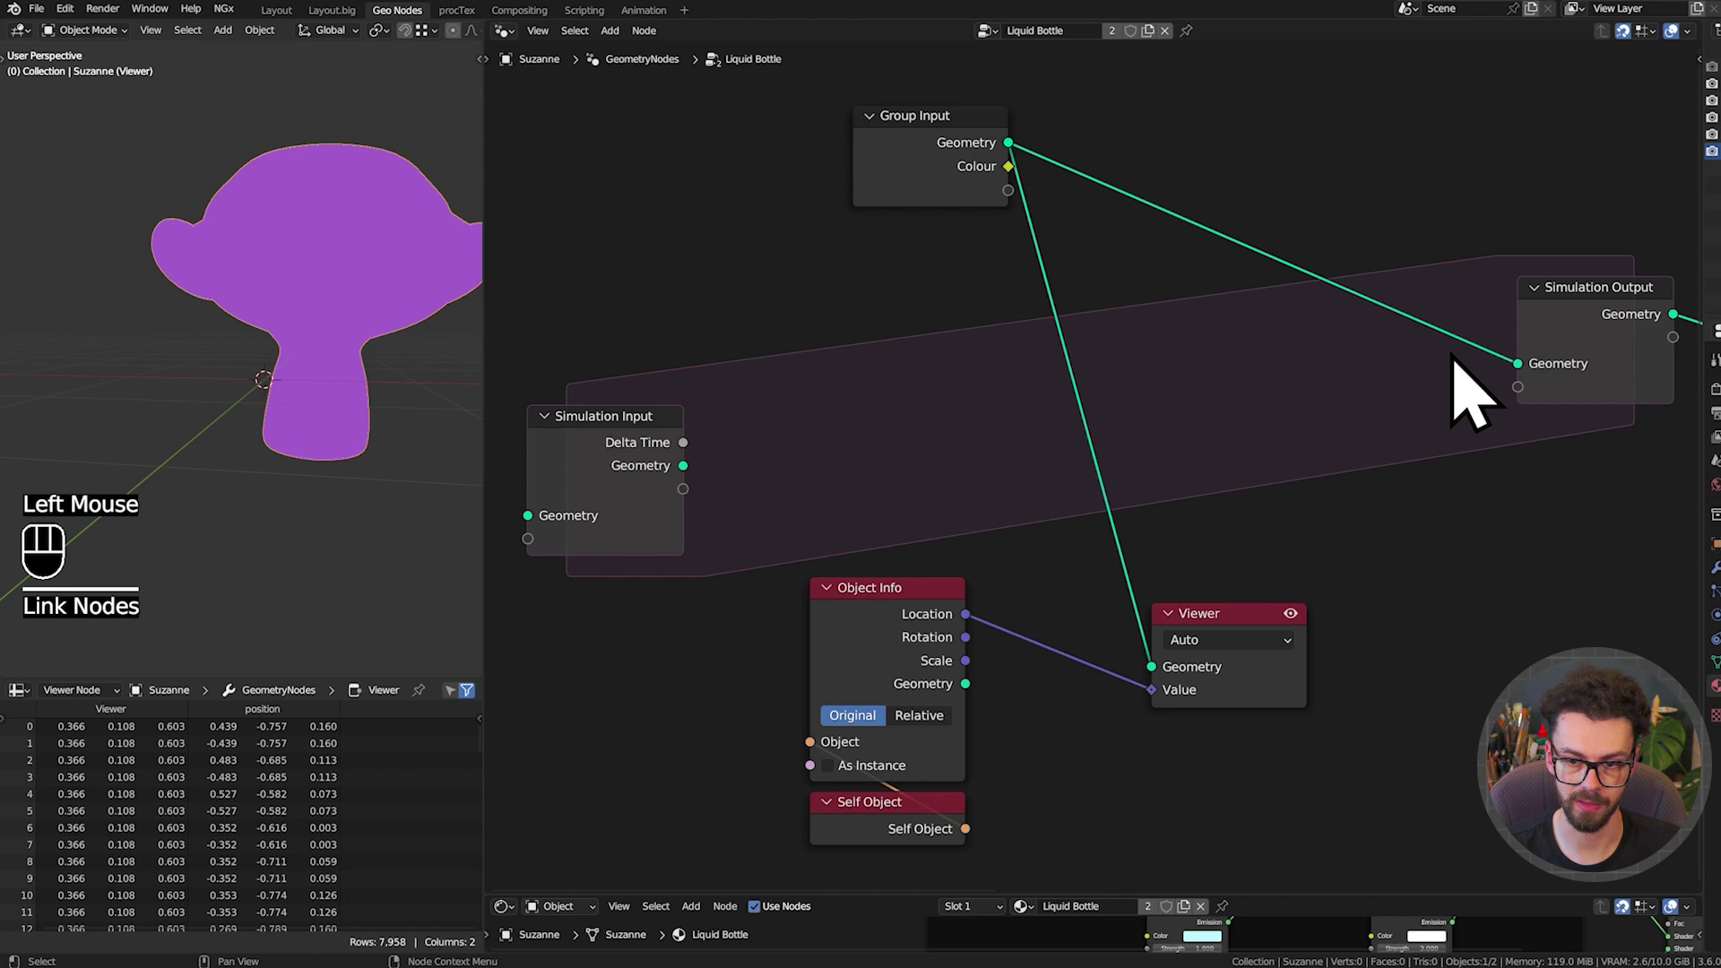
# Add a vector Subtract of Simulation Input Location minus Object Info Location and preview it
pyautogui.click(986, 635)
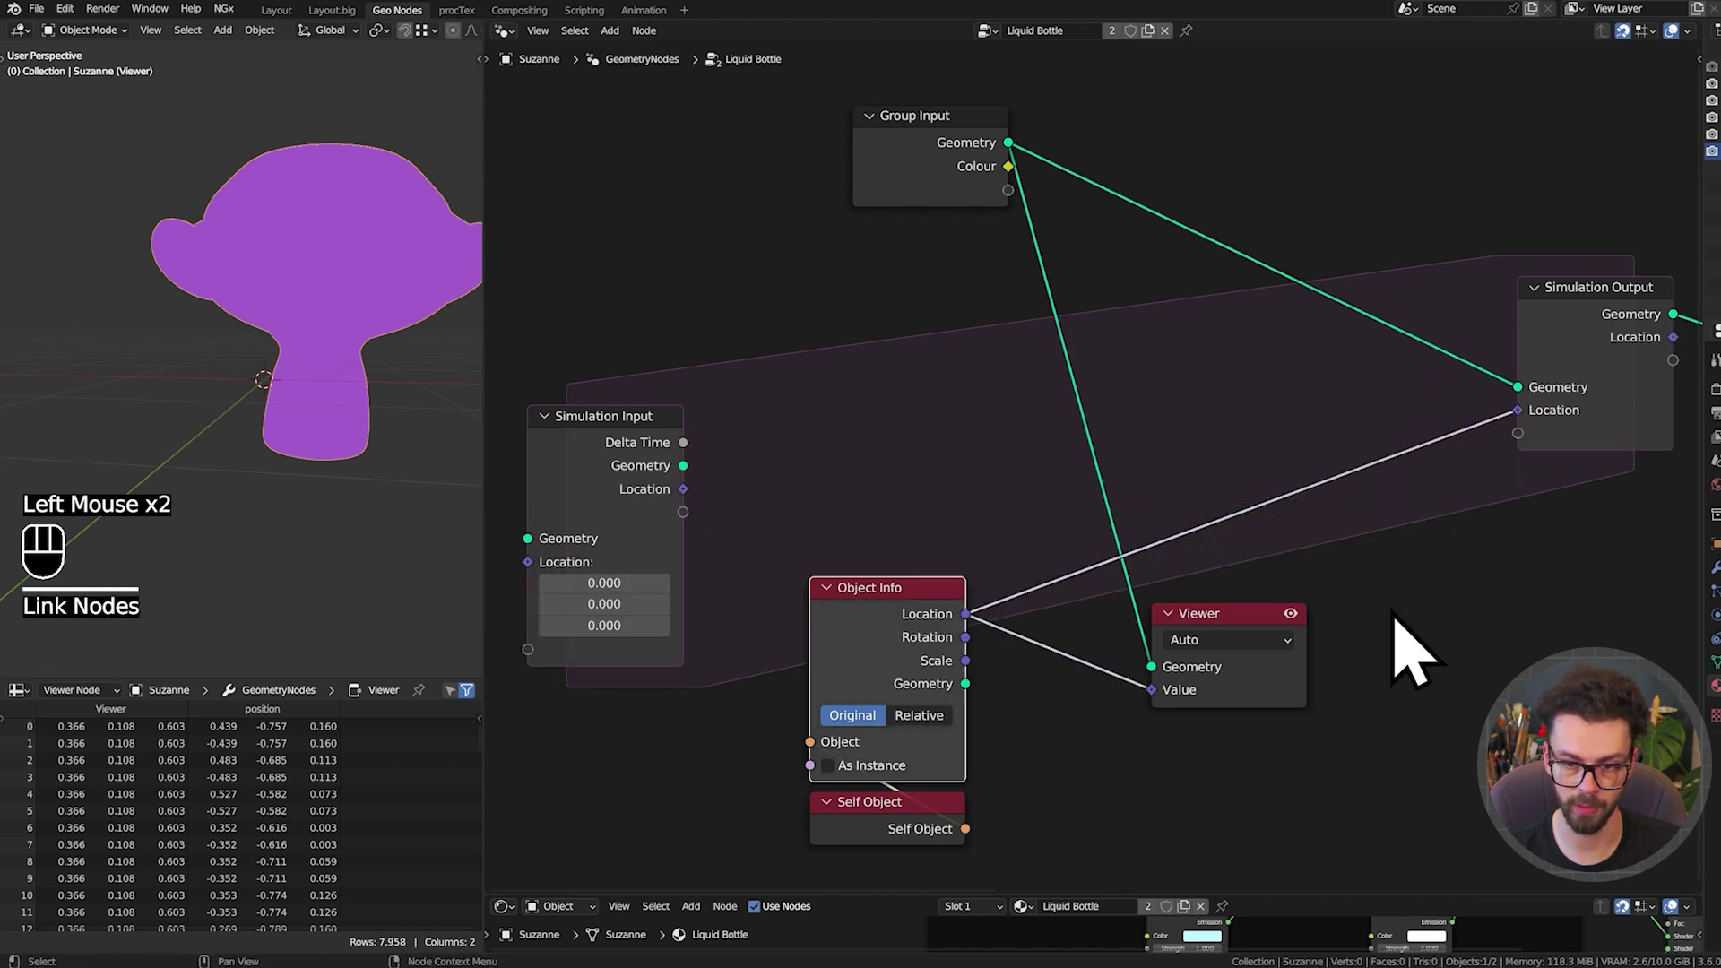
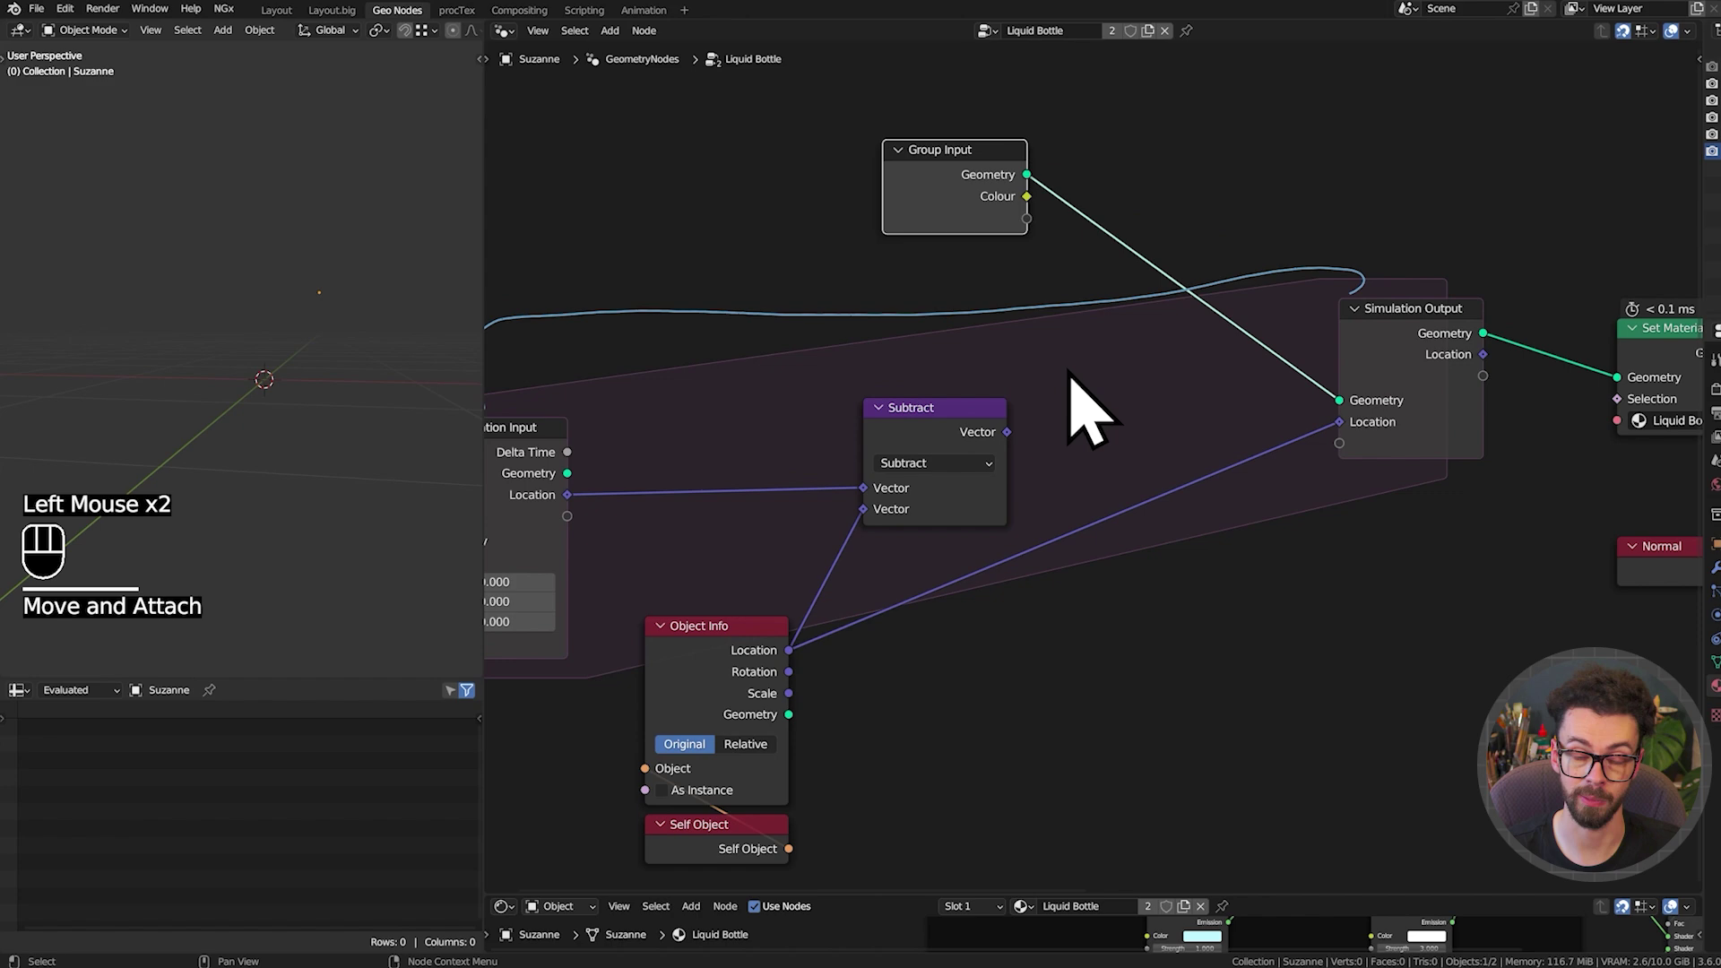
pyautogui.click(978, 187)
pyautogui.click(975, 451)
pyautogui.press('g')
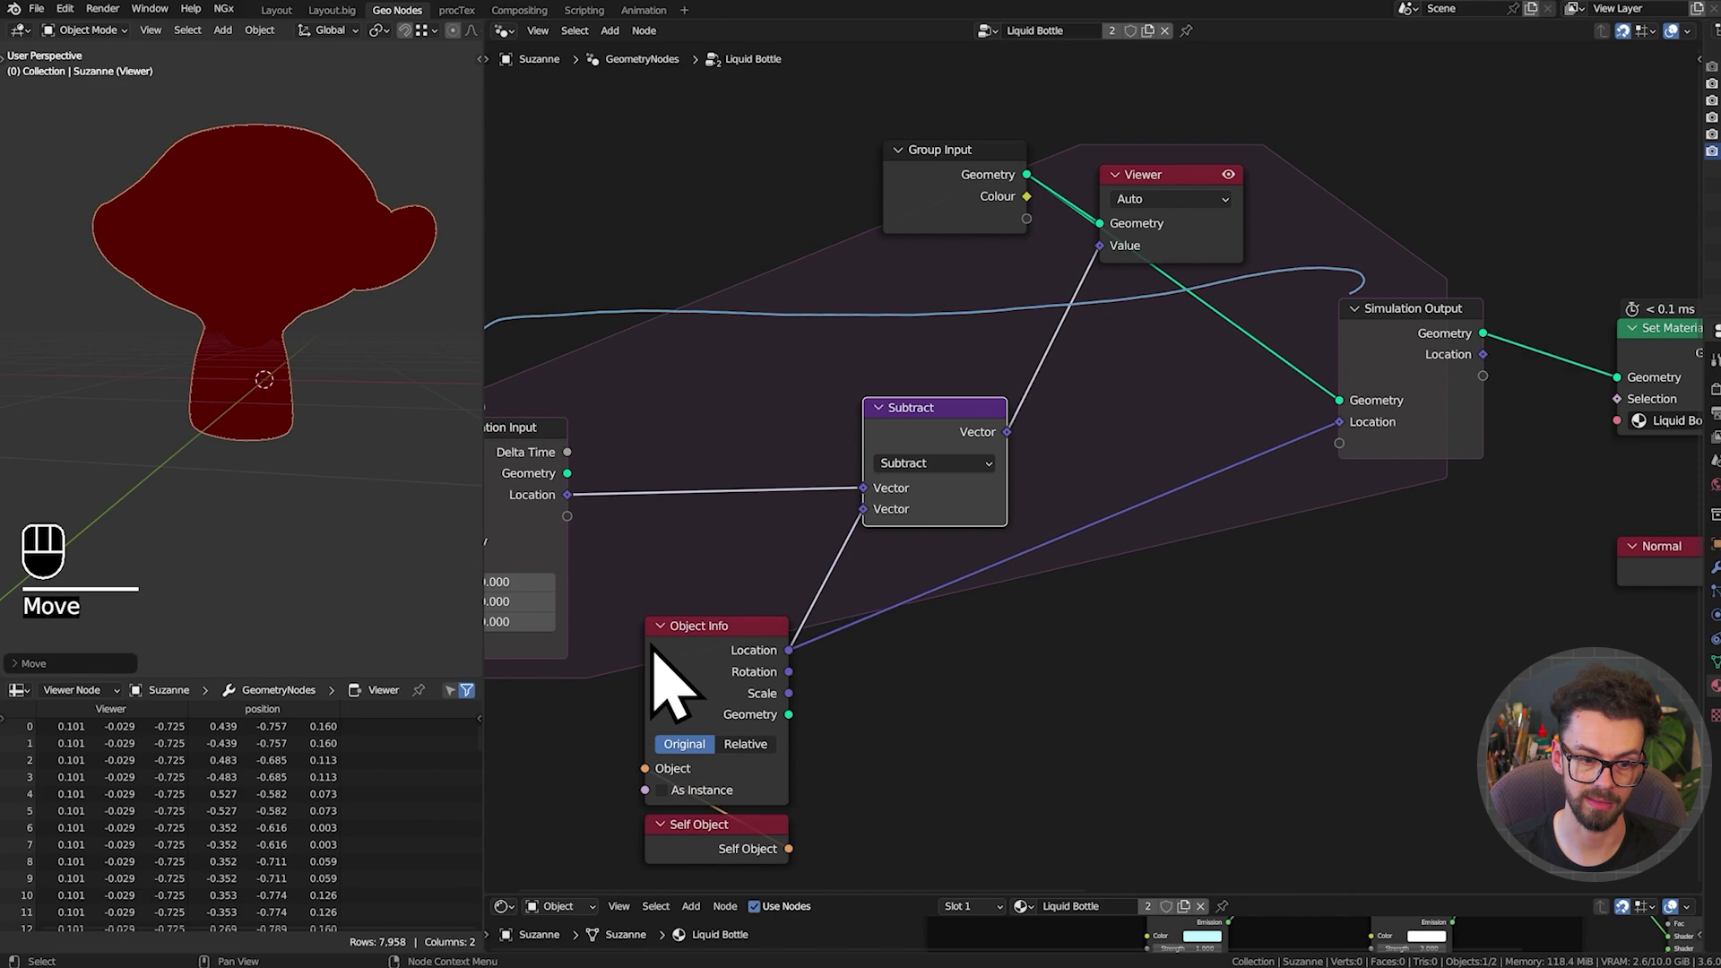
pyautogui.click(775, 649)
pyautogui.press('g')
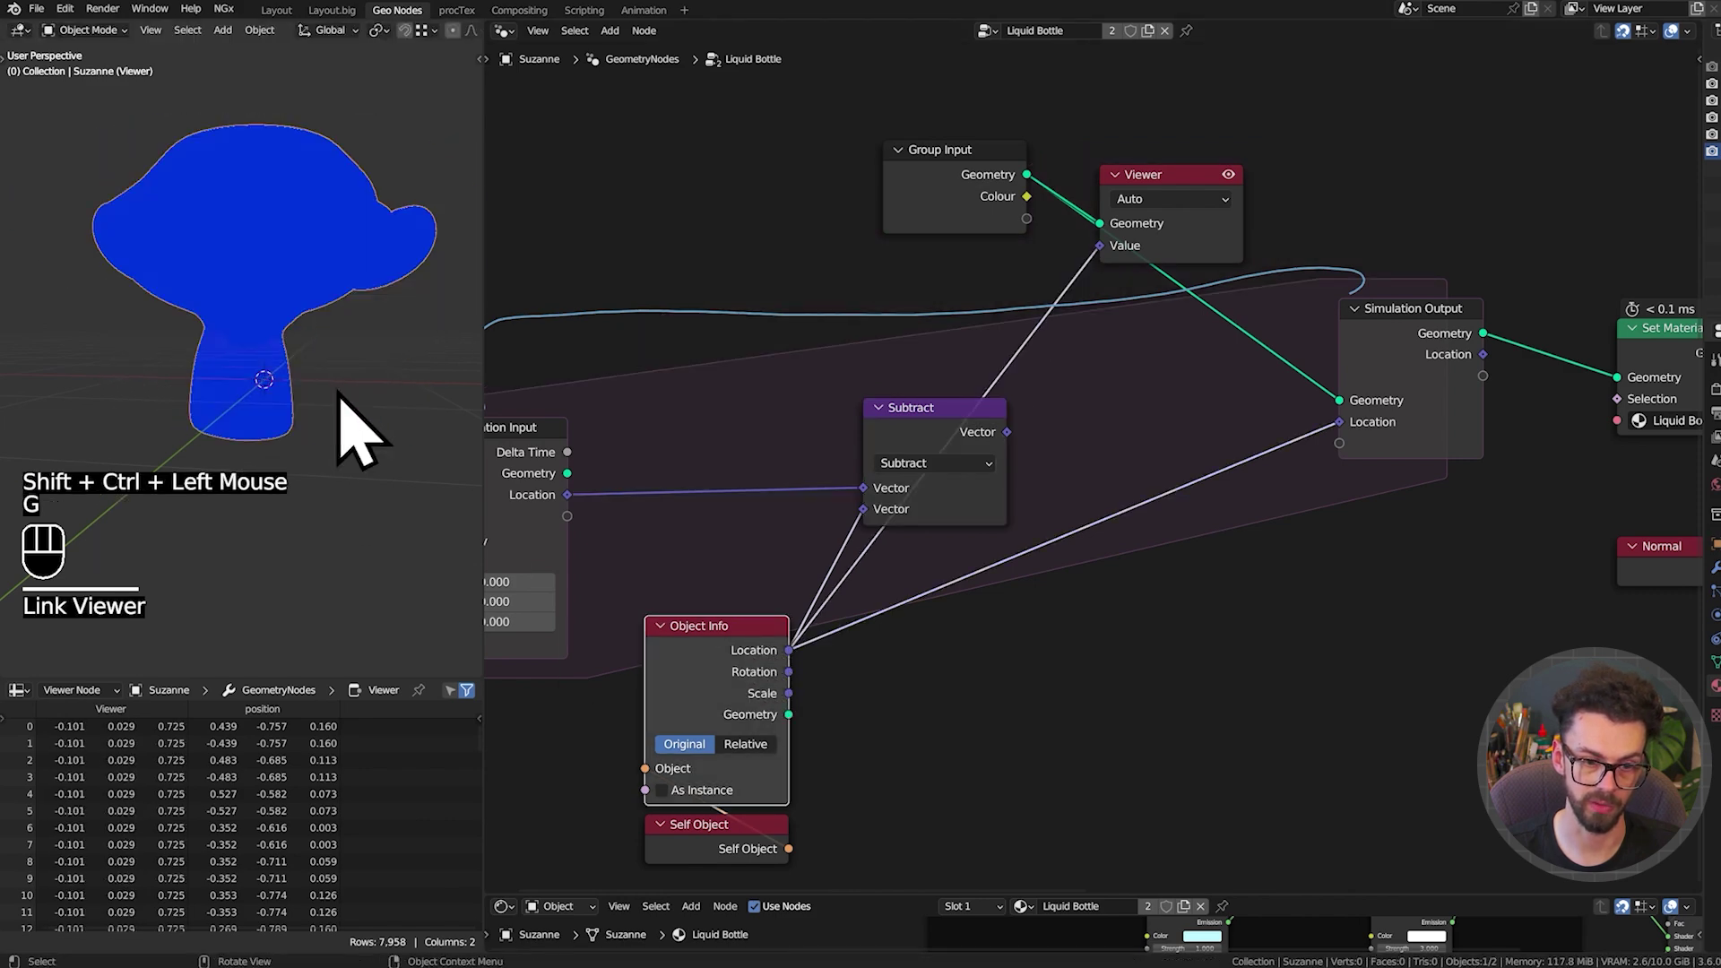
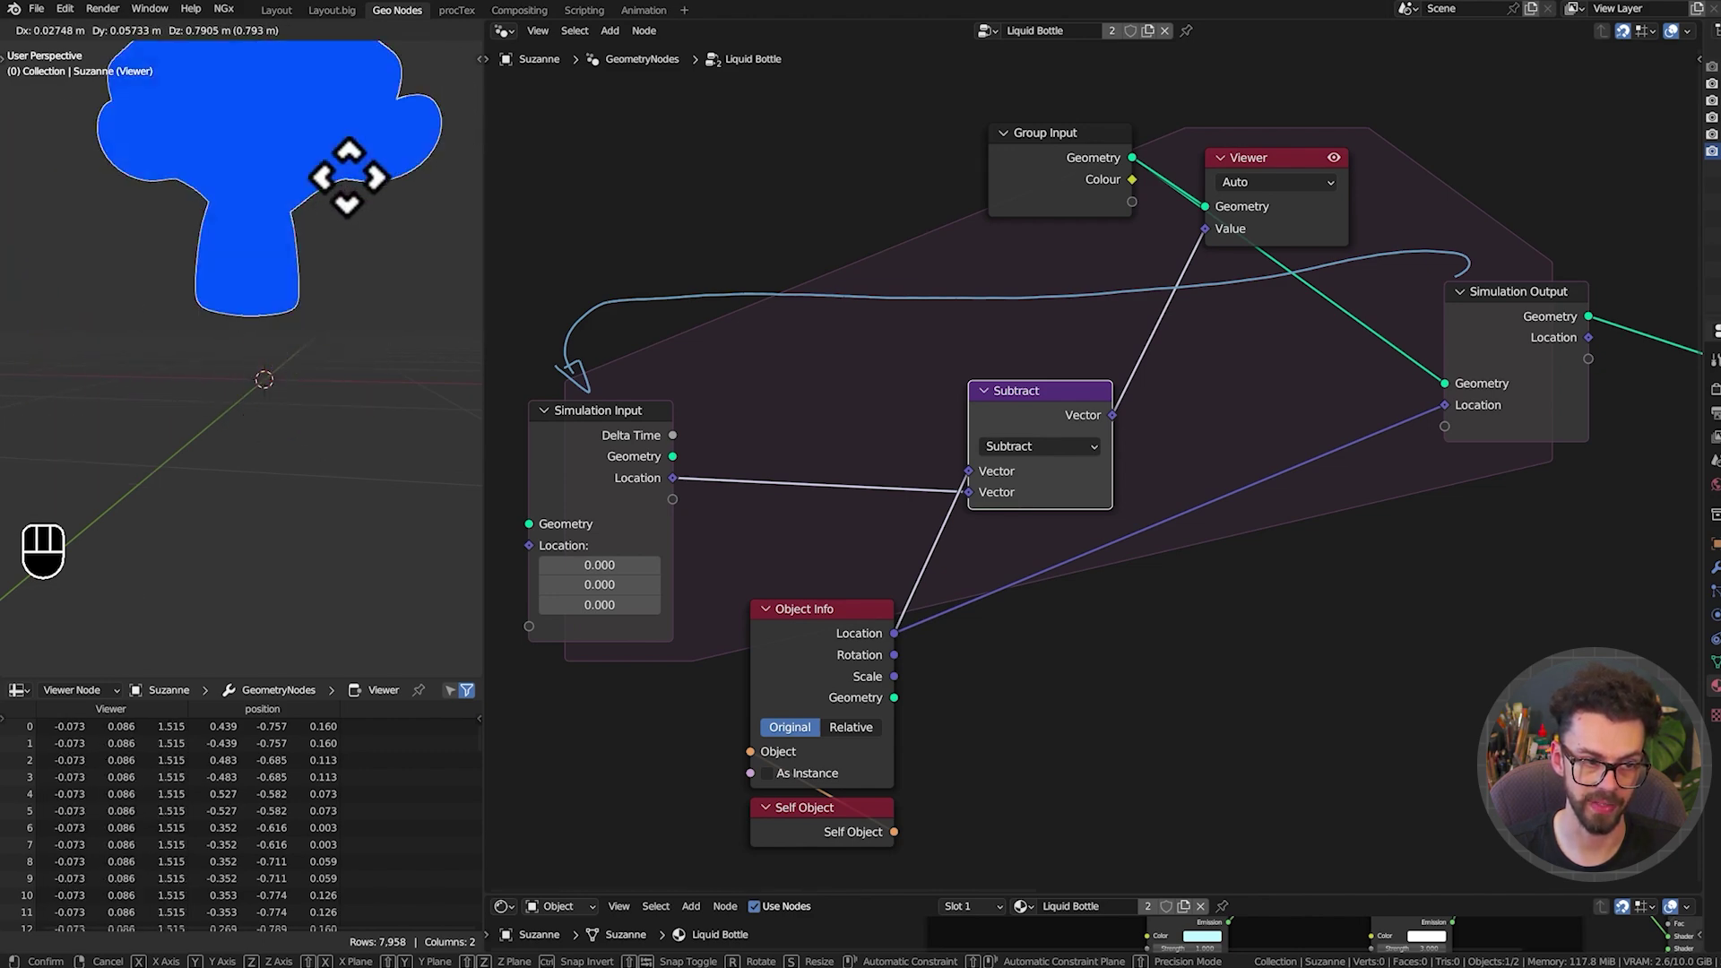
# Move Suzanne around the scene to test the previewed location difference
pyautogui.click(846, 664)
pyautogui.click(1083, 445)
pyautogui.press('d')
pyautogui.rightClick(656, 464)
pyautogui.moveTo(657, 464); pyautogui.dragTo(1480, 440)
pyautogui.press('d')
pyautogui.press('d')
pyautogui.click(1174, 346)
pyautogui.middleClick(1173, 345)
pyautogui.scroll(-3)
pyautogui.click(711, 400)
pyautogui.press('g')
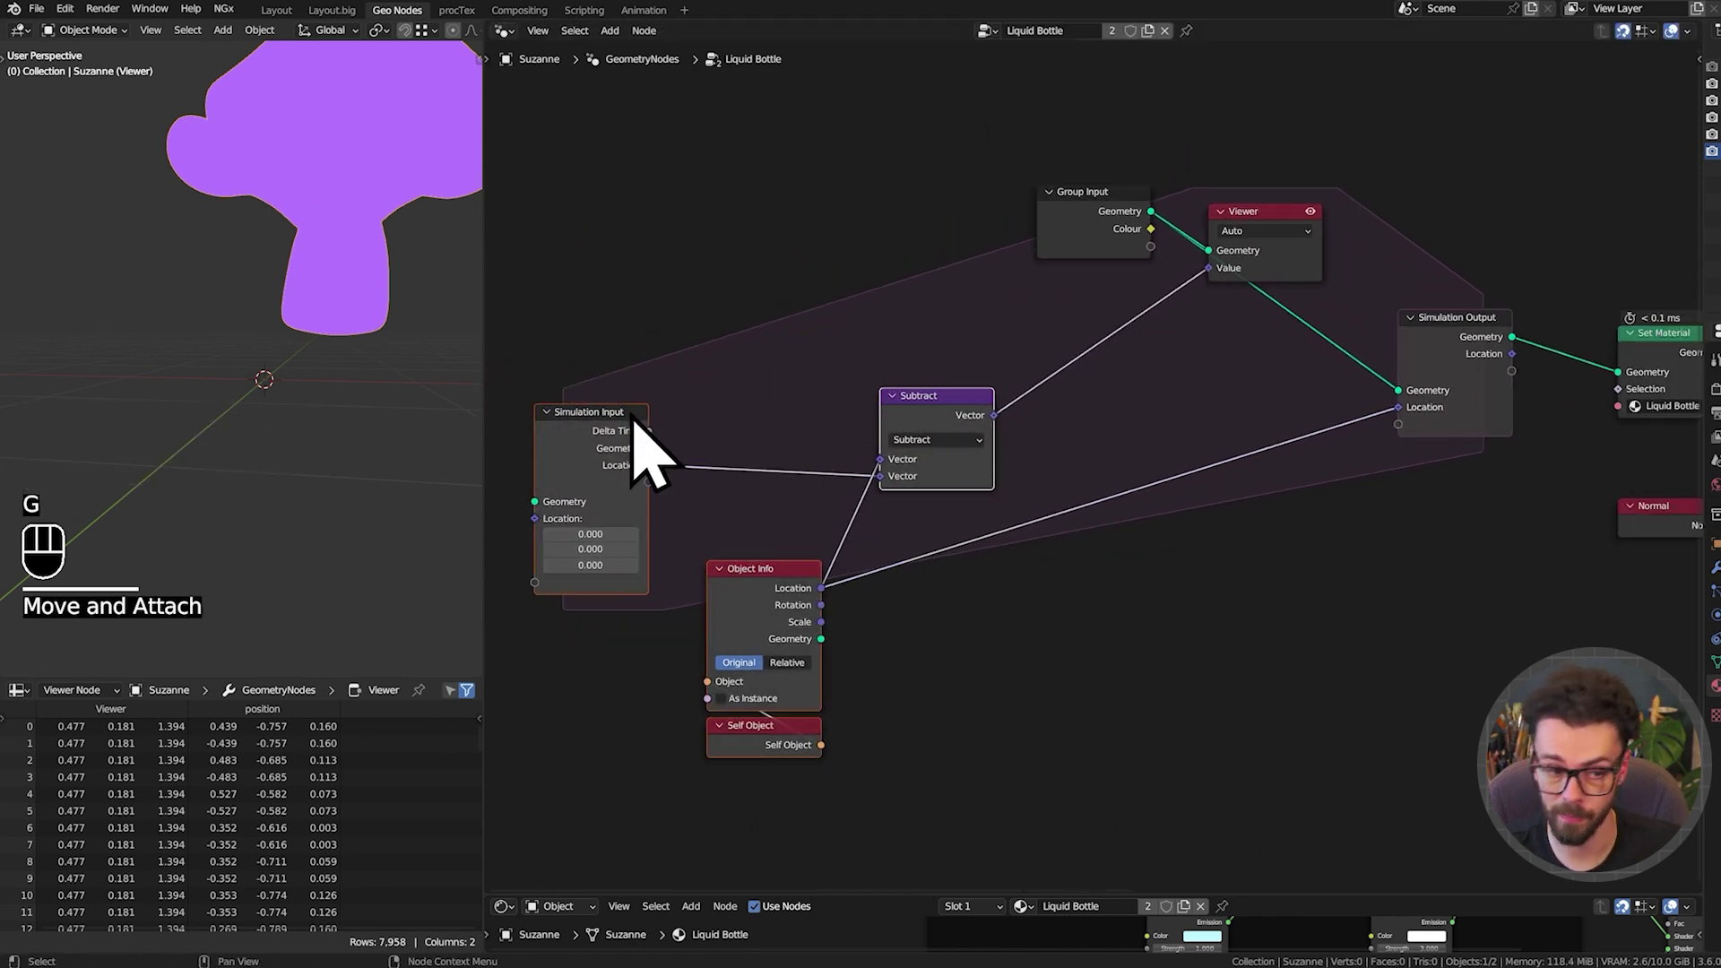
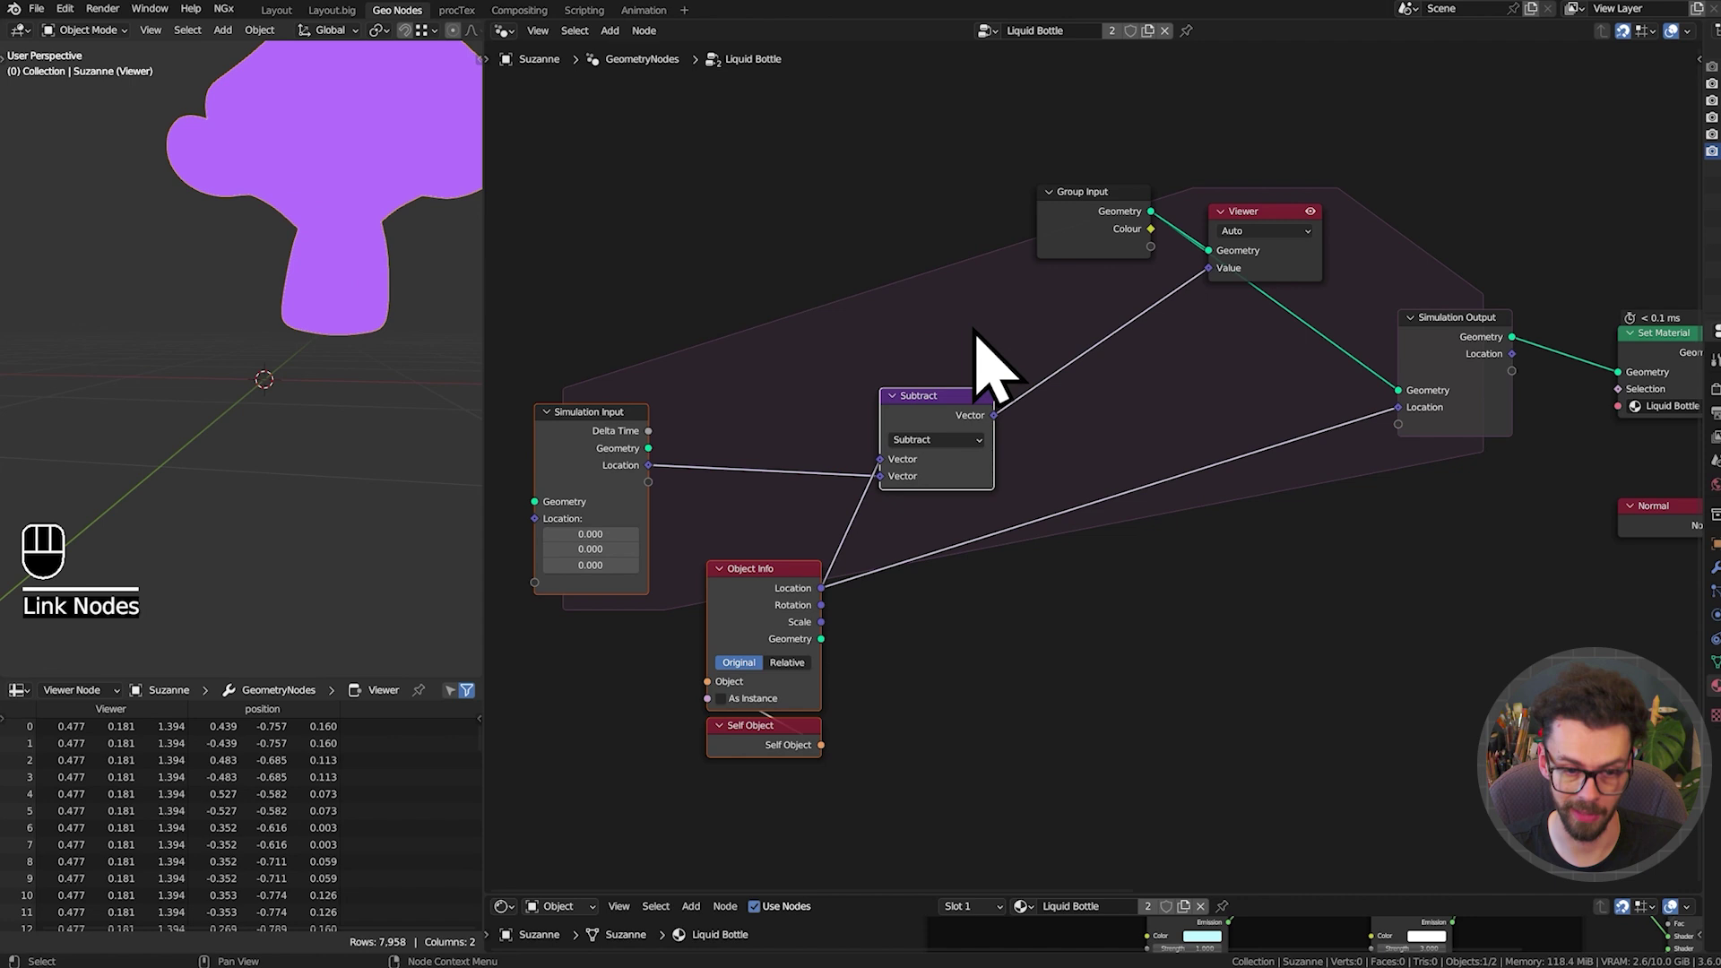
# Add a Sample Index node (Vector, Point) fed by Group Input Geometry and the Subtract result
pyautogui.moveTo(945, 429); pyautogui.dragTo(968, 520)
pyautogui.moveTo(1046, 345); pyautogui.dragTo(1139, 244)
pyautogui.press('g')
pyautogui.moveTo(669, 553); pyautogui.dragTo(1099, 371)
pyautogui.scroll(3)
pyautogui.moveTo(1211, 281); pyautogui.dragTo(1195, 412)
pyautogui.moveTo(894, 558); pyautogui.dragTo(1109, 459)
pyautogui.scroll(-3)
pyautogui.middleClick(1171, 338)
pyautogui.click(1147, 440)
# Preview the sampled index-0 vector on the monkey through the Viewer
pyautogui.scroll(-3)
pyautogui.scroll(-3)
pyautogui.middleClick(386, 287)
pyautogui.press('shift+space')
pyautogui.click(344, 291)
pyautogui.press('g')
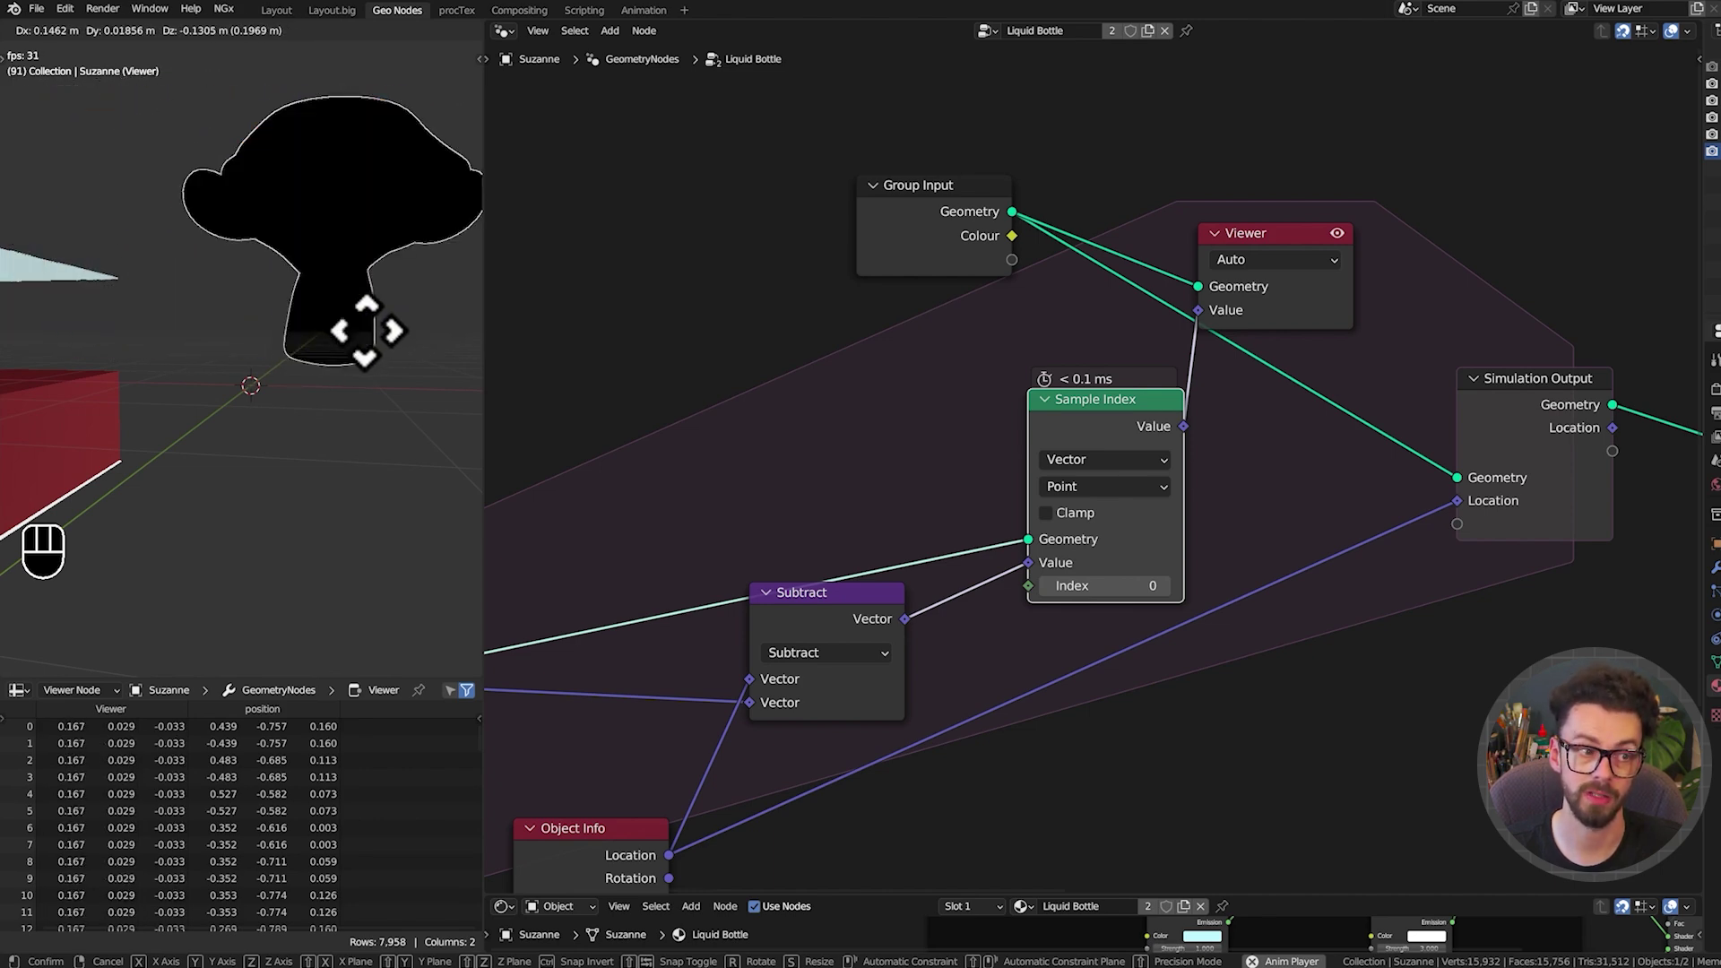
# Play the animation and move the monkey to test the simulation response
pyautogui.press('shift+space')
pyautogui.scroll(-3)
pyautogui.scroll(3)
pyautogui.moveTo(1153, 602); pyautogui.dragTo(1109, 564)
pyautogui.scroll(3)
pyautogui.scroll(-3)
pyautogui.middleClick(902, 612)
pyautogui.scroll(3)
pyautogui.middleClick(891, 535)
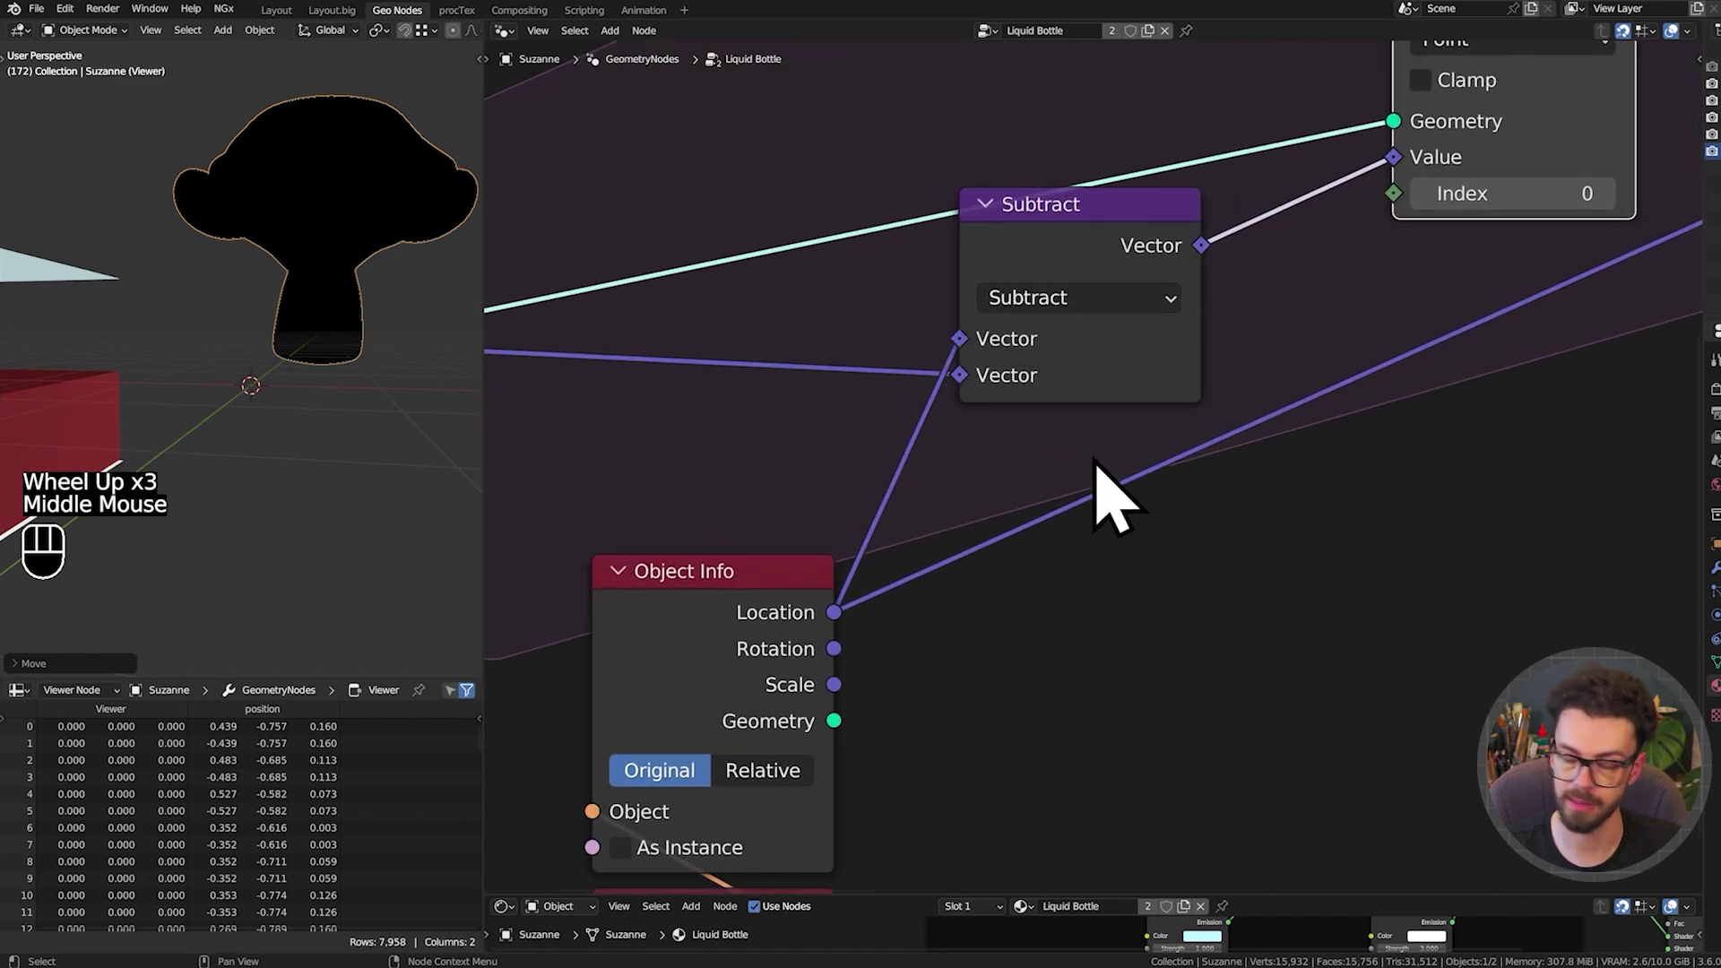
pyautogui.scroll(-3)
pyautogui.middleClick(911, 565)
pyautogui.scroll(3)
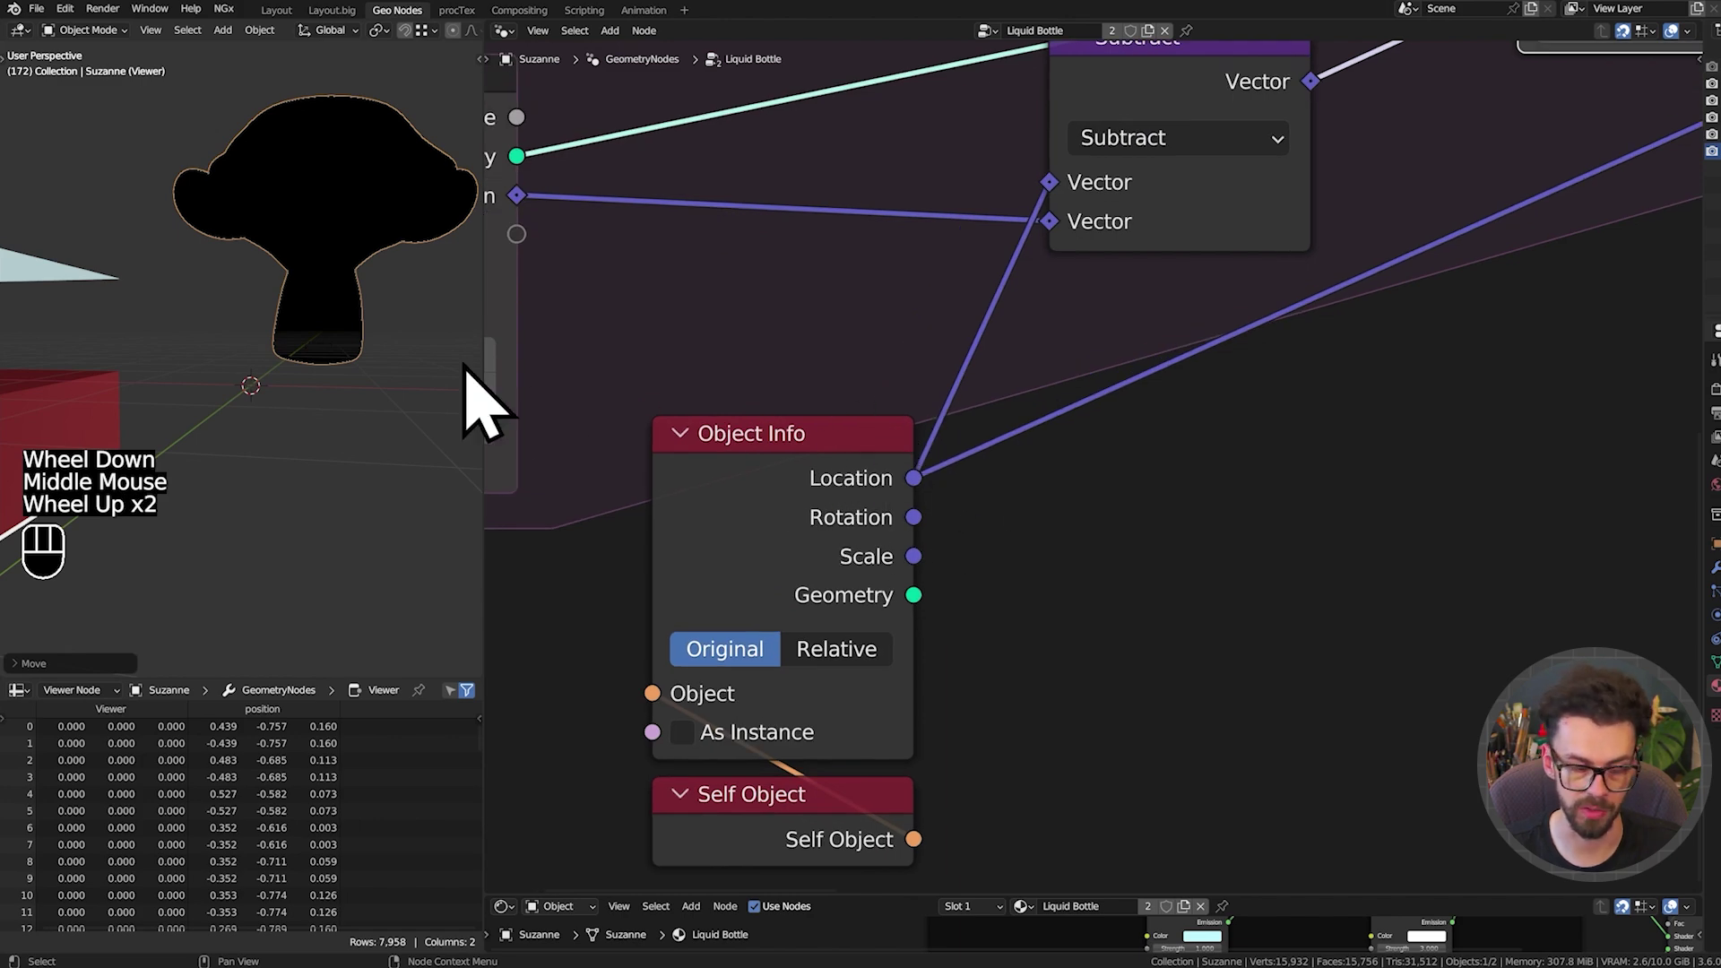
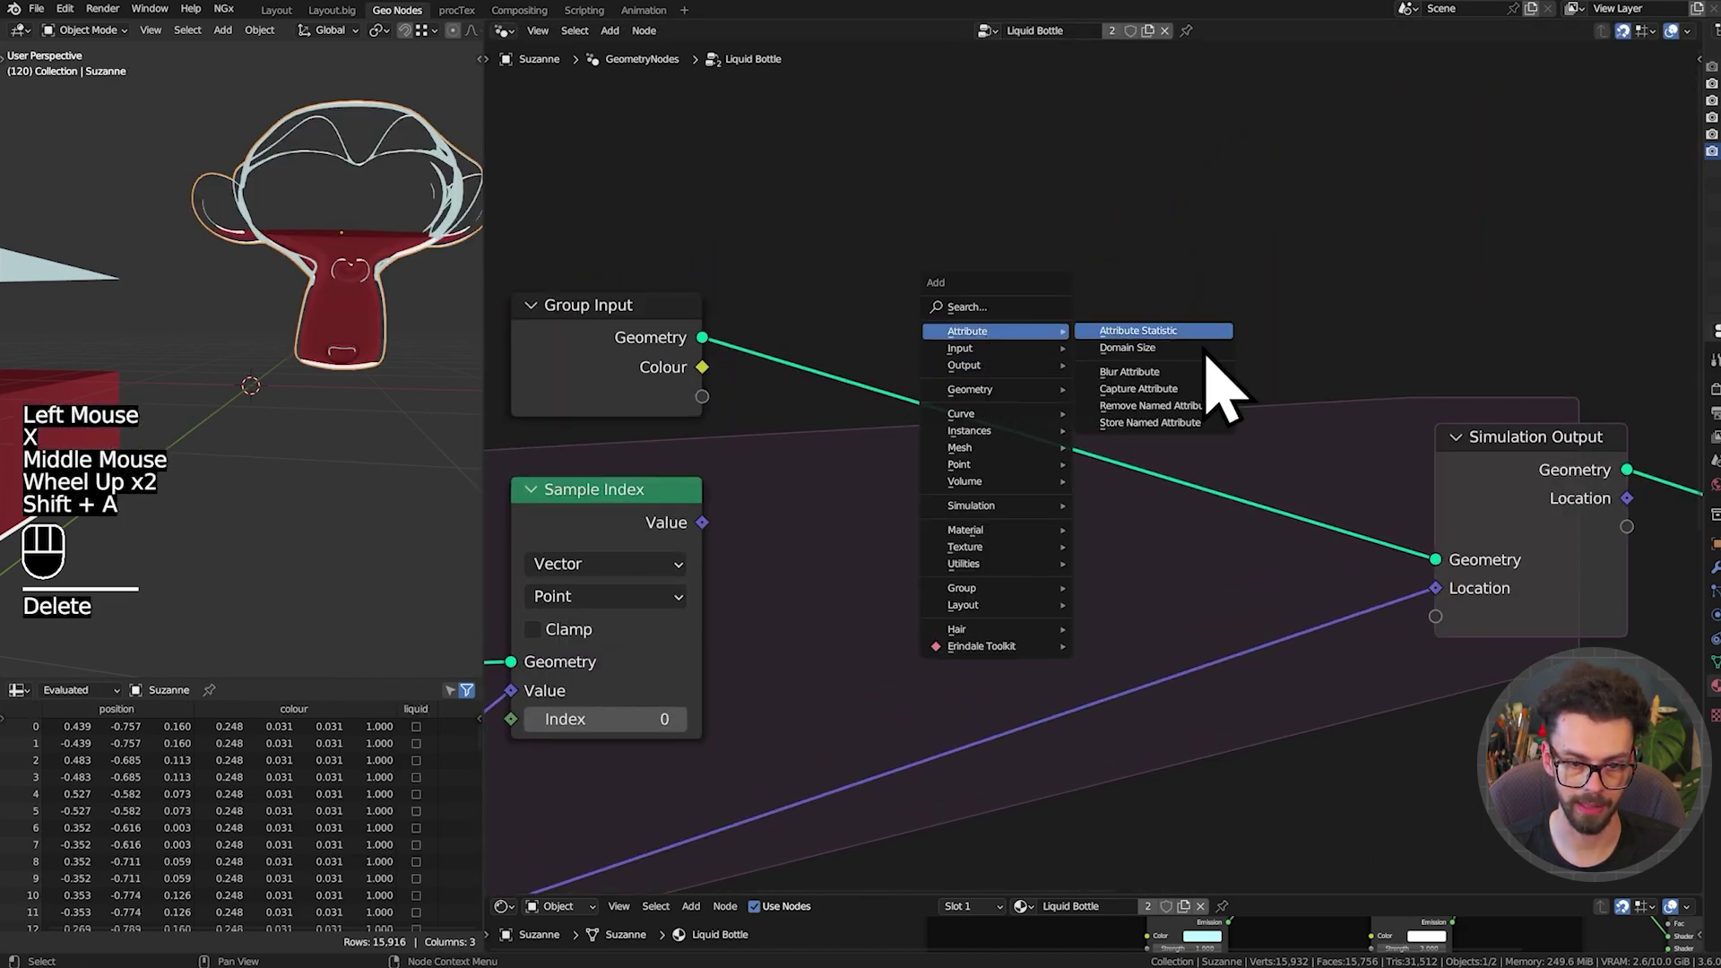
# Drop a vector Store Named Attribute on the point domain onto the geometry link, naming it flow
pyautogui.scroll(3)
pyautogui.moveTo(1077, 373); pyautogui.dragTo(1072, 483)
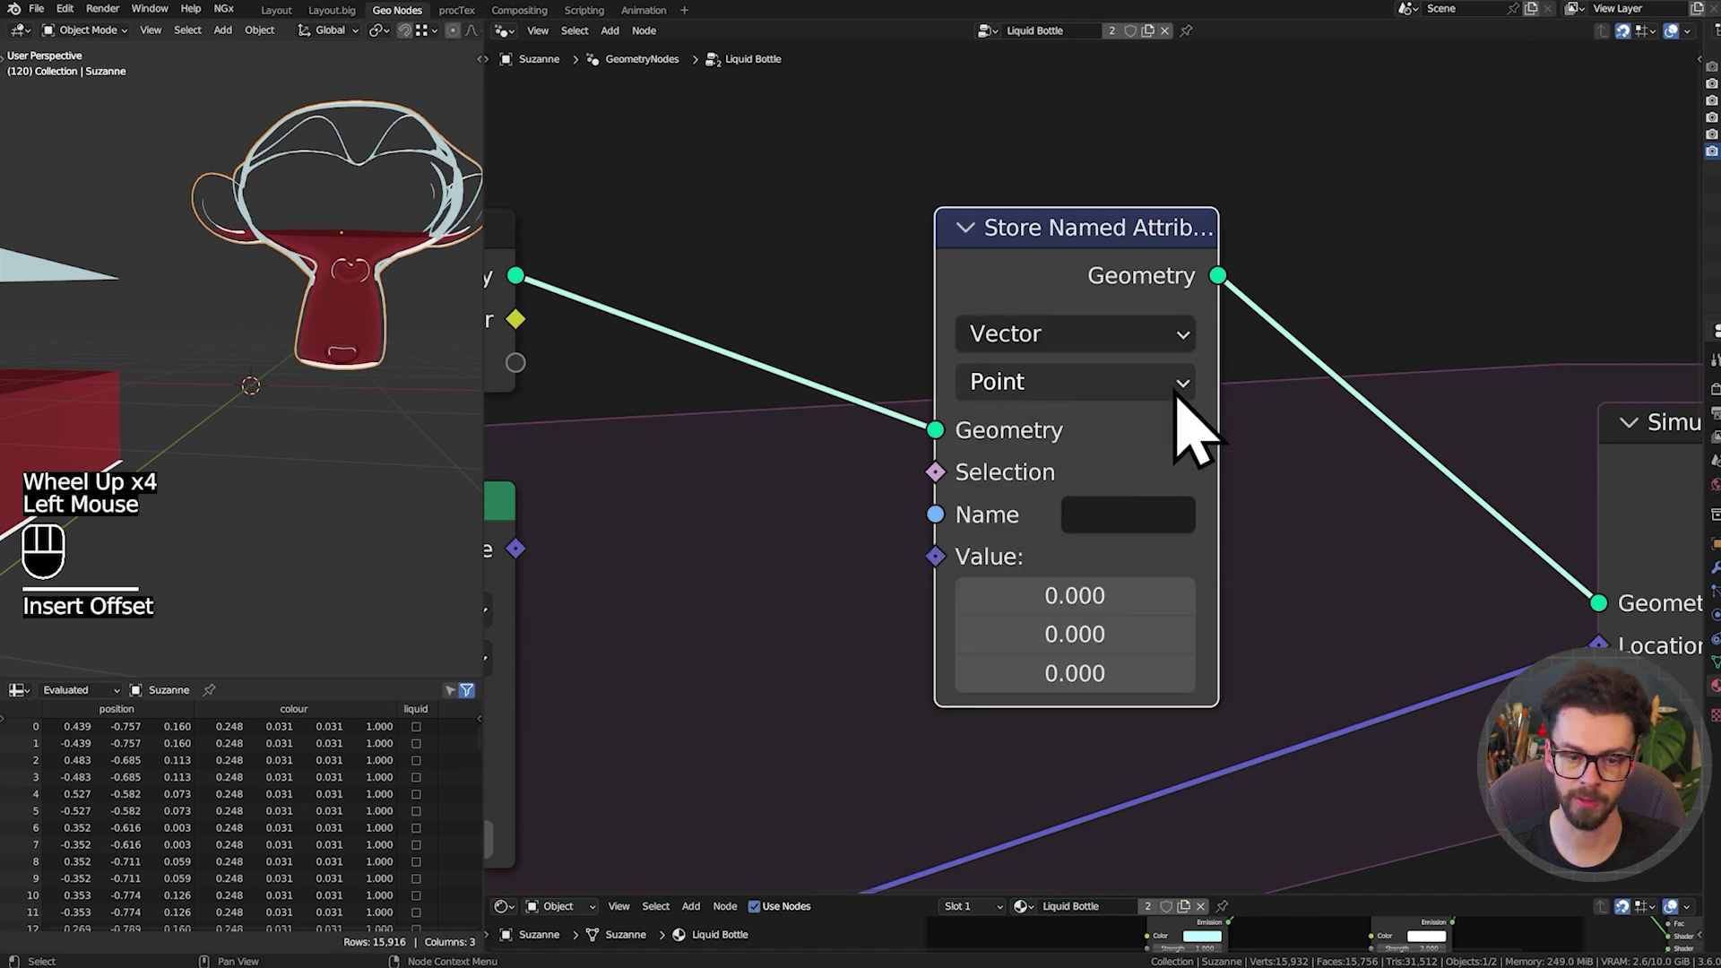
pyautogui.moveTo(1113, 539); pyautogui.dragTo(1113, 534)
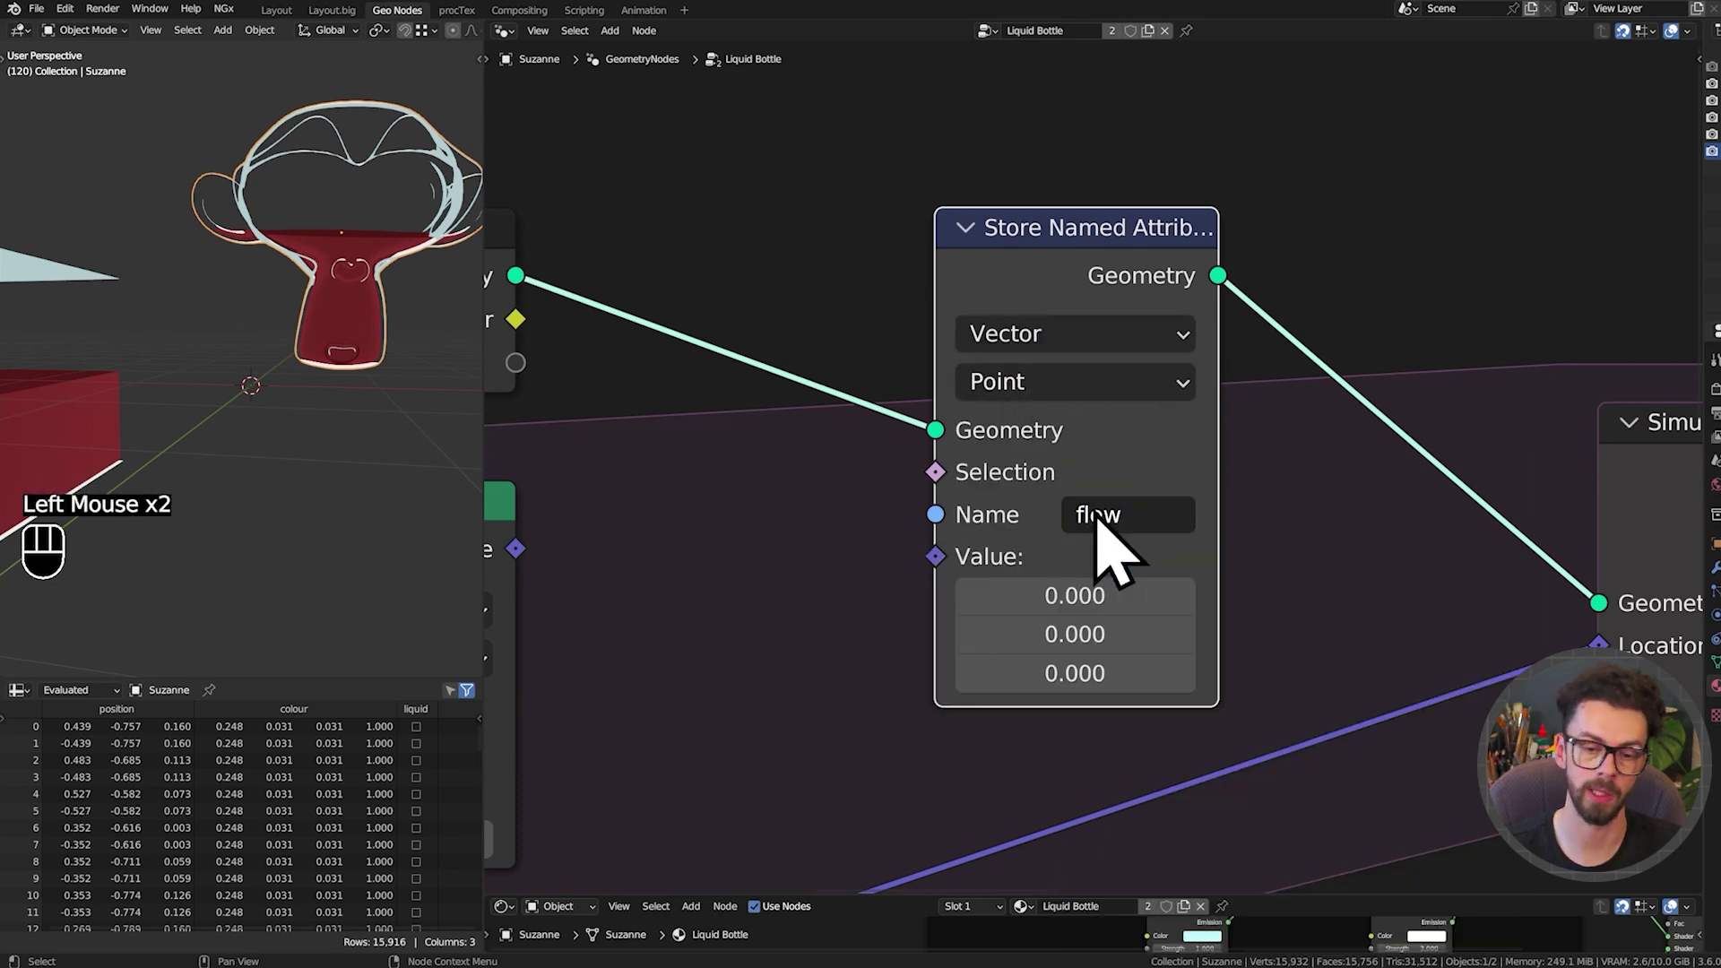
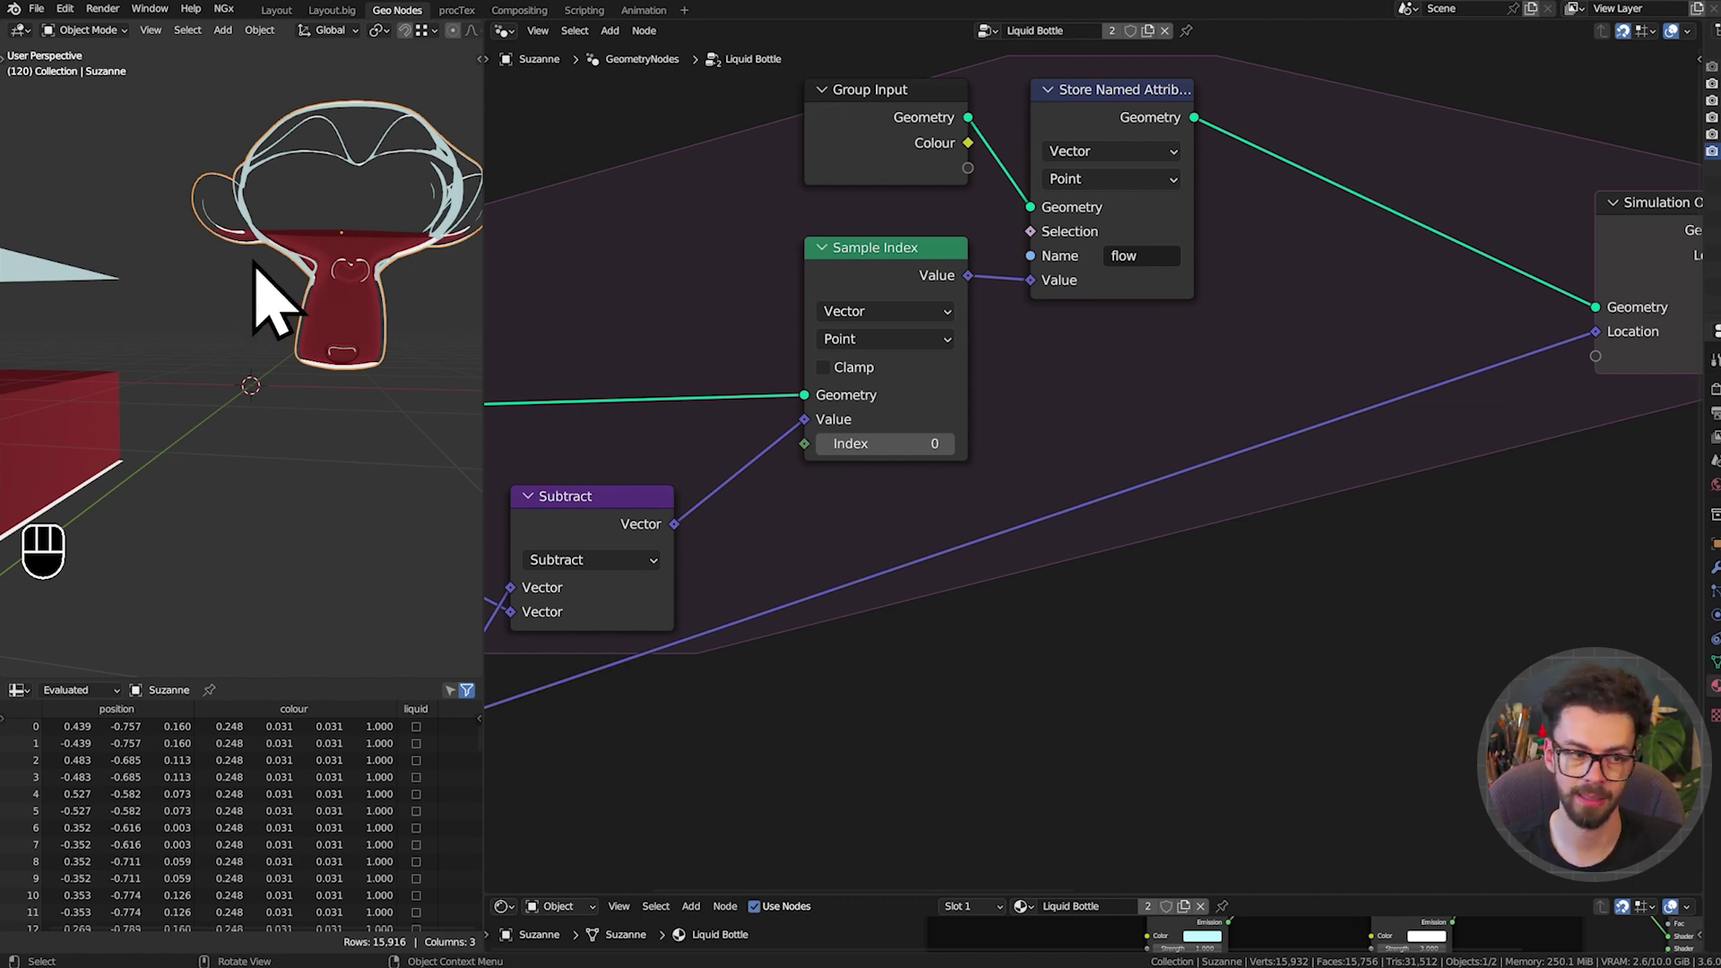
# Add a Named Attribute node reading flow and switch it to Vector
pyautogui.middleClick(1302, 496)
pyautogui.press('shift+a')
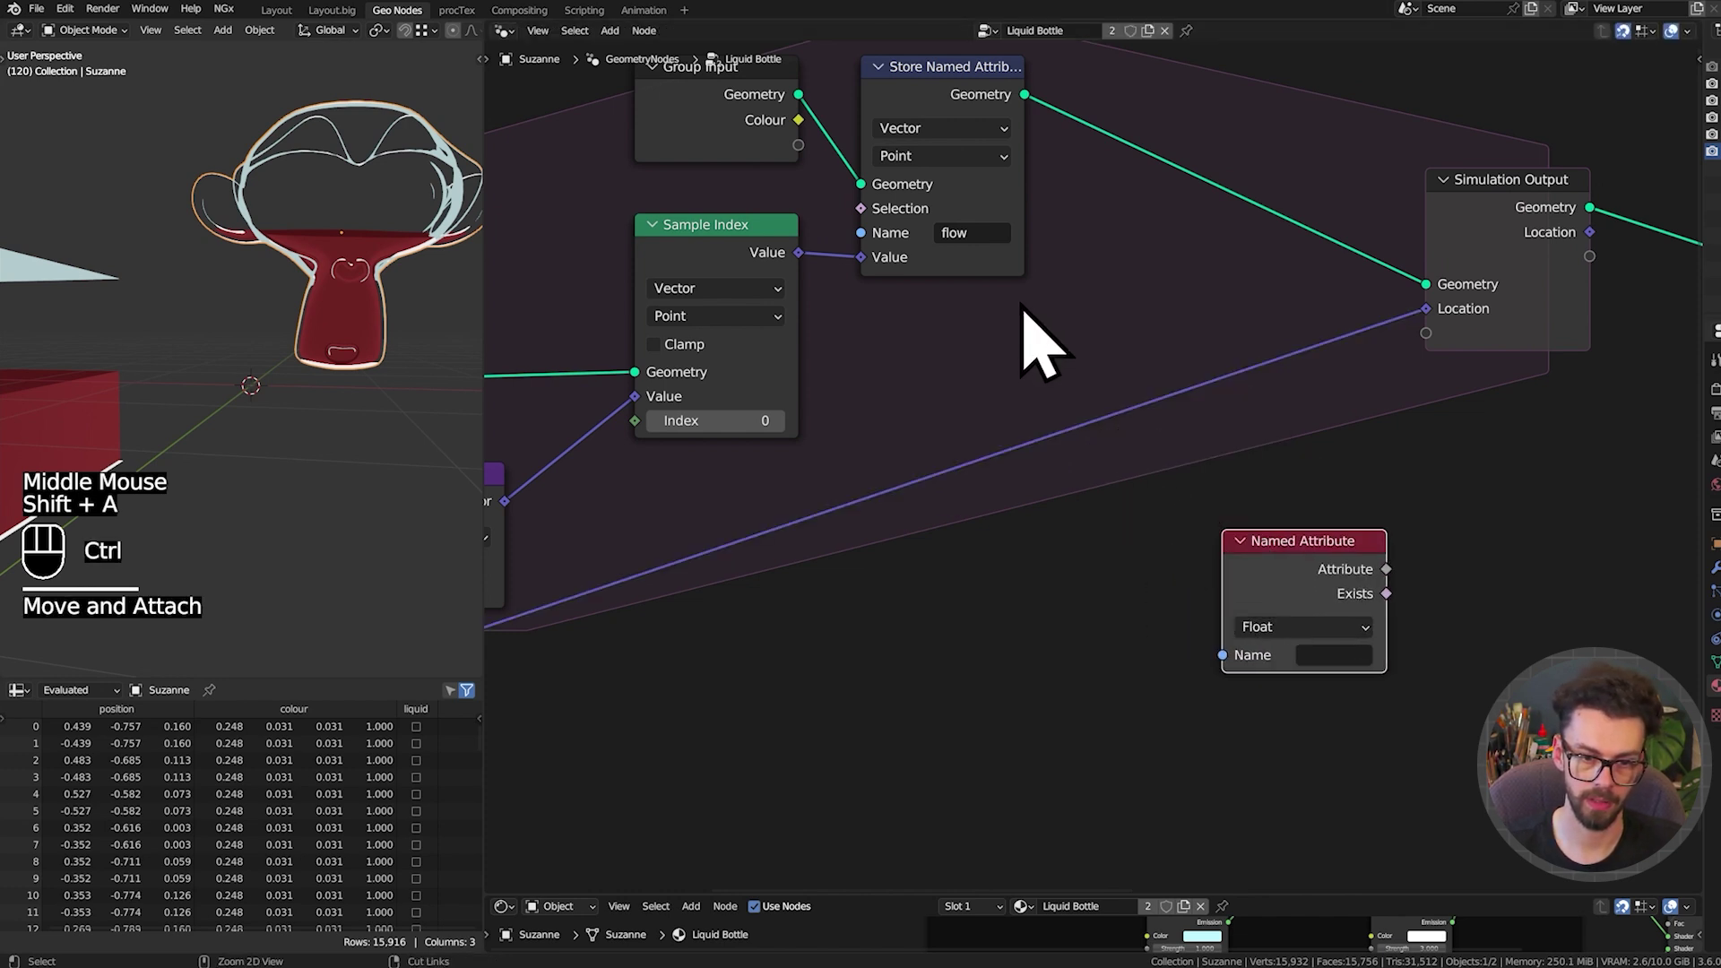
pyautogui.press('ctrl+c')
pyautogui.press('ctrl+v')
pyautogui.moveTo(1559, 214); pyautogui.dragTo(1558, 218)
pyautogui.moveTo(1357, 650); pyautogui.dragTo(1328, 721)
pyautogui.press('shift+Left')
pyautogui.click(1306, 560)
# Preview the flow attribute on the monkey and play the animation to check it
pyautogui.press('shift+space')
pyautogui.click(351, 336)
pyautogui.press('g')
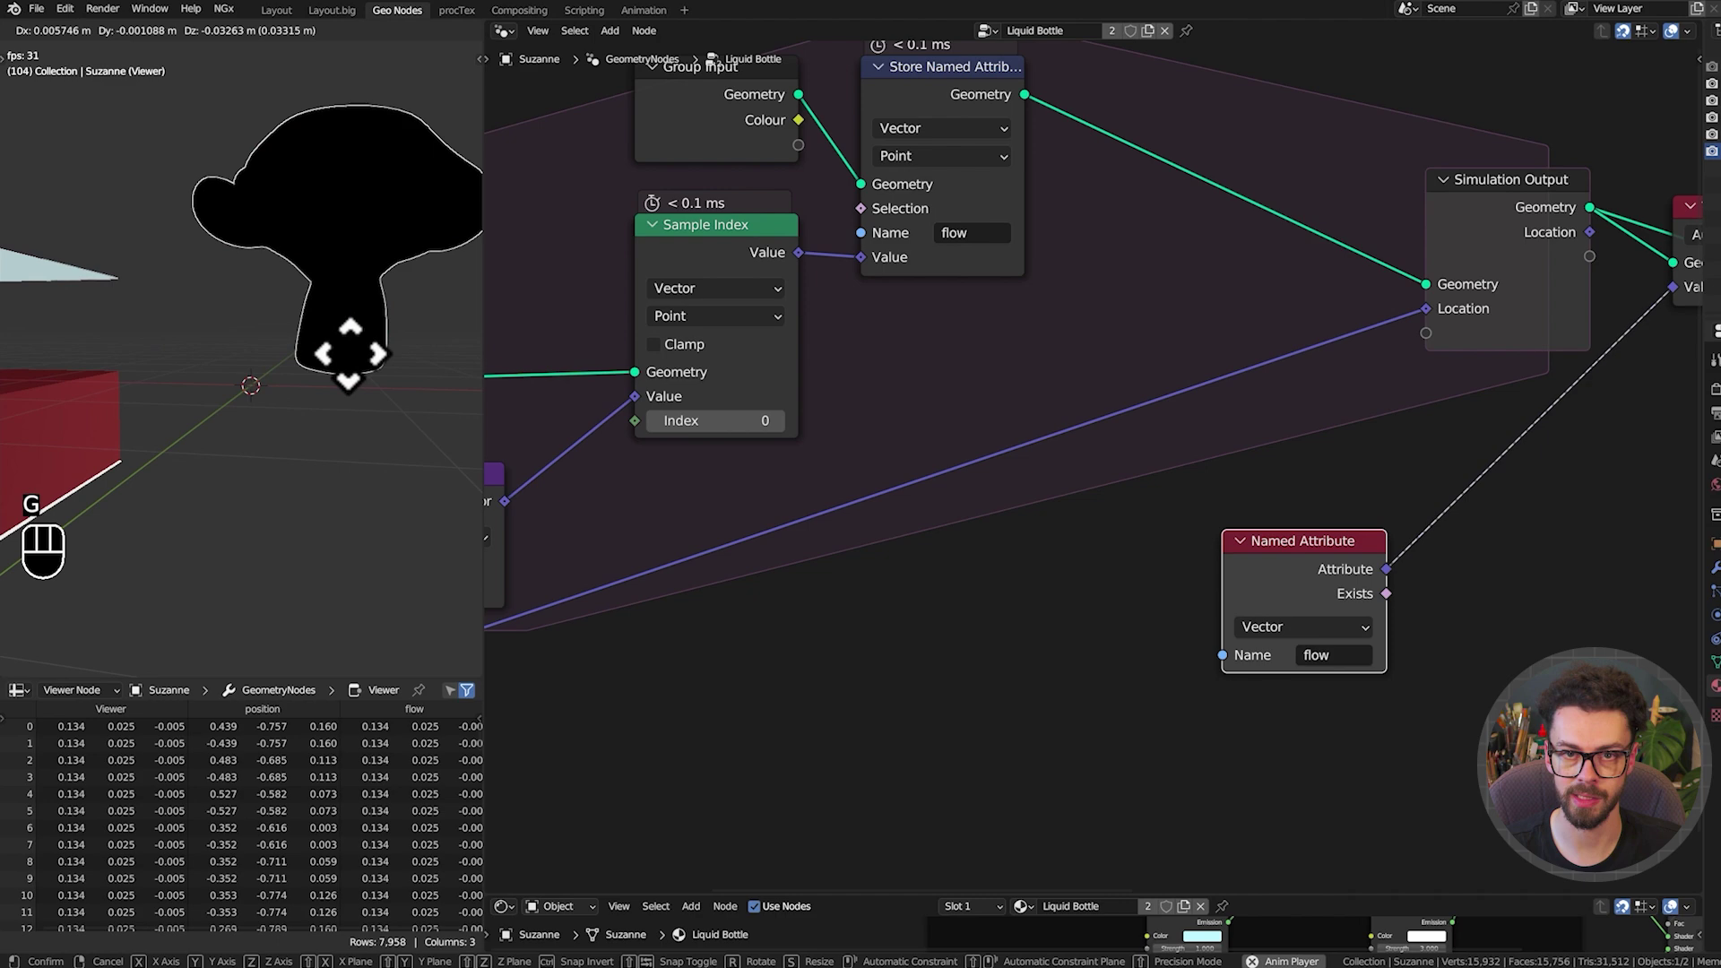
pyautogui.press('shift+space')
pyautogui.middleClick(915, 468)
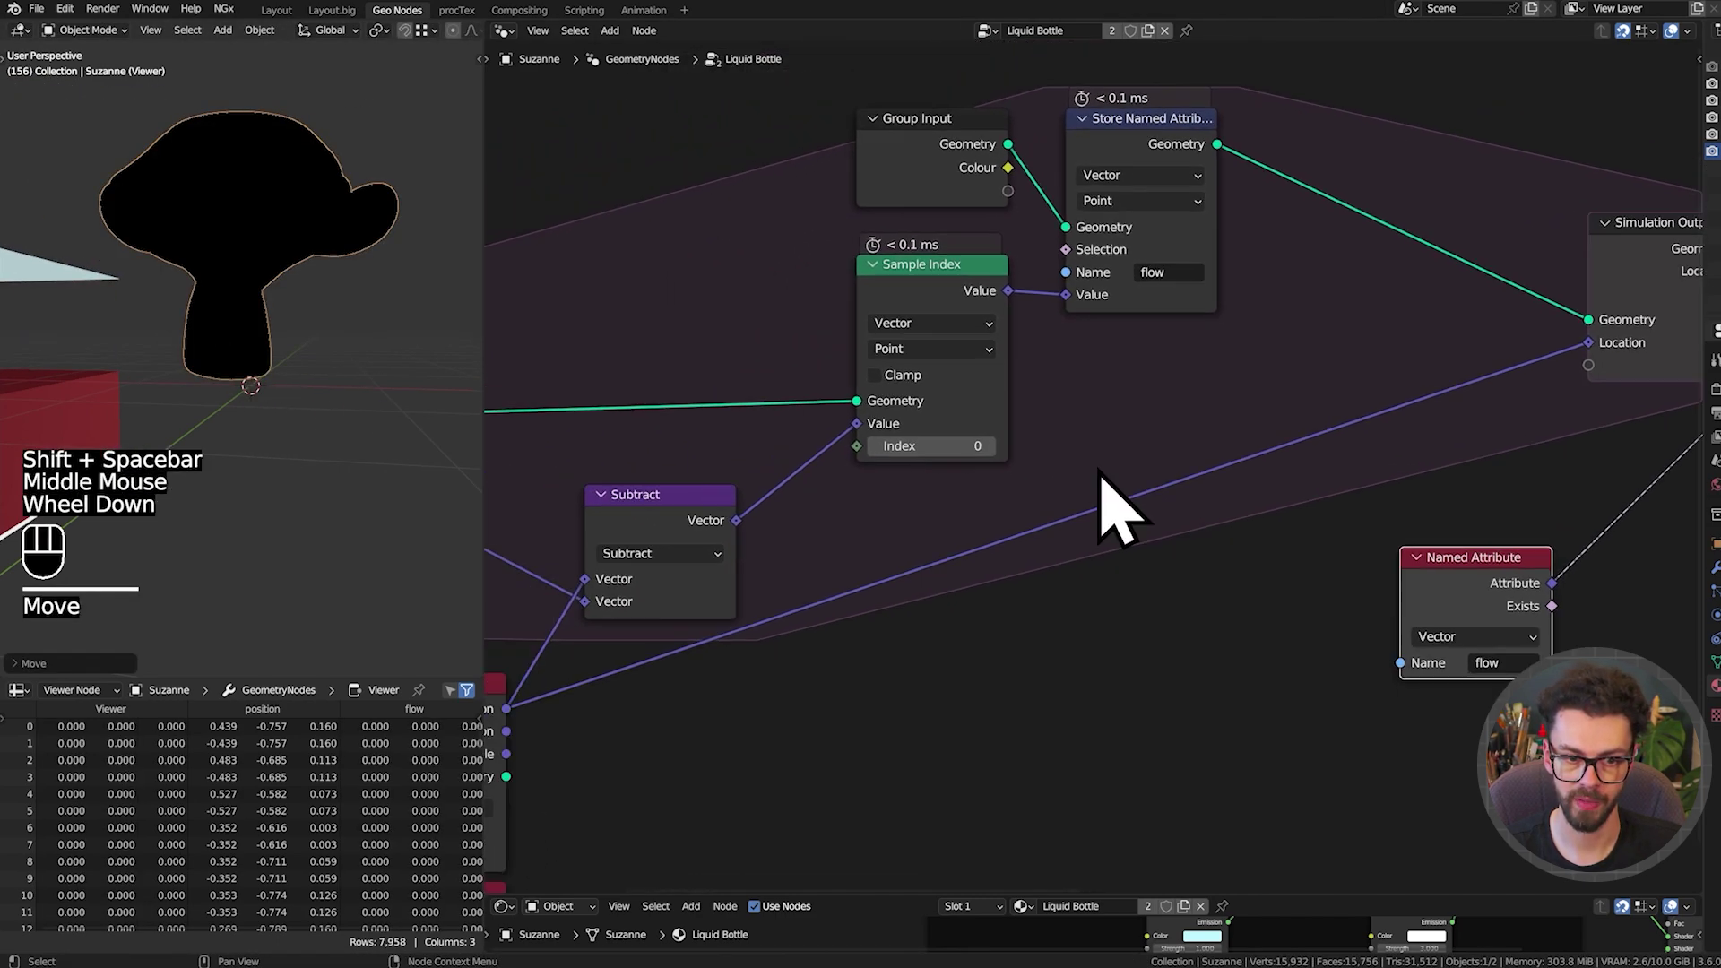
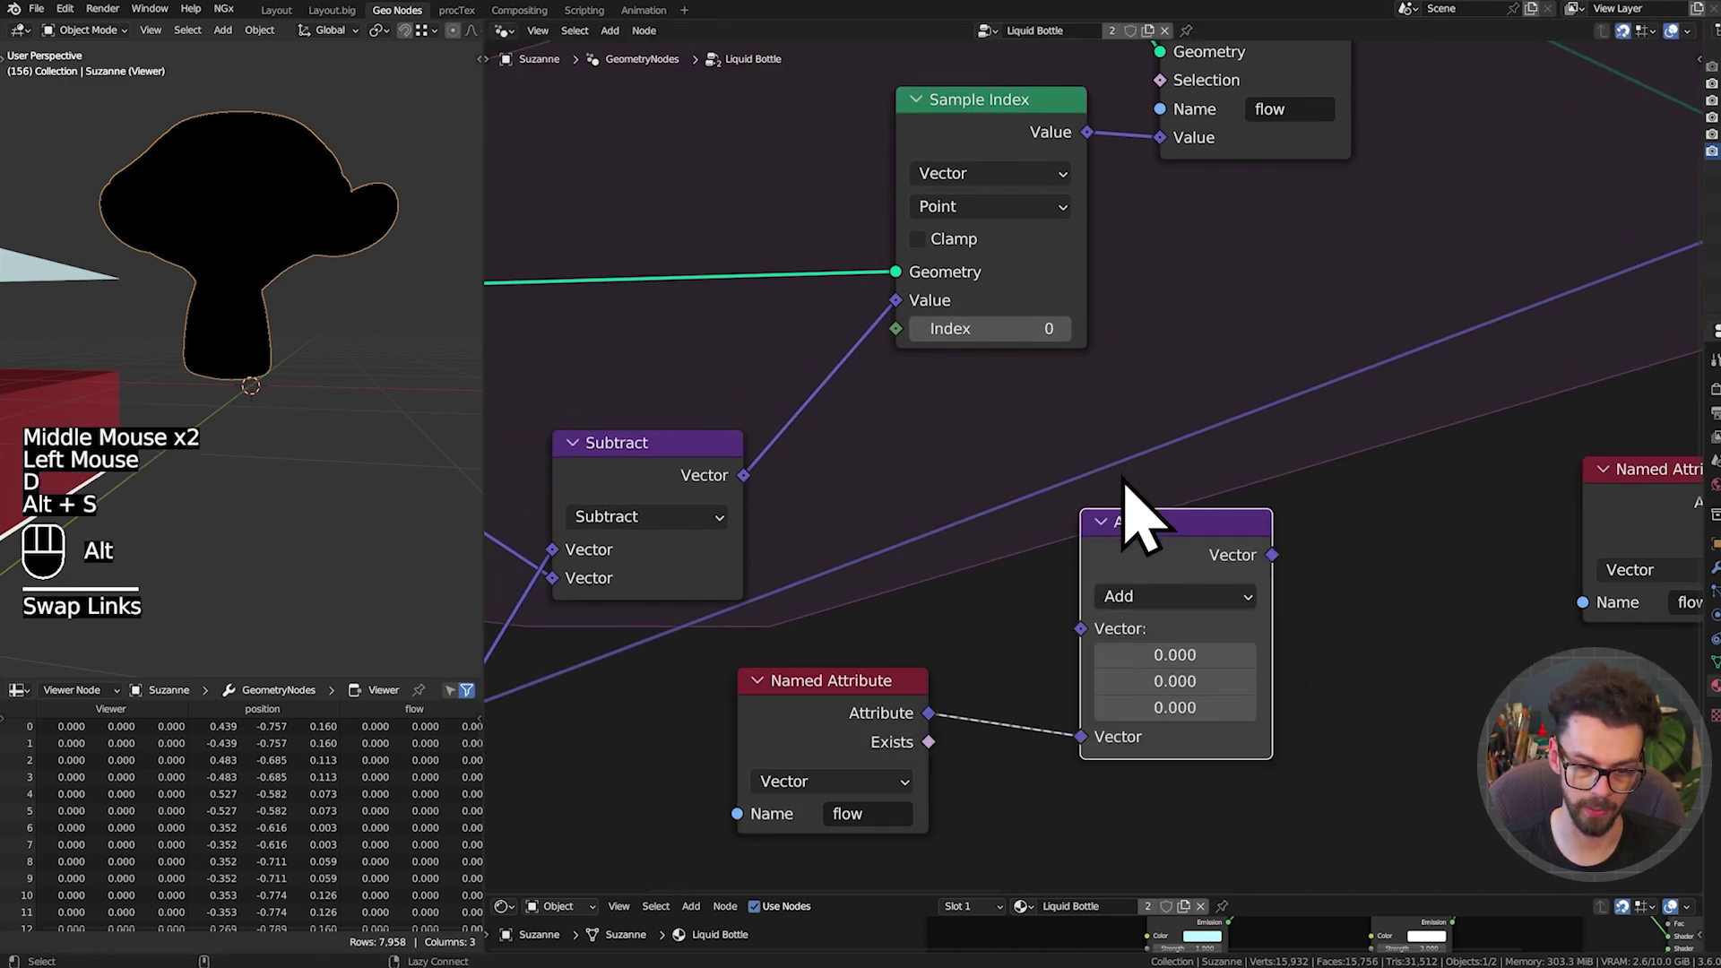
# Feed the Subtract difference into Add, pass the sum to Simulation Output and name the state flow
pyautogui.moveTo(753, 513); pyautogui.dragTo(1107, 669)
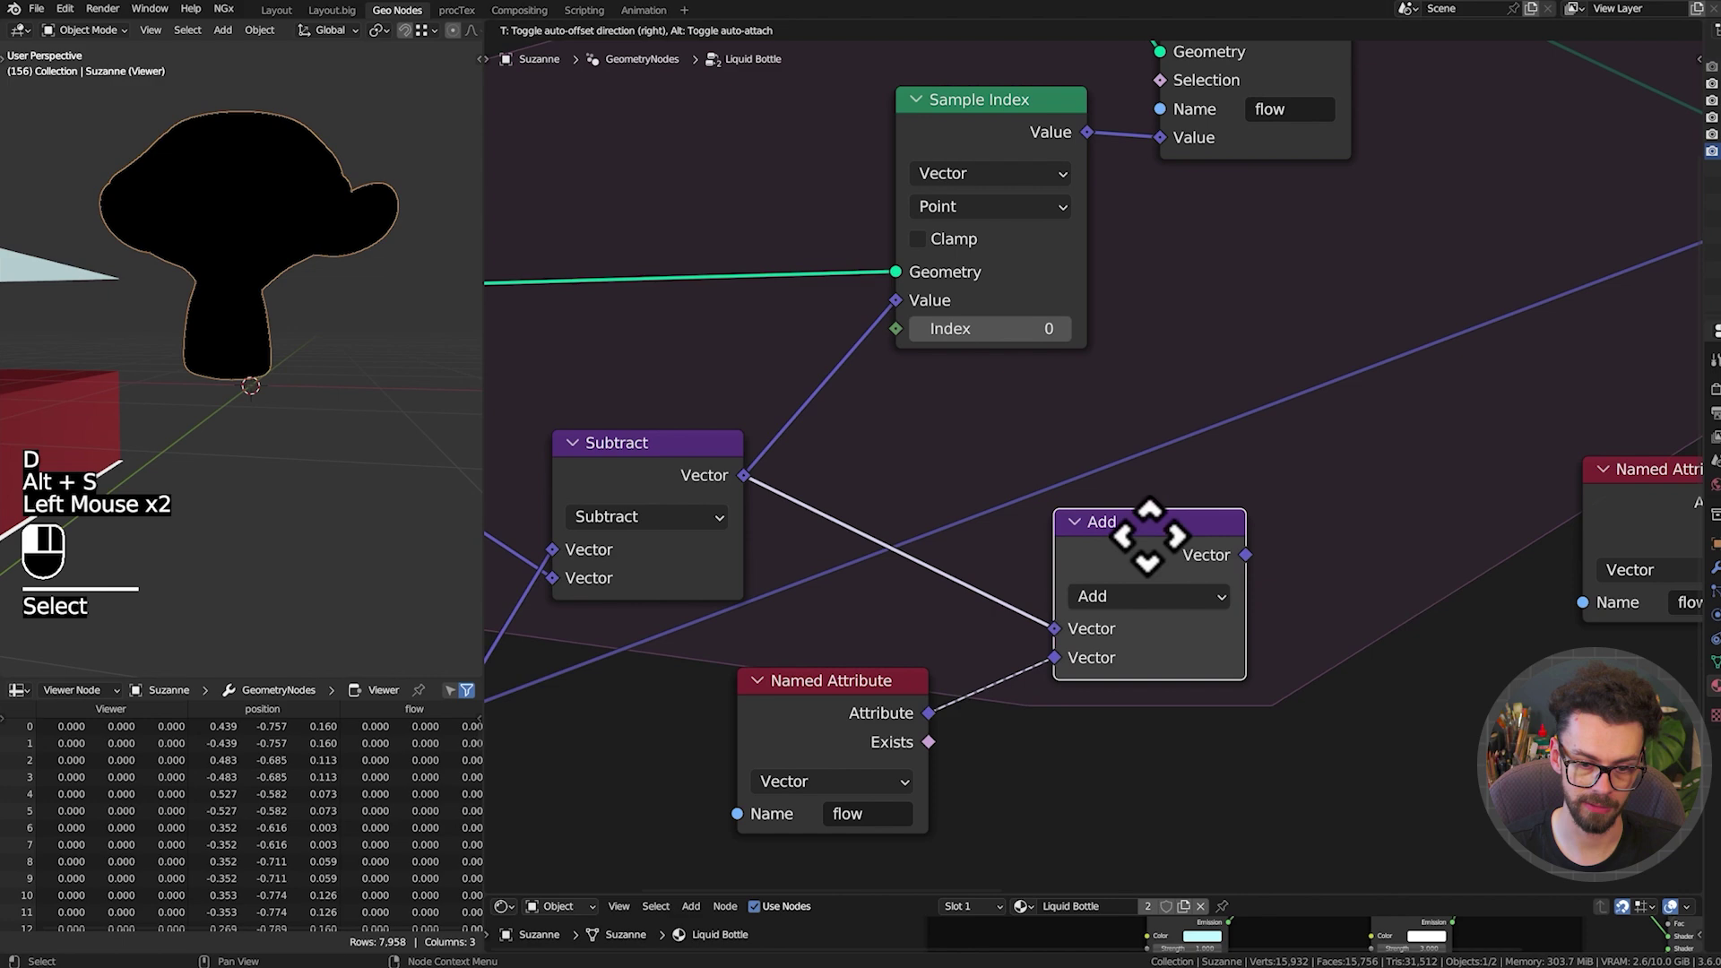
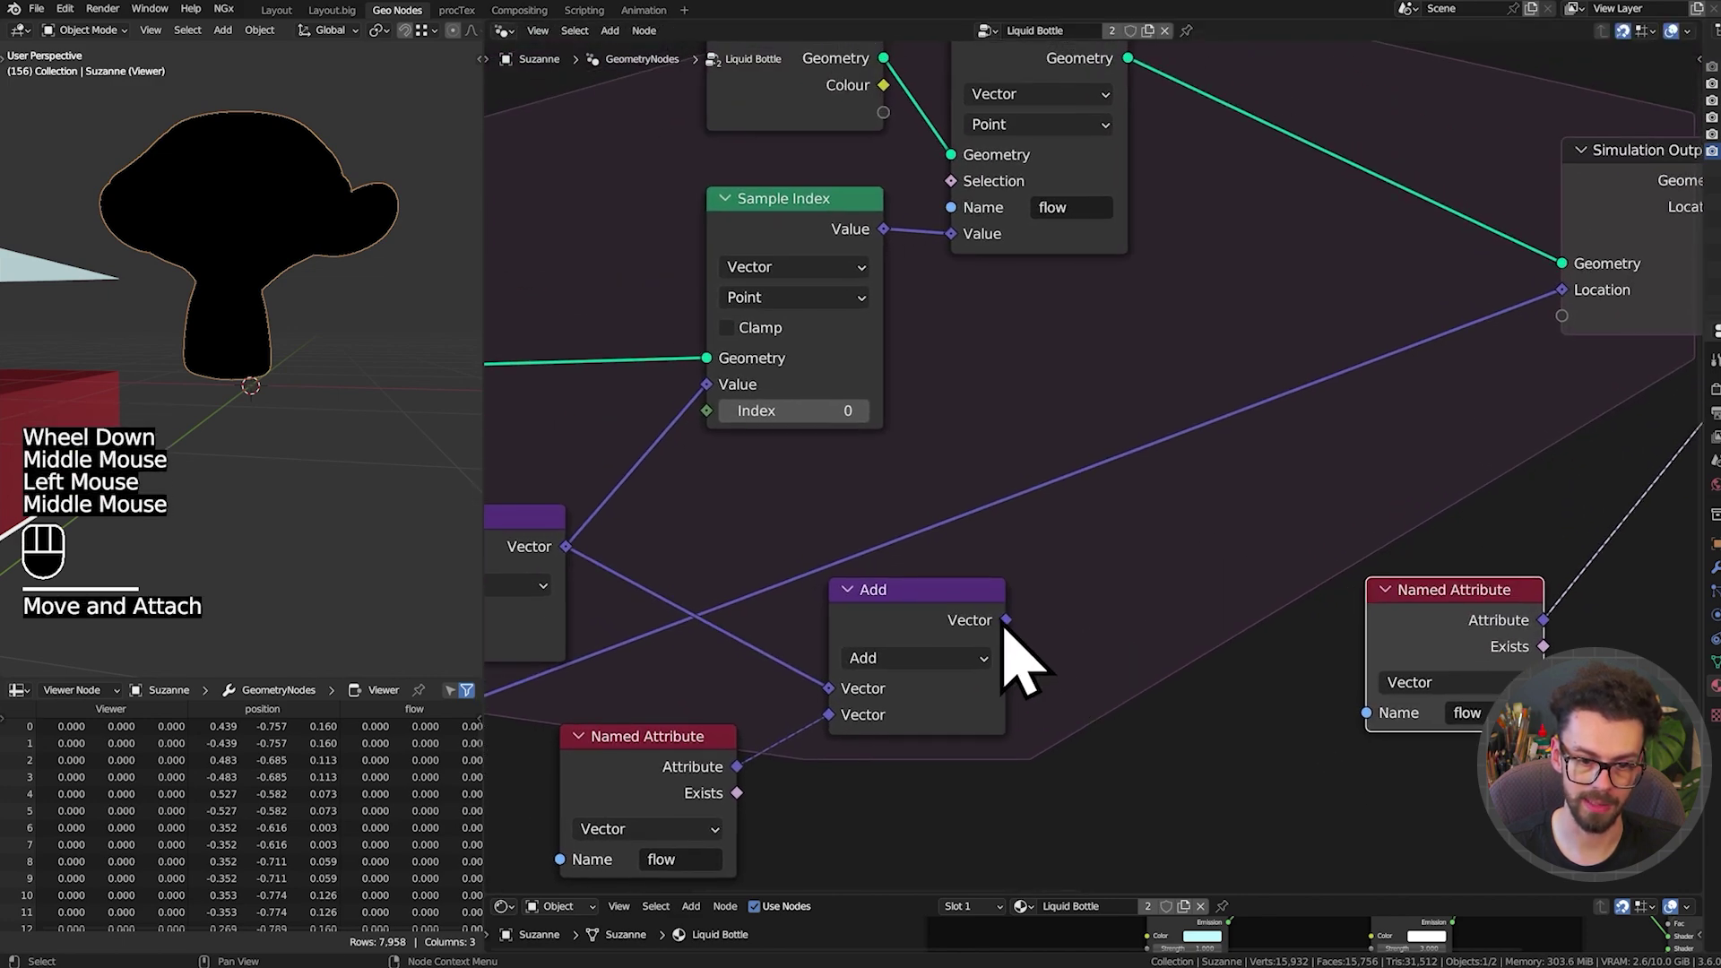
pyautogui.moveTo(1026, 654); pyautogui.dragTo(1590, 338)
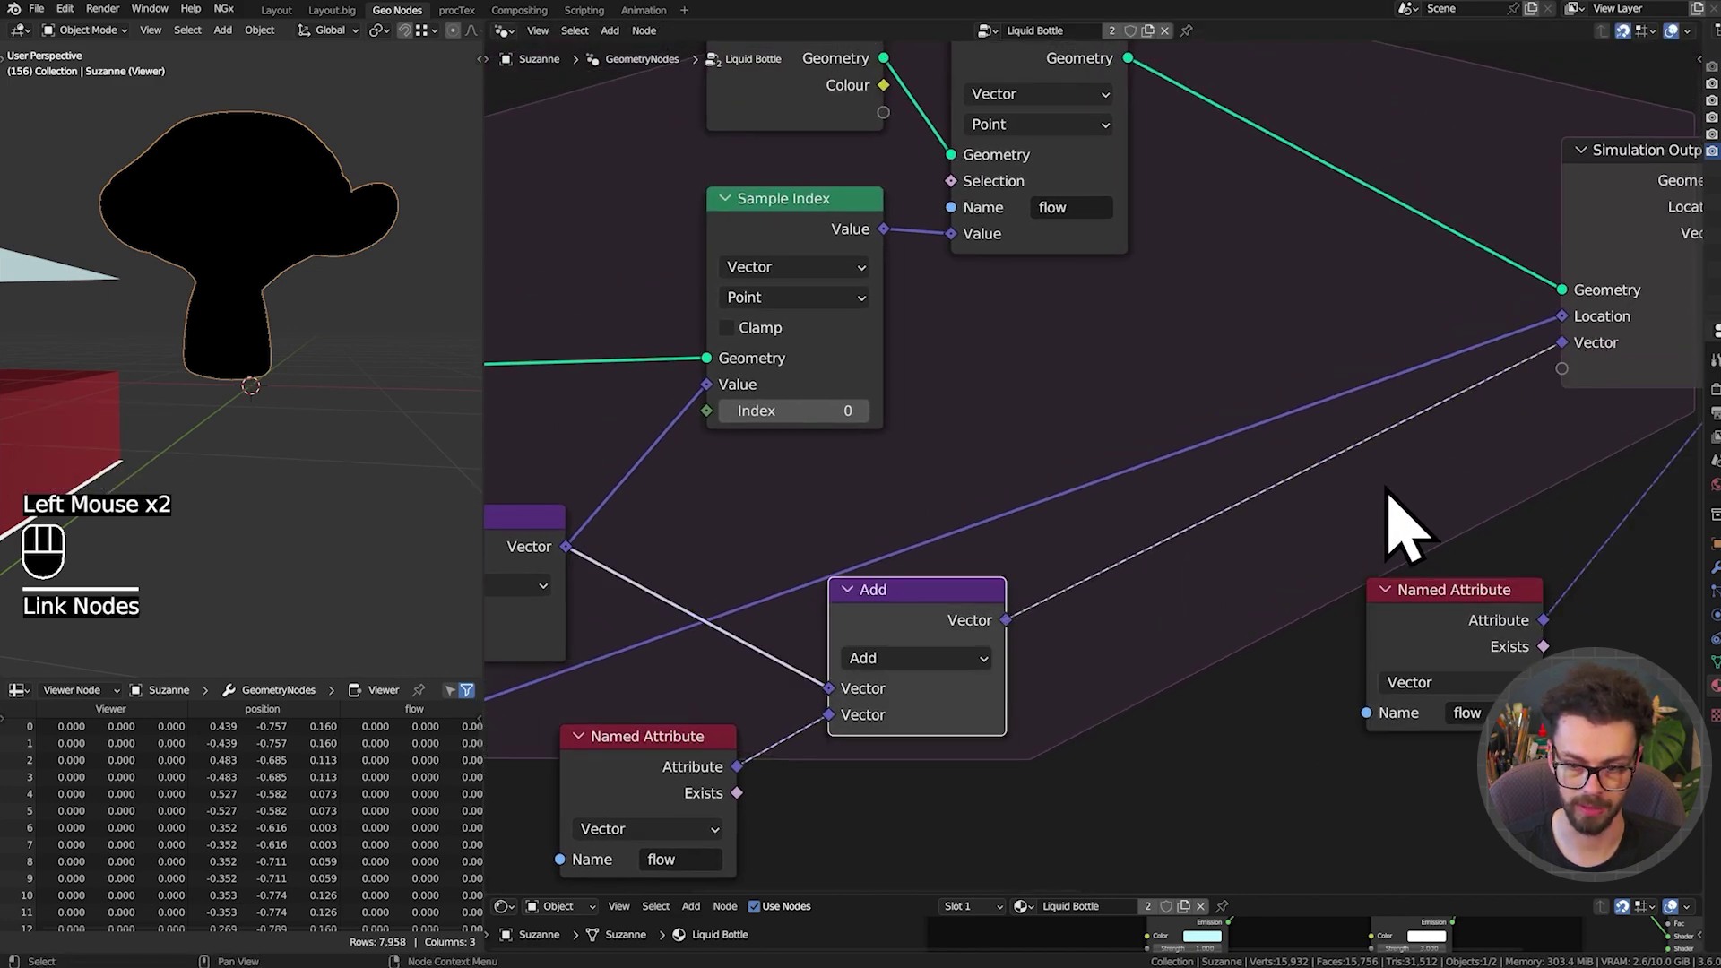
pyautogui.press('n')
pyautogui.middleClick(1206, 314)
pyautogui.click(1234, 256)
pyautogui.click(1423, 354)
pyautogui.moveTo(1423, 355); pyautogui.dragTo(1436, 356)
pyautogui.press('ctrl+s')
pyautogui.press('shift+space')
# Tidy the layout, tucking the flow attribute node under the Add node
pyautogui.middleClick(1137, 390)
pyautogui.scroll(-3)
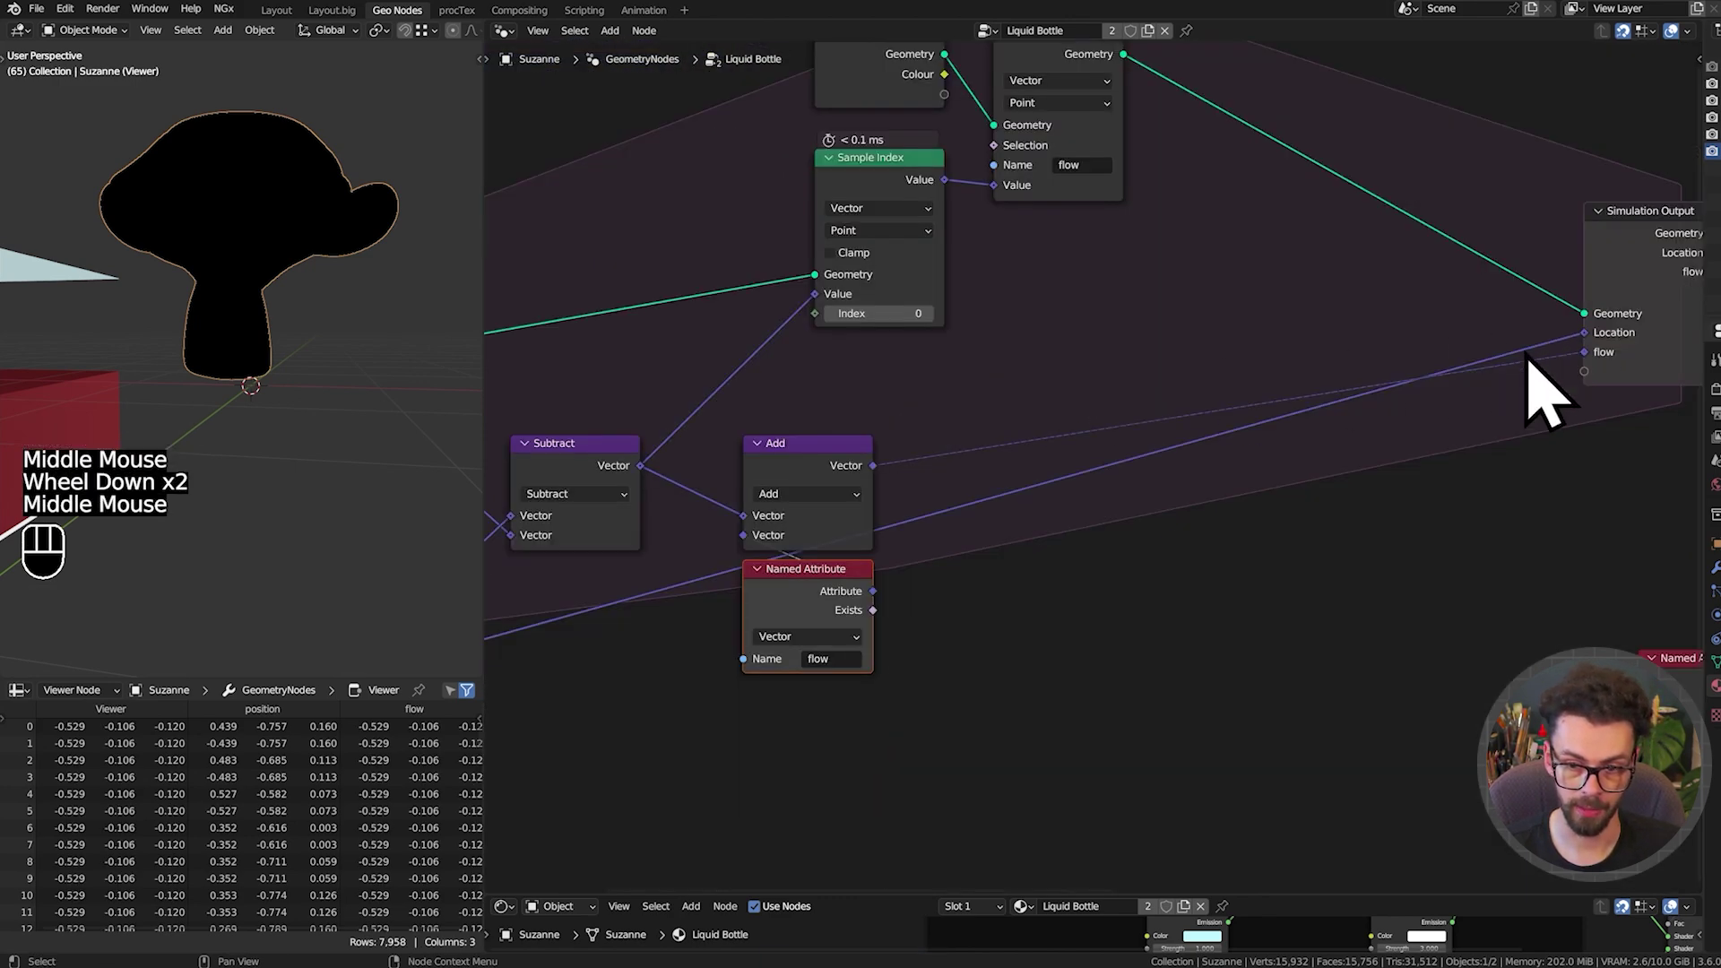
pyautogui.middleClick(772, 428)
pyautogui.middleClick(765, 454)
pyautogui.moveTo(686, 476); pyautogui.dragTo(1150, 383)
pyautogui.scroll(-3)
pyautogui.moveTo(1181, 452); pyautogui.dragTo(1072, 411)
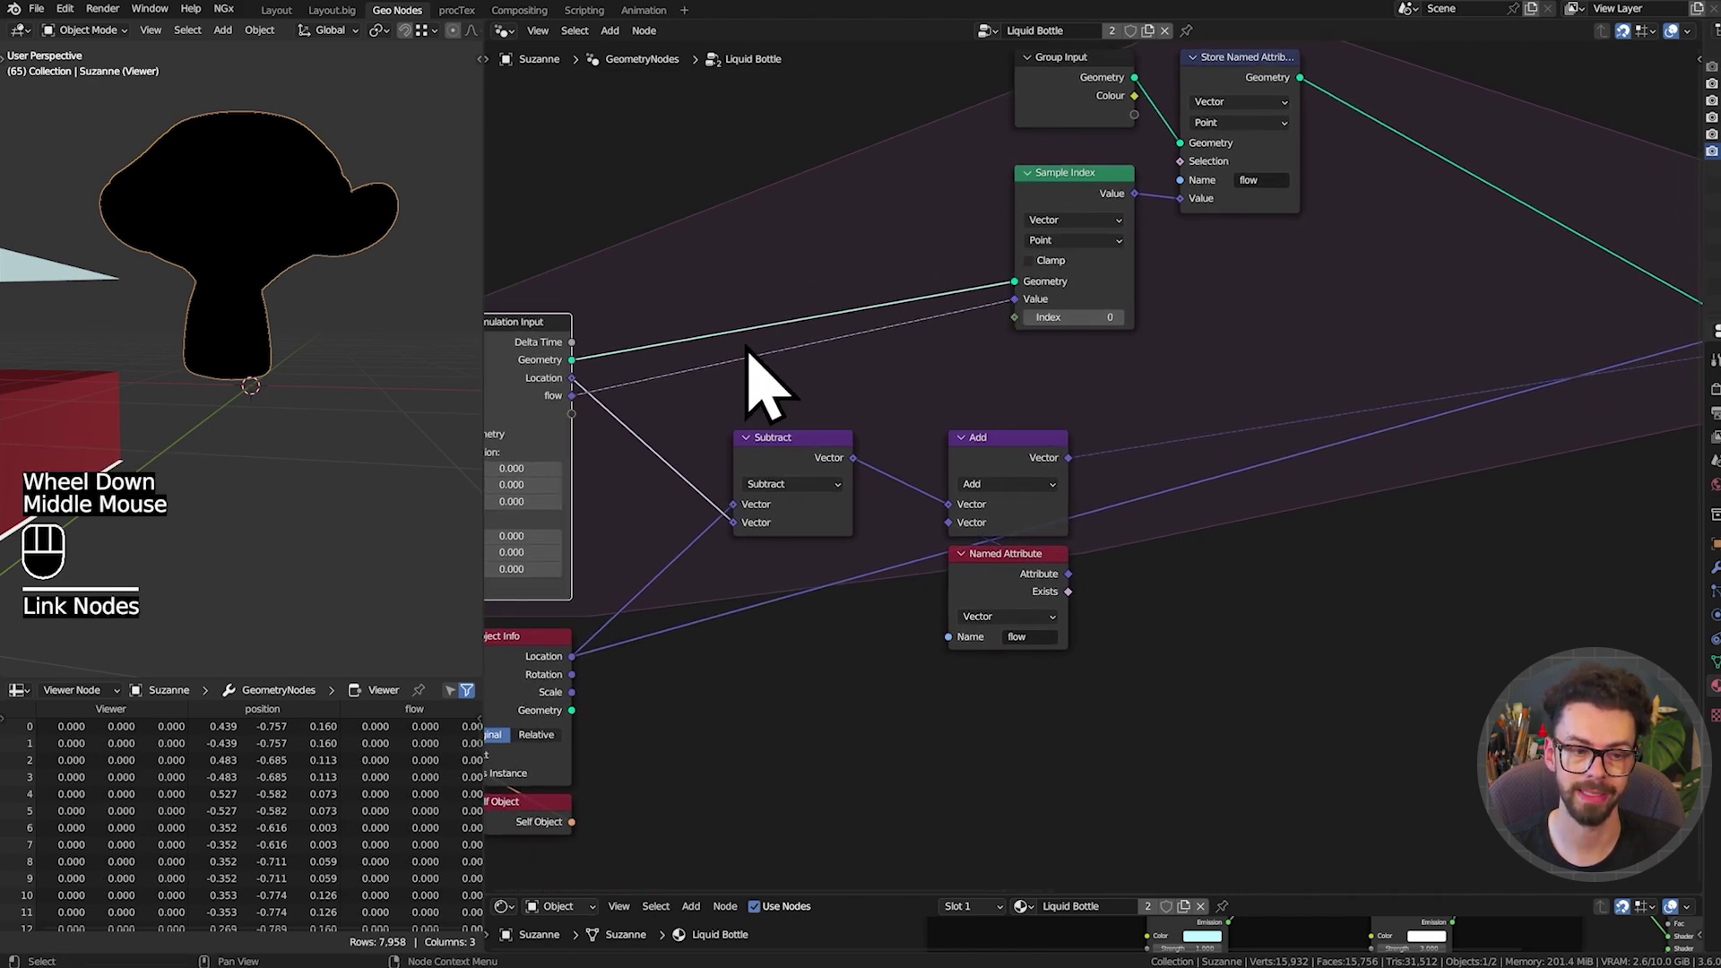
pyautogui.moveTo(826, 425); pyautogui.dragTo(892, 370)
pyautogui.scroll(3)
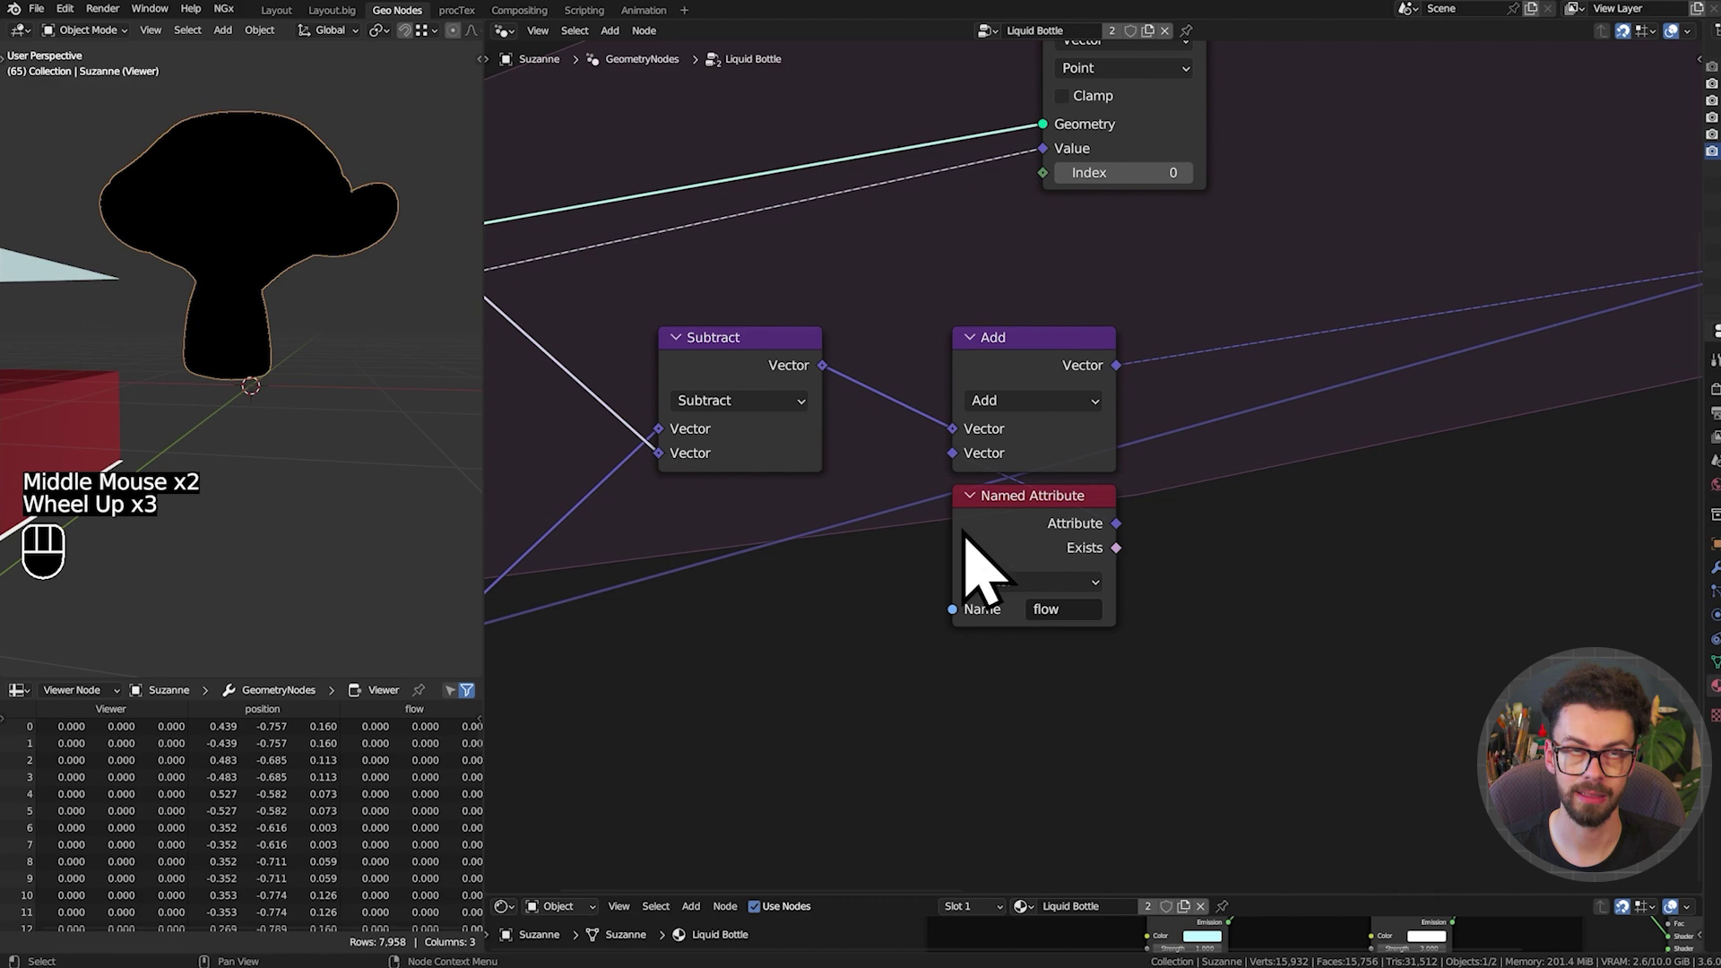
# Play the animation and move the monkey to test the accumulating sloshing flow
pyautogui.press('shift+space')
pyautogui.click(220, 304)
pyautogui.press('g')
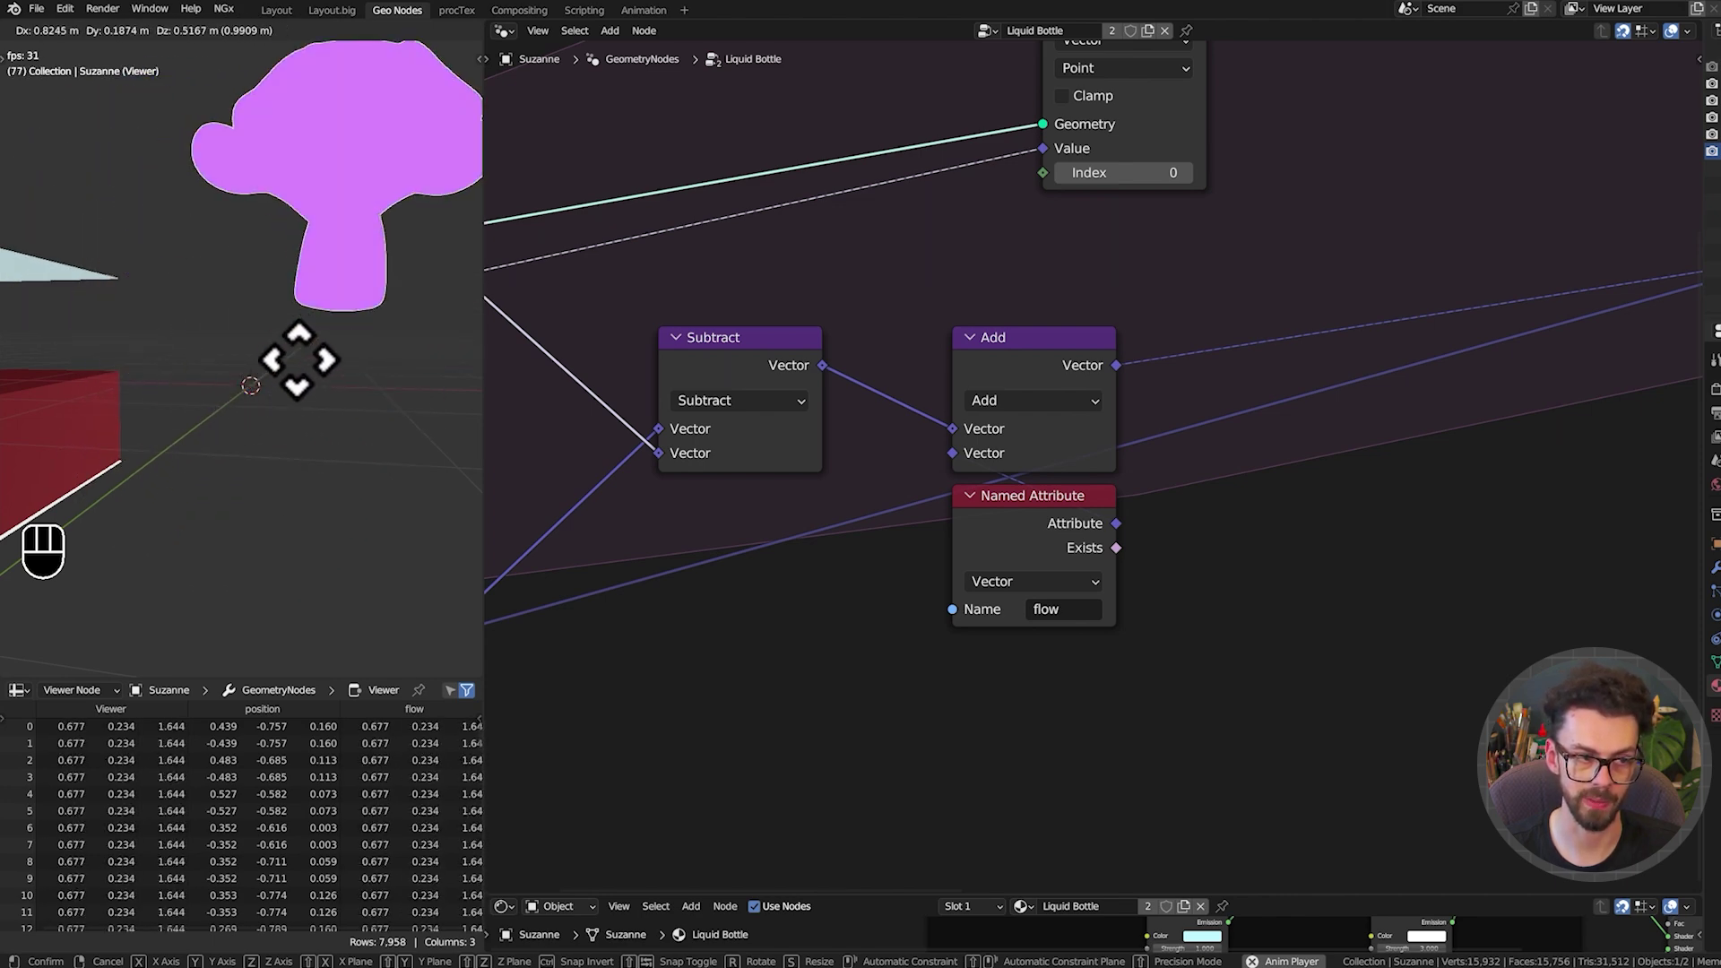
pyautogui.press('shift+space')
pyautogui.middleClick(1183, 464)
pyautogui.moveTo(1151, 336); pyautogui.dragTo(1010, 583)
pyautogui.press('g')
pyautogui.middleClick(1120, 494)
# Drop a vector Mix node at factor 0.037 onto the flow link with the Add result as A
pyautogui.press('shift+a')
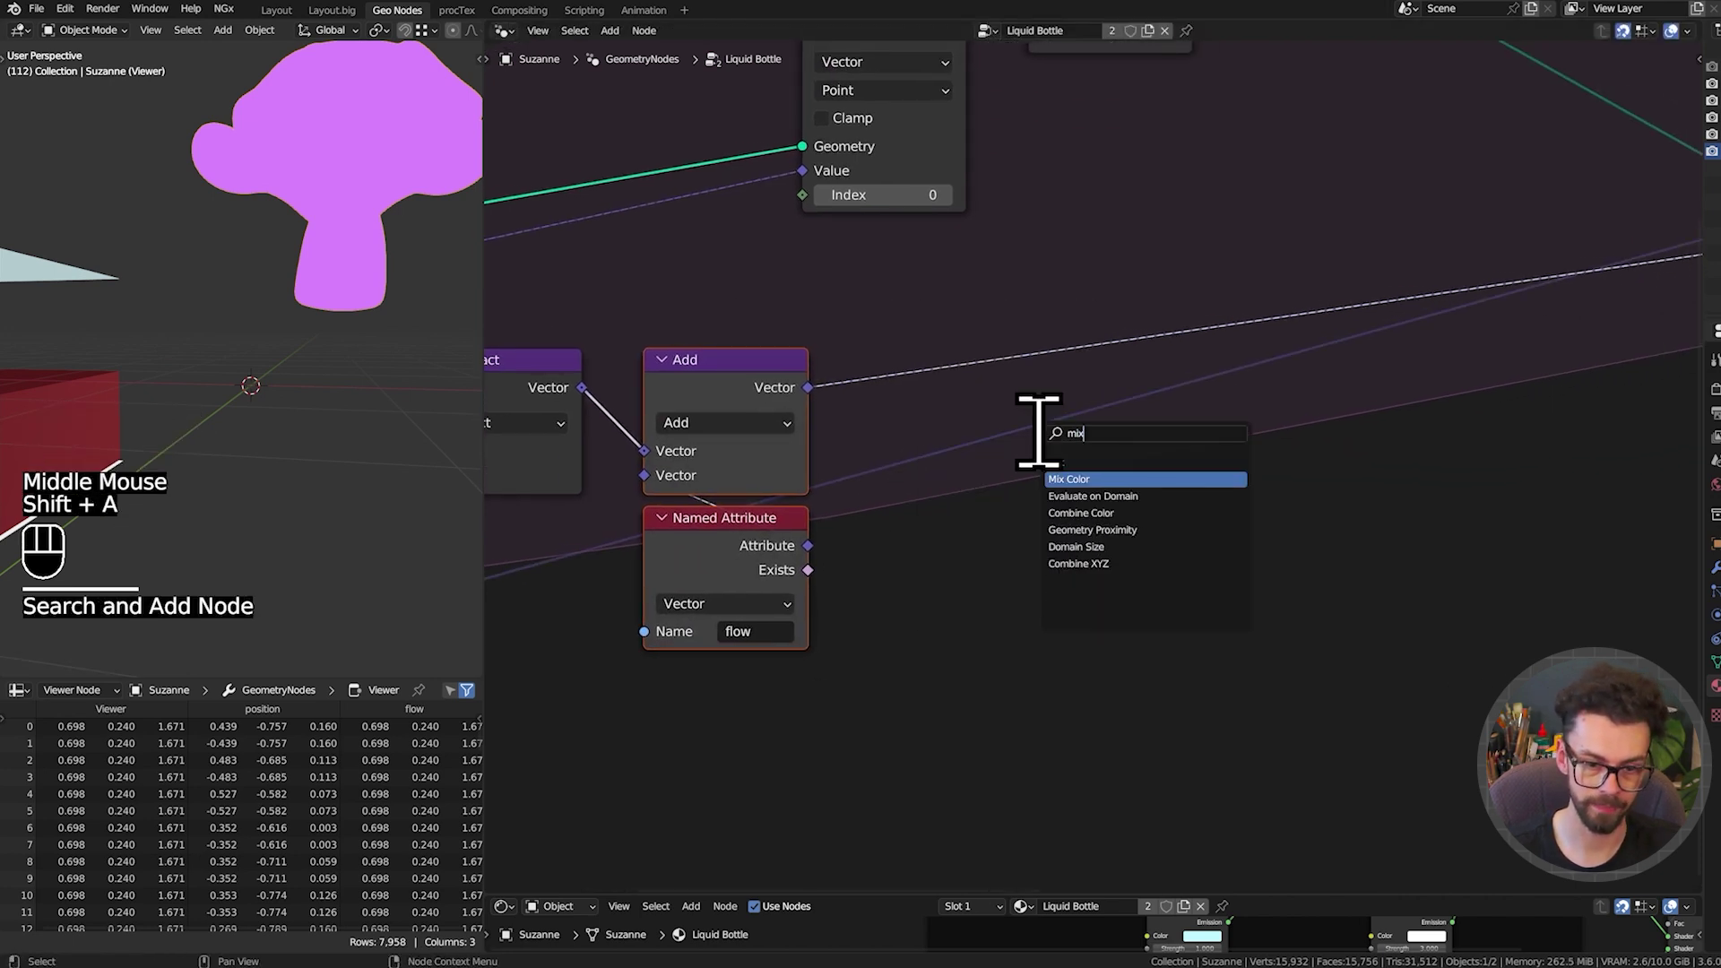
pyautogui.moveTo(1189, 537); pyautogui.dragTo(1216, 576)
pyautogui.click(1207, 510)
pyautogui.press('g')
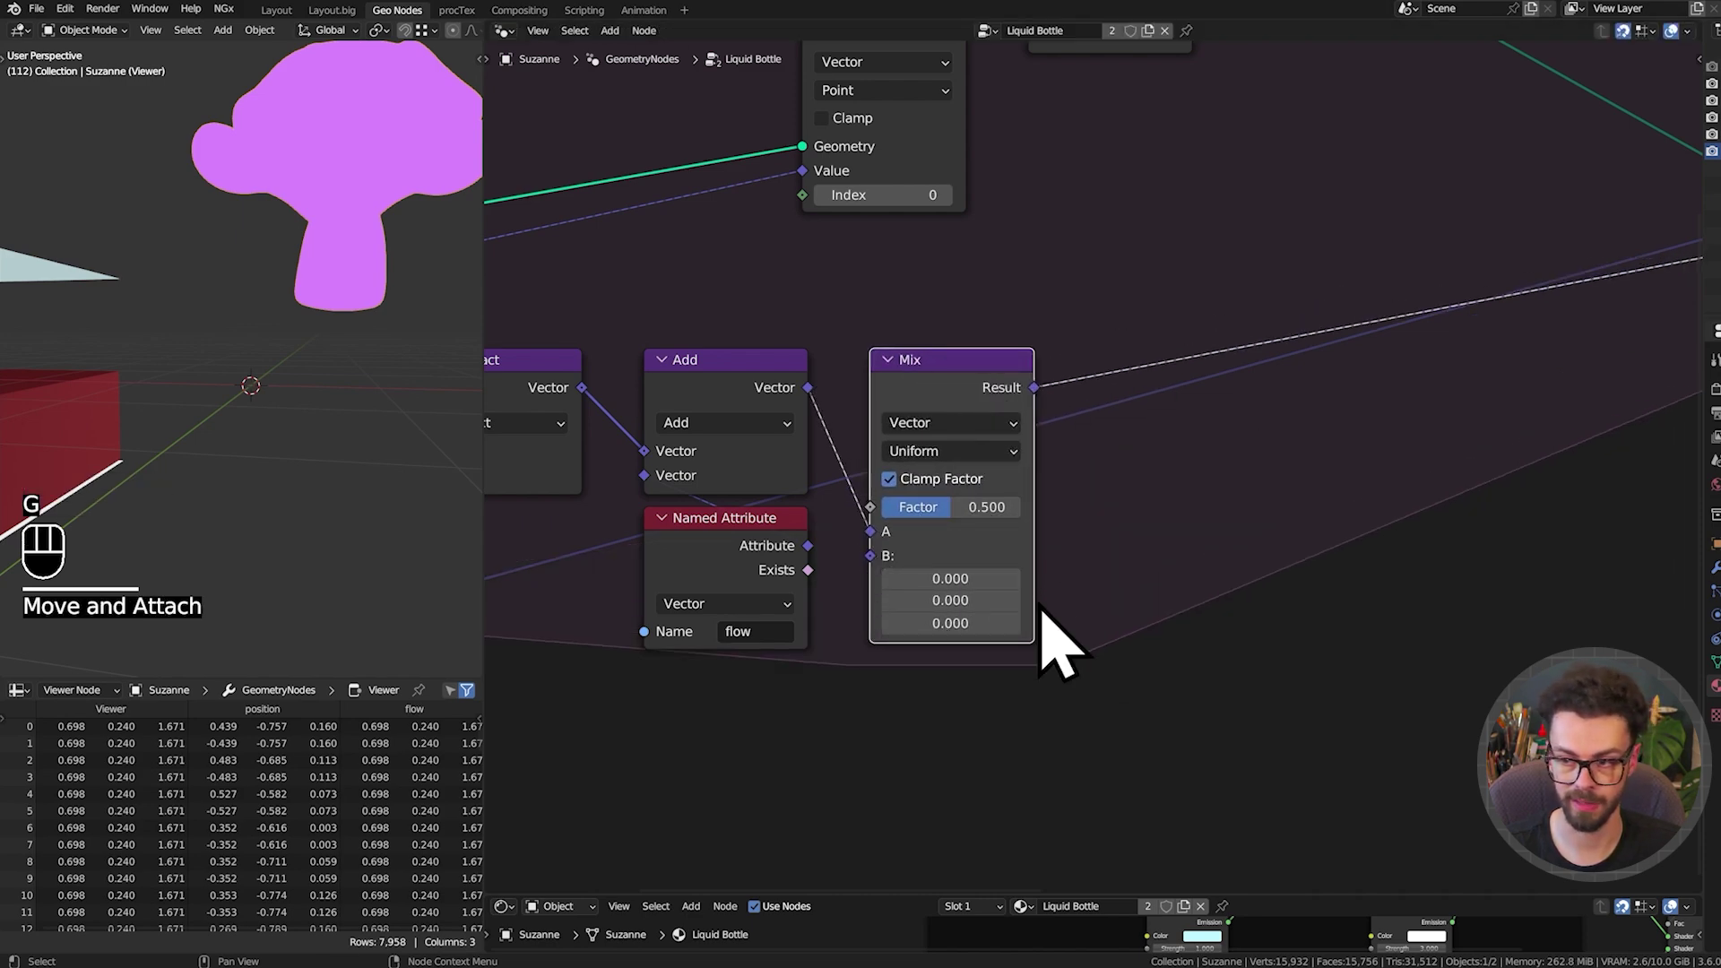
pyautogui.scroll(3)
pyautogui.middleClick(899, 634)
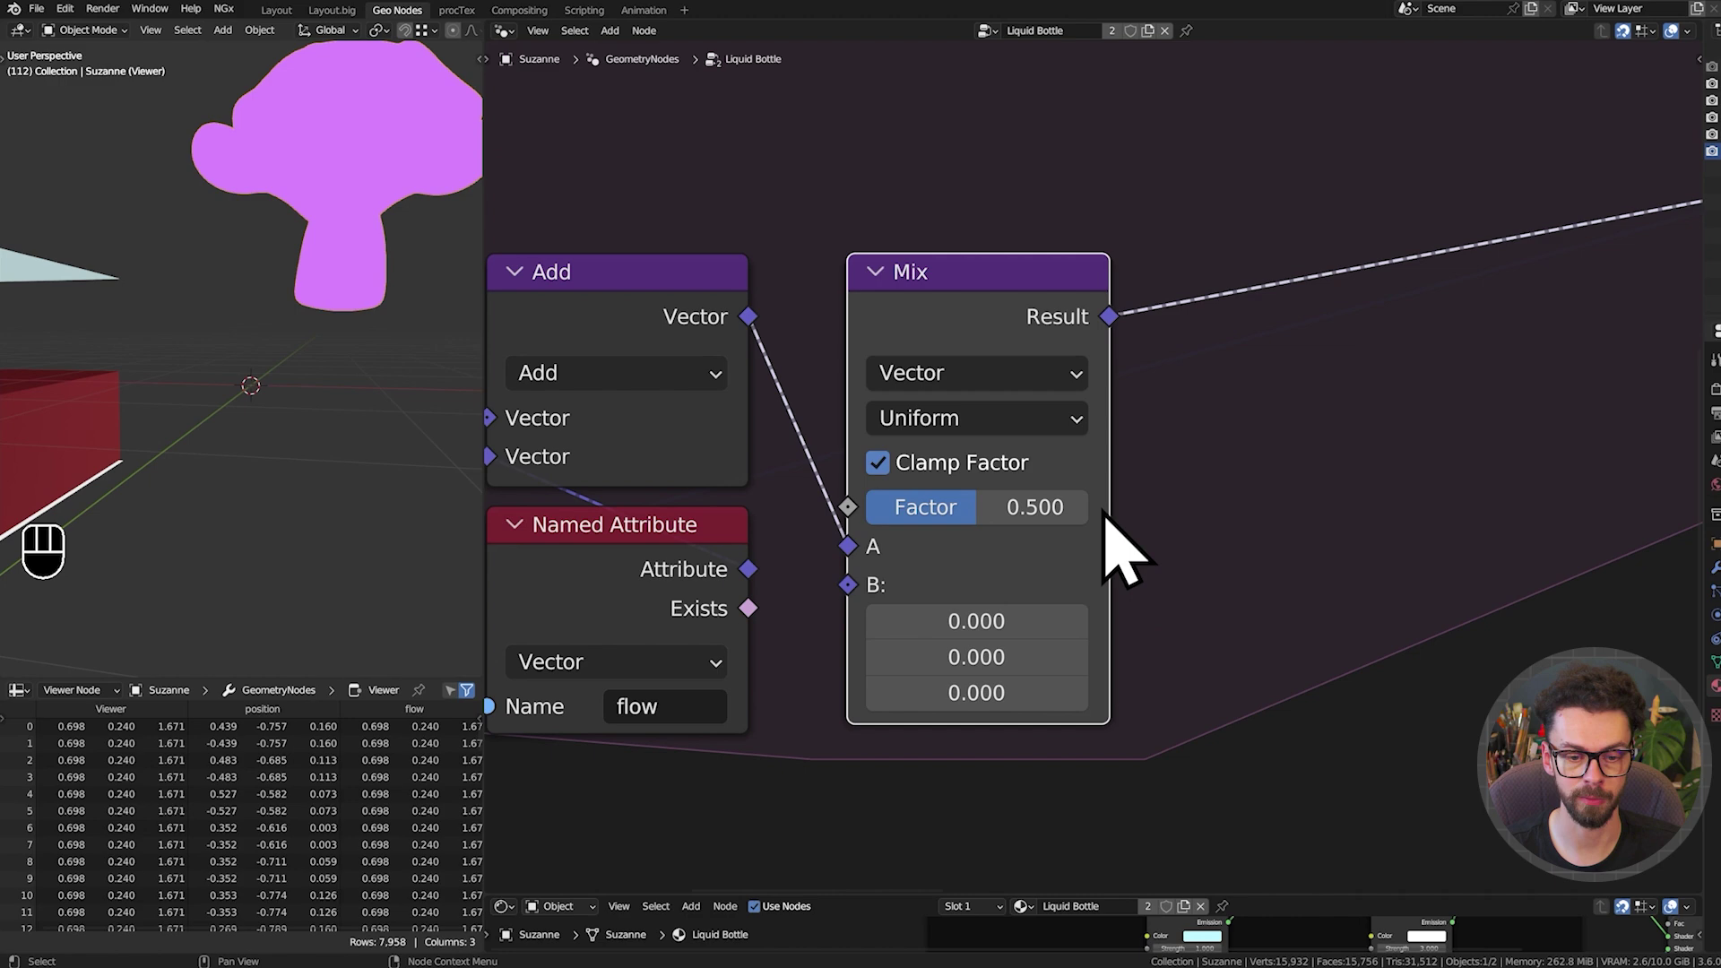
# Play the animation with end frame 25000 and move the monkey to test the sloshing
pyautogui.press('shift+space')
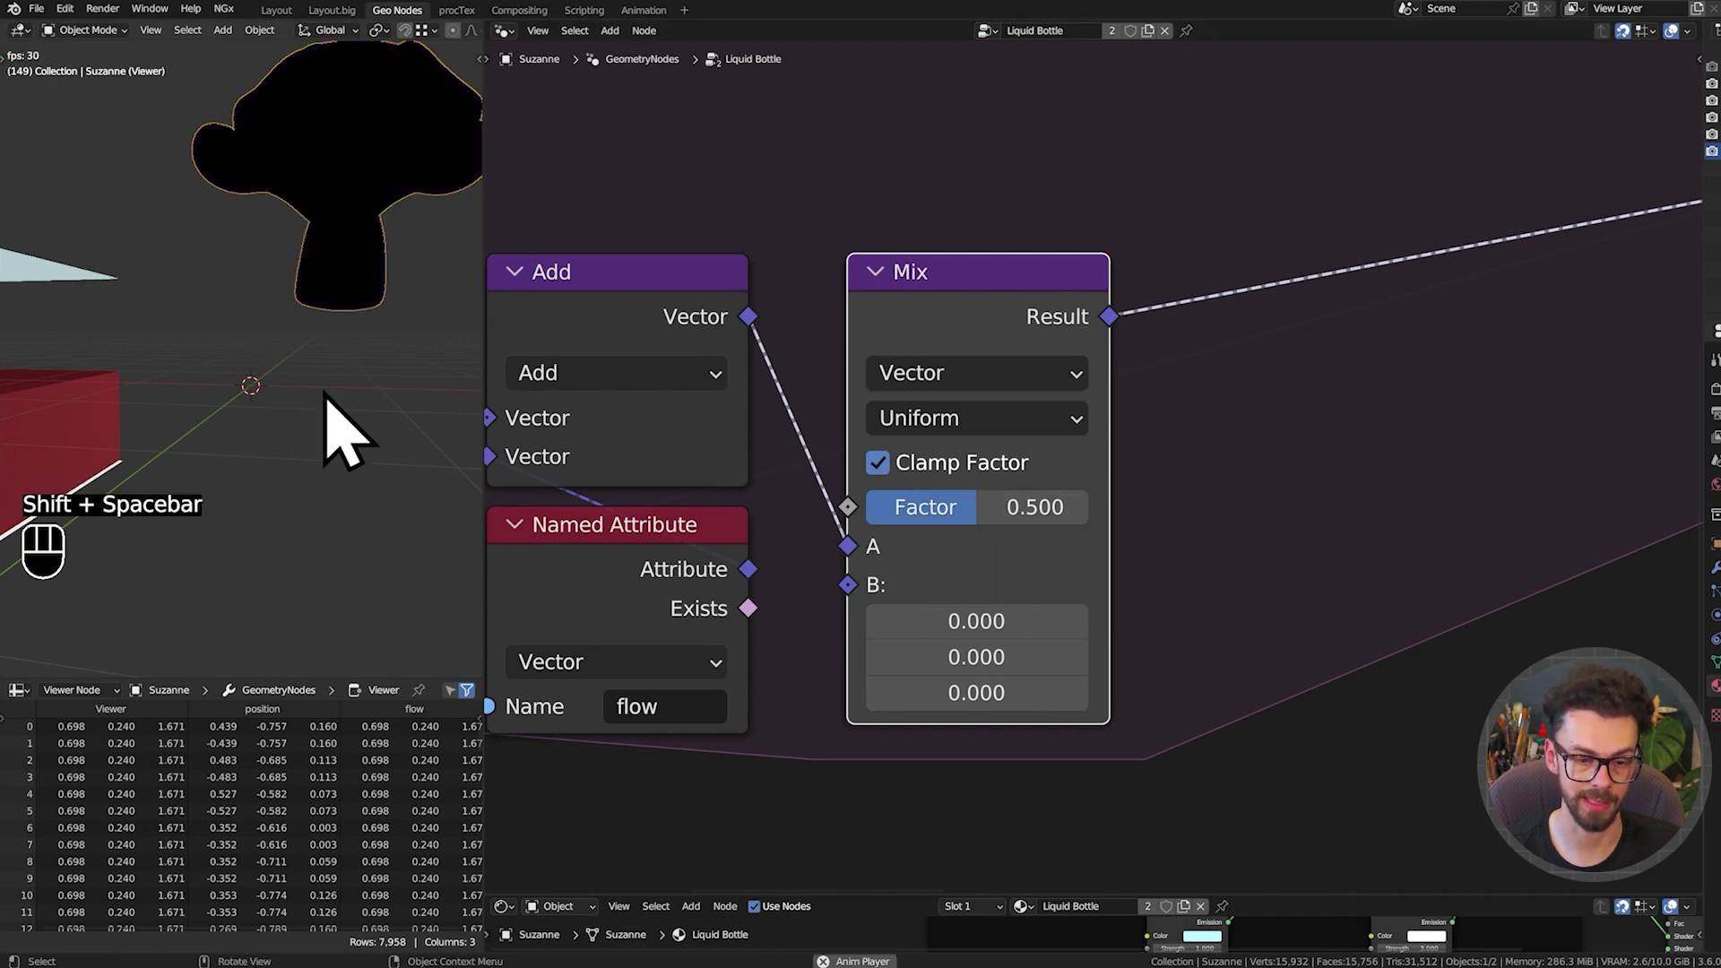
pyautogui.scroll(-3)
pyautogui.press('g')
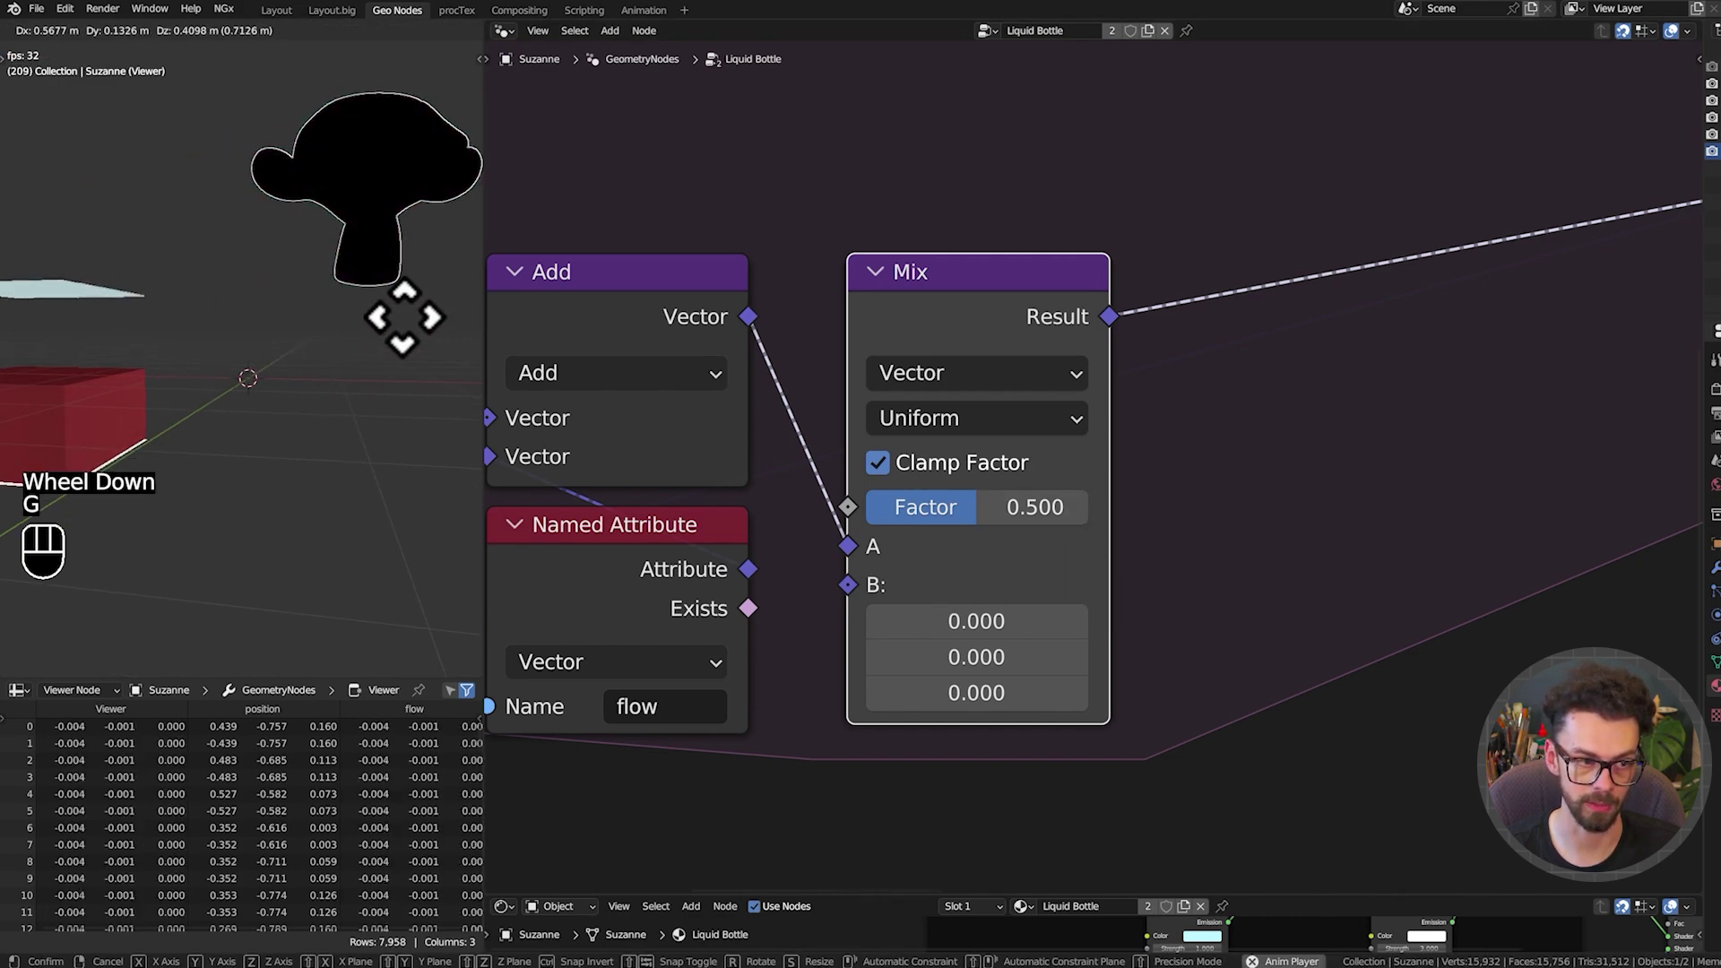
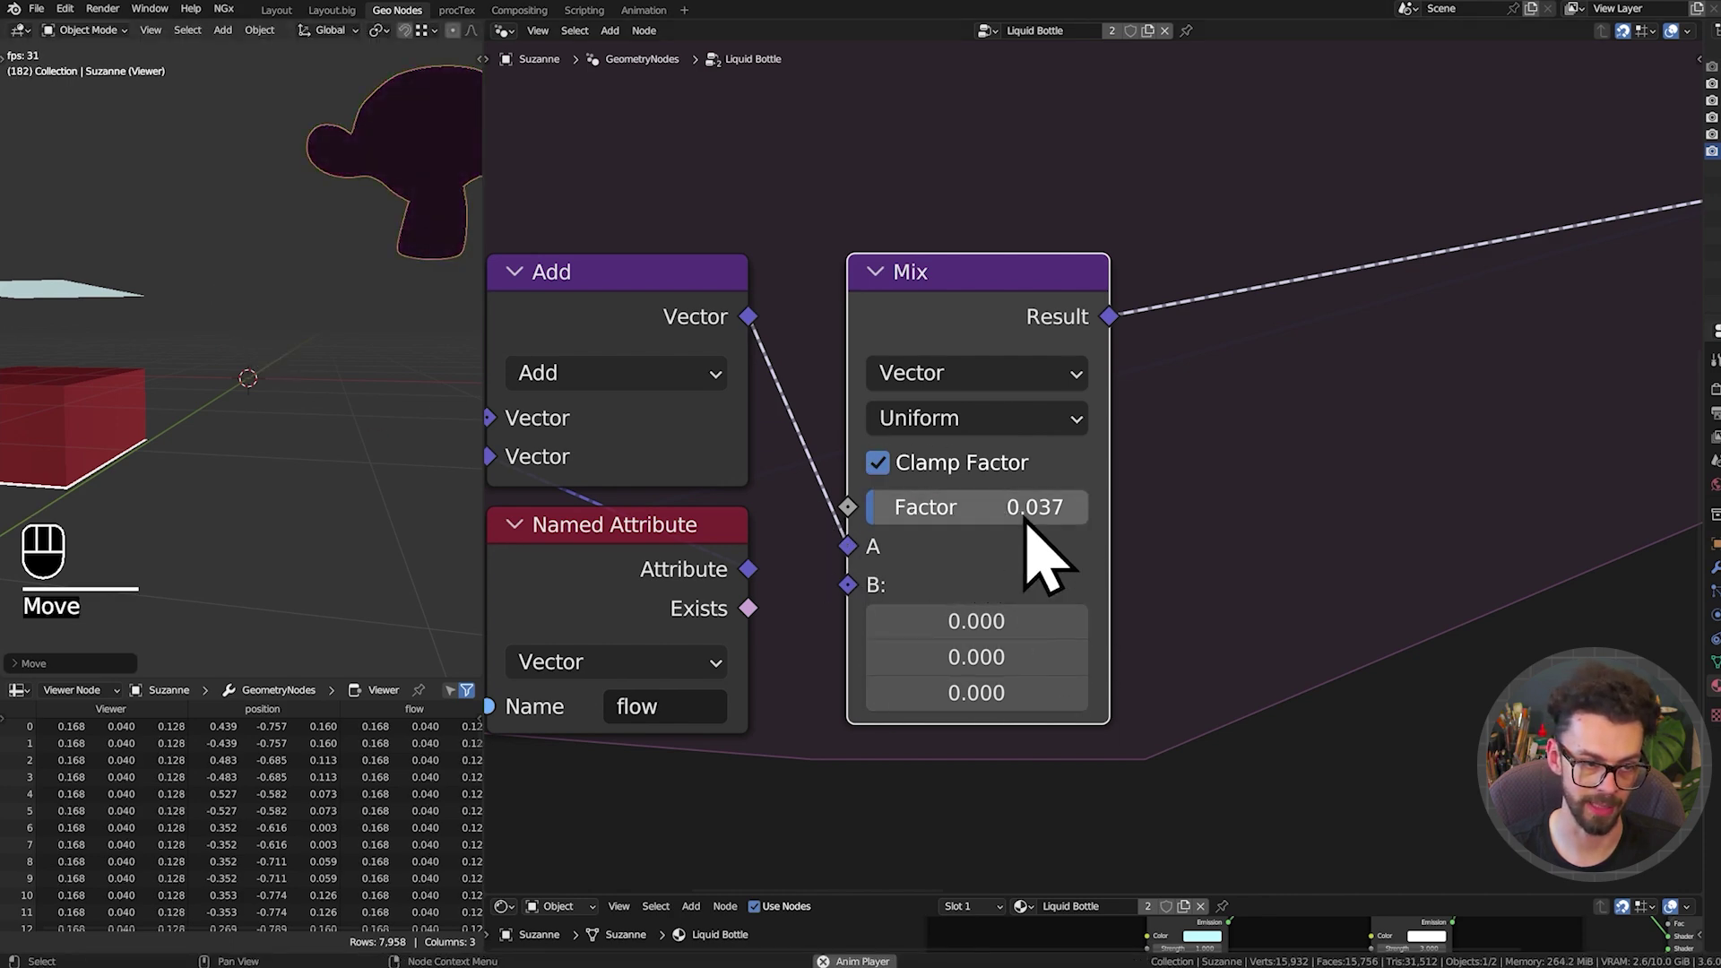
pyautogui.press('g')
pyautogui.press('shift+space')
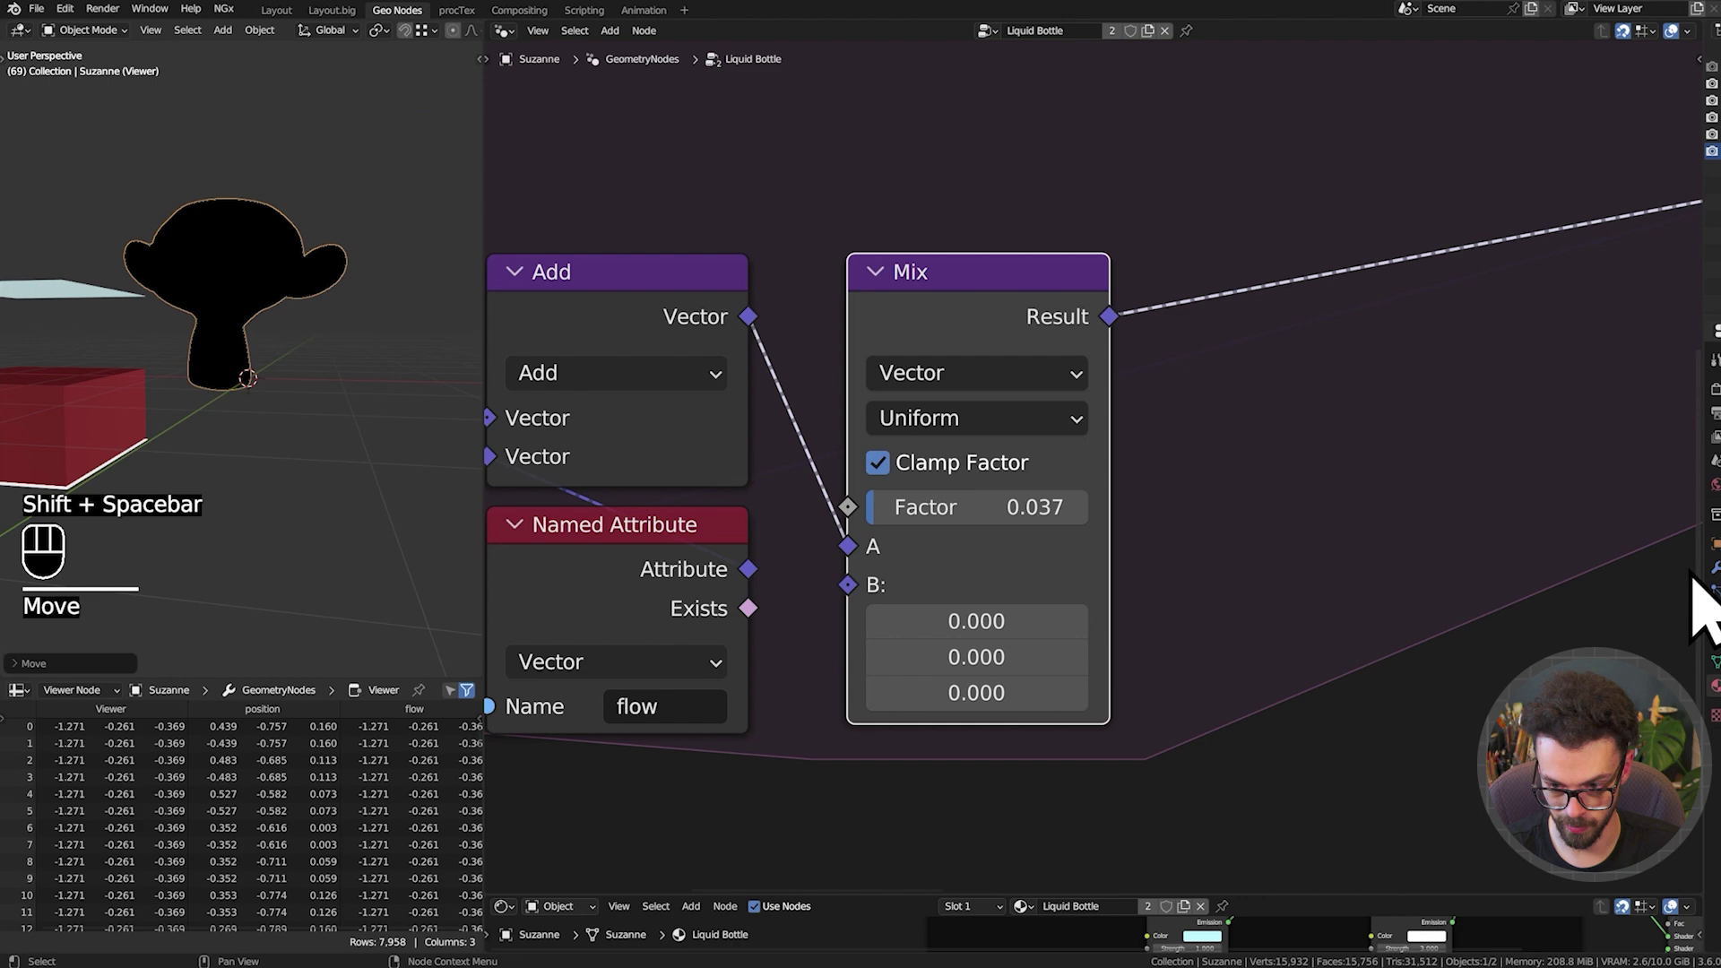
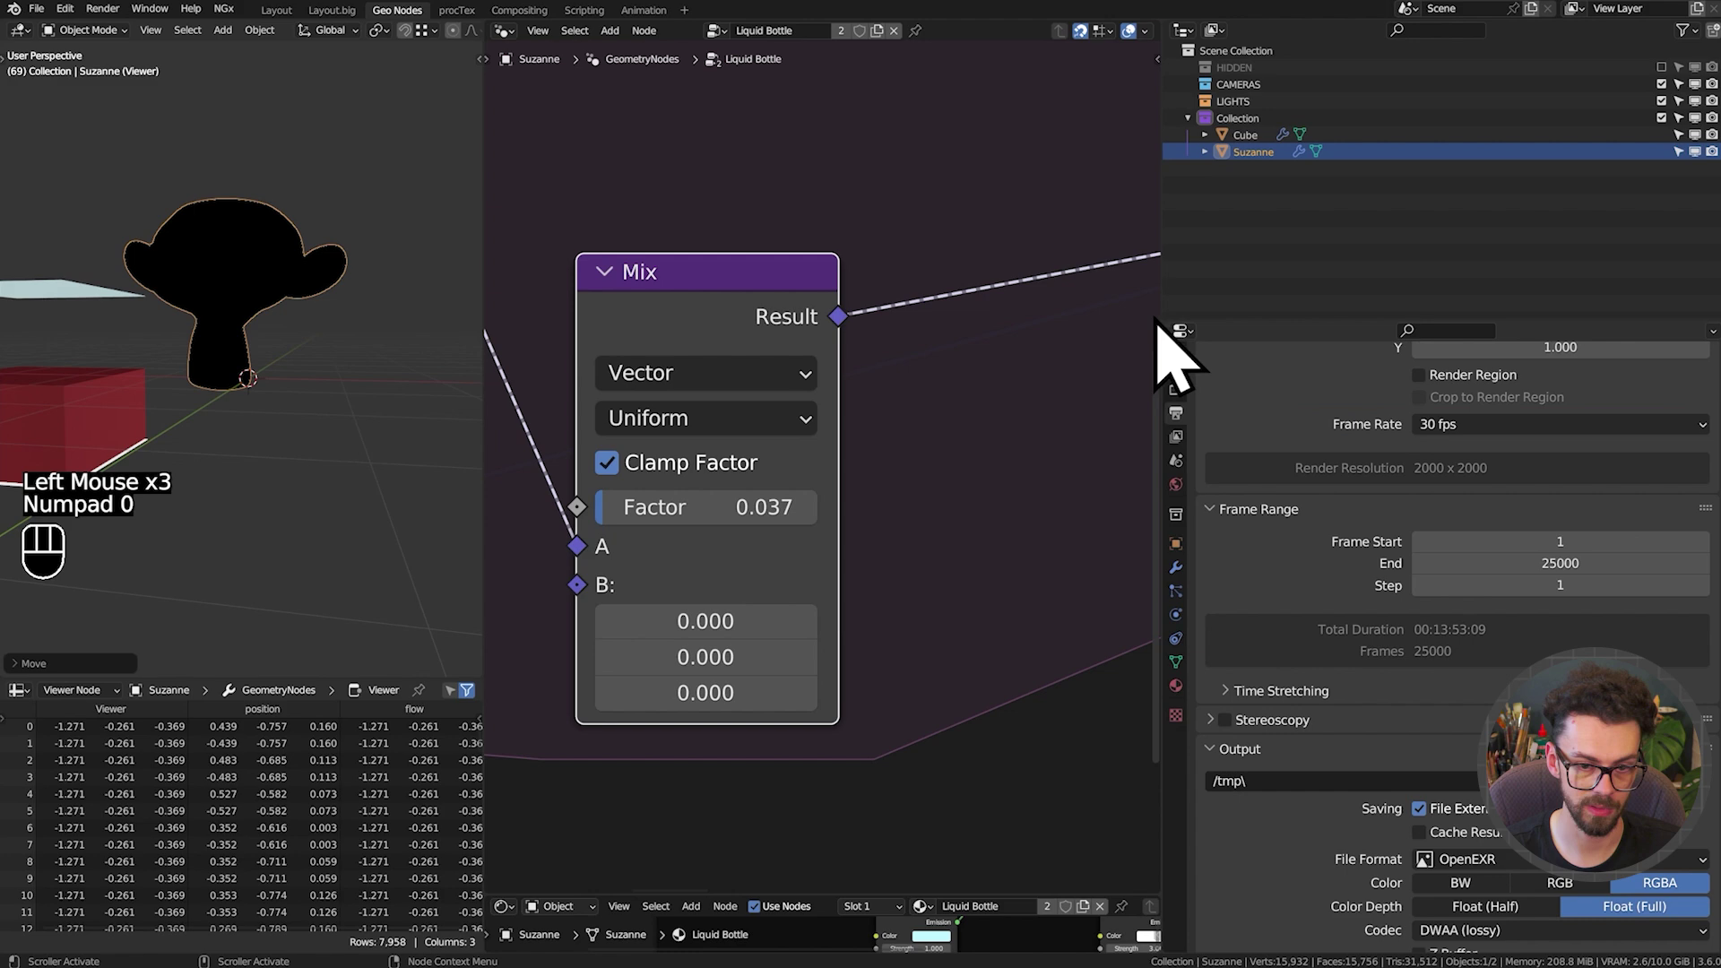
pyautogui.moveTo(1207, 262); pyautogui.dragTo(1685, 357)
pyautogui.press('g')
pyautogui.press('shift+space')
pyautogui.press('g')
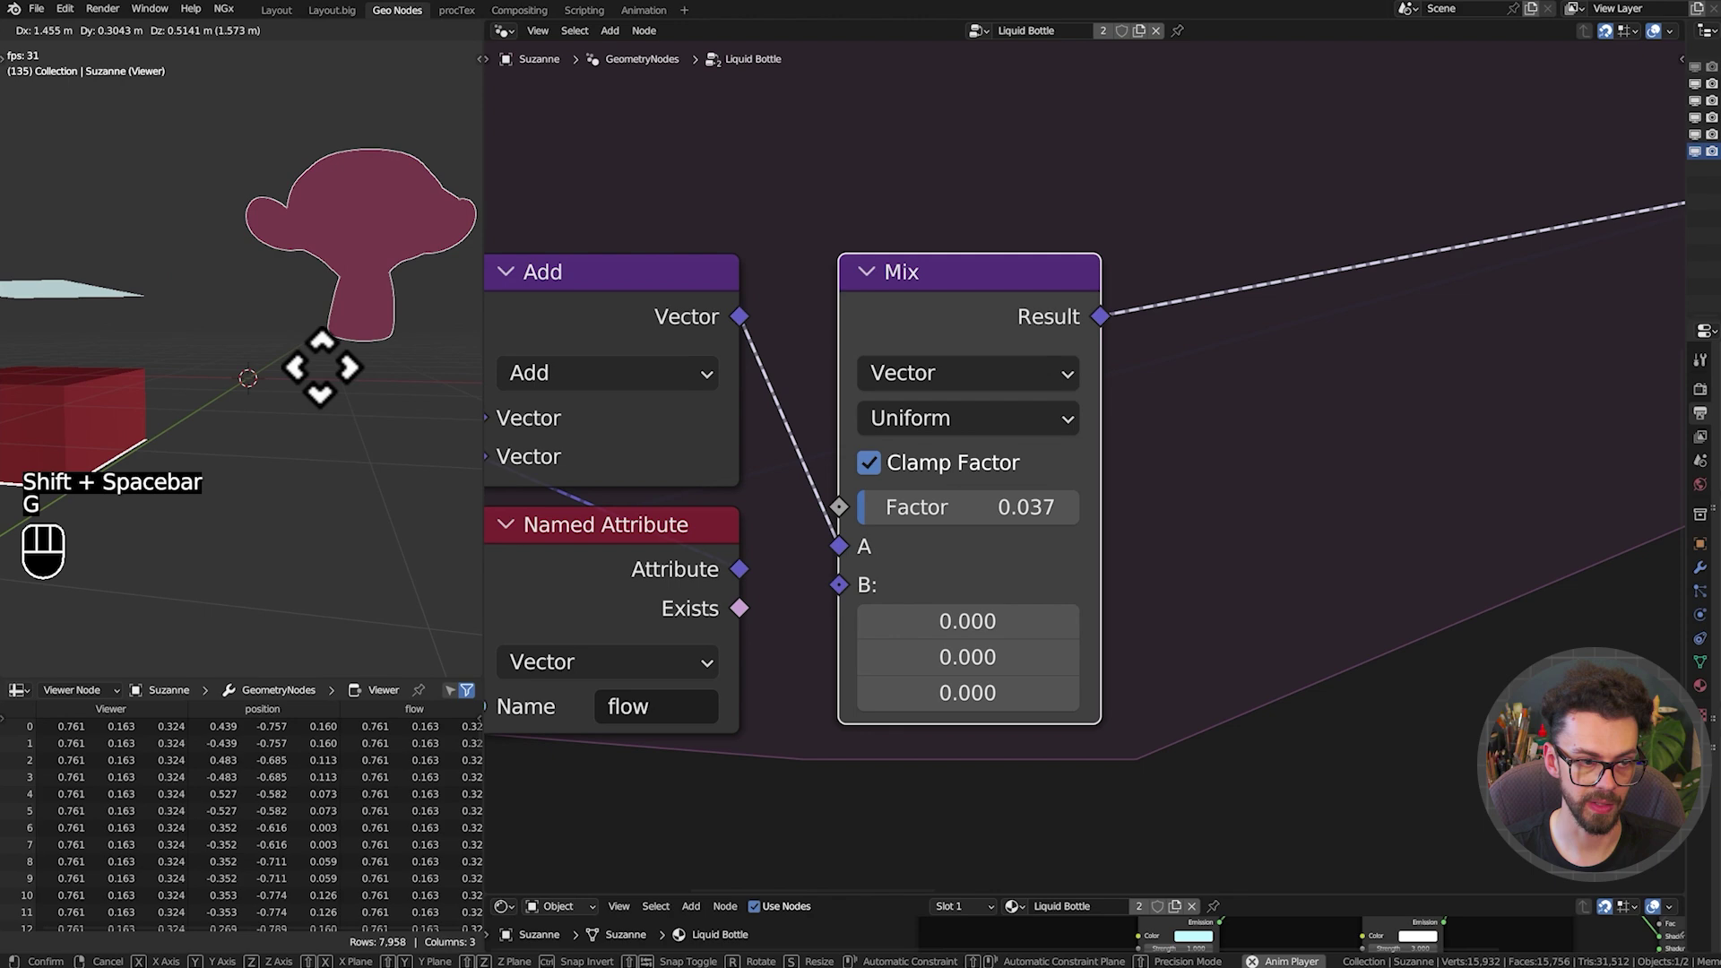
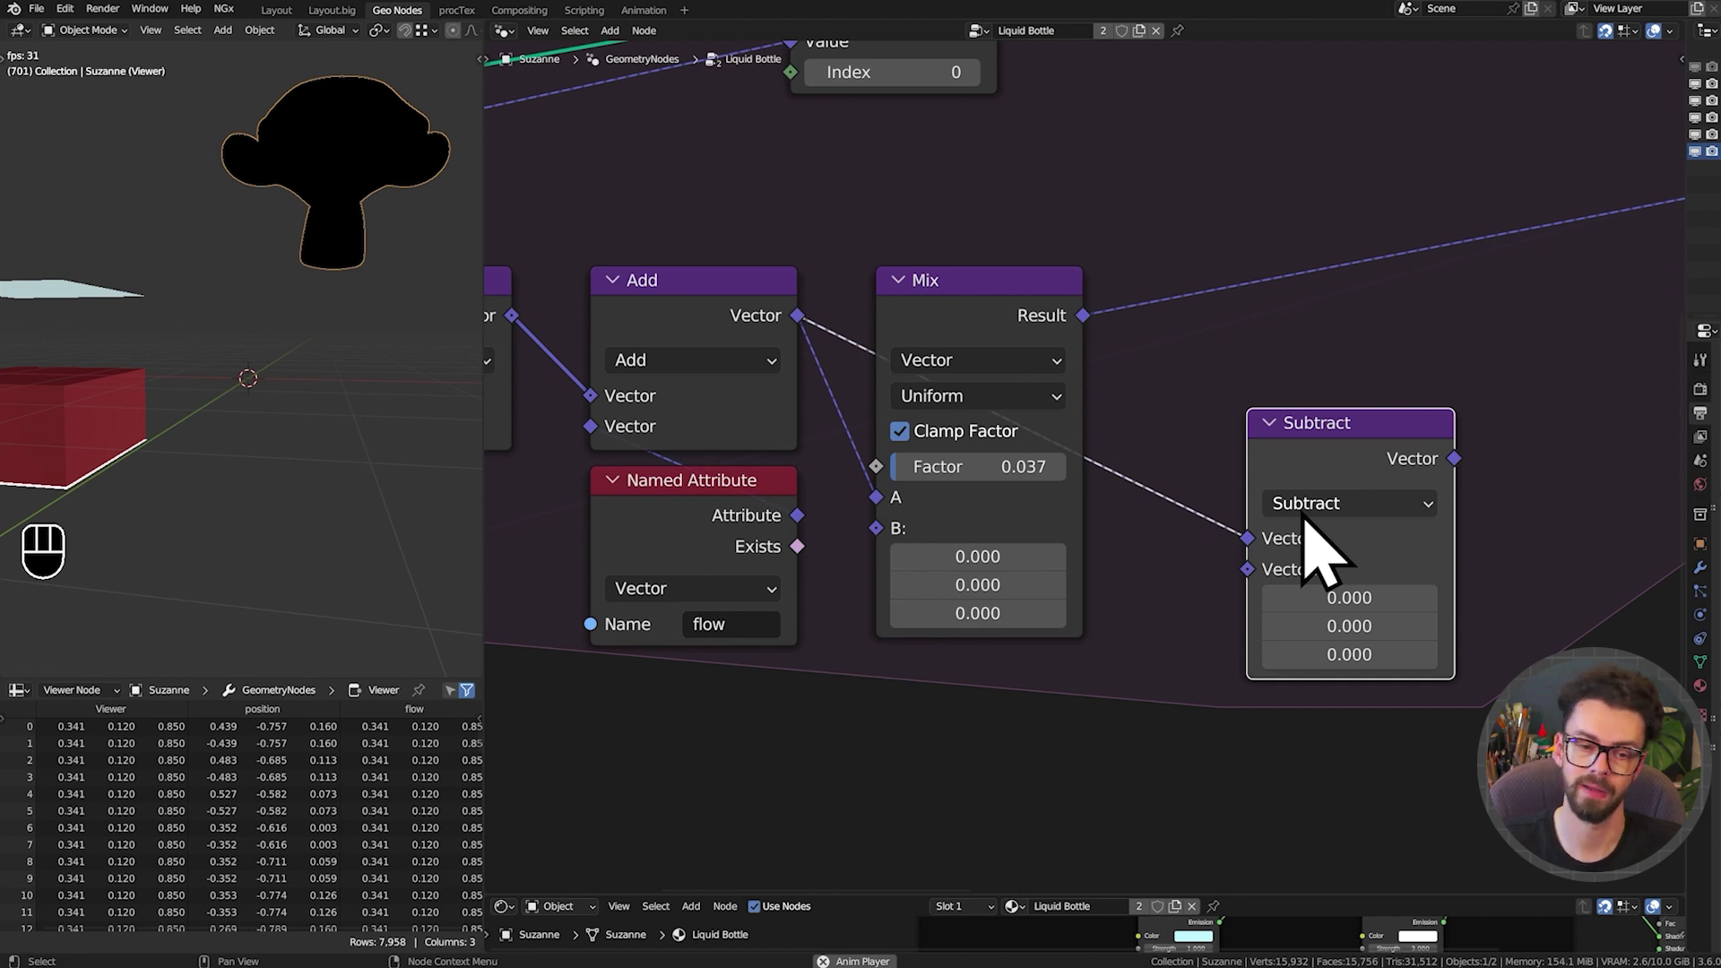
# Raise the vector Mix factor to 0.100, test the wobble on the monkey and save
pyautogui.moveTo(1290, 428); pyautogui.dragTo(1426, 574)
pyautogui.press('x')
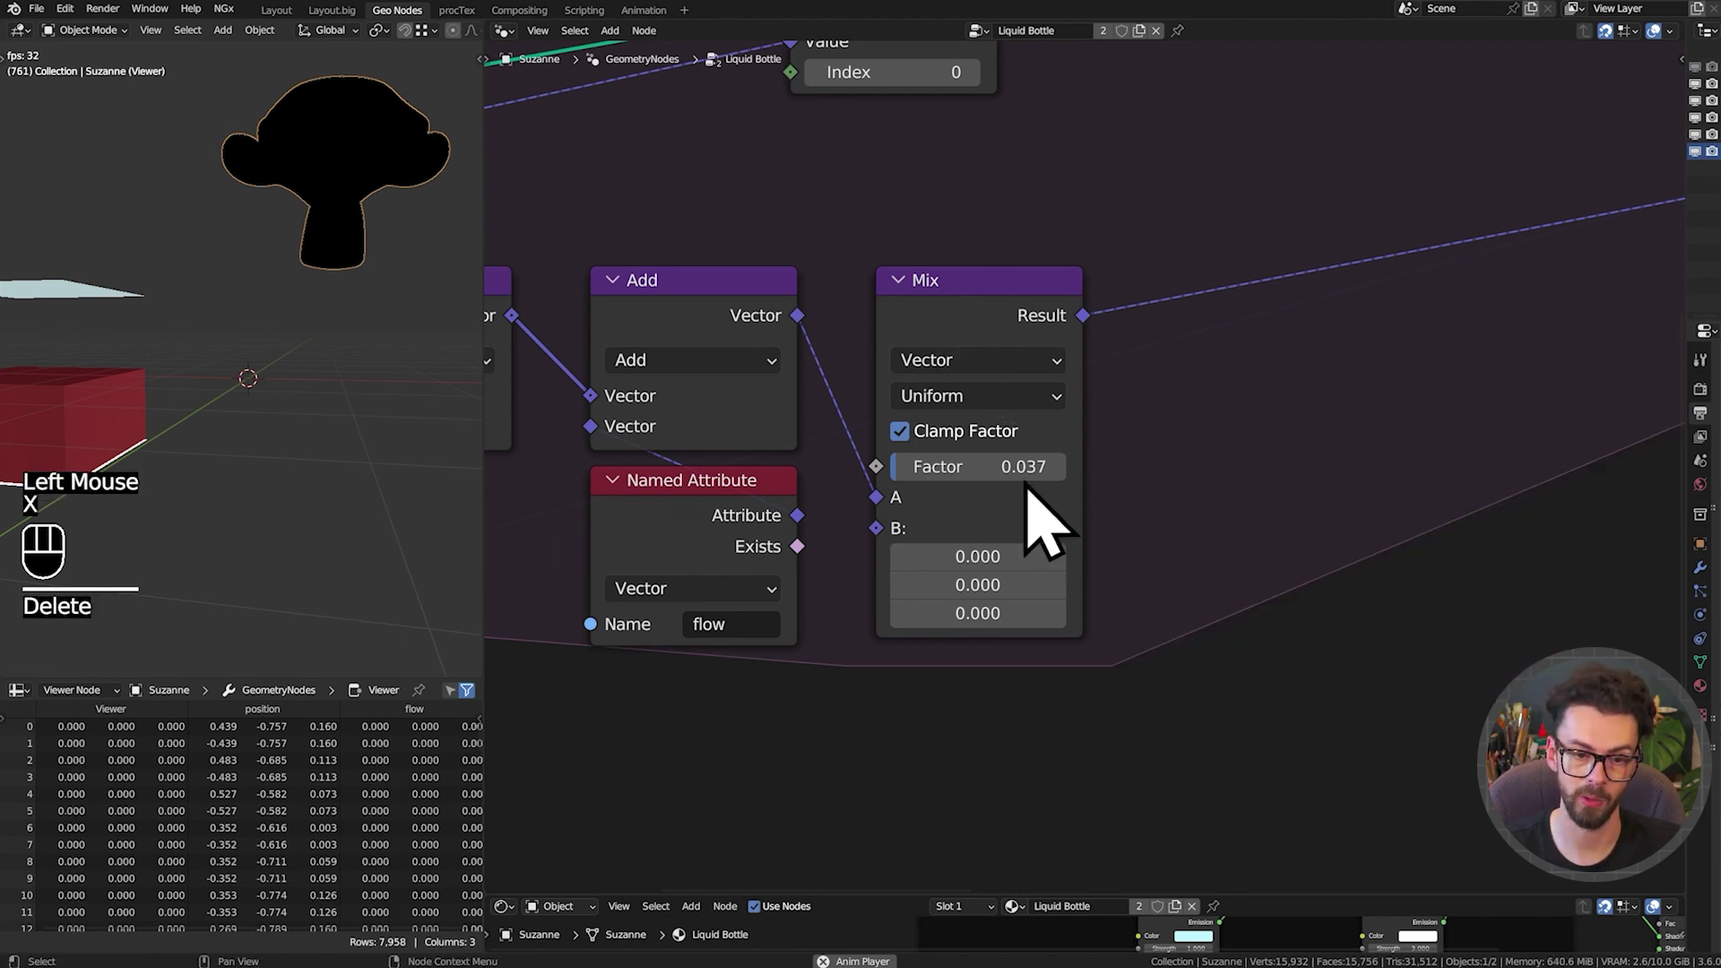
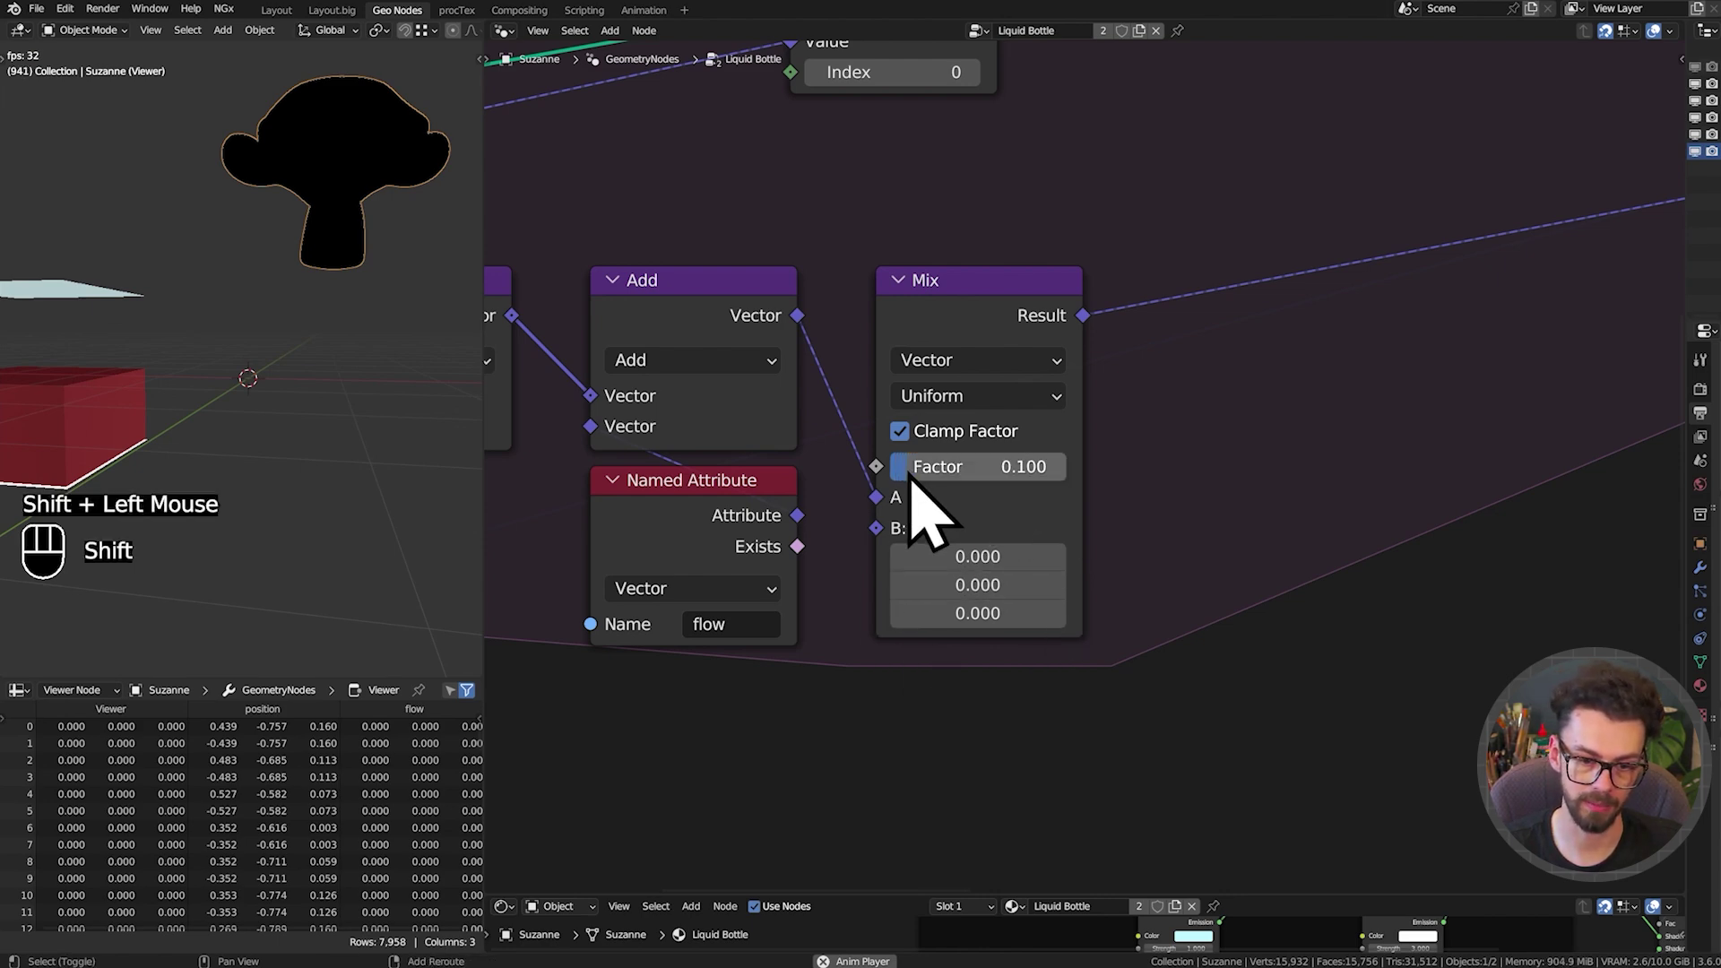
pyautogui.press('g')
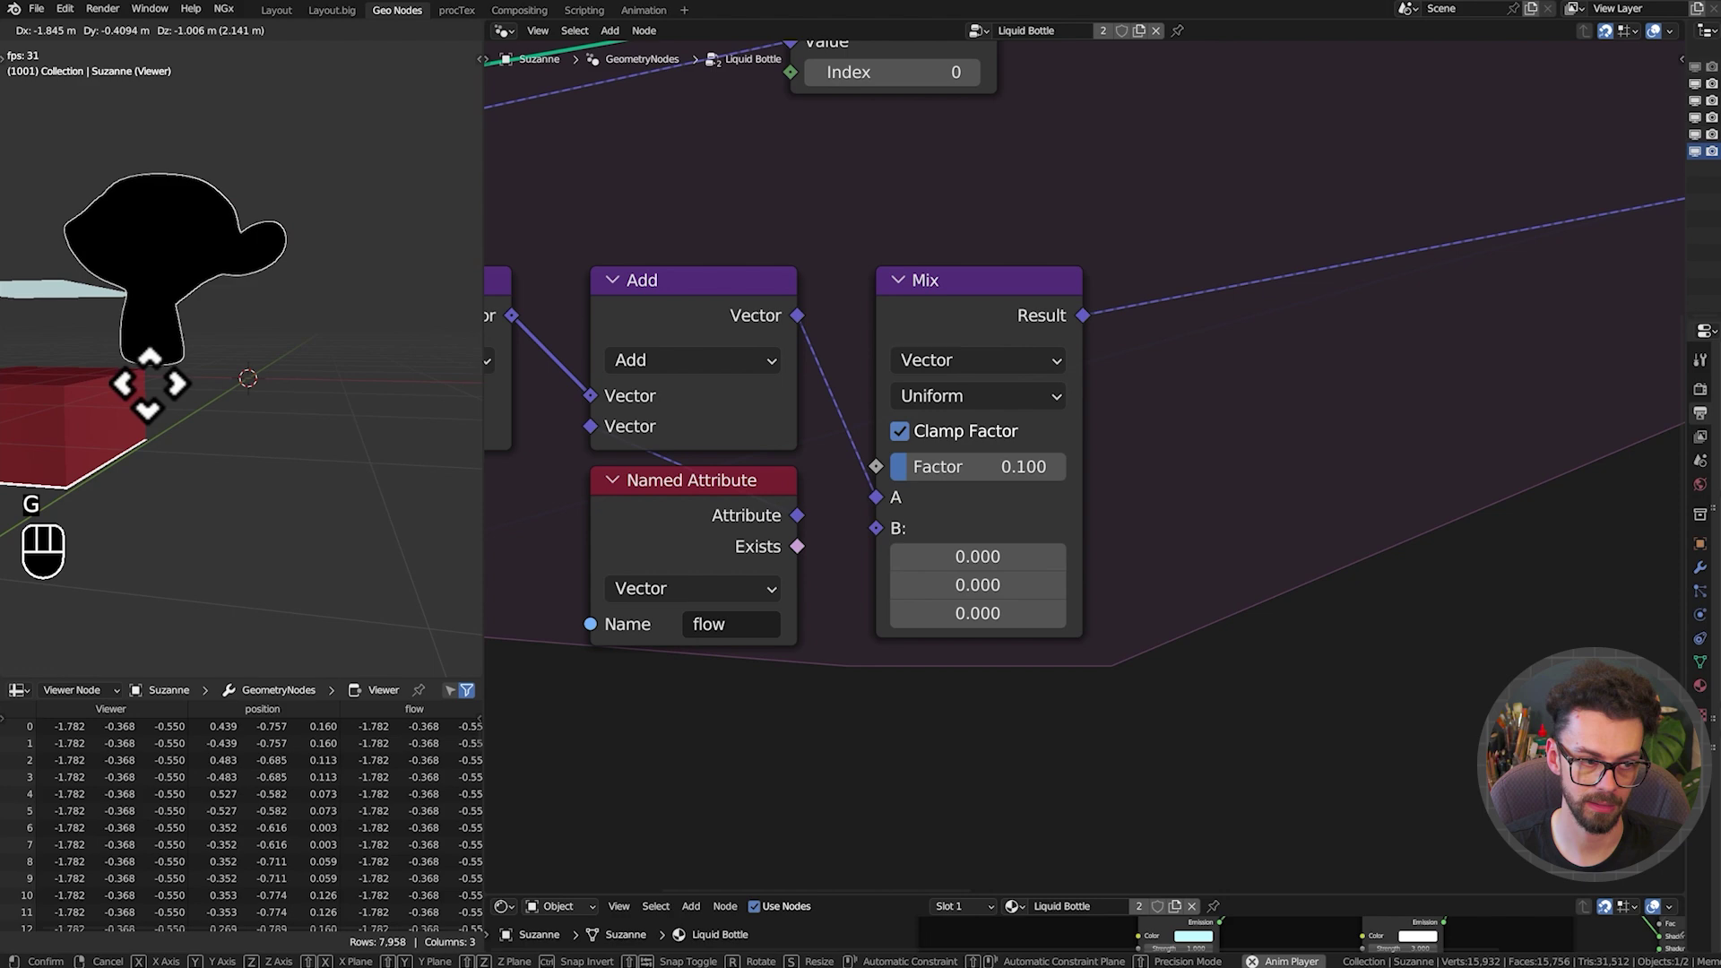
pyautogui.press('ctrl+shift+space')
pyautogui.press('ctrl+s')
# Wire the simulated location minus Object Info location from Subtract into the Add node and test the wobble
pyautogui.scroll(-3)
pyautogui.moveTo(1201, 385); pyautogui.dragTo(1383, 387)
pyautogui.scroll(-3)
pyautogui.middleClick(1392, 364)
pyautogui.moveTo(1353, 359); pyautogui.dragTo(938, 617)
pyautogui.press('g')
pyautogui.moveTo(891, 564); pyautogui.dragTo(1037, 531)
pyautogui.press('g')
pyautogui.press('shift+space')
pyautogui.press('g')
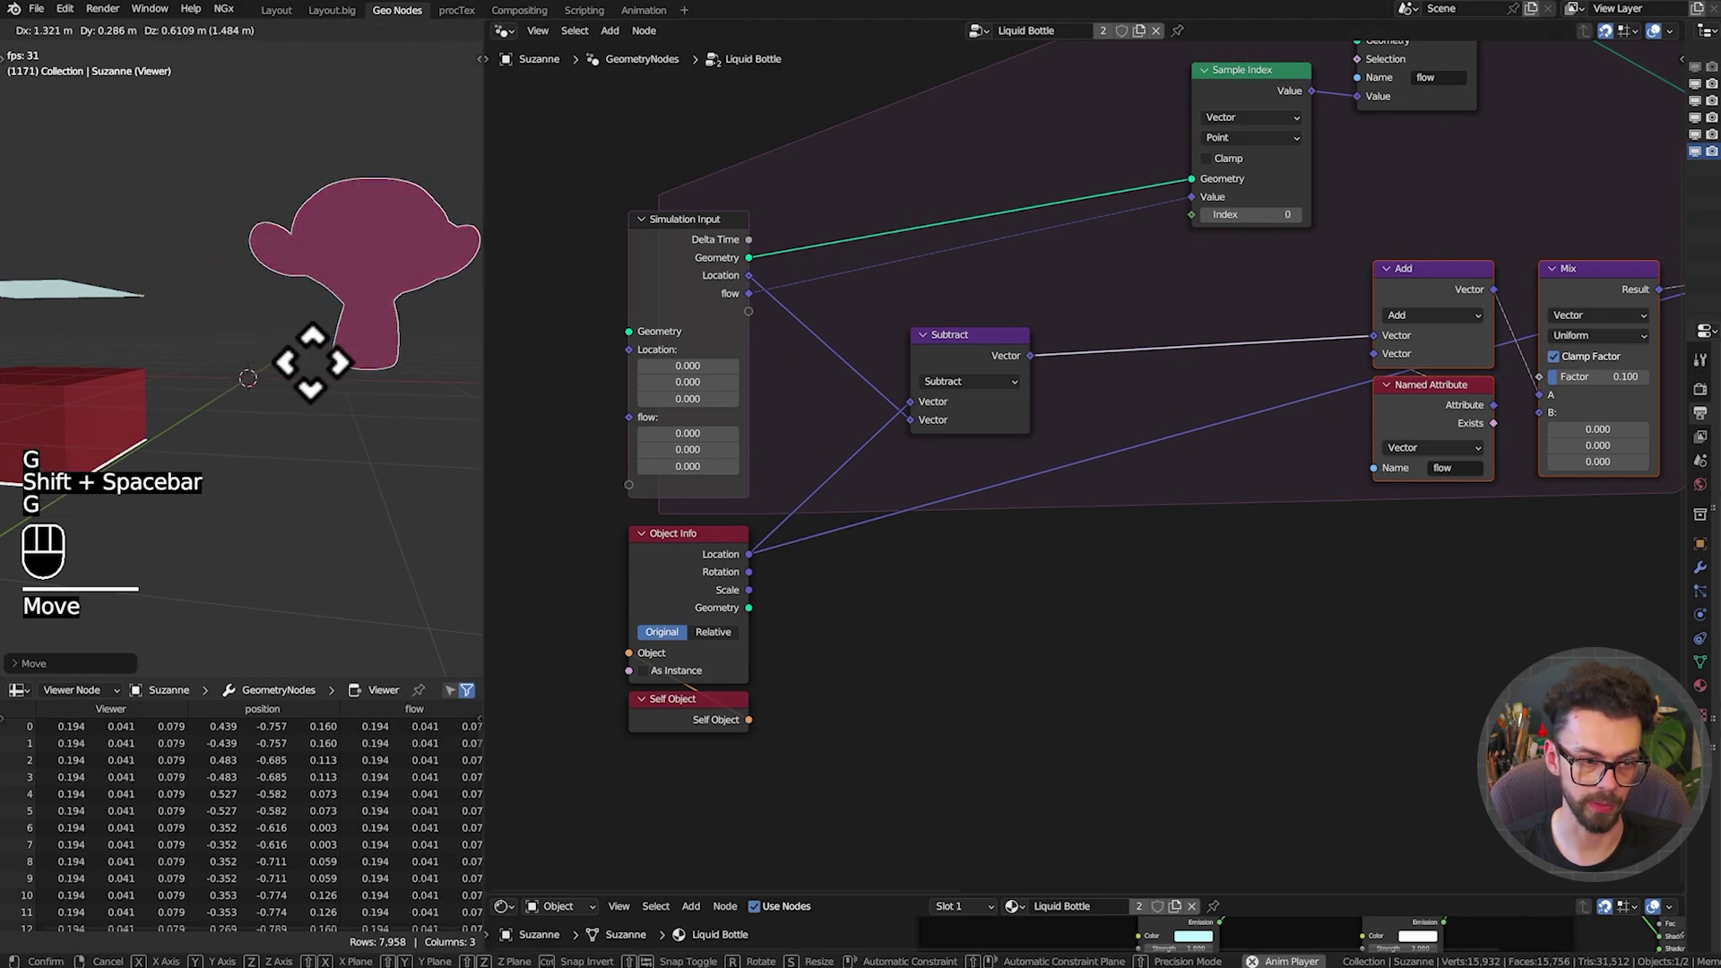
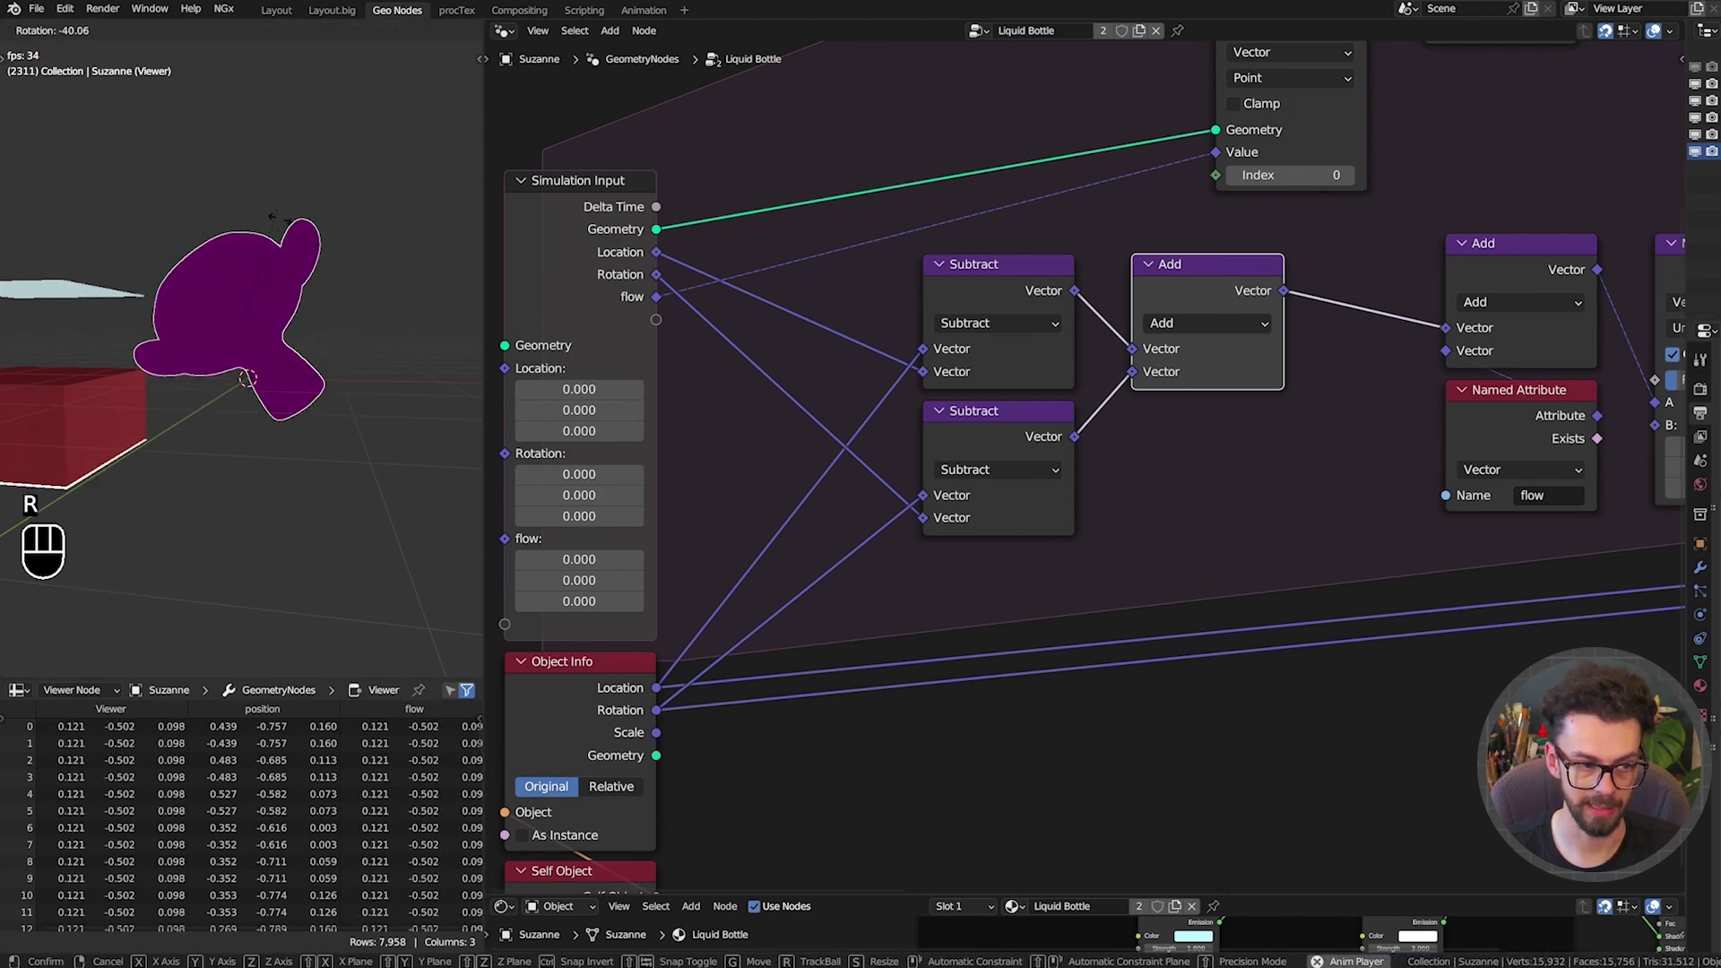
# Feed the Rotation state into a second Subtract joined with the location difference in the Add, then save
pyautogui.click(991, 465)
pyautogui.press('alt+s')
pyautogui.press('alt+s')
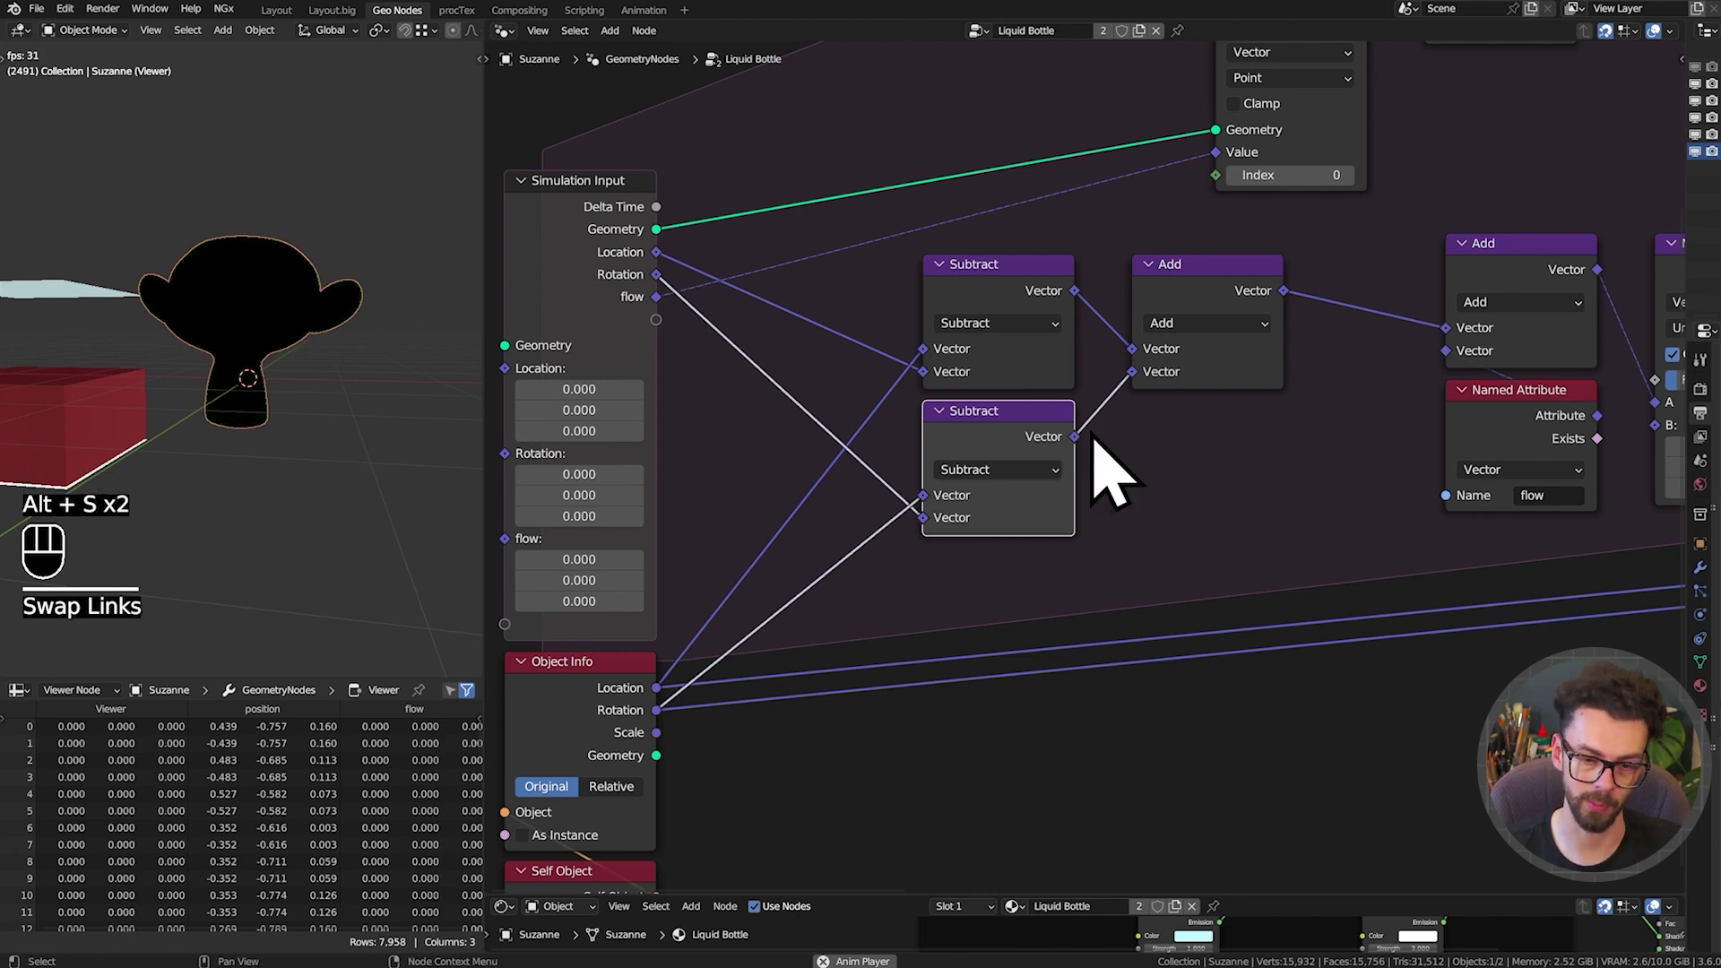
pyautogui.moveTo(1264, 544); pyautogui.dragTo(1011, 332)
pyautogui.press('ctrl+s')
pyautogui.press('shift+space')
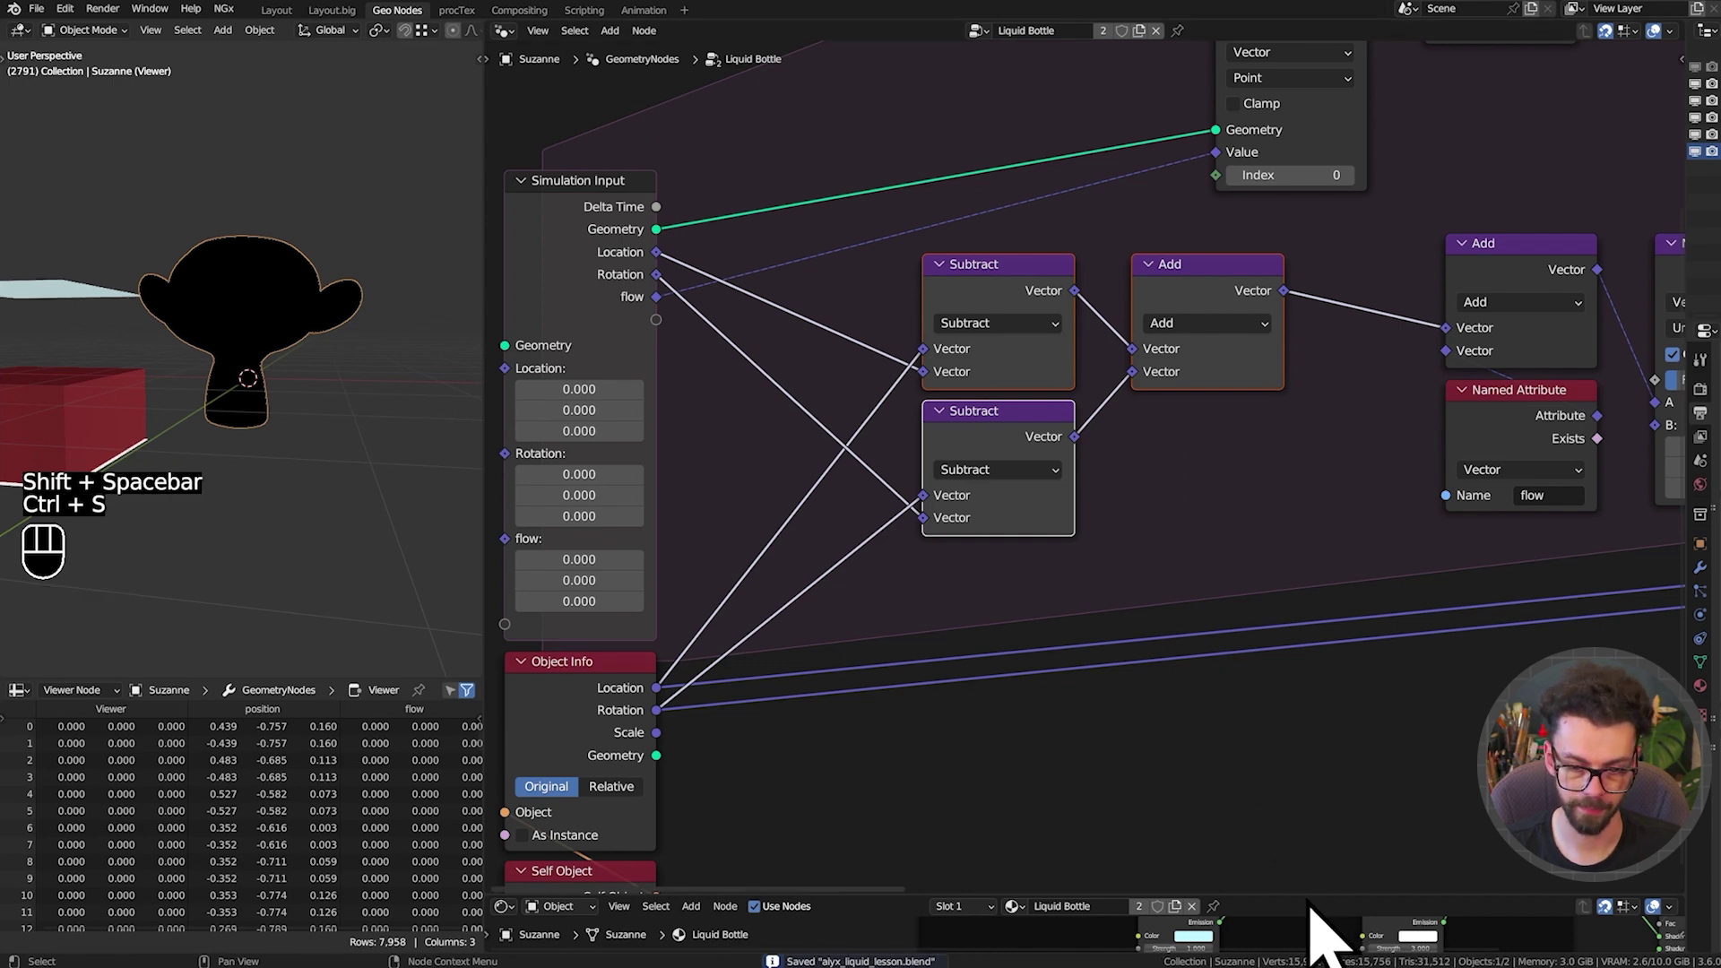
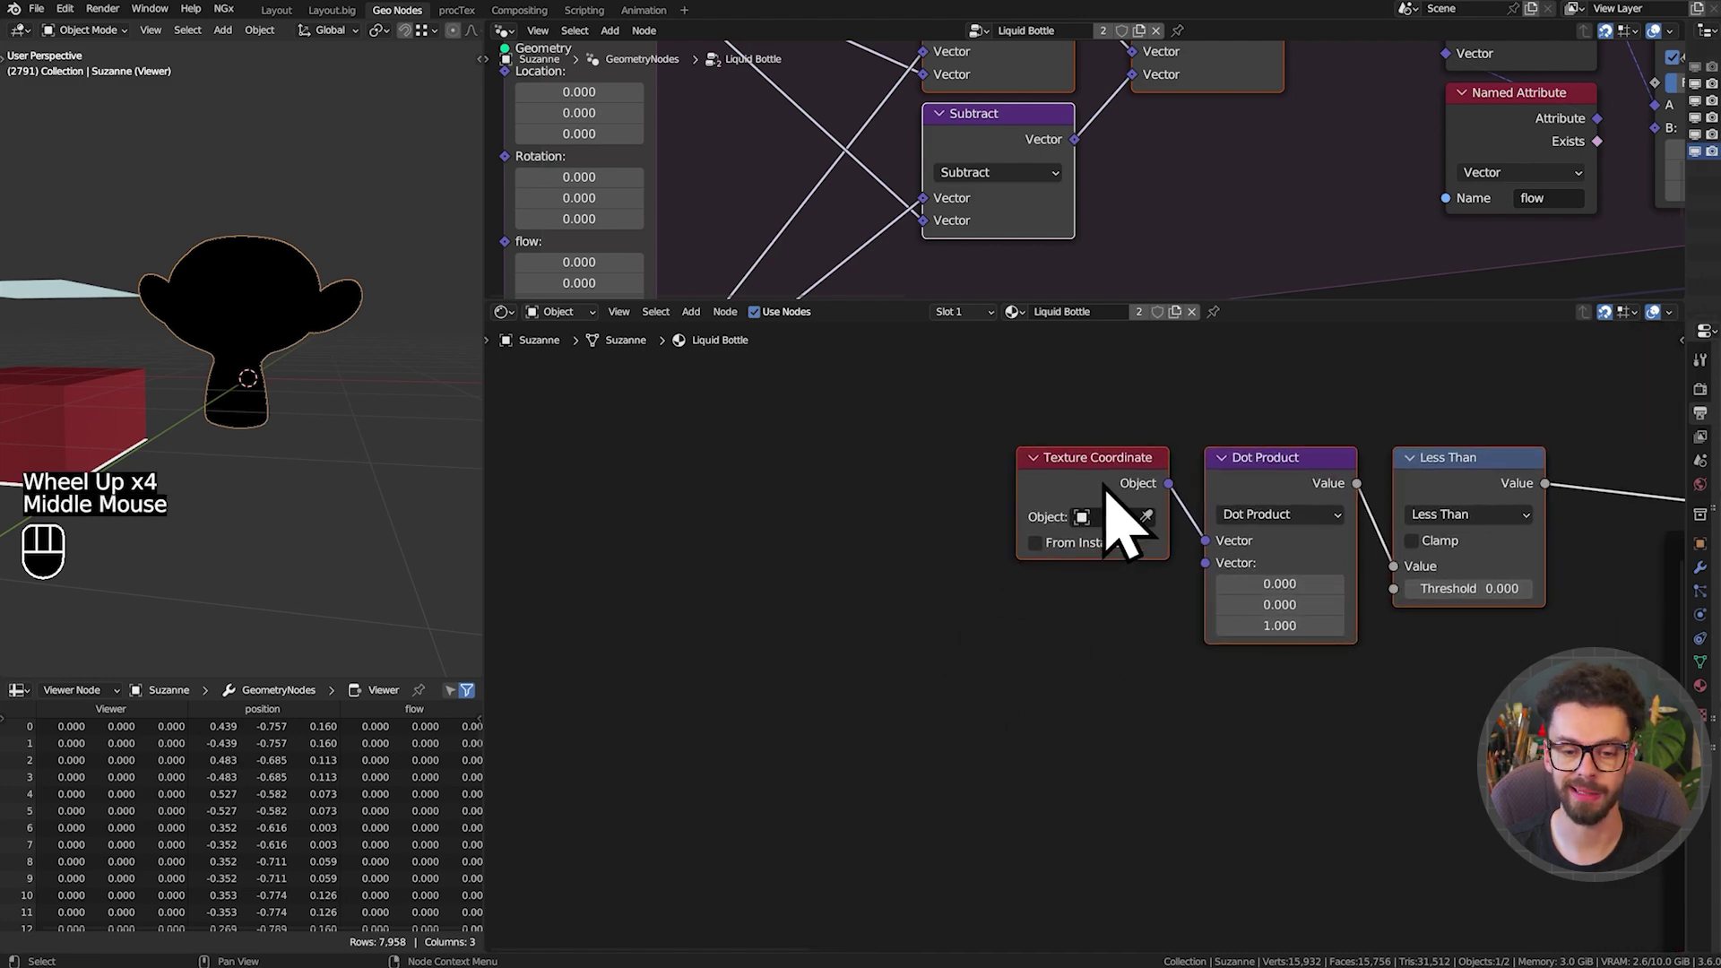
# Enlarge the Shader Editor area and frame the Texture Coordinate, Dot Product and Less Than chain
pyautogui.click(1113, 505)
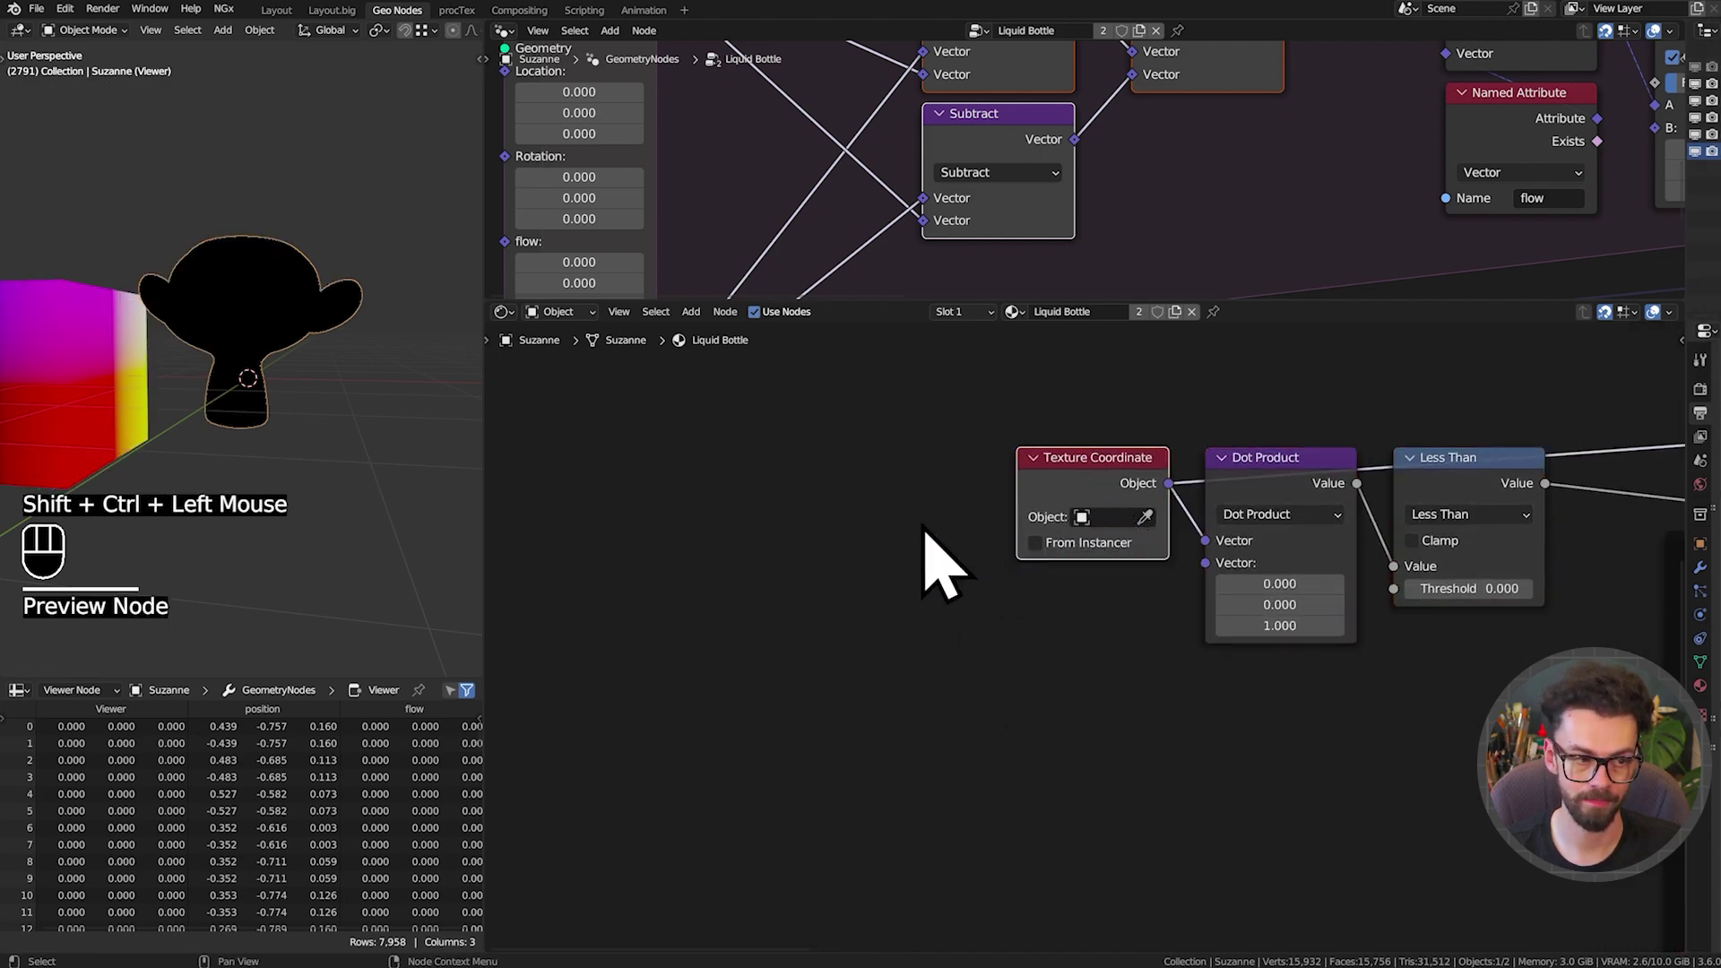
pyautogui.scroll(-3)
pyautogui.scroll(-3)
pyautogui.moveTo(1530, 166); pyautogui.dragTo(1331, 213)
pyautogui.moveTo(1343, 226); pyautogui.dragTo(1405, 260)
pyautogui.press('x')
pyautogui.scroll(3)
pyautogui.scroll(-3)
pyautogui.middleClick(1063, 593)
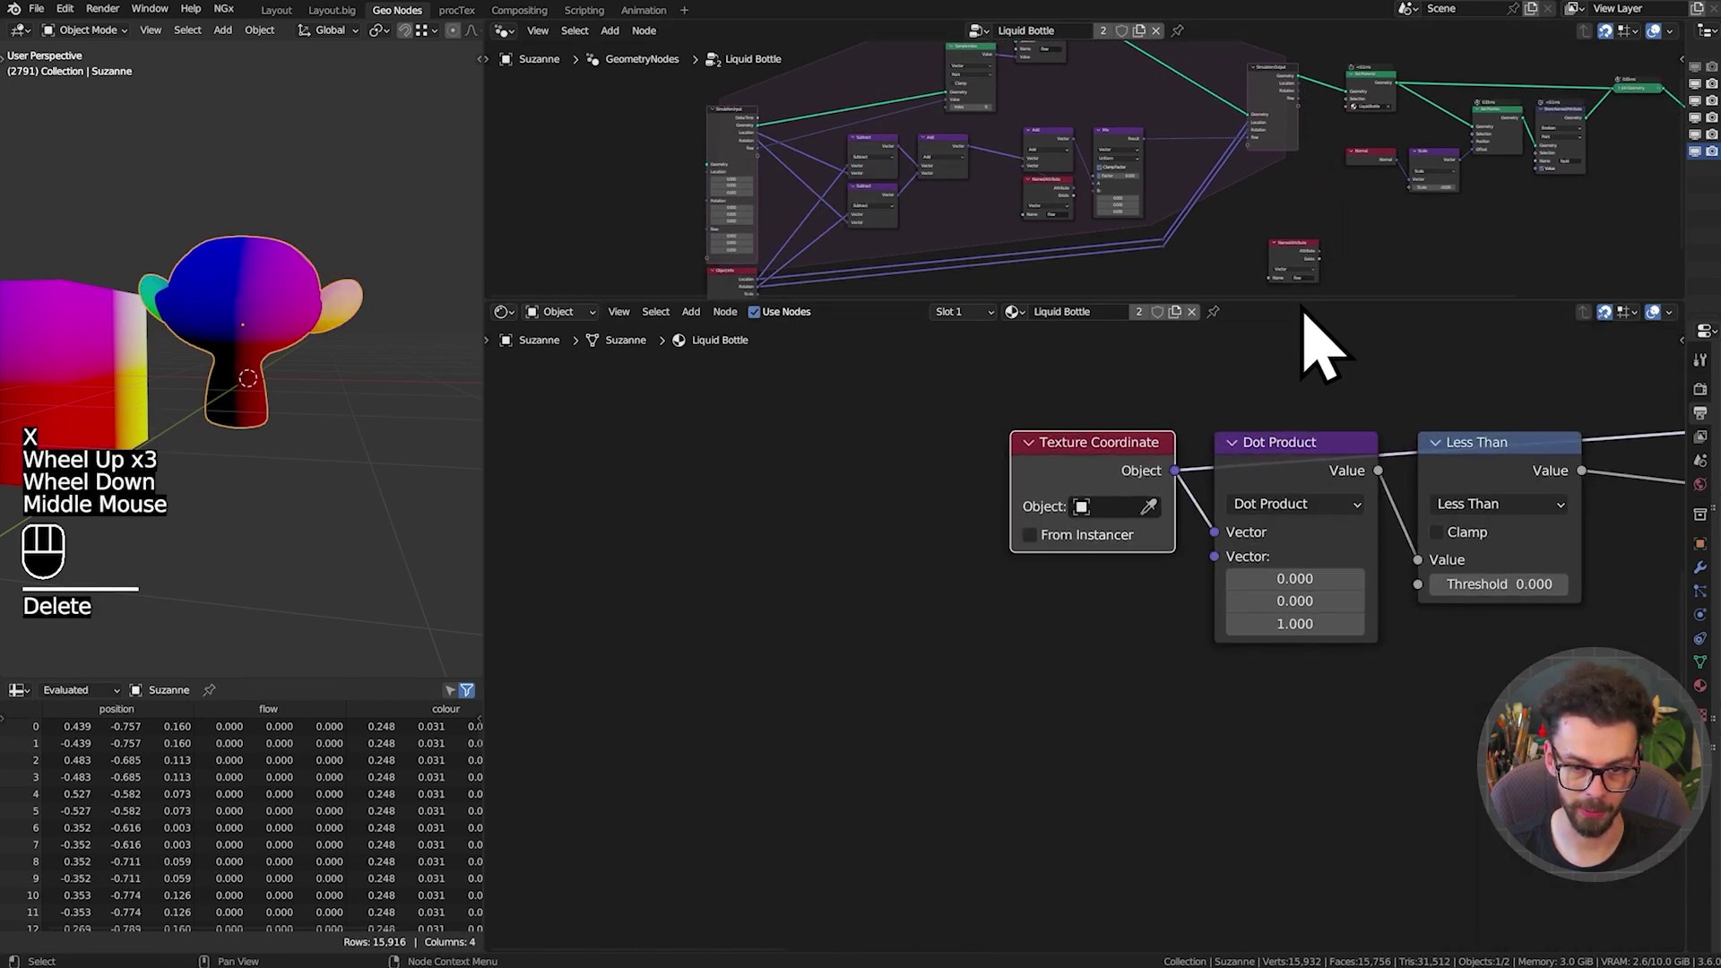
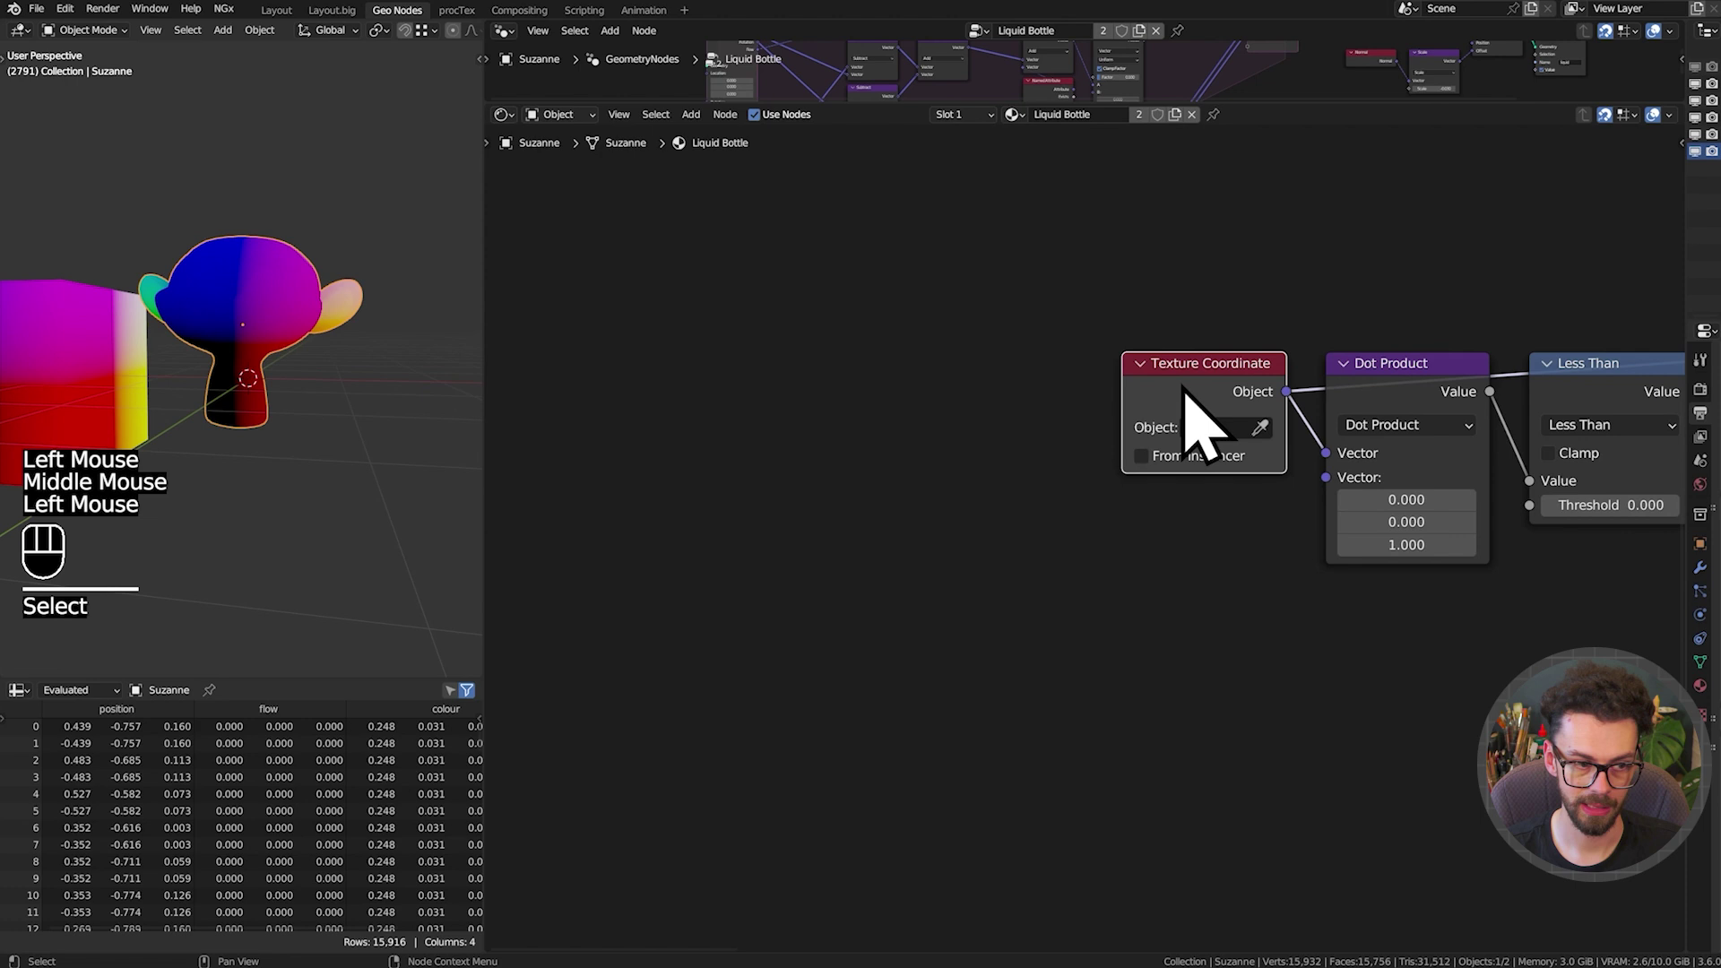
# Set the viewport to front view of the monkey and bring up the Input node category to add from
pyautogui.click(1431, 401)
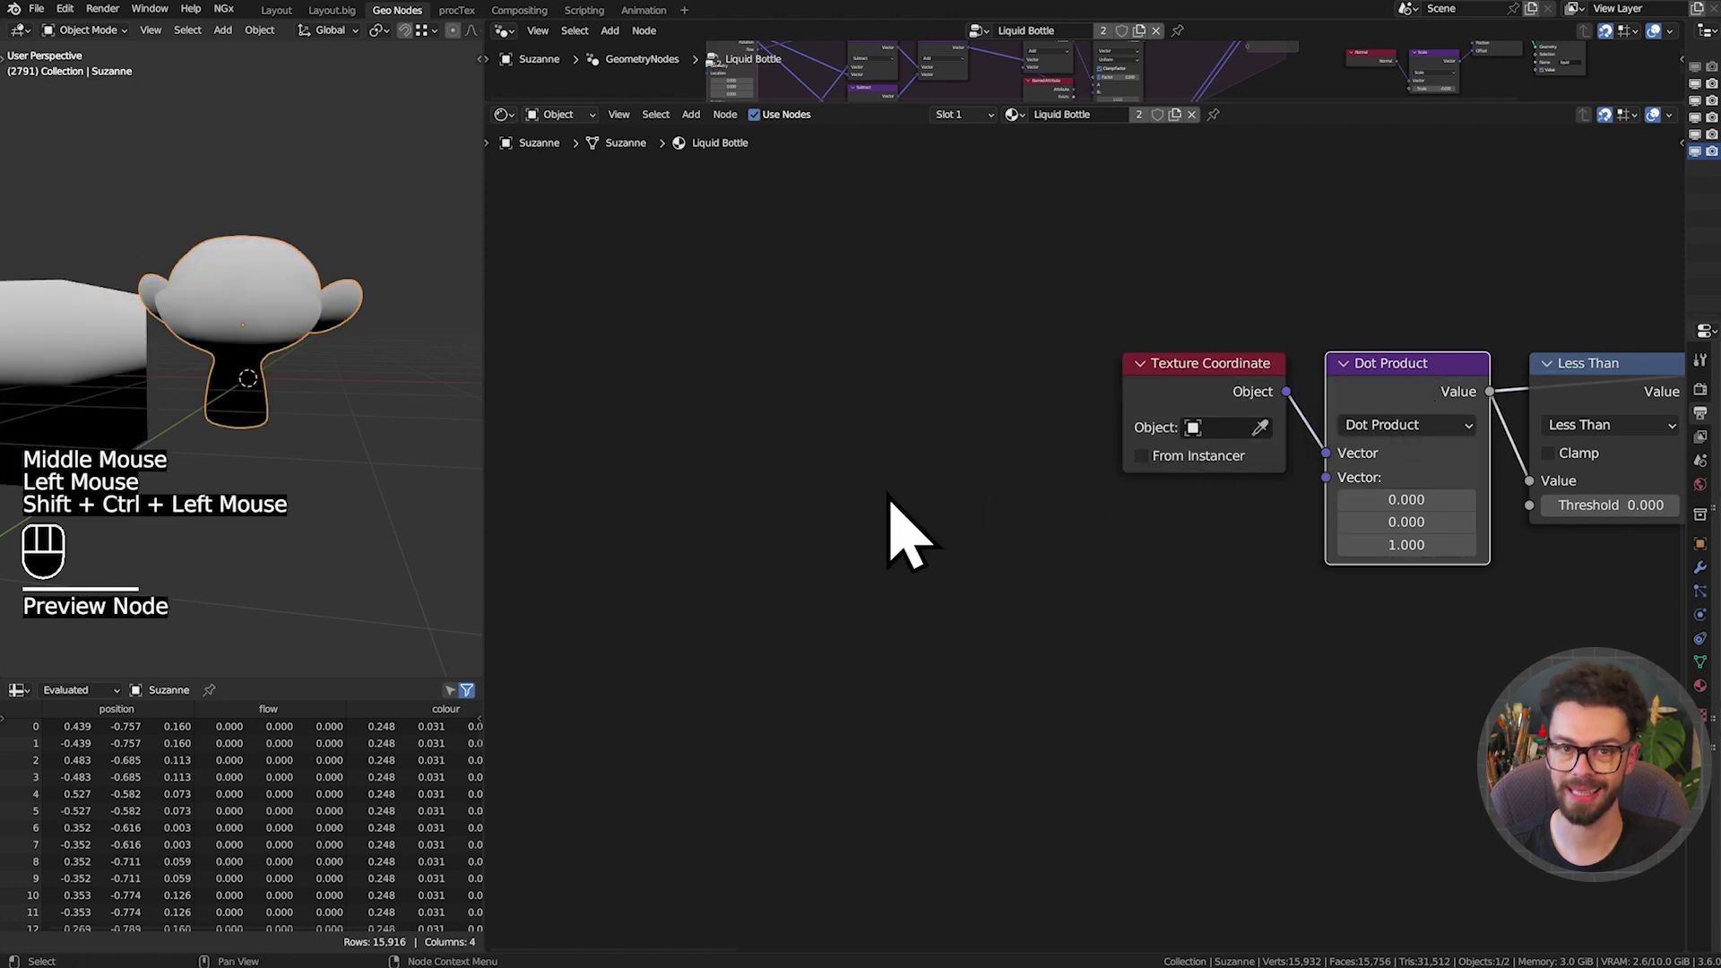
pyautogui.middleClick(1359, 433)
pyautogui.click(1439, 427)
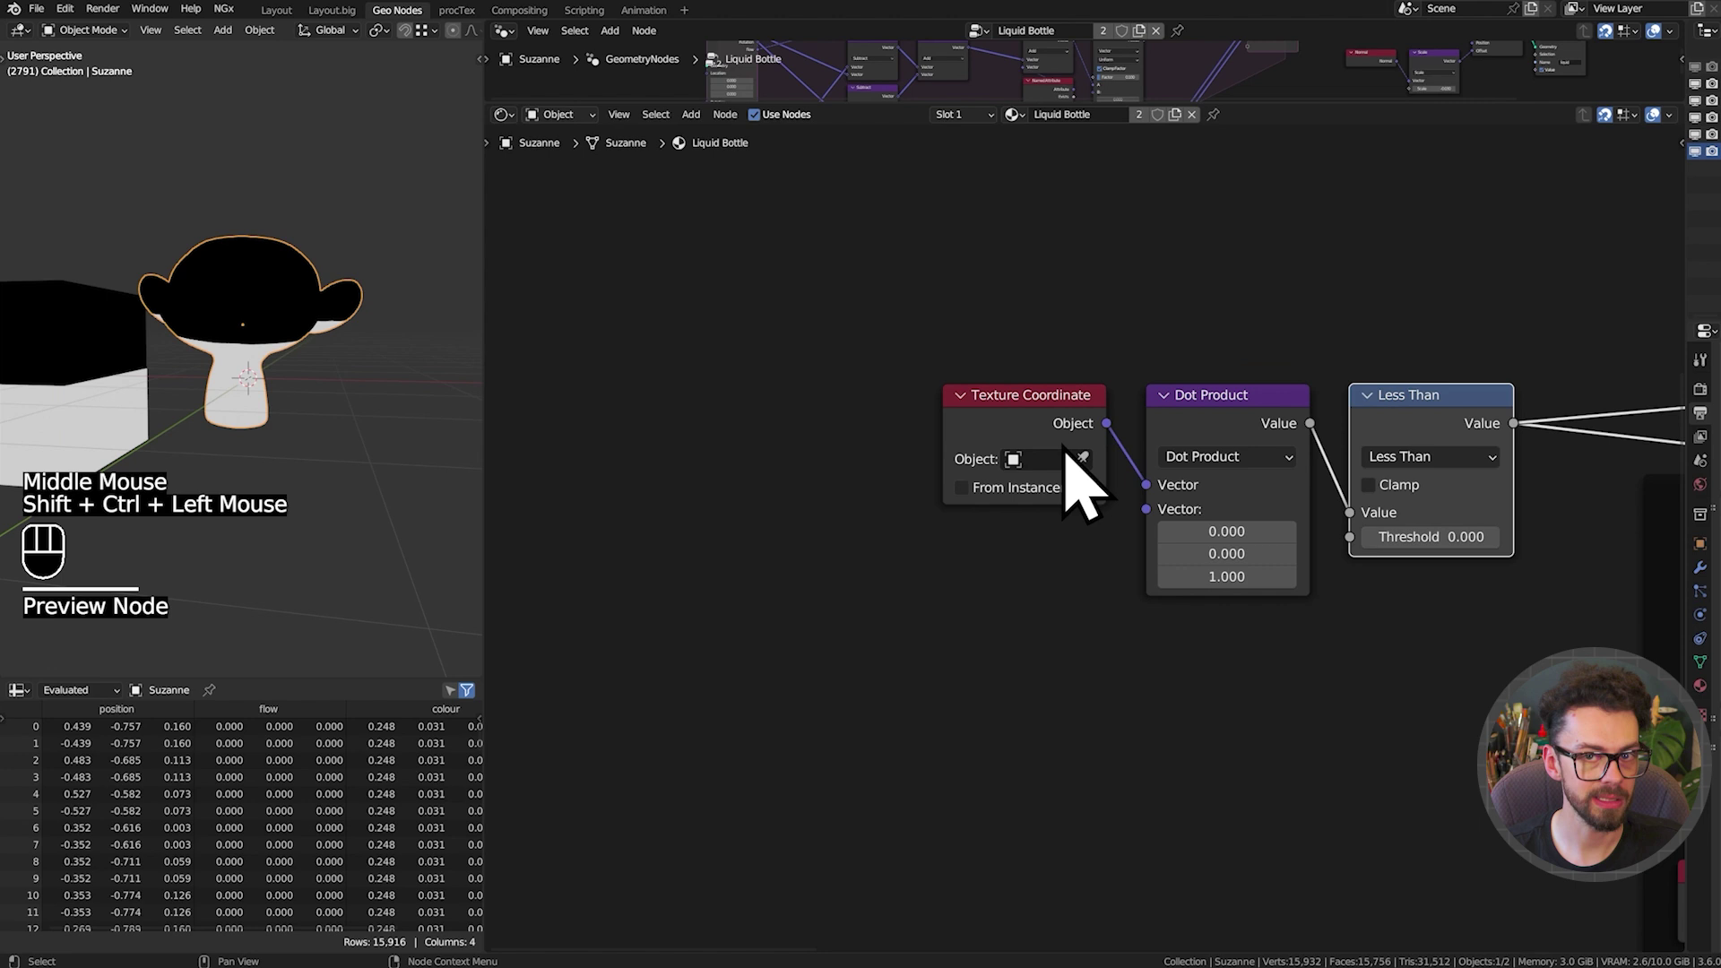
pyautogui.press('KP_1')
pyautogui.middleClick(365, 405)
pyautogui.click(296, 325)
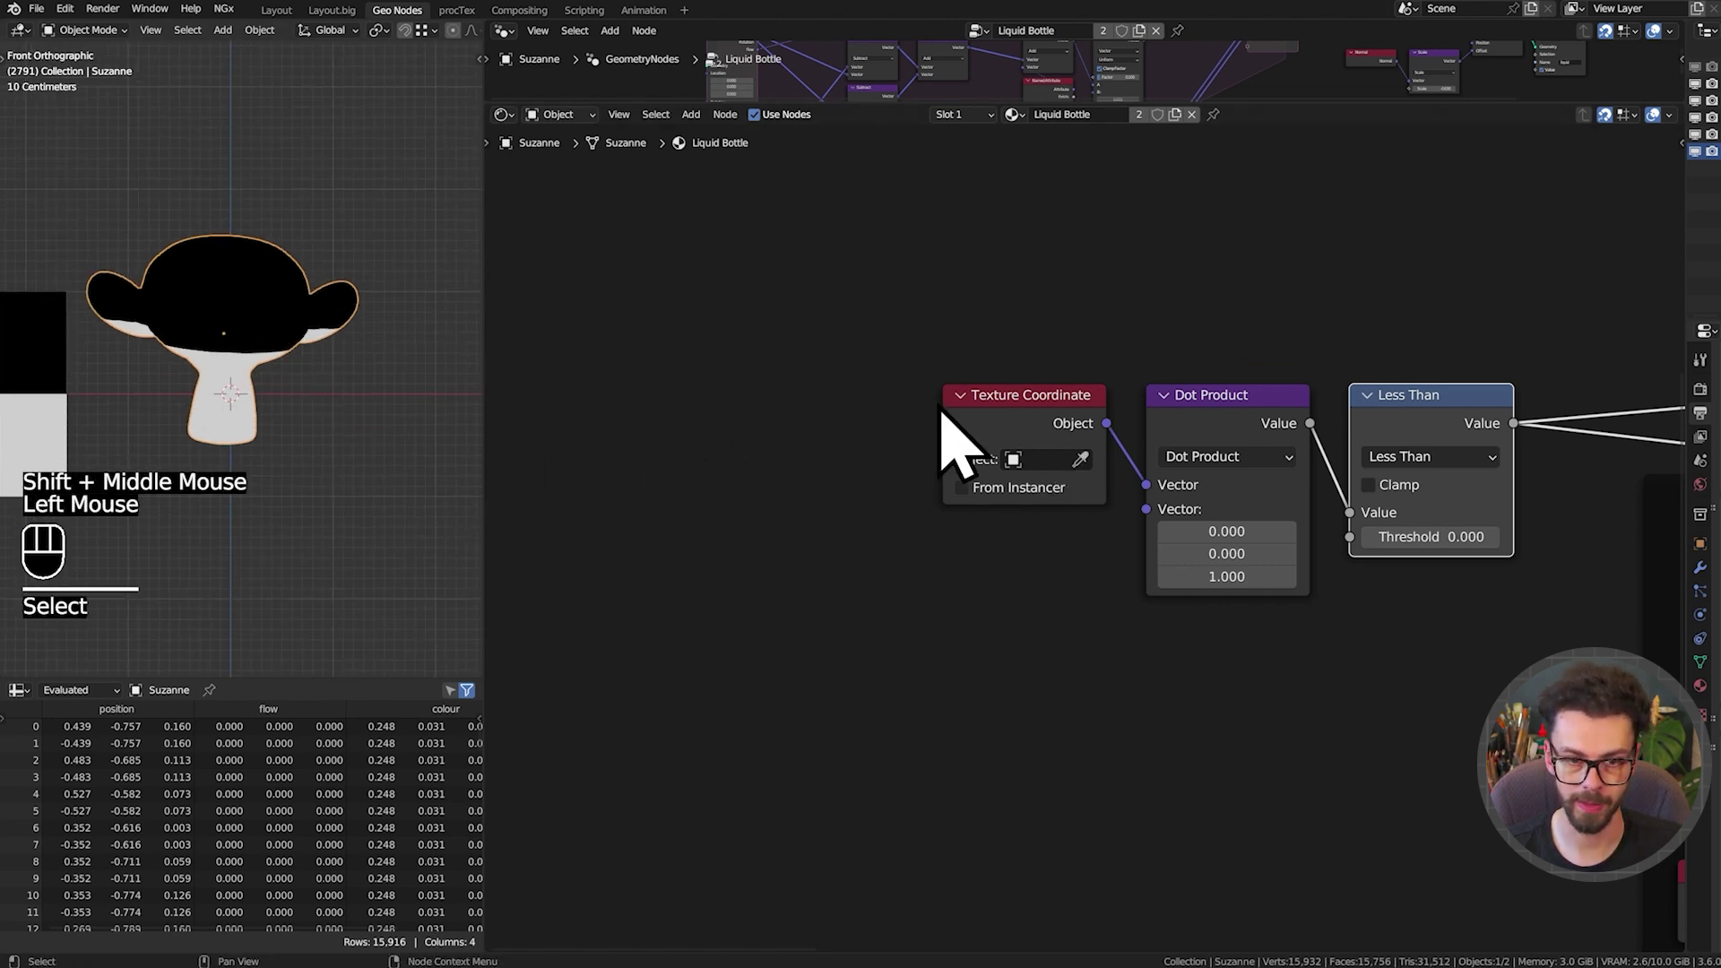
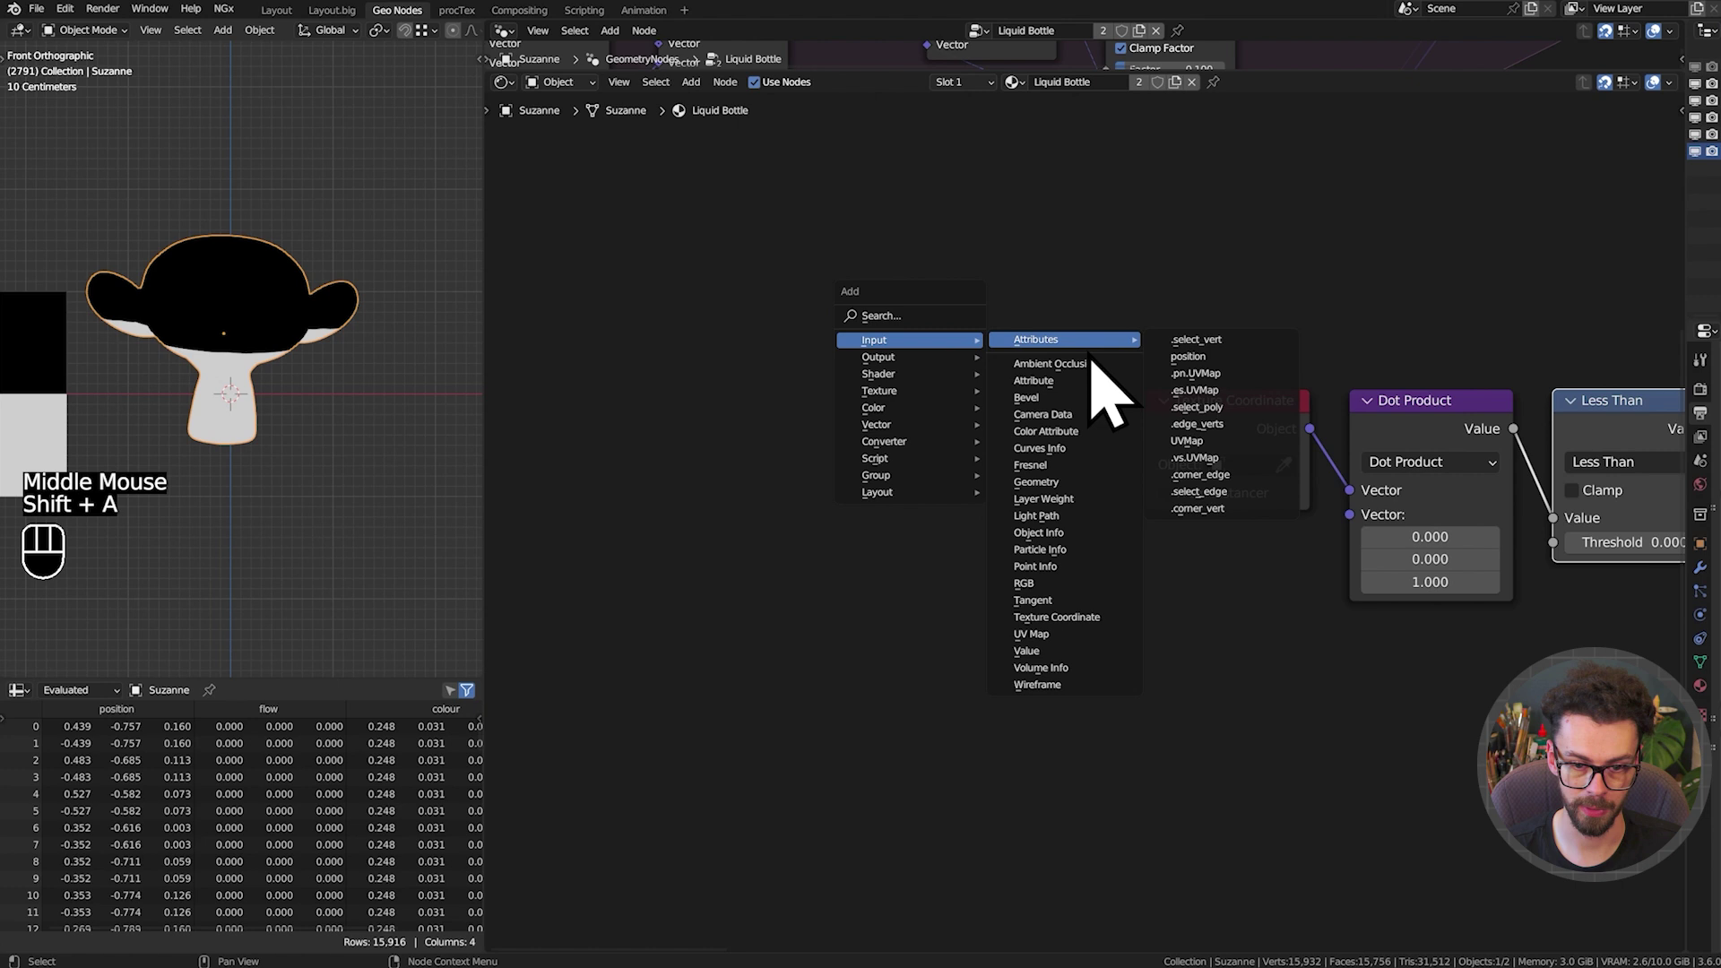
# Add an Attribute node to the Liquid Bottle material and name it 'flow'
pyautogui.scroll(3)
pyautogui.moveTo(920, 464); pyautogui.dragTo(920, 465)
pyautogui.doubleClick(883, 322)
pyautogui.press('shift+space')
pyautogui.click(250, 425)
pyautogui.press('g')
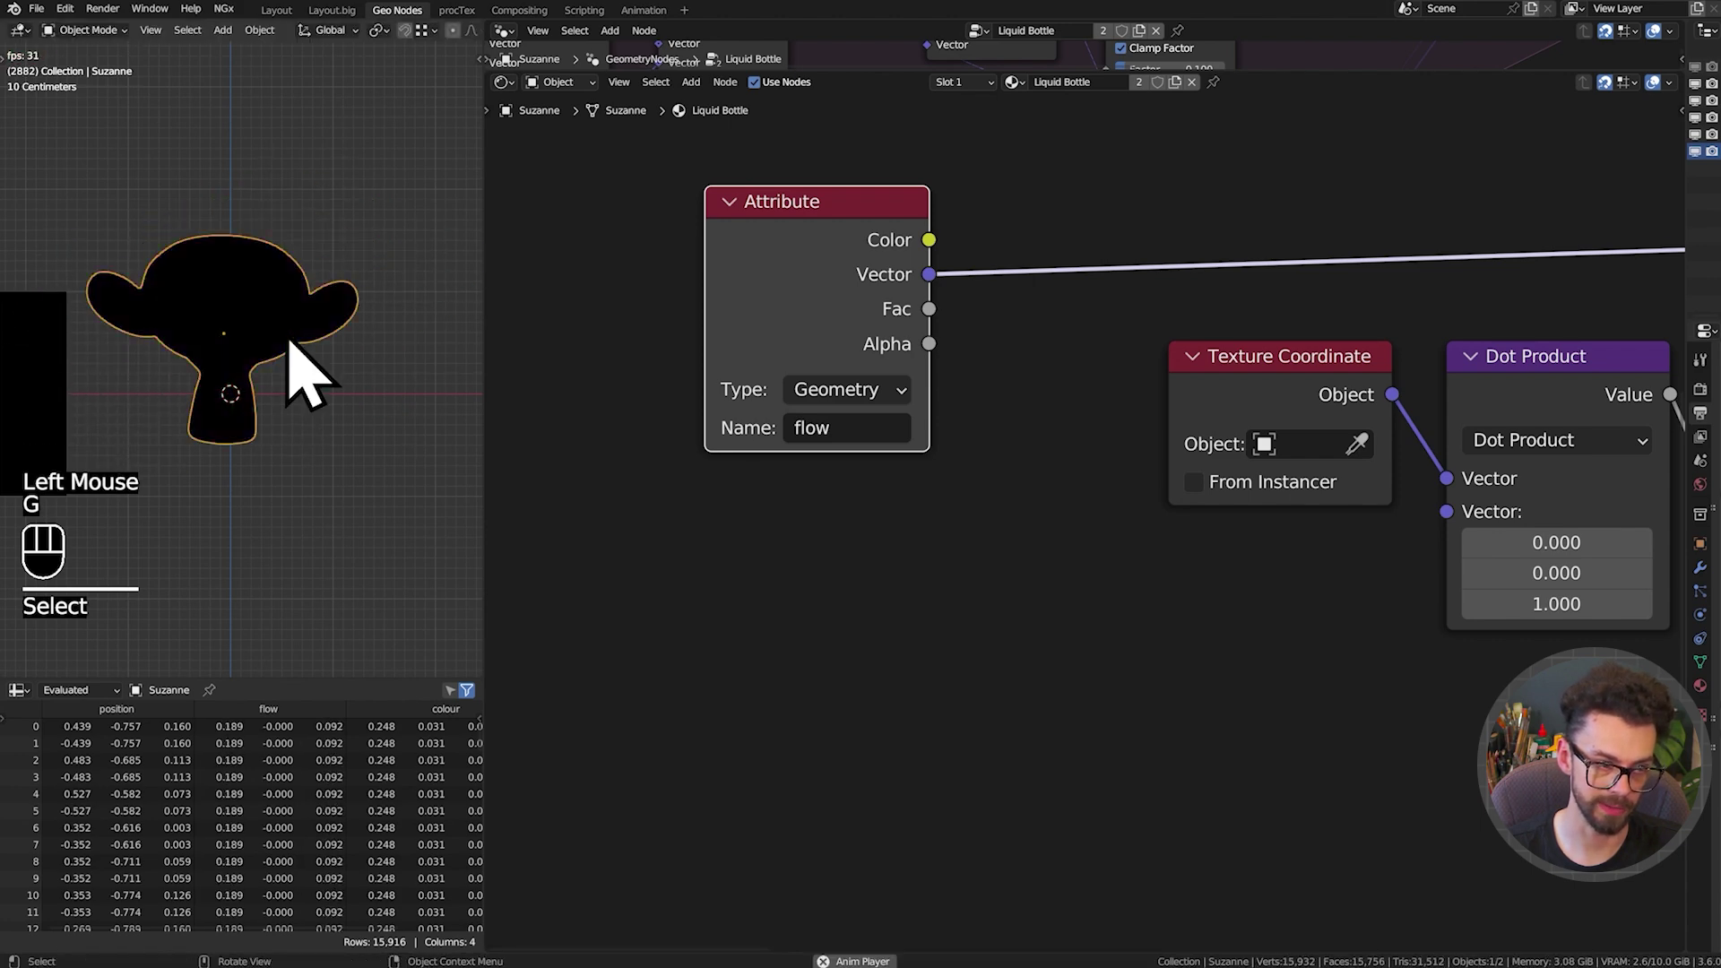
# Plug the flow Vector into the first Dot Product input and Texture Coordinate Object into the second
pyautogui.middleClick(1028, 340)
pyautogui.scroll(-3)
pyautogui.middleClick(1079, 361)
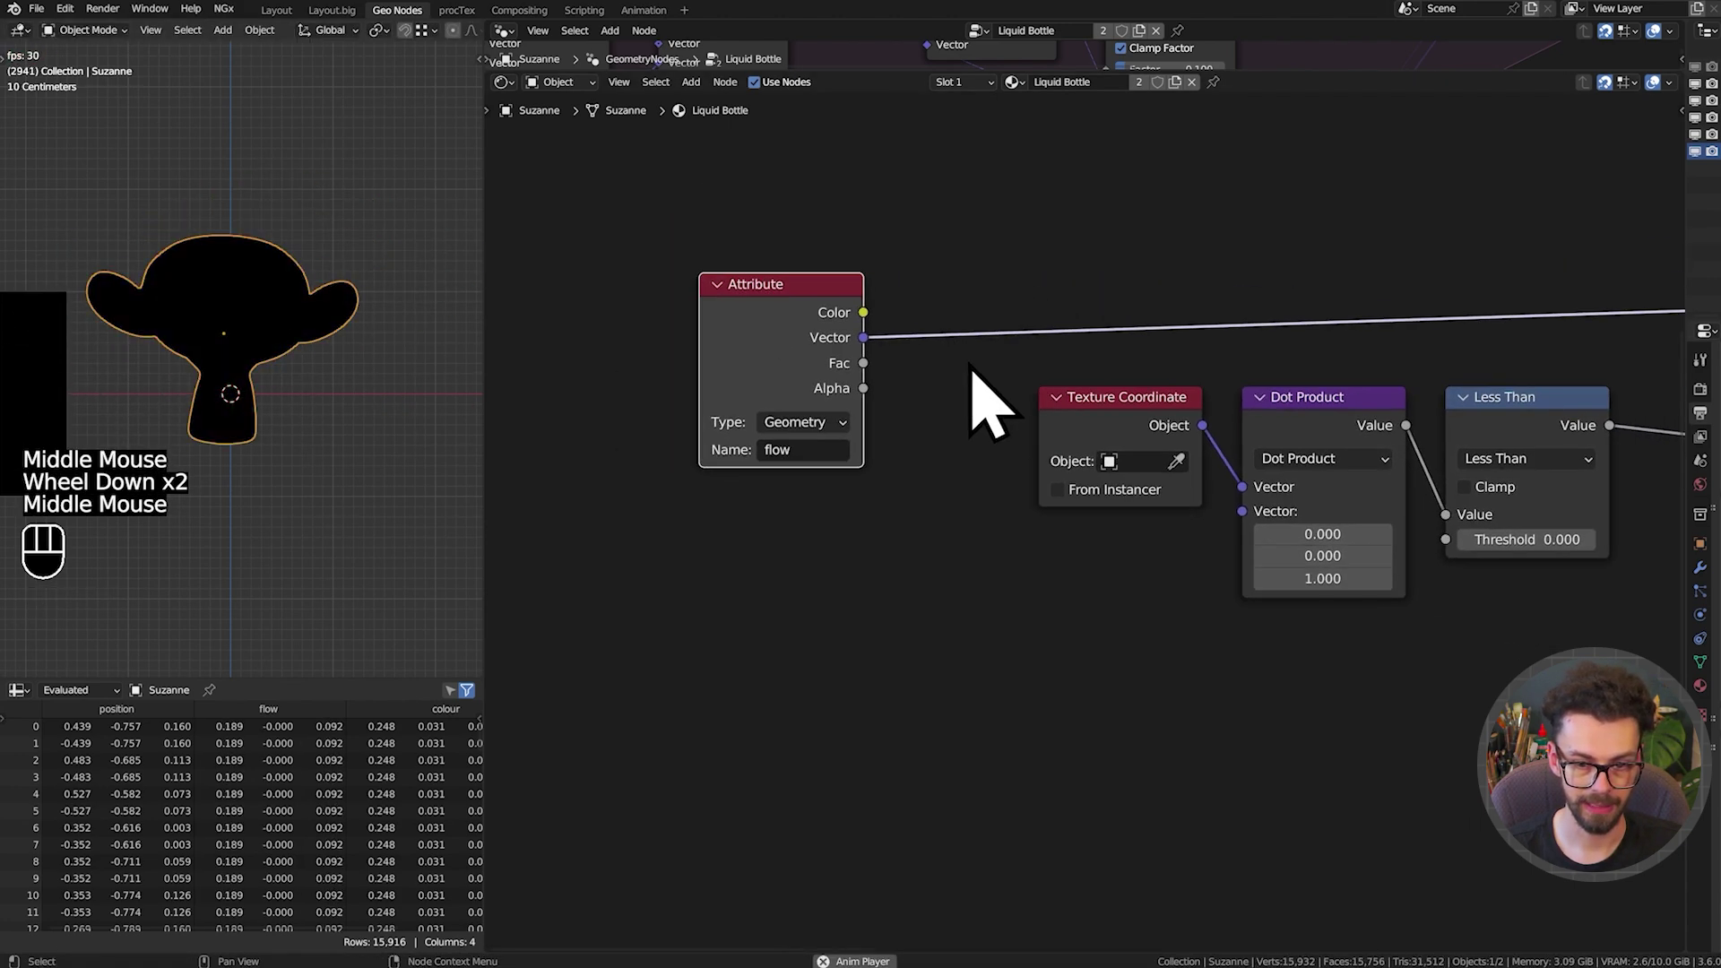
pyautogui.click(1169, 453)
pyautogui.click(1289, 484)
pyautogui.moveTo(1264, 510); pyautogui.dragTo(870, 365)
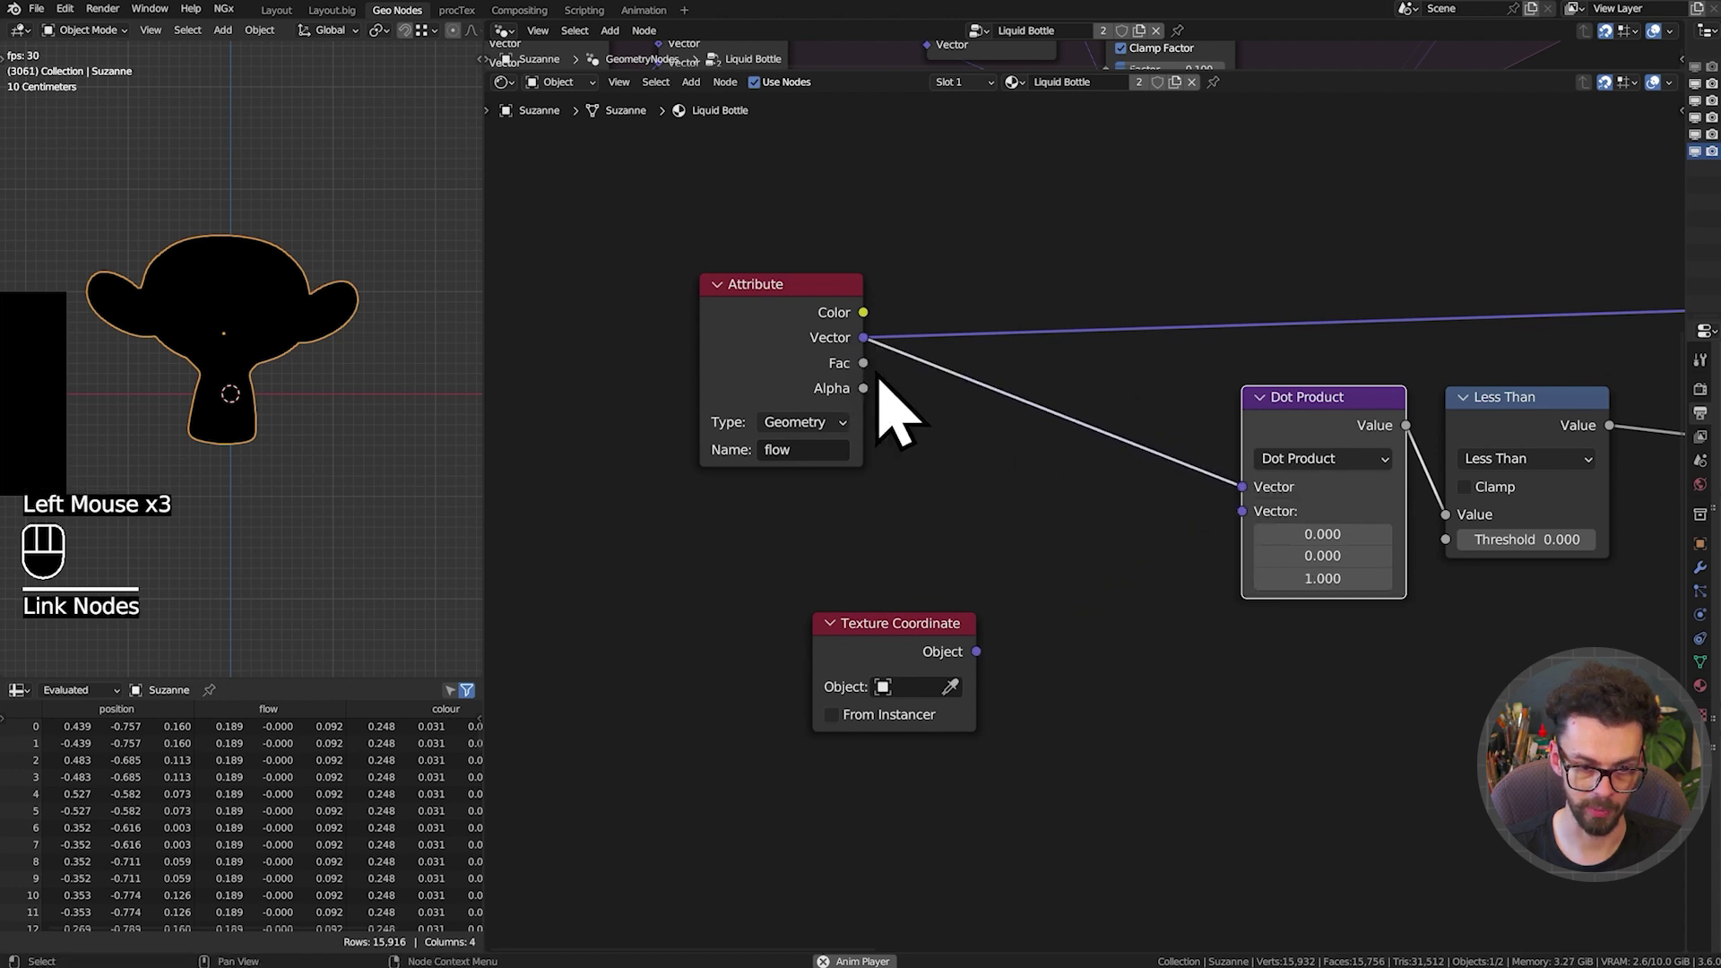
pyautogui.moveTo(1026, 667); pyautogui.dragTo(1074, 637)
pyautogui.moveTo(1265, 535); pyautogui.dragTo(1008, 665)
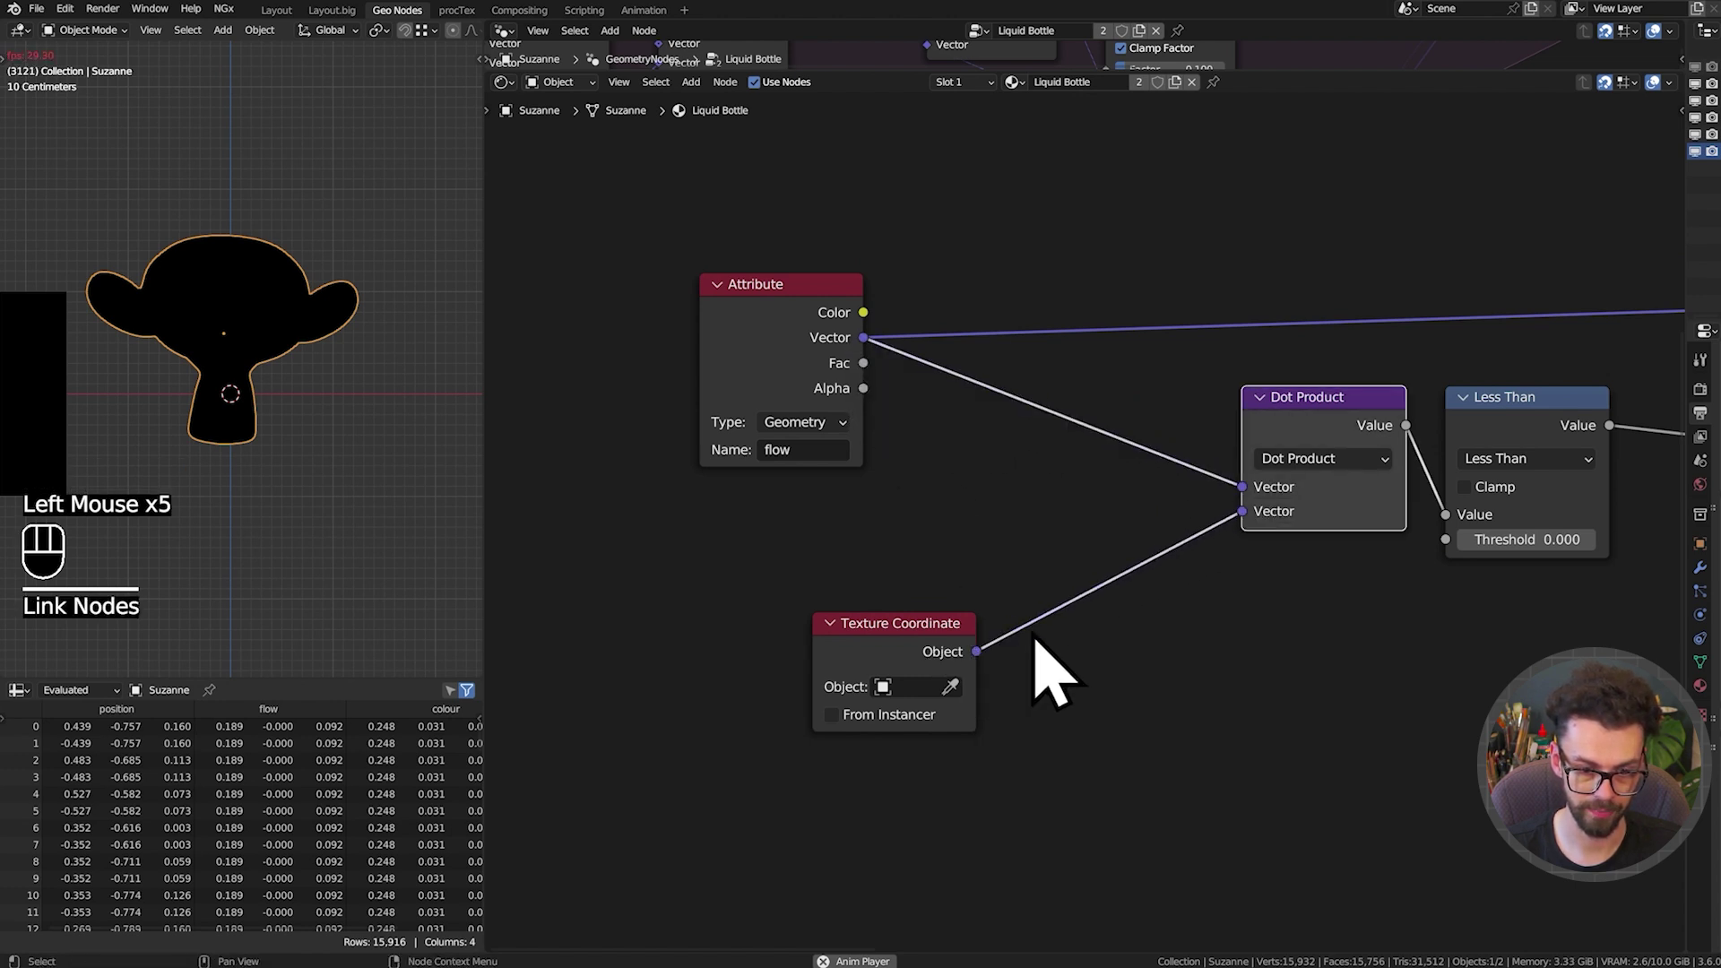
# Move the monkey in the viewport to preview the liquid split
pyautogui.middleClick(1418, 525)
pyautogui.click(1318, 460)
pyautogui.click(207, 377)
pyautogui.press('g')
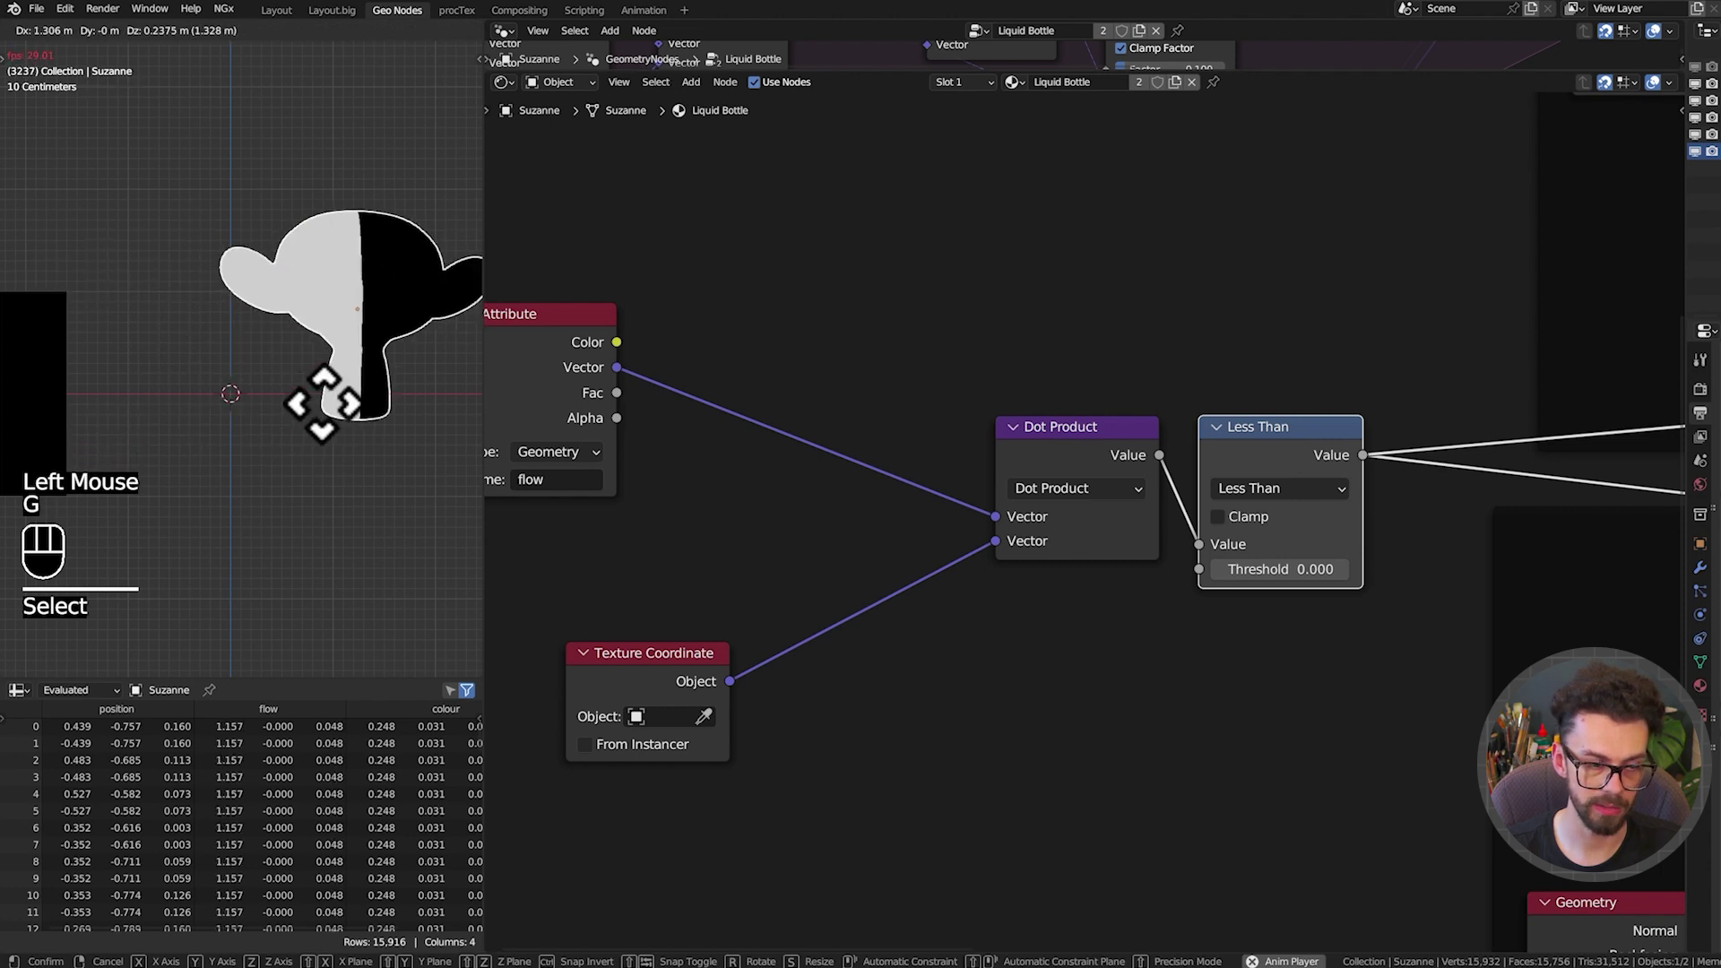
pyautogui.press('shift+space')
pyautogui.press('g')
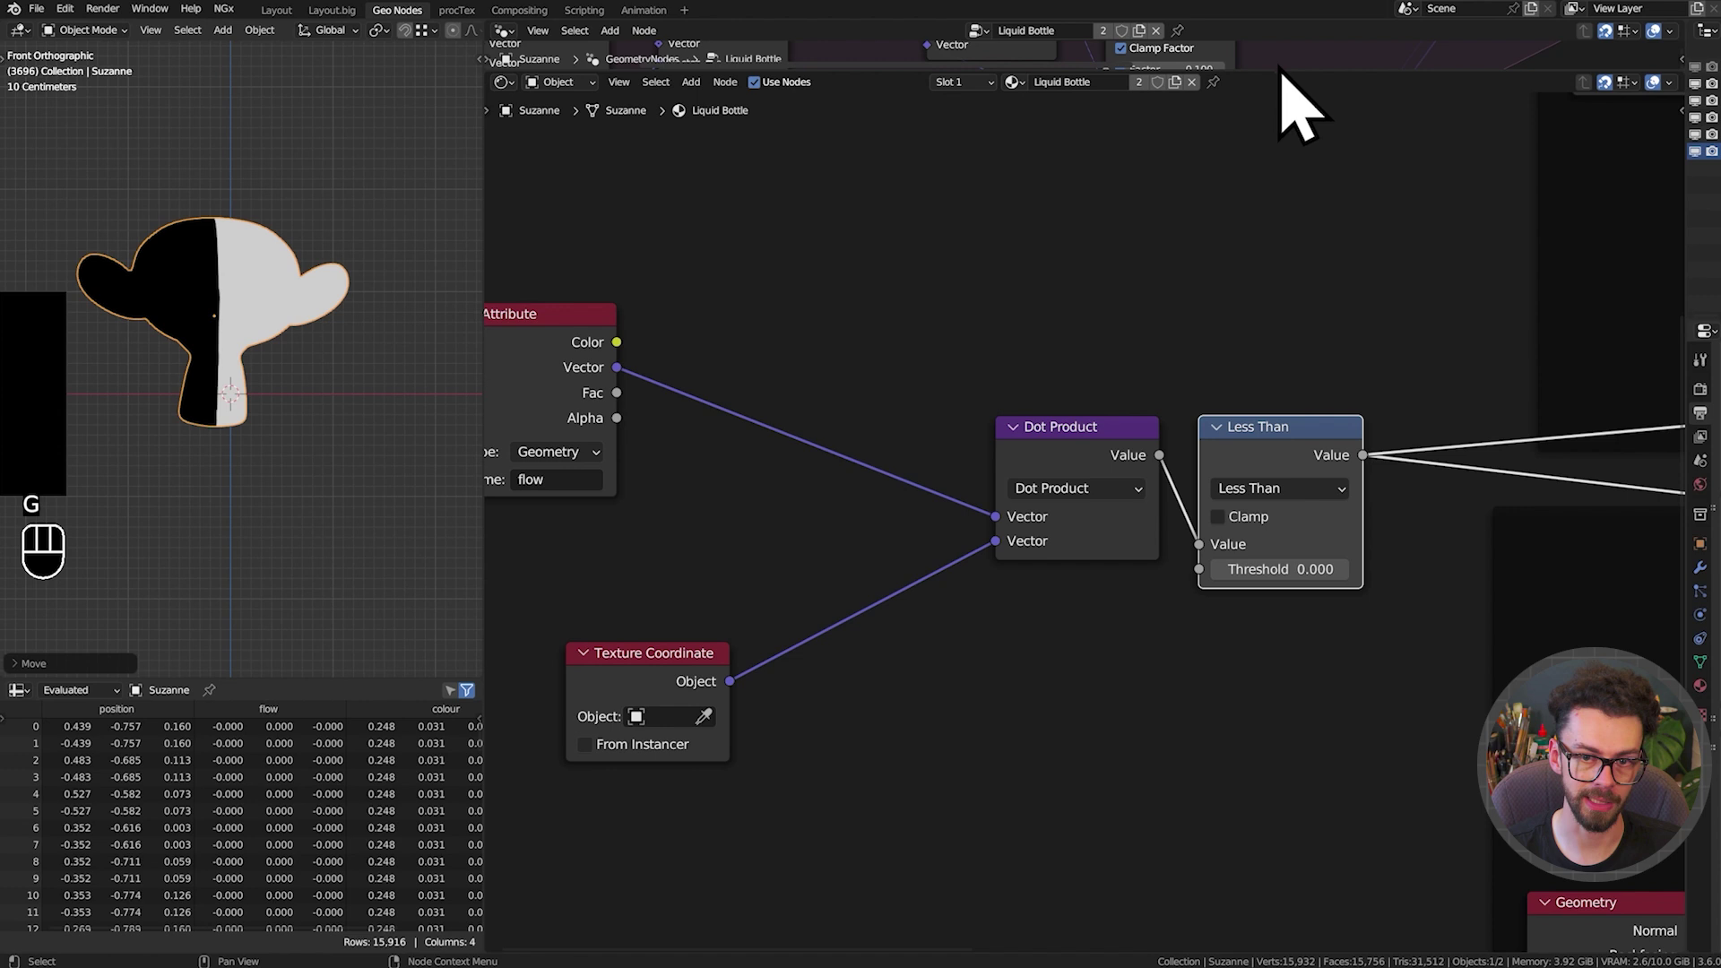
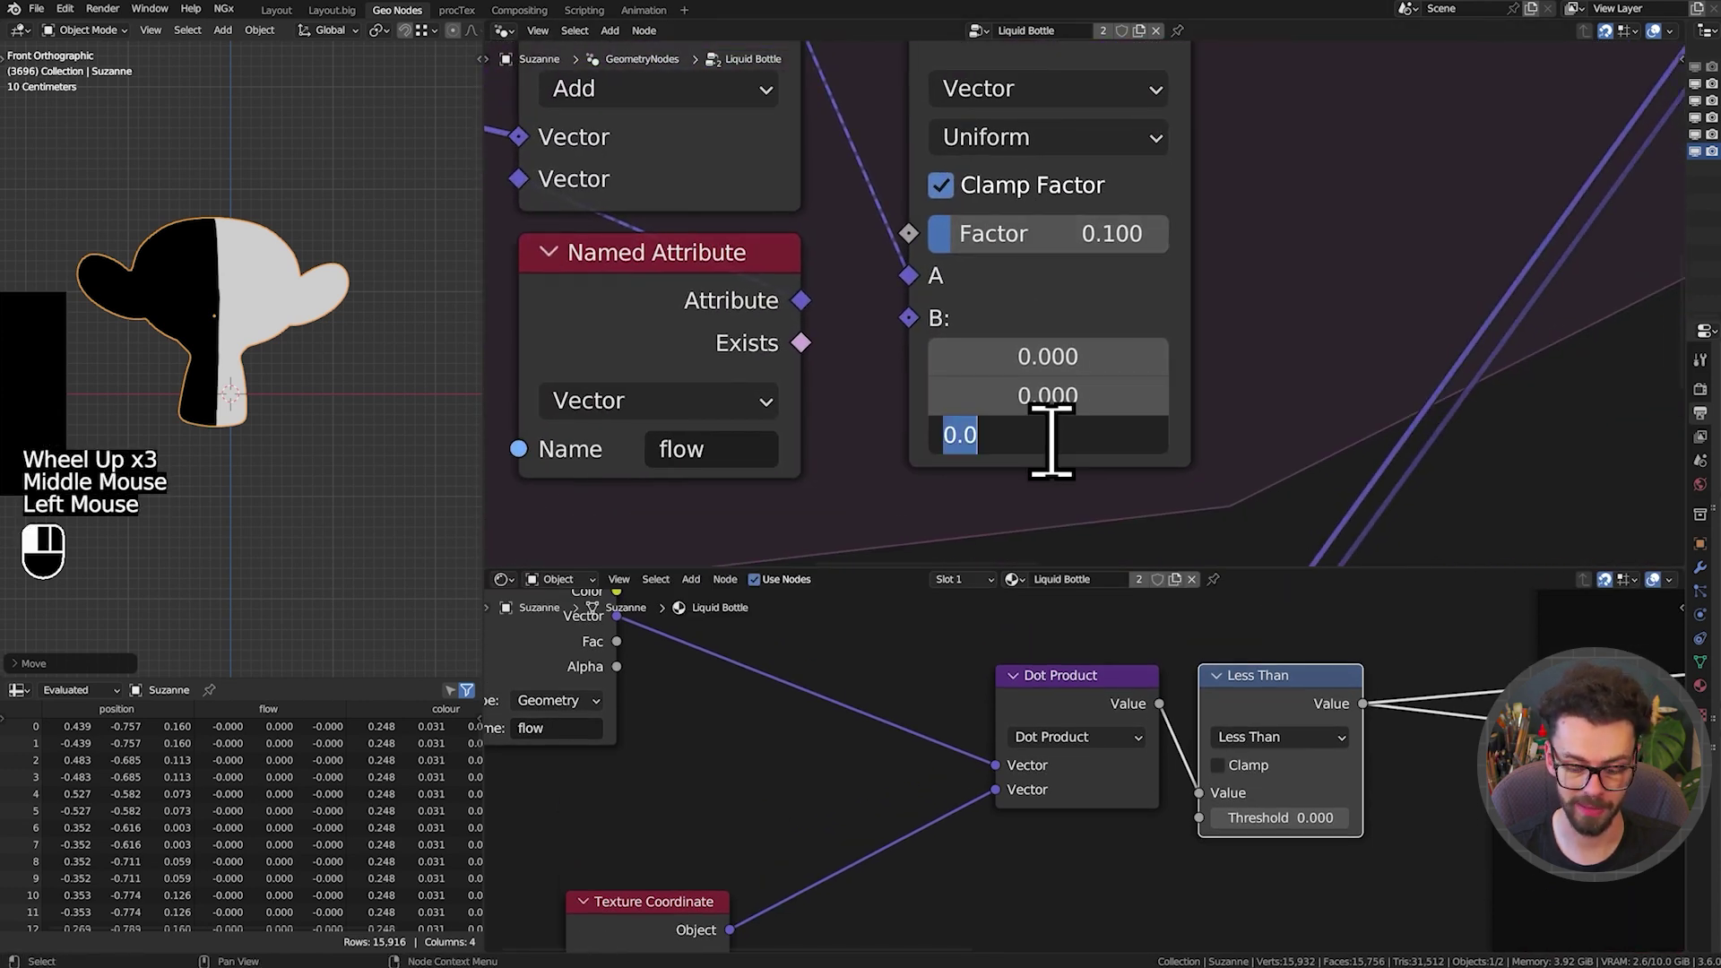
# Set the geometry Mix node's B vector to (0, 0, 1) and move Suzanne to test the liquid
pyautogui.press('shift+space')
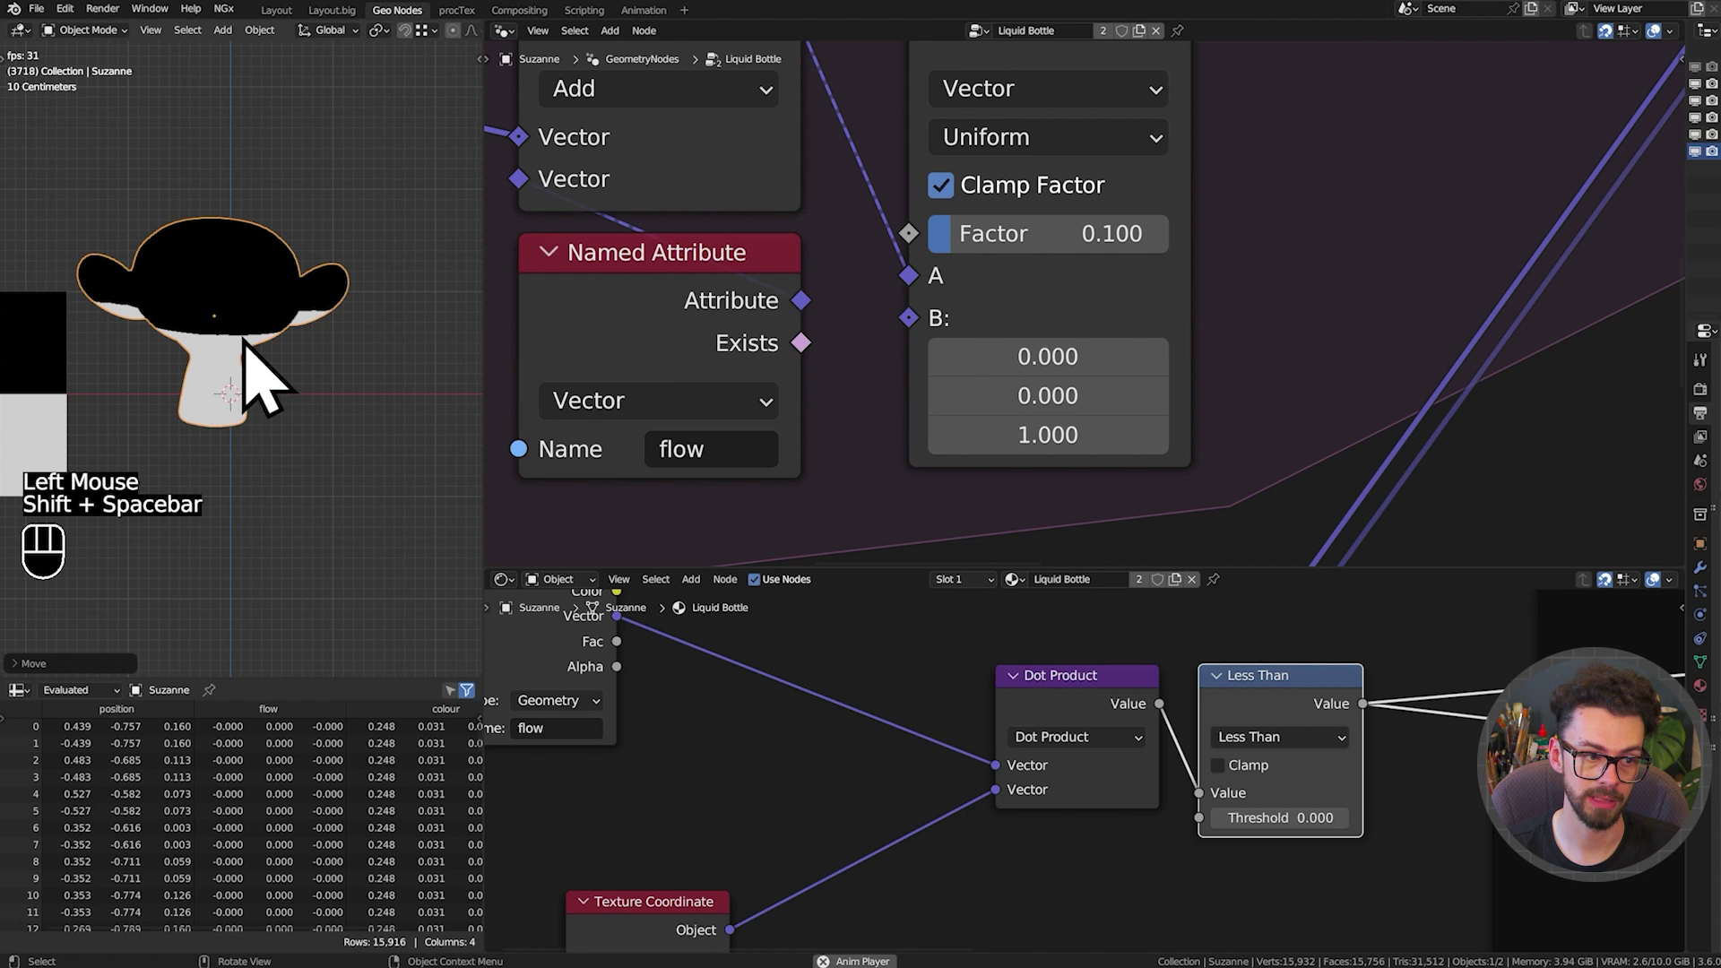
pyautogui.click(261, 394)
pyautogui.press('g')
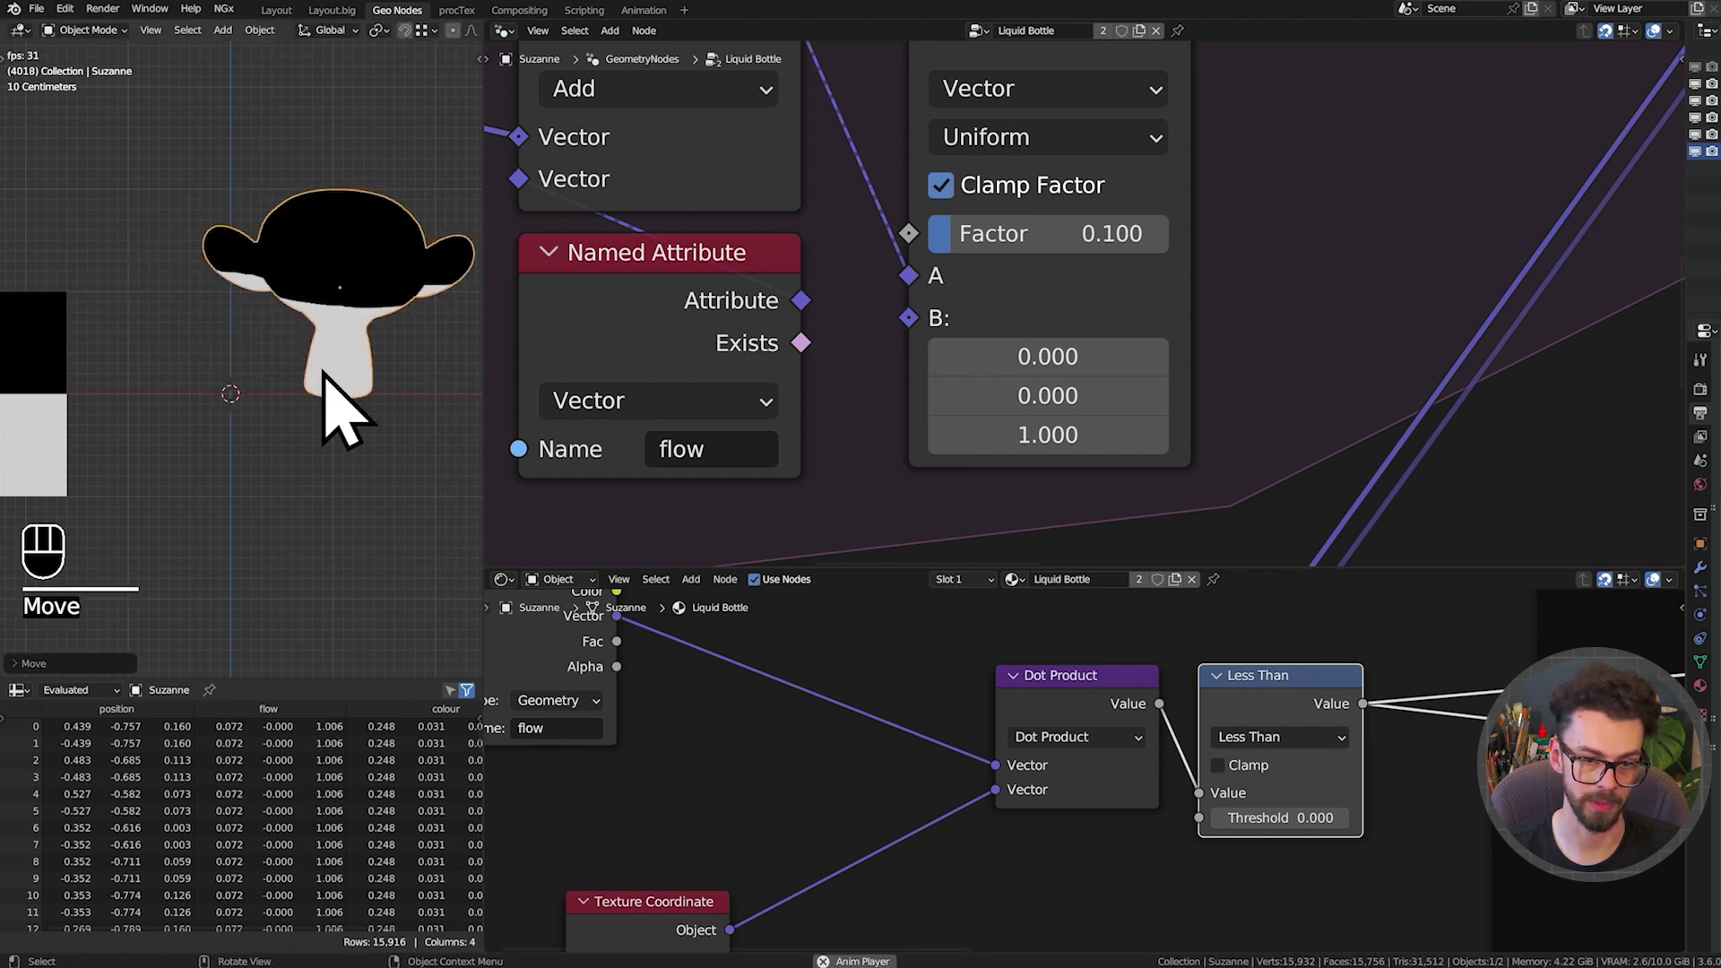
pyautogui.press('g')
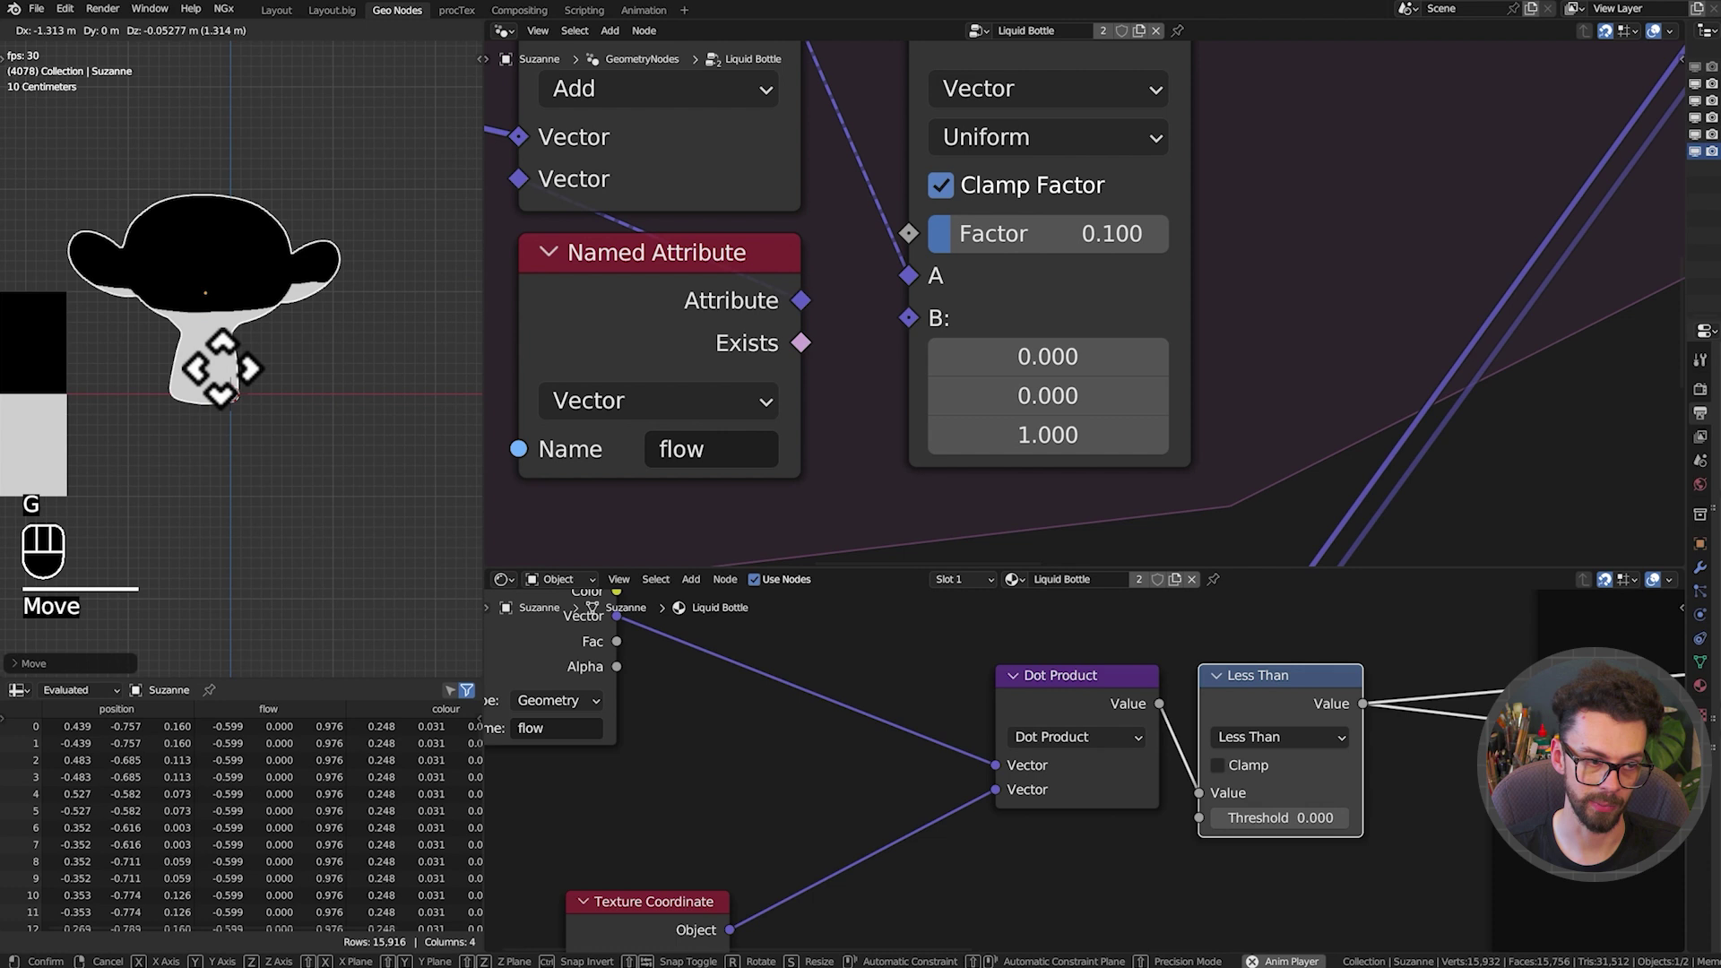
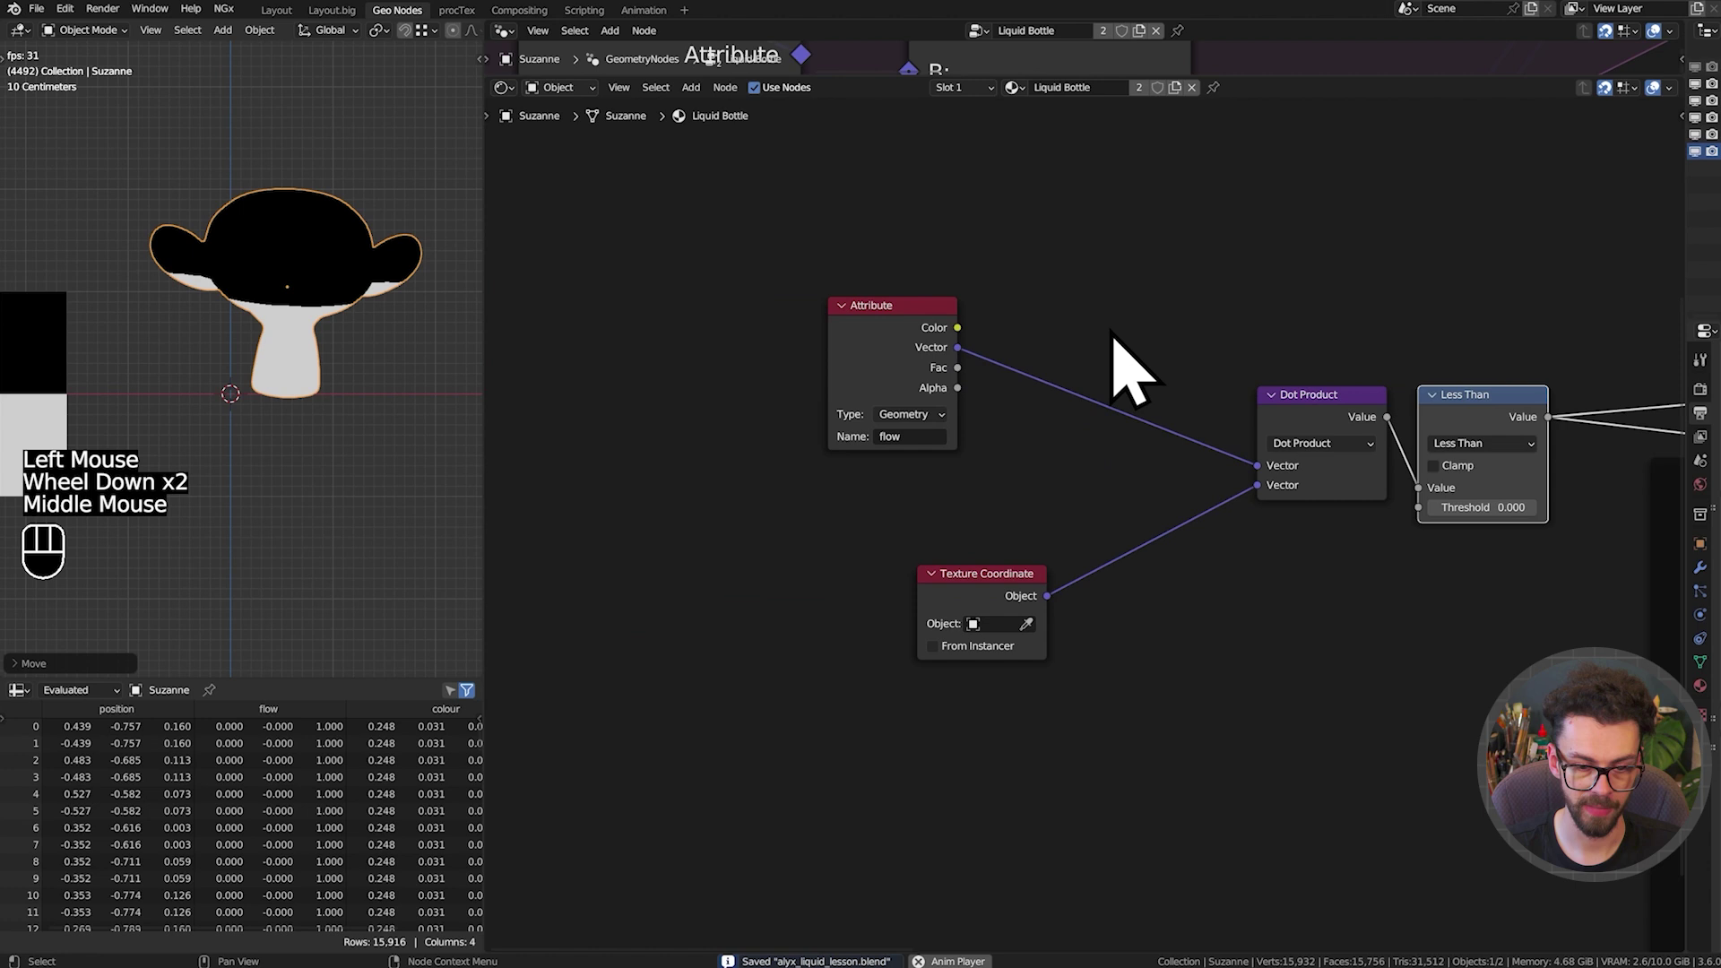
# Rotate Suzanne, then preview the Texture Coordinate Object output on the model
pyautogui.click(316, 292)
pyautogui.press('r')
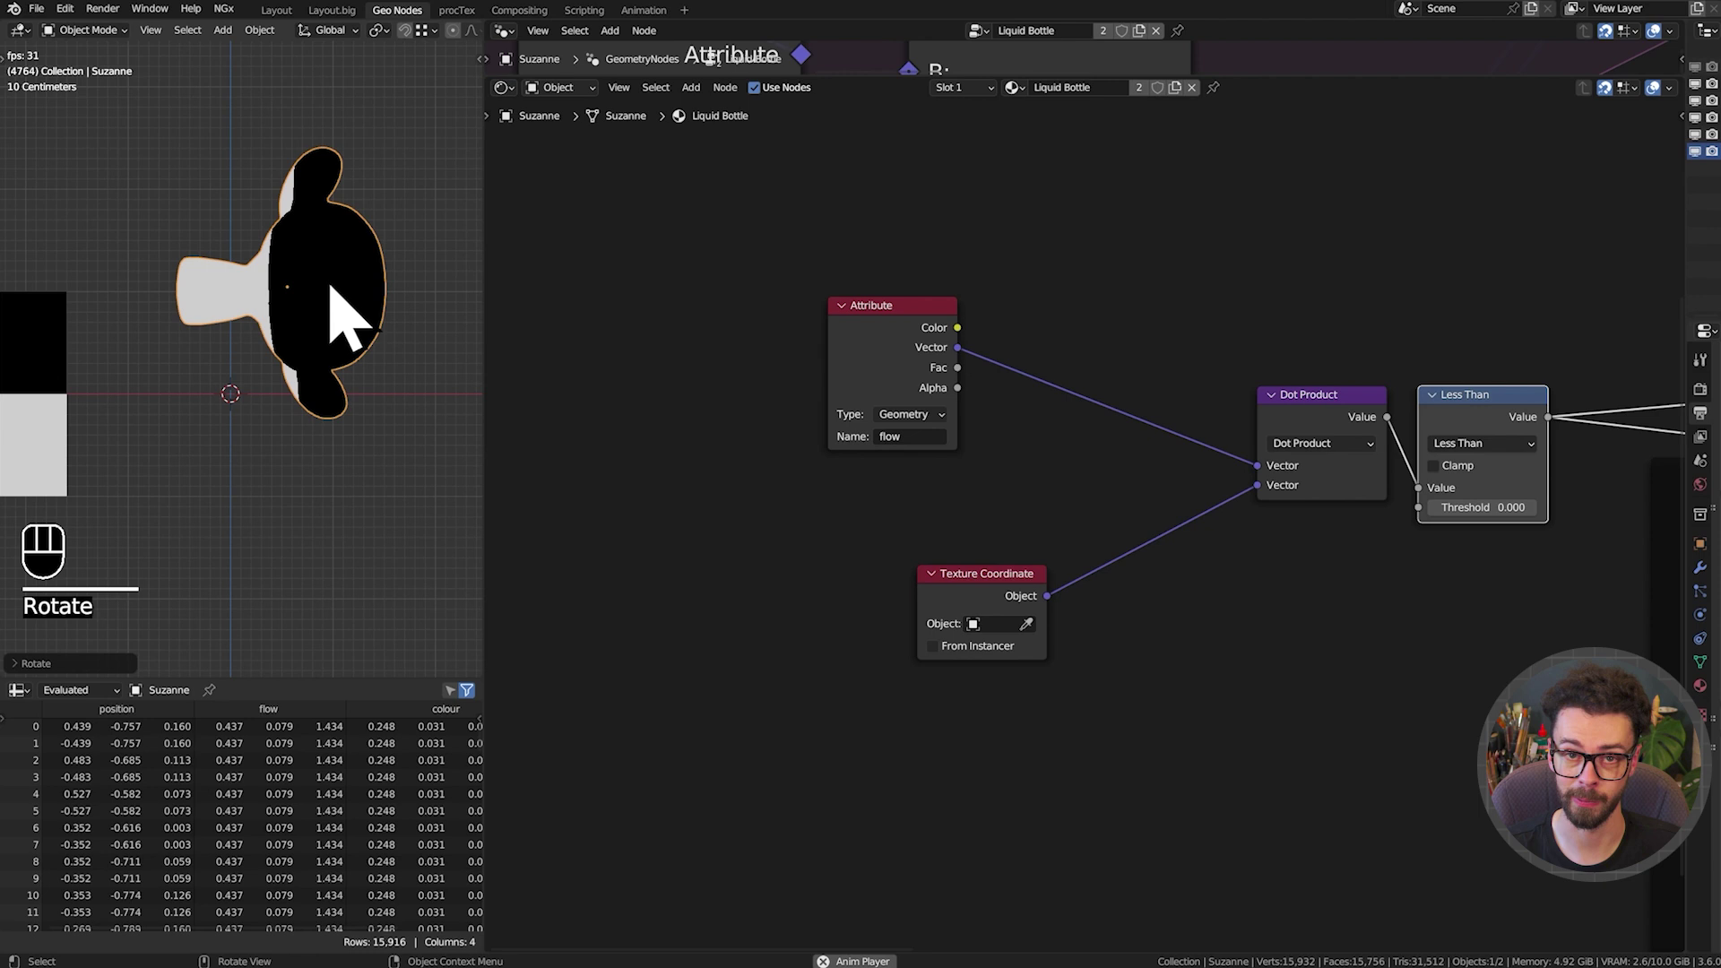
pyautogui.moveTo(940, 497); pyautogui.dragTo(873, 410)
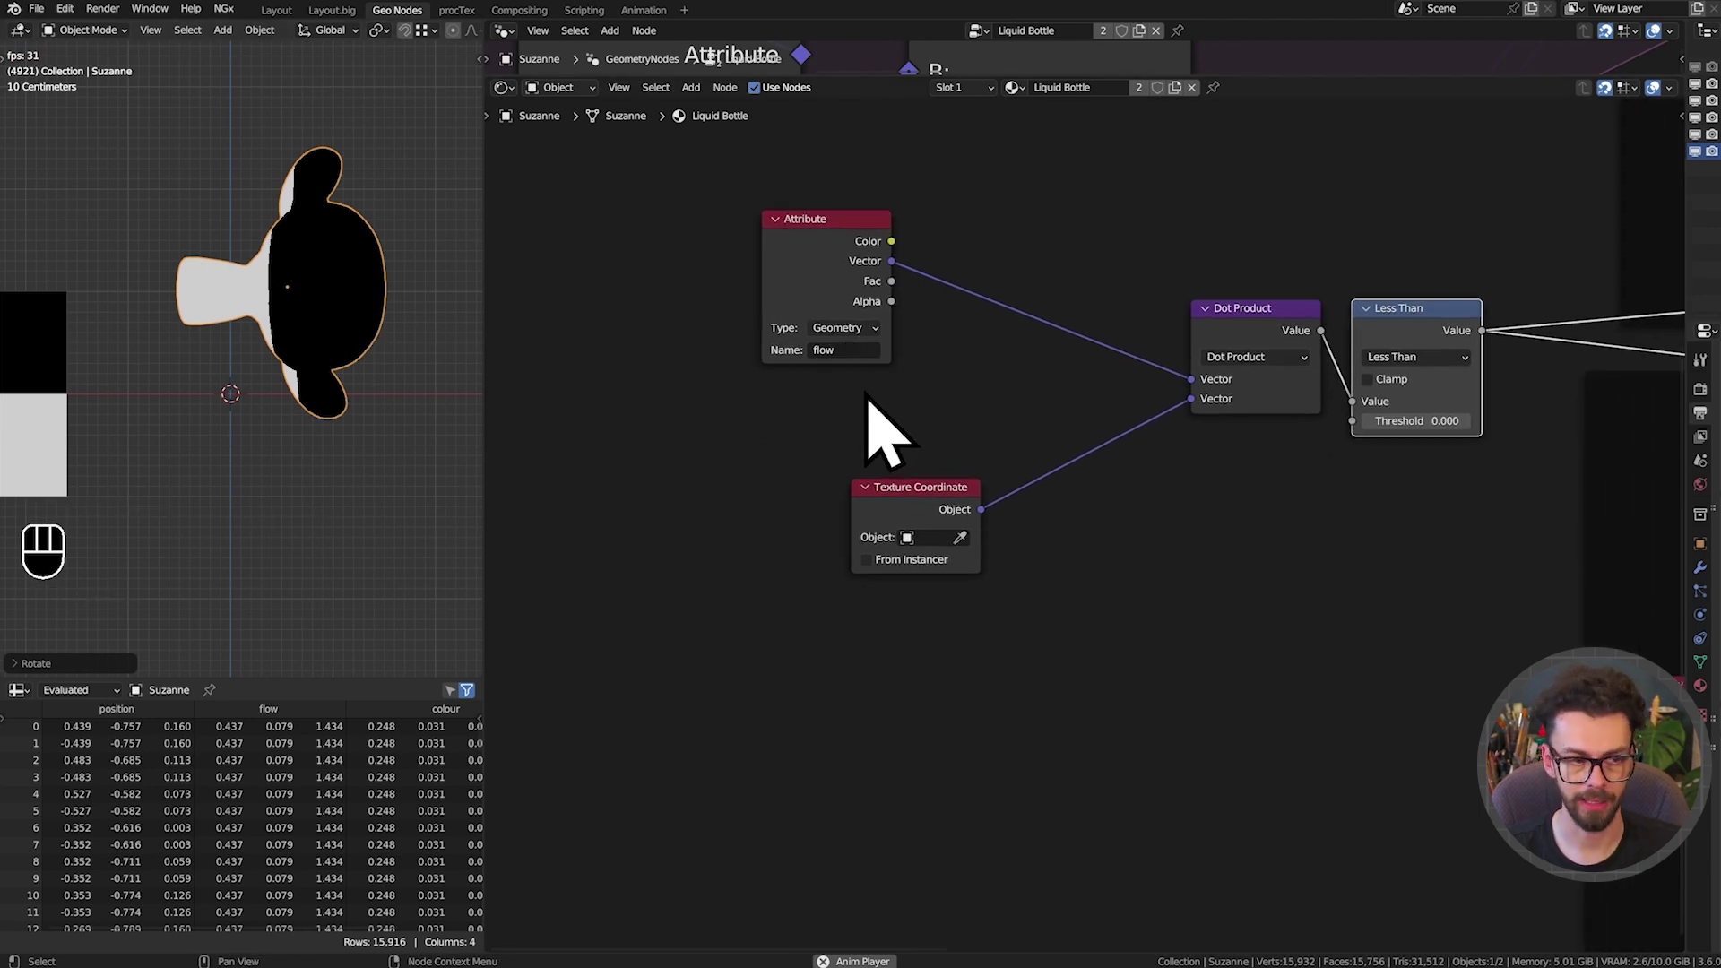
pyautogui.scroll(3)
pyautogui.moveTo(1006, 451); pyautogui.dragTo(1082, 430)
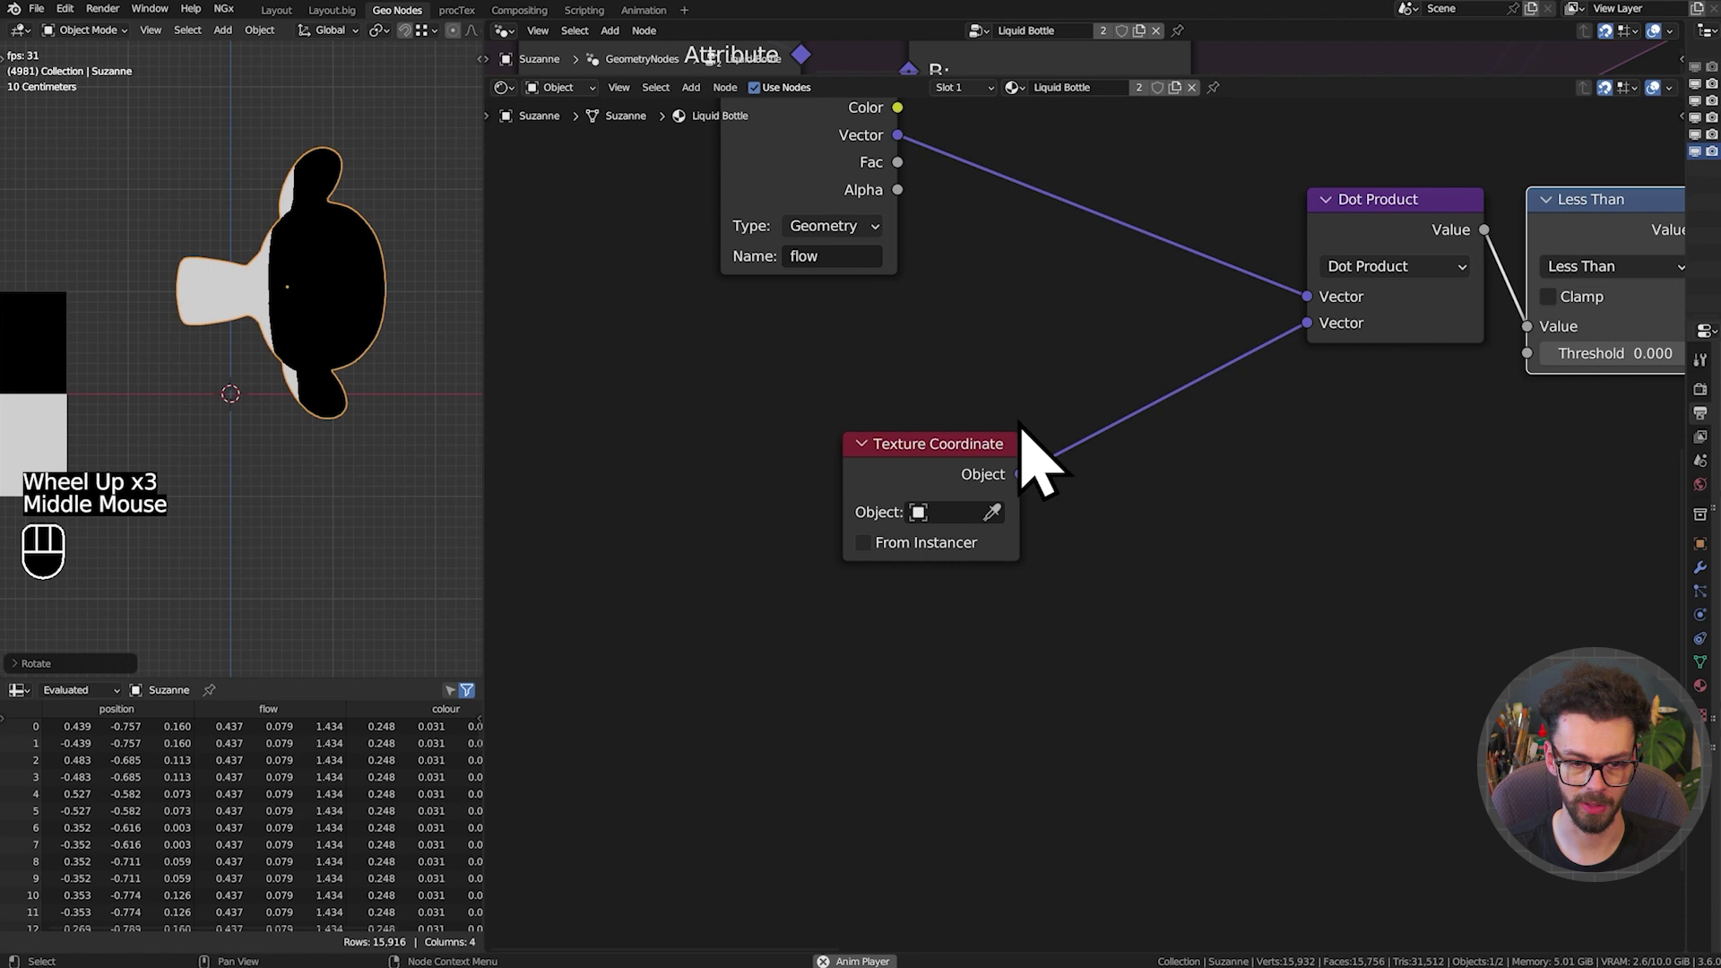
pyautogui.click(956, 488)
pyautogui.middleClick(967, 478)
pyautogui.press('g')
# Reveal all Texture Coordinate outputs and preview the Generated coordinates on the model
pyautogui.click(784, 442)
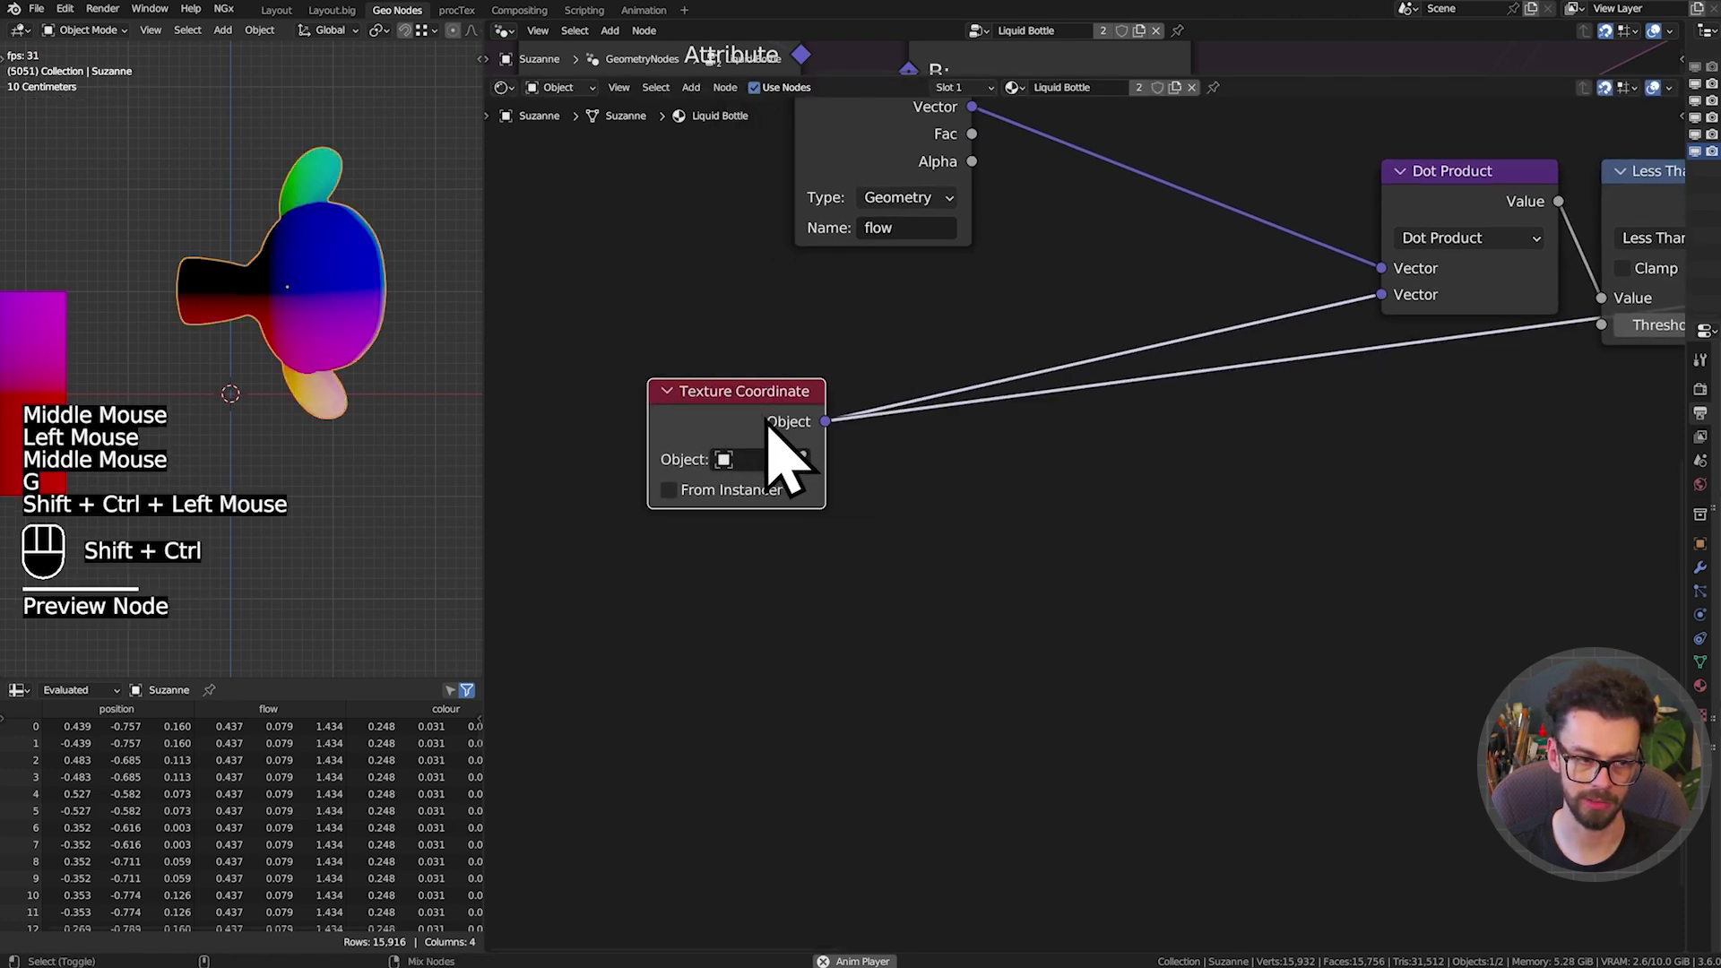
pyautogui.press('ctrl+h')
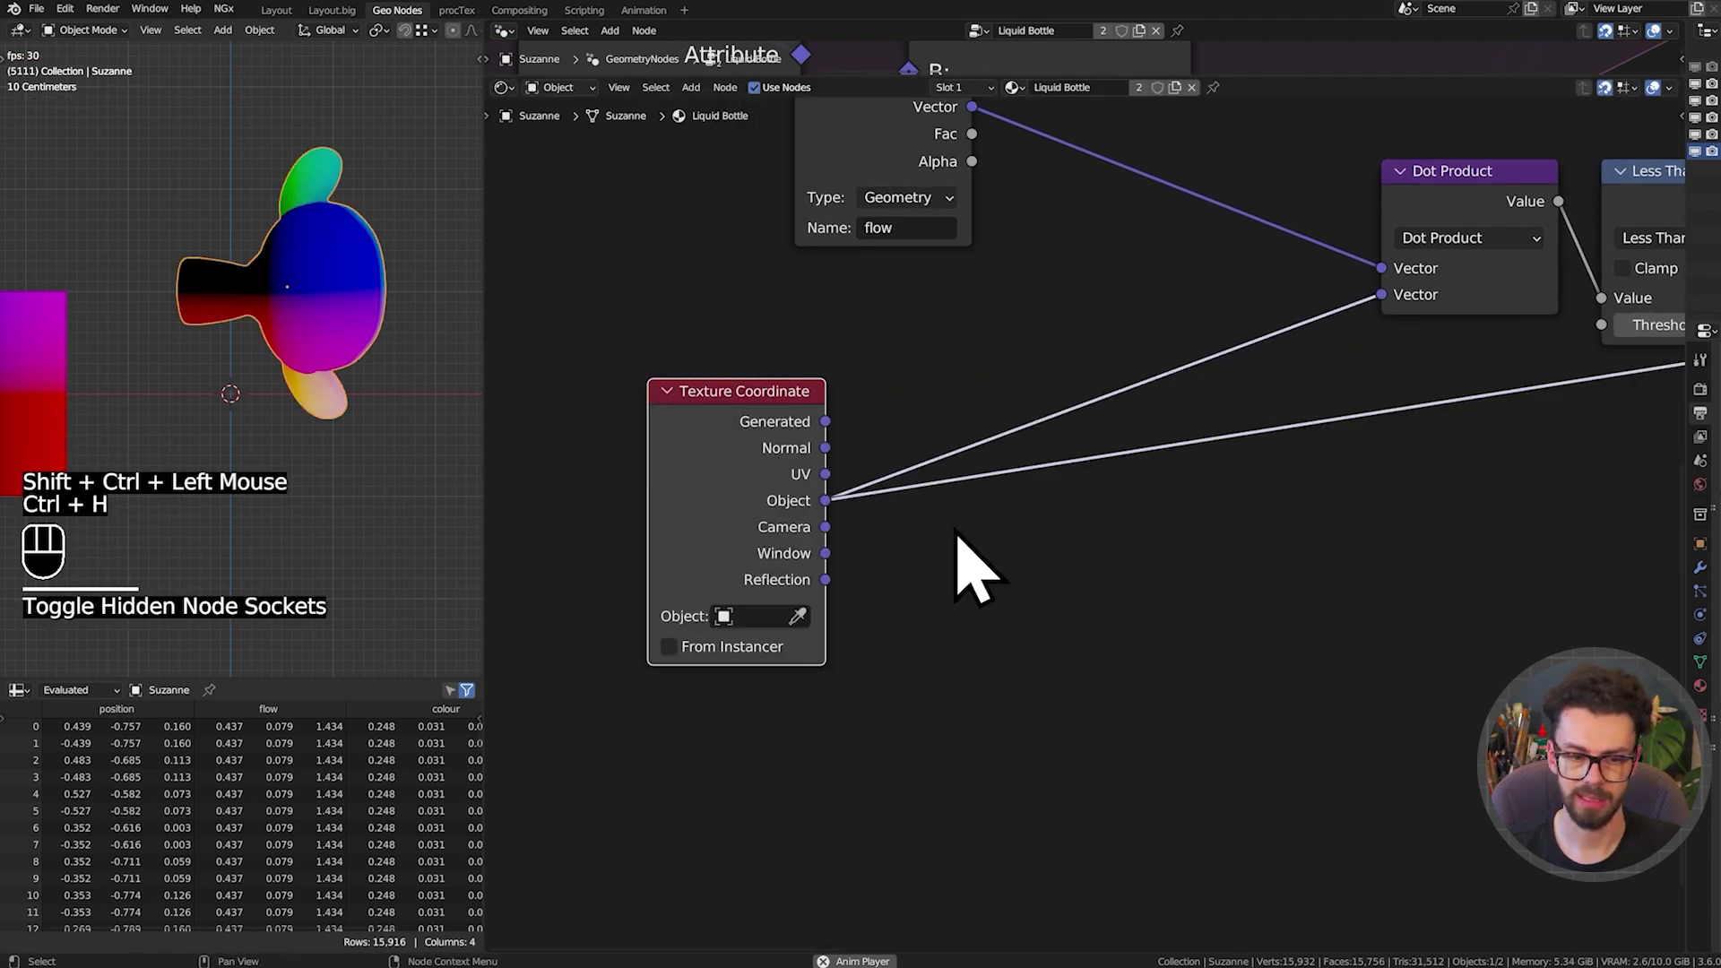
pyautogui.click(821, 449)
pyautogui.doubleClick(845, 448)
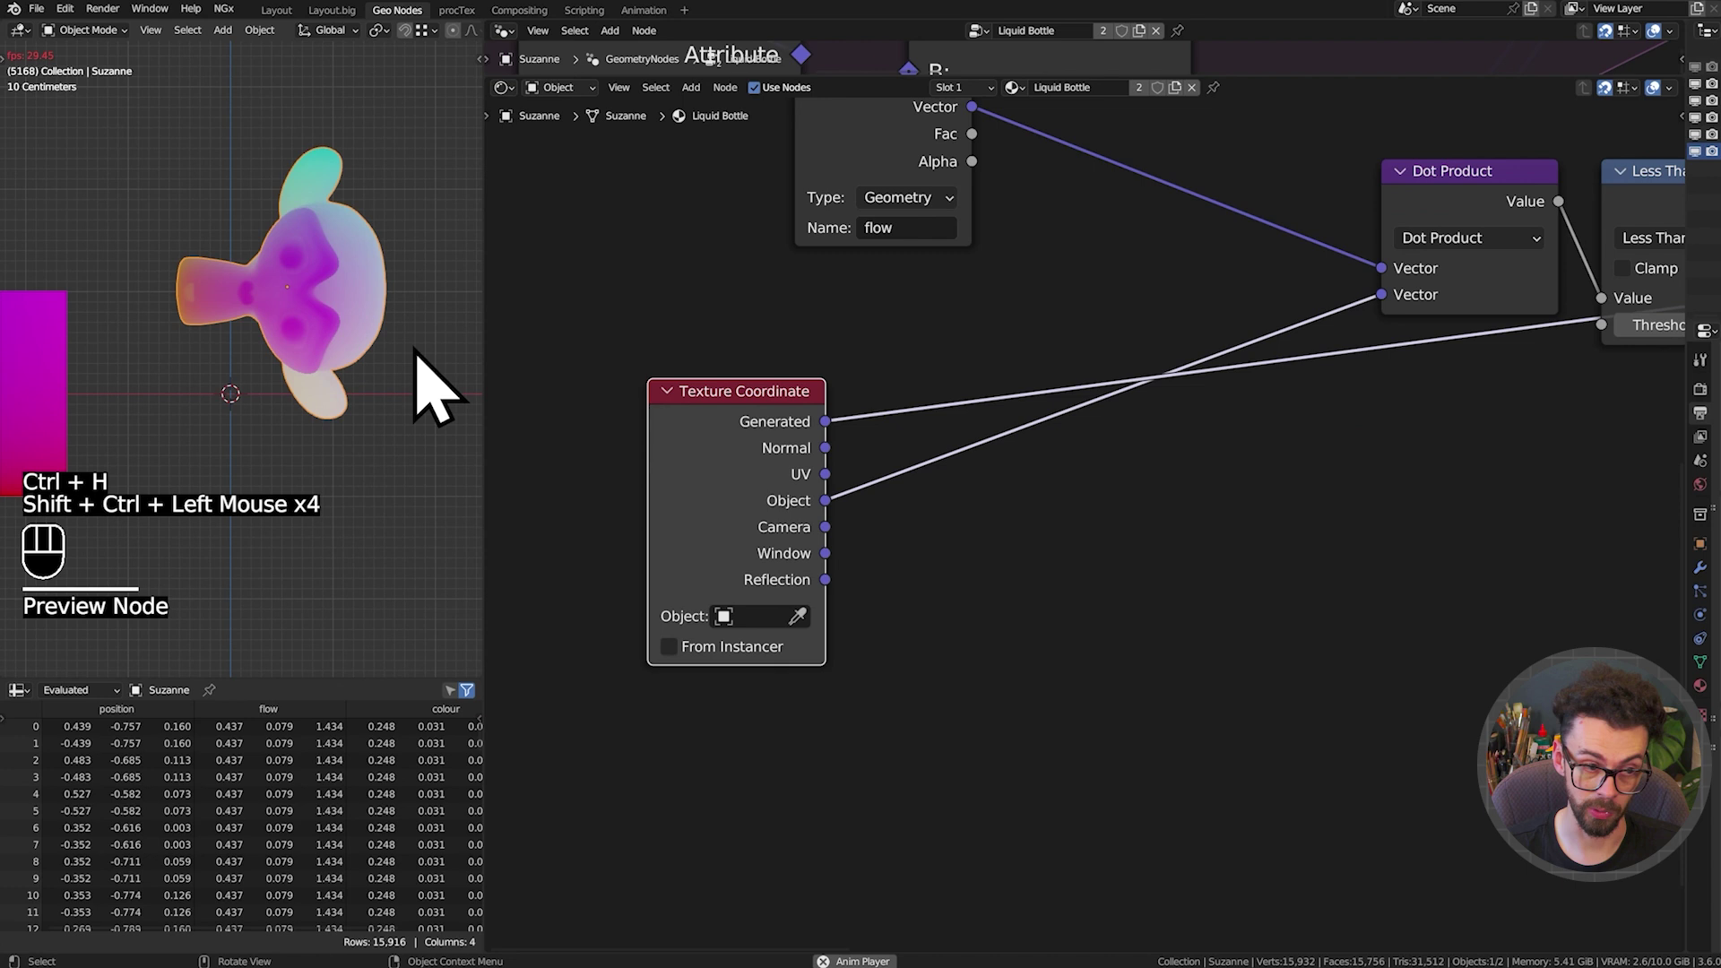
pyautogui.press('r')
# Add a Geometry input node, preview its Position on the model, then delete it
pyautogui.press('shift+a')
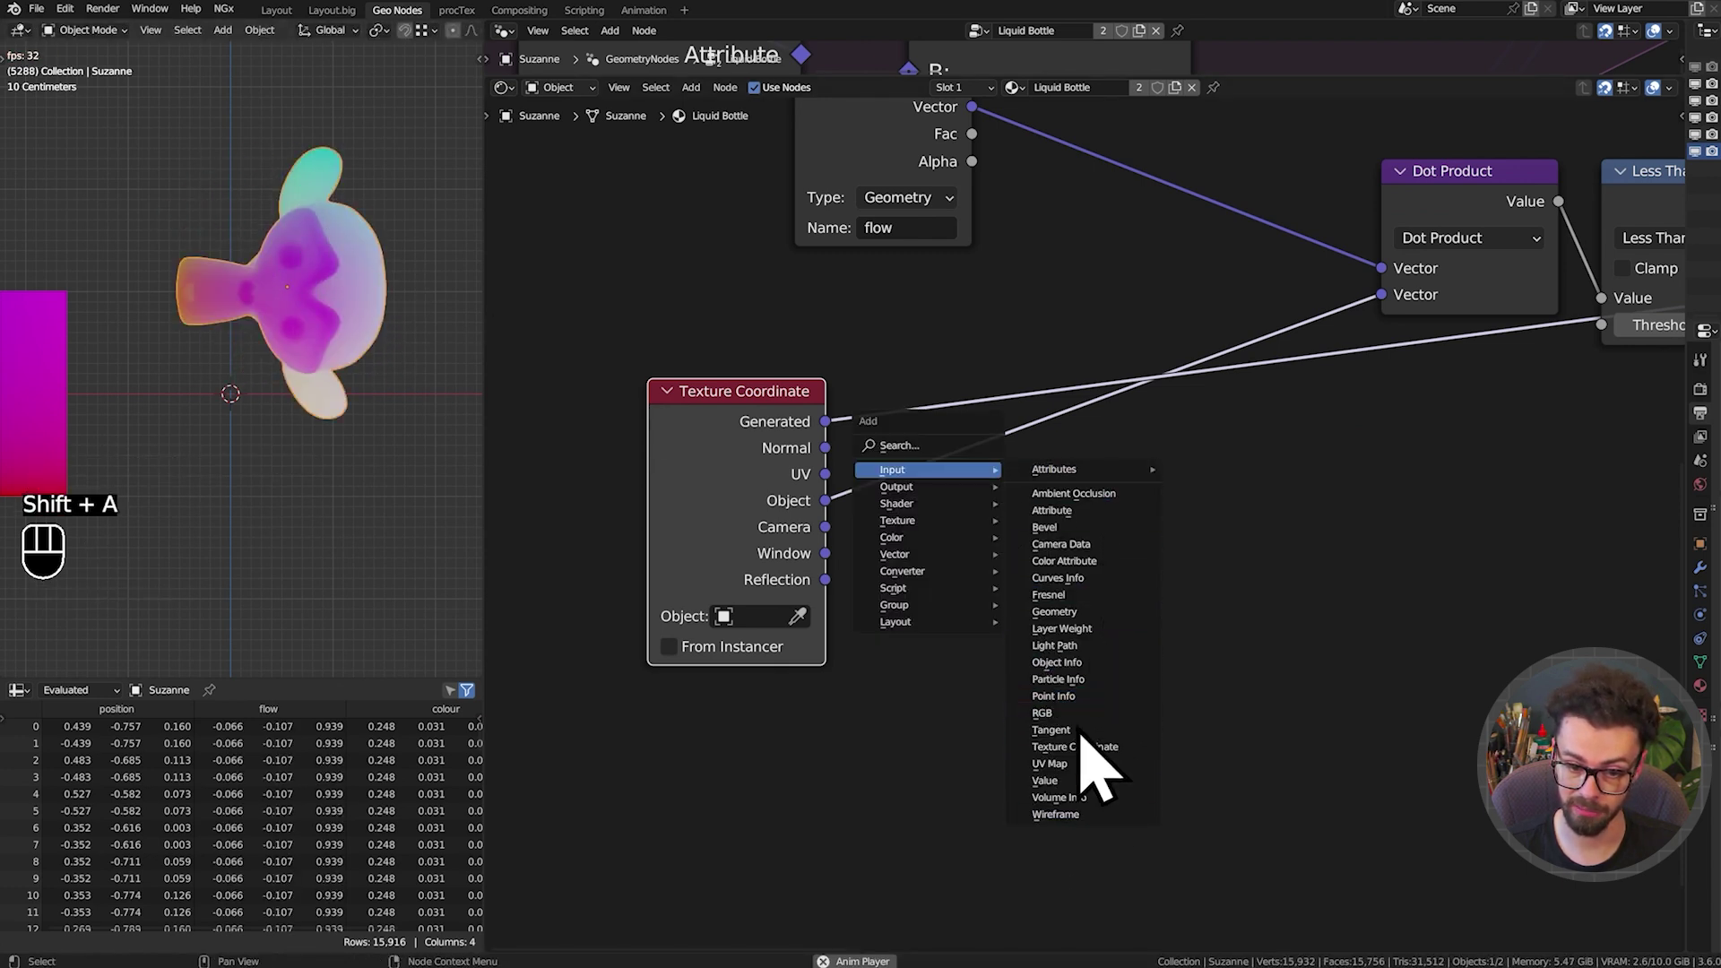
pyautogui.click(1091, 605)
pyautogui.click(1083, 610)
pyautogui.click(342, 357)
pyautogui.press('g')
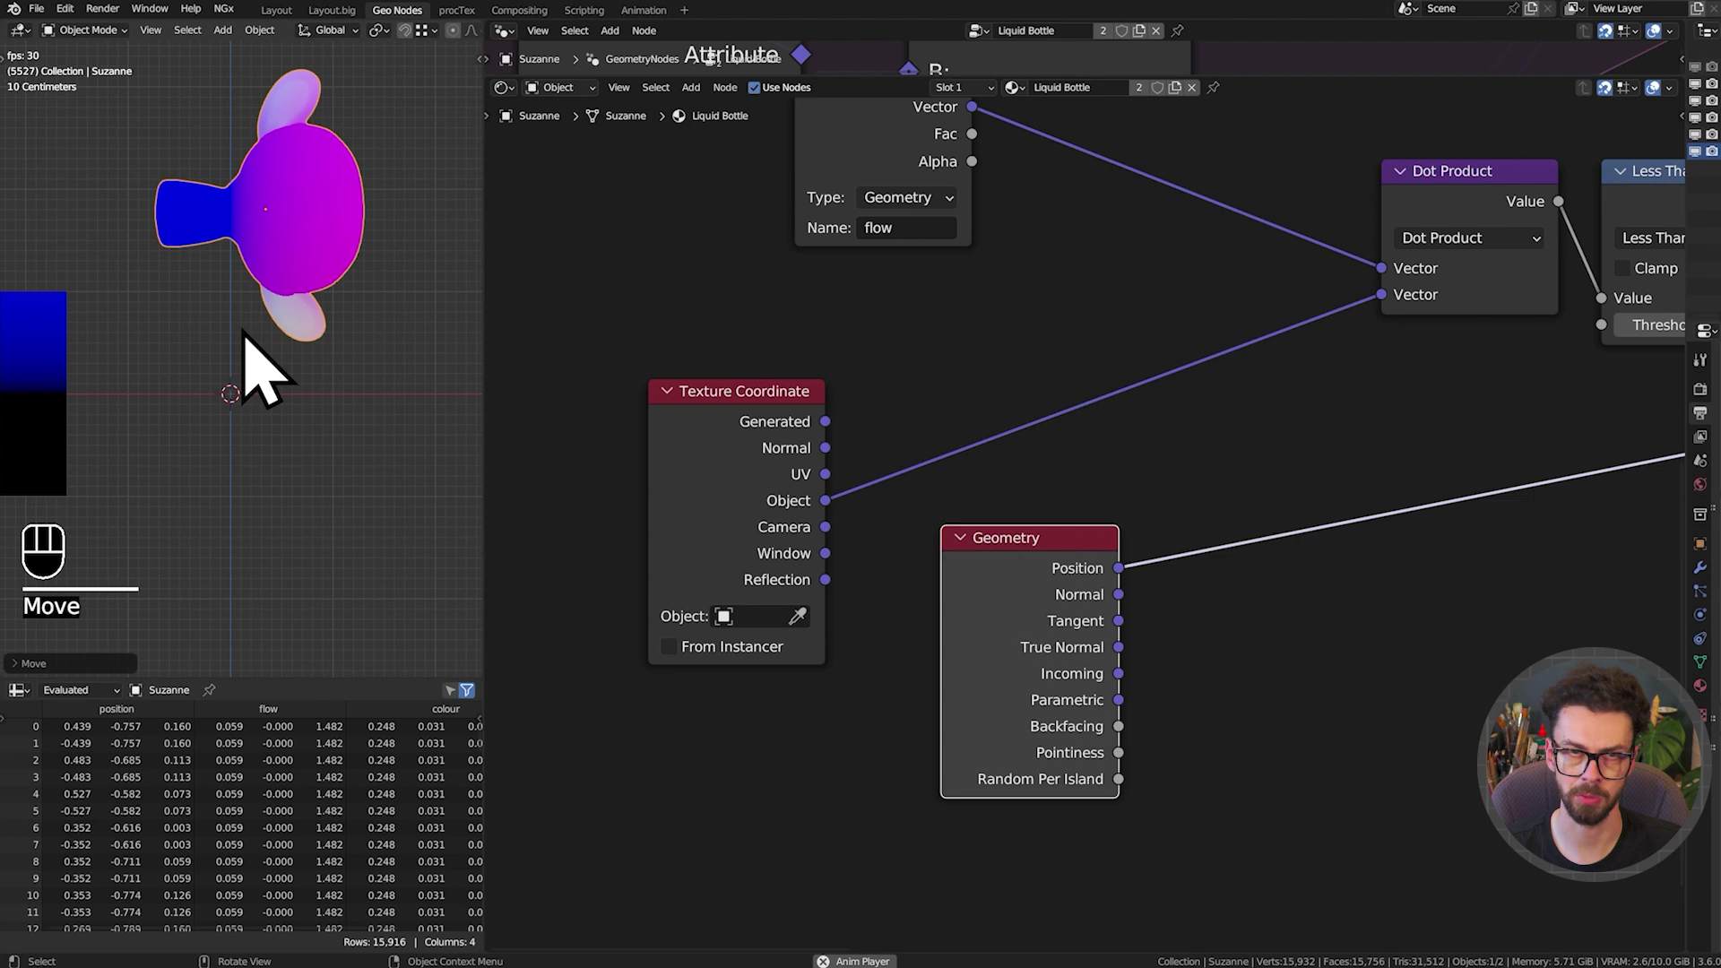
pyautogui.click(1050, 600)
pyautogui.press('Delete')
pyautogui.press('x')
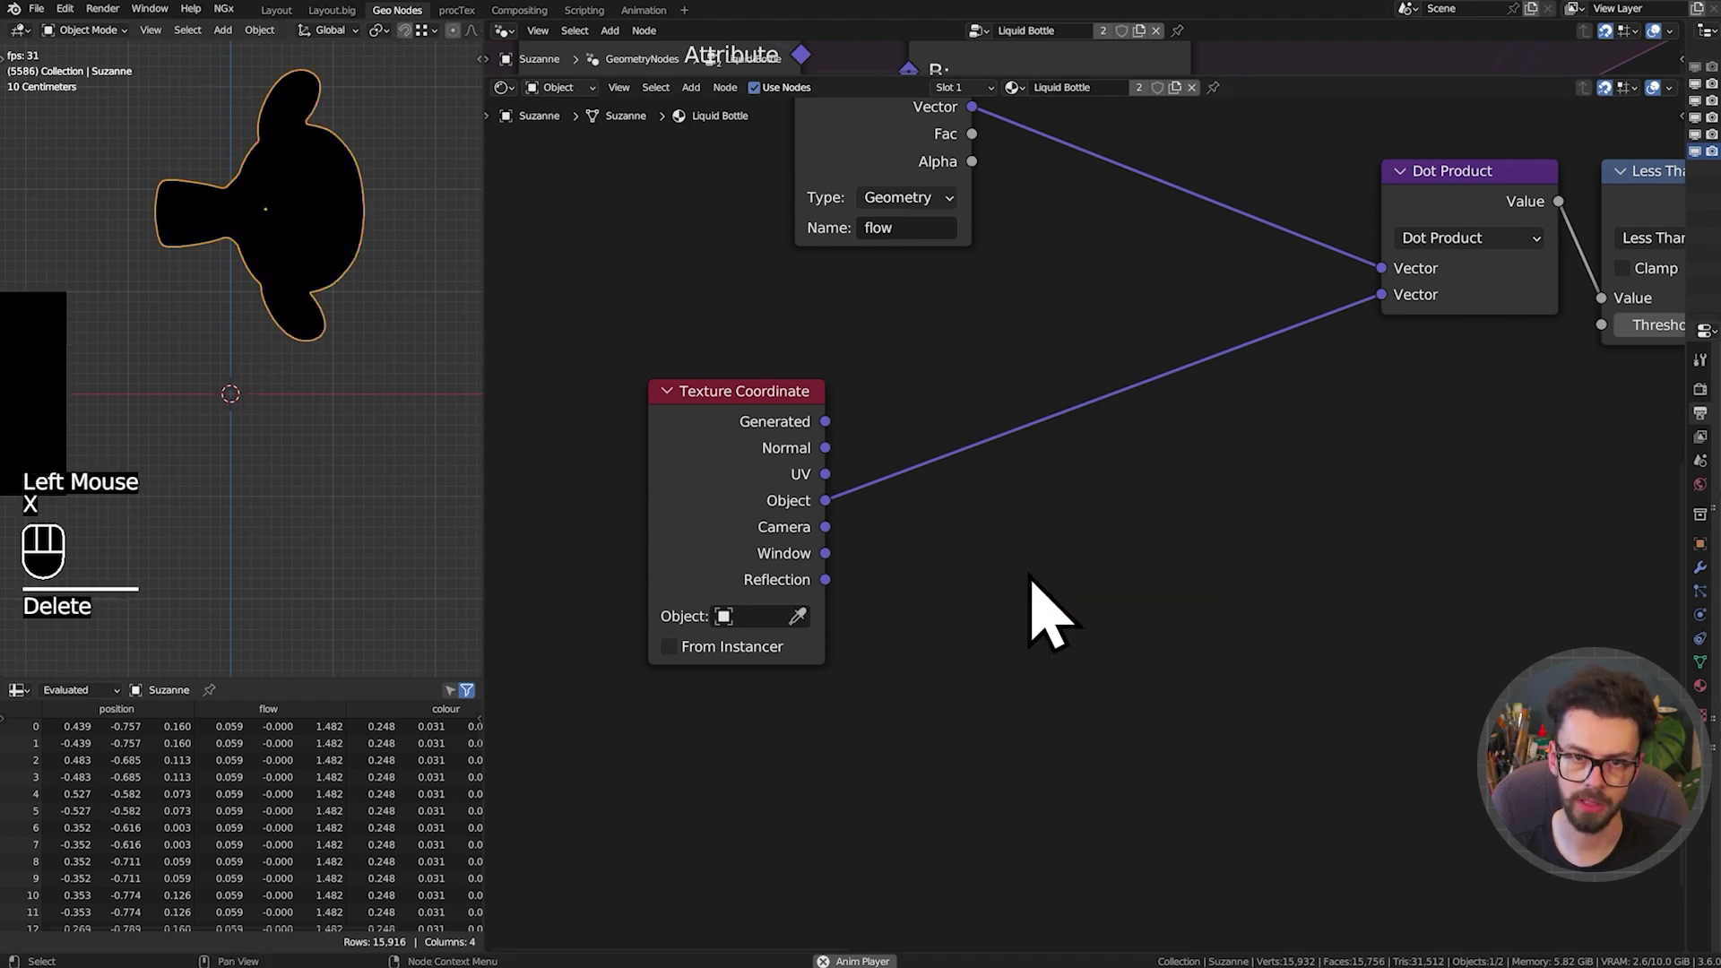
# Preview the Object coordinates again and reopen the add-node list
pyautogui.press('shift+space')
pyautogui.click(791, 525)
pyautogui.click(791, 525)
pyautogui.doubleClick(791, 525)
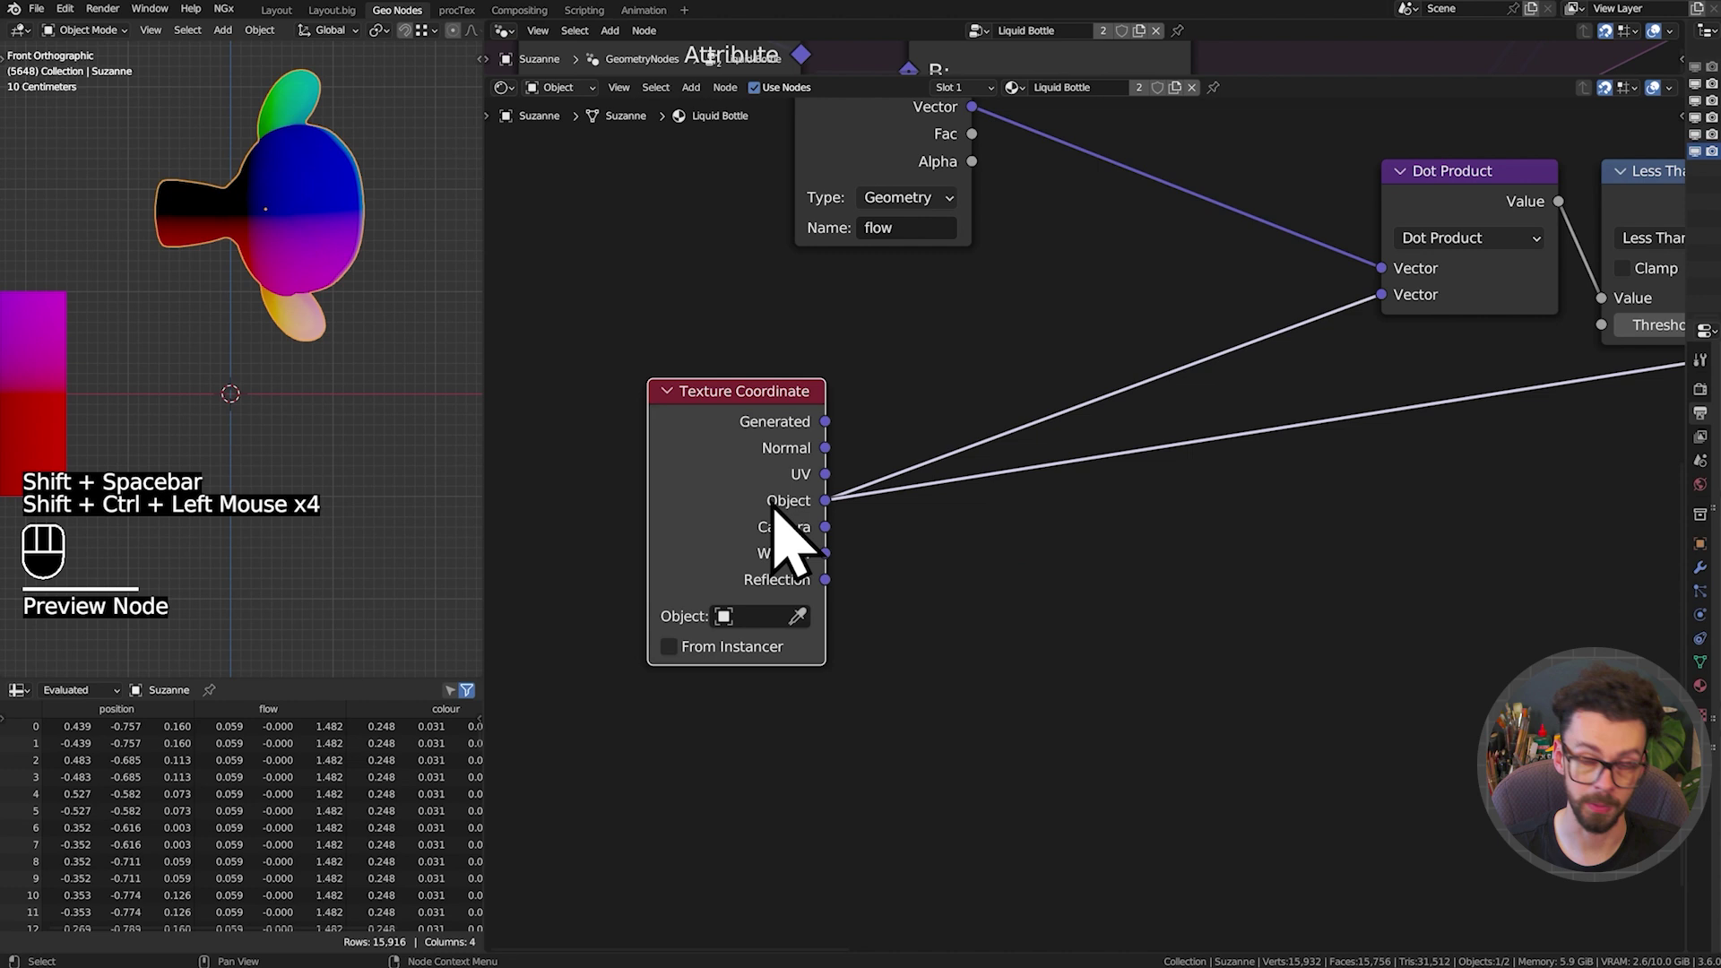
pyautogui.middleClick(988, 545)
pyautogui.press('shift+a')
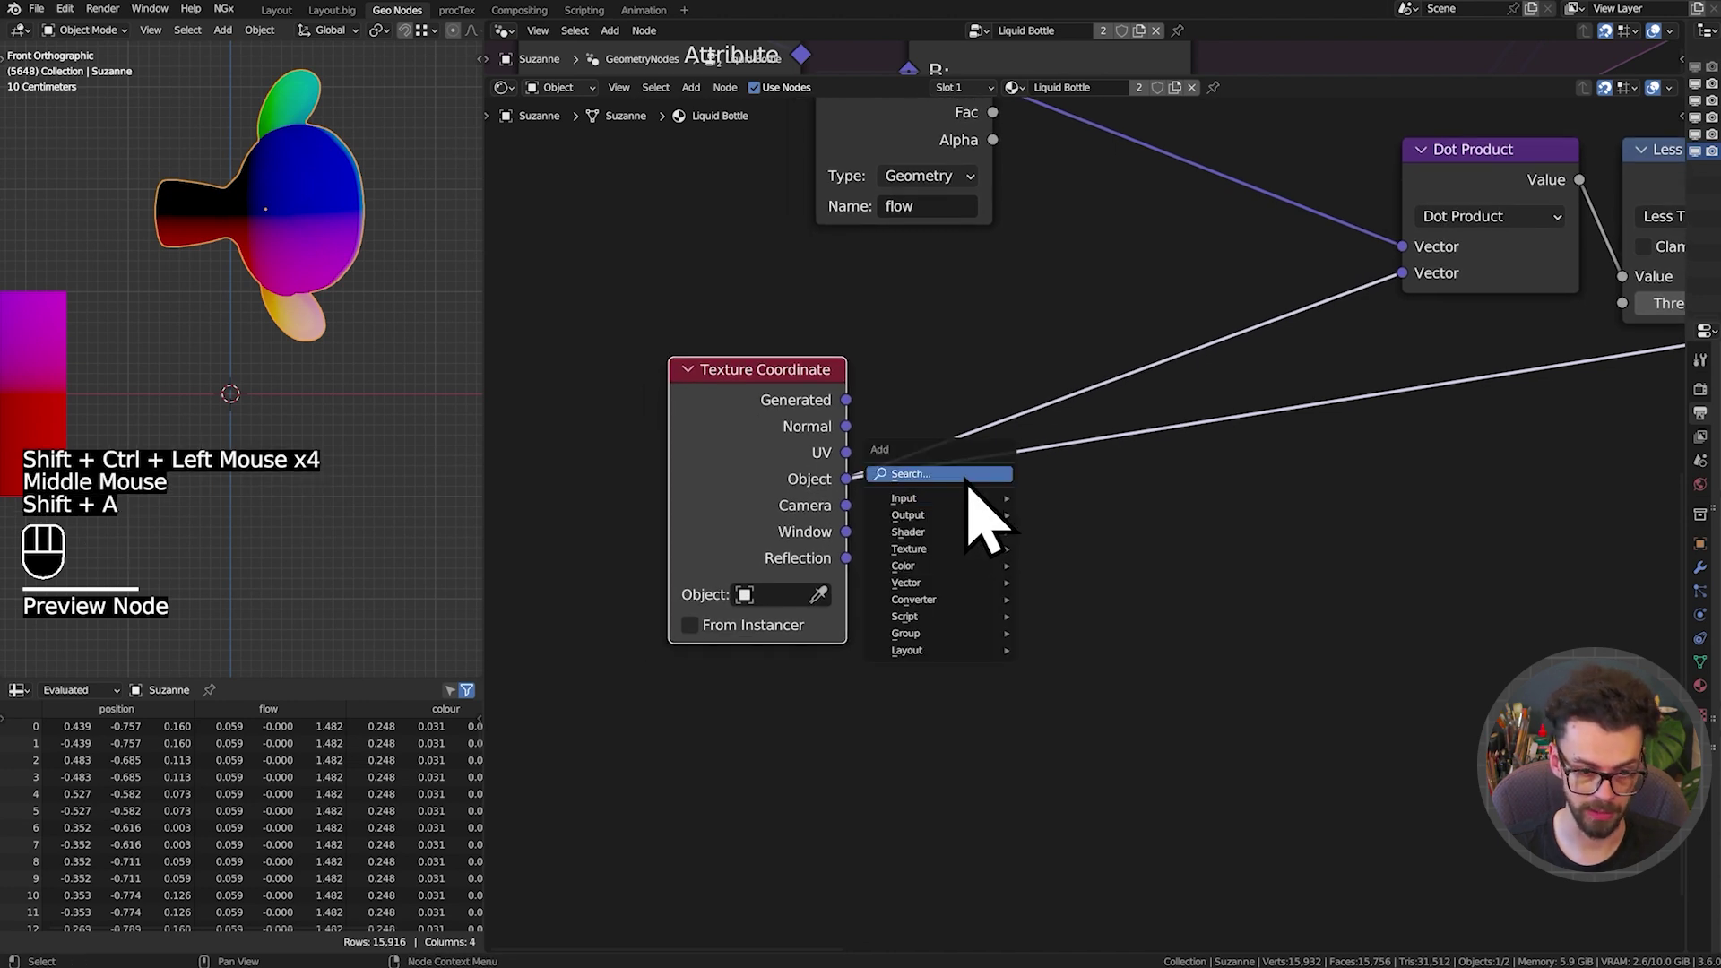
# Insert a Vector Rotate node on the Texture Coordinate Object output
pyautogui.press('Down')
pyautogui.moveTo(1139, 560); pyautogui.dragTo(1131, 676)
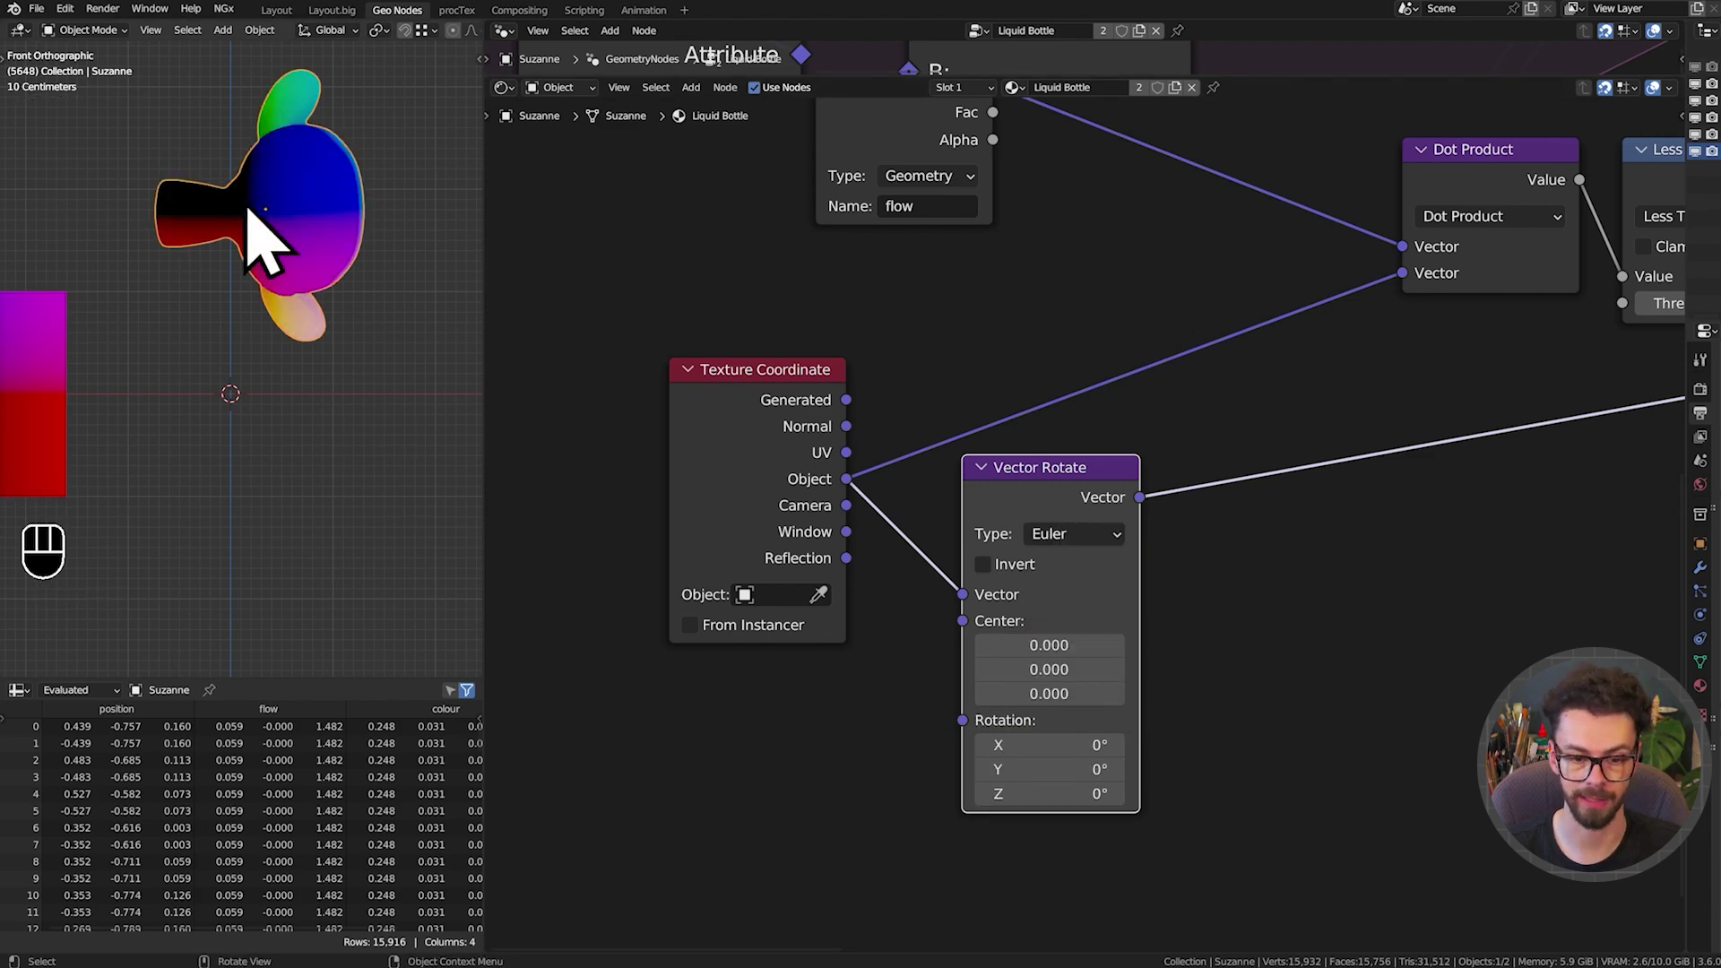
pyautogui.moveTo(864, 503); pyautogui.dragTo(986, 477)
pyautogui.moveTo(982, 474); pyautogui.dragTo(991, 503)
pyautogui.middleClick(953, 464)
pyautogui.click(843, 428)
pyautogui.press('ctrl+h')
pyautogui.middleClick(825, 620)
# Add an Attribute node and copy the data path of Suzanne's rotation property from the N panel
pyautogui.press('shift+a')
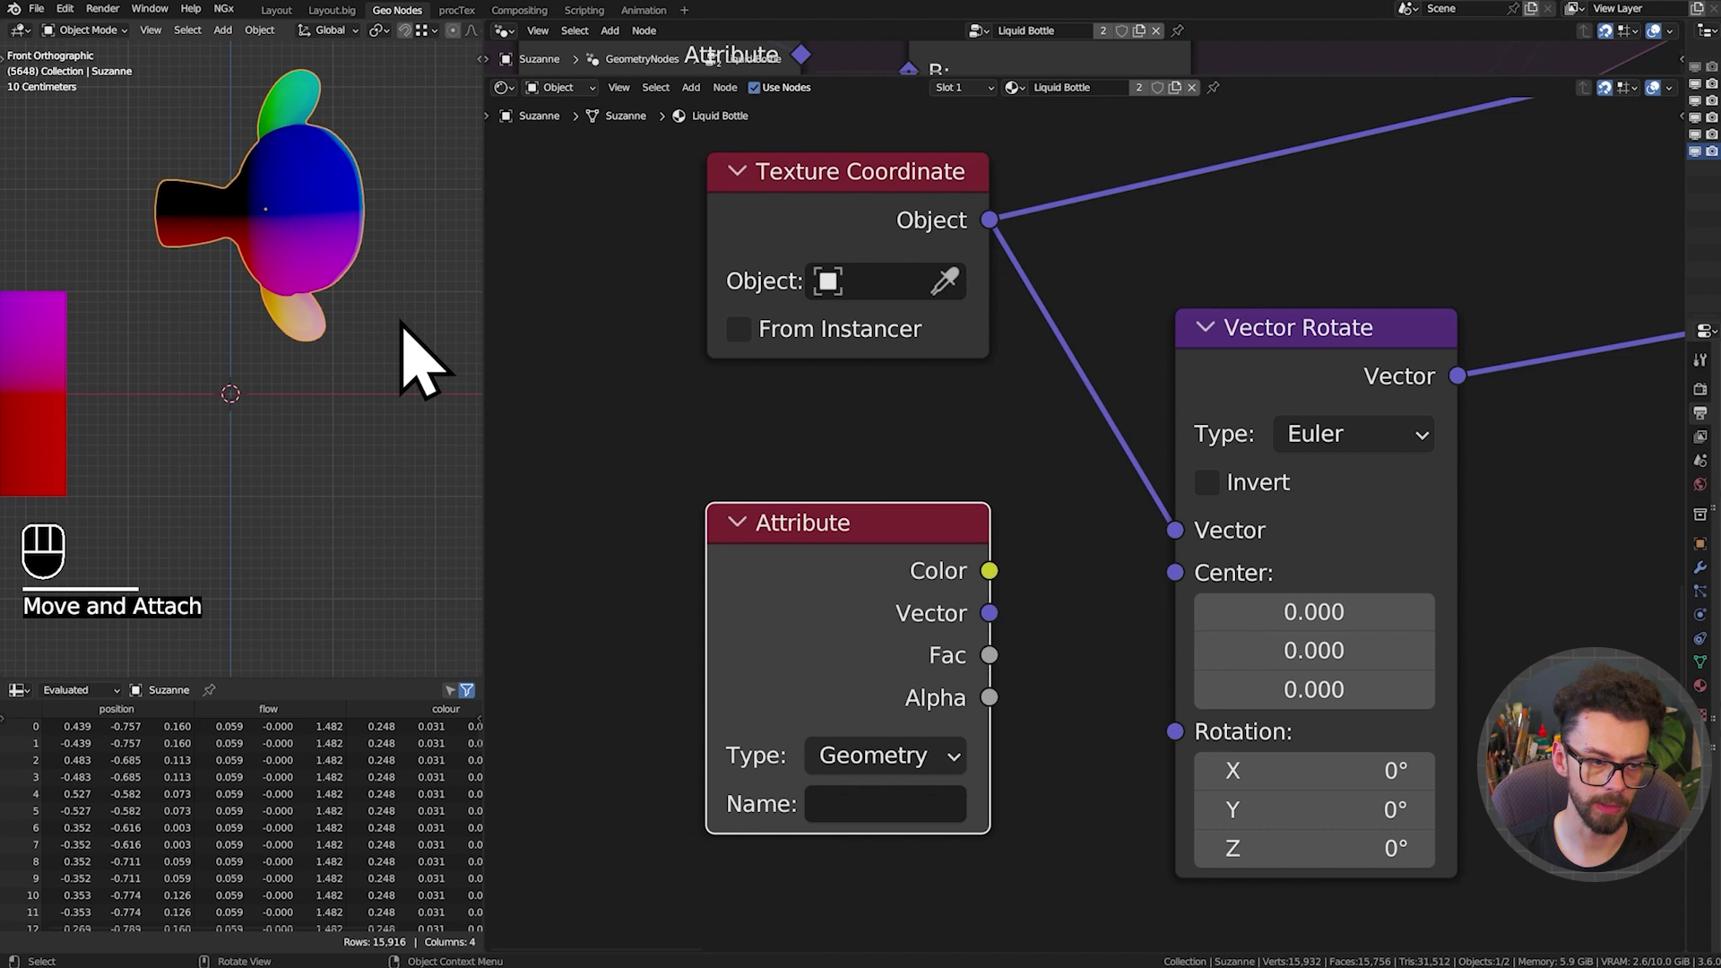
pyautogui.press('n')
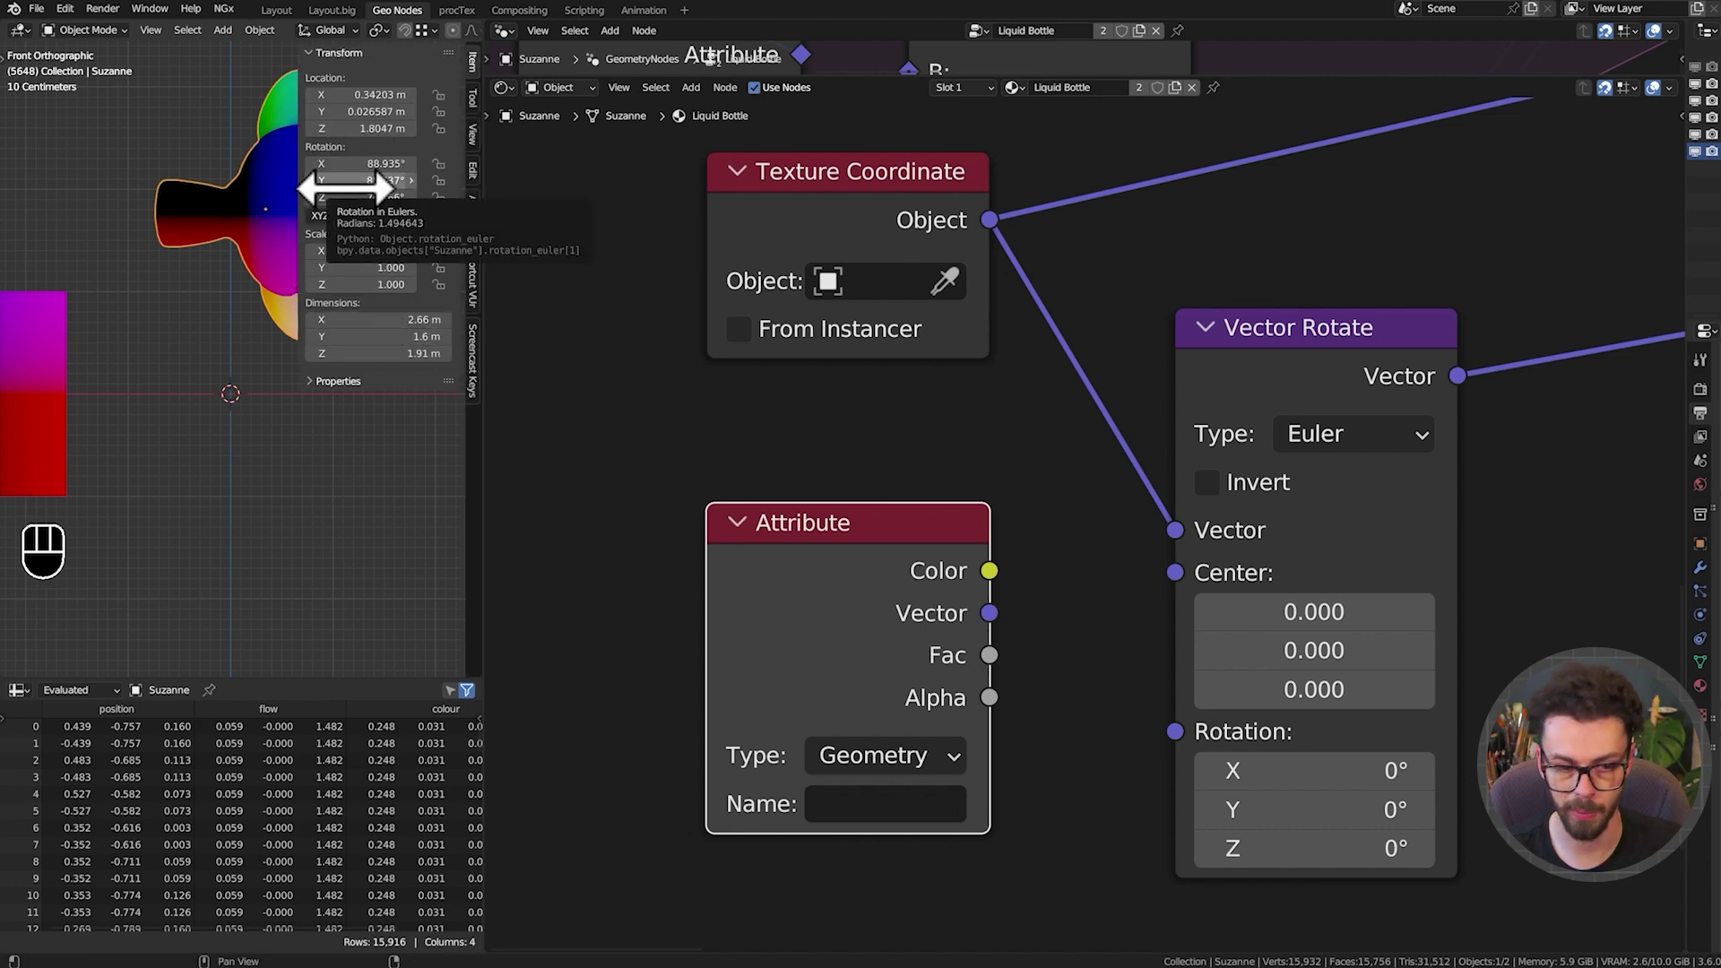
pyautogui.rightClick(392, 148)
pyautogui.click(737, 451)
# Paste 'rotation_euler' as the Attribute node's name
pyautogui.scroll(3)
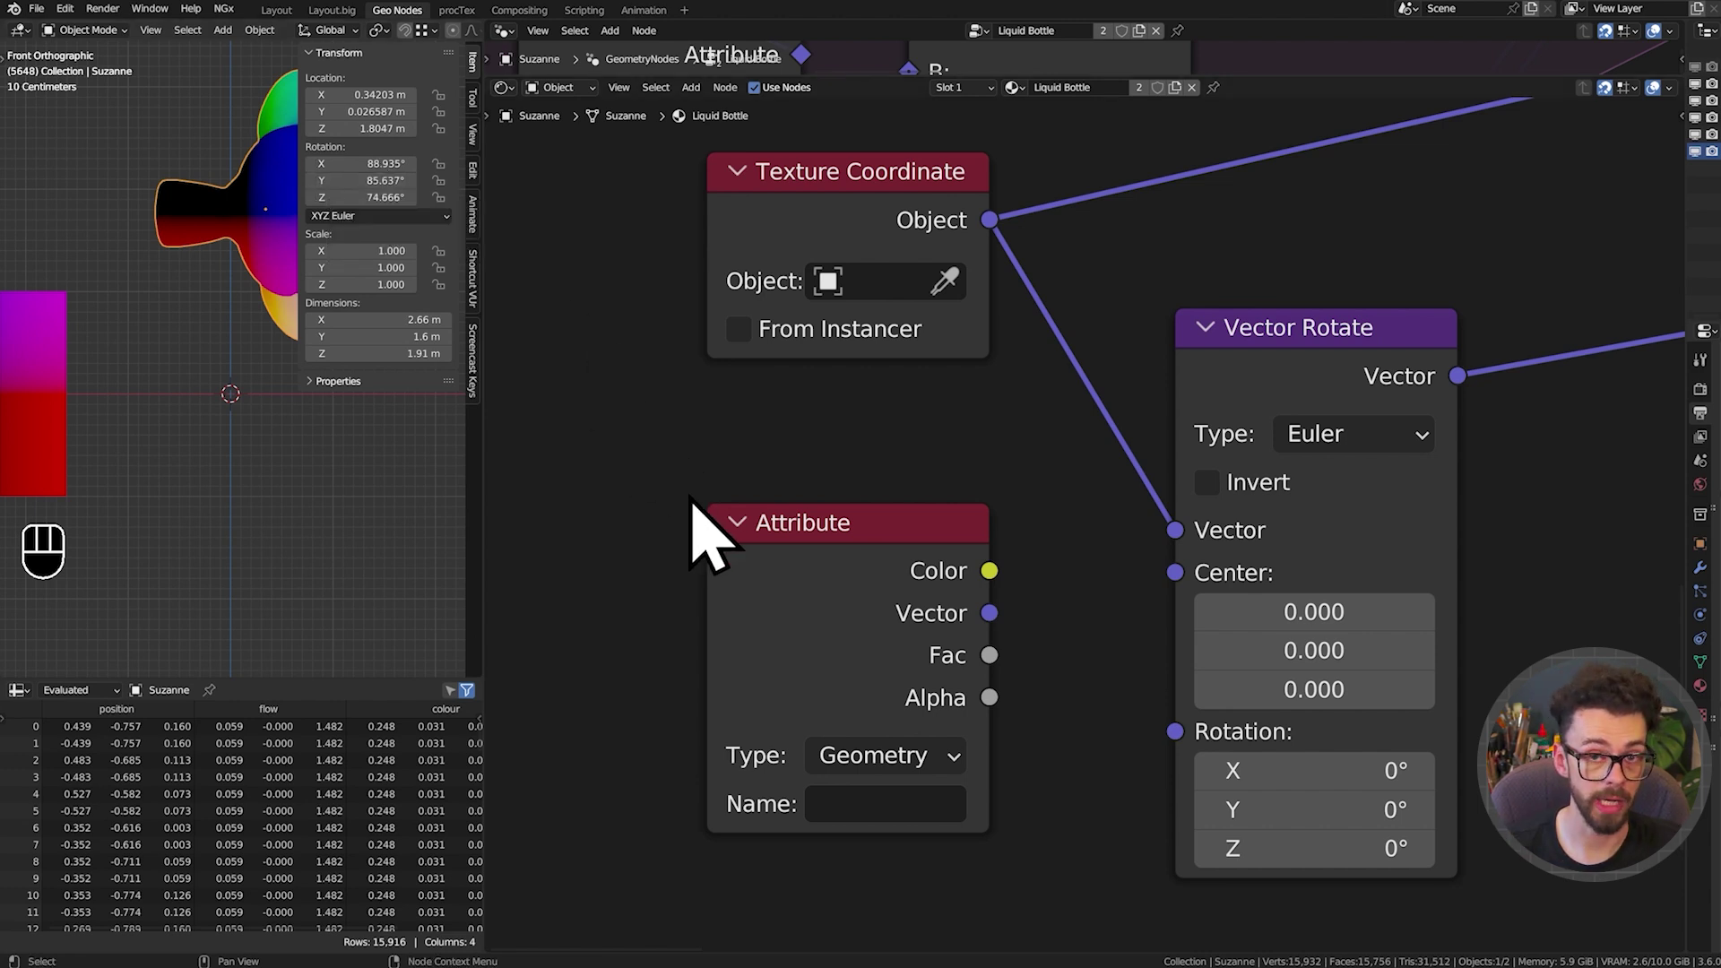
pyautogui.middleClick(712, 542)
pyautogui.doubleClick(974, 514)
pyautogui.moveTo(982, 555); pyautogui.dragTo(965, 449)
pyautogui.moveTo(982, 571); pyautogui.dragTo(1008, 669)
pyautogui.moveTo(960, 640); pyautogui.dragTo(996, 672)
pyautogui.press('t')
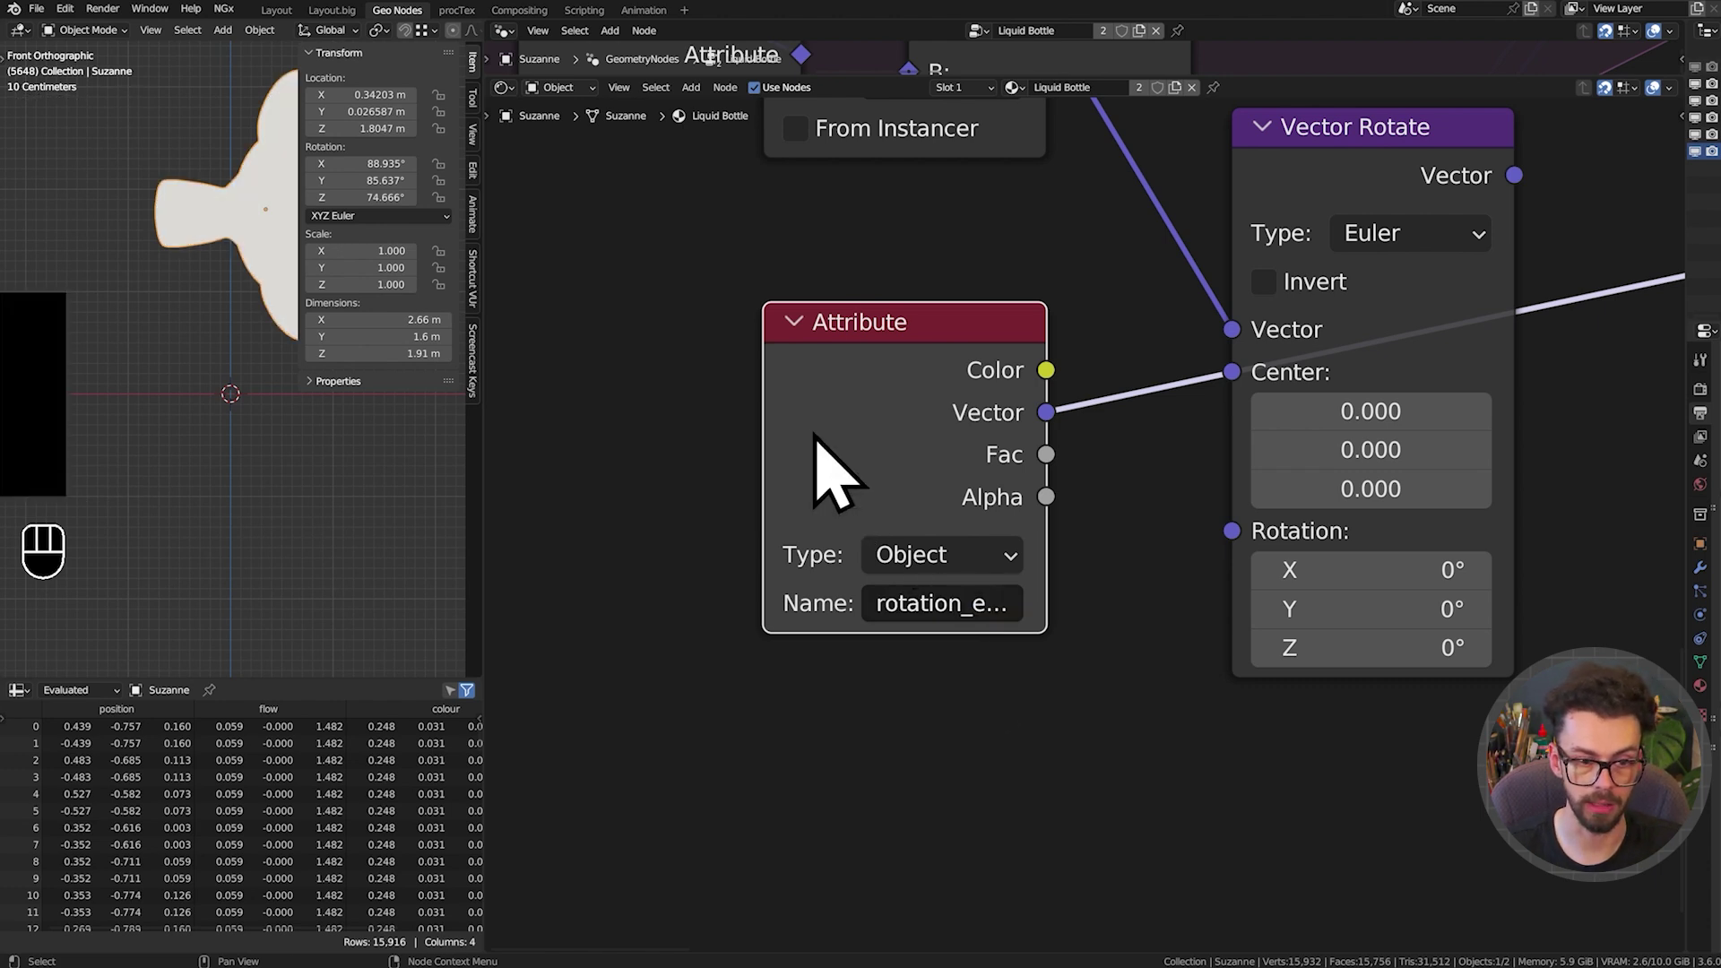
# Rotate Suzanne to test the coordinates, then clear her rotation
pyautogui.moveTo(810, 427); pyautogui.dragTo(661, 449)
pyautogui.click(257, 249)
pyautogui.press('alt+r')
pyautogui.moveTo(257, 311); pyautogui.dragTo(188, 353)
pyautogui.press('r')
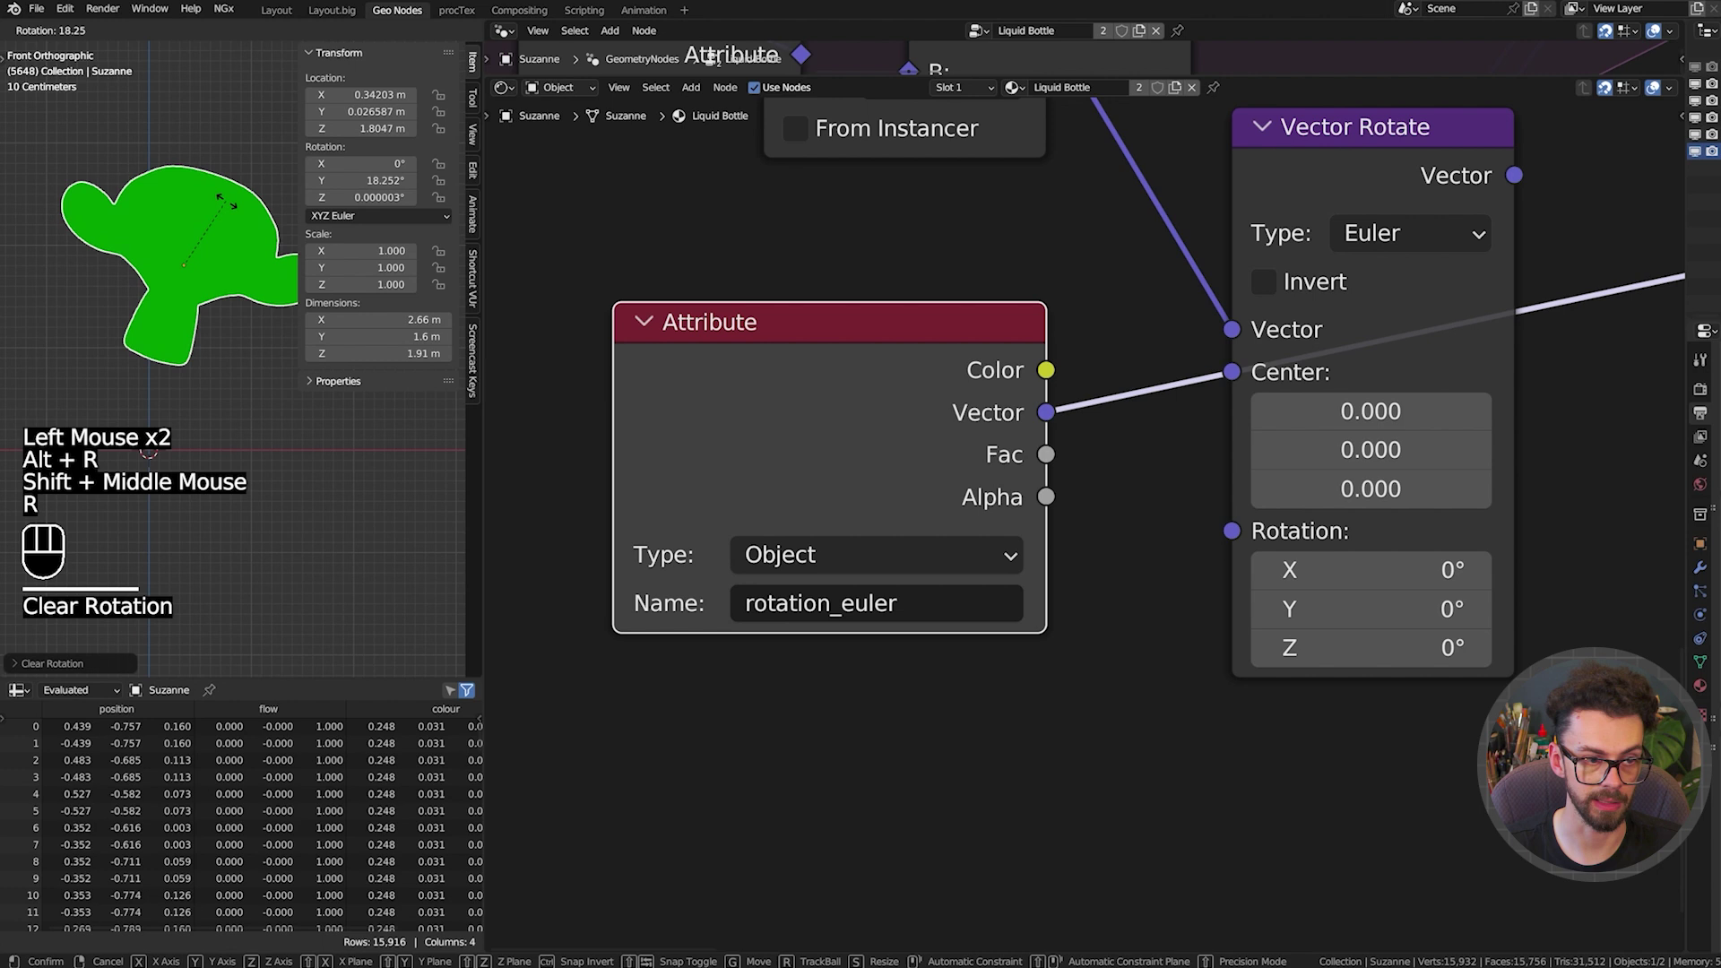
pyautogui.press('r')
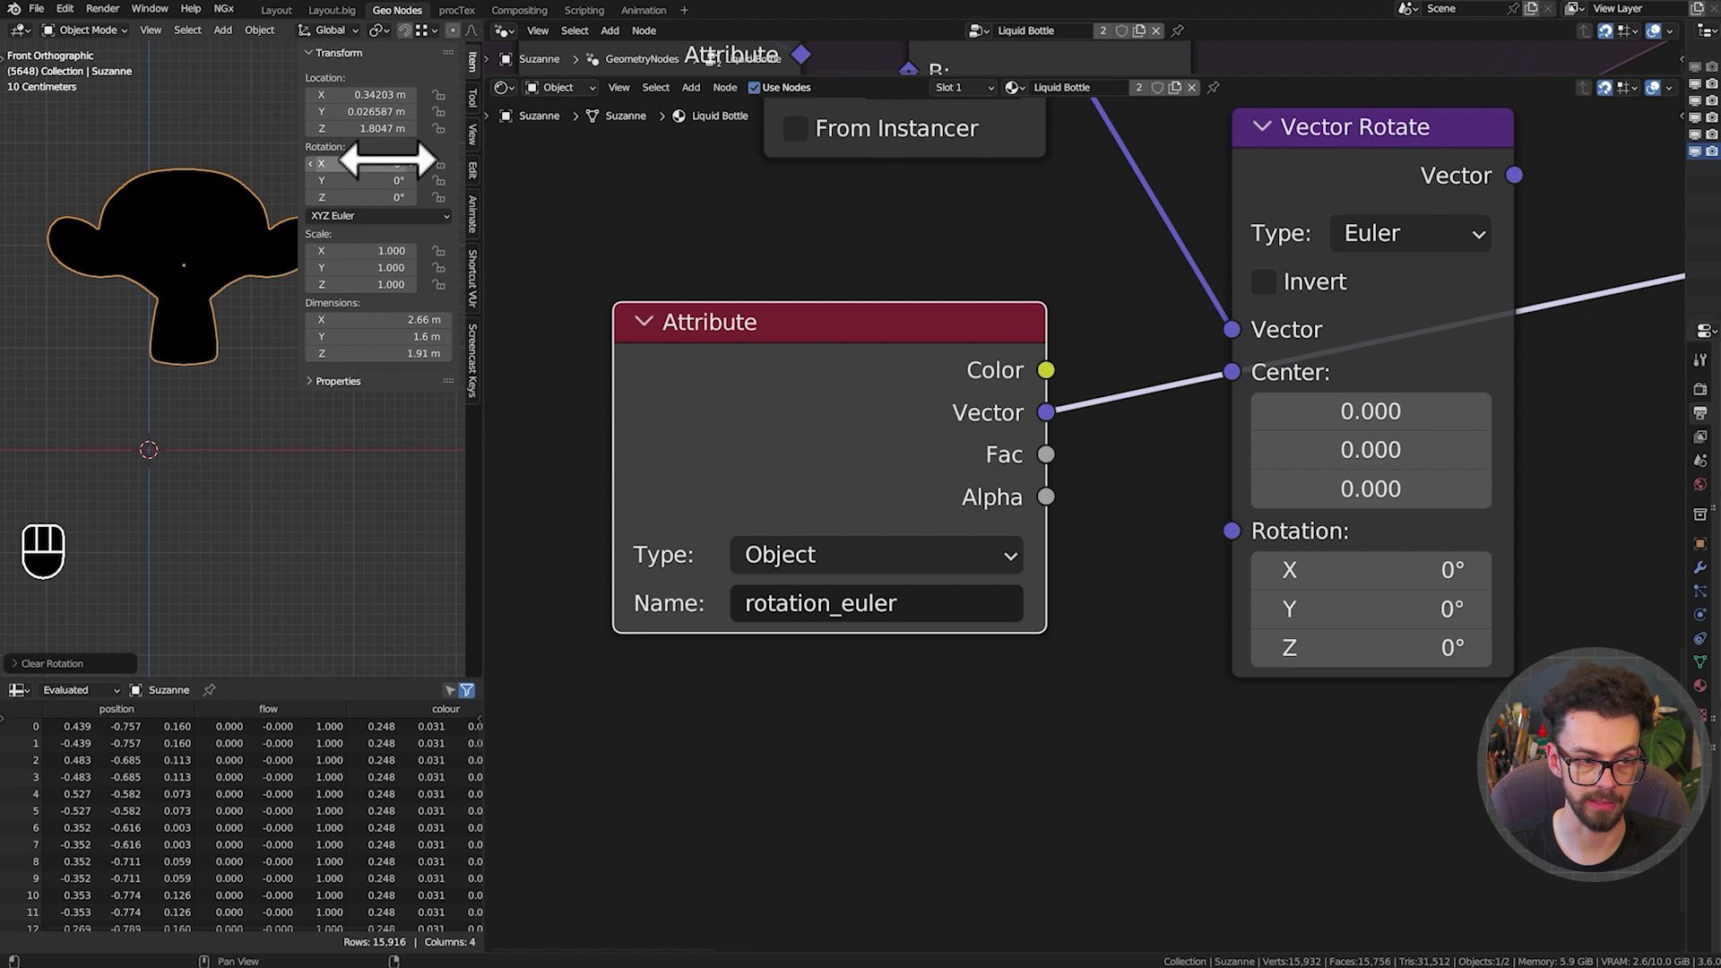
pyautogui.press('r')
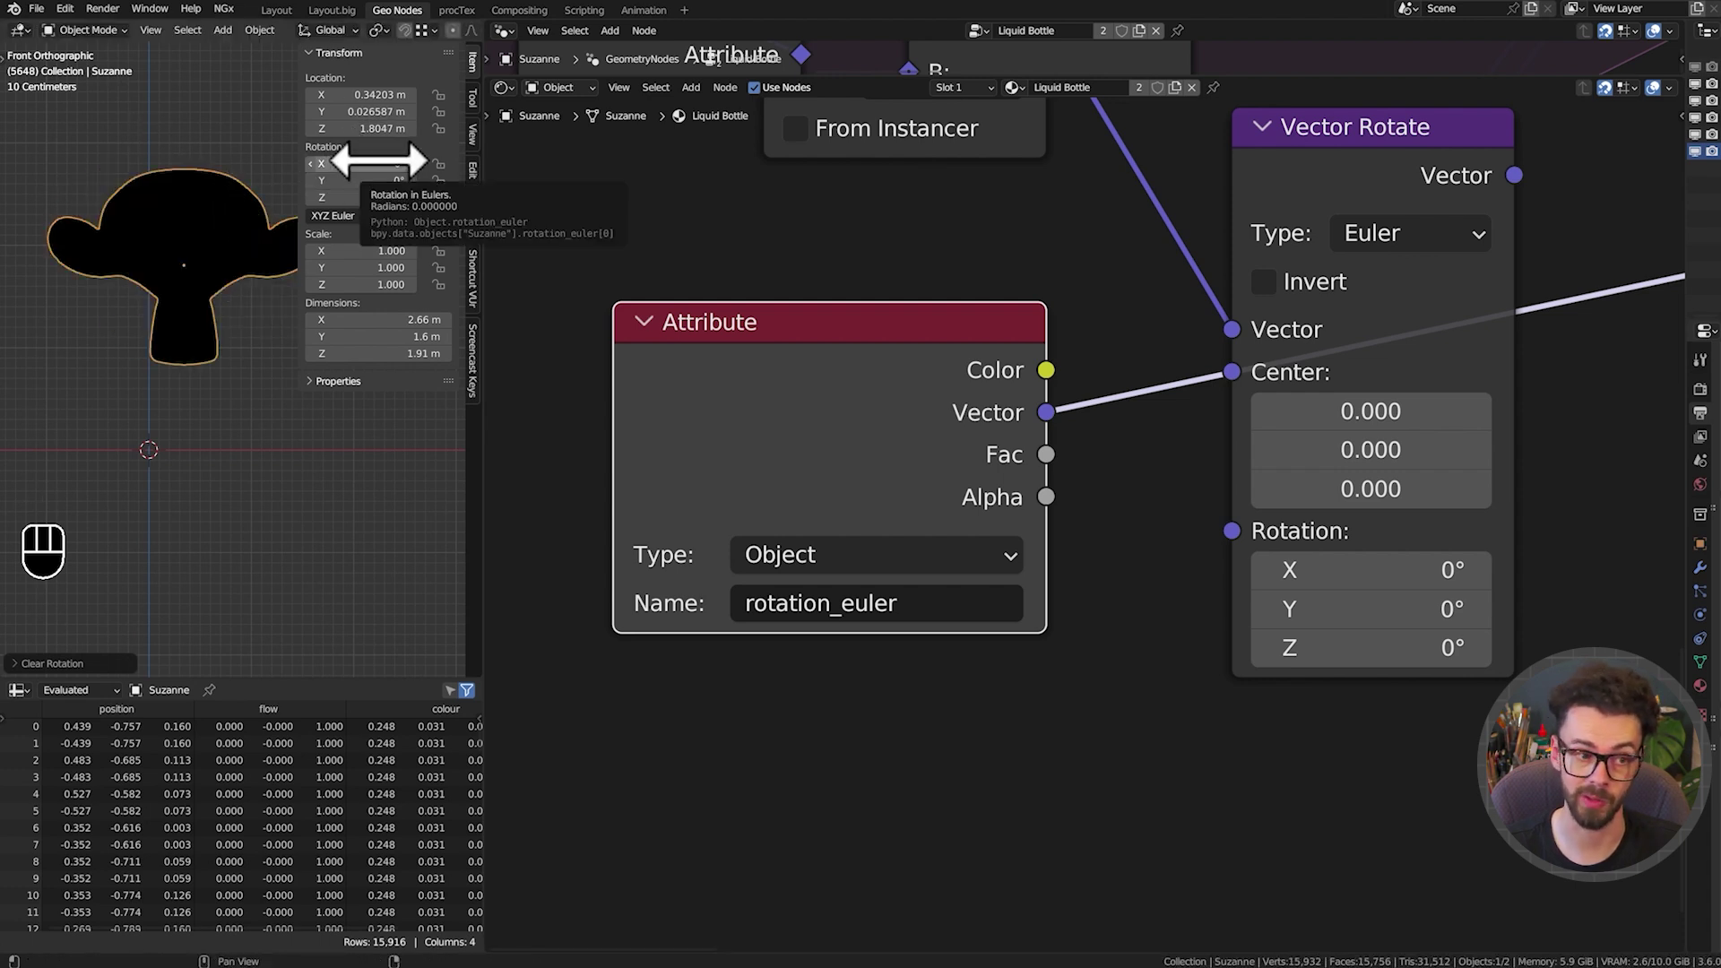
pyautogui.press('x')
# Switch the Attribute node's type and inspect the mesh data in an enlarged properties area
pyautogui.click(841, 318)
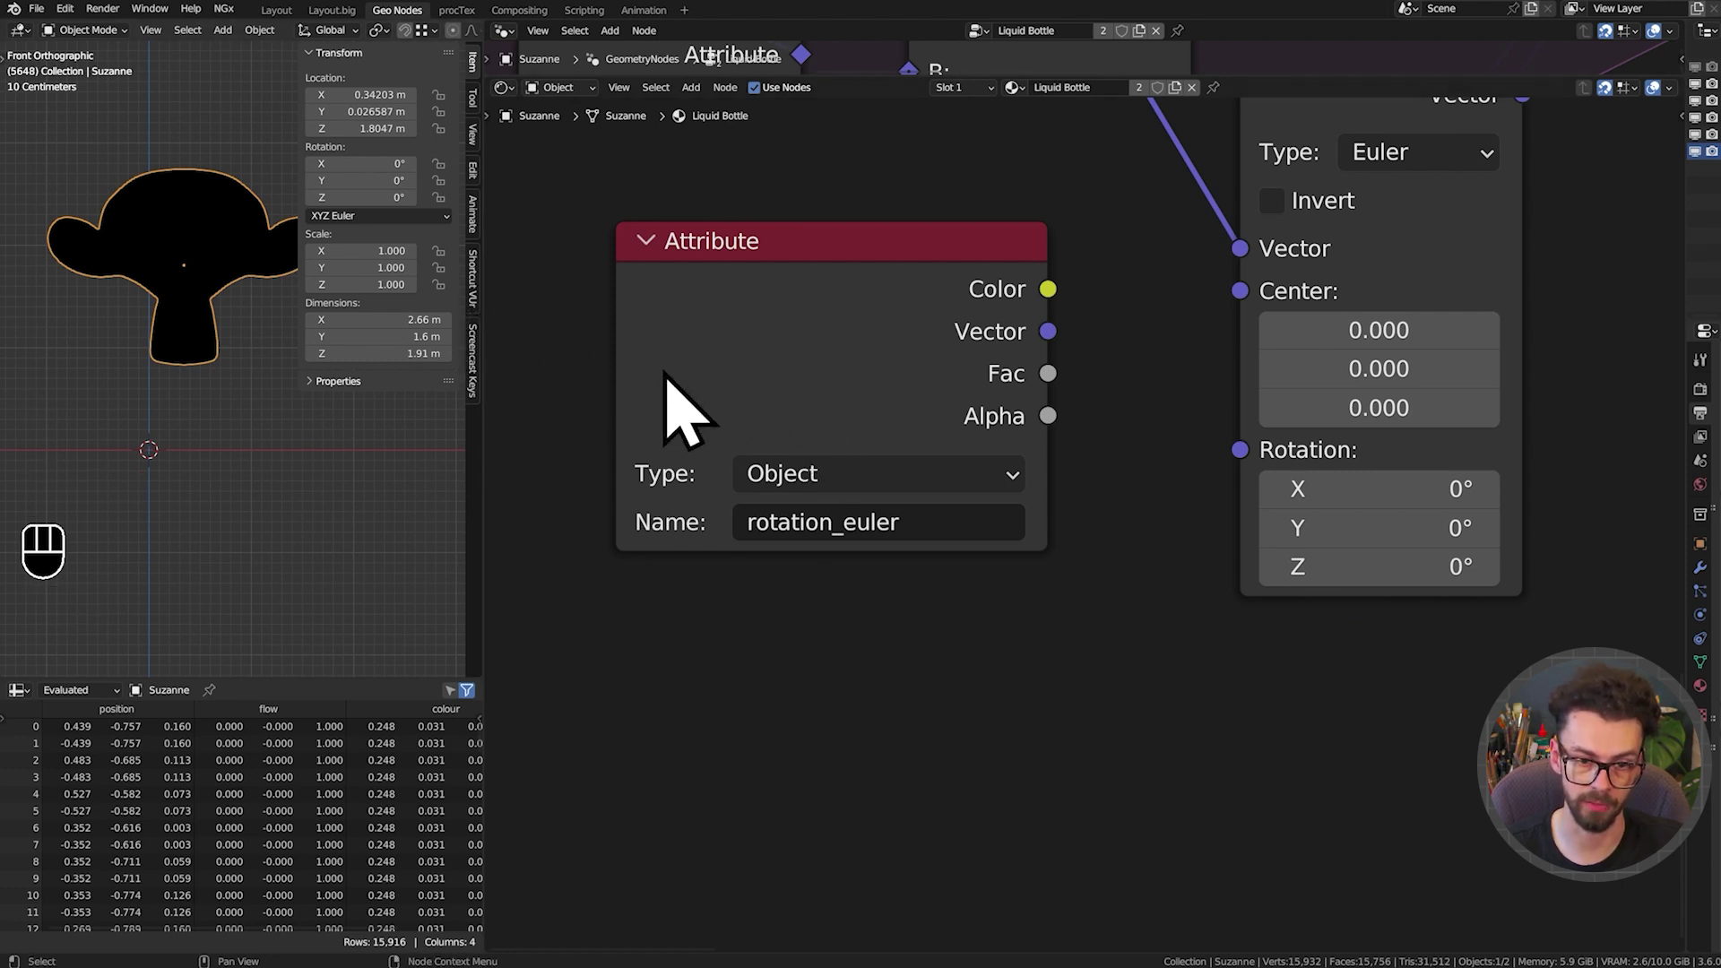
pyautogui.click(890, 493)
pyautogui.click(809, 384)
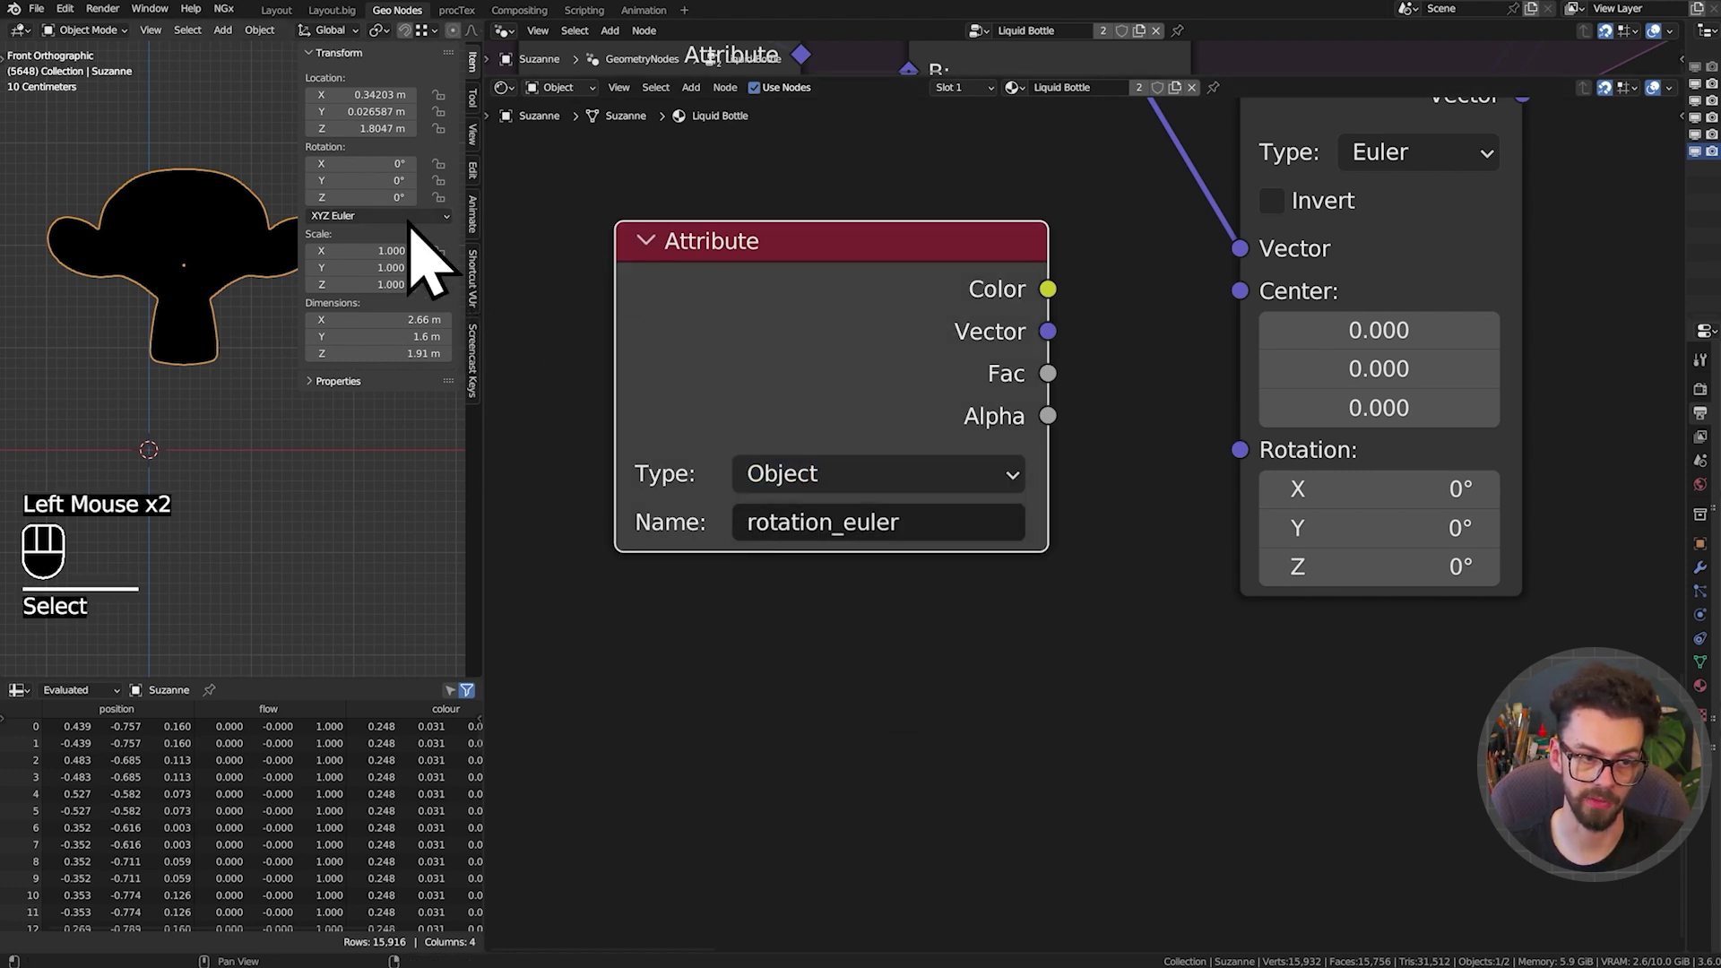
pyautogui.moveTo(911, 501); pyautogui.dragTo(902, 553)
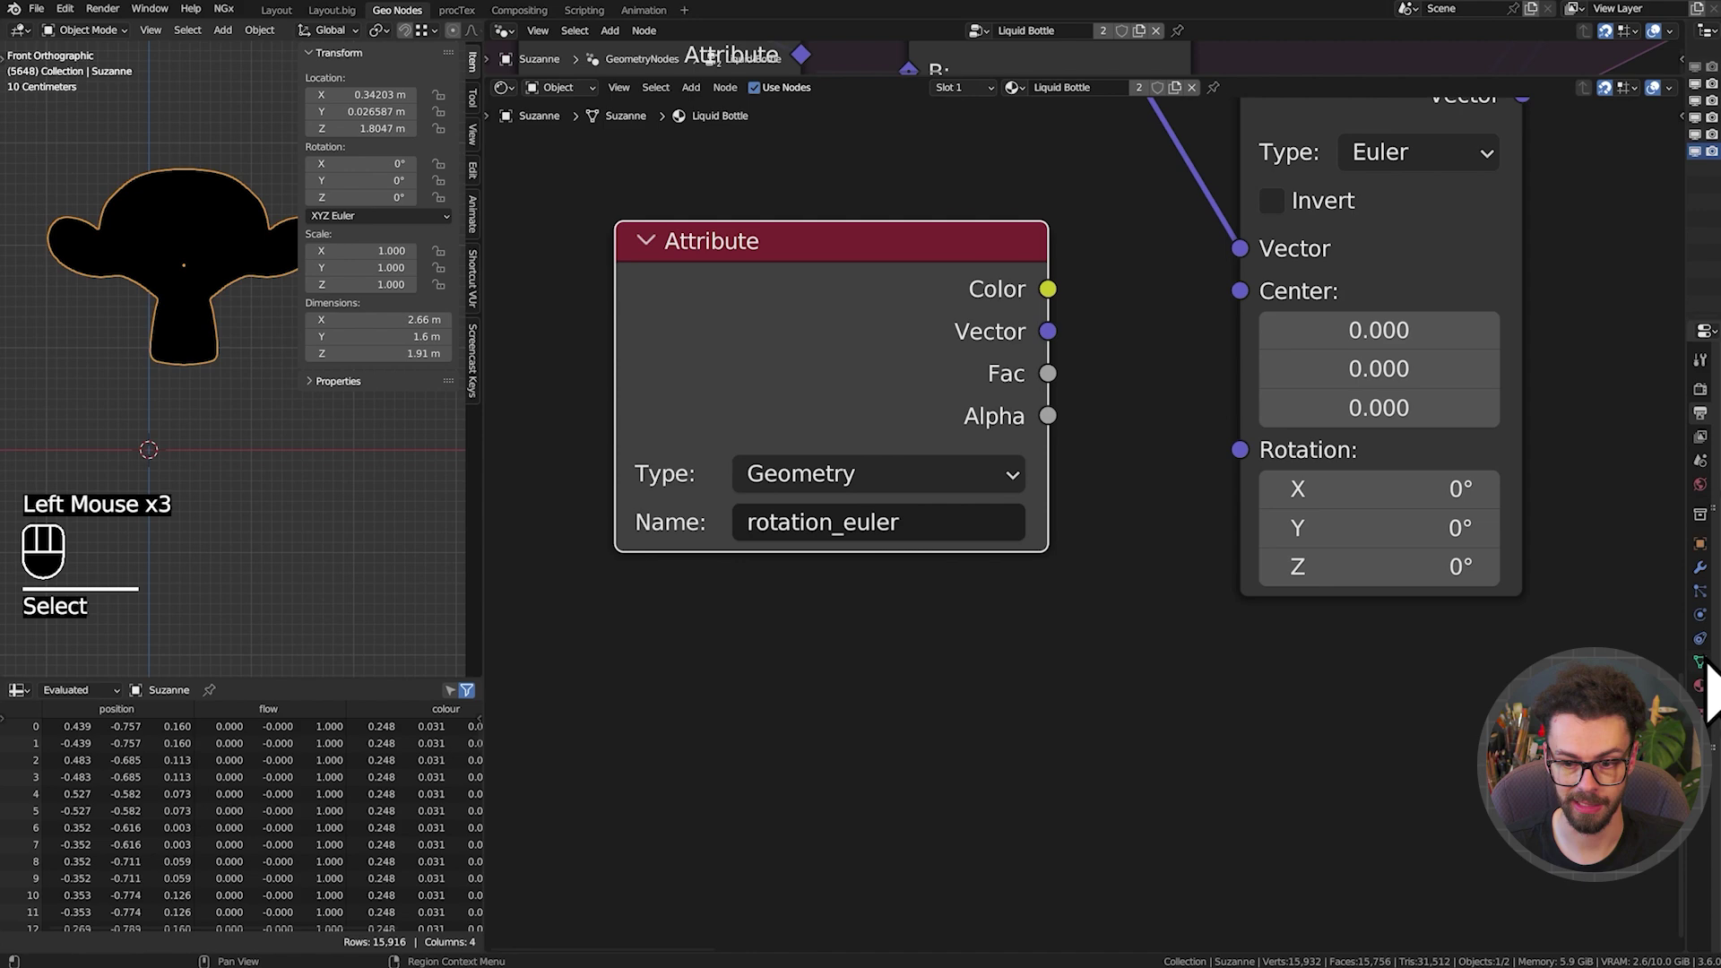
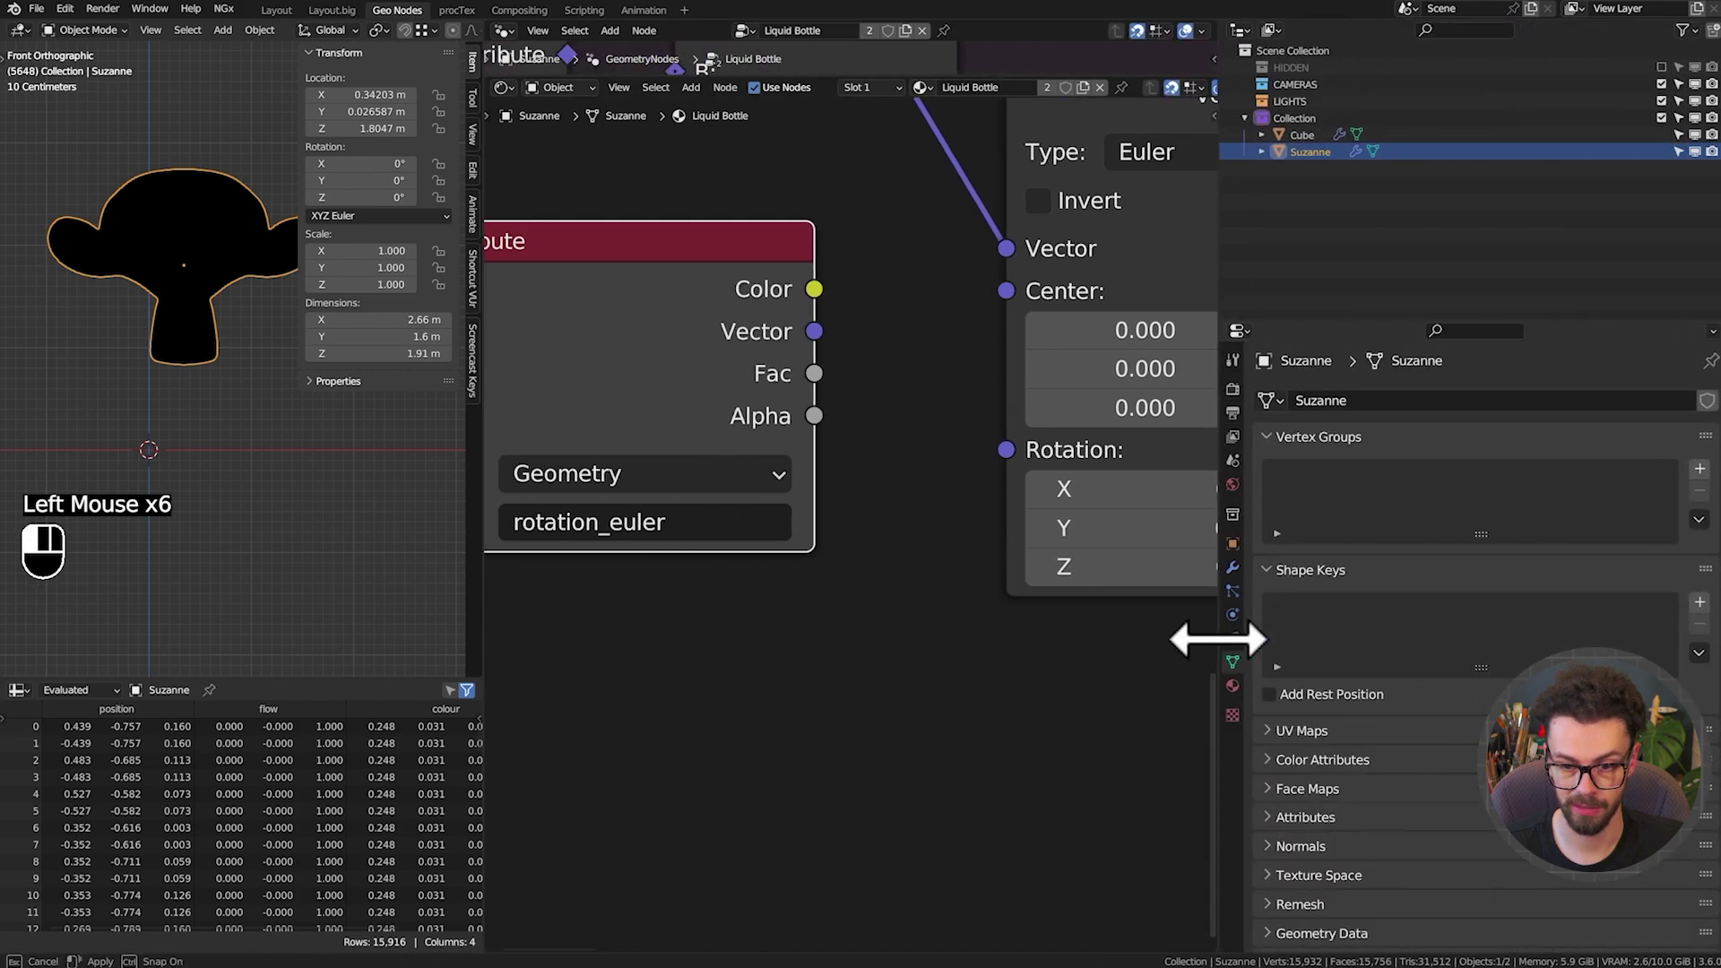
pyautogui.click(1249, 572)
pyautogui.moveTo(1263, 527); pyautogui.dragTo(1698, 500)
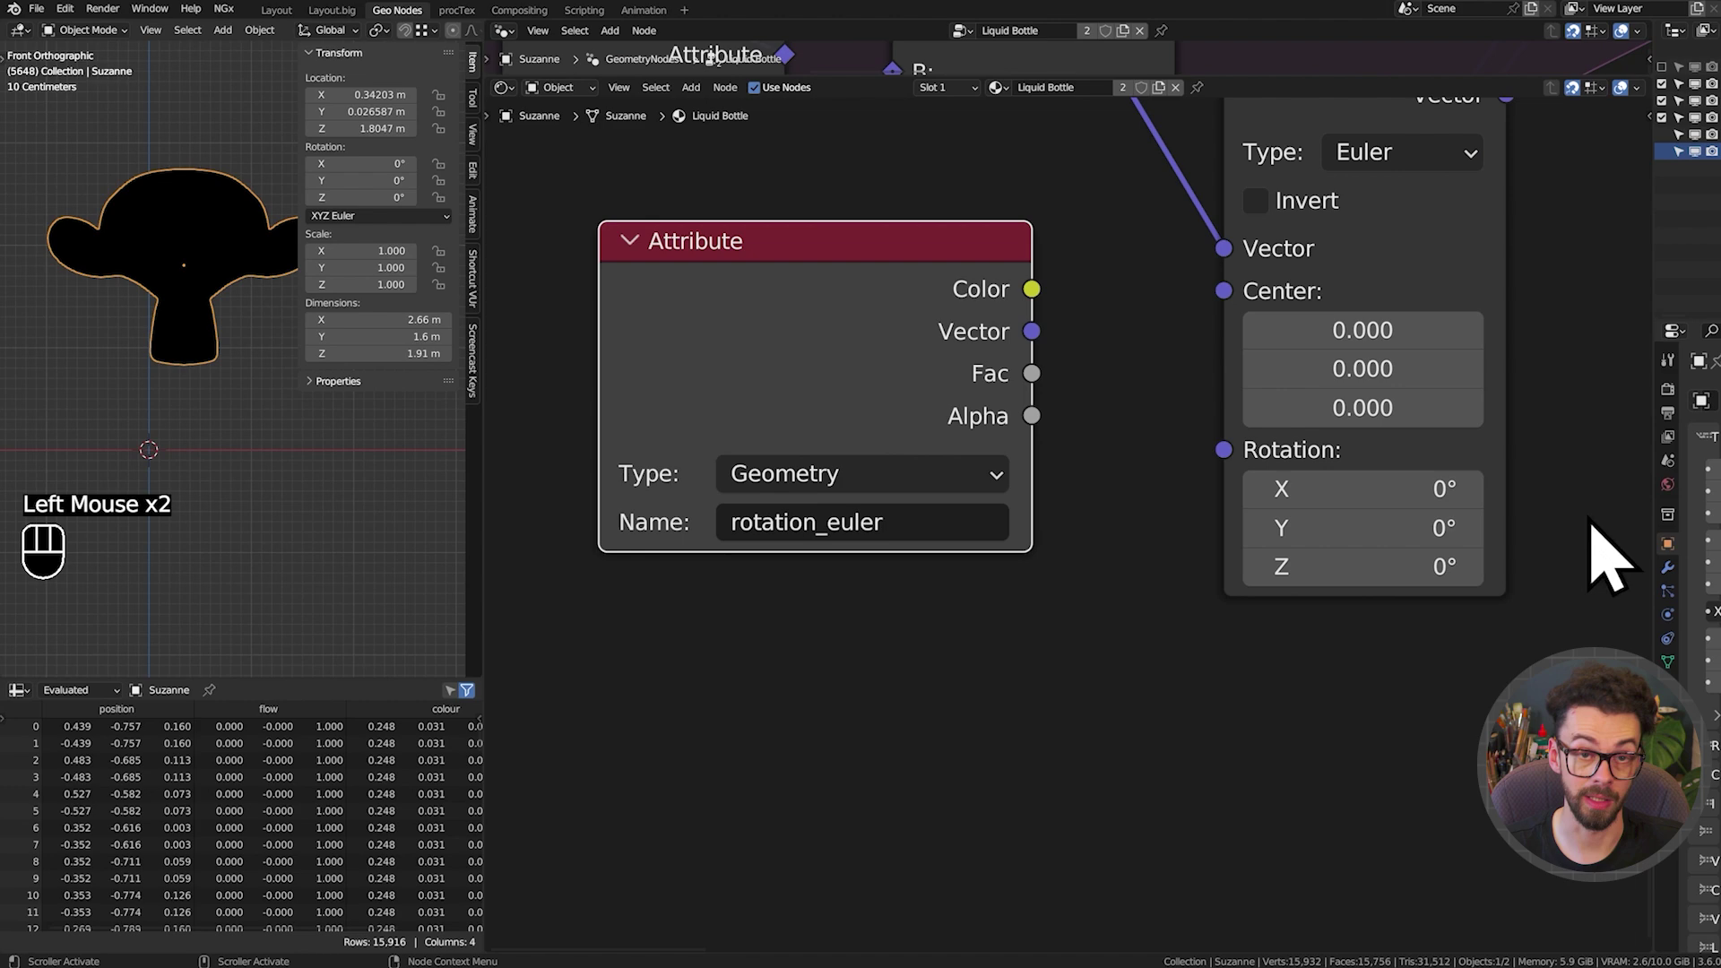
# Feed the rotation_euler Attribute vector into the Vector Rotate node's Rotation input
pyautogui.middleClick(812, 392)
pyautogui.moveTo(863, 528); pyautogui.dragTo(864, 605)
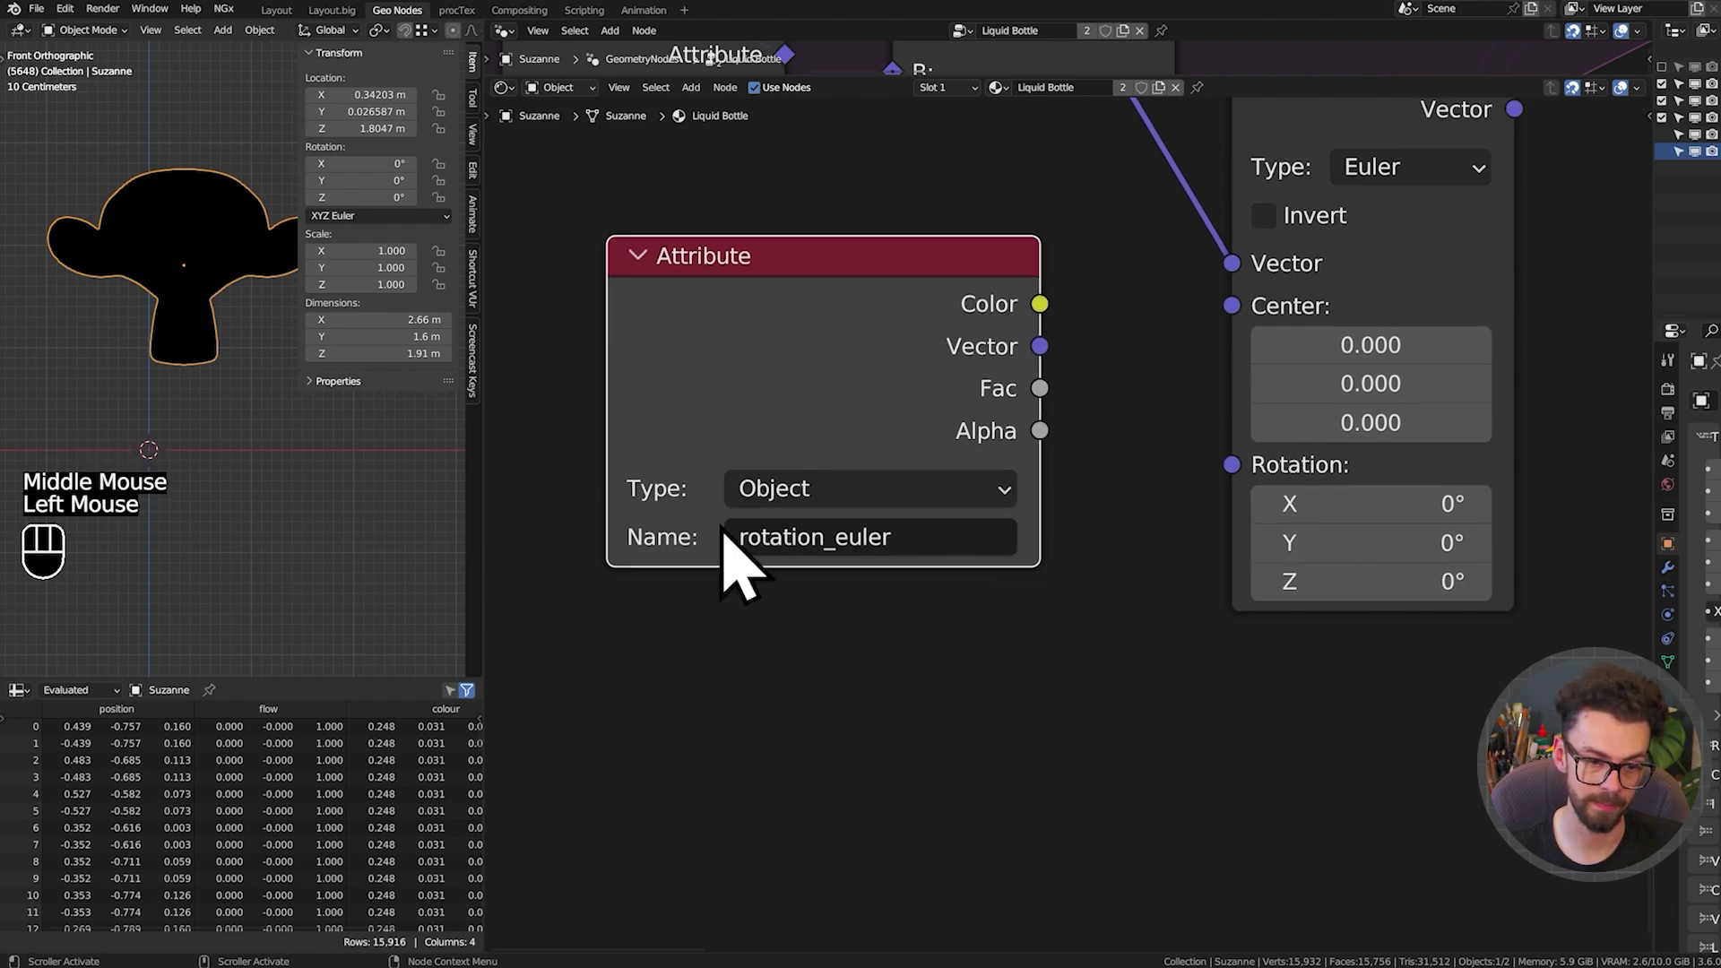
pyautogui.middleClick(888, 325)
pyautogui.moveTo(993, 530); pyautogui.dragTo(1215, 654)
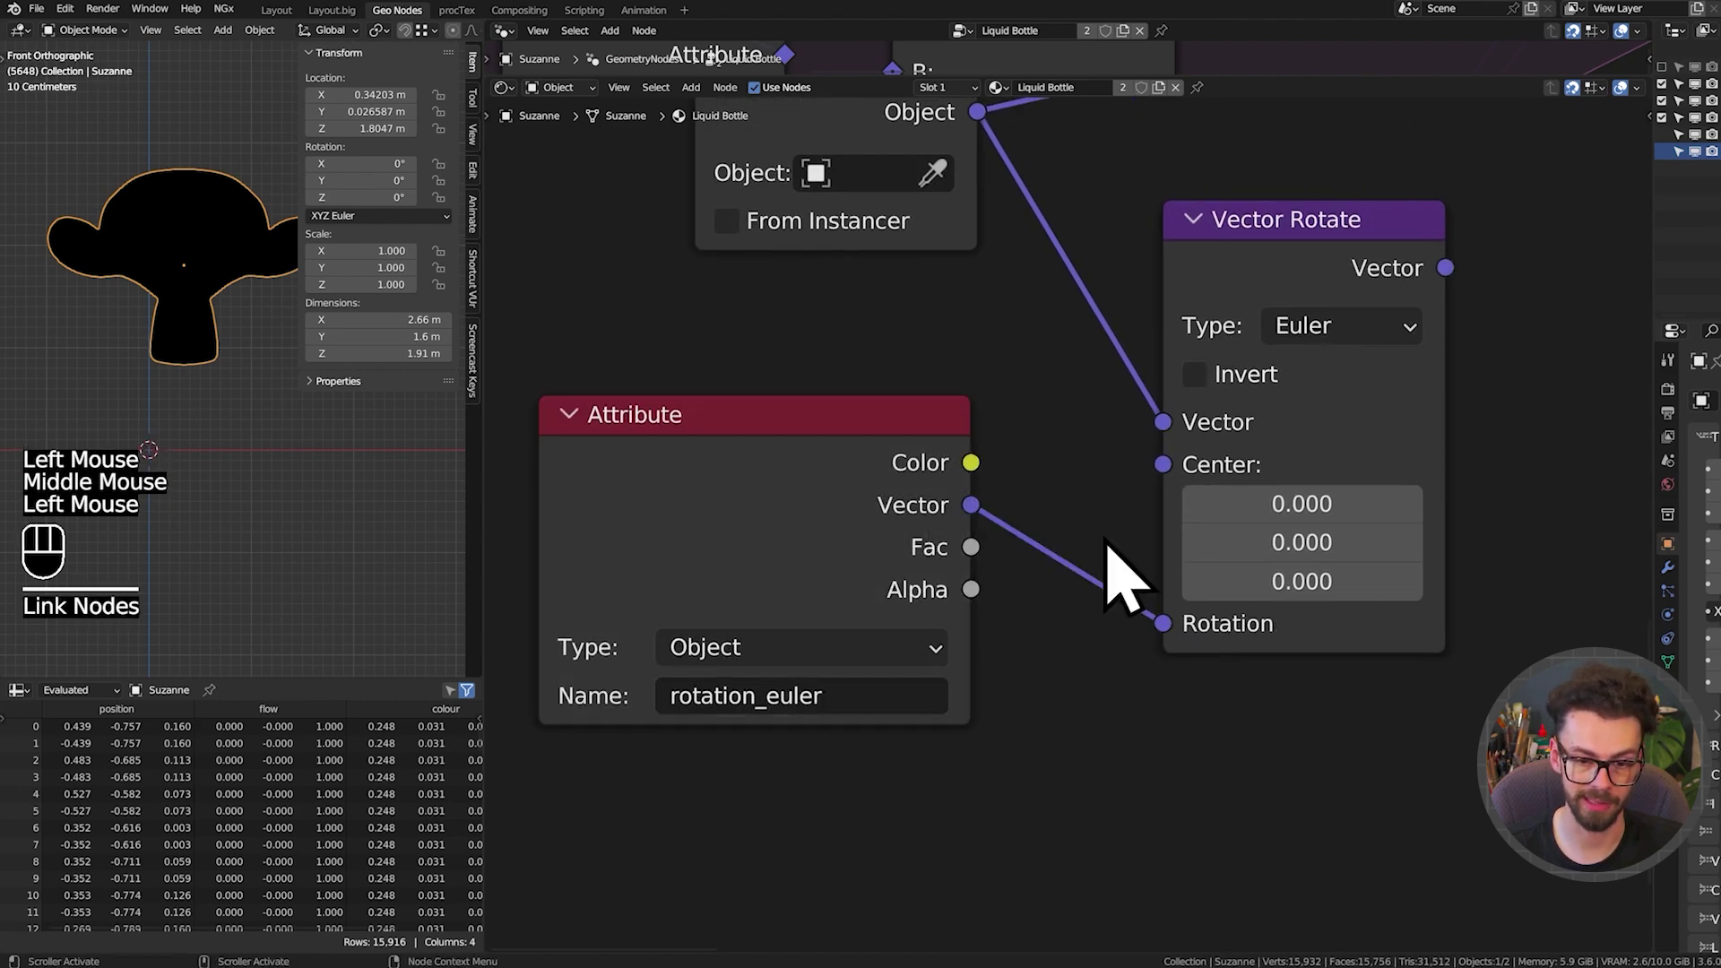
pyautogui.middleClick(1055, 409)
pyautogui.click(1302, 425)
pyautogui.click(199, 313)
# Rotate and grab Suzanne, then enlarge the 3D viewport to full screen
pyautogui.press('r')
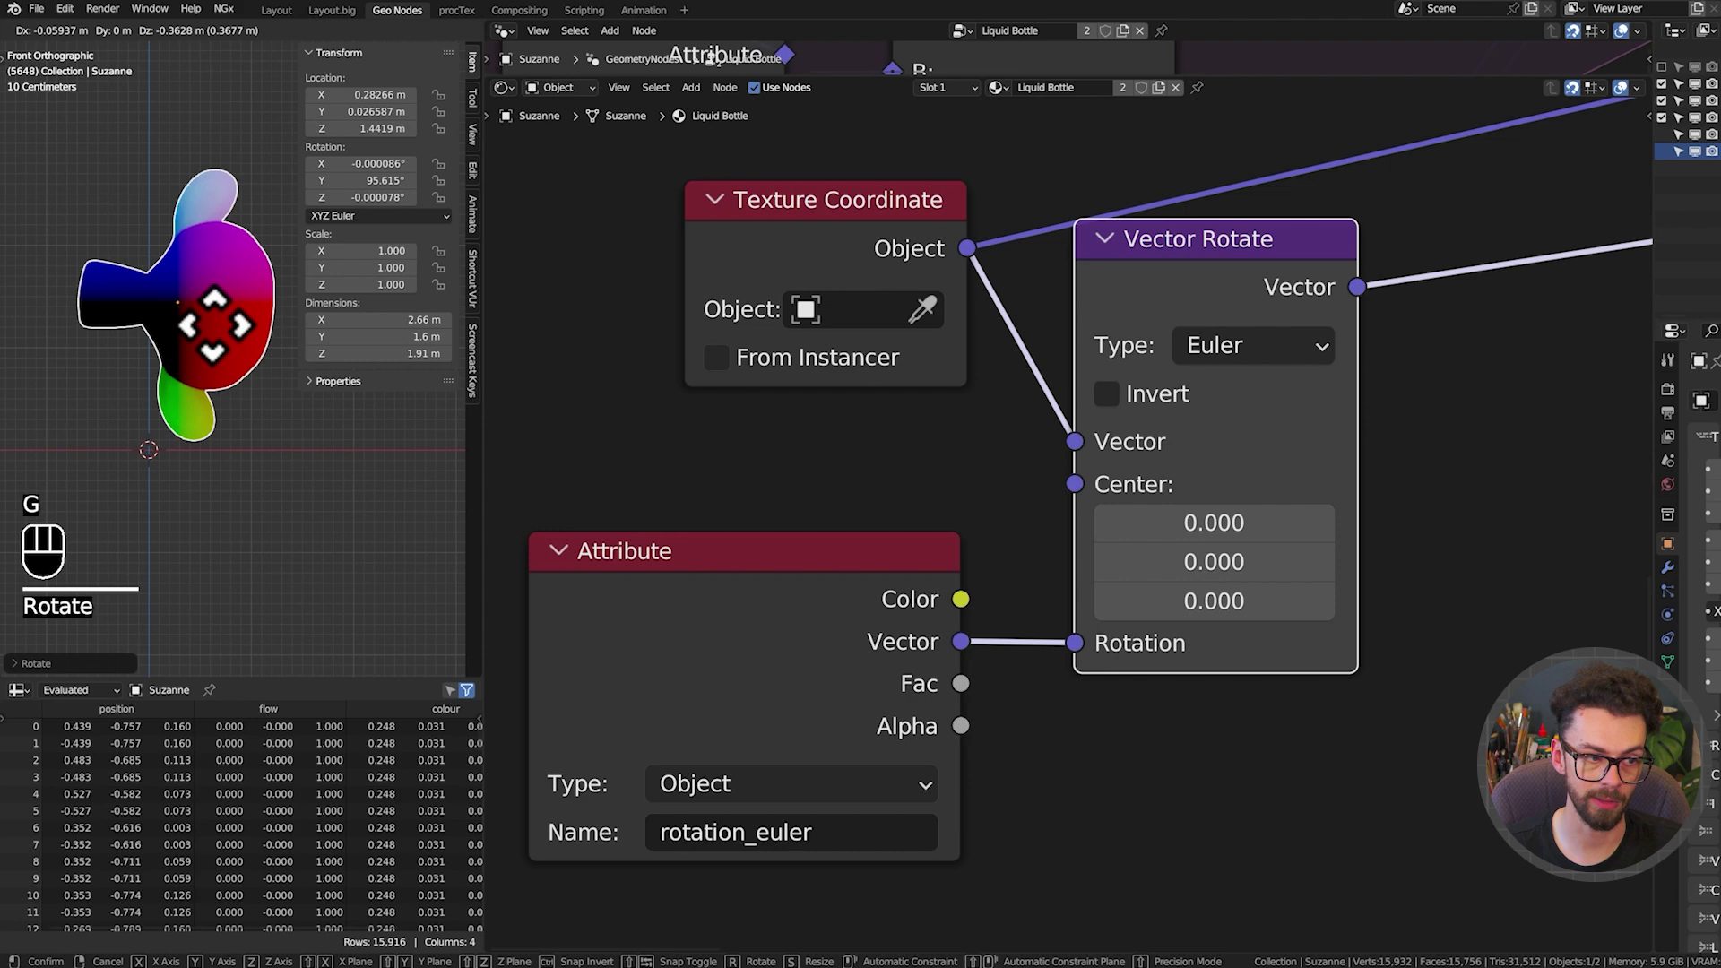
pyautogui.press('g')
pyautogui.press('r')
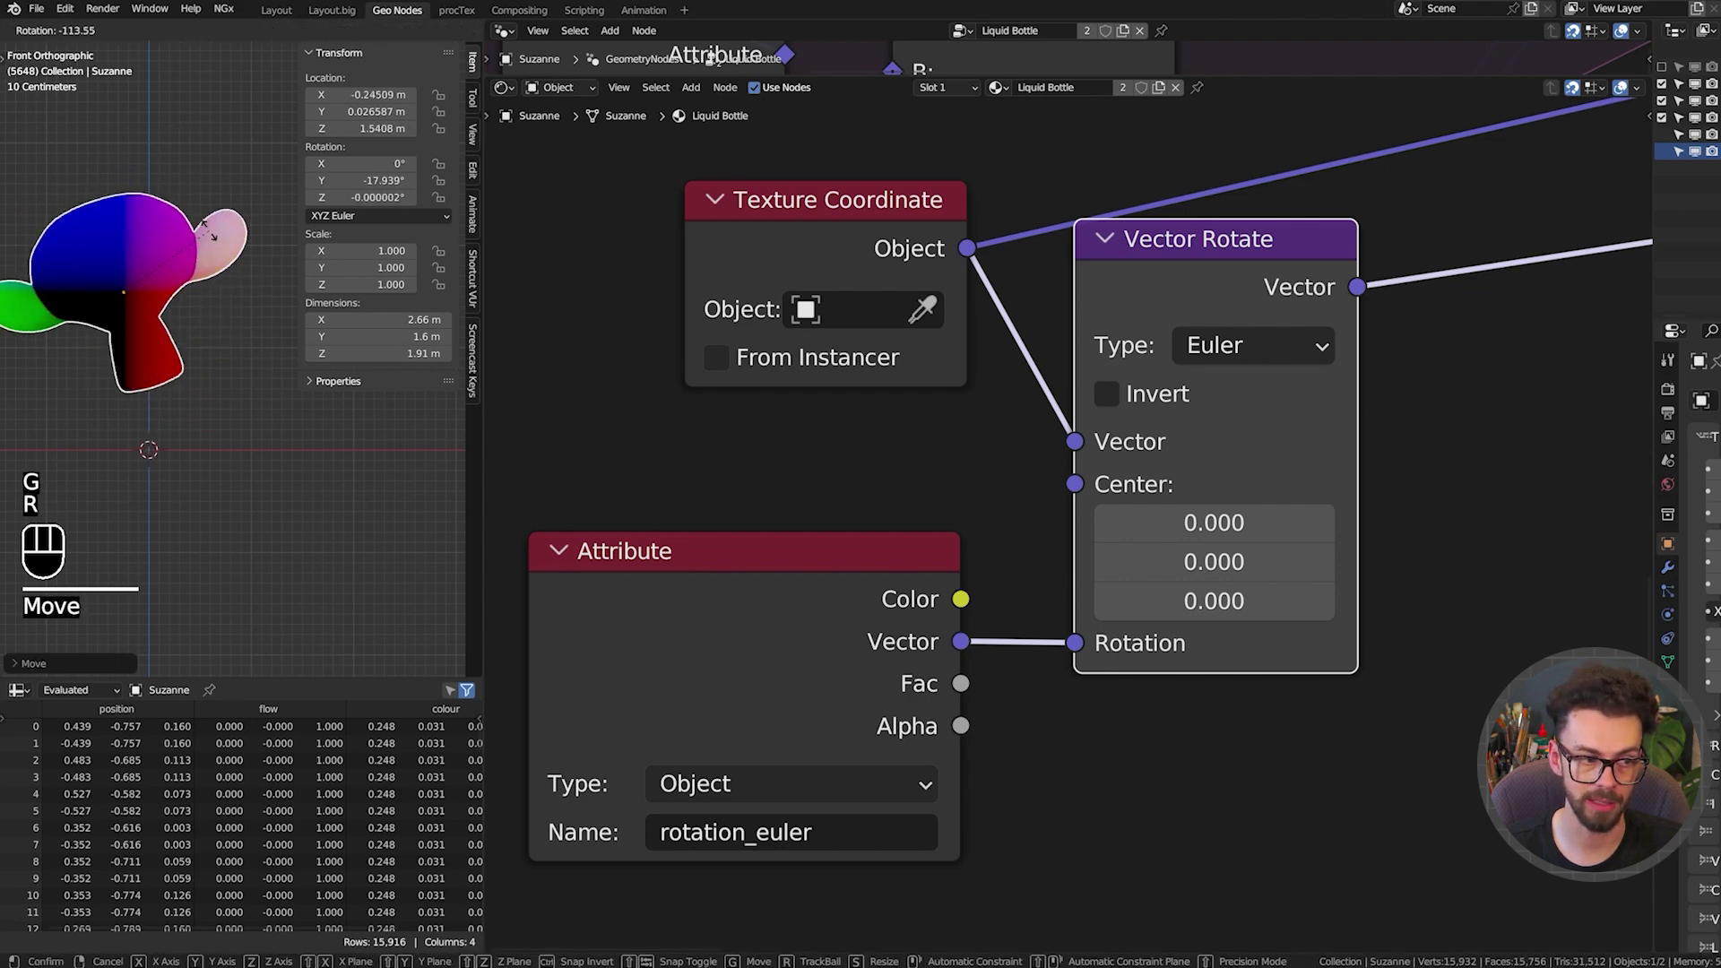
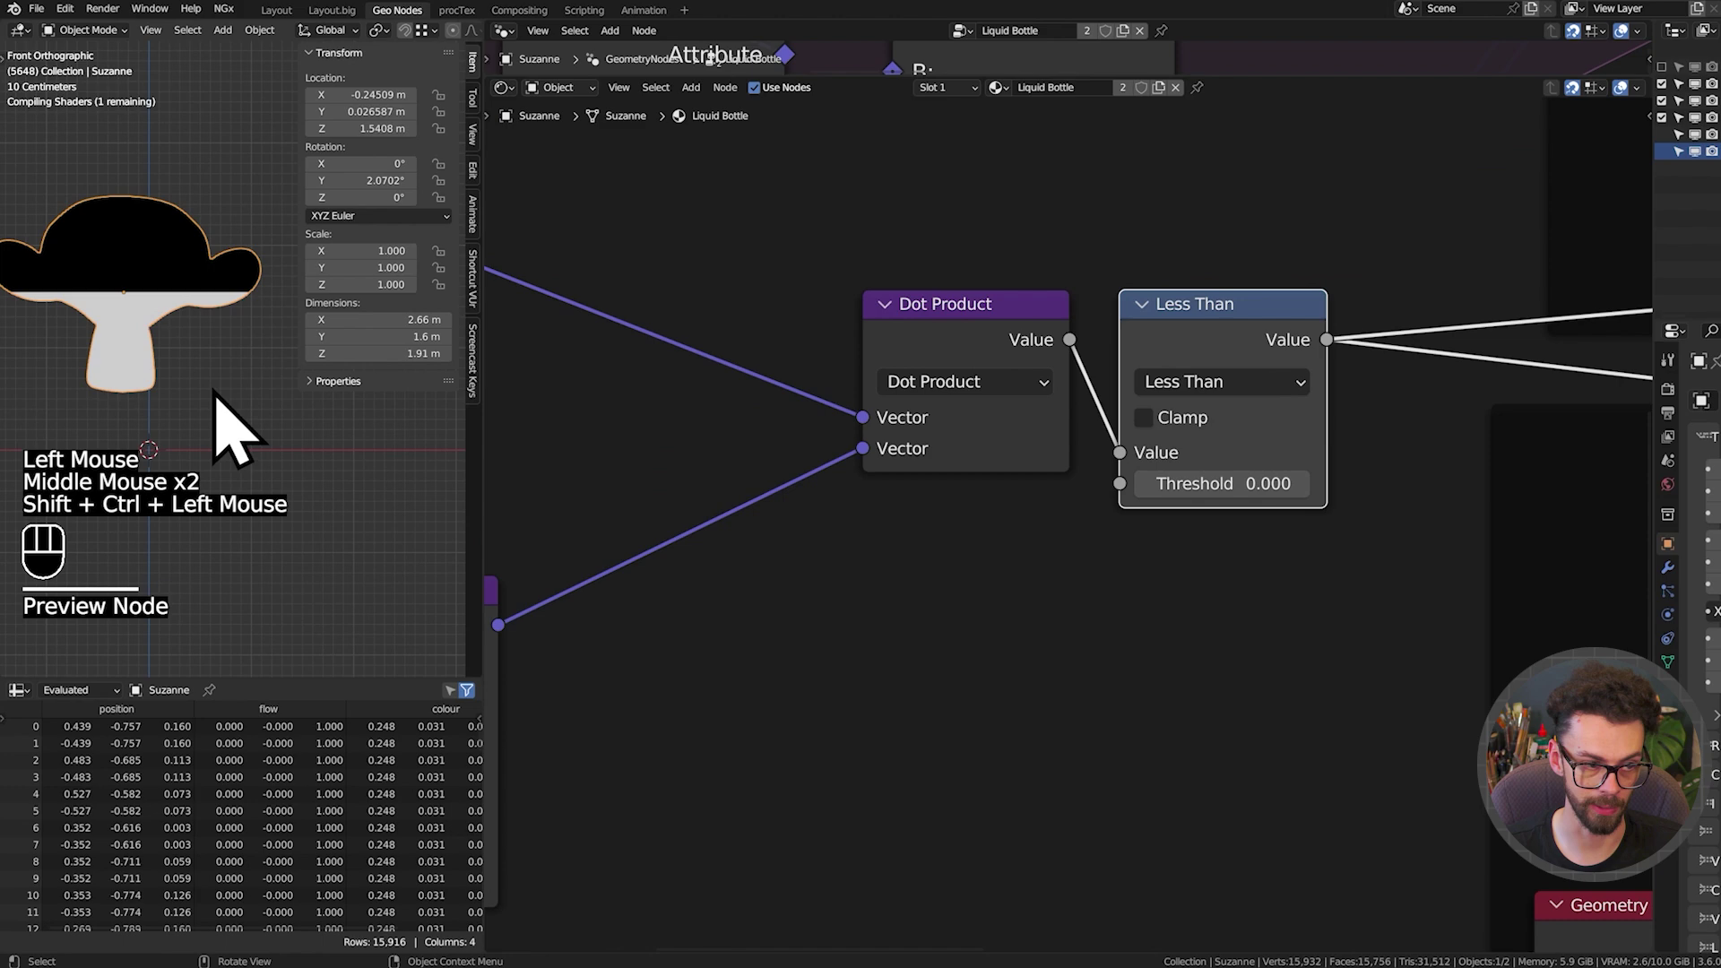
pyautogui.press('ctrl+space')
pyautogui.scroll(-3)
pyautogui.press('r')
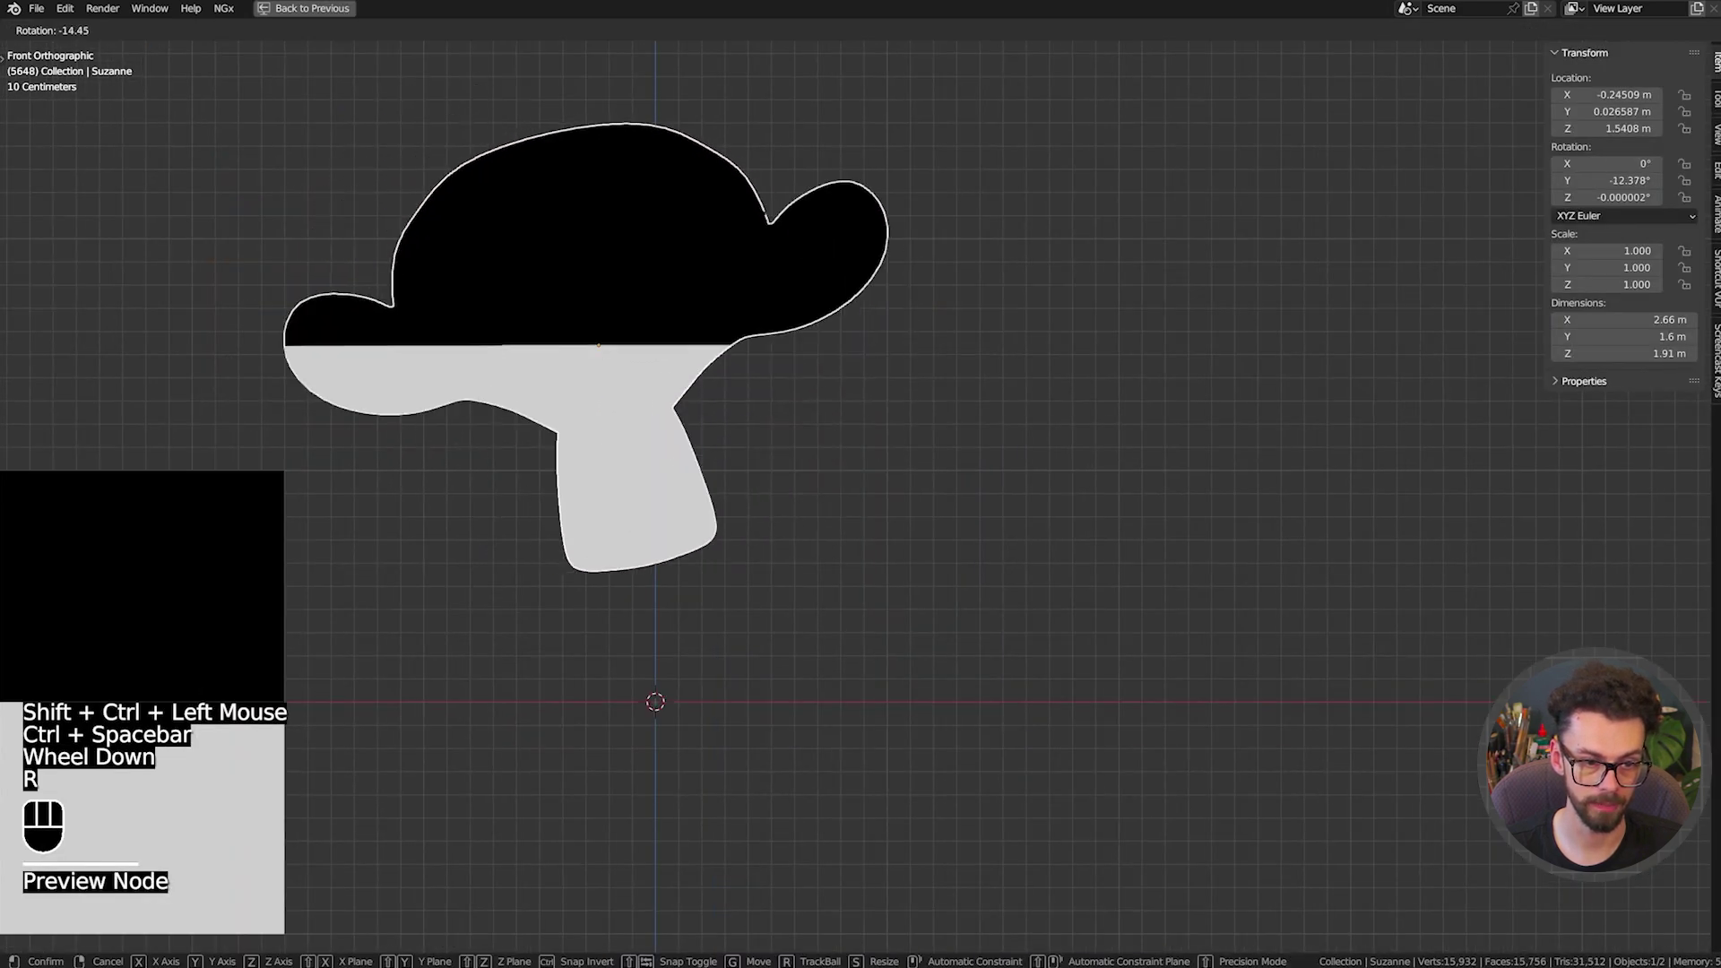
# Tilt and move Suzanne to check the liquid surface stays level, then return to the node tree
pyautogui.press('shift+space')
pyautogui.press('r')
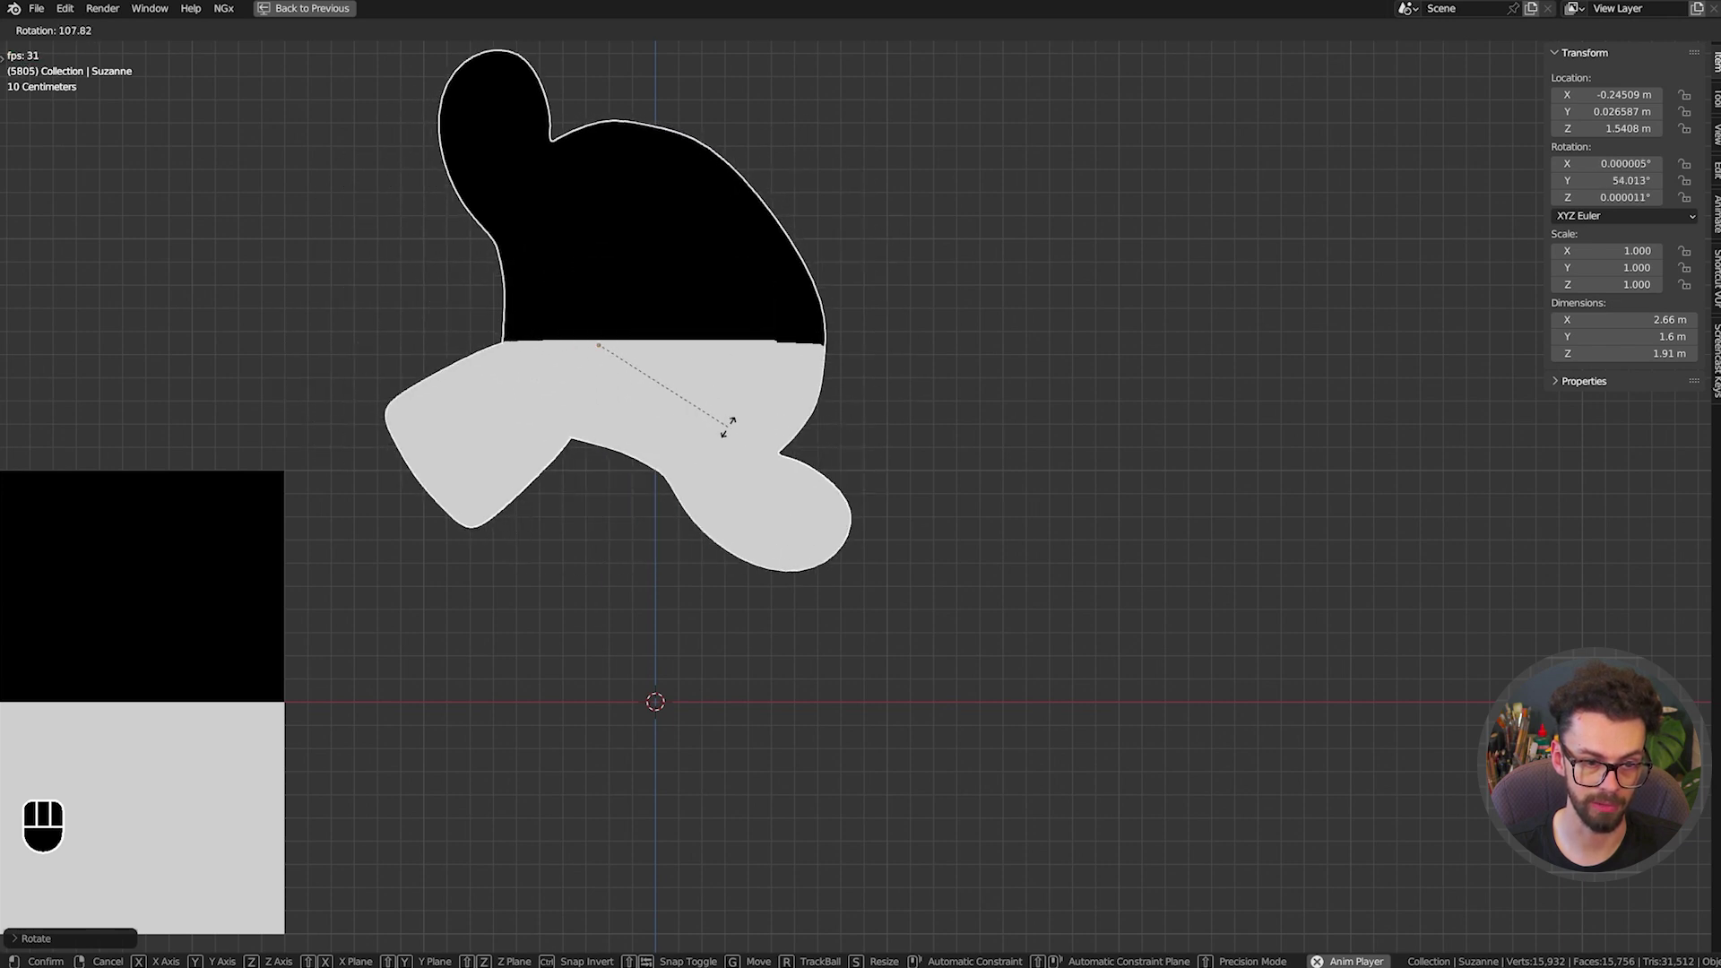
pyautogui.press('g')
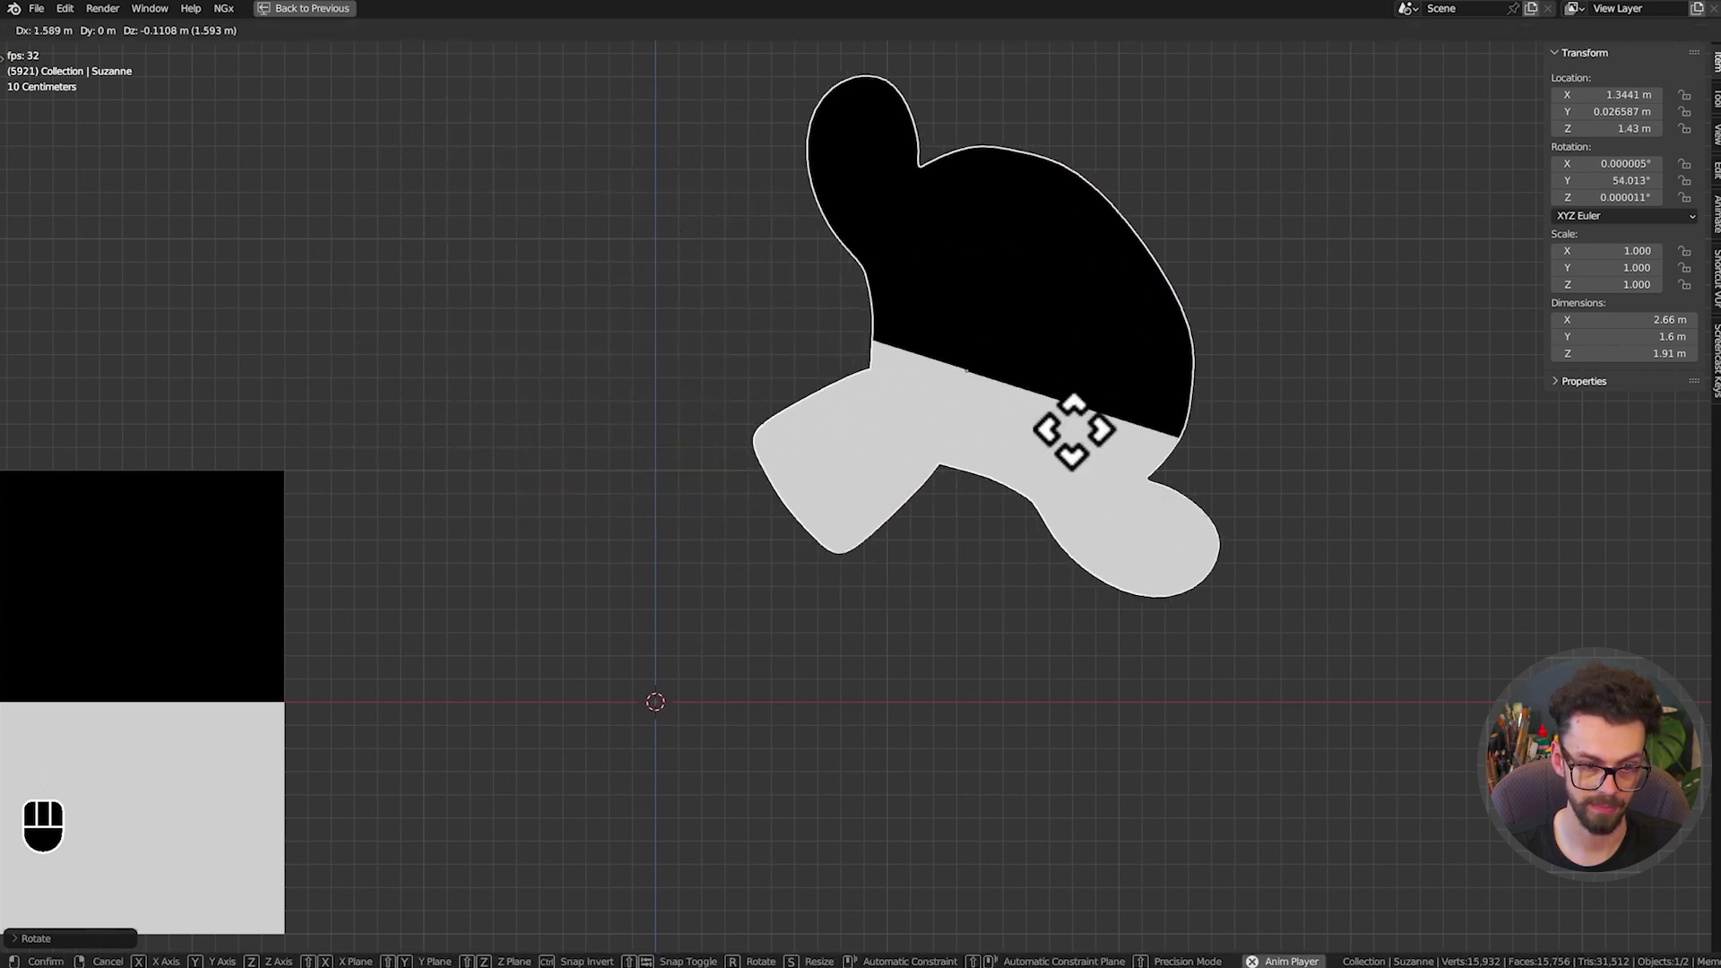
pyautogui.press('r')
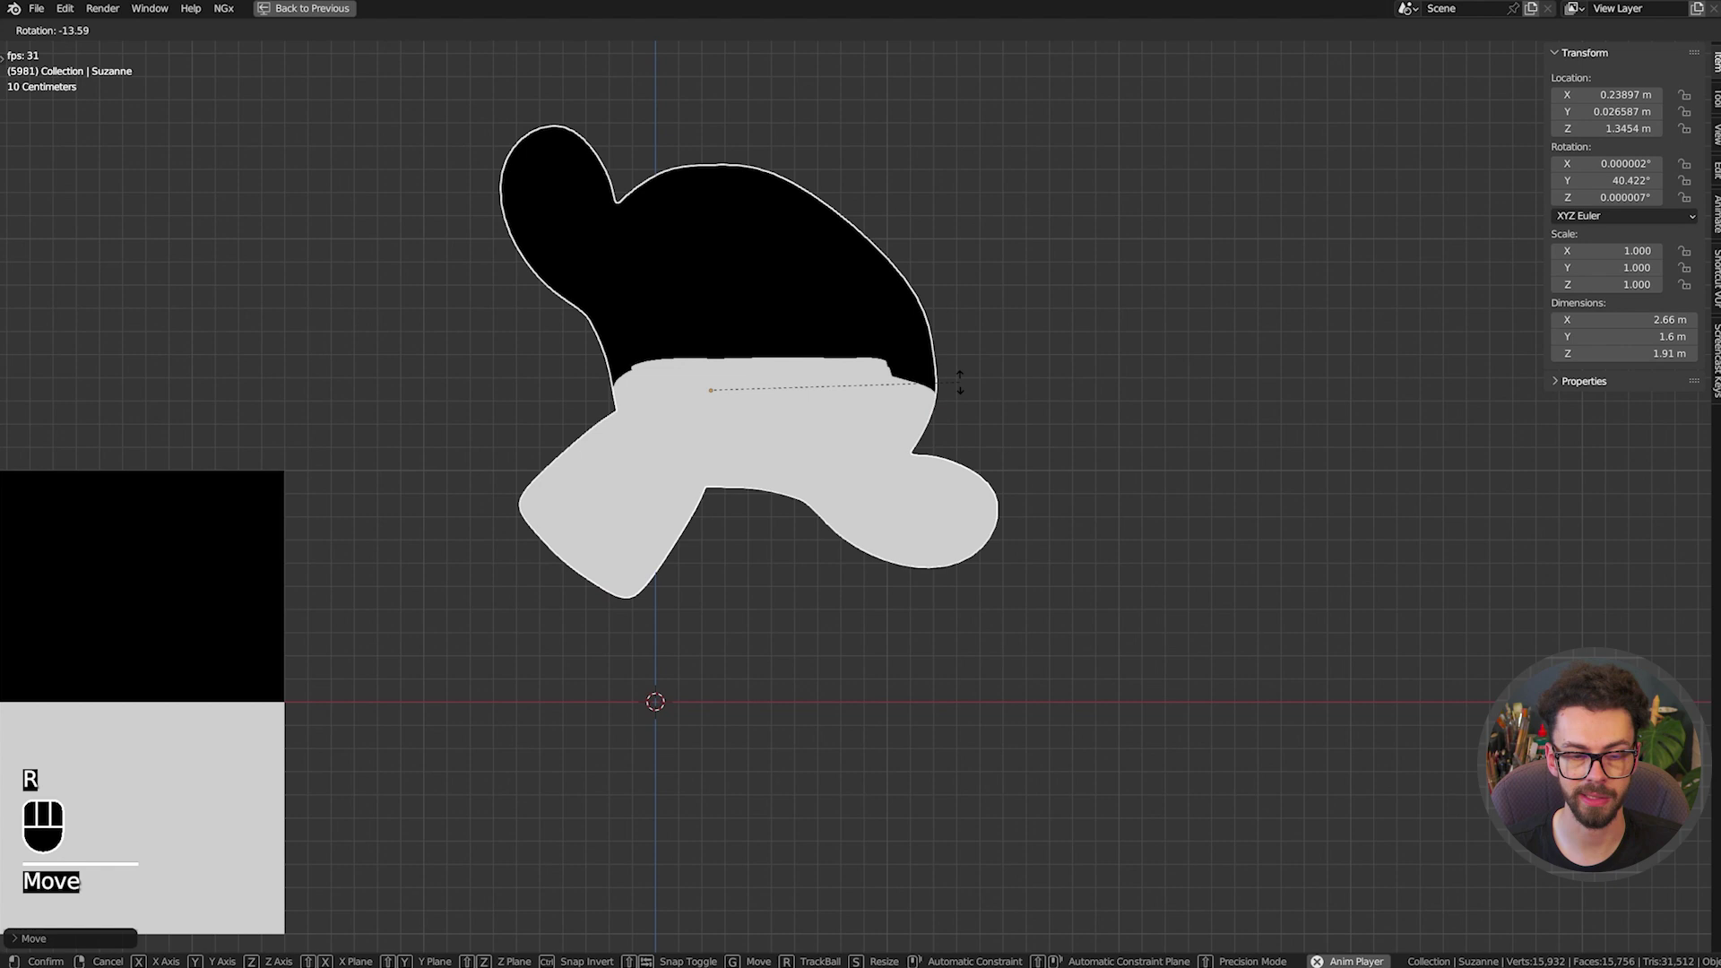
pyautogui.press('g')
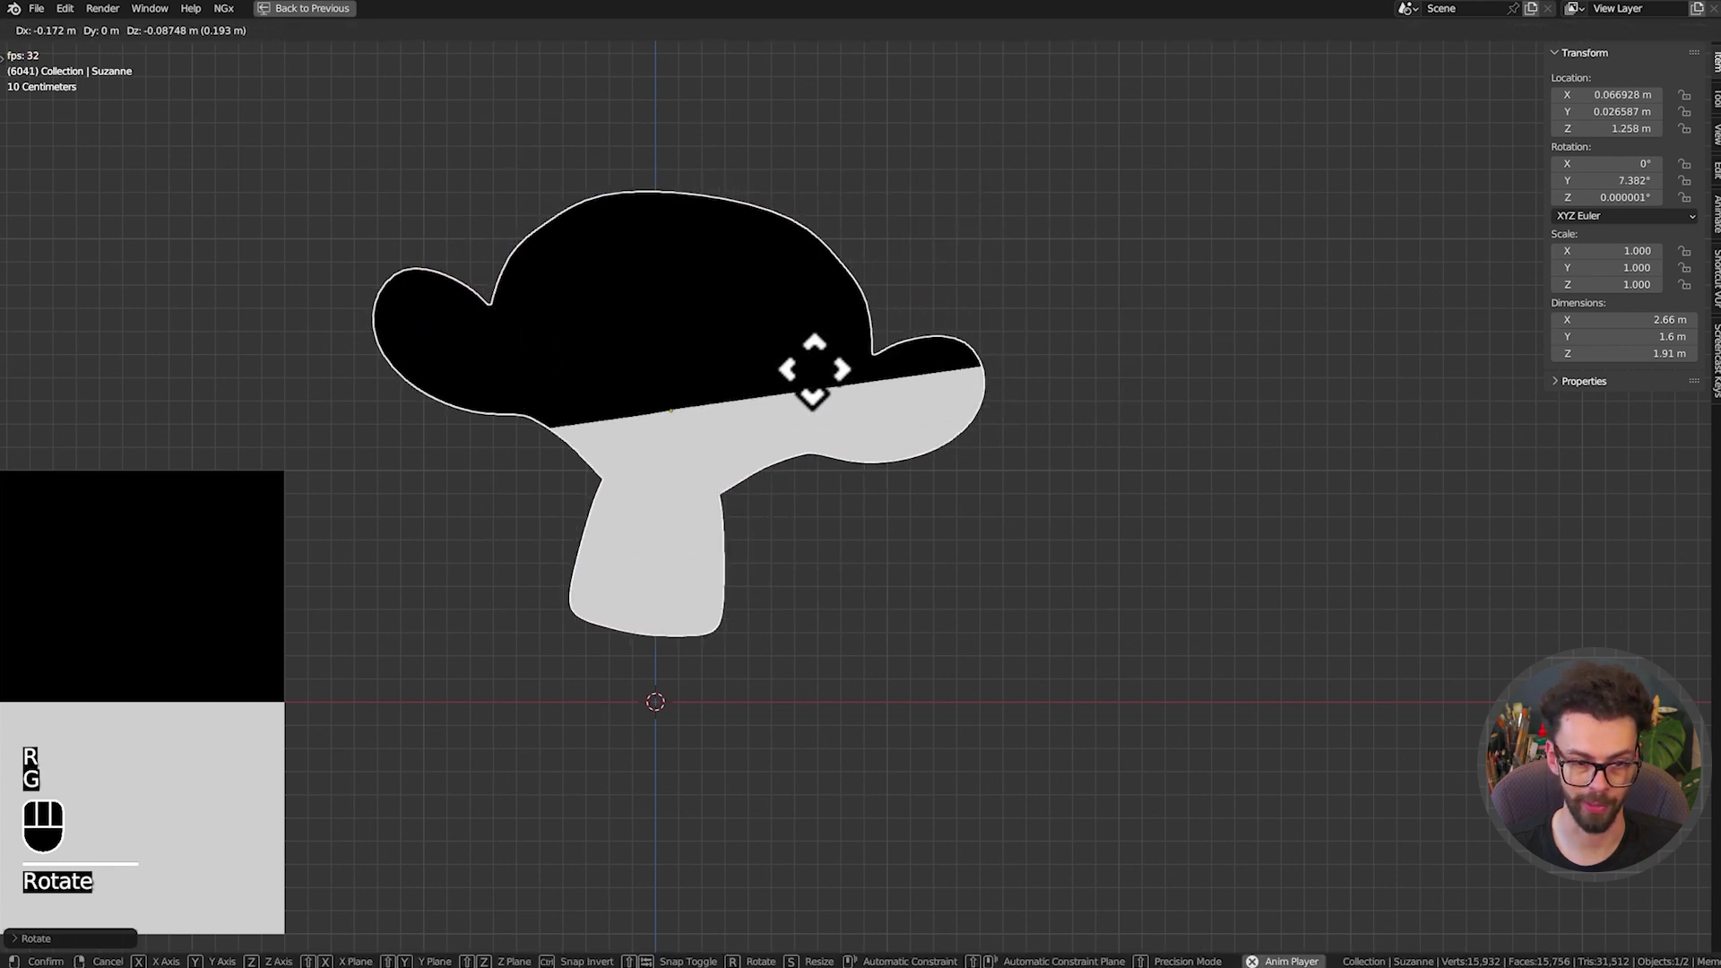
pyautogui.press('g')
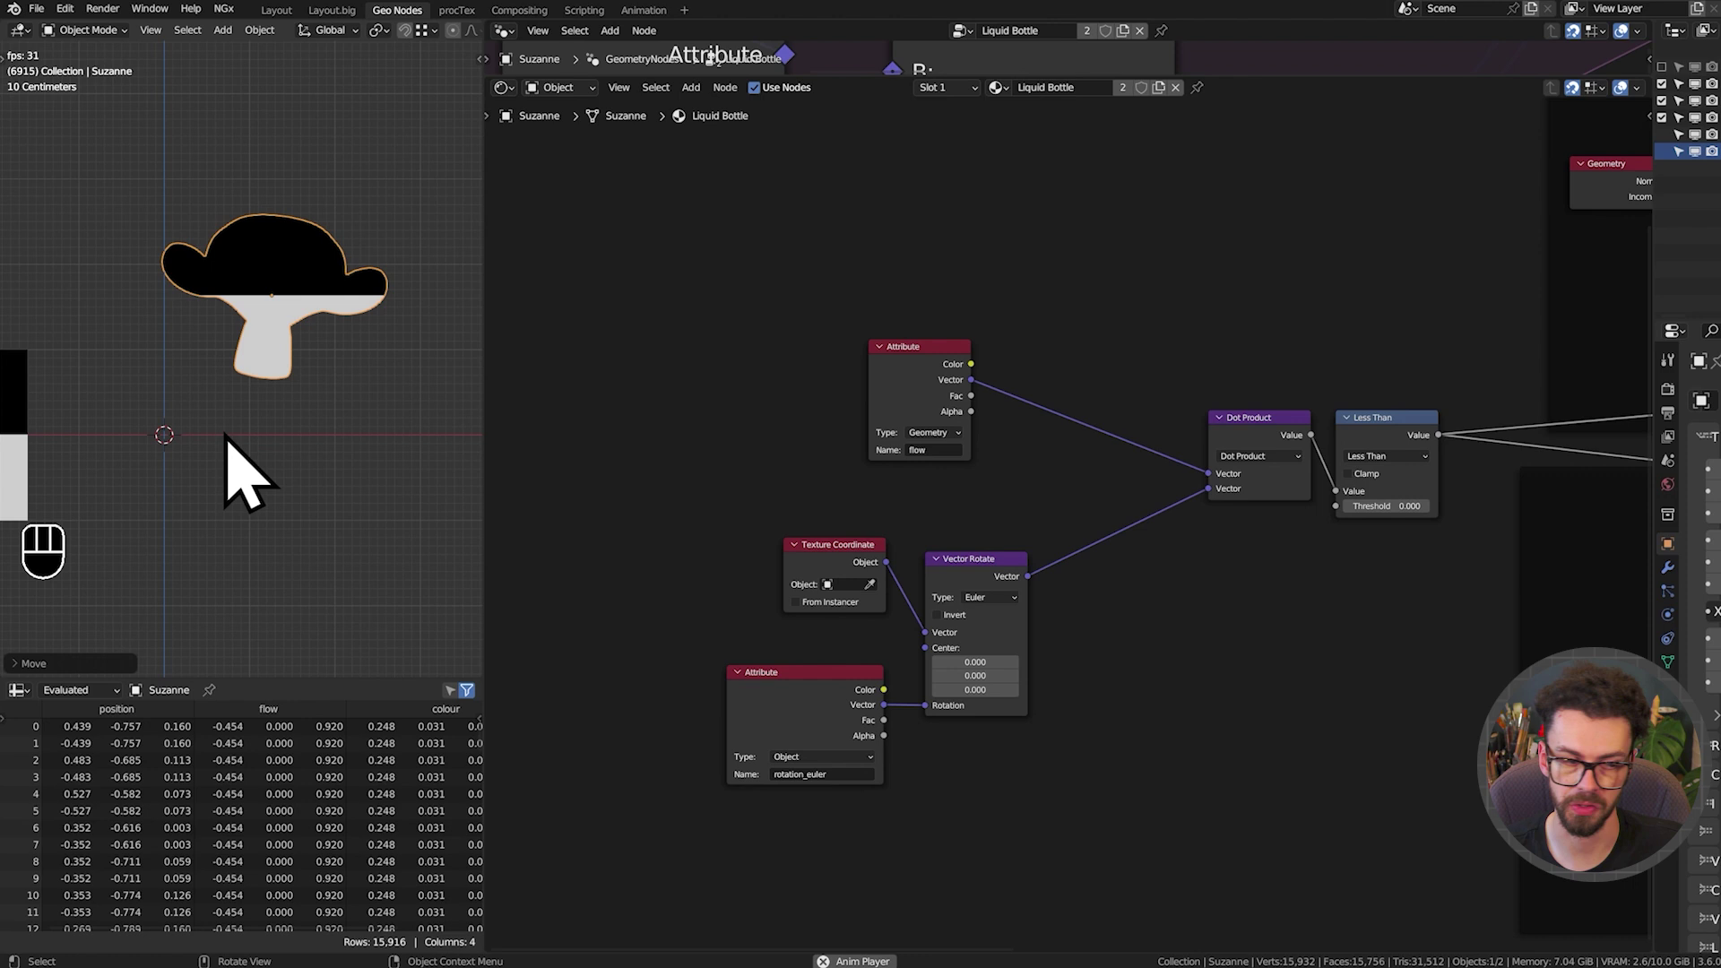
# Move the existing nodes aside to free space for the sloshing setup
pyautogui.middleClick(695, 464)
pyautogui.scroll(3)
pyautogui.middleClick(718, 509)
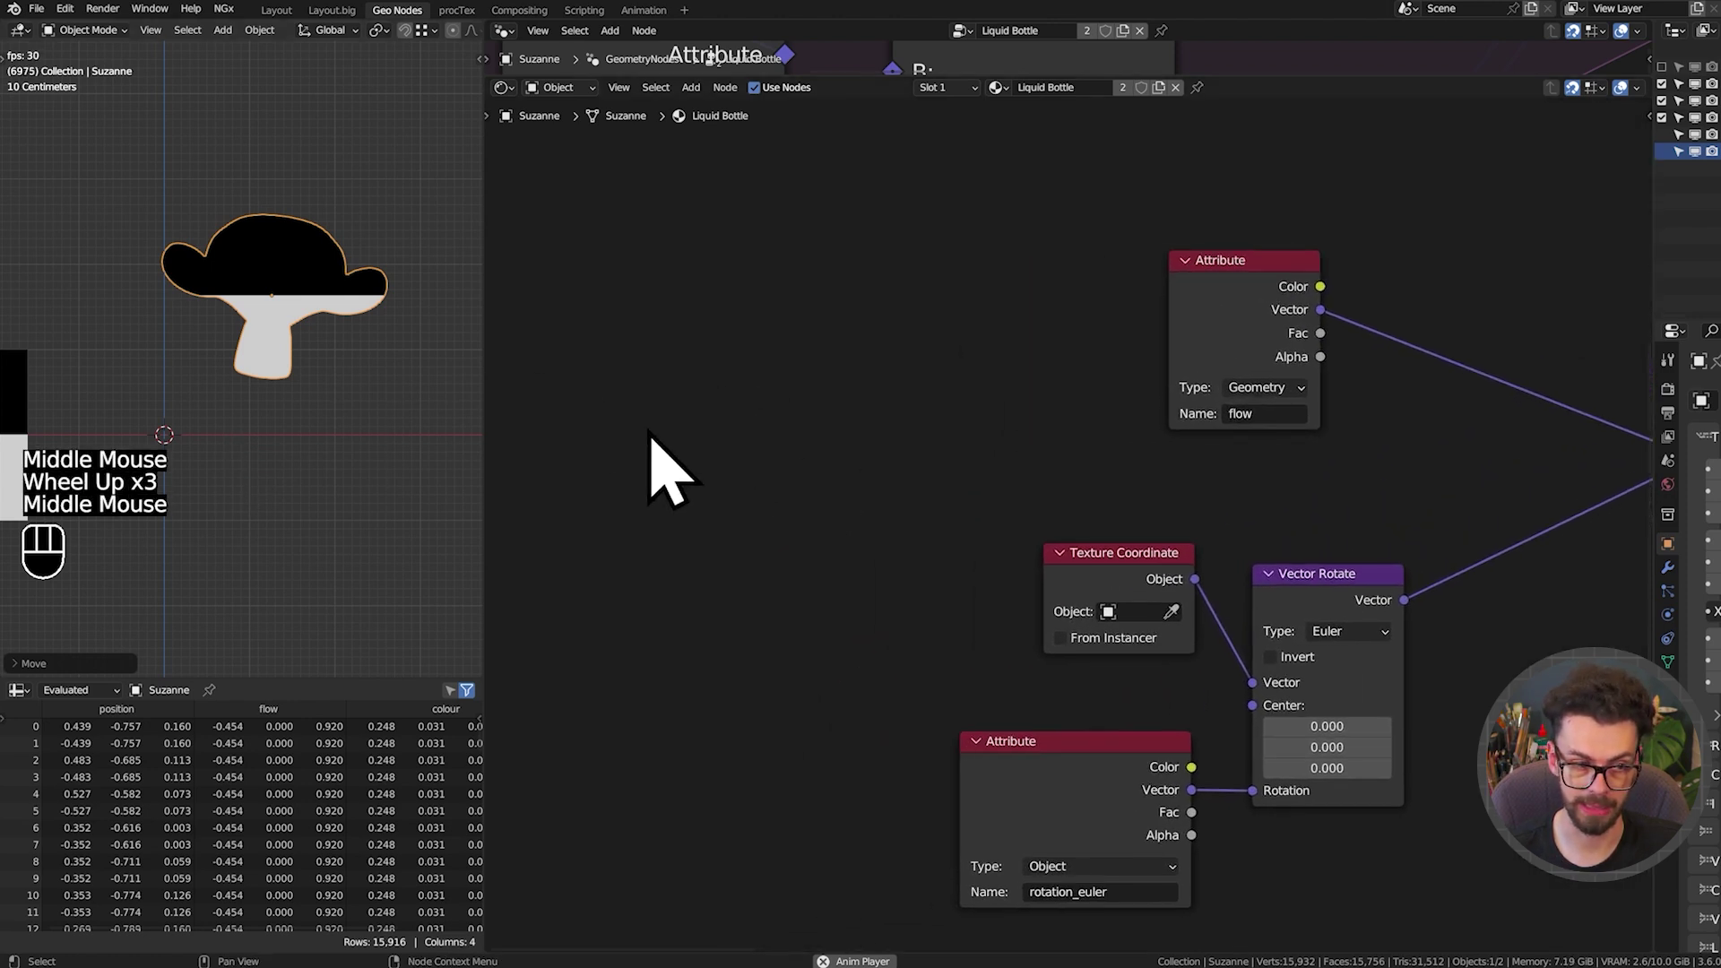
pyautogui.press('g')
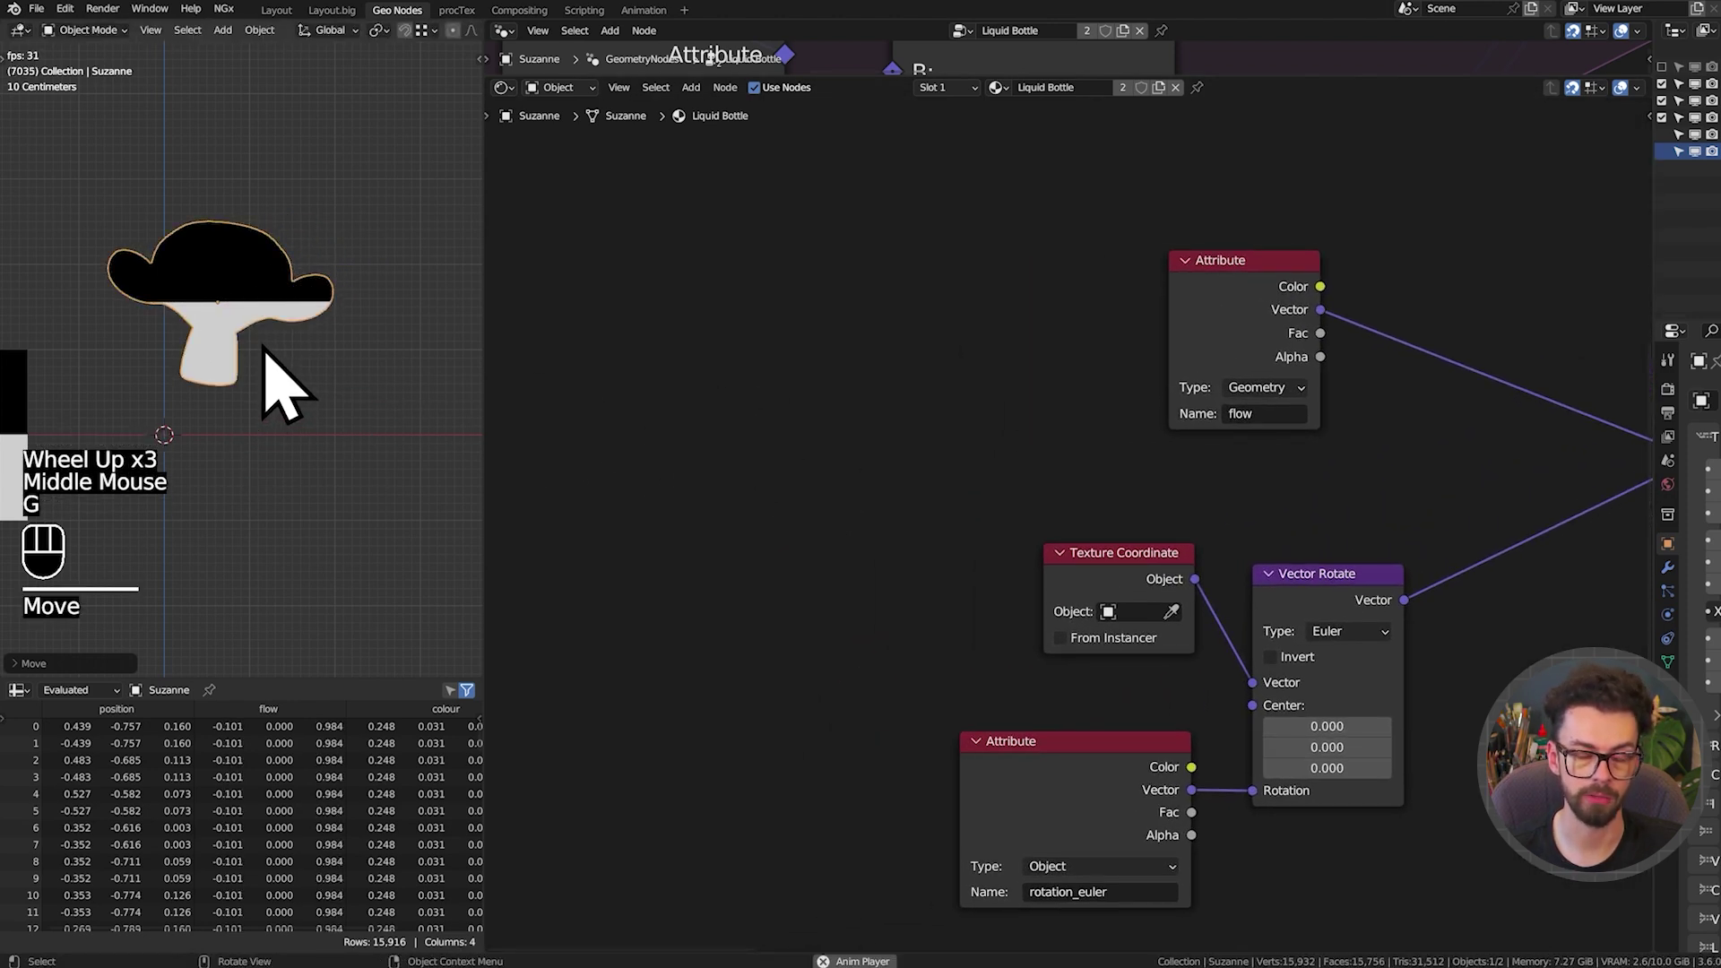
pyautogui.press('g')
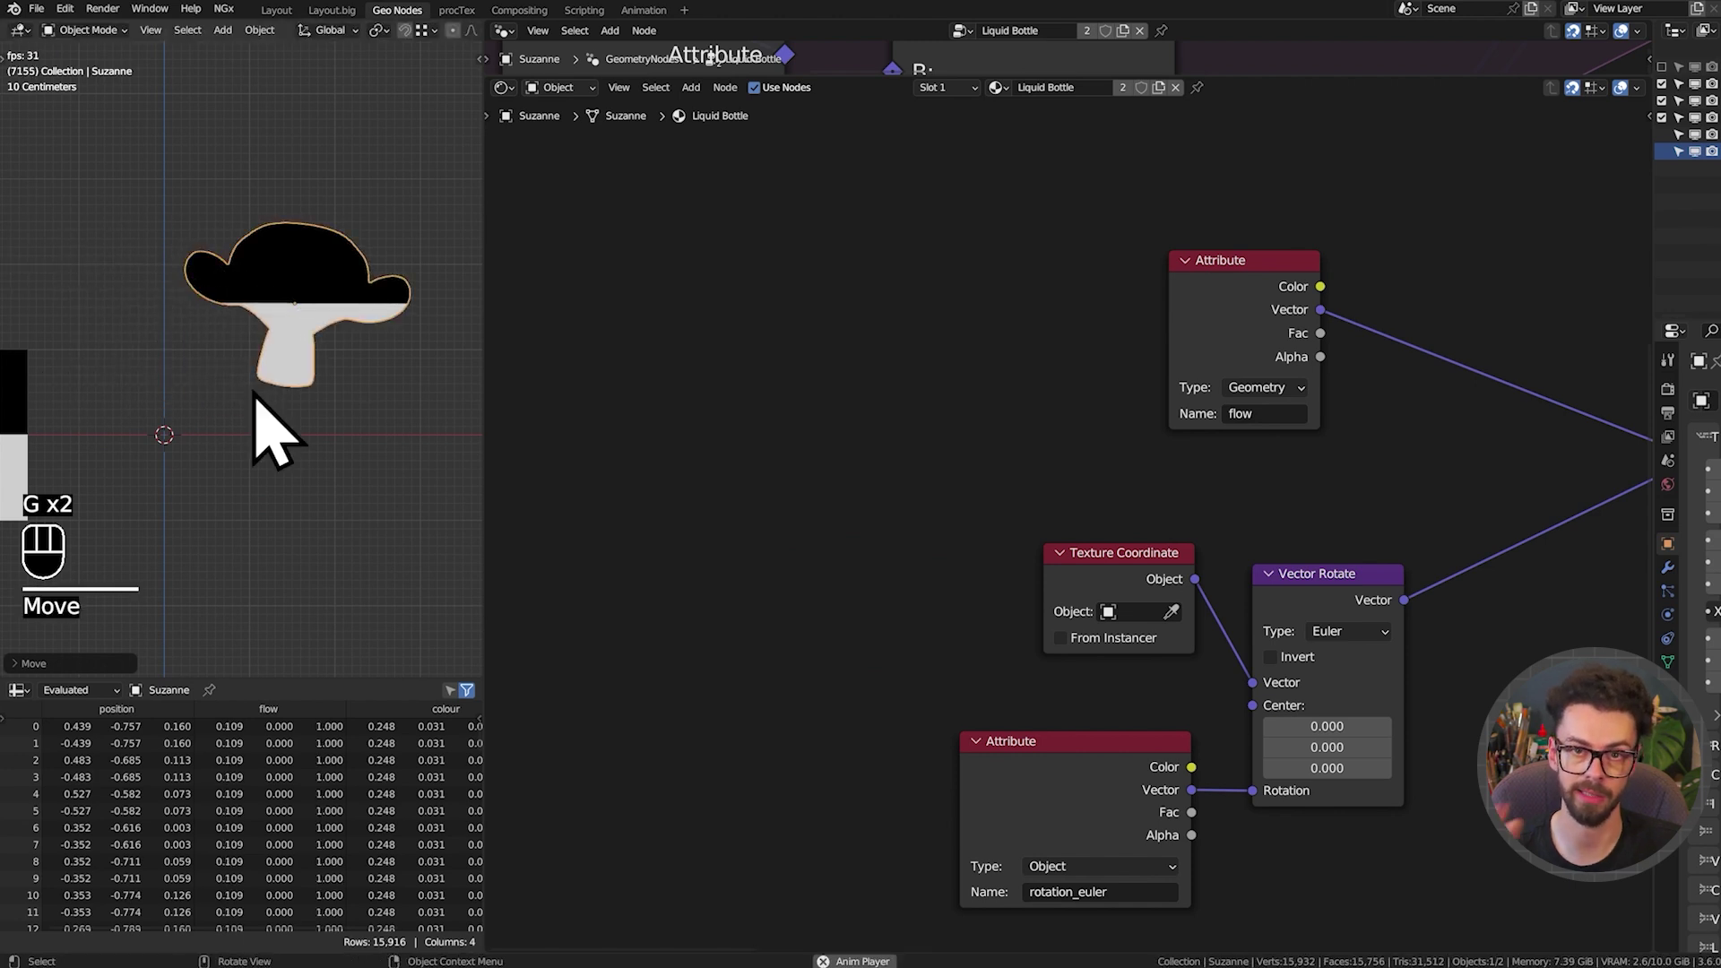
# Sketch a wavy annotation line illustrating the sloshing, then drop the annotate tool
pyautogui.press('d')
pyautogui.moveTo(563, 368); pyautogui.dragTo(1110, 413)
pyautogui.press('d')
pyautogui.middleClick(935, 426)
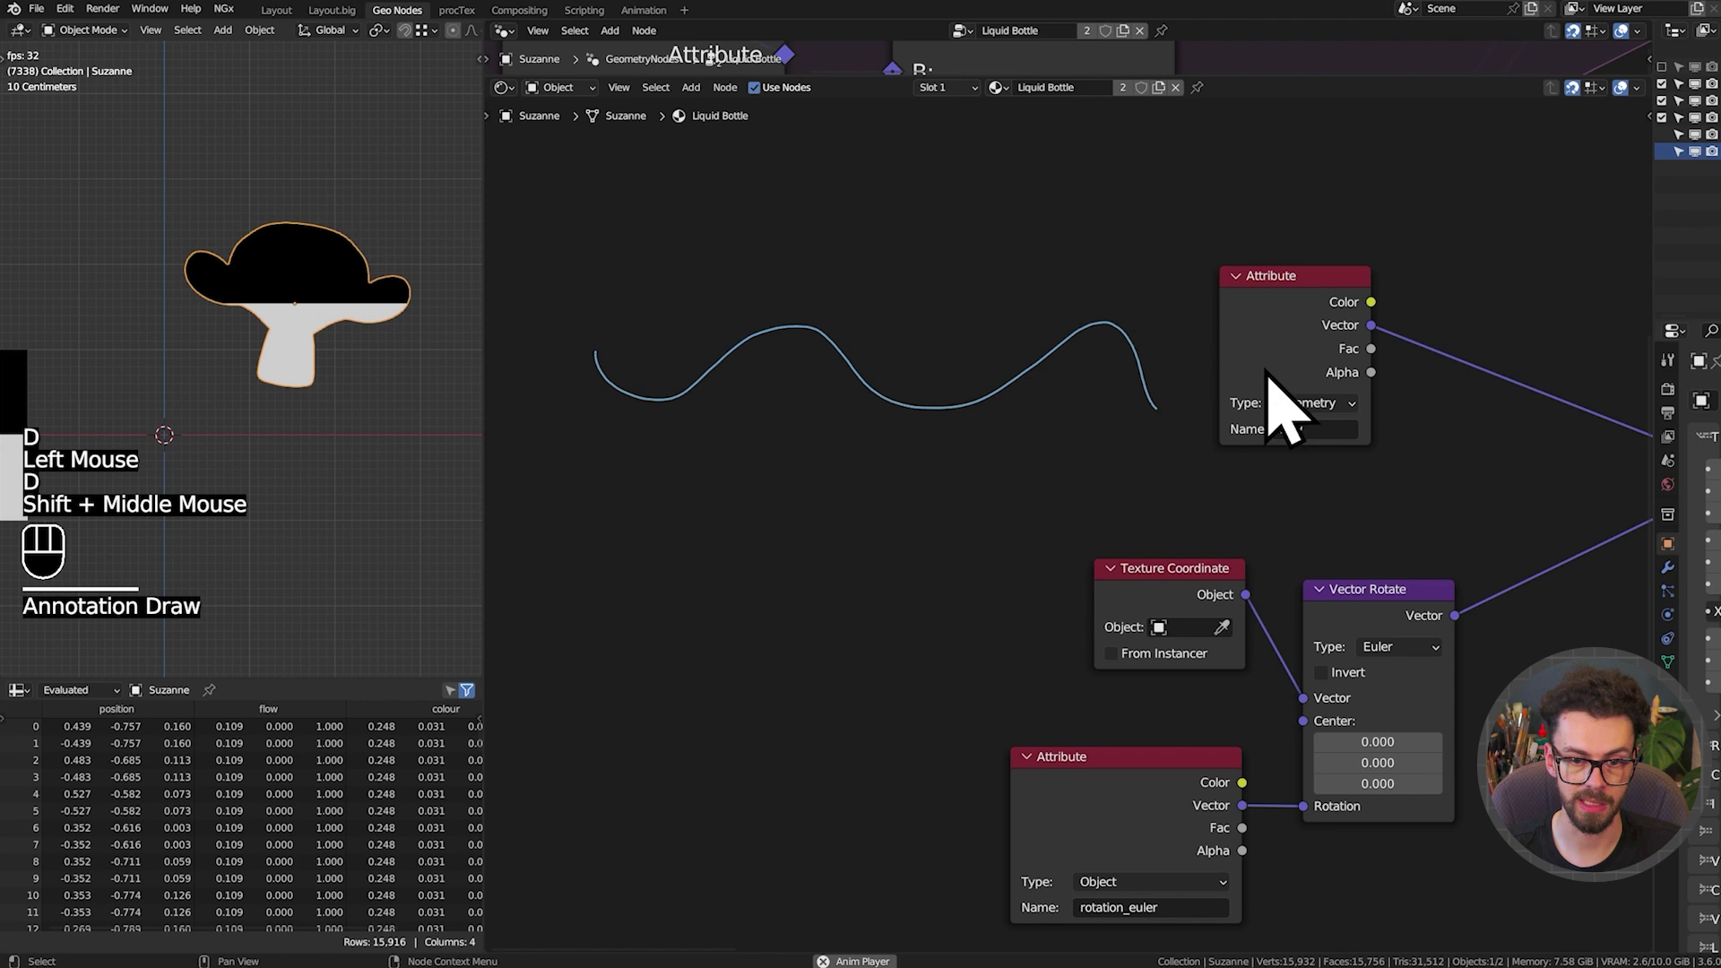
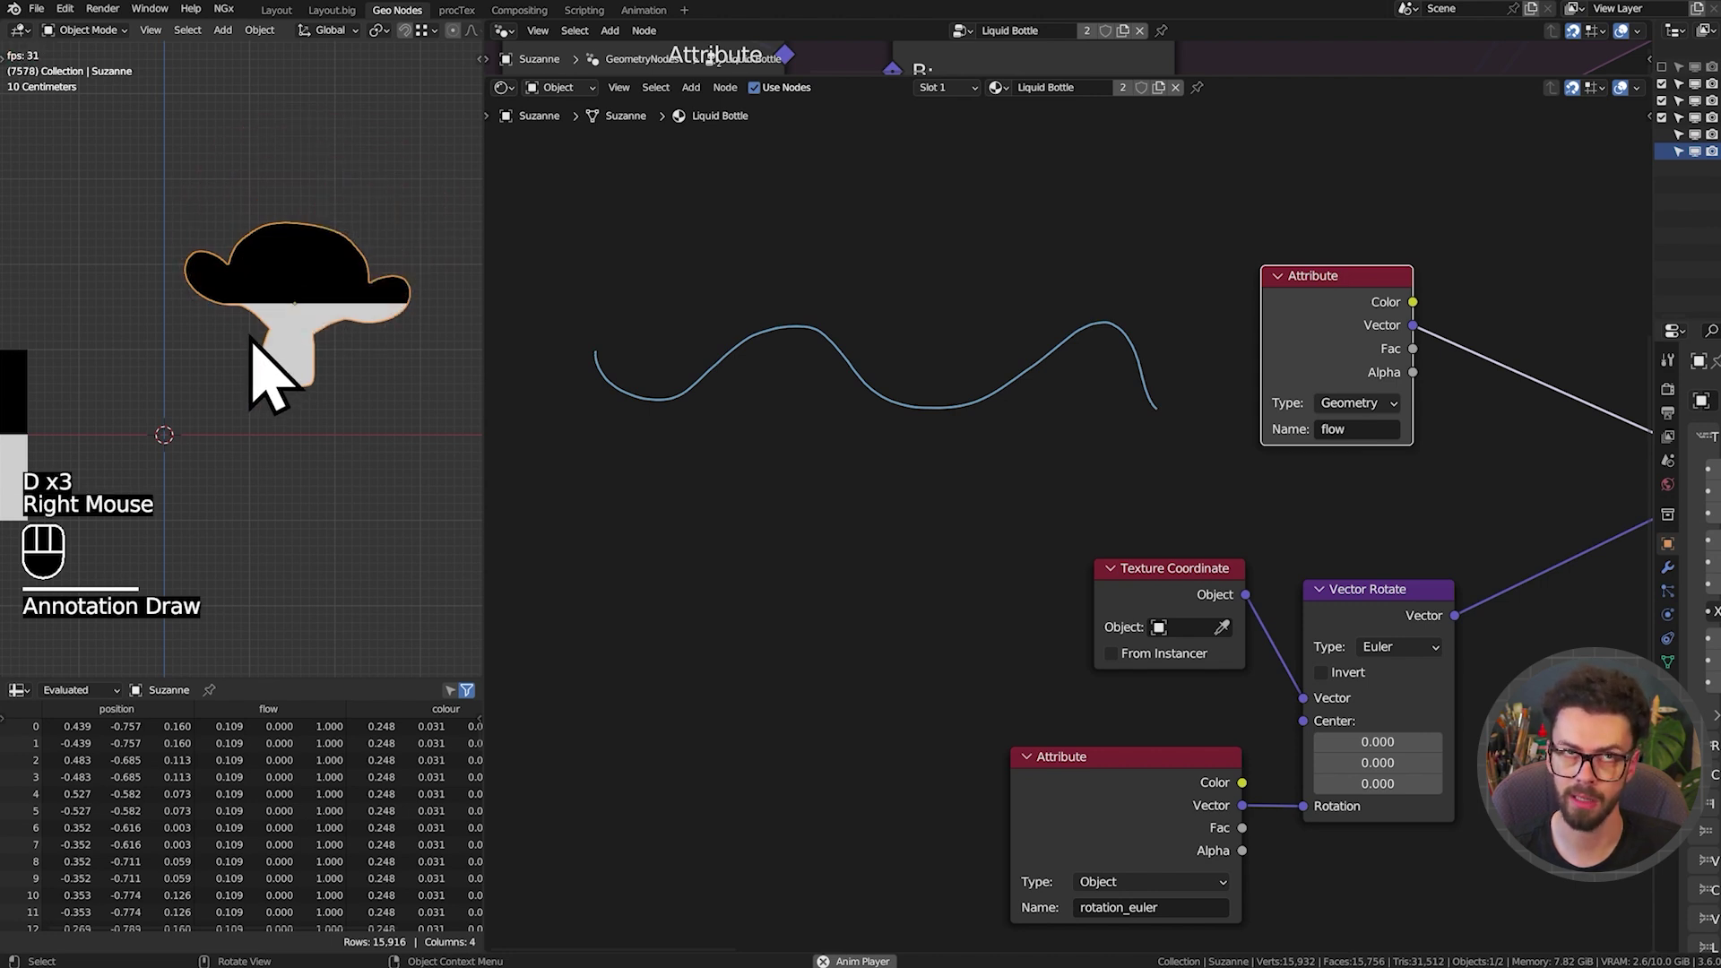
# Save the liquid lesson file with Ctrl+S and erase the explanatory sketch
pyautogui.press('shift+space')
pyautogui.press('ctrl+s')
pyautogui.middleClick(746, 461)
pyautogui.press('d')
pyautogui.moveTo(680, 300); pyautogui.dragTo(1252, 419)
pyautogui.rightClick(680, 300)
pyautogui.press('d')
pyautogui.middleClick(892, 395)
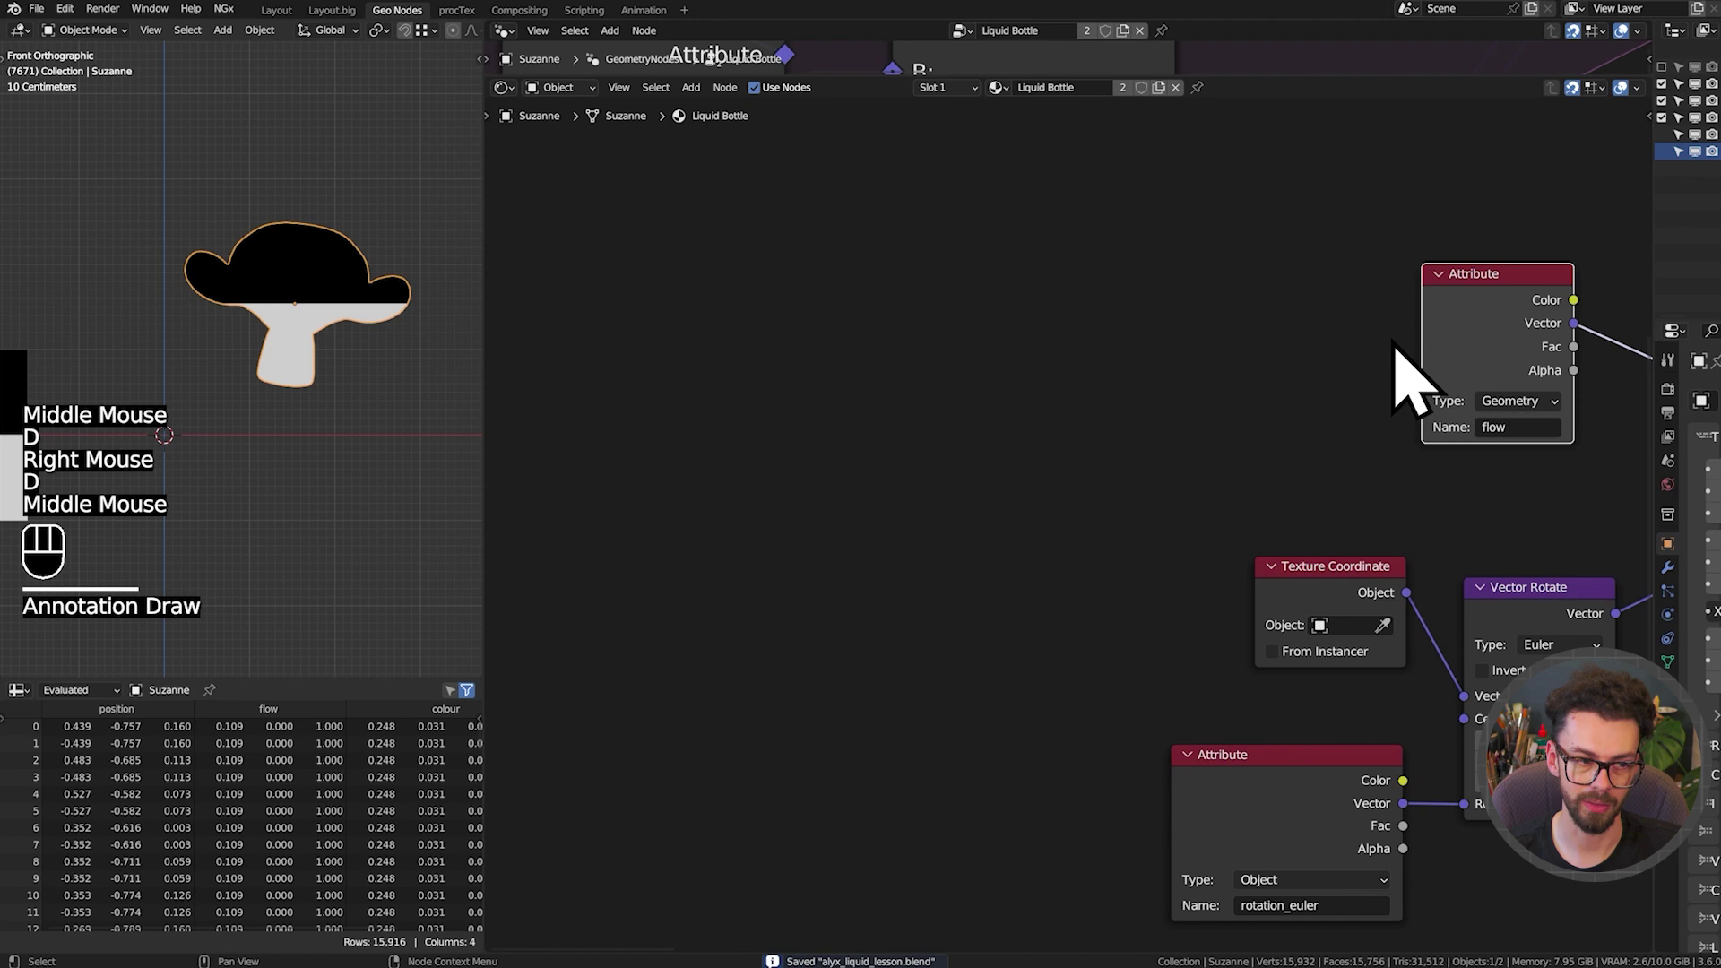
pyautogui.scroll(3)
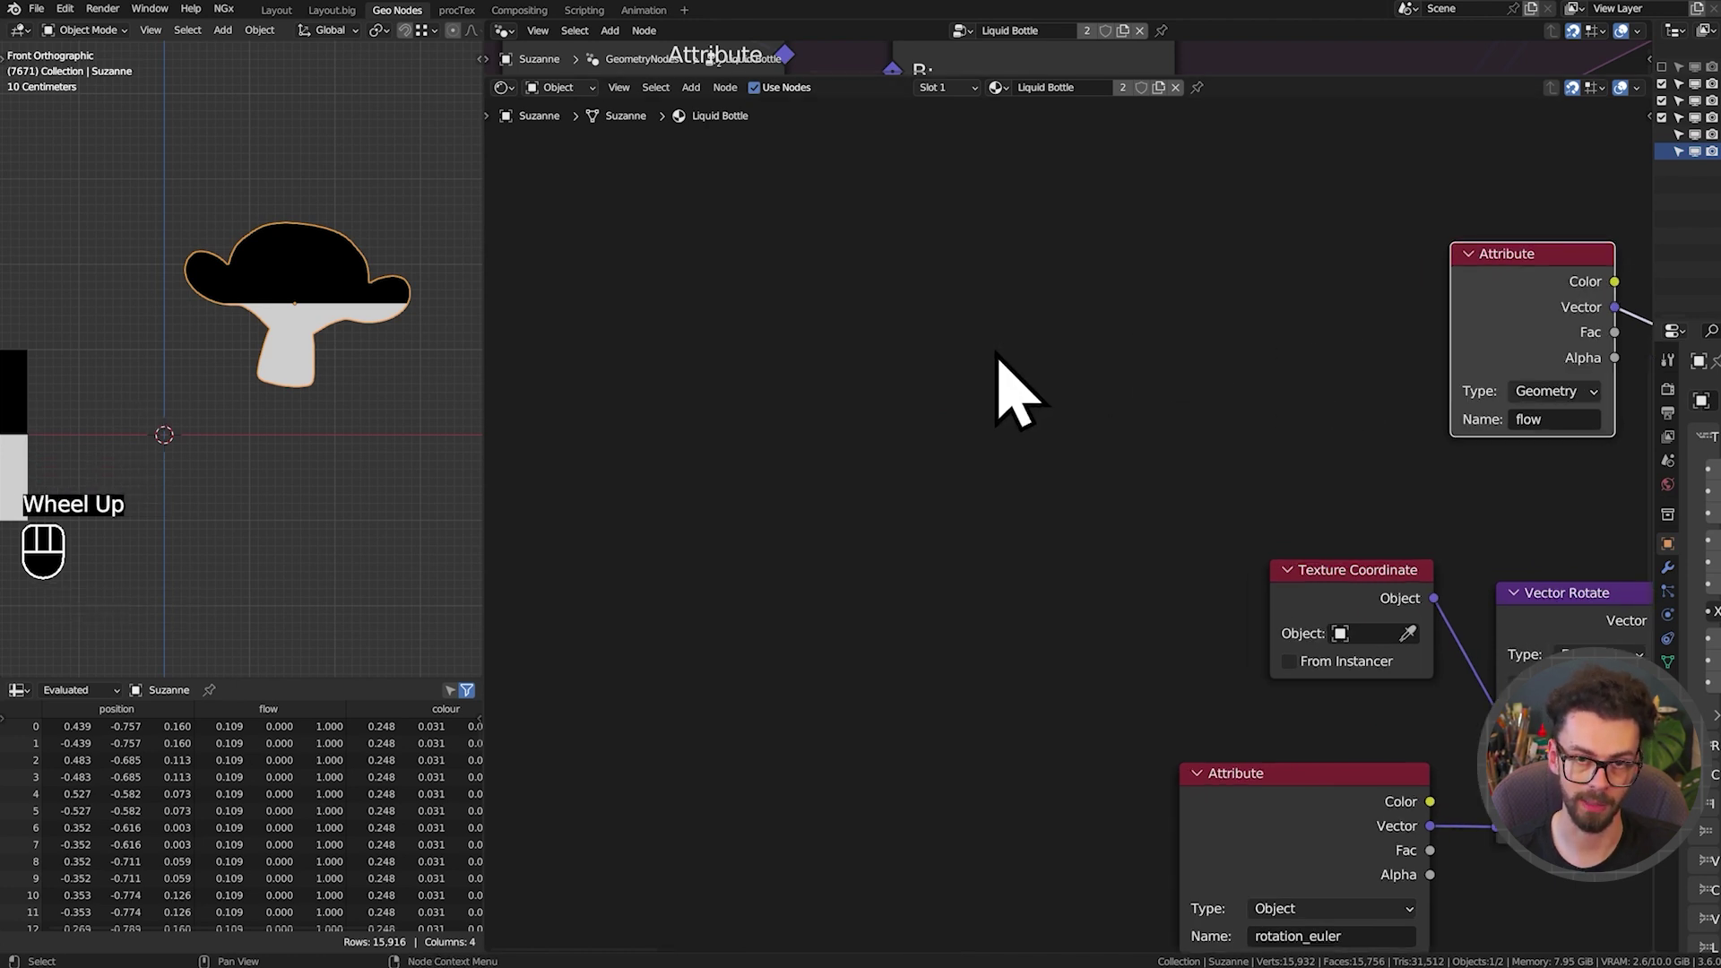
# Add a Value node driven by #frame and rewind to the first frame
pyautogui.click(804, 424)
pyautogui.press('shift+a')
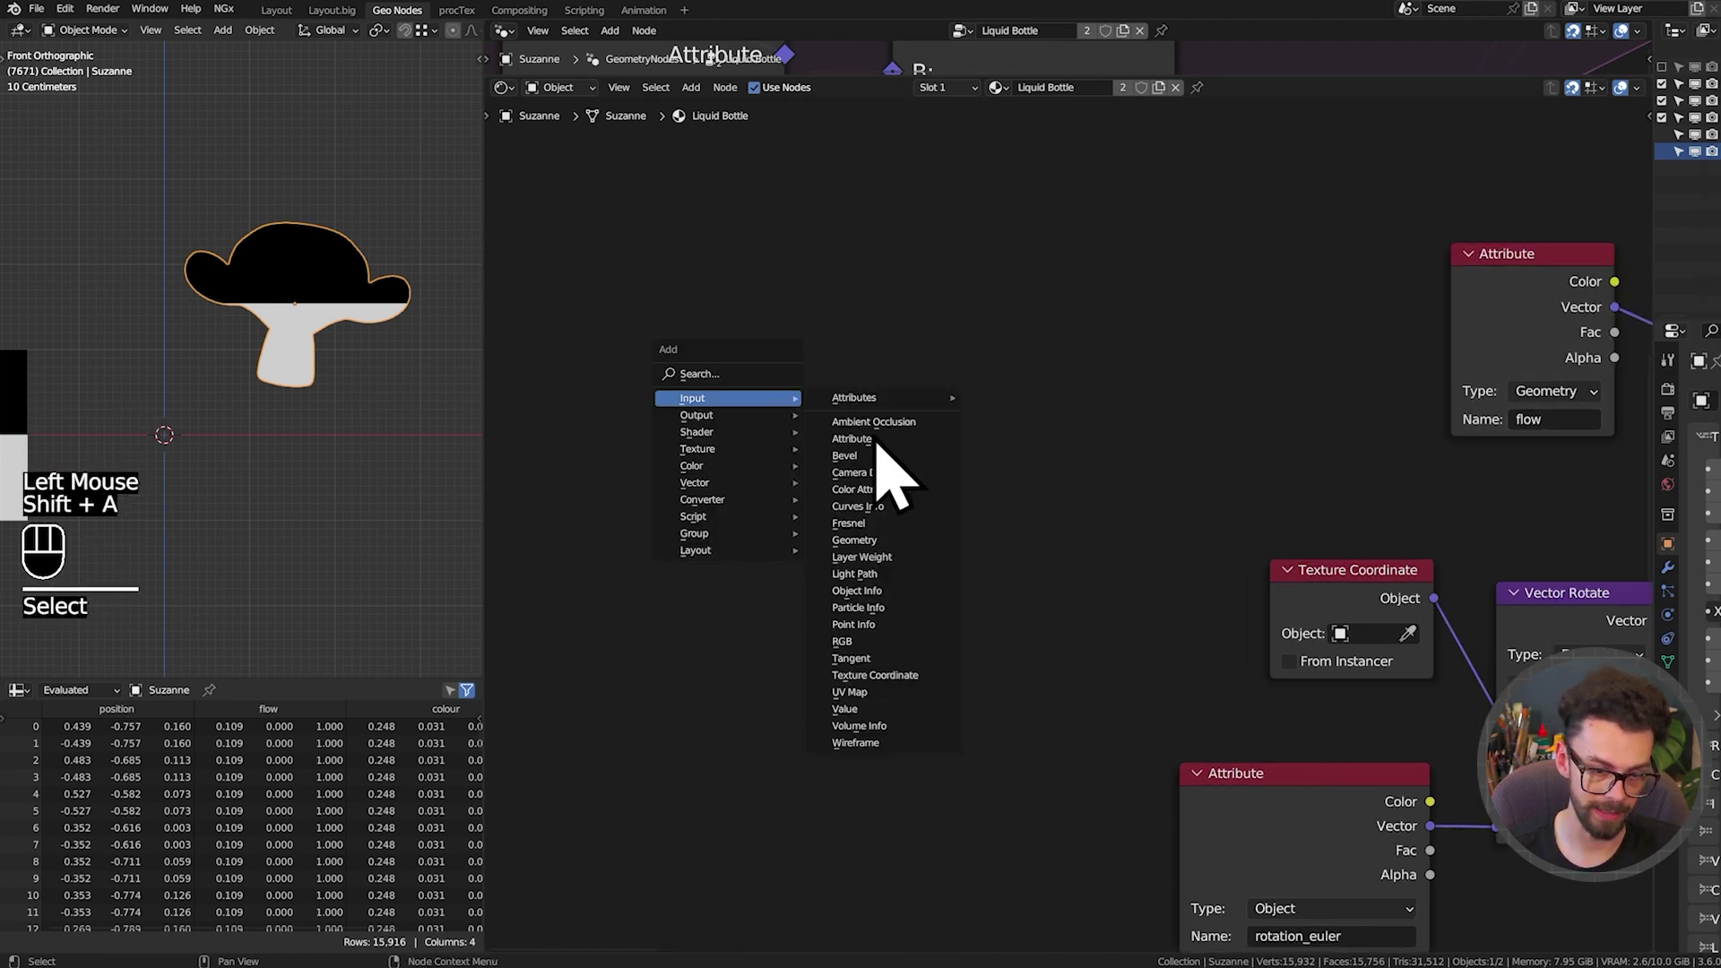
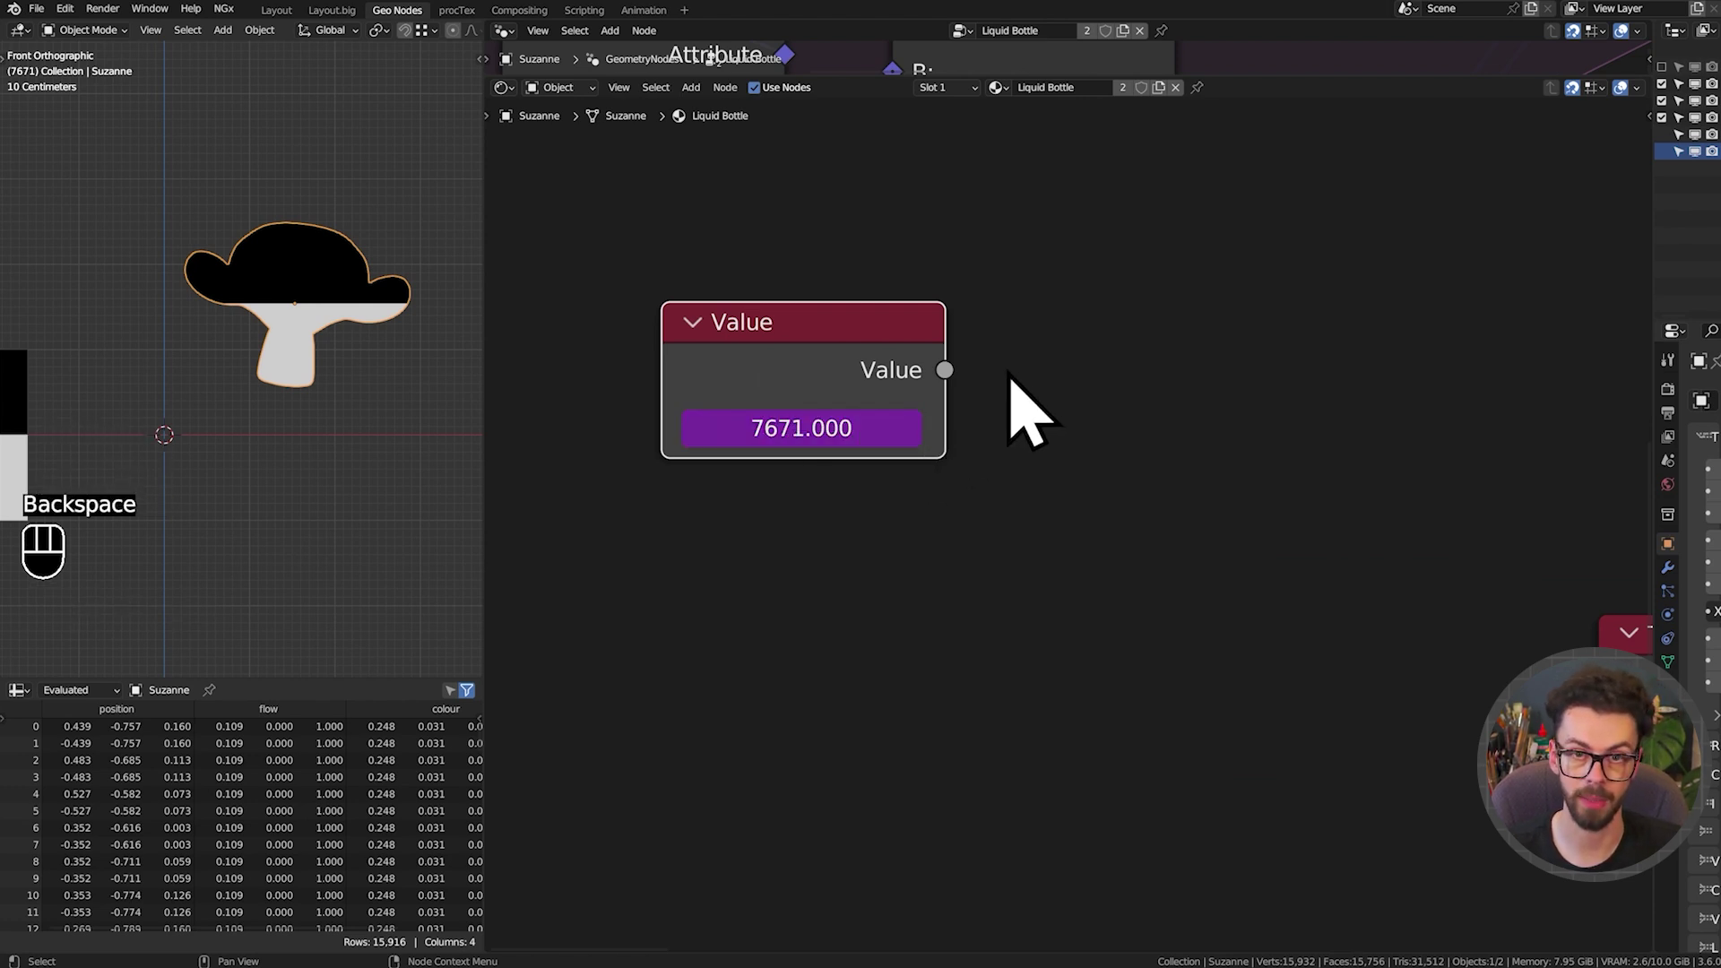
pyautogui.click(862, 386)
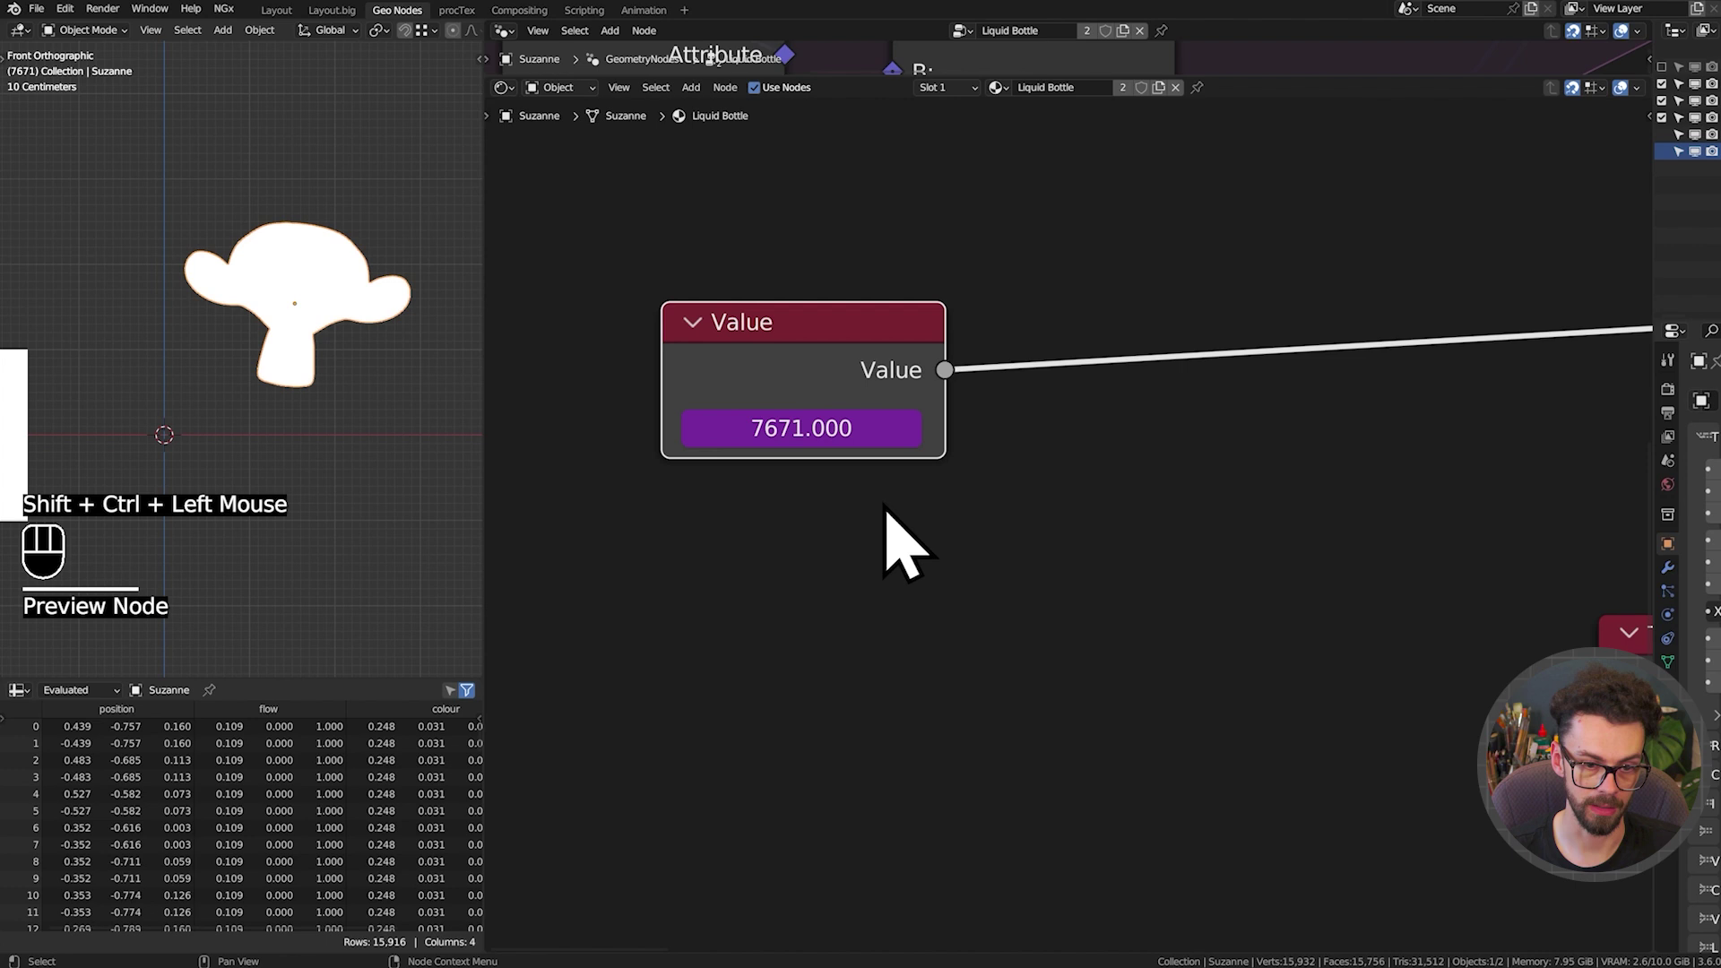
pyautogui.press('shift+Left')
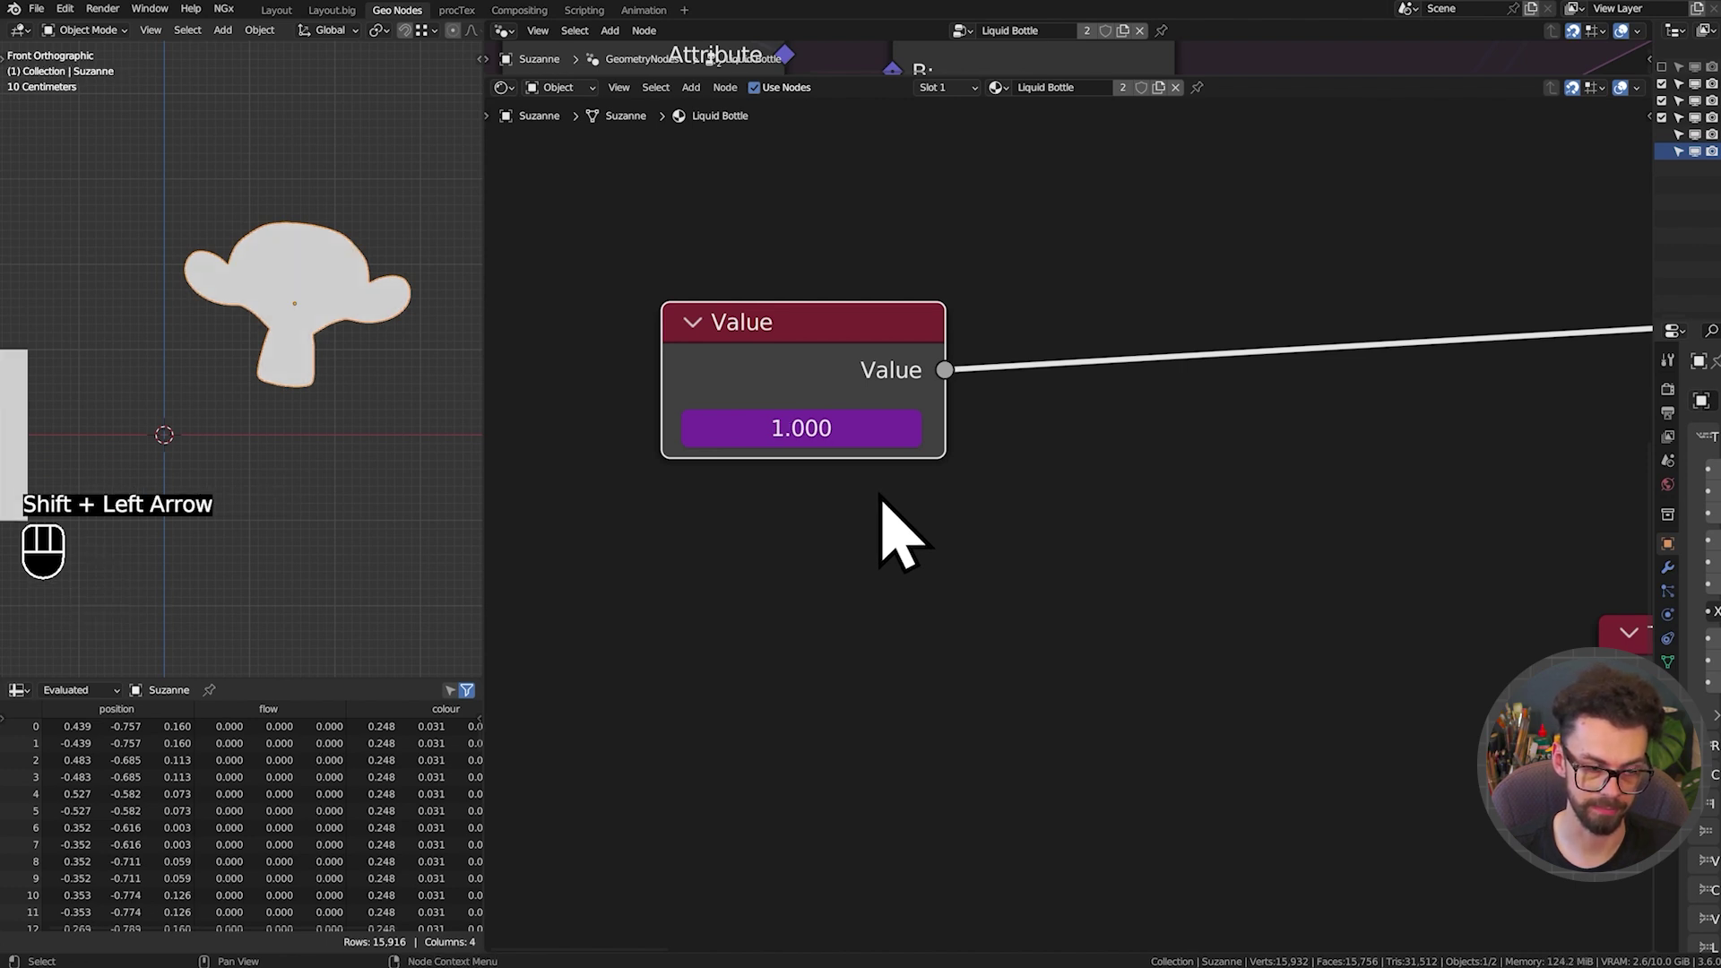
pyautogui.rightClick(1036, 345)
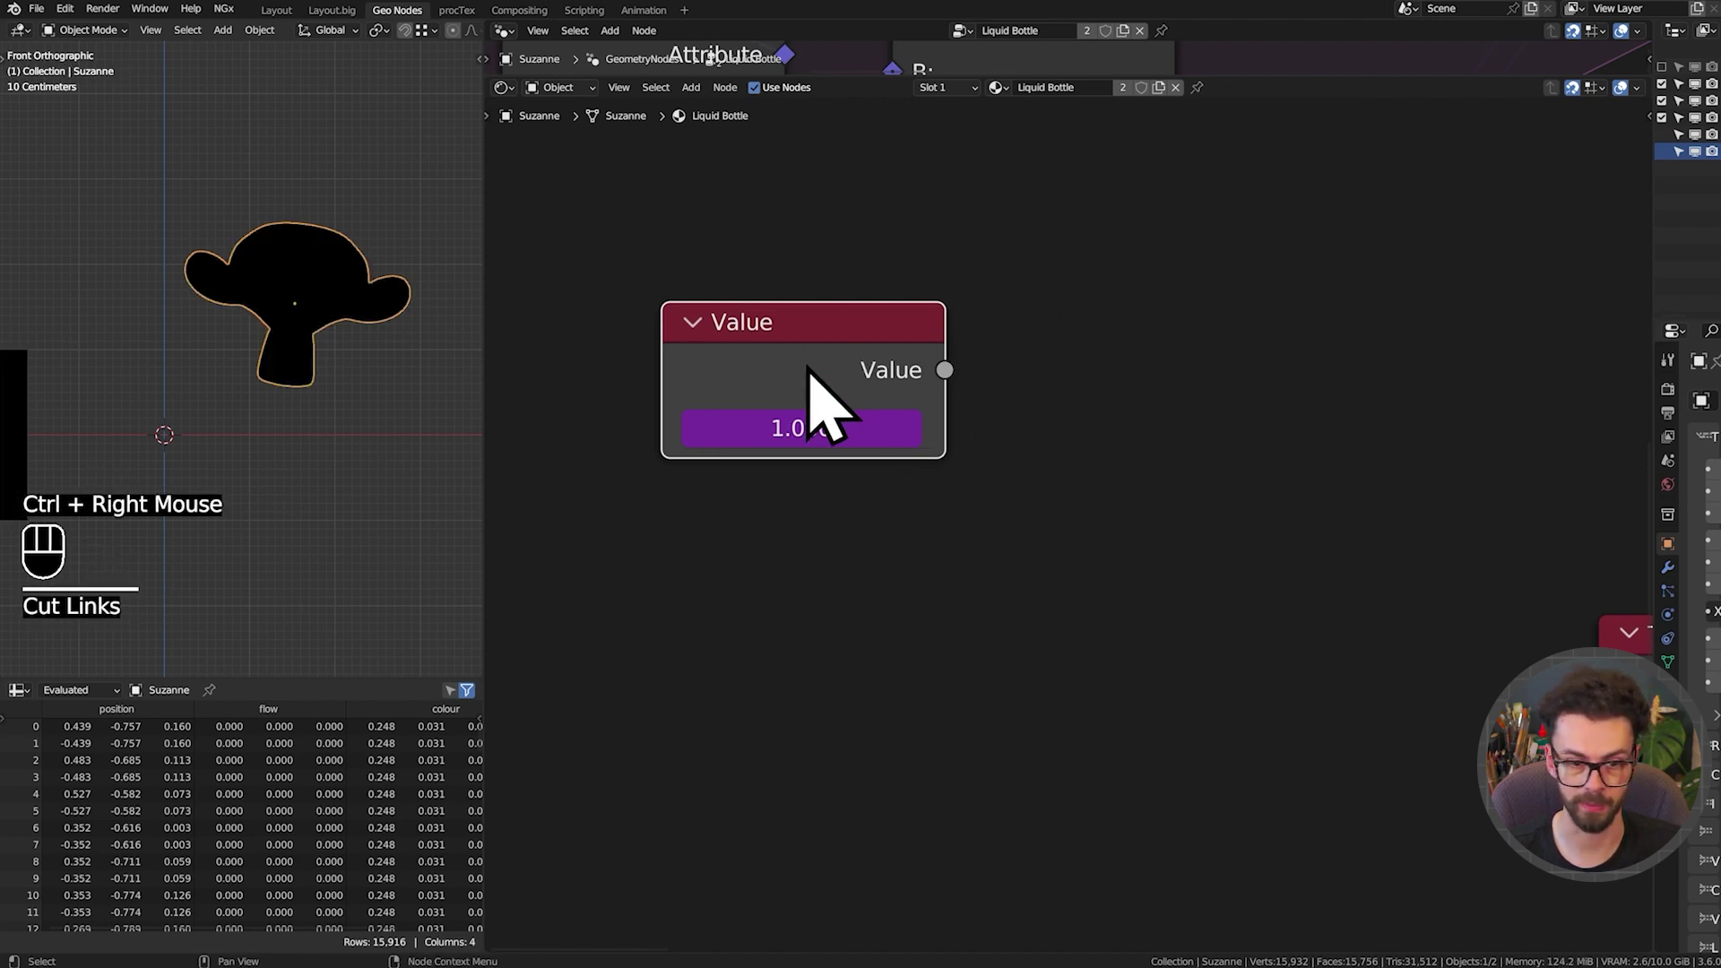
pyautogui.click(850, 380)
pyautogui.press('Right')
pyautogui.press('Right')
pyautogui.press('Right')
pyautogui.press('Right')
pyautogui.press('Right')
pyautogui.press('Right')
pyautogui.press('Right')
pyautogui.press('Right')
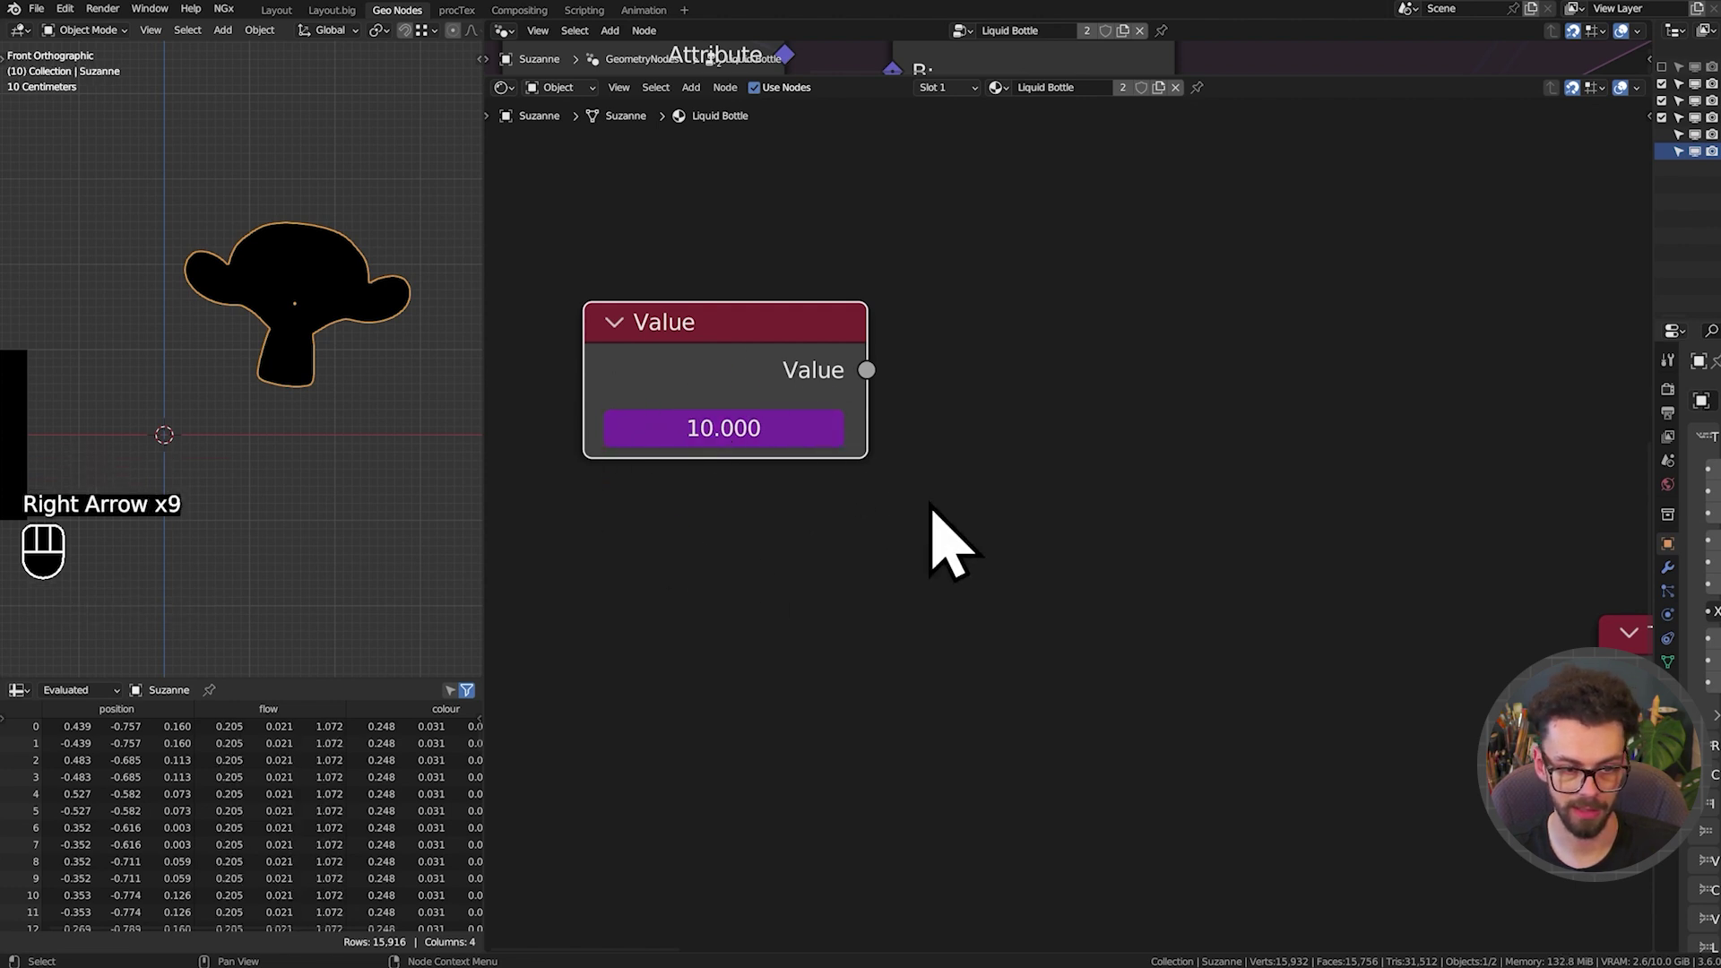
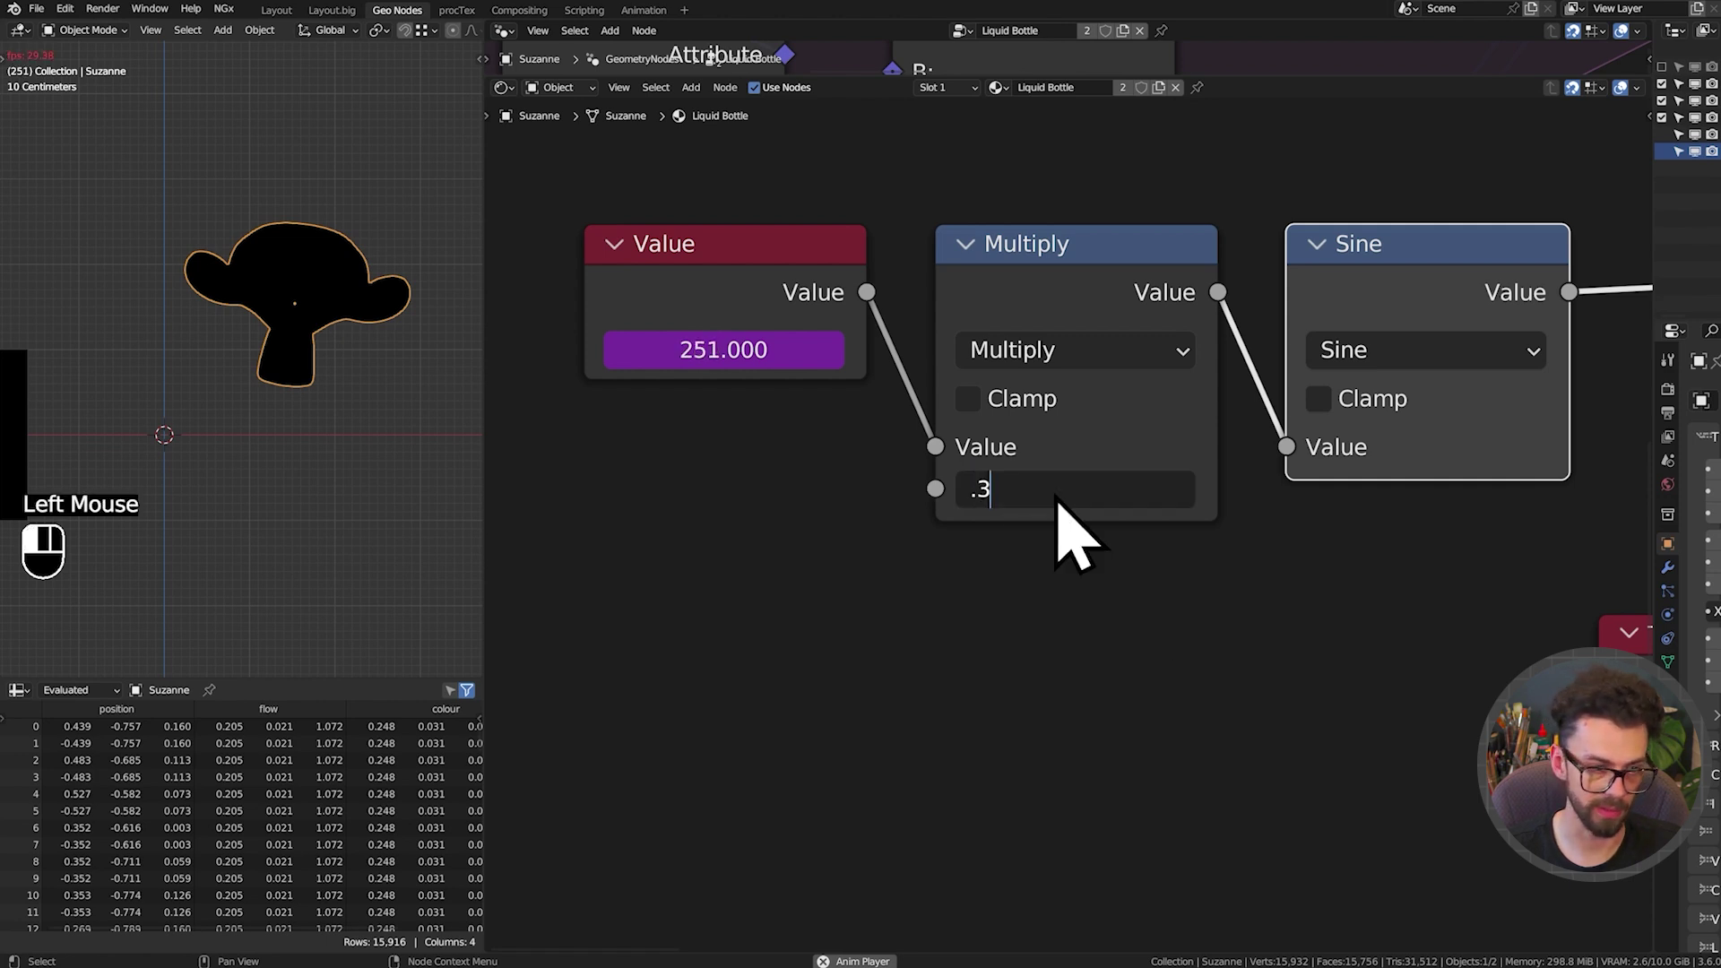
# Multiply the frame value by 0.3 (trying 0.35, back to 0.3) and feed it into a Sine node
pyautogui.press('shift+space')
pyautogui.press('shift+space')
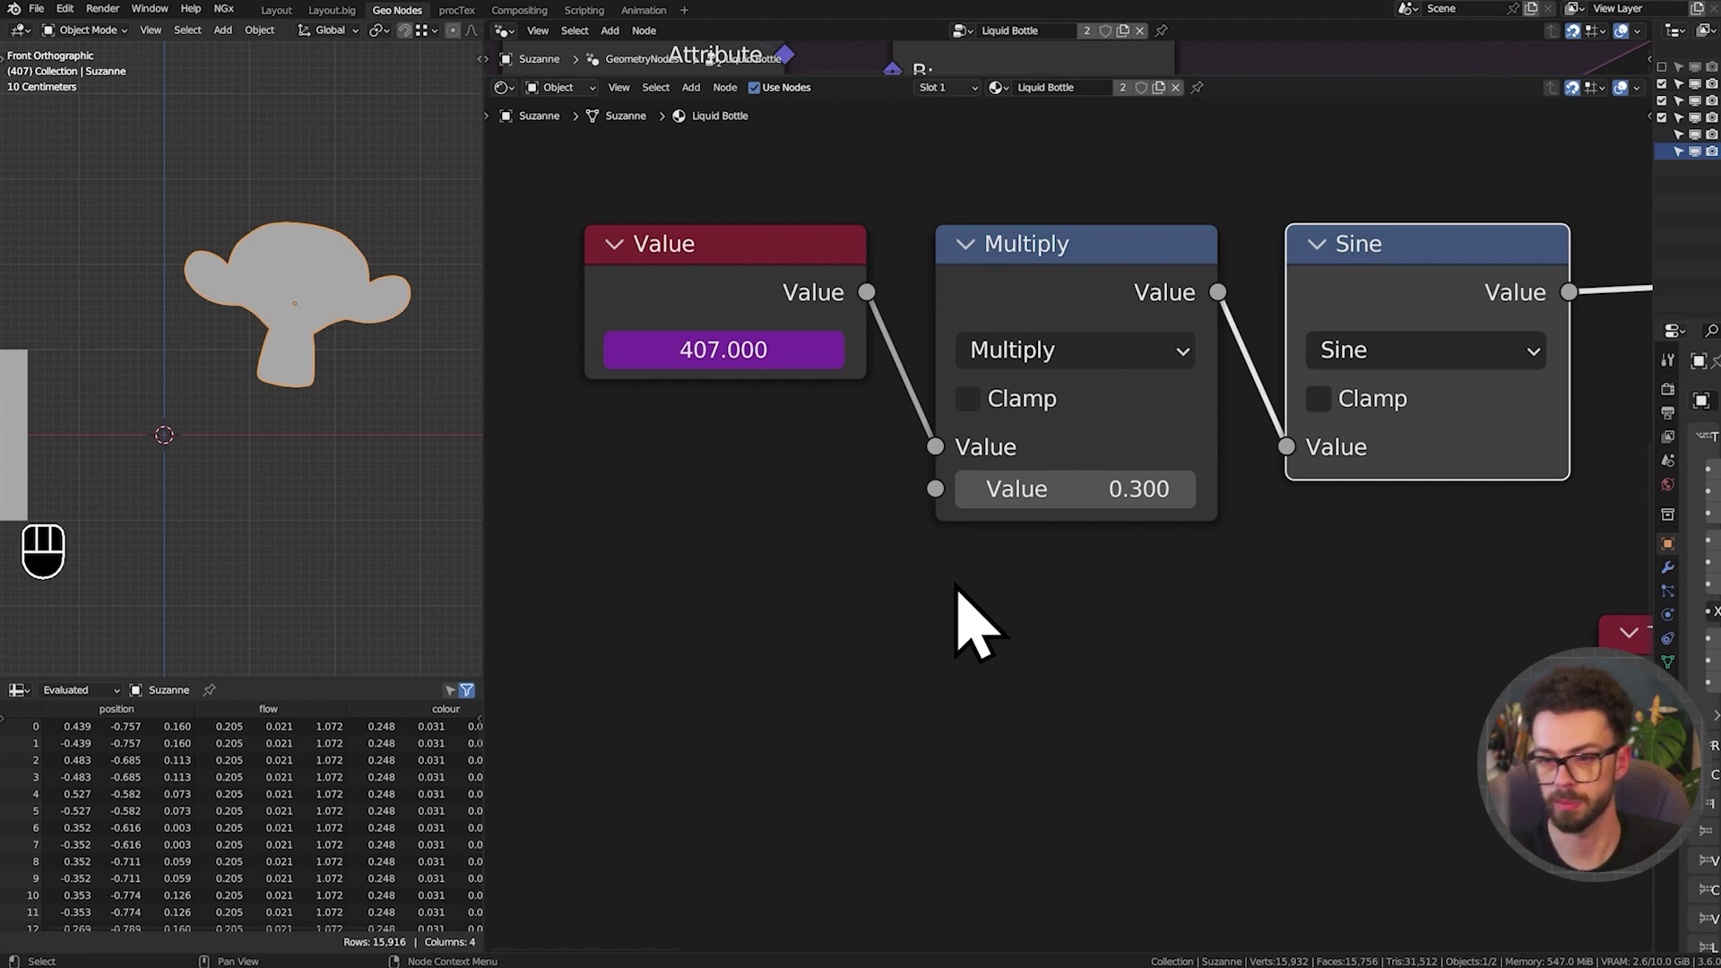
pyautogui.press('shift+space')
pyautogui.moveTo(974, 607); pyautogui.dragTo(1103, 481)
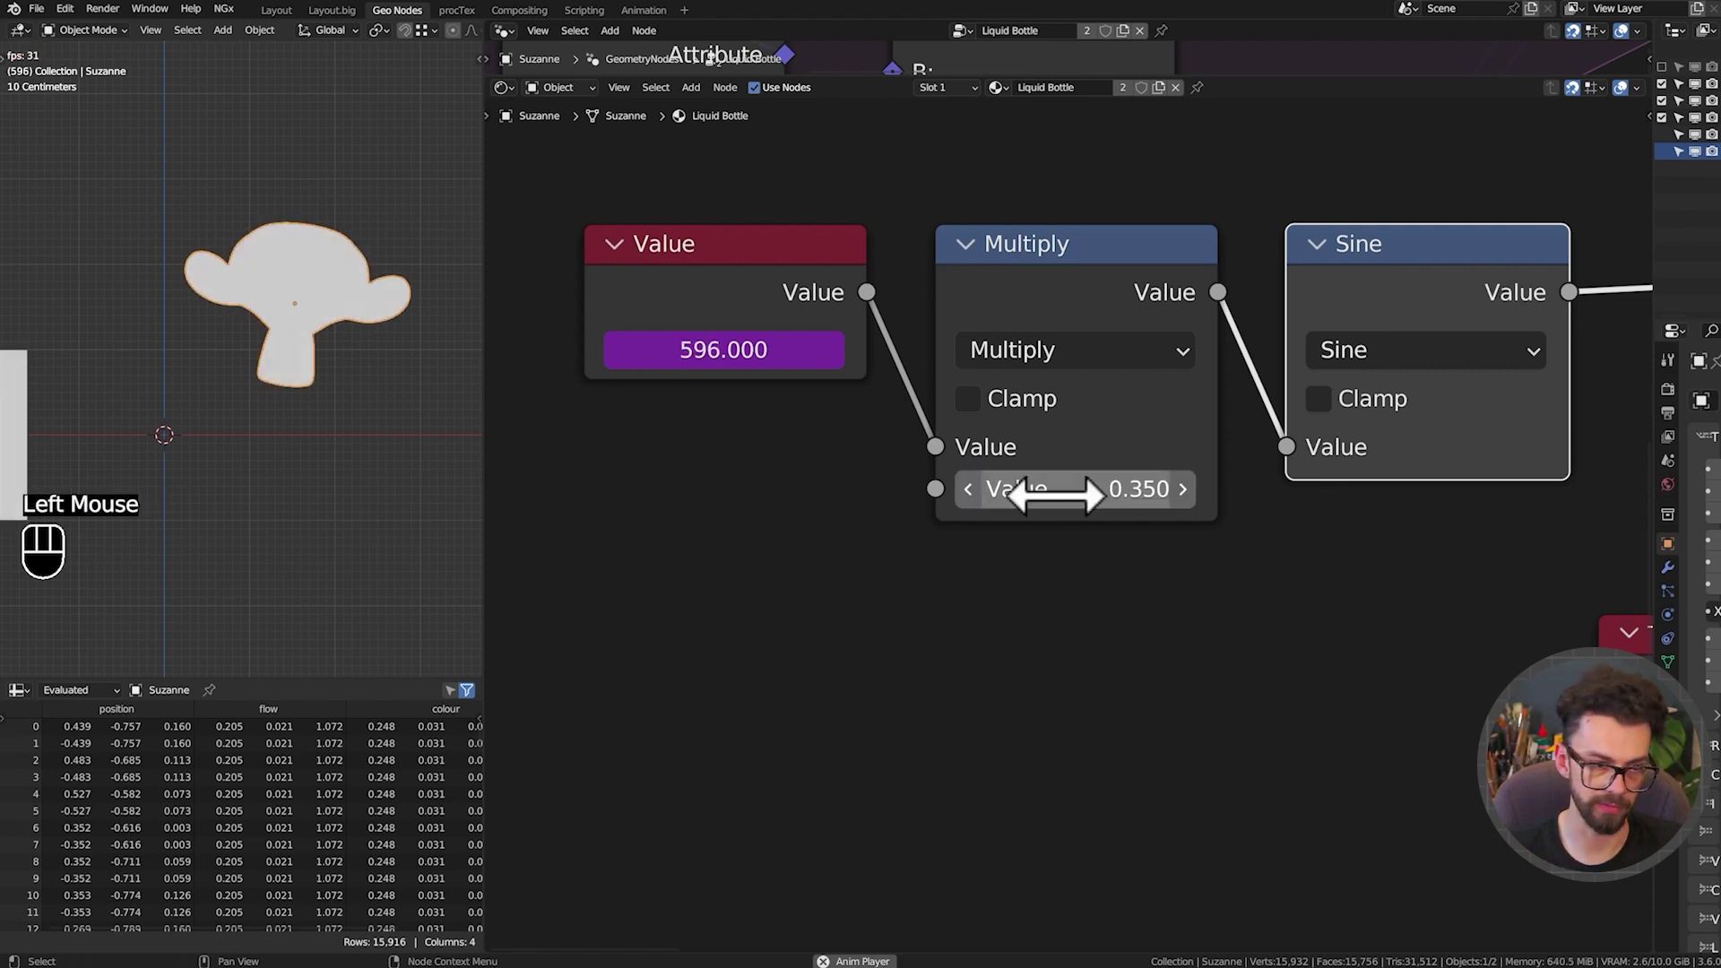
pyautogui.click(1001, 517)
pyautogui.click(998, 518)
pyautogui.moveTo(1105, 486); pyautogui.dragTo(1104, 486)
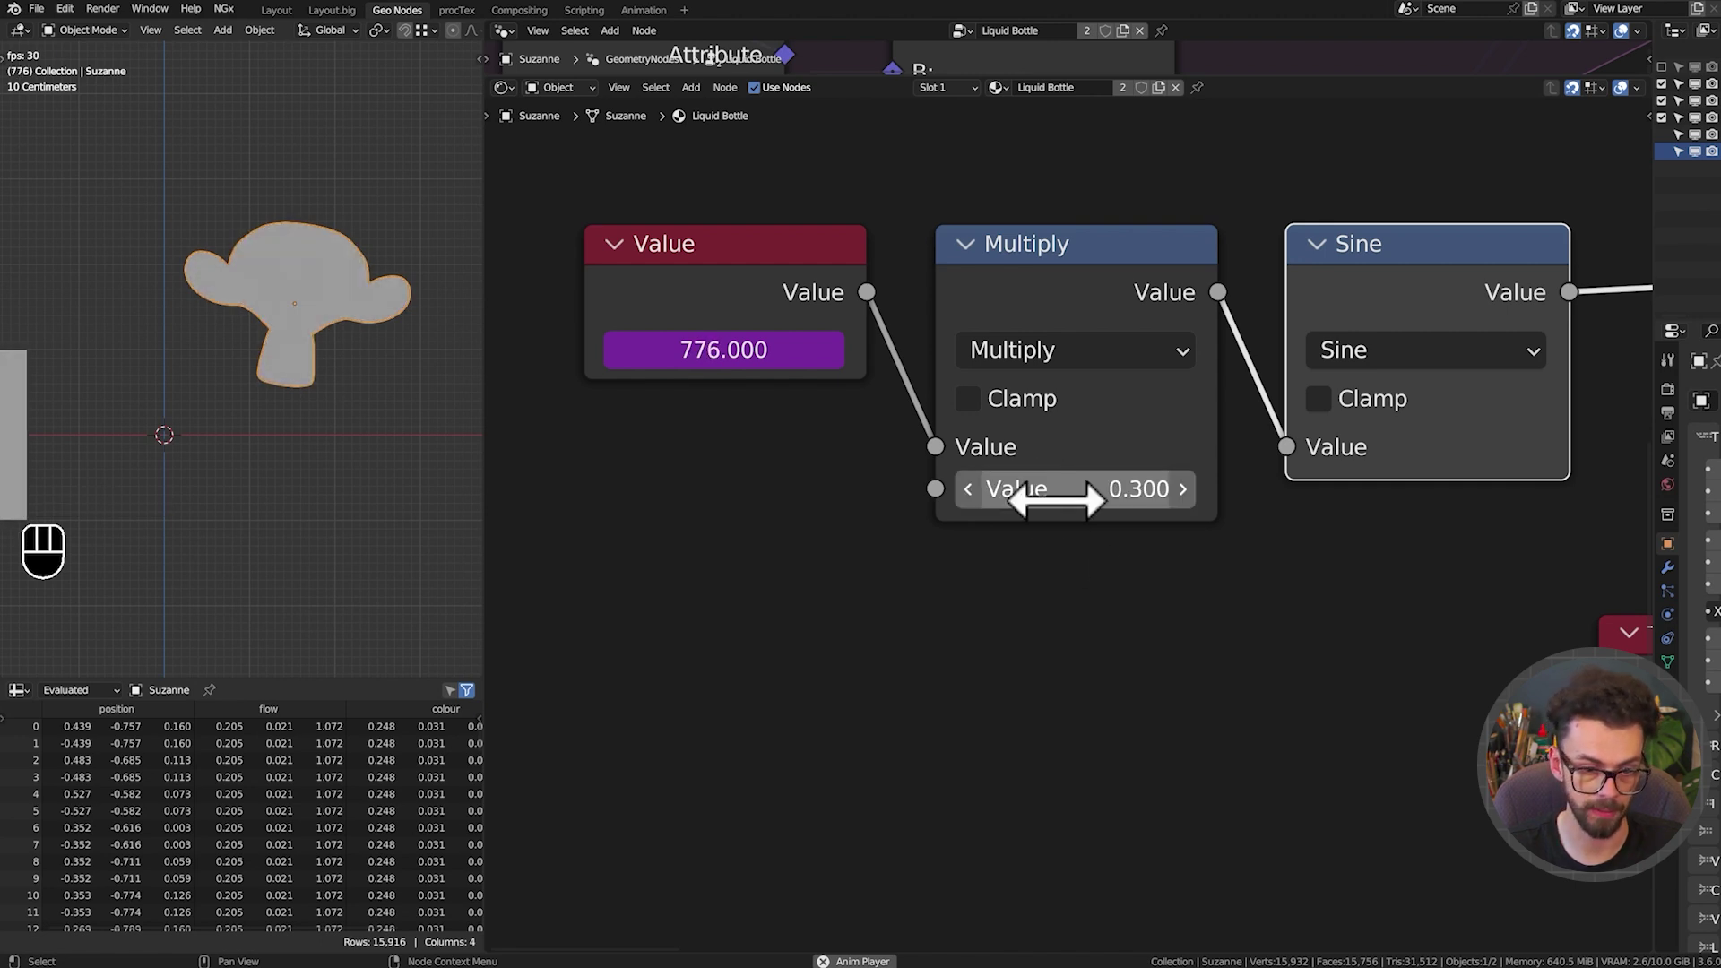
pyautogui.press('shift+space')
pyautogui.scroll(-3)
pyautogui.middleClick(1005, 469)
pyautogui.click(787, 277)
pyautogui.middleClick(1310, 490)
pyautogui.press('g')
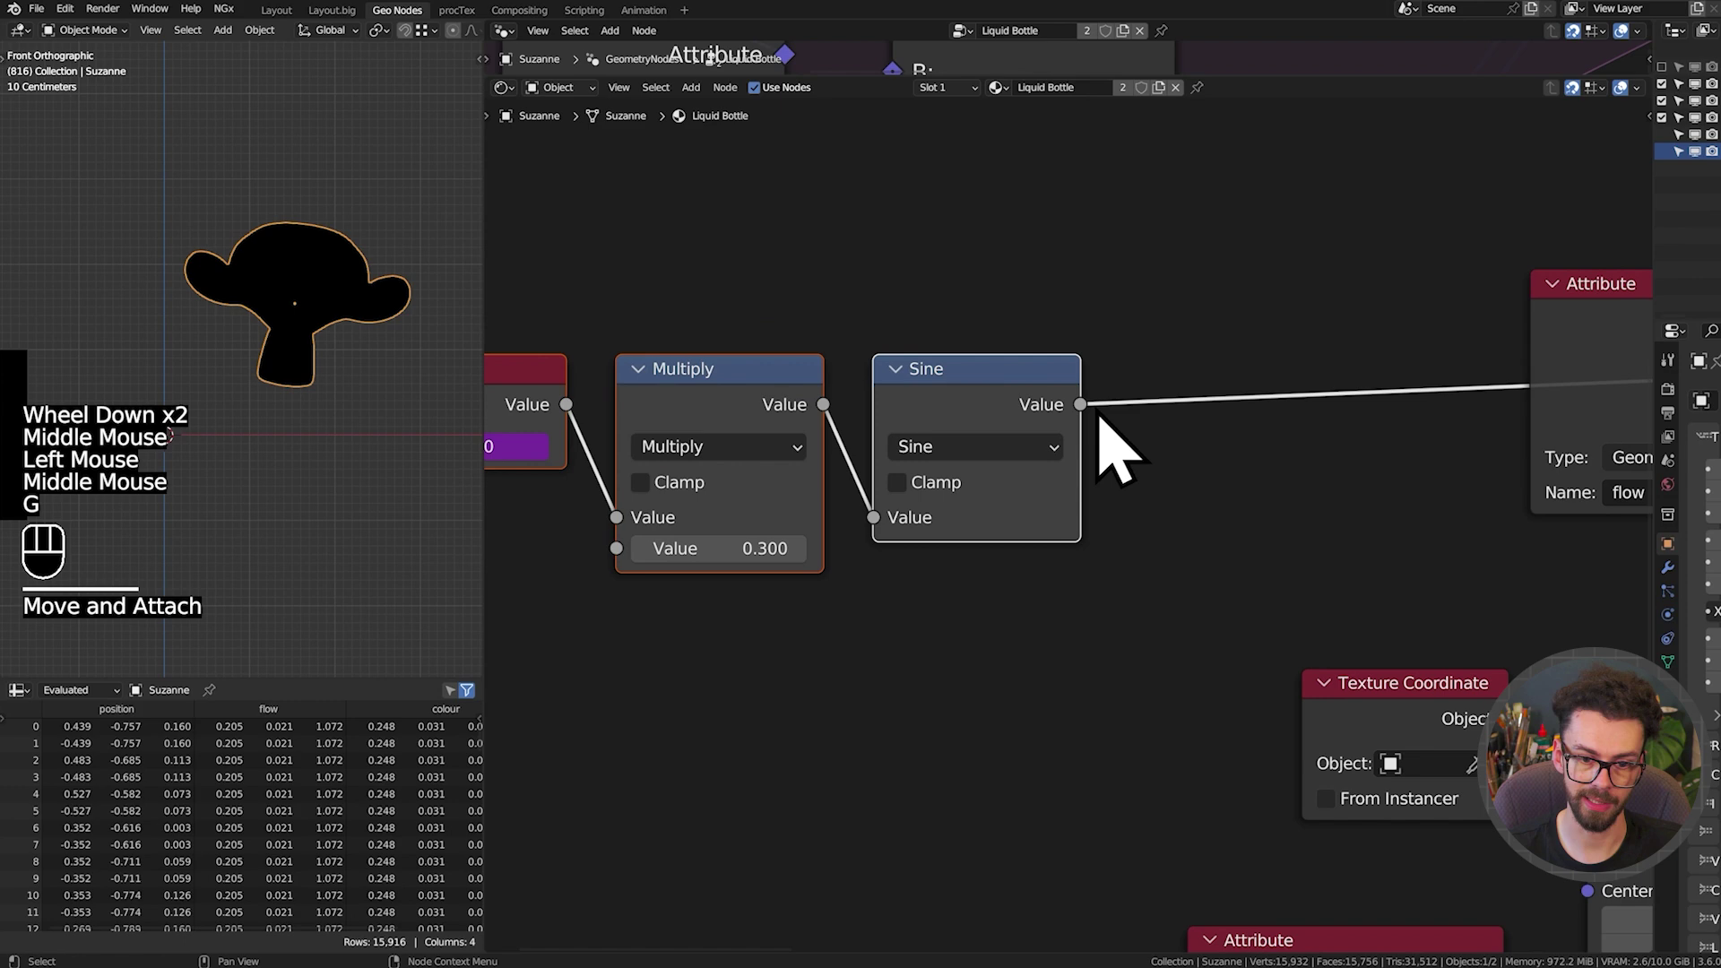
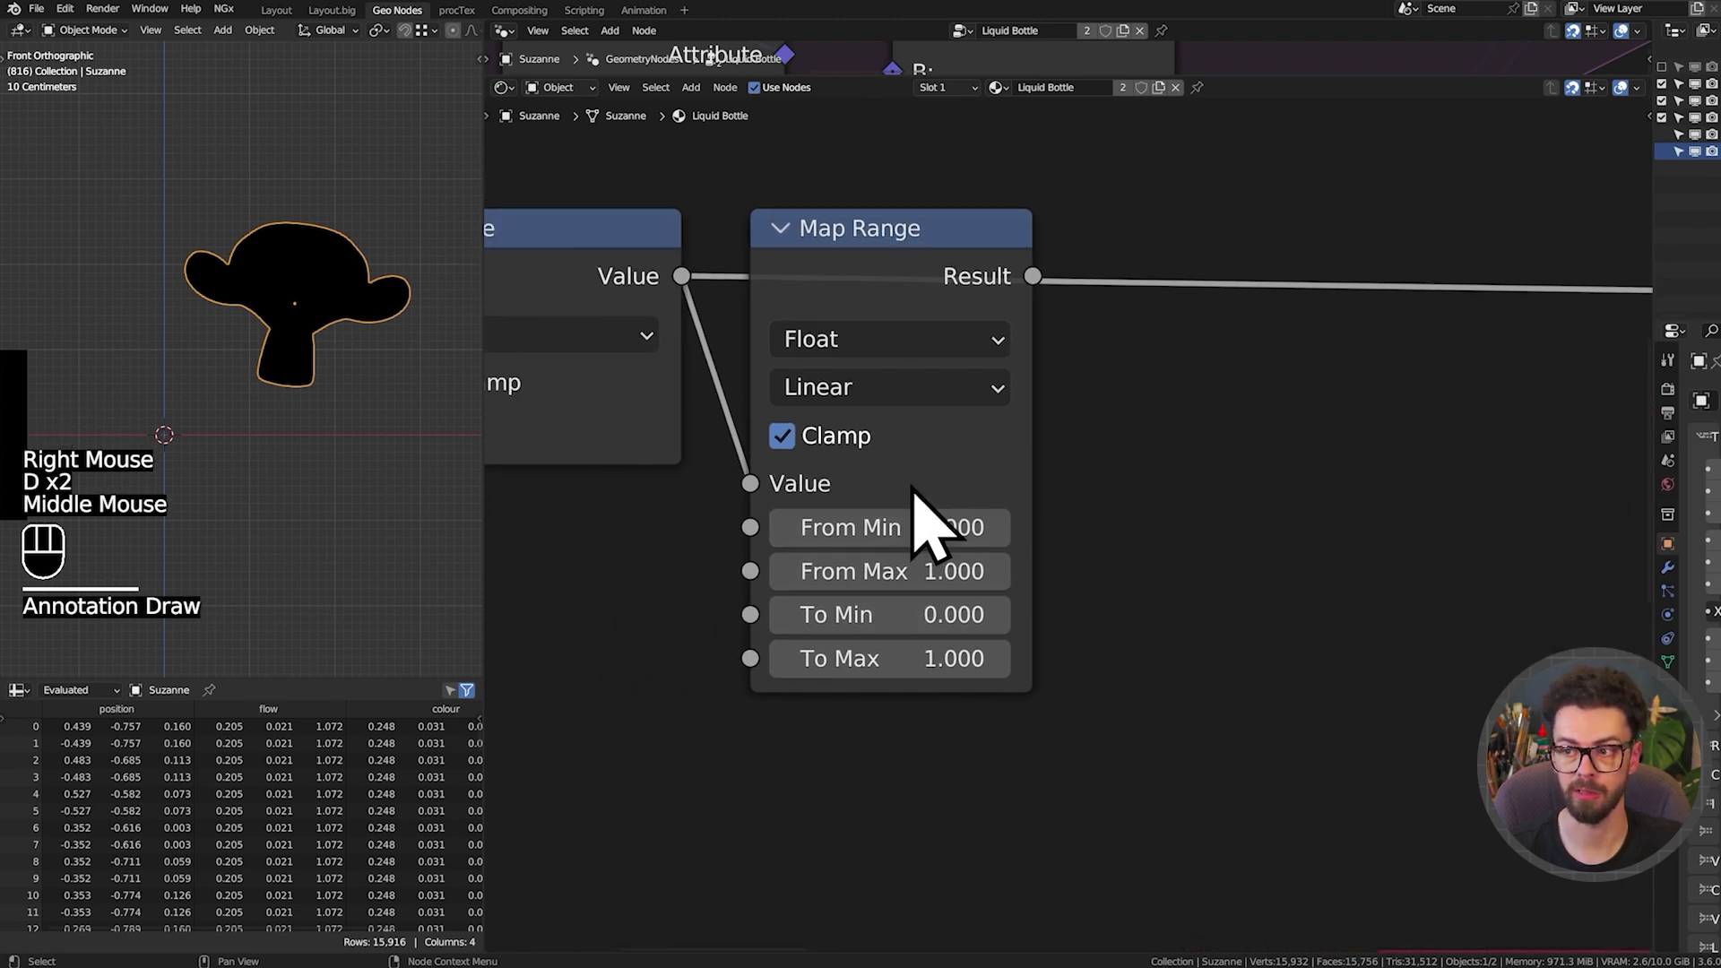
# Set the Map Range after Sine from -1–1 to an output of -0.5 to 0.5
pyautogui.moveTo(942, 589); pyautogui.dragTo(941, 591)
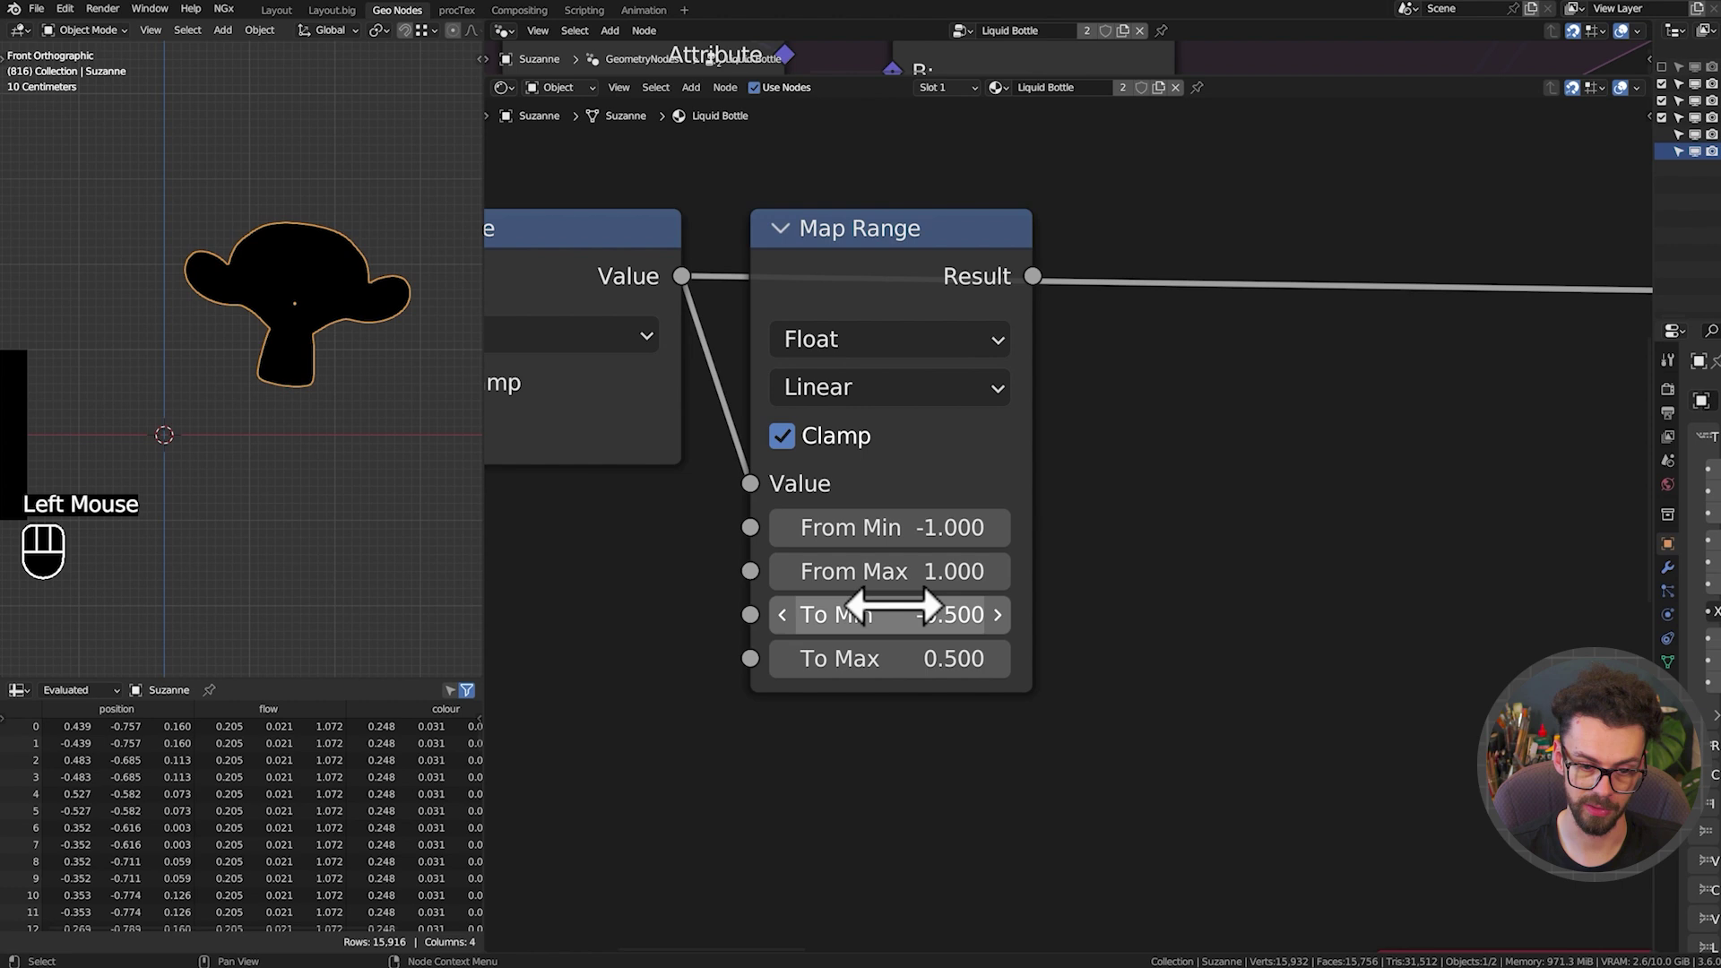
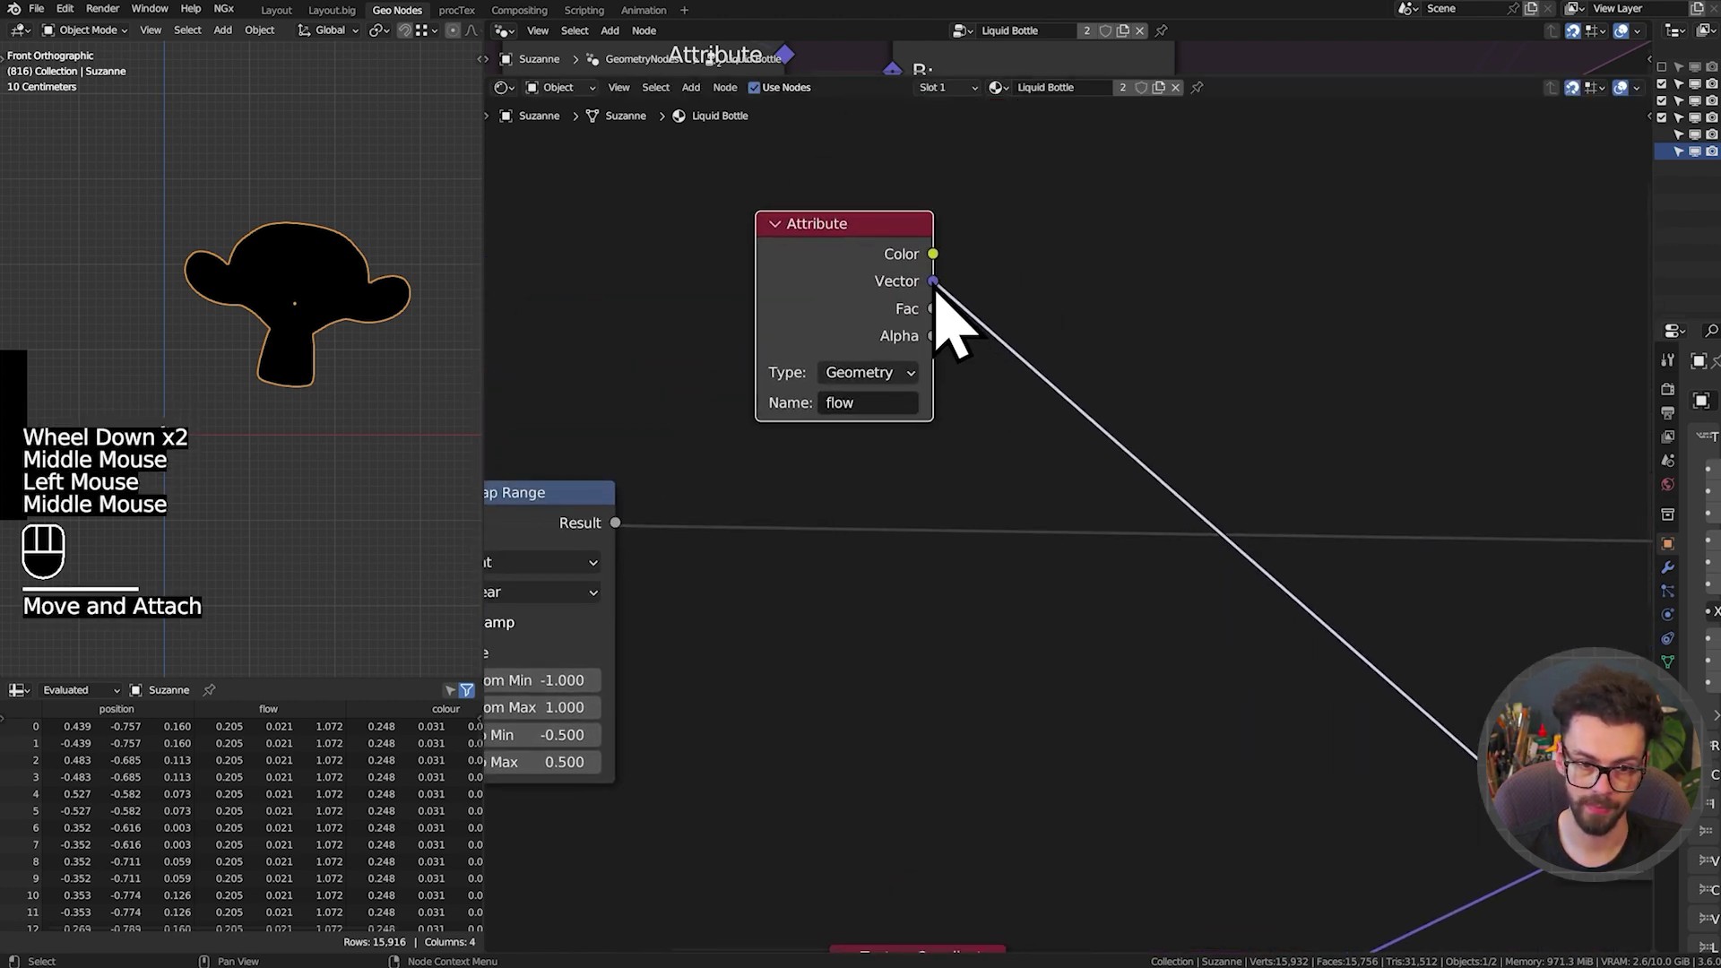
# Link the remapped sine signal into the Vector Rotate angle input
pyautogui.moveTo(962, 321); pyautogui.dragTo(992, 262)
pyautogui.press('Down')
pyautogui.middleClick(1179, 308)
pyautogui.click(1018, 242)
pyautogui.moveTo(980, 472); pyautogui.dragTo(1314, 444)
pyautogui.click(1122, 285)
pyautogui.middleClick(1141, 300)
pyautogui.click(875, 535)
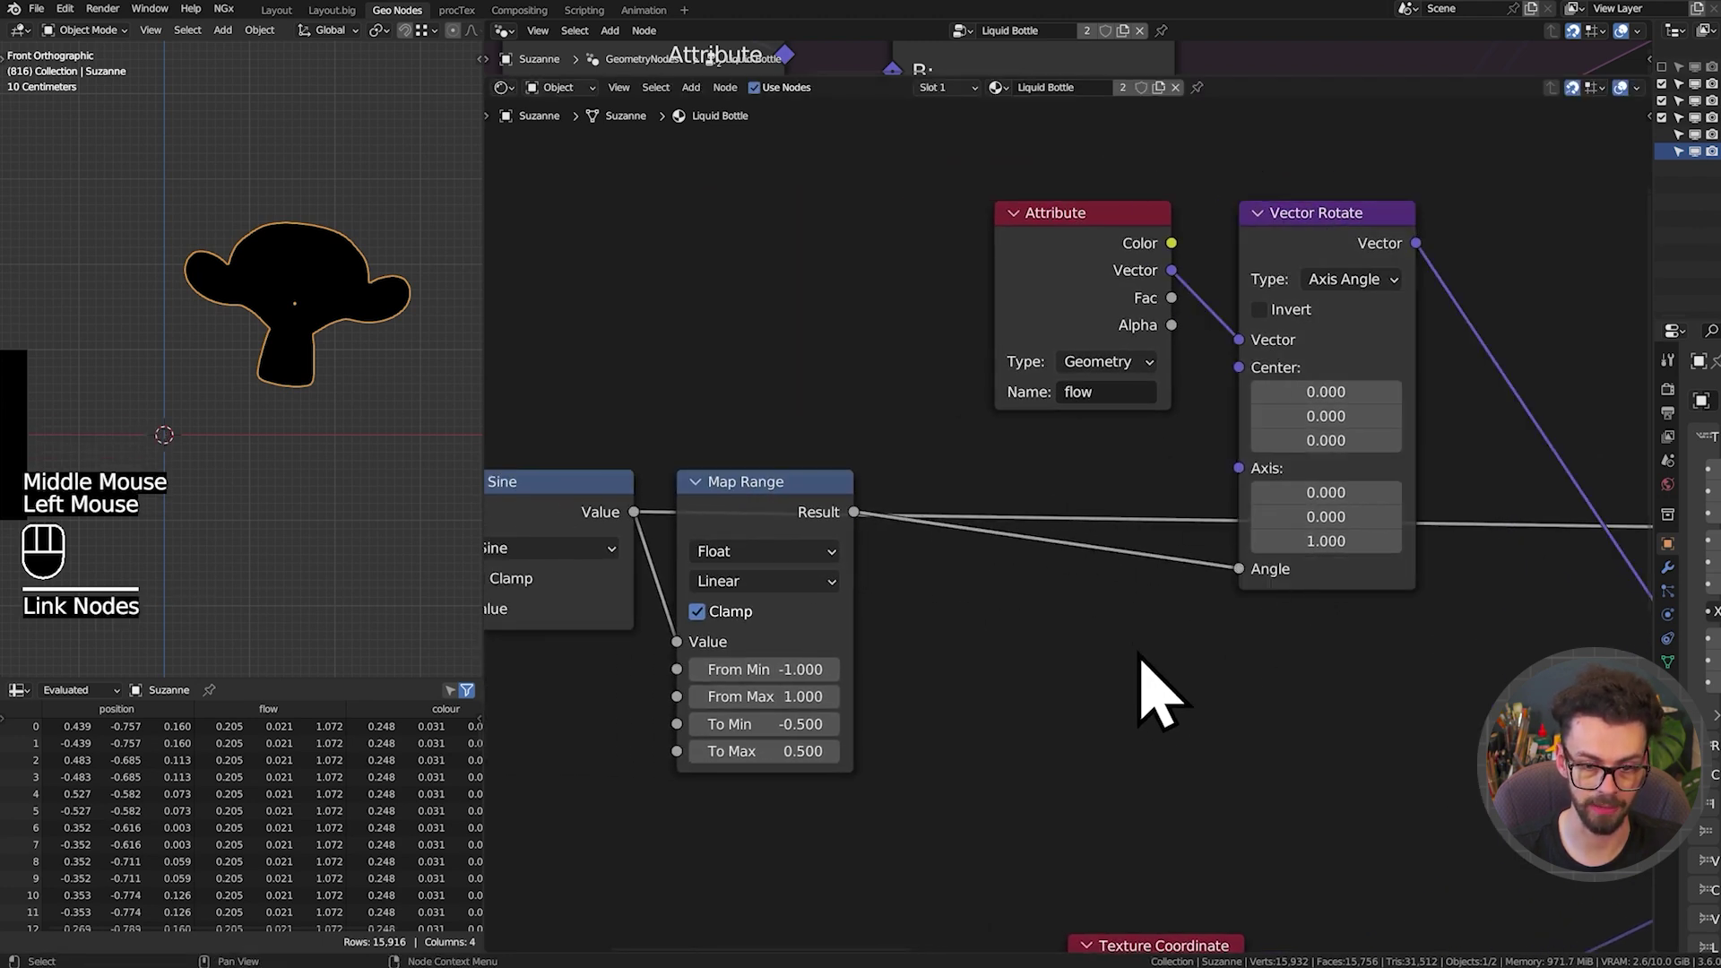
# Set the Vector Rotate to spin the flow around the Y axis
pyautogui.middleClick(1150, 654)
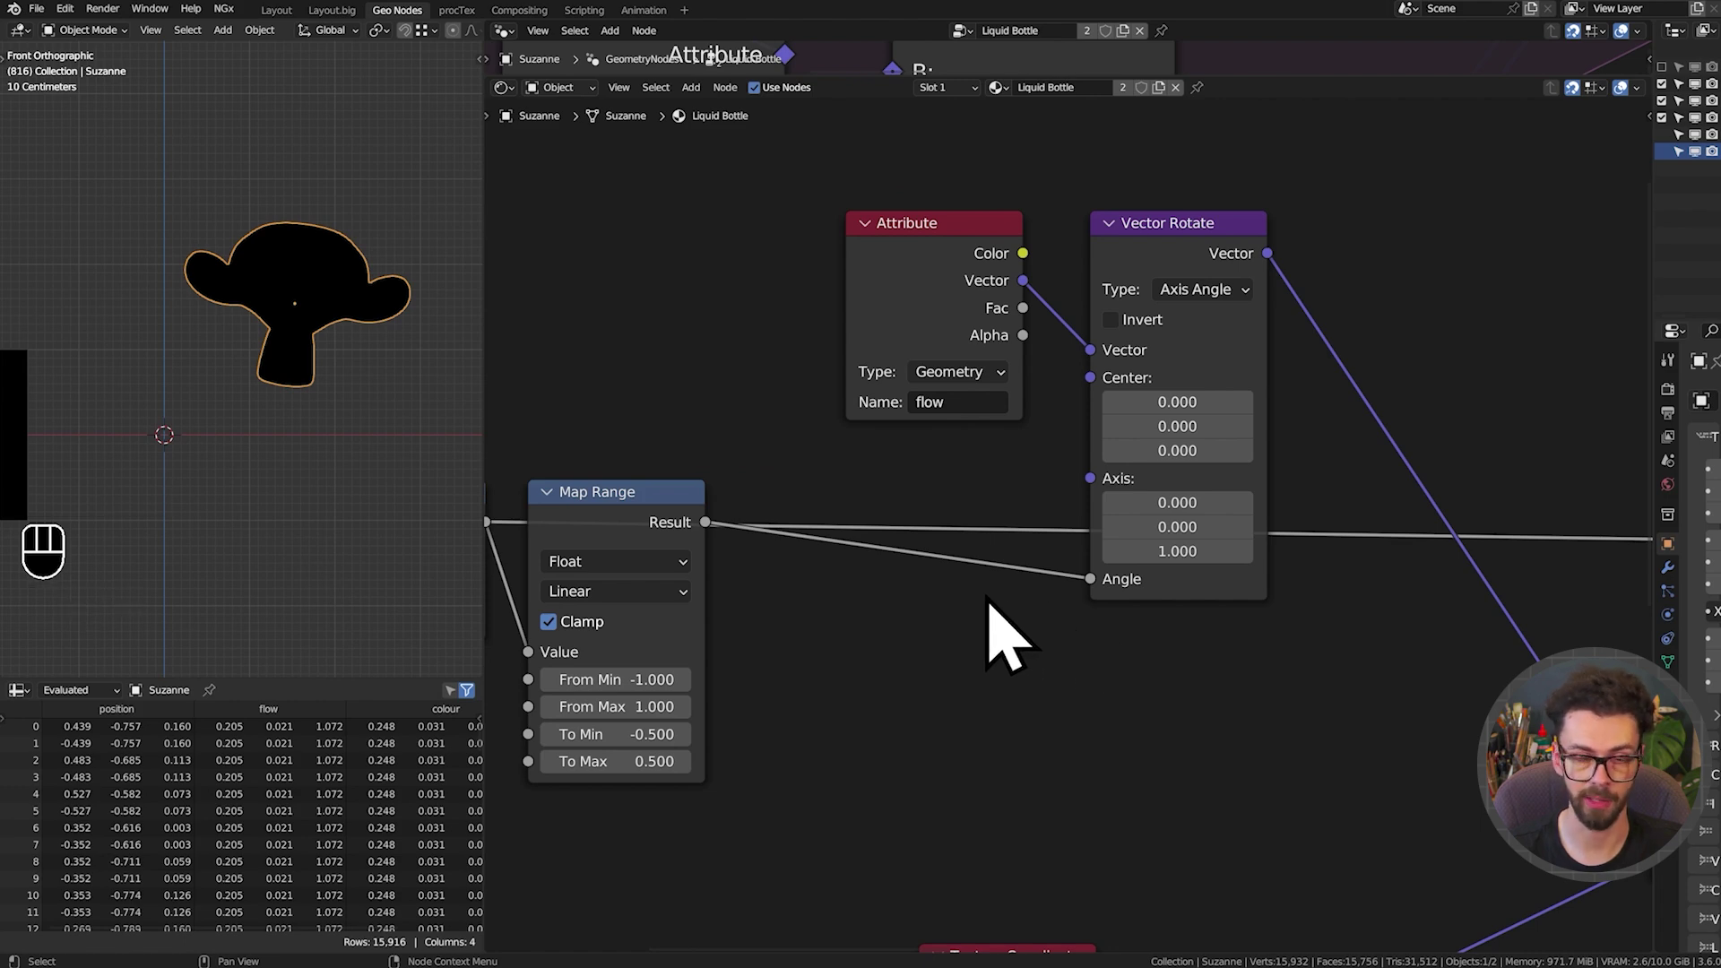
pyautogui.scroll(-3)
pyautogui.middleClick(1226, 616)
pyautogui.middleClick(1141, 589)
pyautogui.click(1290, 599)
pyautogui.middleClick(823, 533)
pyautogui.middleClick(926, 540)
pyautogui.press('shift+space')
pyautogui.scroll(3)
pyautogui.middleClick(1280, 385)
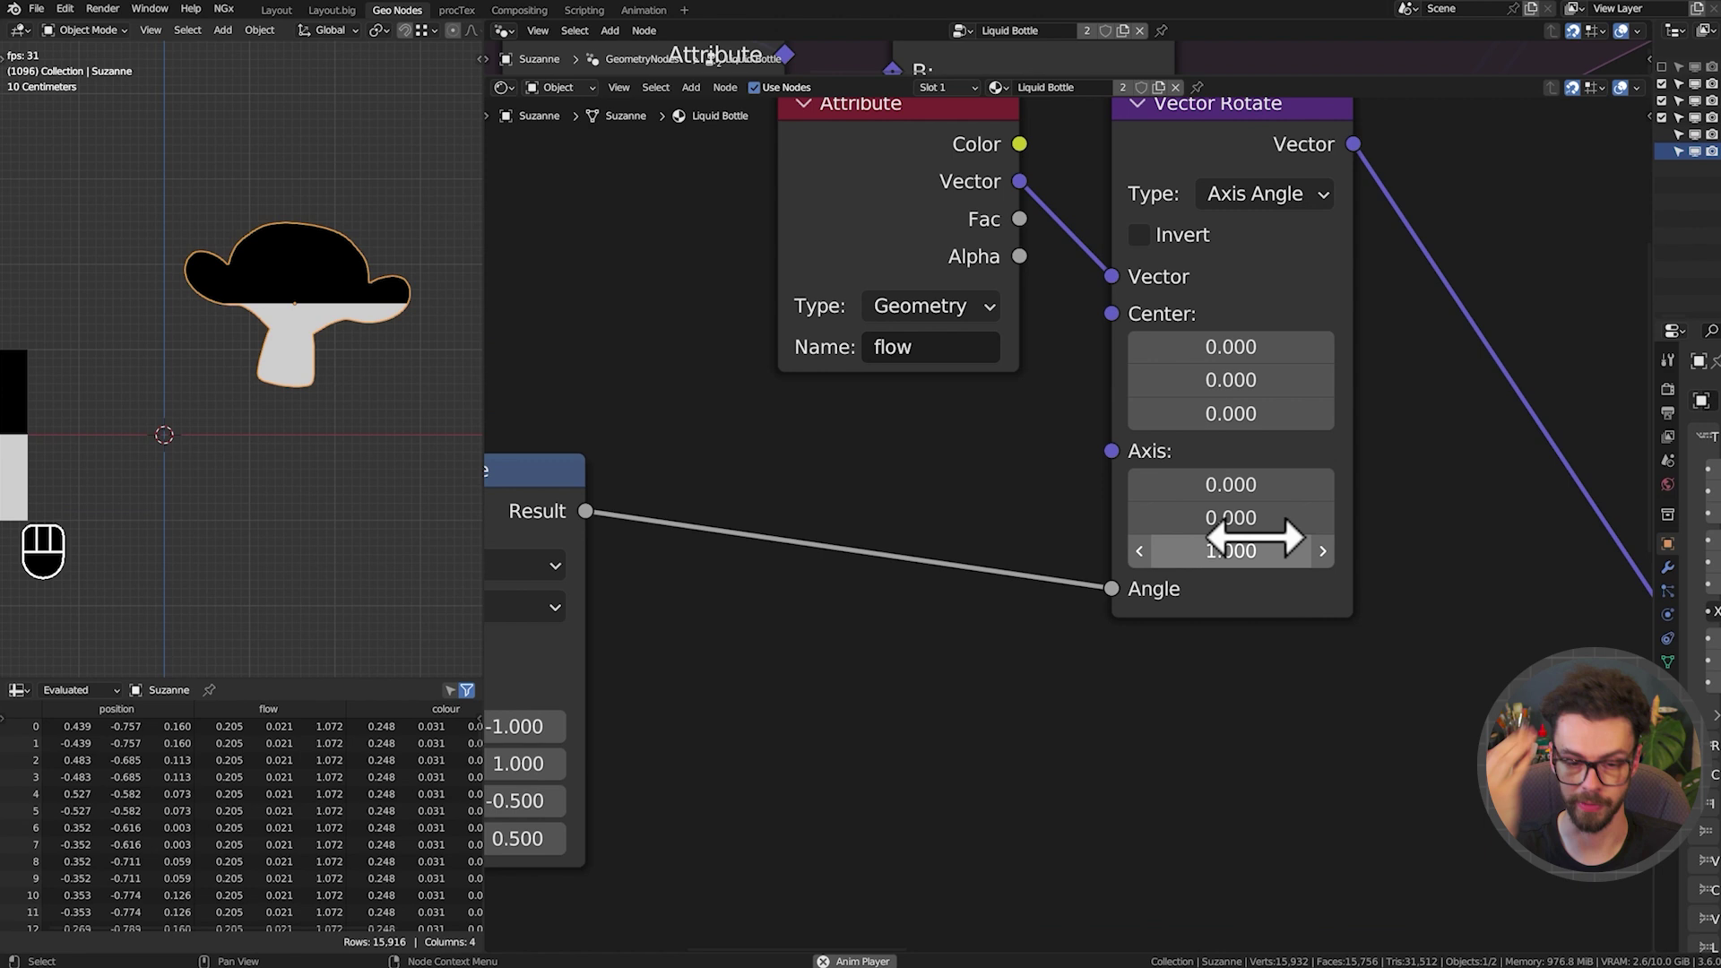
pyautogui.click(1234, 515)
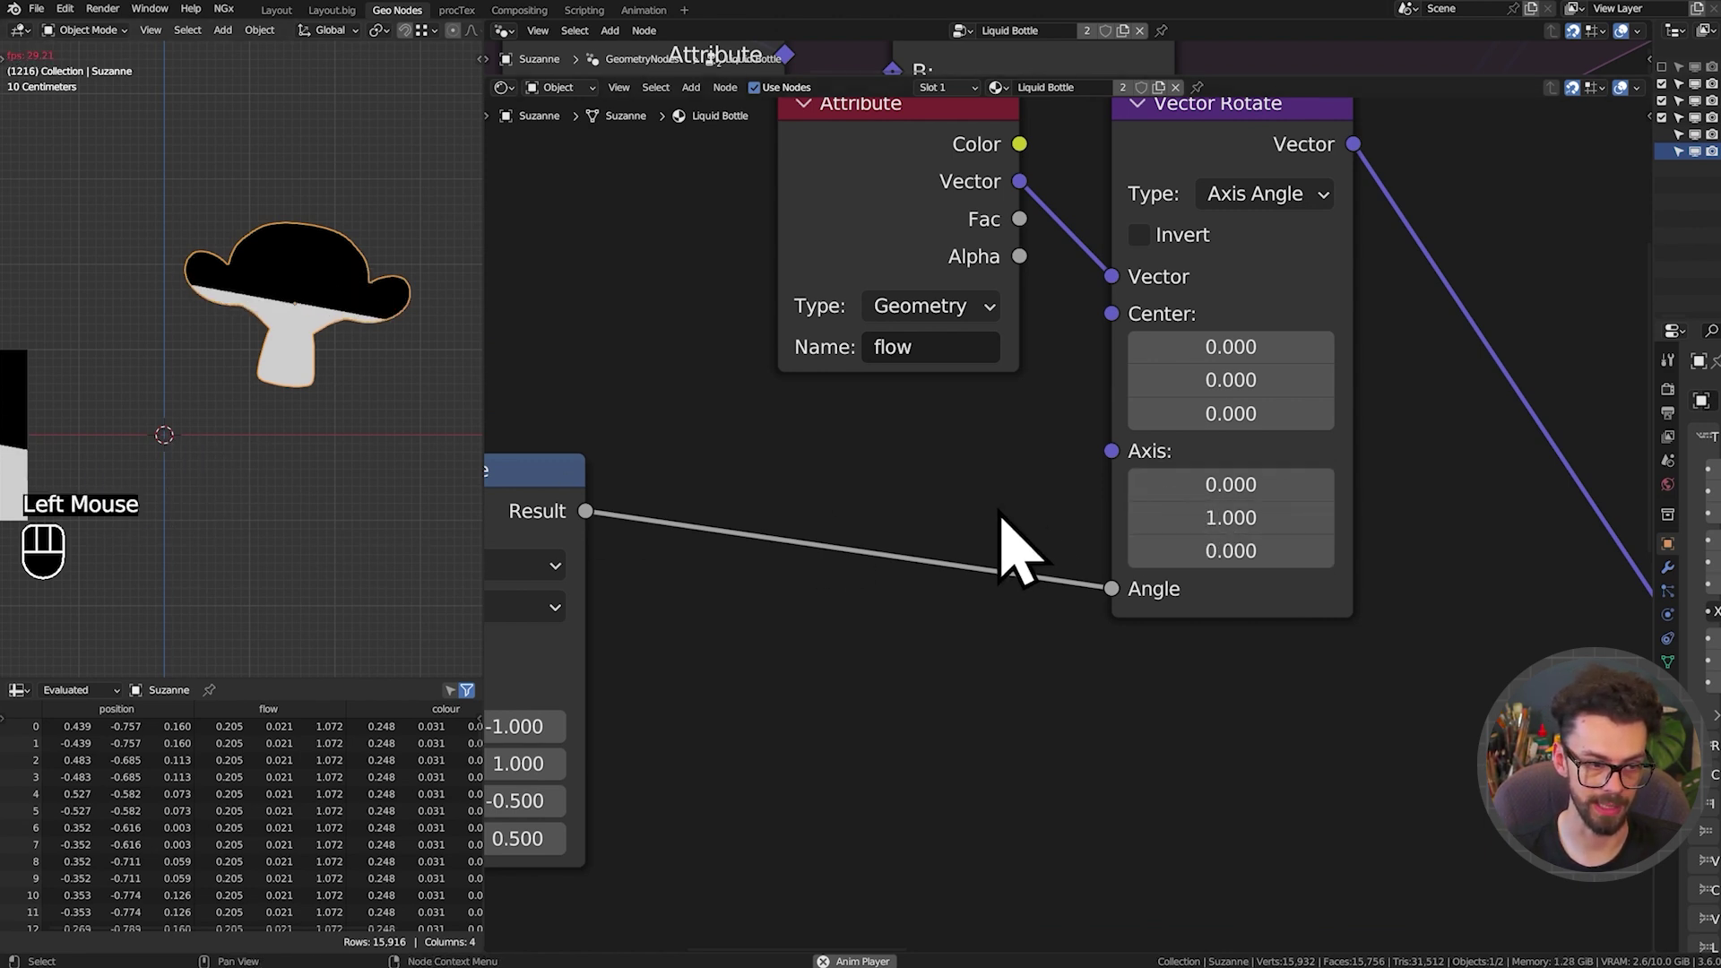
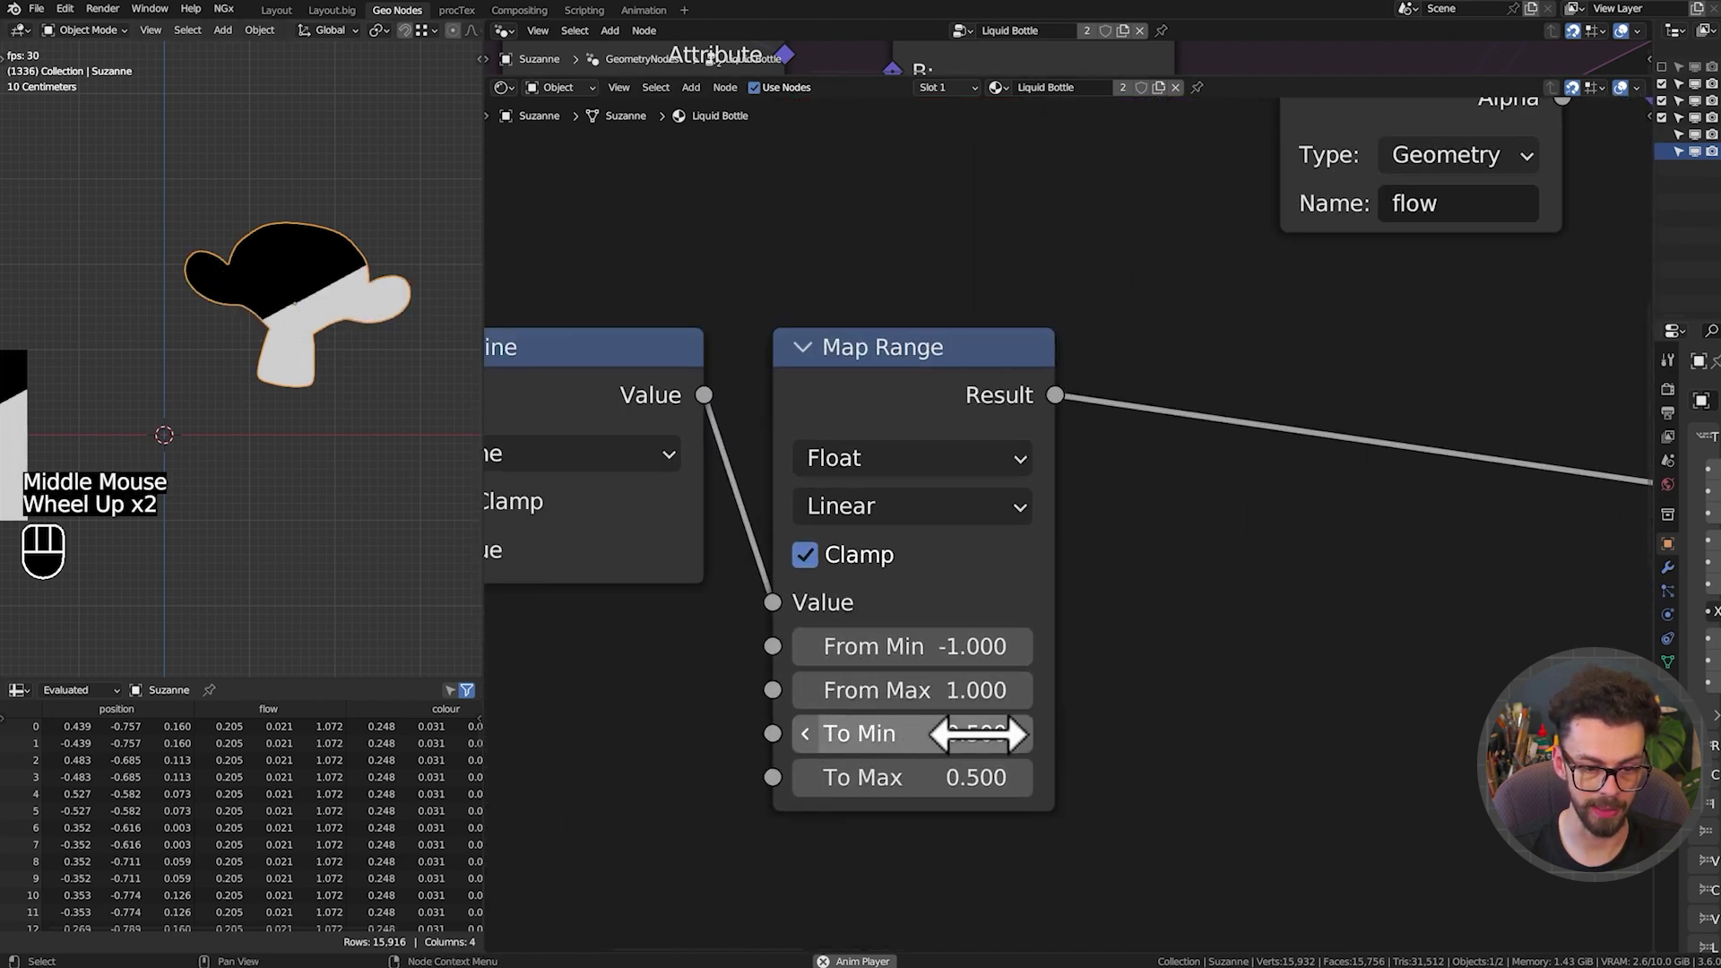
# Narrow the Map Range output to -0.2 through 0.2
pyautogui.doubleClick(1034, 760)
pyautogui.scroll(3)
pyautogui.doubleClick(1049, 808)
pyautogui.moveTo(1043, 767); pyautogui.dragTo(1041, 766)
pyautogui.click(1044, 775)
pyautogui.click(830, 810)
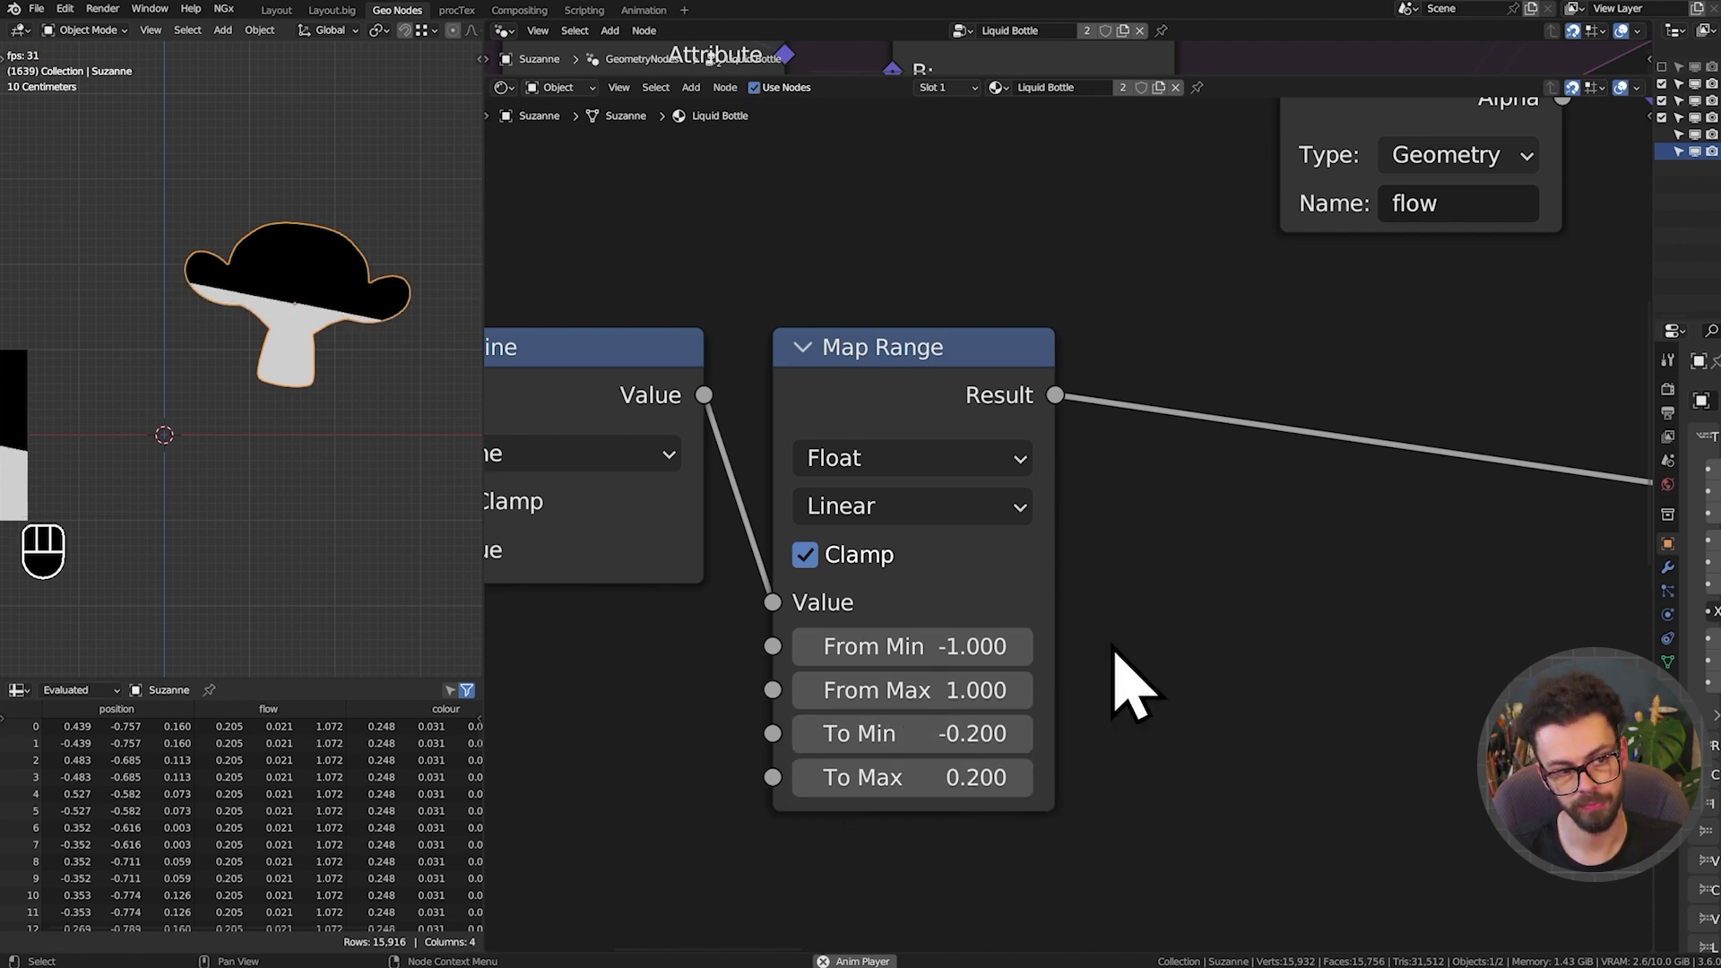
pyautogui.scroll(-3)
# Check the wobble from front view in the viewport and return to the node tree
pyautogui.moveTo(167, 535); pyautogui.dragTo(280, 519)
pyautogui.scroll(-3)
pyautogui.moveTo(286, 484); pyautogui.dragTo(253, 507)
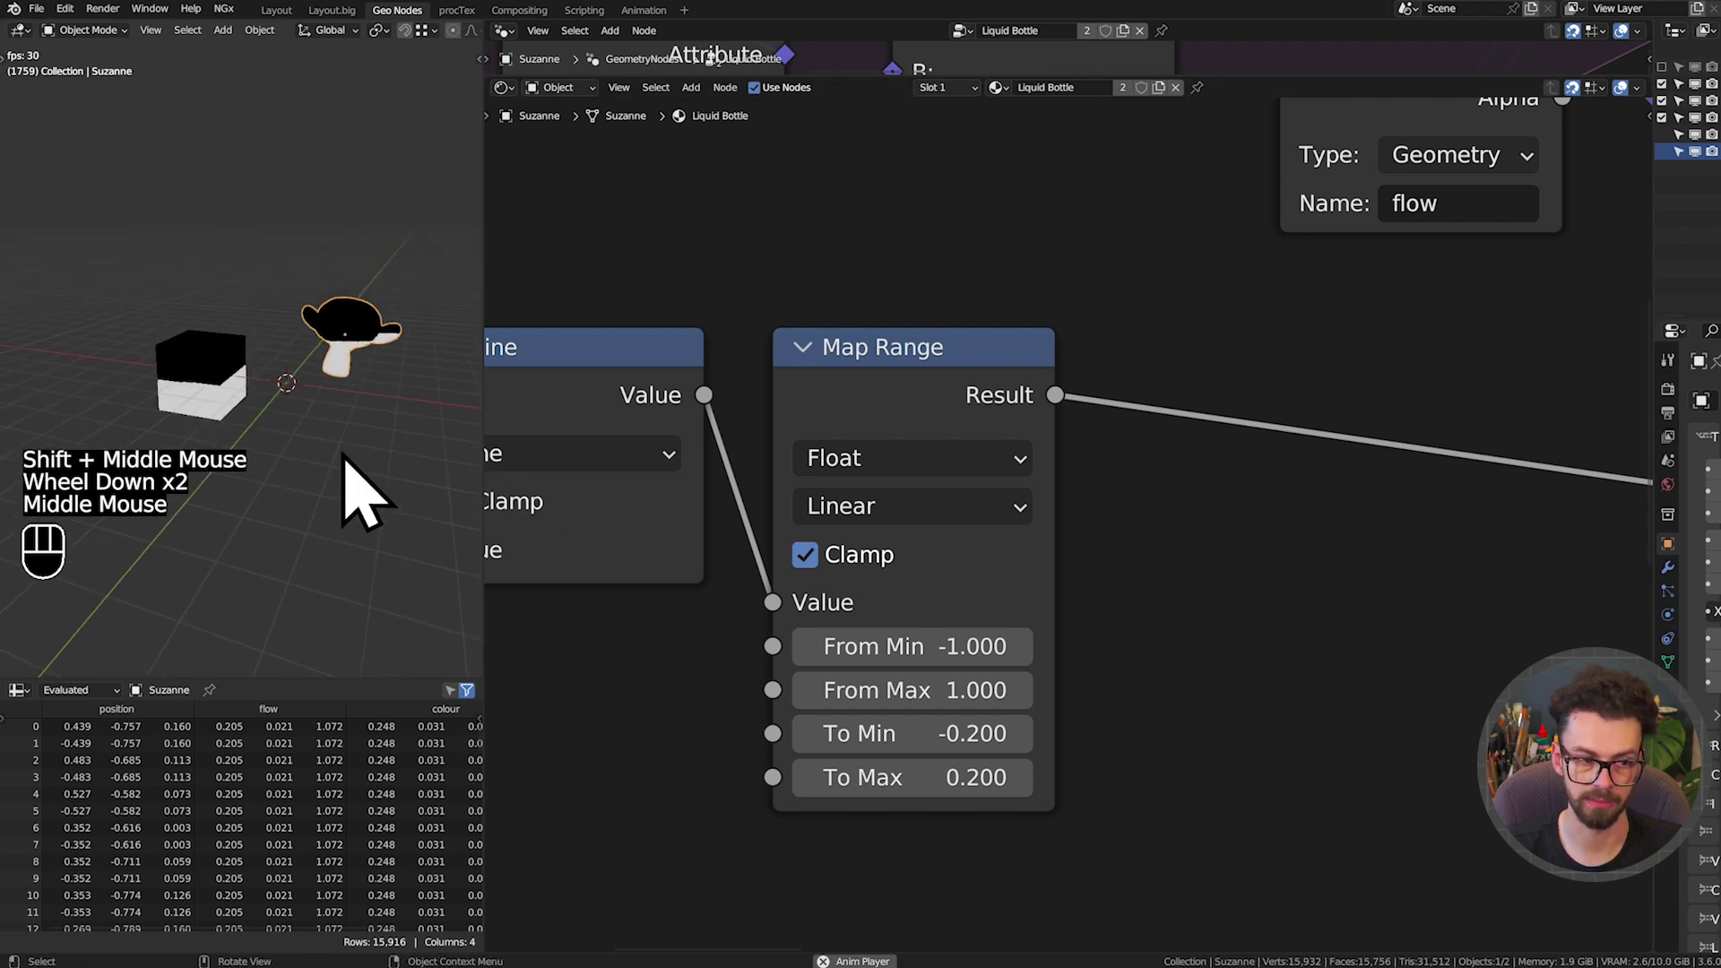
pyautogui.press('KP_1')
pyautogui.middleClick(1184, 408)
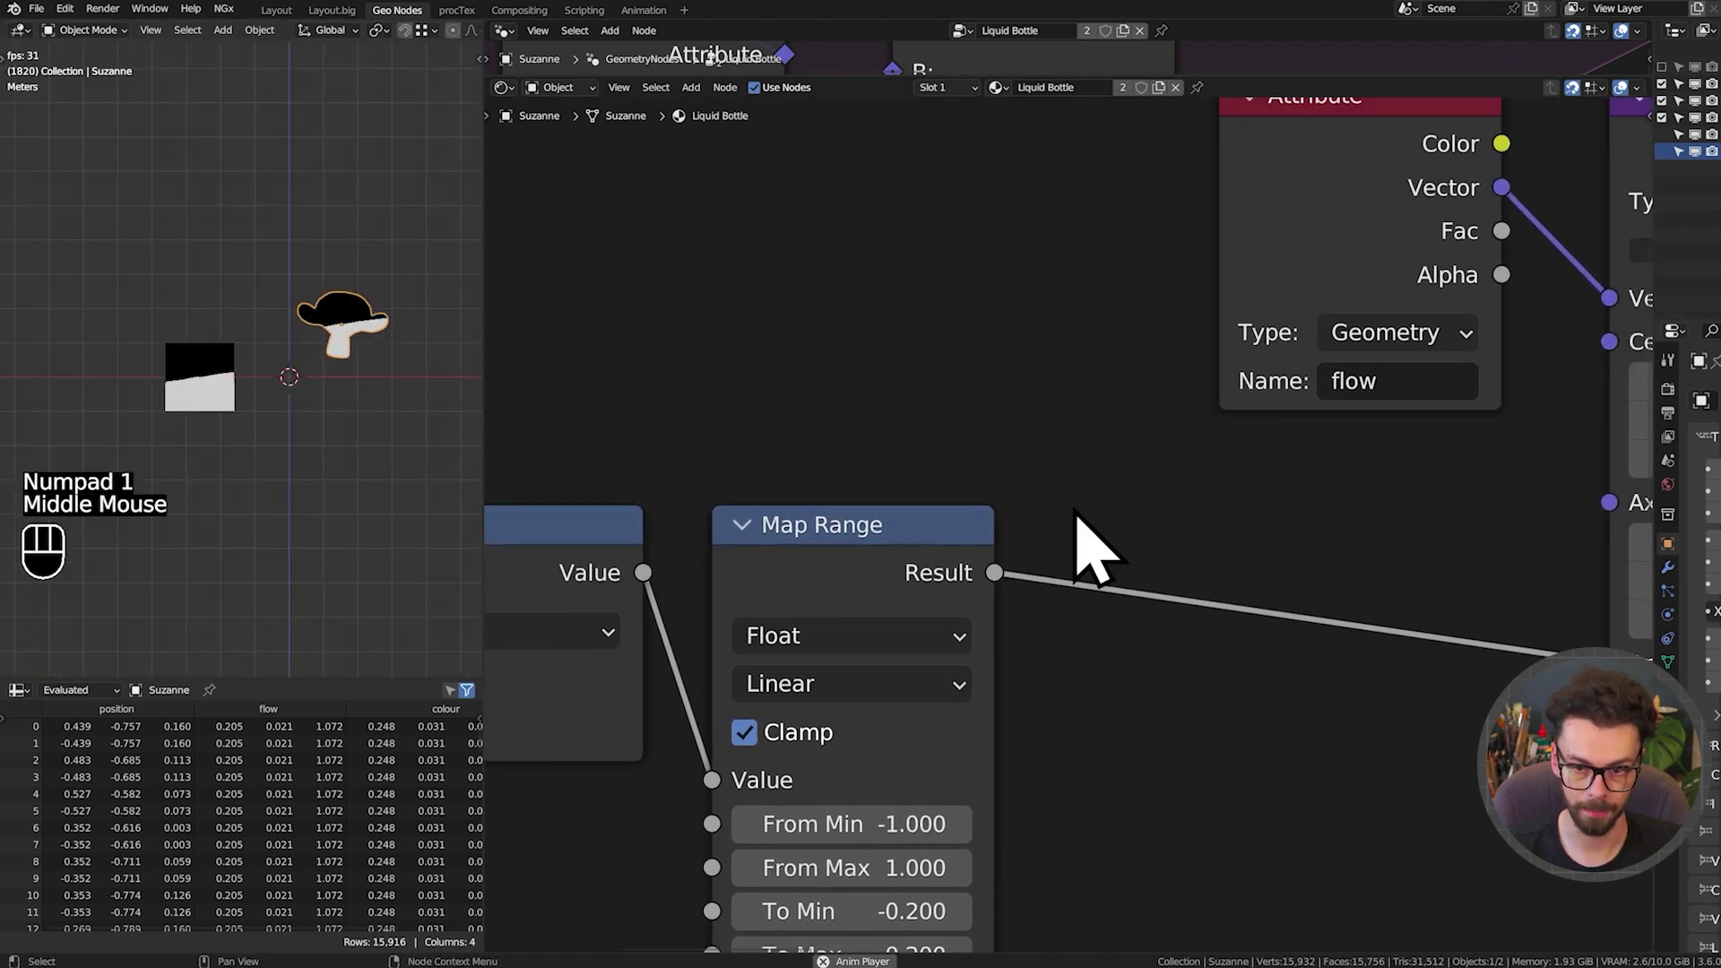
pyautogui.middleClick(1161, 504)
pyautogui.scroll(3)
pyautogui.moveTo(377, 414); pyautogui.dragTo(186, 427)
pyautogui.click(274, 354)
pyautogui.press('g')
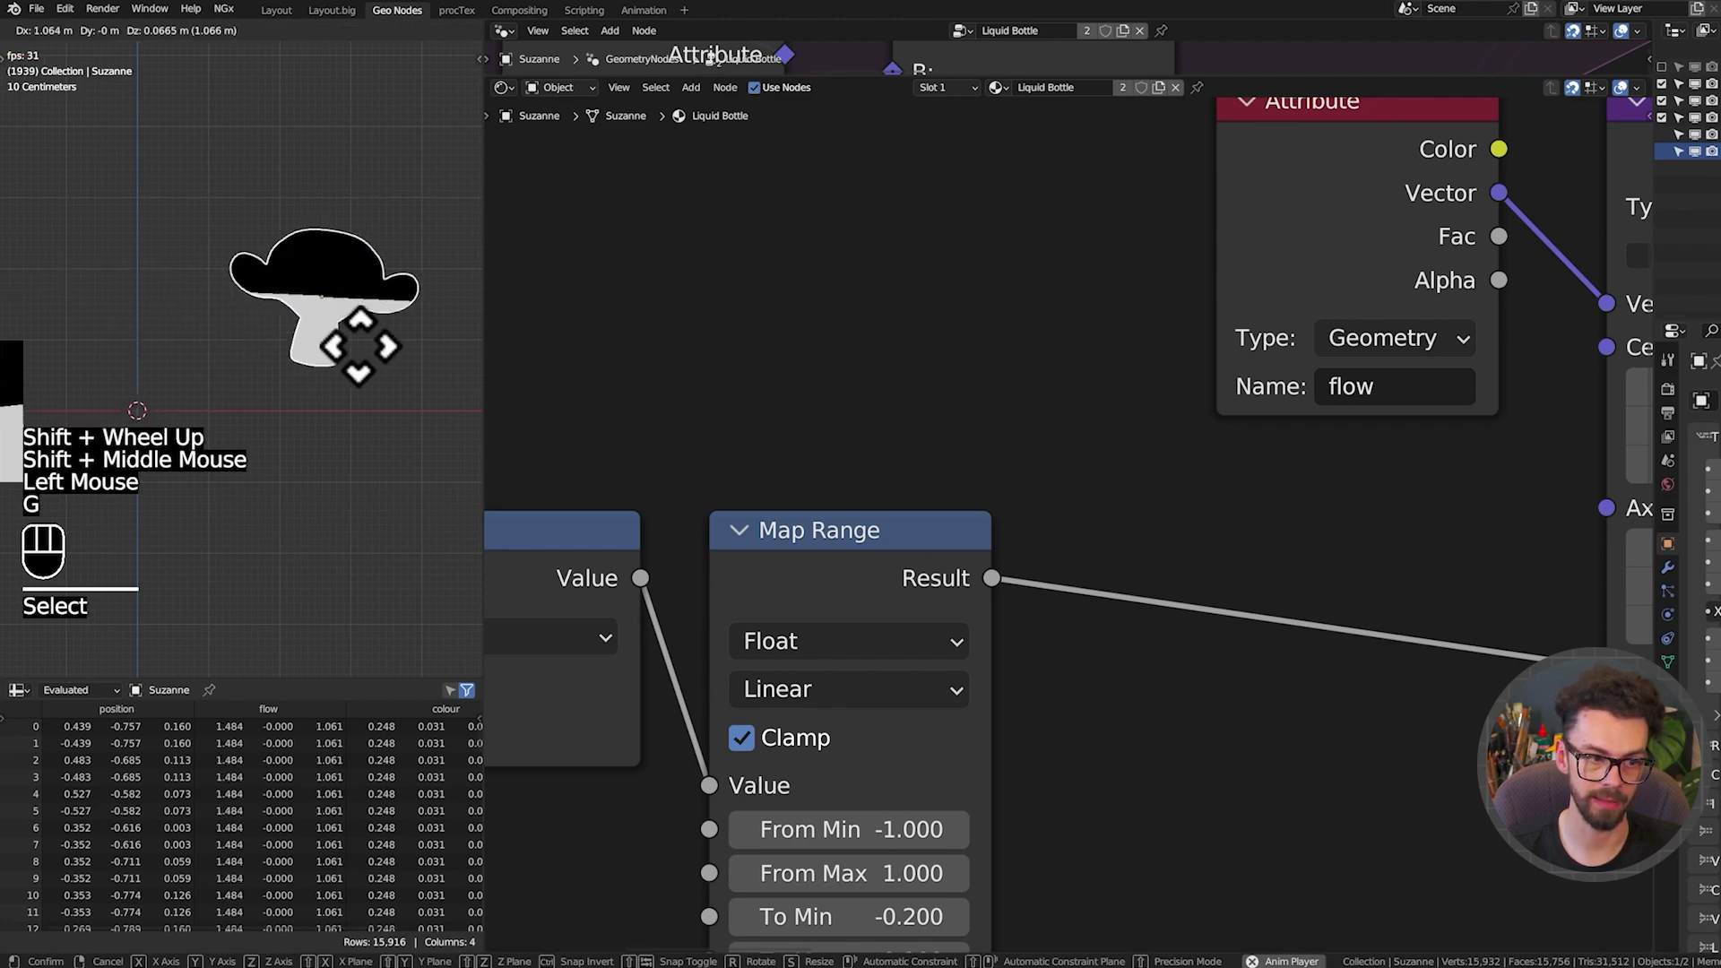
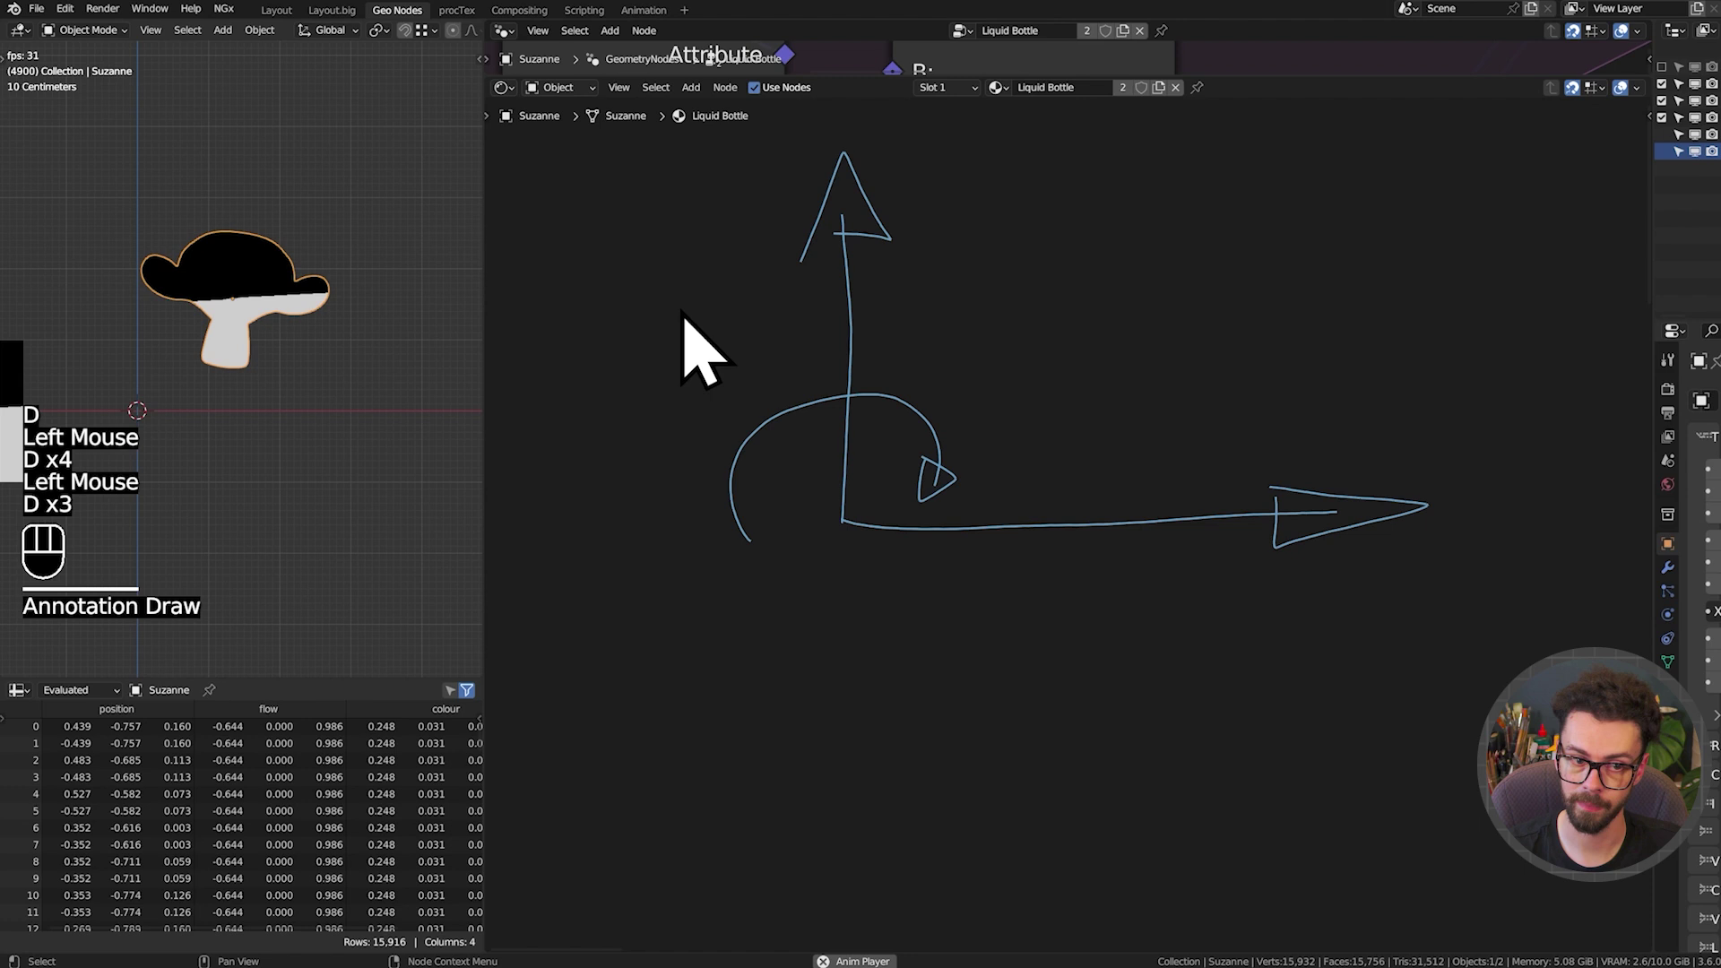
# Annotate a diagram of the up and flow directions, then pan back to the nodes
pyautogui.press('d')
pyautogui.moveTo(928, 479); pyautogui.dragTo(865, 463)
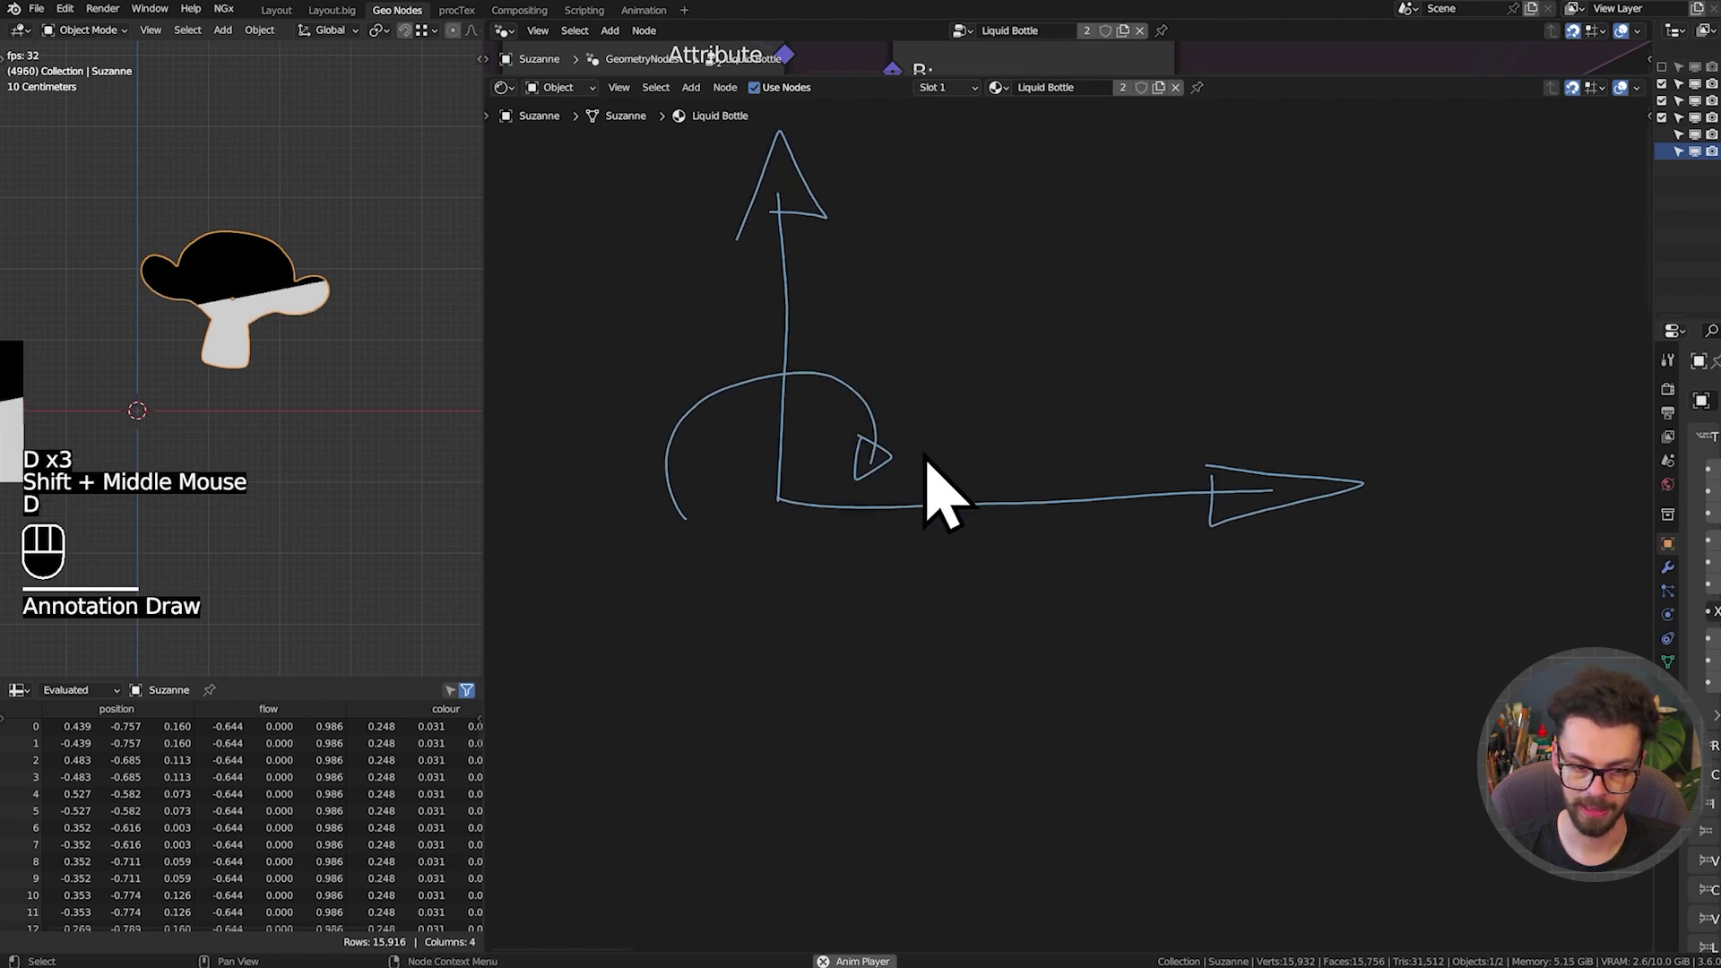
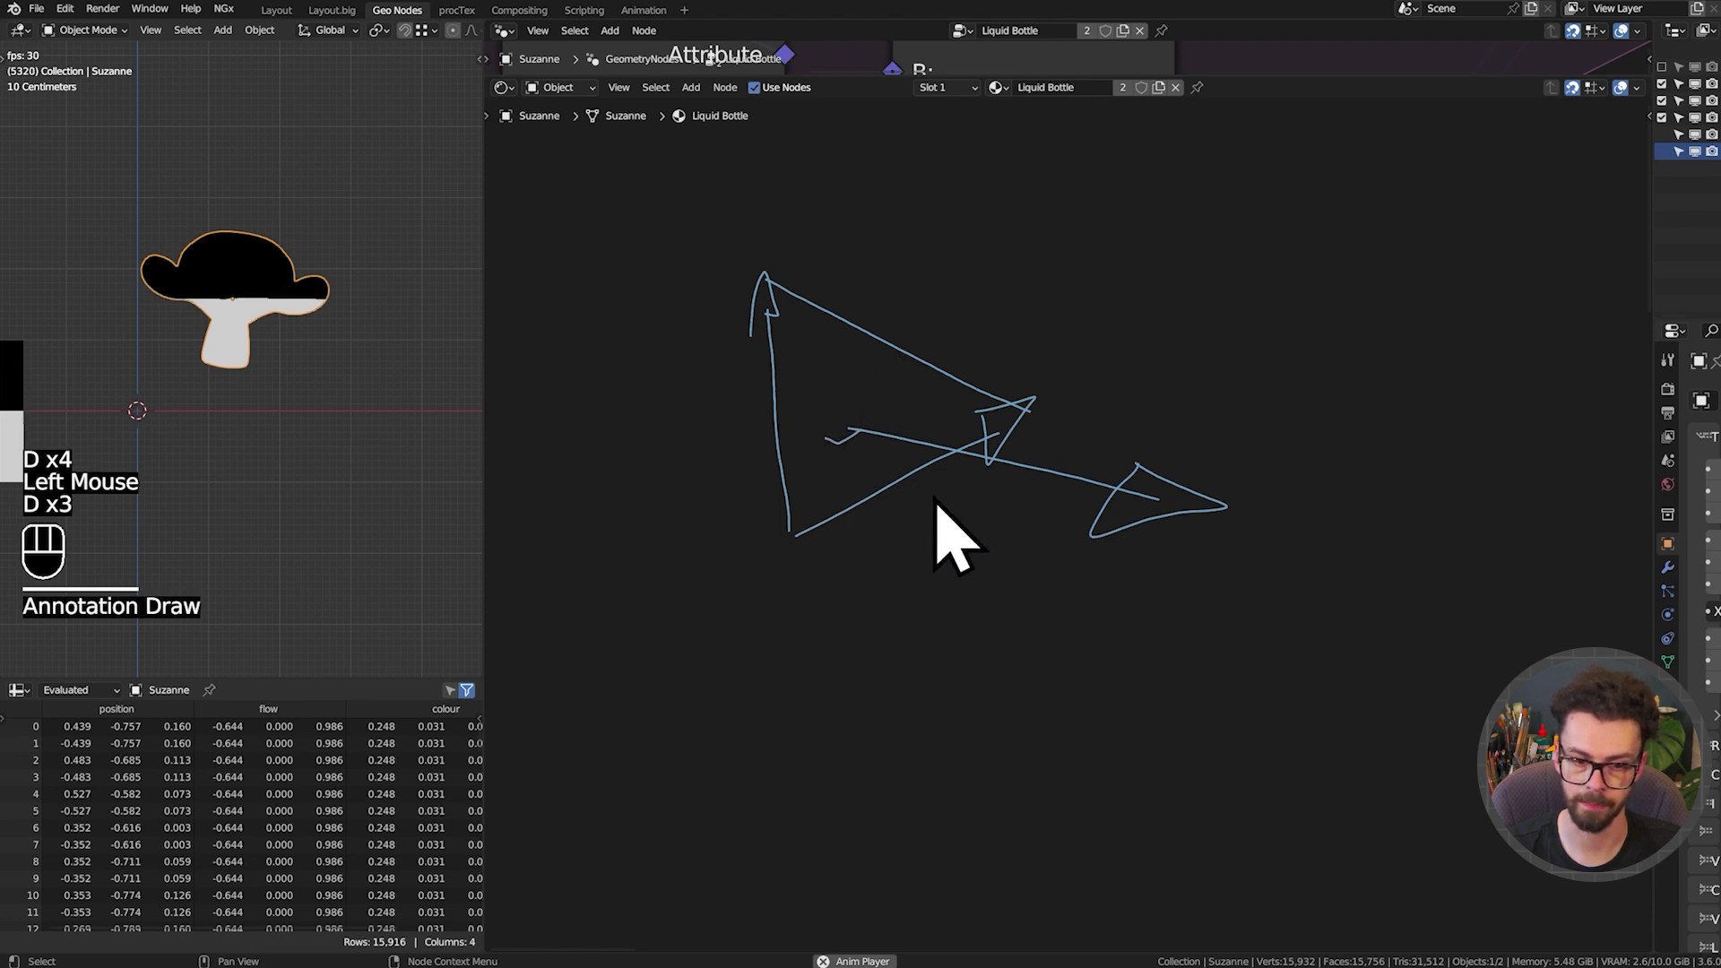
pyautogui.press('d')
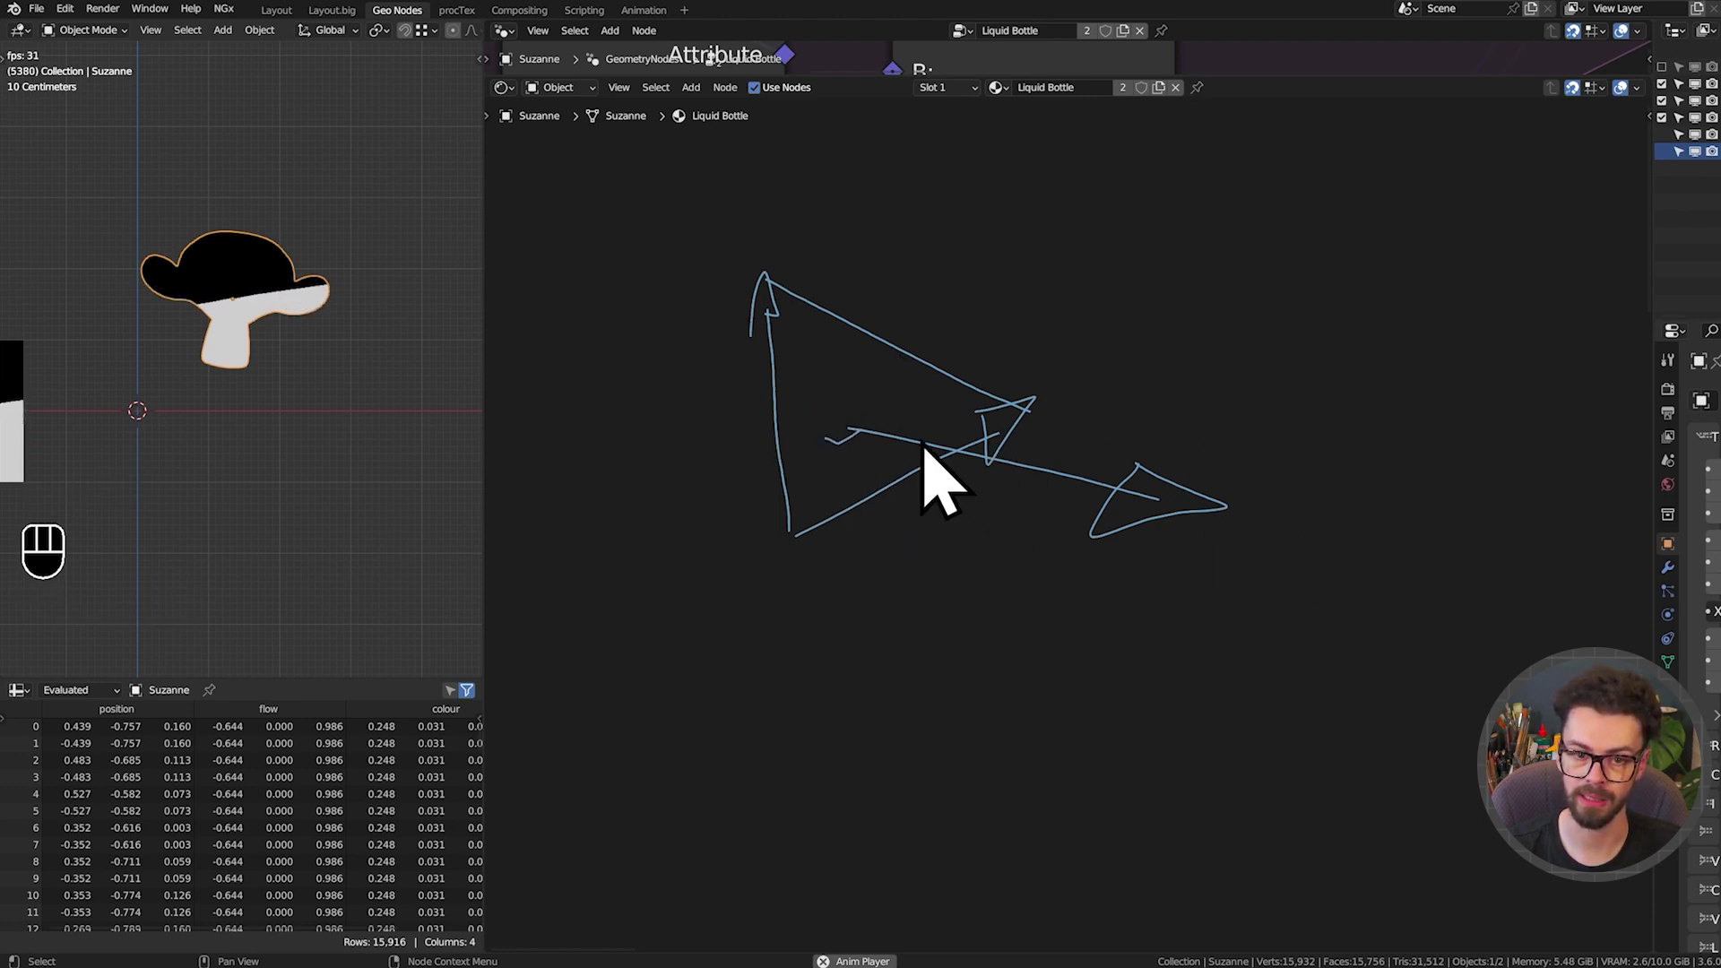
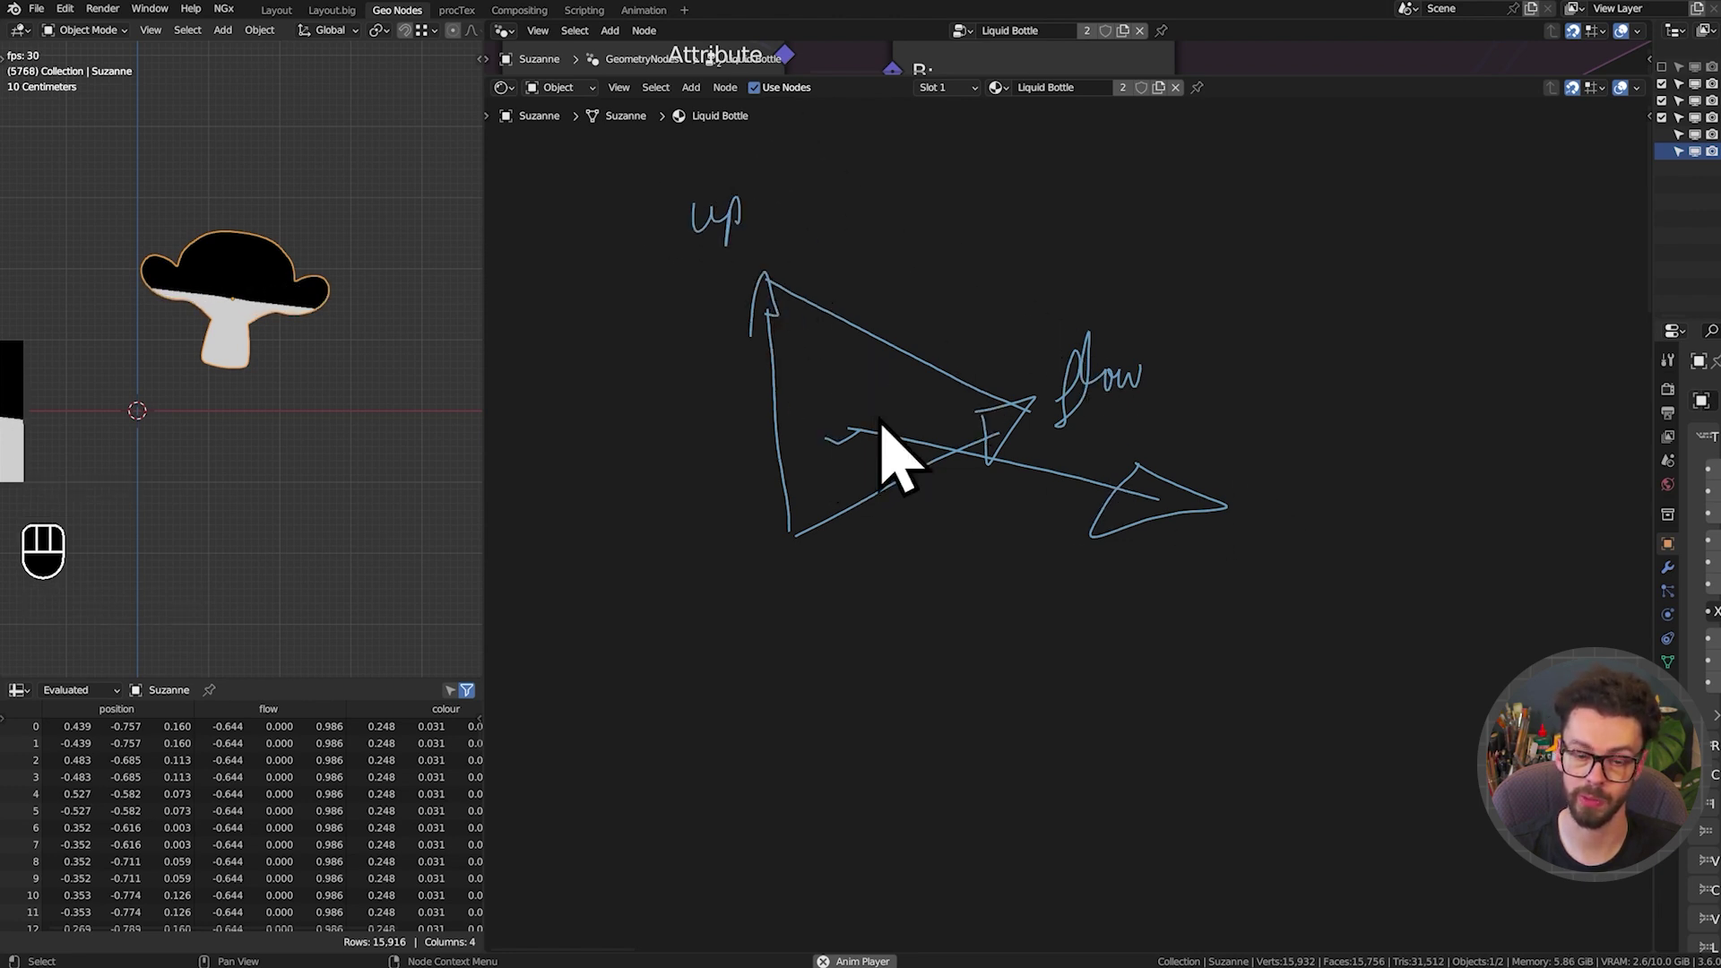
pyautogui.scroll(-3)
pyautogui.middleClick(1354, 599)
pyautogui.middleClick(1150, 553)
# Insert a Vector Math Cross Product of the flow vector with (0, 0, 1)
pyautogui.click(1044, 454)
pyautogui.press('shift+a')
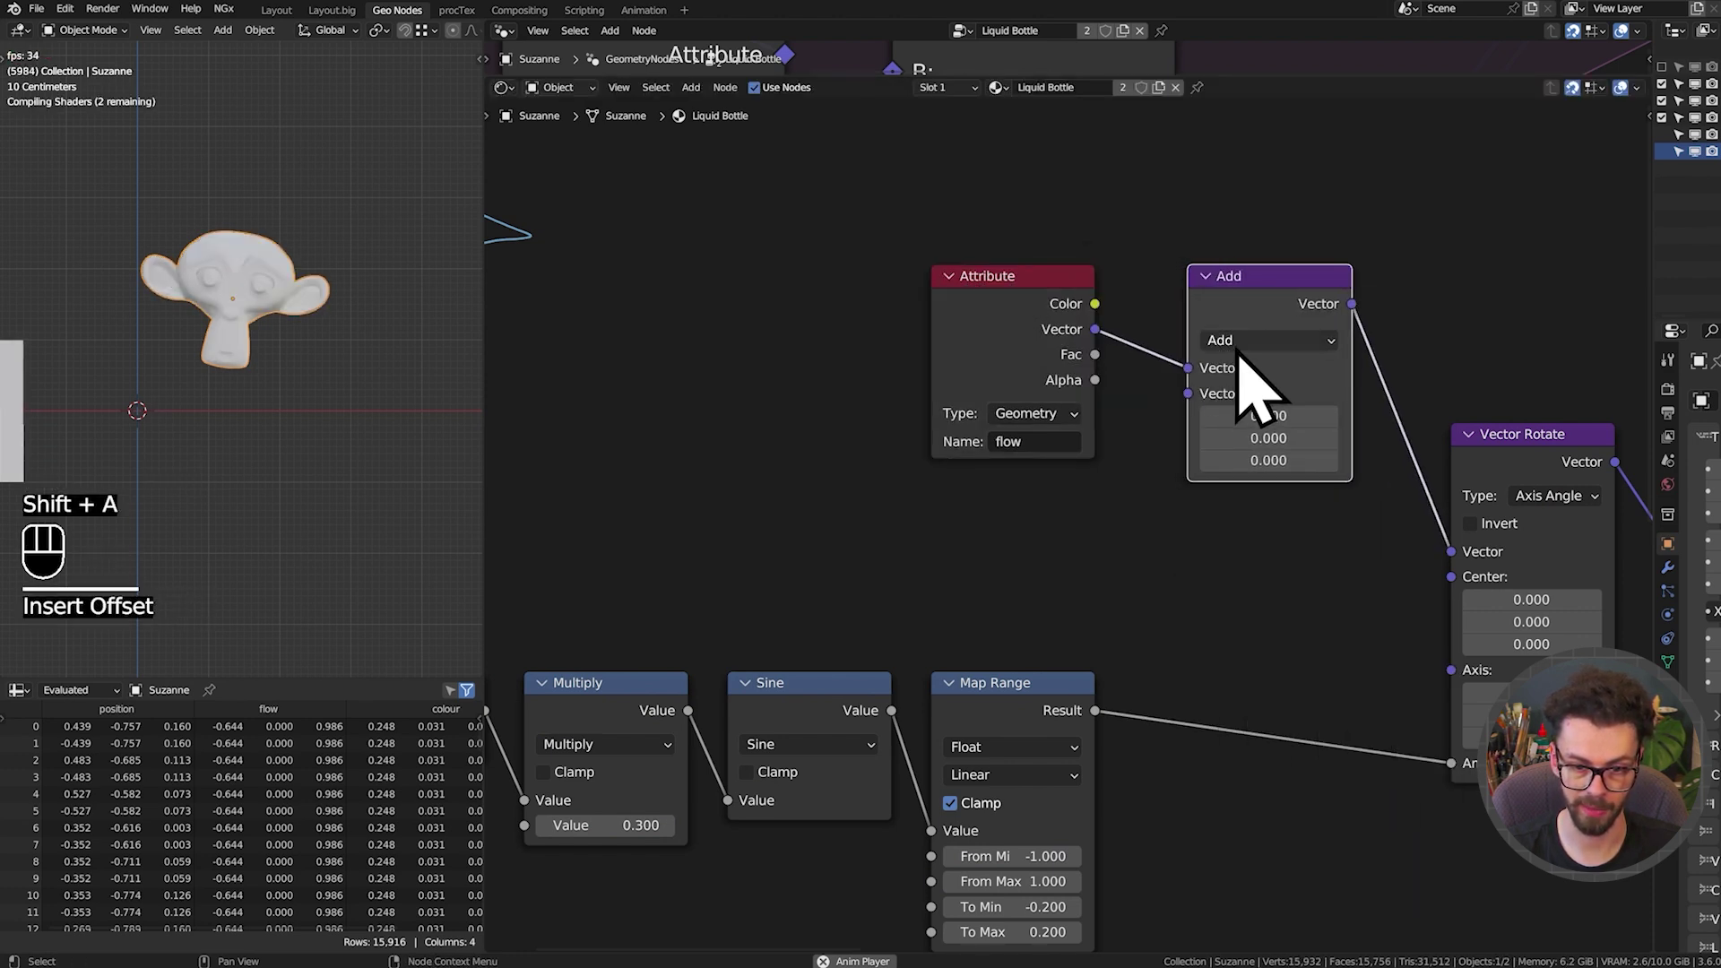
pyautogui.moveTo(1261, 362); pyautogui.dragTo(1324, 523)
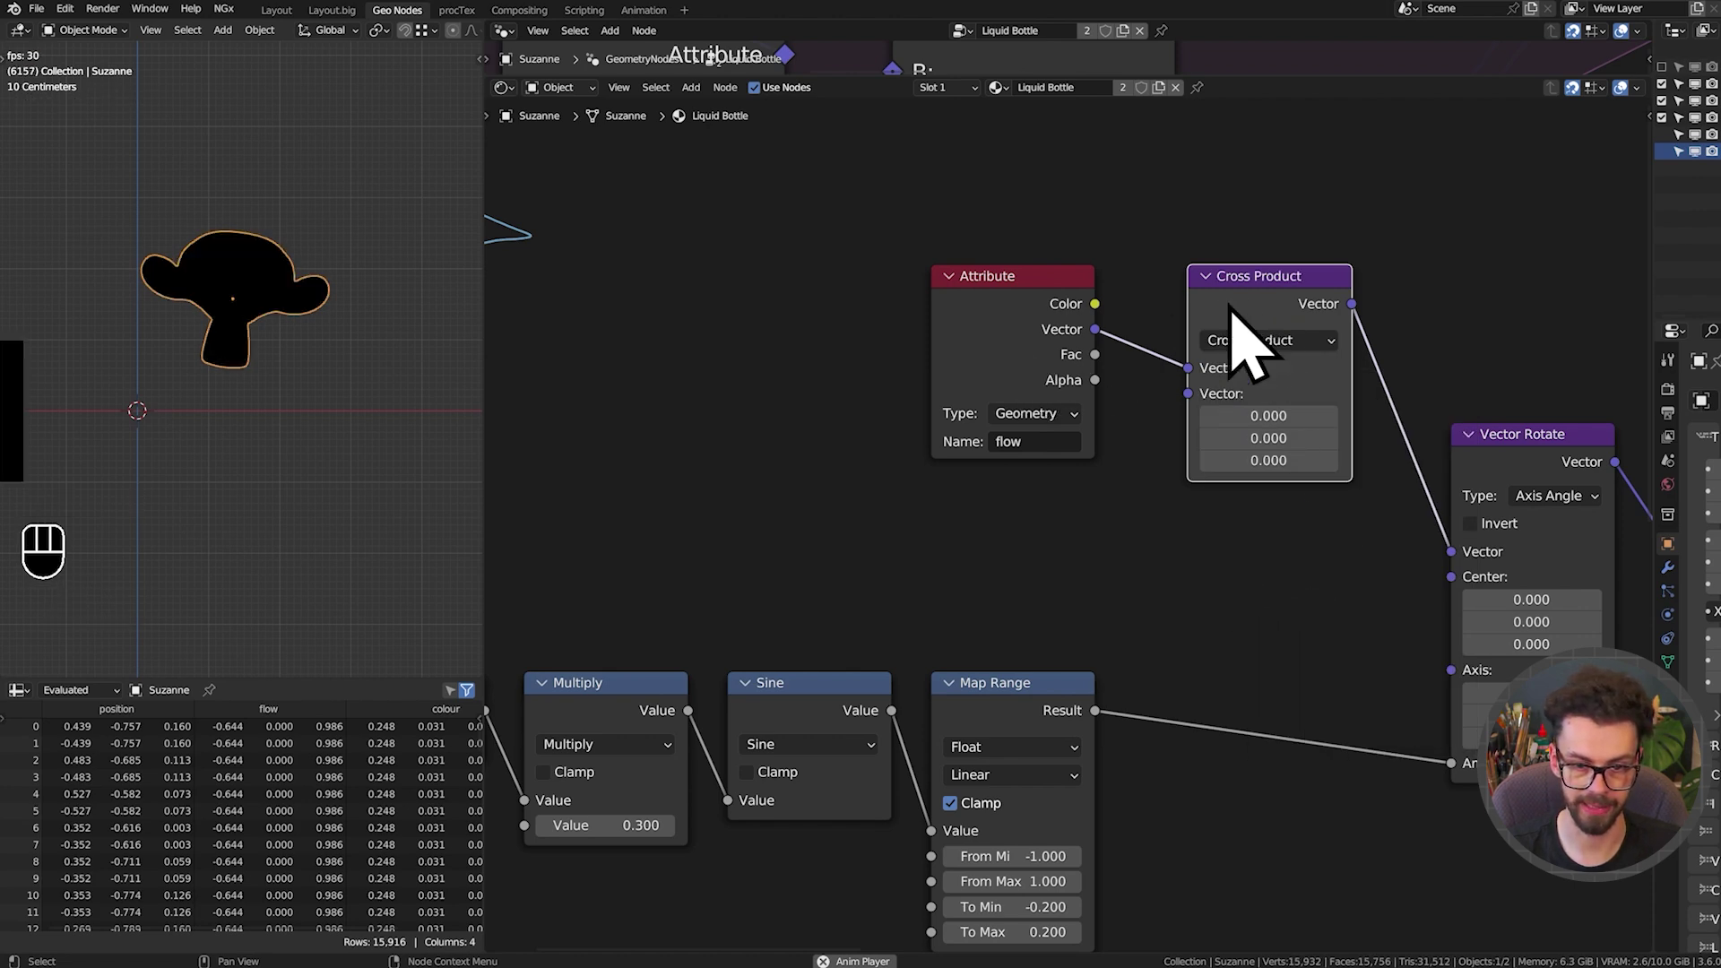
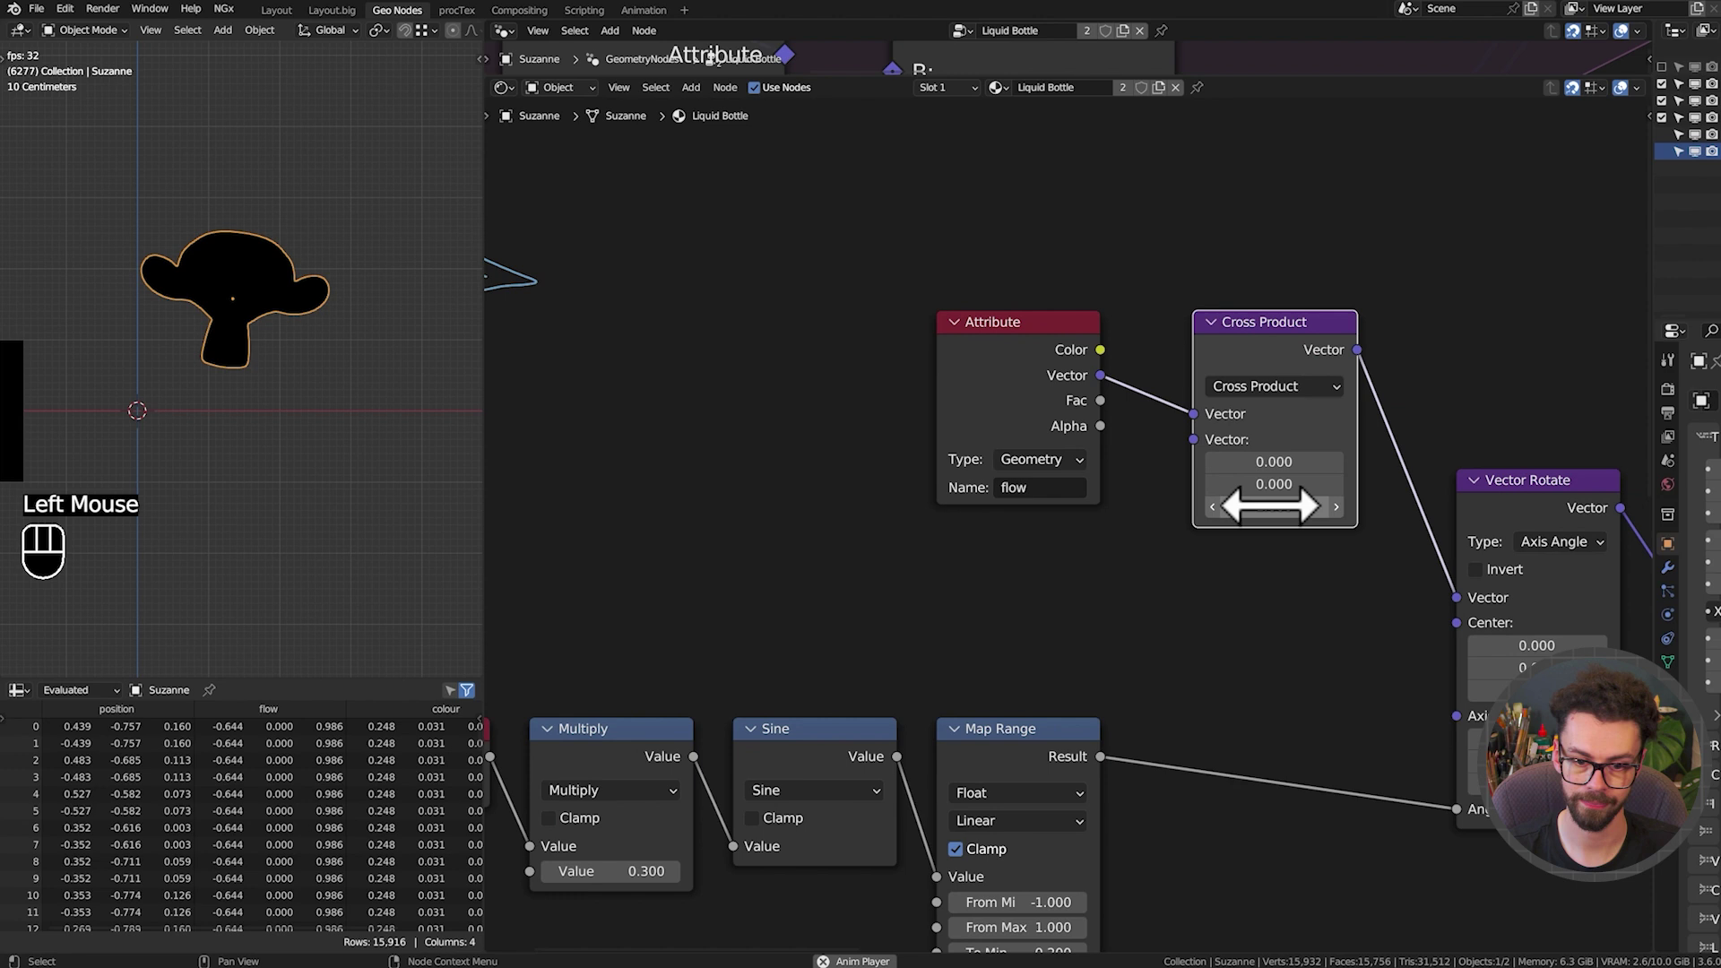
pyautogui.moveTo(1299, 438); pyautogui.dragTo(1223, 415)
pyautogui.moveTo(1212, 298); pyautogui.dragTo(1194, 464)
pyautogui.write('Detach')
# Feed the cross product into the Vector Rotate axis and check the result in front view
pyautogui.moveTo(1060, 335); pyautogui.dragTo(1131, 558)
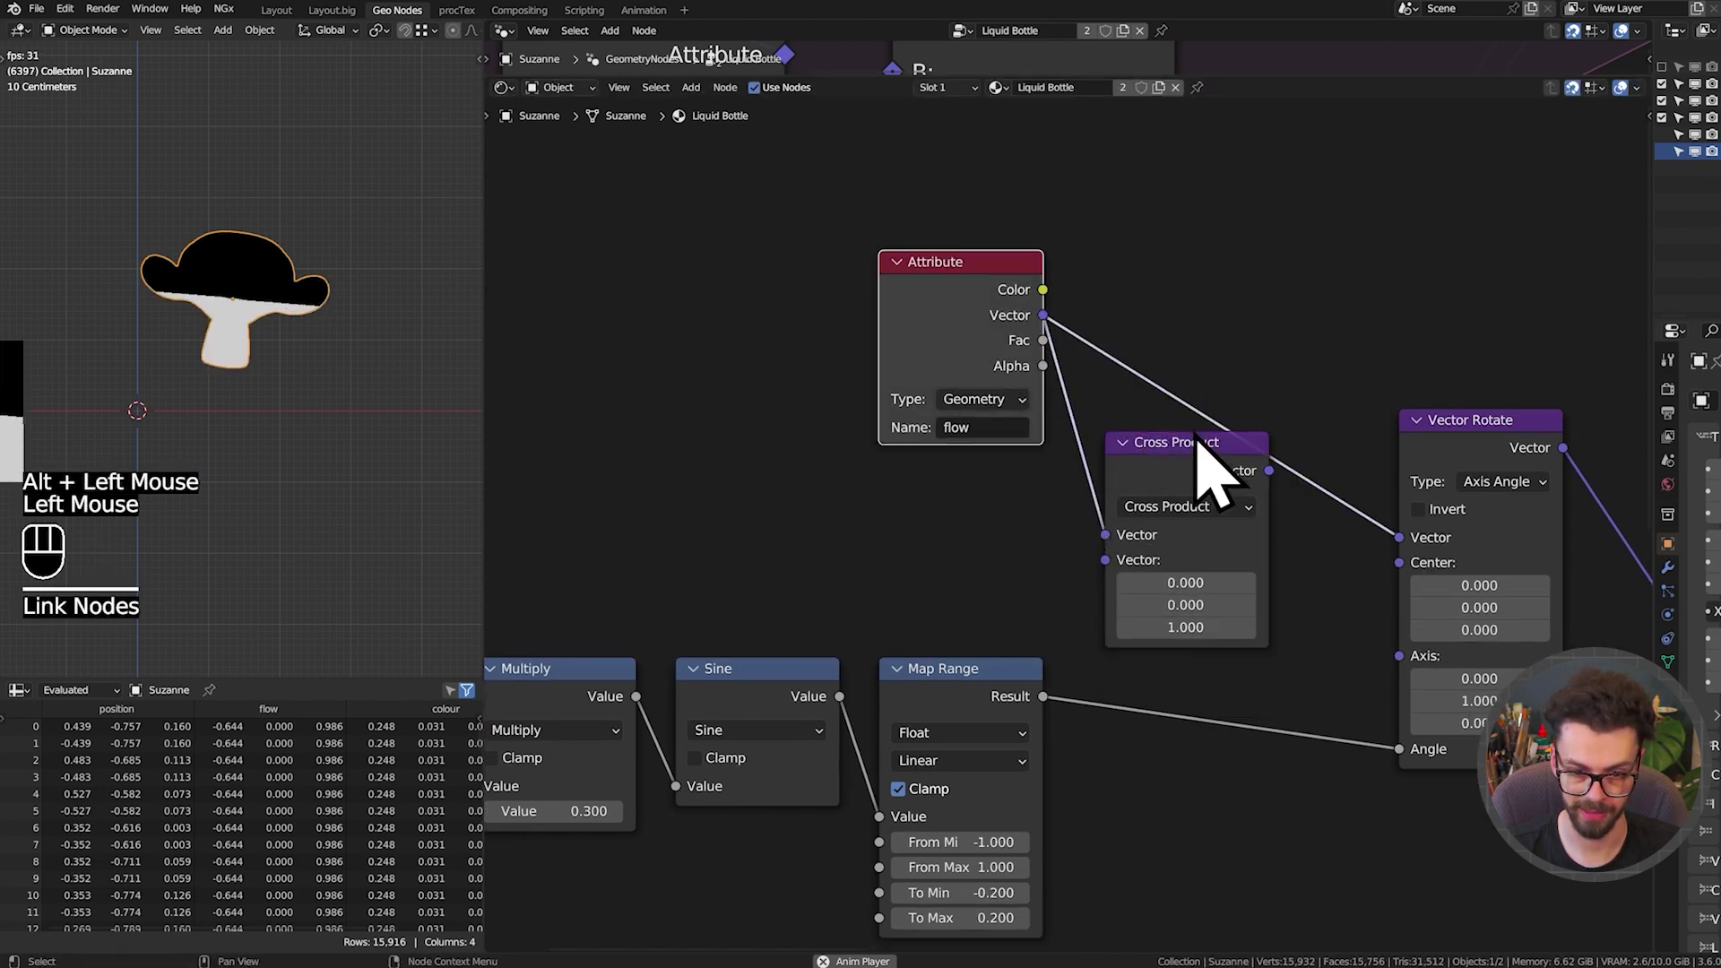
pyautogui.moveTo(1289, 489); pyautogui.dragTo(1424, 685)
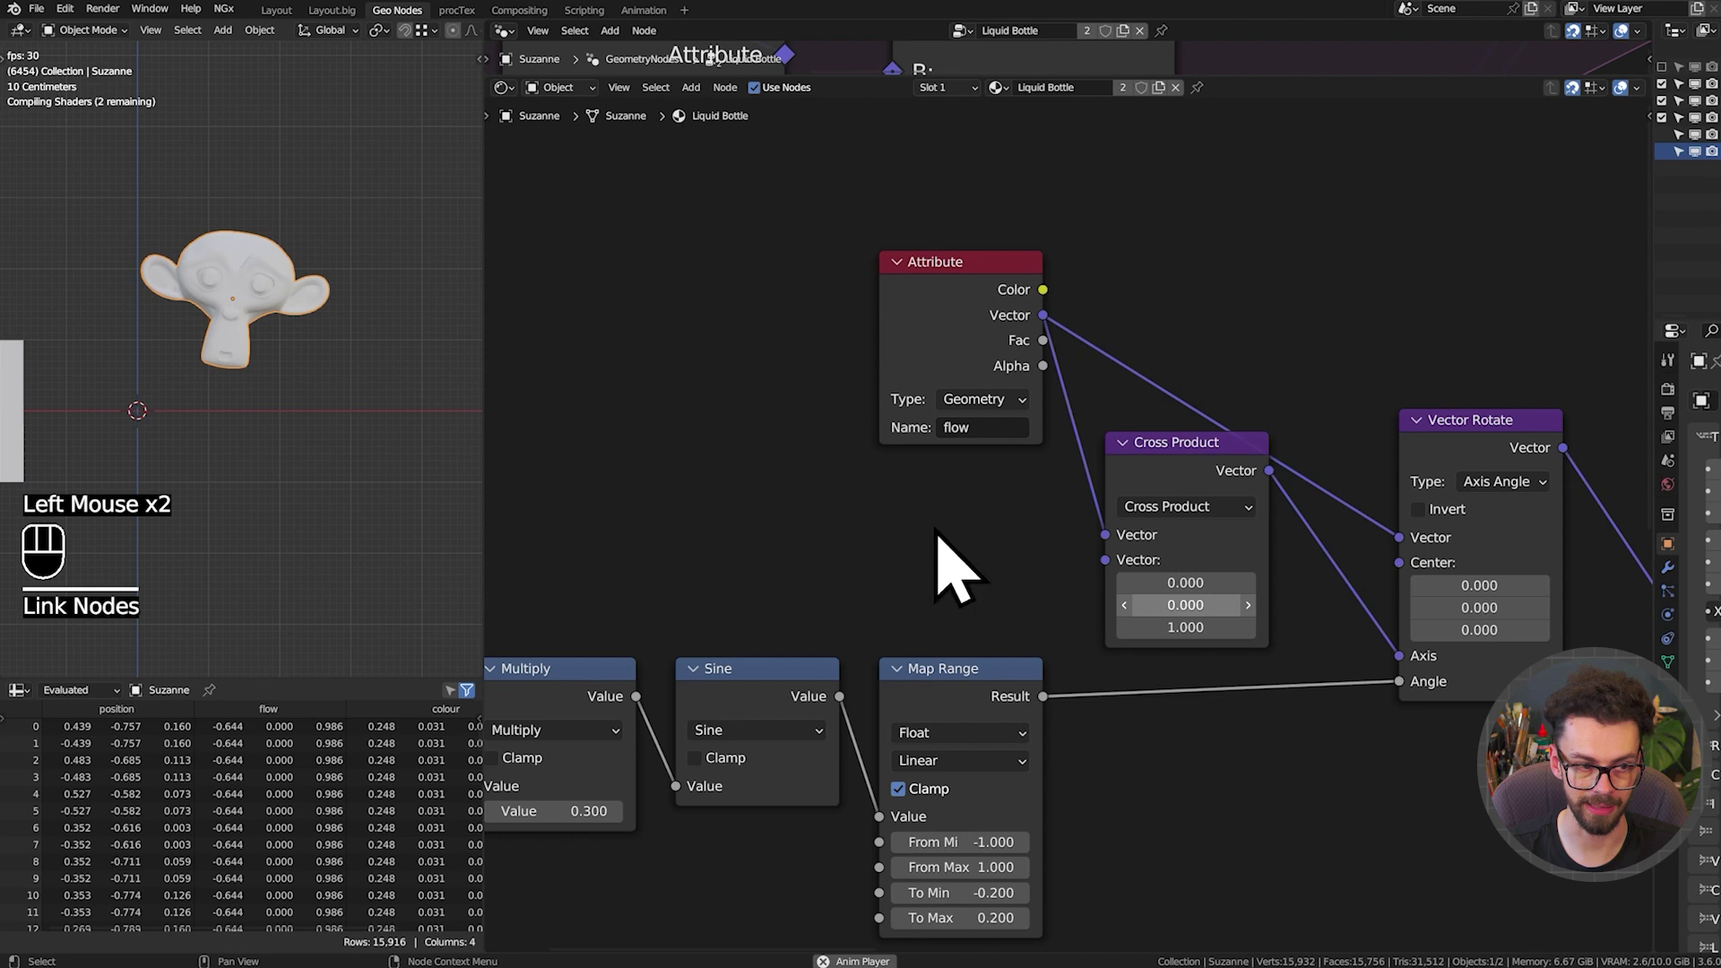
pyautogui.press('KP_1')
pyautogui.press('g')
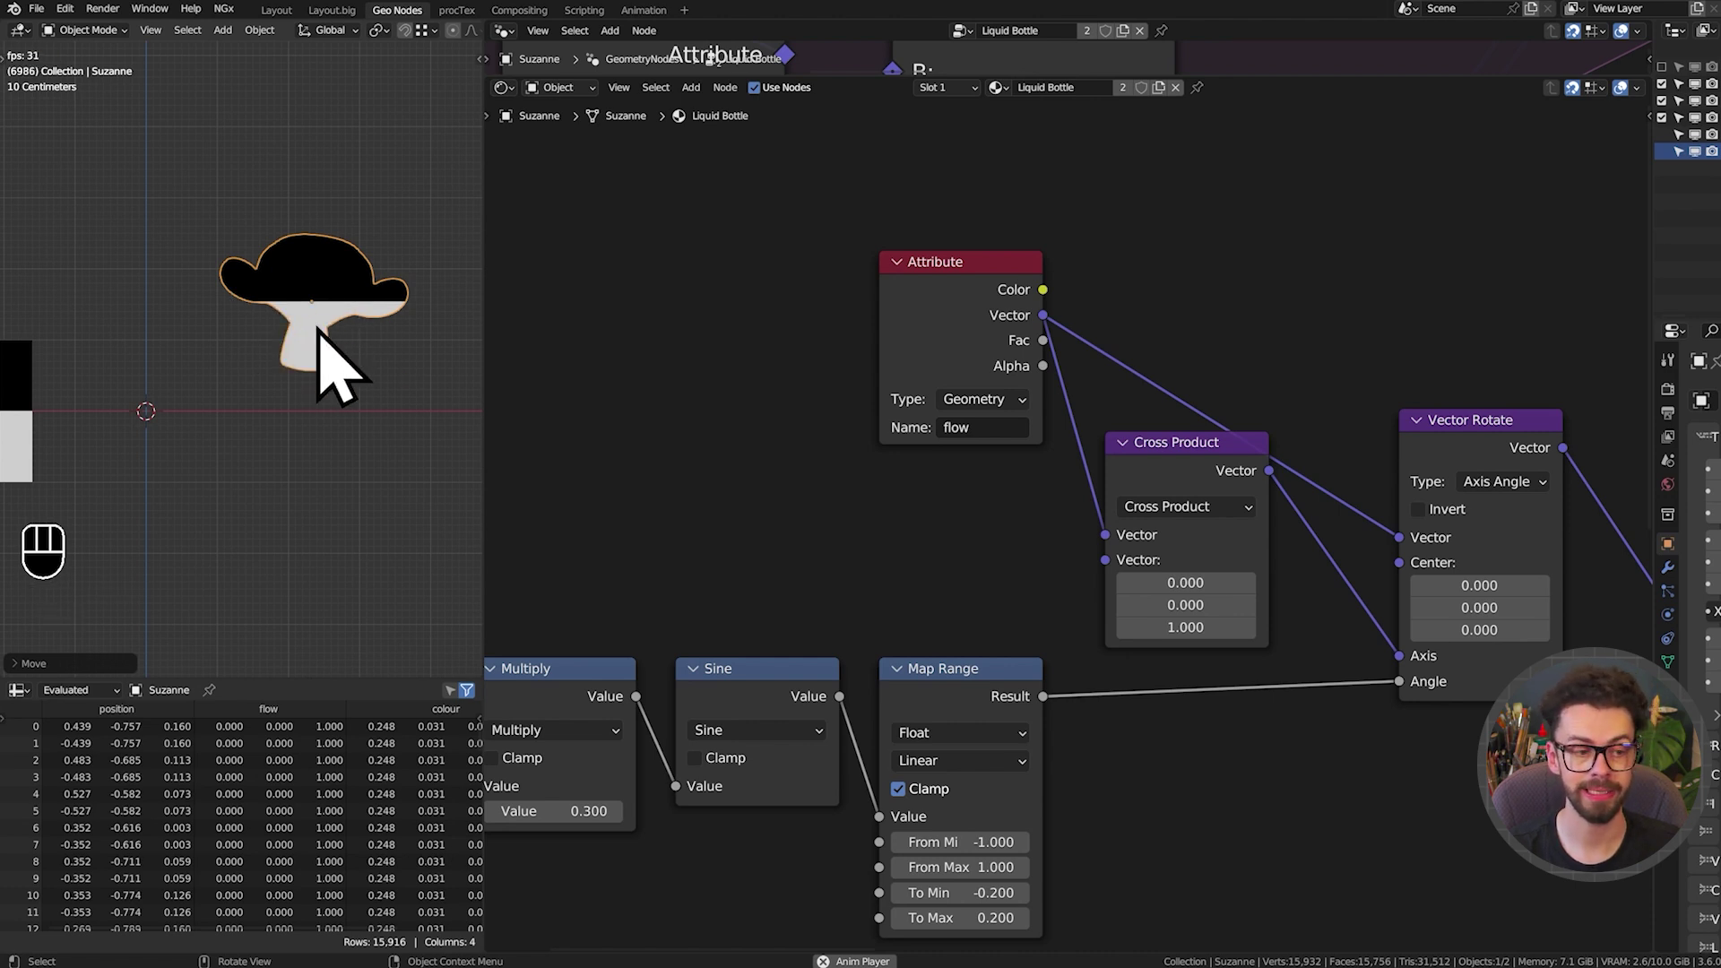
pyautogui.middleClick(878, 336)
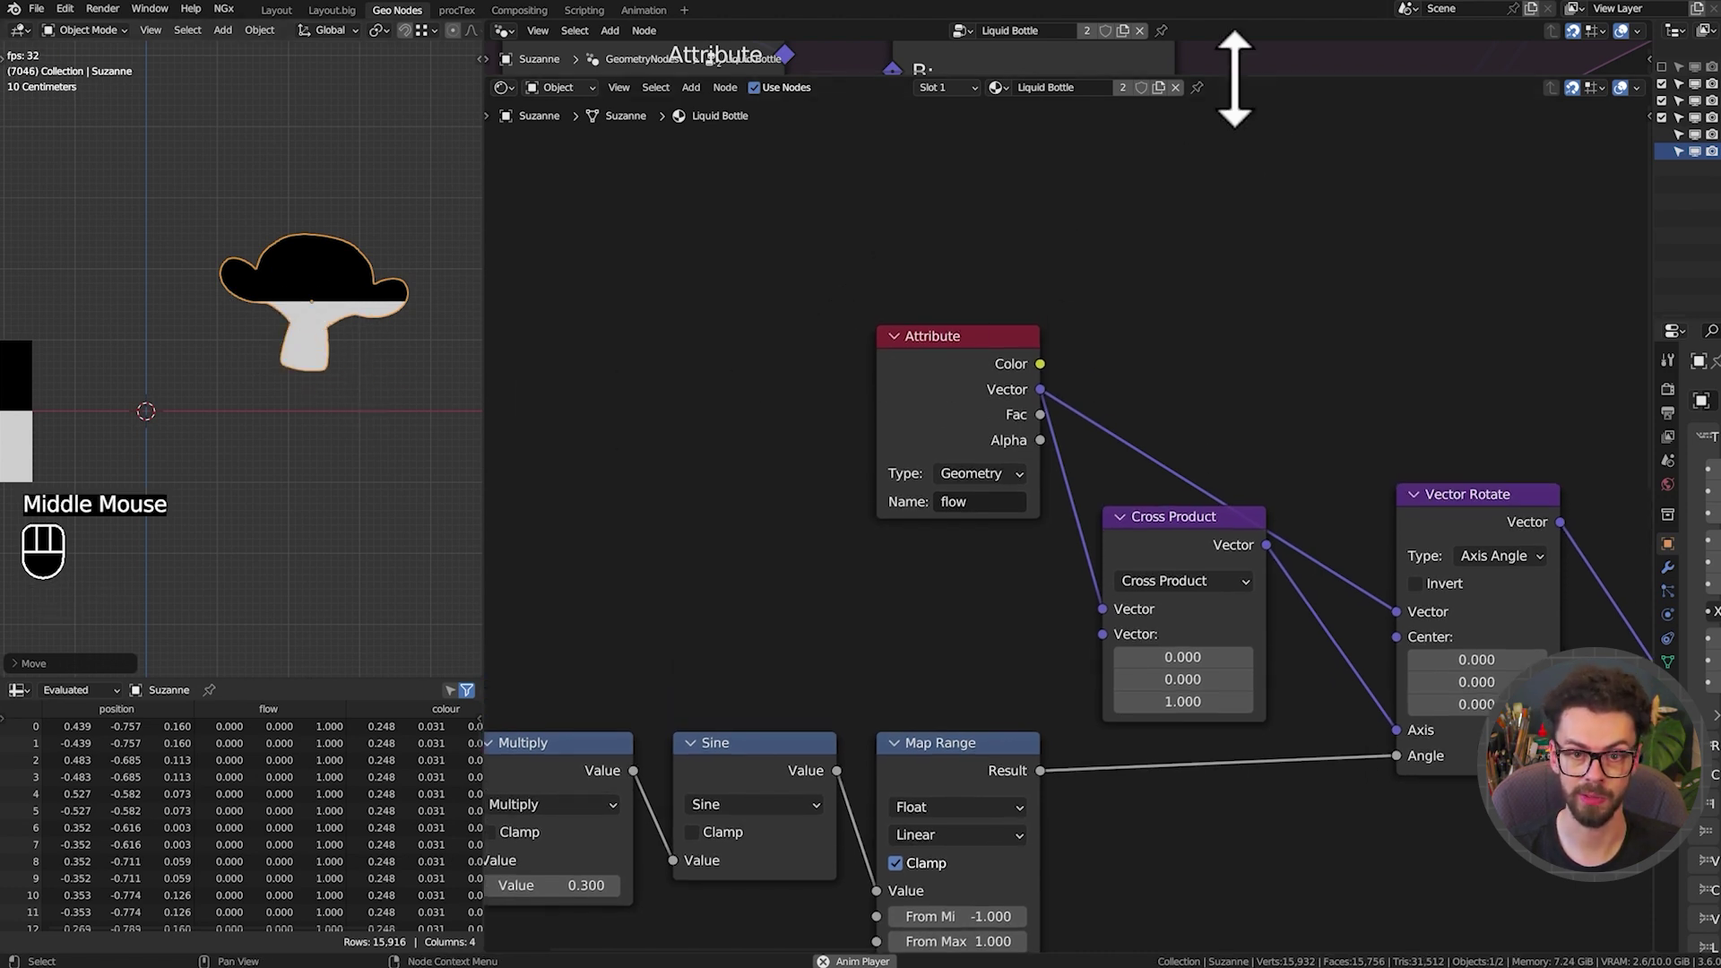
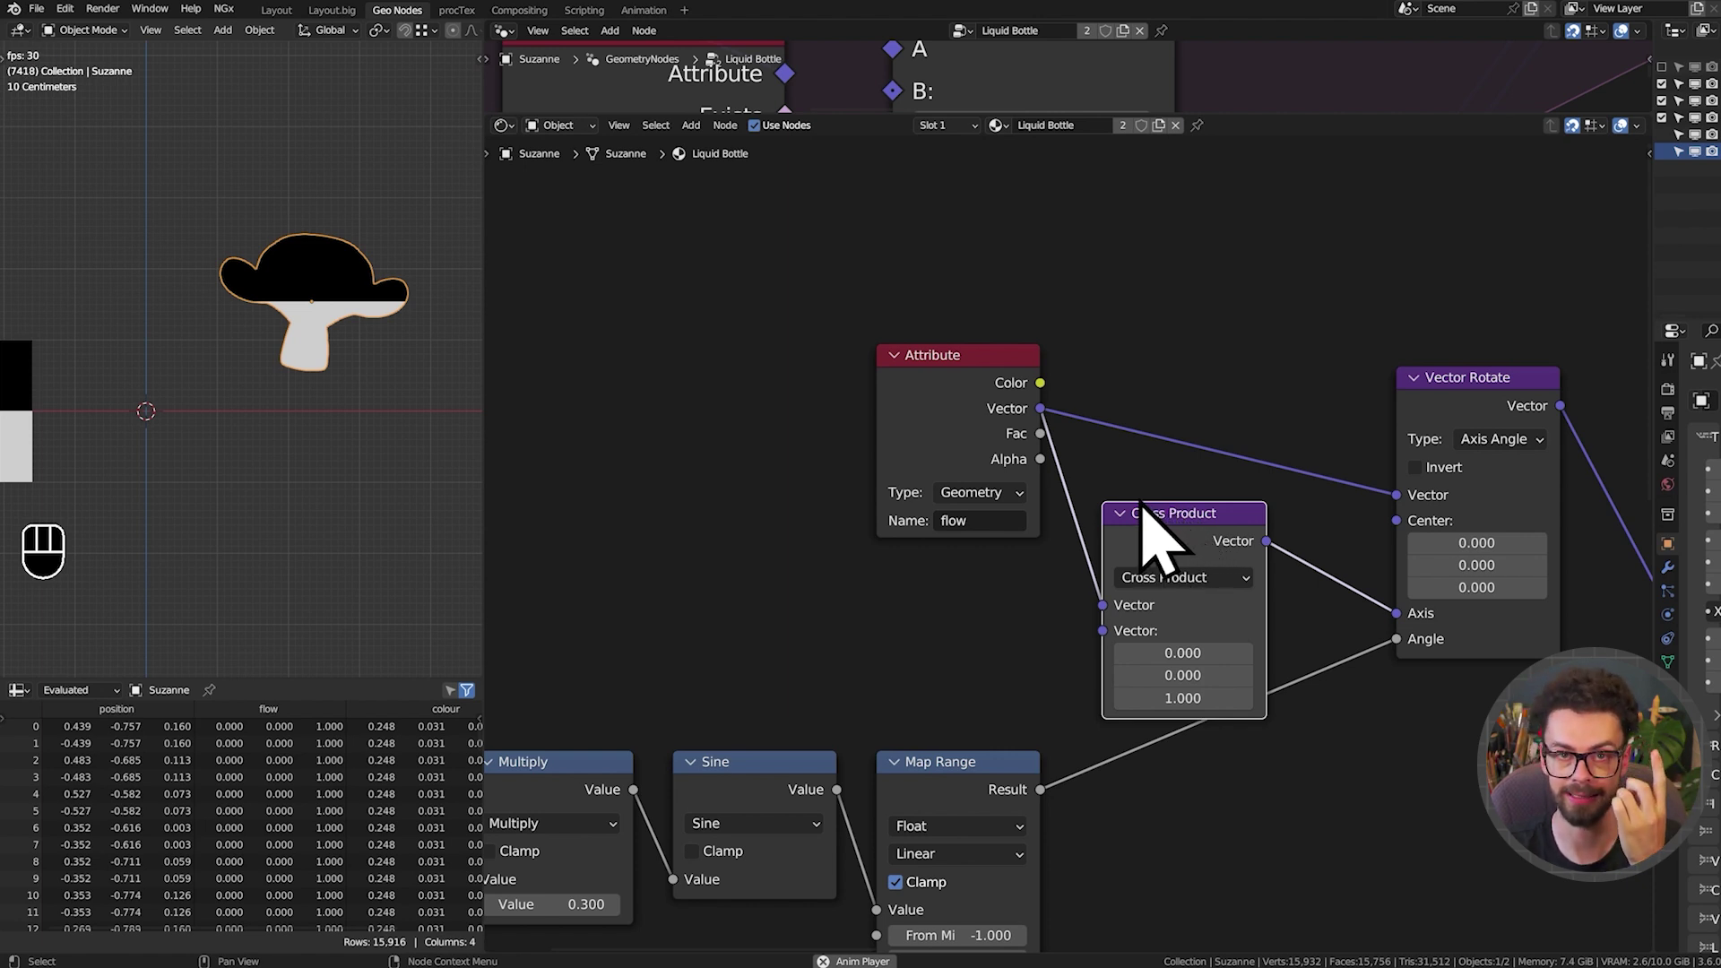
pyautogui.press('g')
pyautogui.press('g')
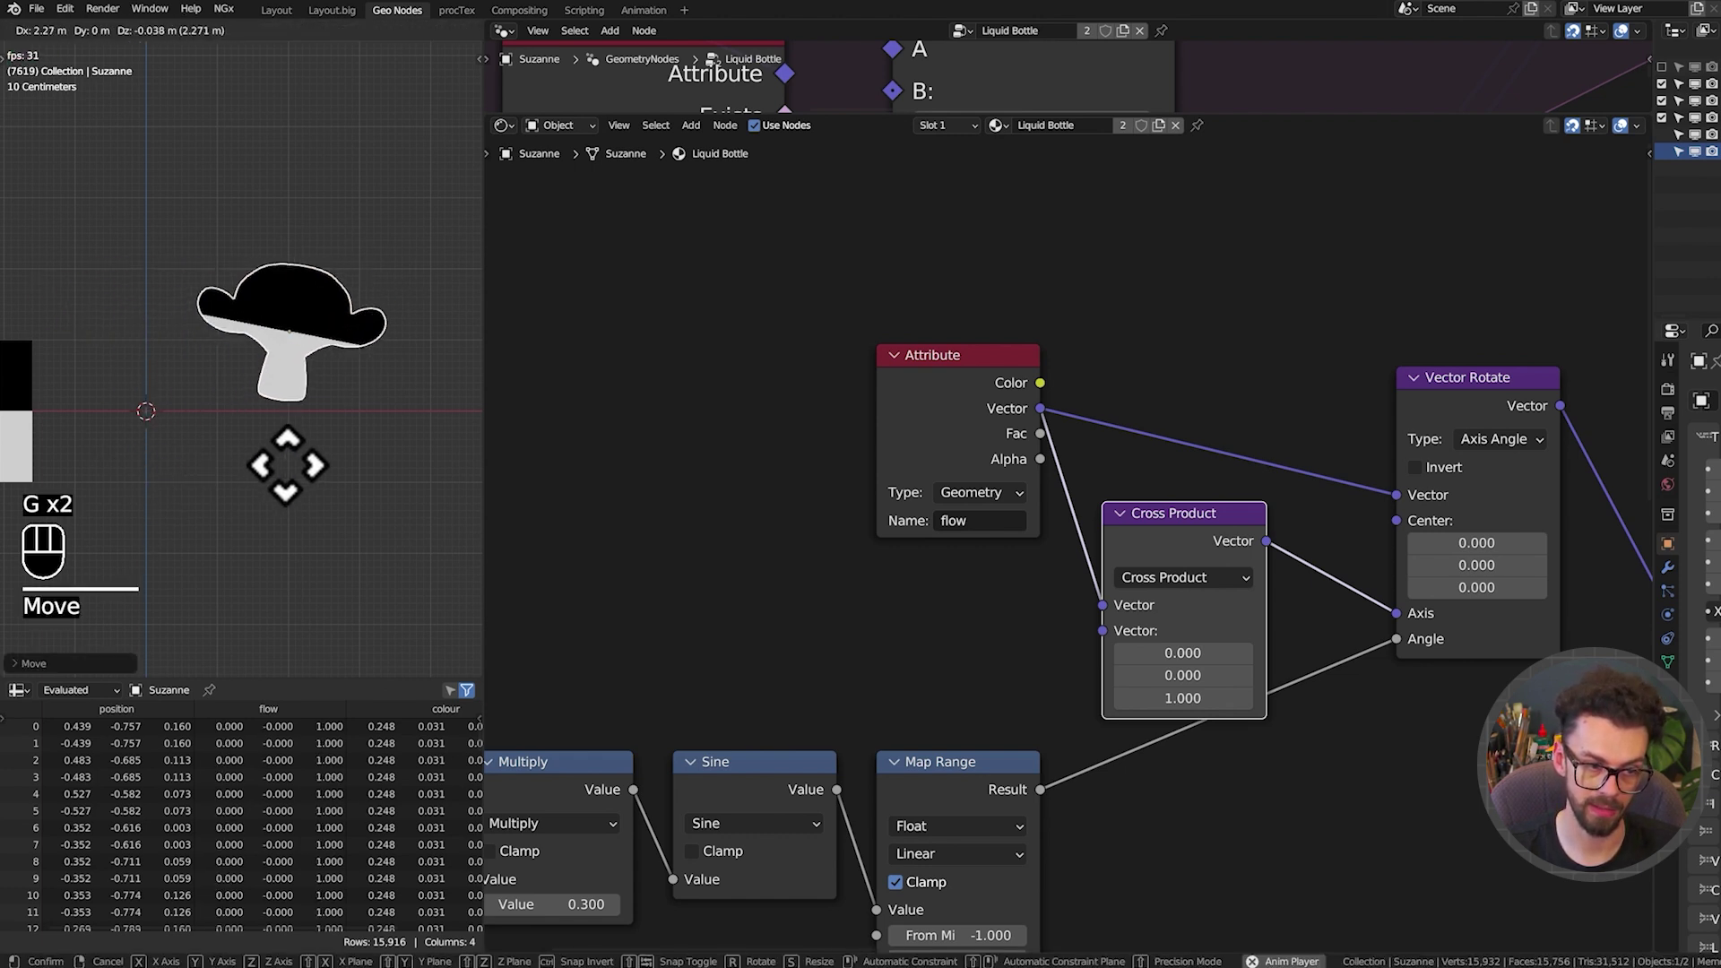
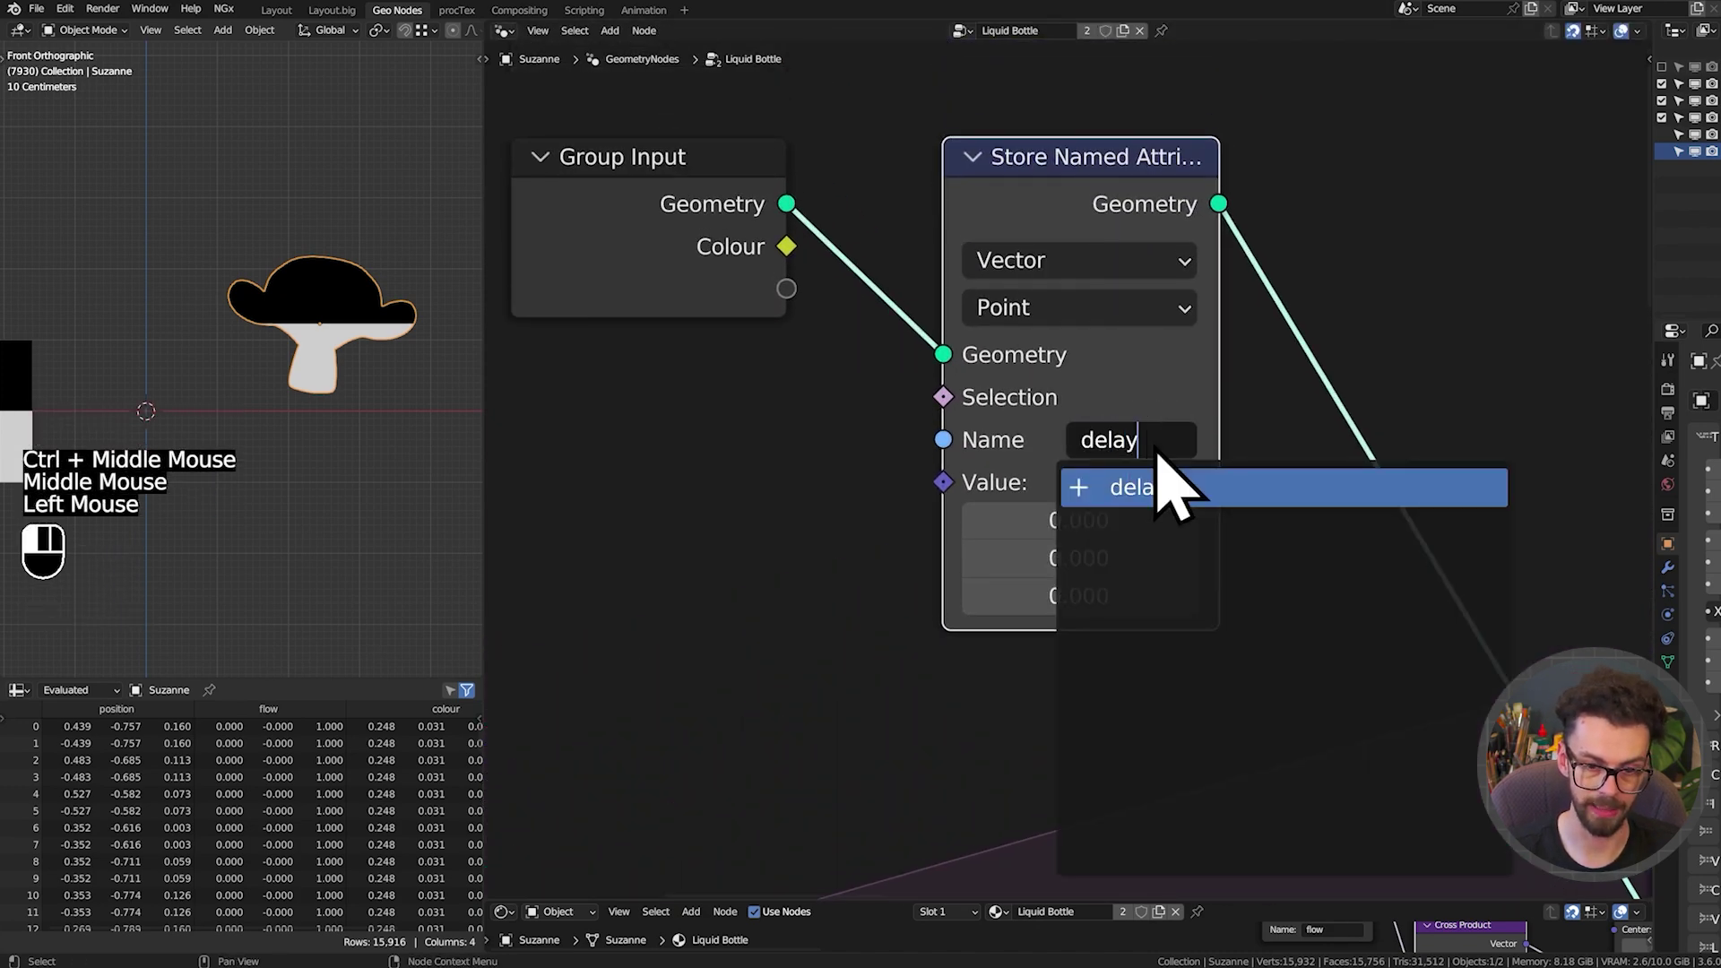
# Store a Float point attribute named 'delay' in the Geometry Nodes tree
pyautogui.click(864, 283)
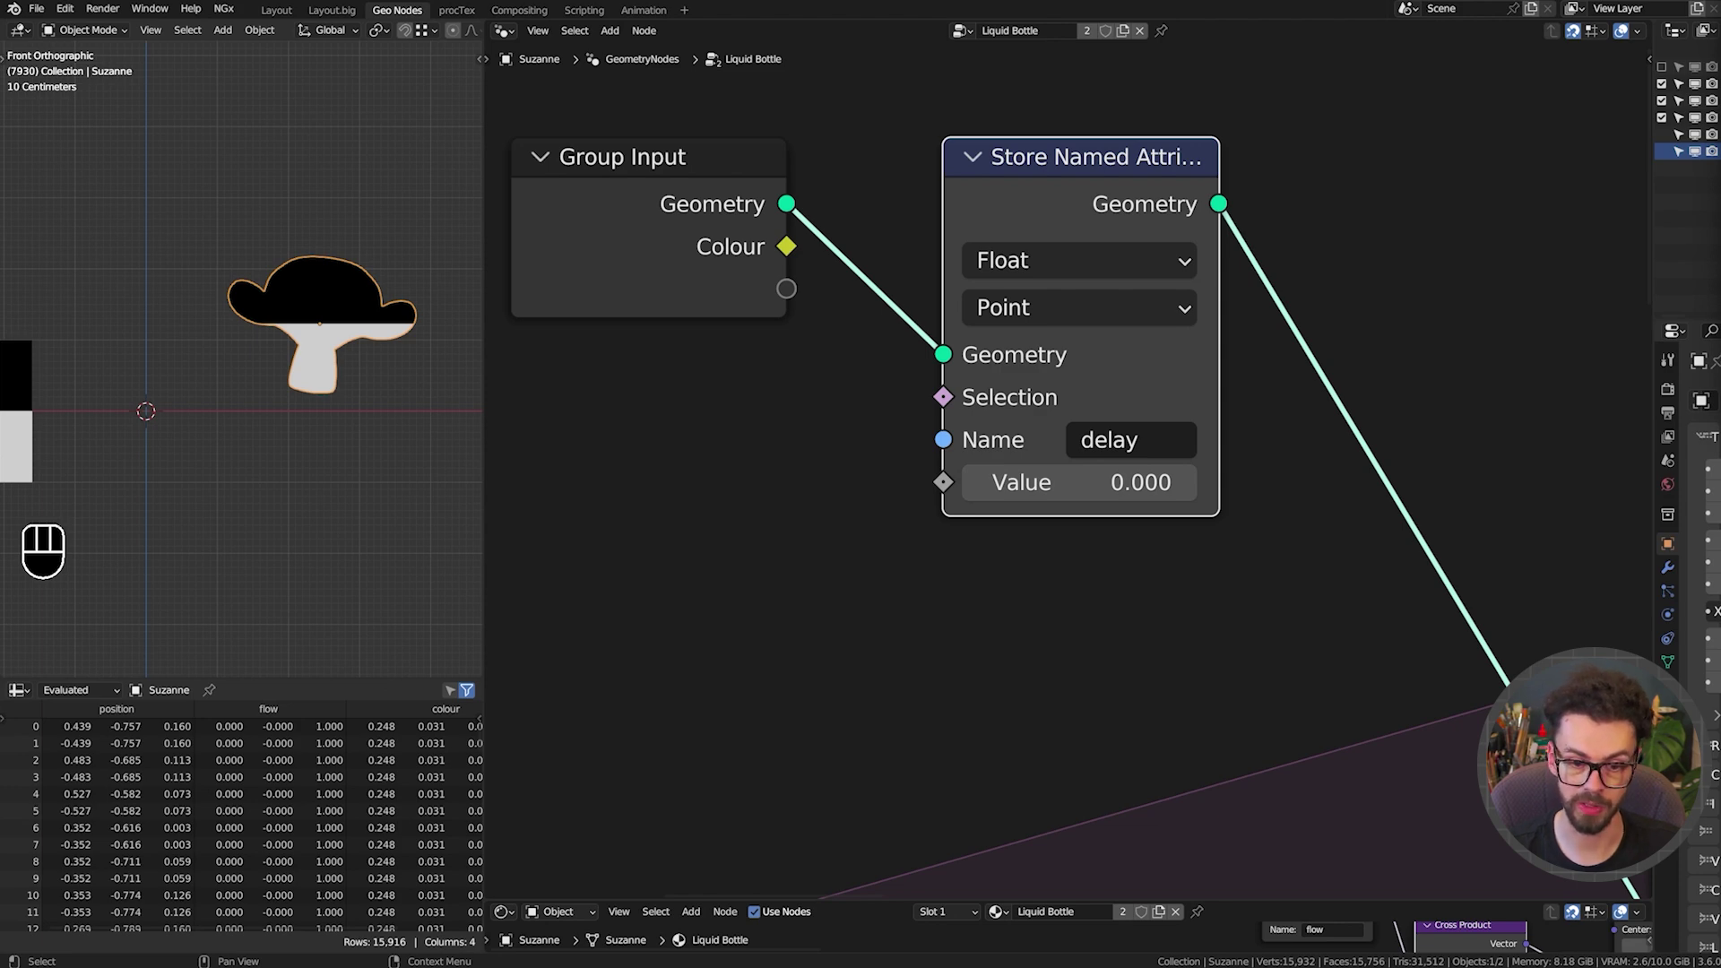
pyautogui.click(852, 568)
pyautogui.middleClick(1142, 577)
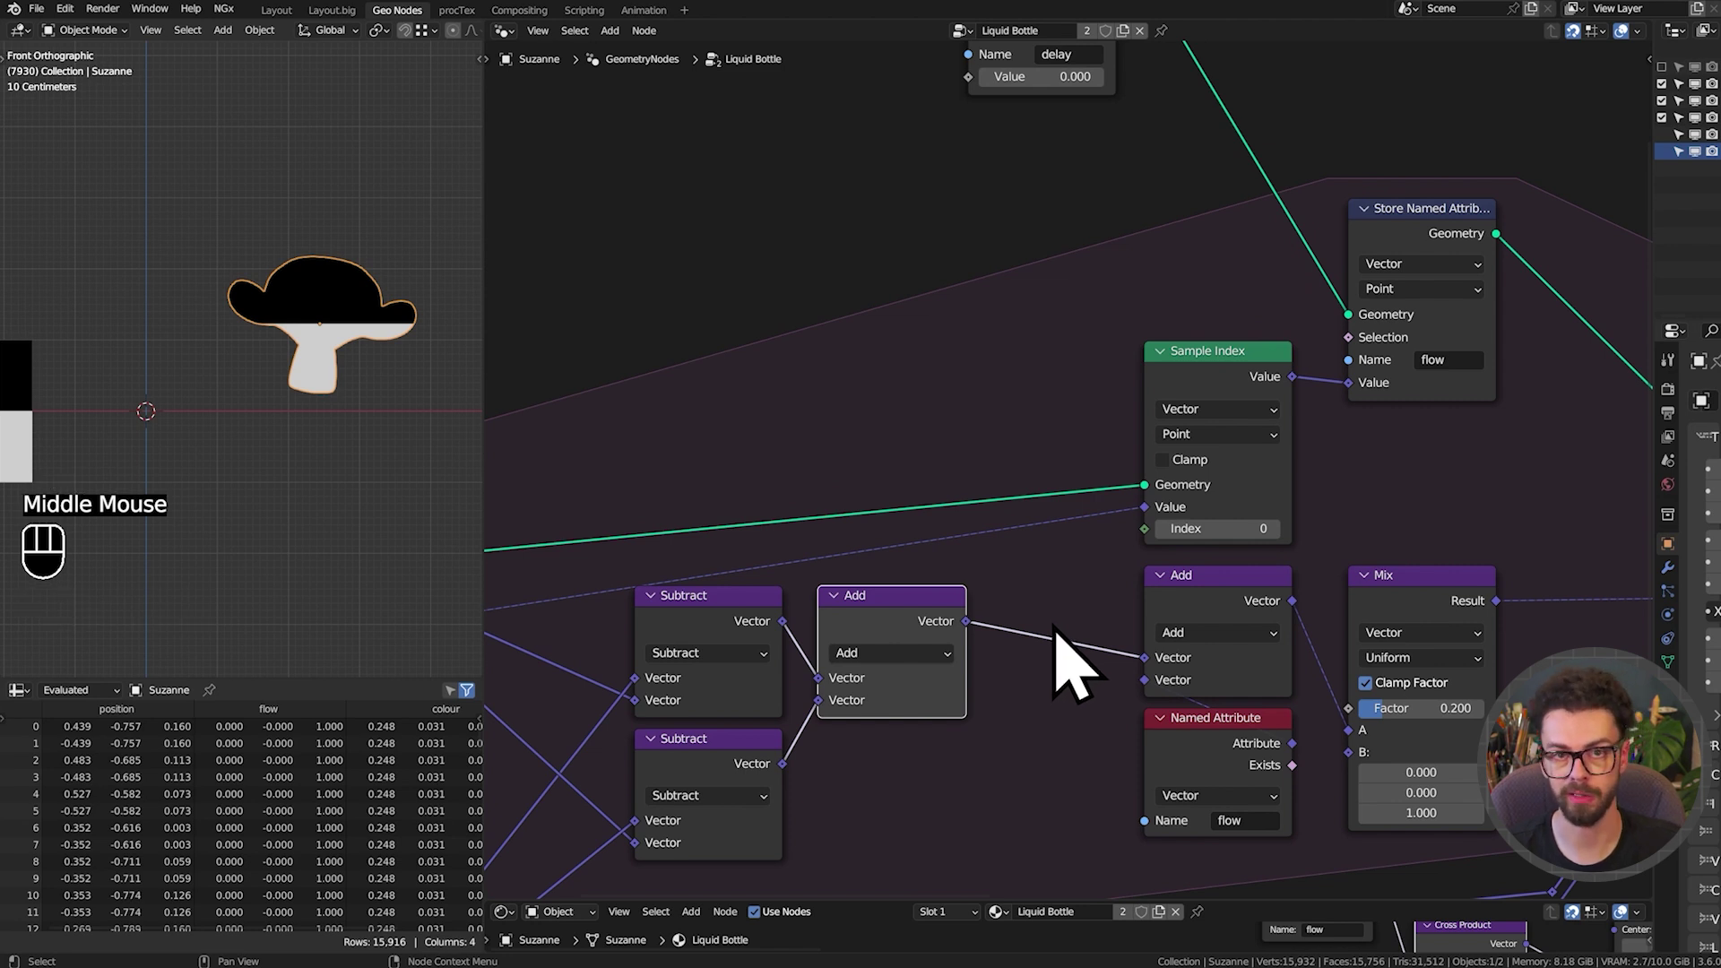
# Measure the Add node's combined movement vector with a Vector Math Length node
pyautogui.moveTo(986, 650); pyautogui.dragTo(934, 273)
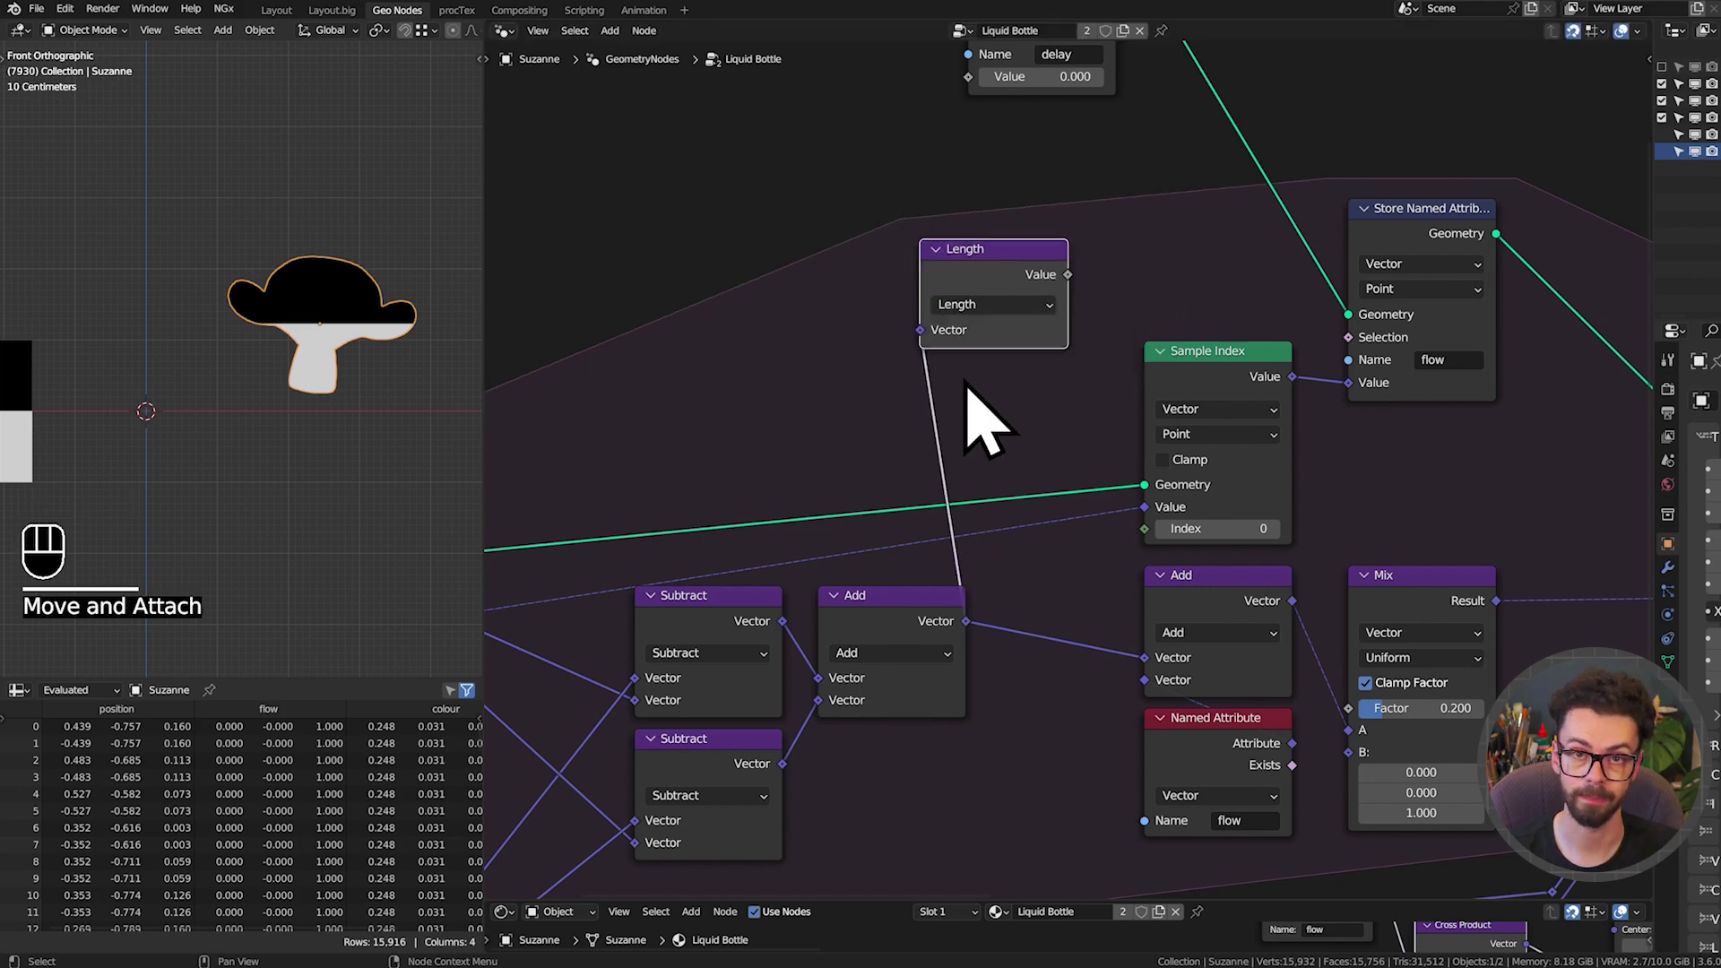
pyautogui.scroll(-3)
pyautogui.middleClick(1049, 419)
pyautogui.moveTo(715, 292); pyautogui.dragTo(1202, 850)
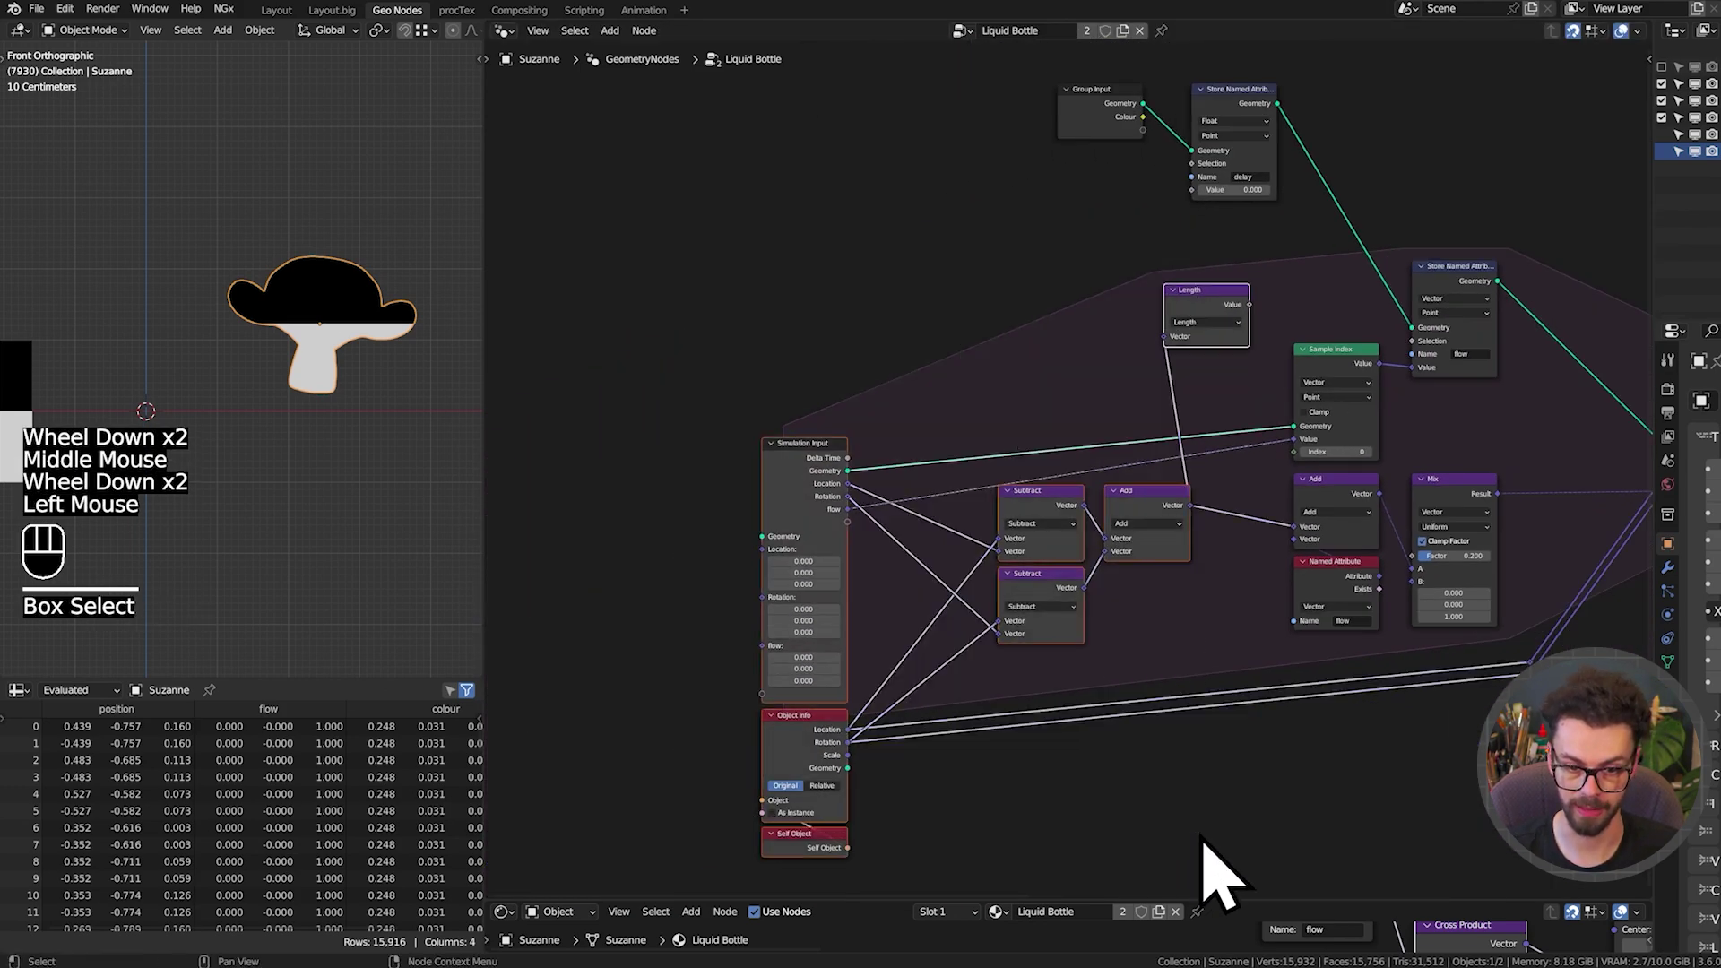
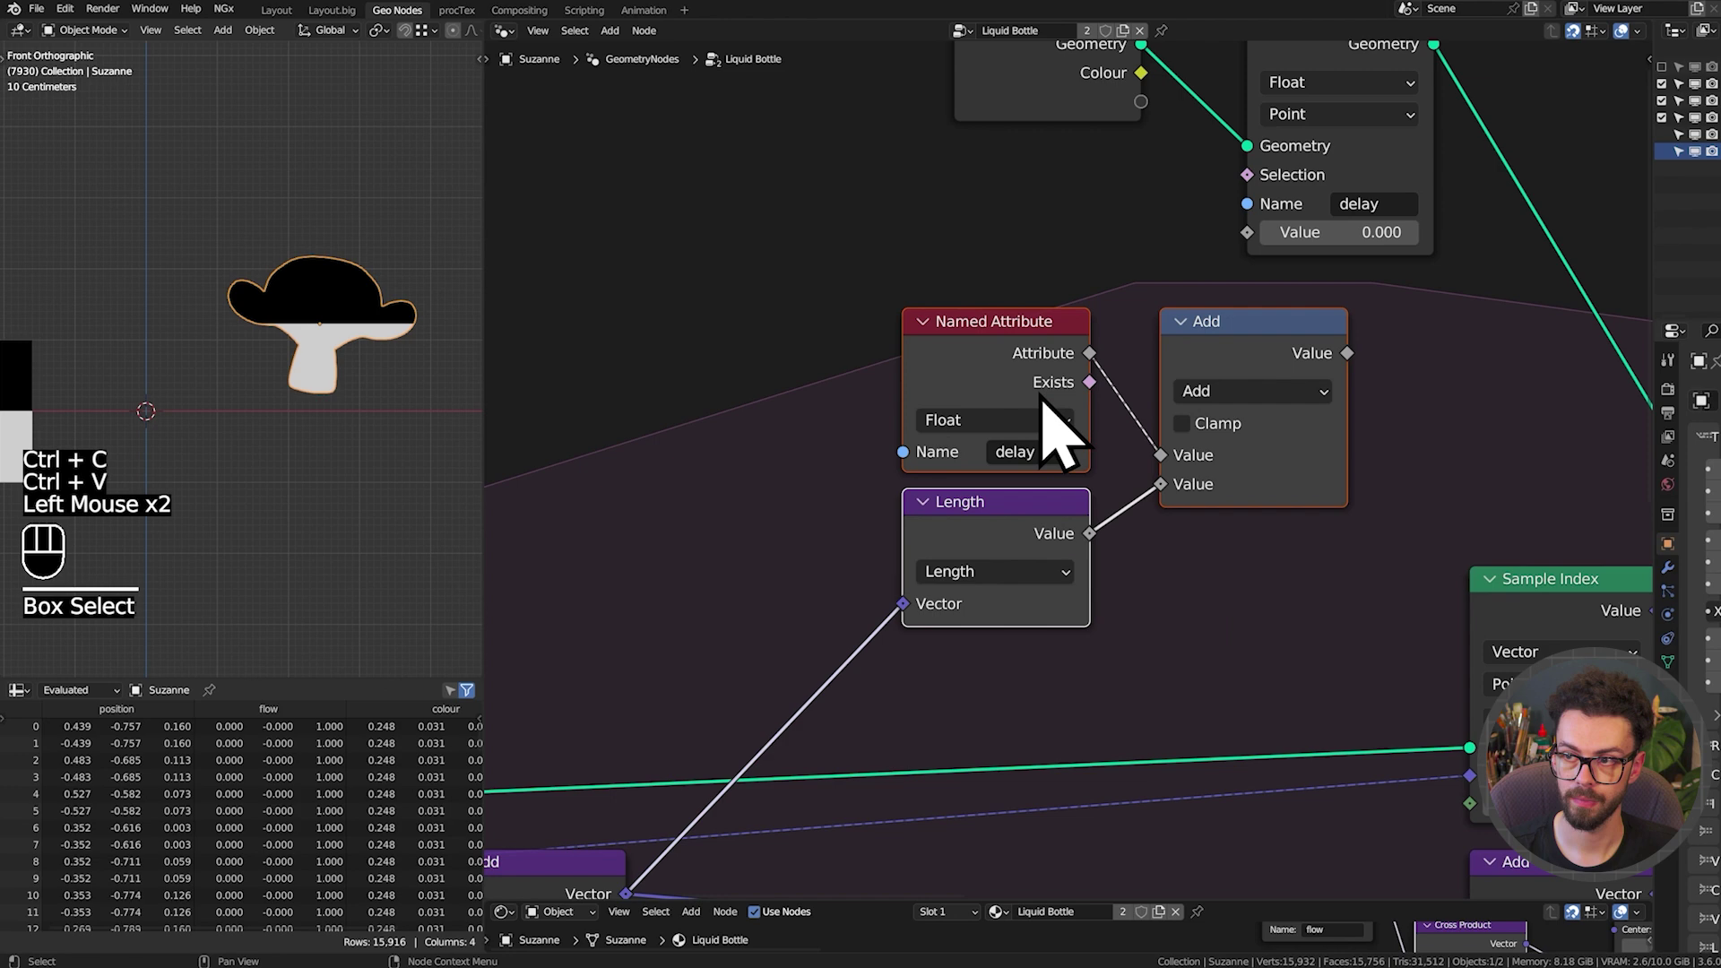
# Sum Named Attribute 'delay' with the movement Length and feed it into a float Mix (factor 0.5, B 0)
pyautogui.press('g')
pyautogui.scroll(-3)
pyautogui.middleClick(1207, 470)
pyautogui.moveTo(1113, 592); pyautogui.dragTo(862, 378)
pyautogui.press('g')
pyautogui.press('g')
pyautogui.click(1020, 416)
pyautogui.press('g')
pyautogui.scroll(3)
pyautogui.moveTo(1119, 397); pyautogui.dragTo(1166, 381)
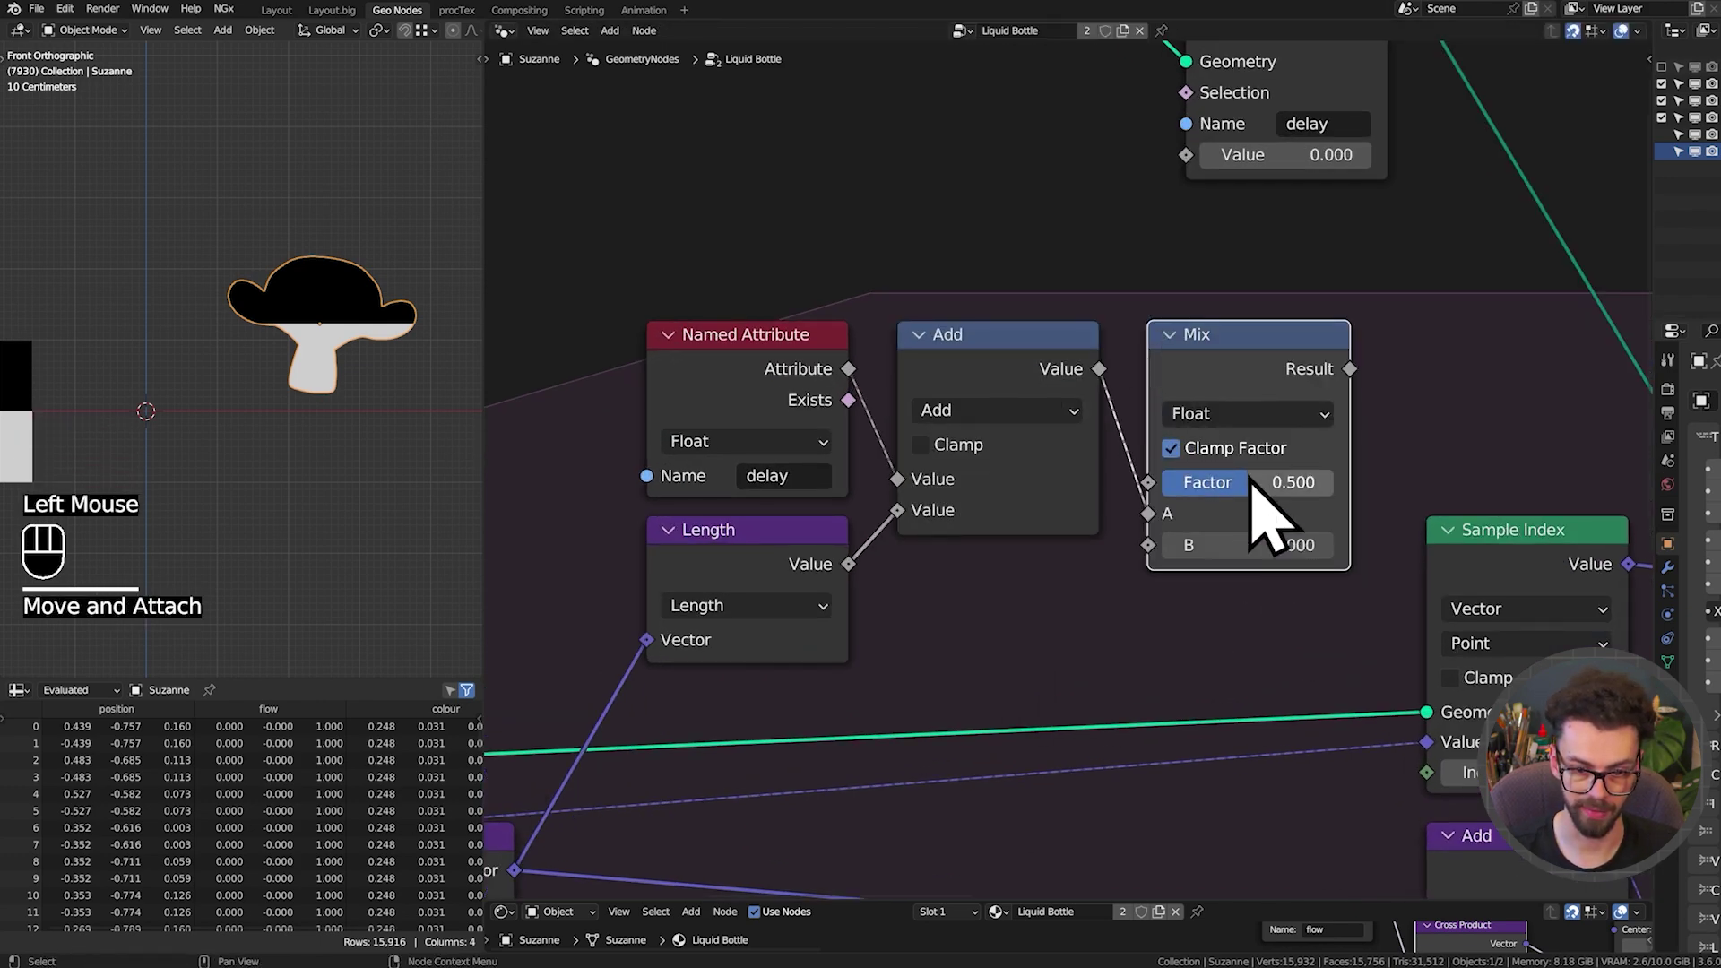
pyautogui.moveTo(1230, 554); pyautogui.dragTo(1088, 521)
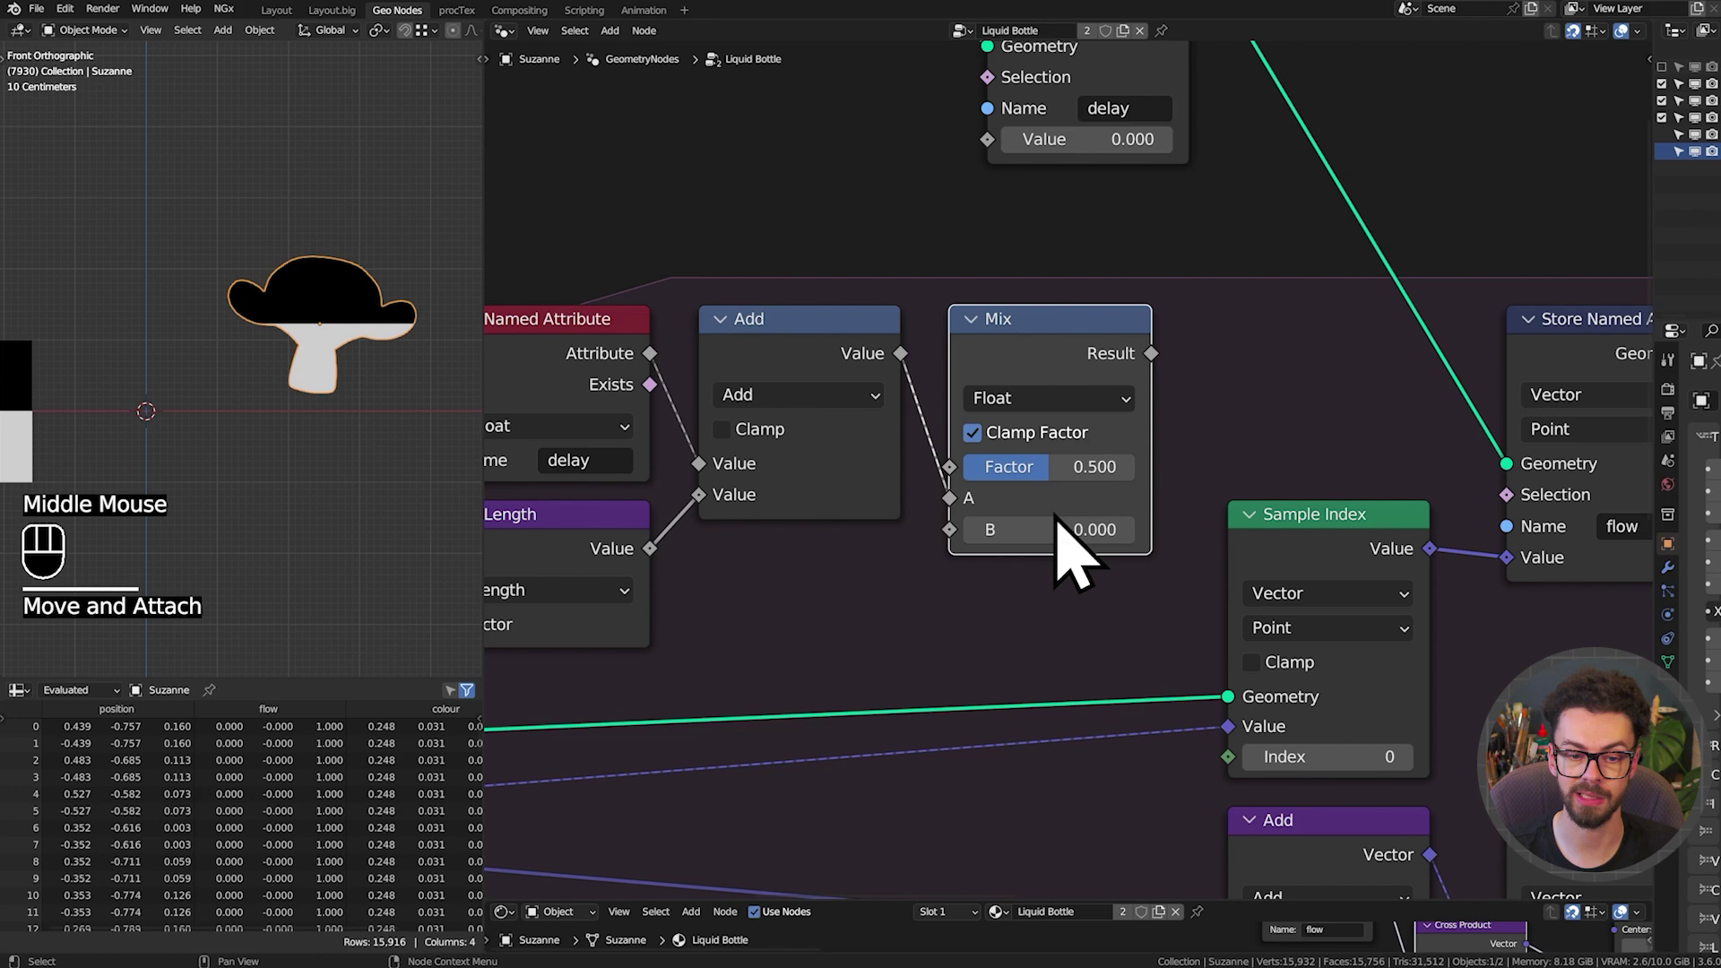
# Add a 'delay' float socket to the Simulation State via the sidebar and save the file
pyautogui.scroll(-3)
pyautogui.middleClick(1119, 559)
pyautogui.scroll(-3)
pyautogui.middleClick(947, 506)
pyautogui.scroll(3)
pyautogui.click(869, 292)
pyautogui.press('n')
pyautogui.click(1226, 455)
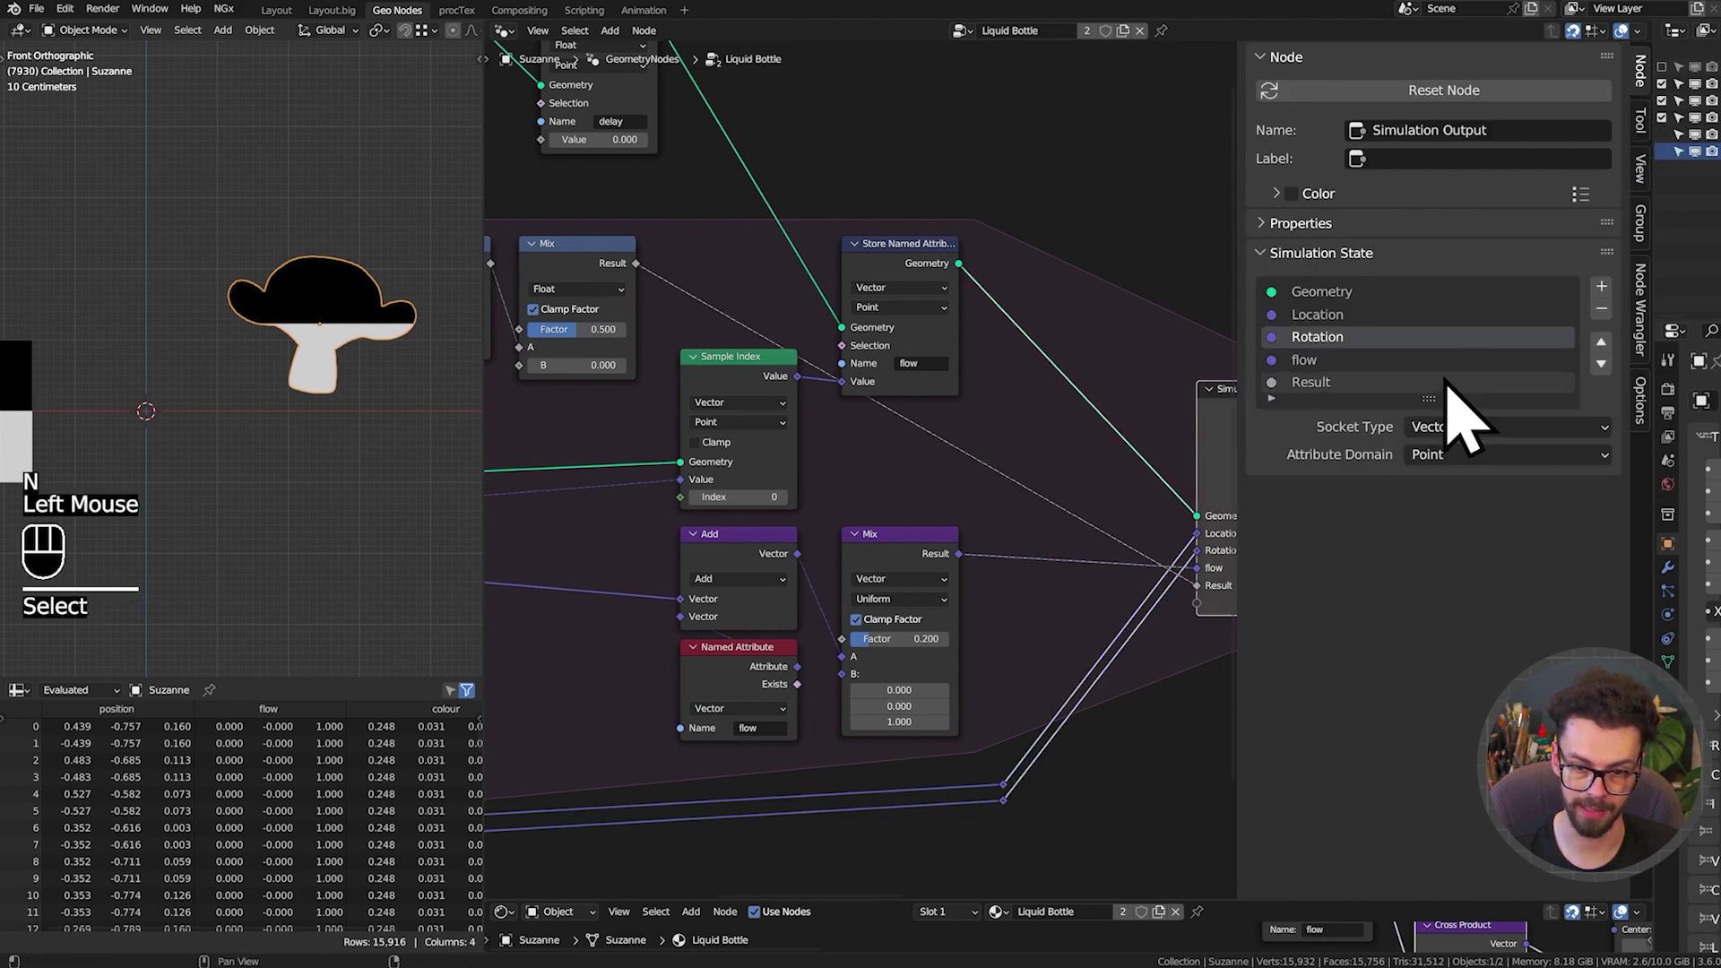
pyautogui.moveTo(1374, 406); pyautogui.dragTo(1358, 400)
pyautogui.press('ctrl+s')
pyautogui.press('n')
# Wire the mixed delay value into the new Simulation State delay socket
pyautogui.moveTo(698, 429); pyautogui.dragTo(1246, 439)
pyautogui.scroll(-3)
pyautogui.moveTo(1022, 450); pyautogui.dragTo(1403, 475)
pyautogui.click(1590, 436)
pyautogui.press('ctrl+shift+d')
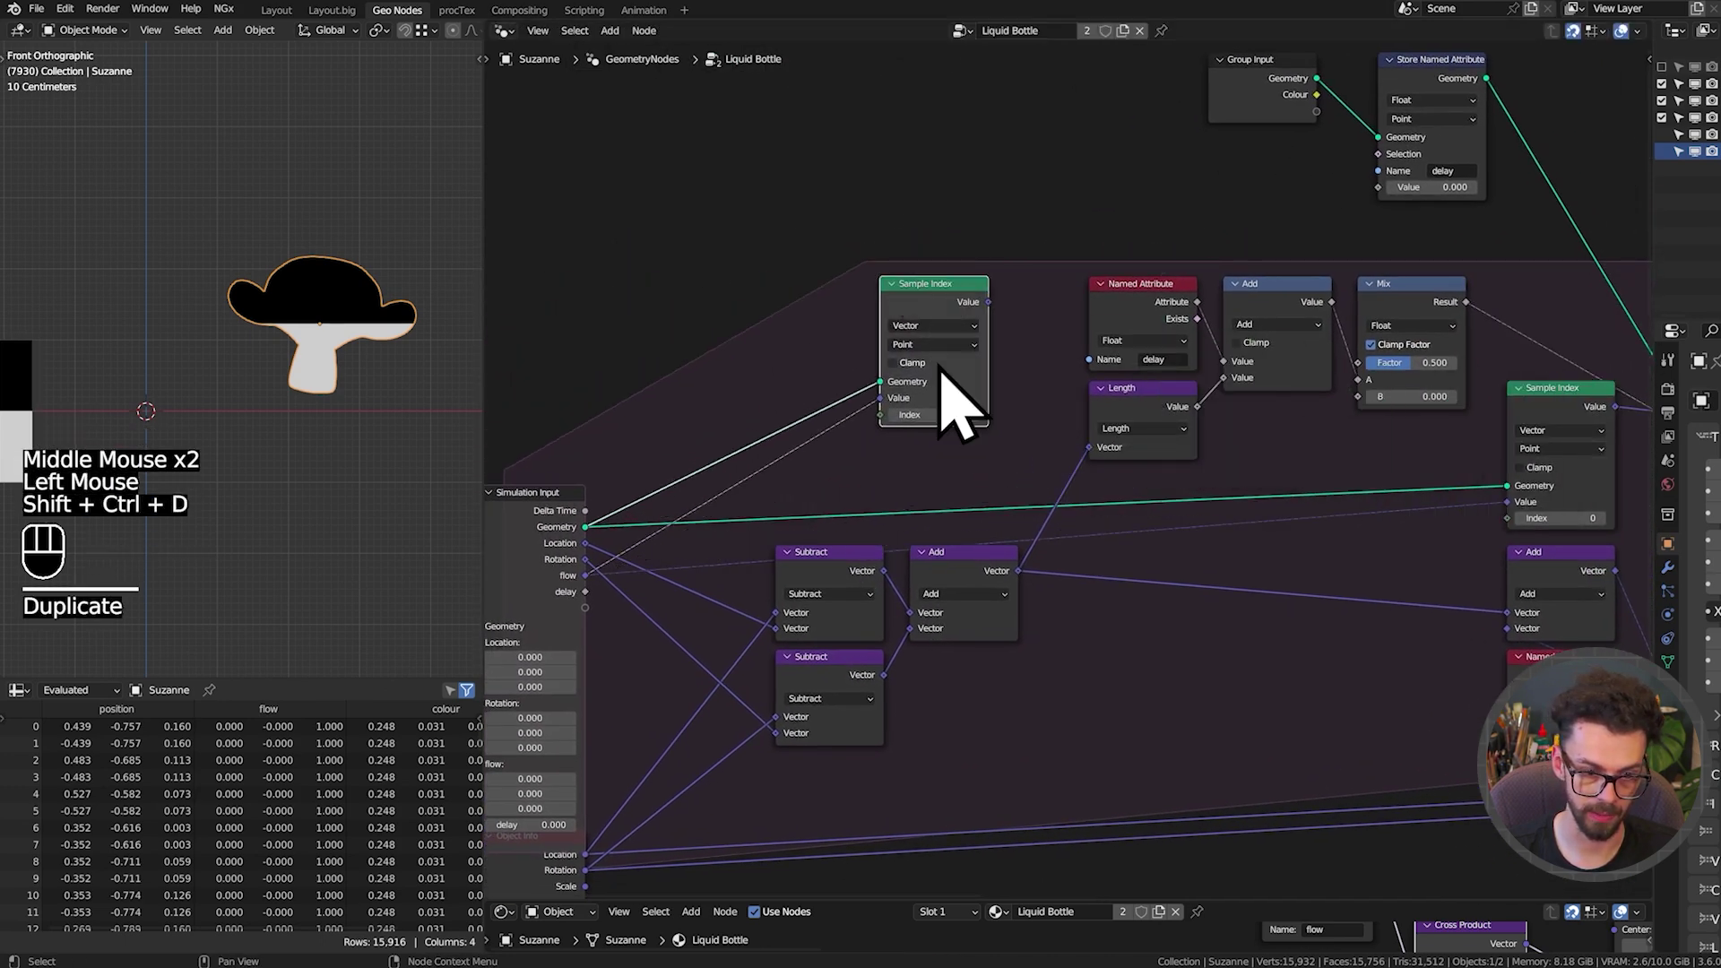
# Route the simulated delay through a float Sample Index into the 'delay' Store Named Attribute
pyautogui.scroll(3)
pyautogui.moveTo(901, 376); pyautogui.dragTo(1156, 347)
pyautogui.moveTo(1151, 233); pyautogui.dragTo(1155, 265)
pyautogui.middleClick(813, 536)
pyautogui.moveTo(732, 543); pyautogui.dragTo(1157, 264)
pyautogui.moveTo(1285, 215); pyautogui.dragTo(835, 561)
pyautogui.click(803, 451)
pyautogui.press('g')
pyautogui.moveTo(1200, 241); pyautogui.dragTo(1440, 285)
pyautogui.middleClick(1334, 262)
pyautogui.click(1075, 351)
pyautogui.press('g')
pyautogui.scroll(-3)
pyautogui.middleClick(1286, 446)
pyautogui.middleClick(1066, 340)
pyautogui.scroll(-3)
pyautogui.middleClick(1085, 339)
pyautogui.middleClick(1086, 317)
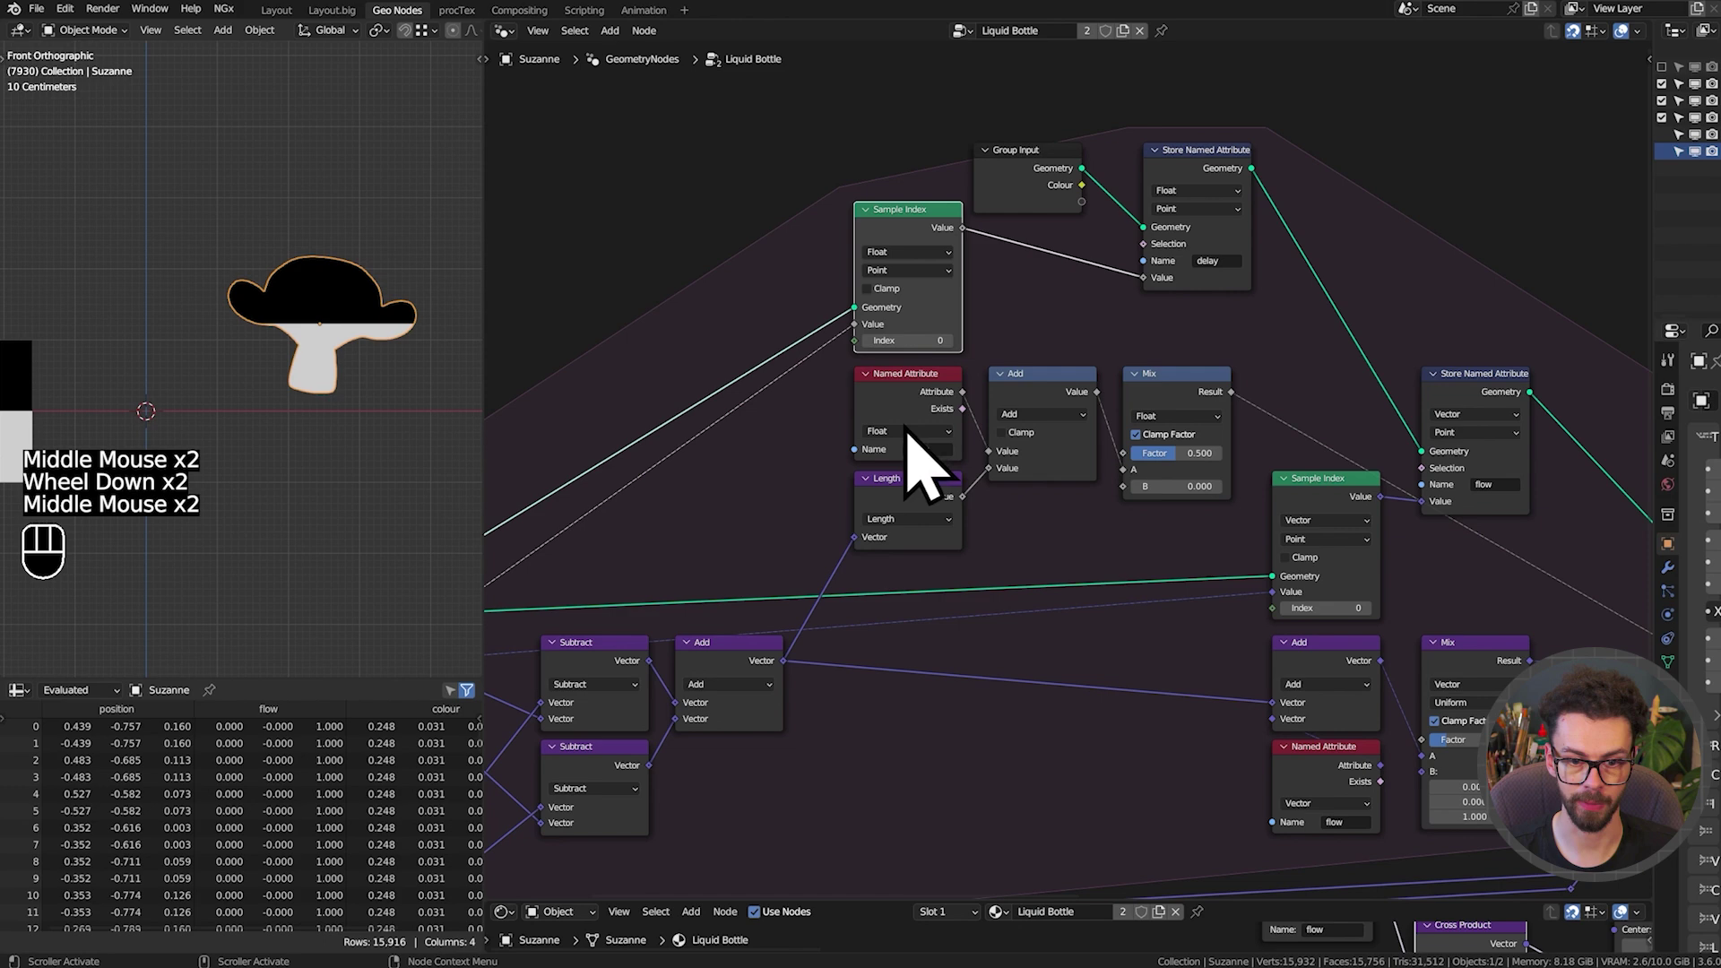
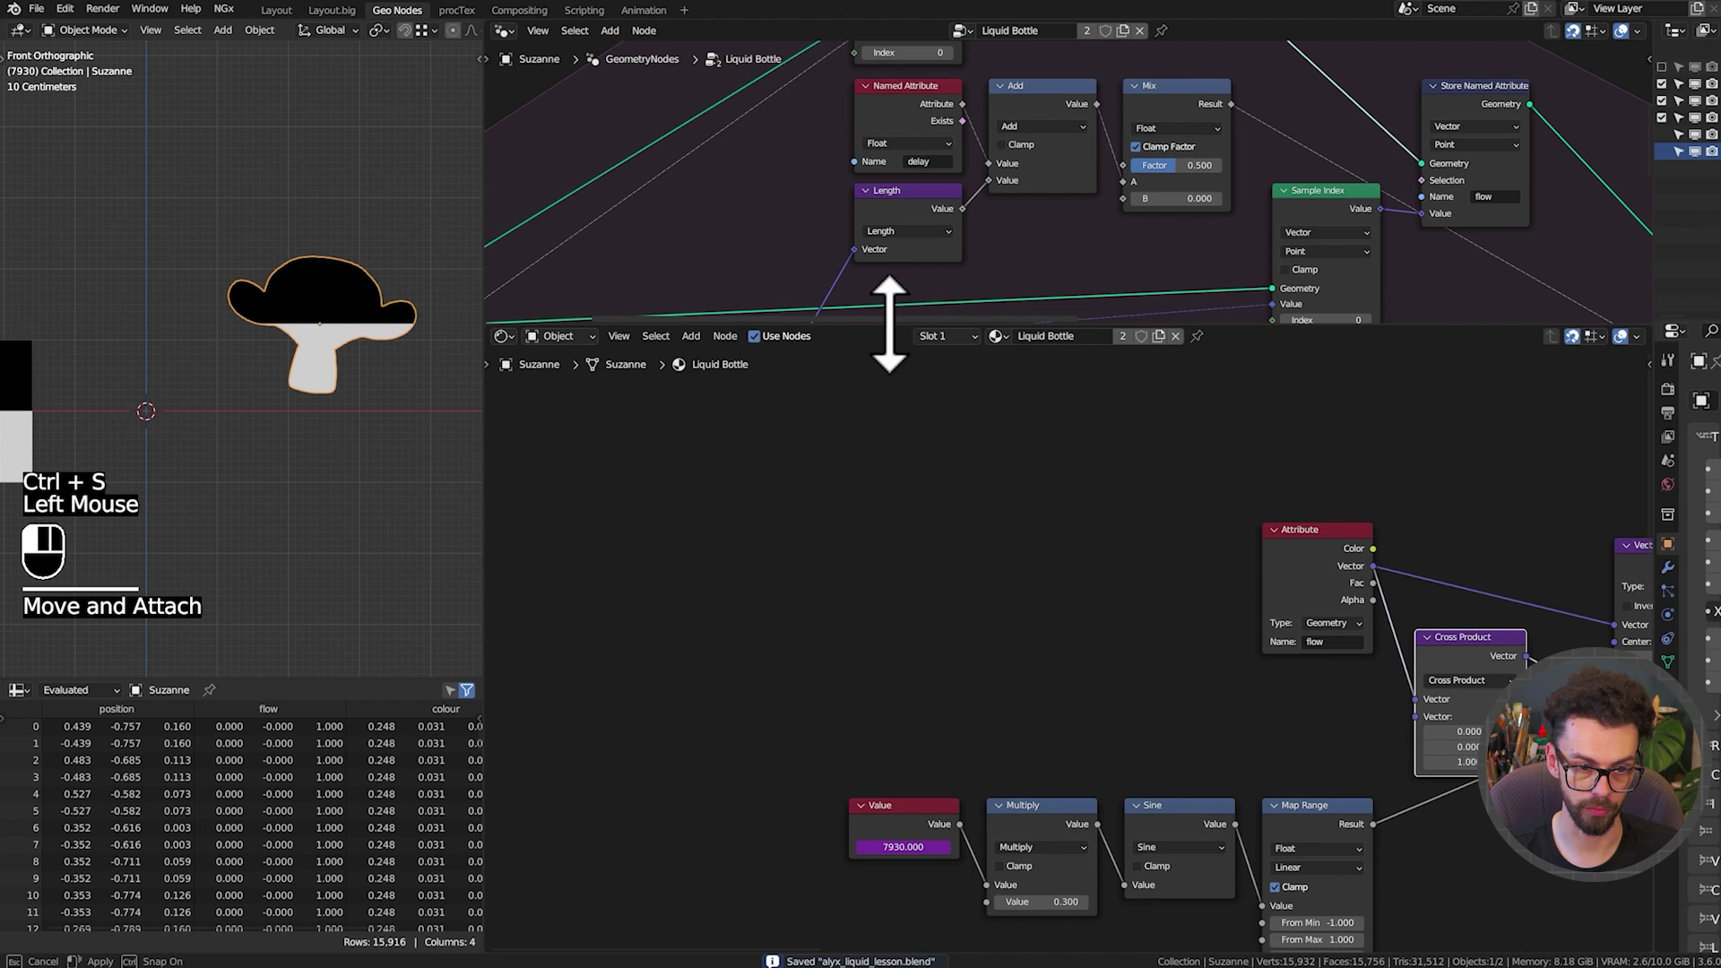
# Enlarge the shader editor and paste a copy of the delay attribute node into place
pyautogui.scroll(3)
pyautogui.click(1362, 572)
pyautogui.scroll(3)
pyautogui.moveTo(1326, 571); pyautogui.dragTo(1408, 499)
pyautogui.press('shift+d')
pyautogui.scroll(3)
pyautogui.press('ctrl+c')
pyautogui.press('ctrl+v')
pyautogui.click(1043, 491)
pyautogui.press('shift+space')
pyautogui.click(323, 386)
pyautogui.press('g')
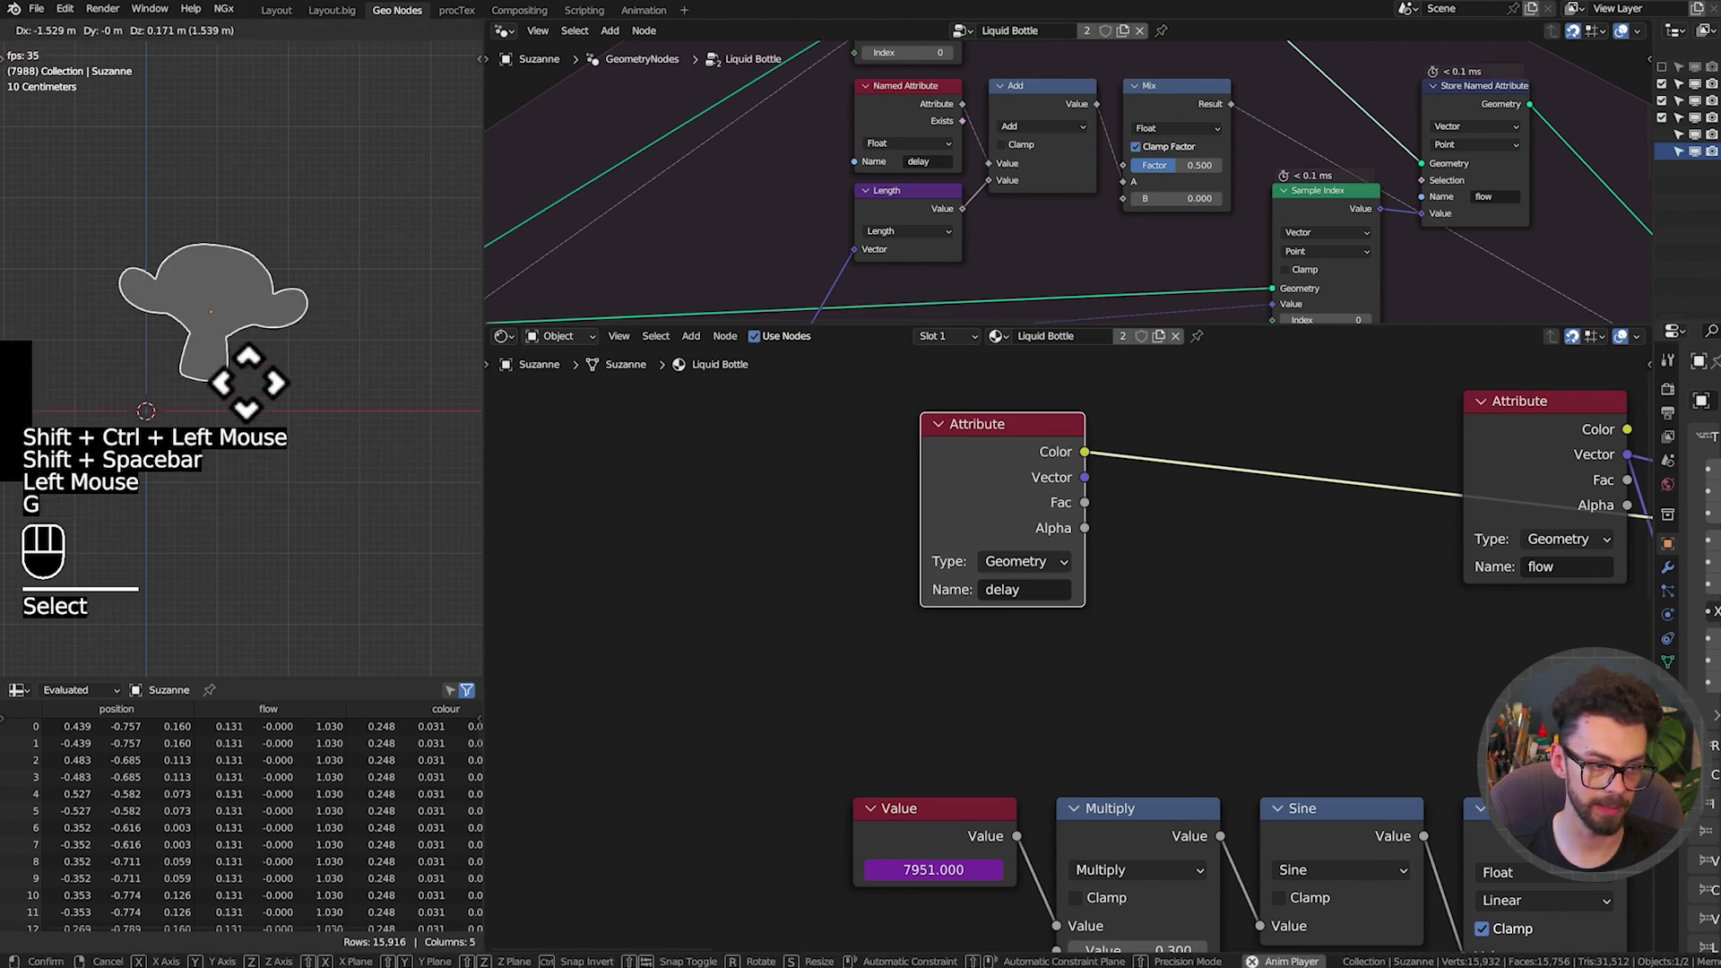
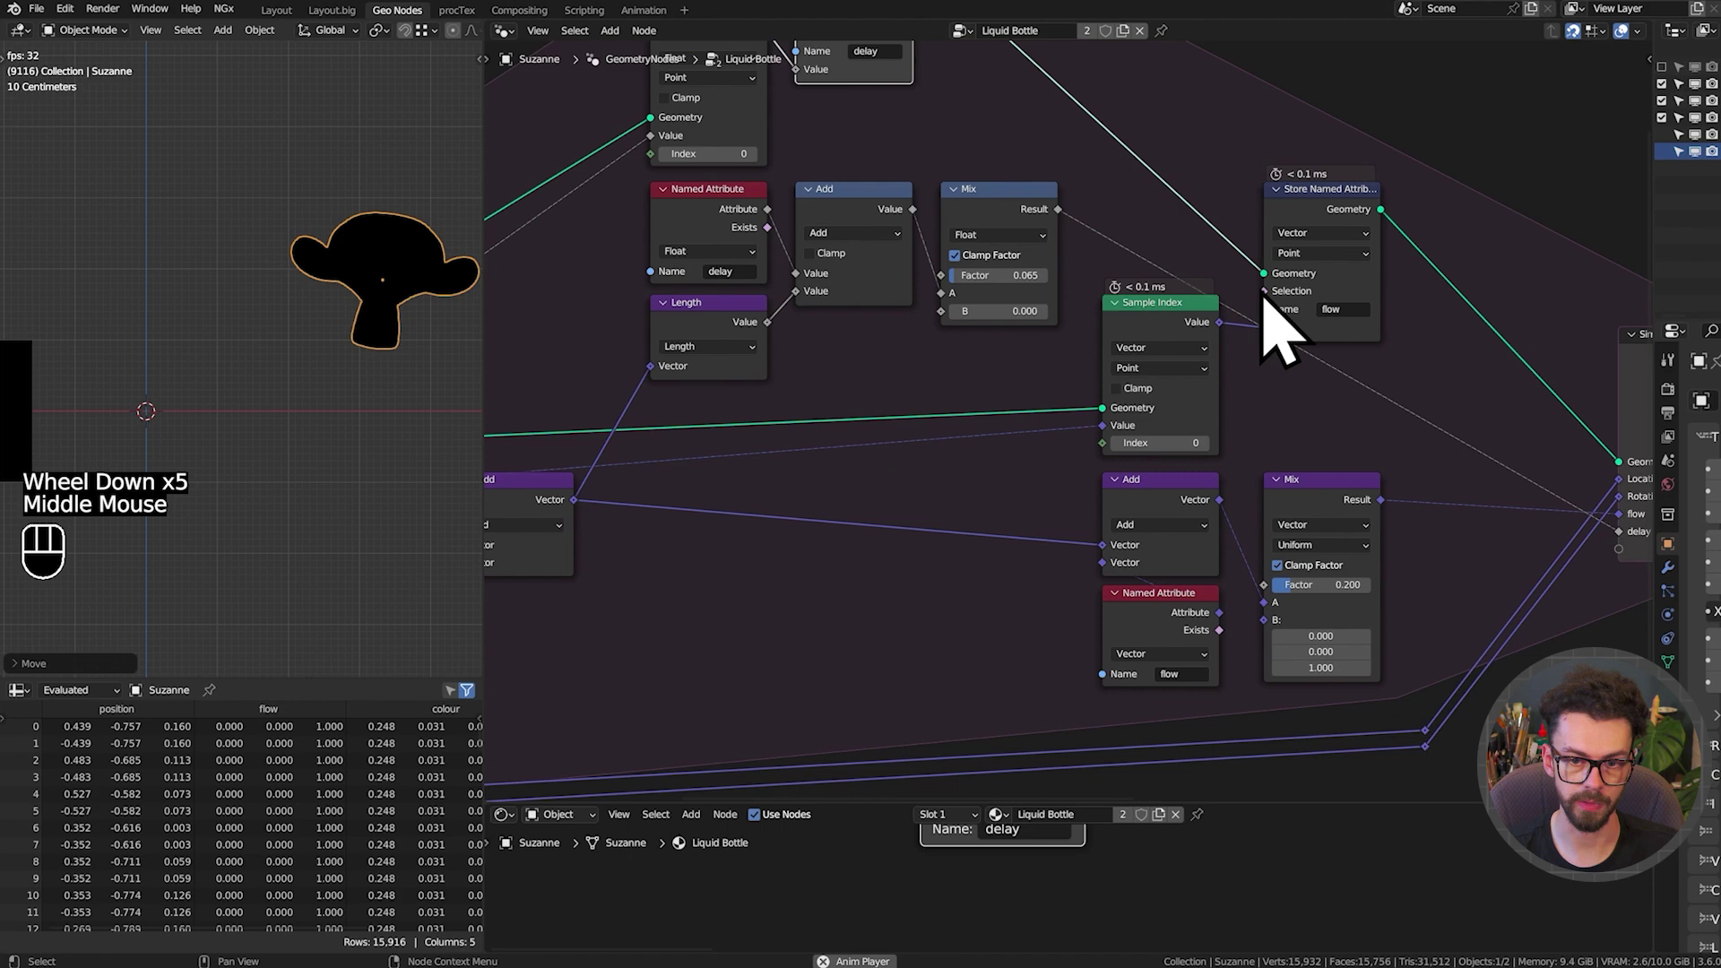
# Raise the delay Mix factor to 0.175 and box-select the delay-calculation nodes for framing
pyautogui.middleClick(972, 512)
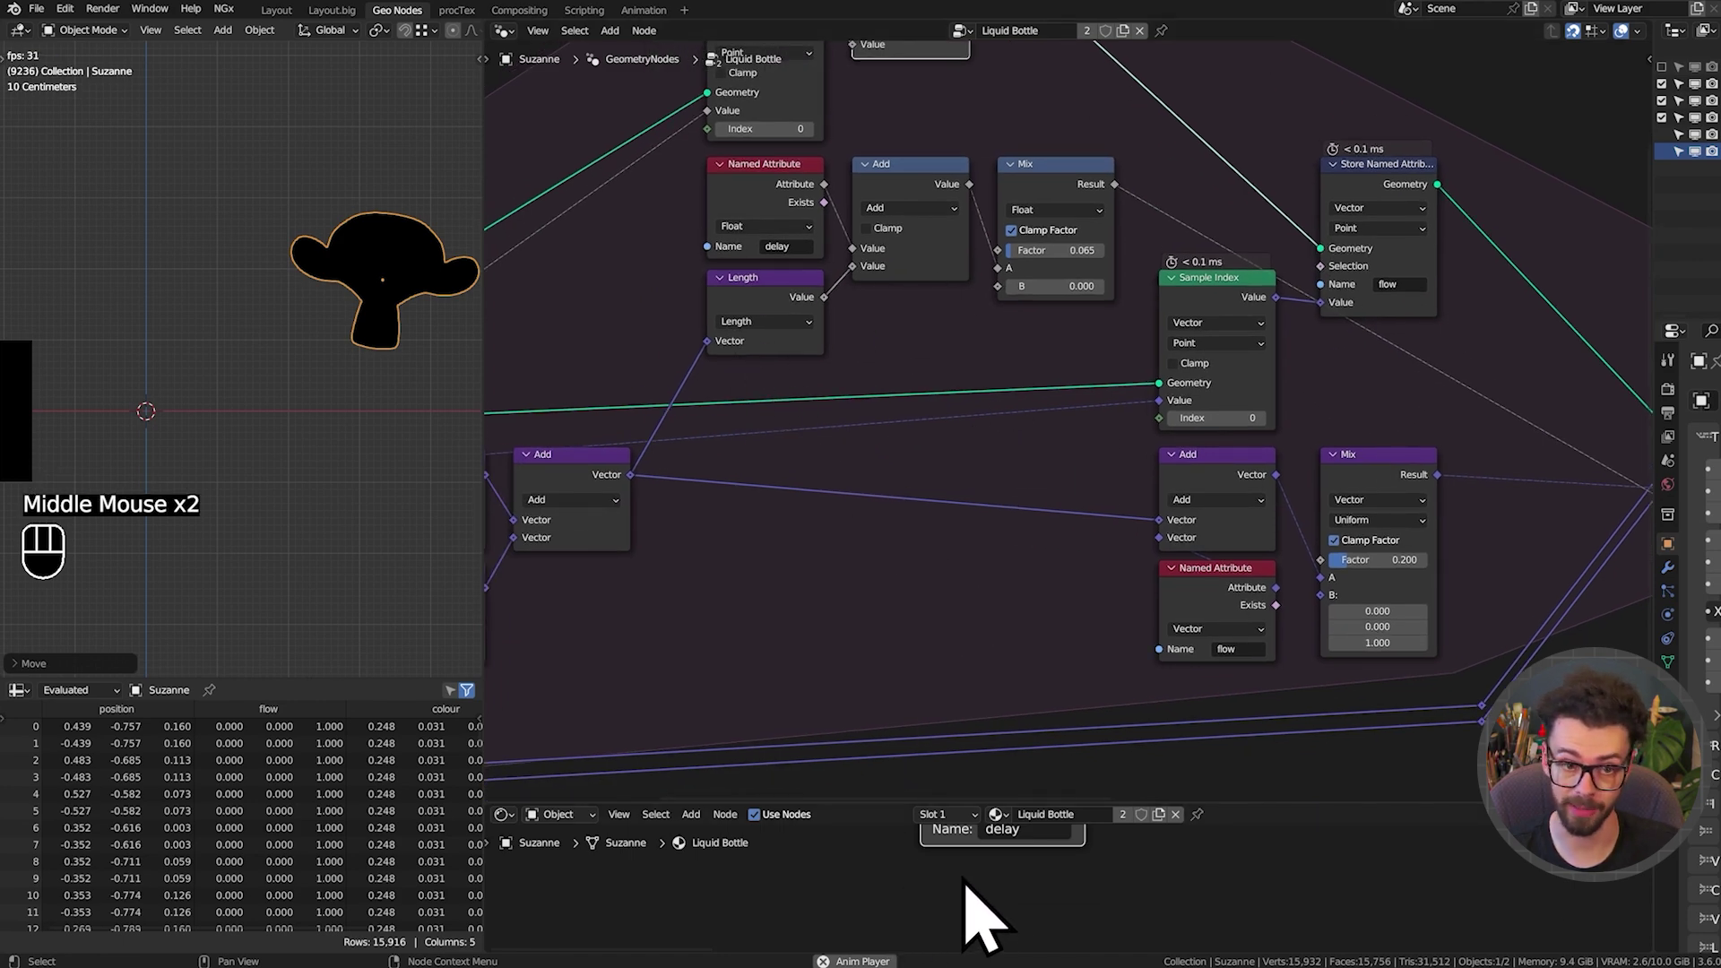
pyautogui.middleClick(940, 512)
pyautogui.scroll(3)
pyautogui.middleClick(1234, 549)
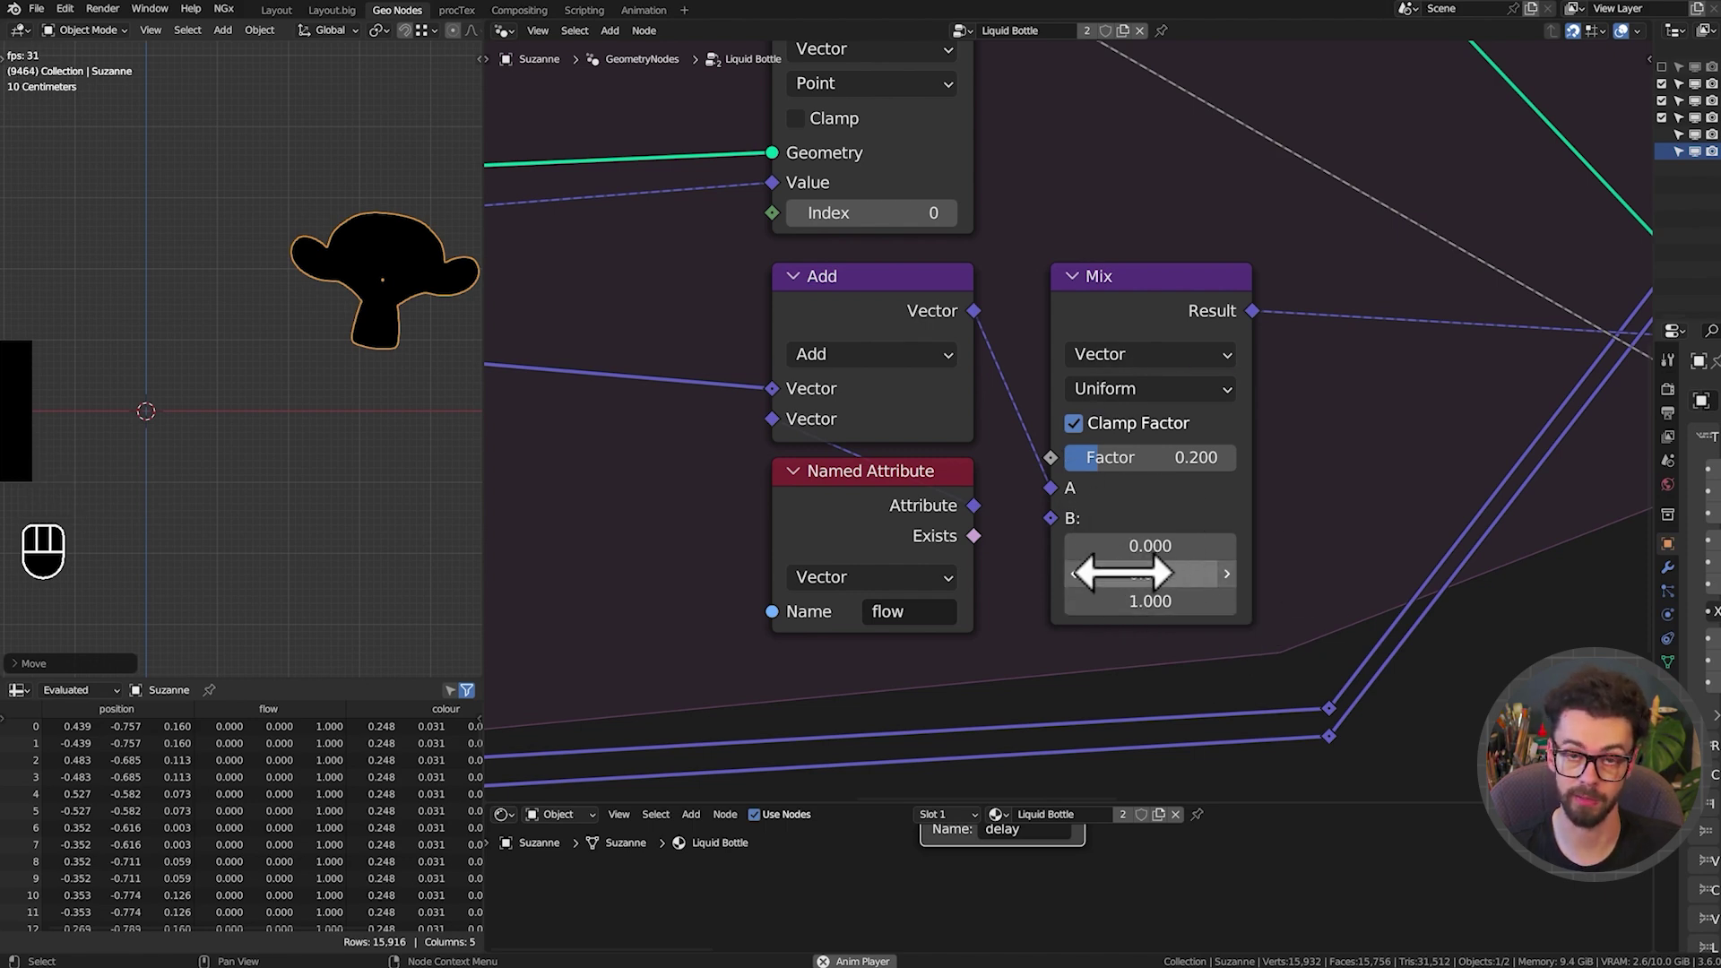
pyautogui.scroll(-3)
pyautogui.middleClick(805, 472)
pyautogui.middleClick(938, 565)
pyautogui.click(414, 349)
pyautogui.press('g')
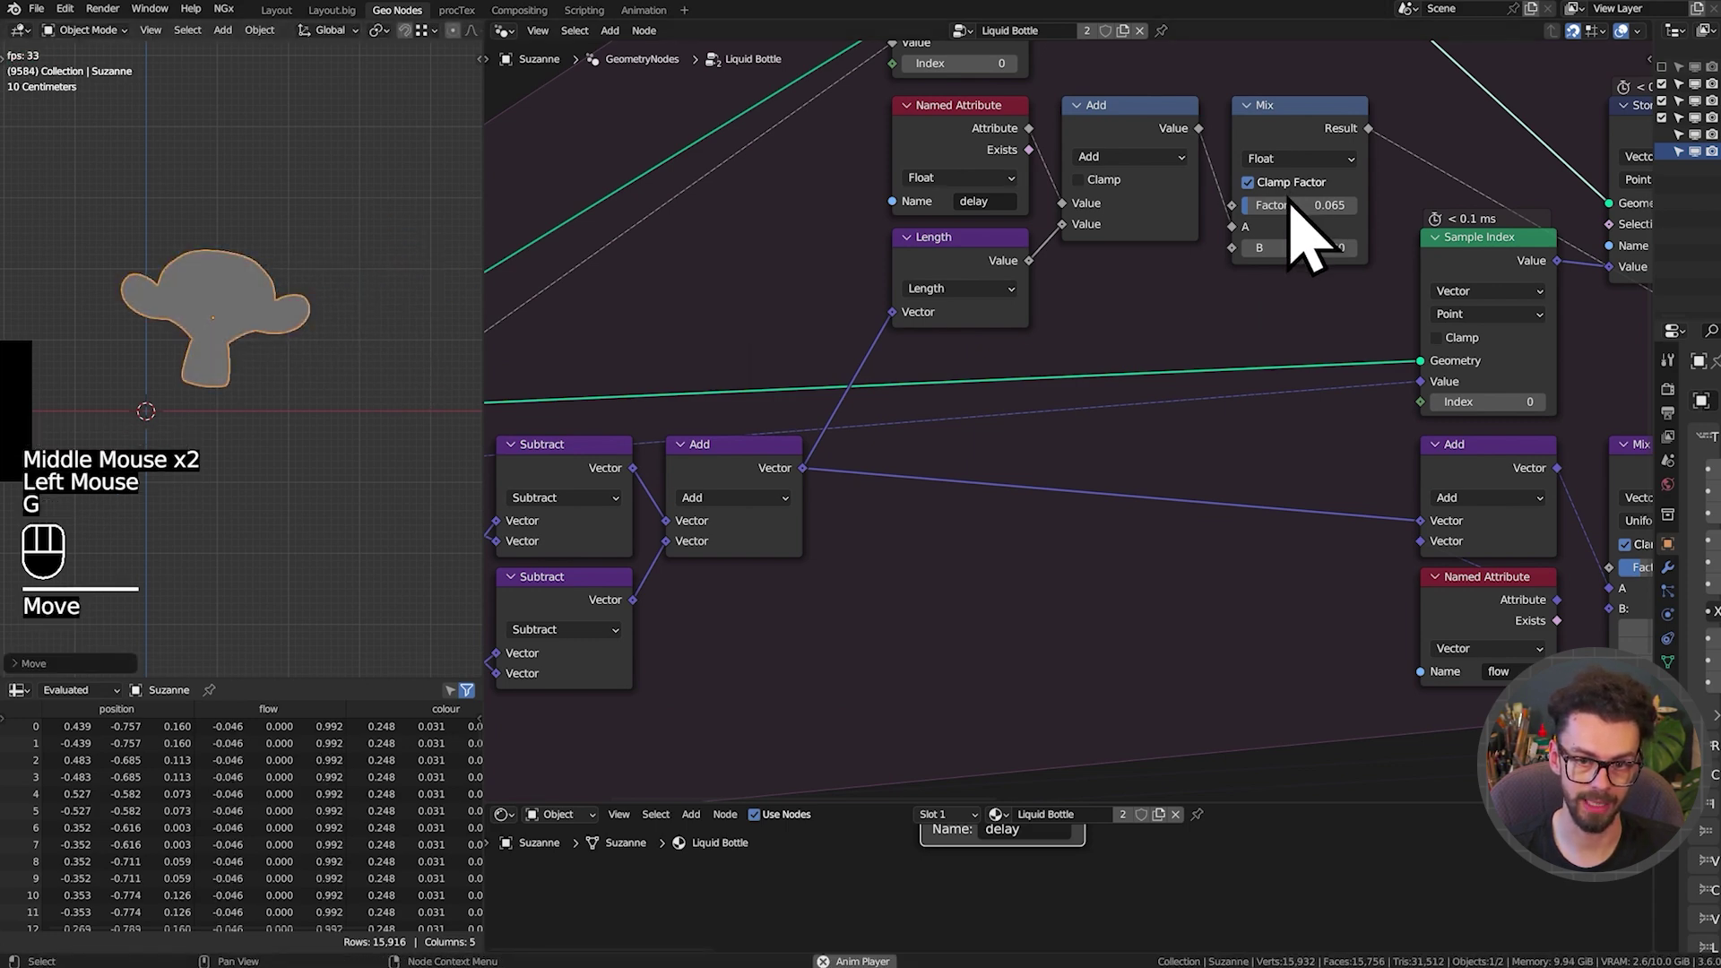
pyautogui.moveTo(1312, 236); pyautogui.dragTo(1212, 271)
pyautogui.press('g')
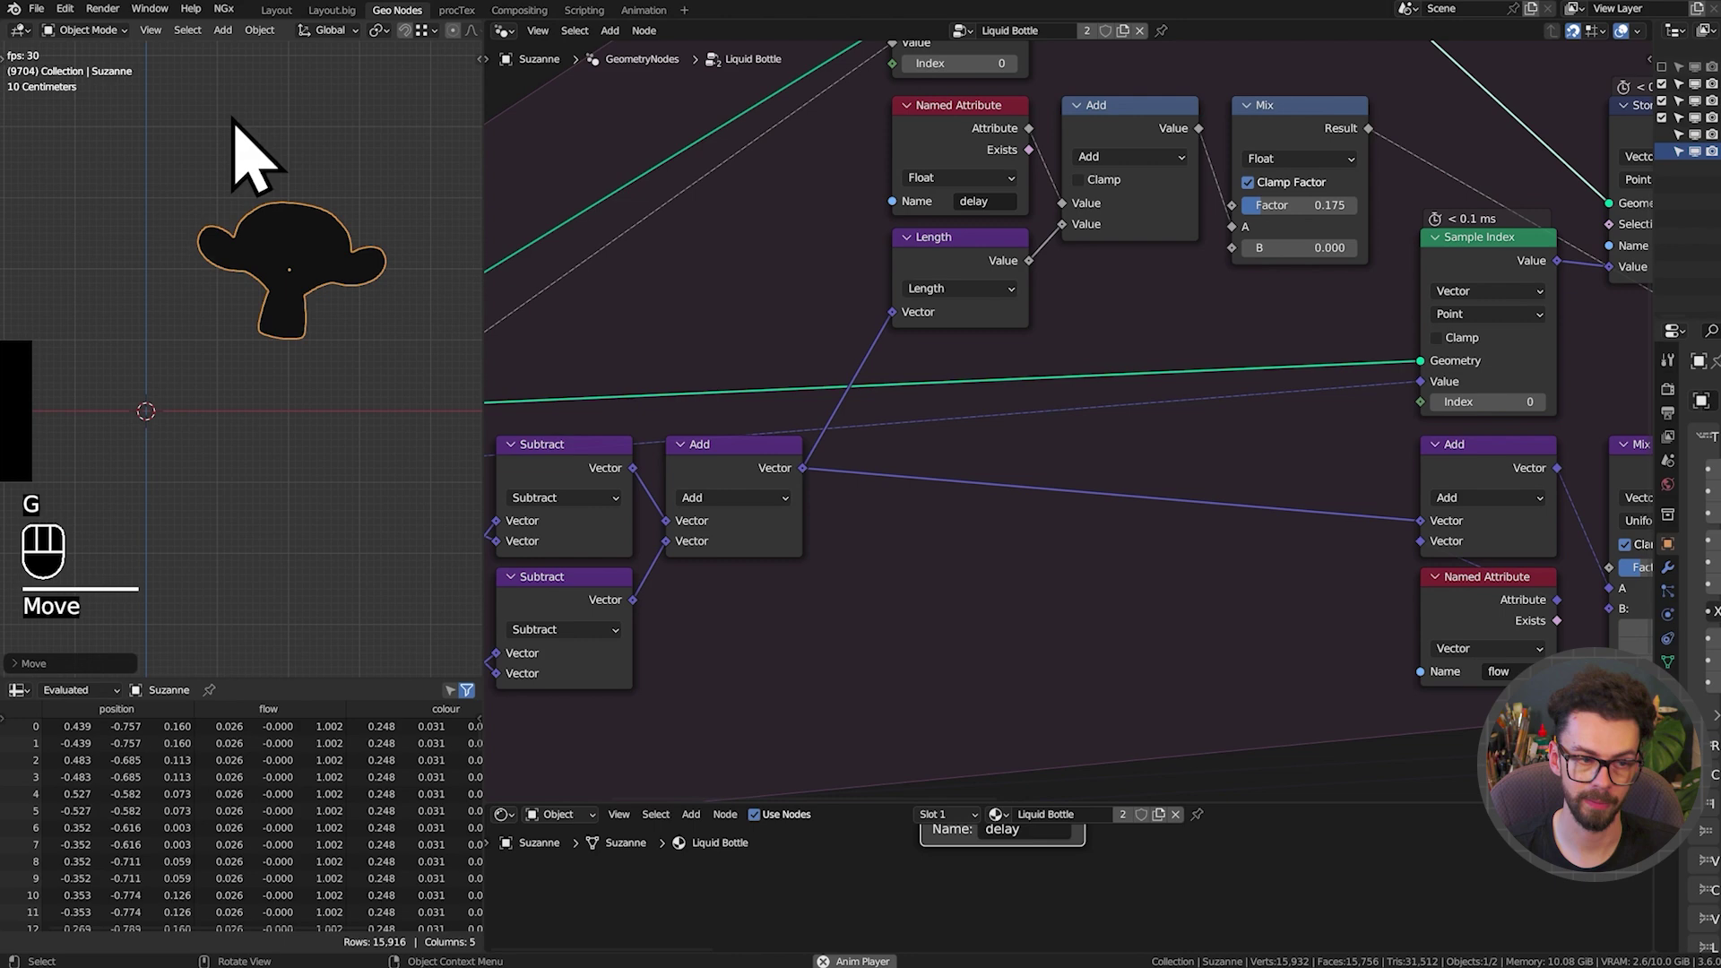
pyautogui.moveTo(1080, 348); pyautogui.dragTo(1027, 608)
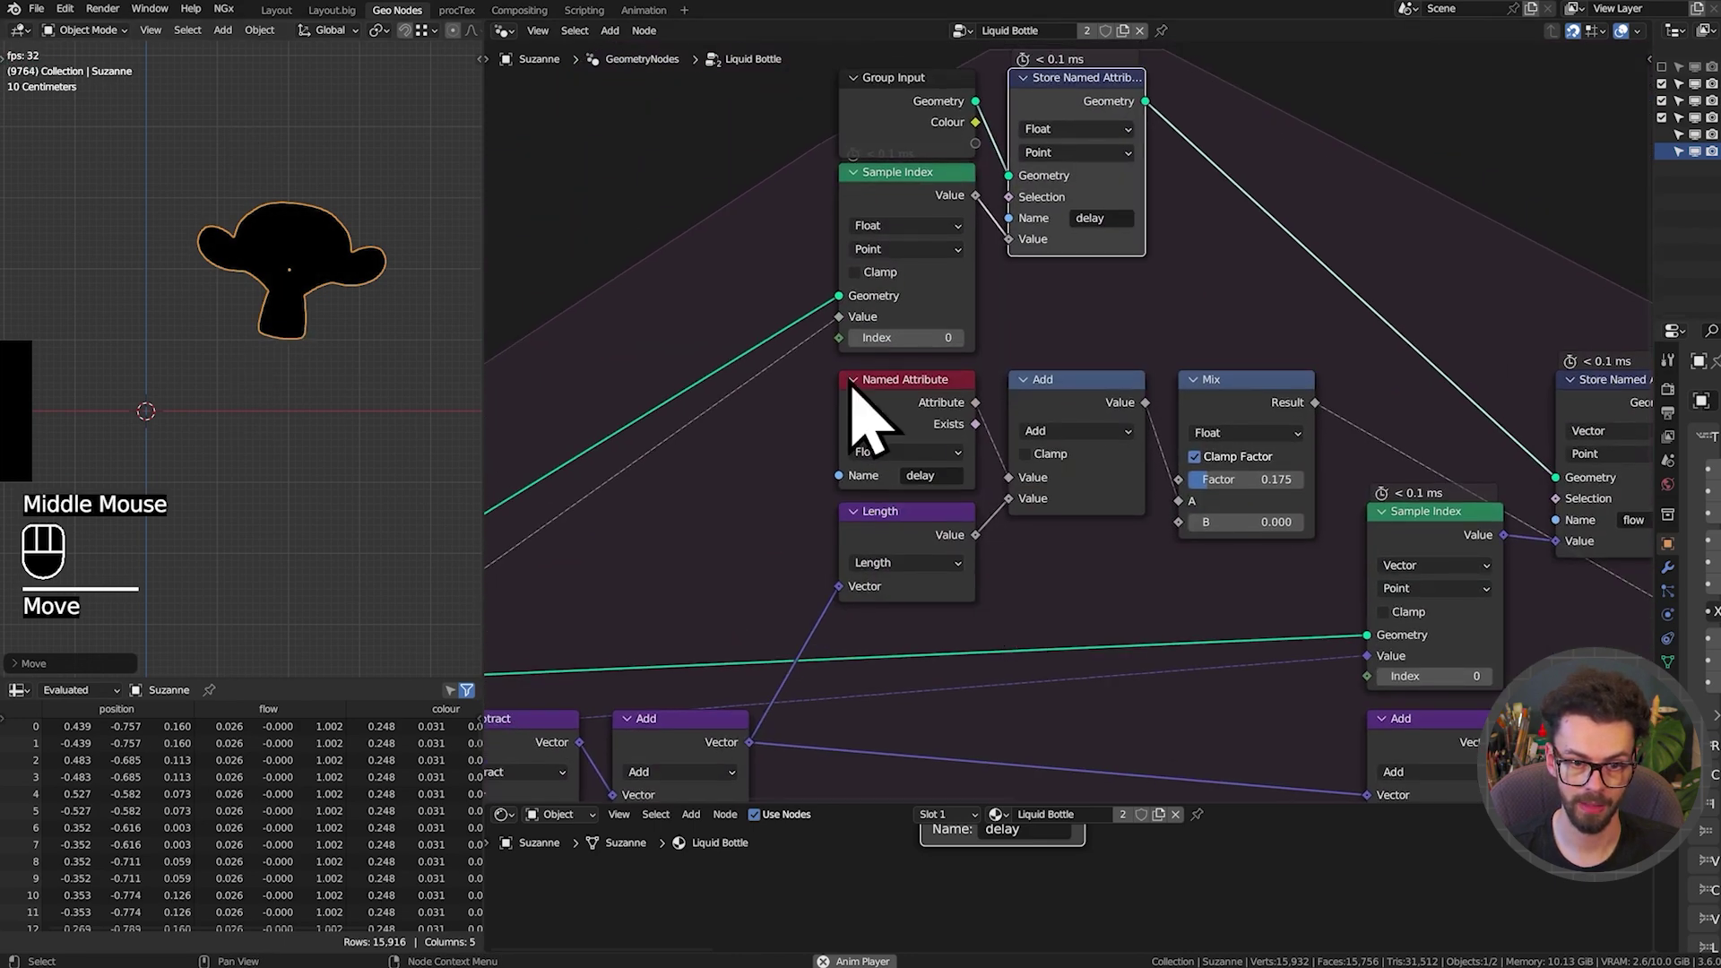
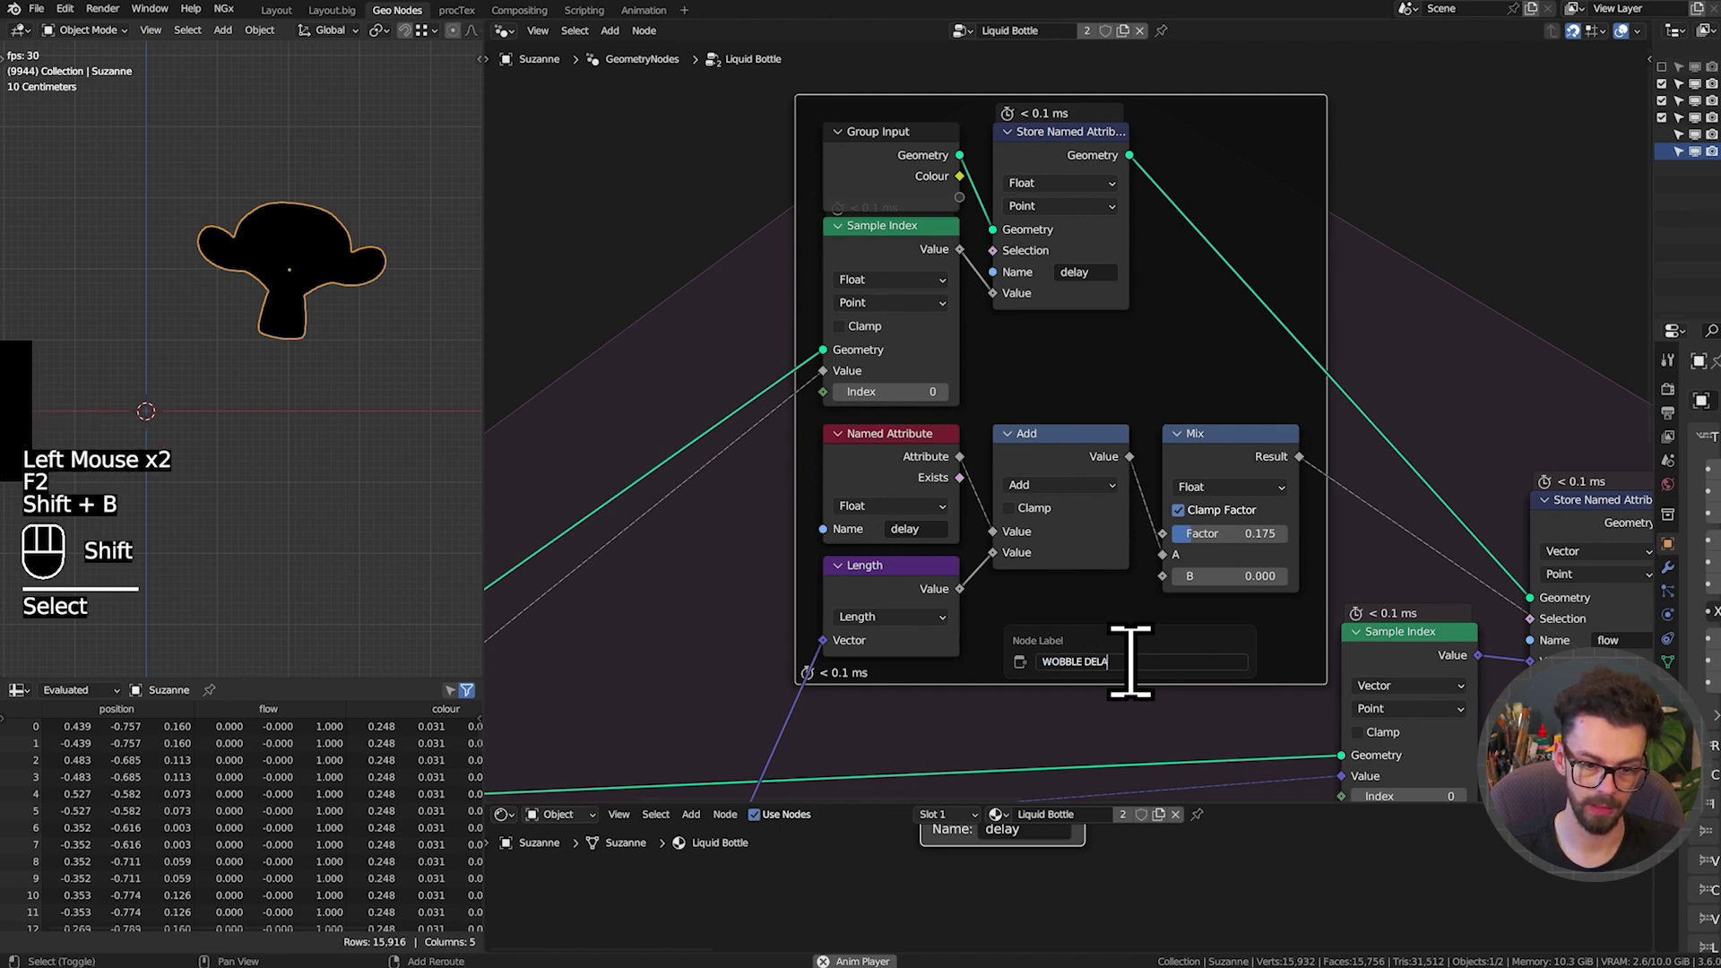
# Confirm the WOBBLE DELAY frame label and save the file
pyautogui.press('ctrl+s')
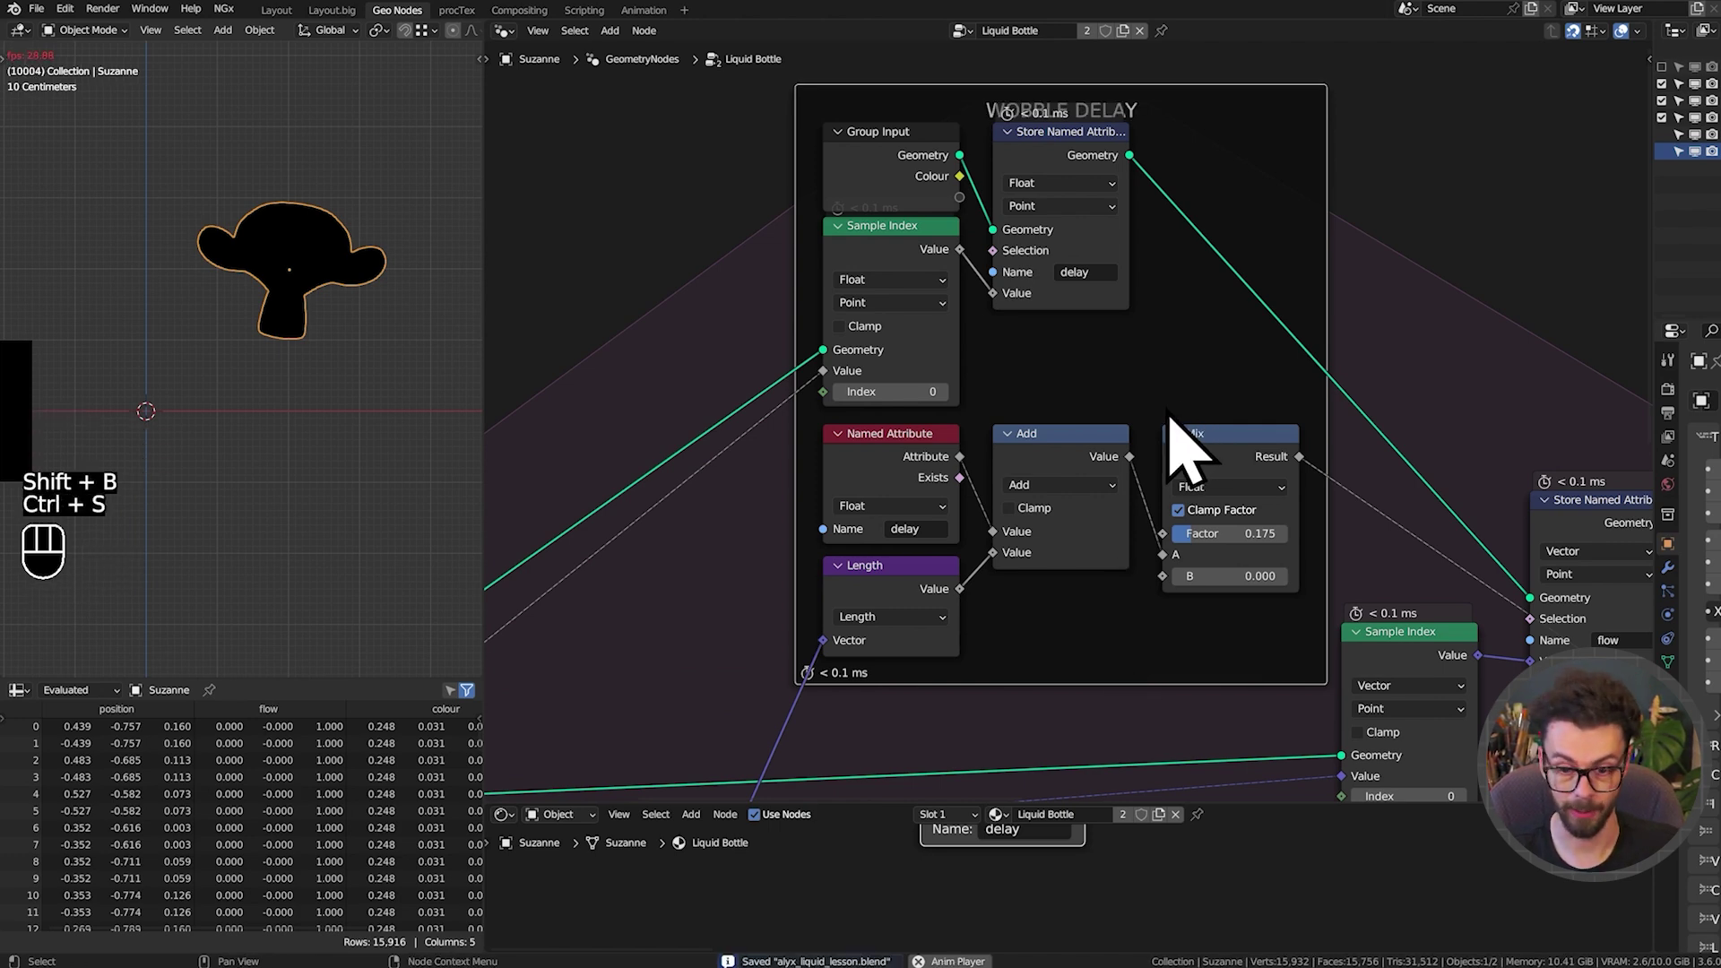
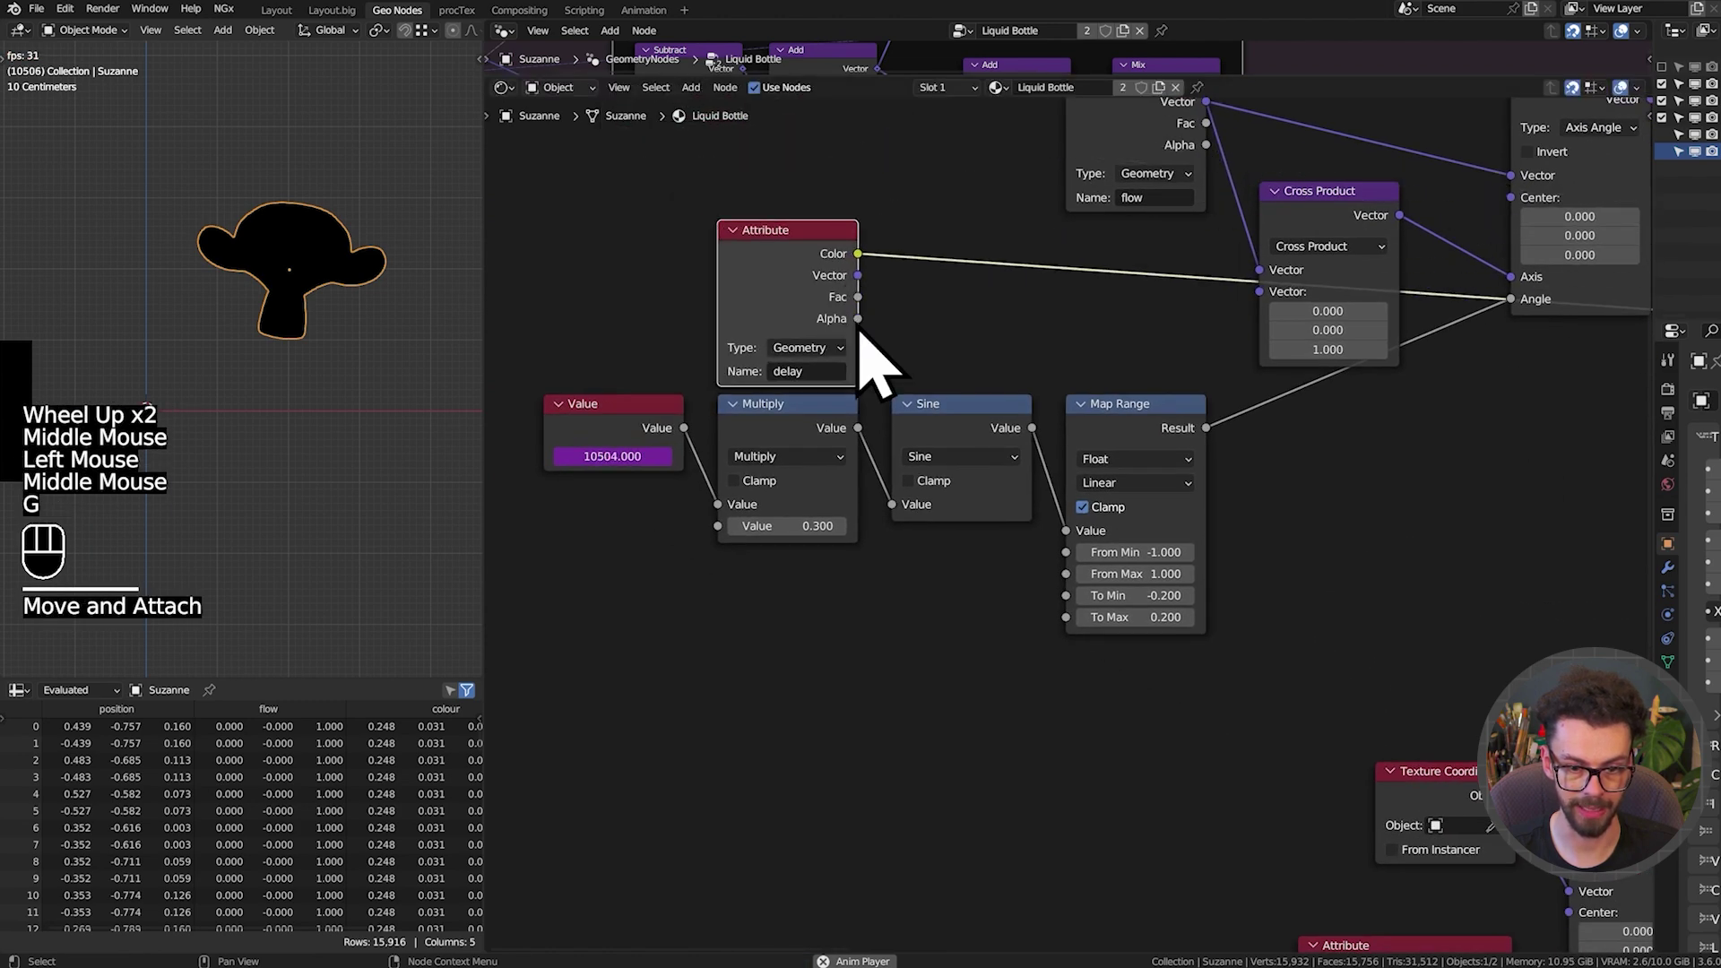
# Multiply the sine wobble angle by the 'delay' attribute capped with a Minimum of 1.0
pyautogui.click(581, 683)
pyautogui.press('g')
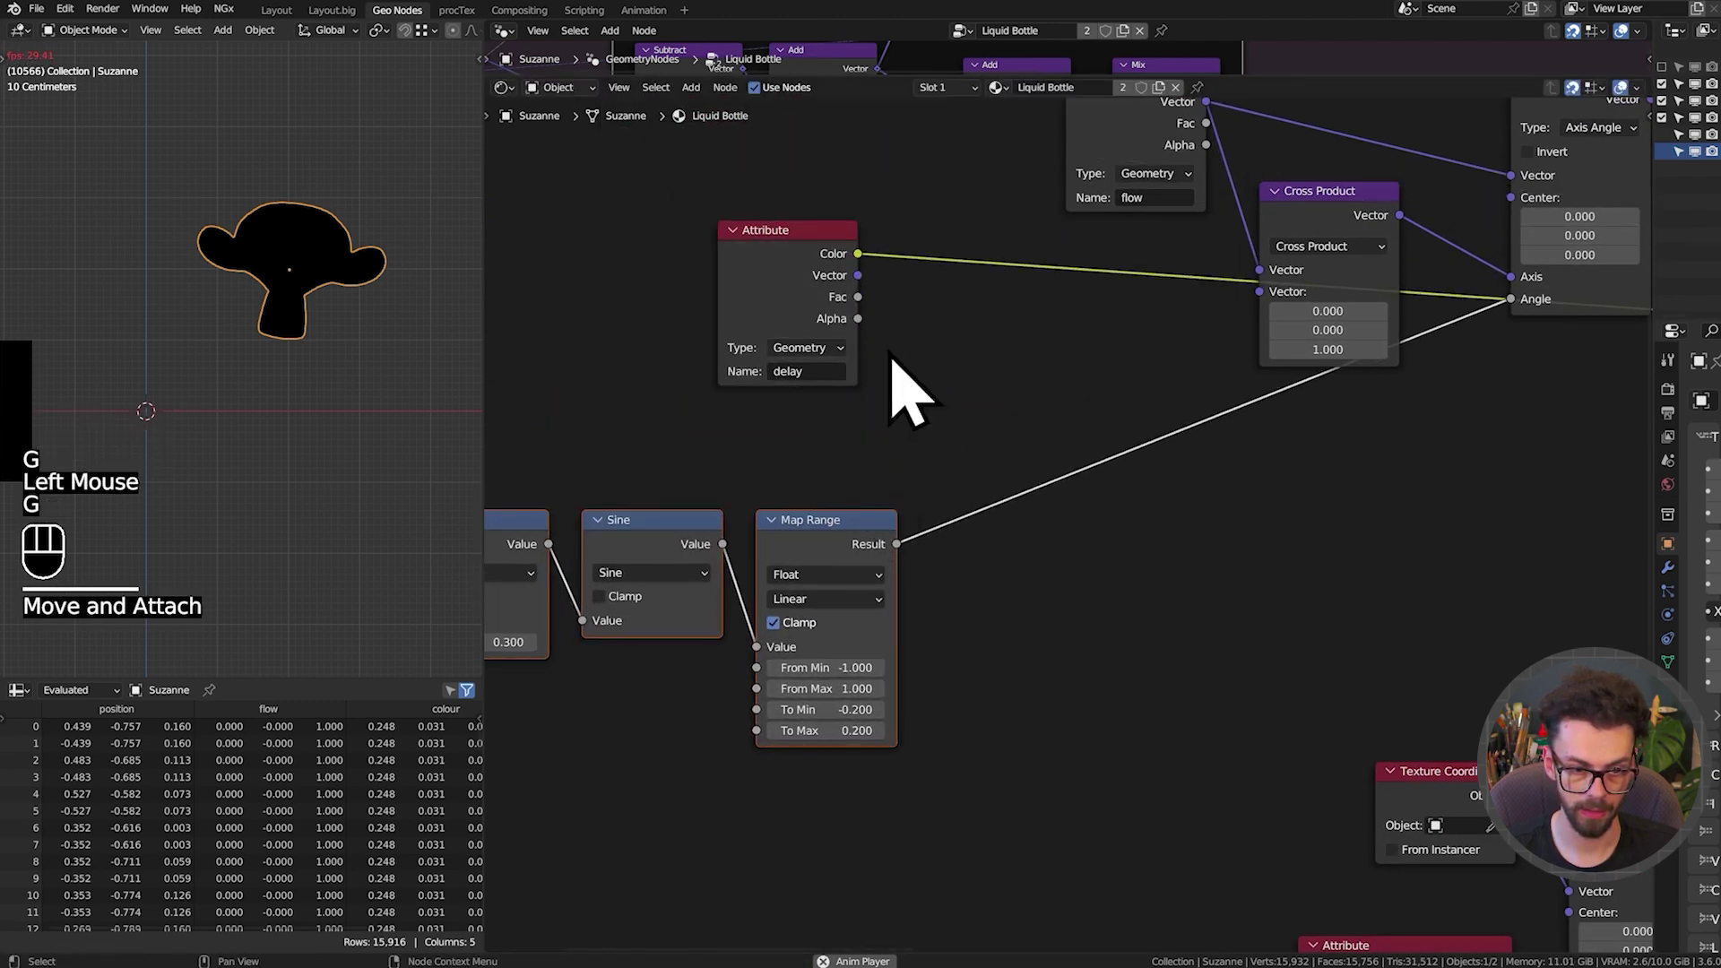
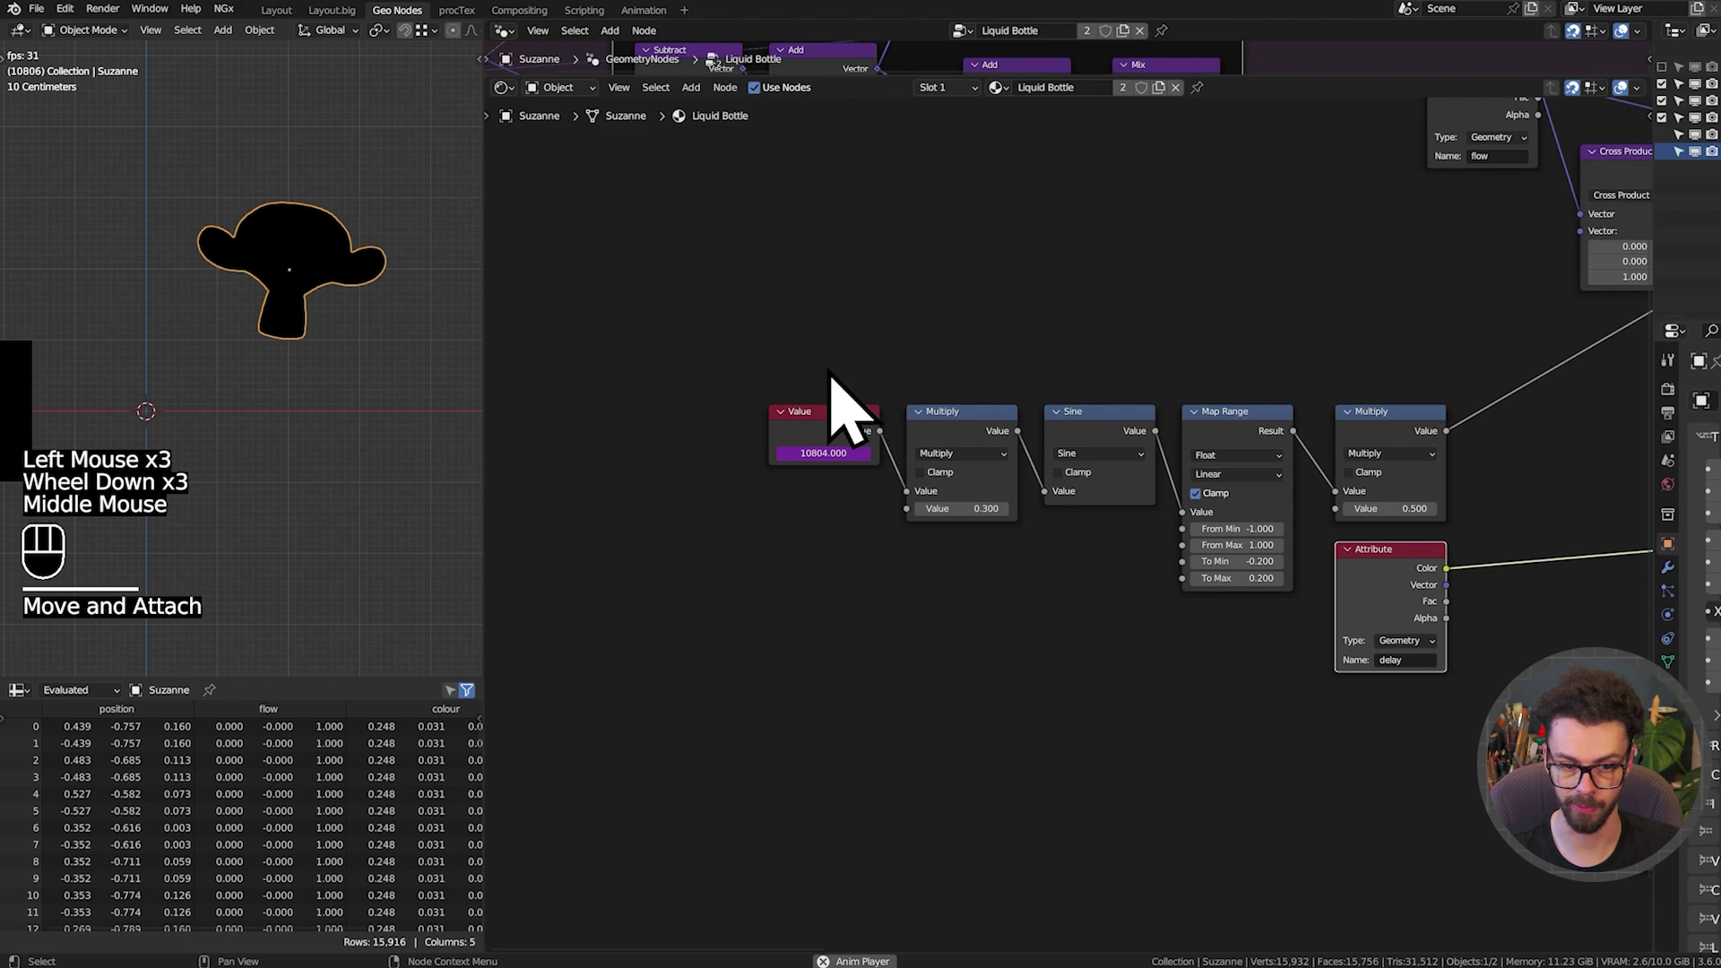
pyautogui.middleClick(1210, 427)
pyautogui.scroll(3)
pyautogui.middleClick(1209, 453)
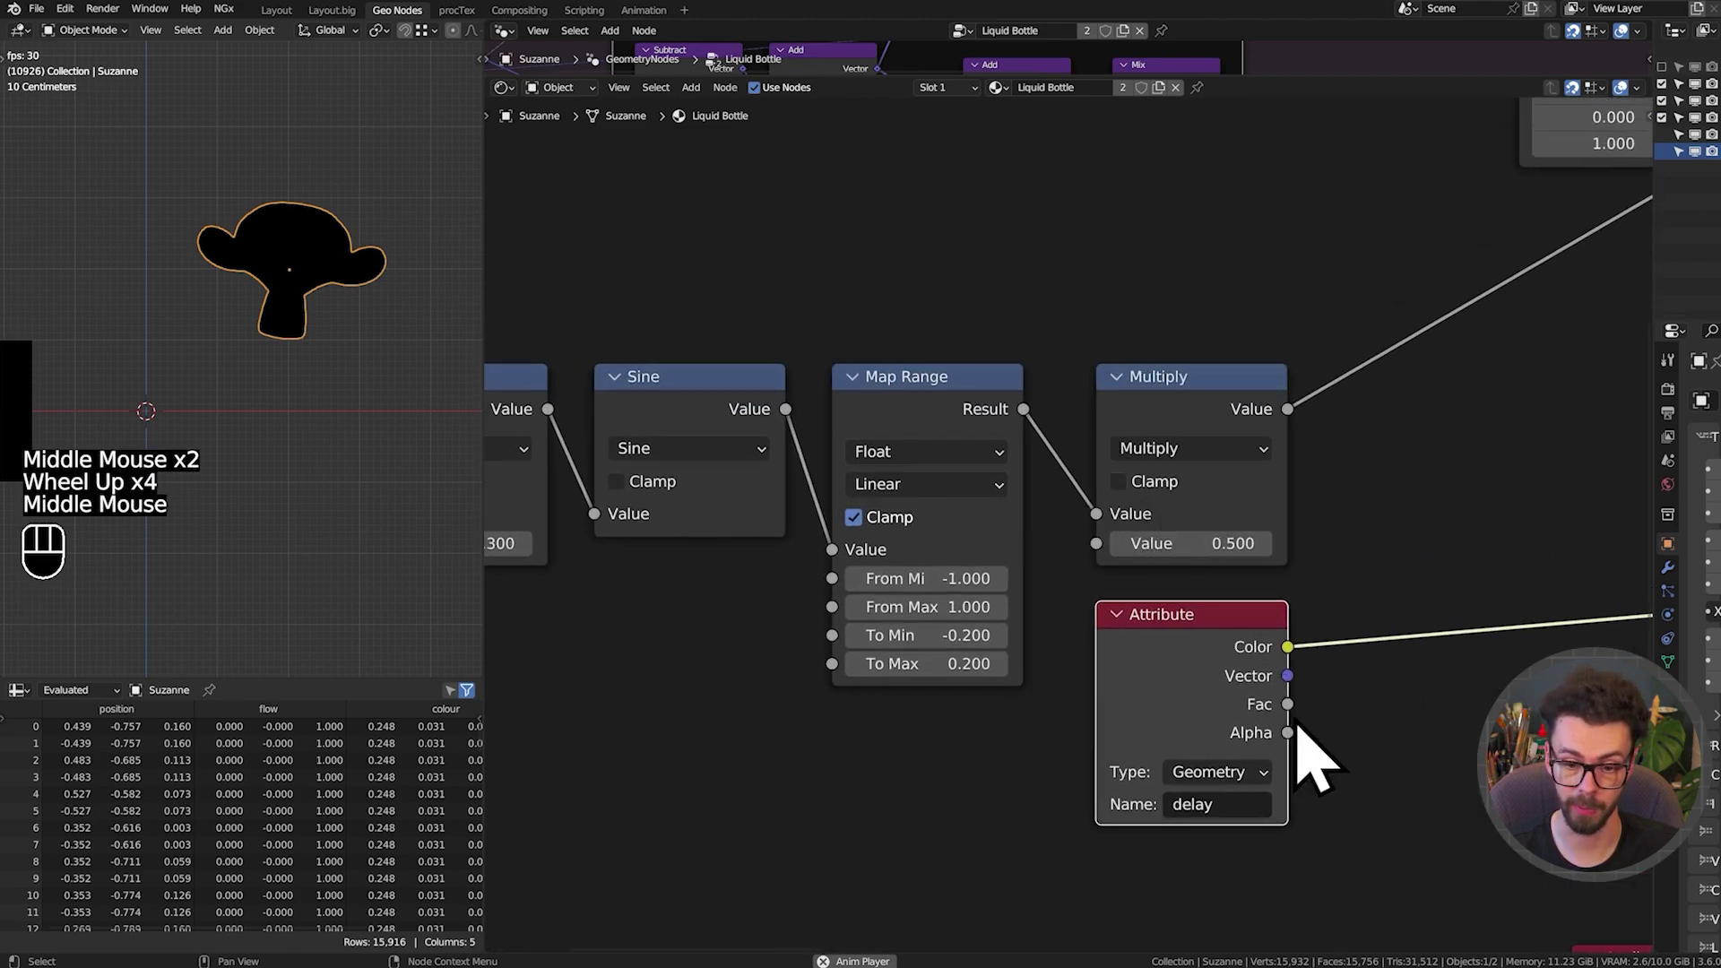
pyautogui.moveTo(1307, 730); pyautogui.dragTo(1160, 590)
pyautogui.middleClick(1370, 574)
pyautogui.click(924, 466)
pyautogui.click(1162, 459)
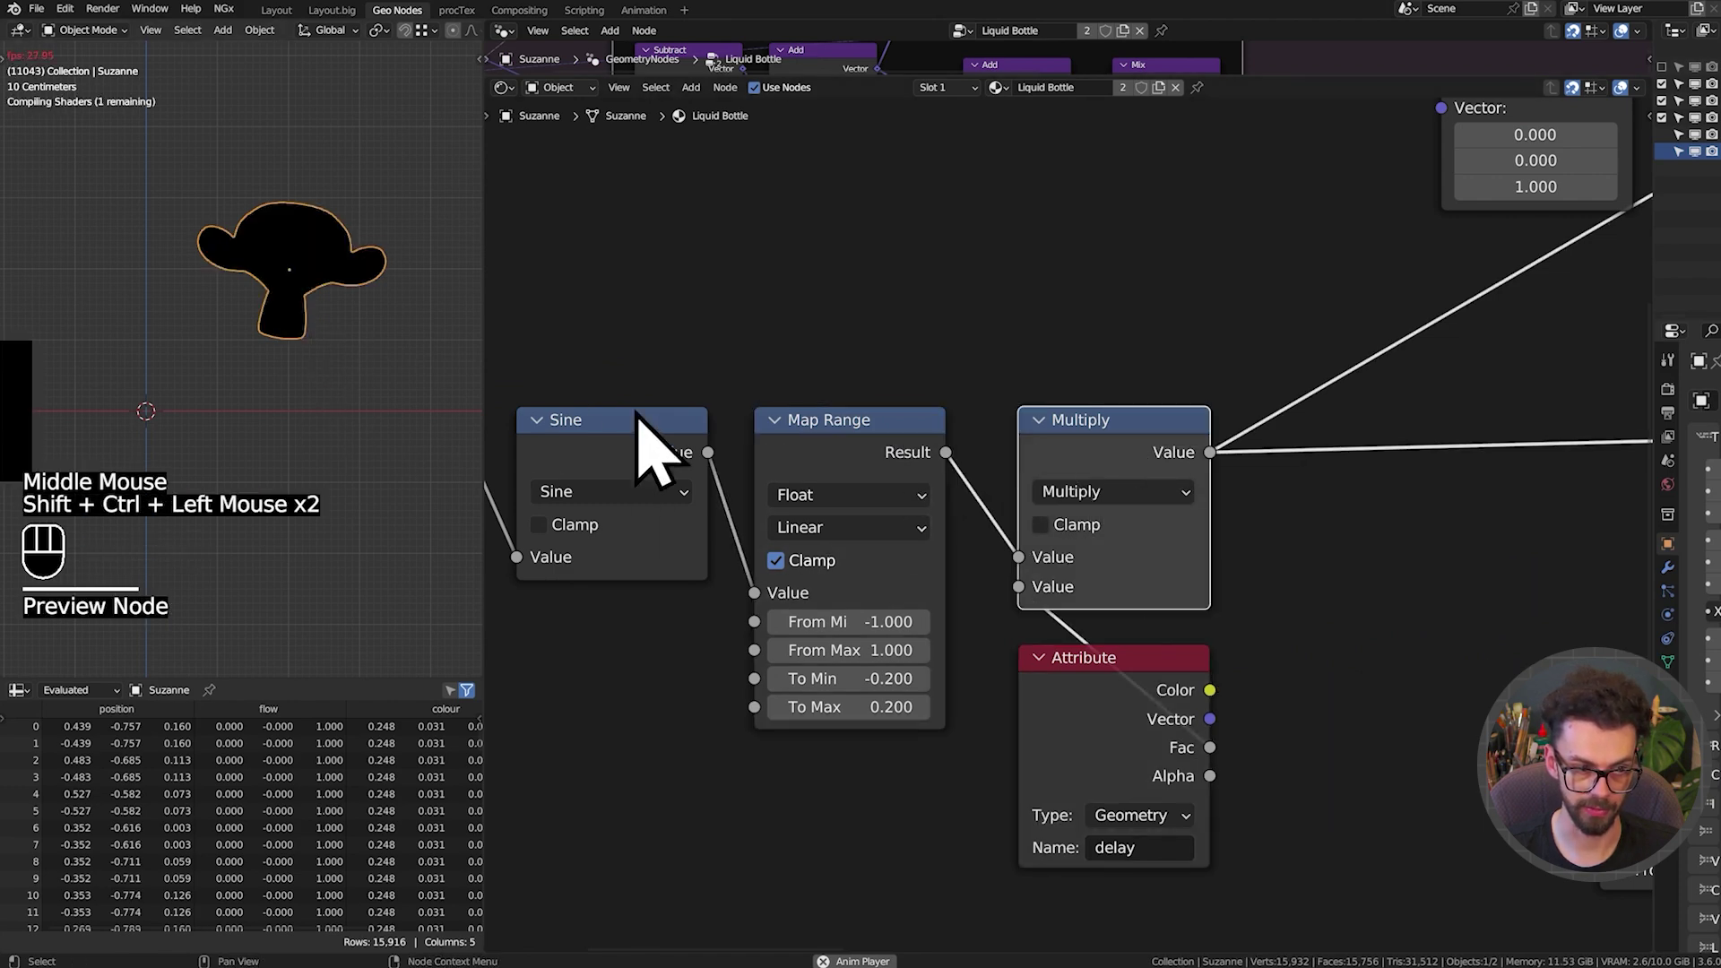
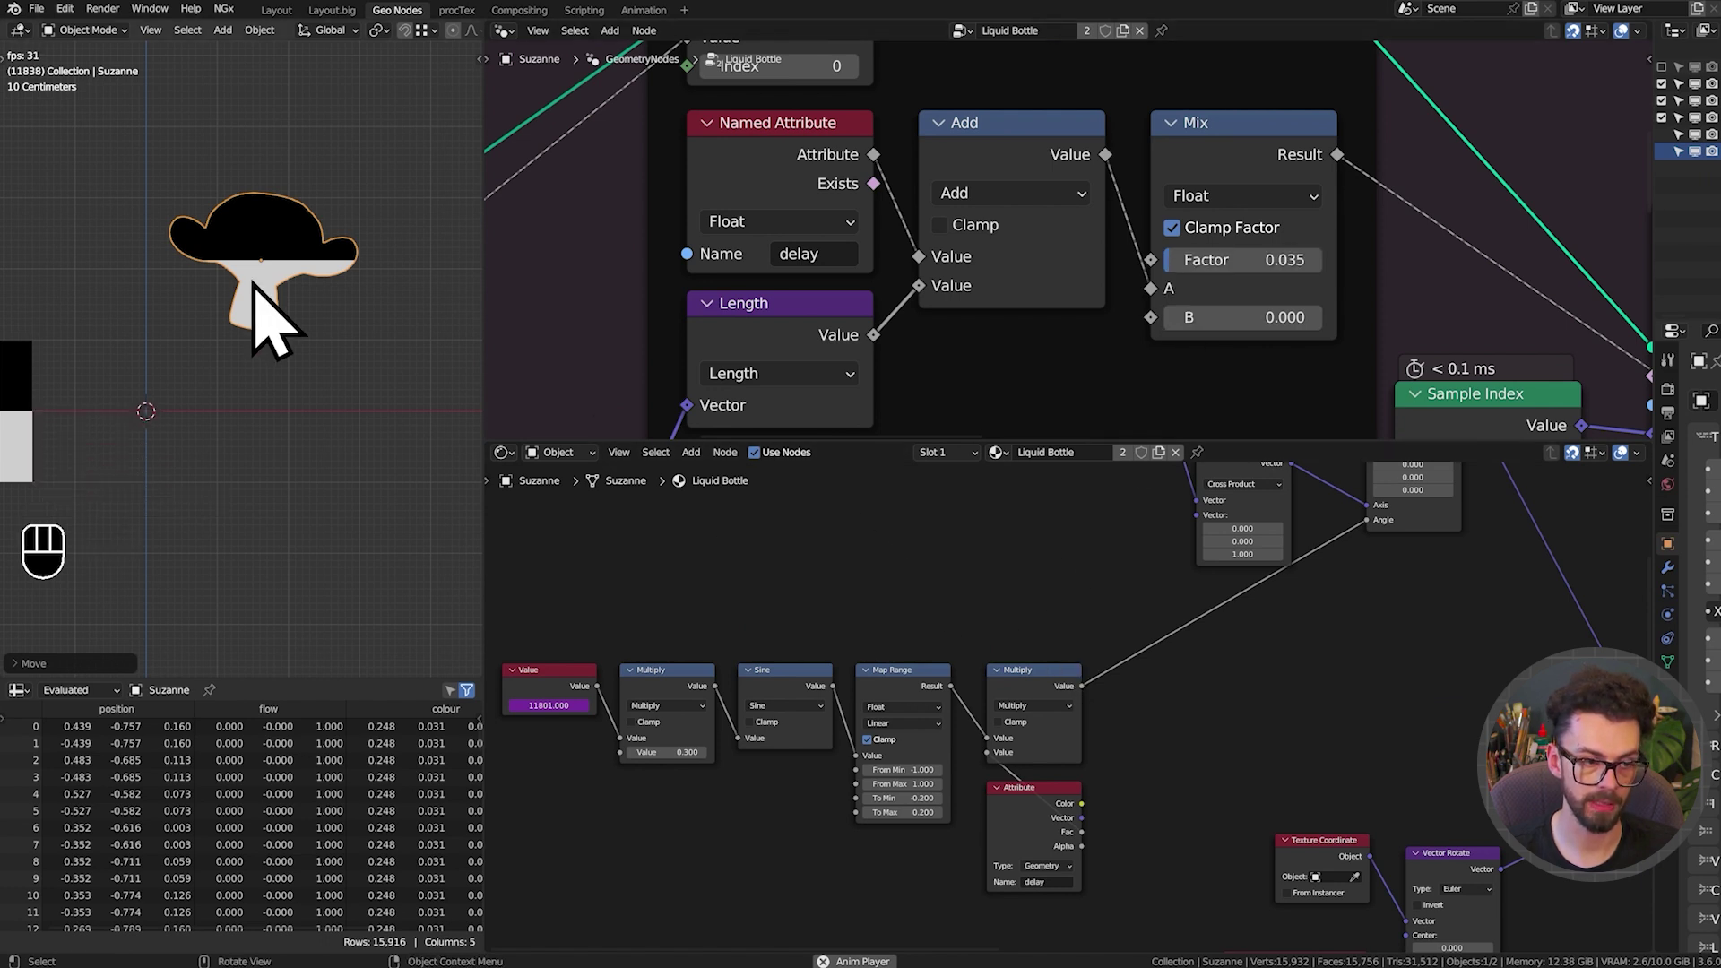
# Lower the geometry delay Mix factor to 0.035 and move the bottle to test the sloshing
pyautogui.click(280, 321)
pyautogui.press('shift+space')
pyautogui.press('shift+space')
pyautogui.press('g')
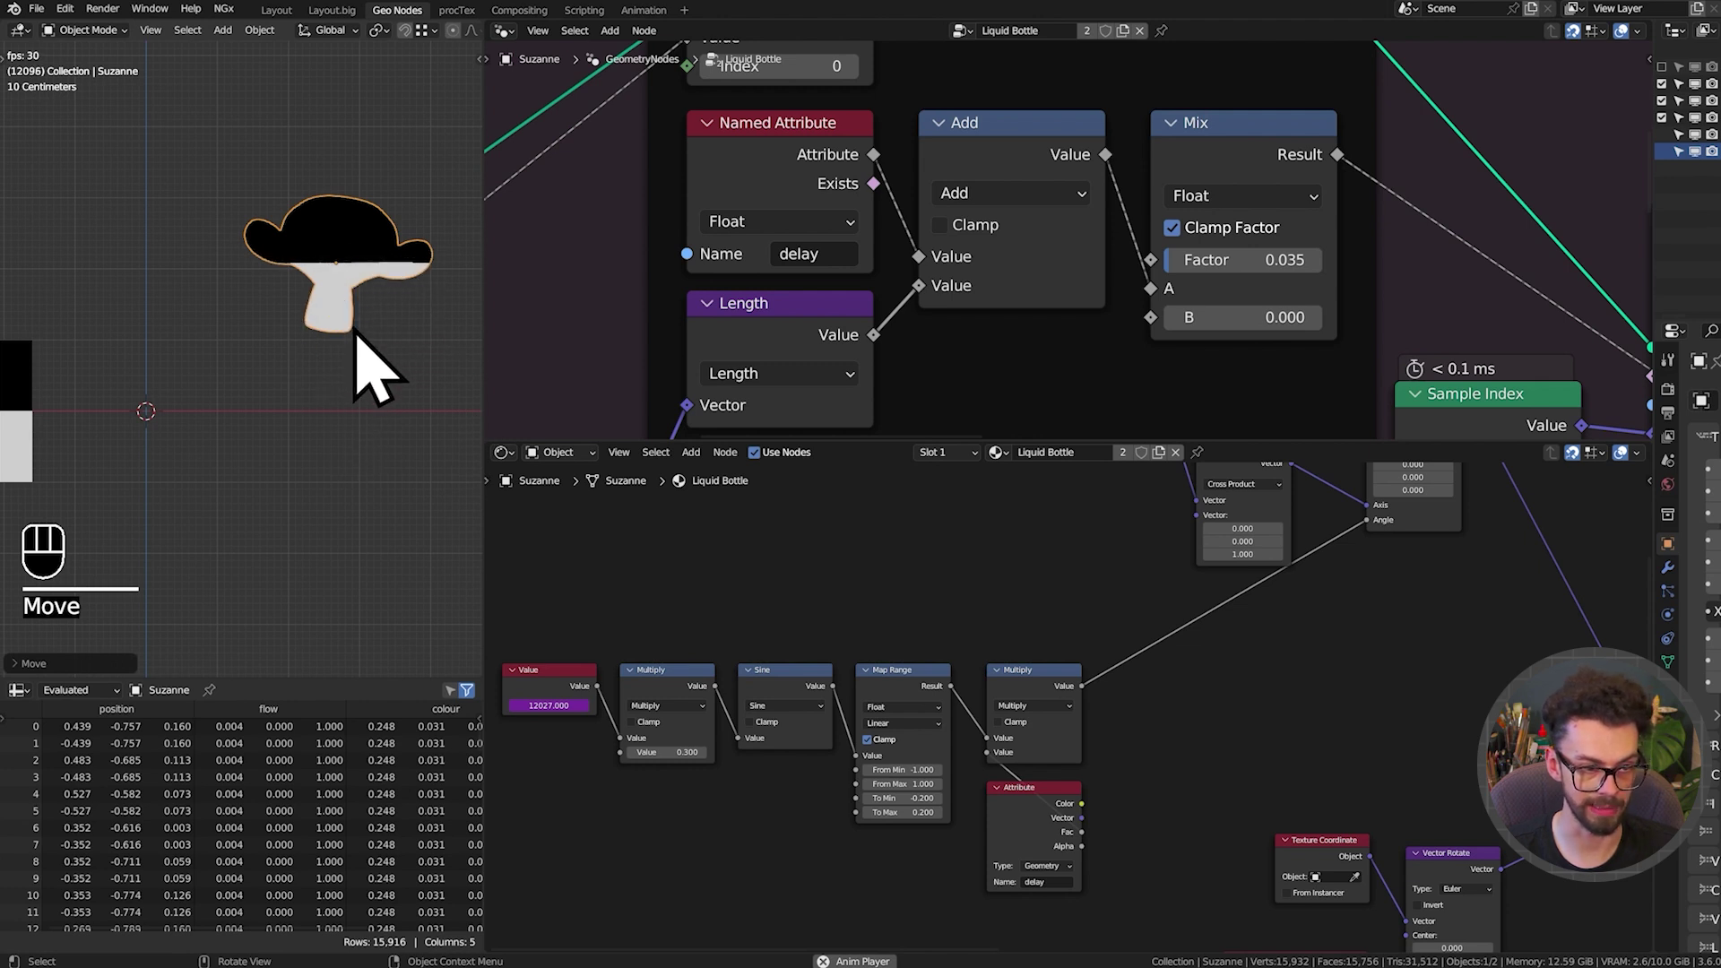
pyautogui.press('g')
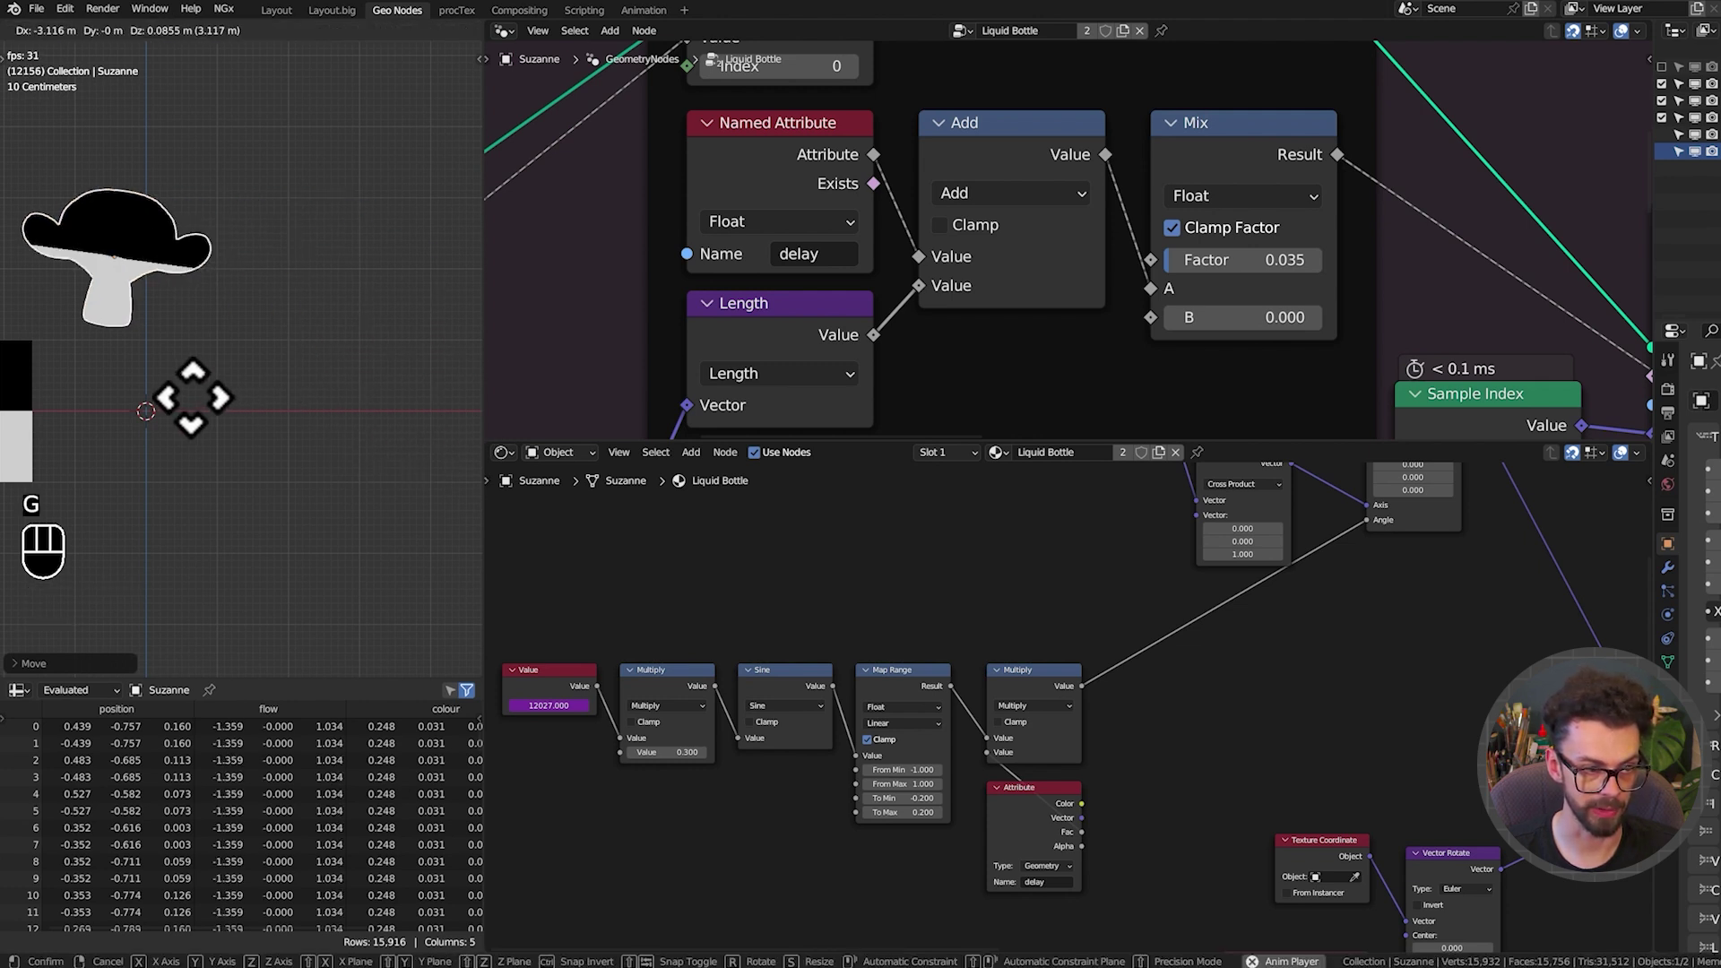
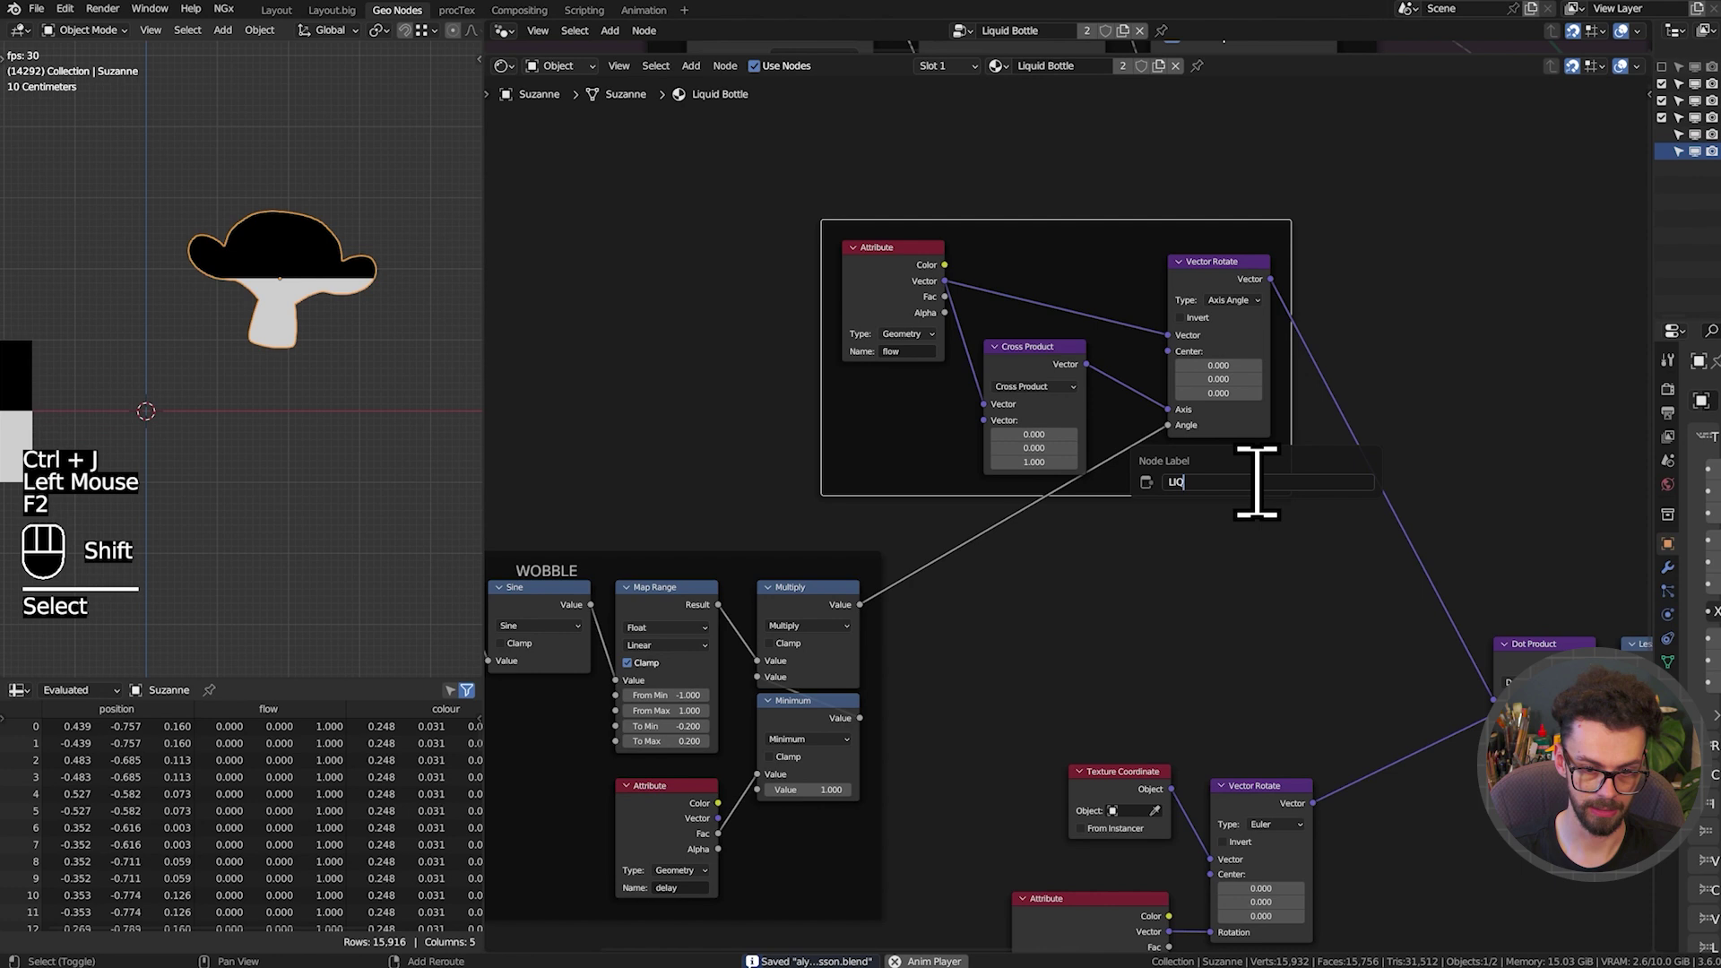
# Confirm the LIQUID NORMAL frame label and save the file
pyautogui.press('ctrl+s')
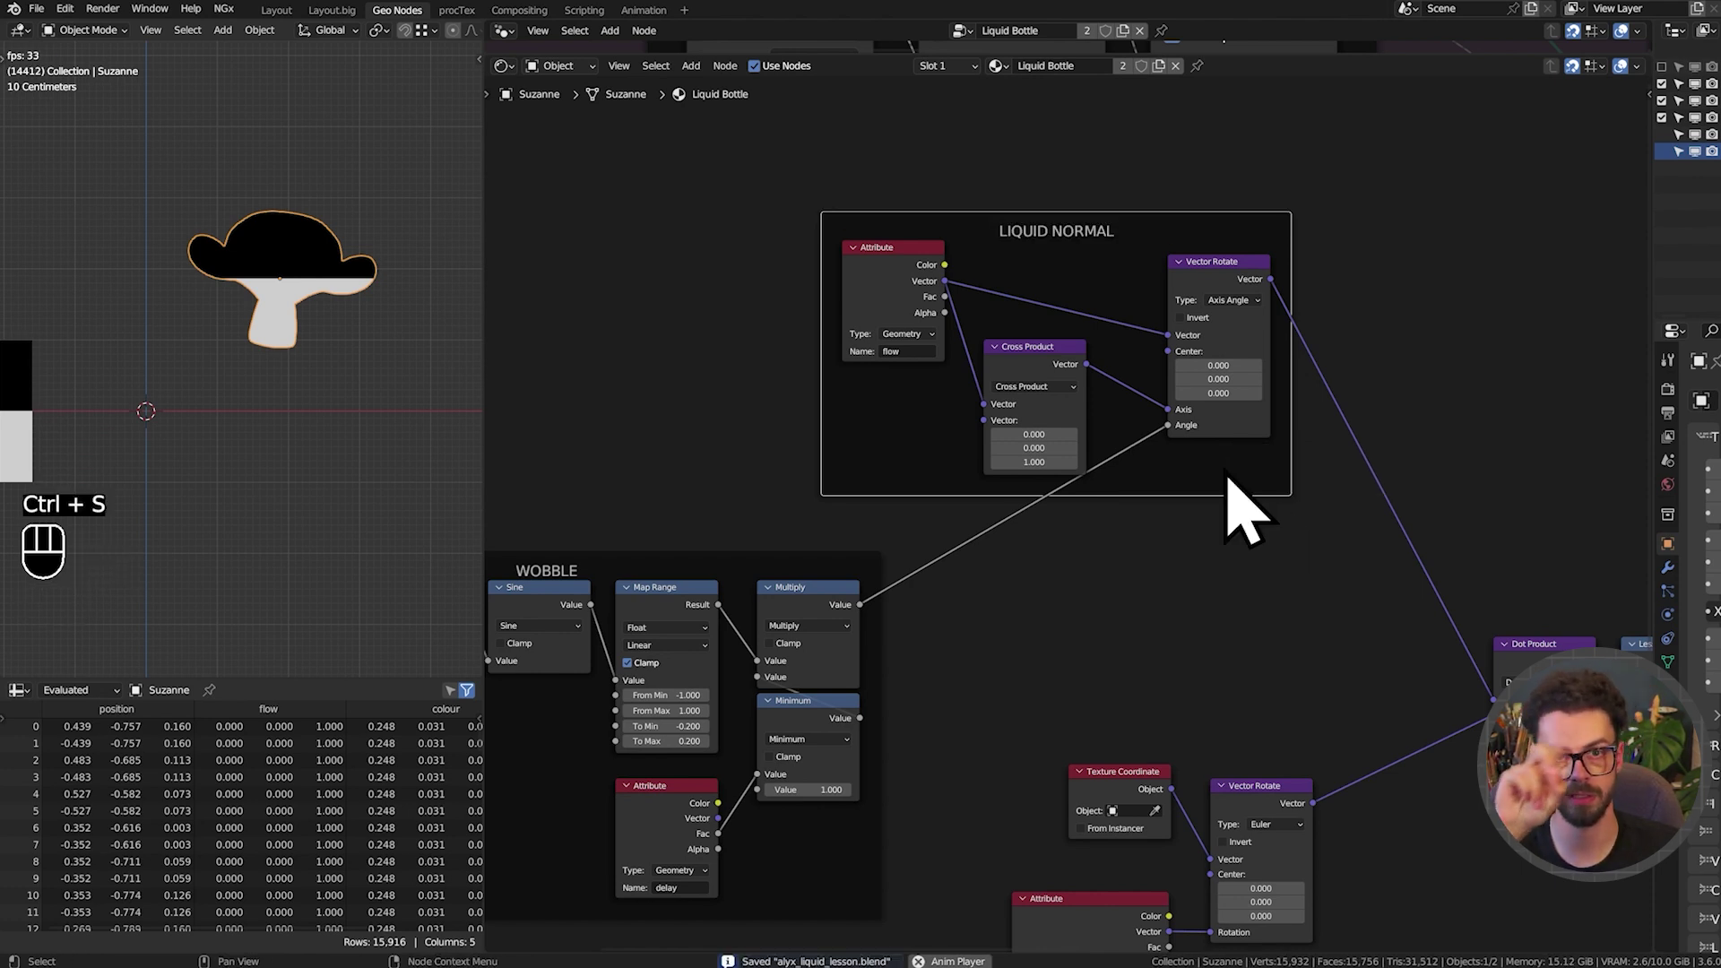
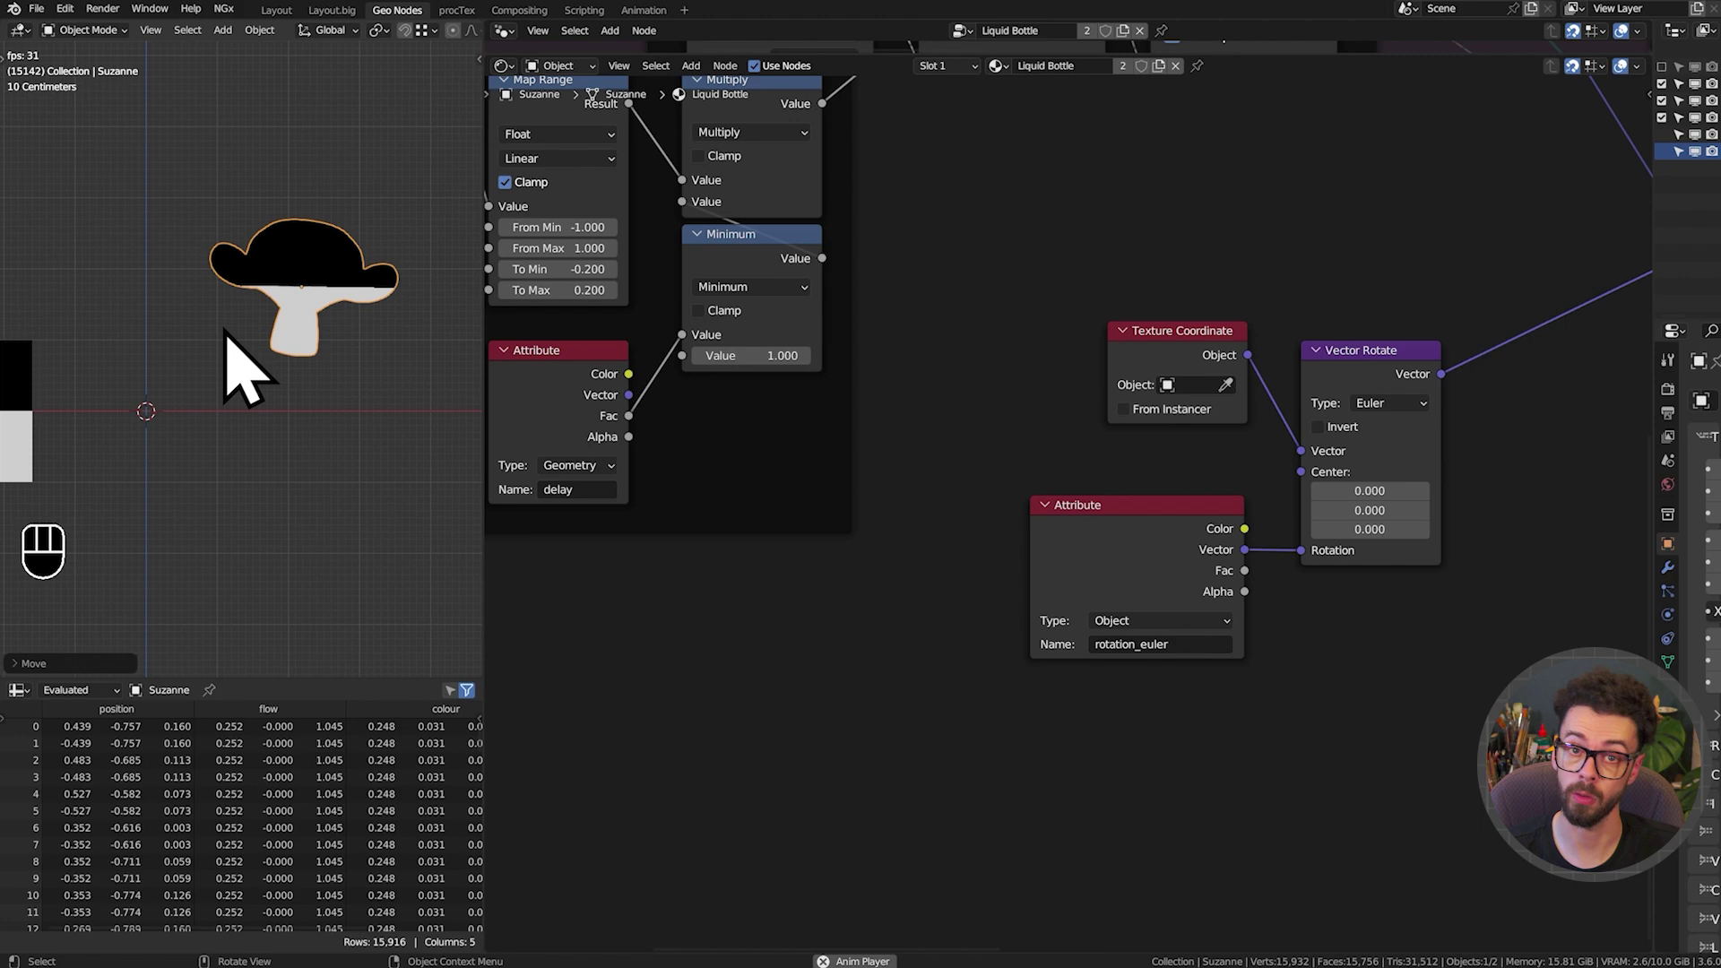
# Add a Mix Color node set to Linear Light with the Vector Rotate result in input A
pyautogui.middleClick(1176, 331)
pyautogui.moveTo(921, 348); pyautogui.dragTo(1019, 608)
pyautogui.press('g')
pyautogui.moveTo(971, 388); pyautogui.dragTo(1208, 664)
pyautogui.press('g')
pyautogui.scroll(3)
pyautogui.moveTo(1016, 578); pyautogui.dragTo(1239, 582)
pyautogui.moveTo(1278, 643); pyautogui.dragTo(1304, 744)
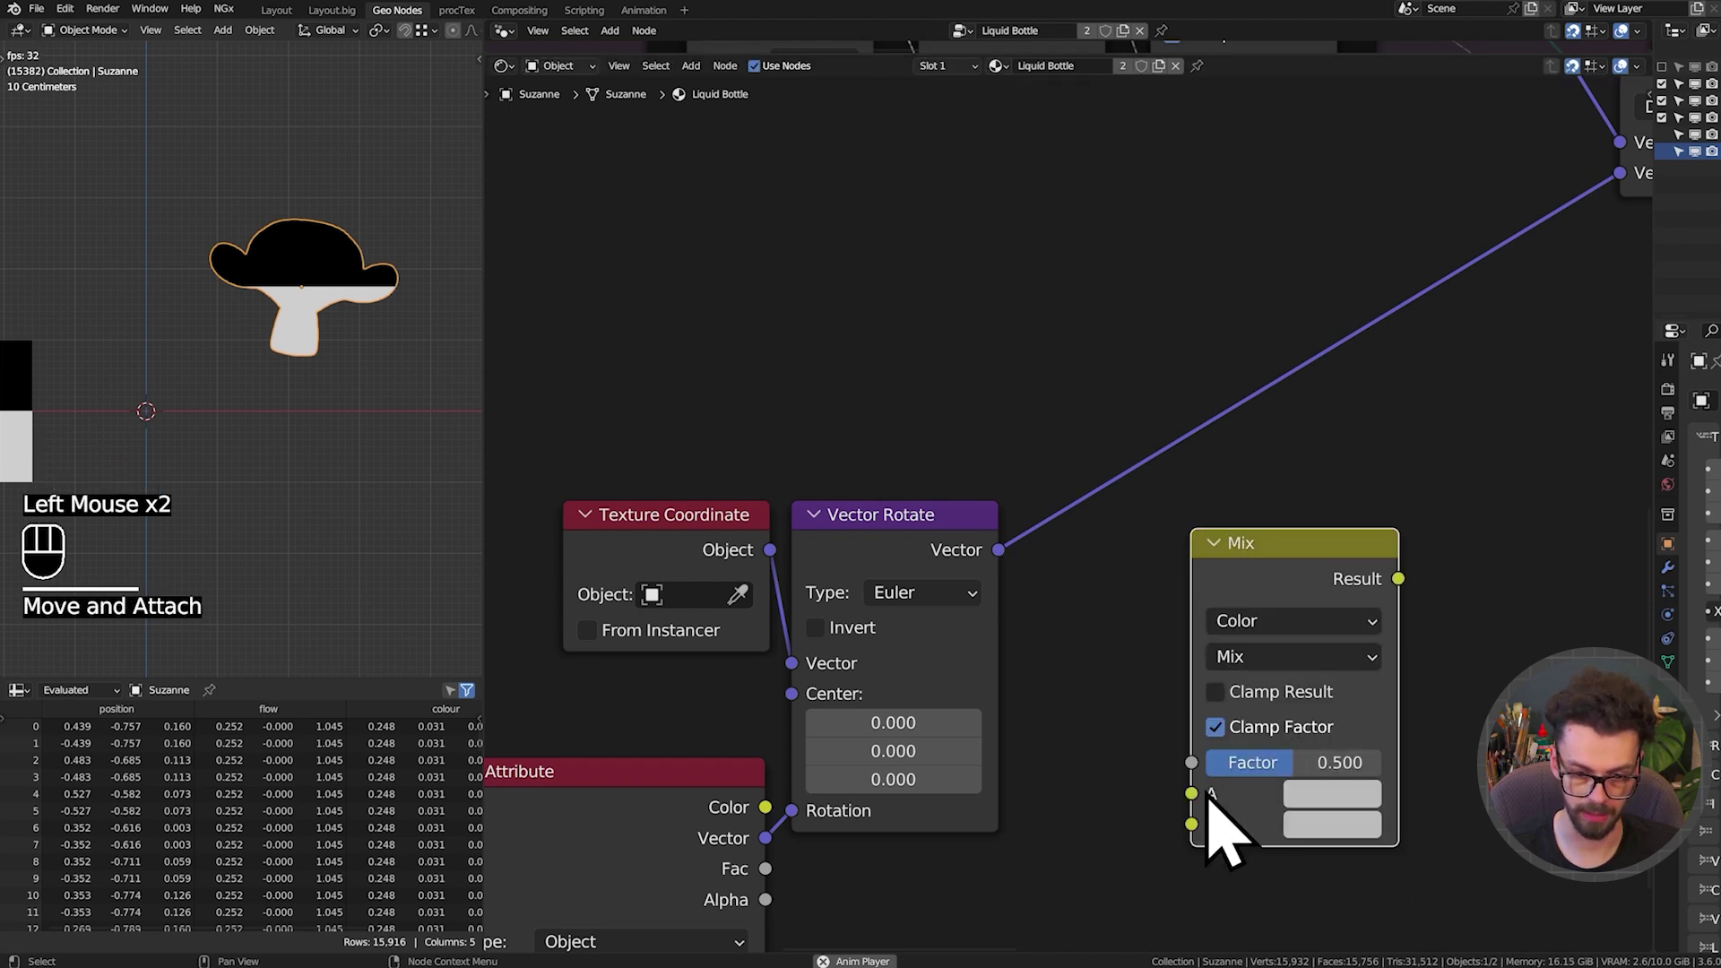
pyautogui.moveTo(1216, 816); pyautogui.dragTo(1022, 571)
# Feed a Noise Texture on the rotated coordinates into B, Map Range into Factor, output to the Dot Product
pyautogui.middleClick(1151, 670)
pyautogui.moveTo(1032, 480); pyautogui.dragTo(1240, 437)
pyautogui.moveTo(1254, 451); pyautogui.dragTo(1258, 820)
pyautogui.moveTo(966, 560); pyautogui.dragTo(1158, 492)
pyautogui.moveTo(952, 398); pyautogui.dragTo(1075, 573)
pyautogui.moveTo(1284, 618); pyautogui.dragTo(1369, 521)
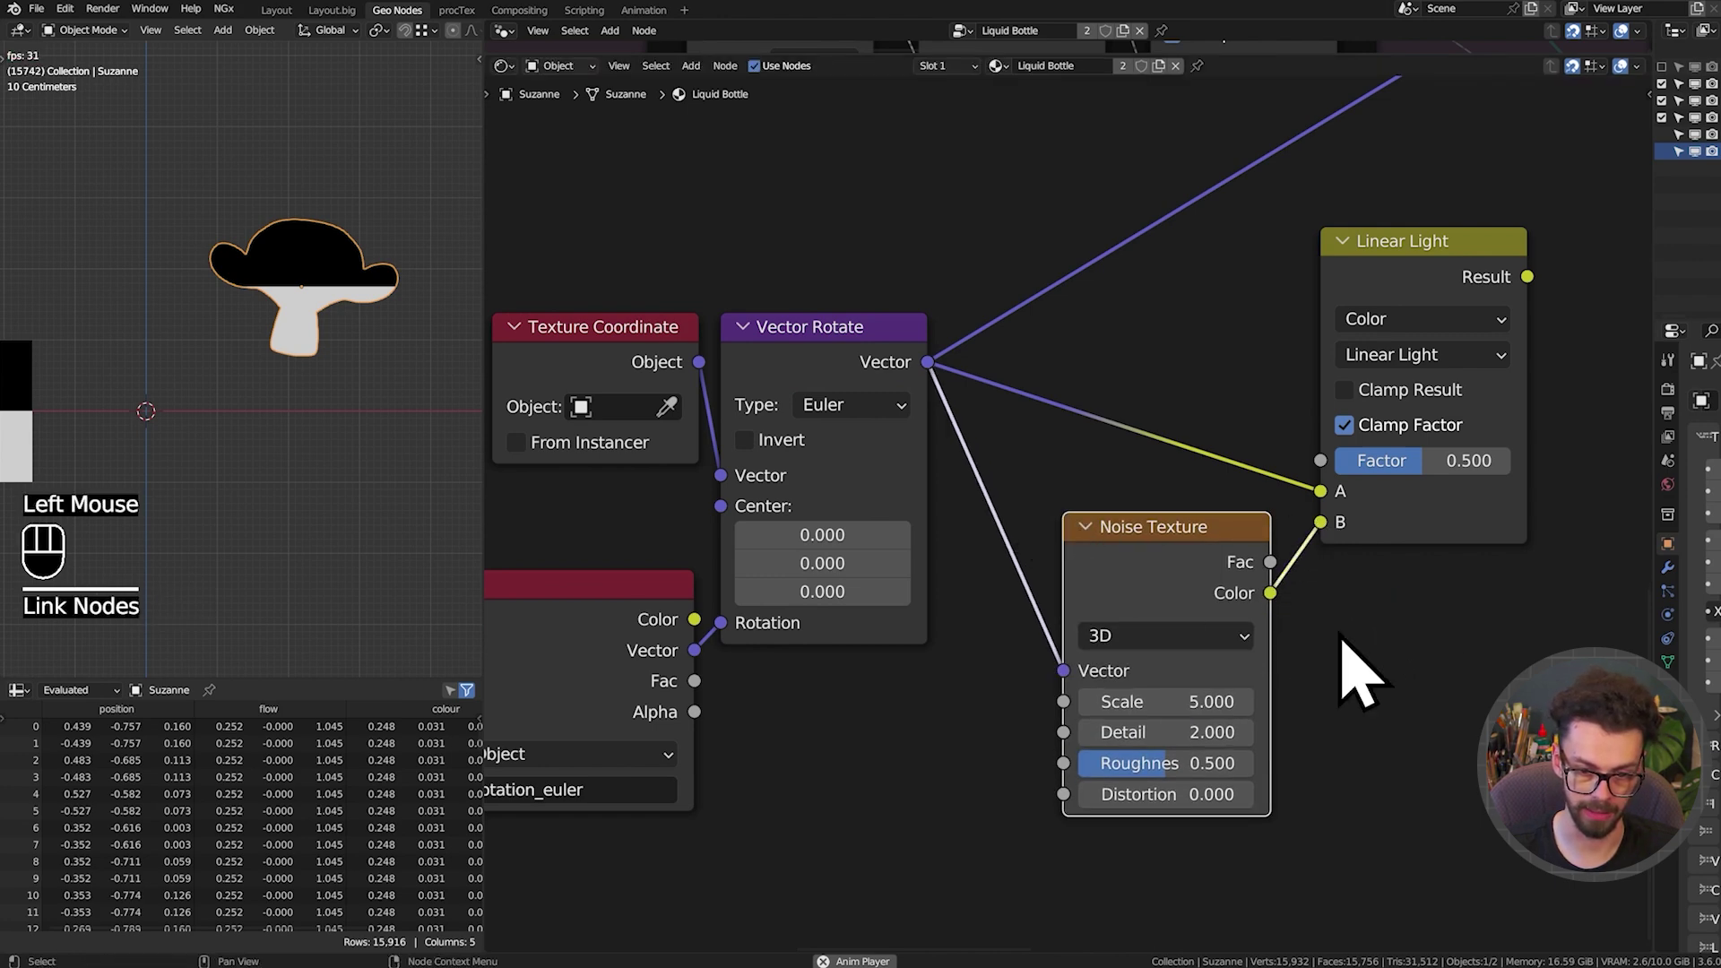
pyautogui.middleClick(1411, 560)
pyautogui.middleClick(1380, 342)
pyautogui.moveTo(1279, 575); pyautogui.dragTo(1297, 332)
# Set the noise scale to 1.28, detail to 0 and the Linear Light factor to 1.0
pyautogui.scroll(3)
pyautogui.moveTo(280, 360); pyautogui.dragTo(270, 383)
pyautogui.press('shift+space')
pyautogui.scroll(3)
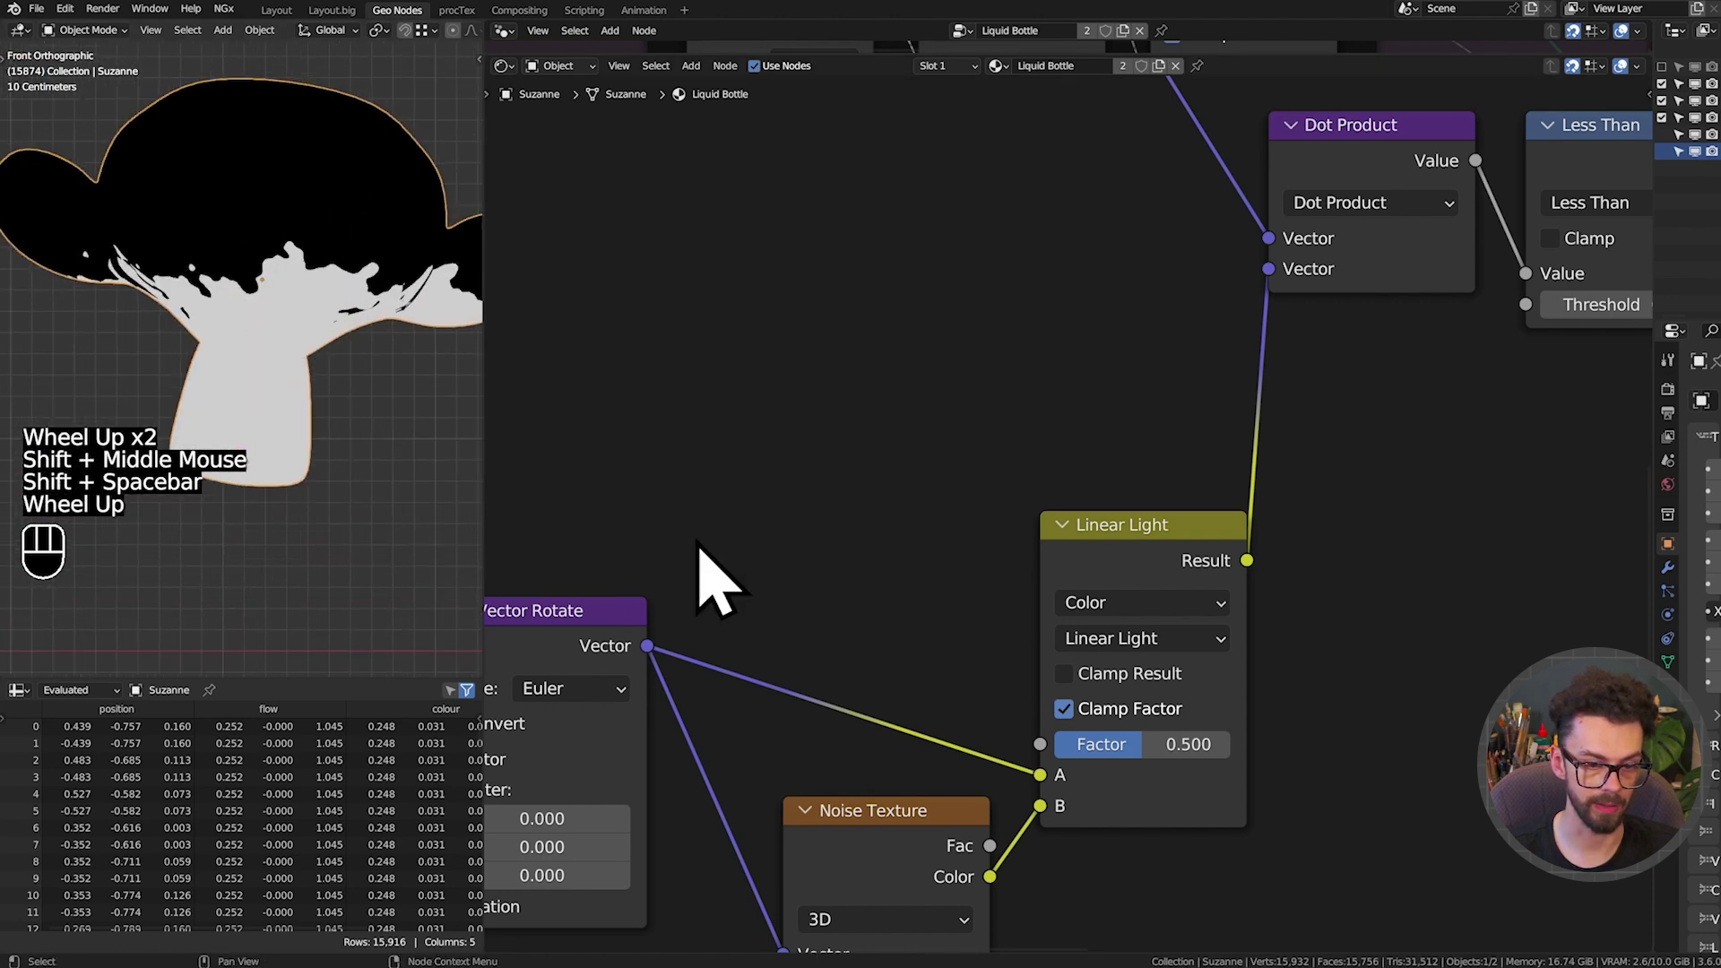
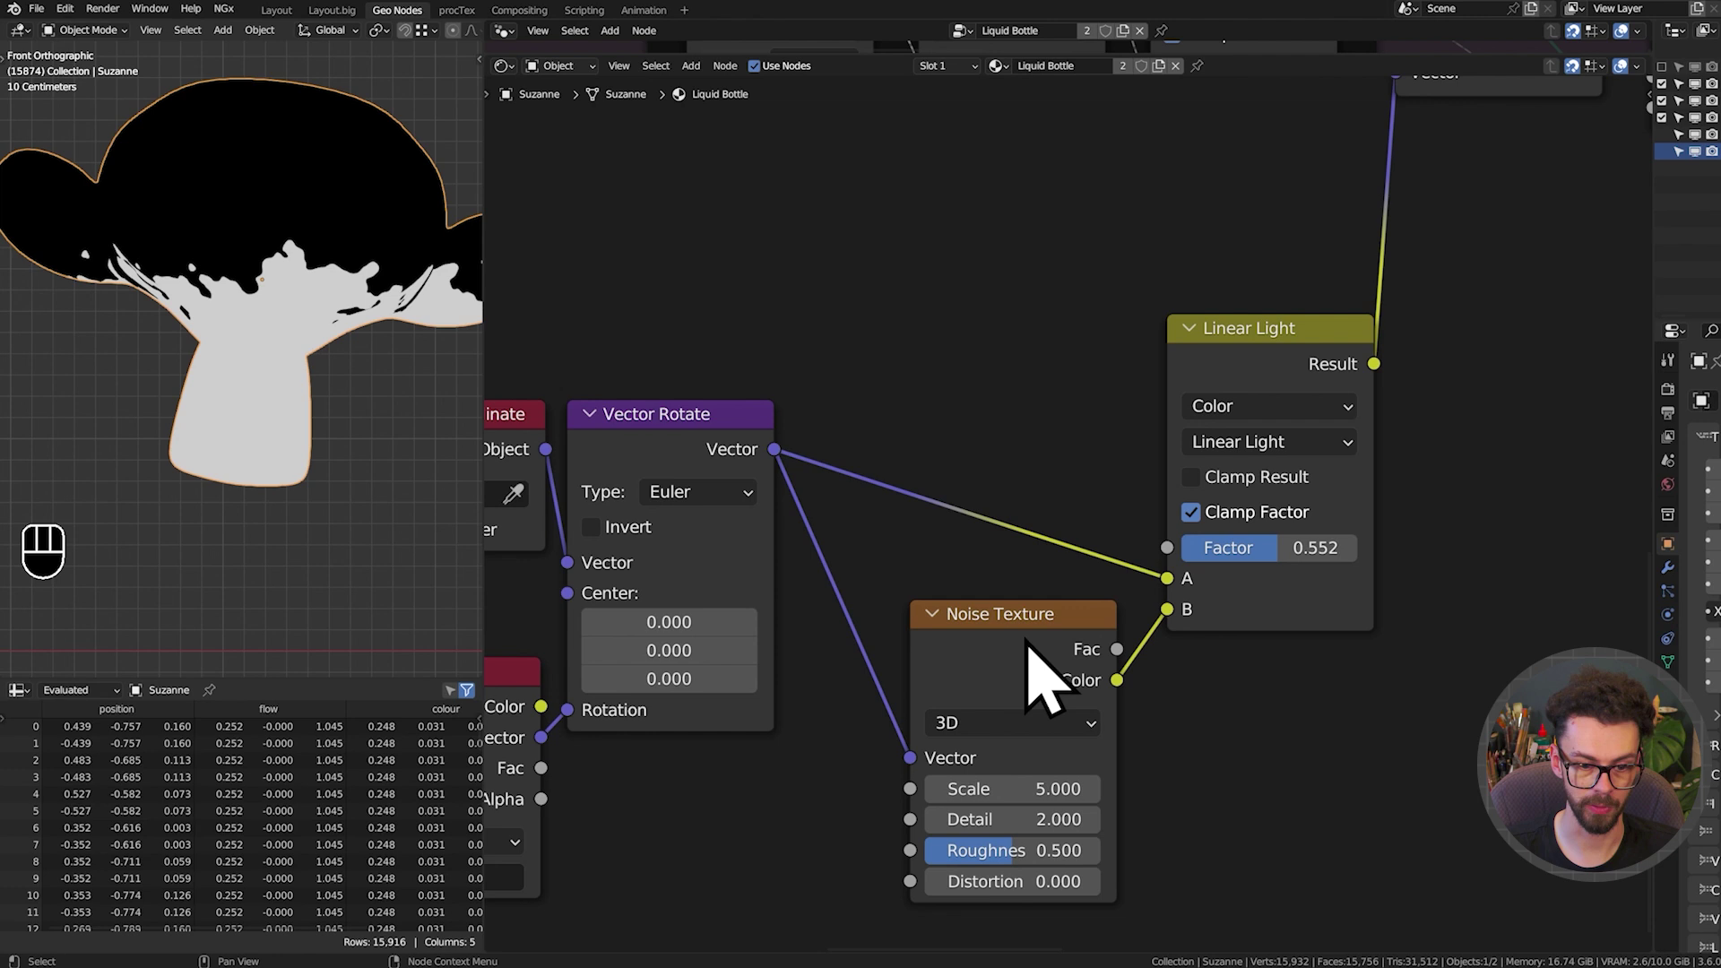
pyautogui.click(1081, 807)
pyautogui.moveTo(117, 259); pyautogui.dragTo(1068, 779)
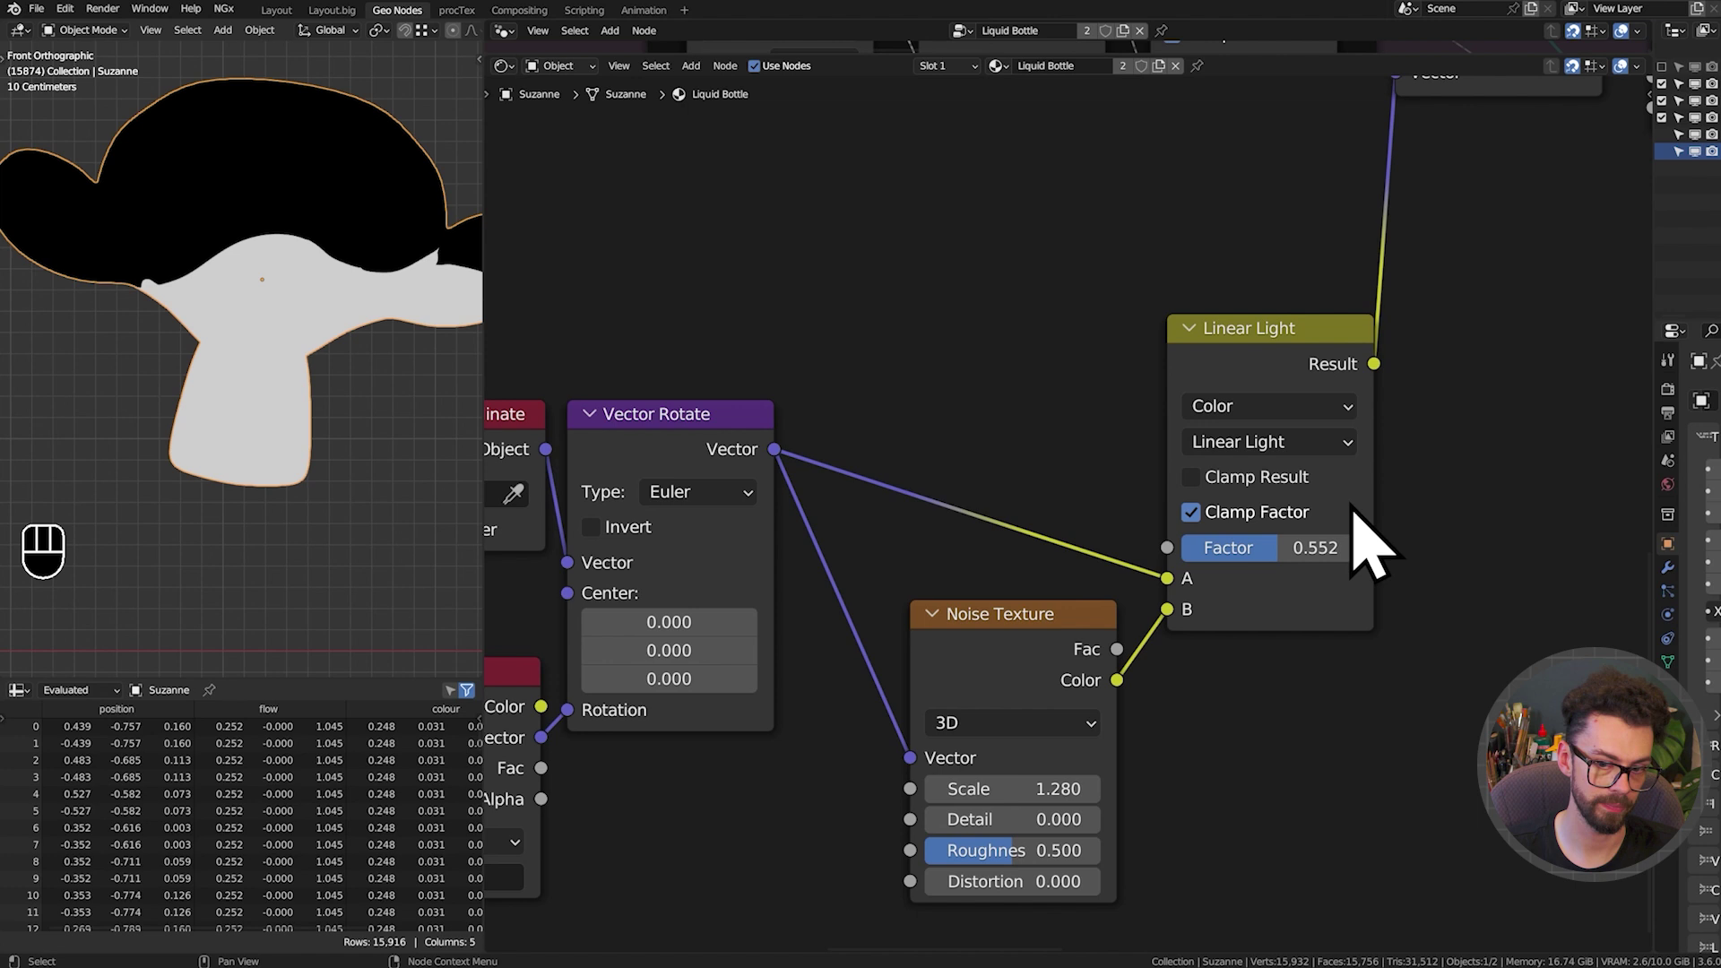
pyautogui.moveTo(1322, 569); pyautogui.dragTo(1379, 574)
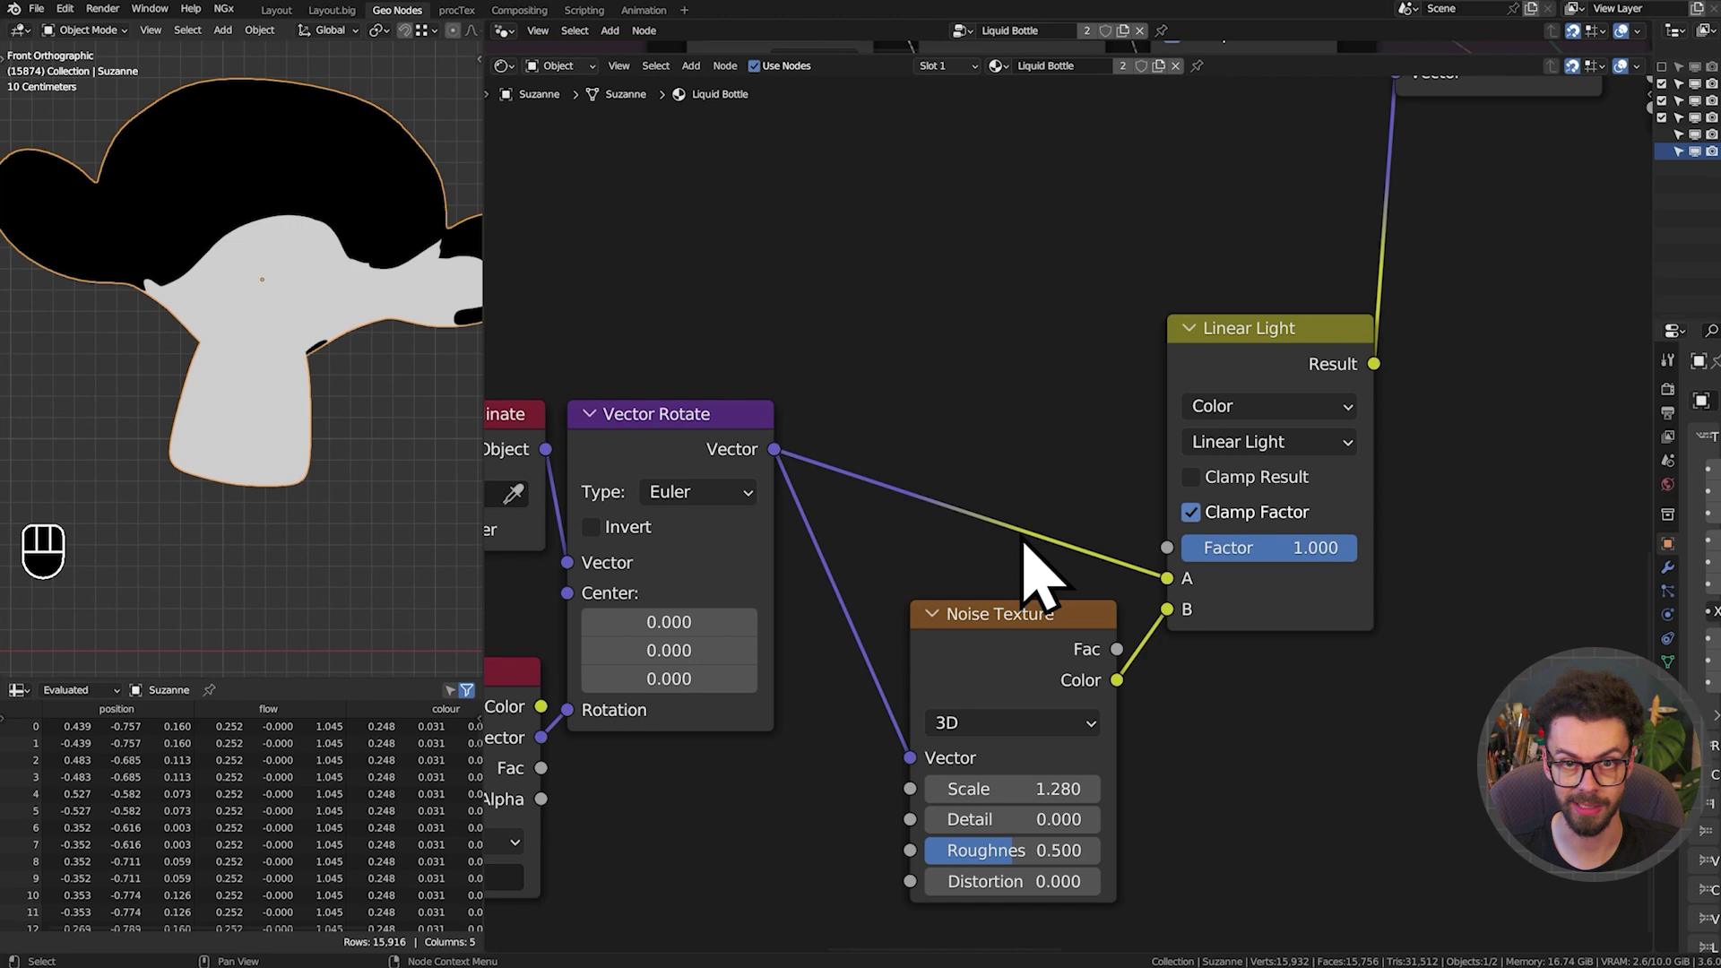
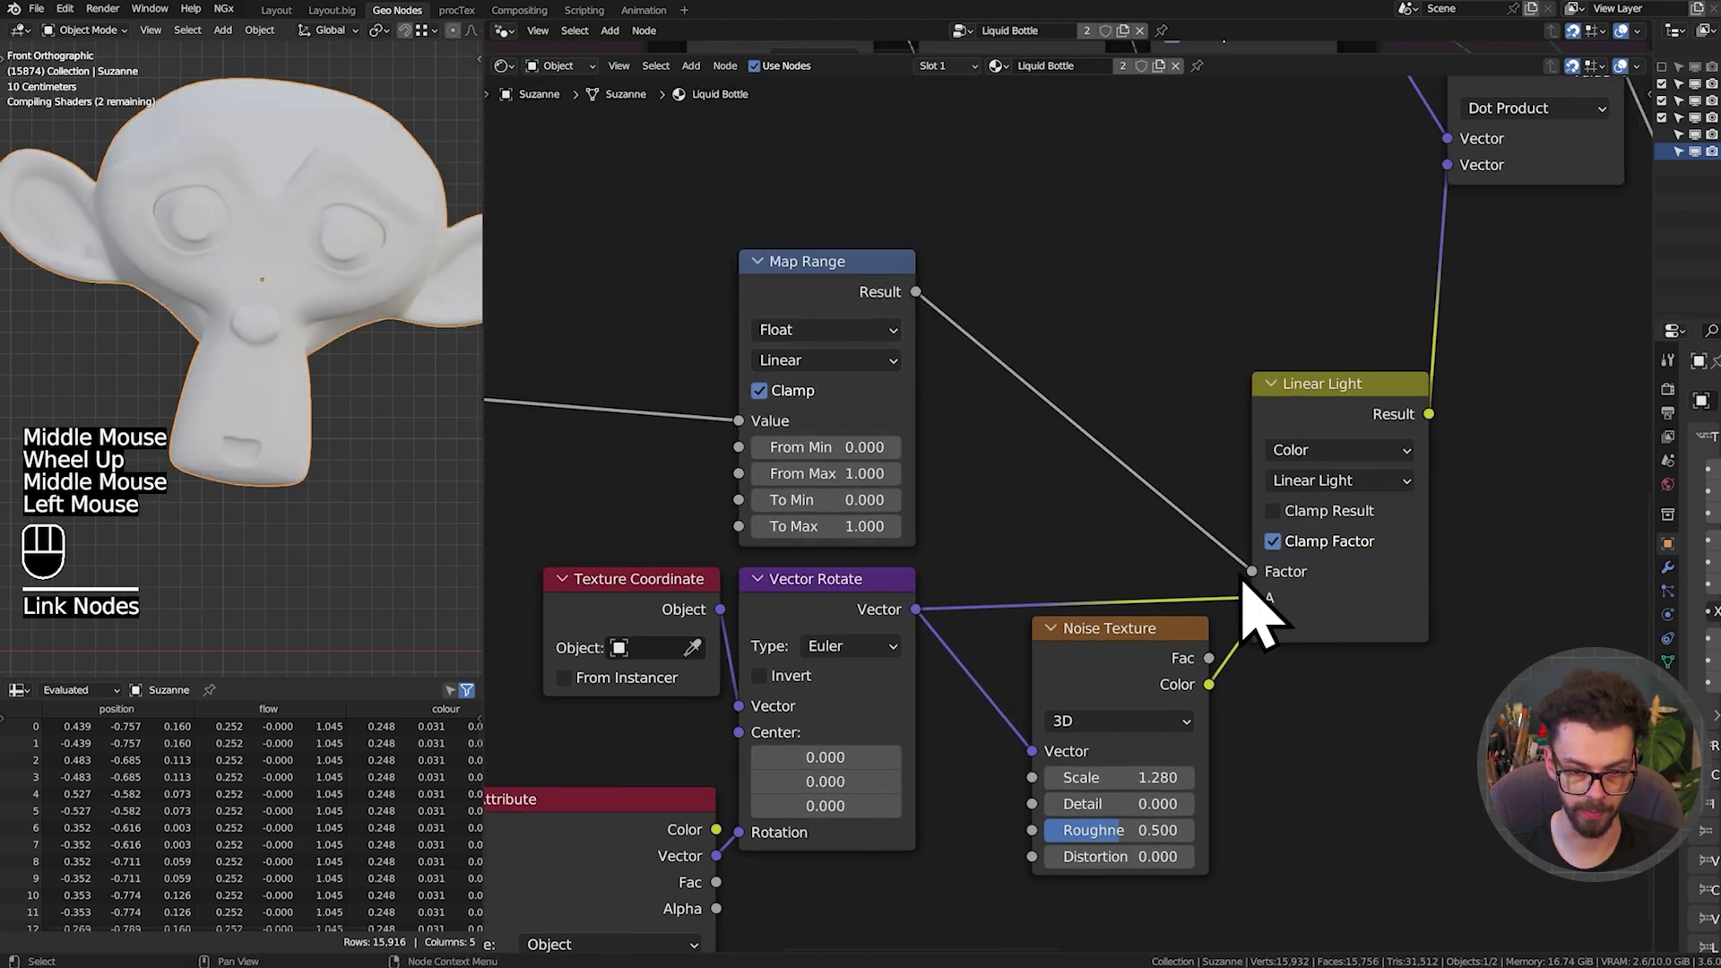
# Set the Map Range to remap inputs 1.58–1.88 onto outputs 0–0.2
pyautogui.middleClick(963, 515)
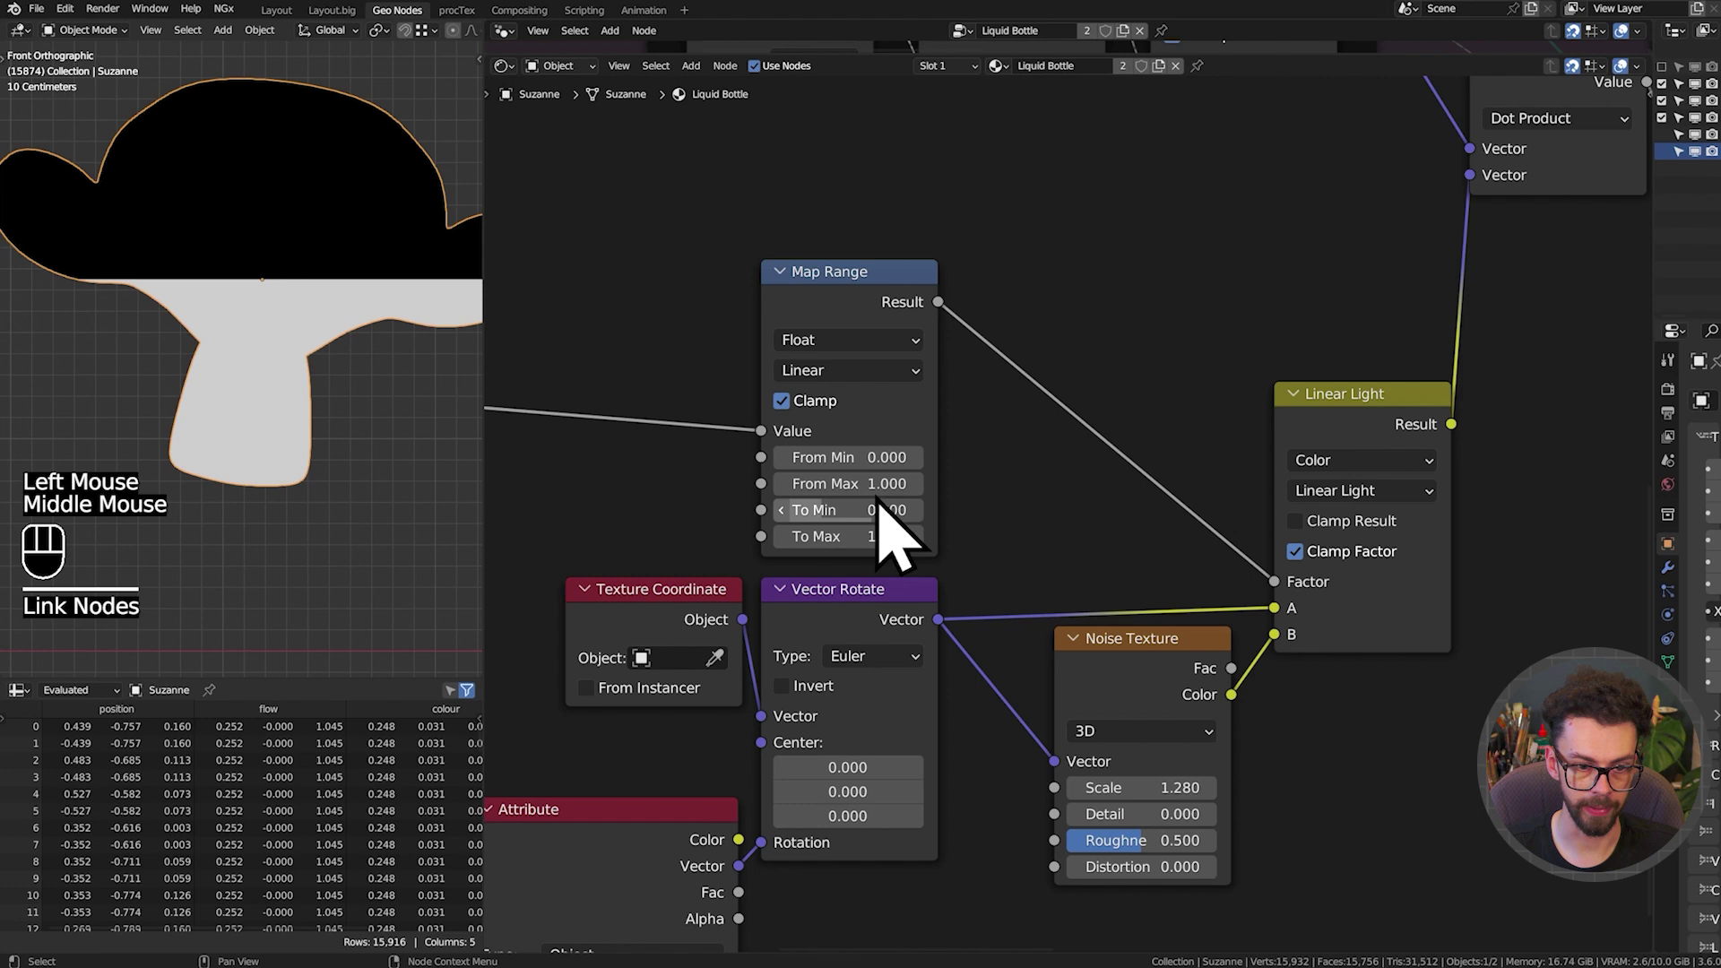
pyautogui.moveTo(920, 451); pyautogui.dragTo(920, 451)
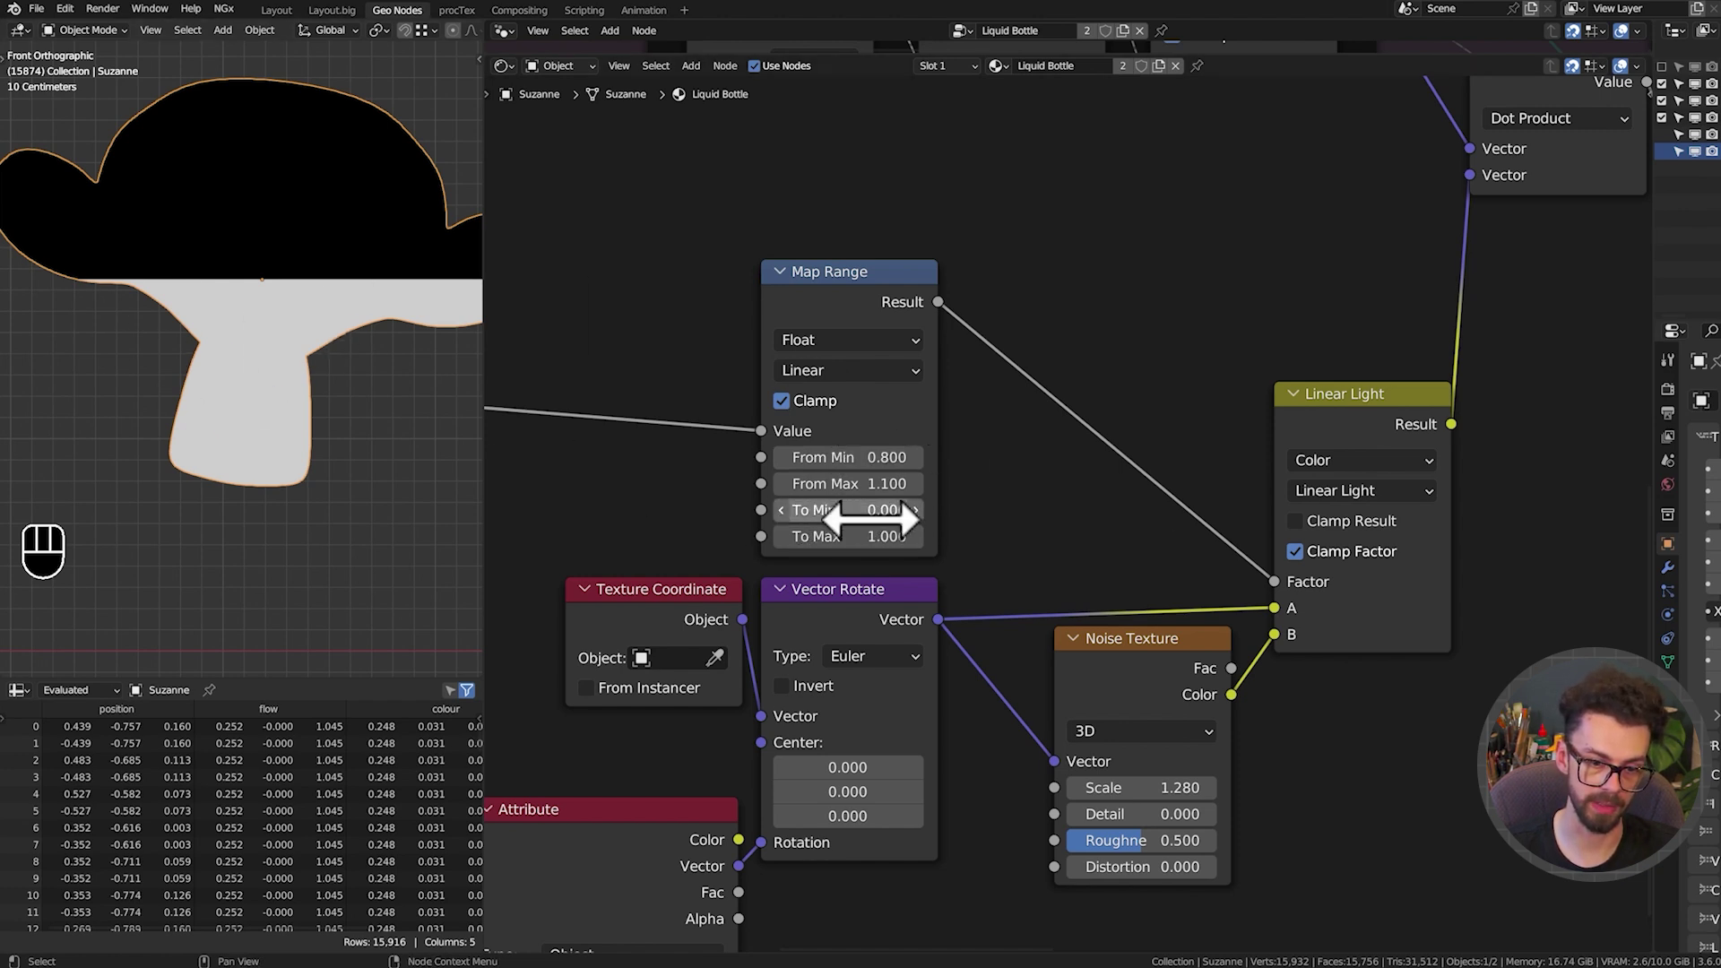
pyautogui.click(304, 385)
pyautogui.scroll(-3)
pyautogui.press('shift+space')
pyautogui.press('g')
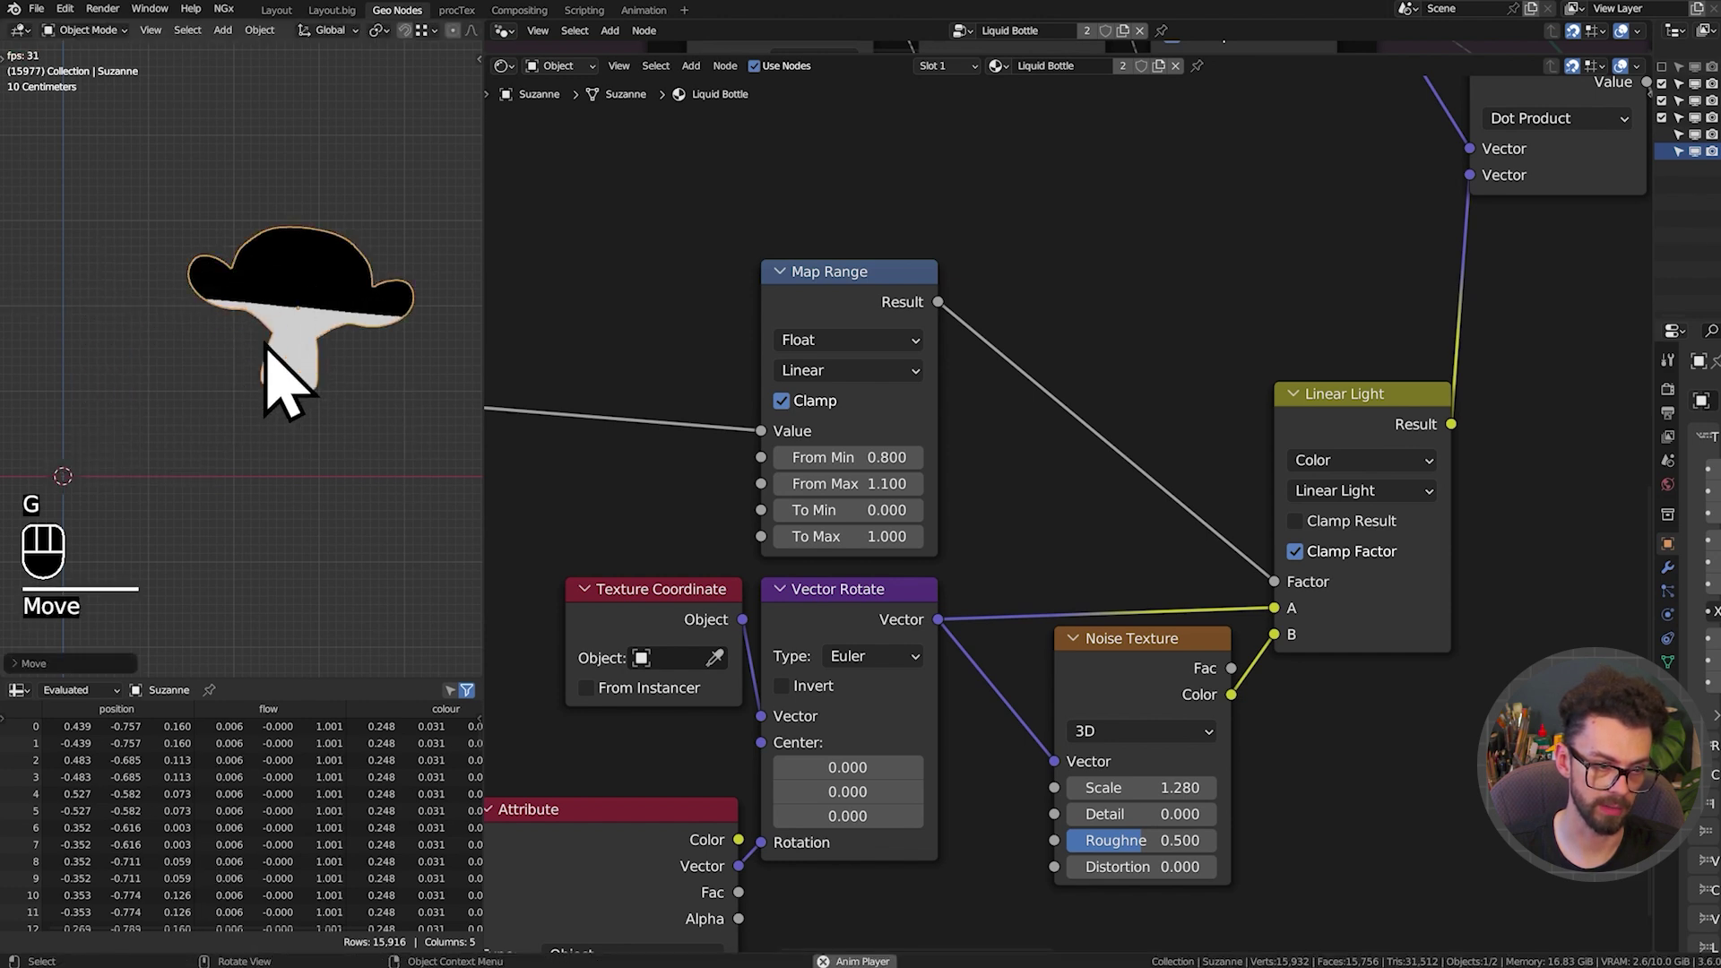
pyautogui.click(916, 521)
pyautogui.press('g')
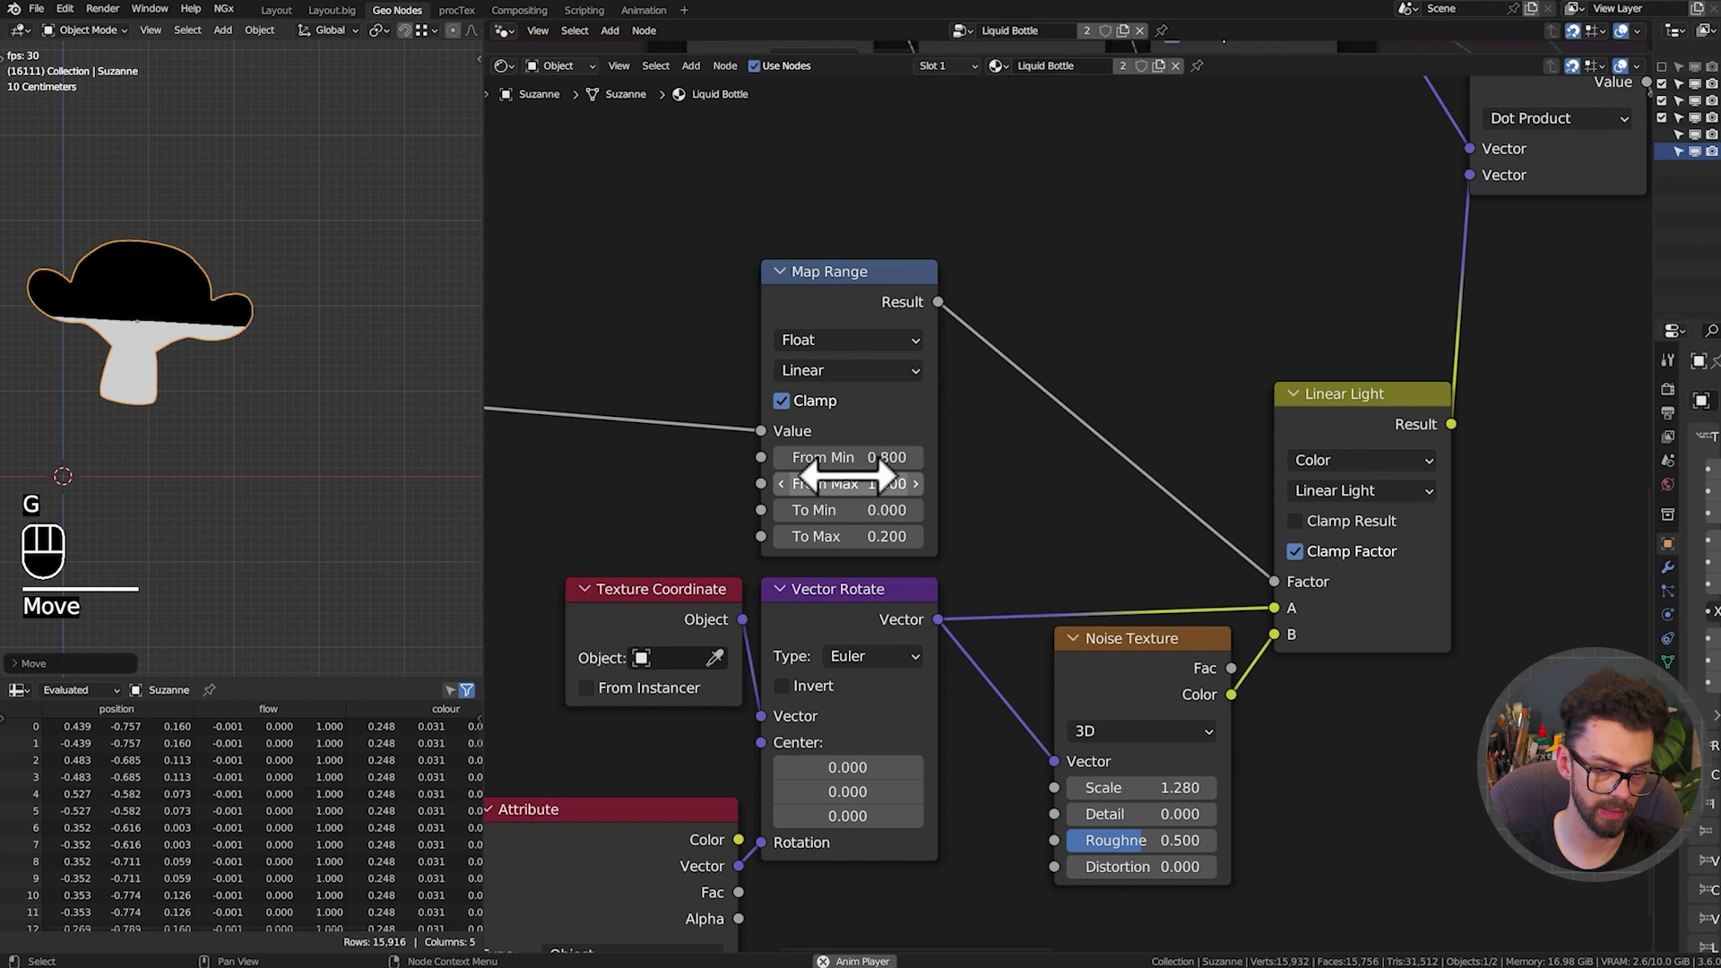
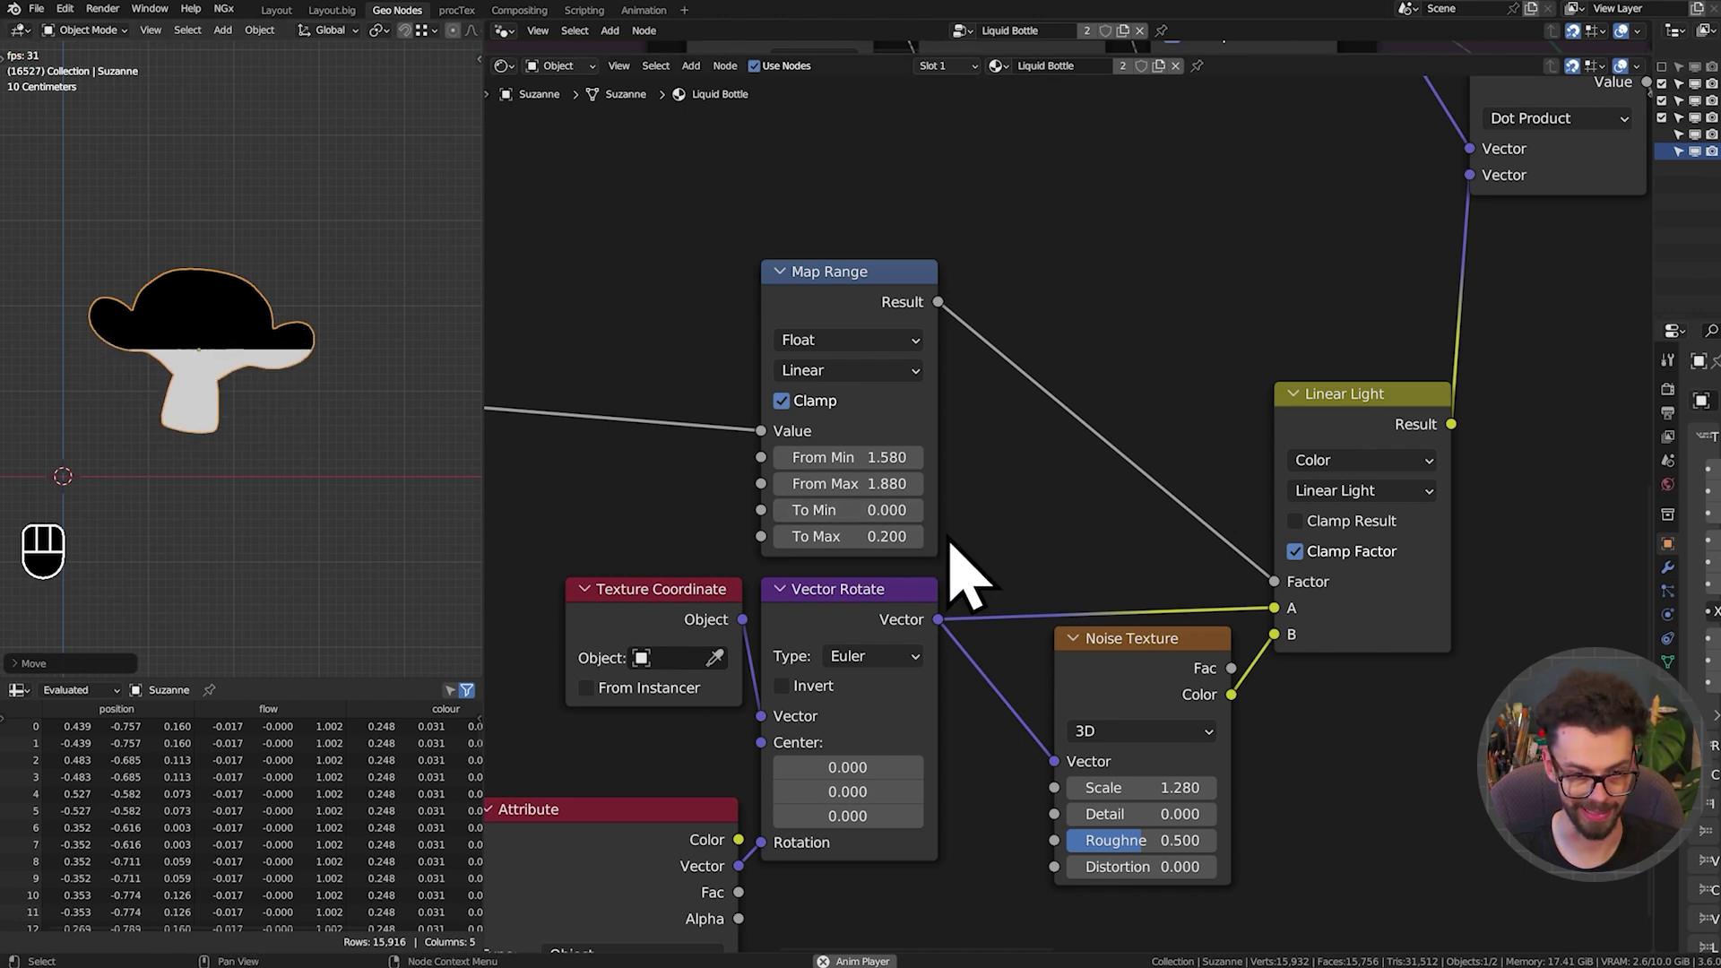
# Adjust the delay Mix factor, orbit around the bottle and save the lesson file
pyautogui.click(937, 564)
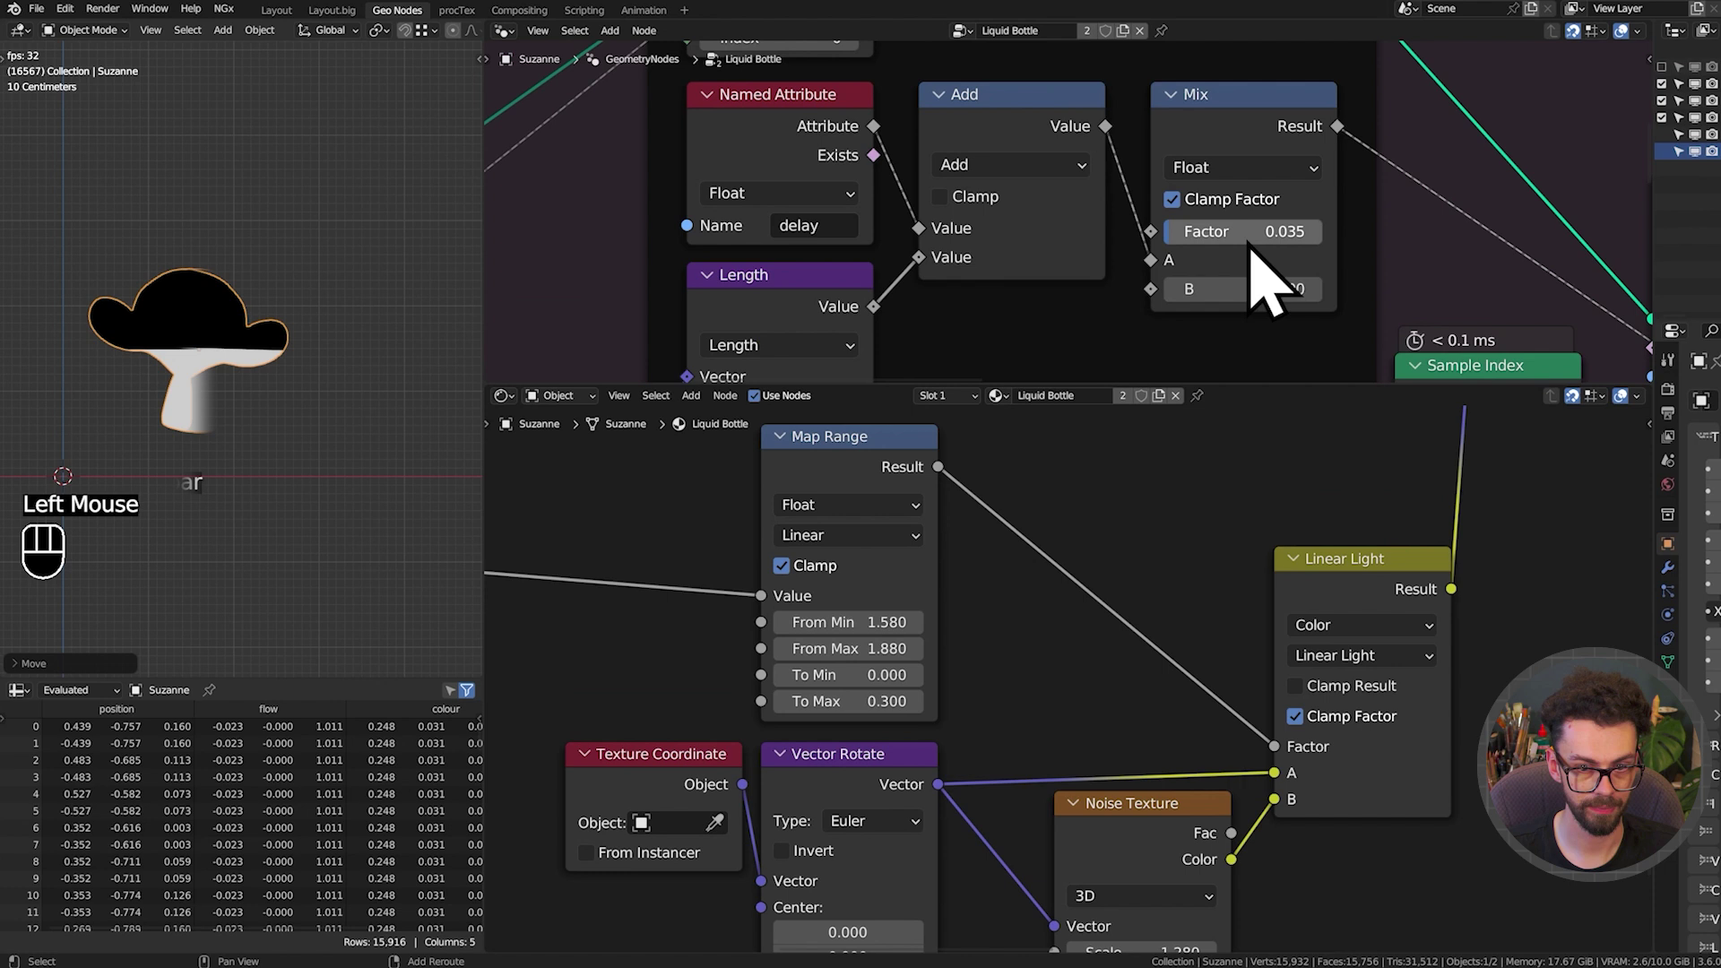
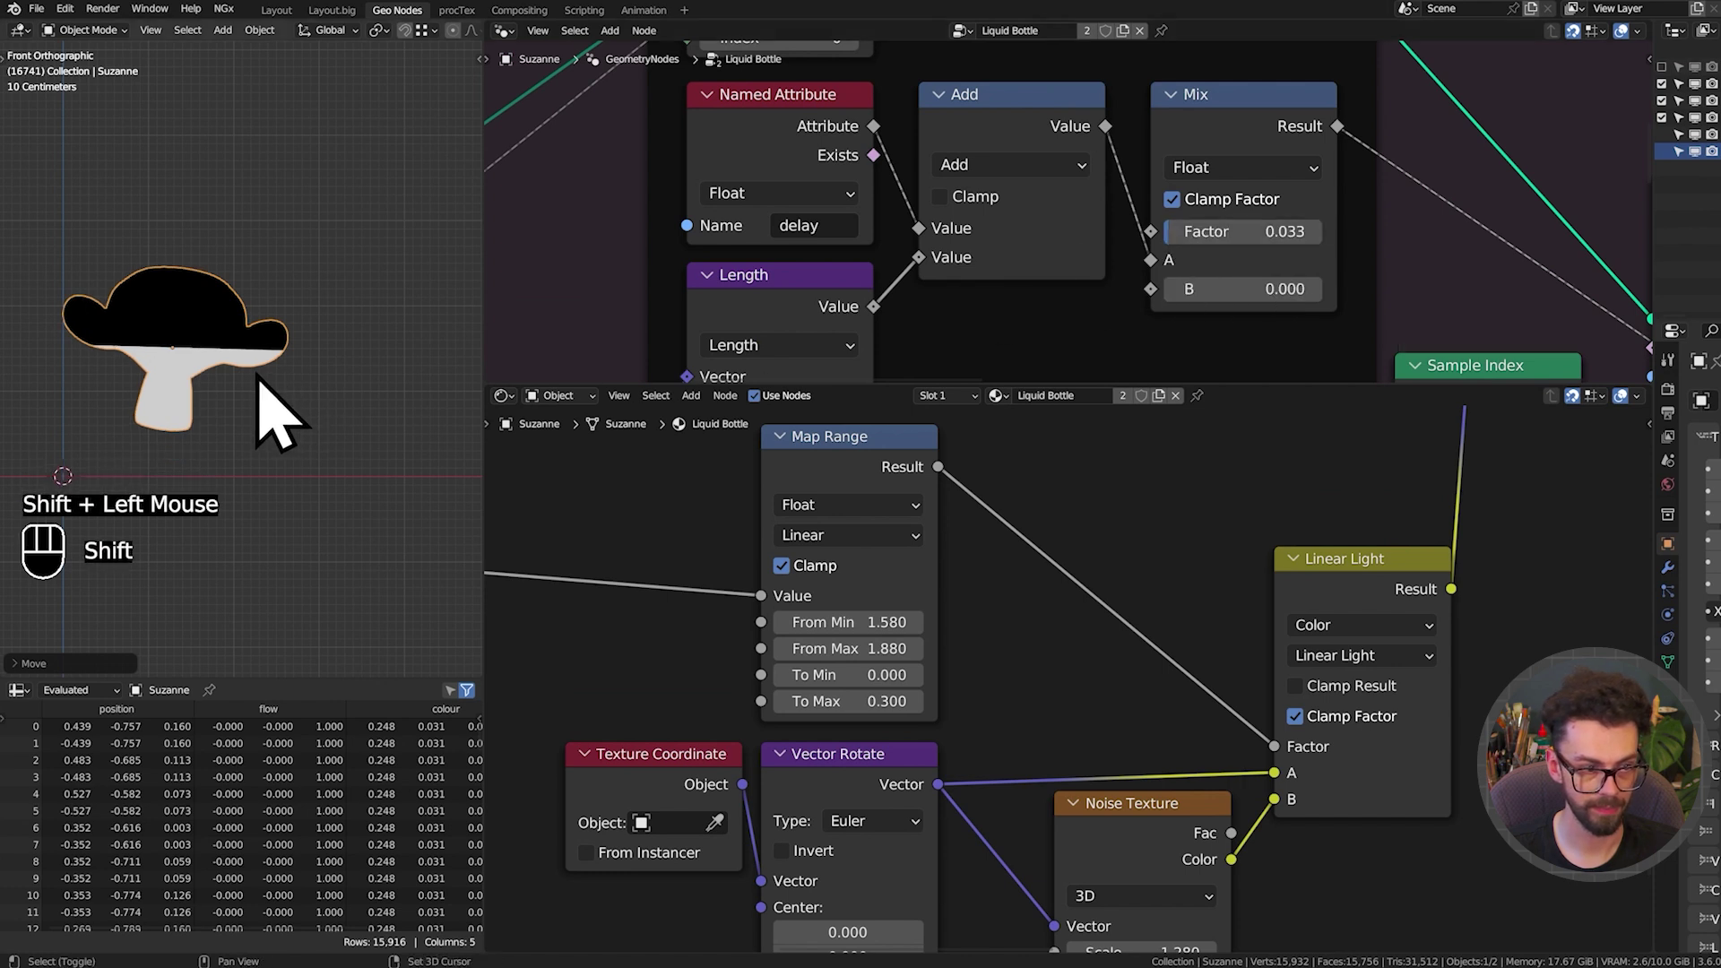
pyautogui.press('shift+space')
pyautogui.press('g')
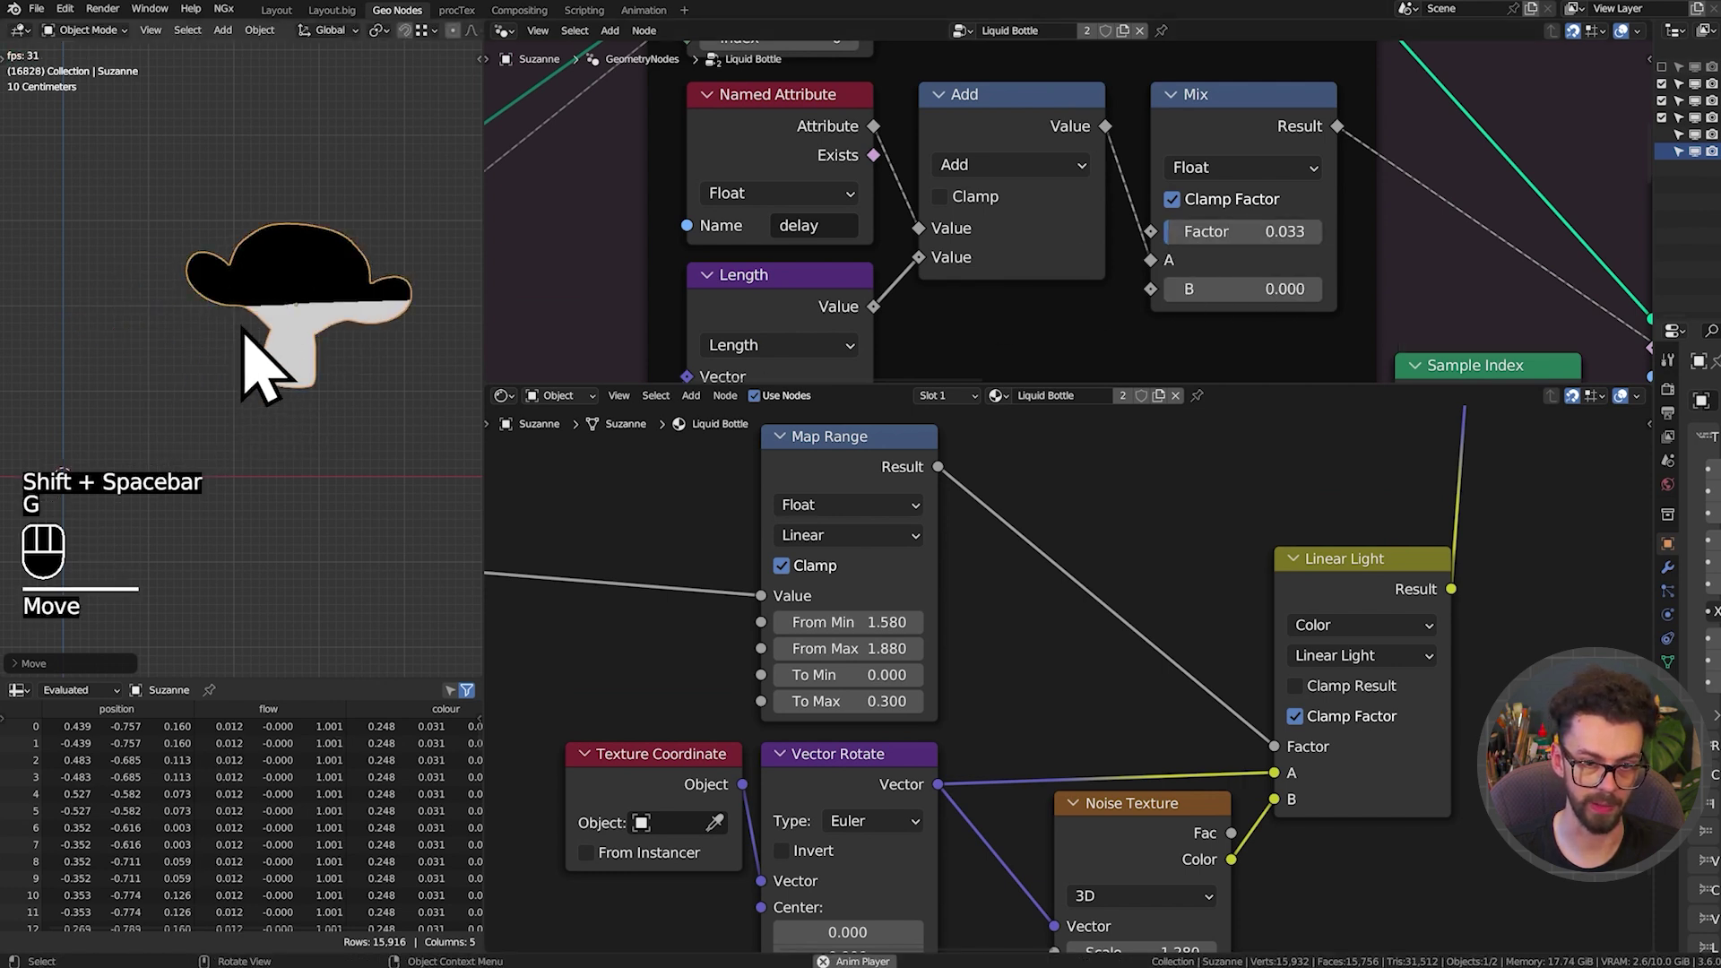
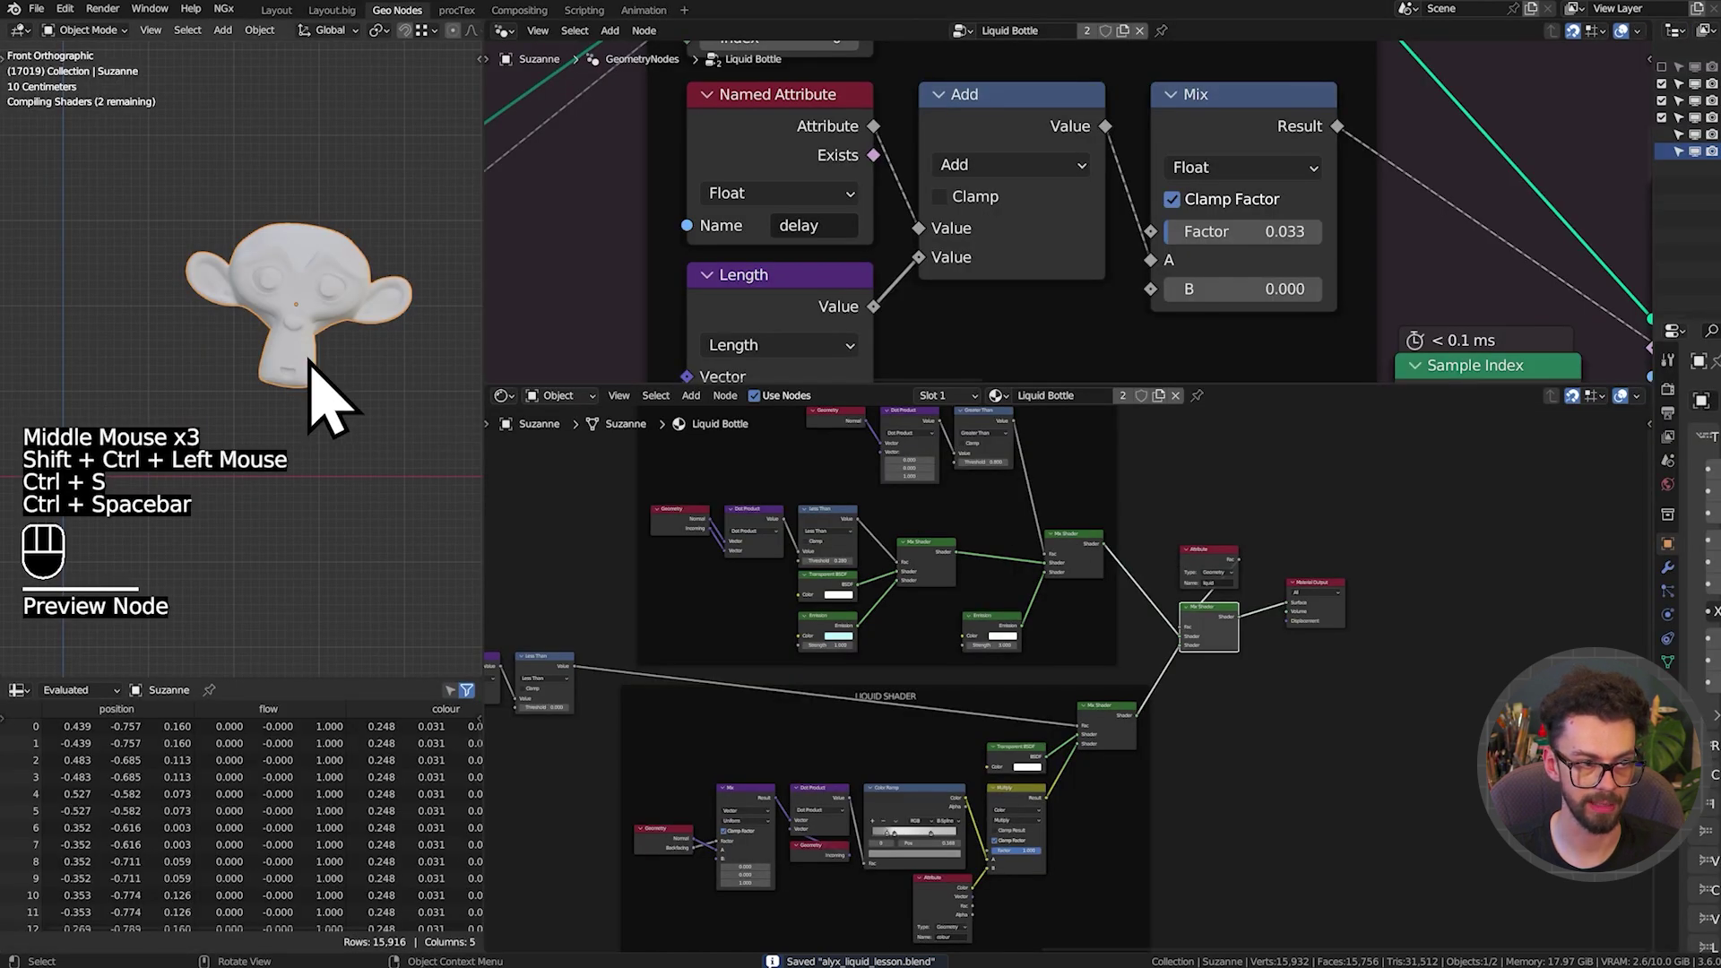
pyautogui.moveTo(326, 364); pyautogui.dragTo(257, 416)
pyautogui.moveTo(252, 413); pyautogui.dragTo(327, 401)
pyautogui.press('ctrl+s')
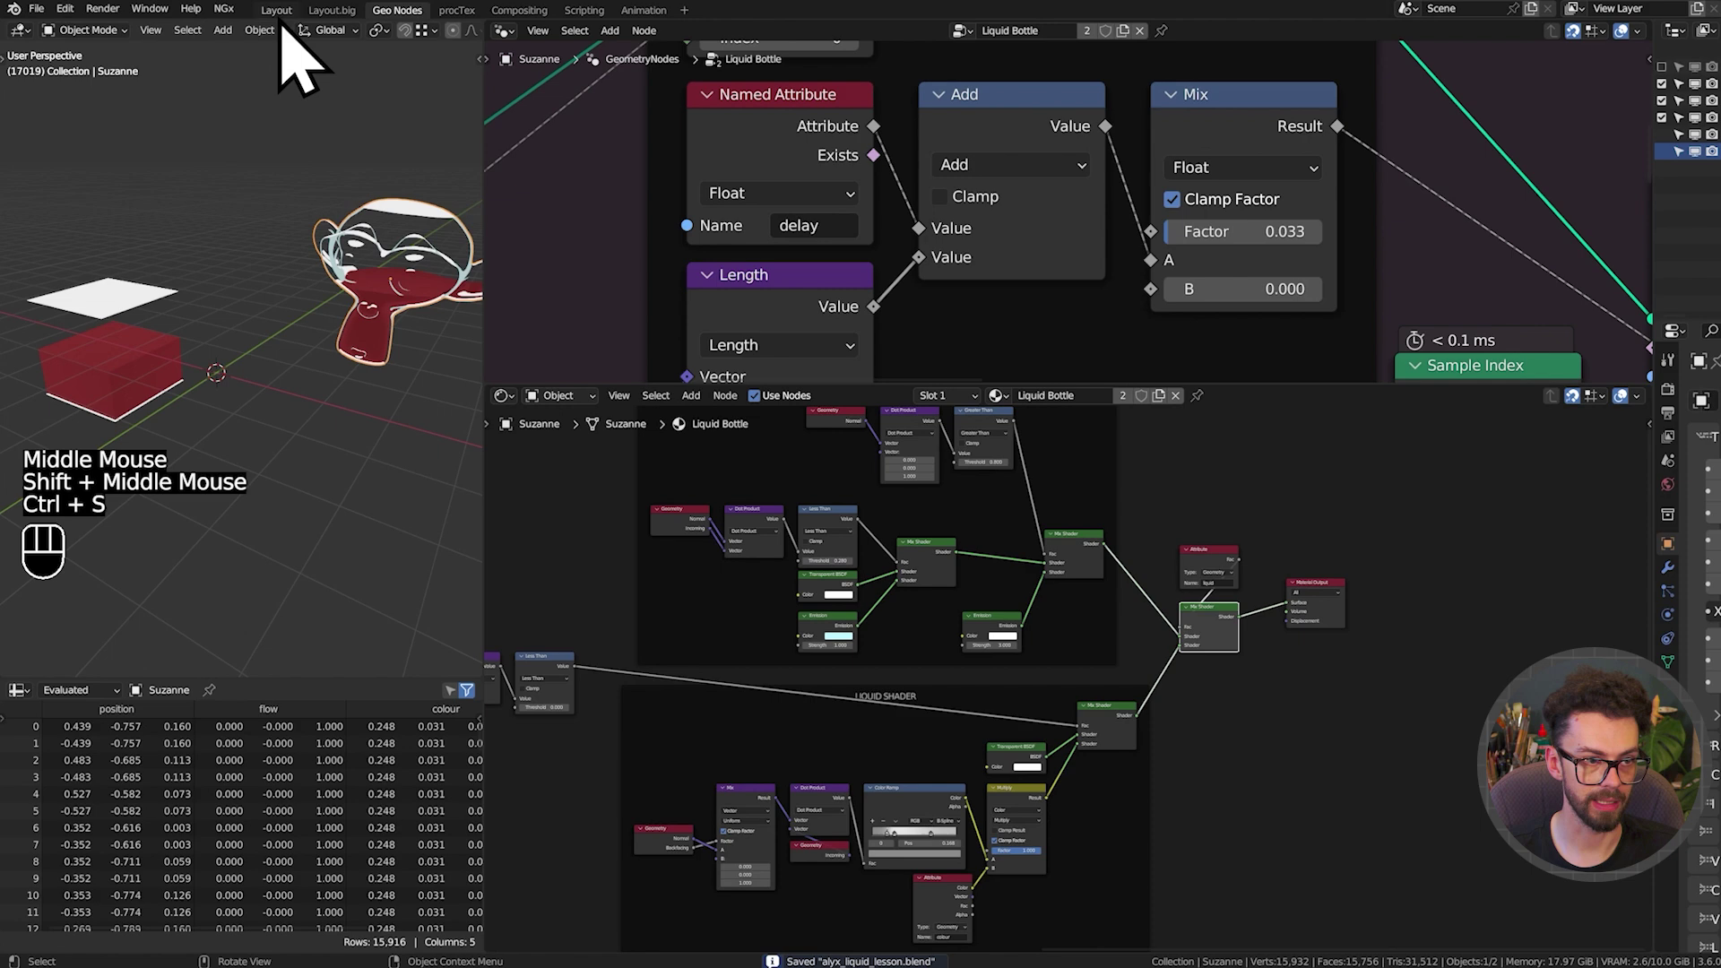
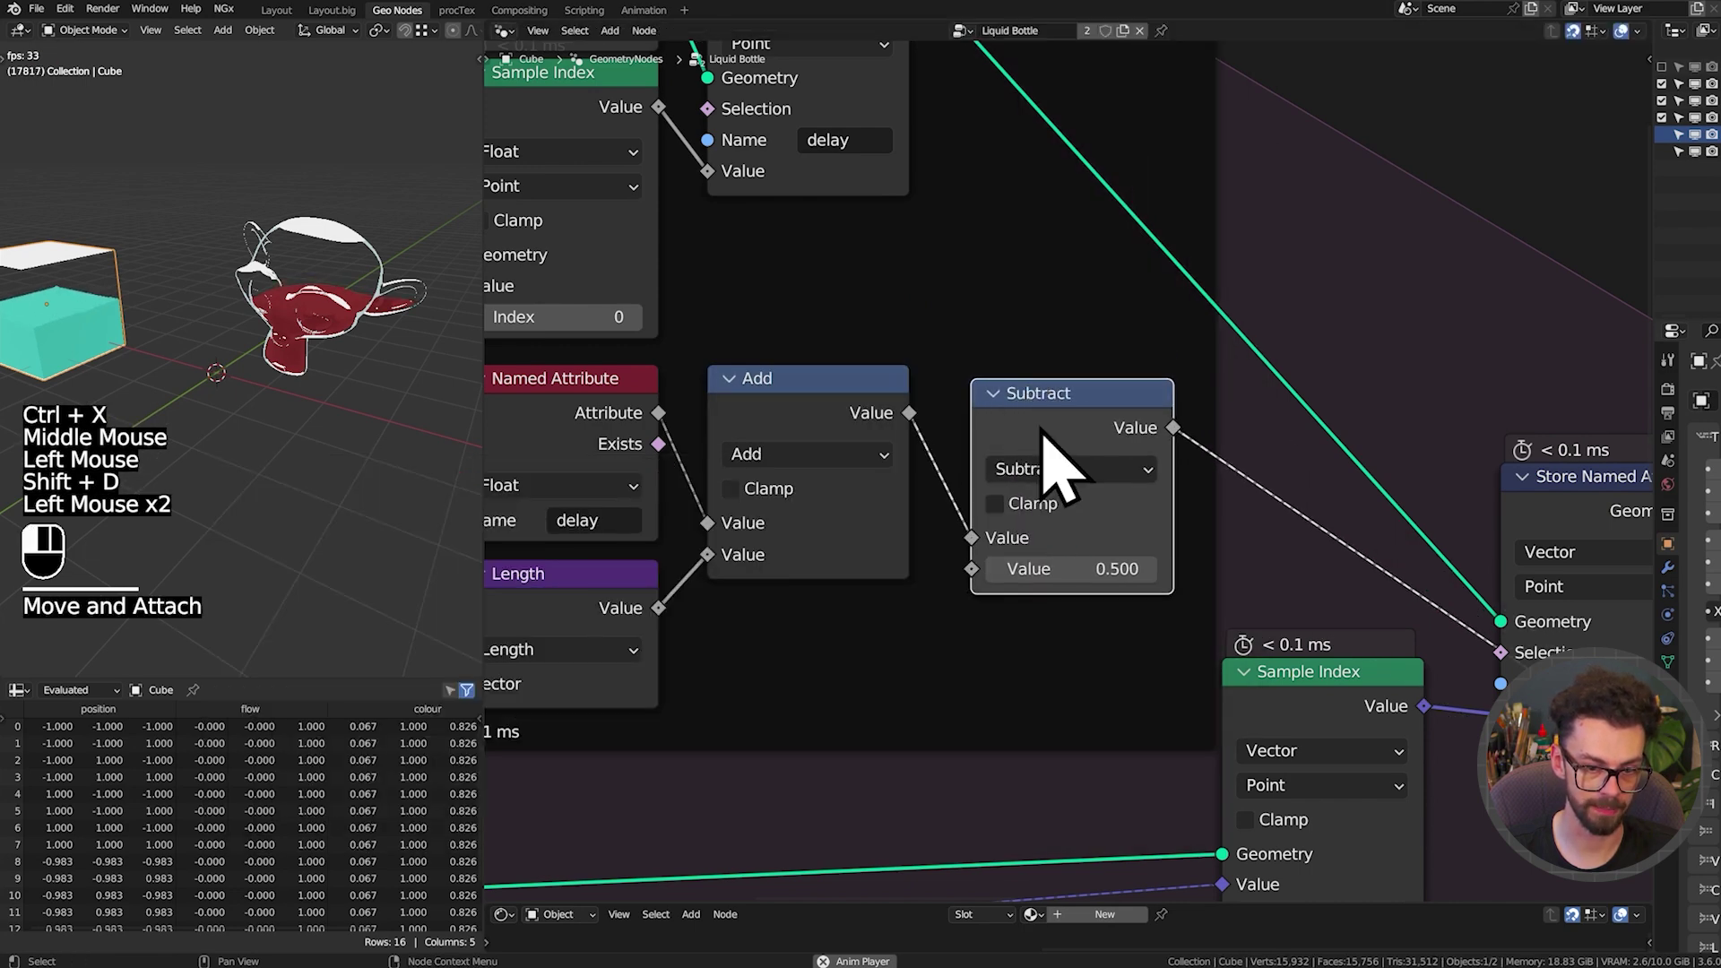
# Enable Clamp on the delay Subtract node and set its value to 0.010
pyautogui.middleClick(1124, 519)
pyautogui.scroll(3)
pyautogui.click(1049, 442)
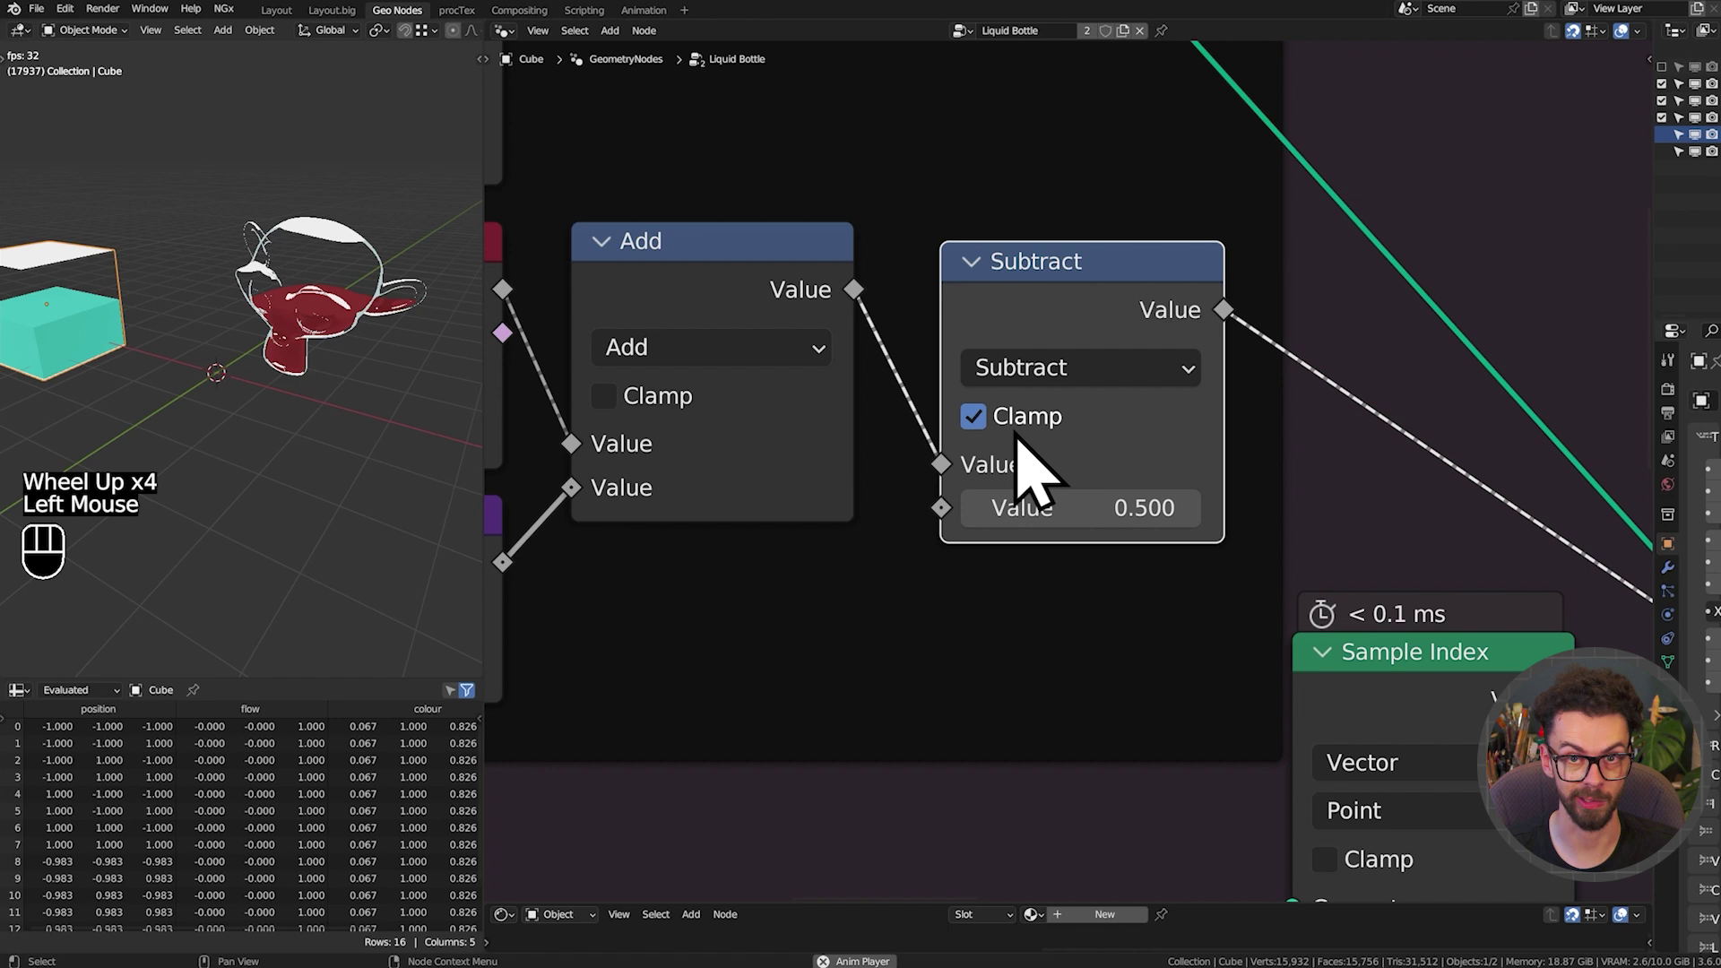
pyautogui.moveTo(1136, 477); pyautogui.dragTo(1136, 477)
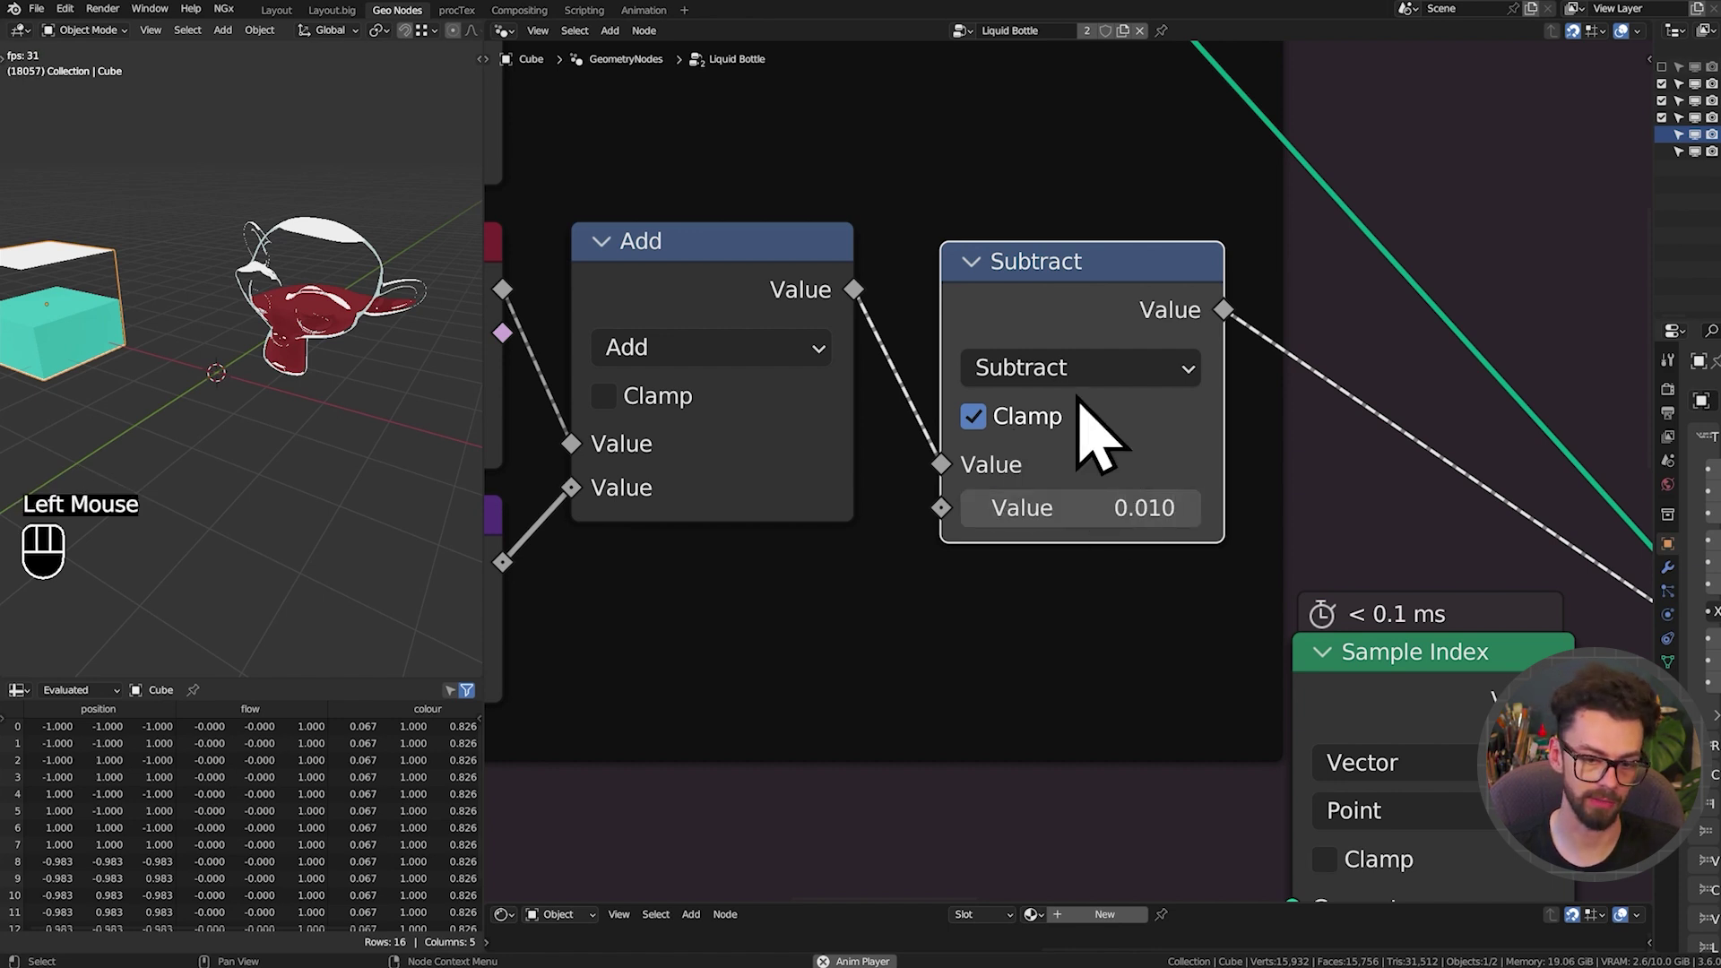
# Select Suzanne and start moving it to test the sloshing
pyautogui.click(318, 354)
pyautogui.moveTo(305, 424); pyautogui.dragTo(342, 400)
pyautogui.press('g')
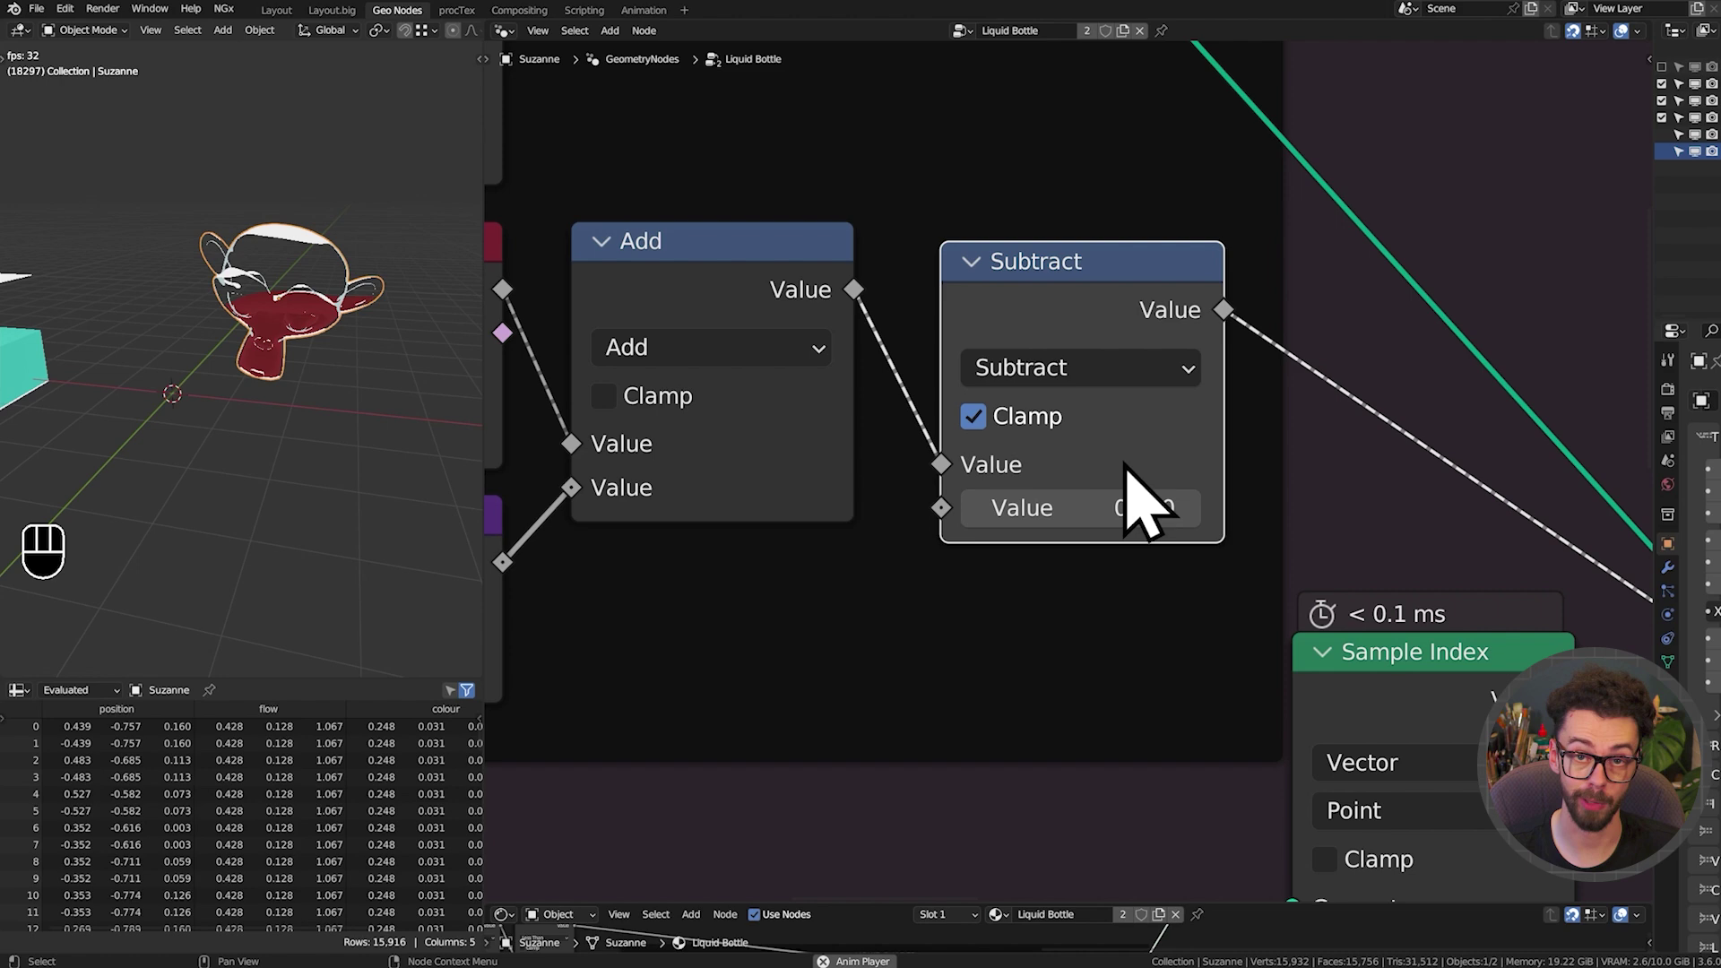
pyautogui.press('g')
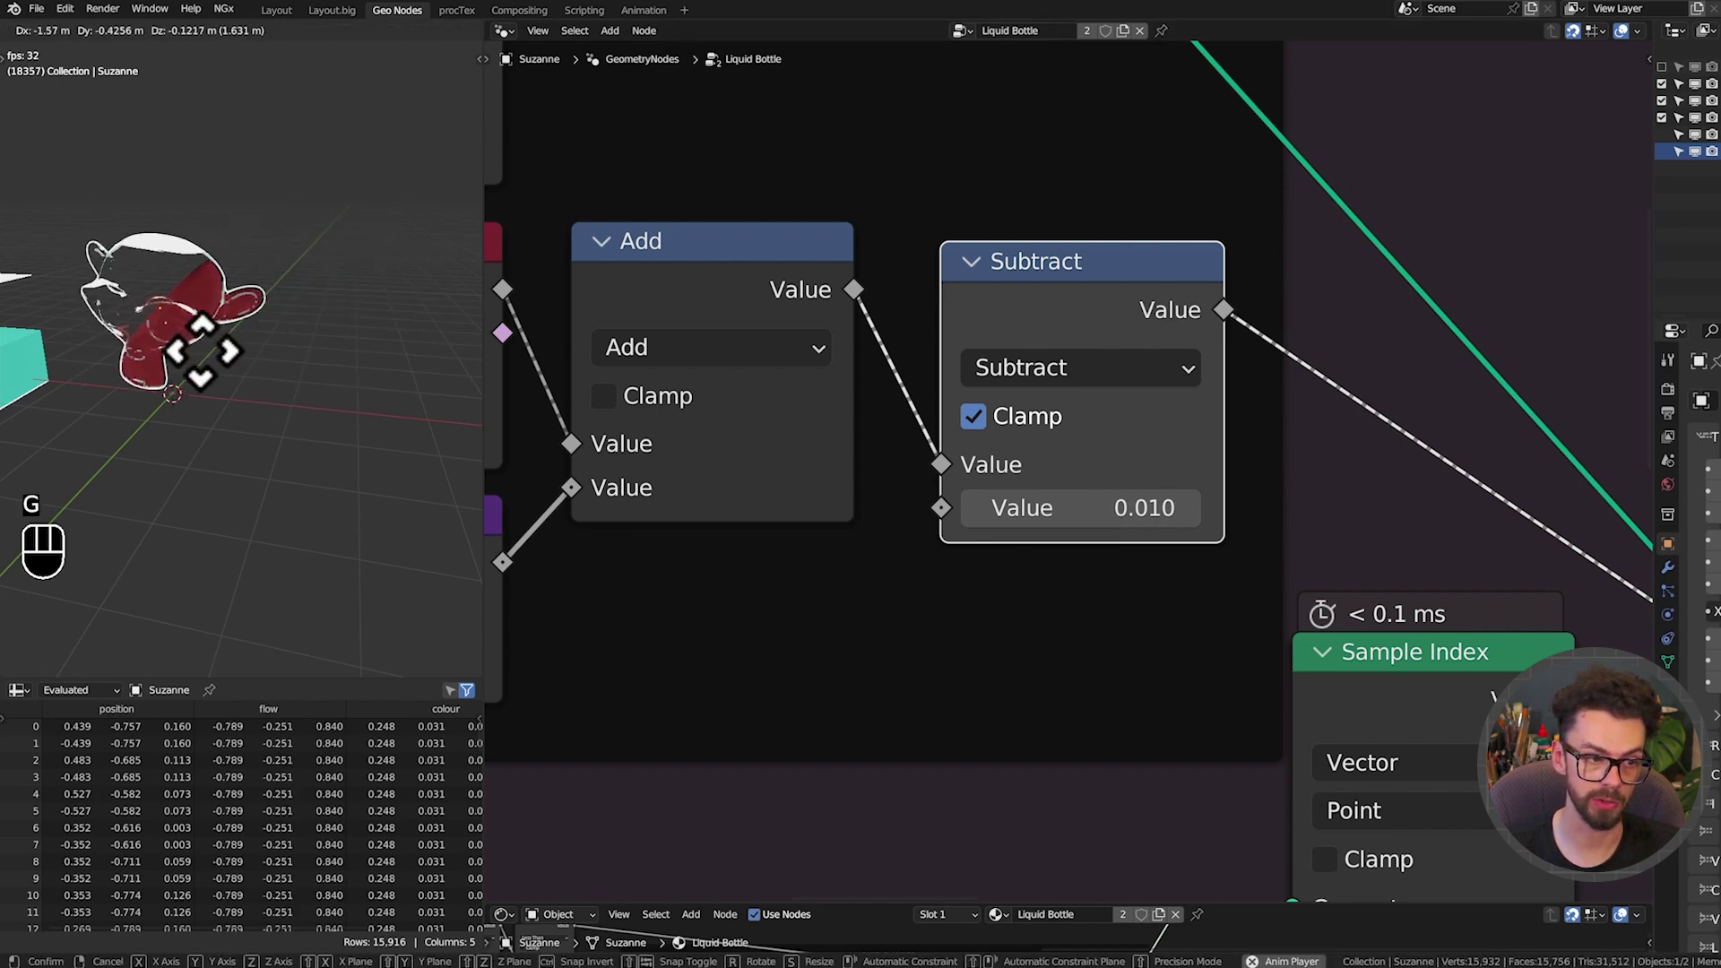
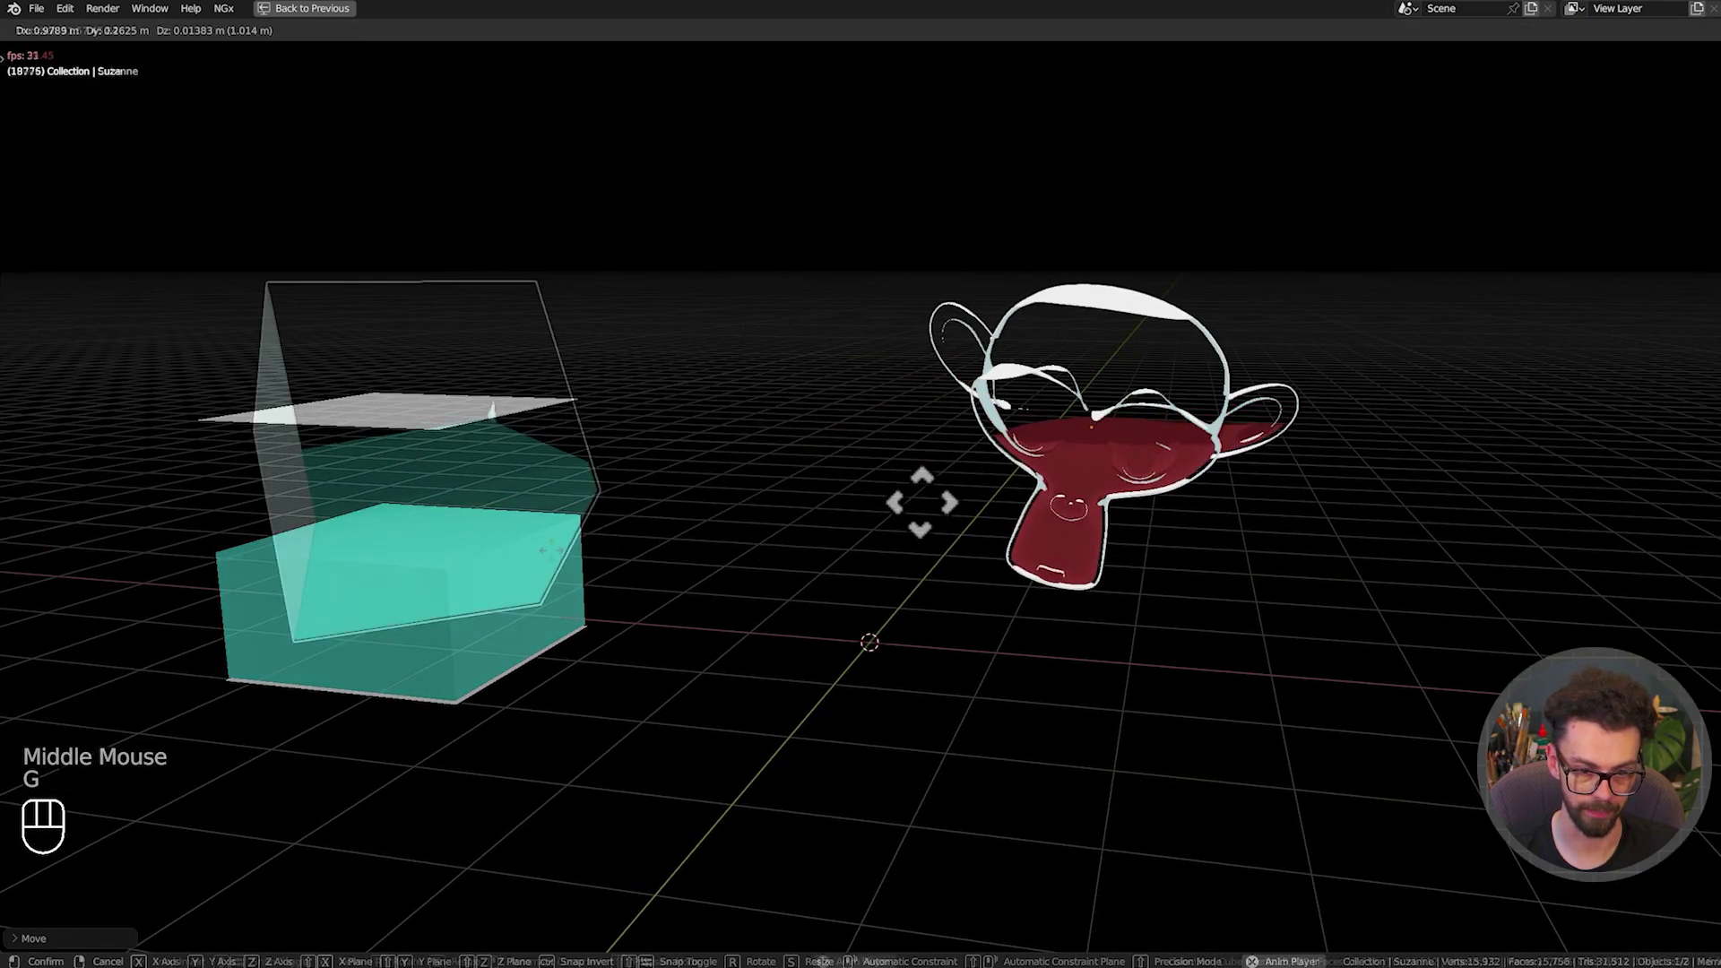
# Move the icosphere to a new spot beside Suzanne's bottle
pyautogui.middleClick(793, 450)
pyautogui.press('shift+a')
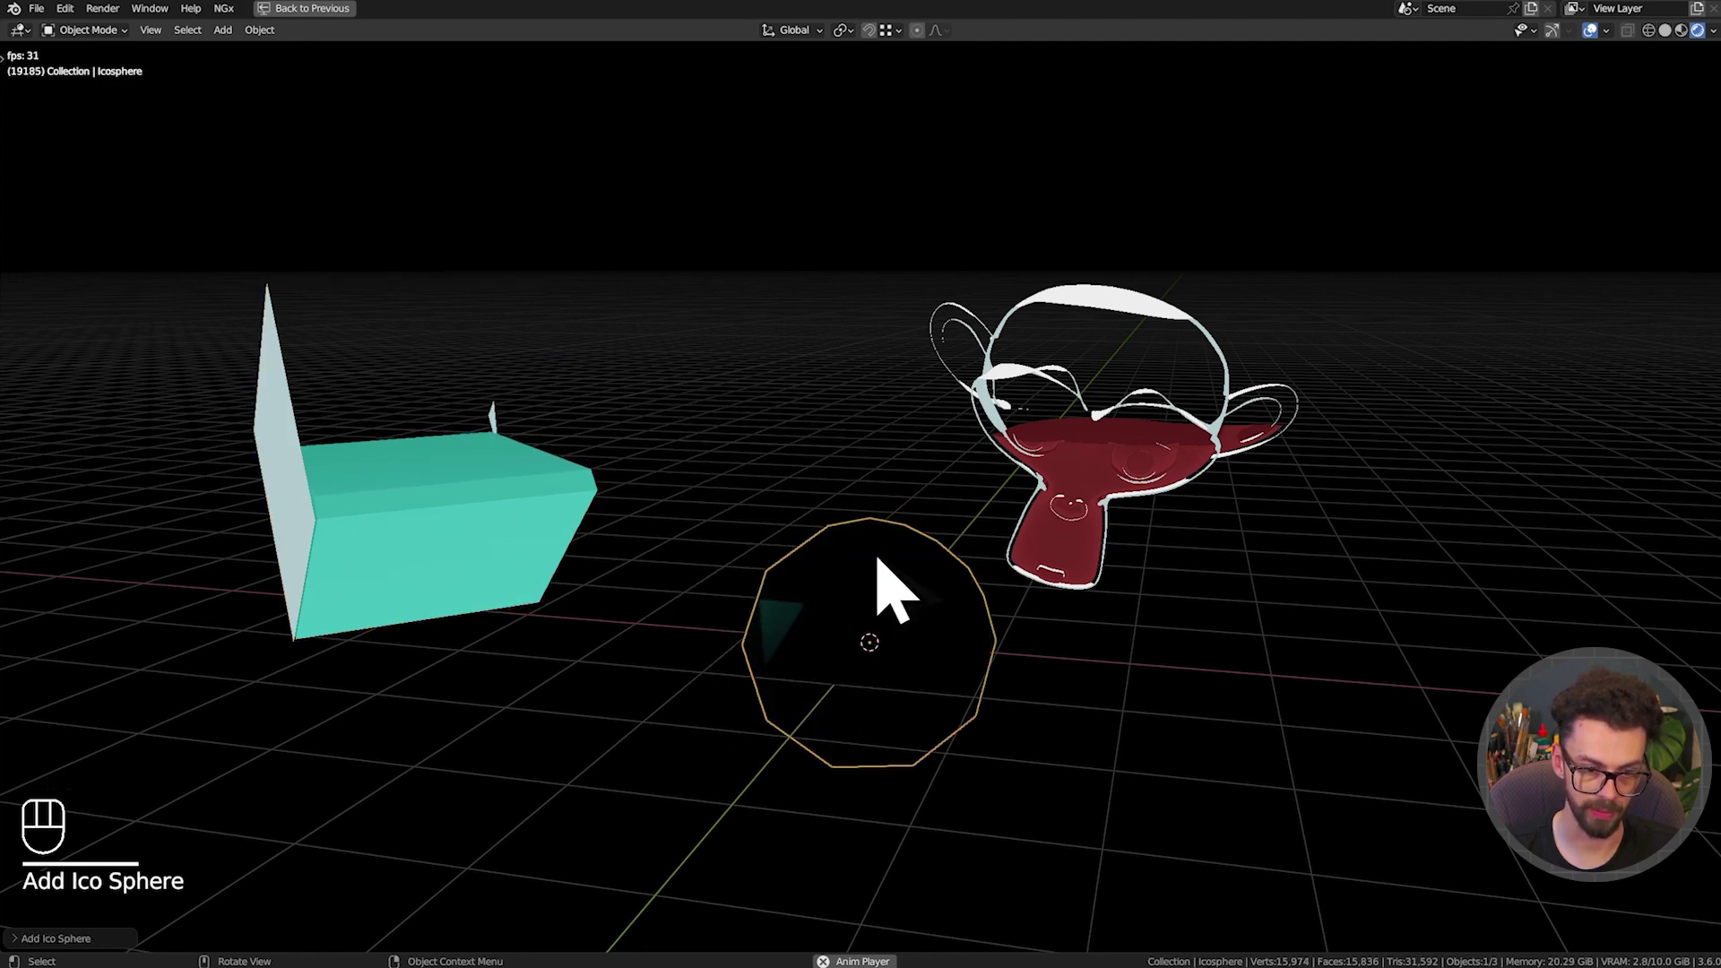
pyautogui.press('g')
pyautogui.press('g')
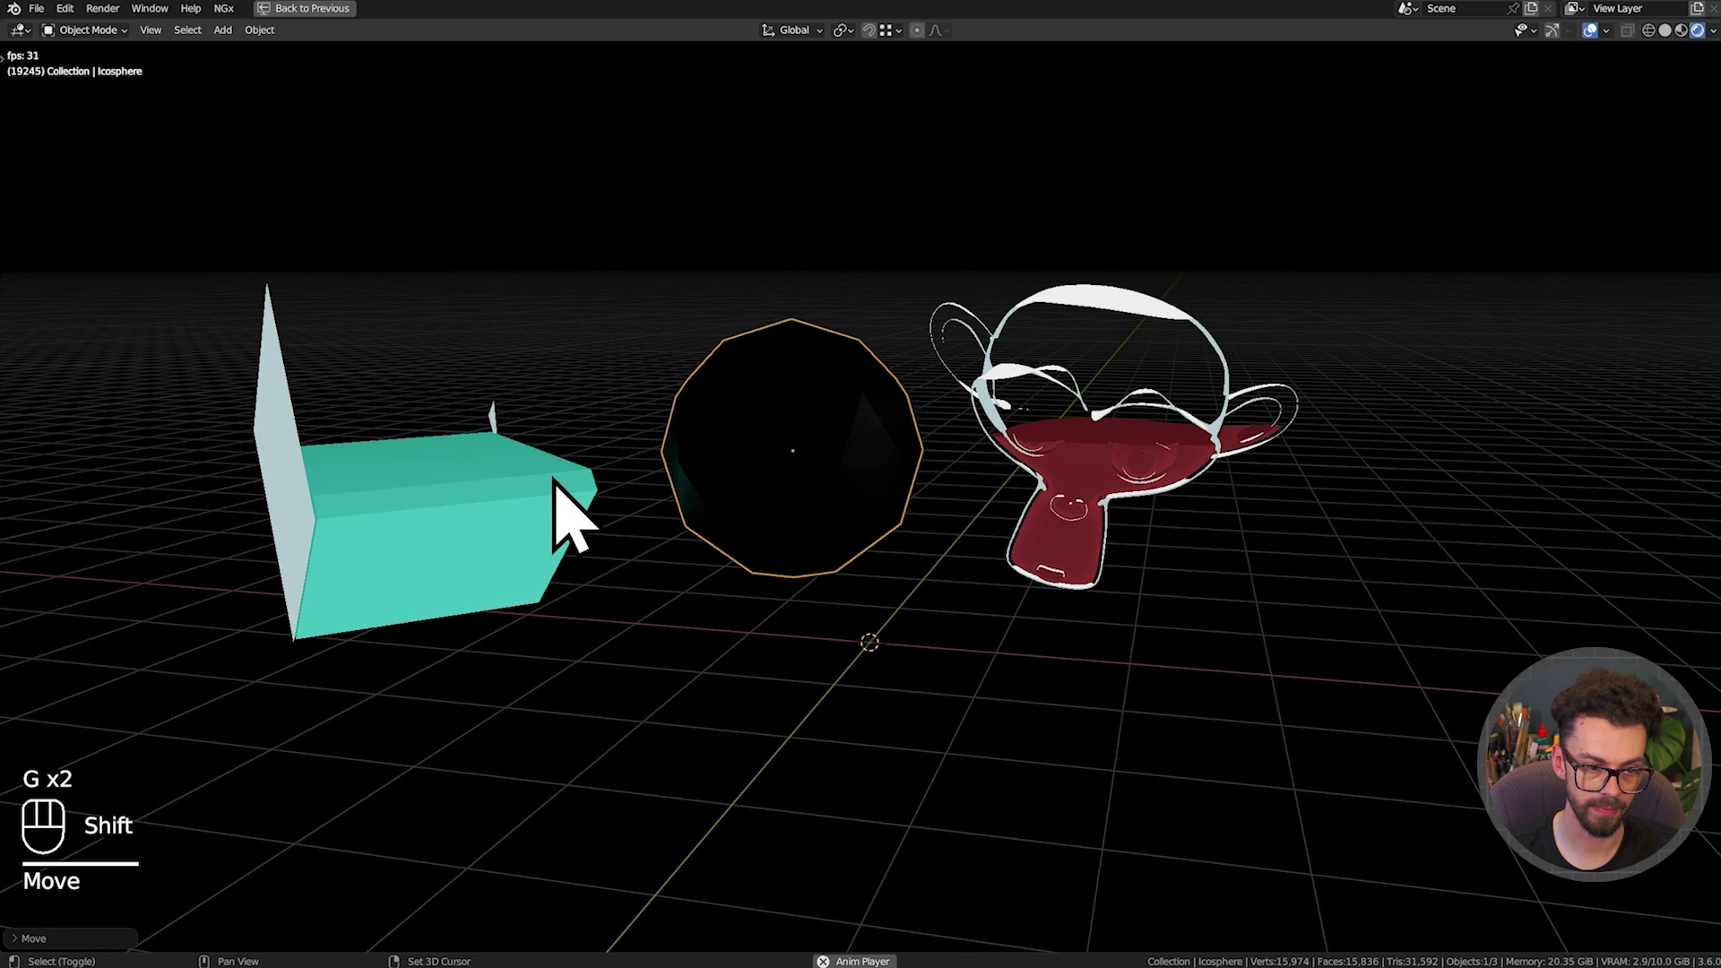
pyautogui.click(573, 501)
# Copy the cube's liquid modifier setup onto the icosphere with Ctrl+L Copy Modifiers
pyautogui.press('ctrl+l')
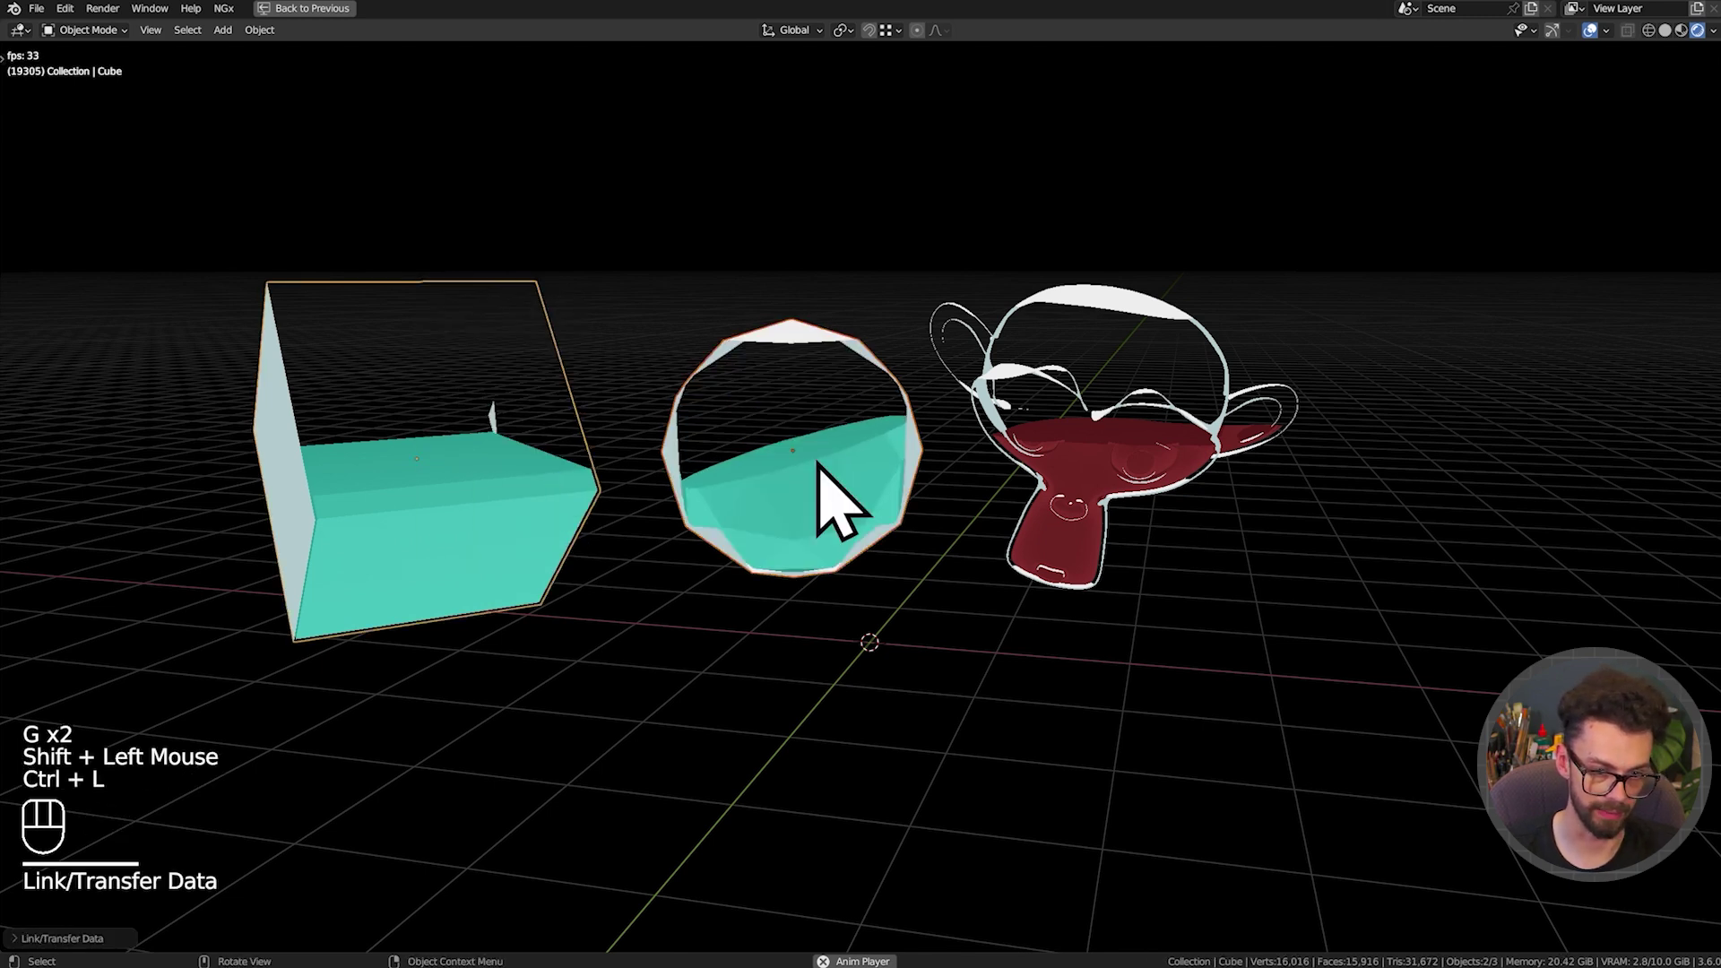
pyautogui.click(837, 486)
pyautogui.press('ctrl+space')
pyautogui.moveTo(1701, 511); pyautogui.dragTo(1445, 563)
pyautogui.click(1481, 557)
pyautogui.click(1451, 605)
pyautogui.click(1616, 583)
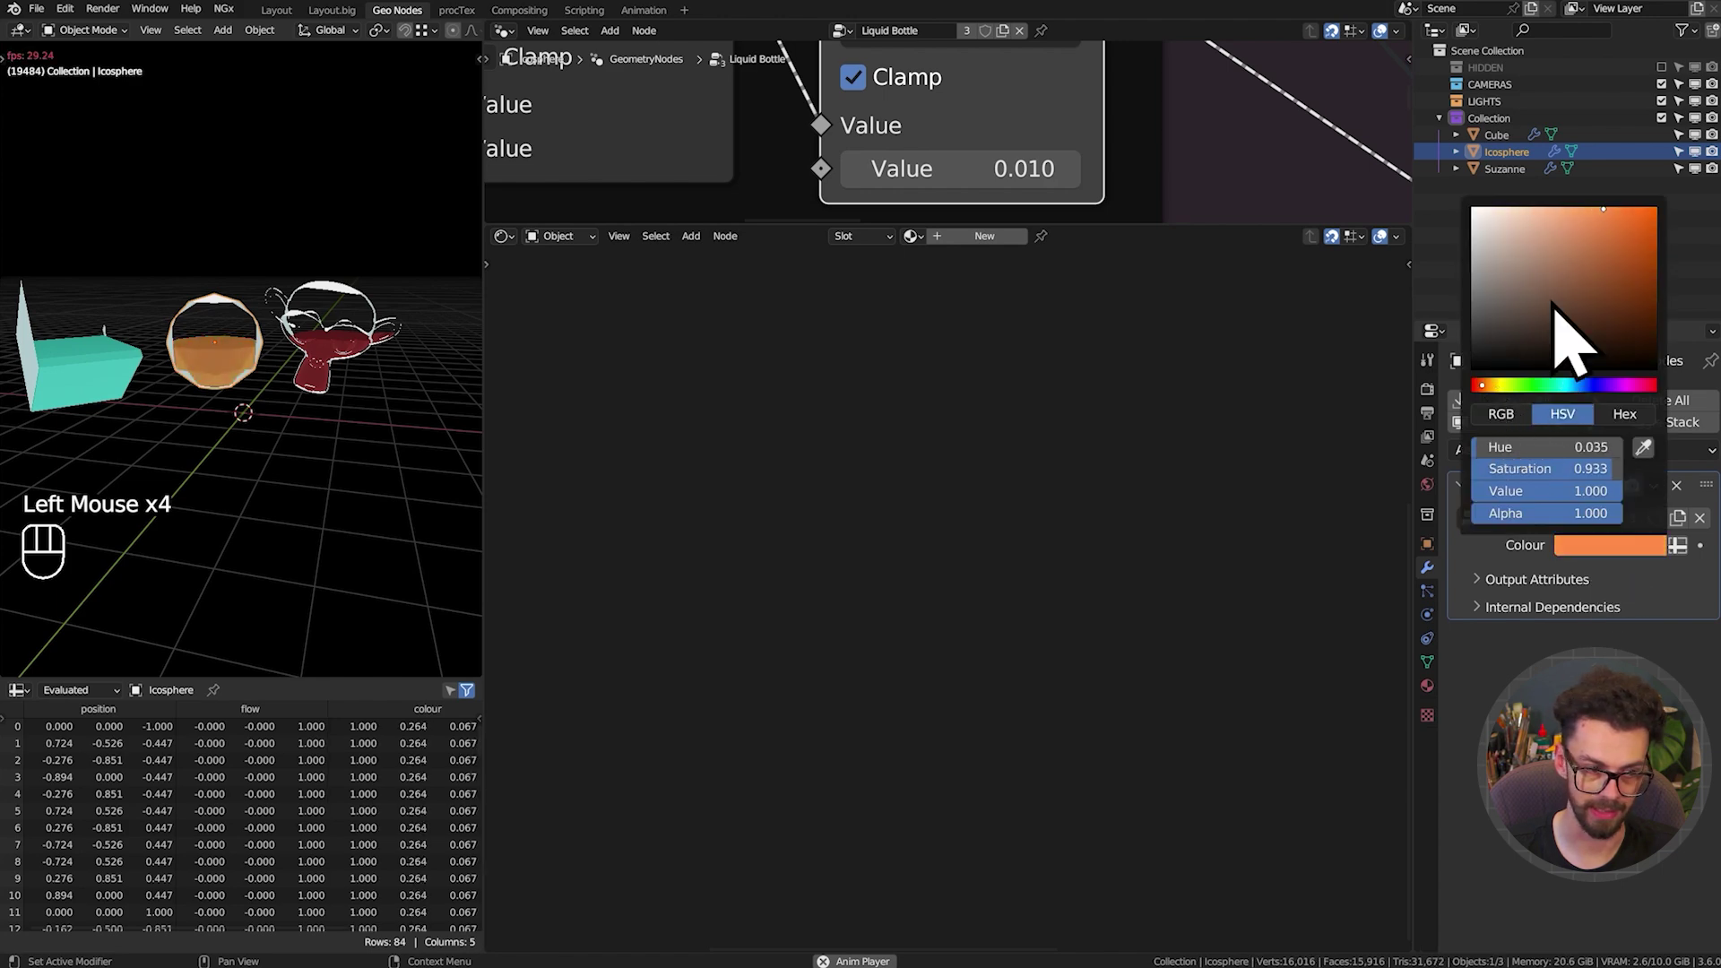
pyautogui.press('ctrl+space')
# Set the icosphere modifier's Colour input to an orange liquid colour
pyautogui.click(820, 493)
pyautogui.press('g')
pyautogui.moveTo(890, 565); pyautogui.dragTo(900, 558)
pyautogui.click(900, 557)
pyautogui.moveTo(899, 558); pyautogui.dragTo(1006, 538)
pyautogui.moveTo(1020, 534); pyautogui.dragTo(1059, 545)
pyautogui.scroll(3)
pyautogui.press('Tab')
pyautogui.press('a')
pyautogui.press('g')
pyautogui.press('Tab')
pyautogui.press('g')
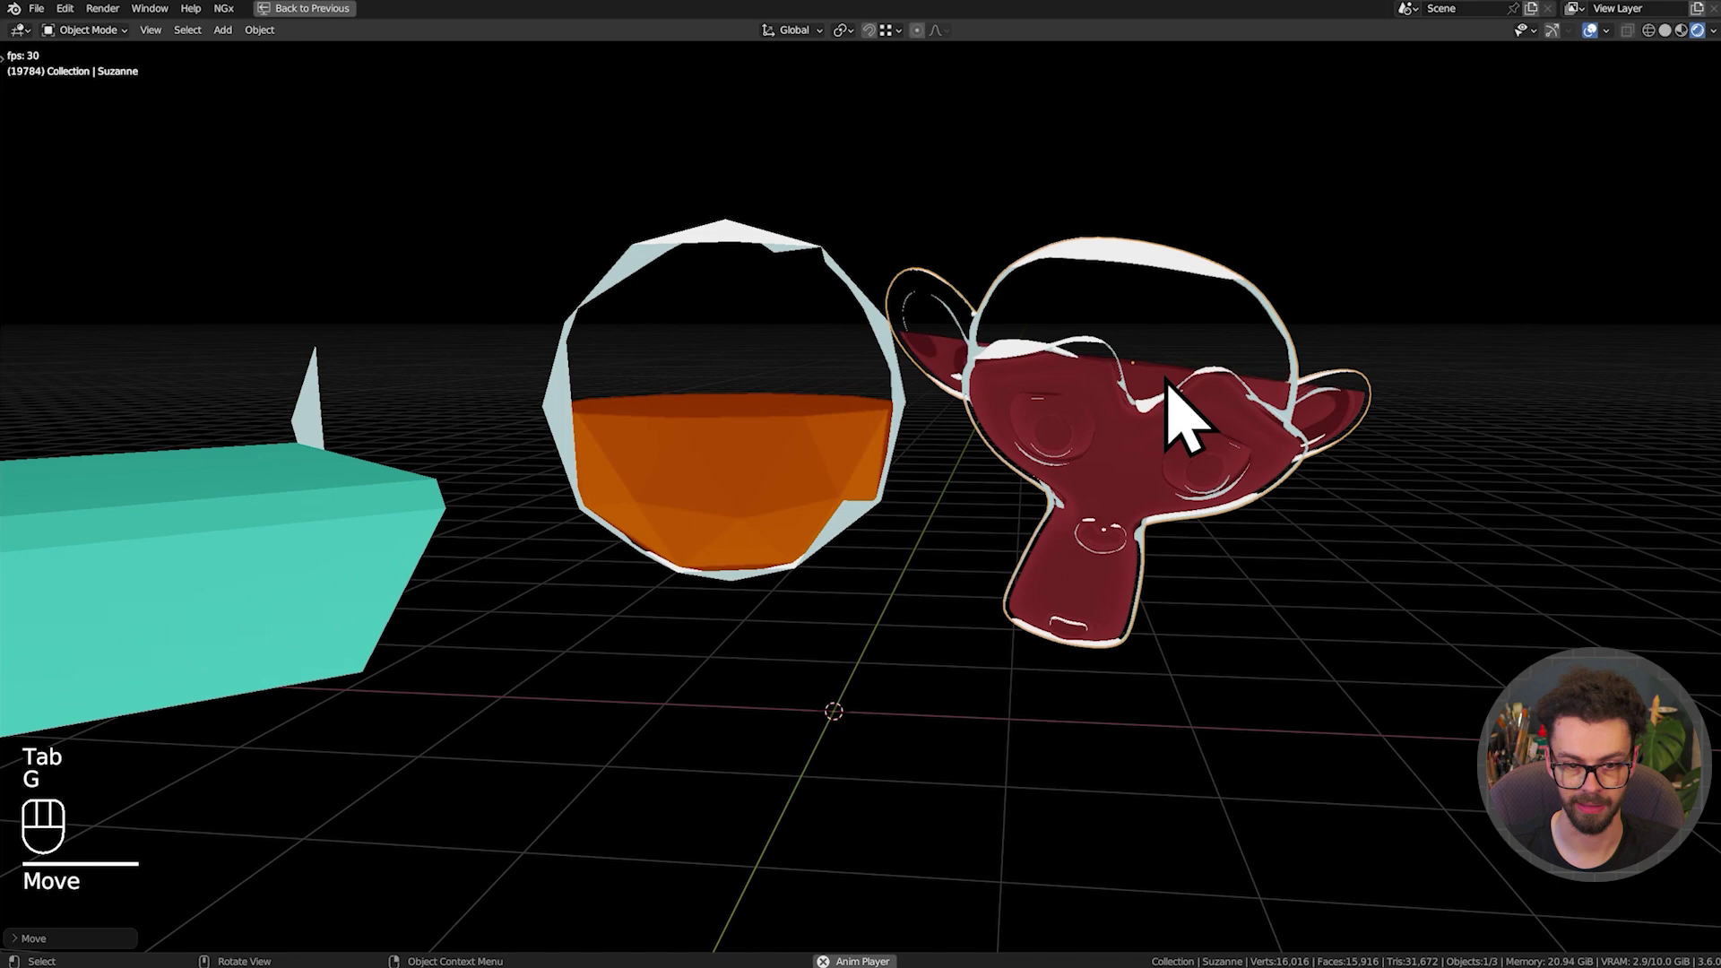
pyautogui.press('r')
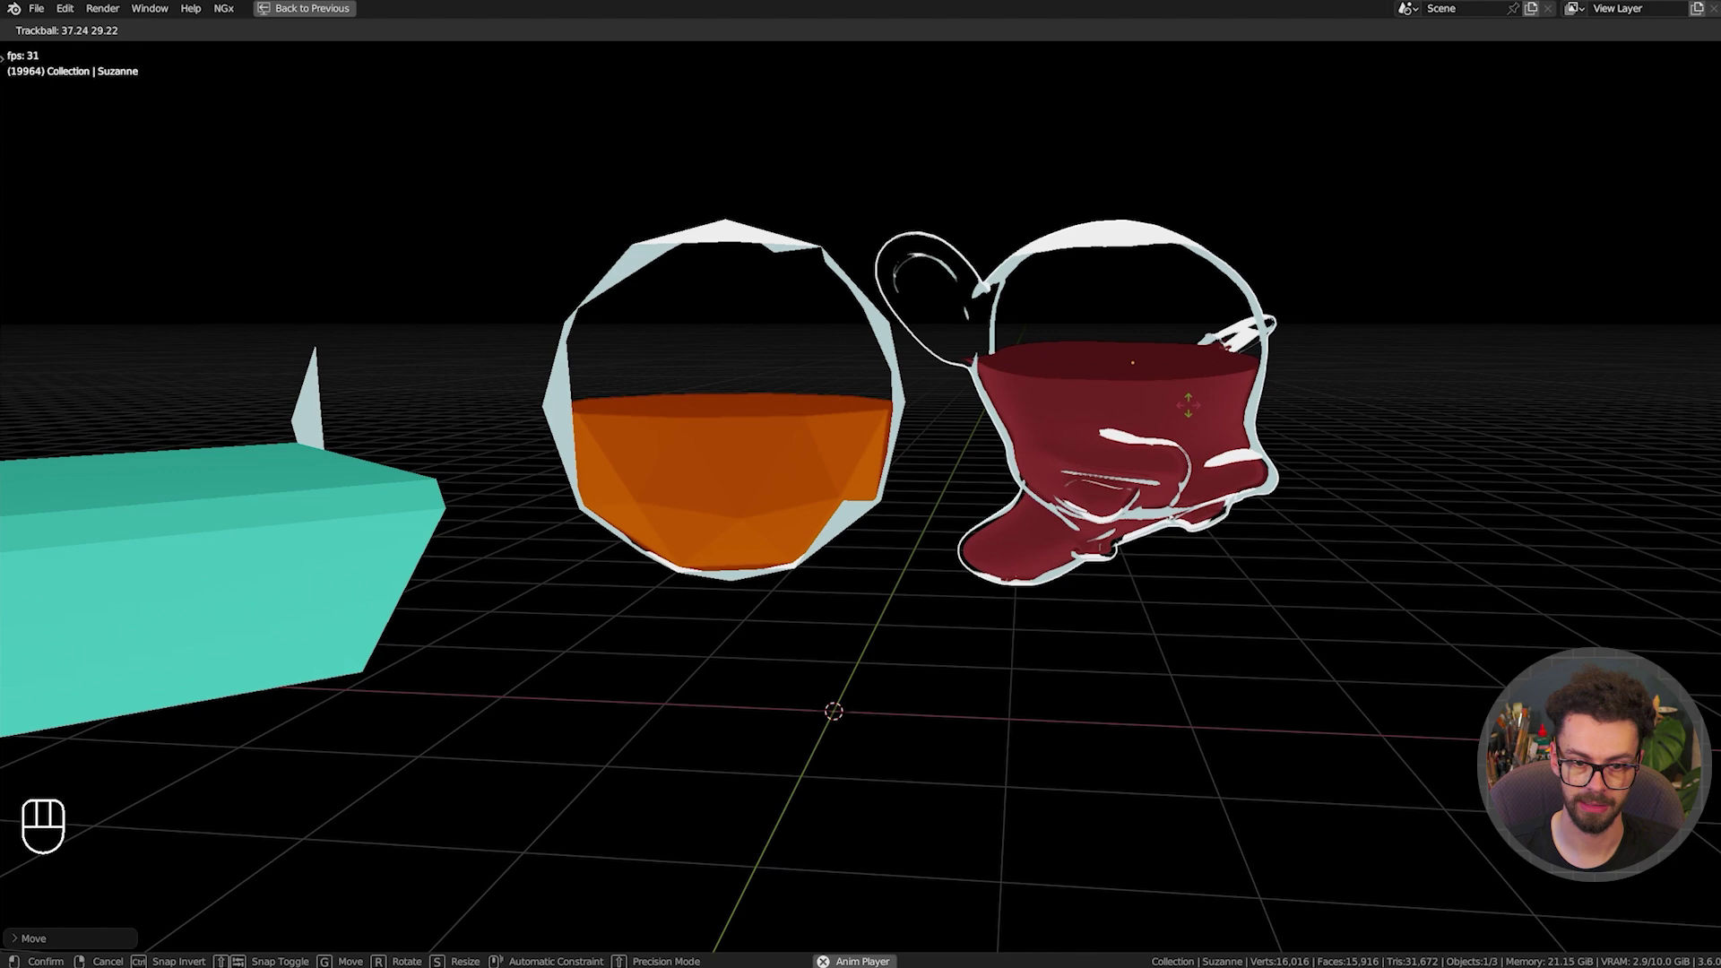
pyautogui.press('r')
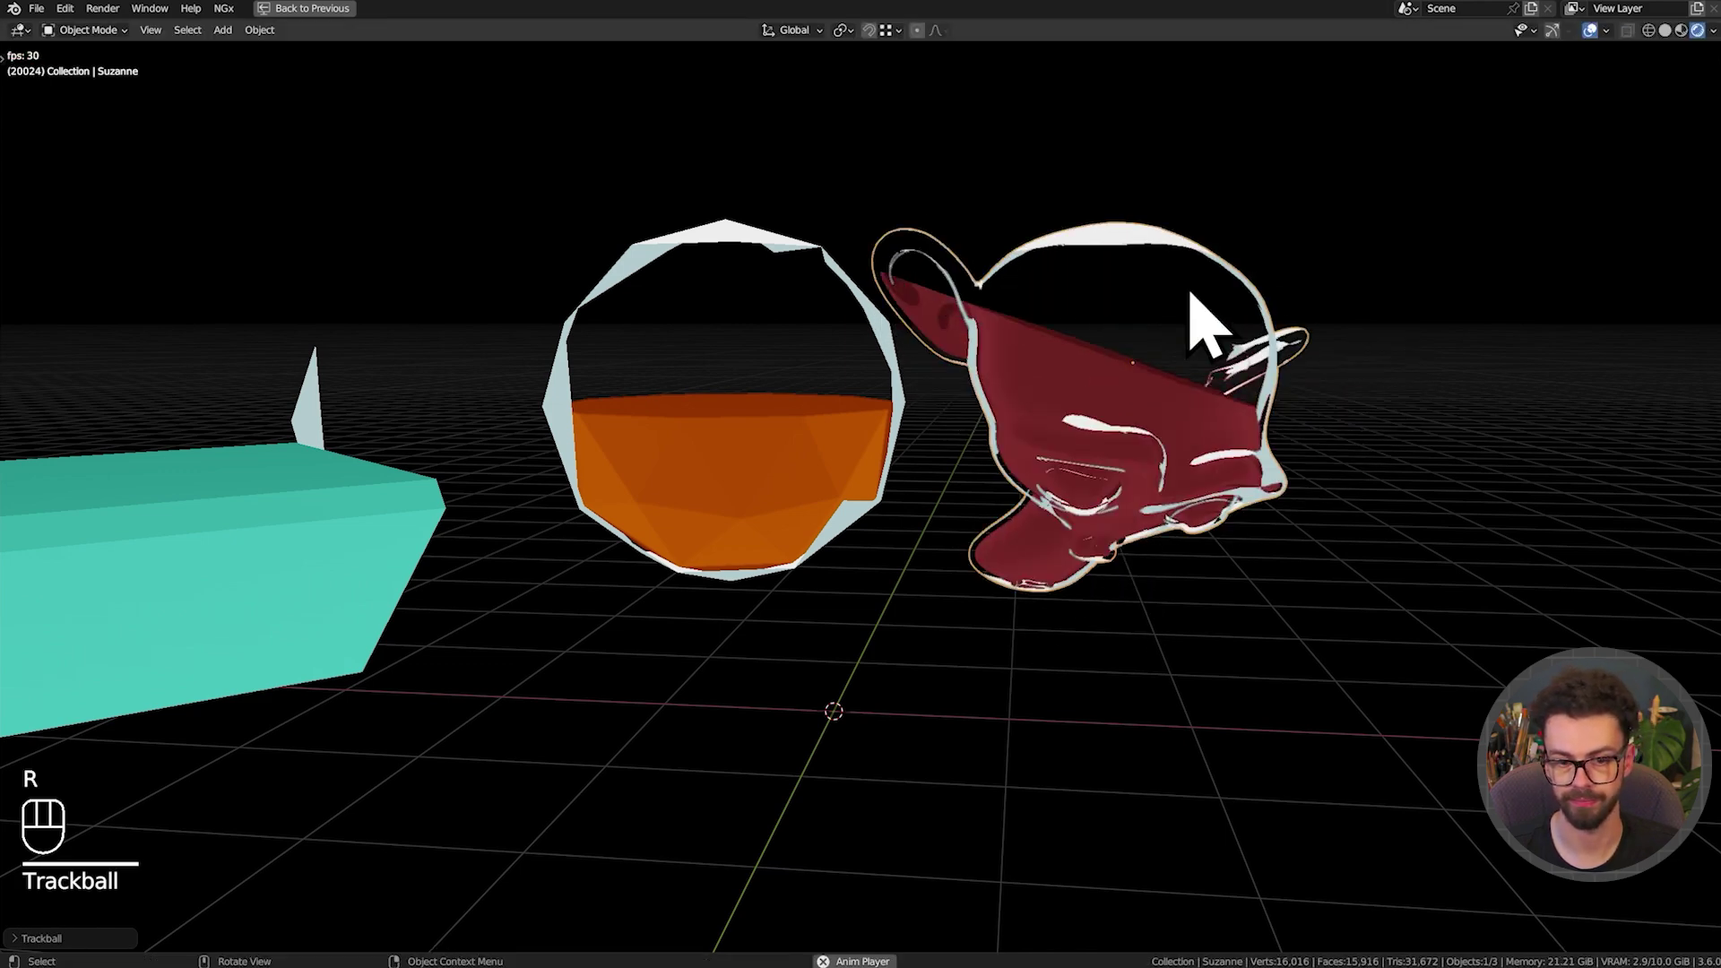
pyautogui.press('Tab')
pyautogui.press('g')
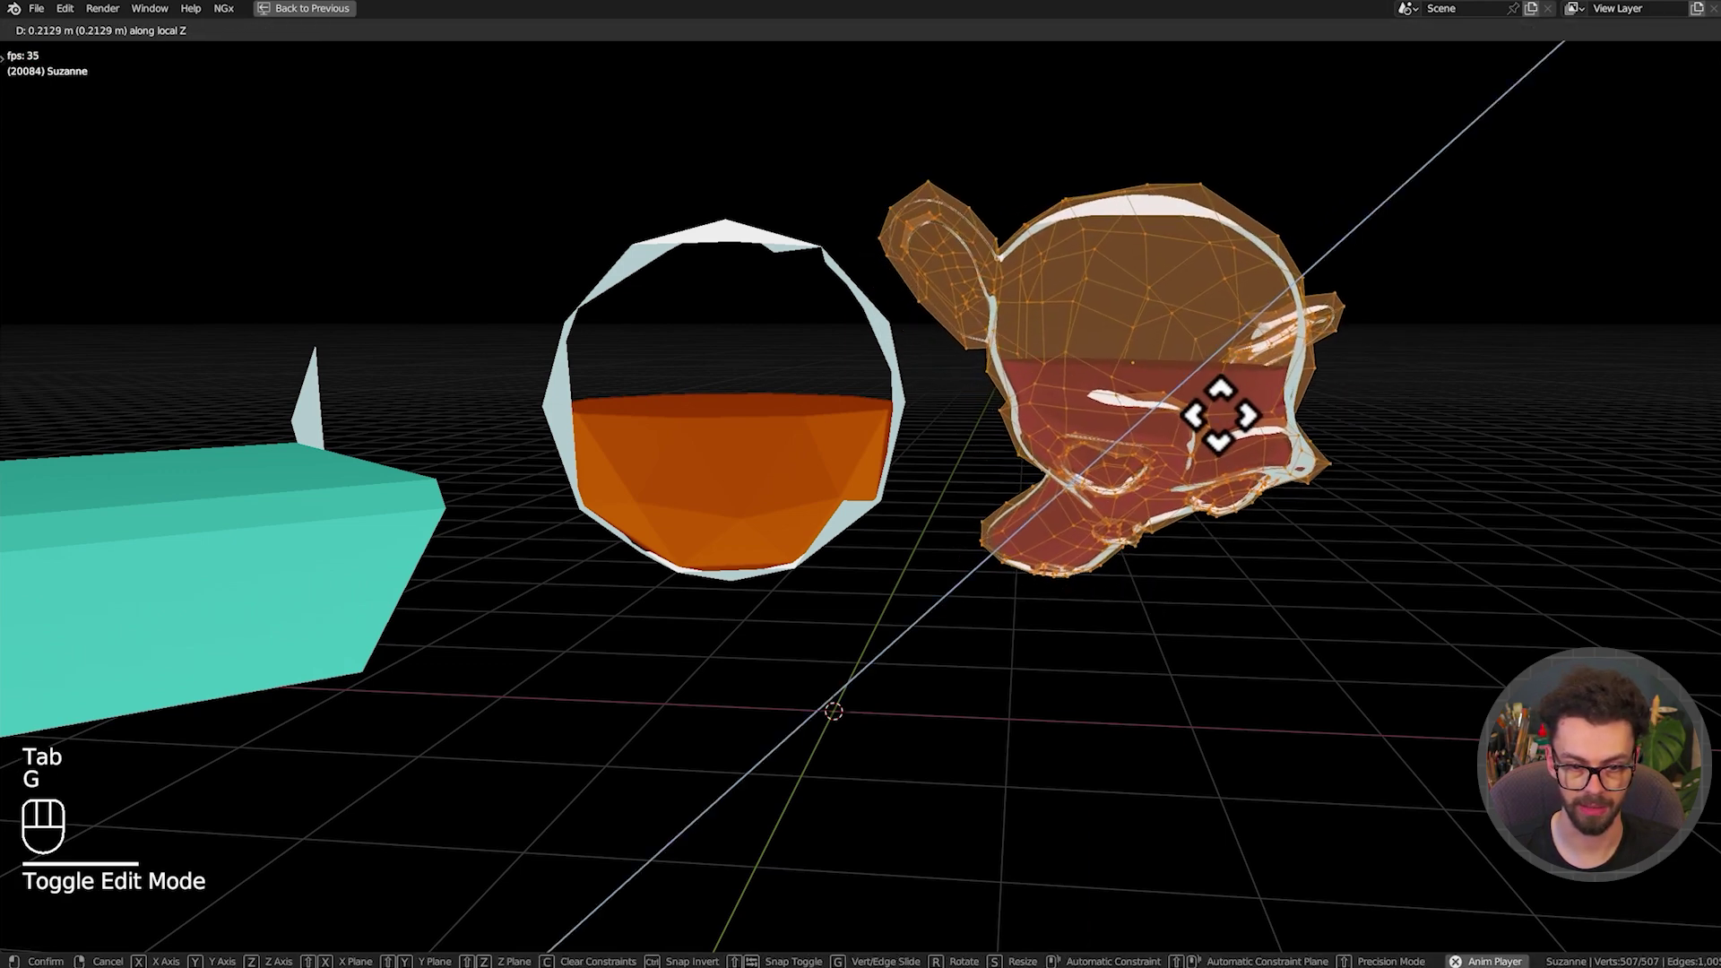
pyautogui.press('Tab')
pyautogui.press('r')
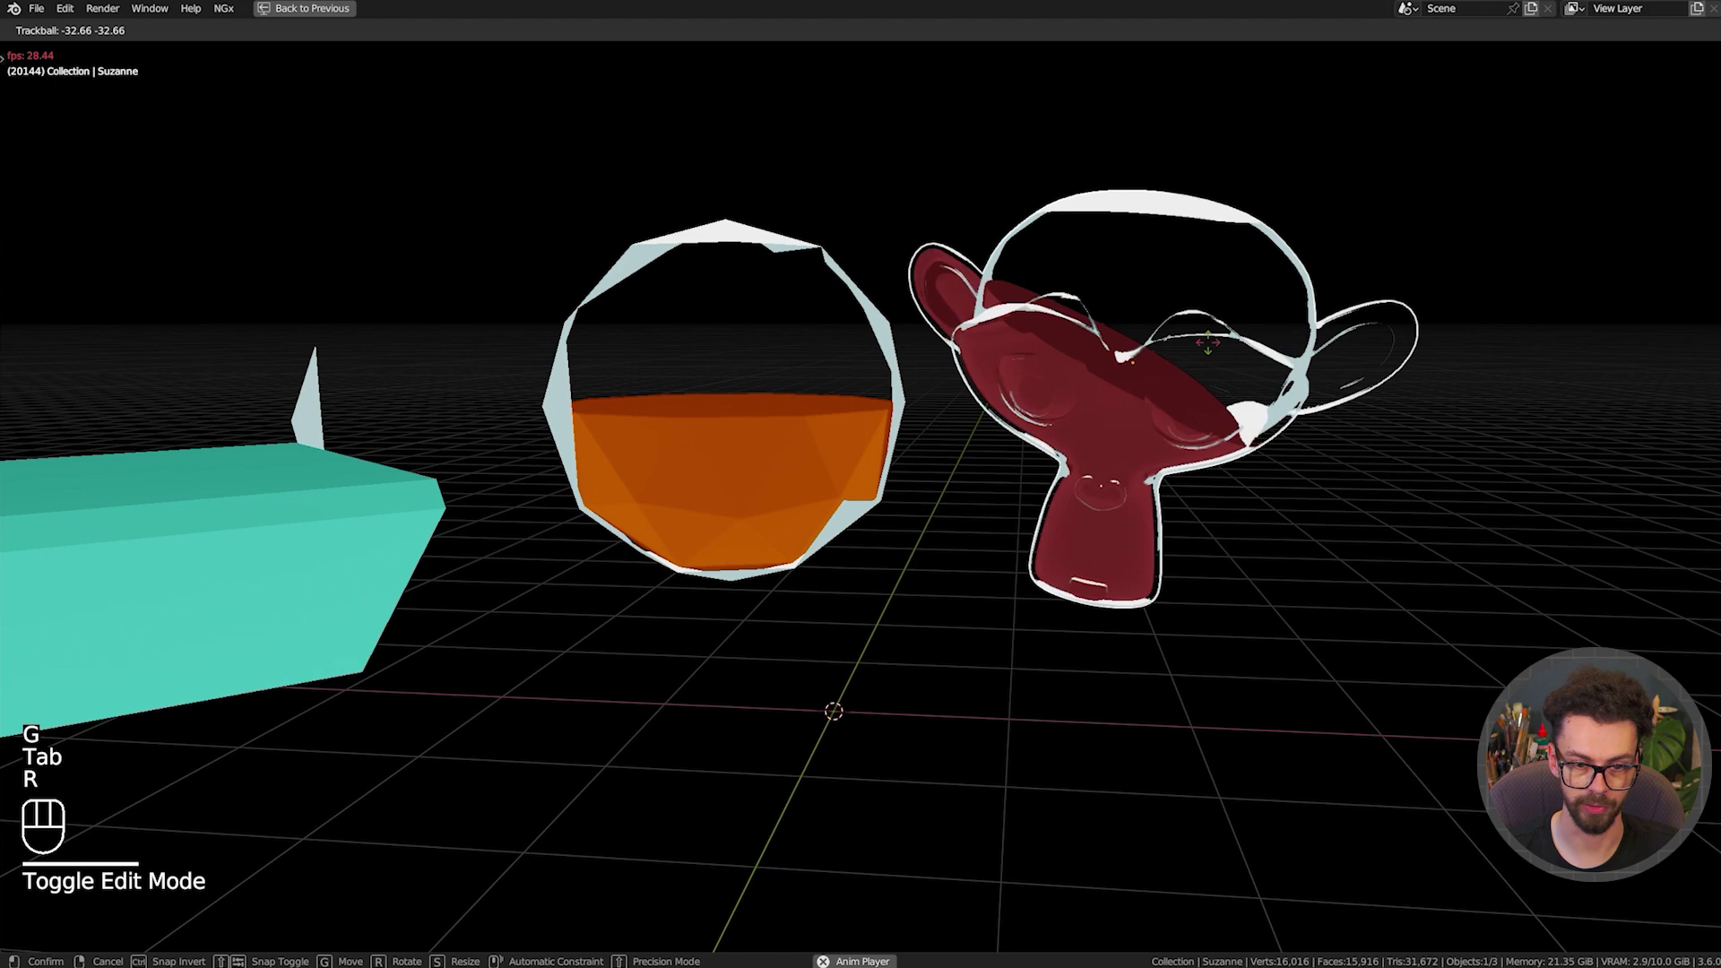
pyautogui.press('g')
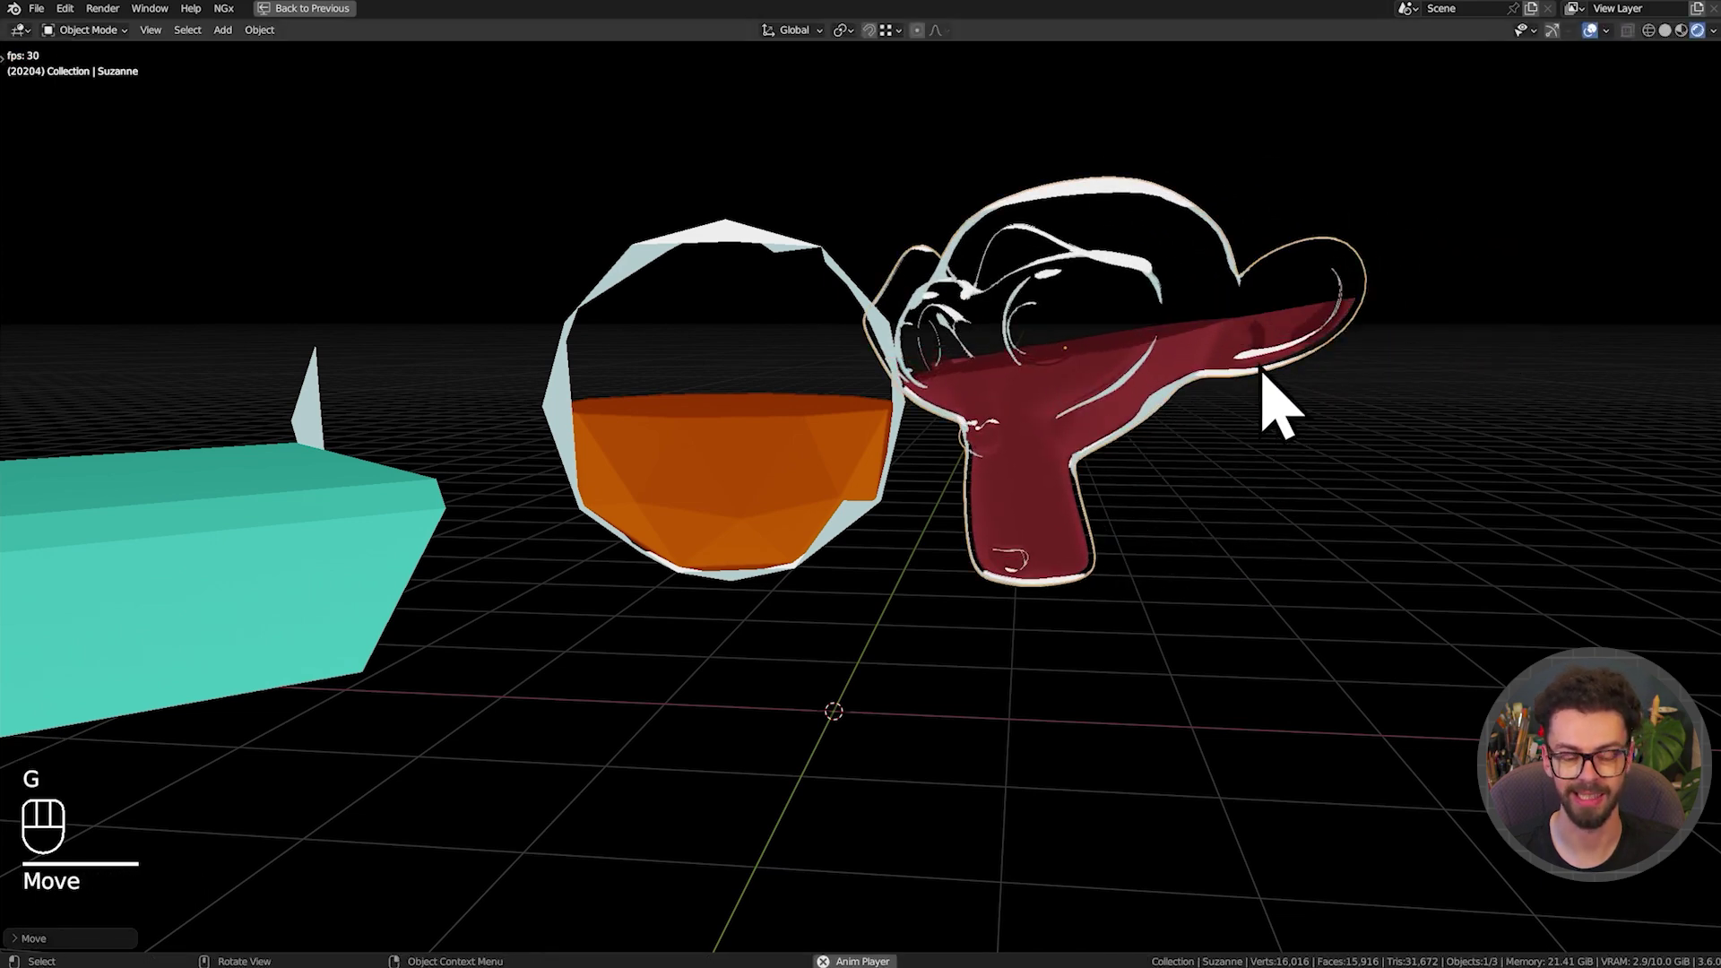
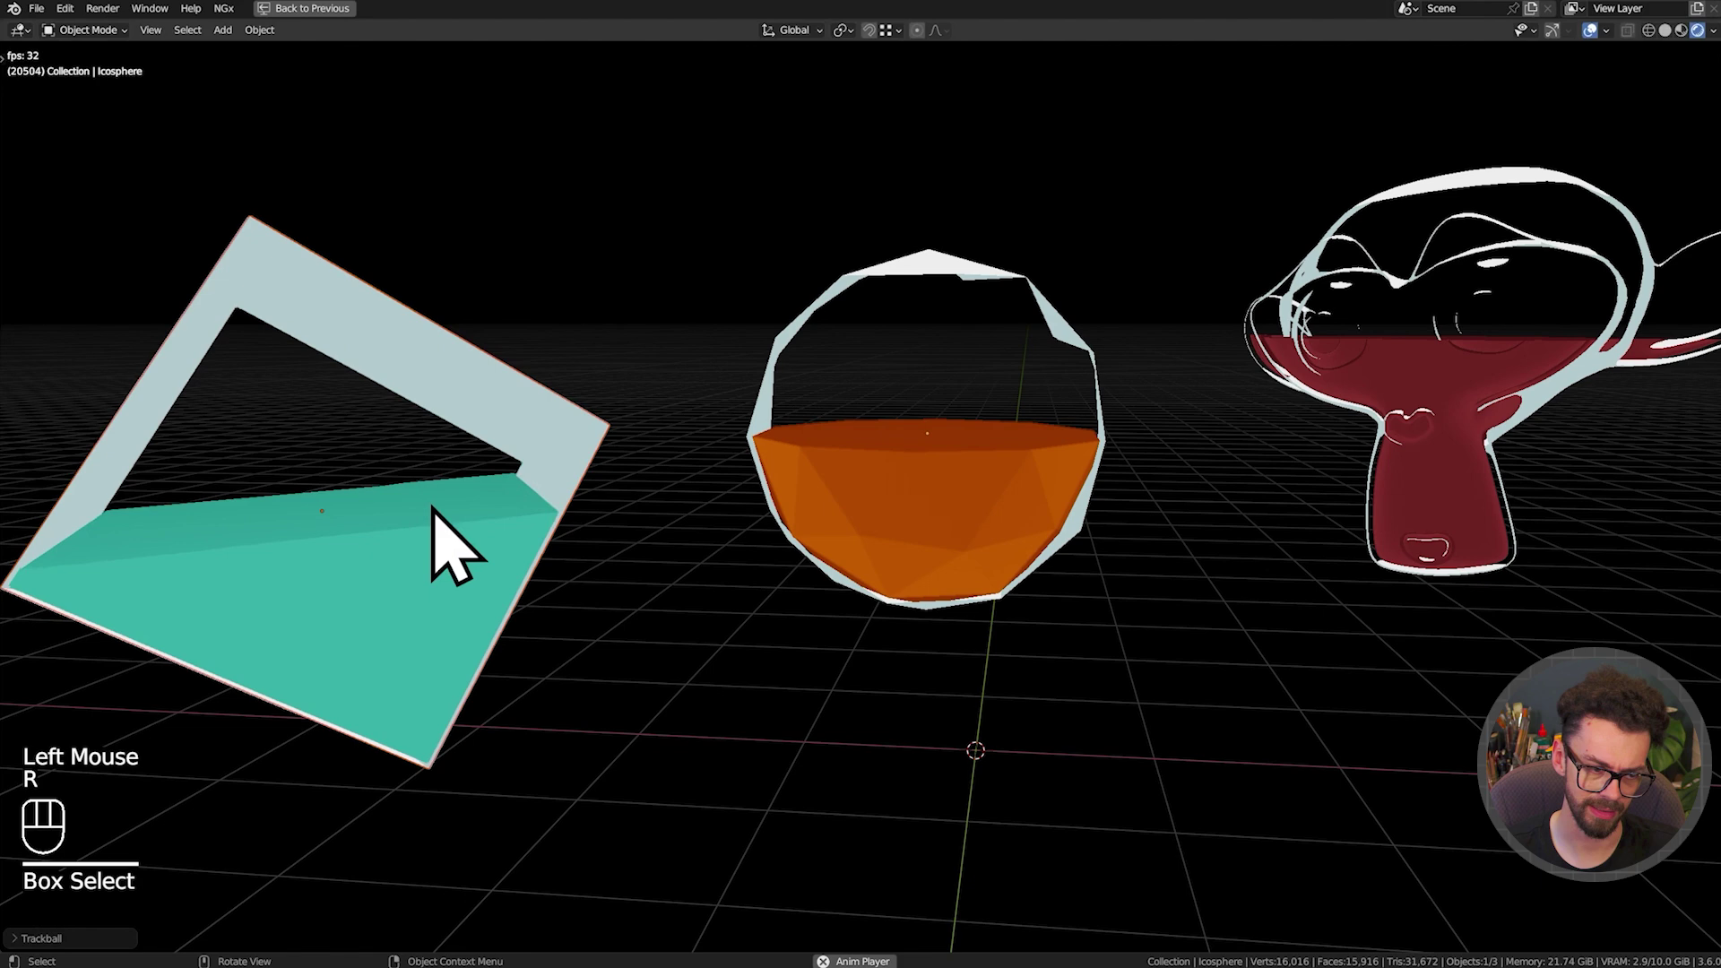
pyautogui.middleClick(898, 604)
pyautogui.press('g')
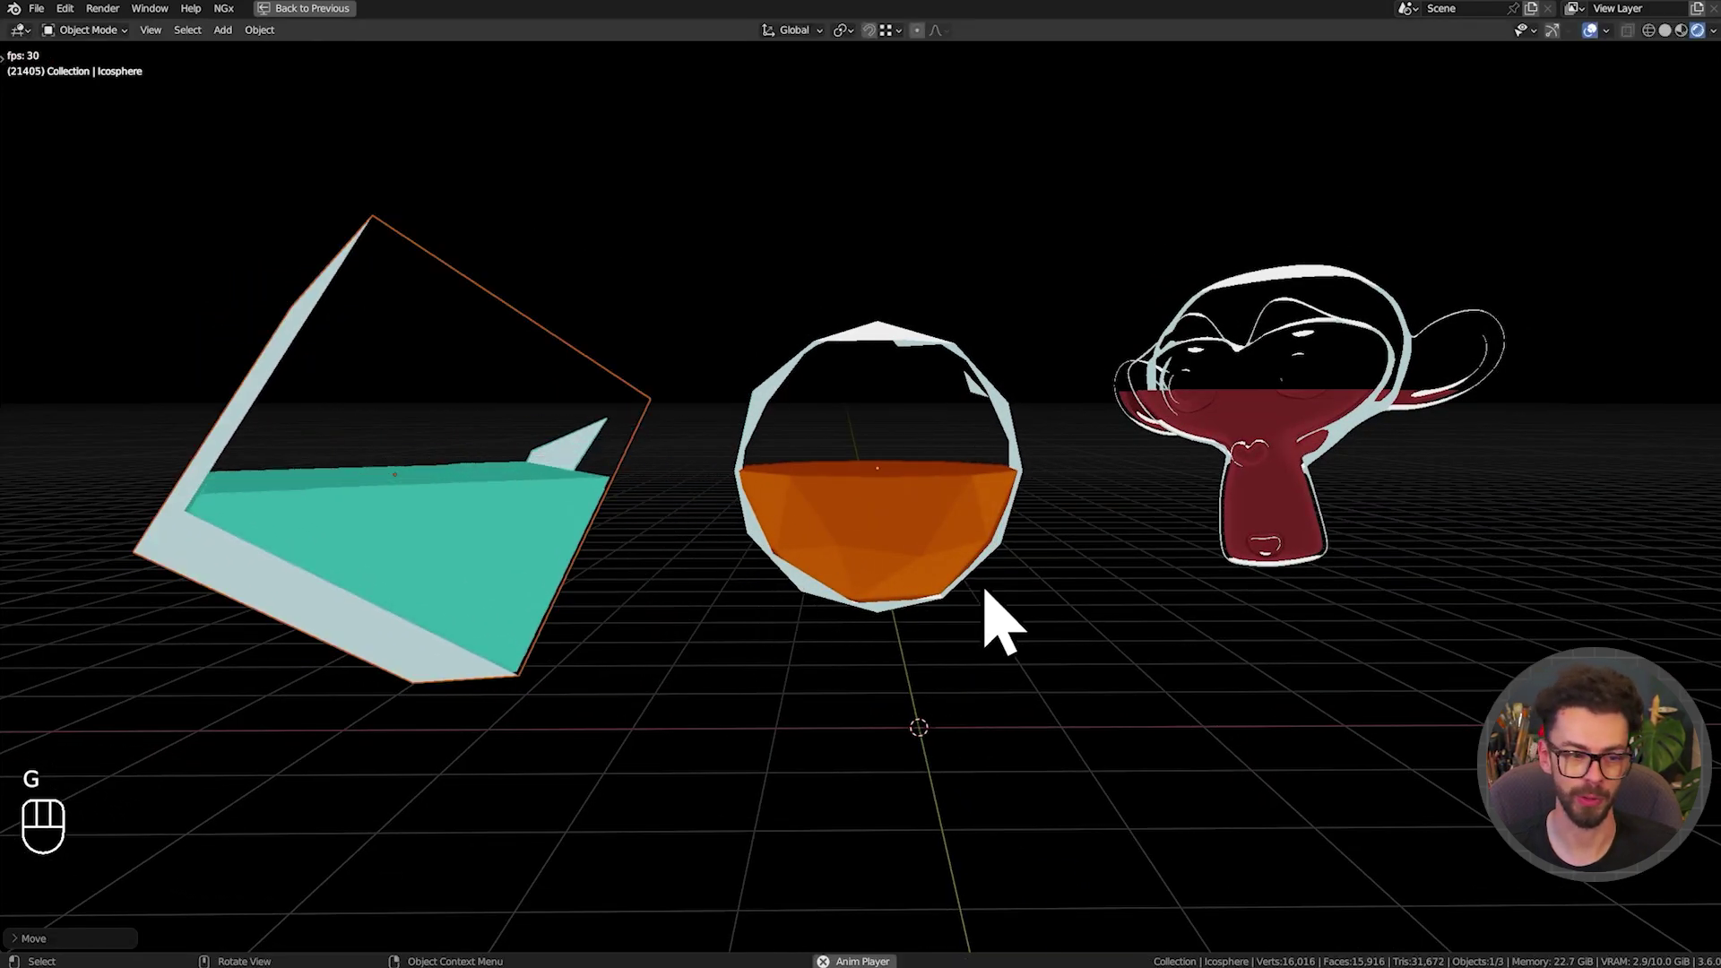
pyautogui.press('s')
pyautogui.press('g')
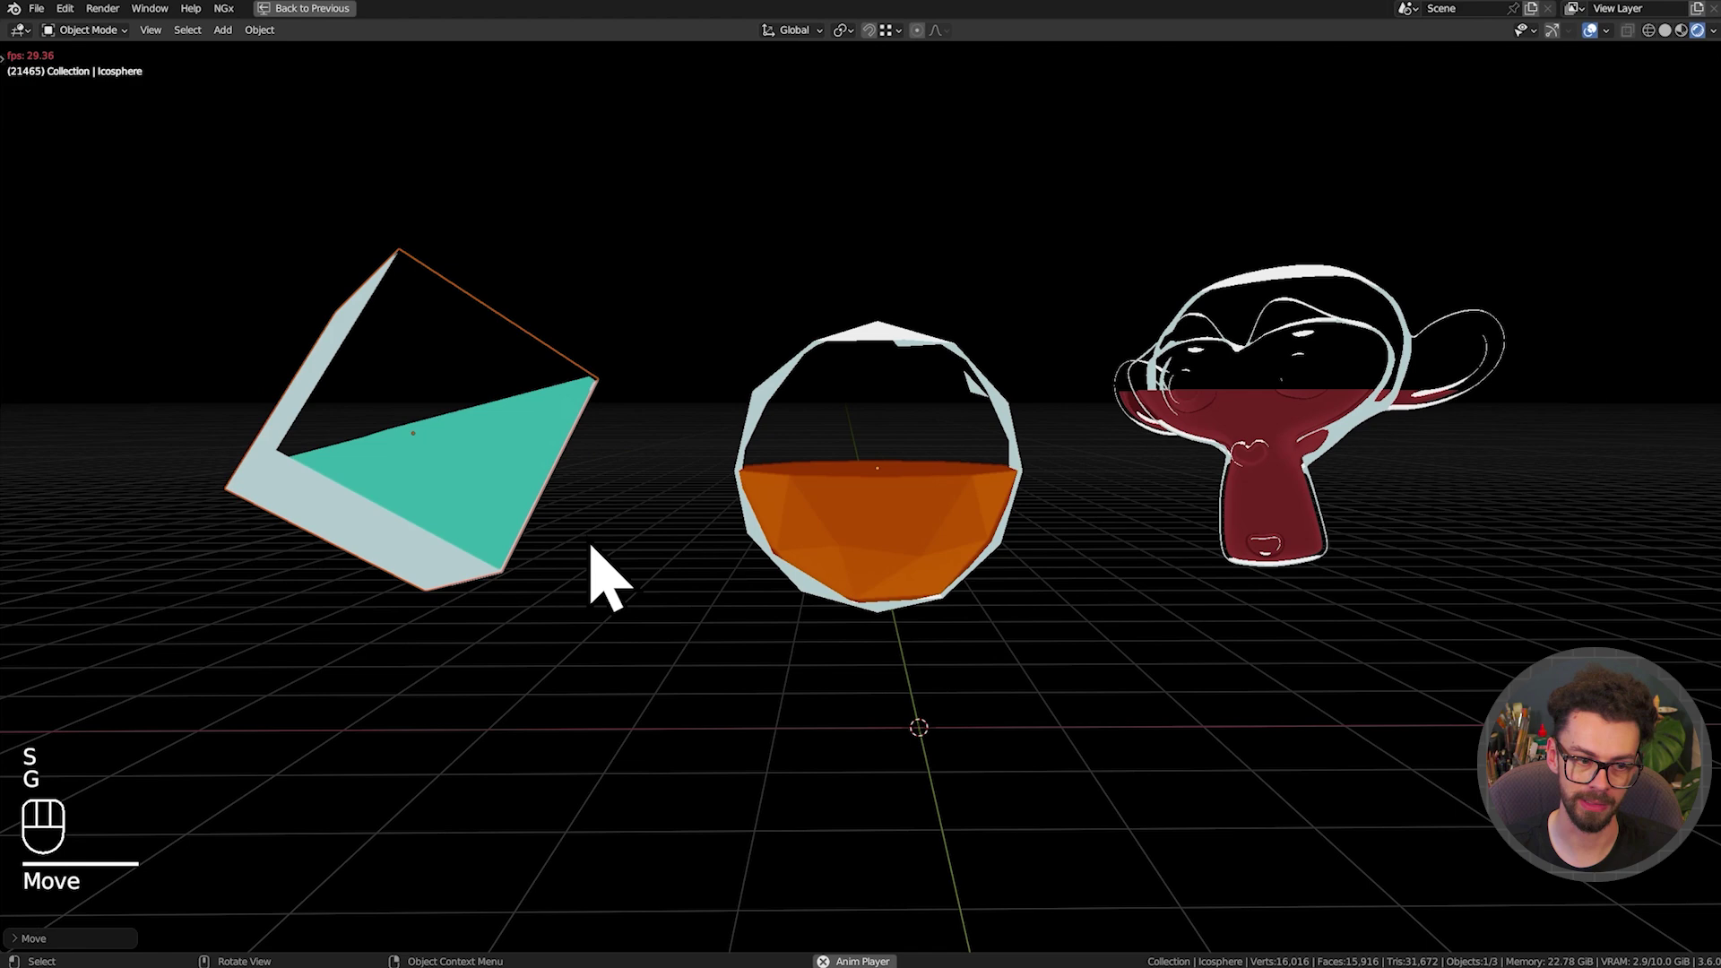
pyautogui.press('r')
pyautogui.middleClick(781, 549)
pyautogui.click(865, 562)
pyautogui.press('g')
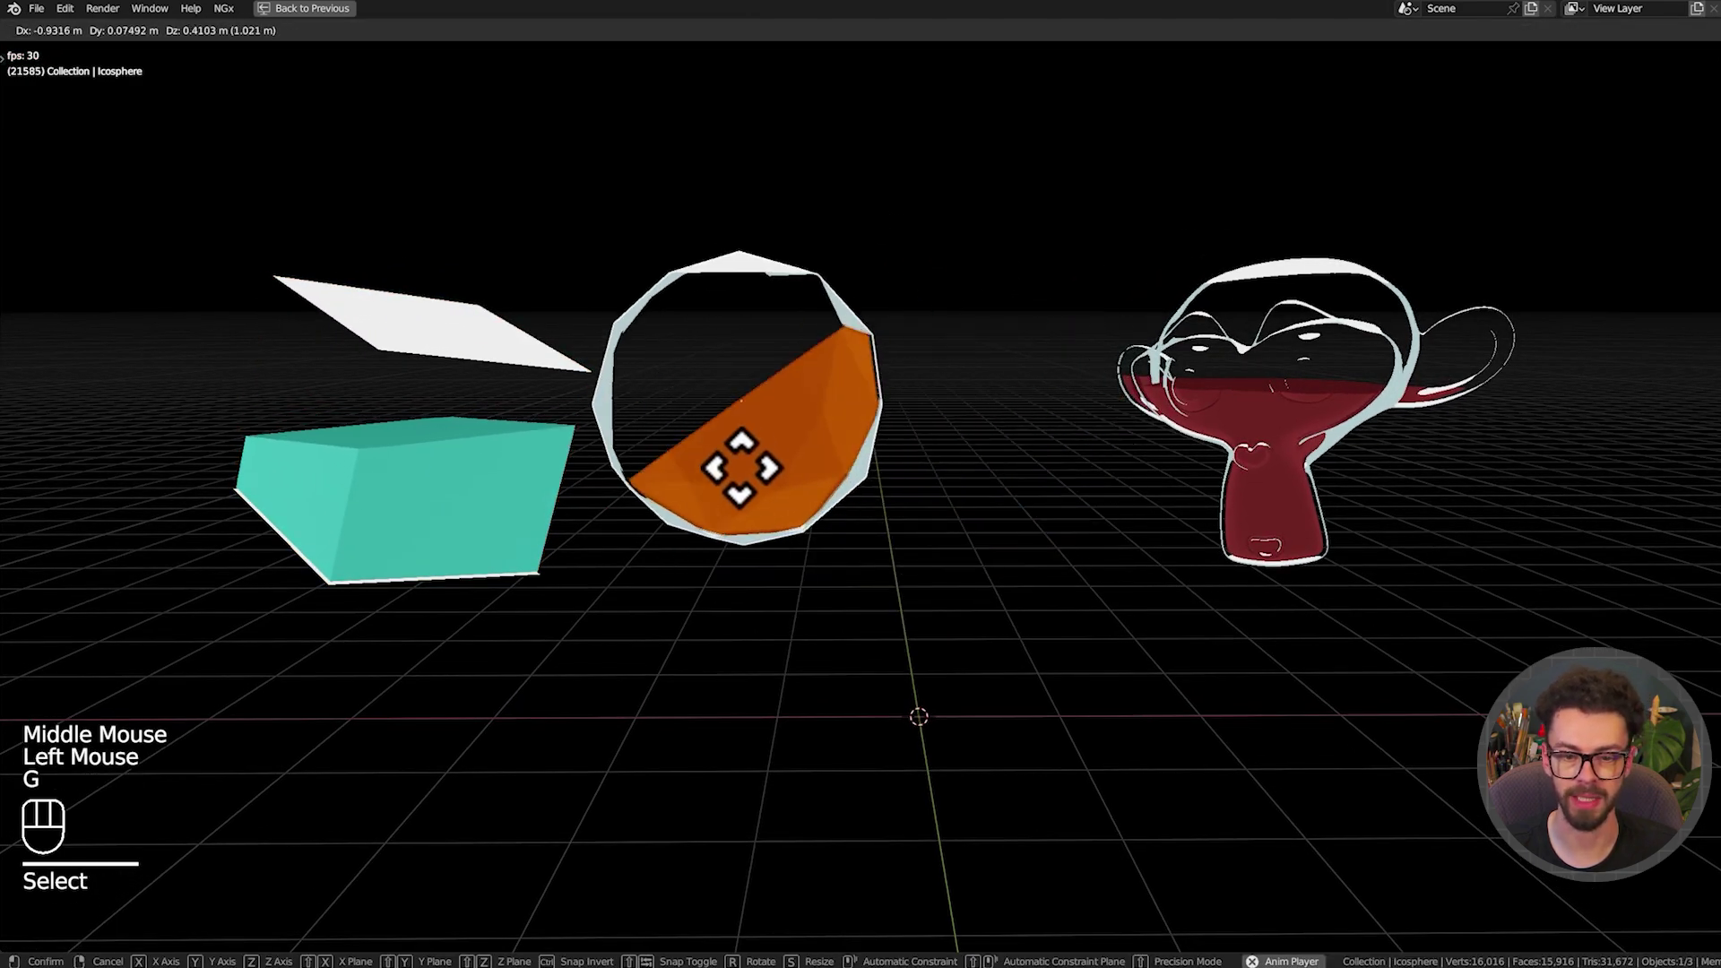
pyautogui.click(1234, 455)
pyautogui.press('g')
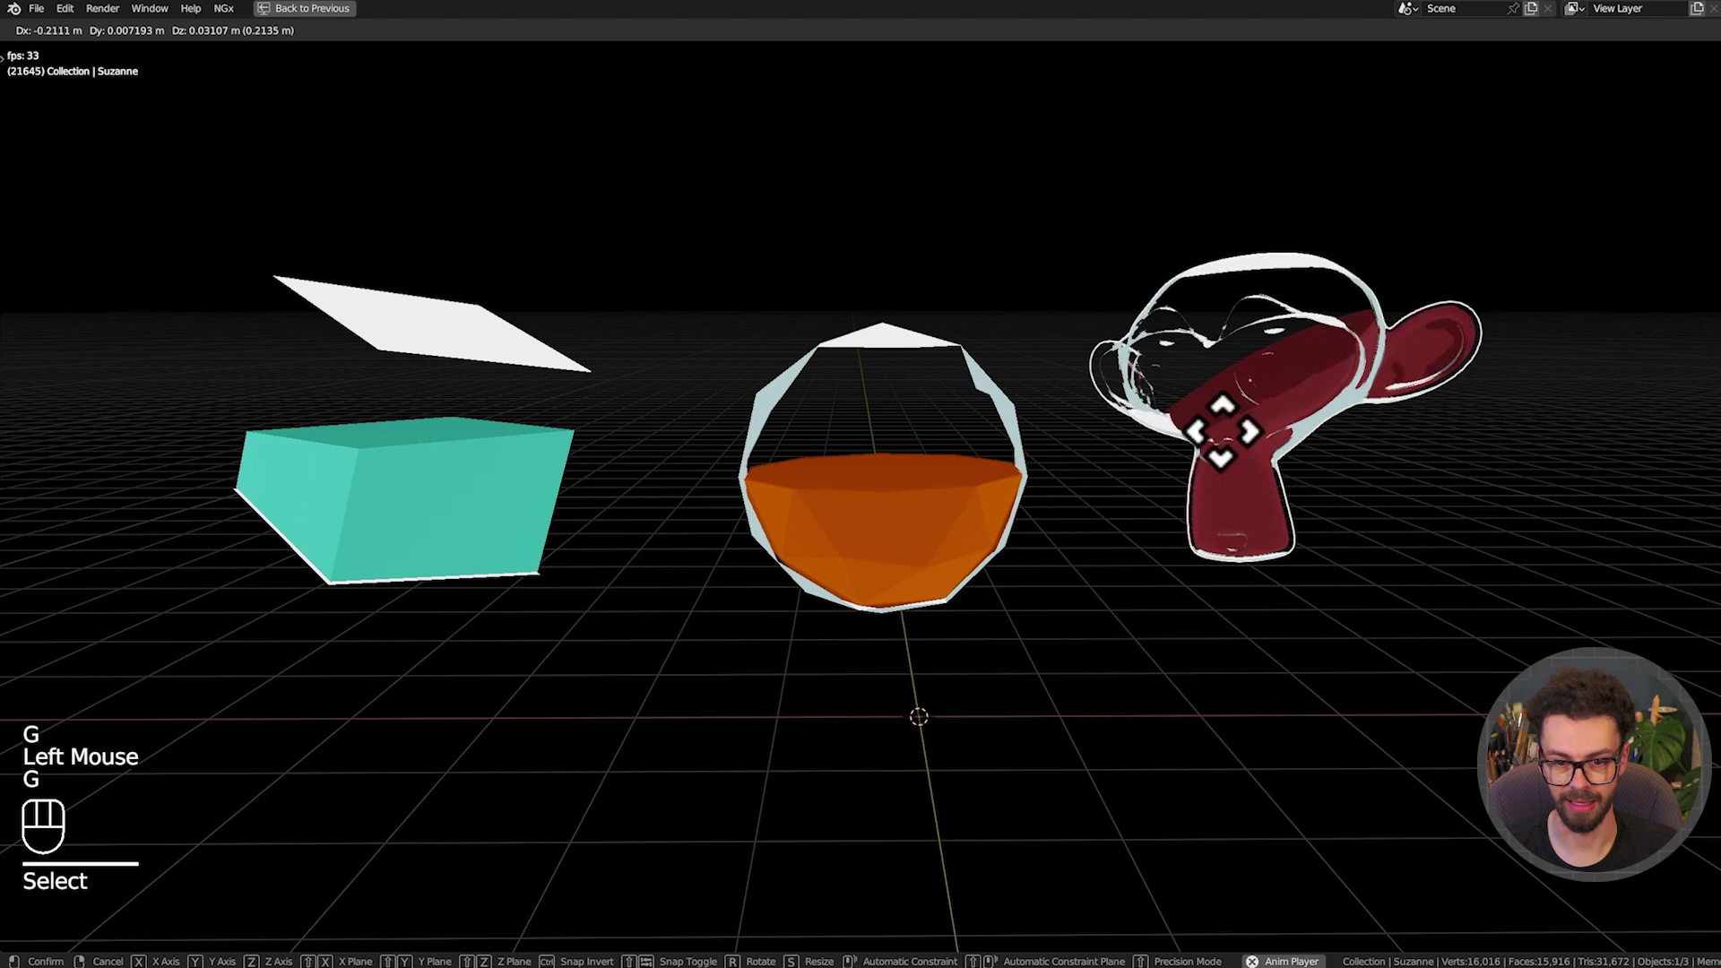
pyautogui.click(1435, 747)
pyautogui.press('g')
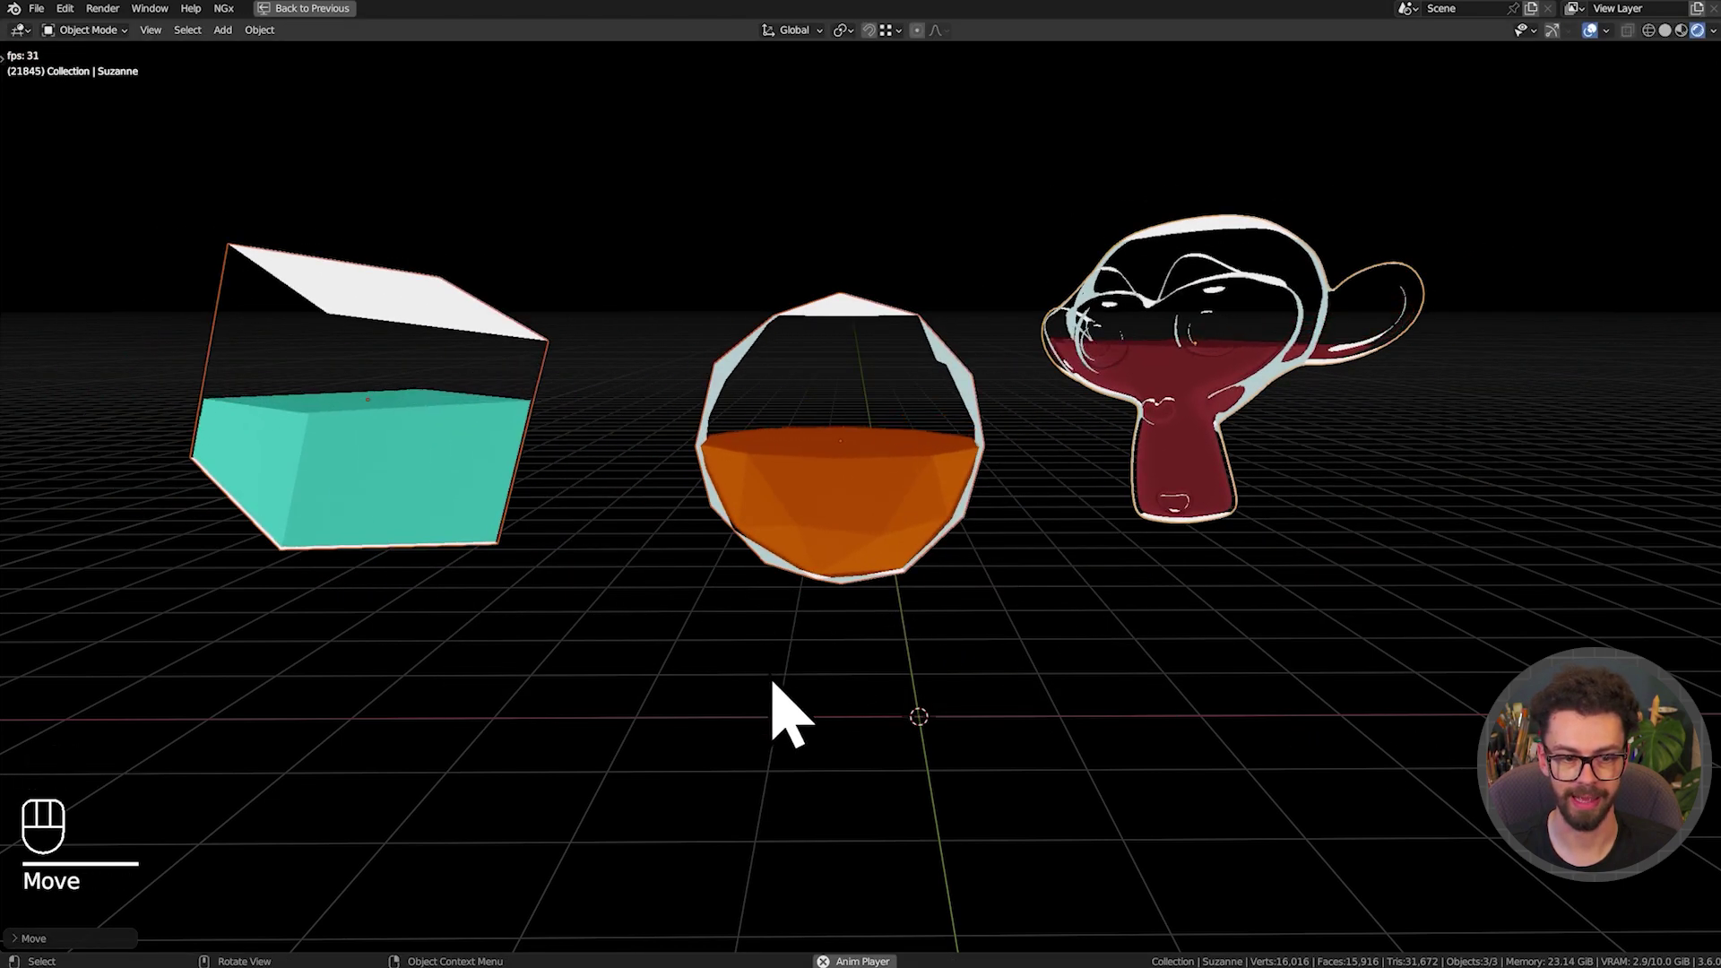
pyautogui.moveTo(1310, 459); pyautogui.dragTo(1017, 617)
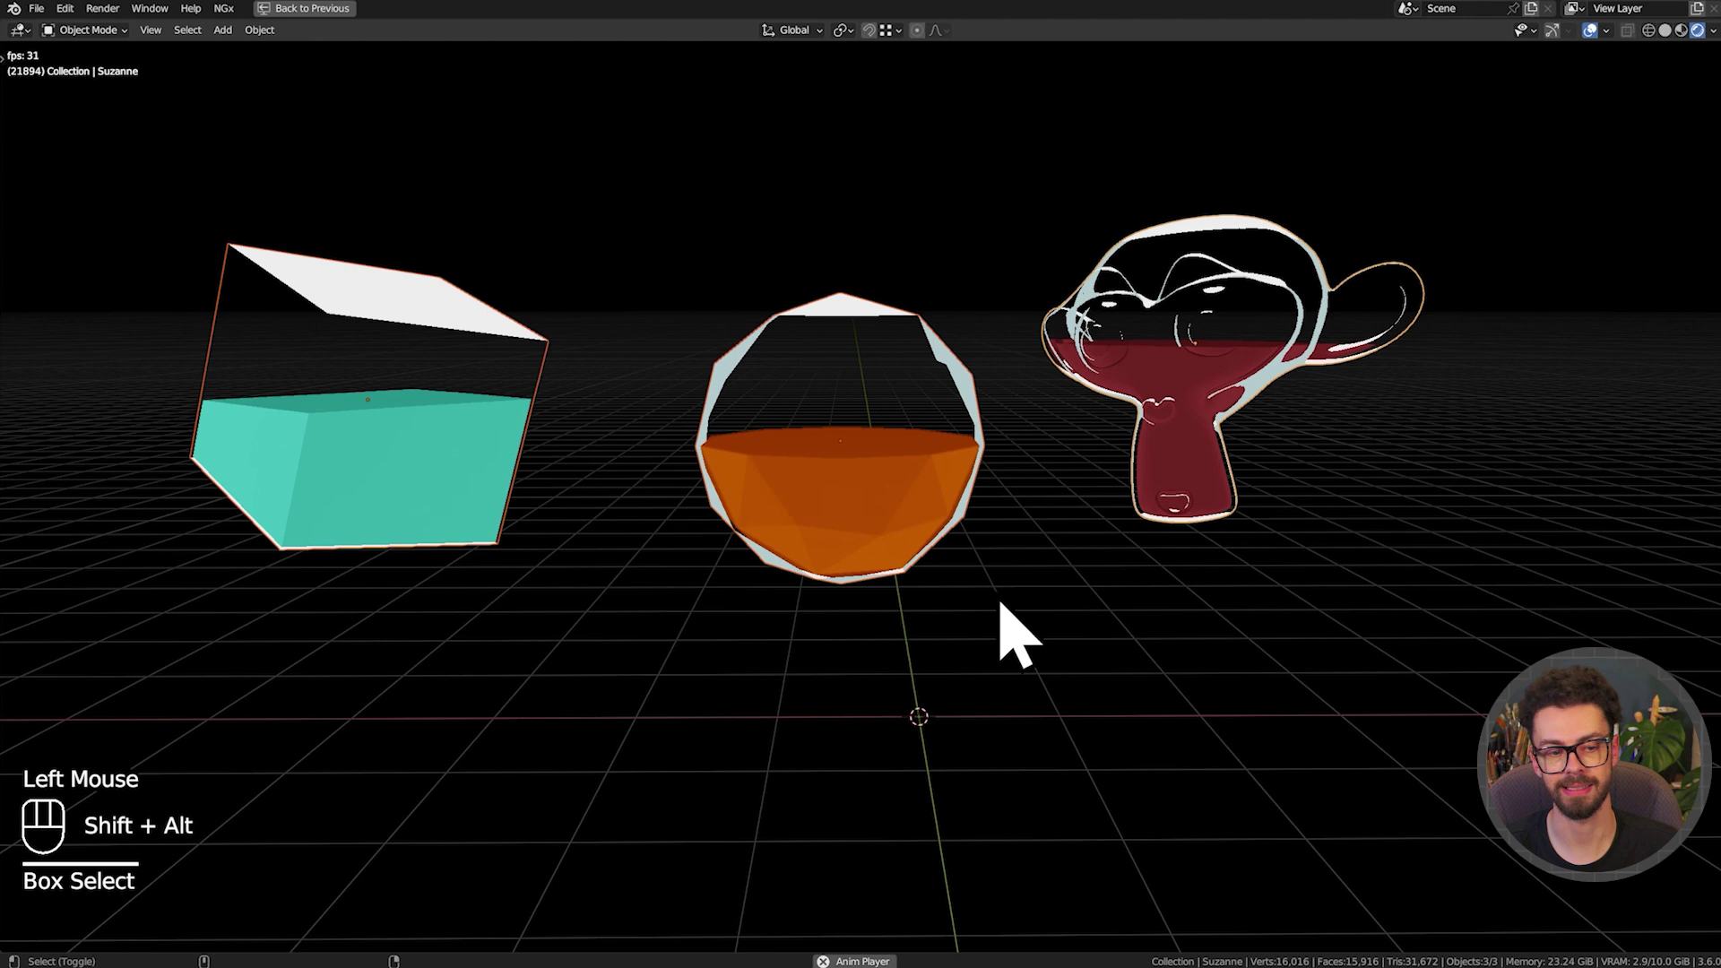